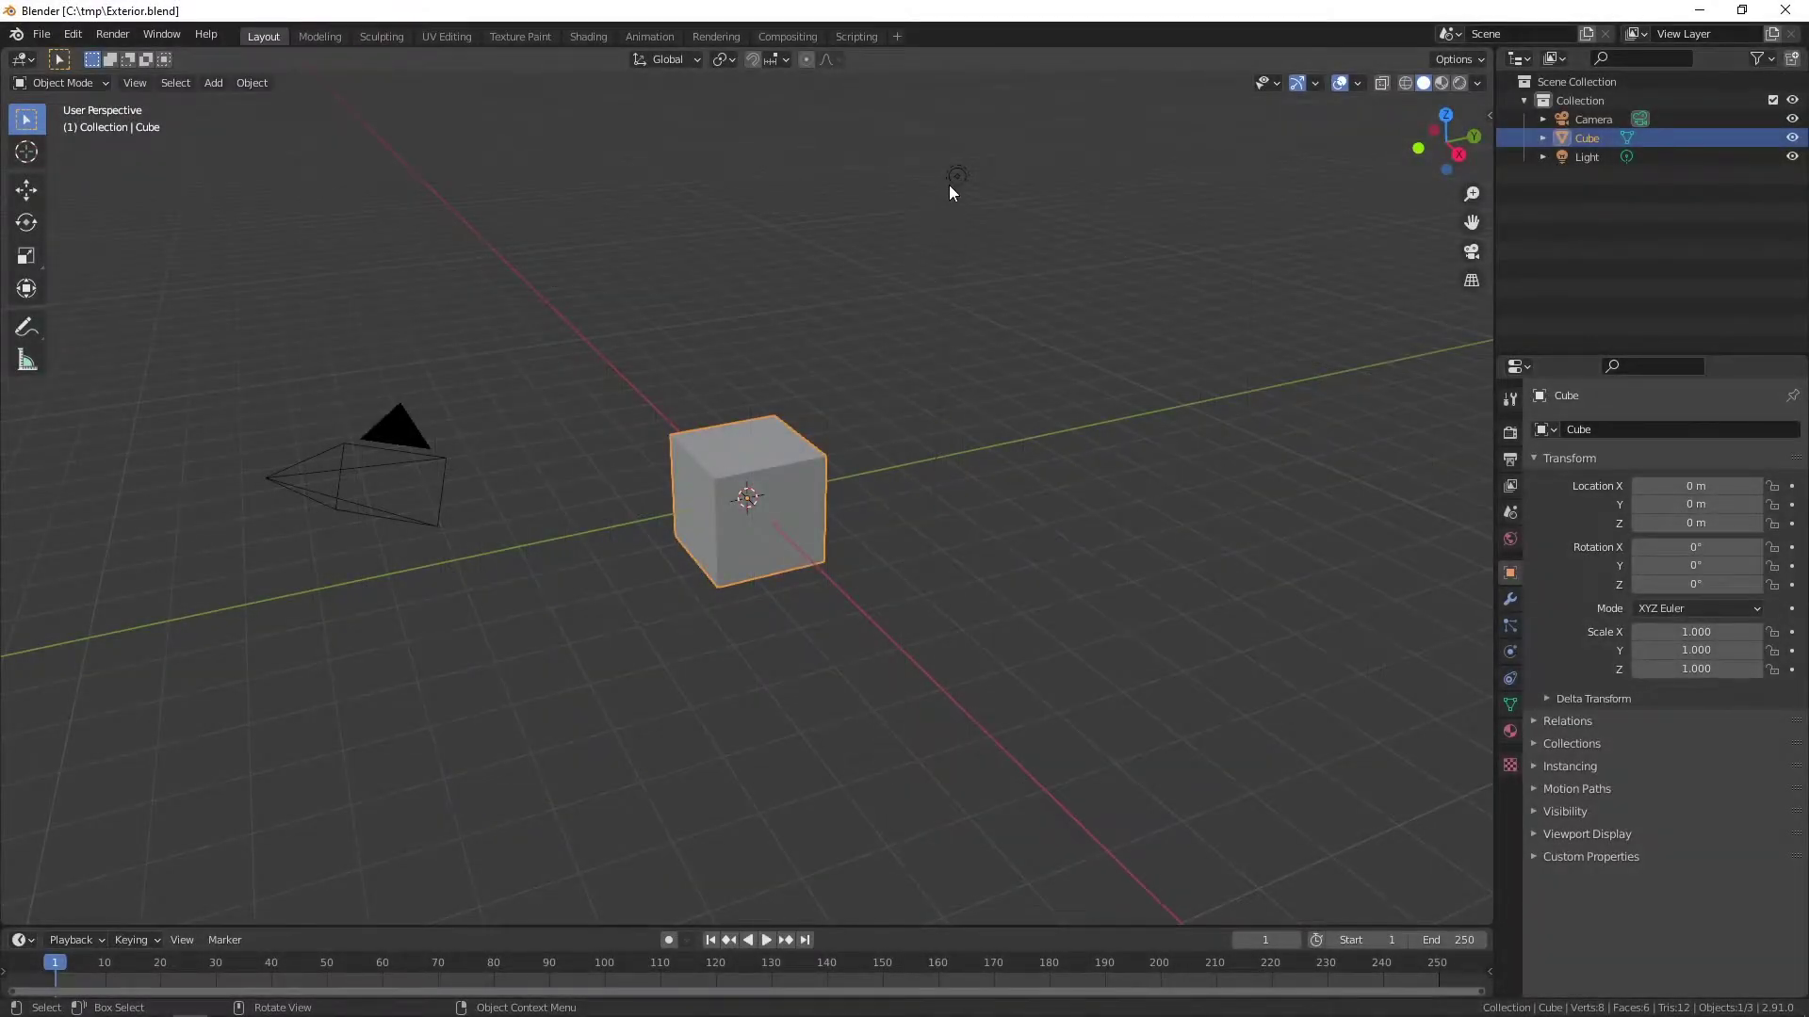
- Delete the light and raise the cube's mesh so its base rests on the ground
left_click(958, 186)
key("Delete")
left_click(788, 495)
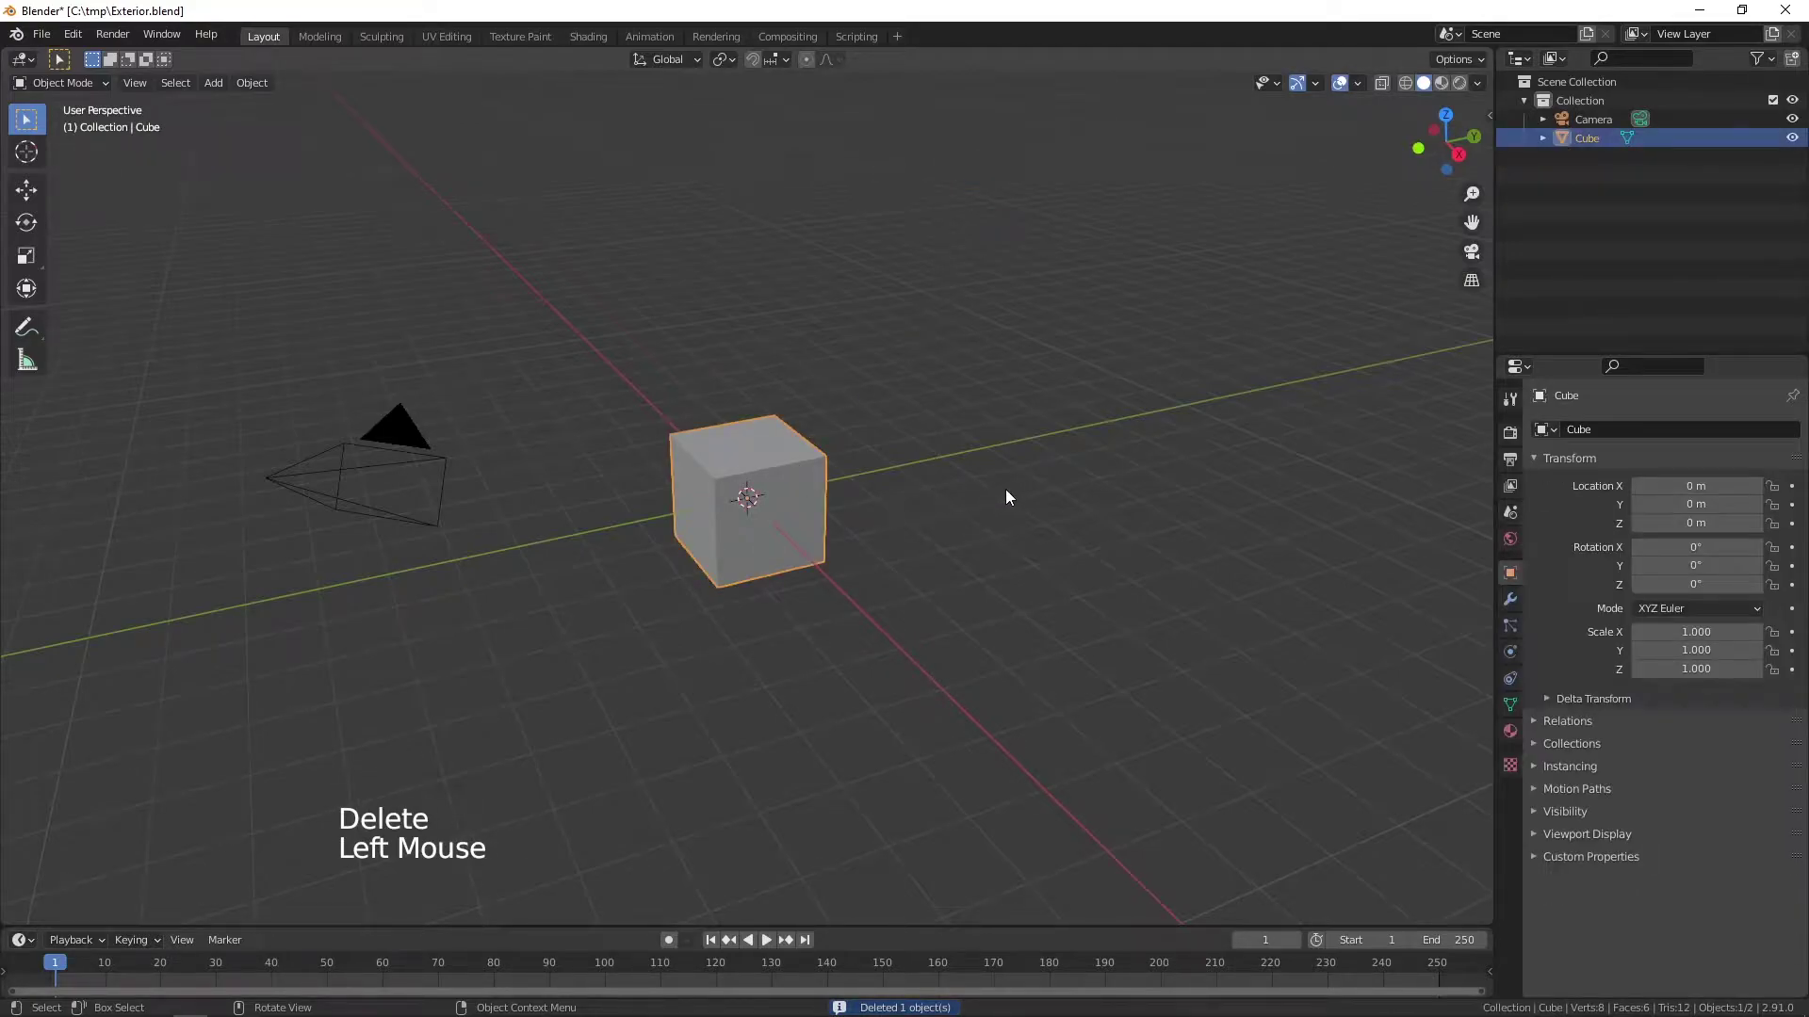
key("Tab")
key("g")
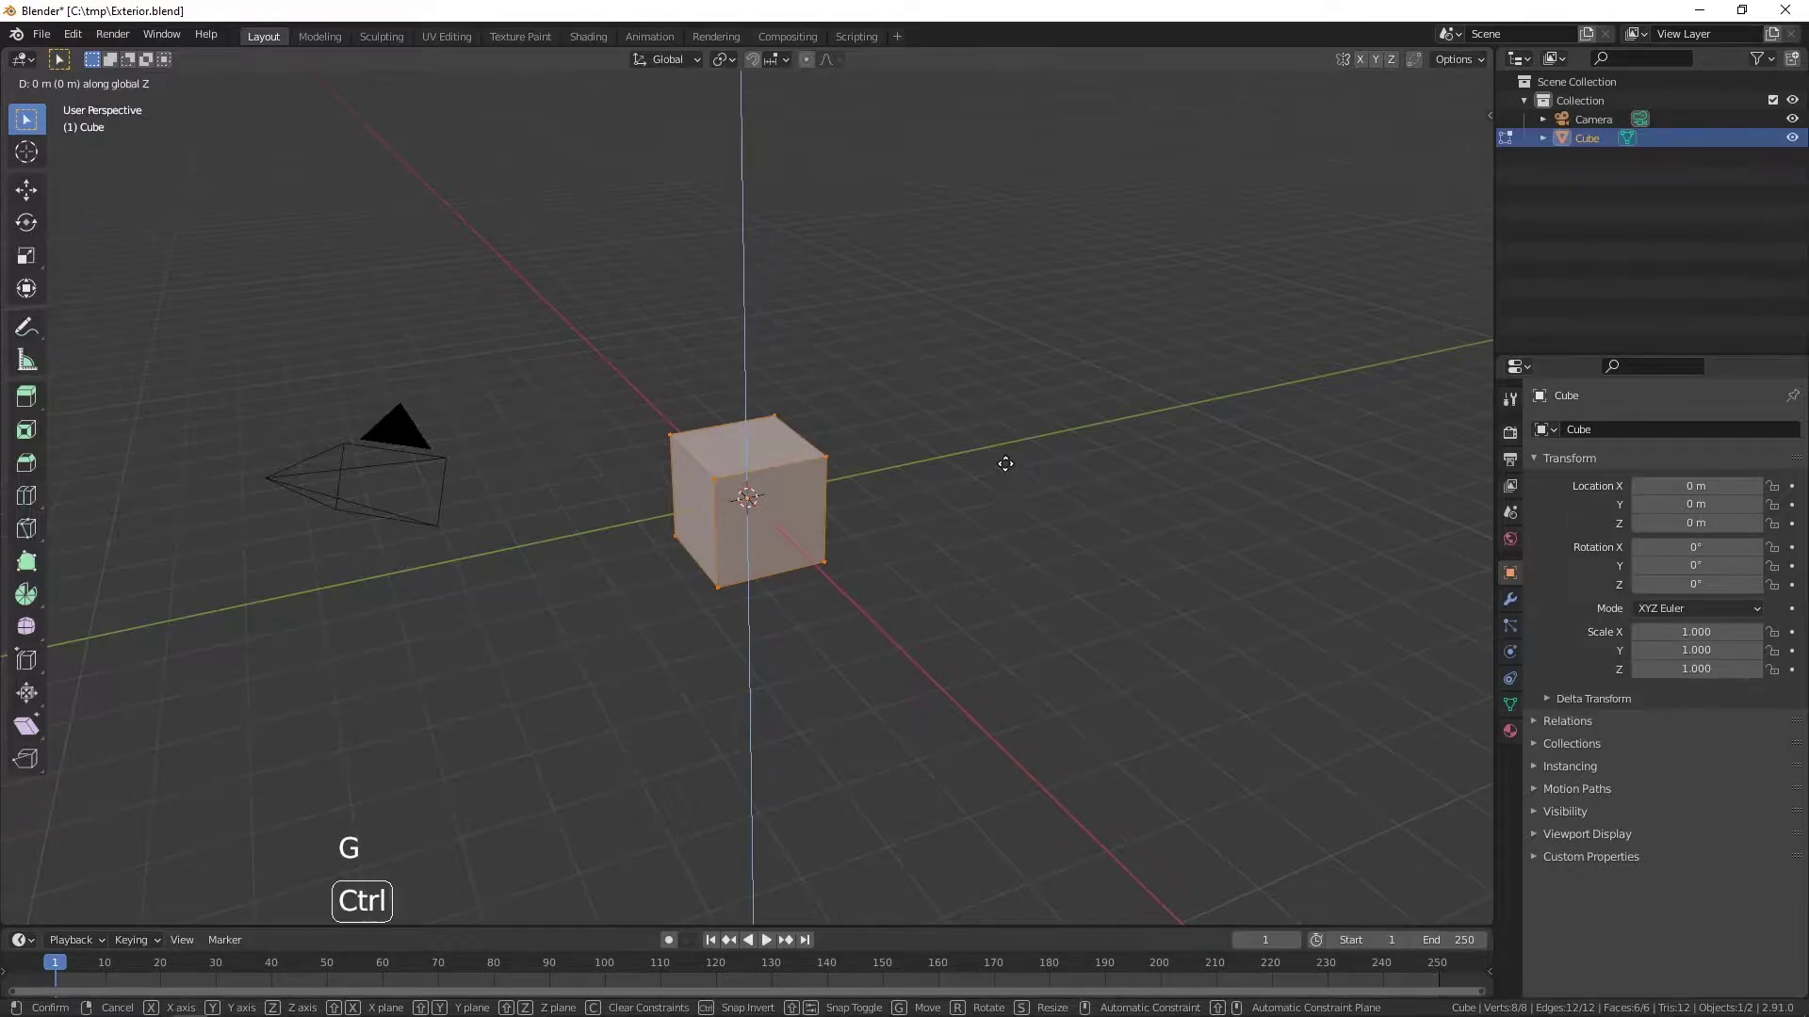
key("Tab")
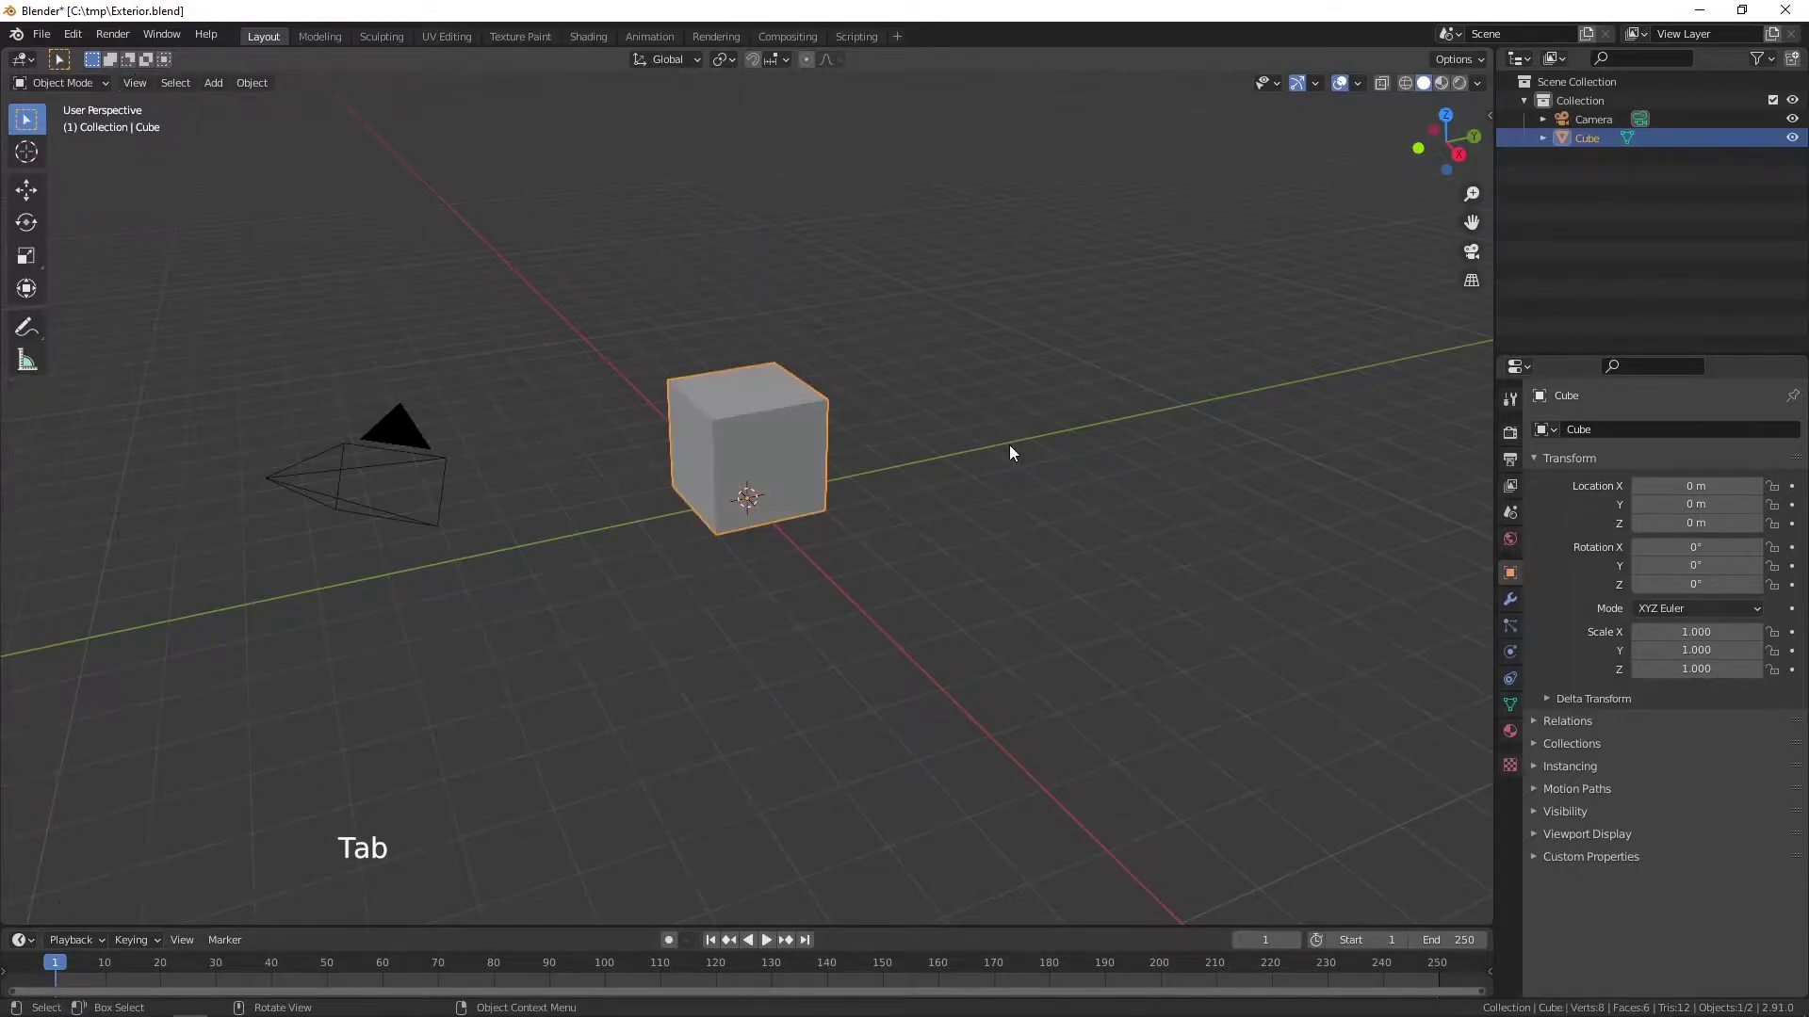
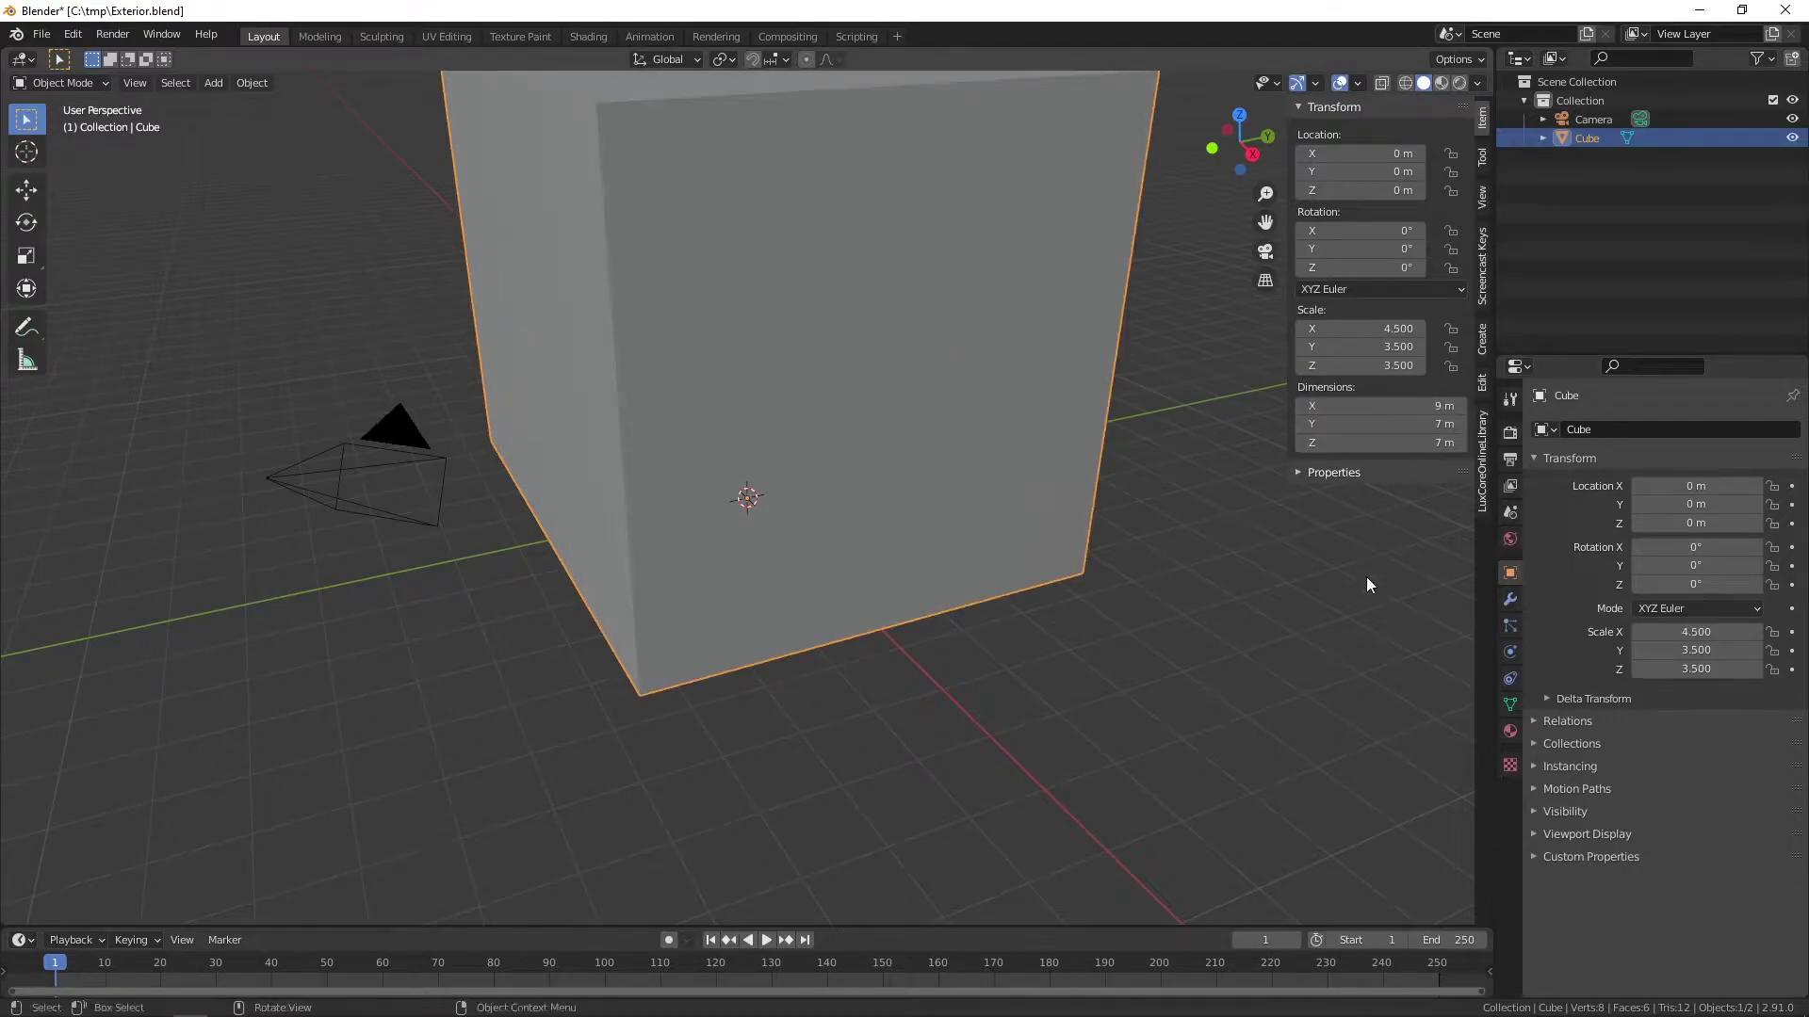
- Scale the cube into a 9 × 7 × 7 m block and orbit around it to check the proportions
left_click(1293, 669)
scroll("down", 3)
middle_click(865, 571)
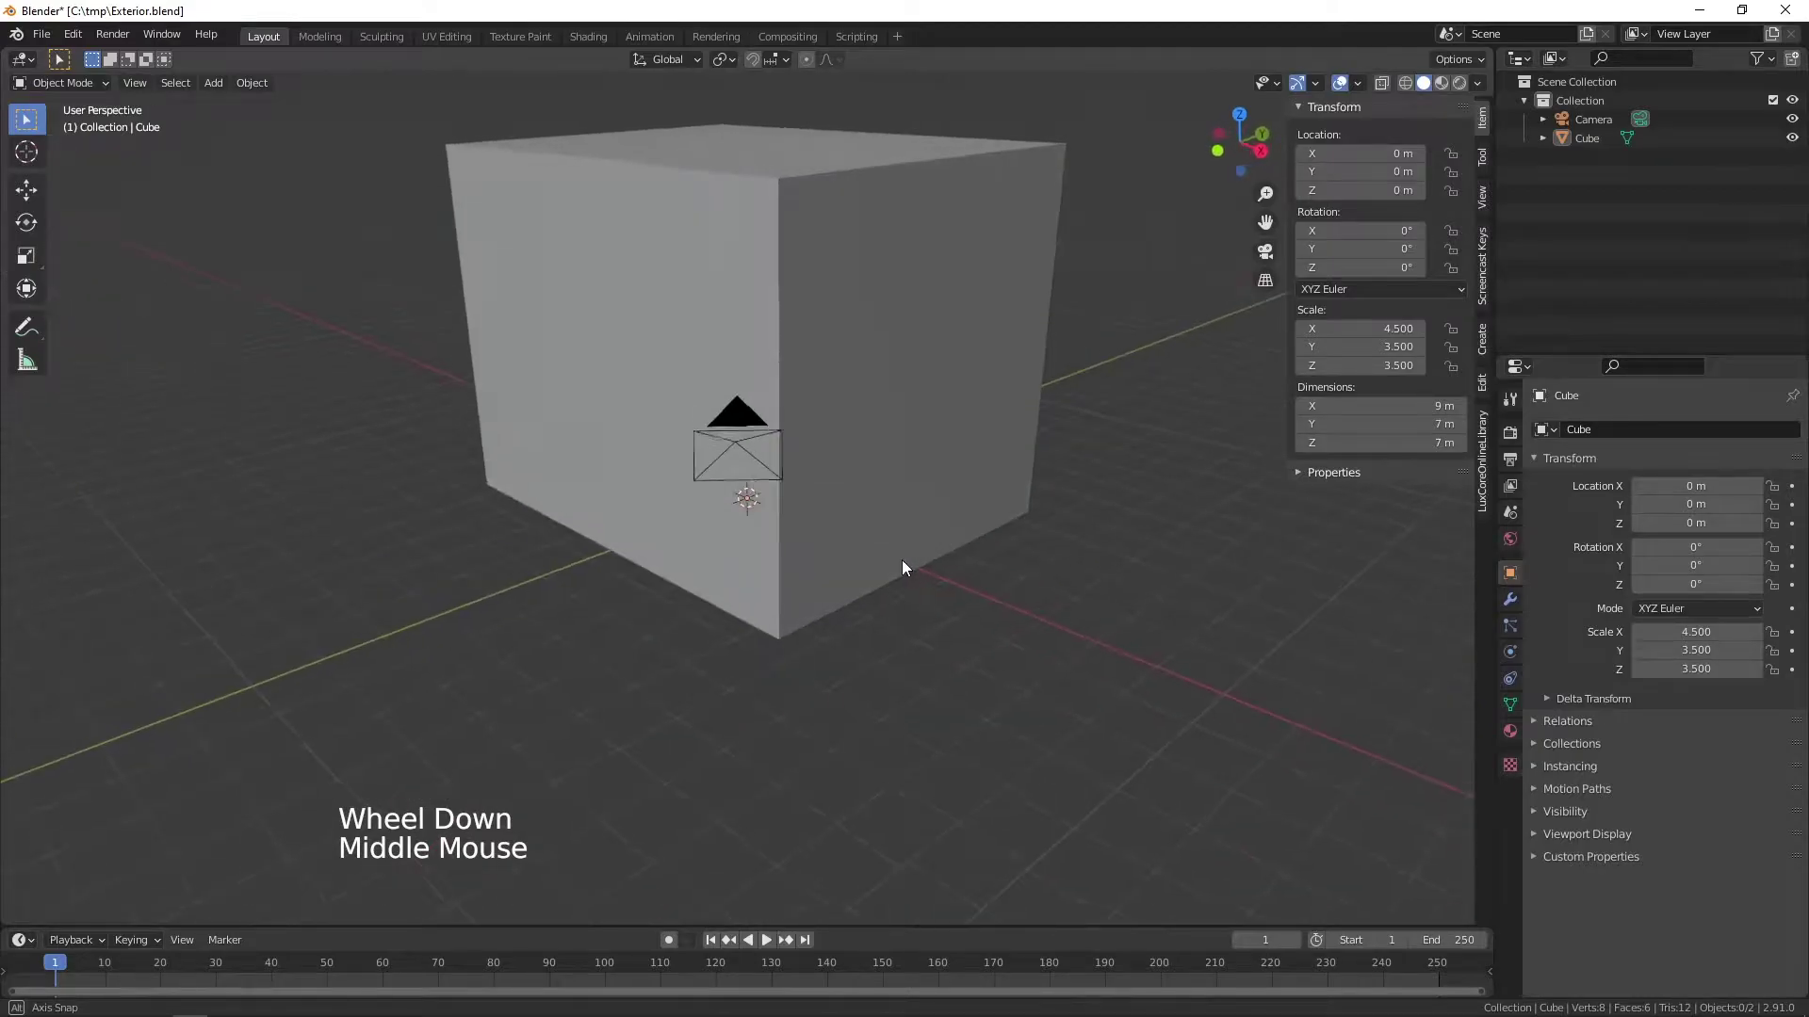
middle_click(909, 509)
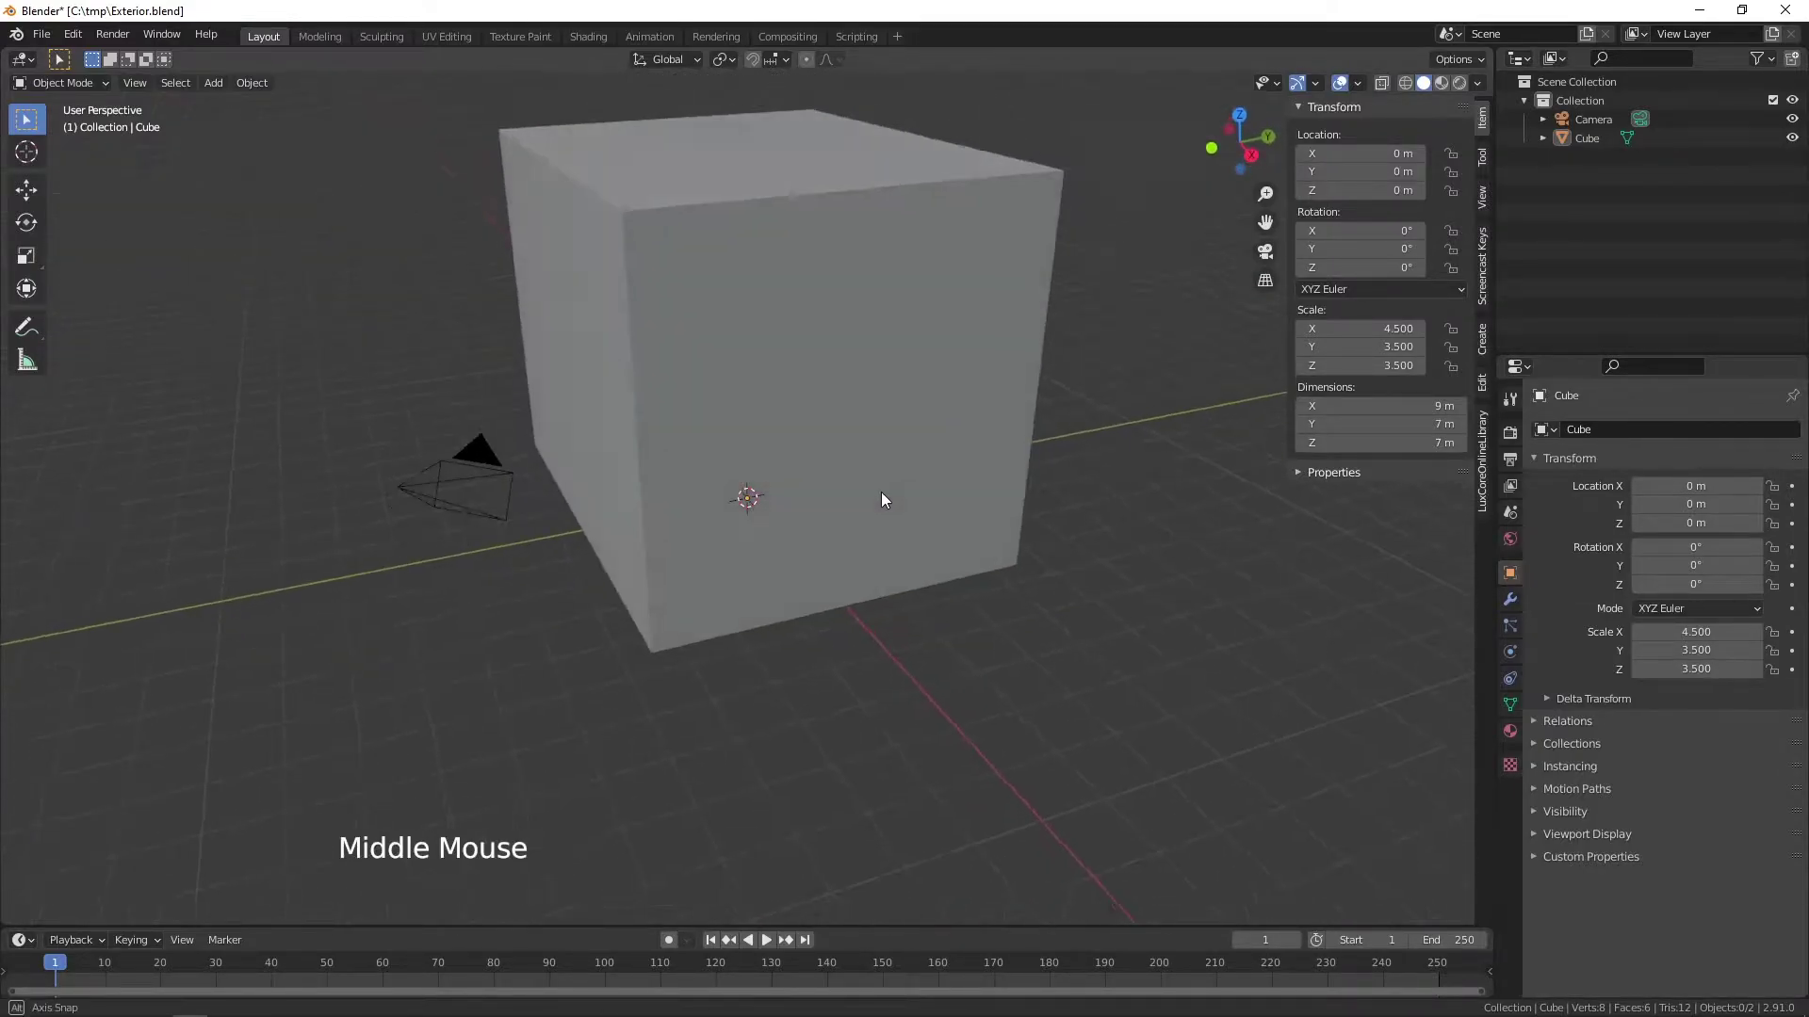
middle_click(806, 391)
middle_click(829, 486)
- Cut a horizontal edge loop at 6 m height around the block and start a second vertical loop
left_click(809, 514)
key("Tab")
key("ctrl+r")
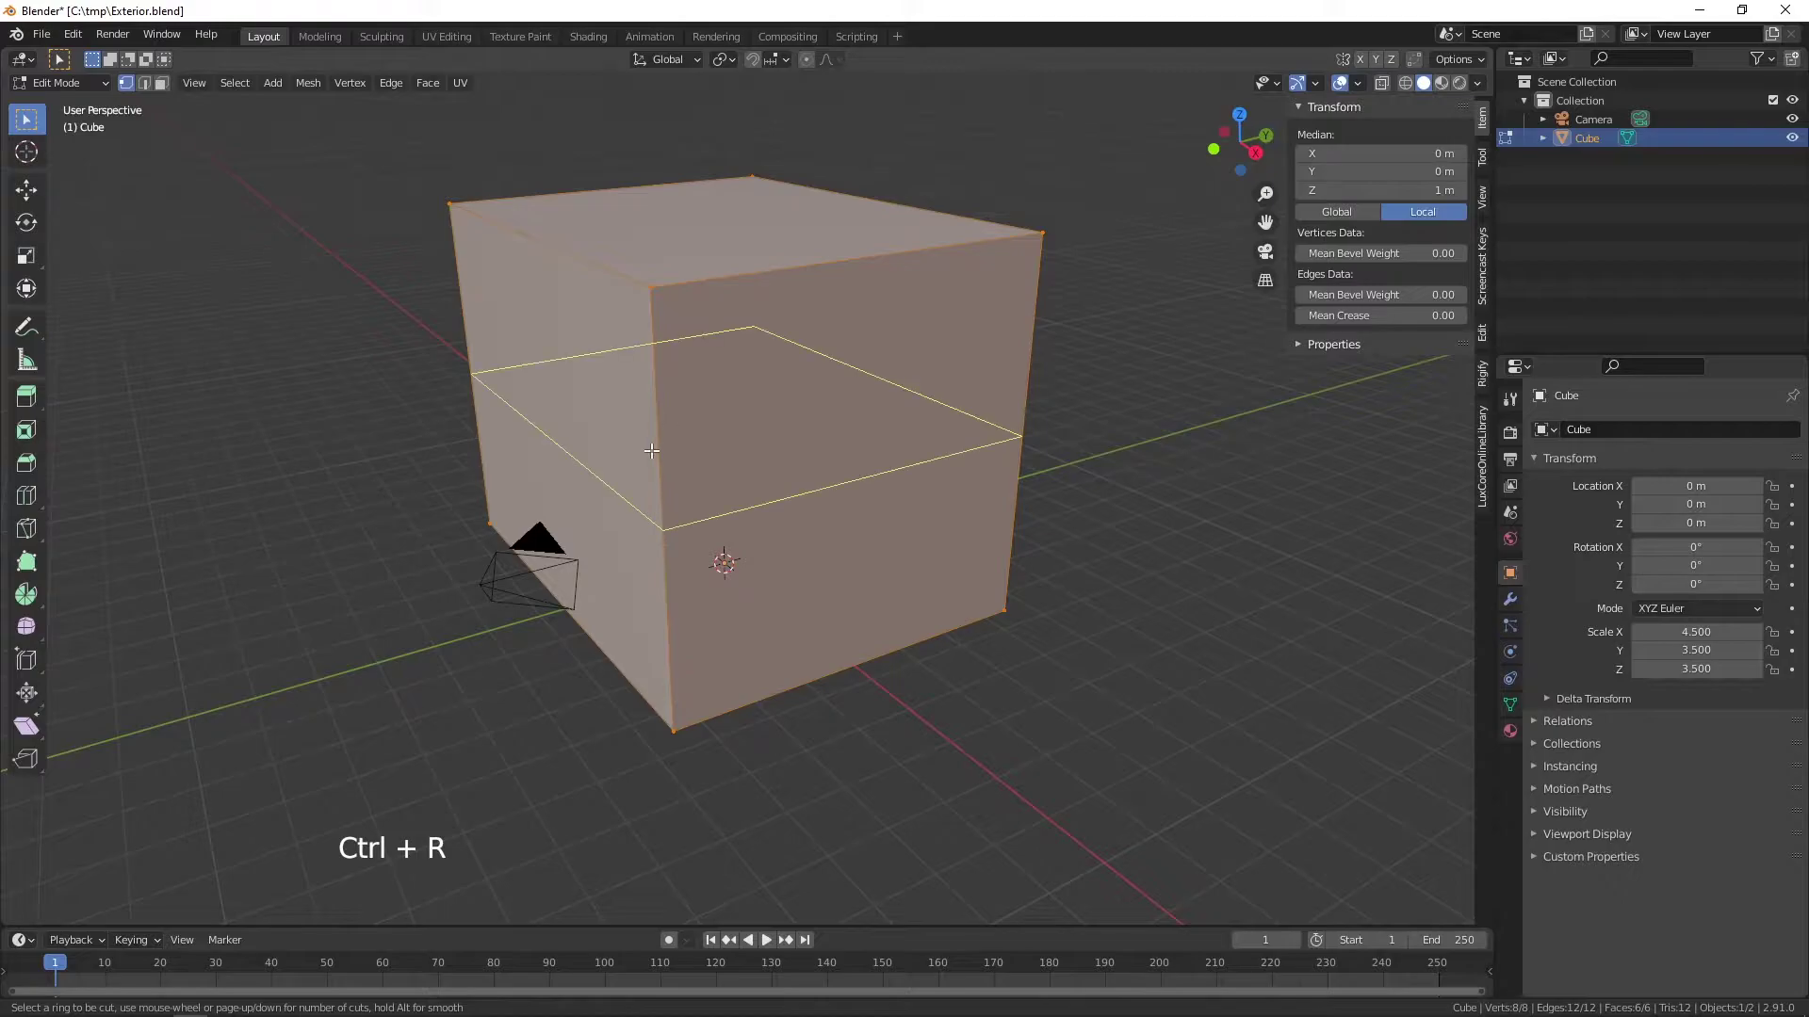
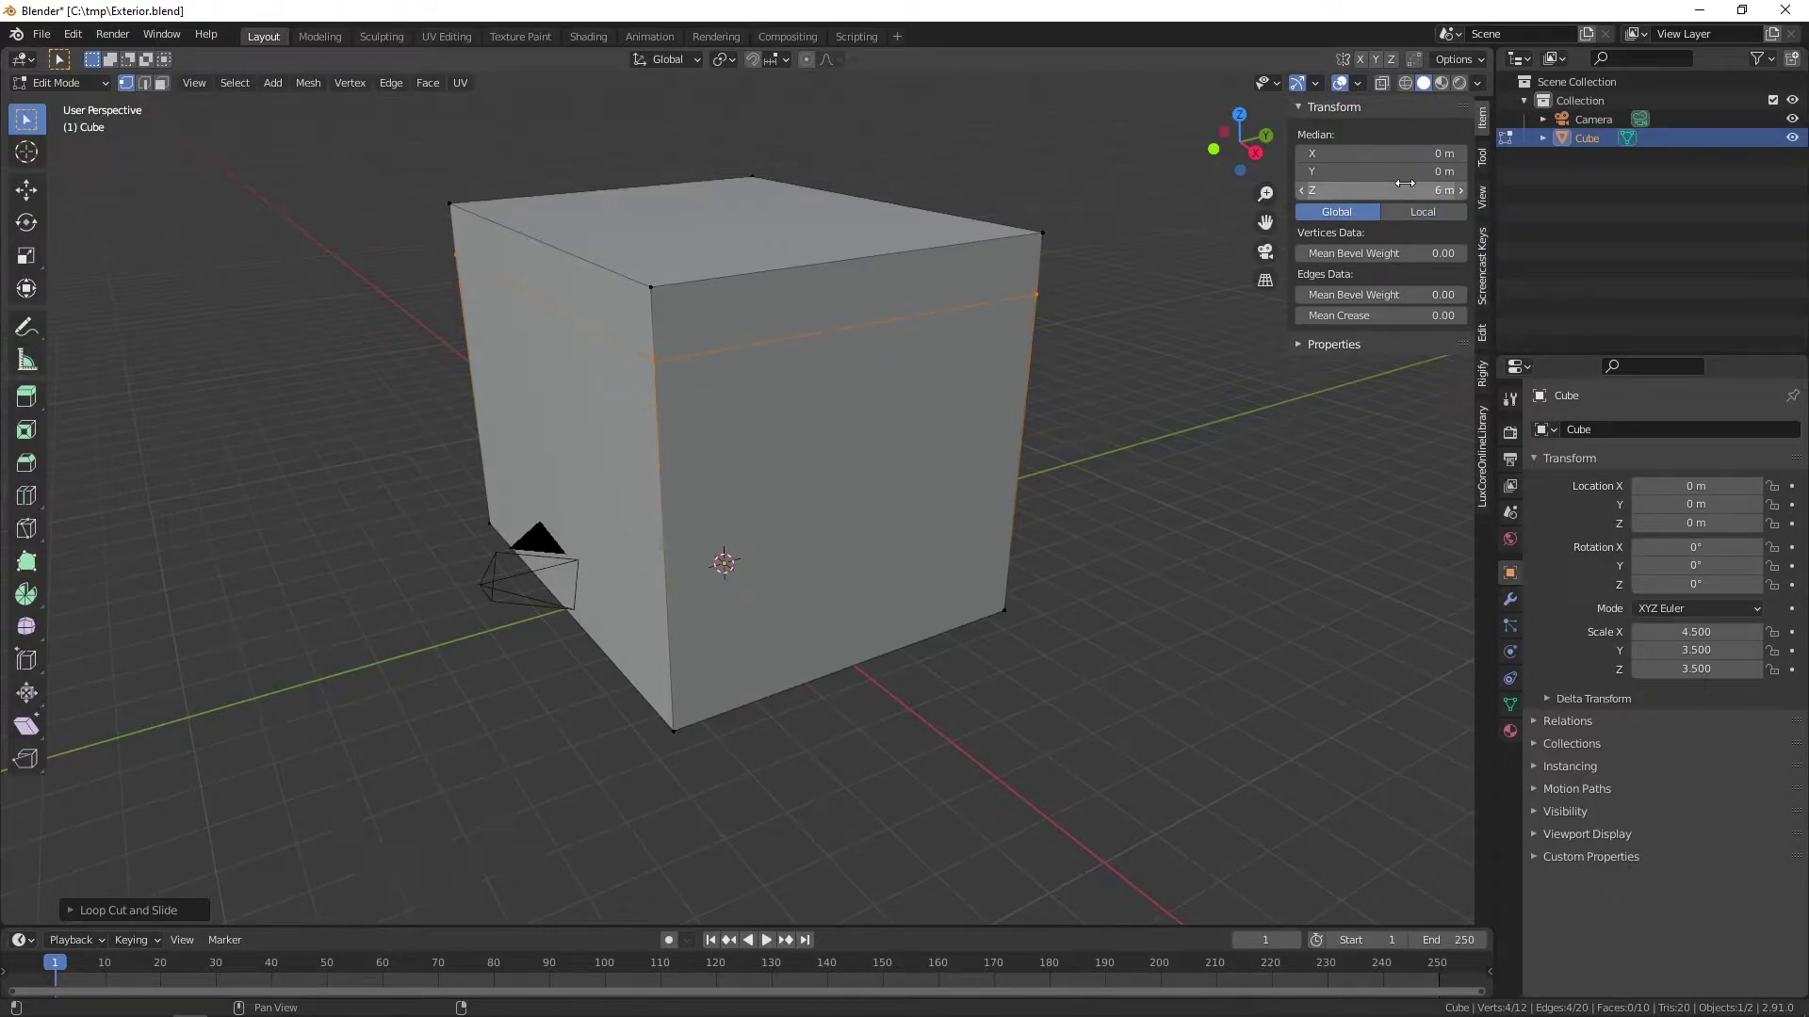
key("ctrl+r")
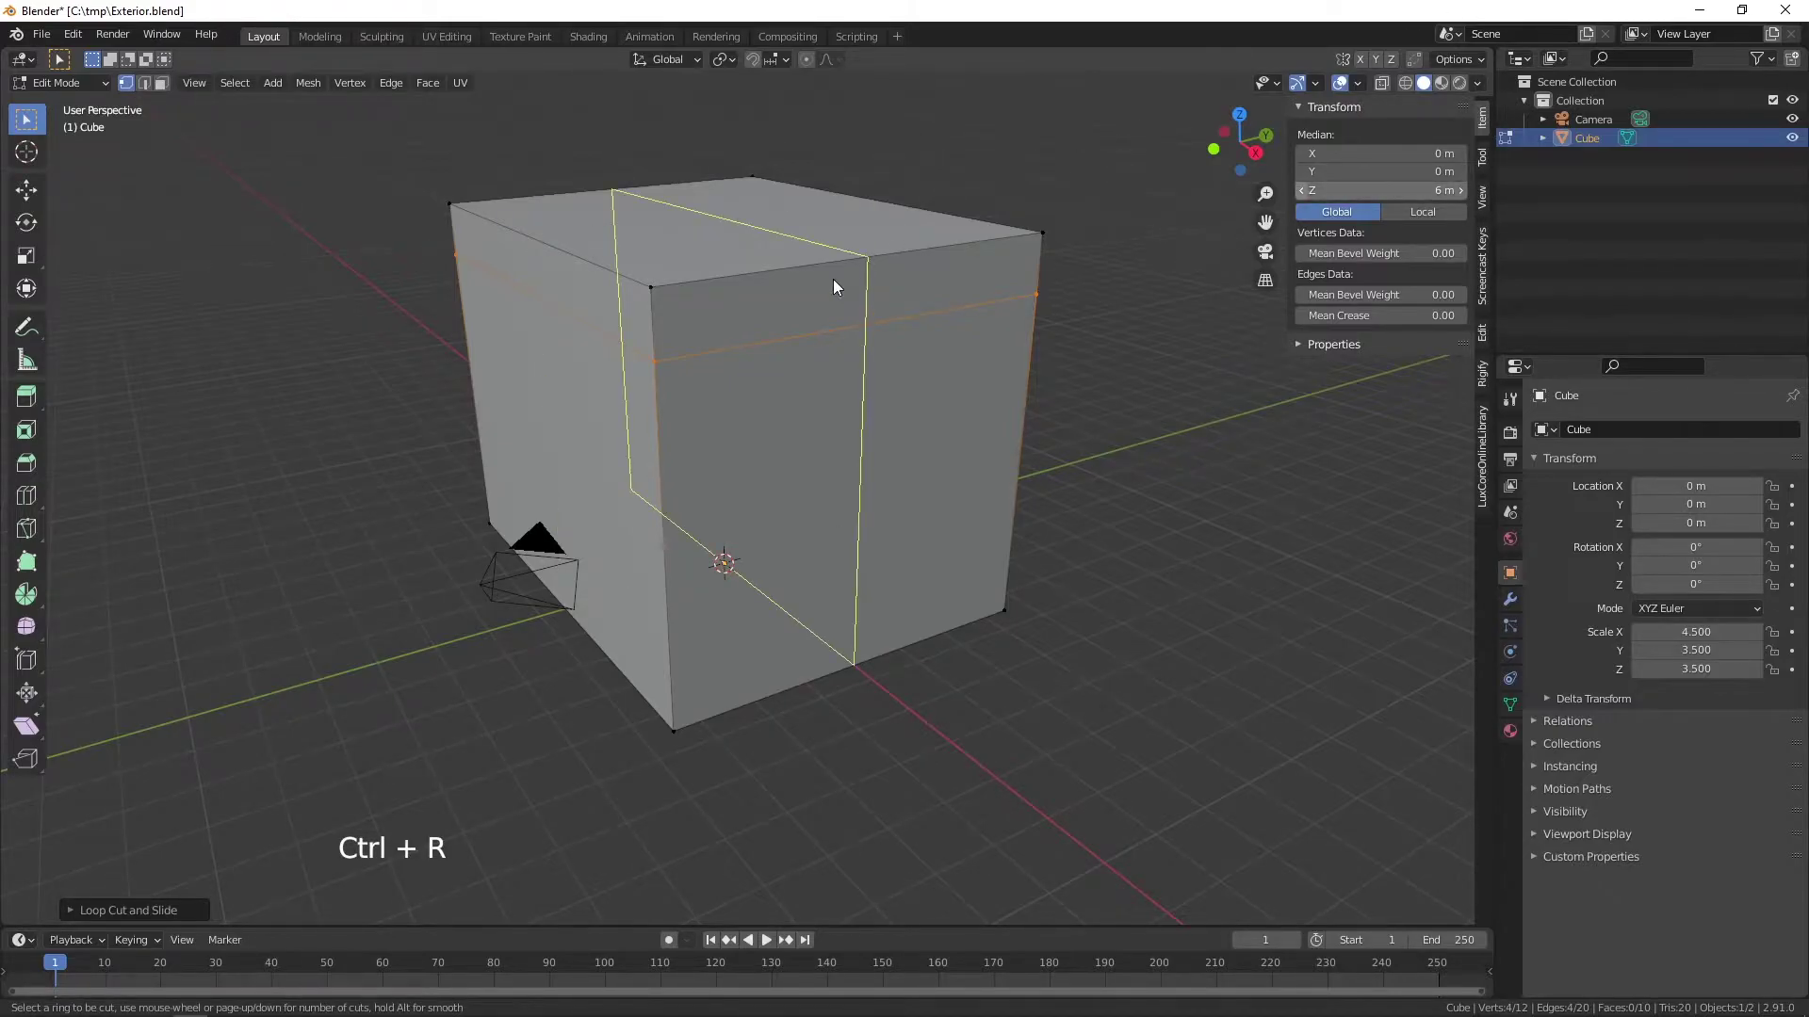
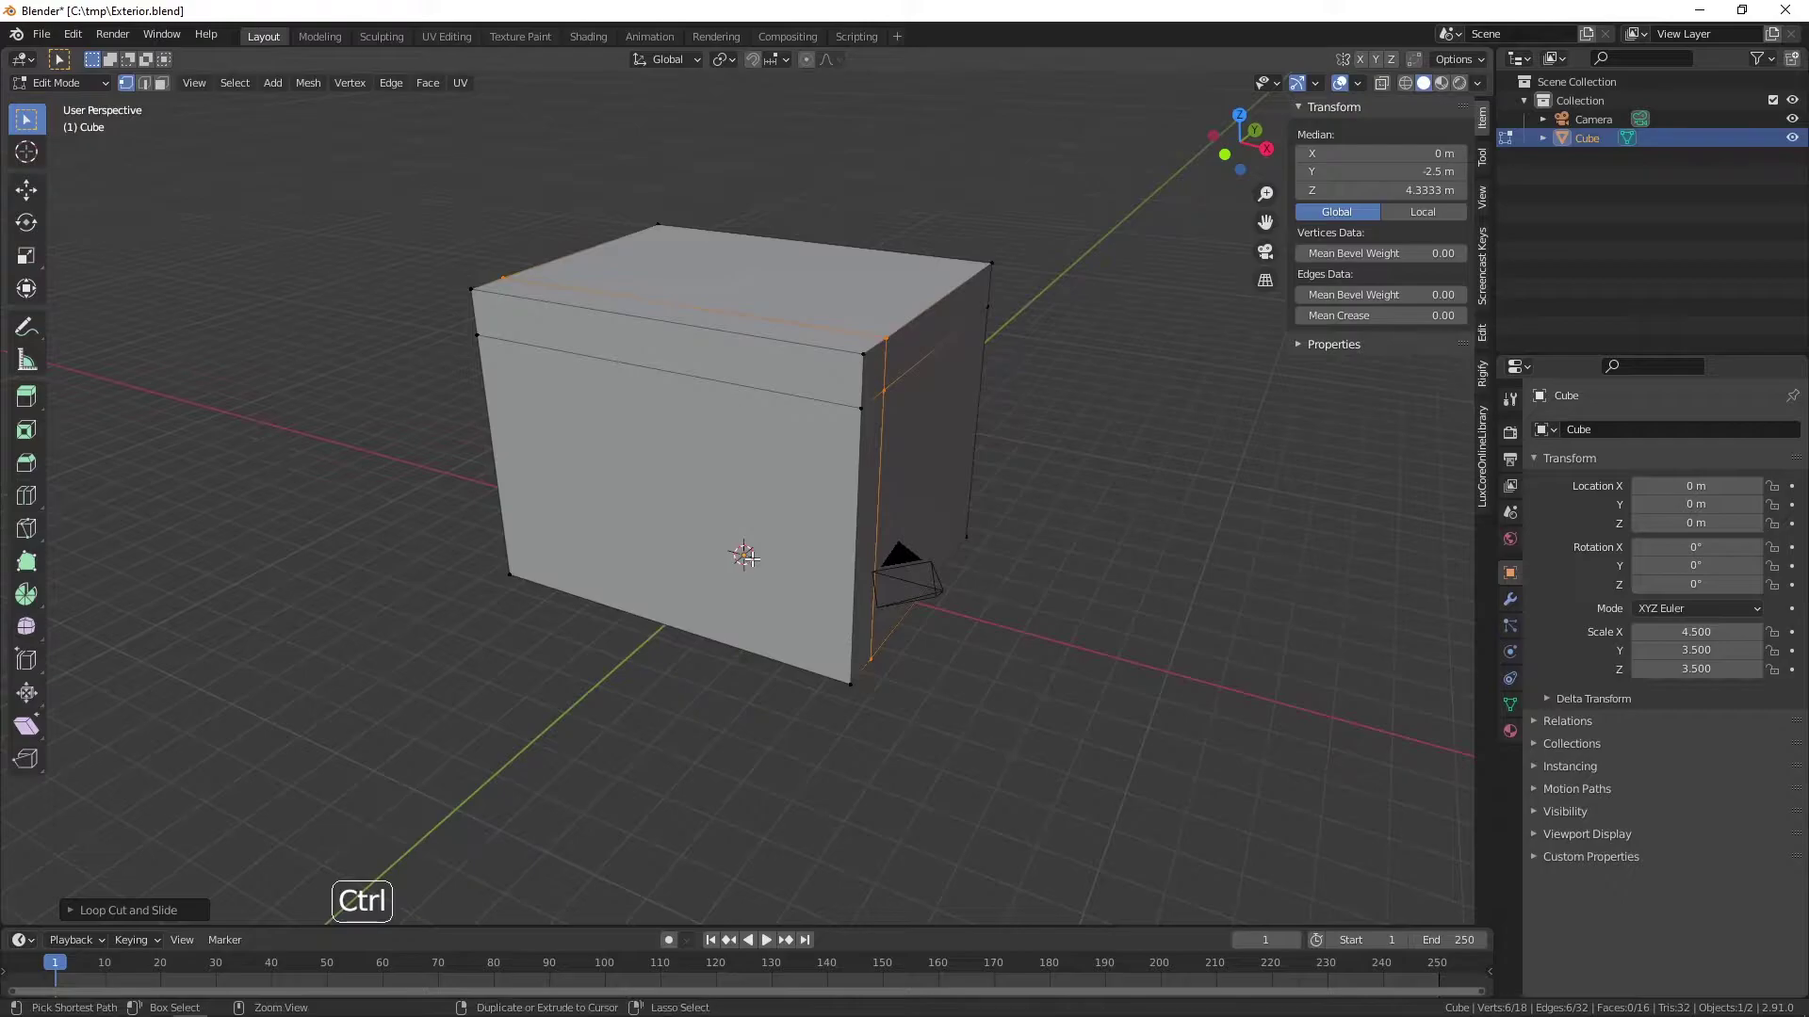
- Add vertical edge loops near the corners at X = 3.5 m and X = −1.5 m for narrow border strips
key("ctrl+r")
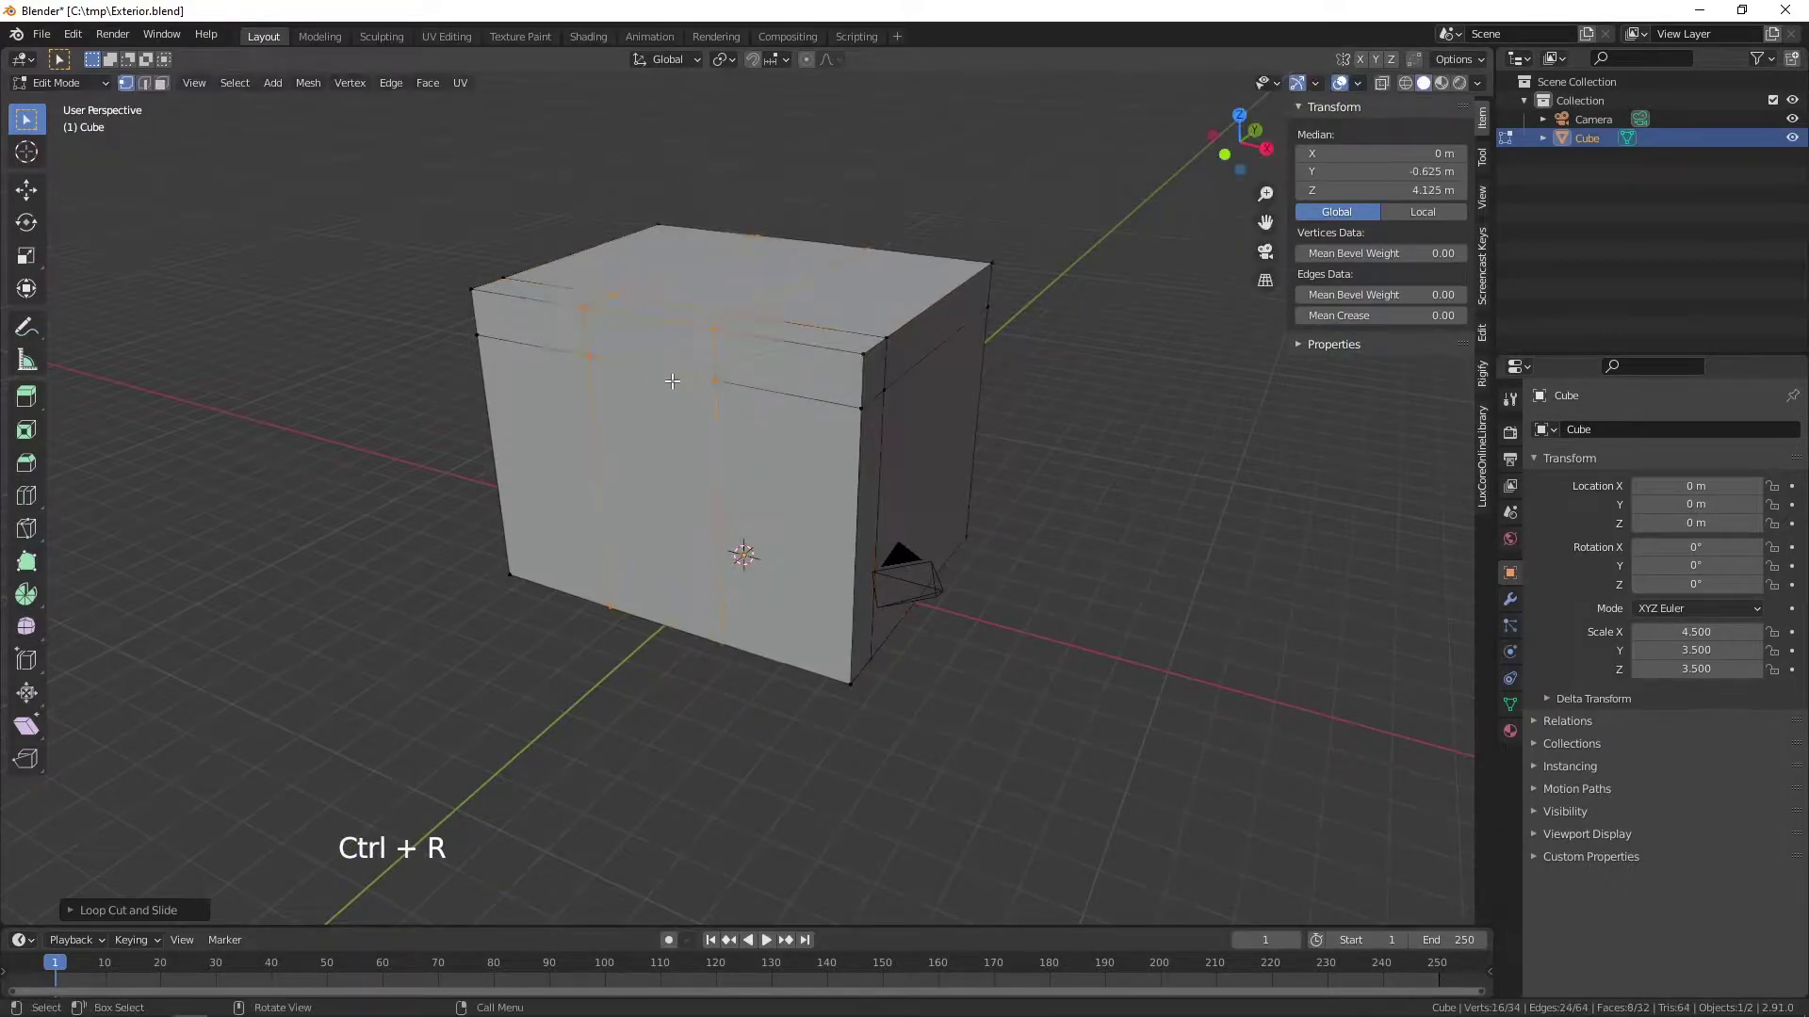
left_click(151, 87)
left_click(719, 486)
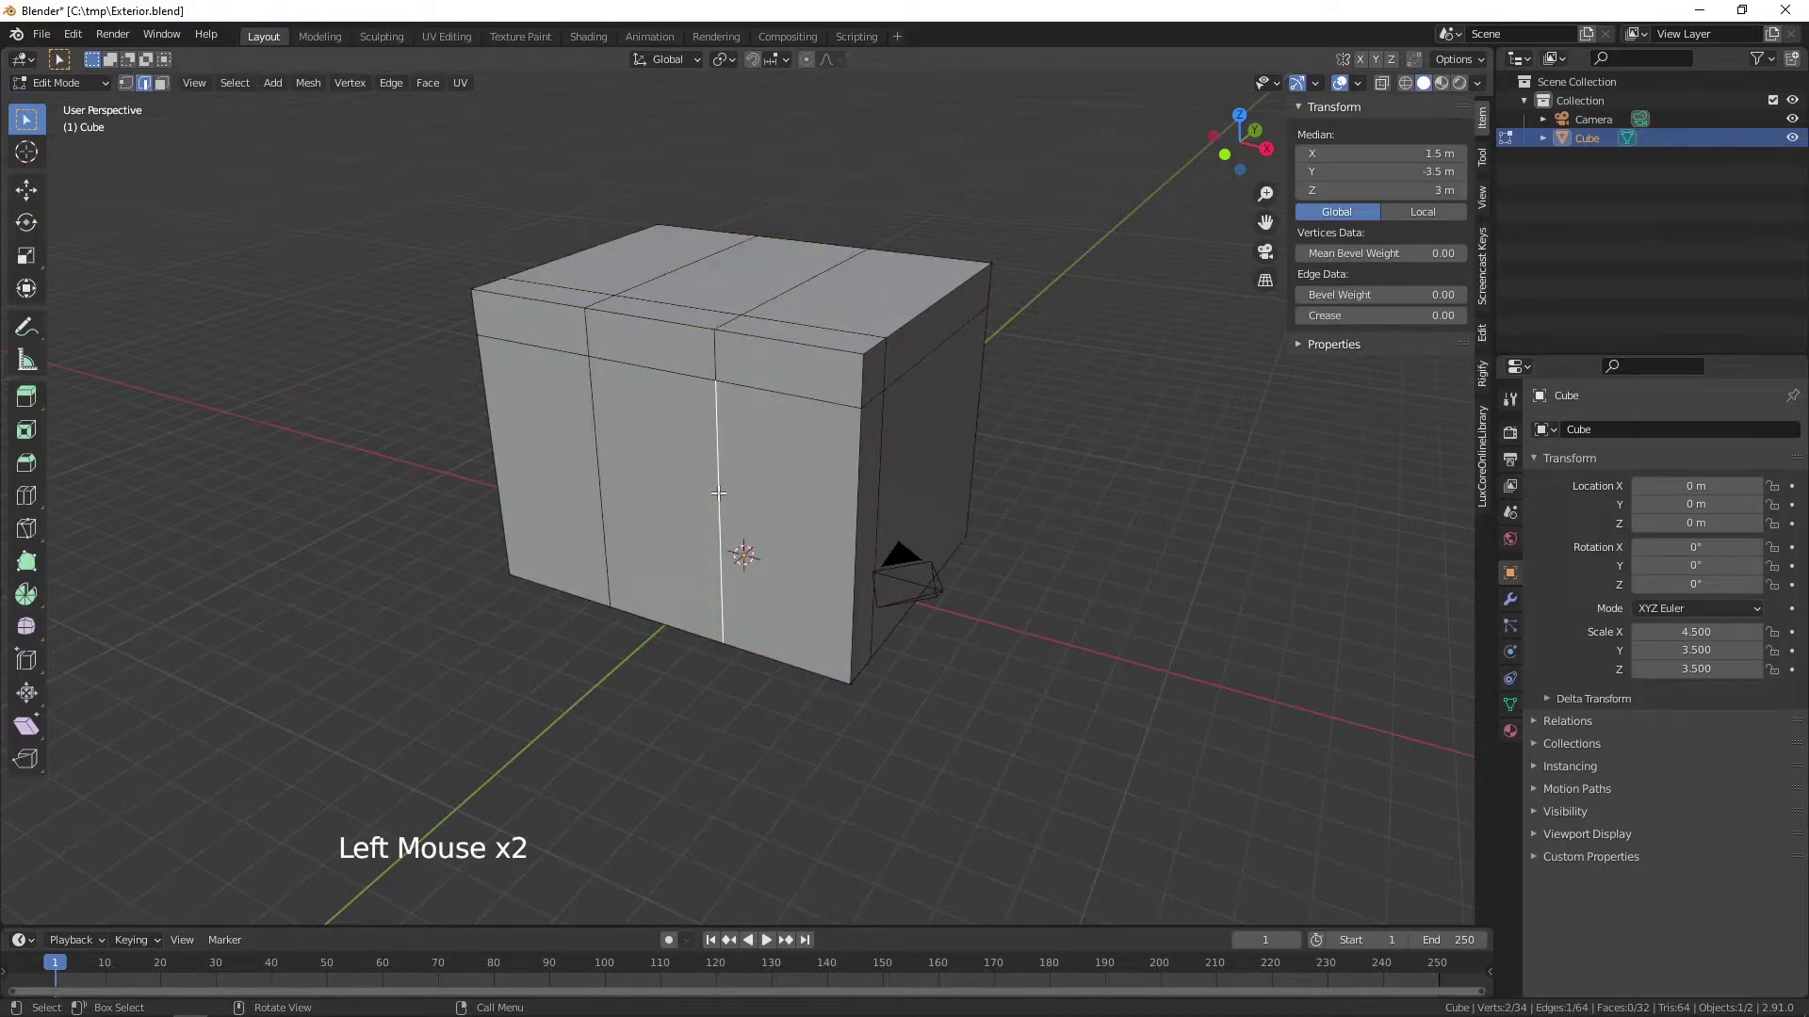
left_click(718, 486)
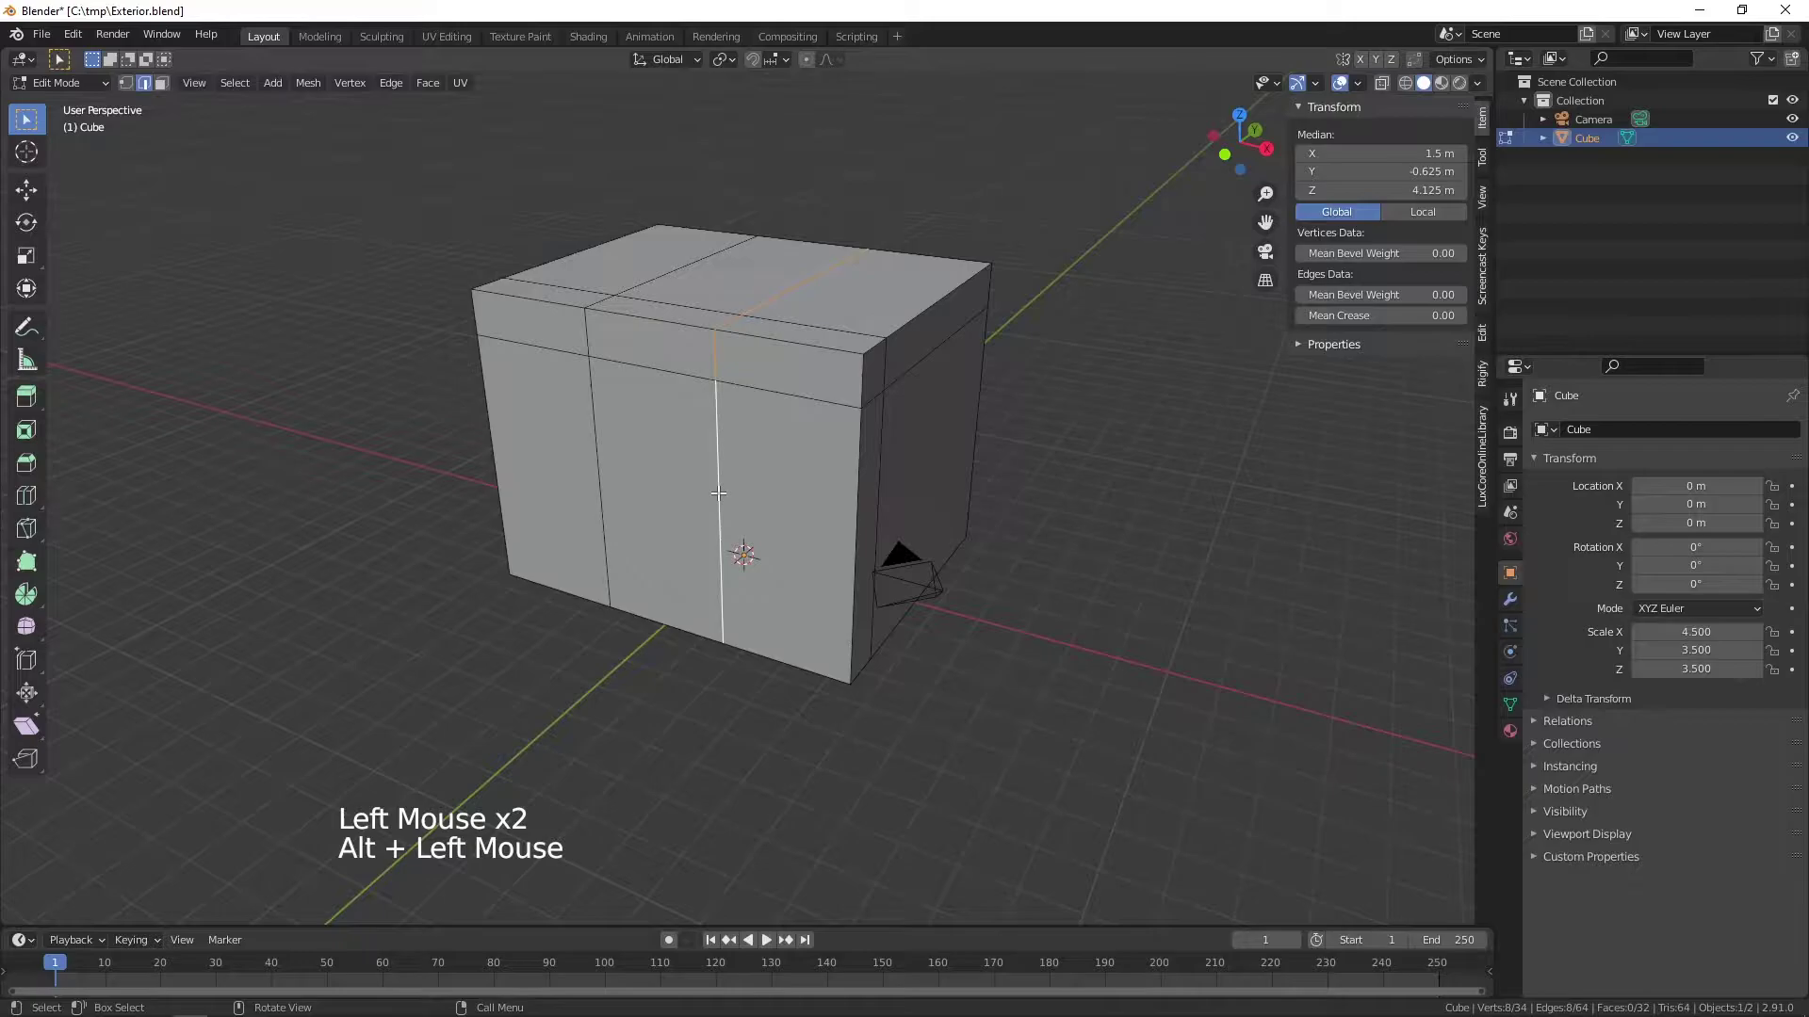
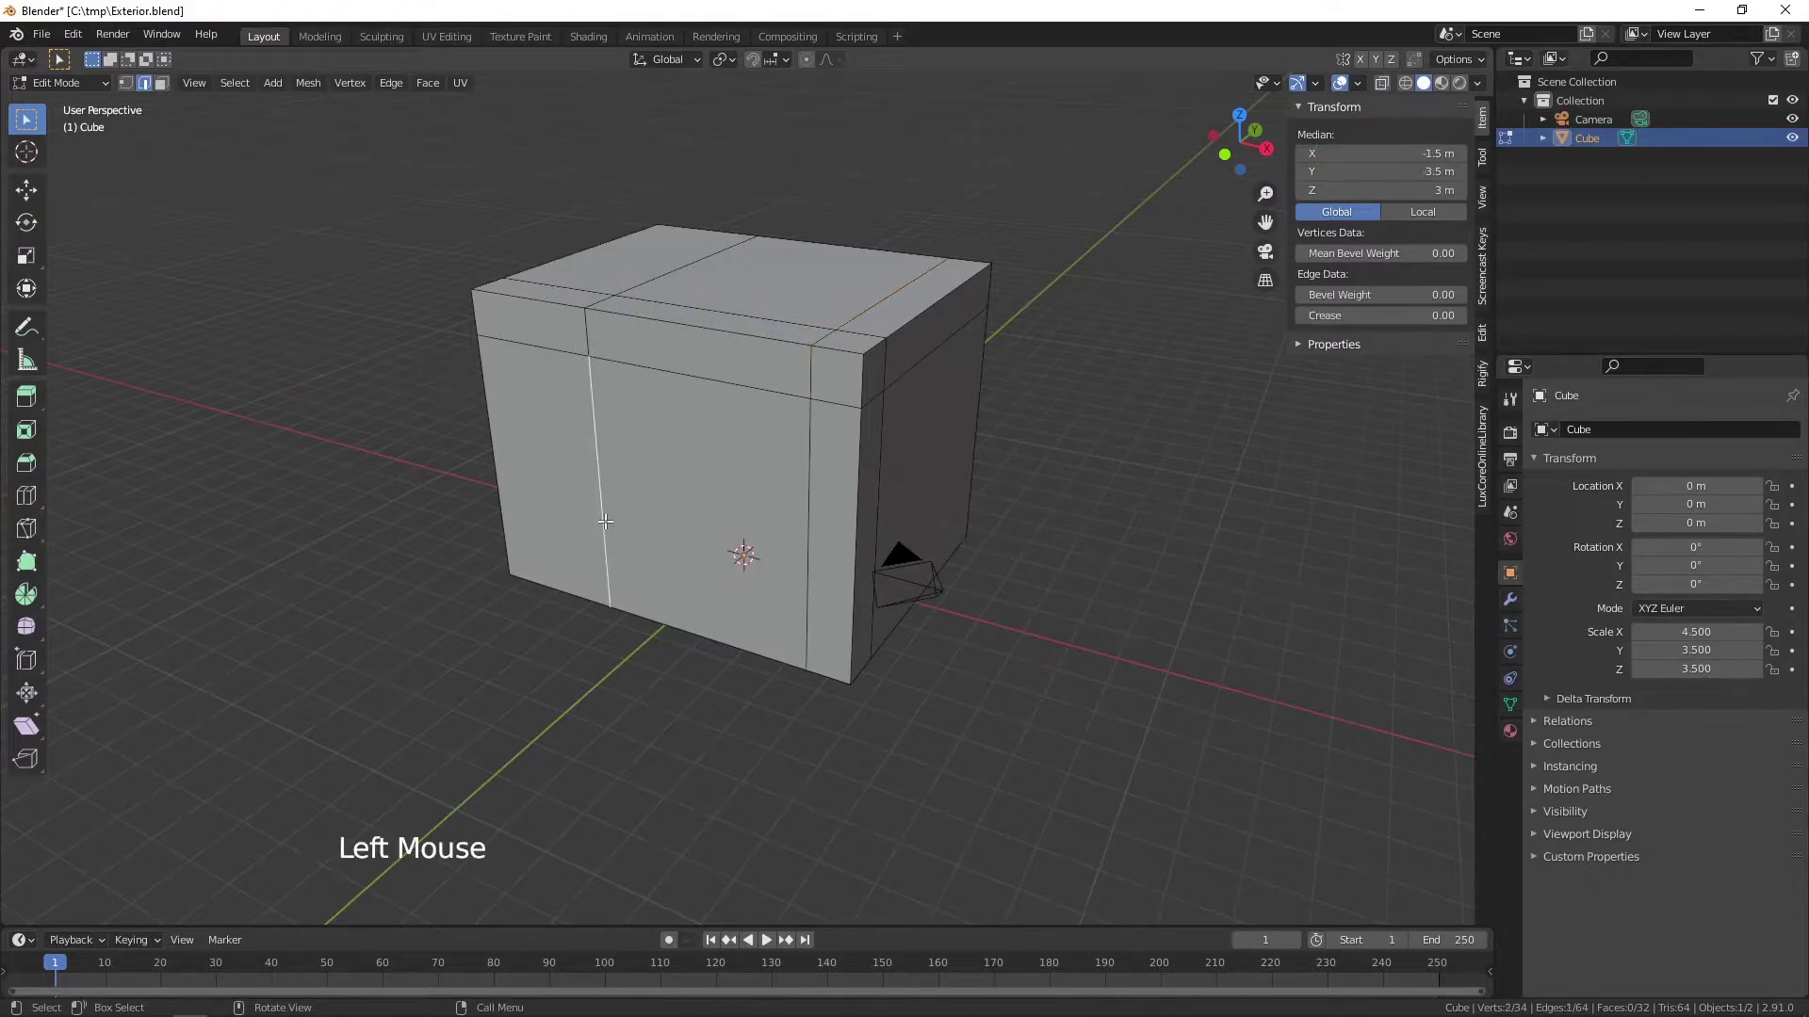
left_click(606, 514)
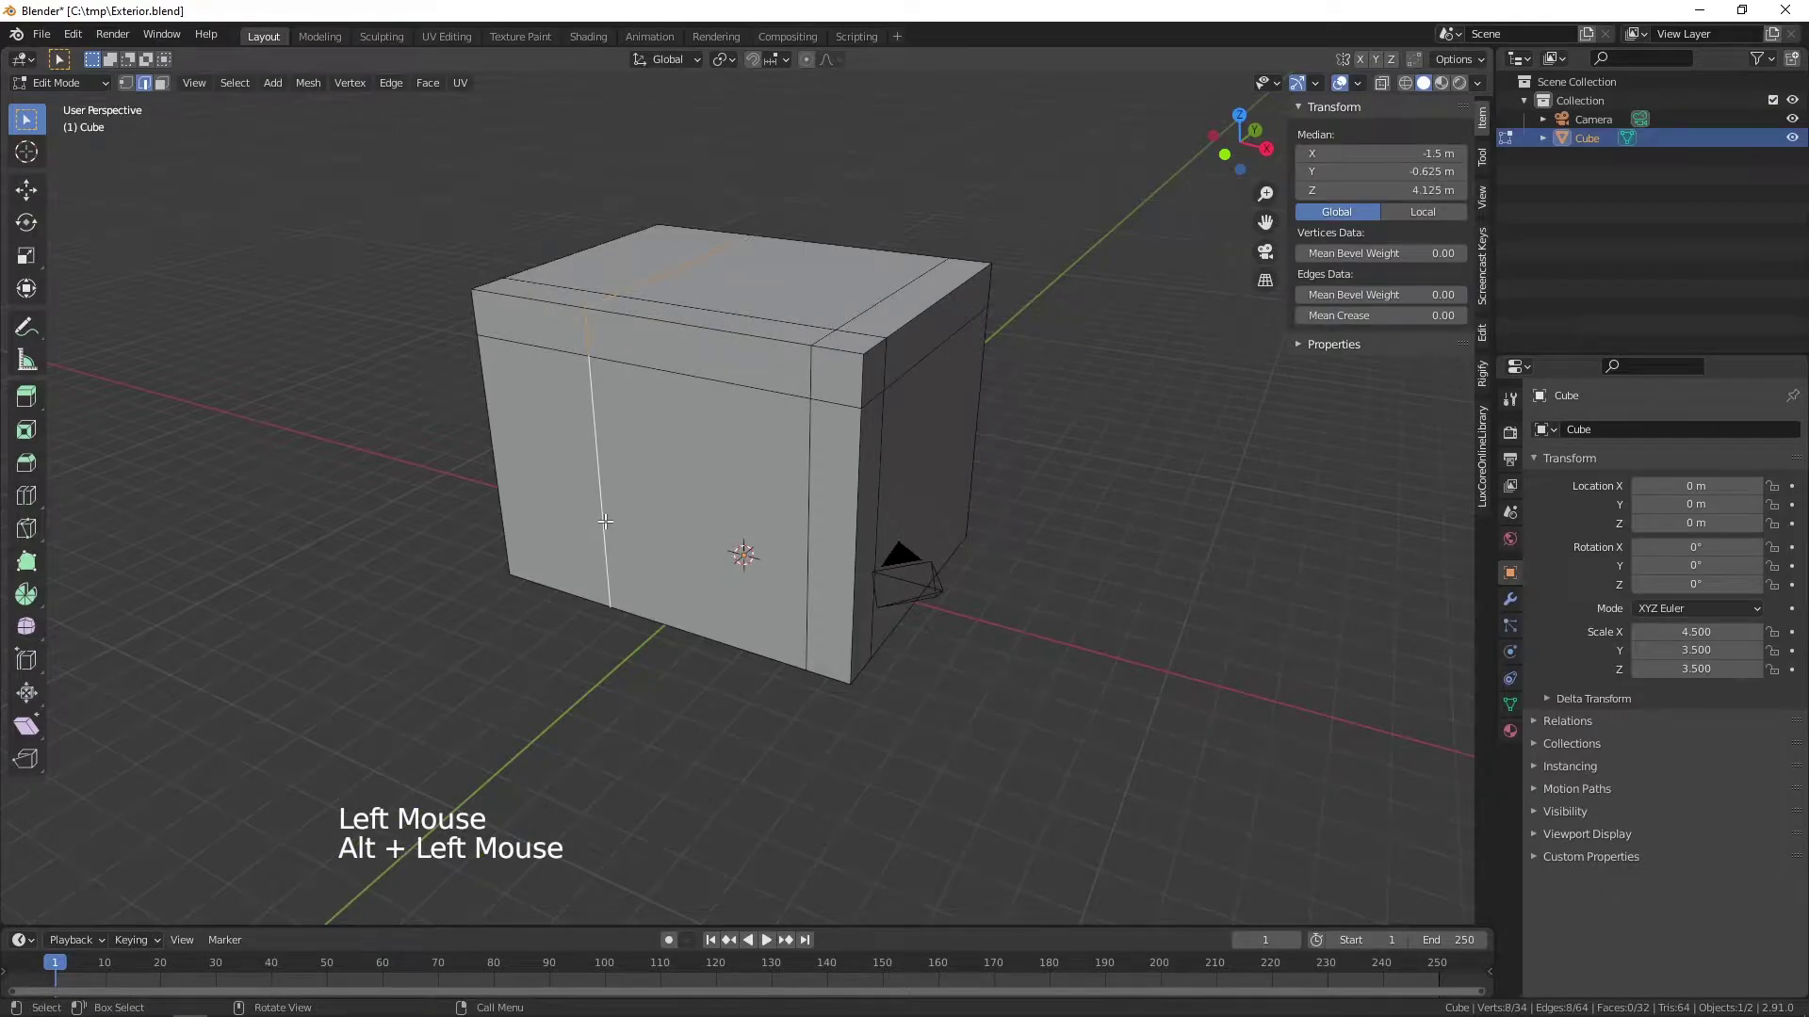
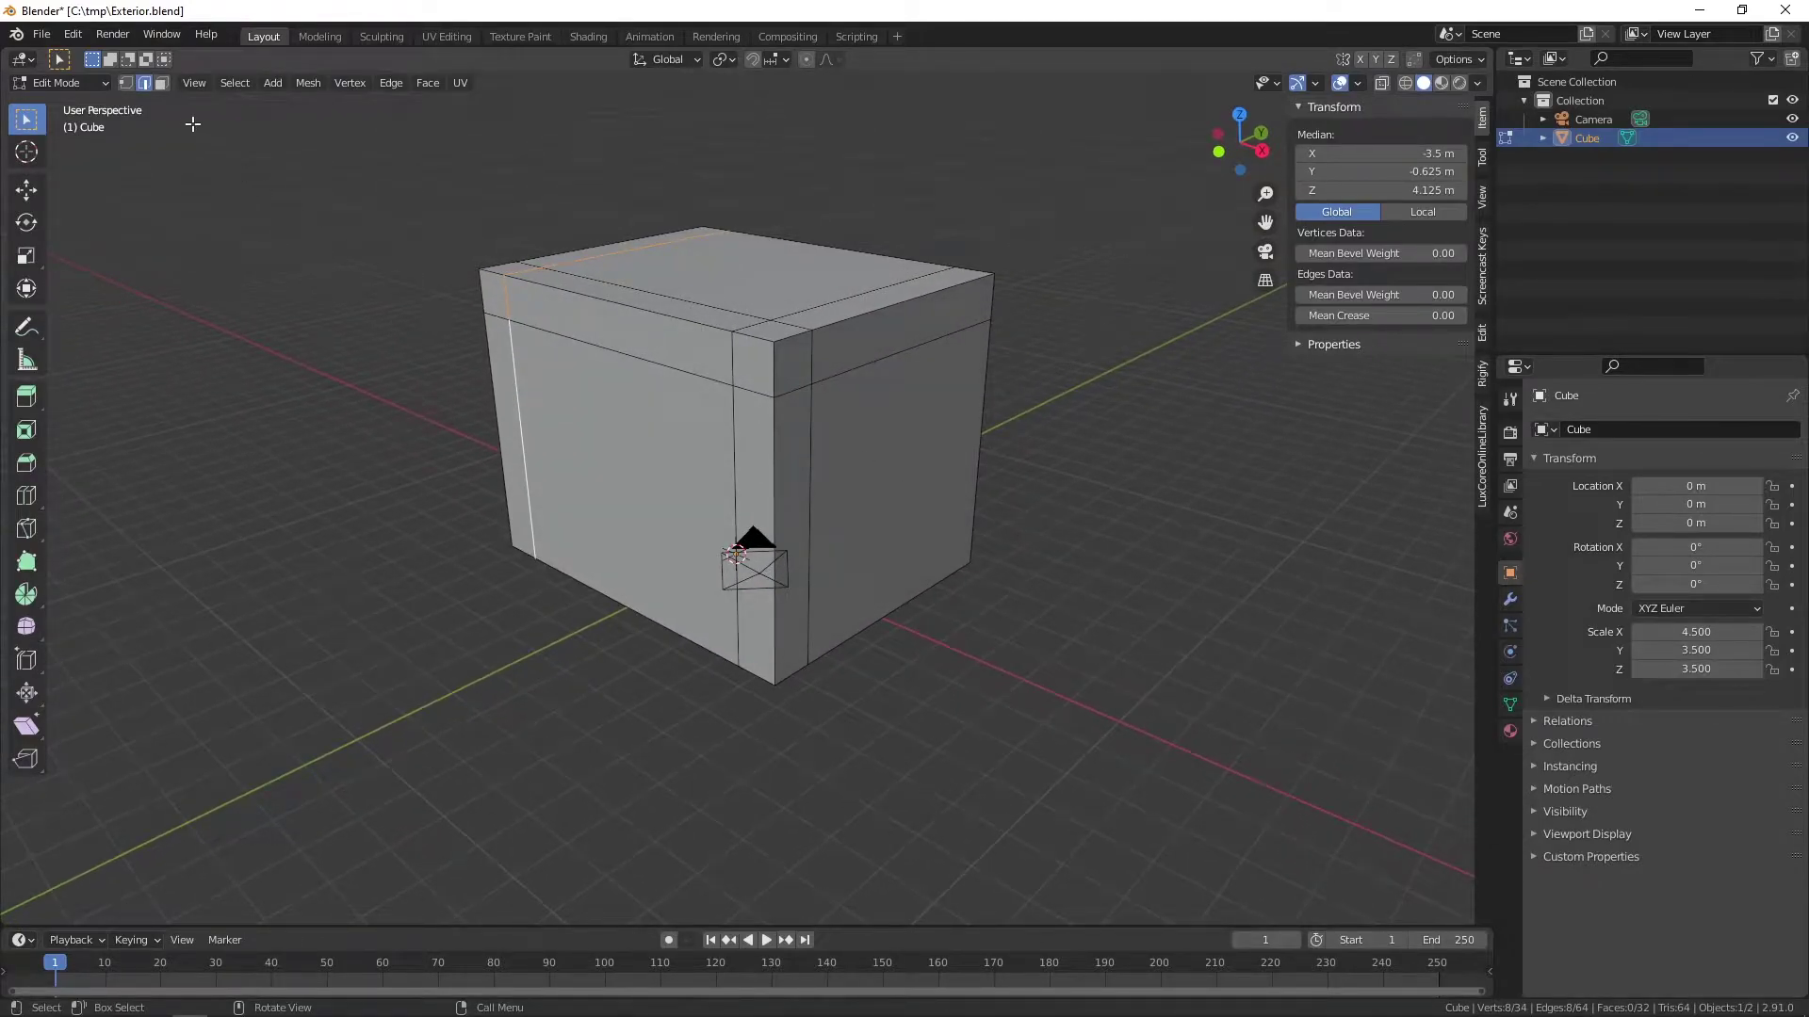
- In face select mode, pick the narrow top and side border faces framing the front wall
left_click(162, 84)
left_click(801, 492)
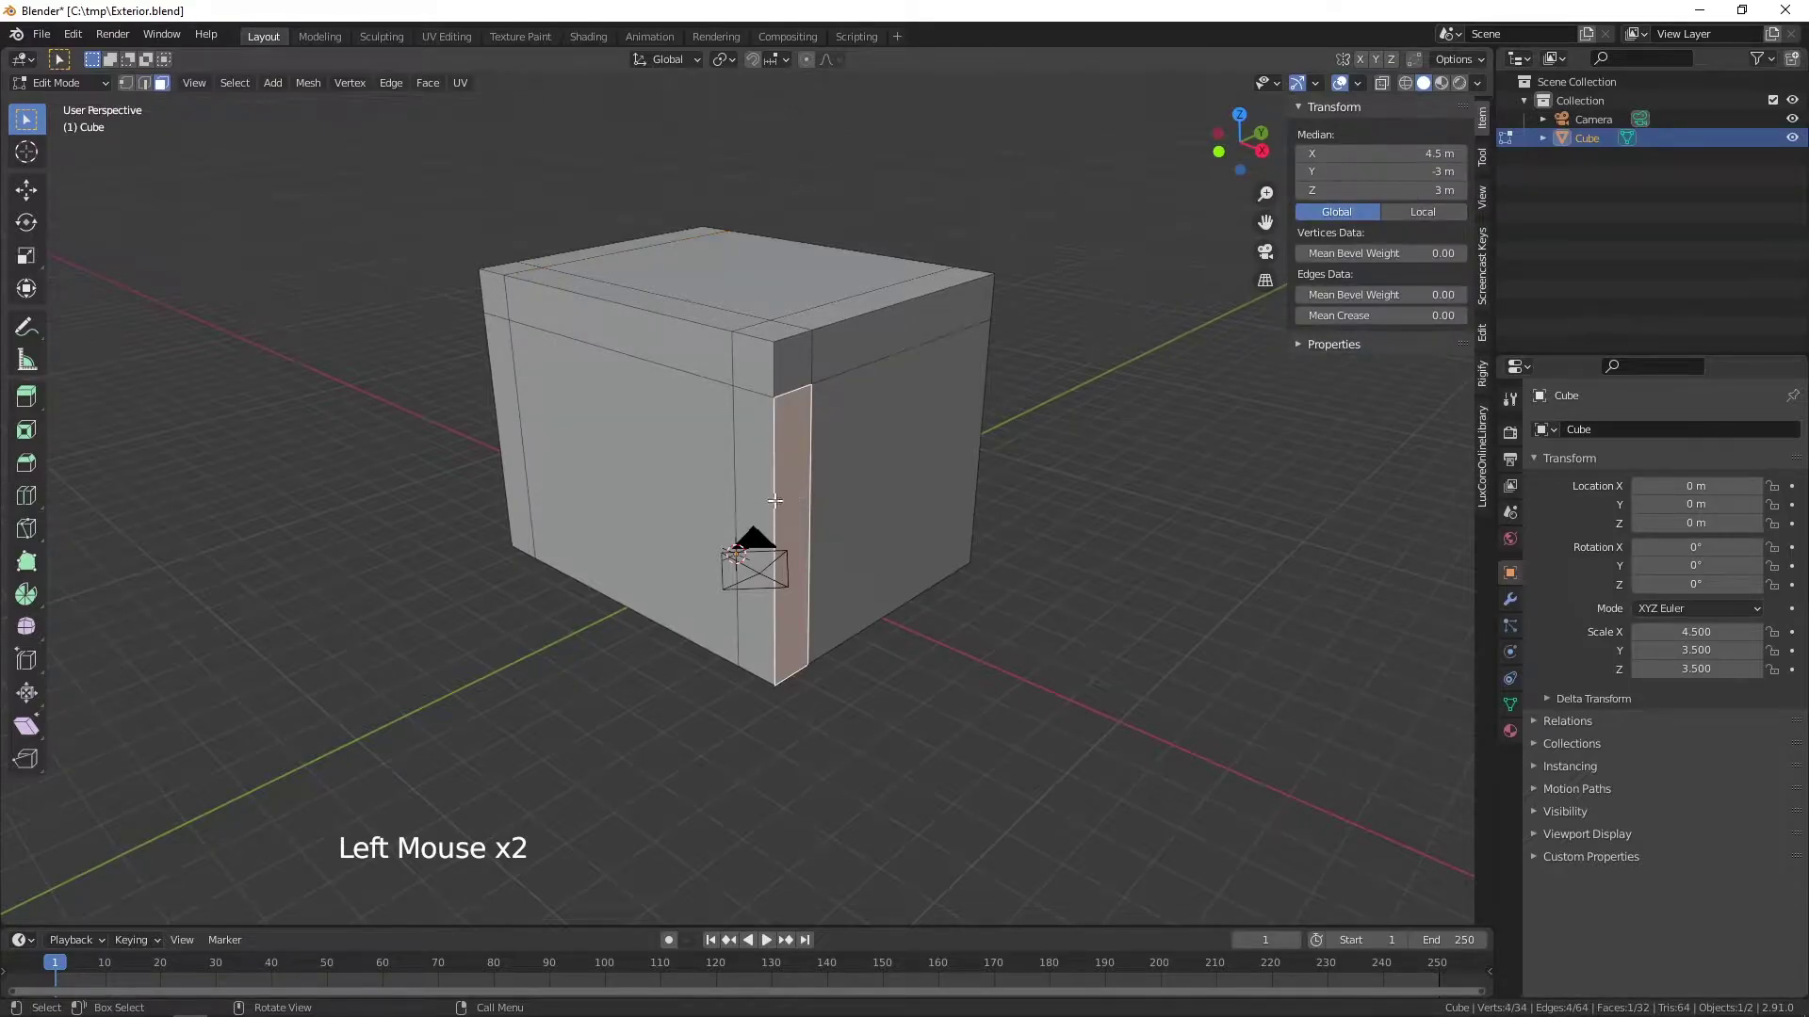
left_click(748, 486)
double_click(746, 366)
left_click(796, 364)
left_click(860, 347)
left_click(705, 353)
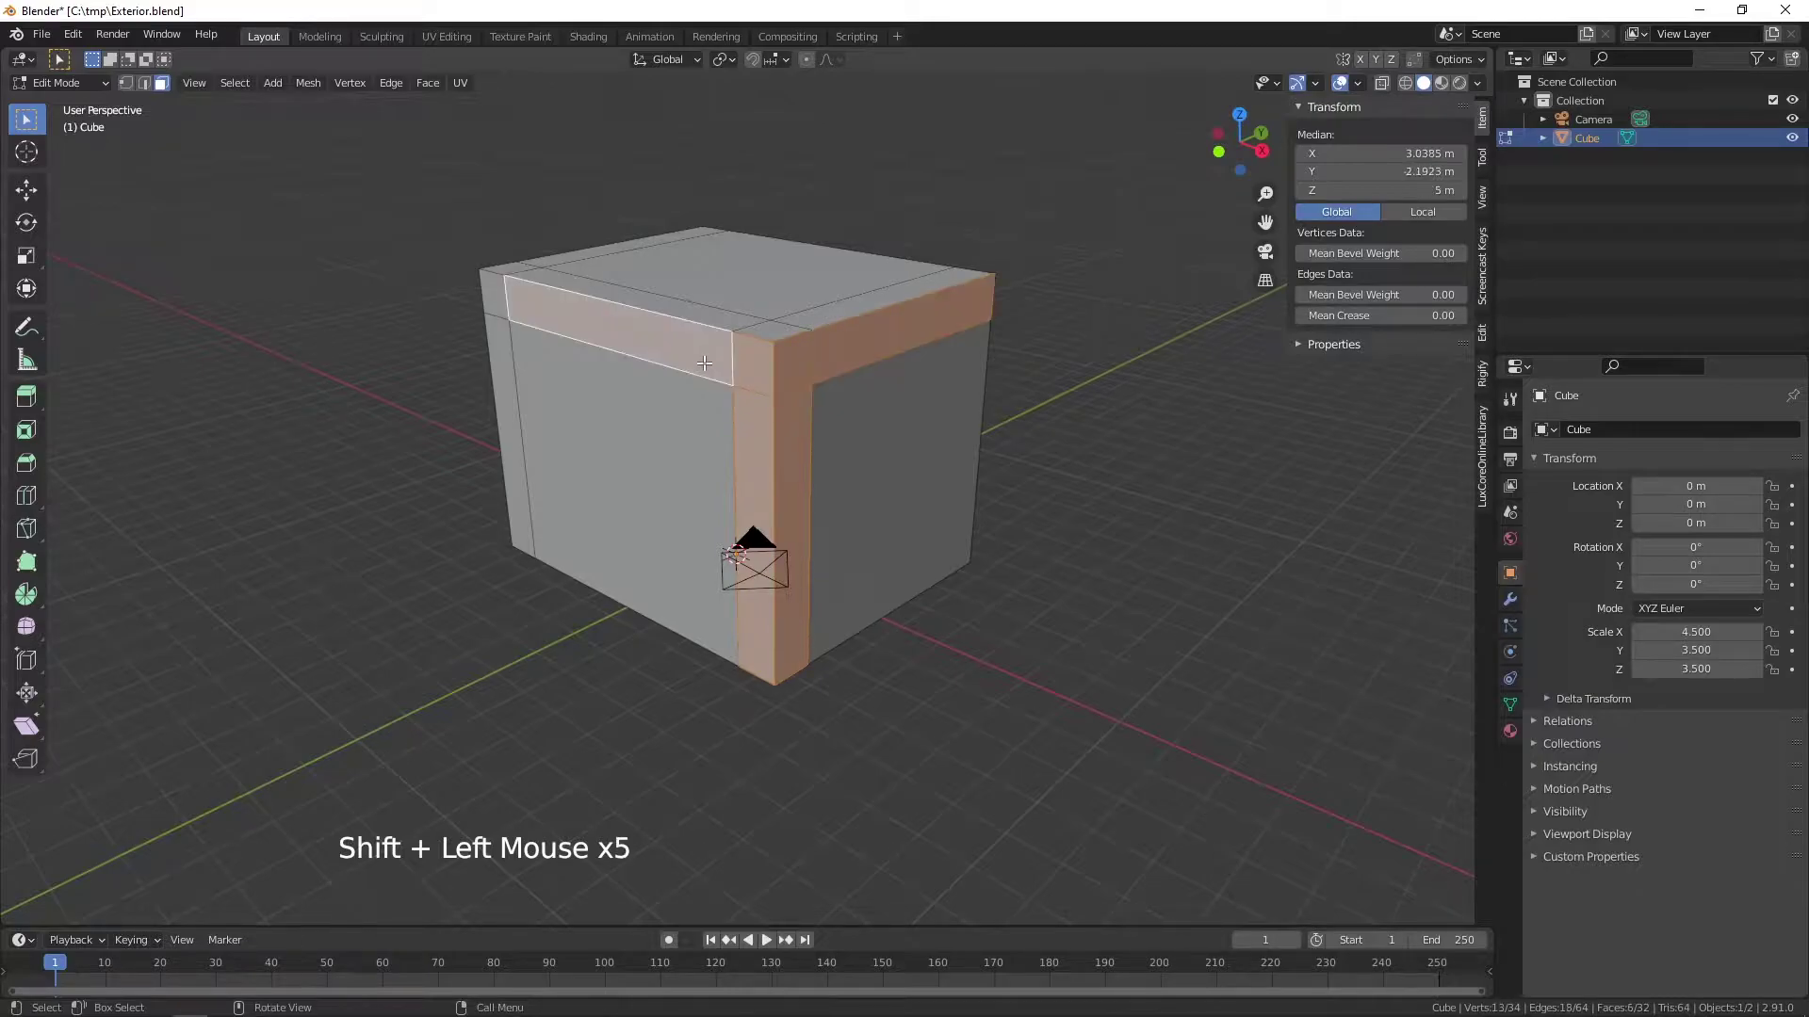
middle_click(556, 422)
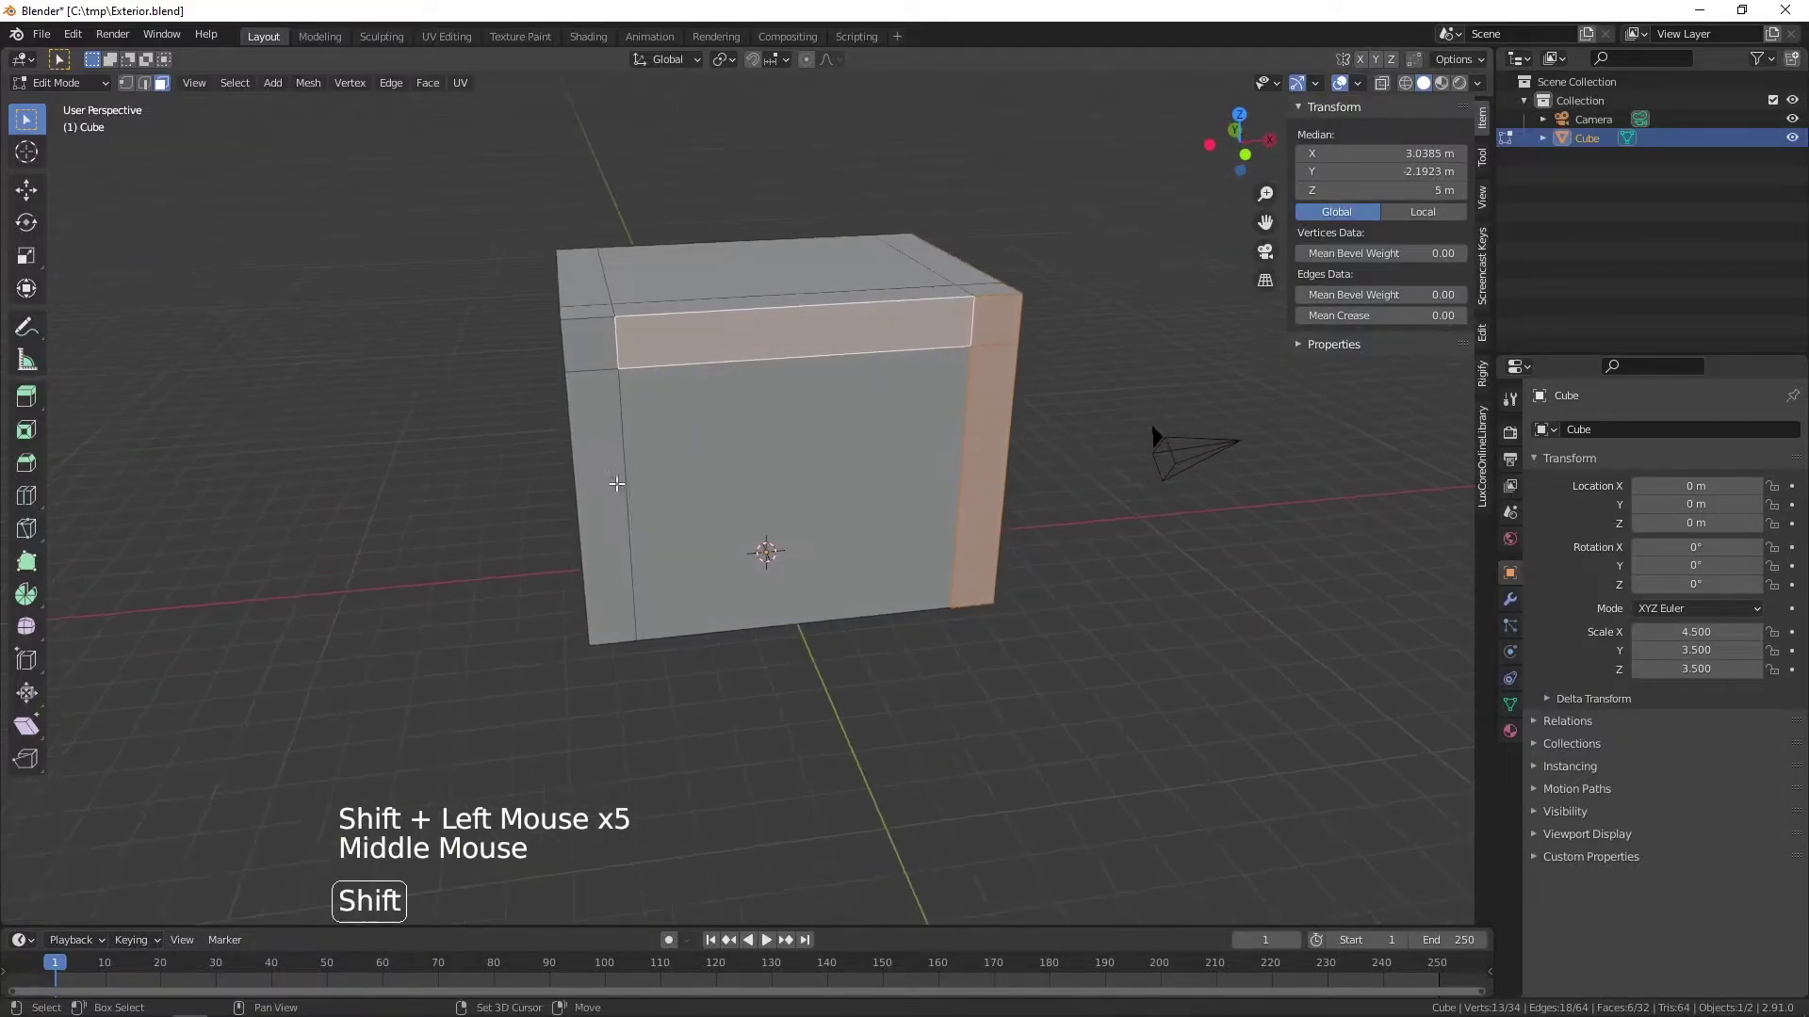
left_click(612, 483)
- Add the adjacent wall's border strips and shared corner faces to the selection
left_click(595, 343)
middle_click(631, 380)
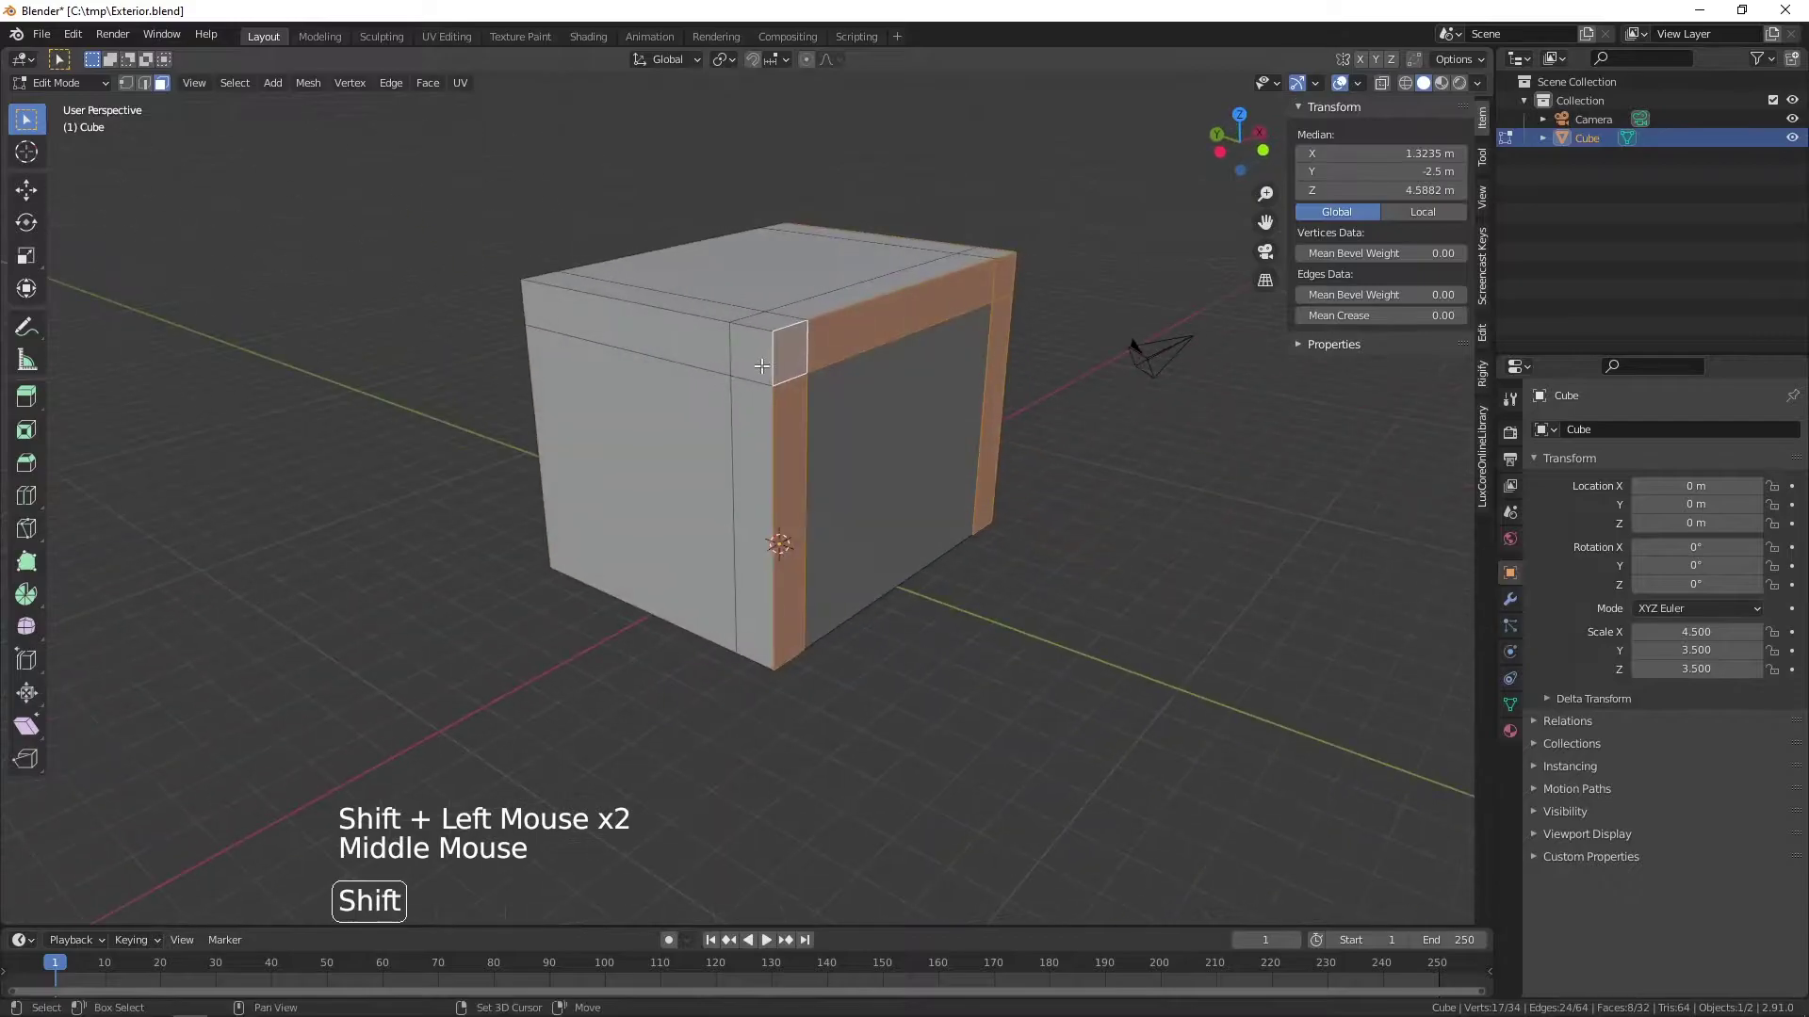
left_click(761, 355)
left_click(756, 471)
left_click(671, 332)
middle_click(1015, 413)
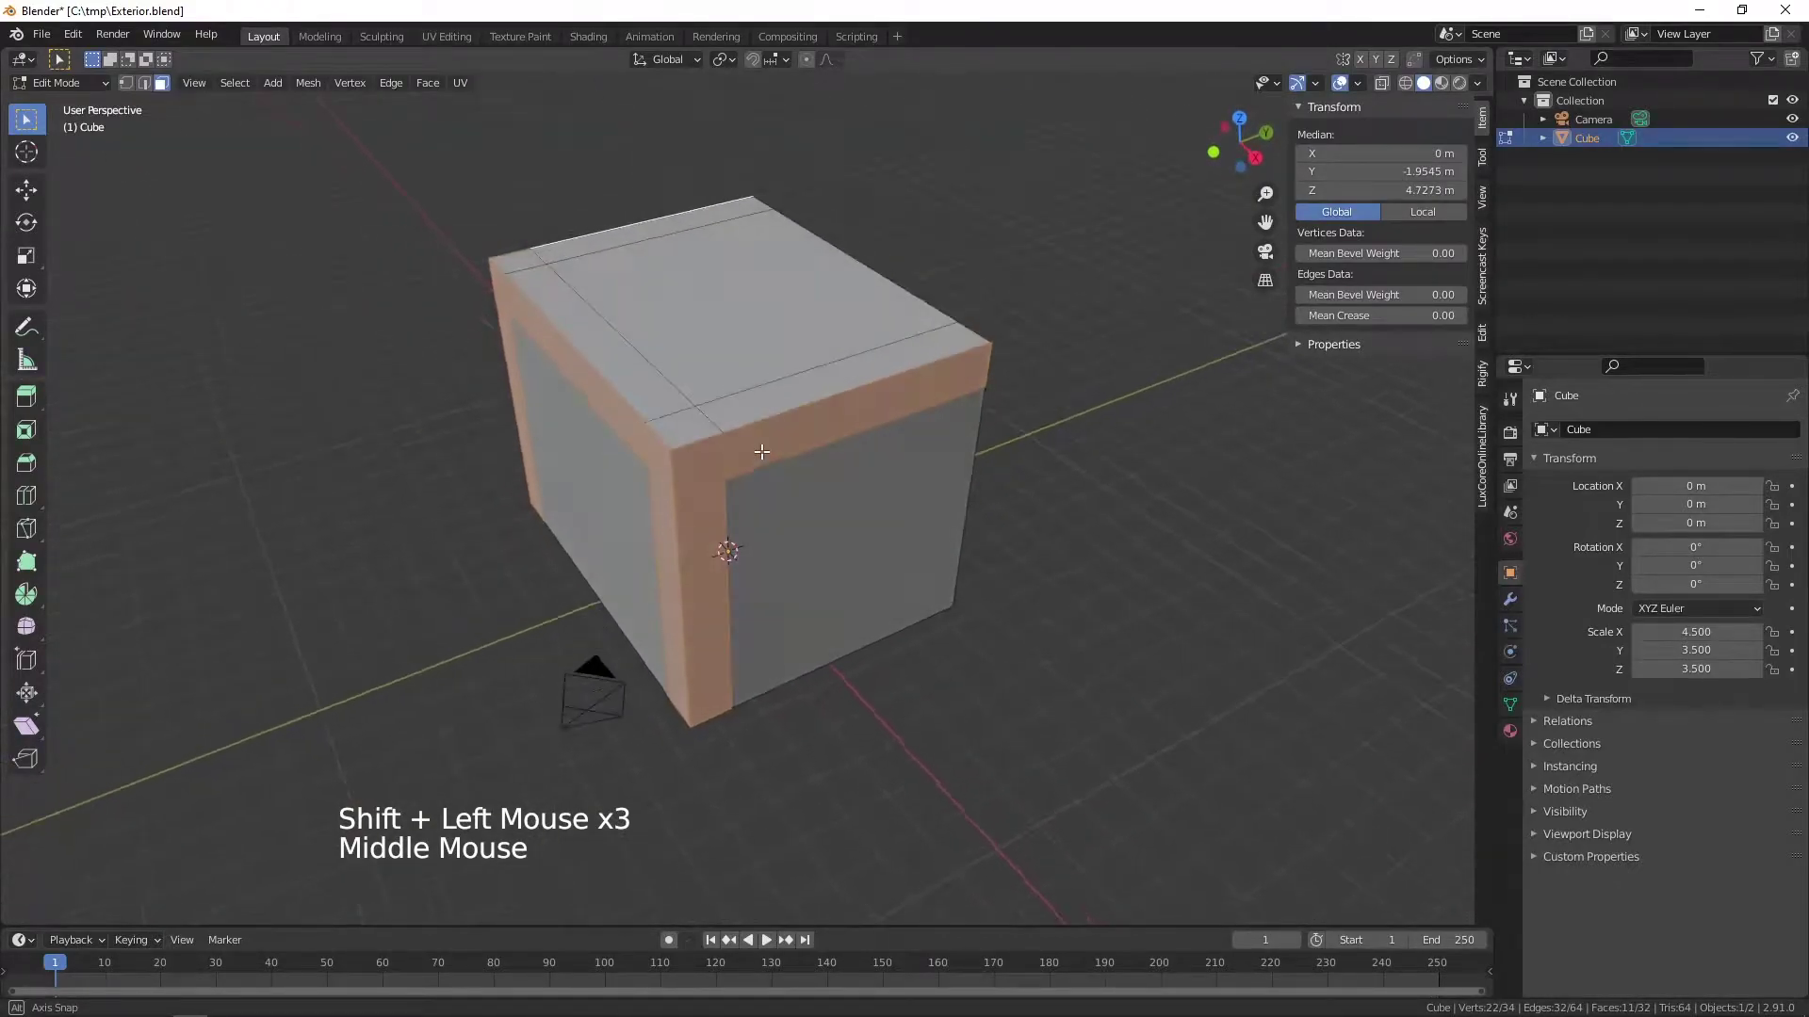
scroll("up", 3)
middle_click(766, 533)
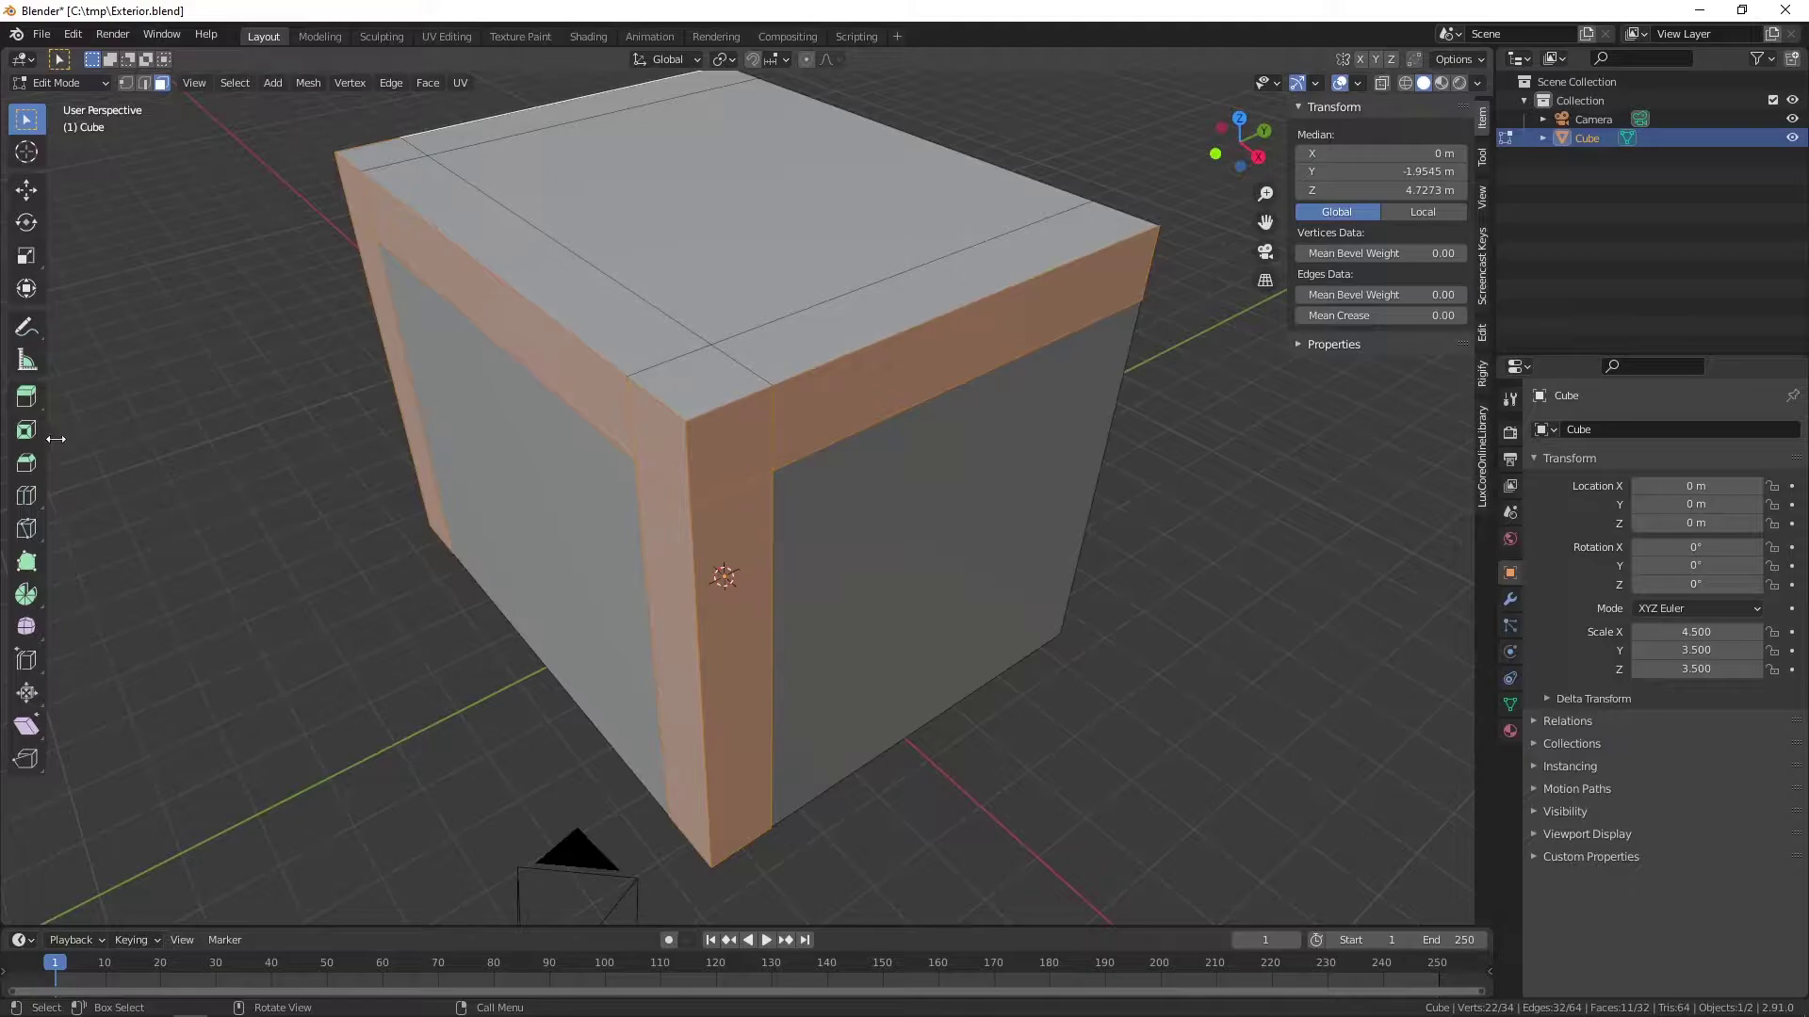
- Extrude the border strips along normals by 0.02 with Offset Even so the wall panels sit recessed
left_click(48, 415)
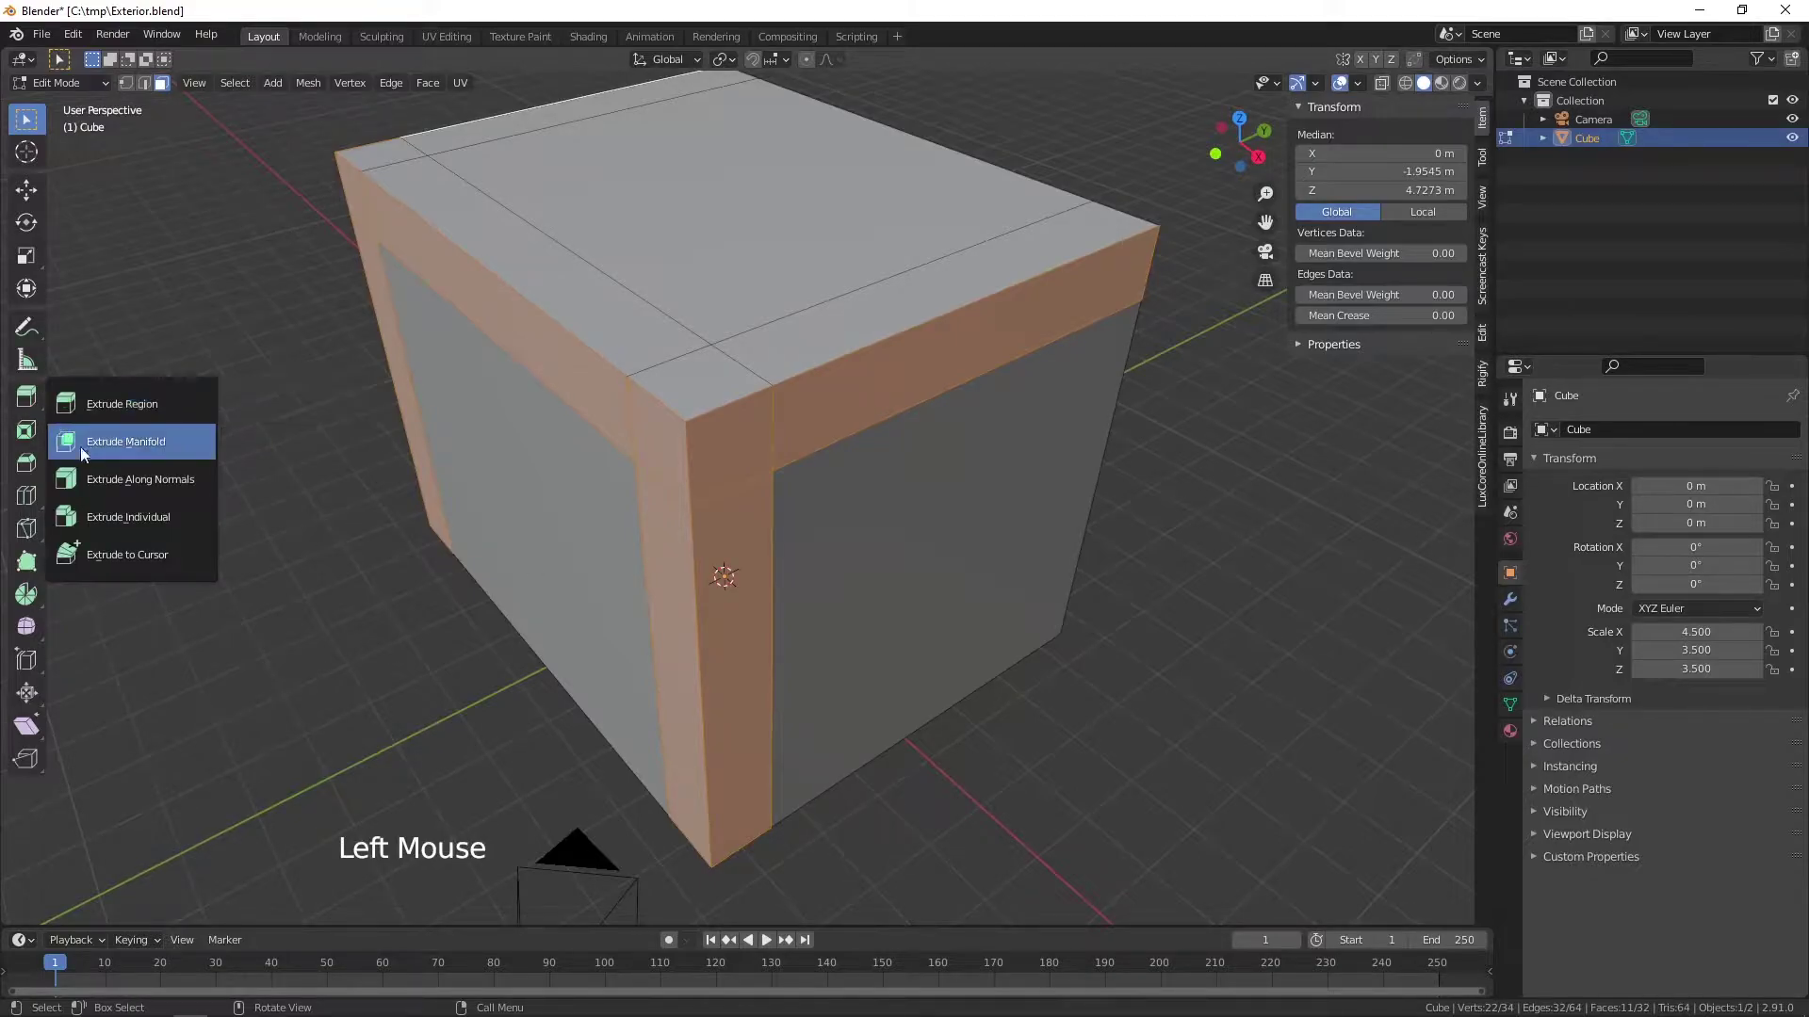
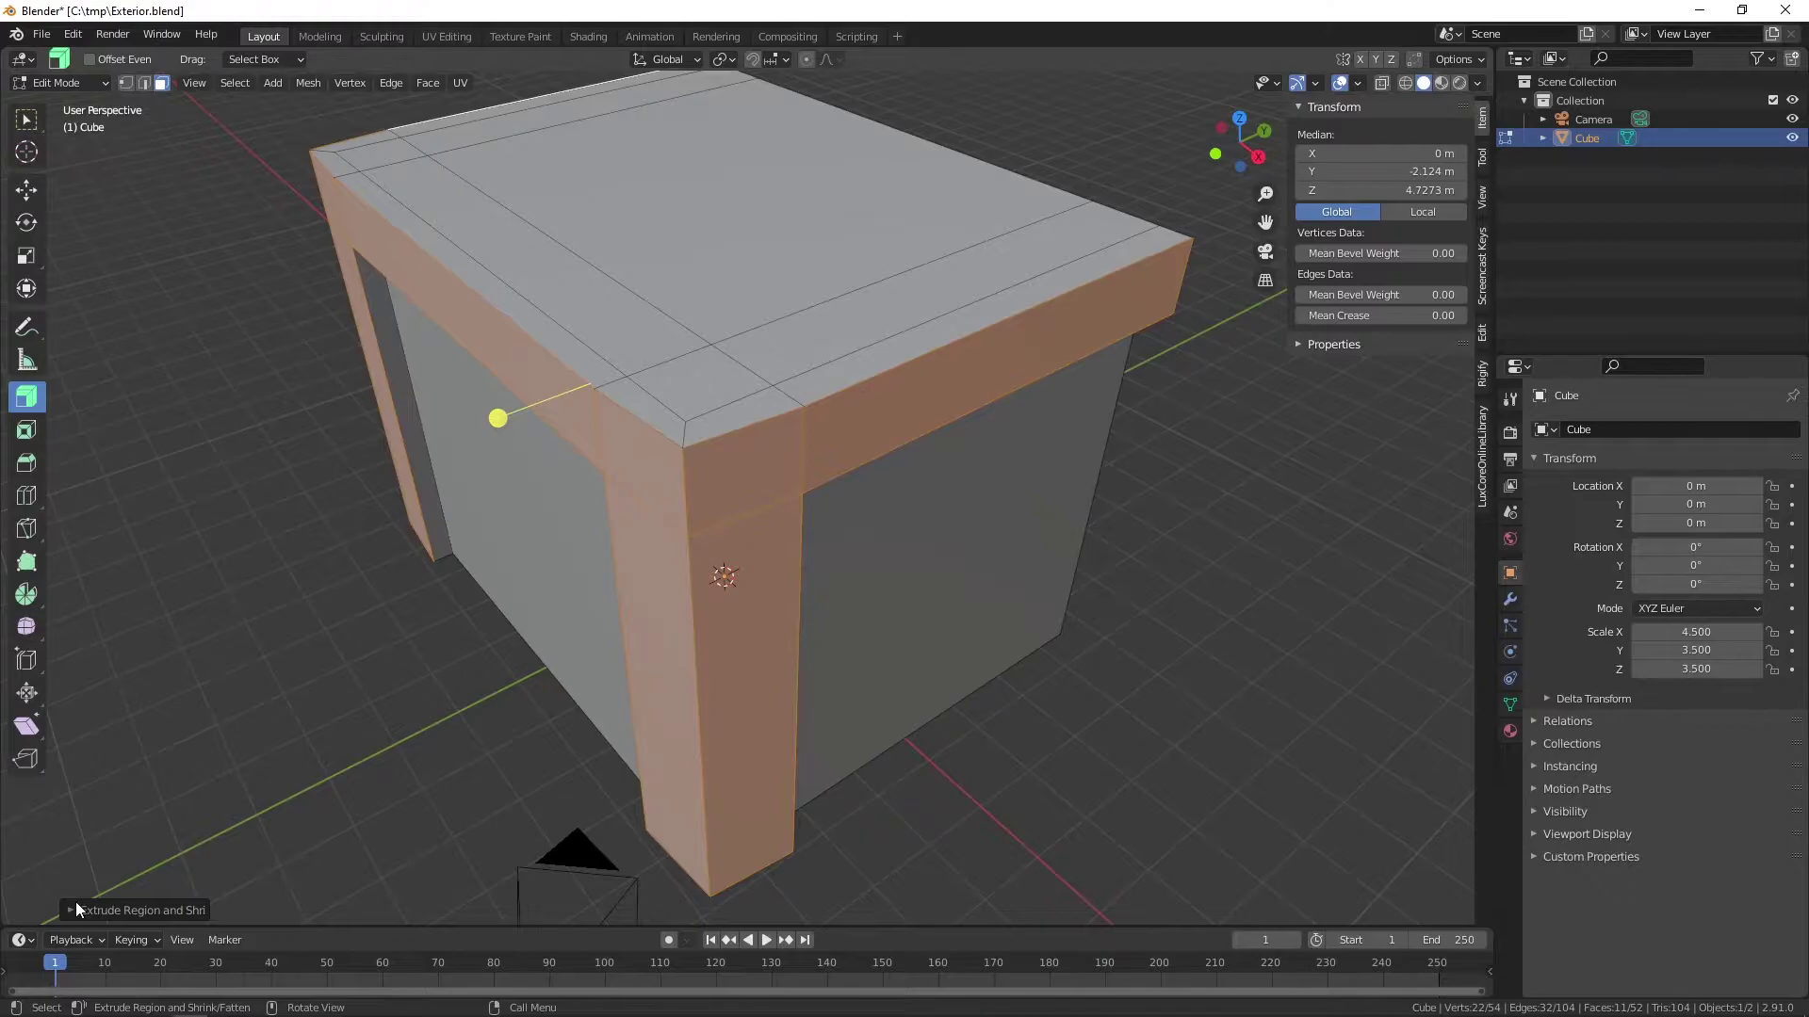
left_click(75, 912)
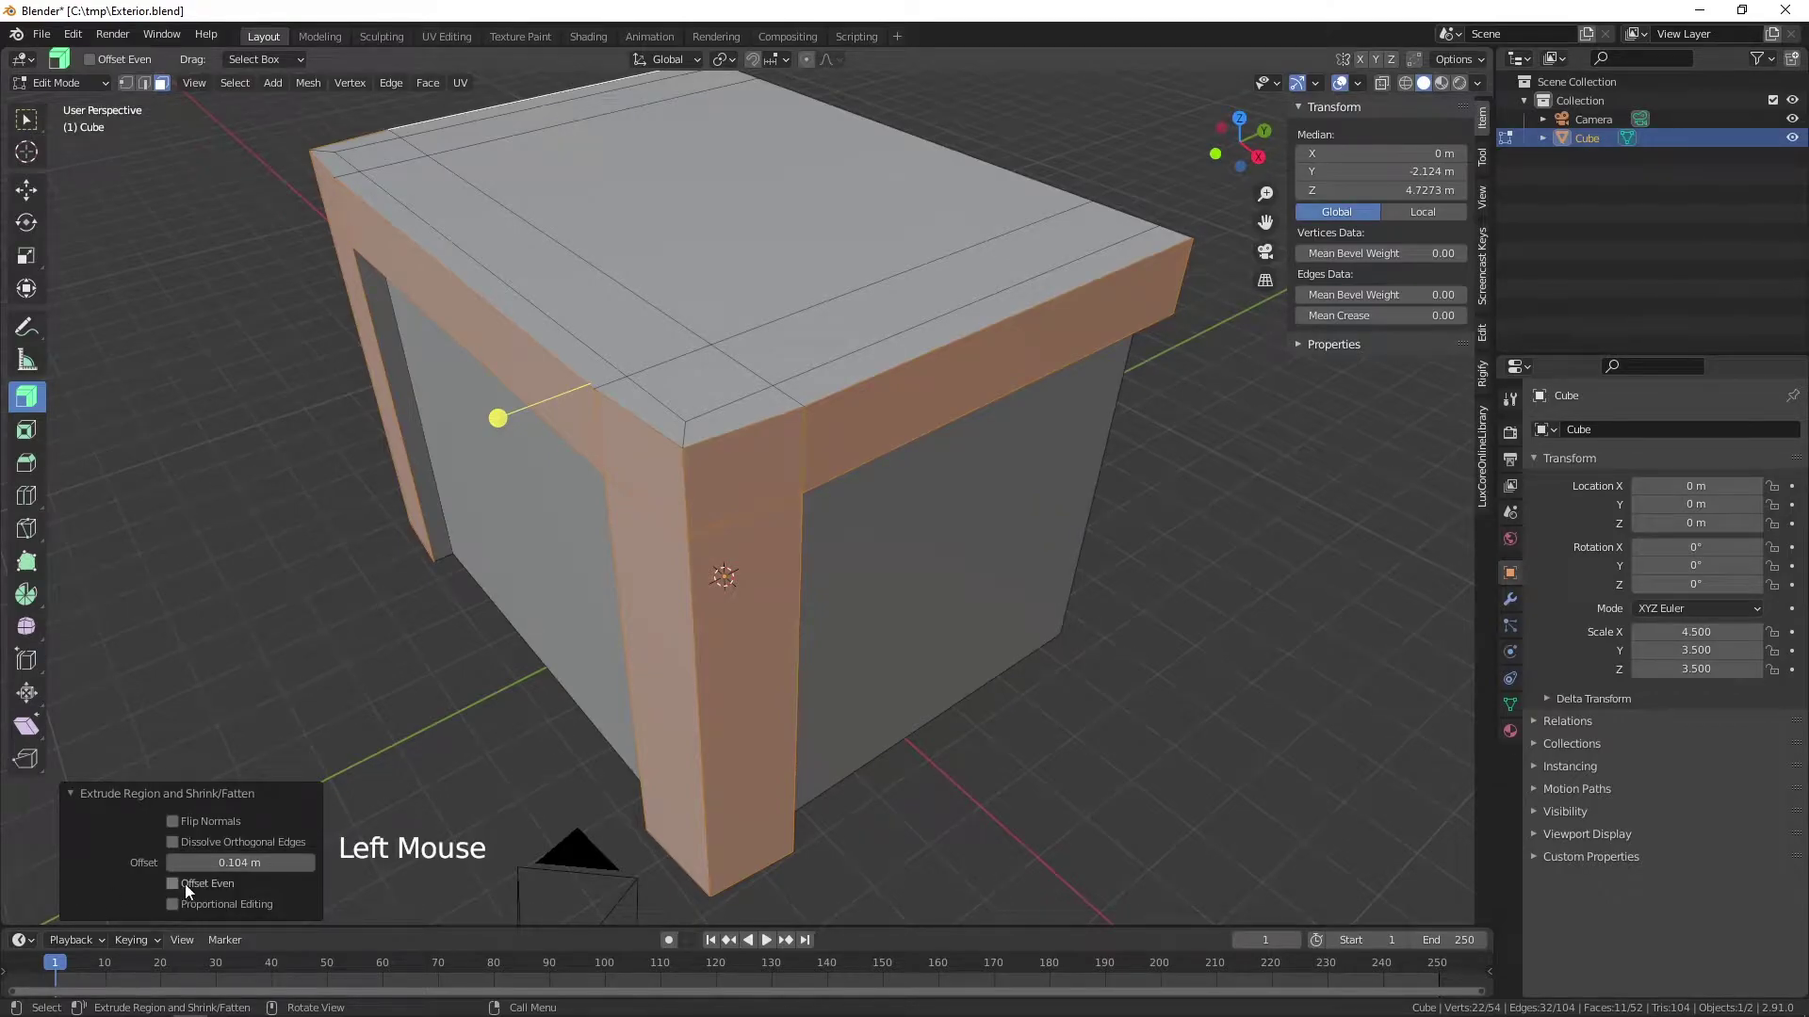
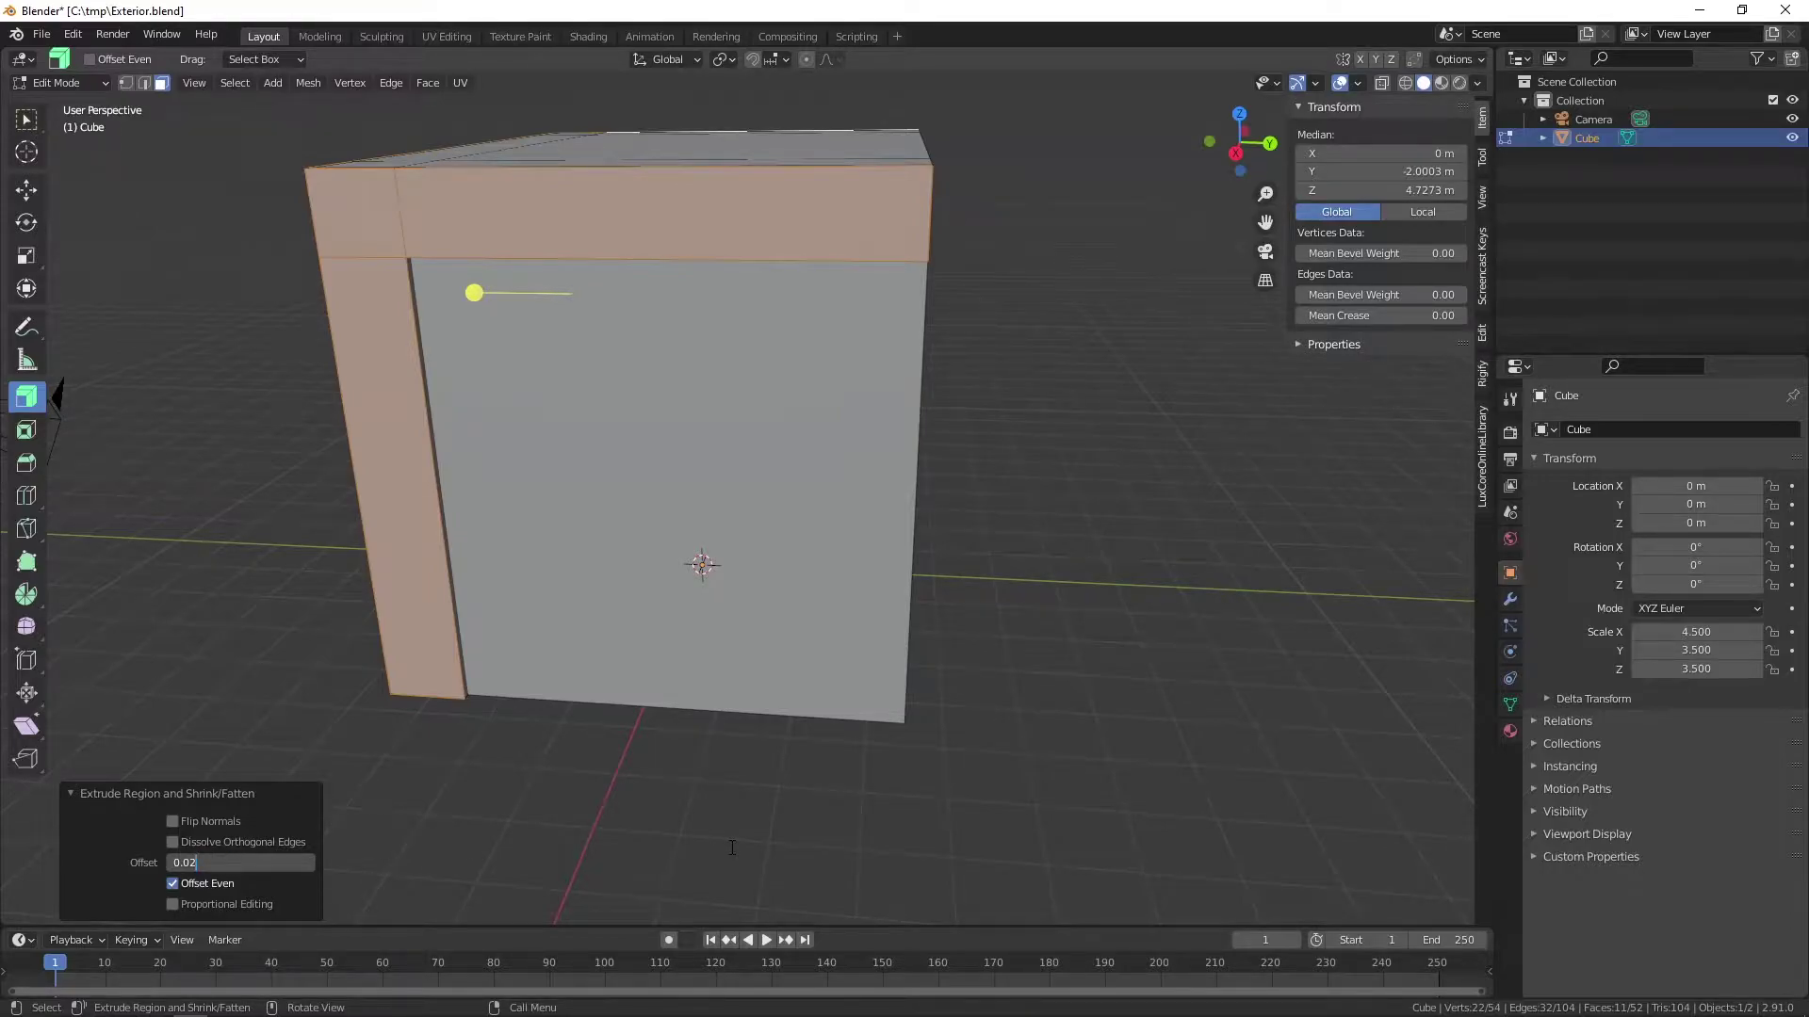
scroll("down", 3)
middle_click(827, 546)
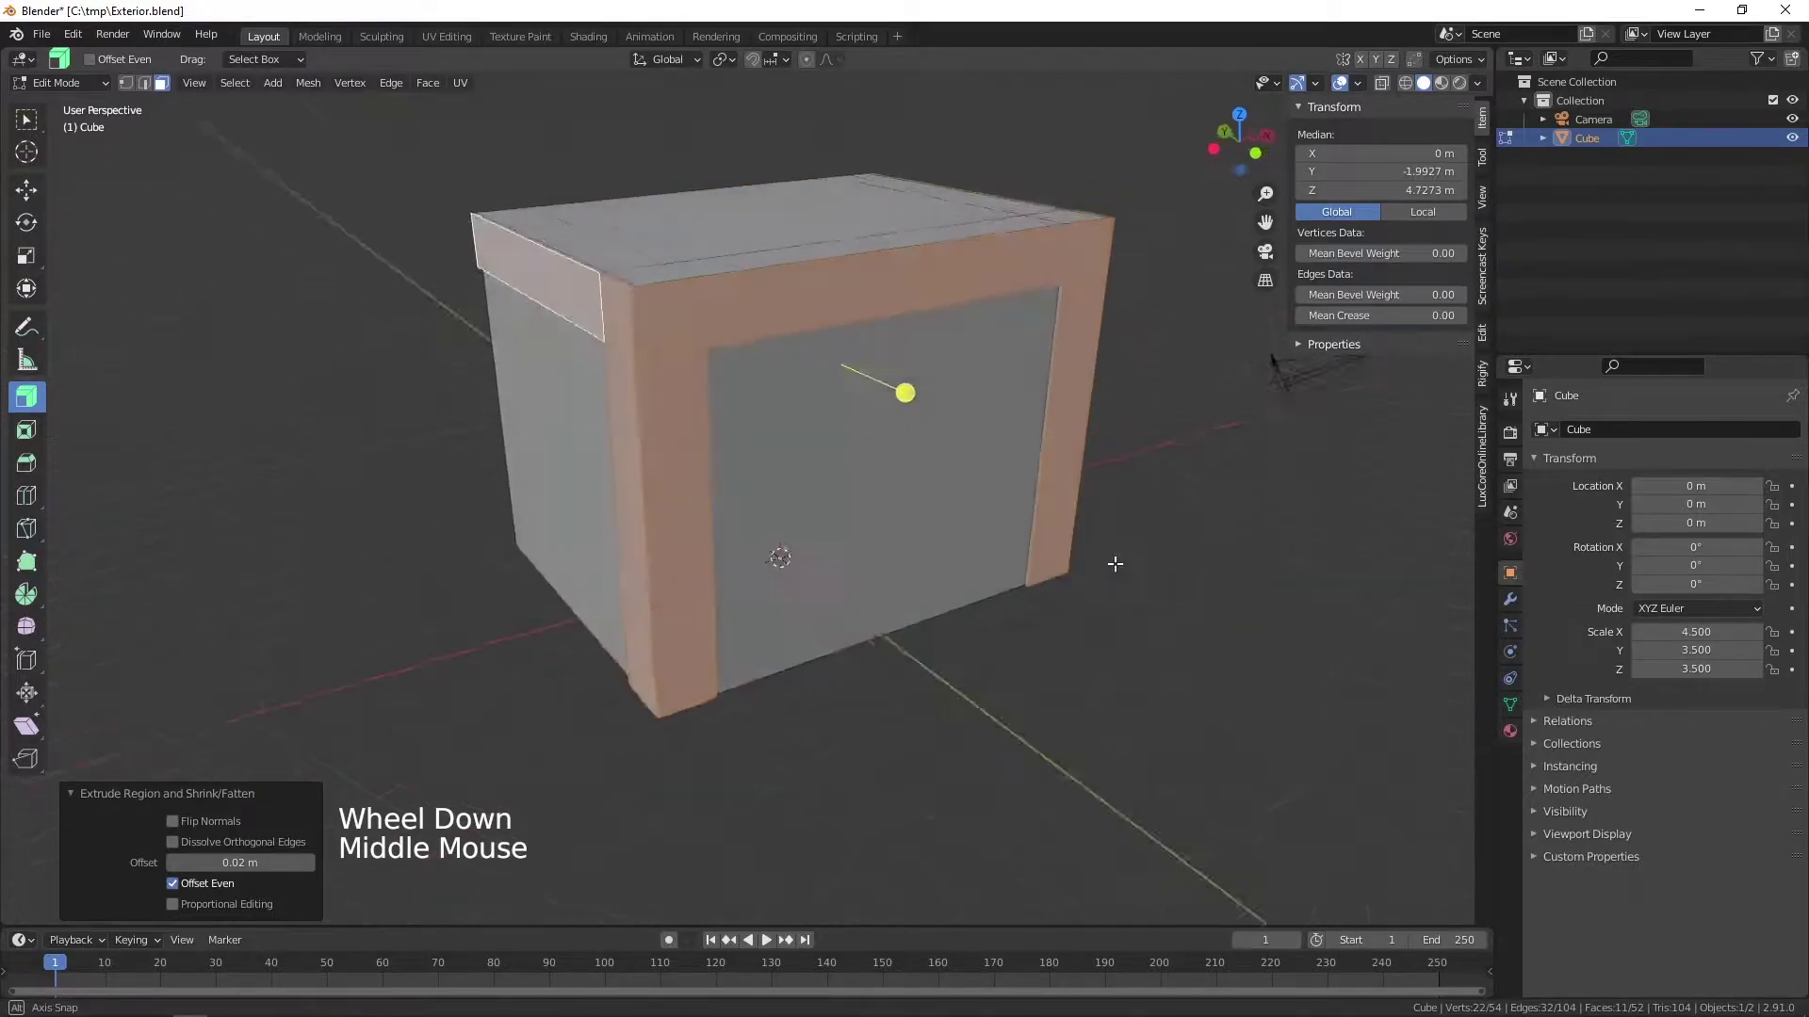
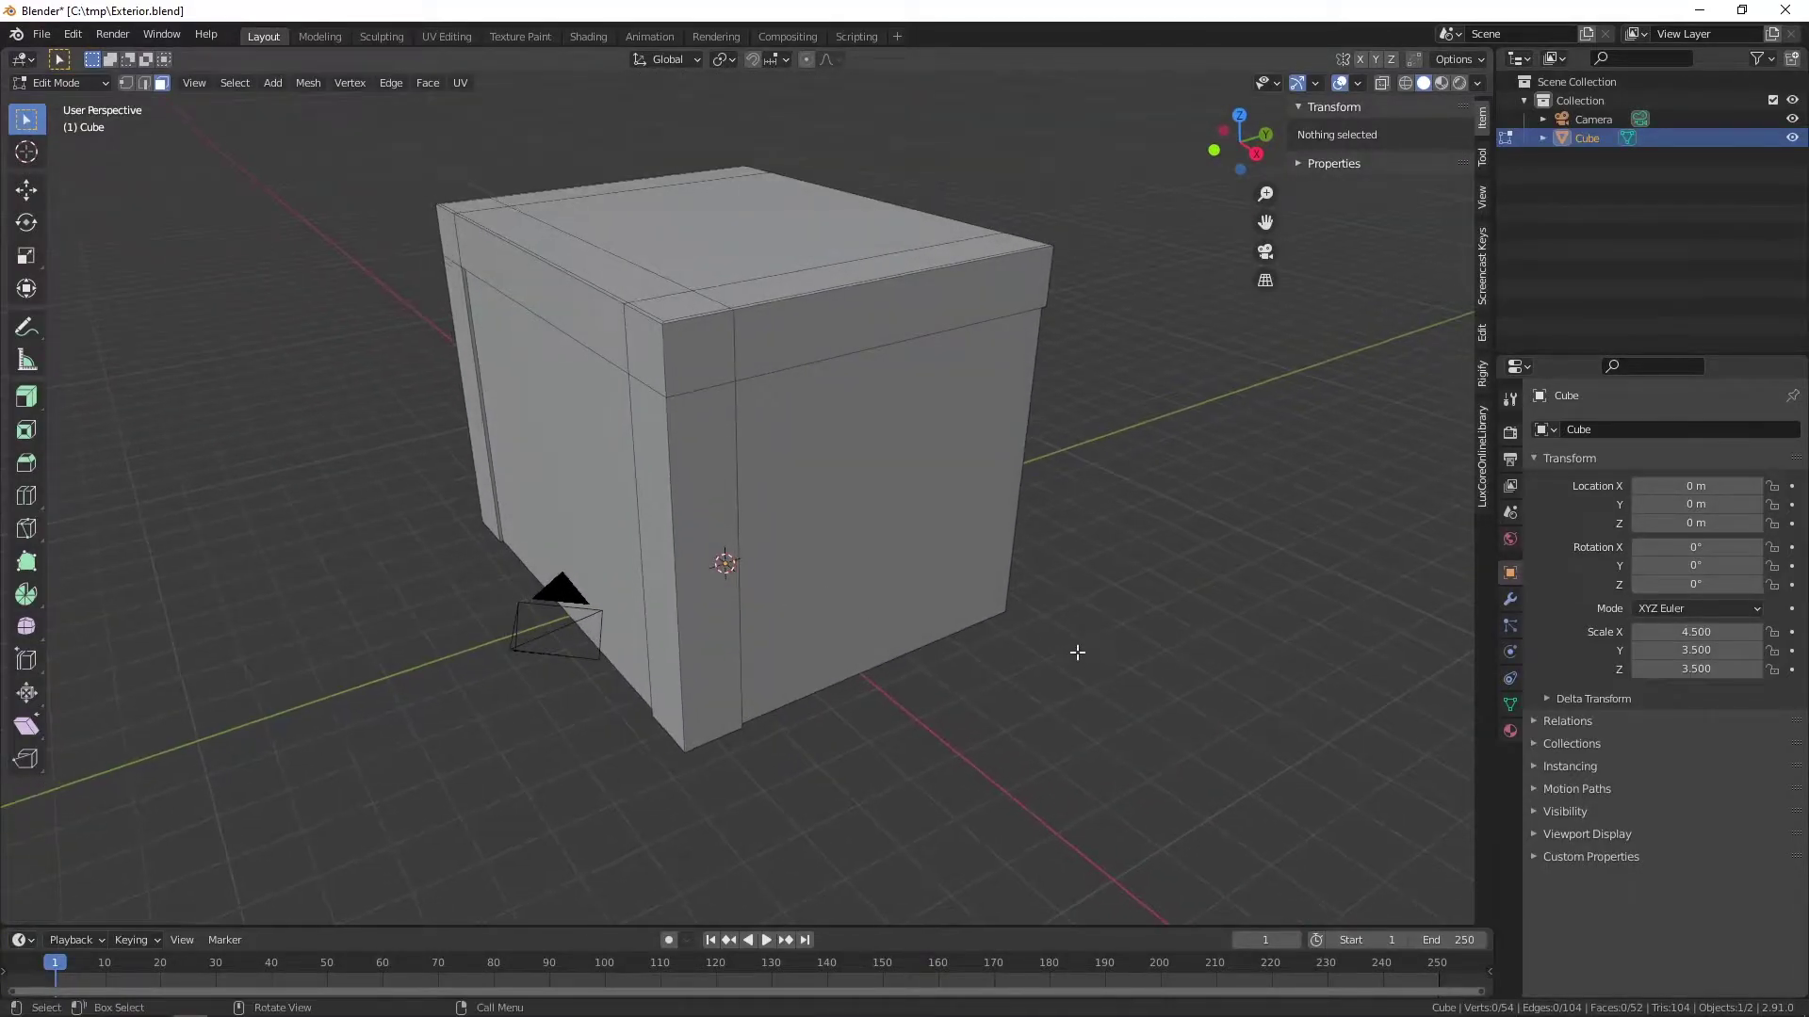
- Ring the walls with a horizontal edge loop at 3 m separating the lower and upper storeys
key("ctrl+r")
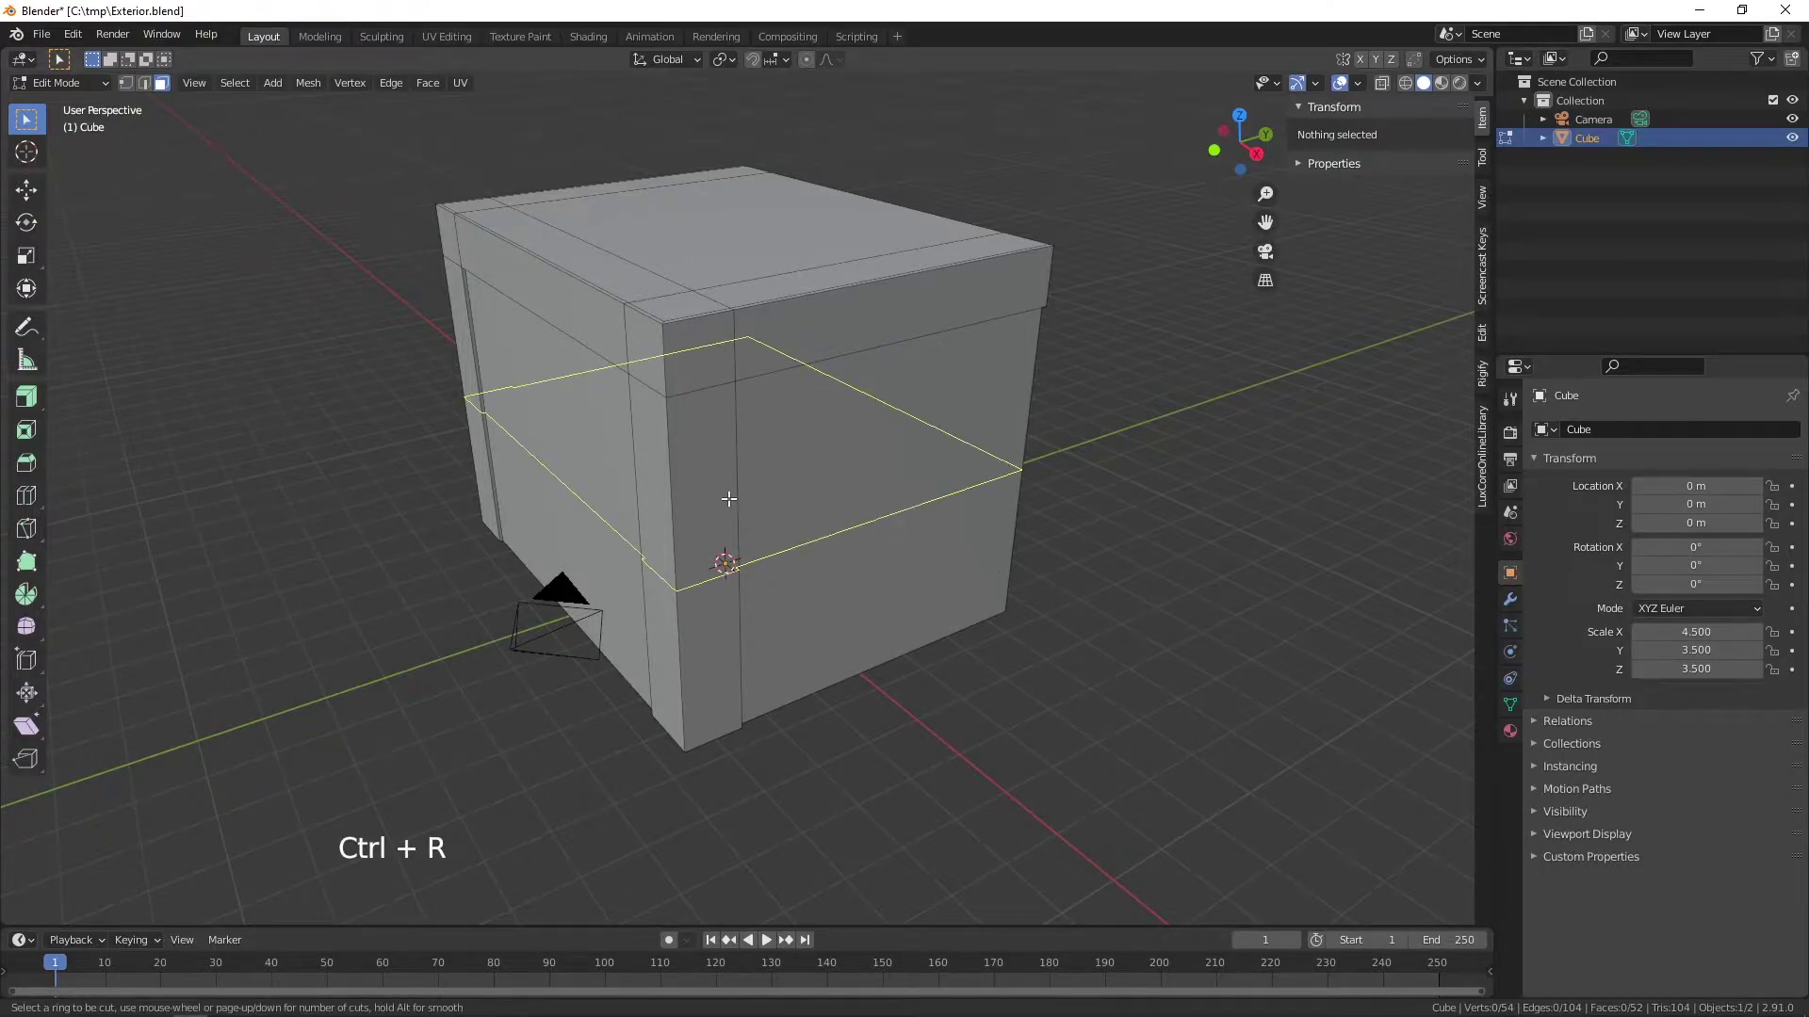
scroll("down", 3)
middle_click(954, 585)
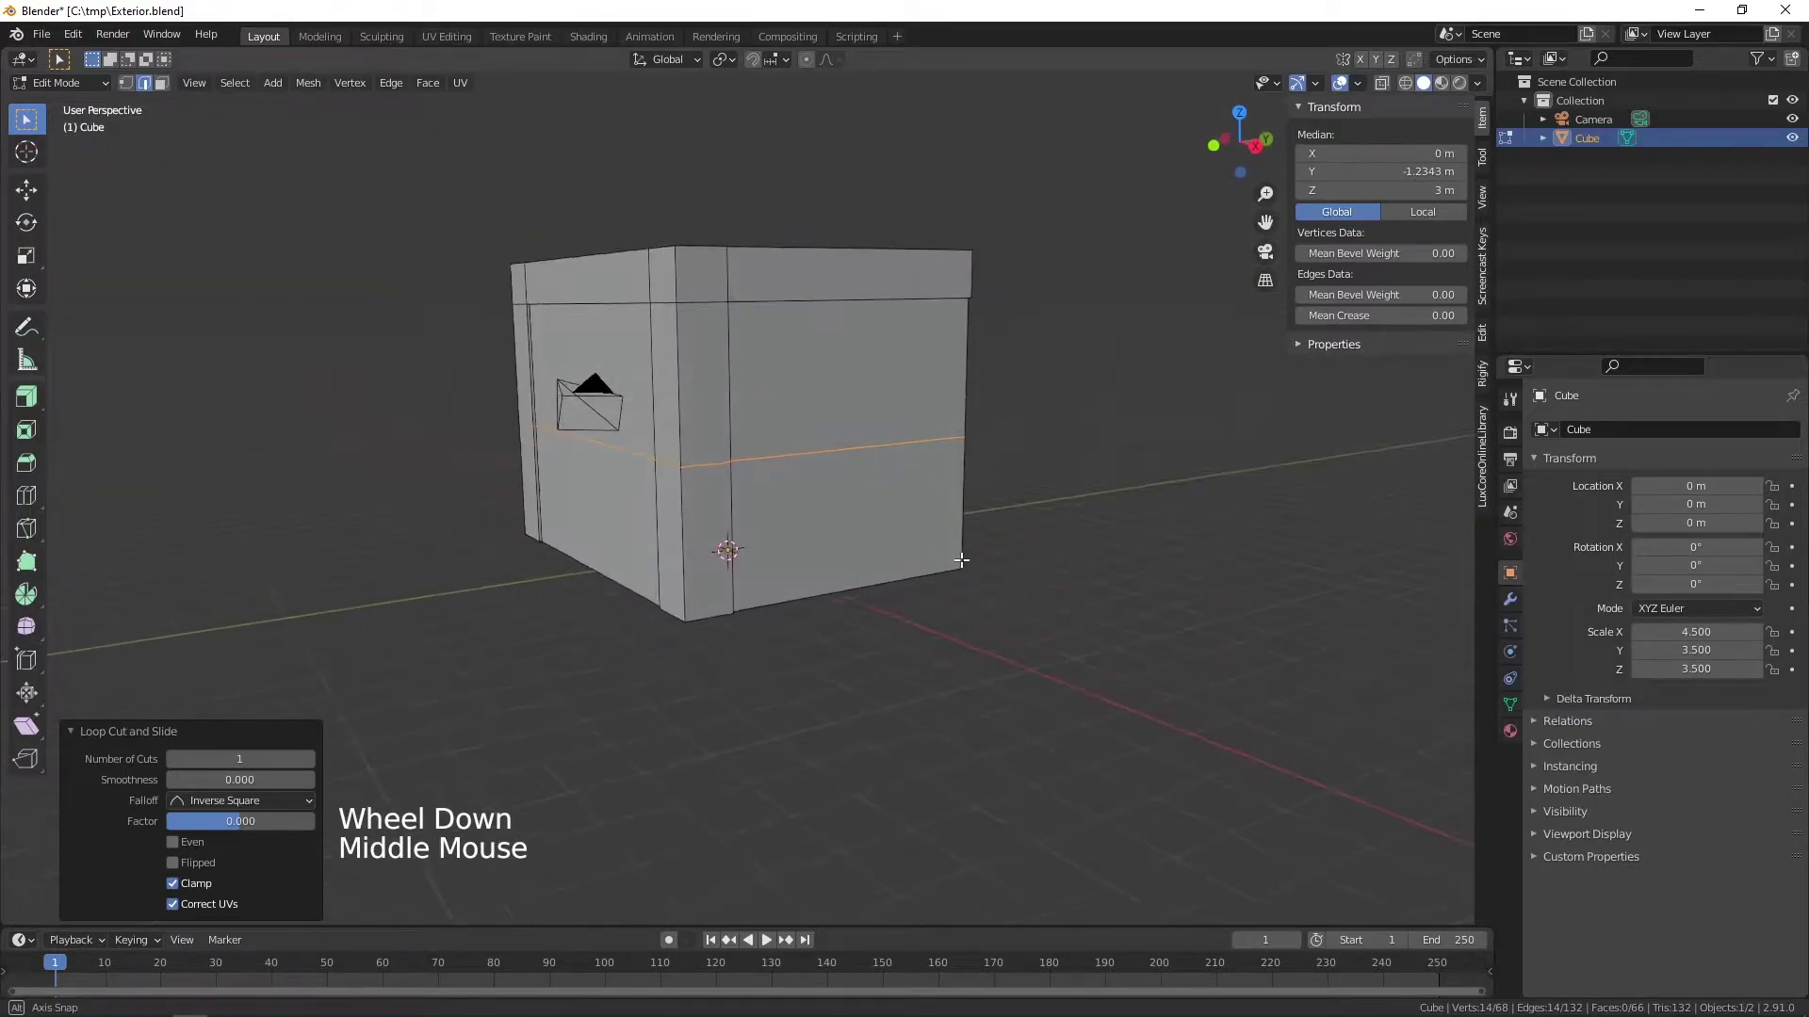
scroll("up", 3)
middle_click(914, 502)
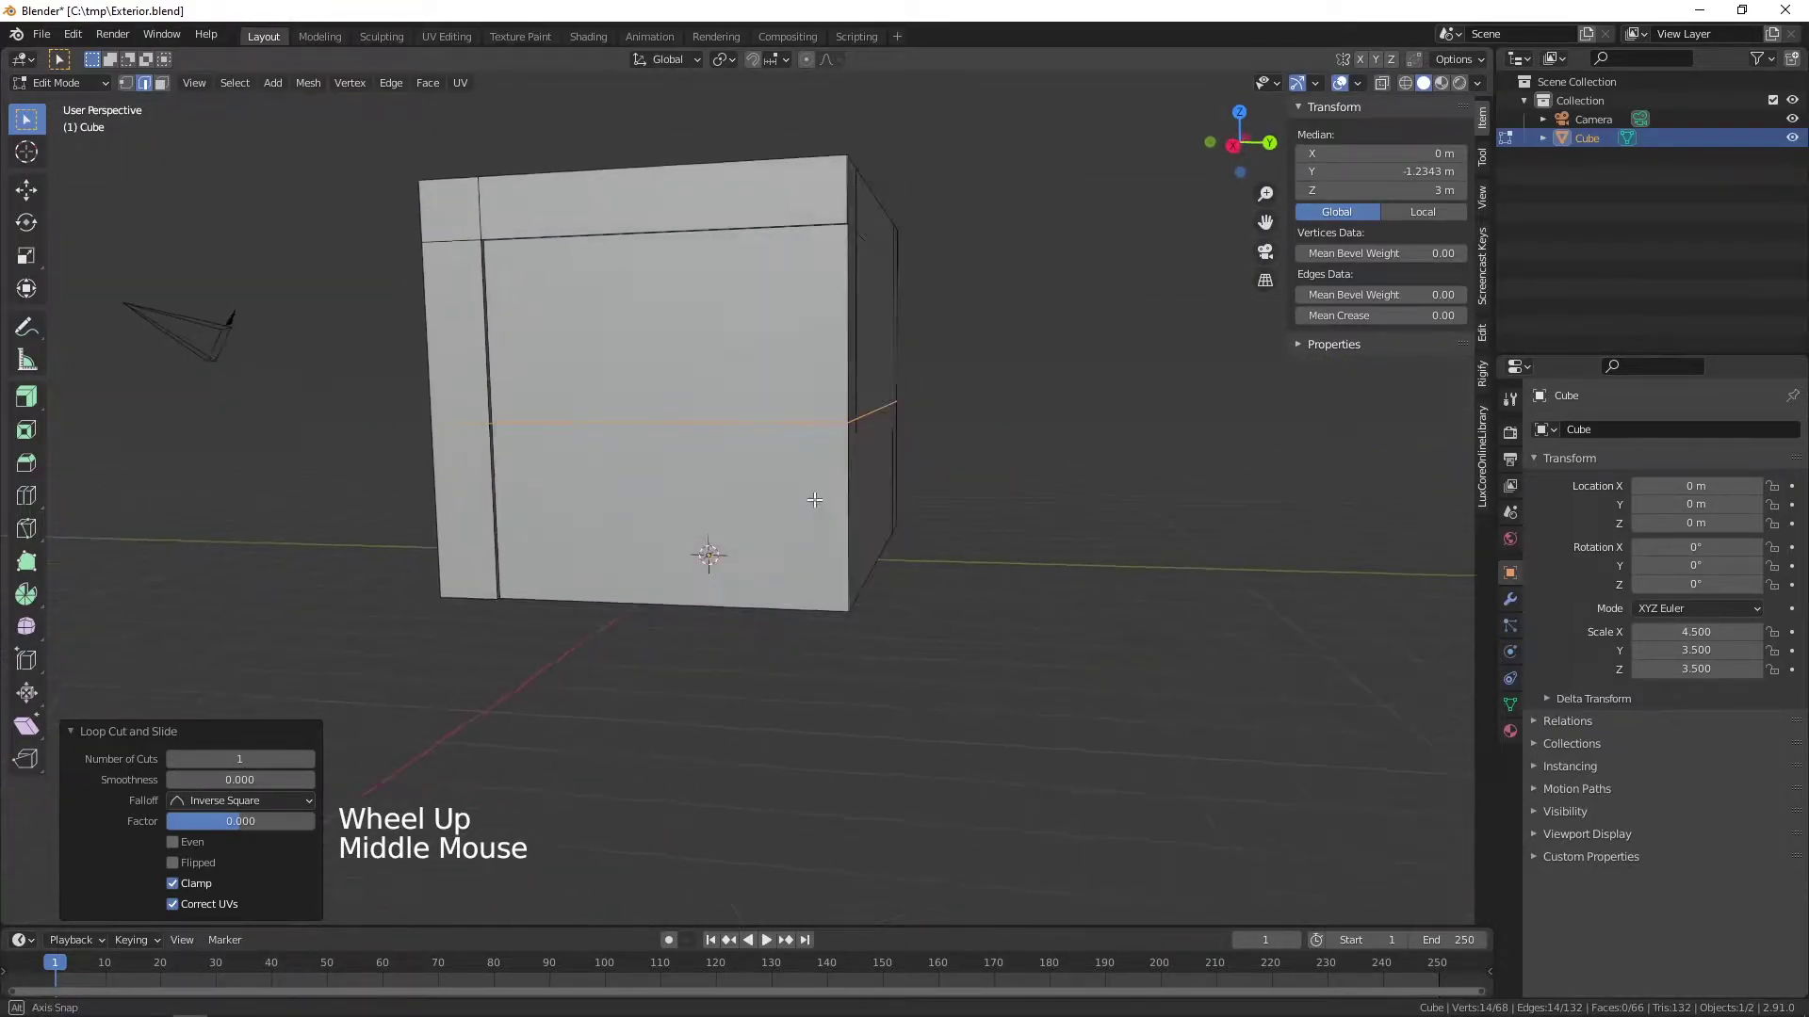
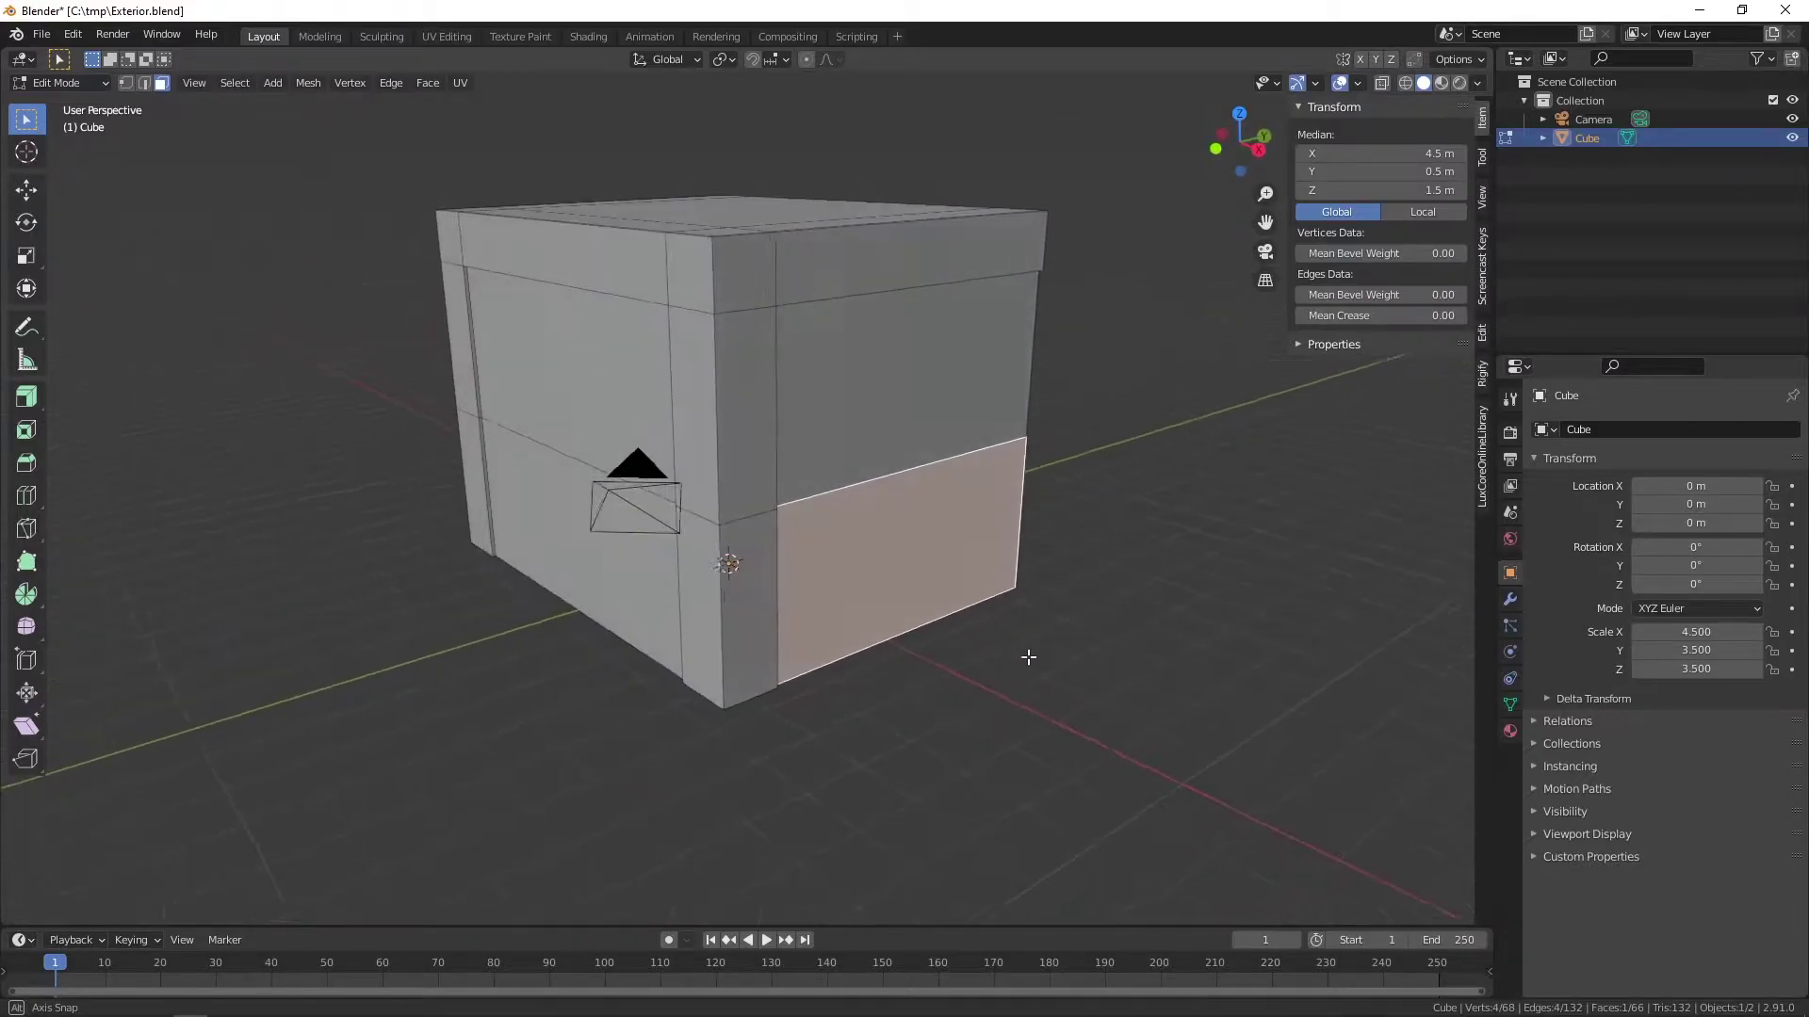
- Inset and extrude the lower side wall deep inward, then dissolve the recess opening's bottom edge
key("e")
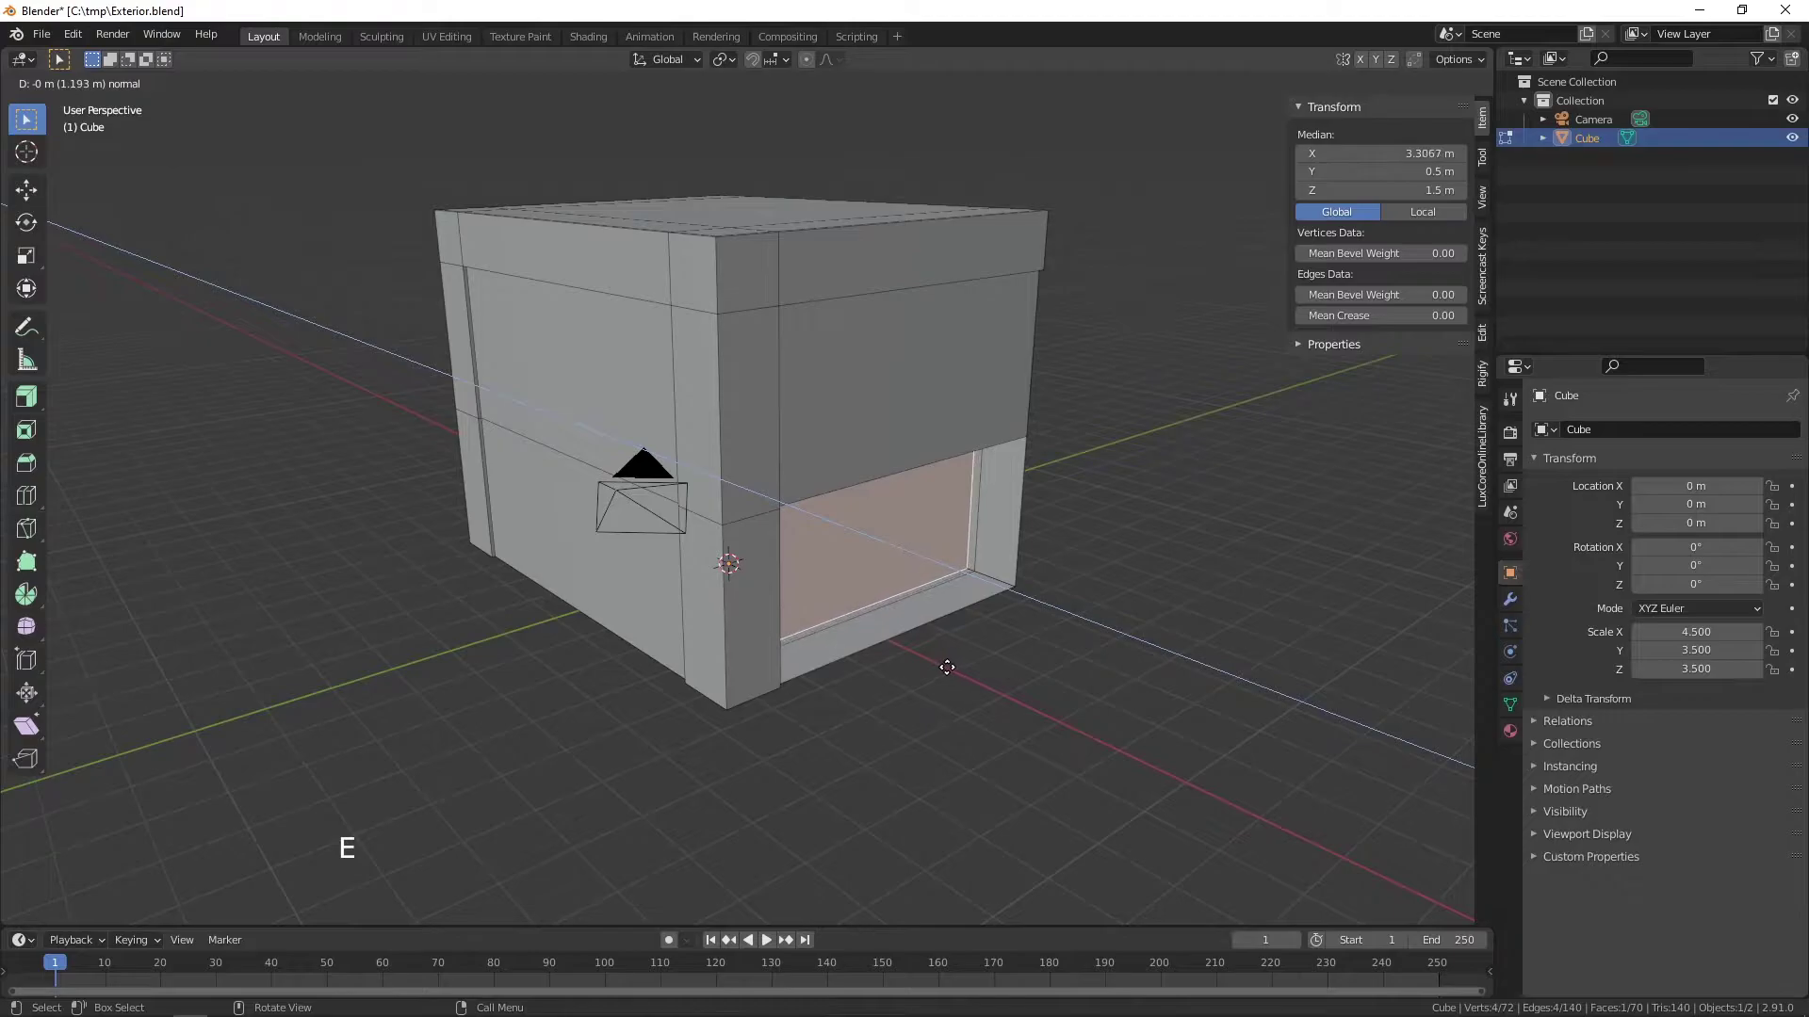
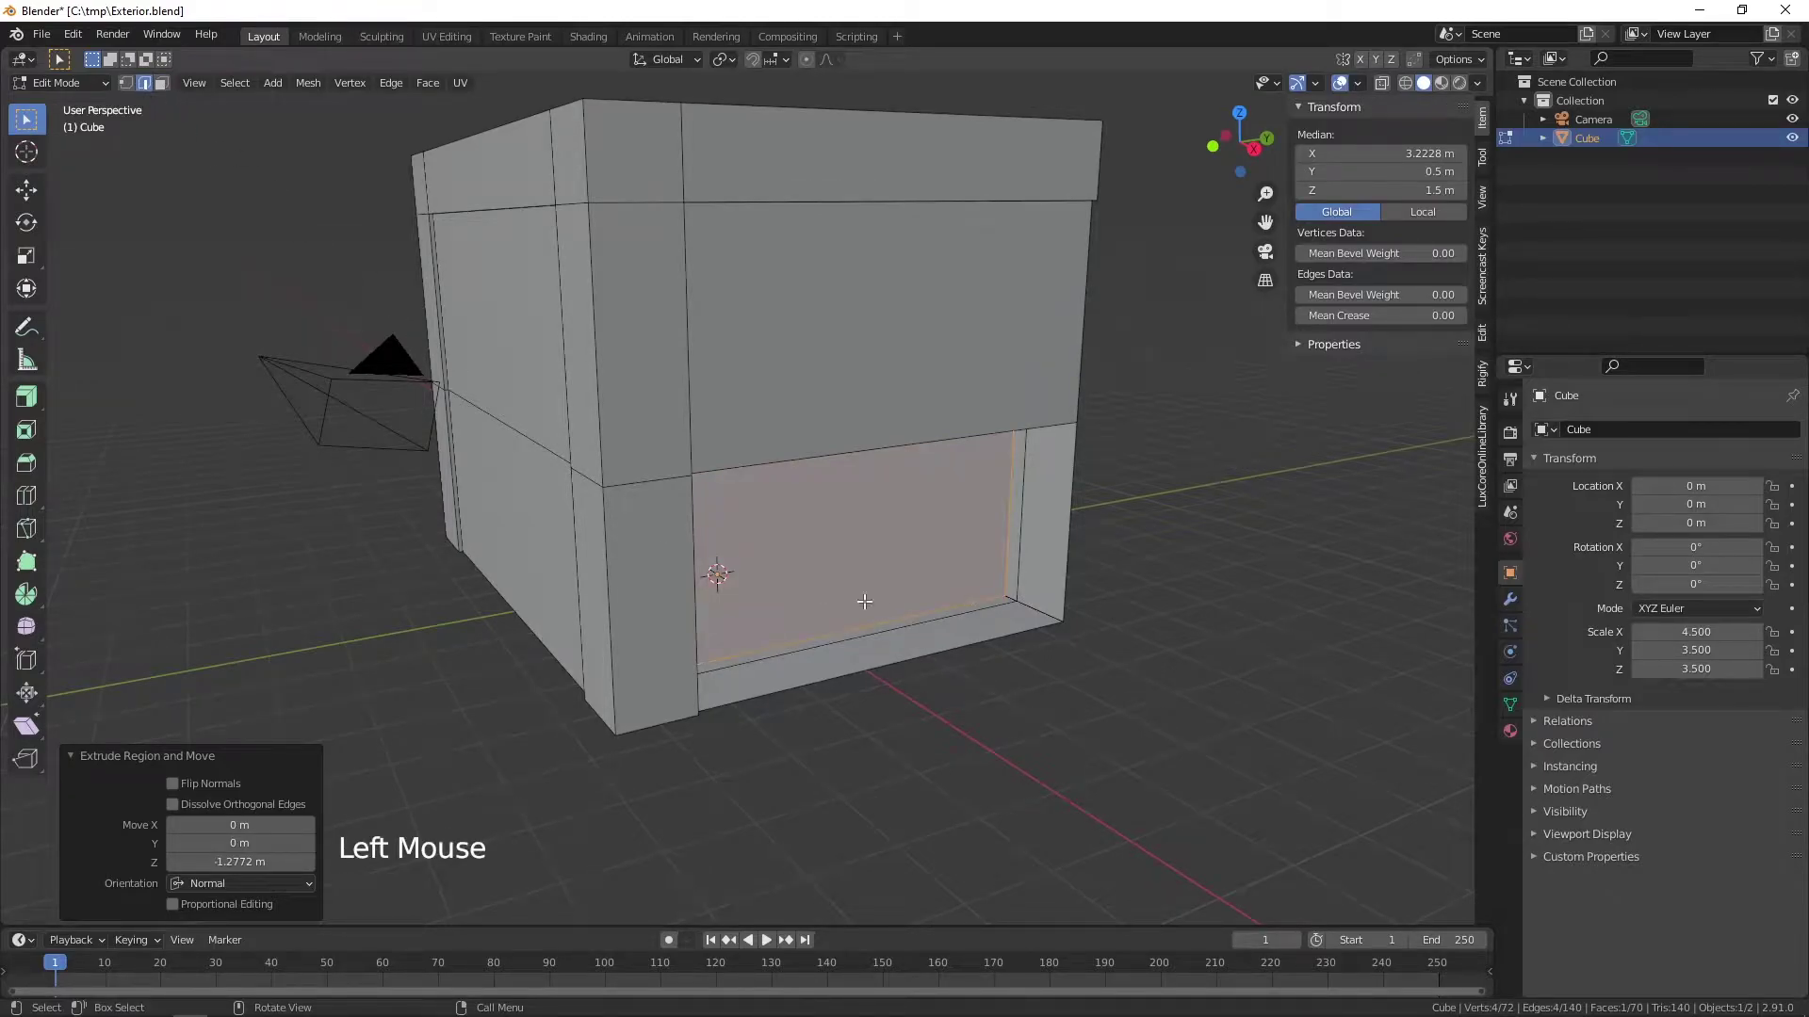
left_click(903, 625)
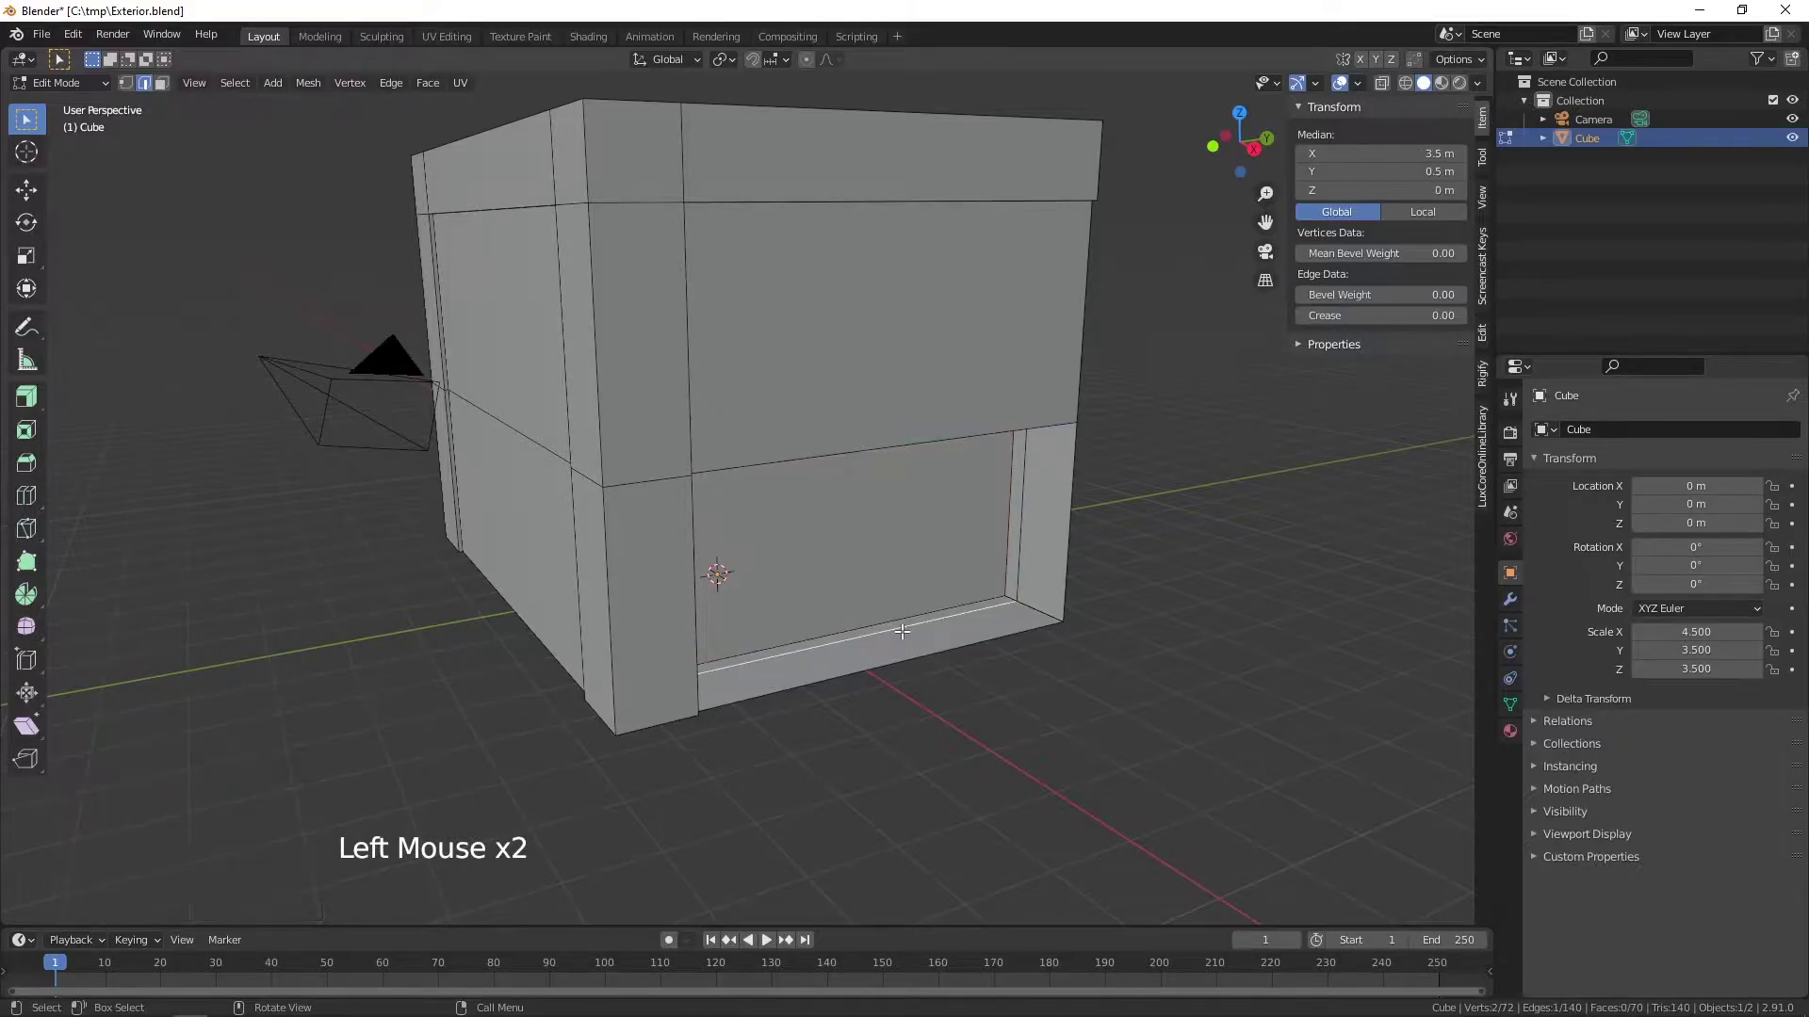
key("Delete")
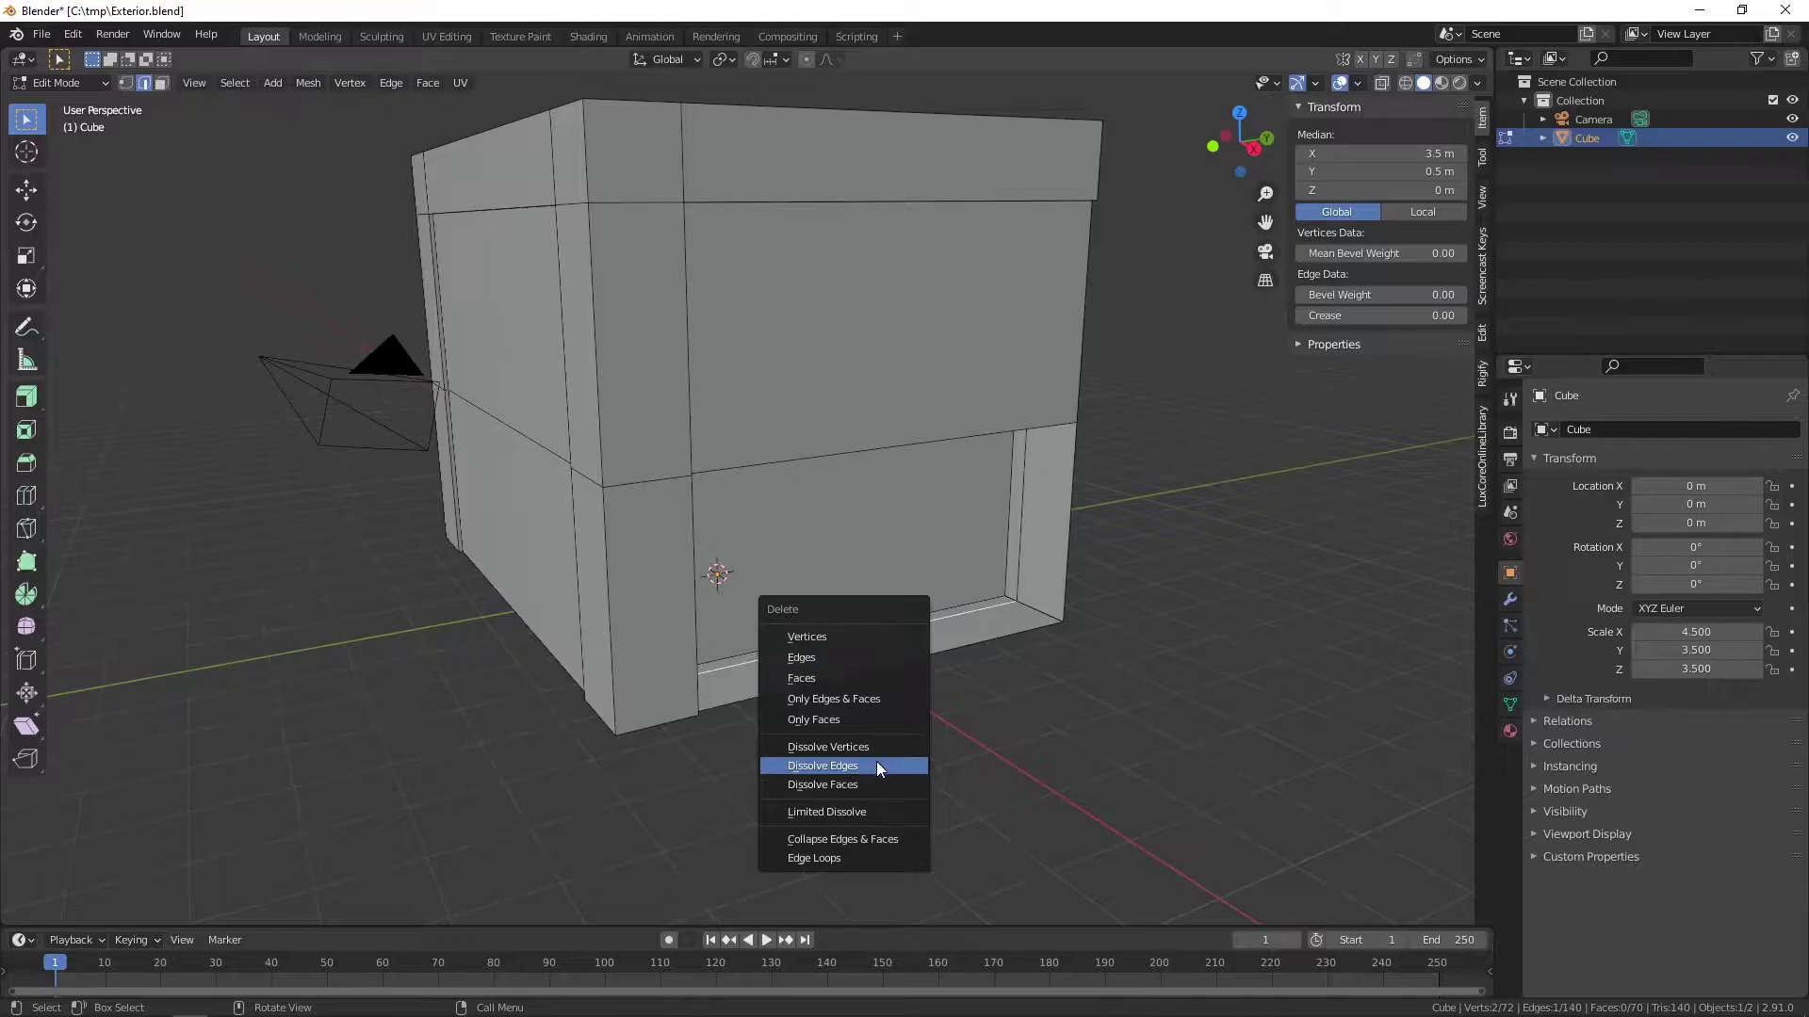
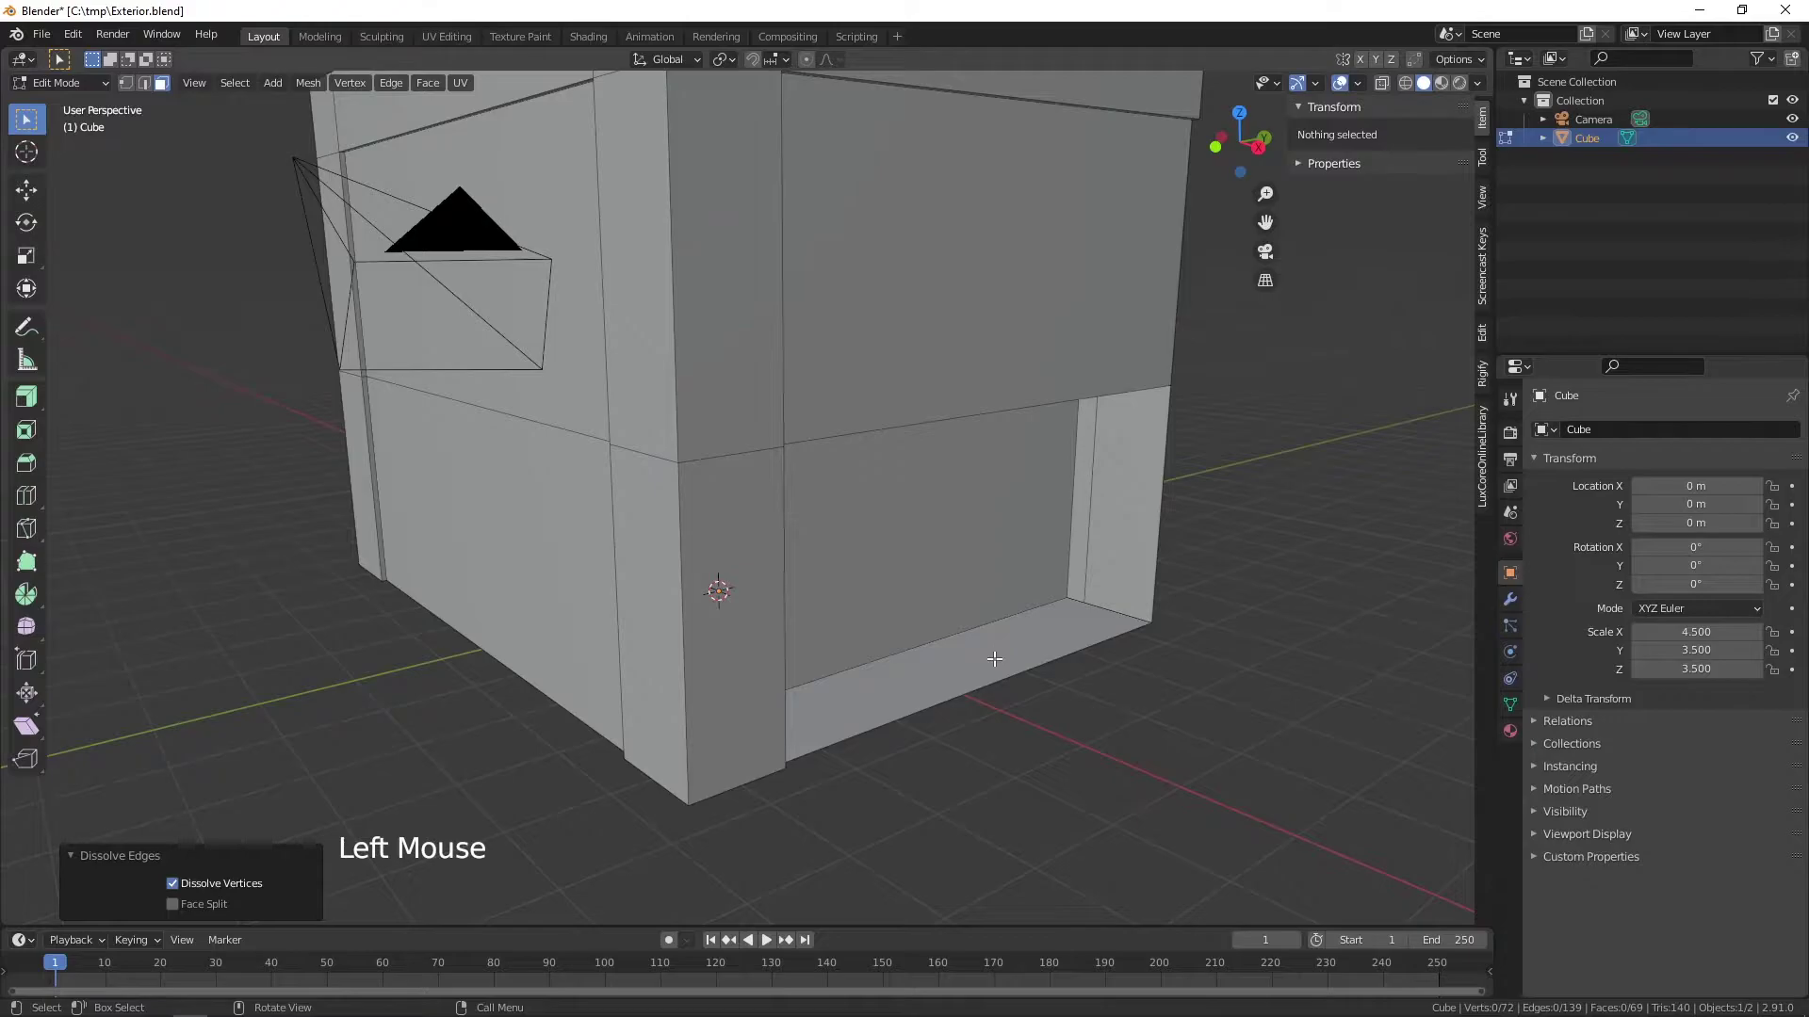
- Raise the recess floor into a low step and subdivide its edges
left_click(995, 652)
key("e")
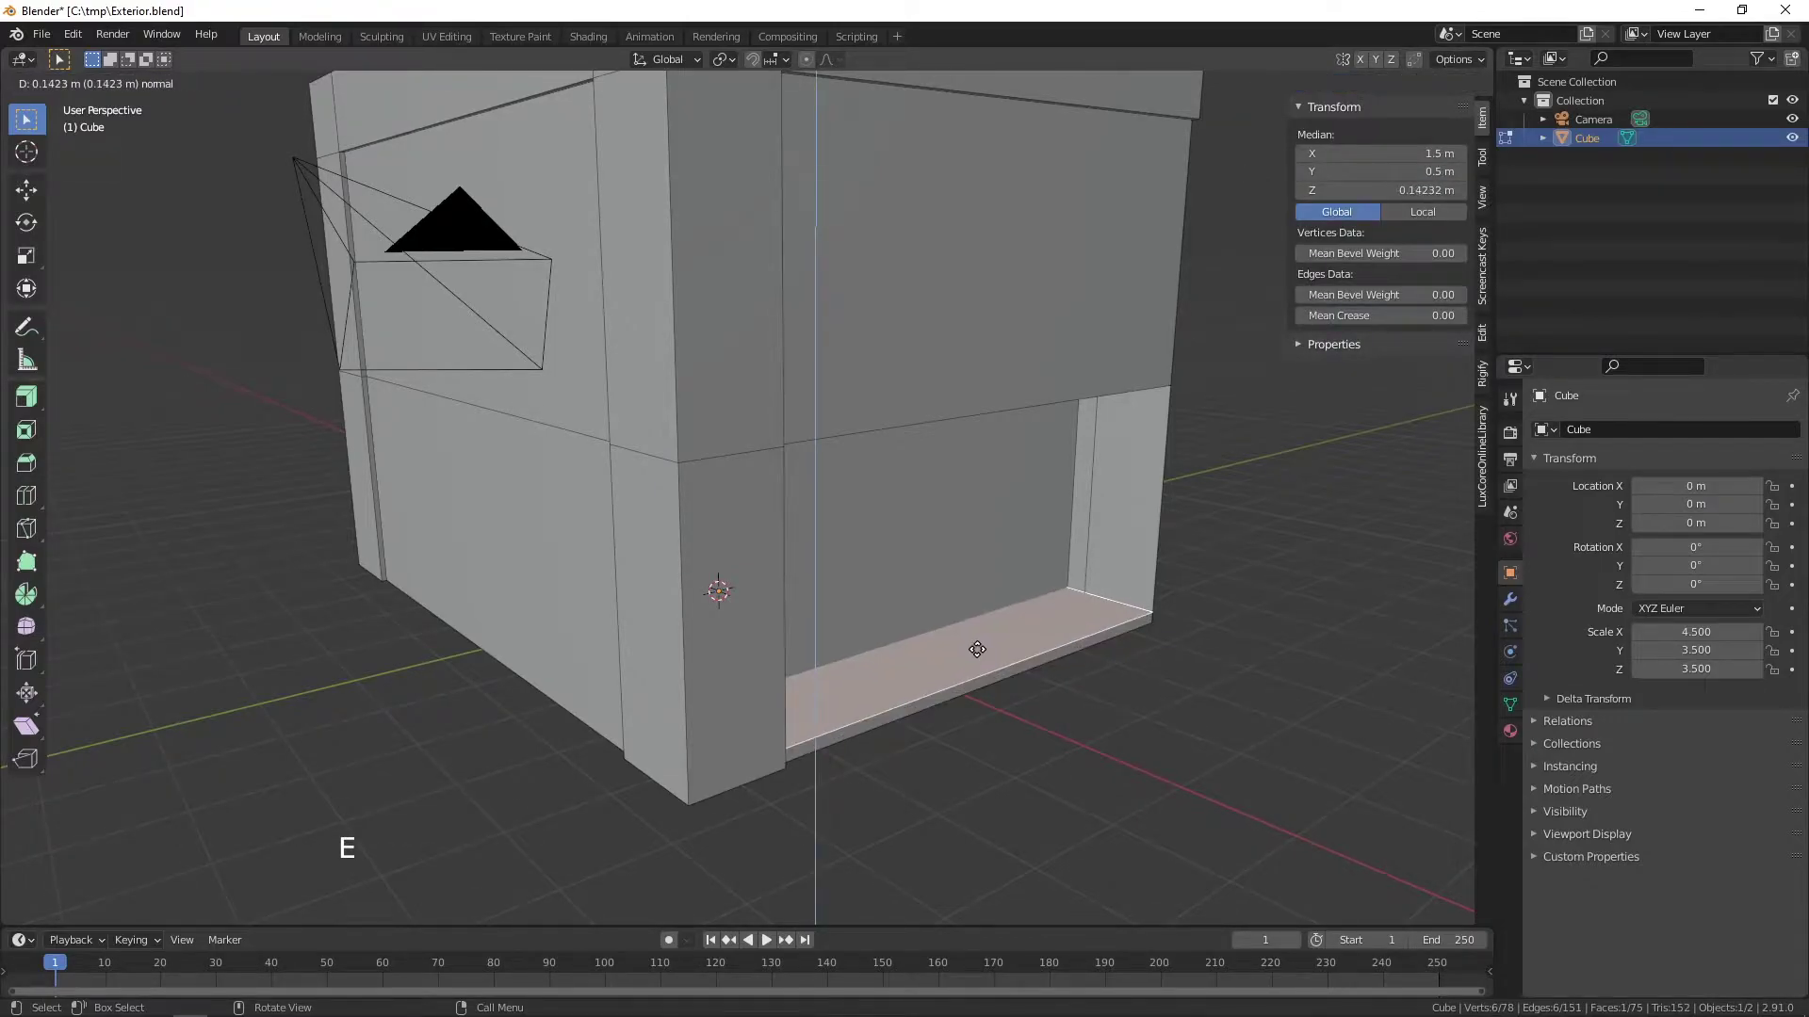
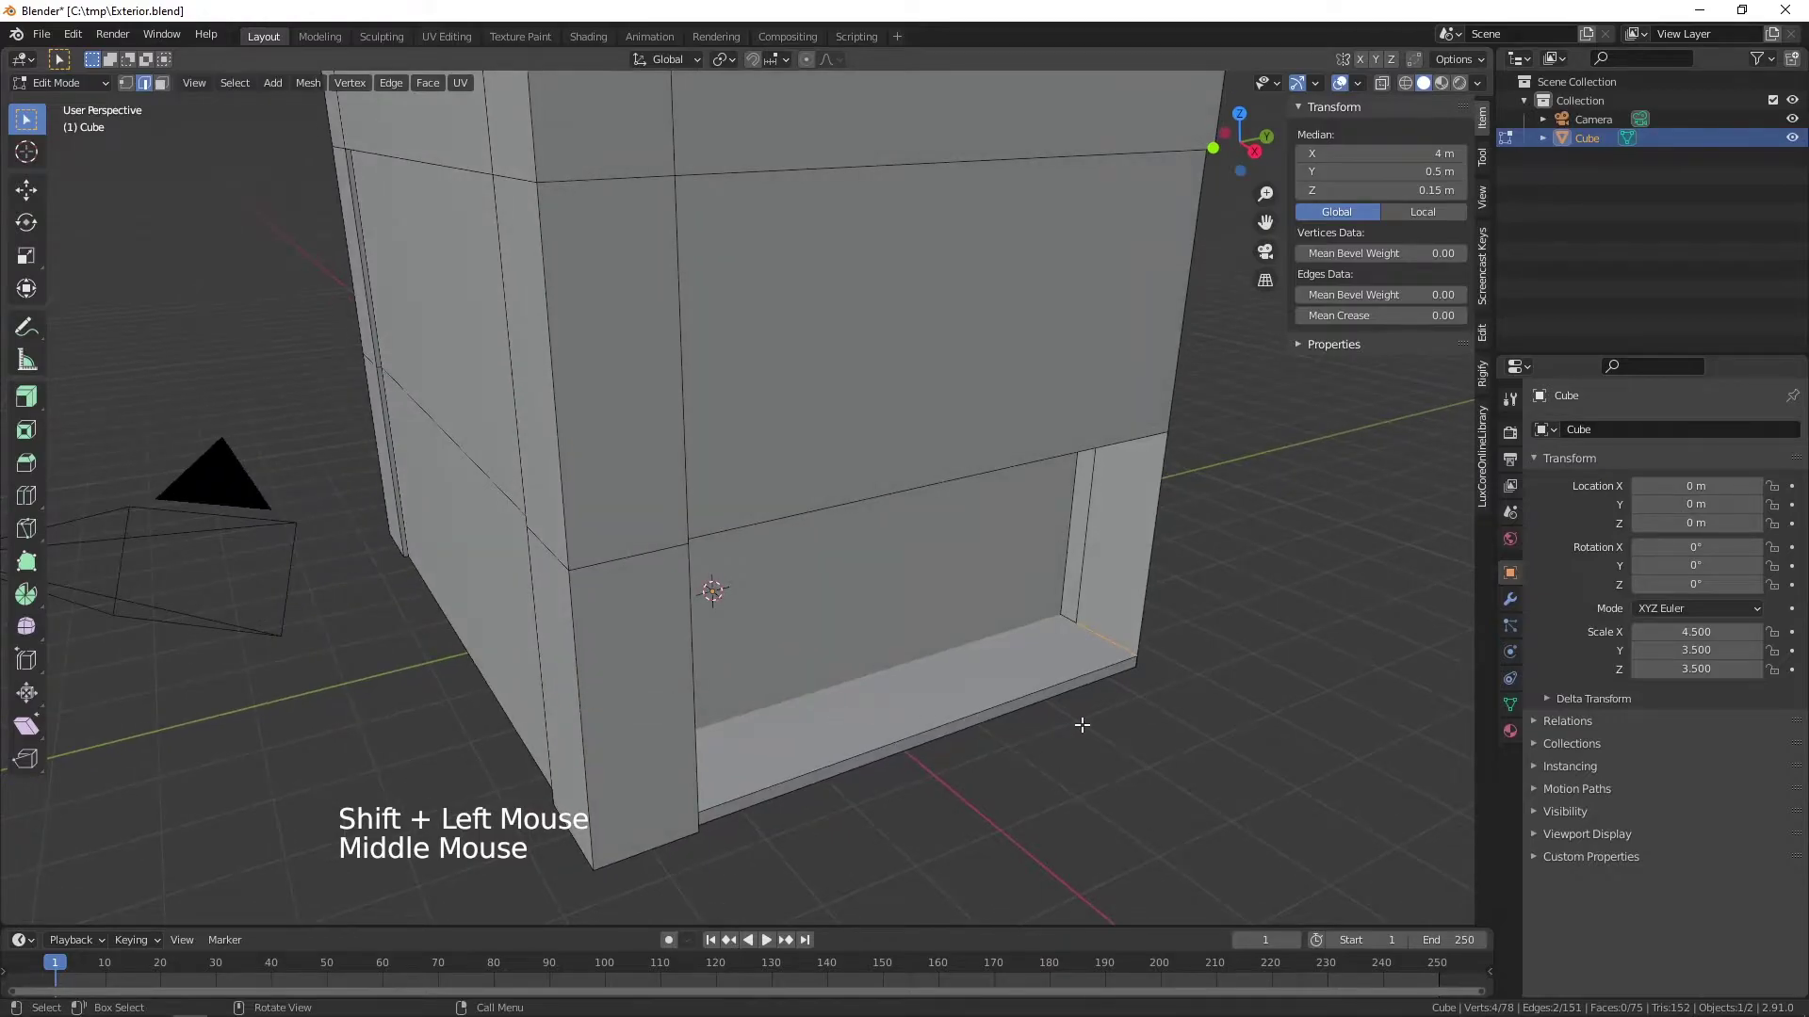
right_click(1114, 639)
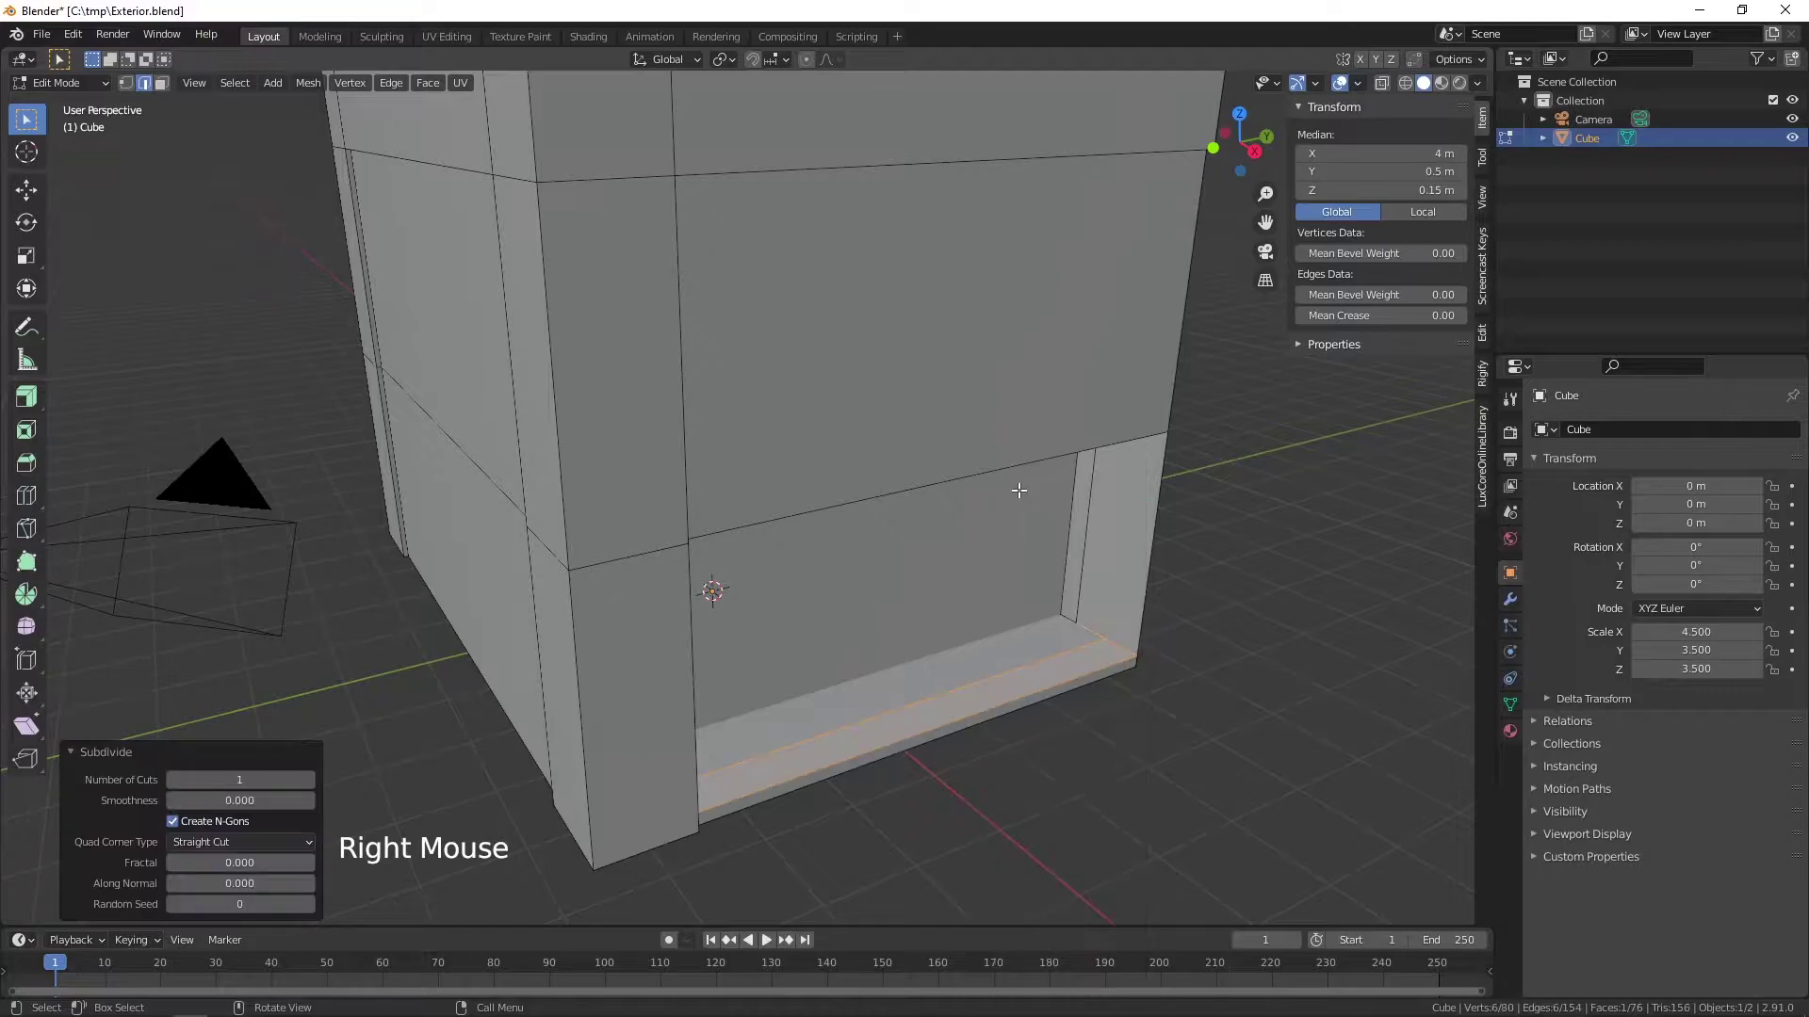
- Extrude the front strip of the step up about 0.12 m into a second step
middle_click(1191, 734)
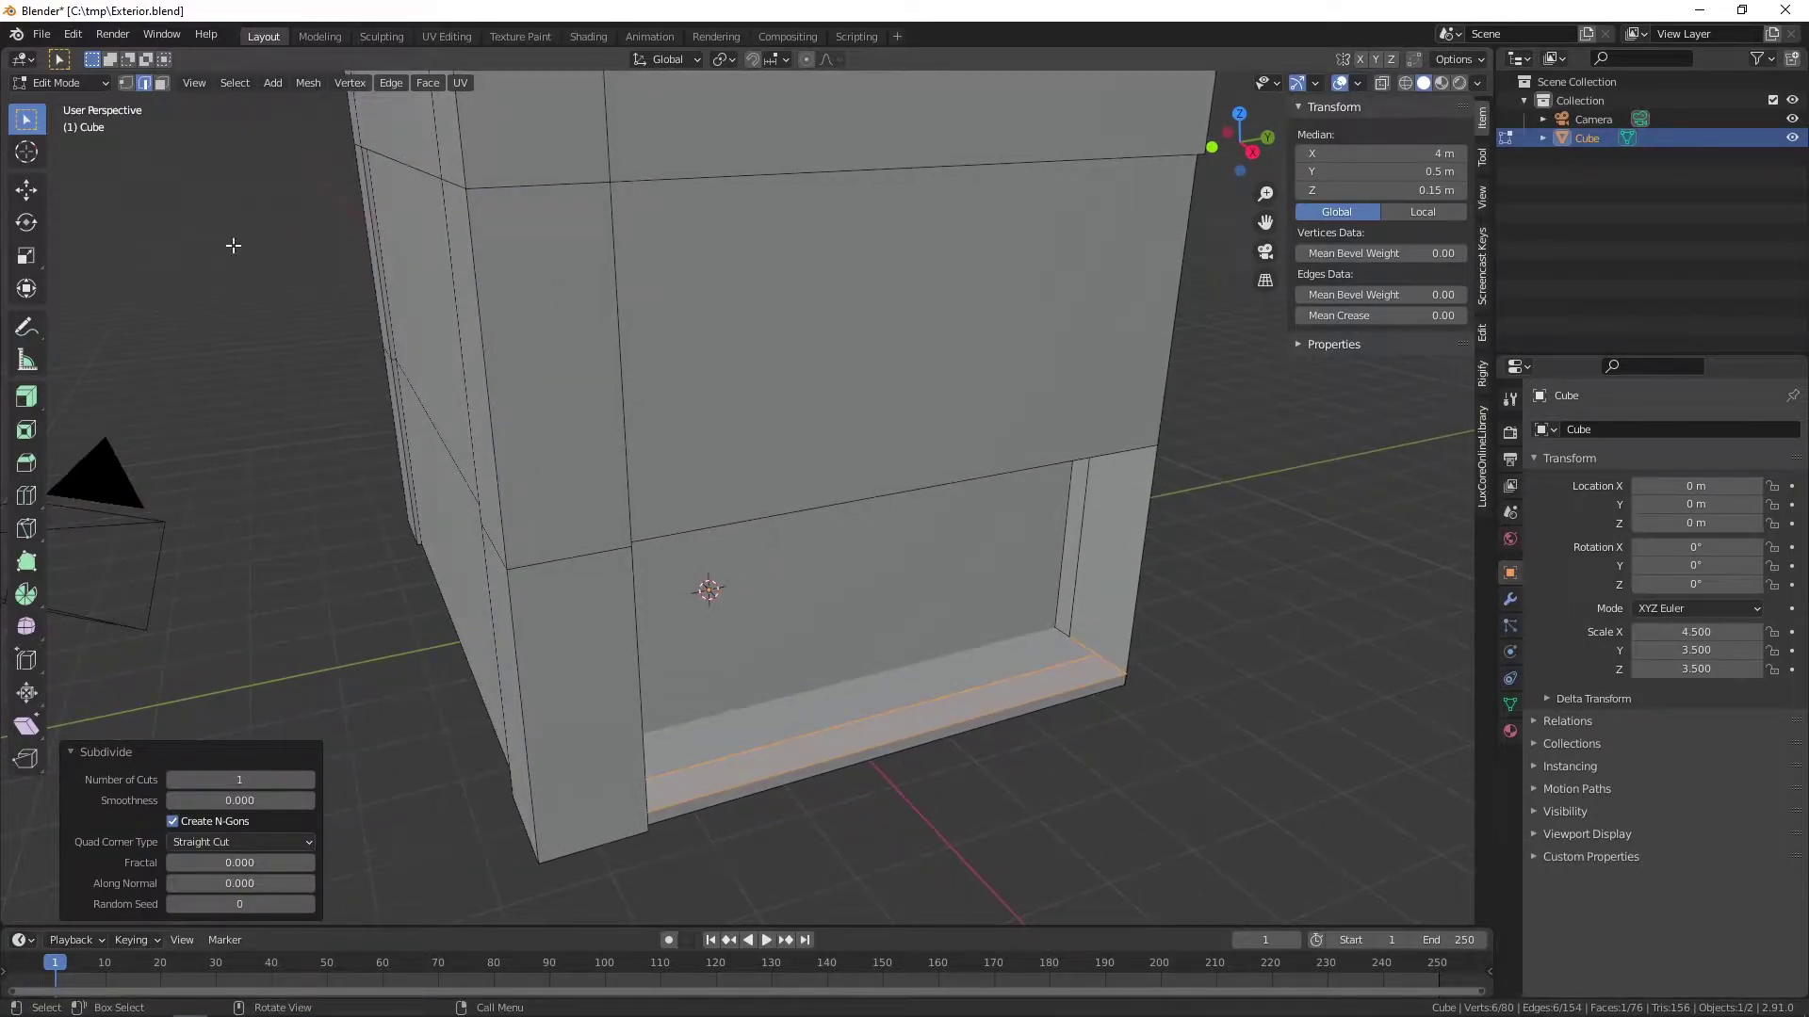
left_click(163, 80)
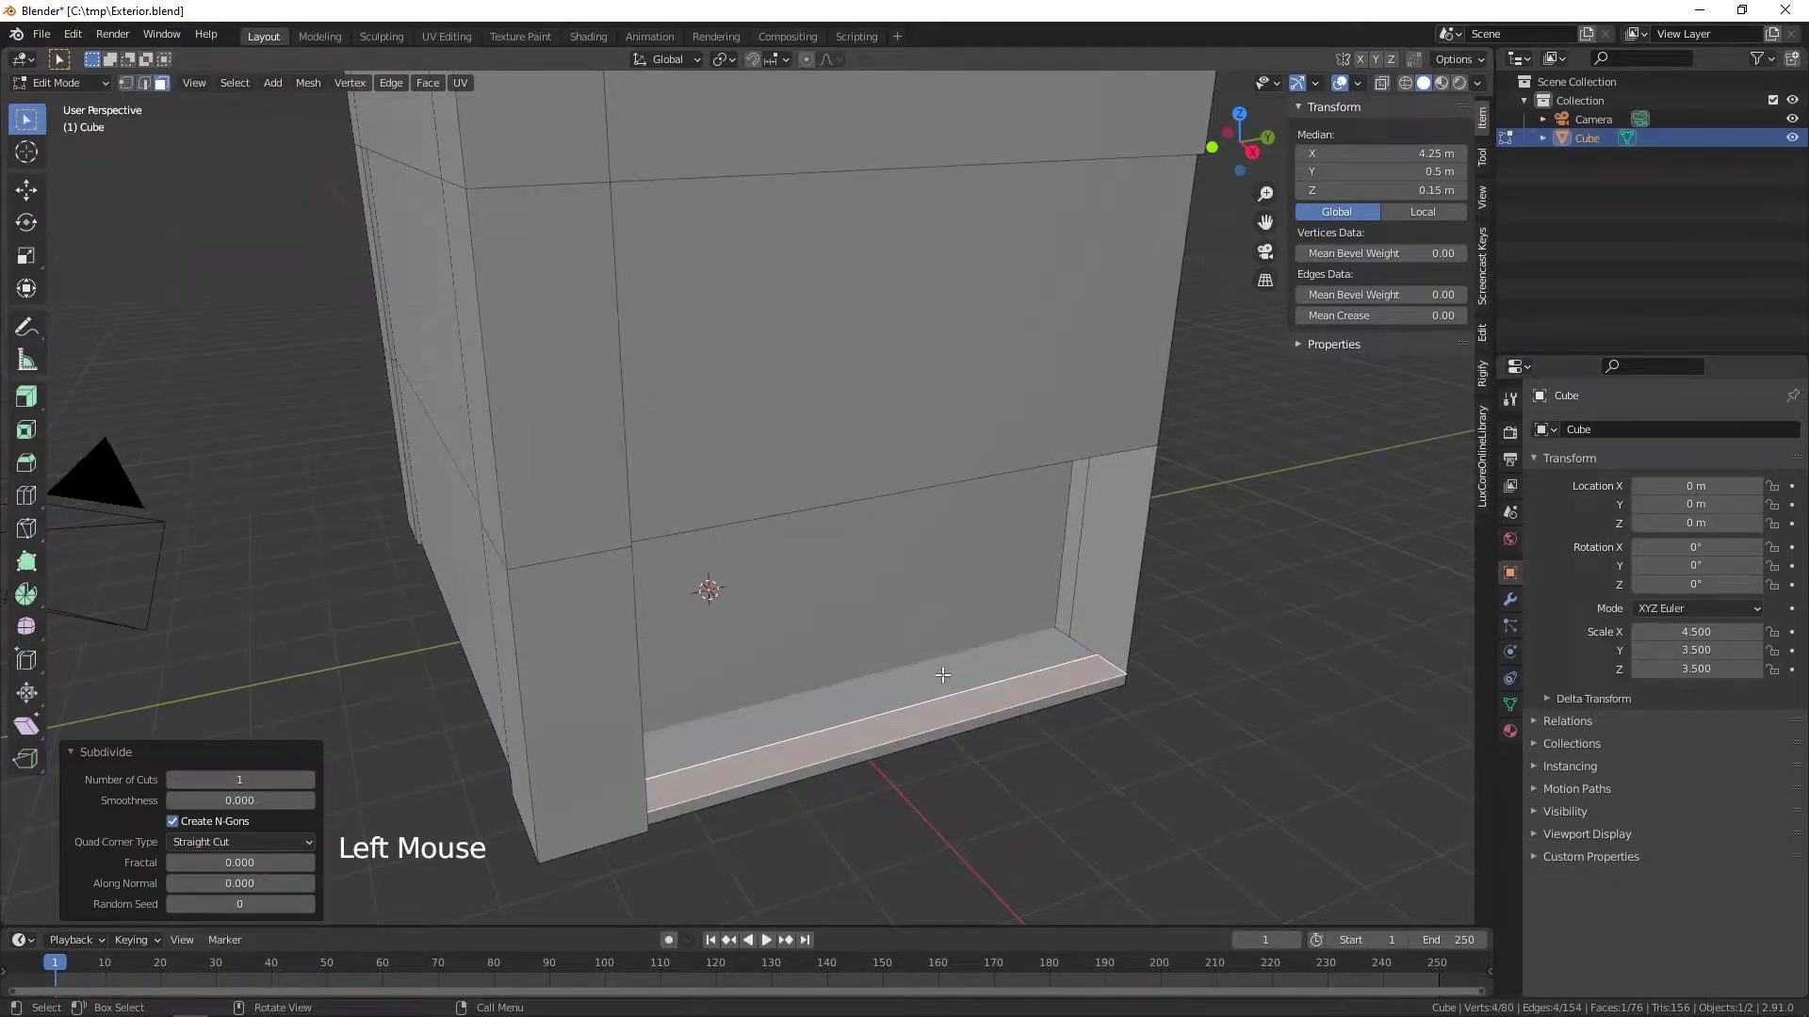
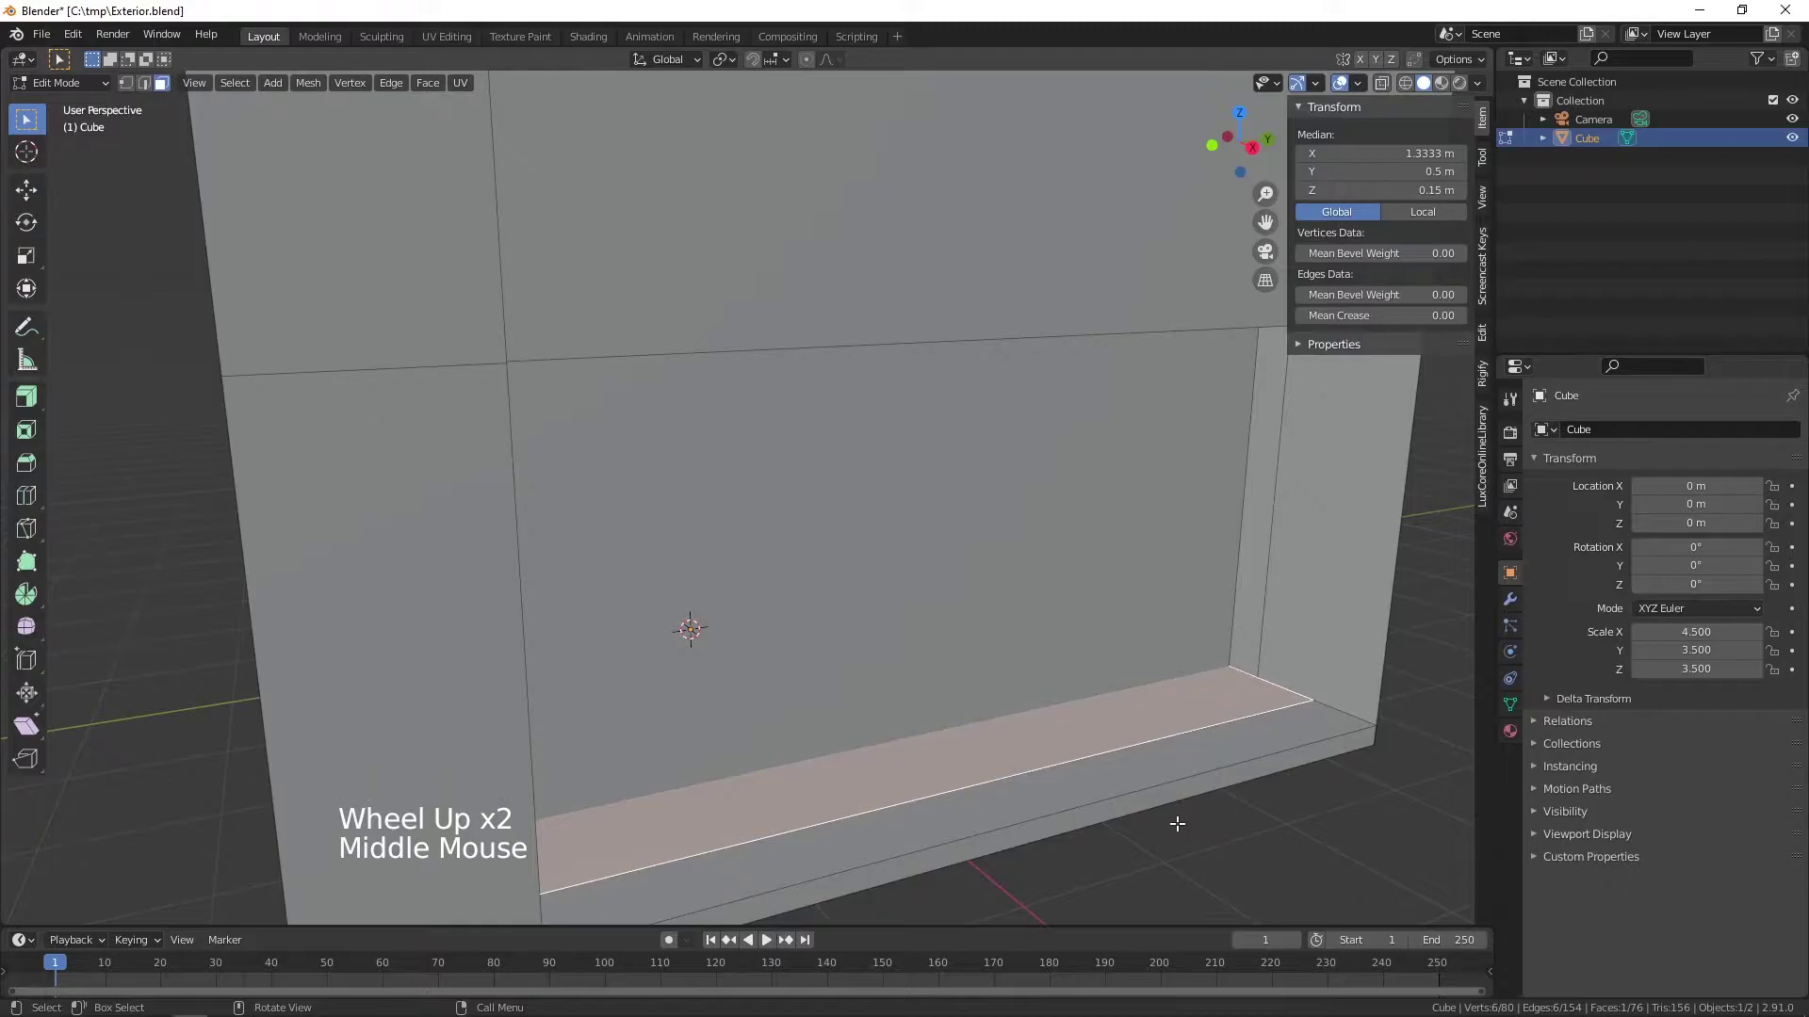
key("e")
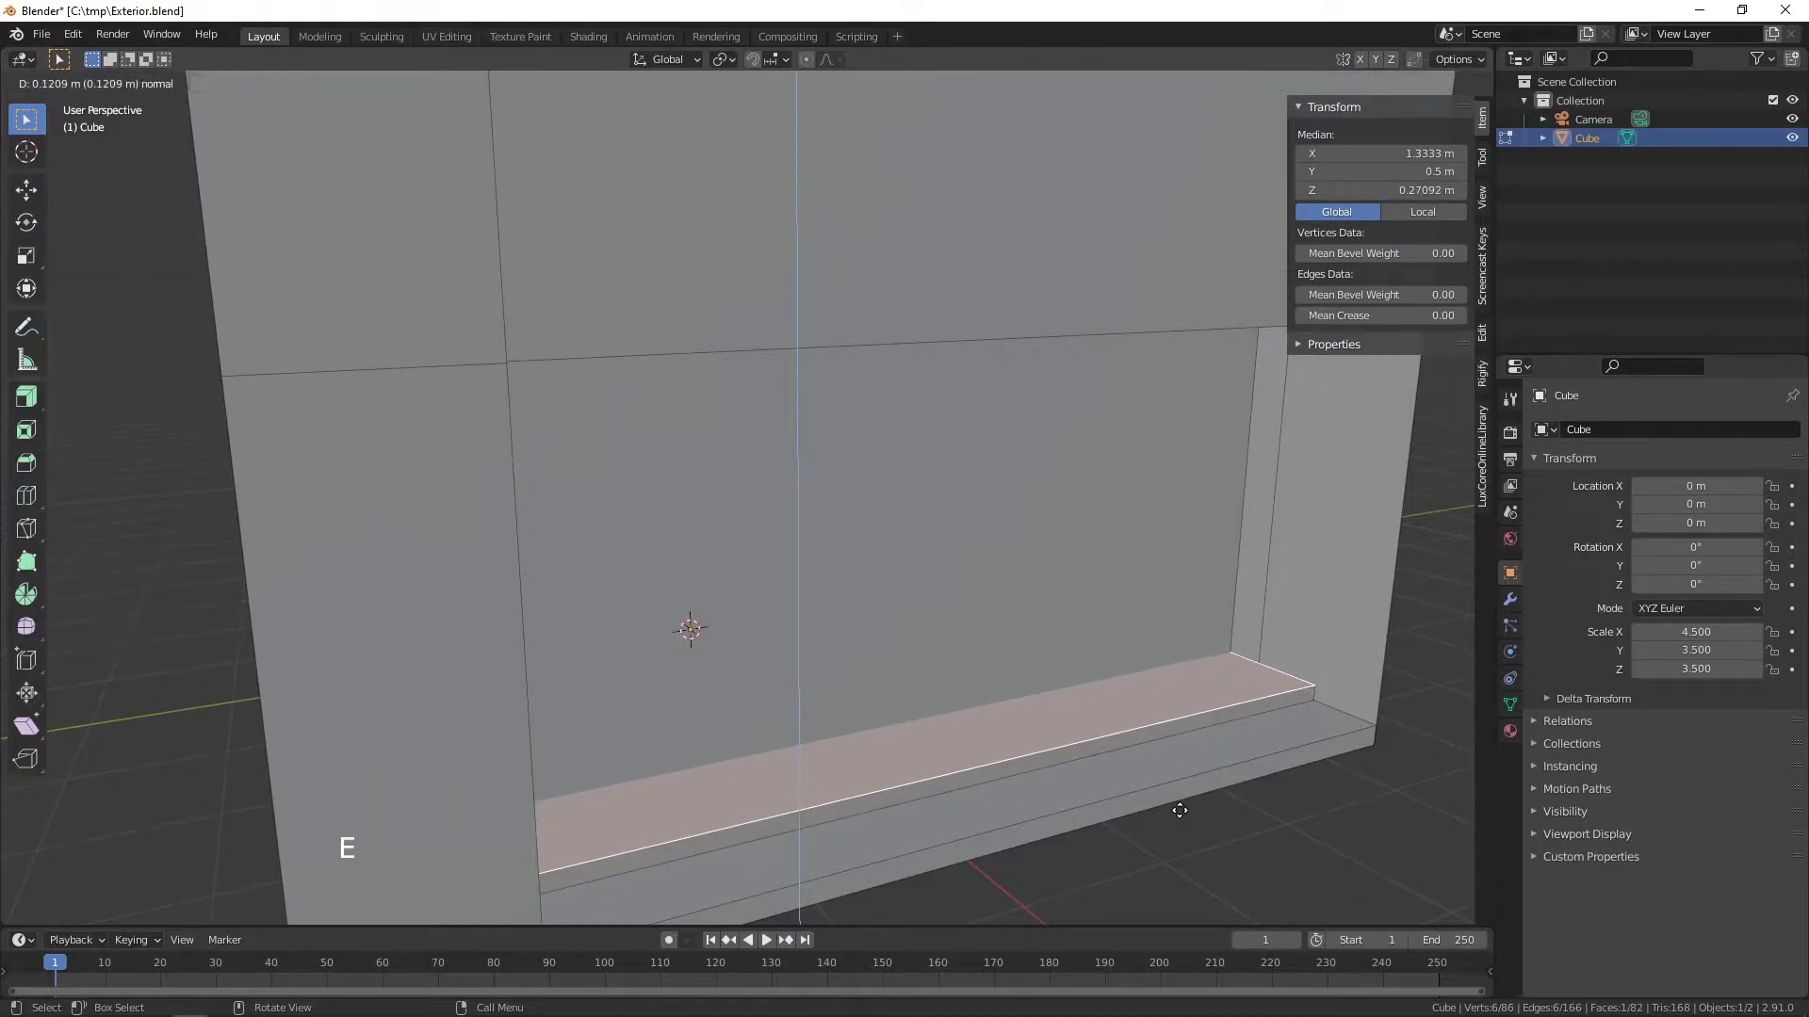
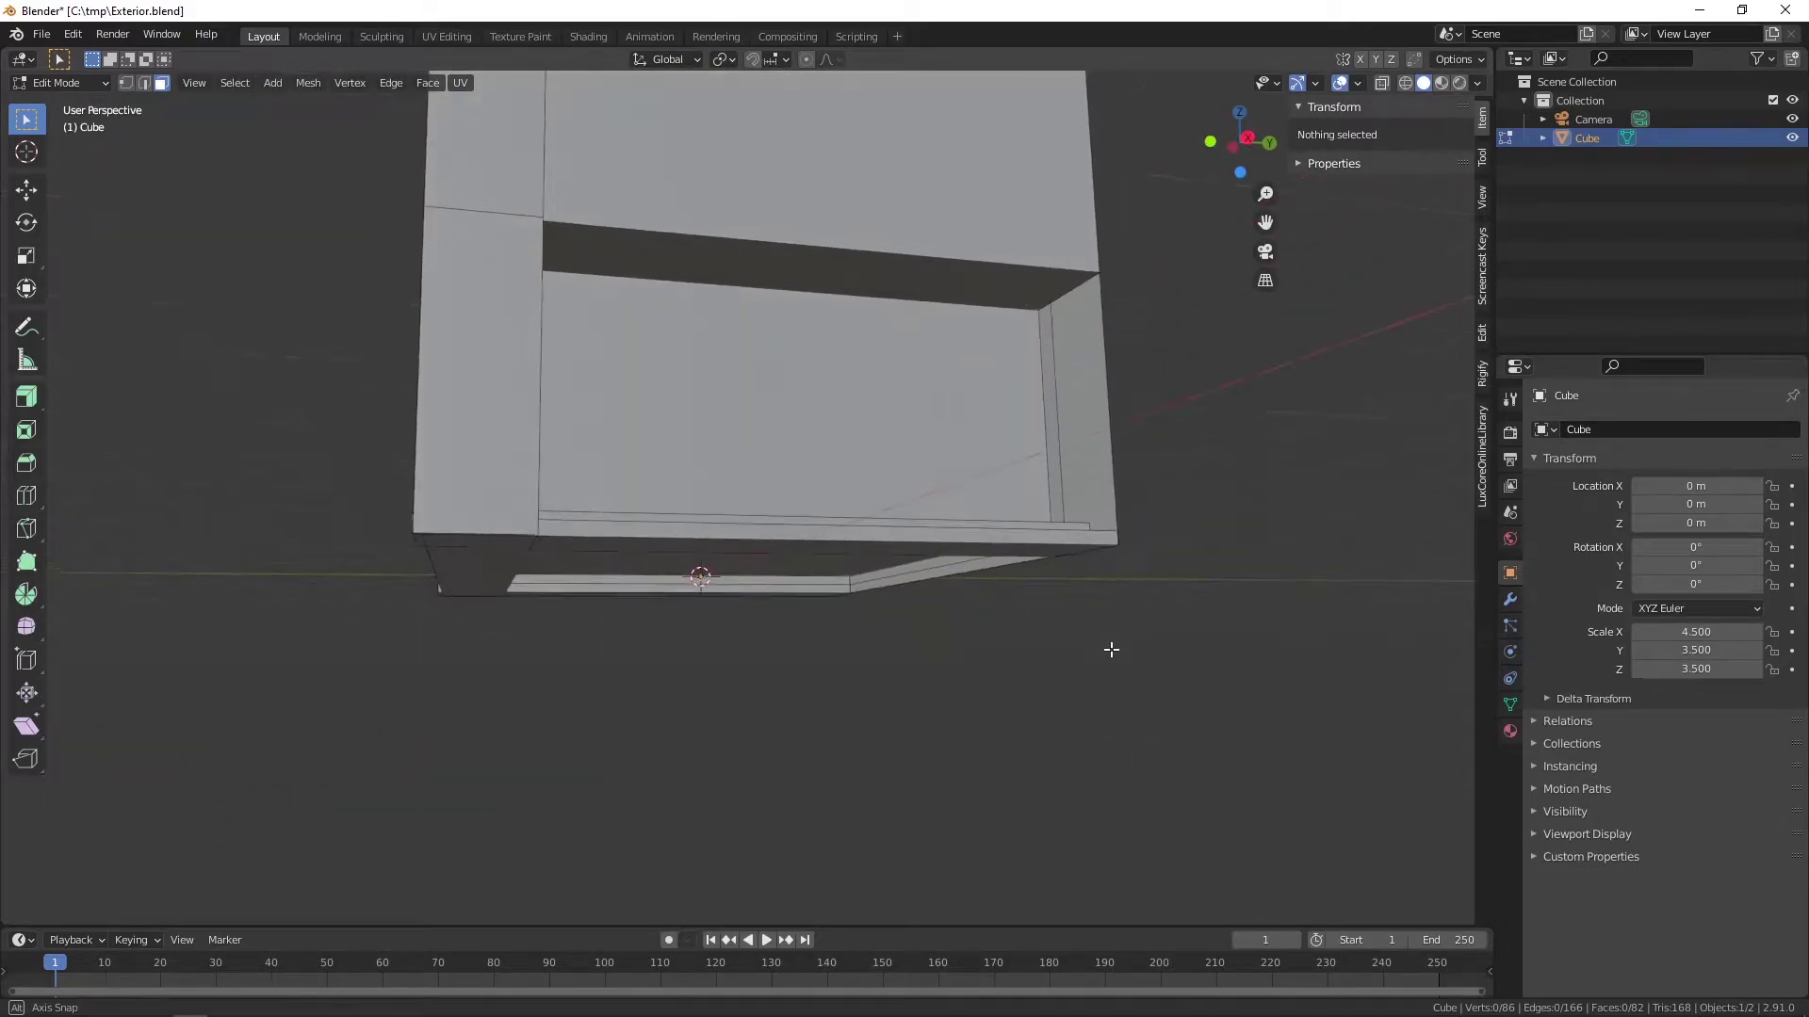
scroll("up", 3)
middle_click(917, 447)
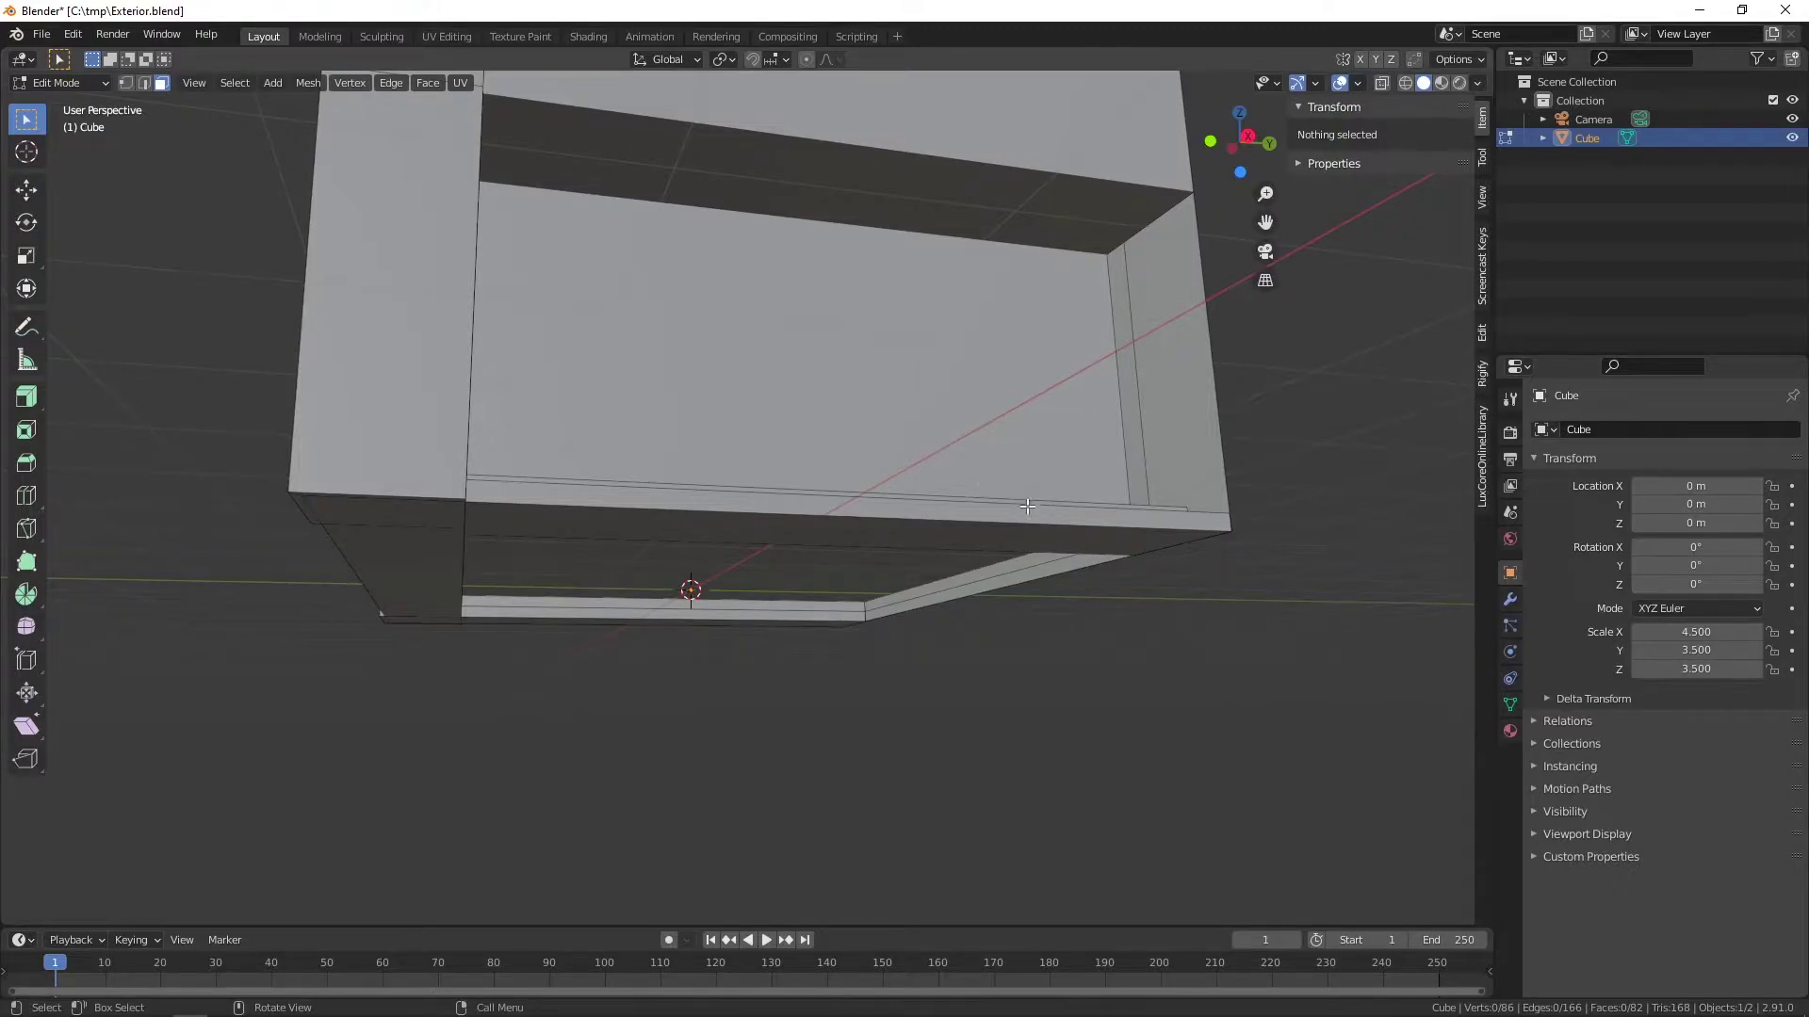
middle_click(1024, 515)
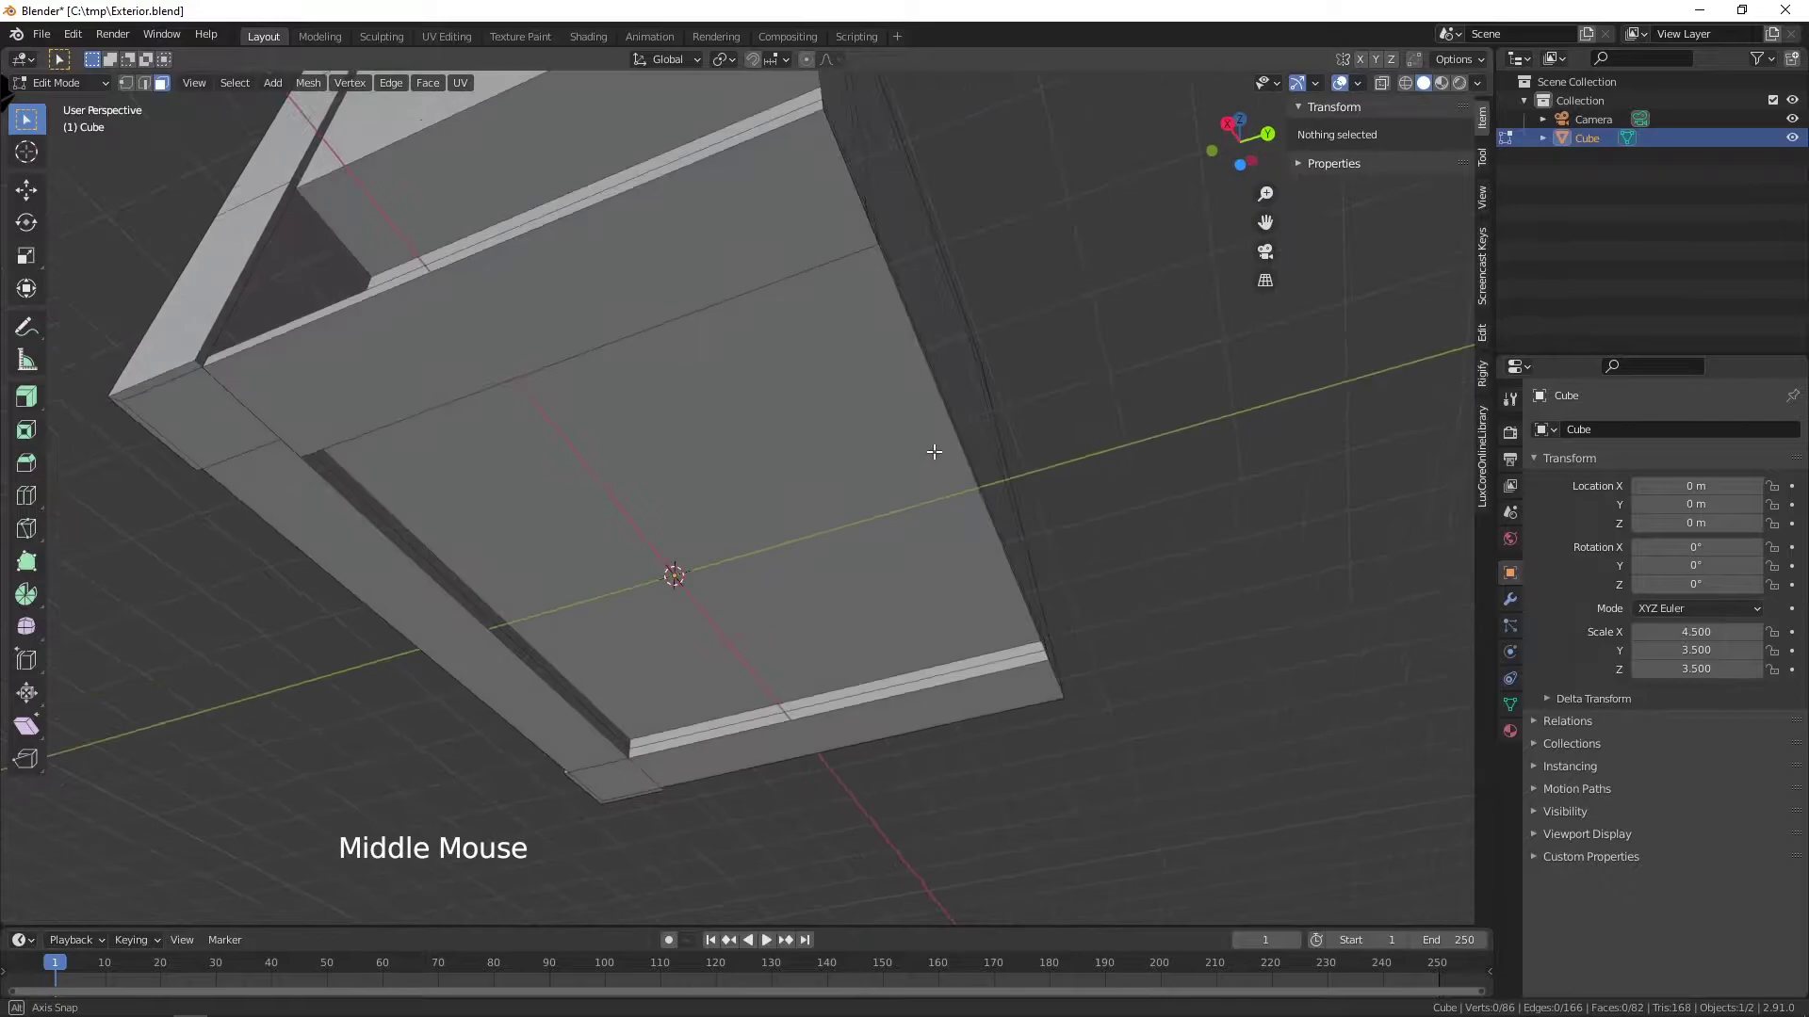
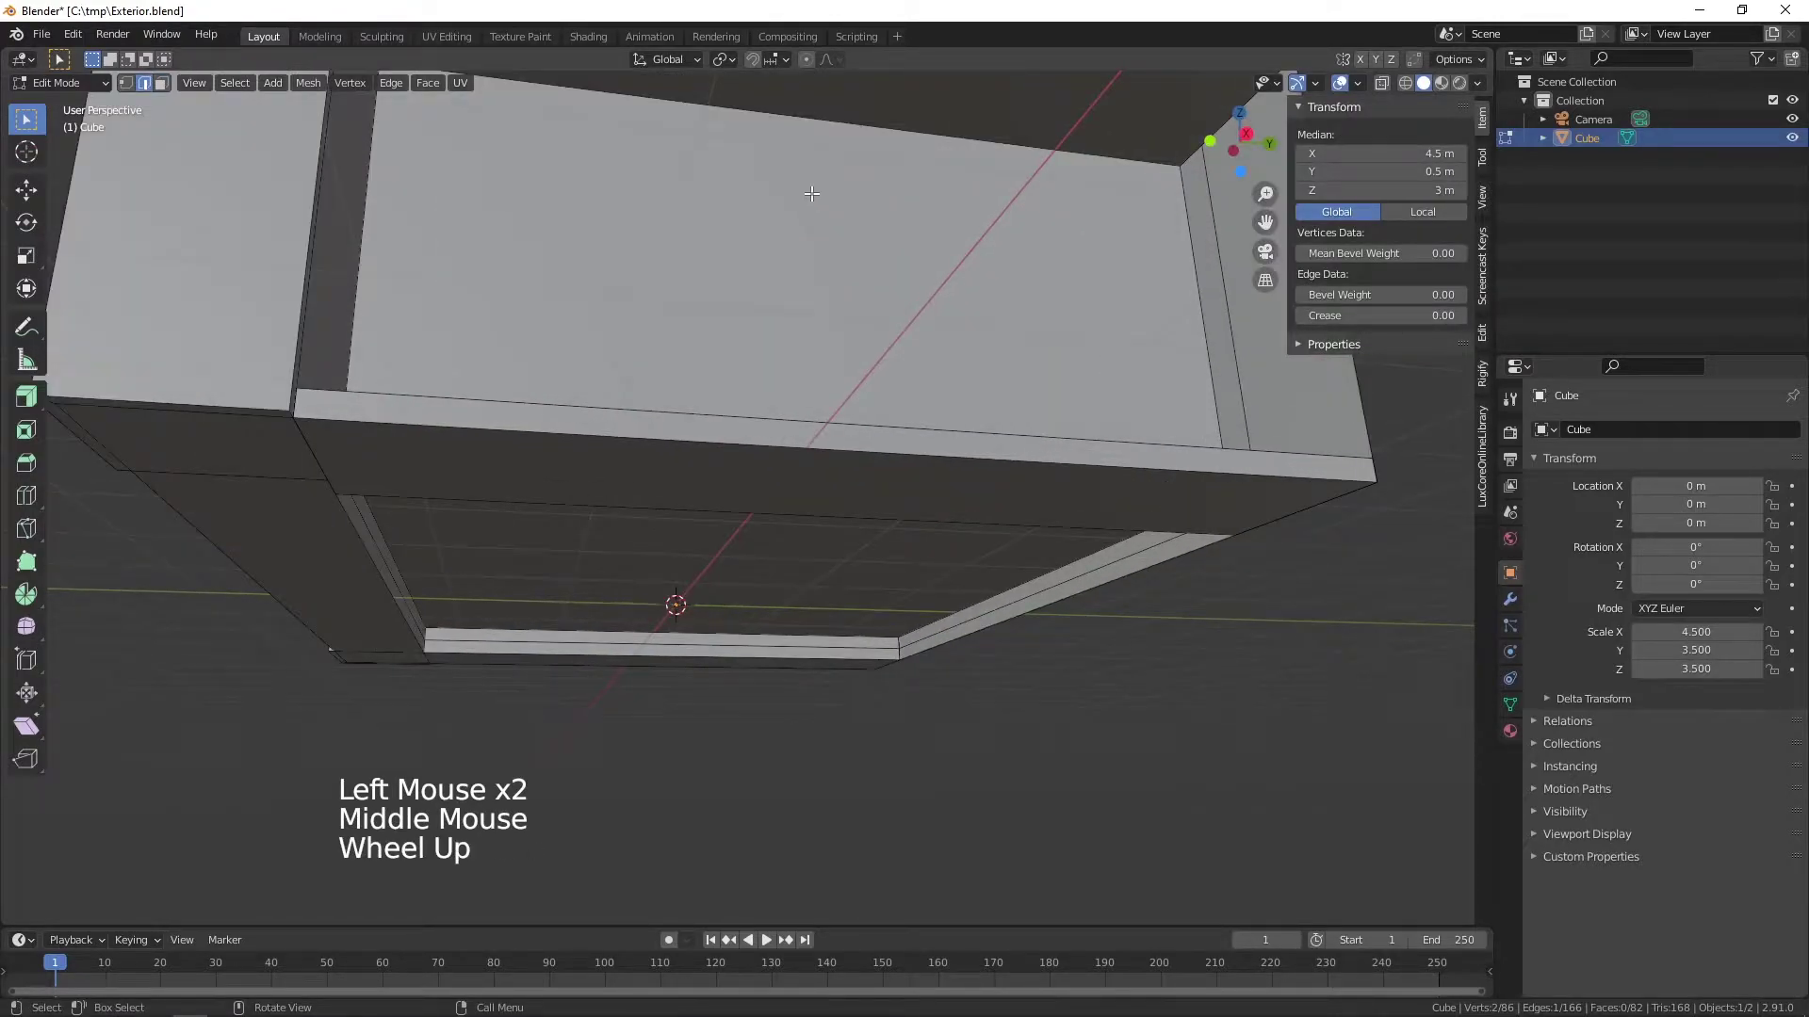
middle_click(812, 190)
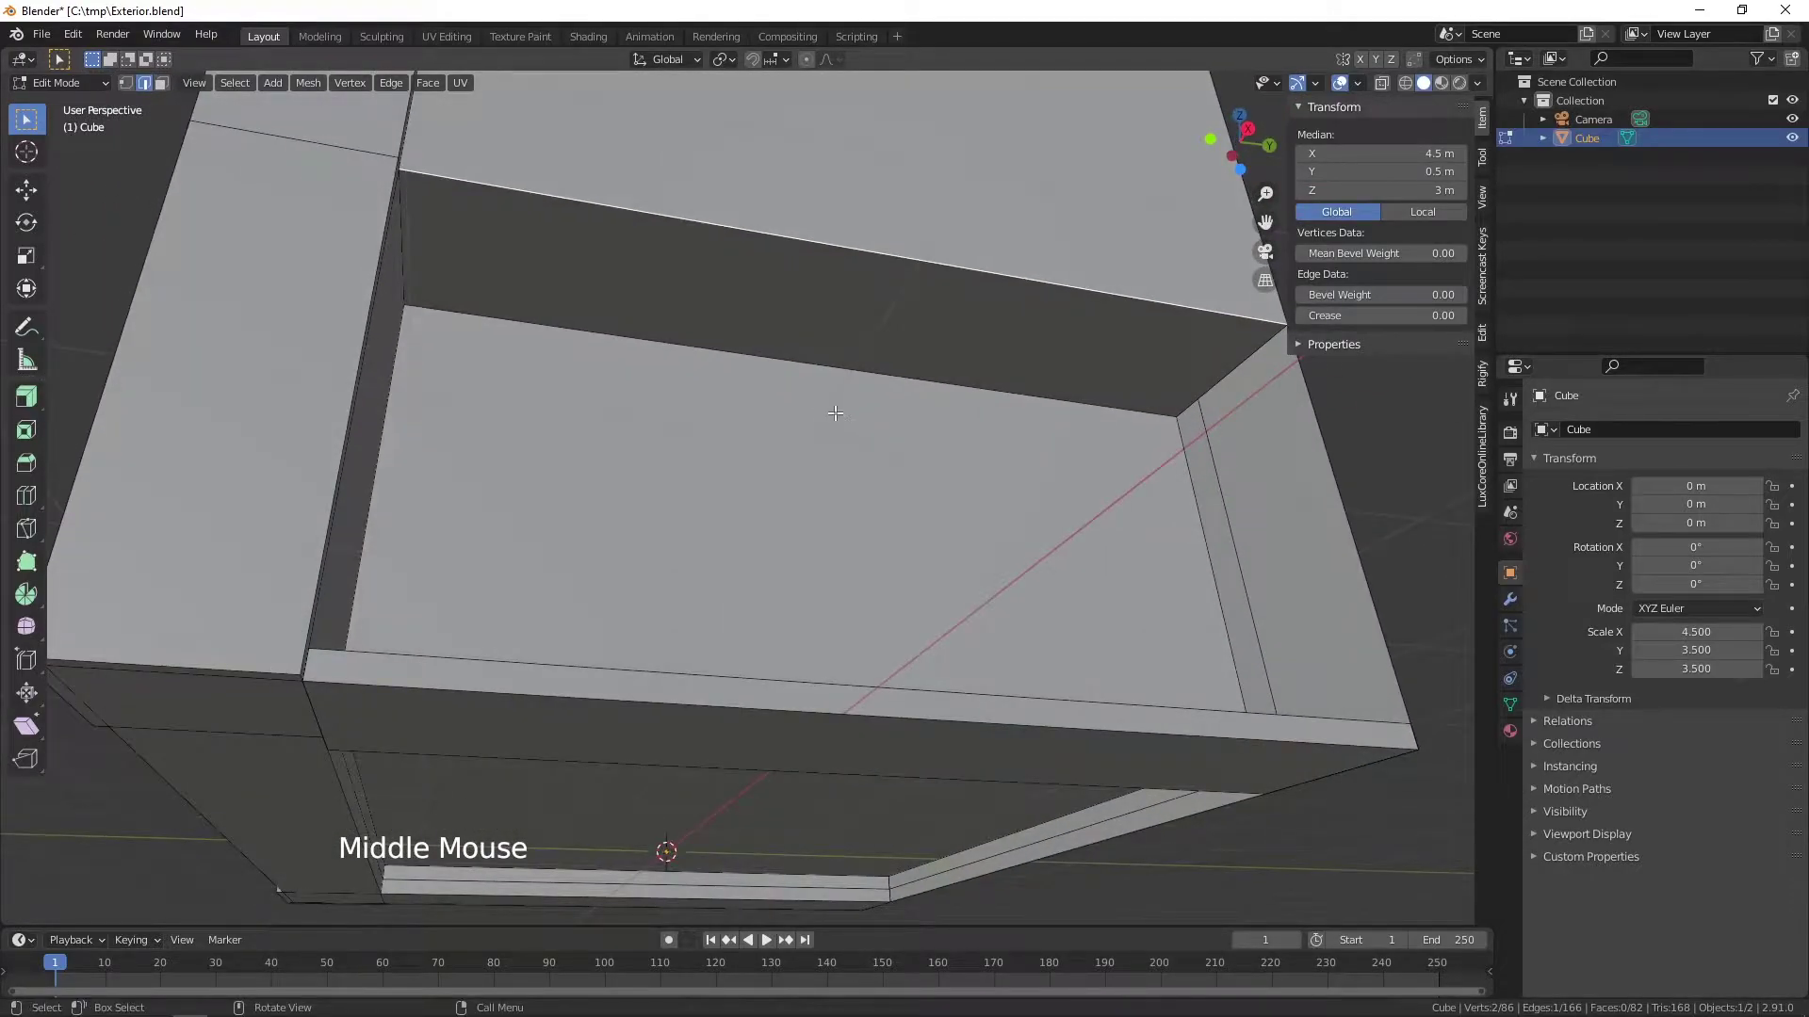
middle_click(825, 388)
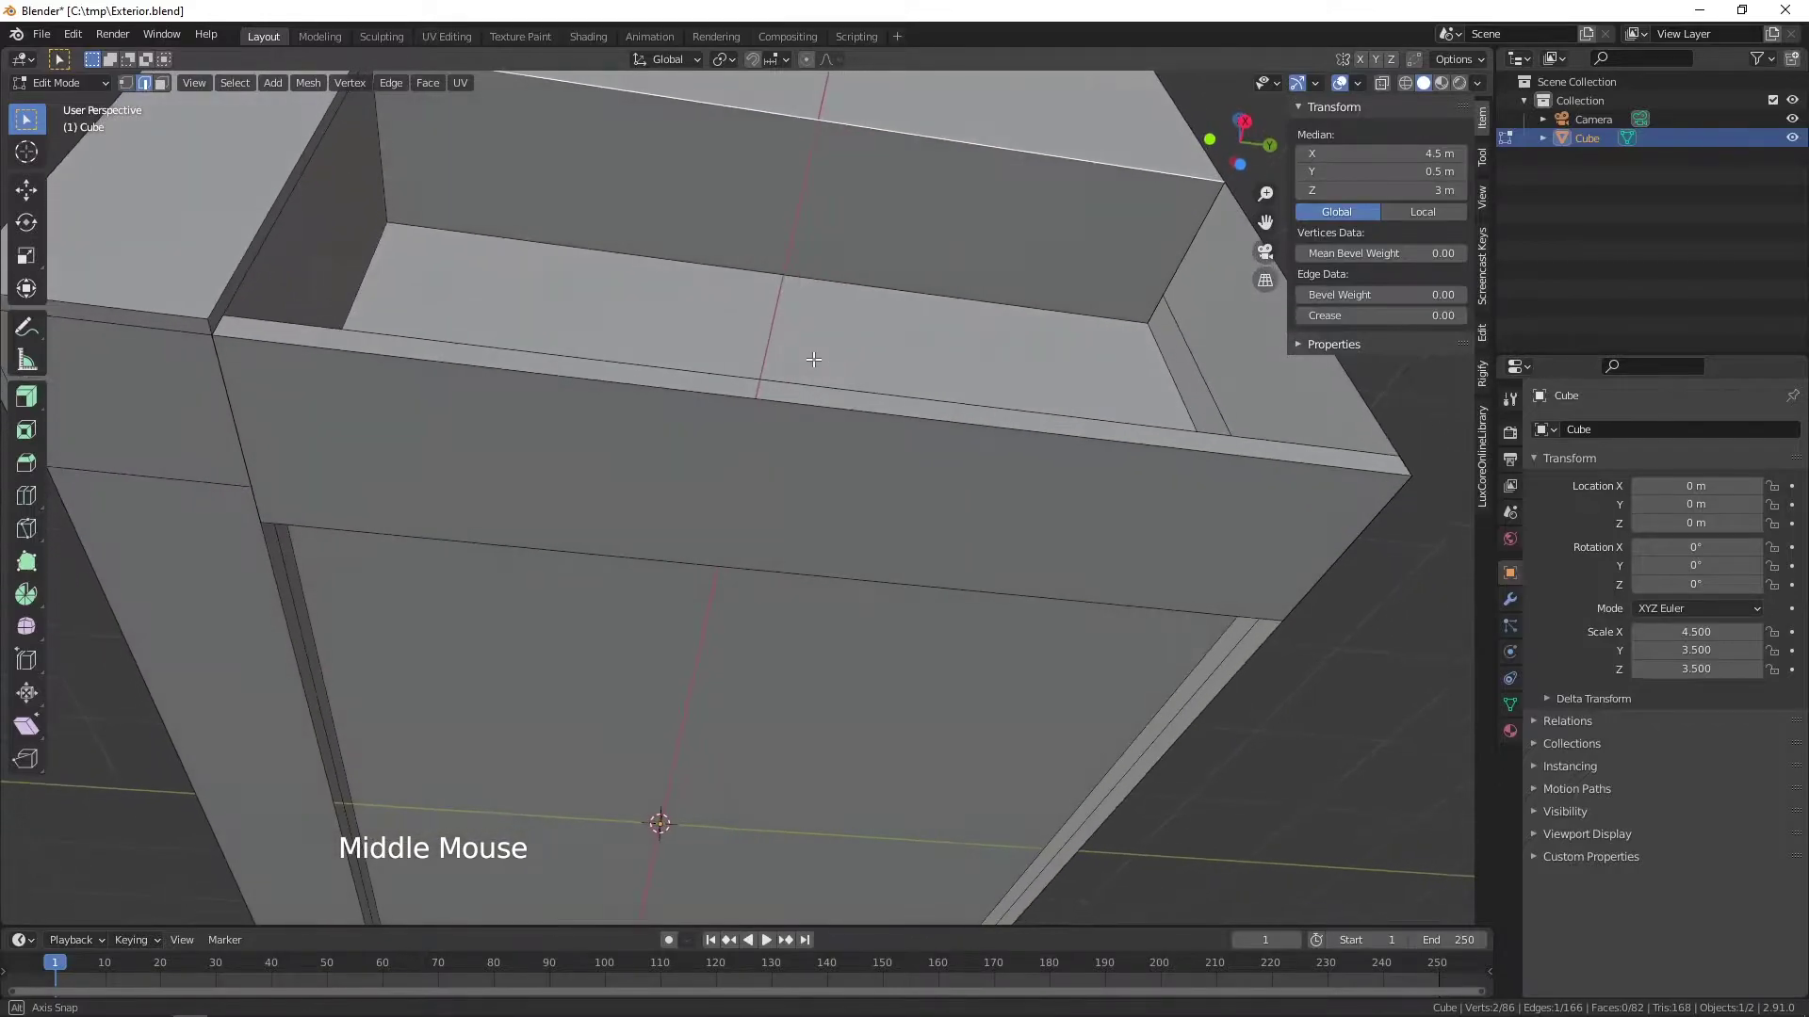
- Subdivide the inner rear wall's top edge with two cuts
left_click(772, 269)
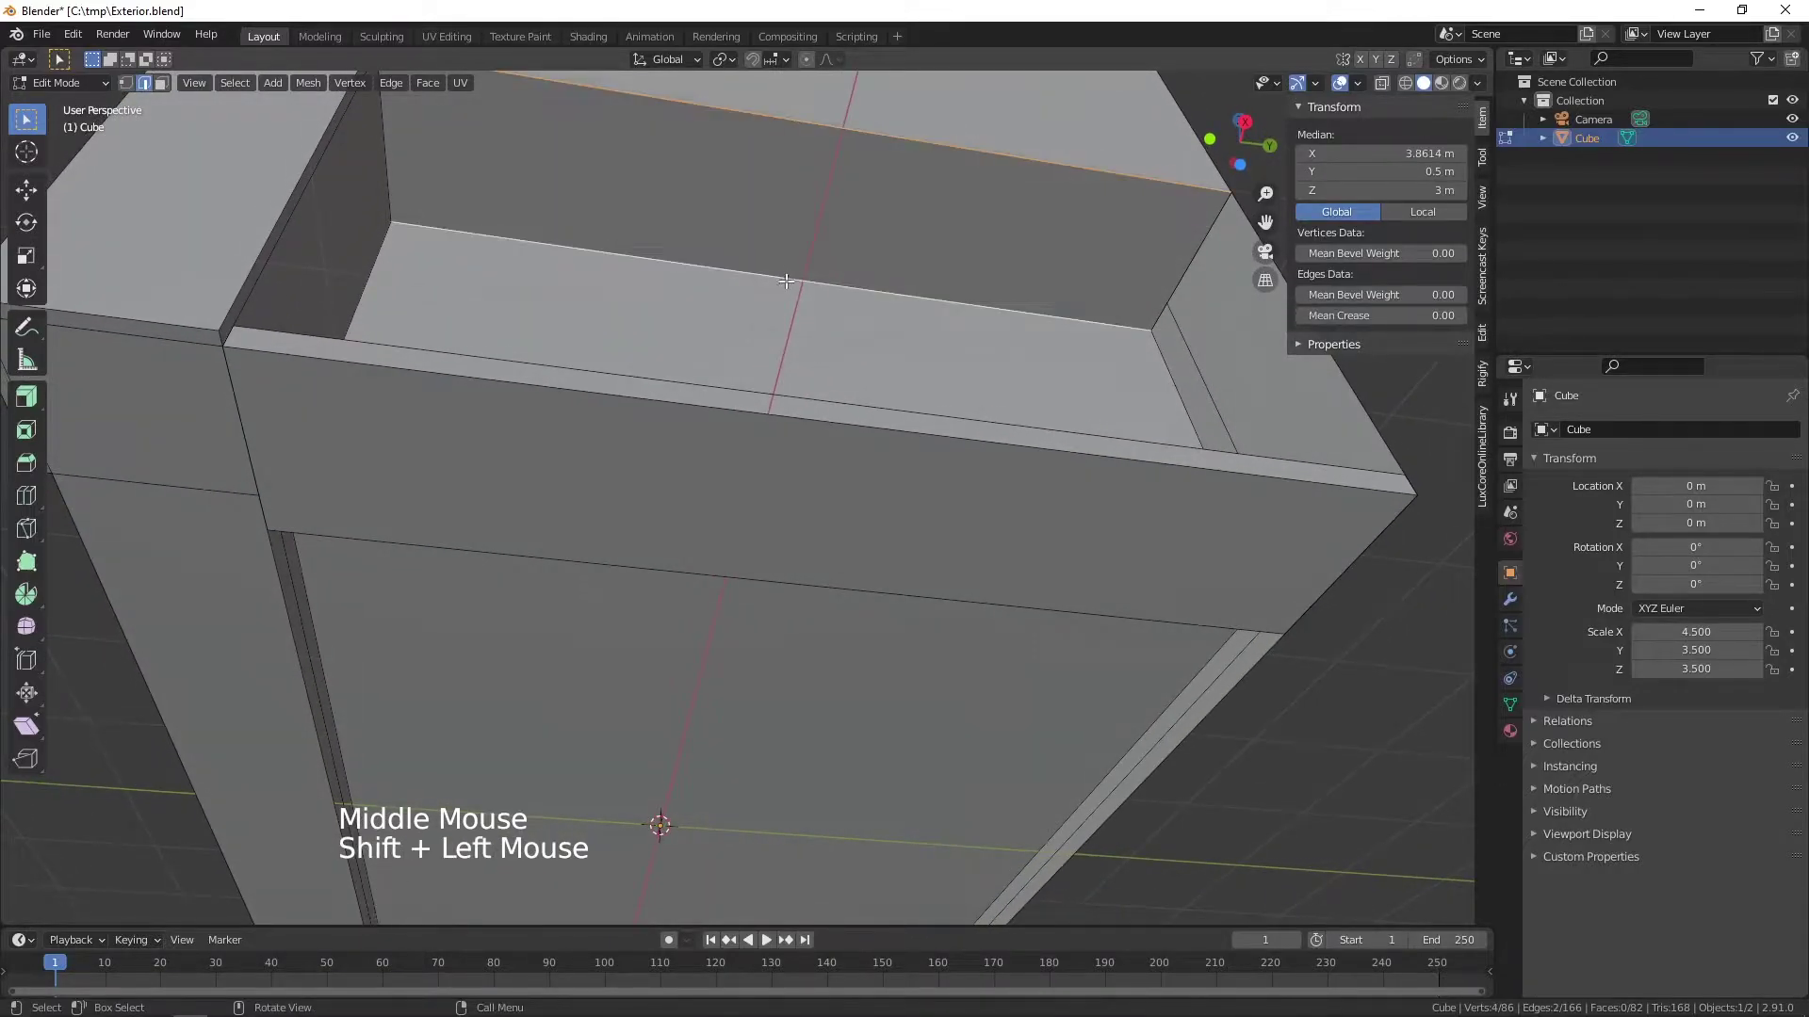
middle_click(786, 270)
right_click(838, 282)
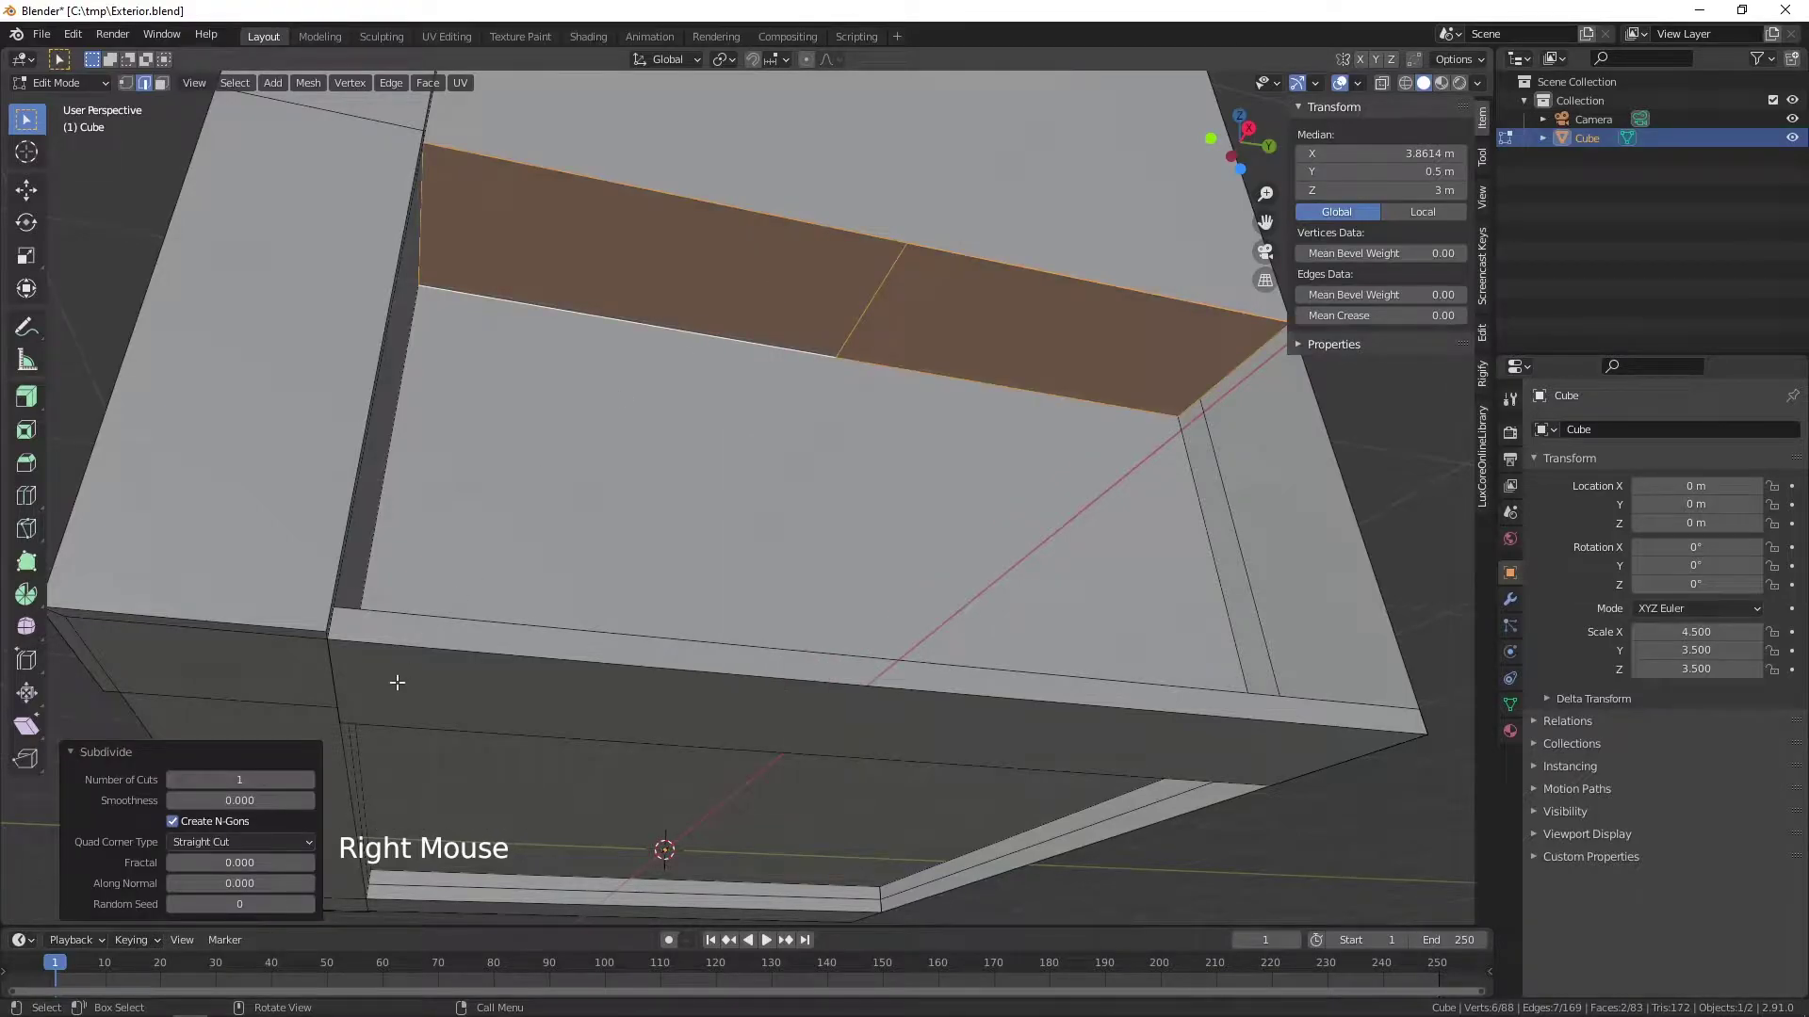
left_click(312, 786)
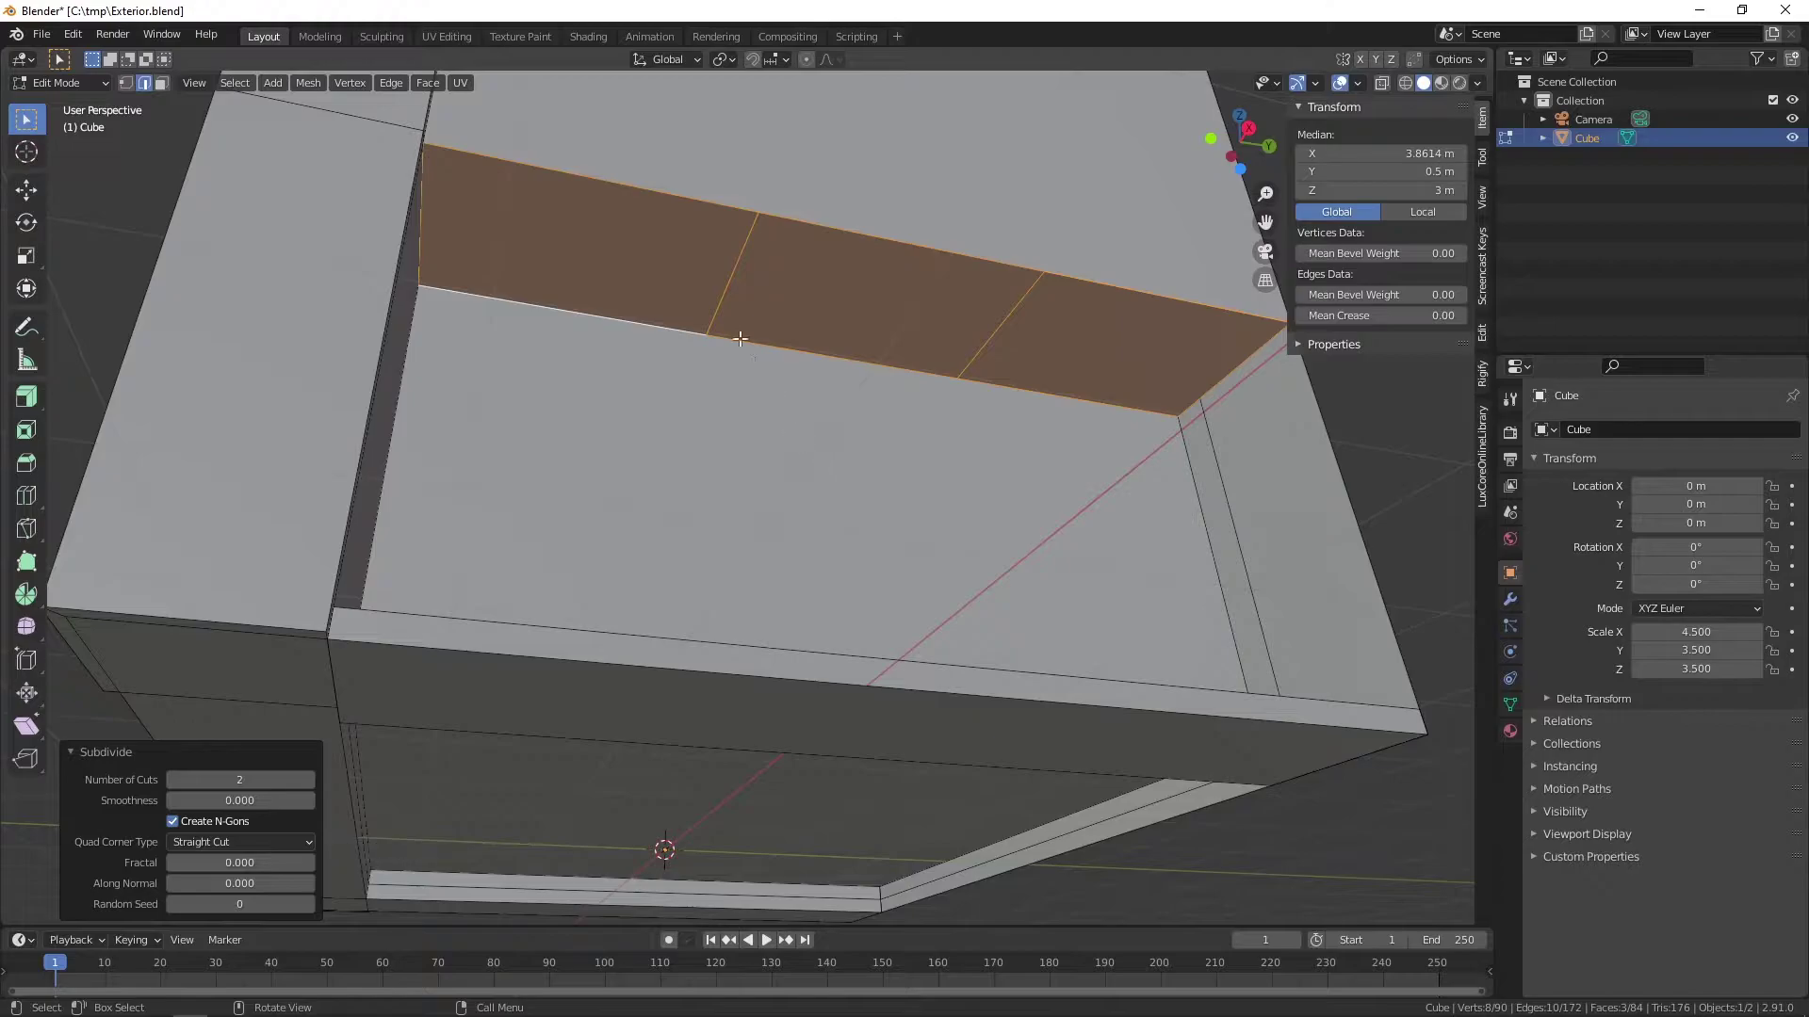
- Scale the two new dividing edges closer together and subdivide them across the recess ceiling
left_click(722, 294)
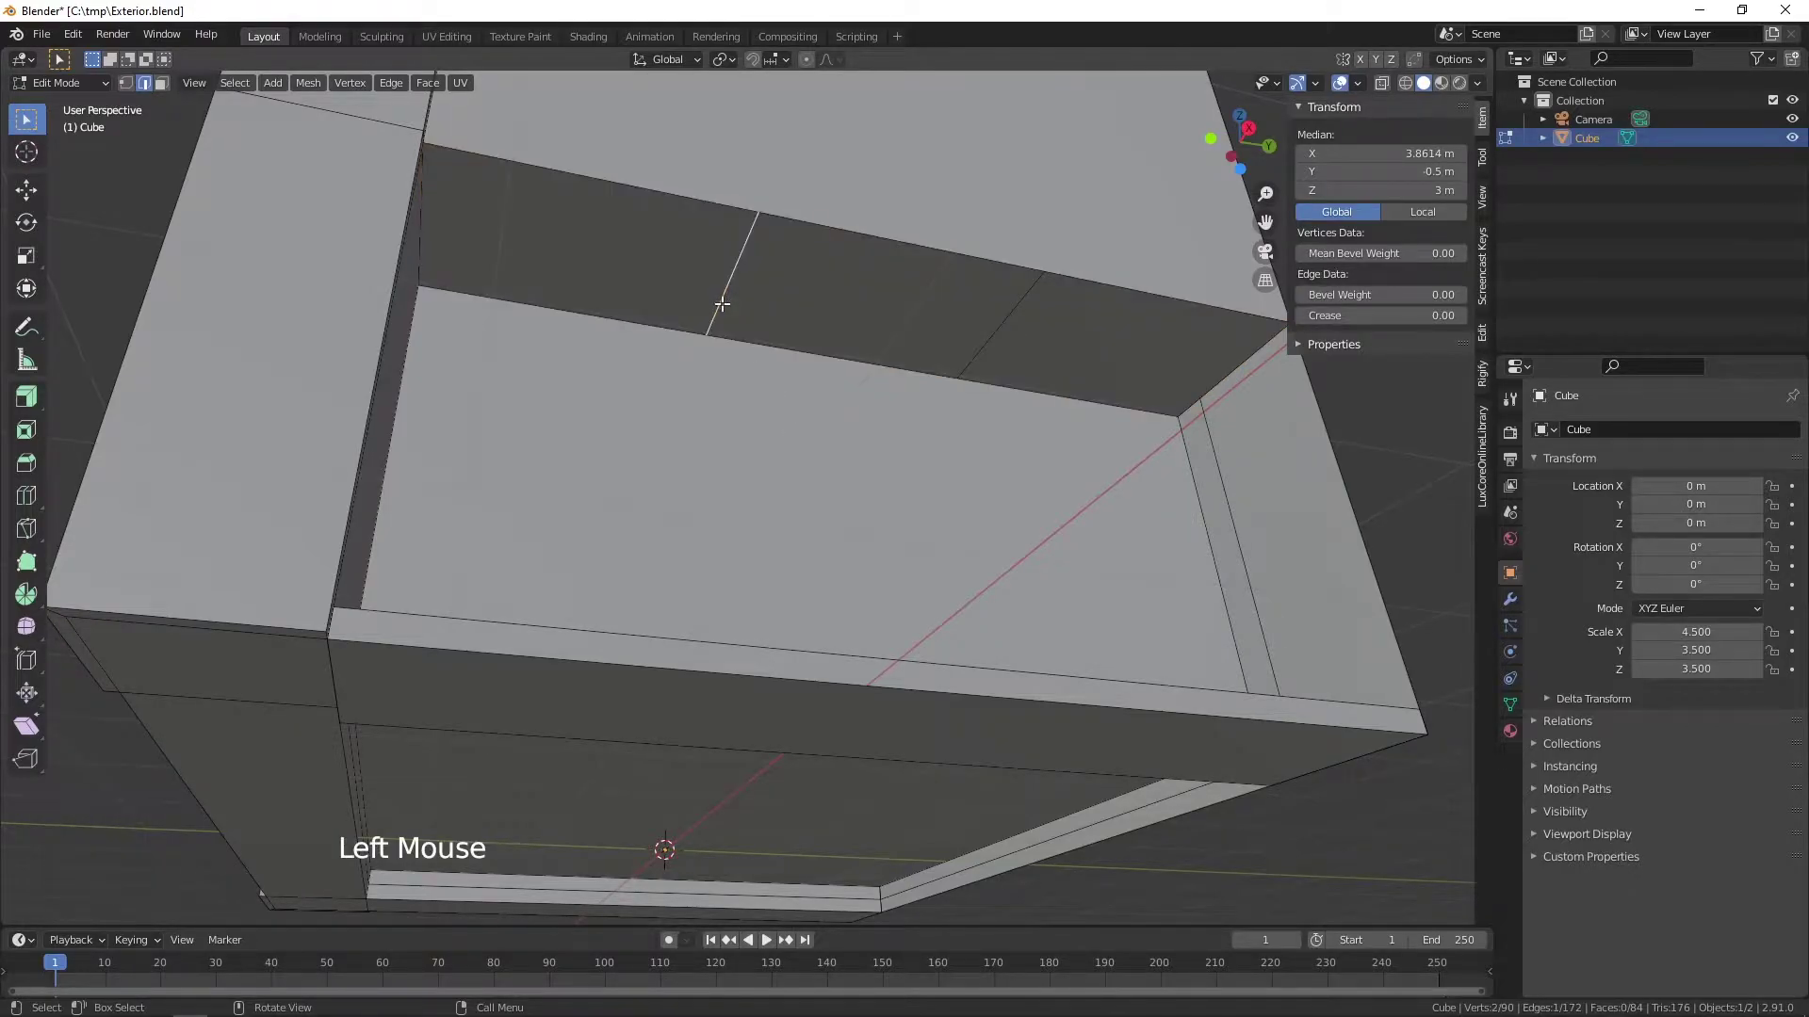
left_click(995, 326)
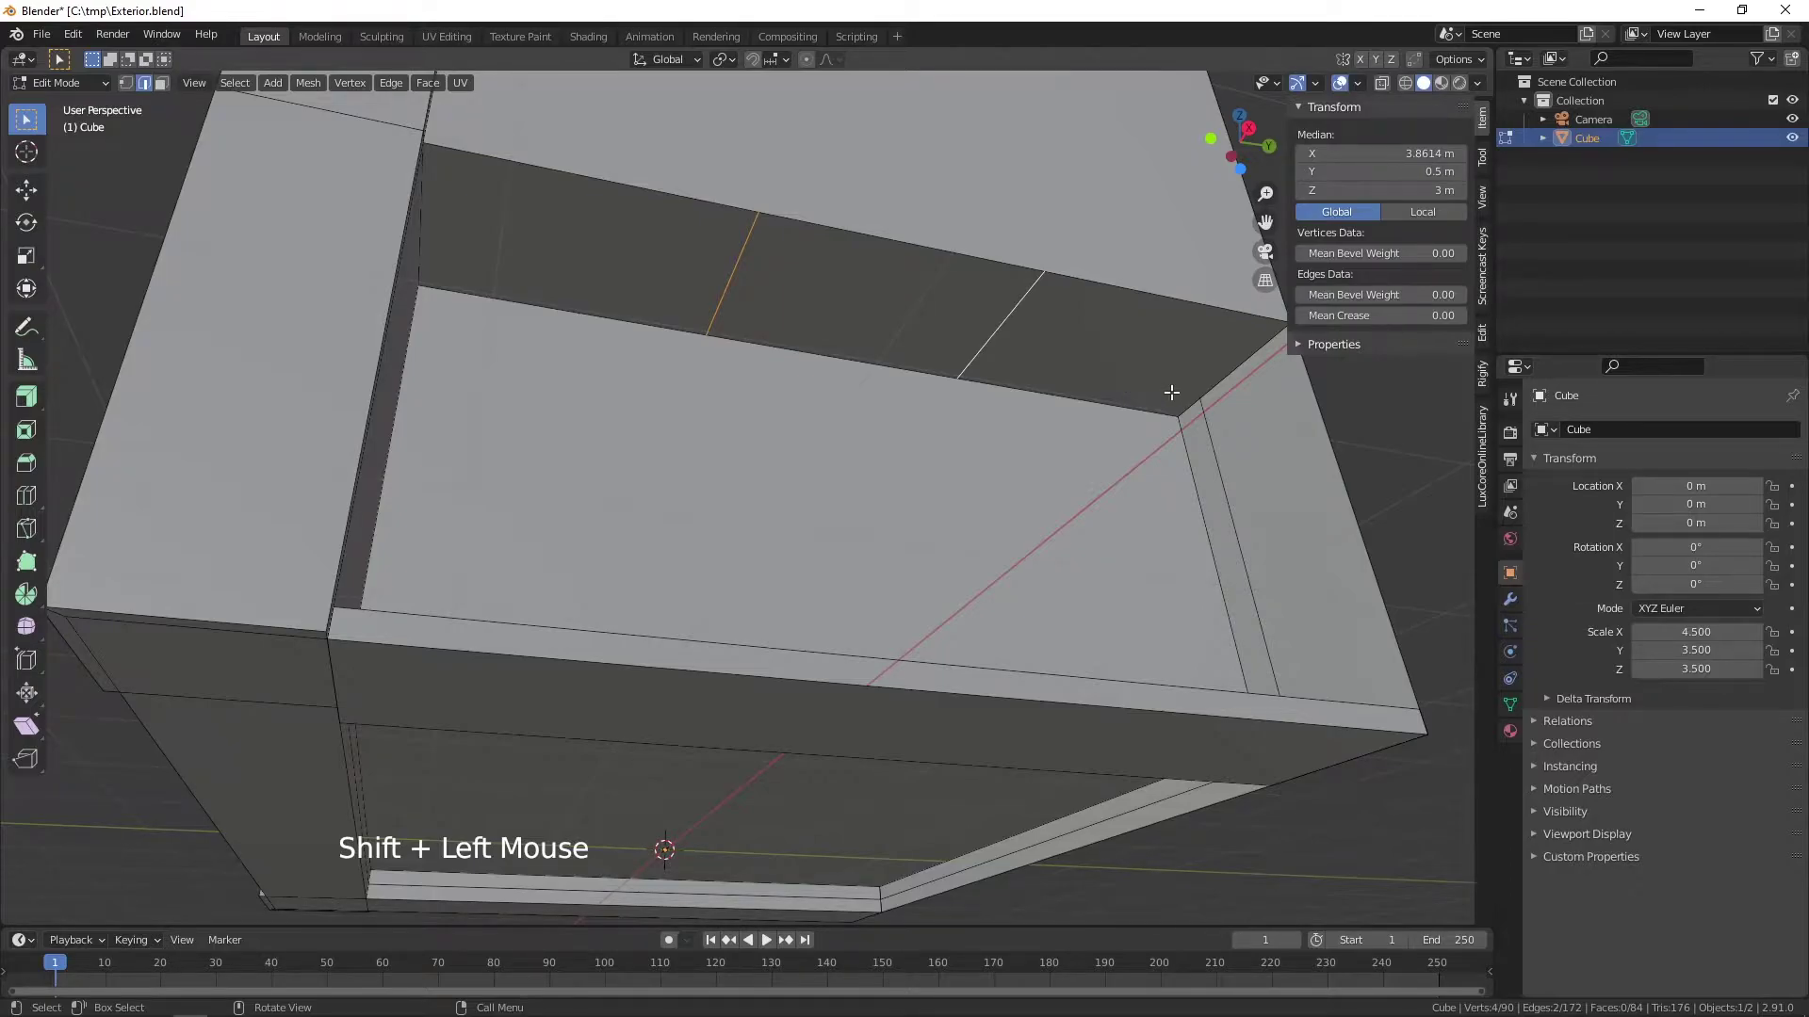
key("s")
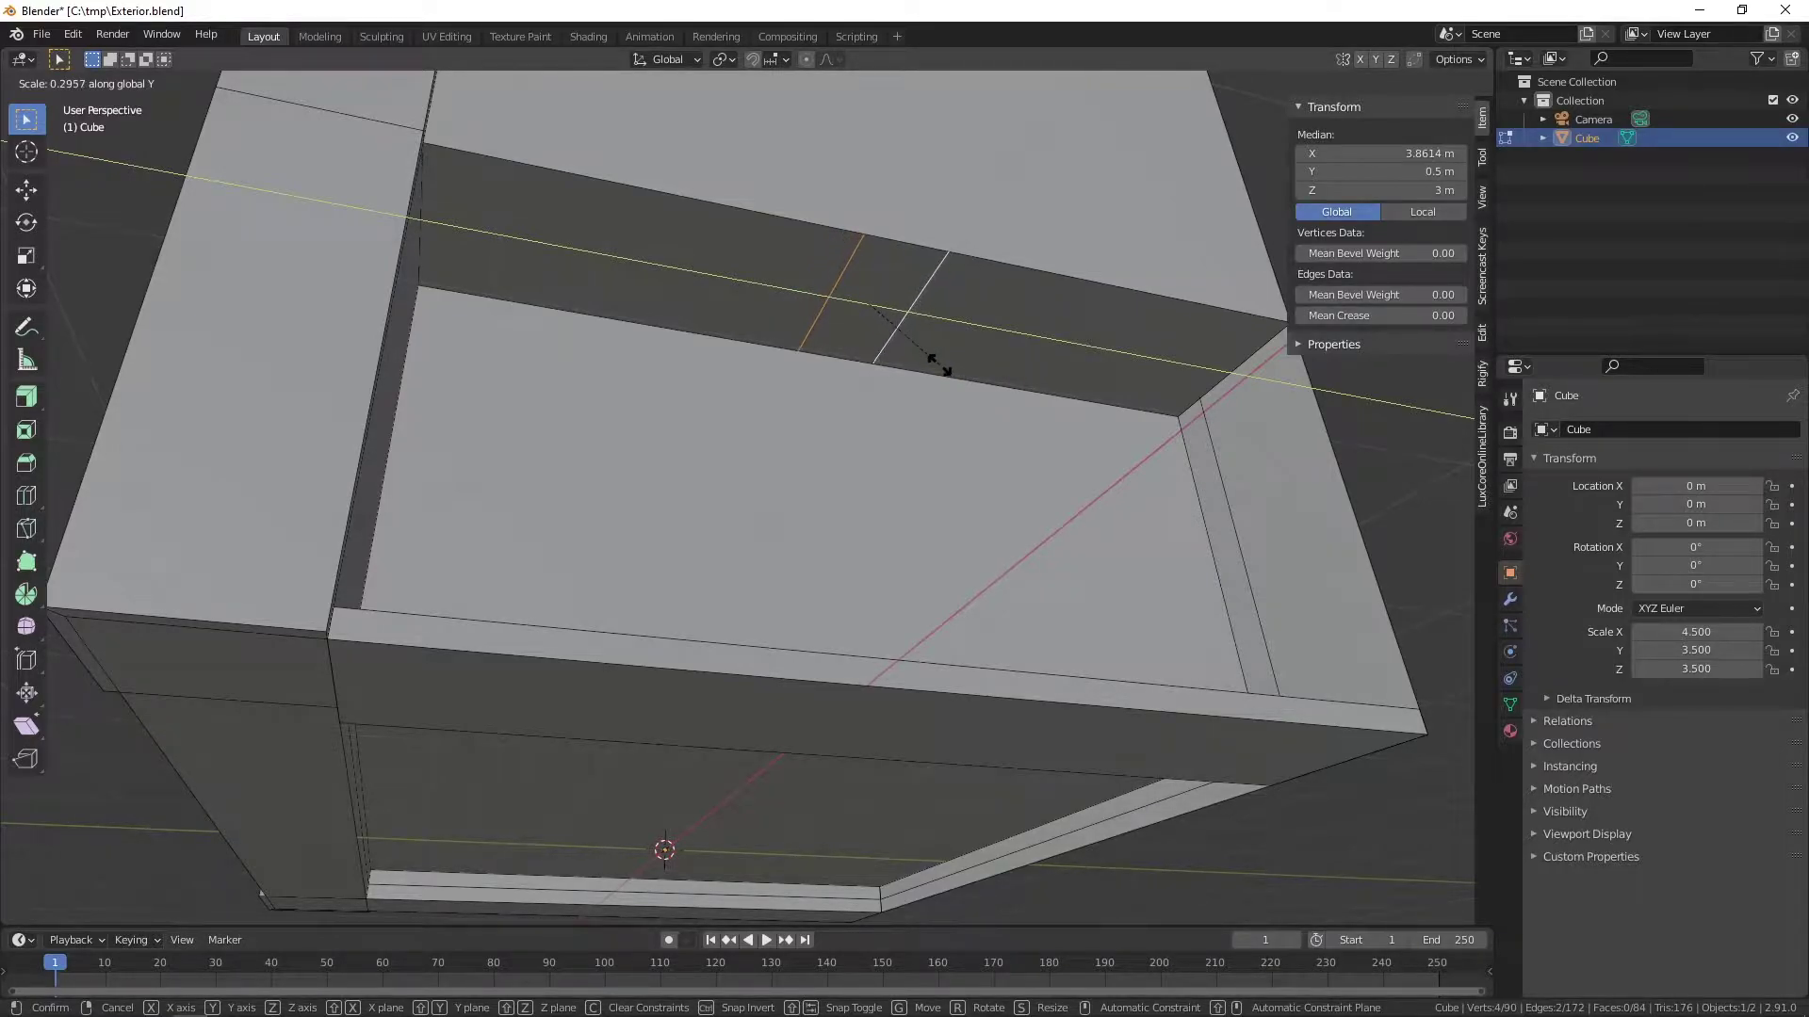
scroll("up", 3)
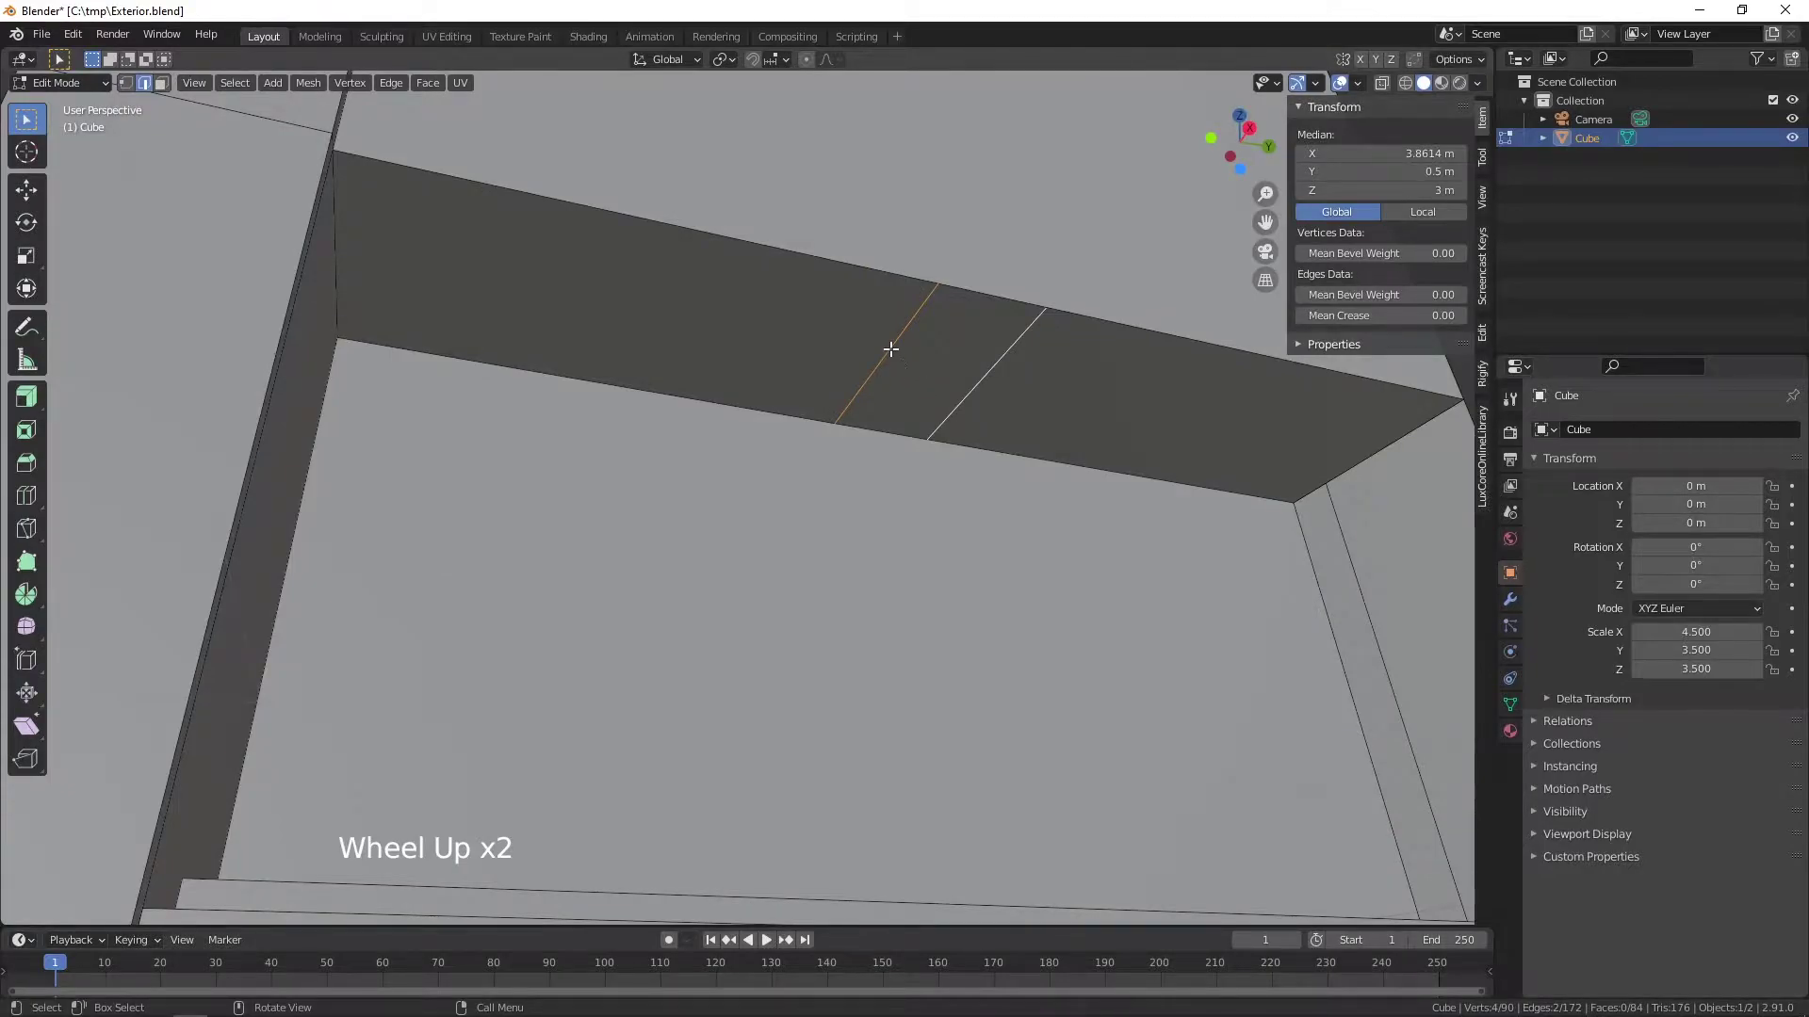
right_click(894, 346)
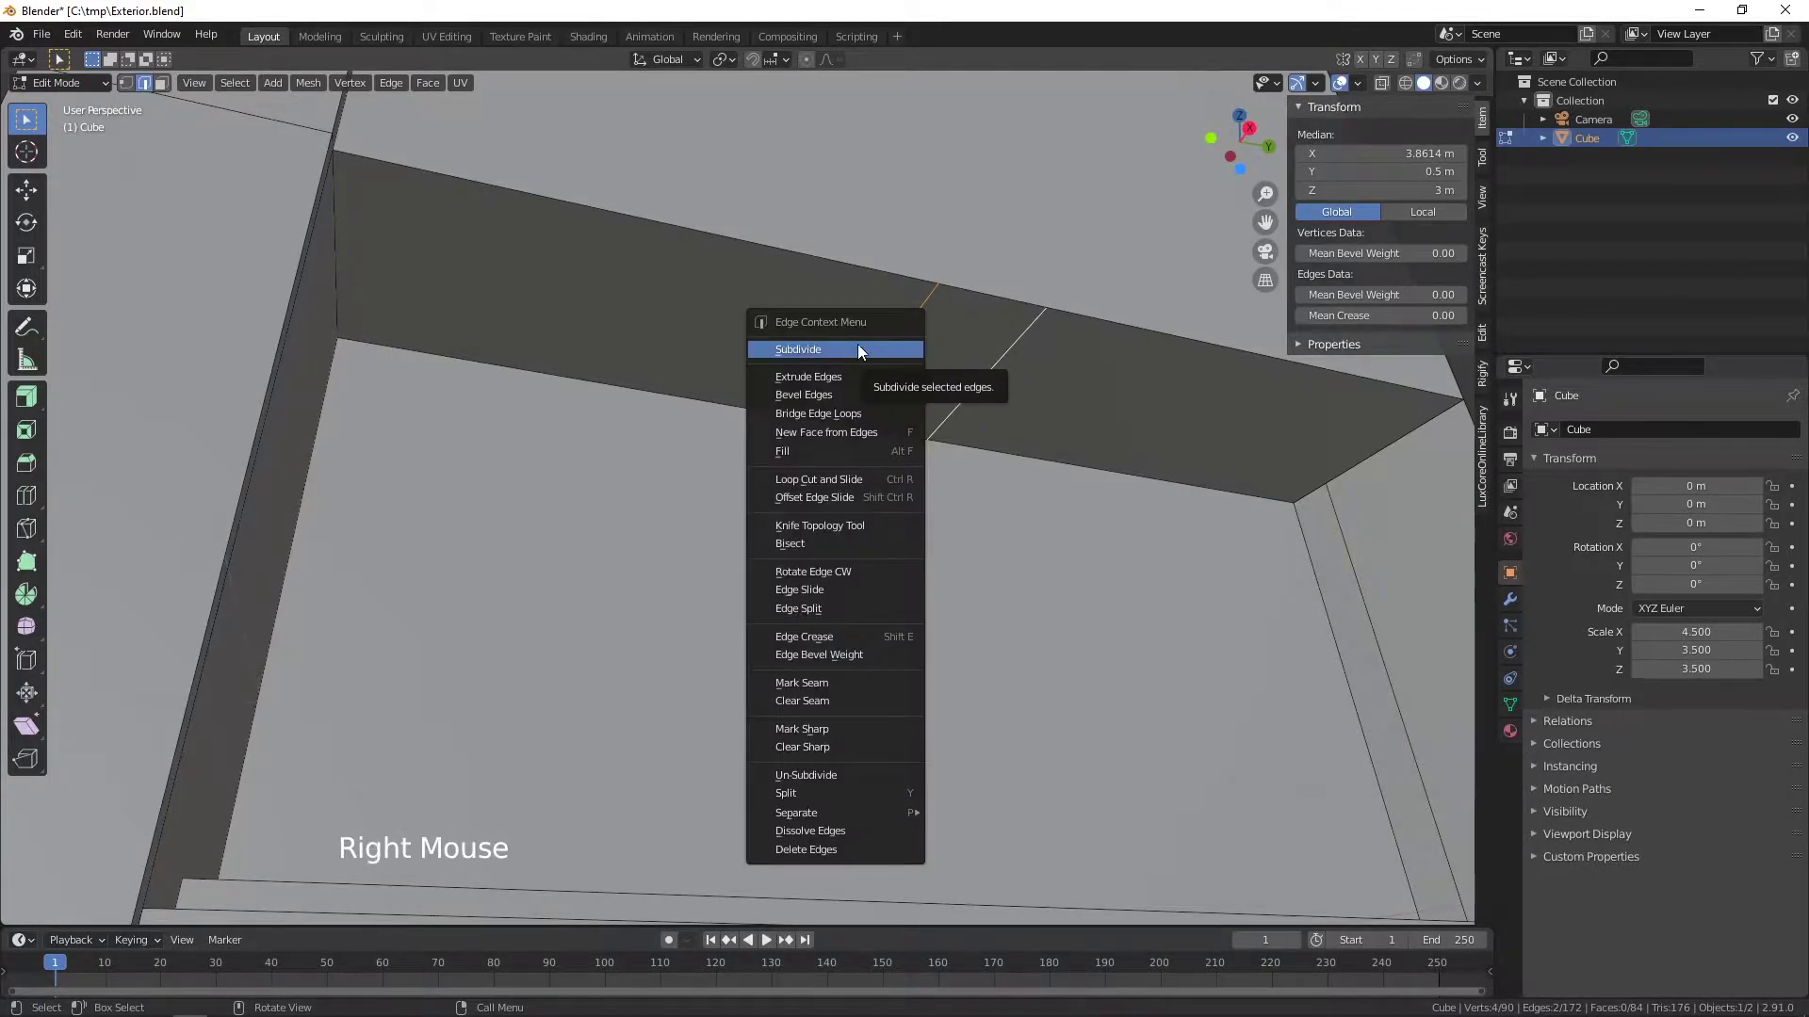
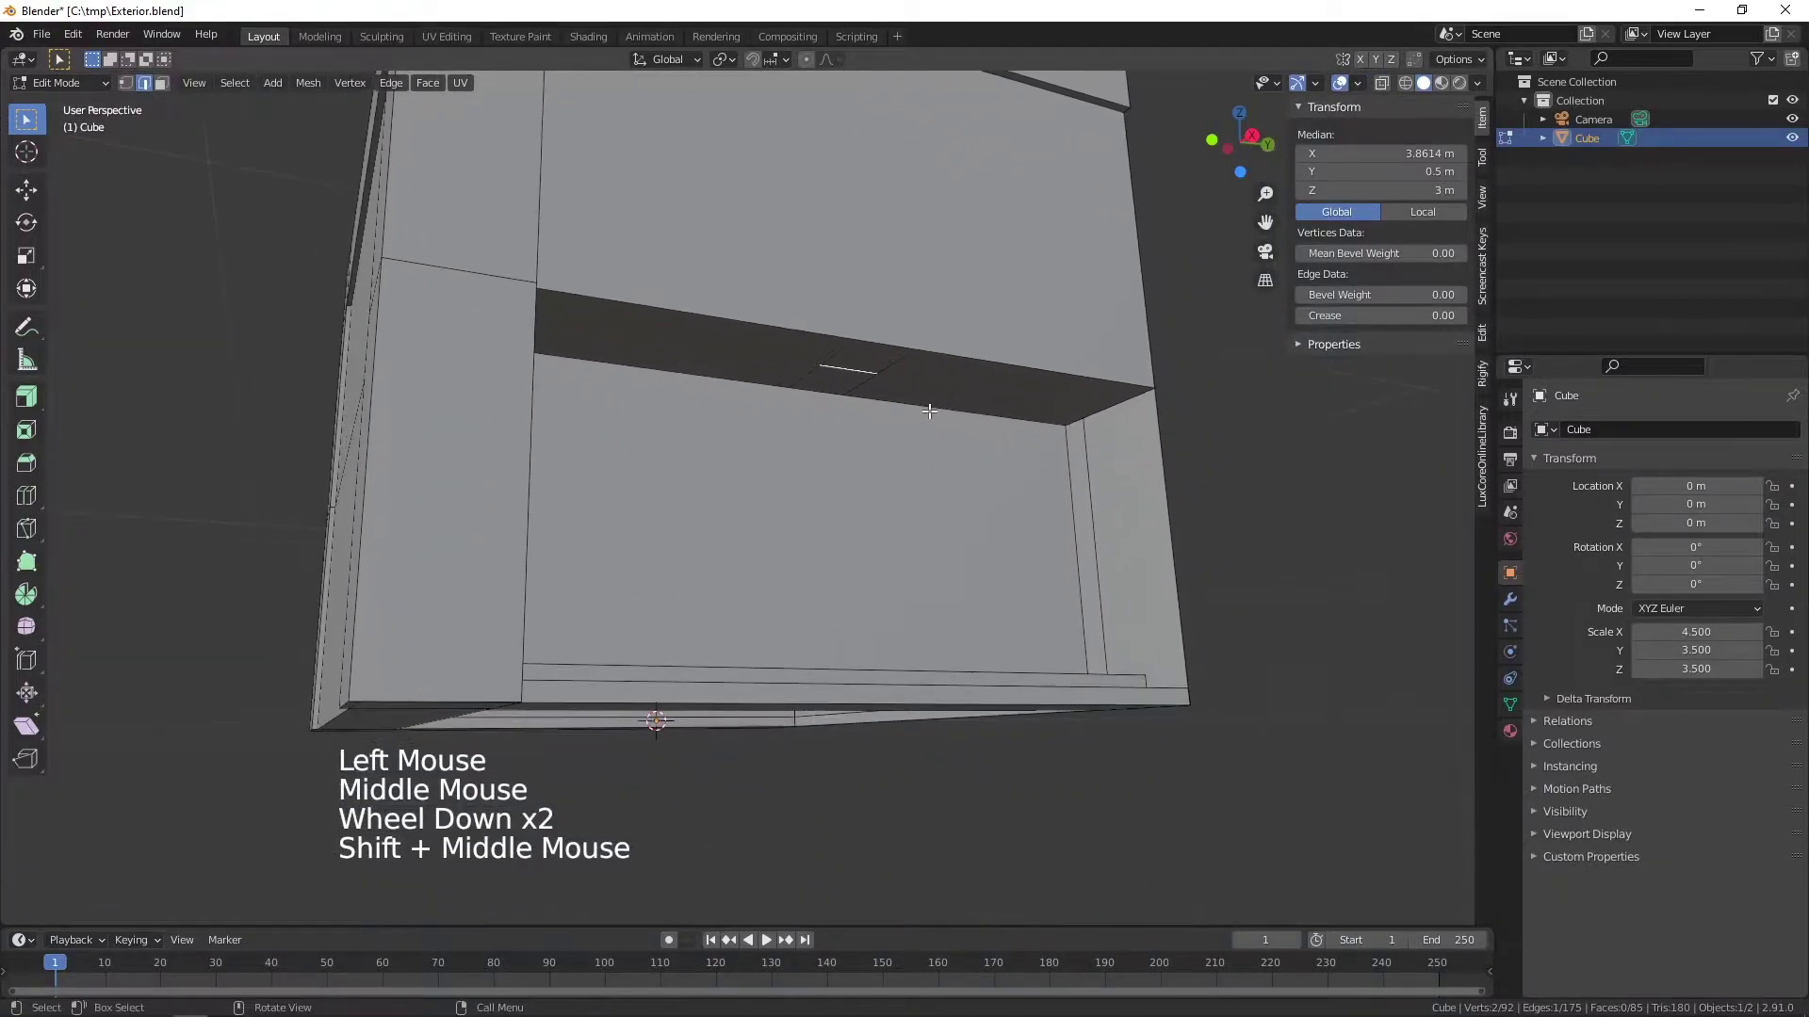
- Slide the new cut sideways and extrude the small soffit face about 1.25 m down into a post
scroll("up", 3)
middle_click(934, 388)
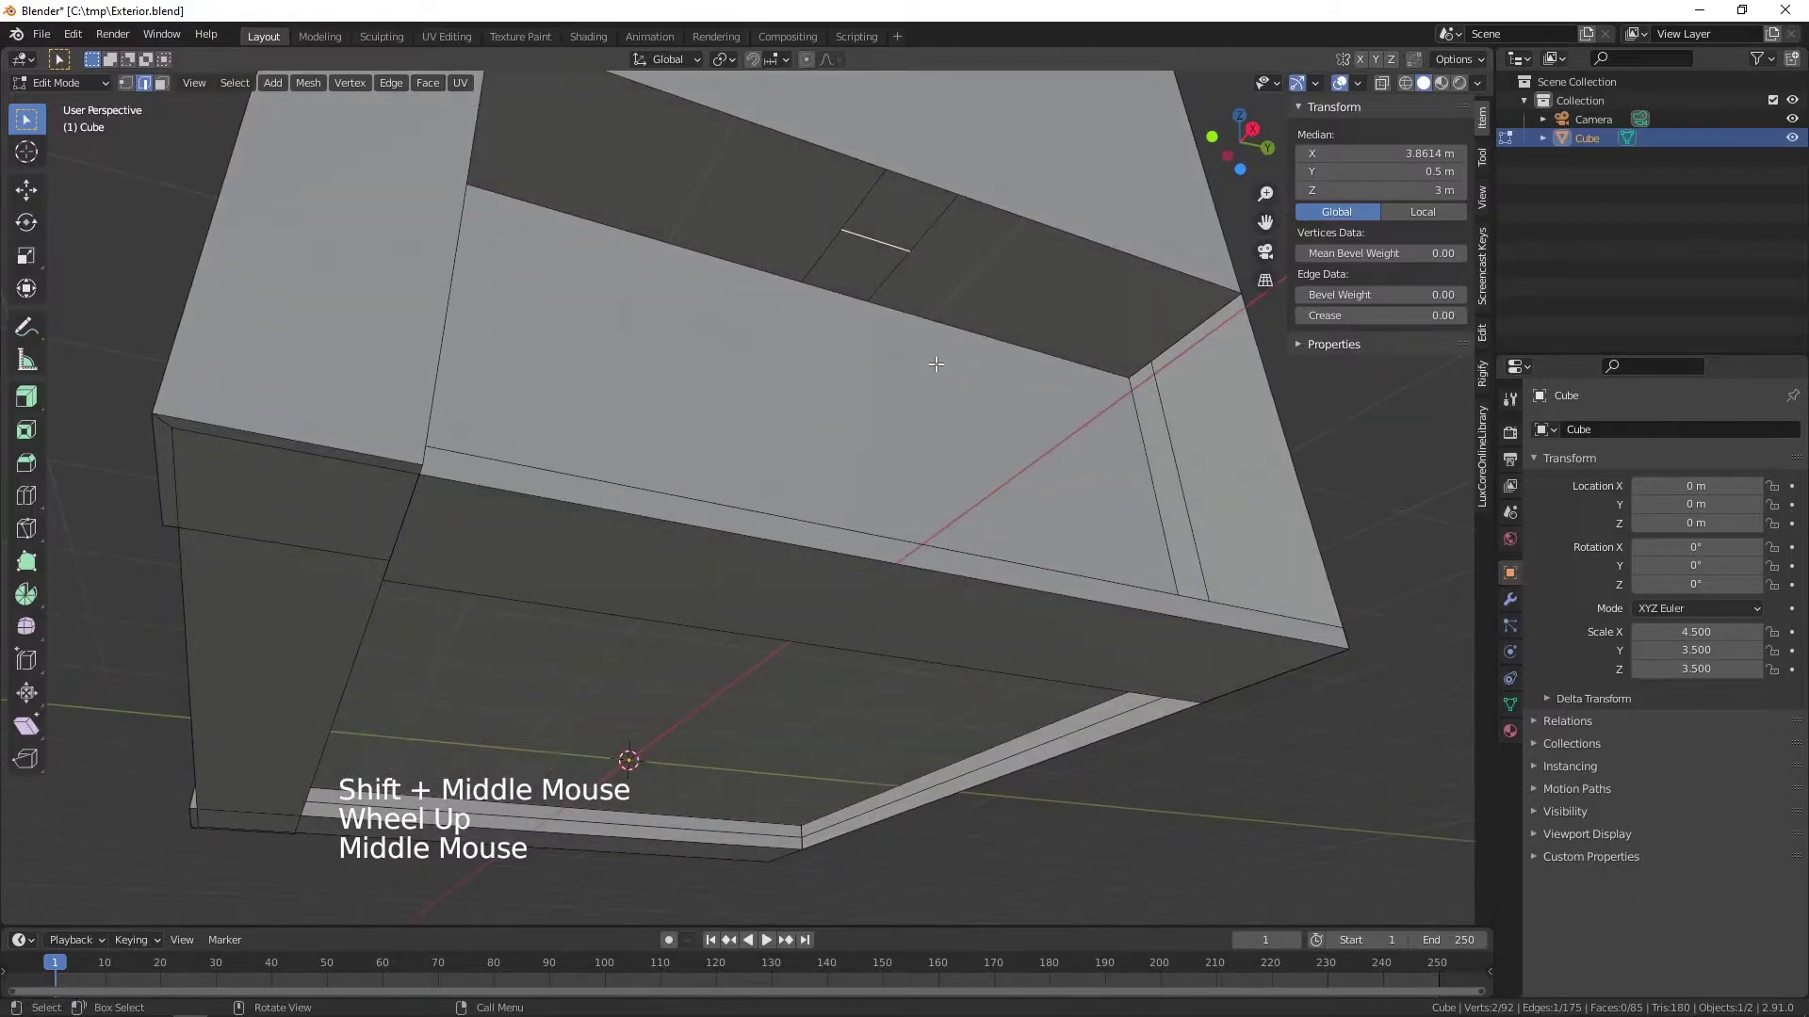
key("g")
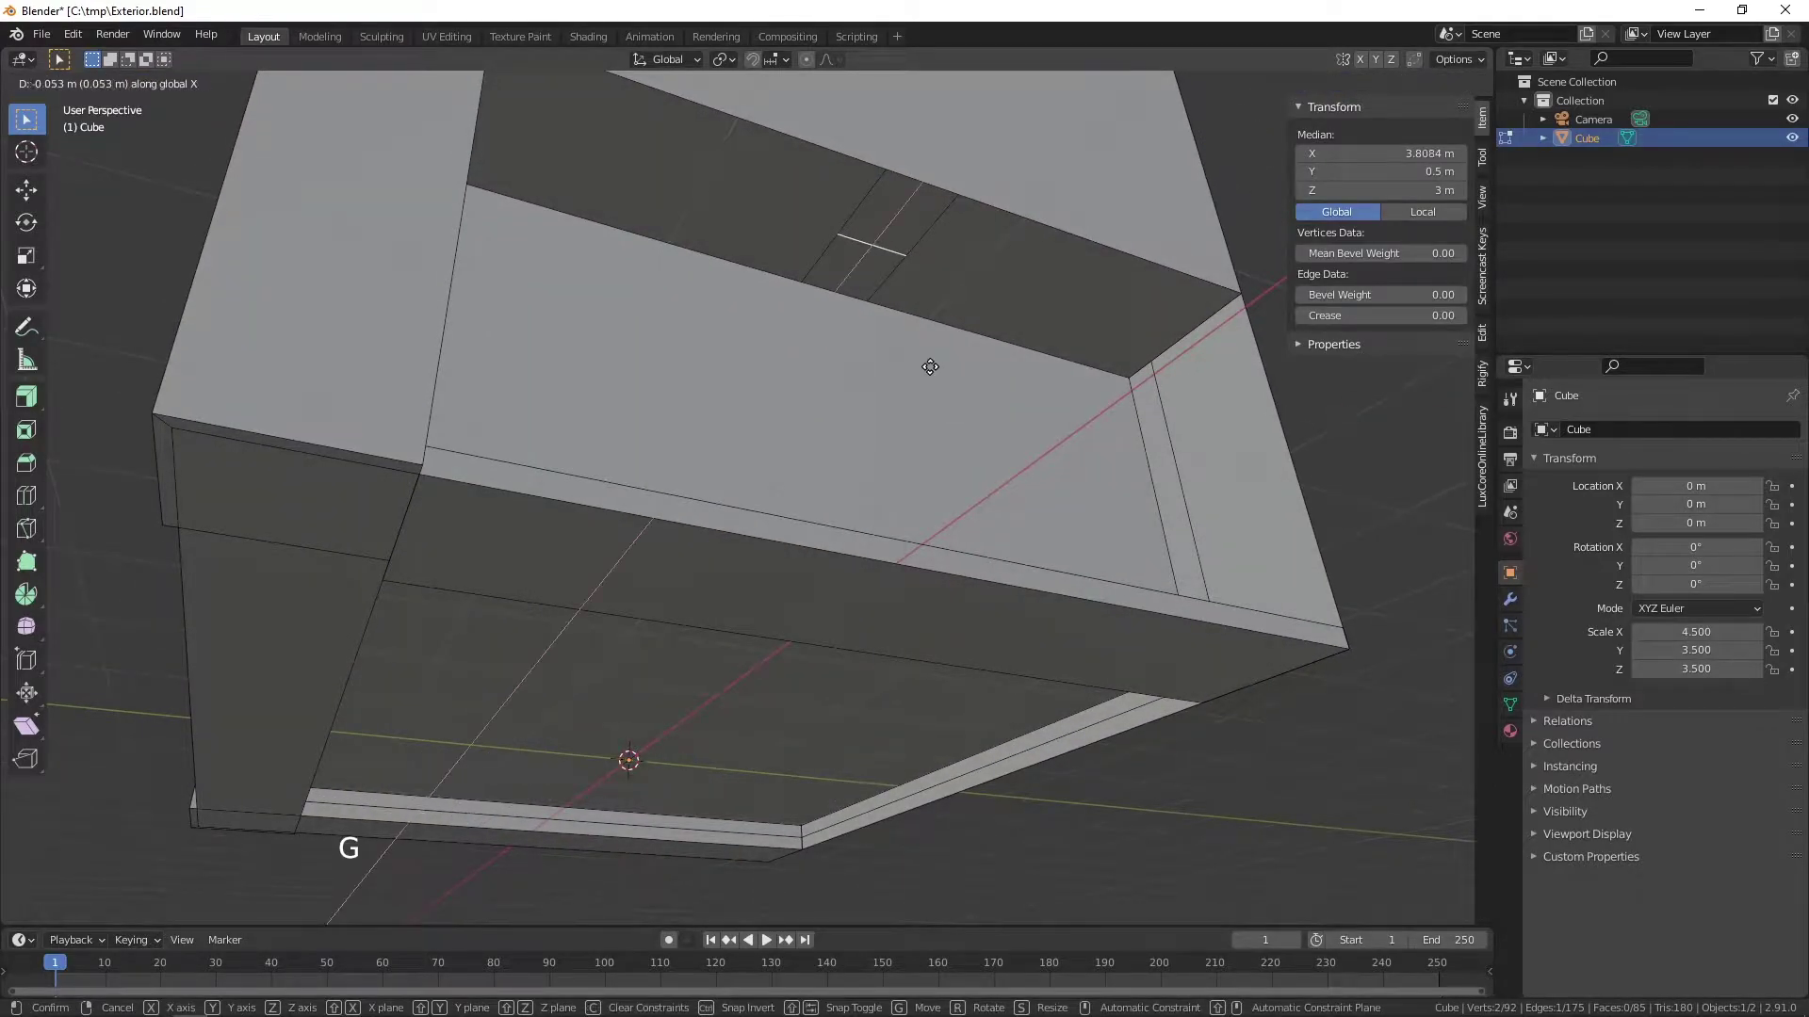
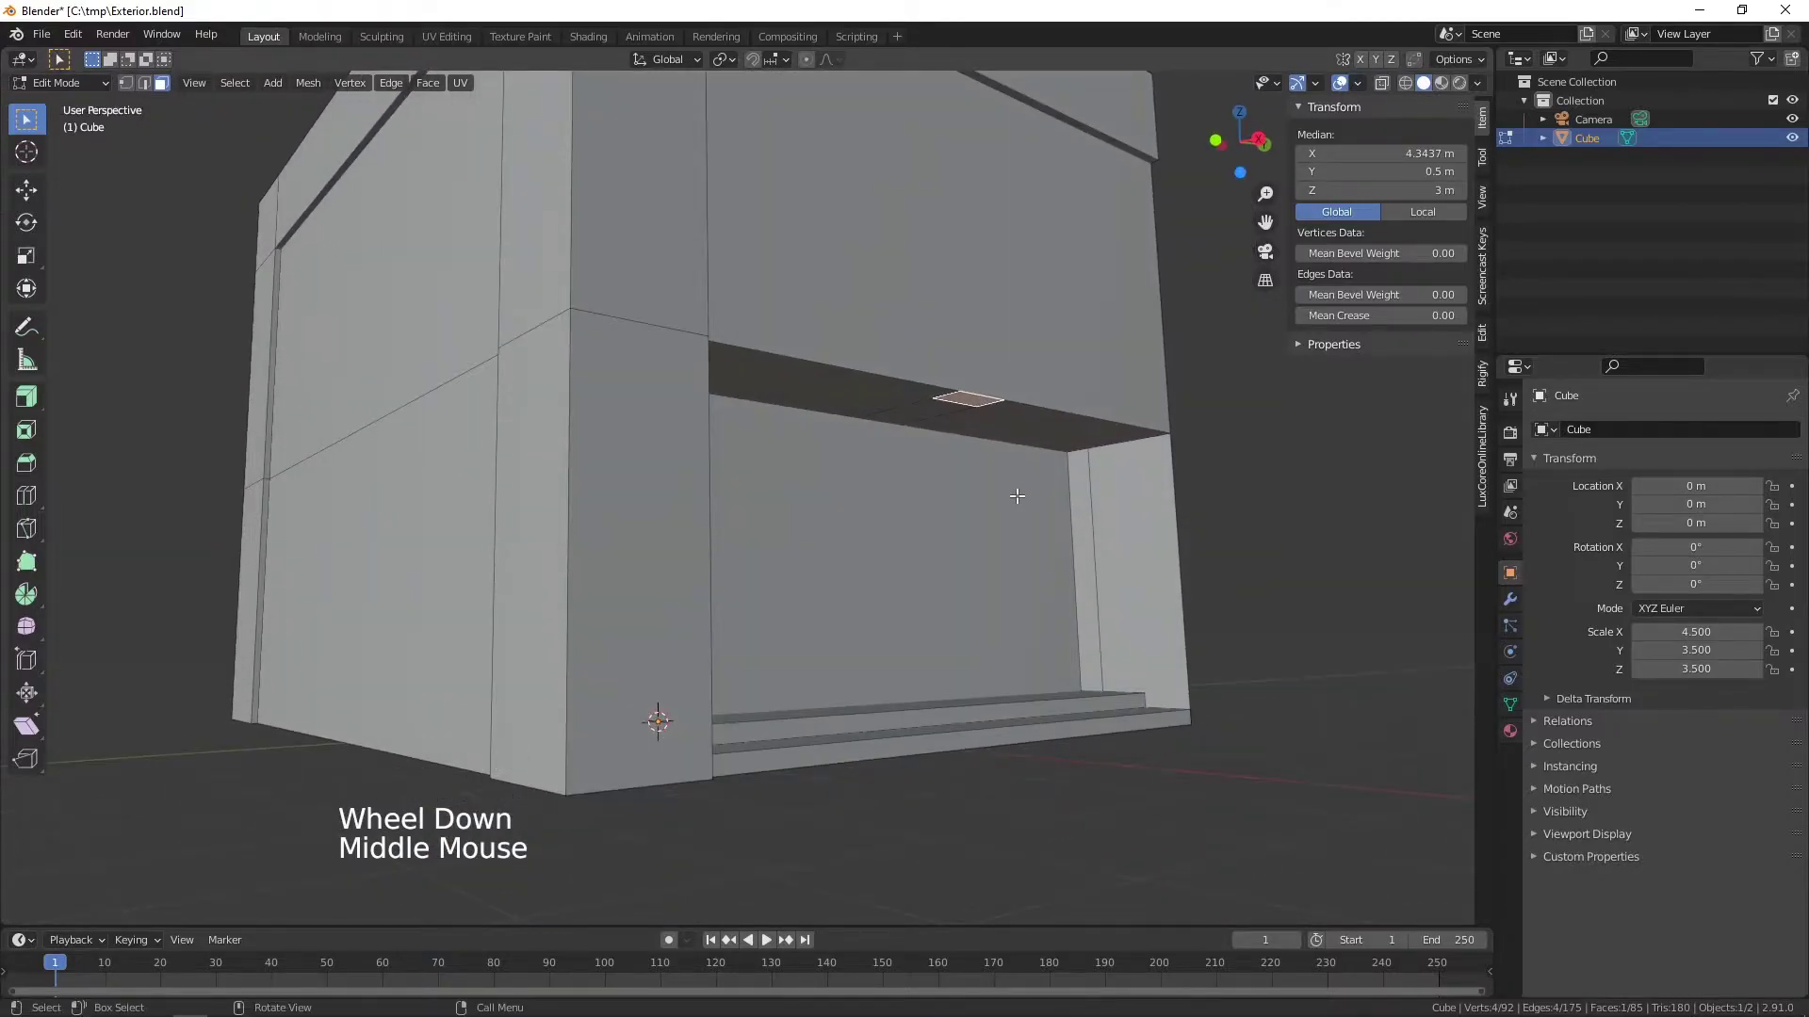
key("e")
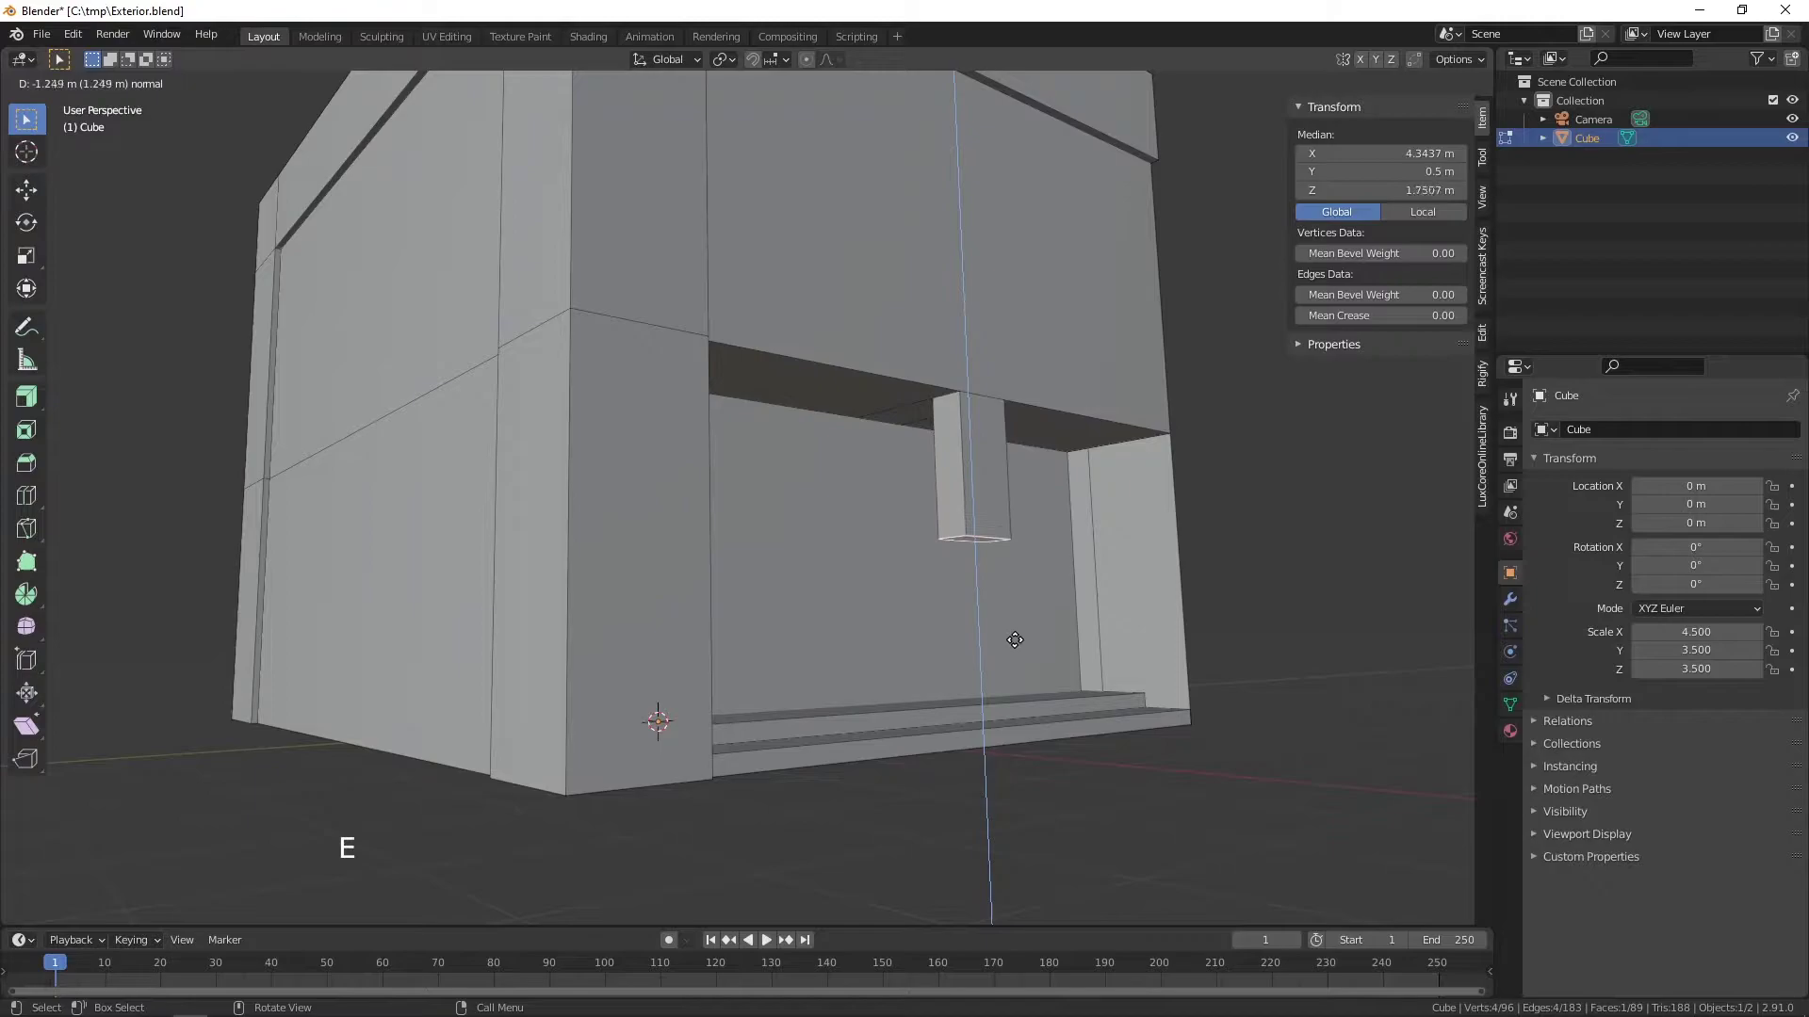
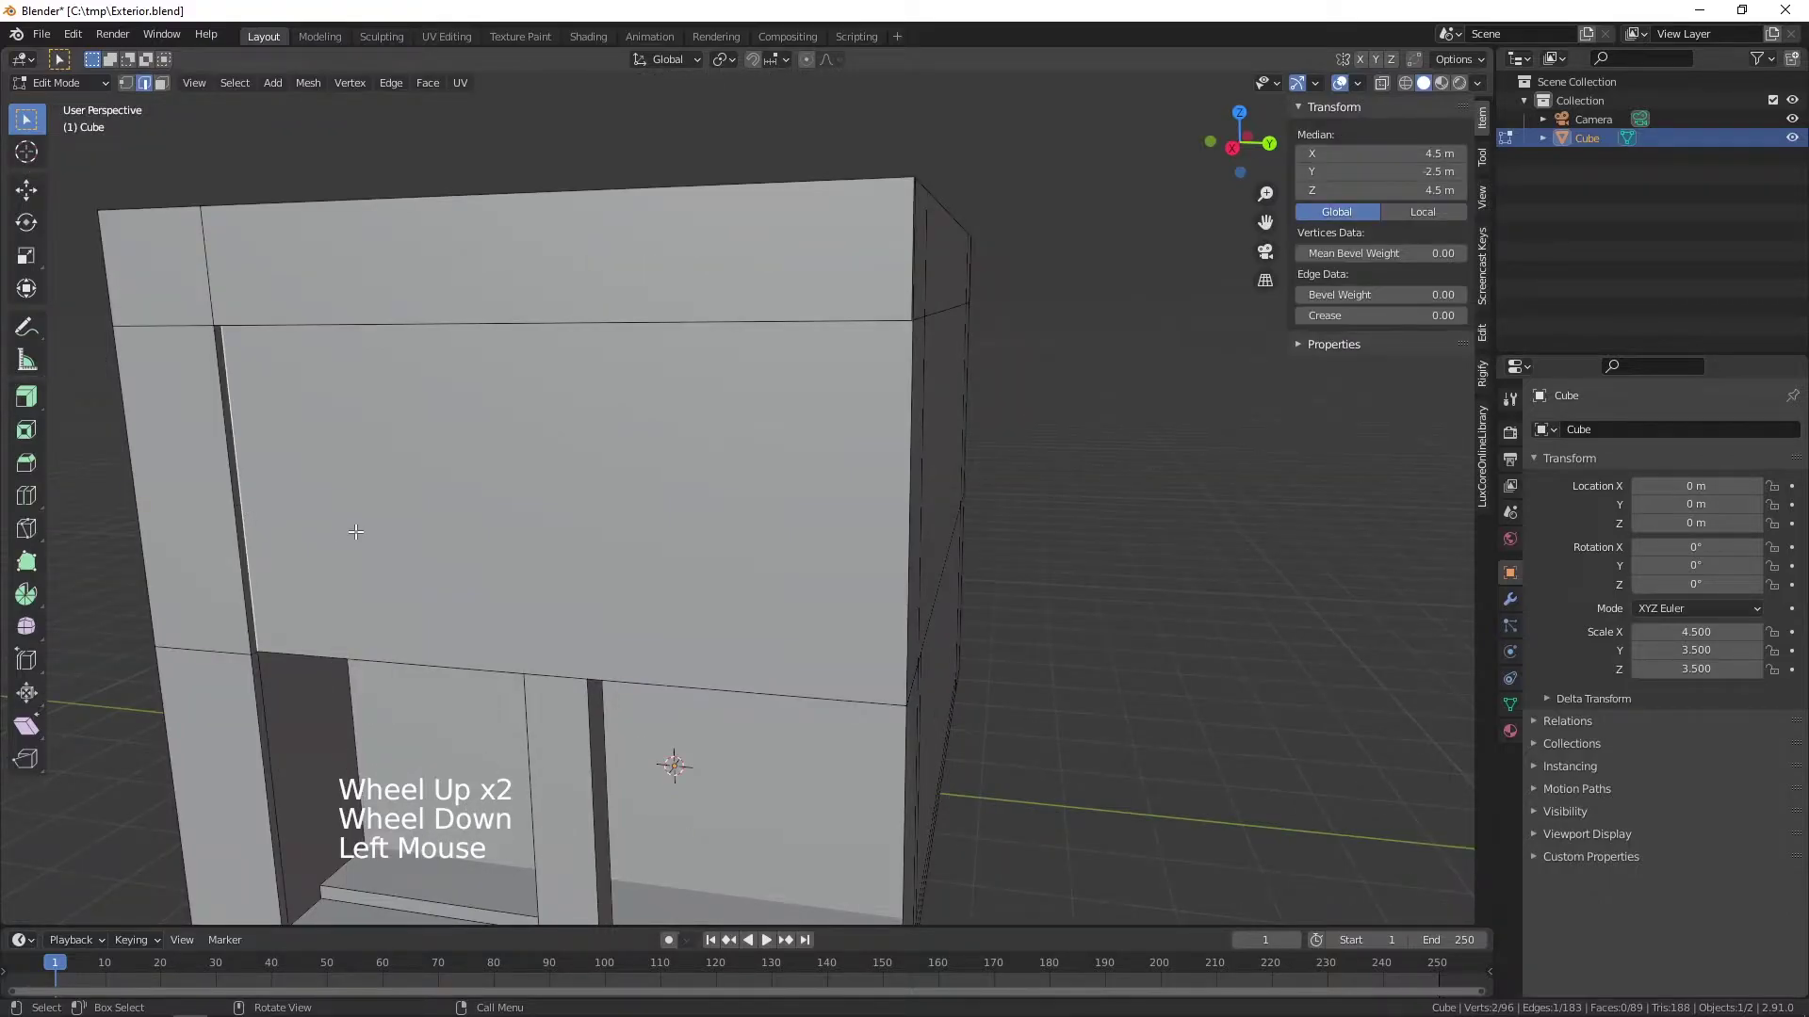
- Subdivide the upper rear wall panel's side edges with 2 cuts, giving two horizontal edges
middle_click(420, 534)
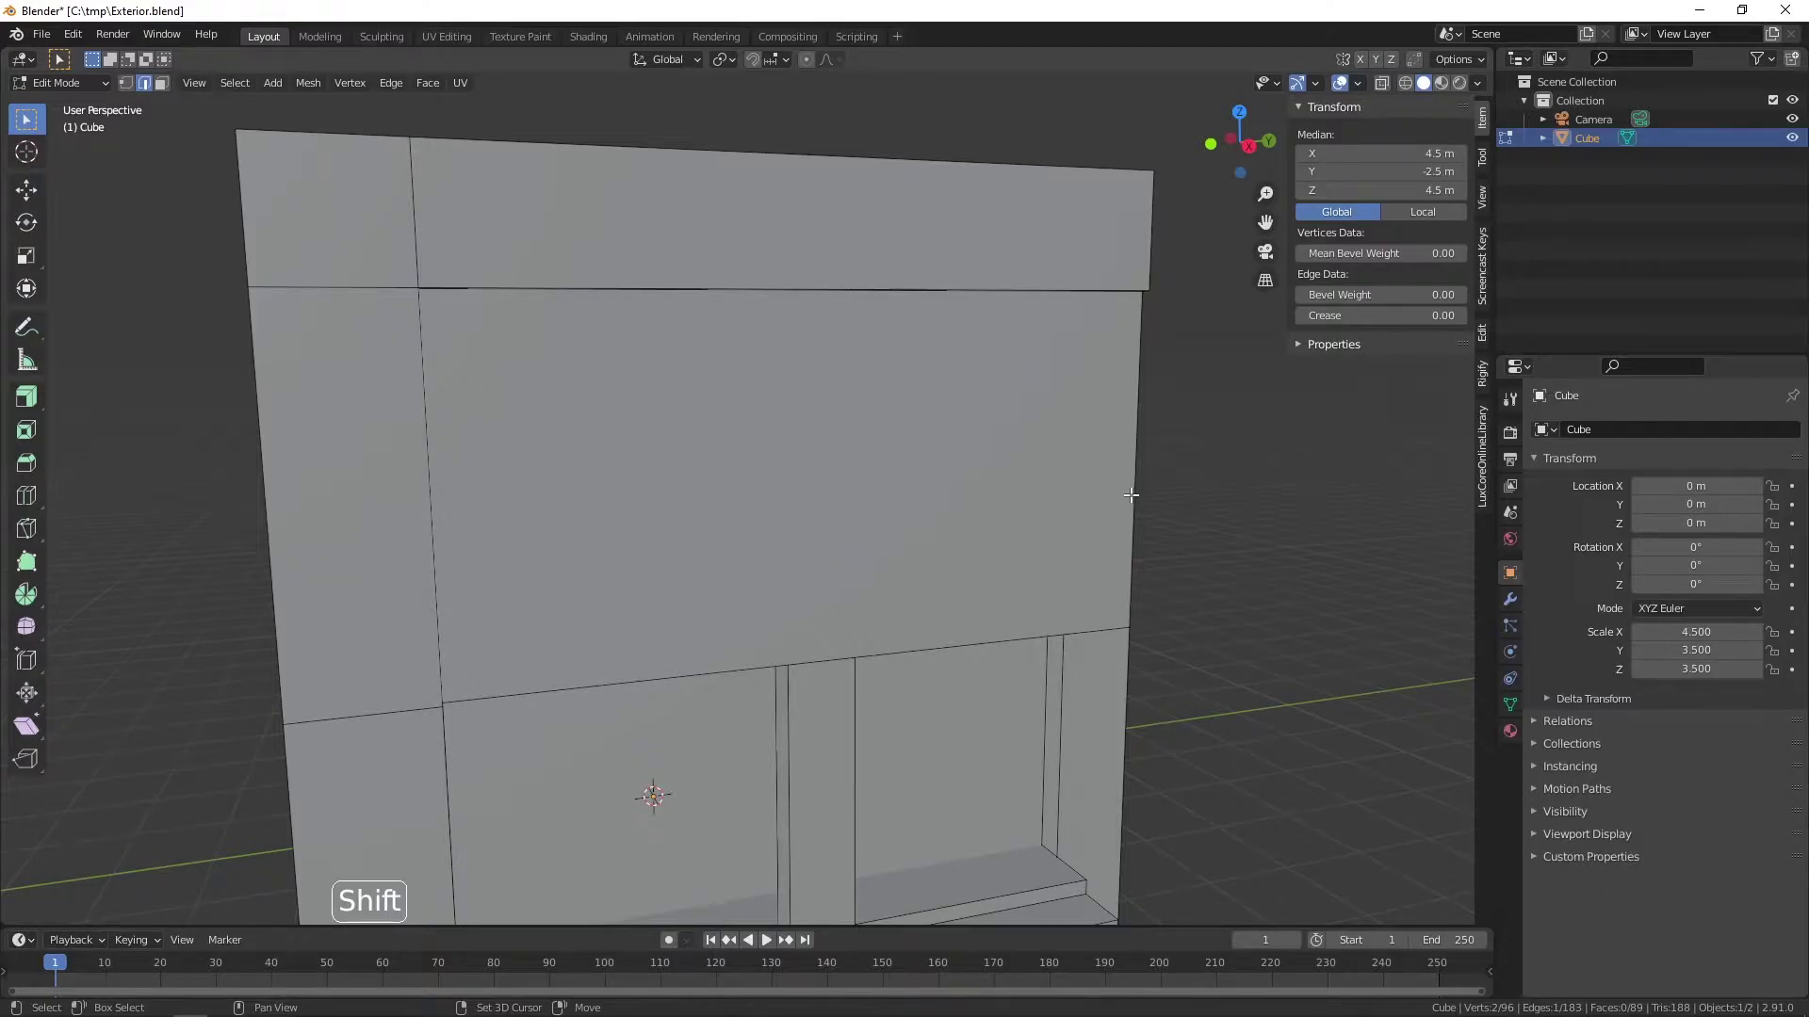
left_click(1132, 488)
middle_click(1010, 499)
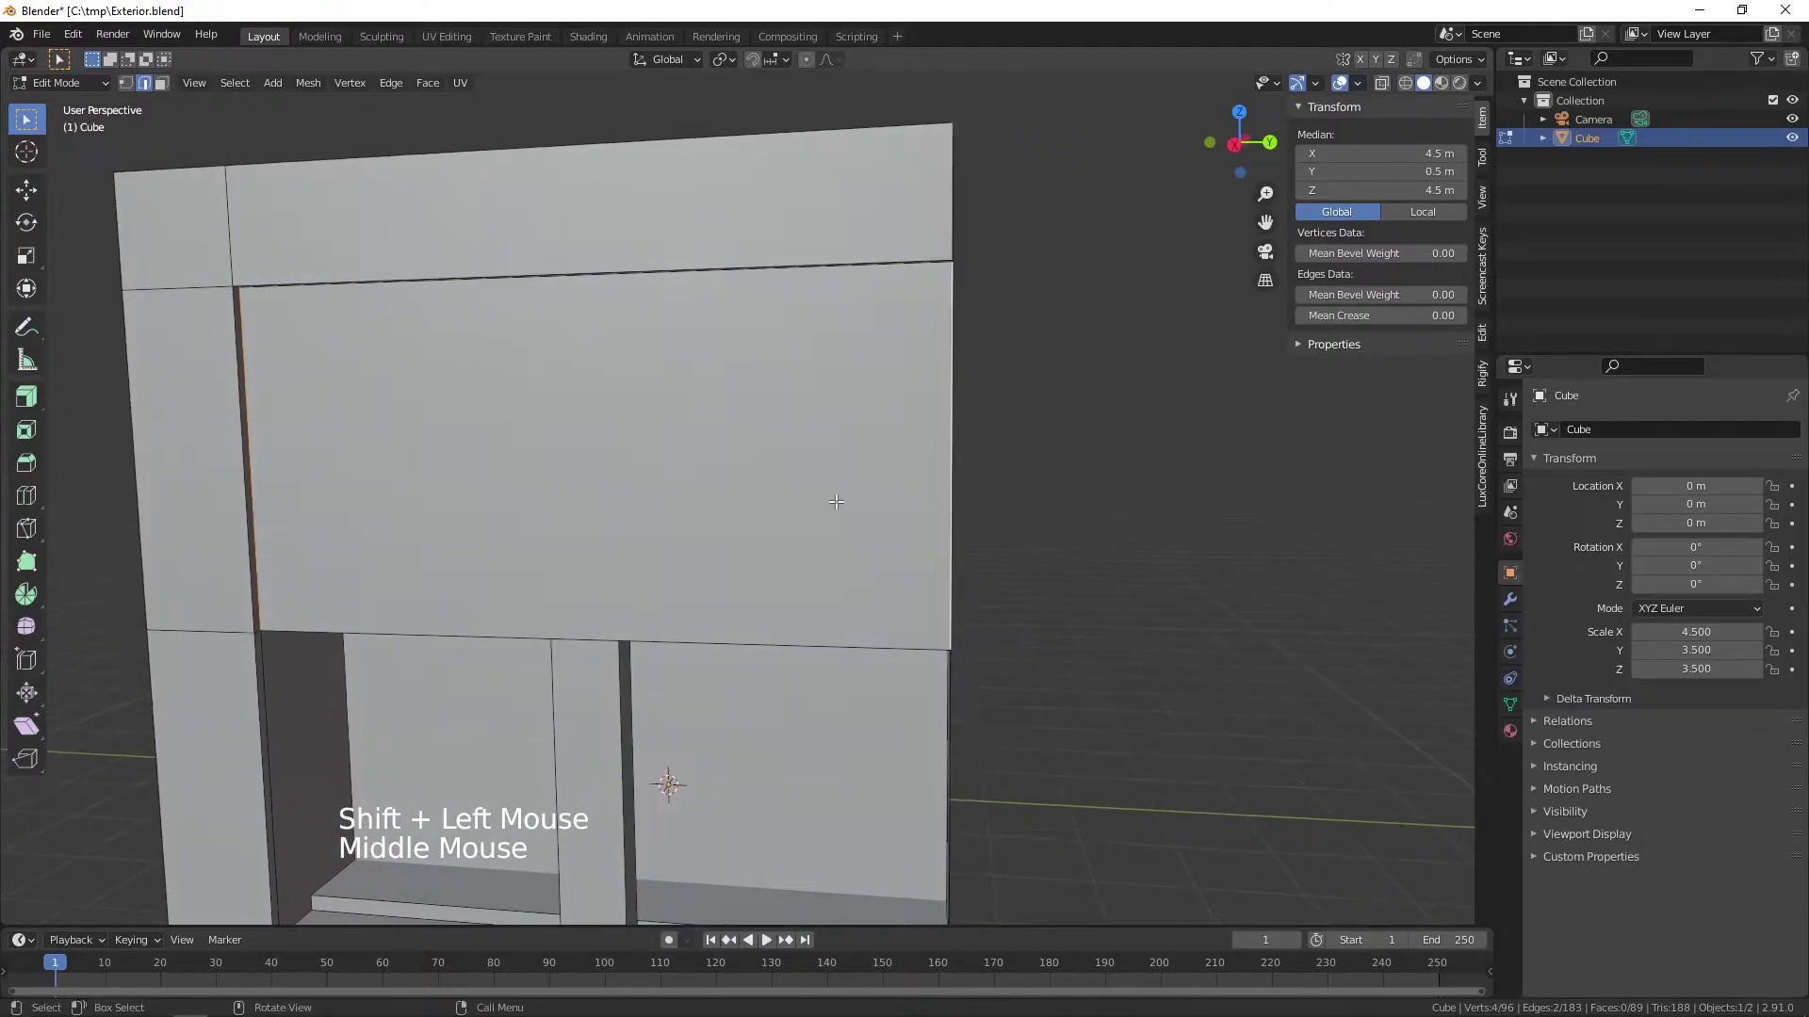
right_click(835, 502)
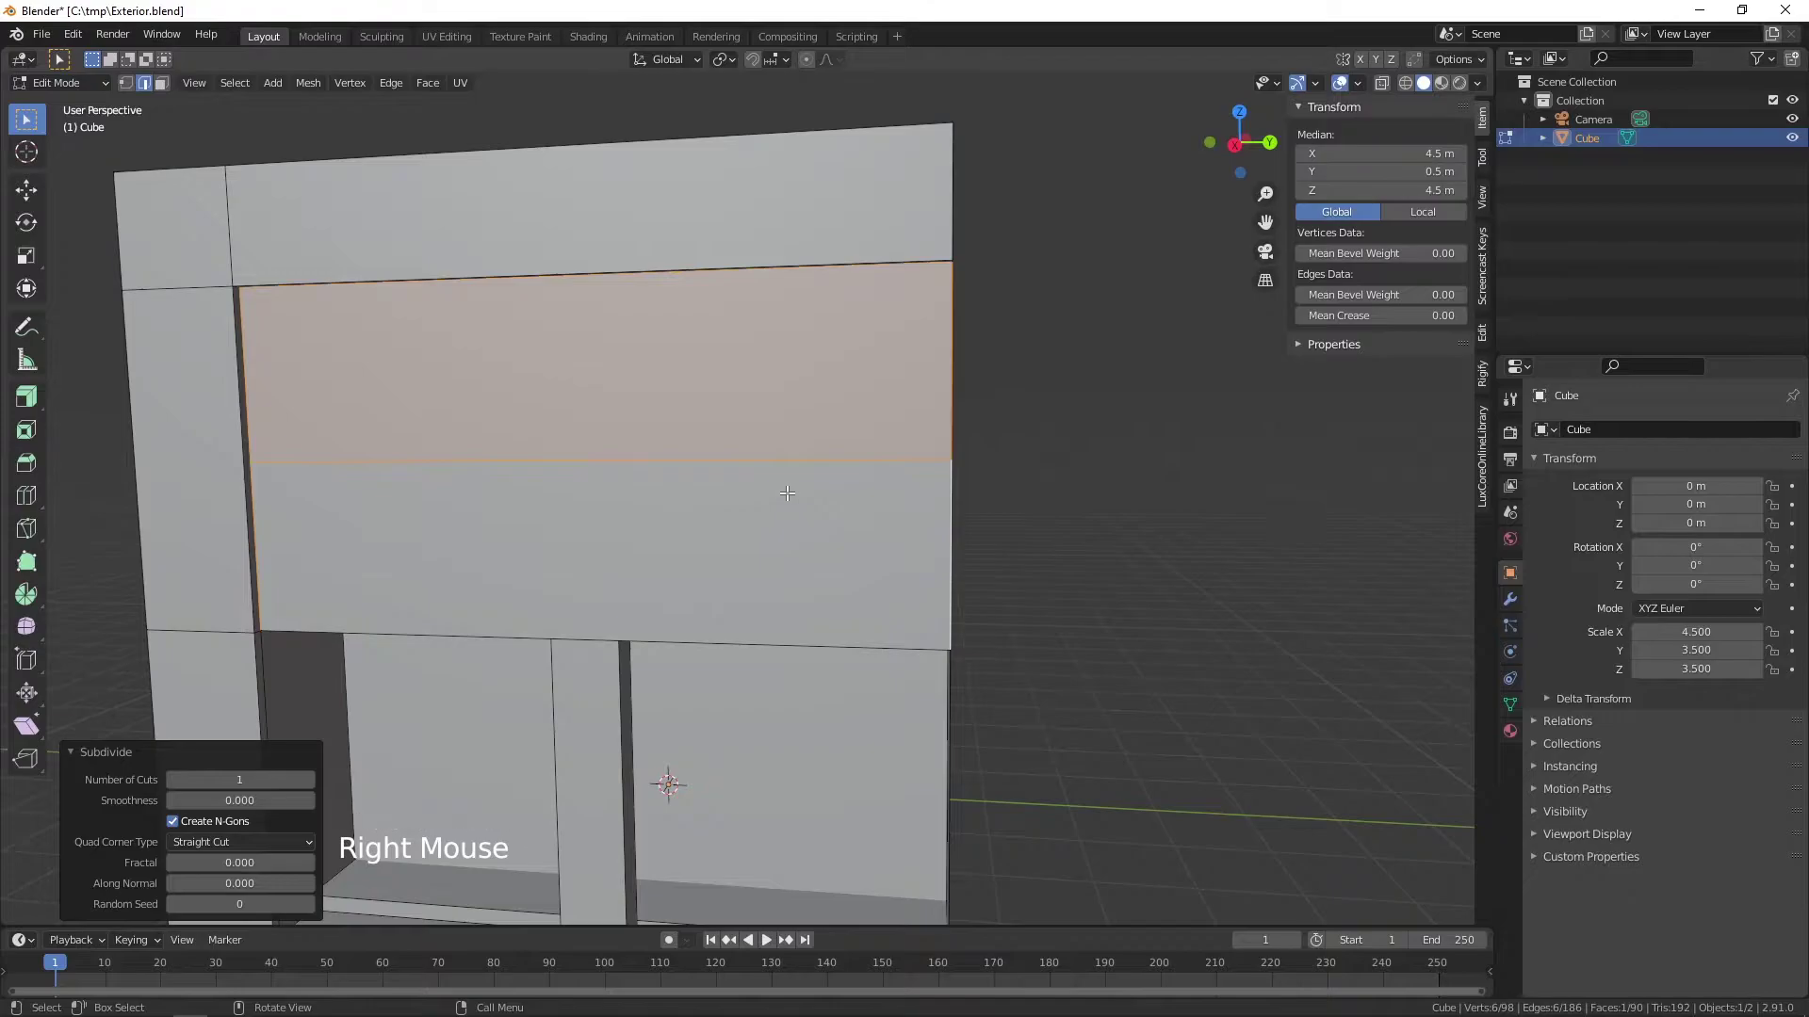
left_click(315, 784)
middle_click(641, 526)
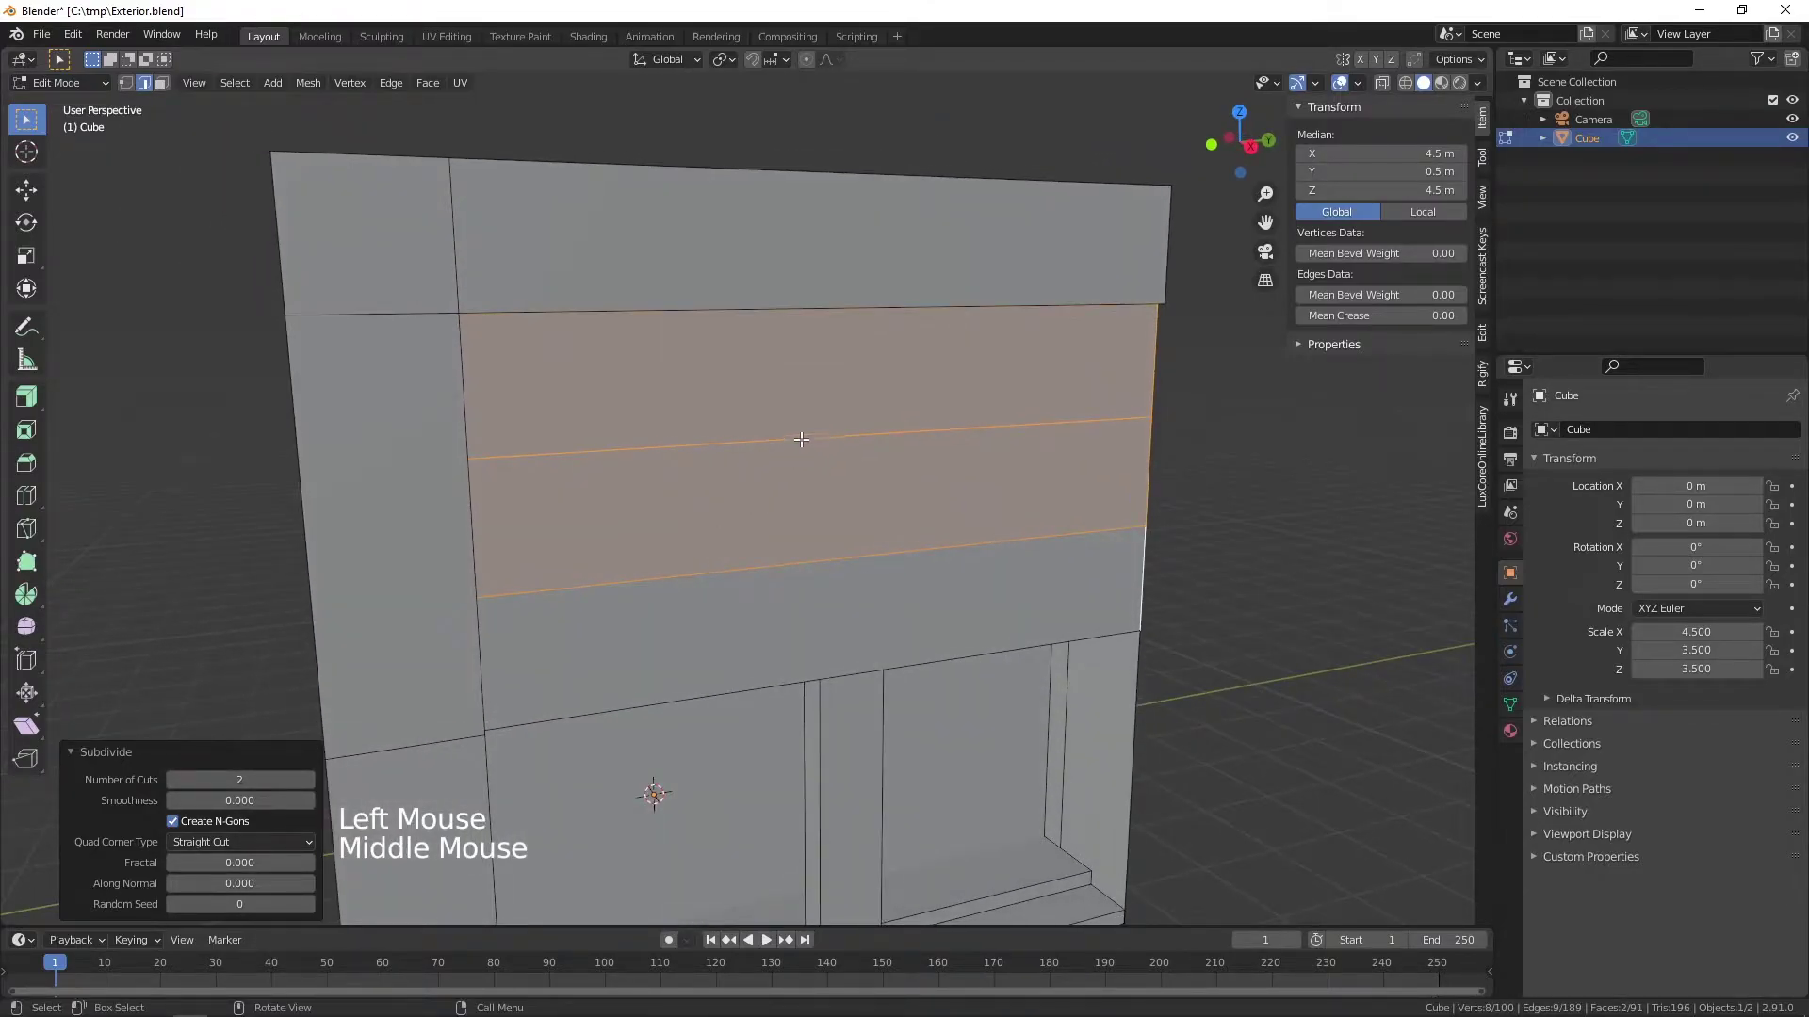
left_click(803, 429)
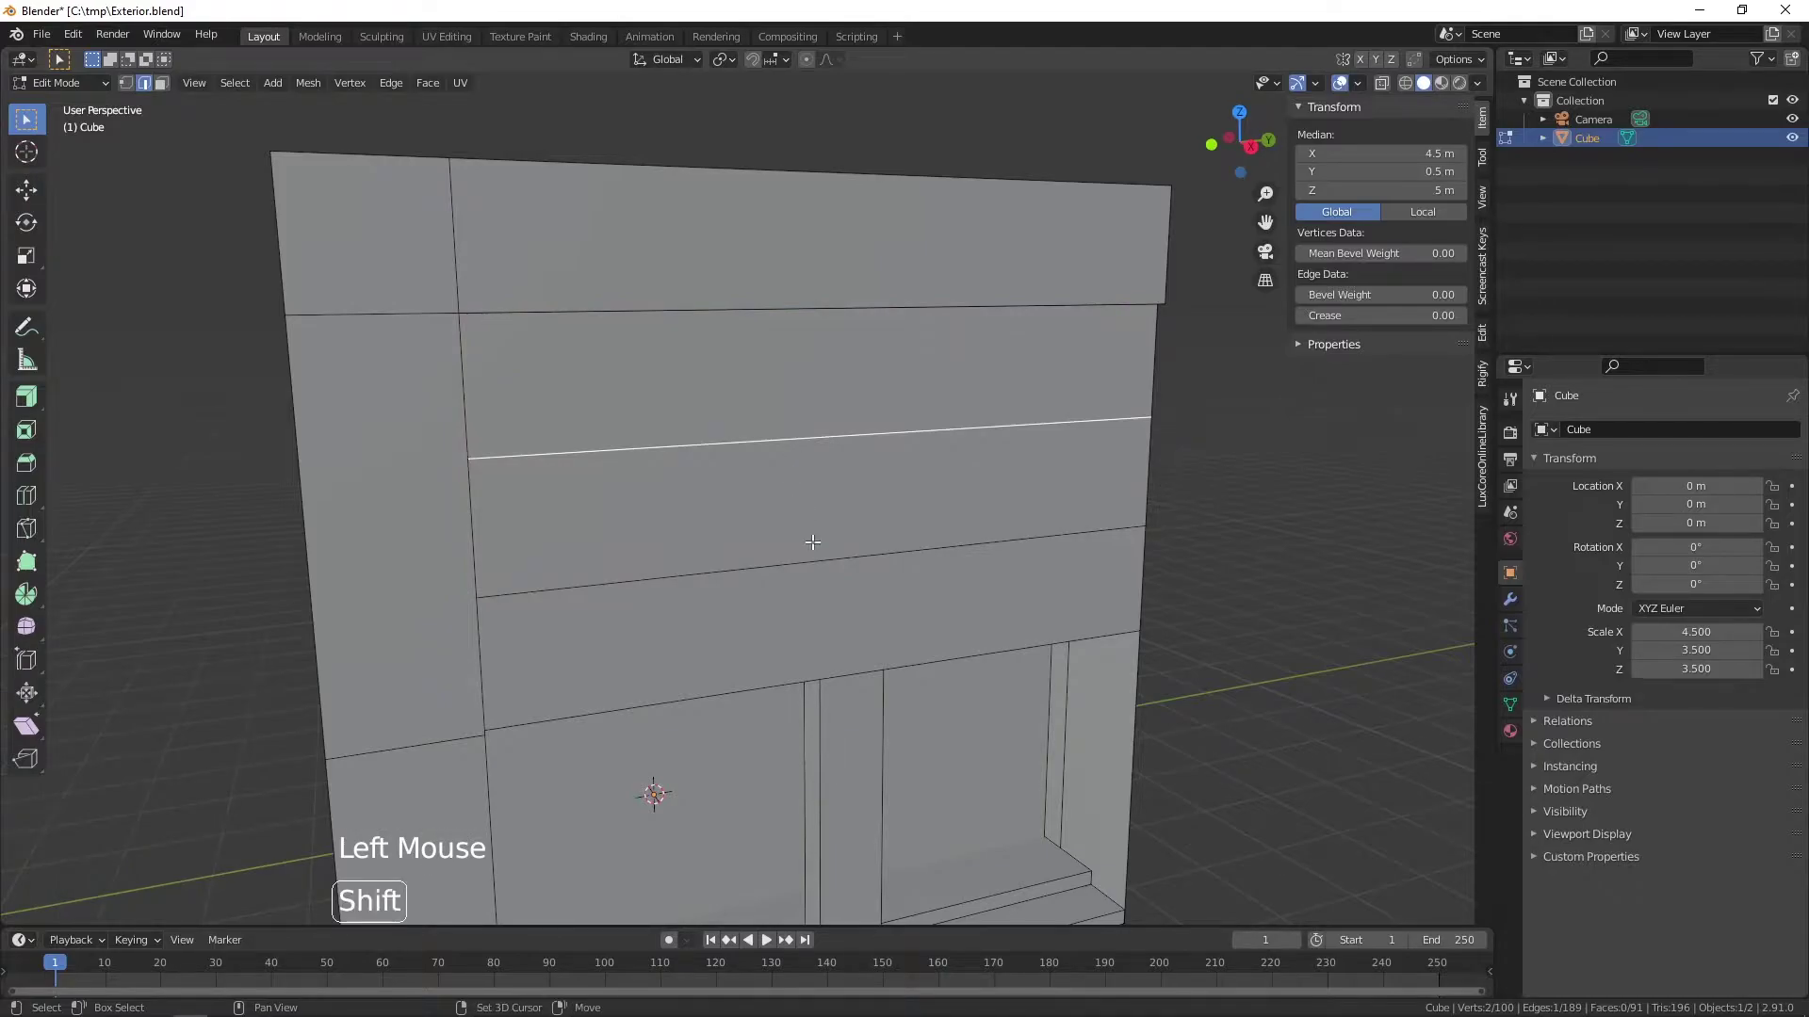
- Scale the two horizontal cuts apart along Z about 2.5 times, toward the panel's top and bottom
left_click(815, 554)
middle_click(894, 541)
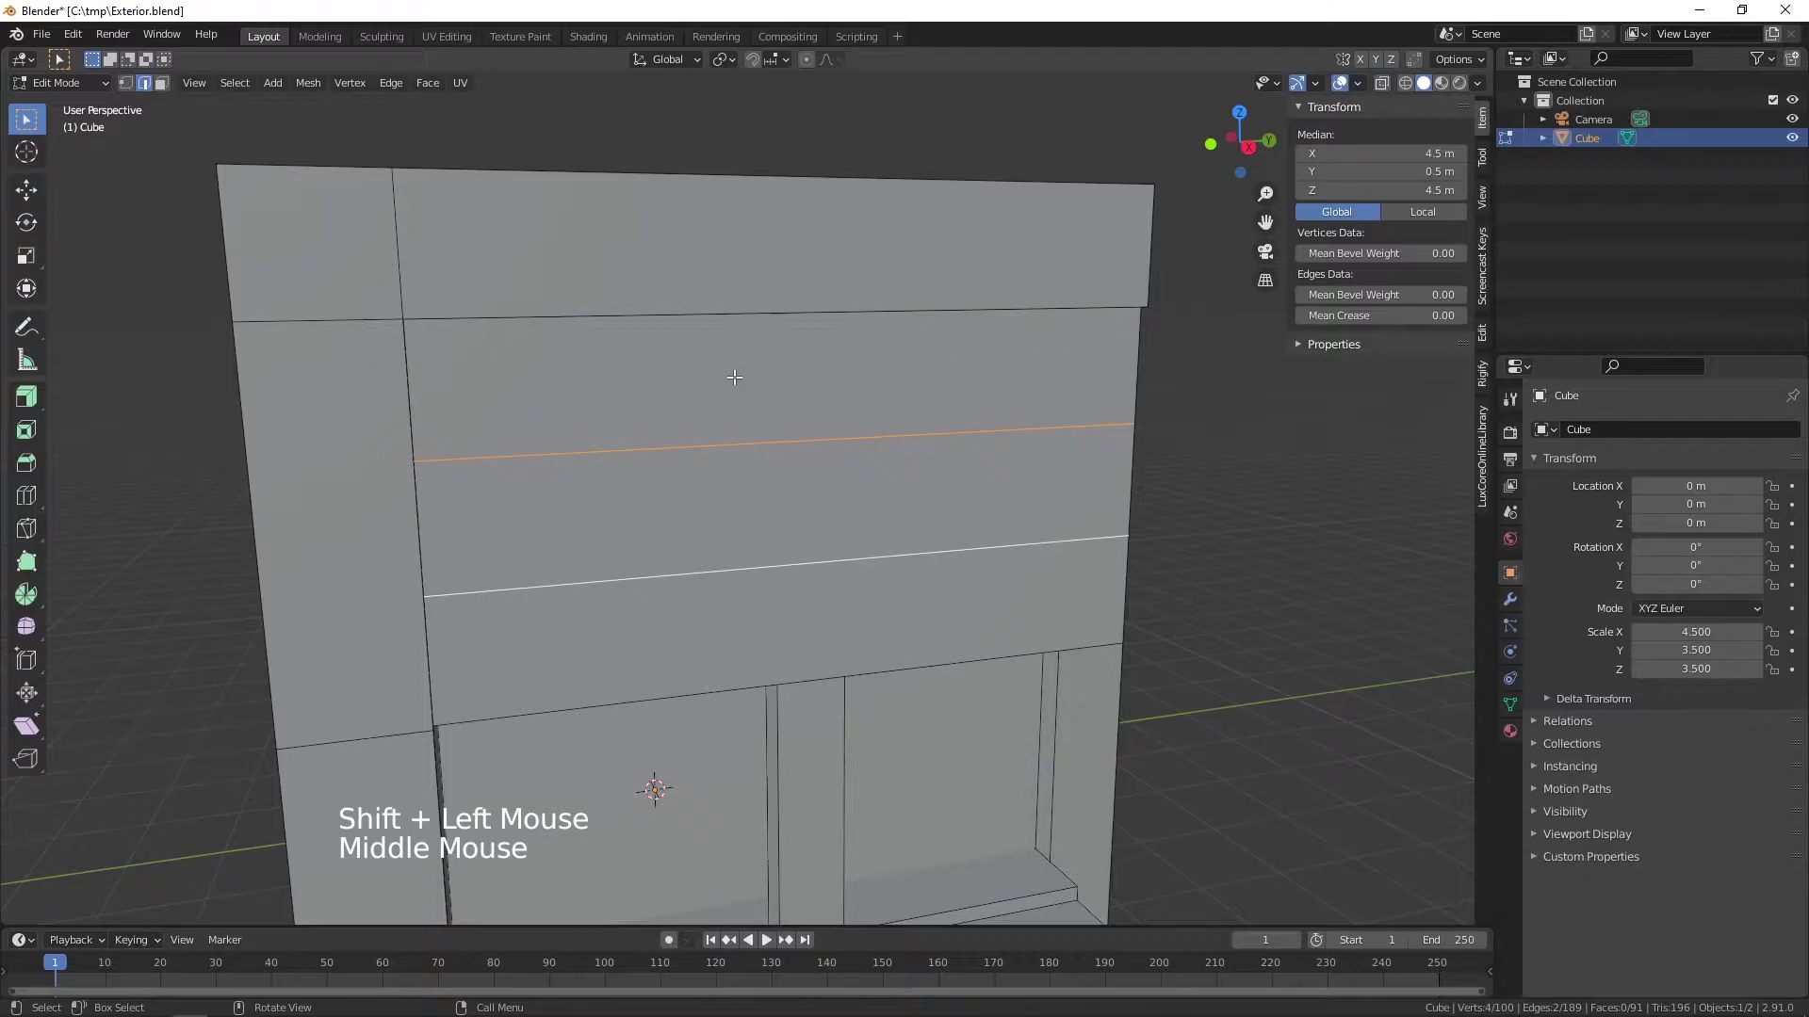
key("s")
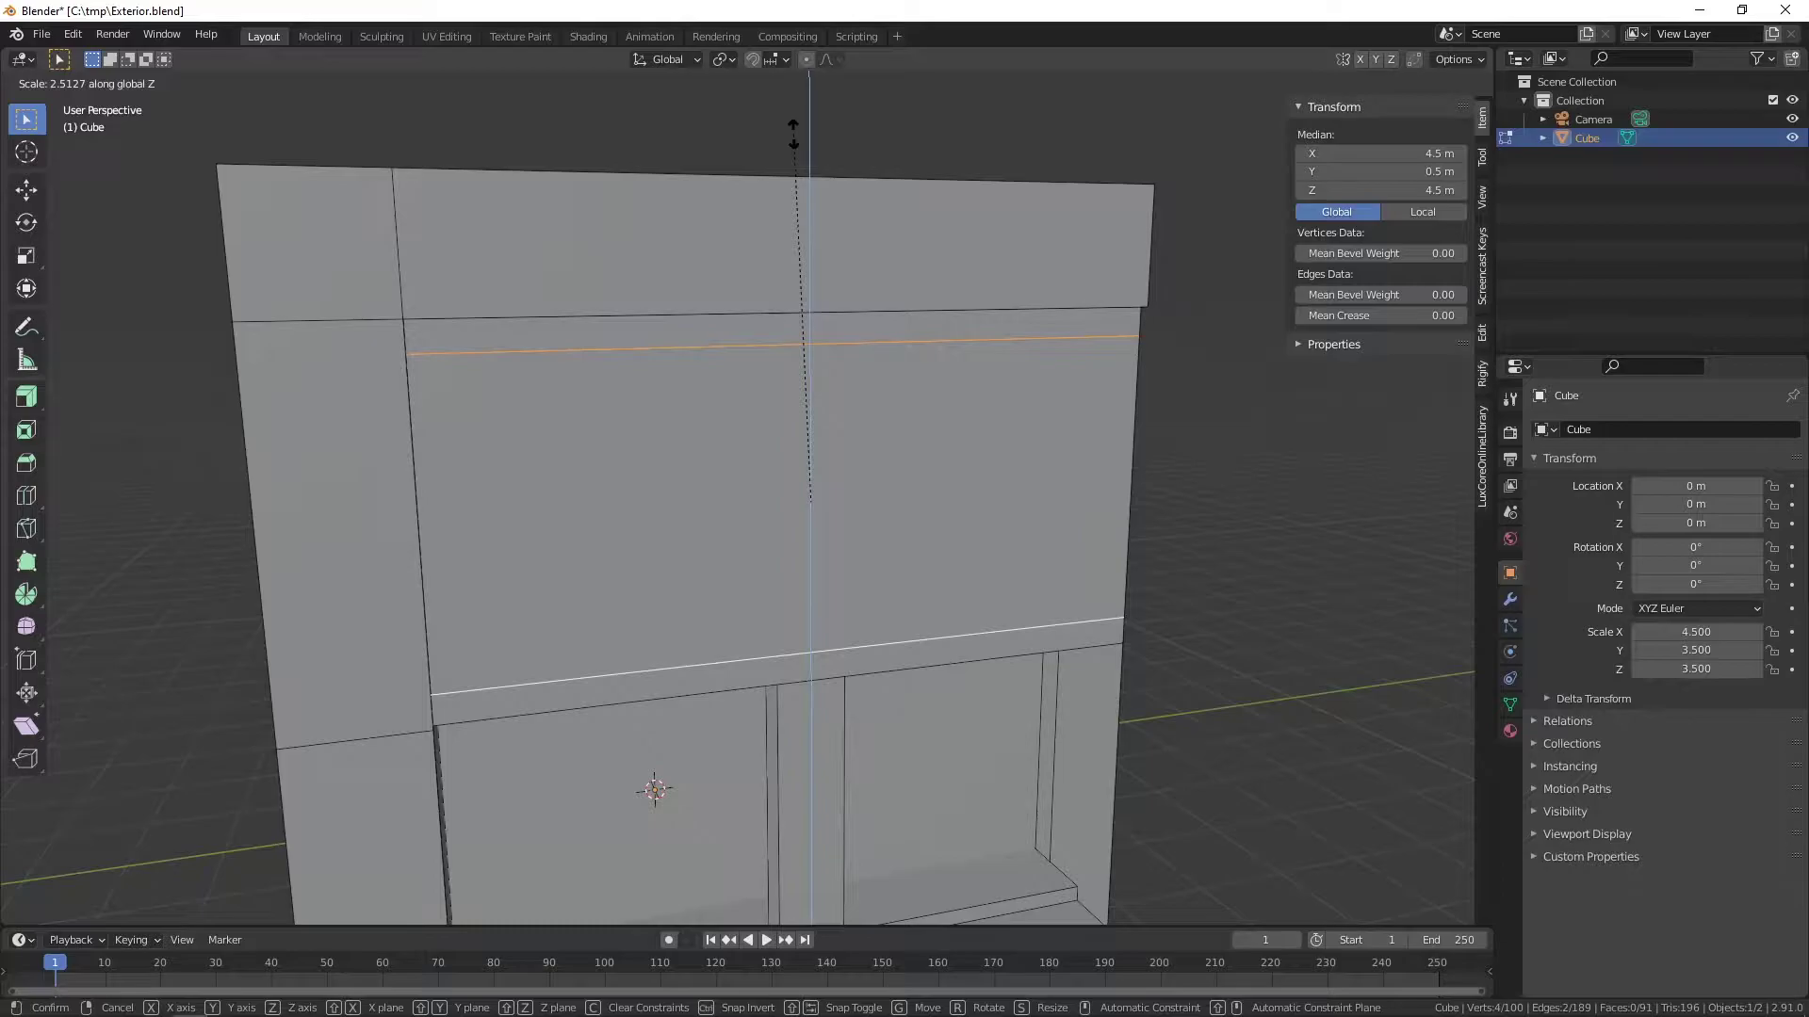
scroll("down", 3)
middle_click(912, 438)
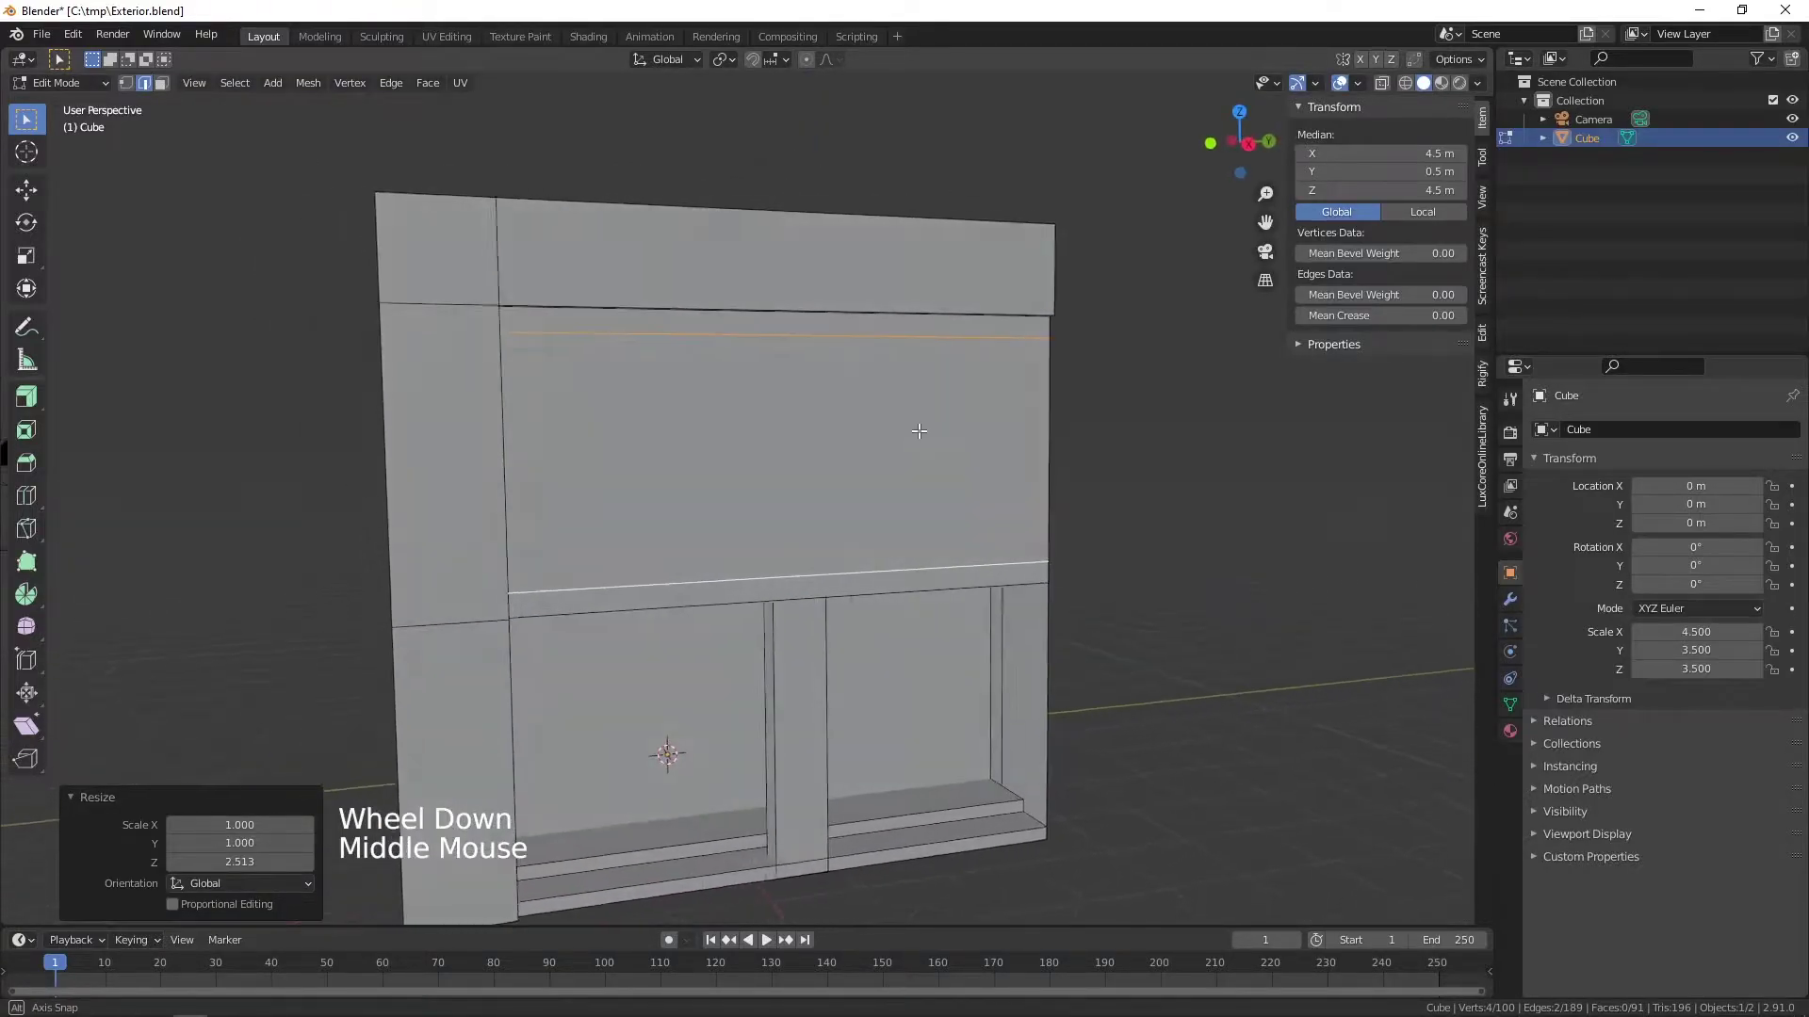
- Subdivide the band between the cuts with 4 vertical cuts, making five panels
right_click(932, 450)
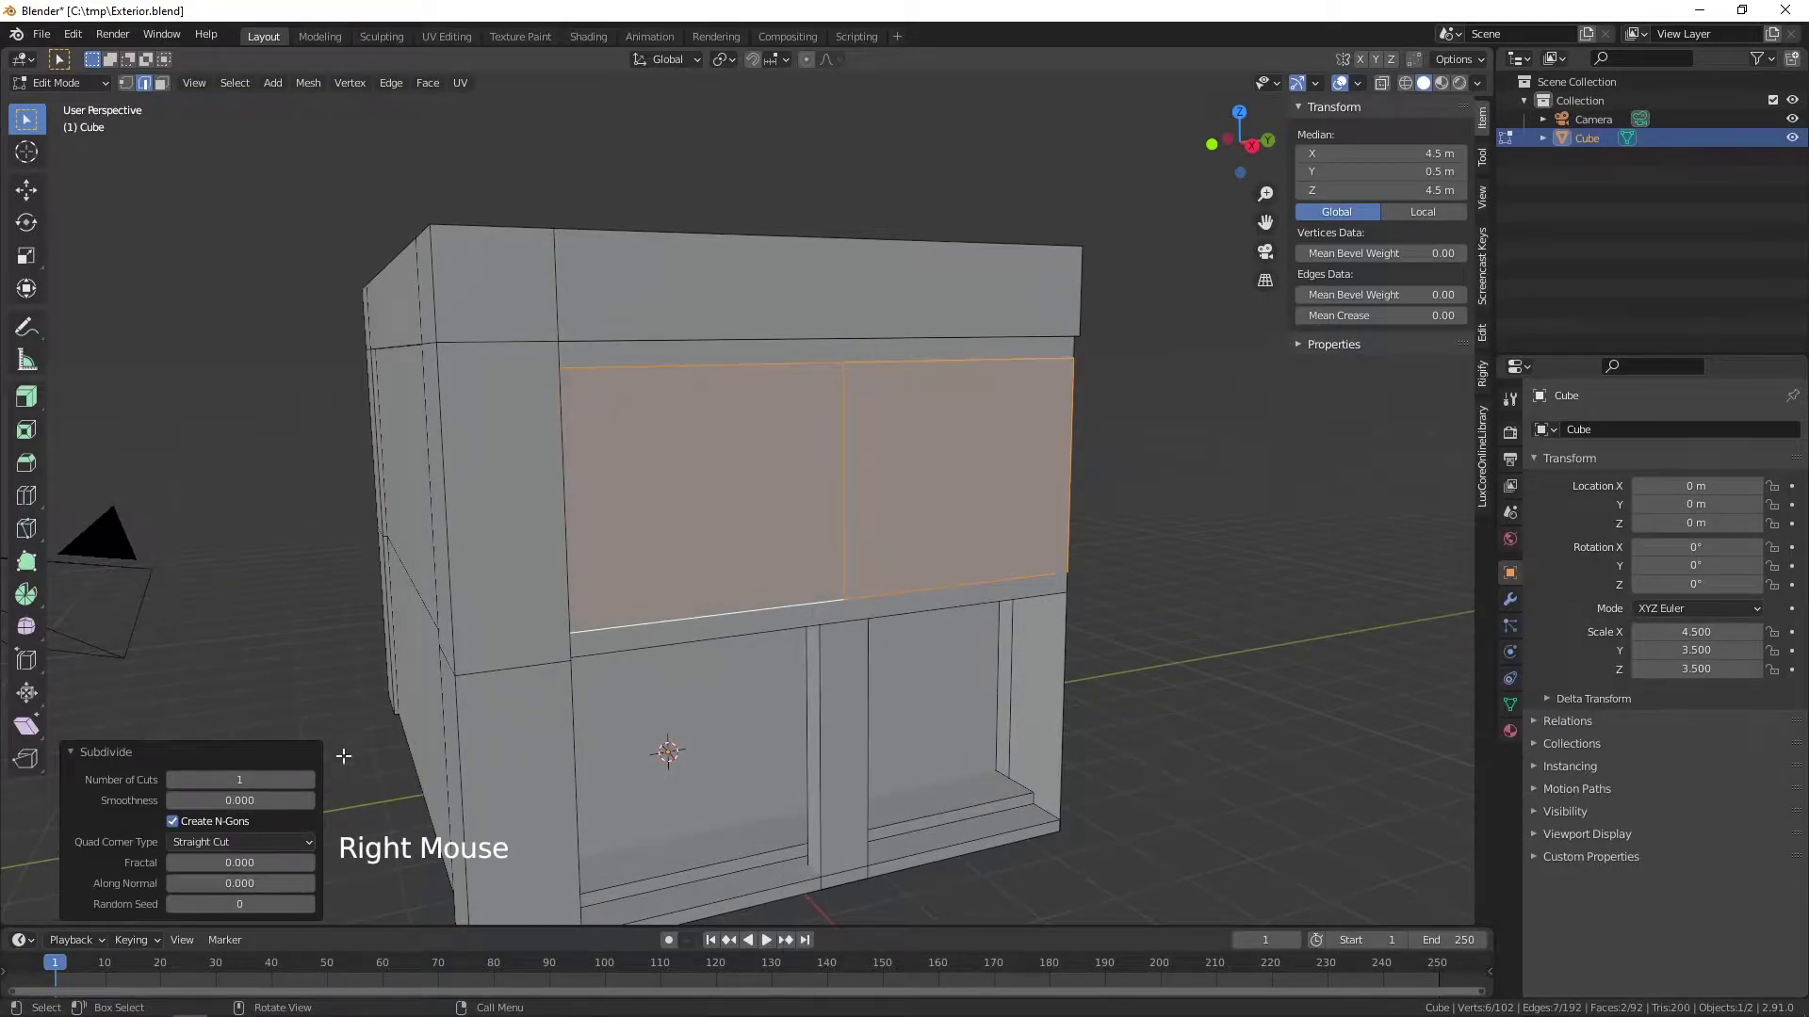
left_click(310, 771)
left_click(311, 780)
left_click(310, 771)
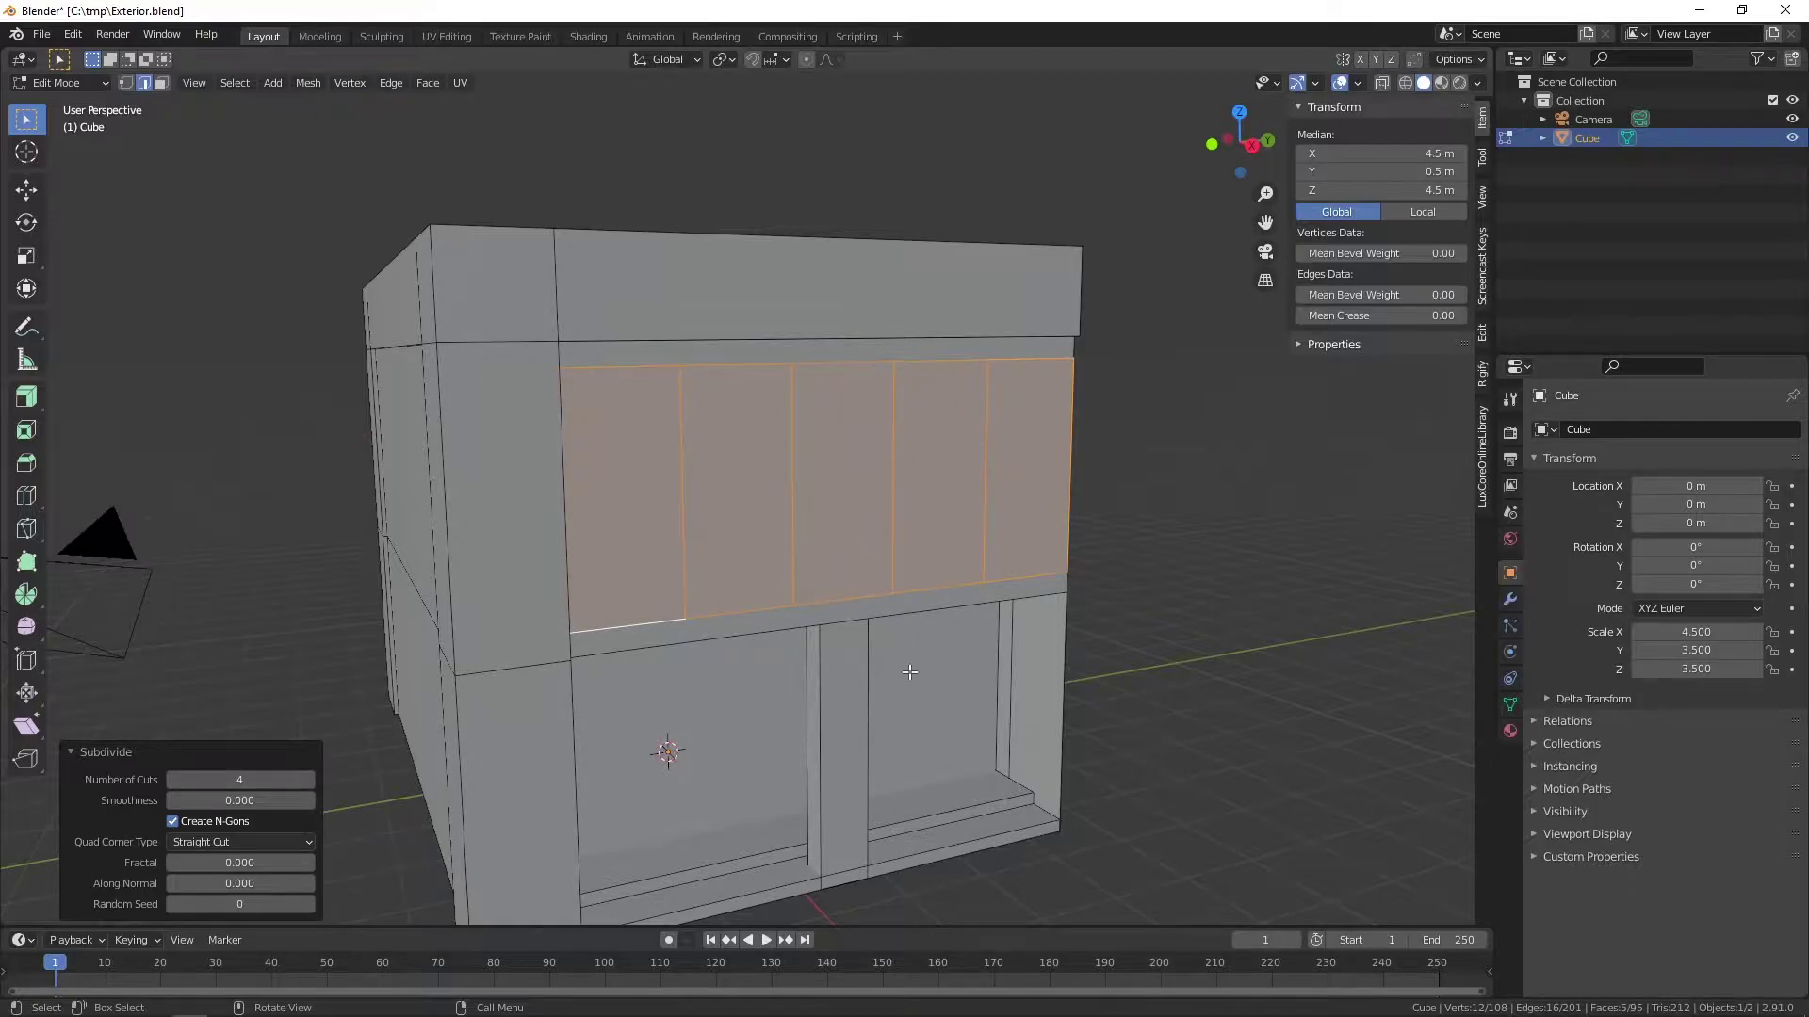
left_click(684, 535)
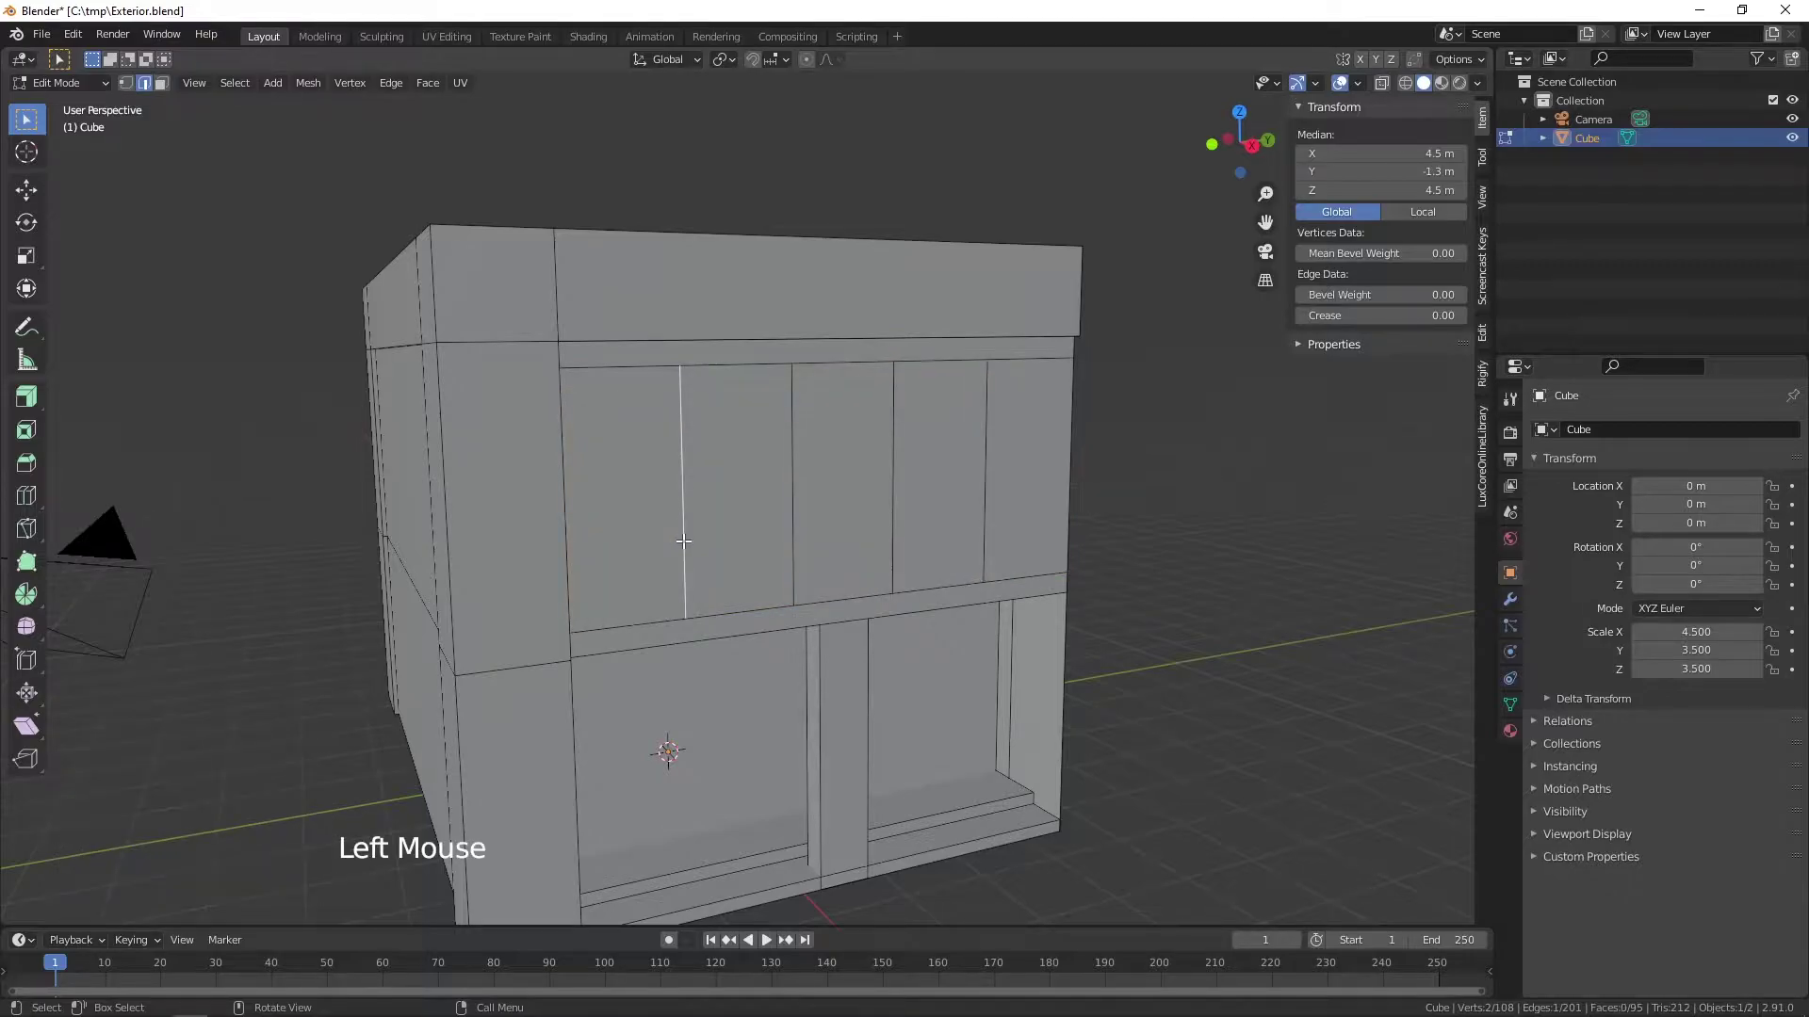
- Select one vertical divider edge and view the wall in Right Orthographic
left_click(791, 514)
key("KP_3")
scroll("up", 3)
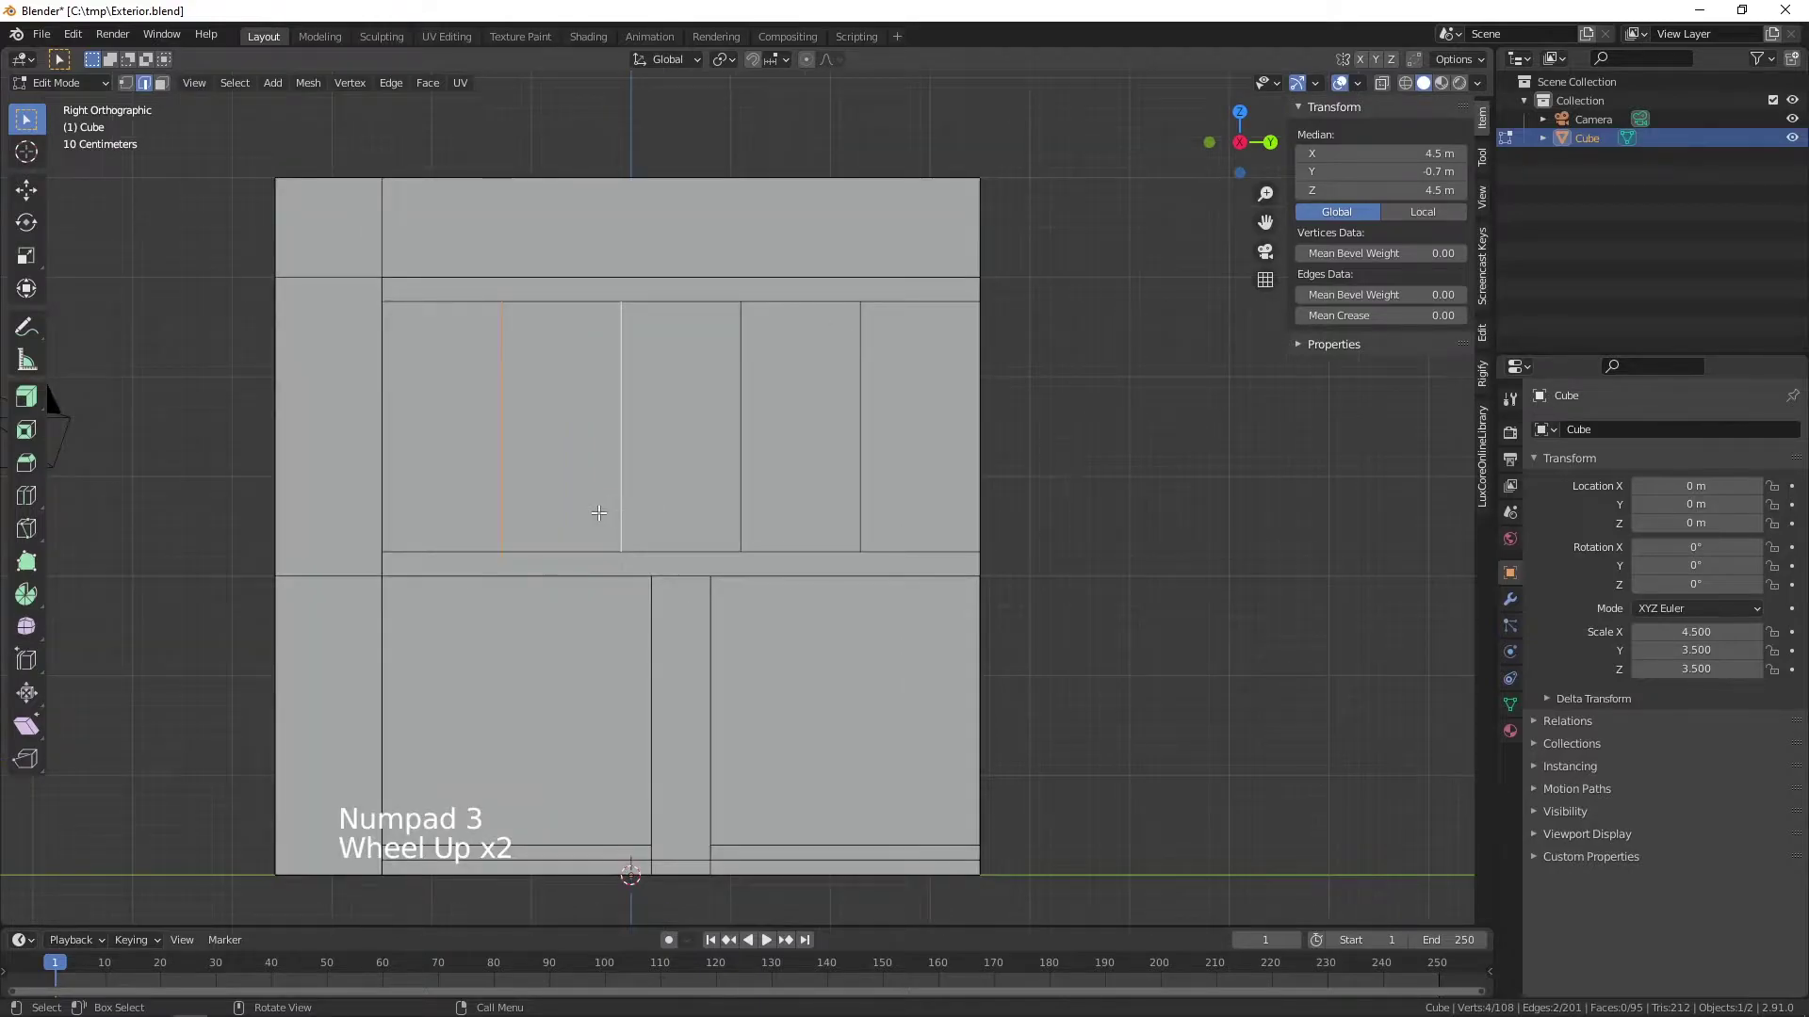
- Move and squeeze the left dividers along Y into a narrow strip at the left end
middle_click(558, 489)
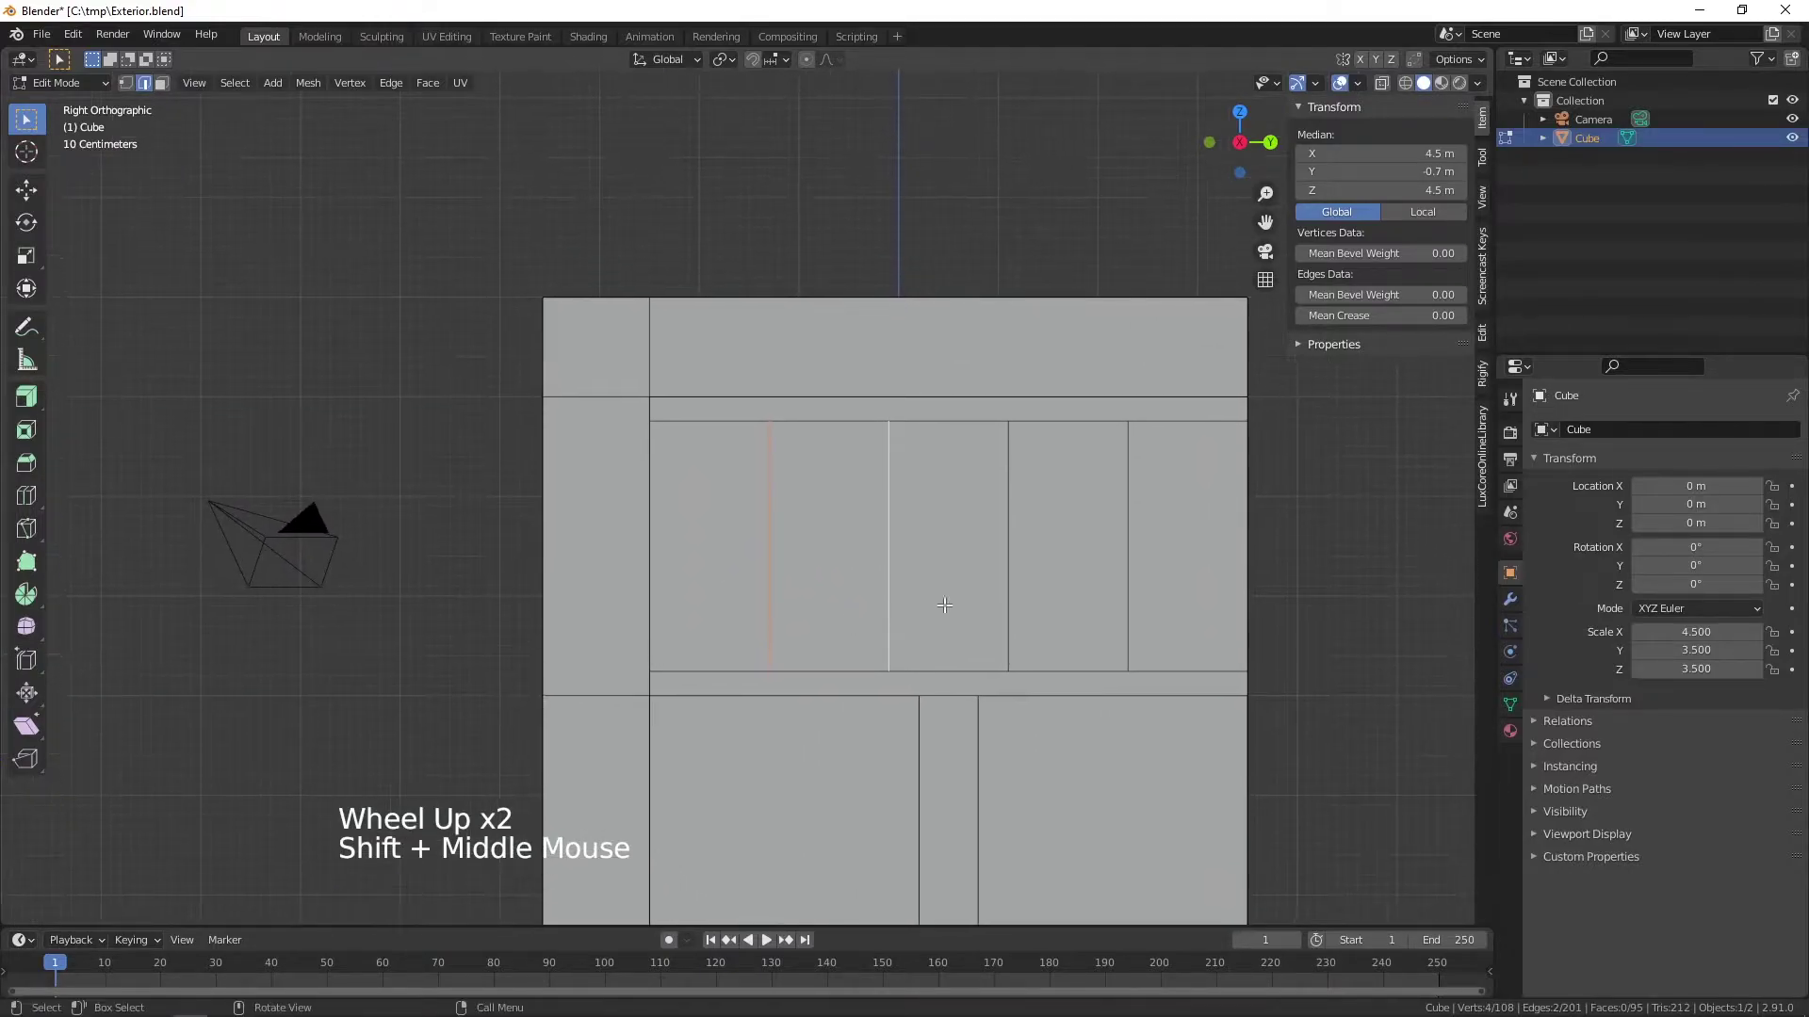
scroll("down", 3)
scroll("up", 3)
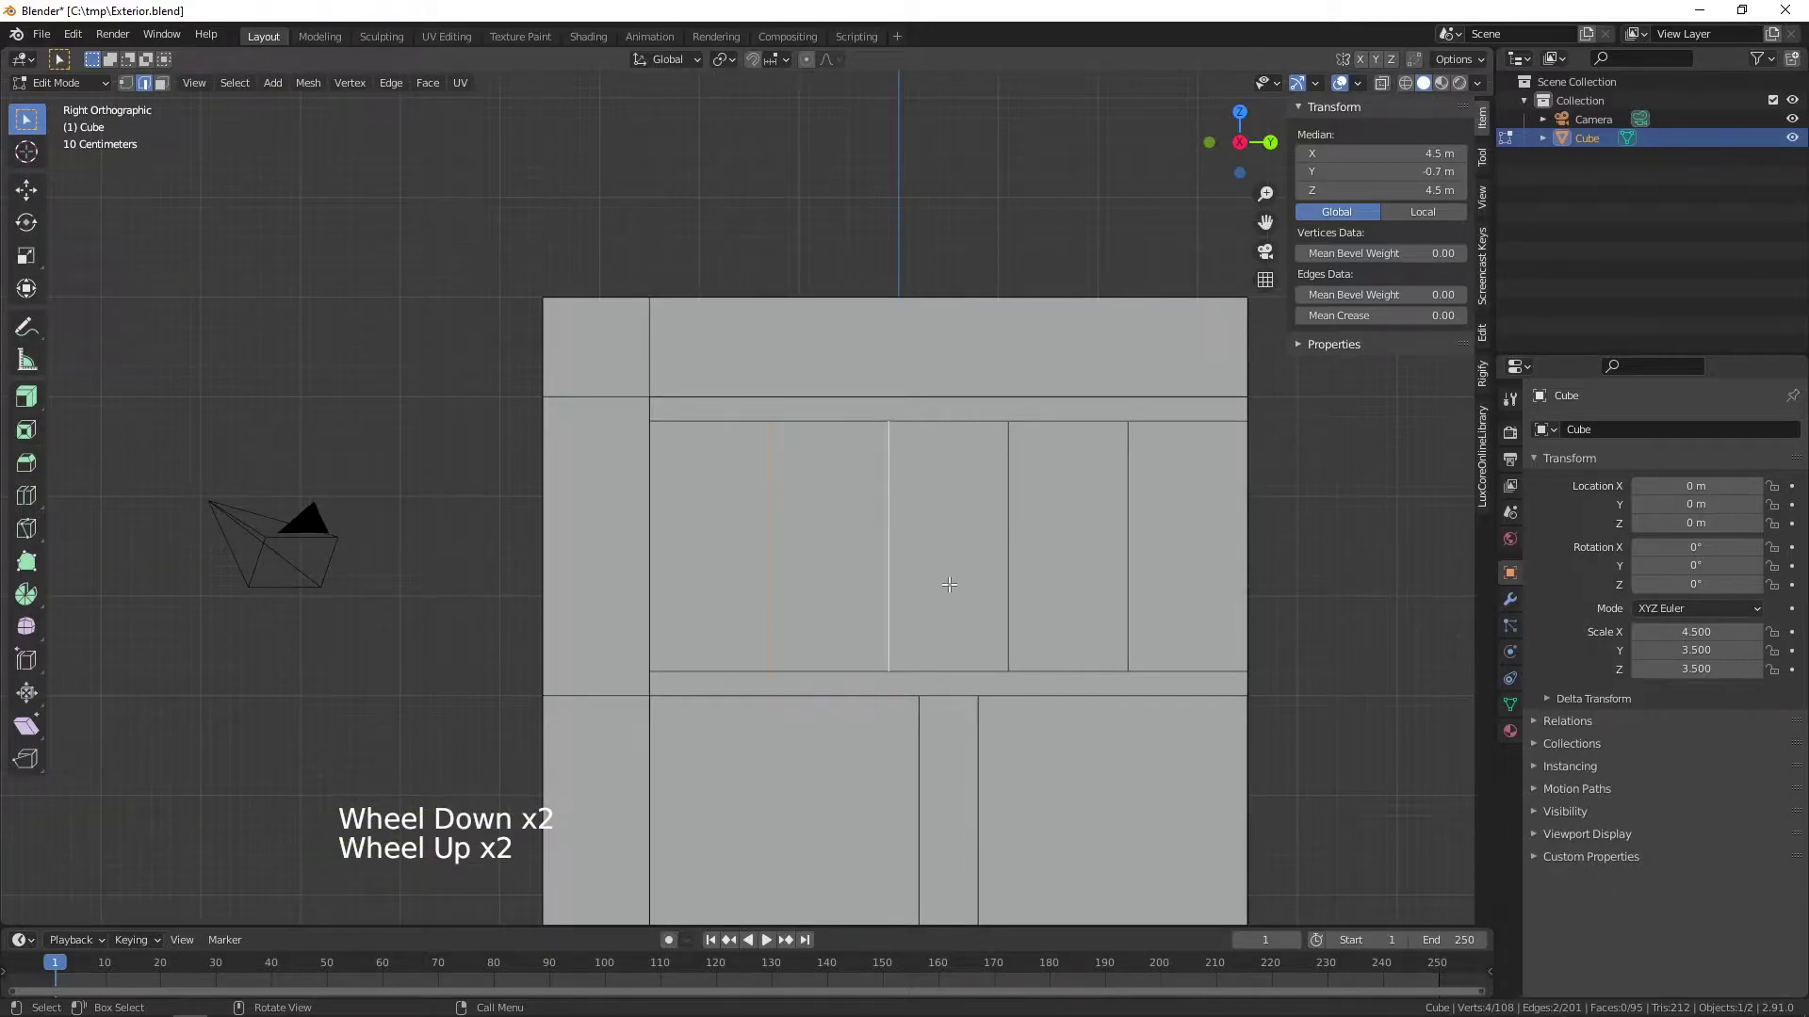
key("g")
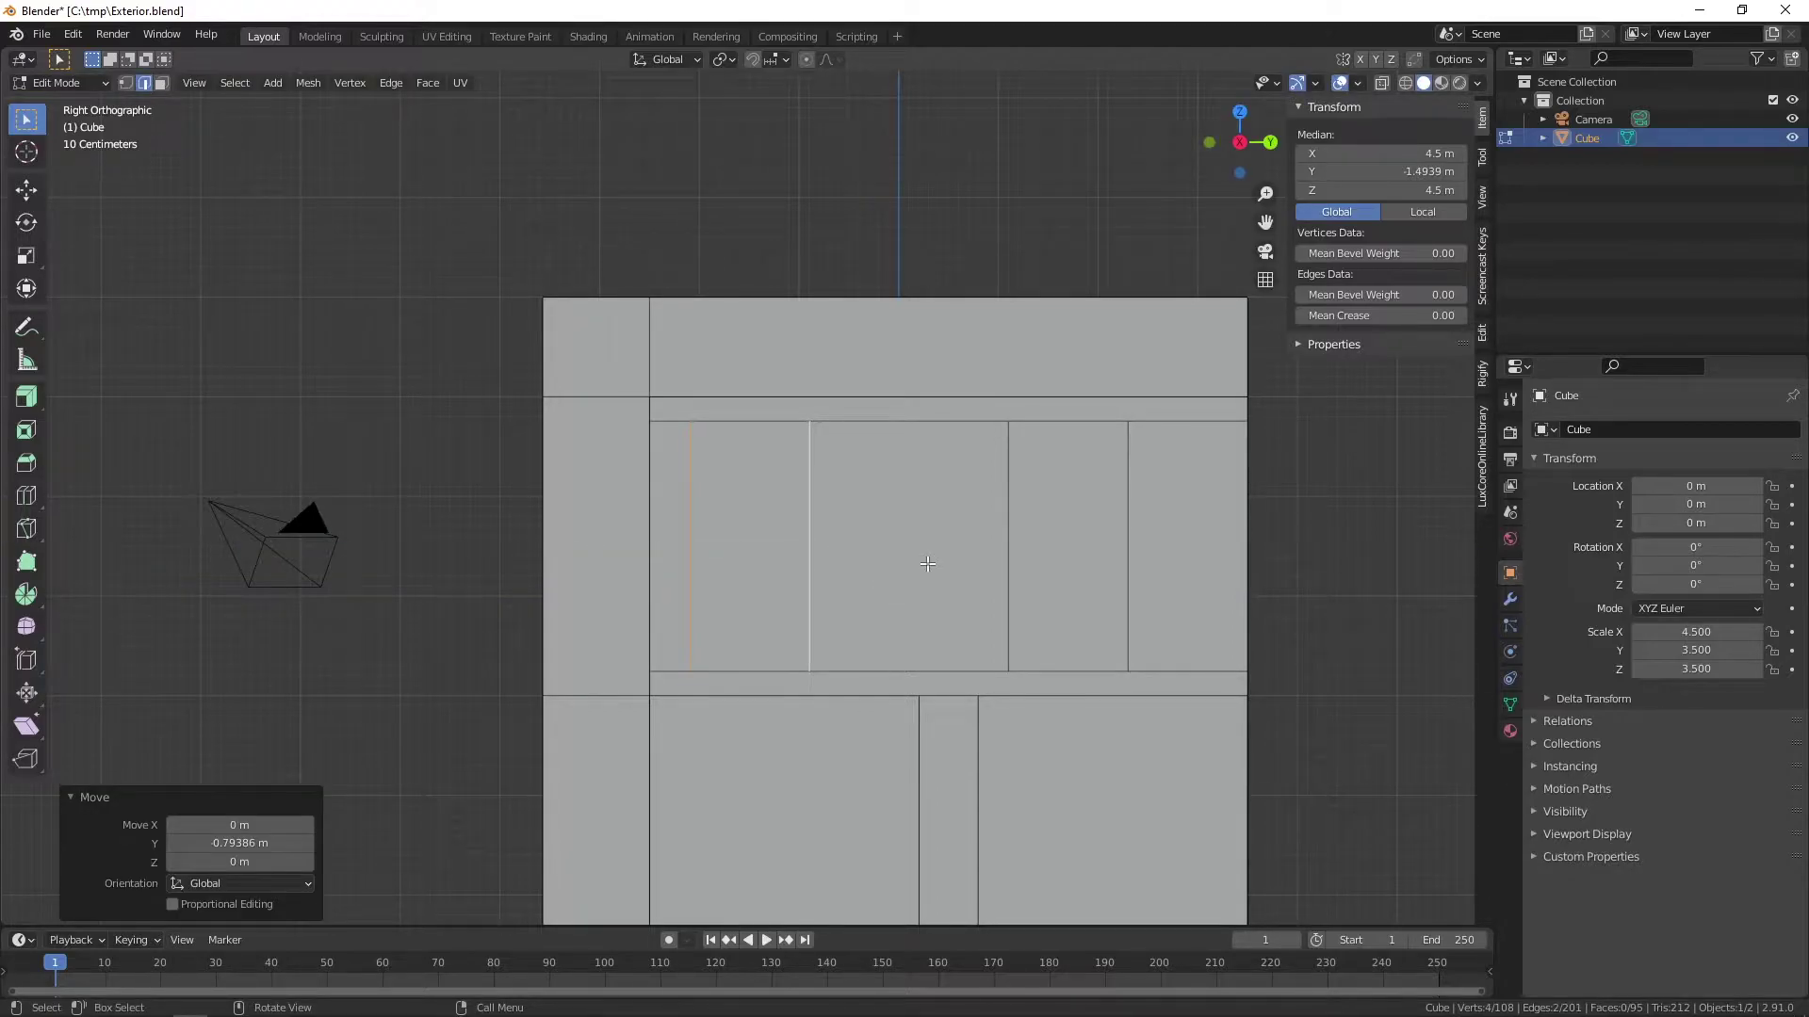
key("s")
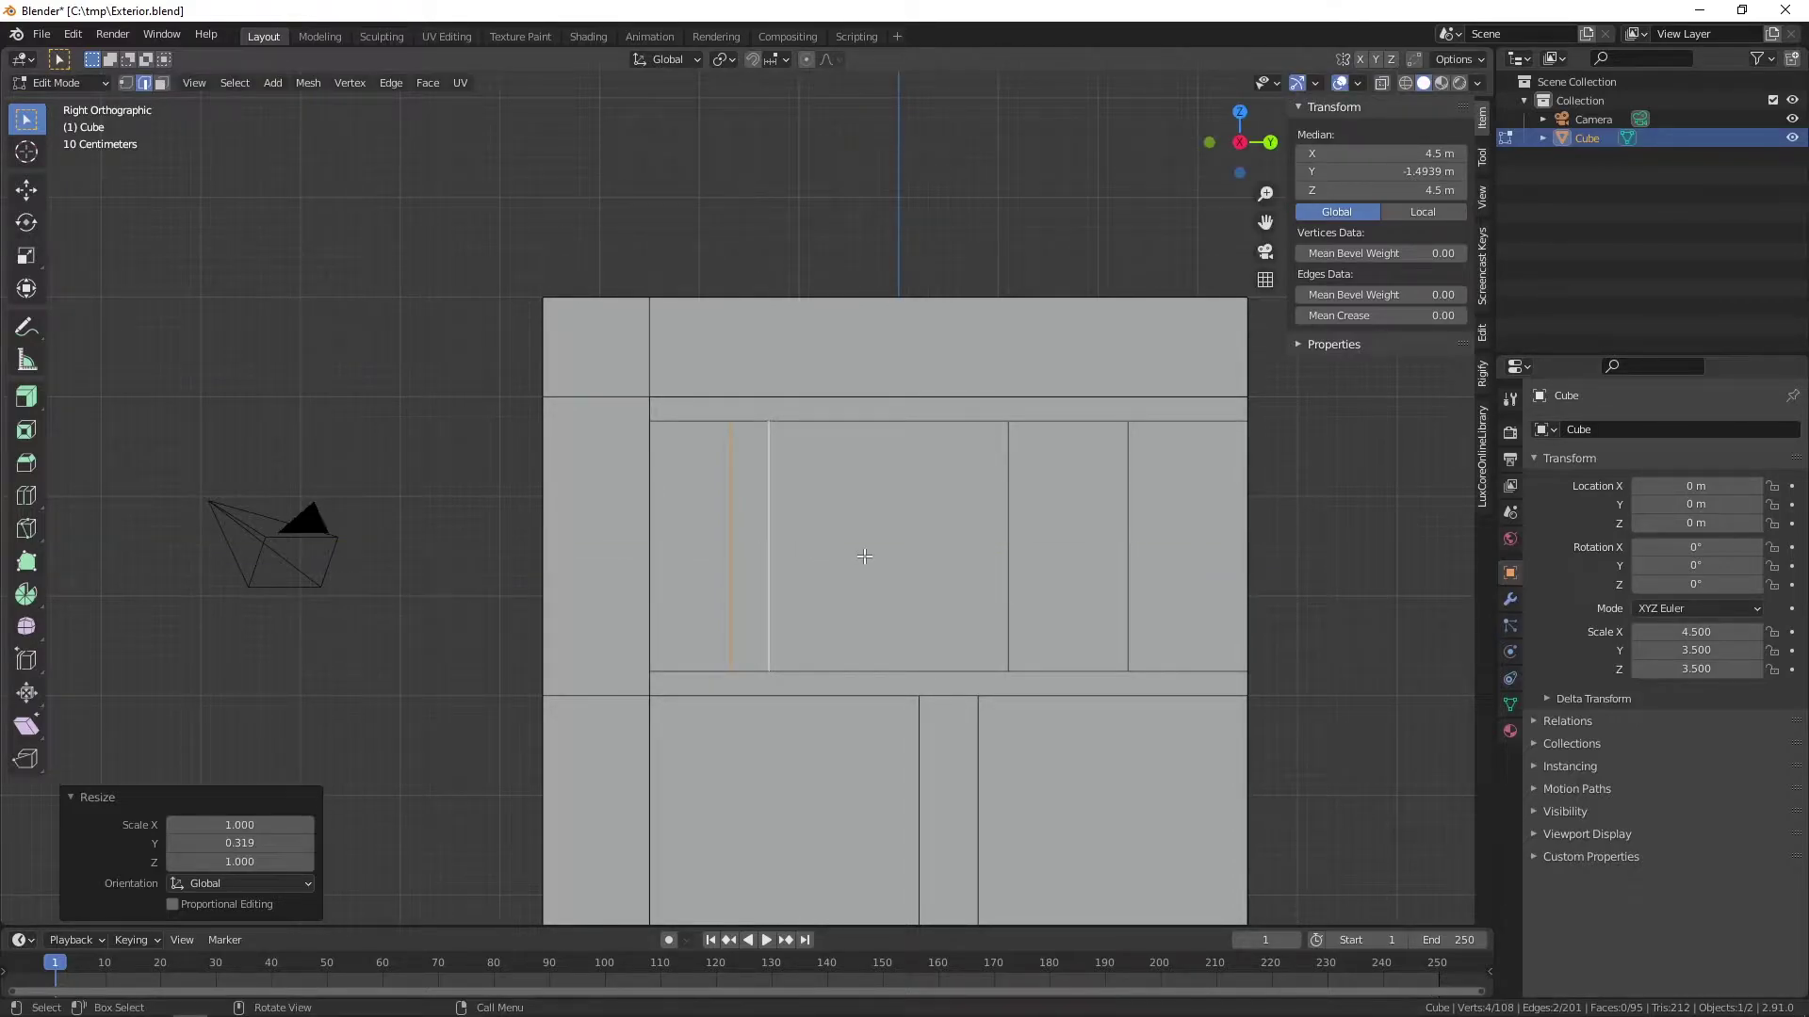
key("g")
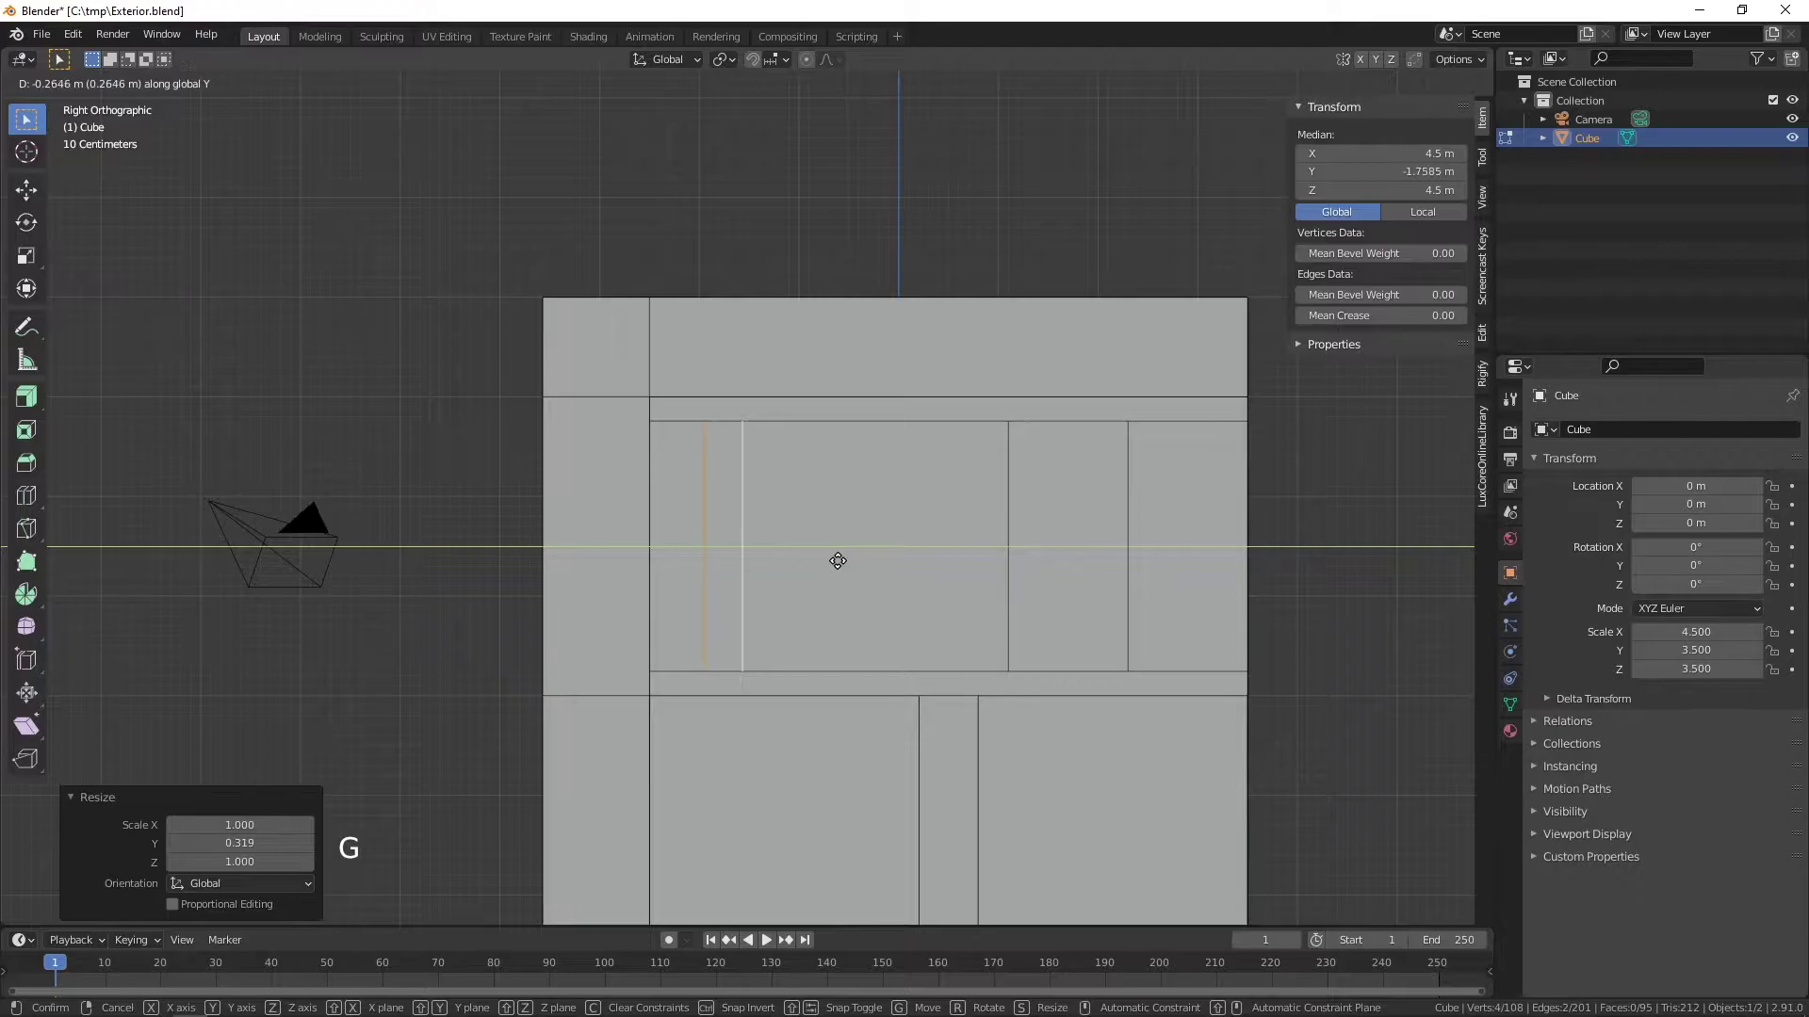
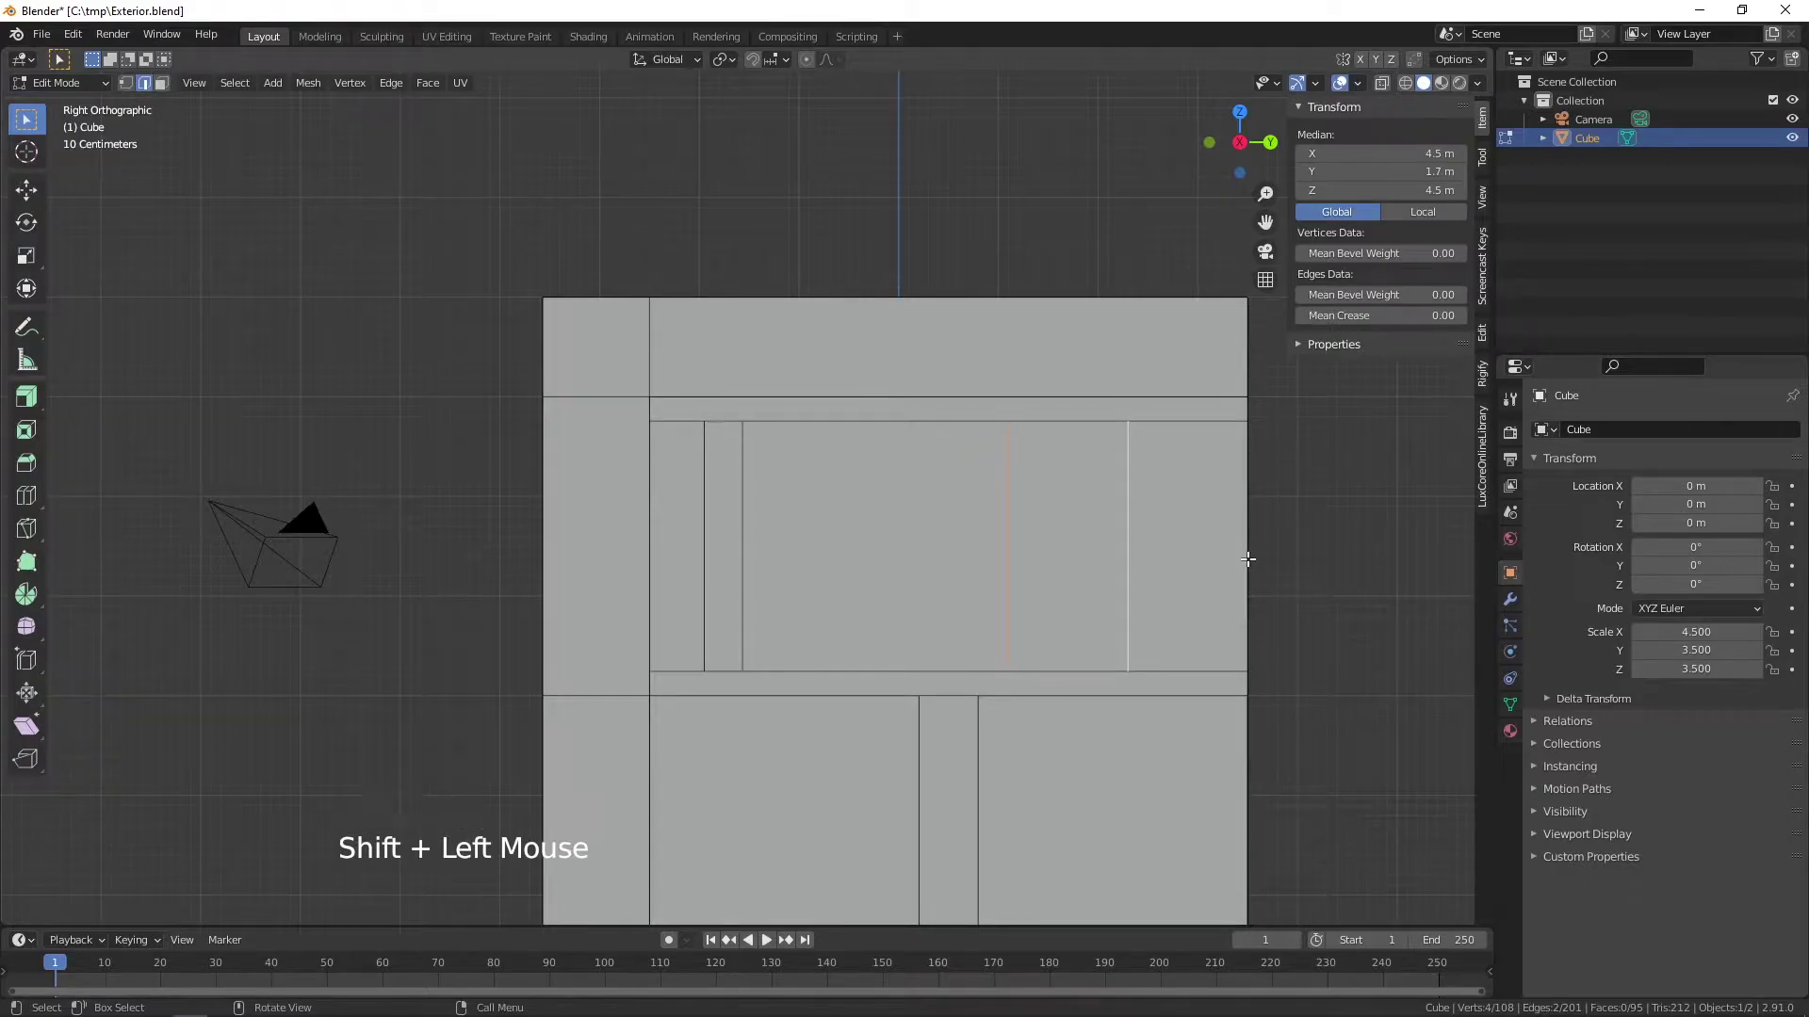
- Spread and shift the right dividers to the right end, leaving one wide central panel
key("s")
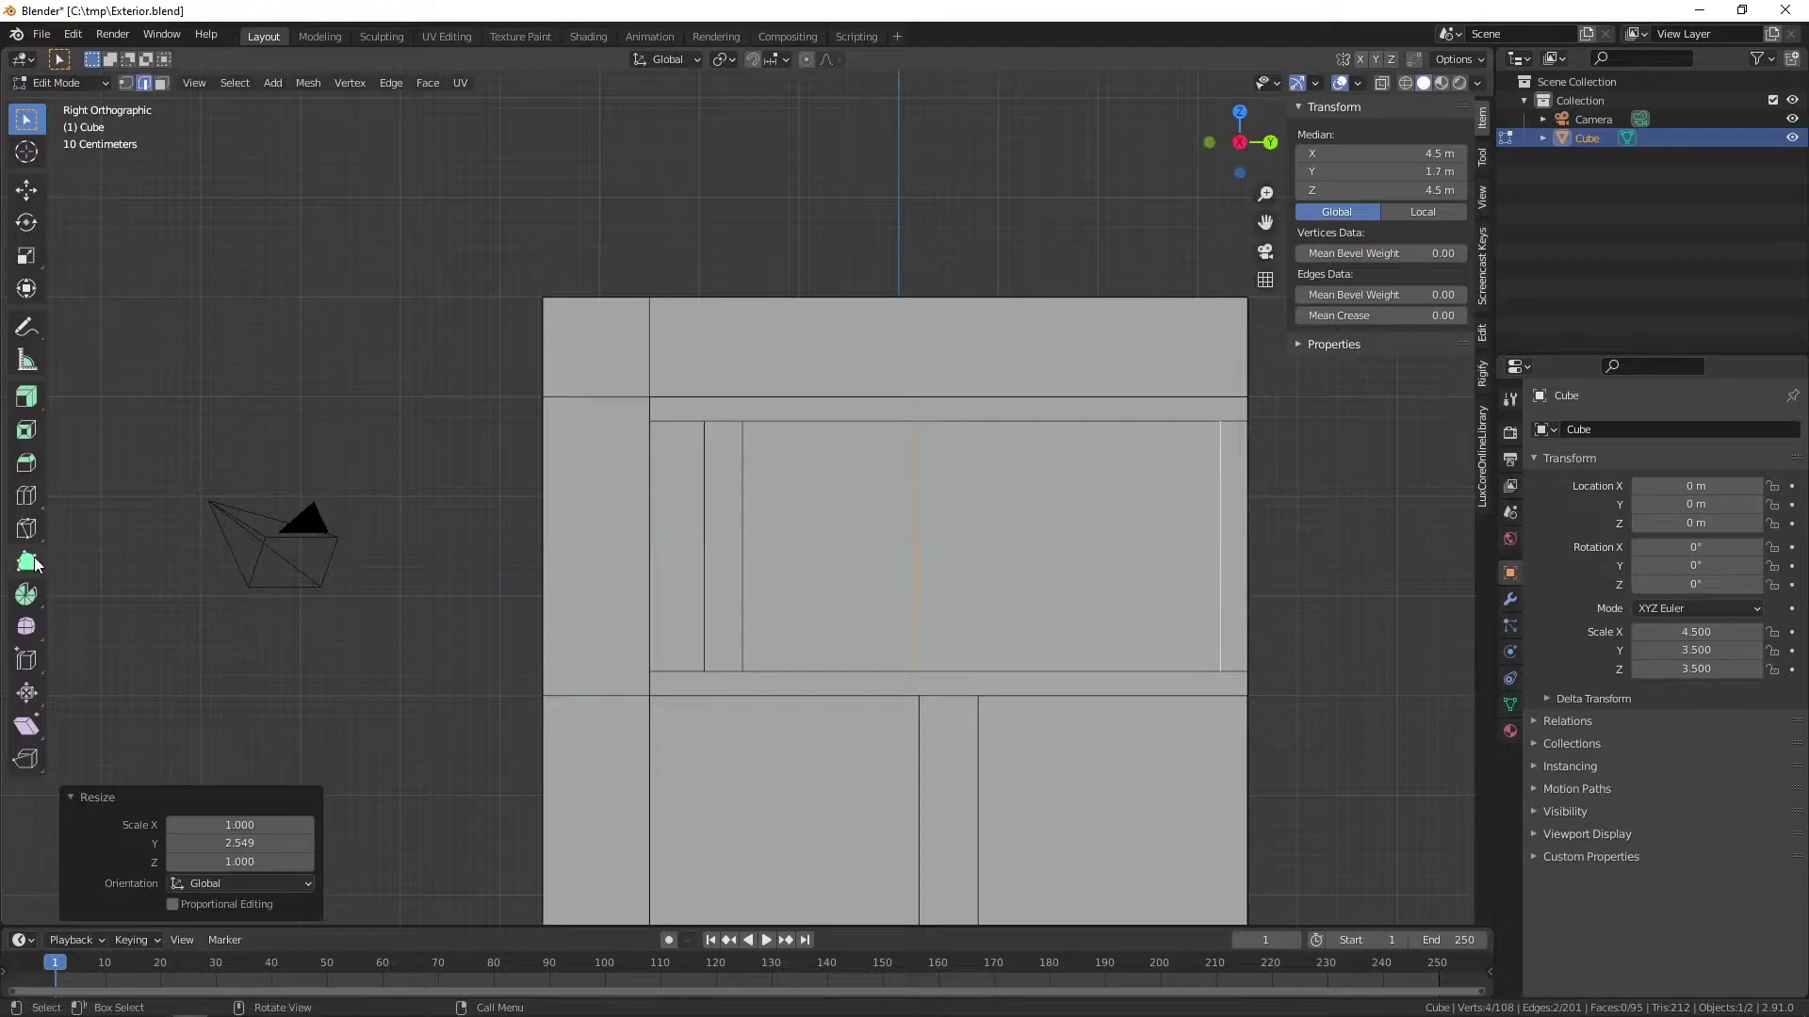
key("g")
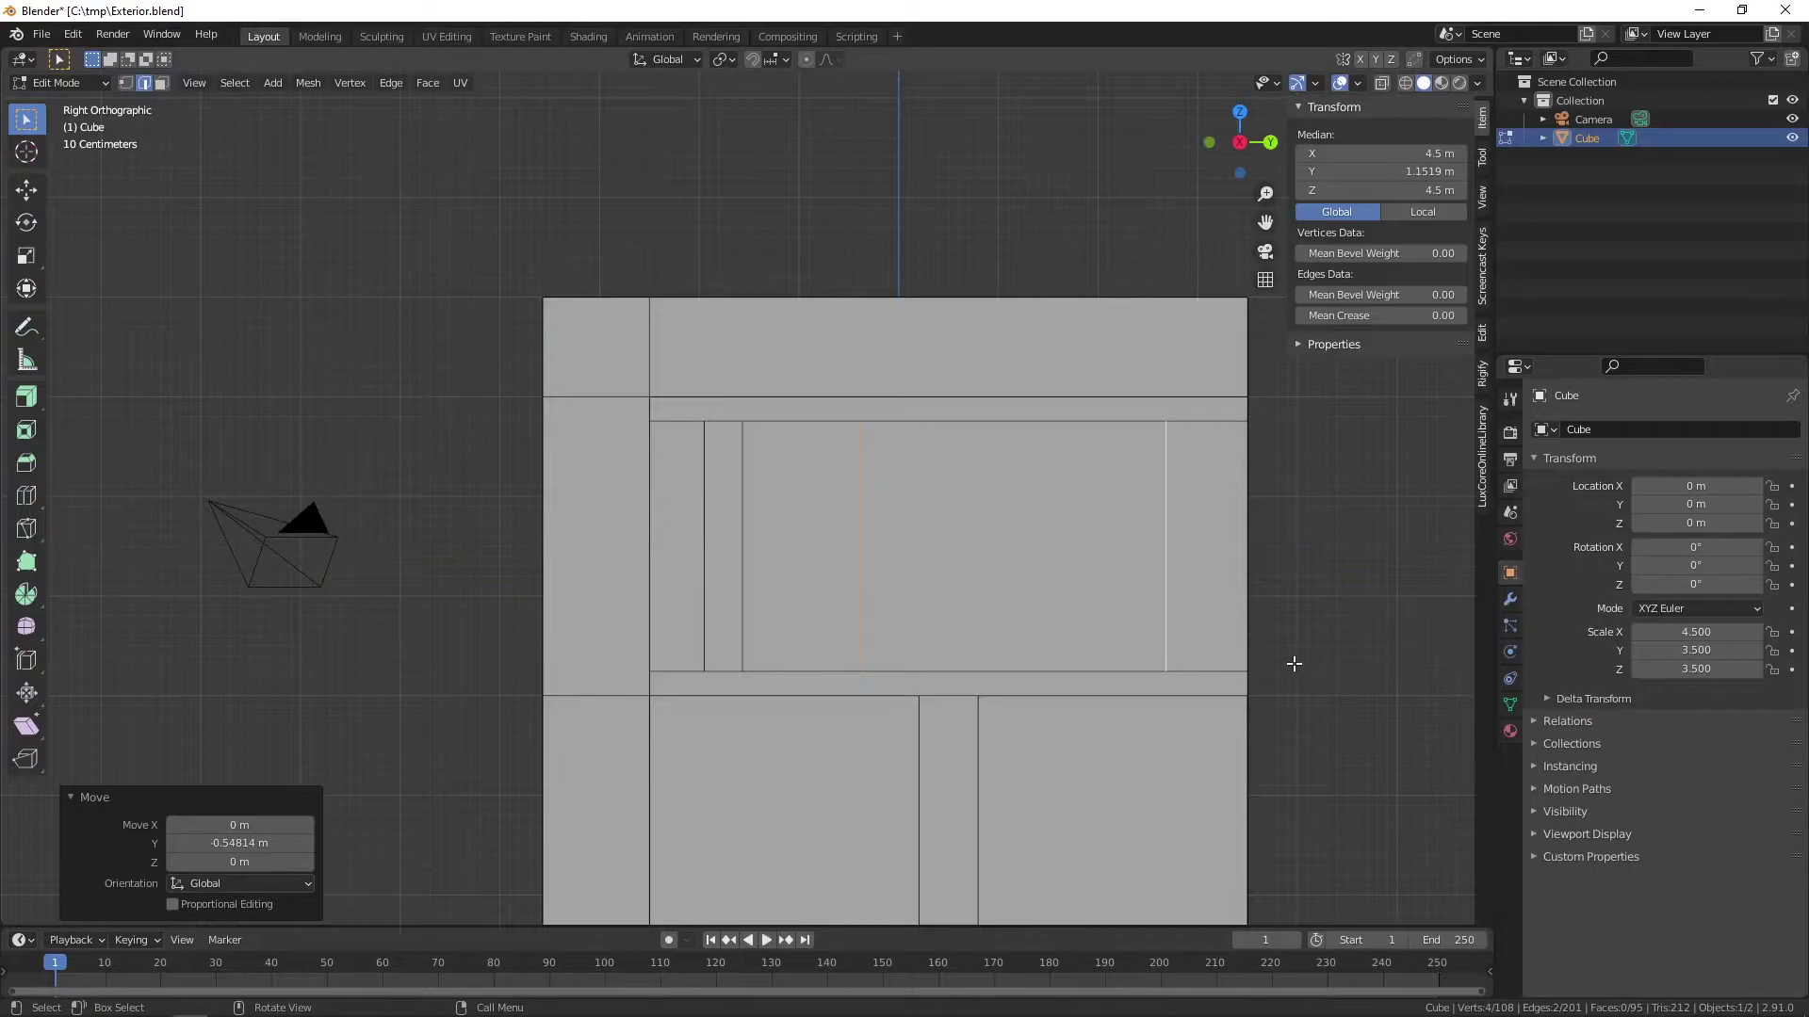
key("s")
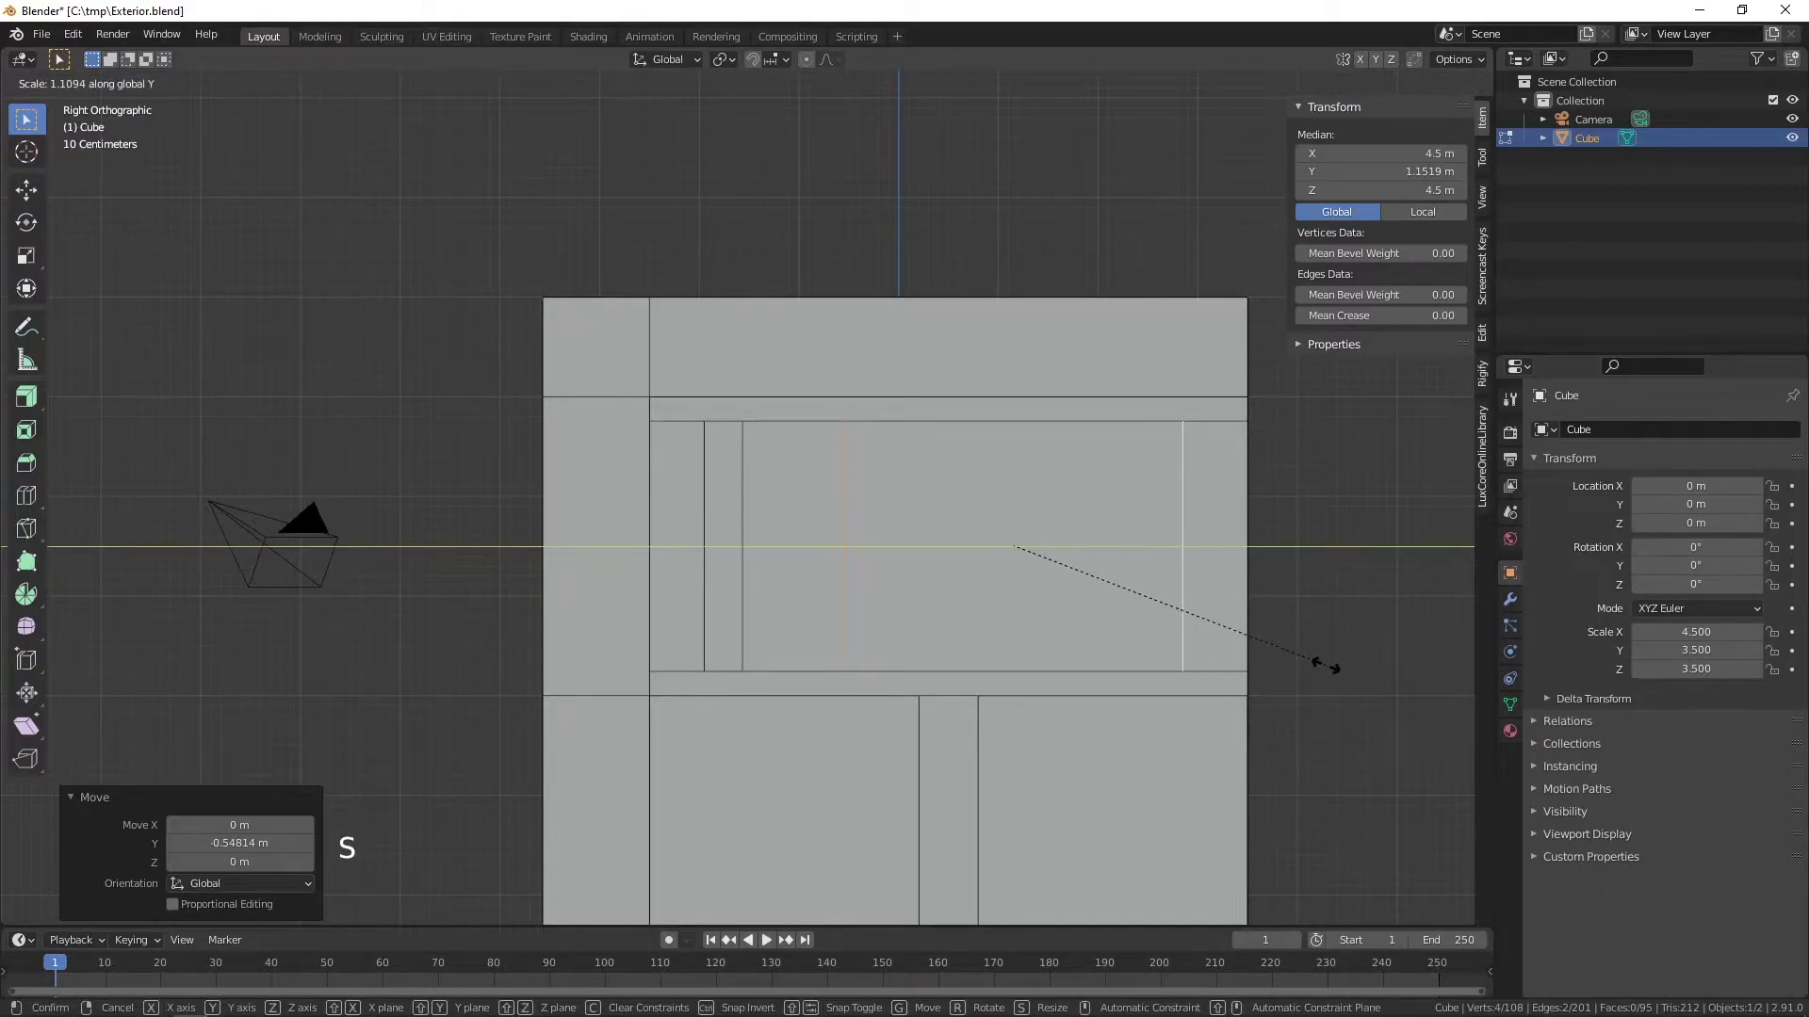
scroll("down", 3)
middle_click(974, 646)
middle_click(1243, 709)
scroll("down", 3)
- Extrude the upper window panel along its normal by -0.2 m to recess it into the wall
middle_click(1022, 570)
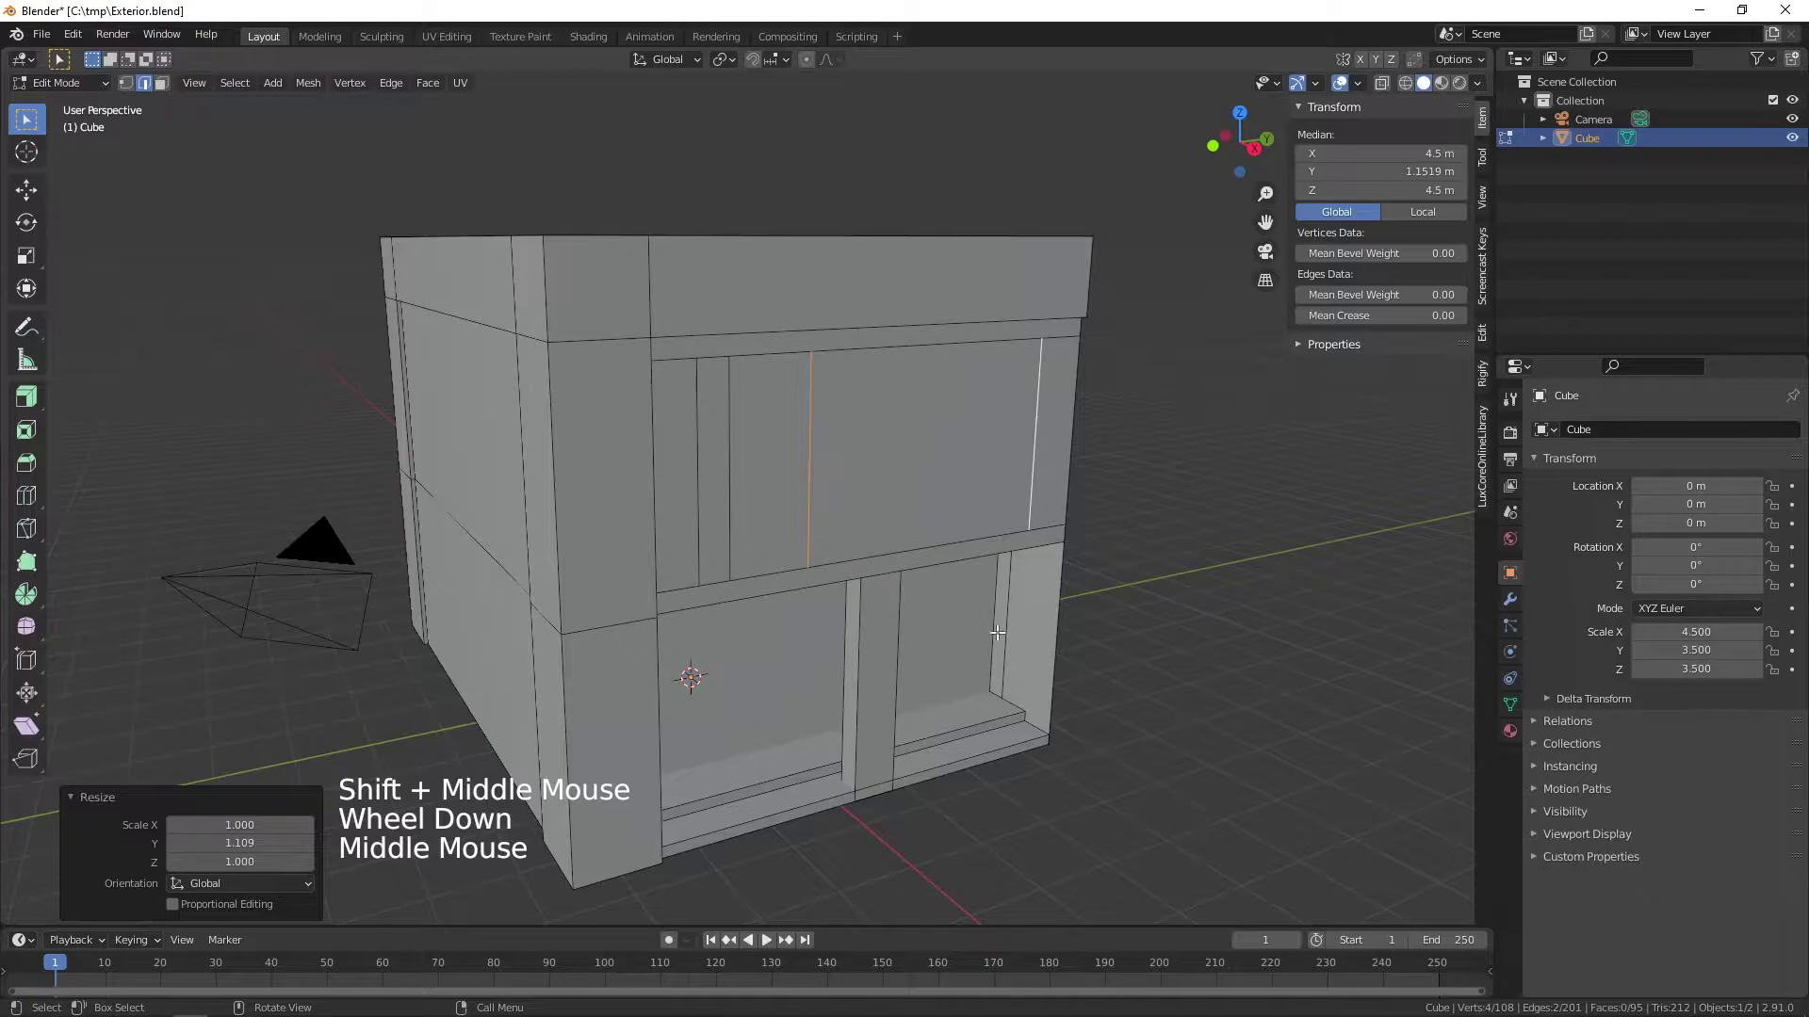
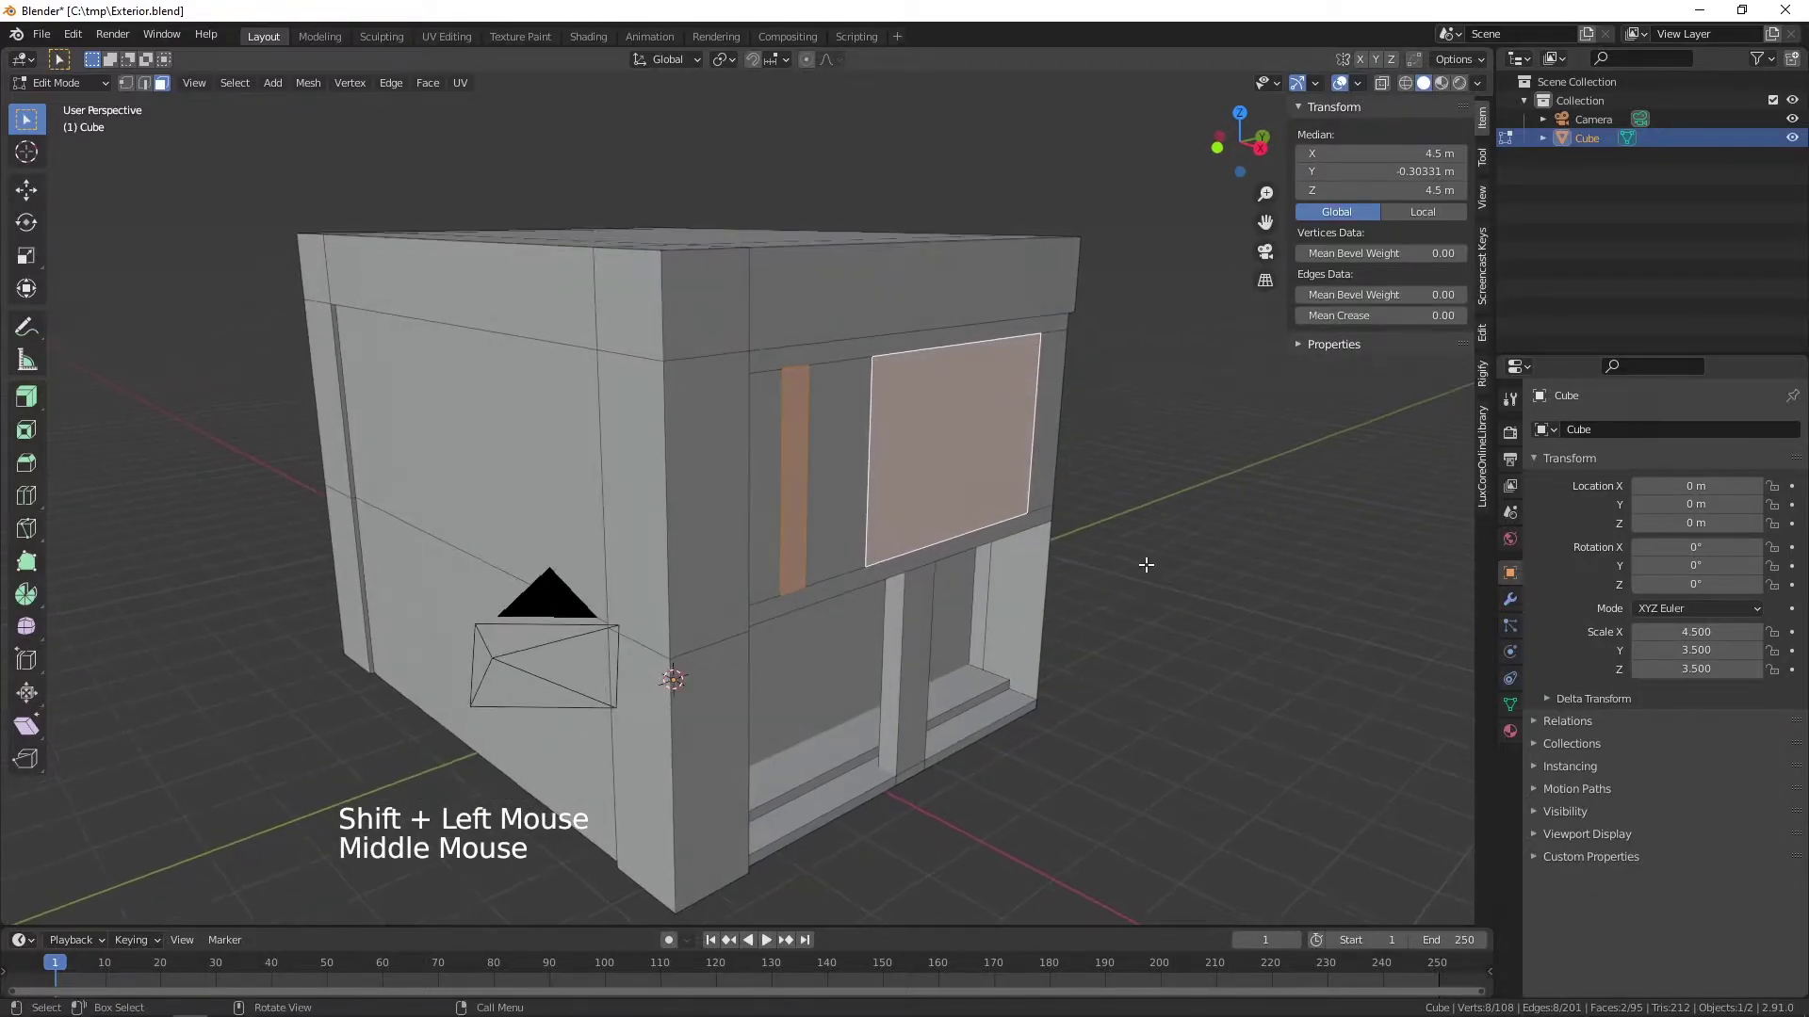
key("e")
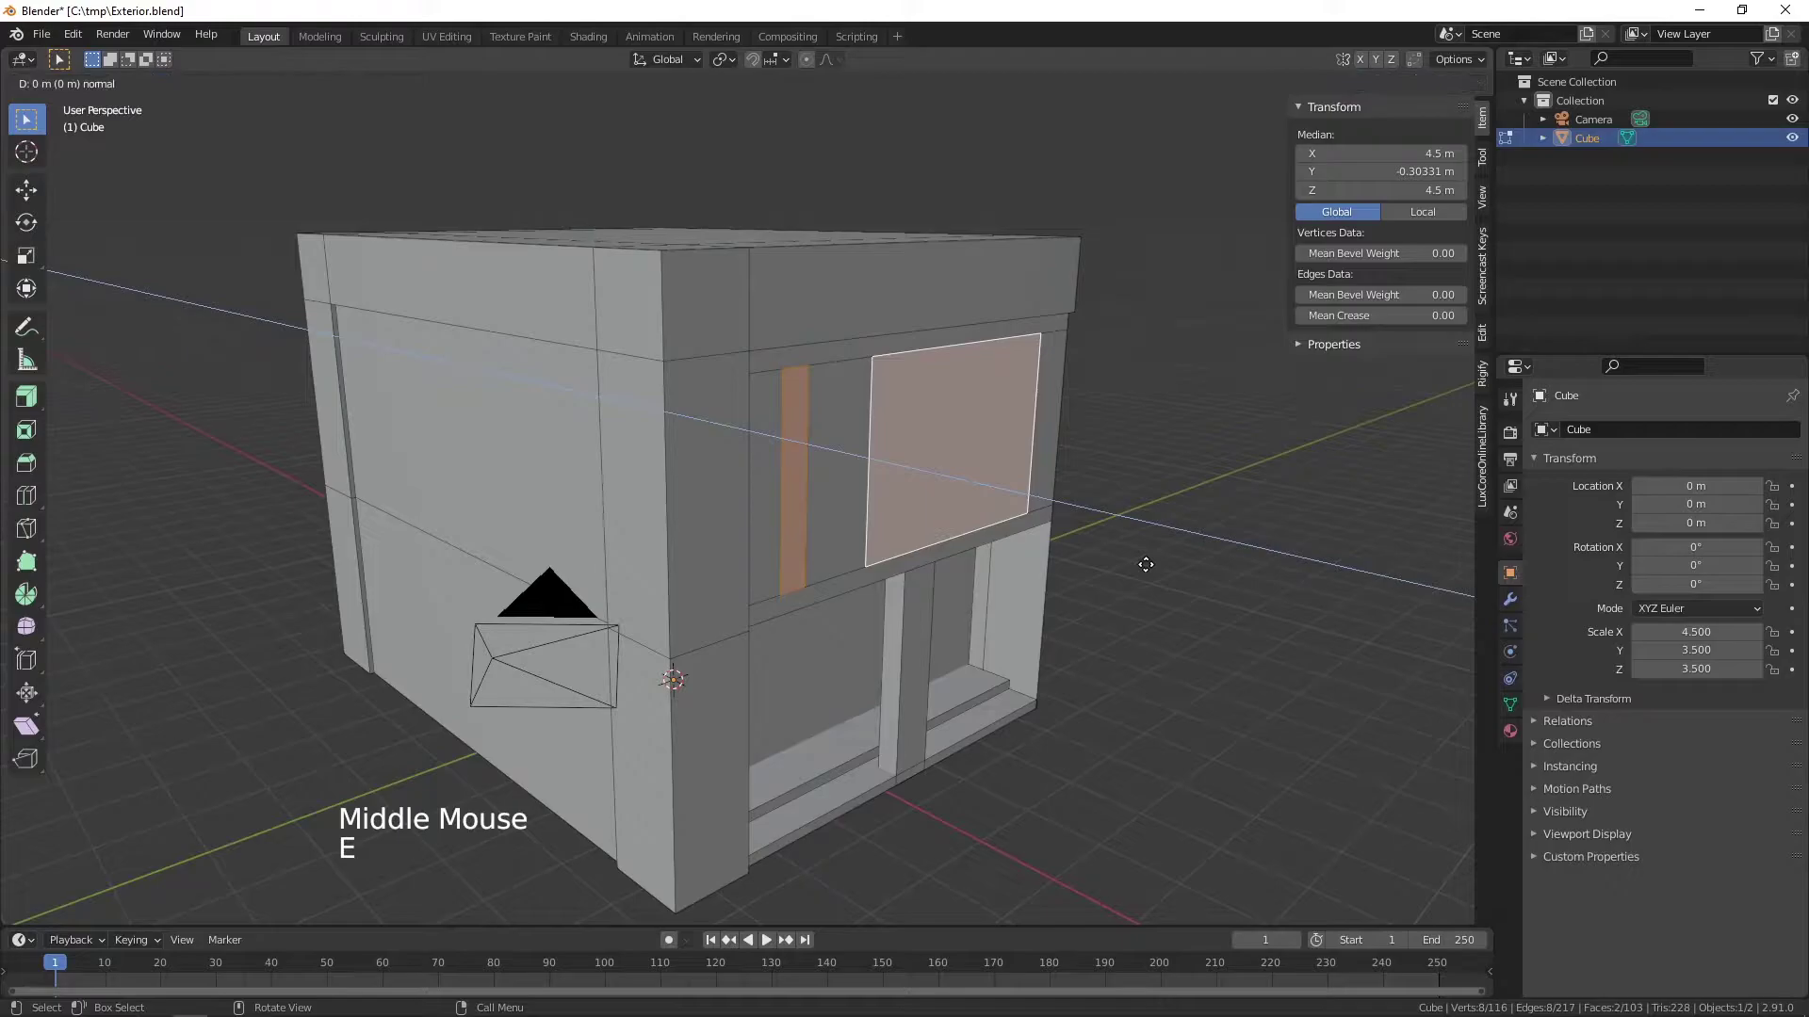
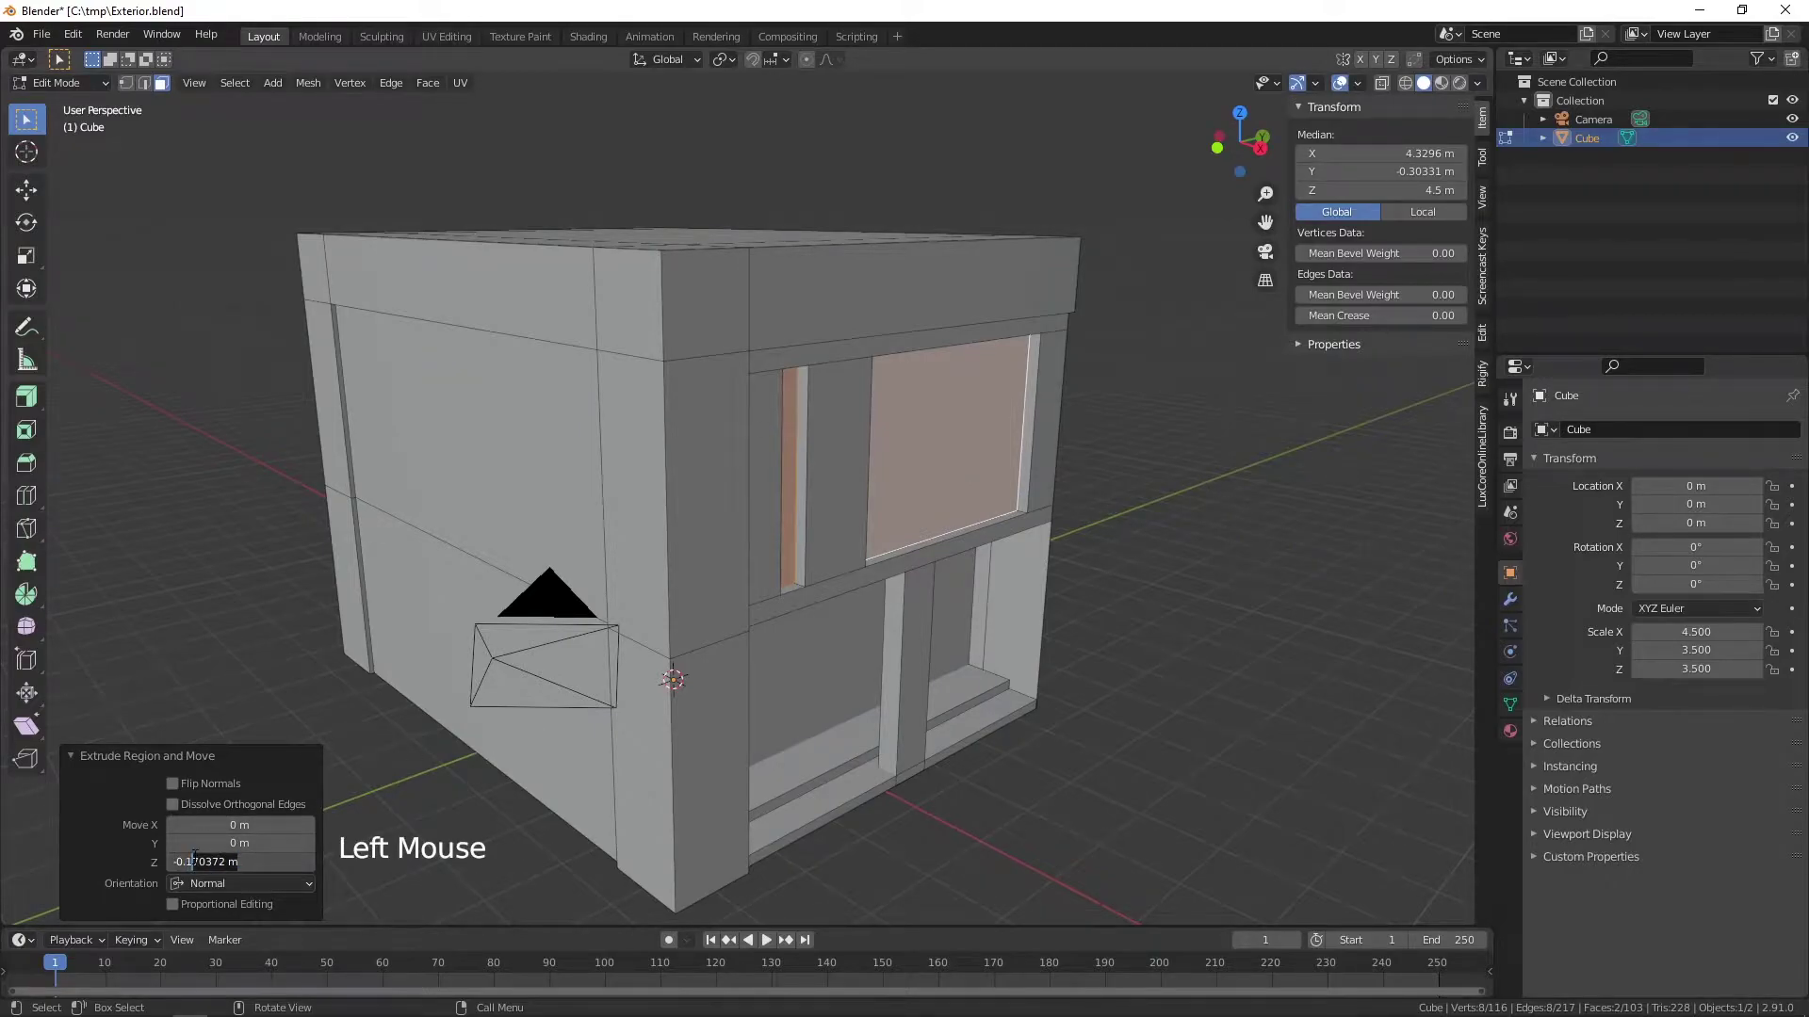
key("BackSpace")
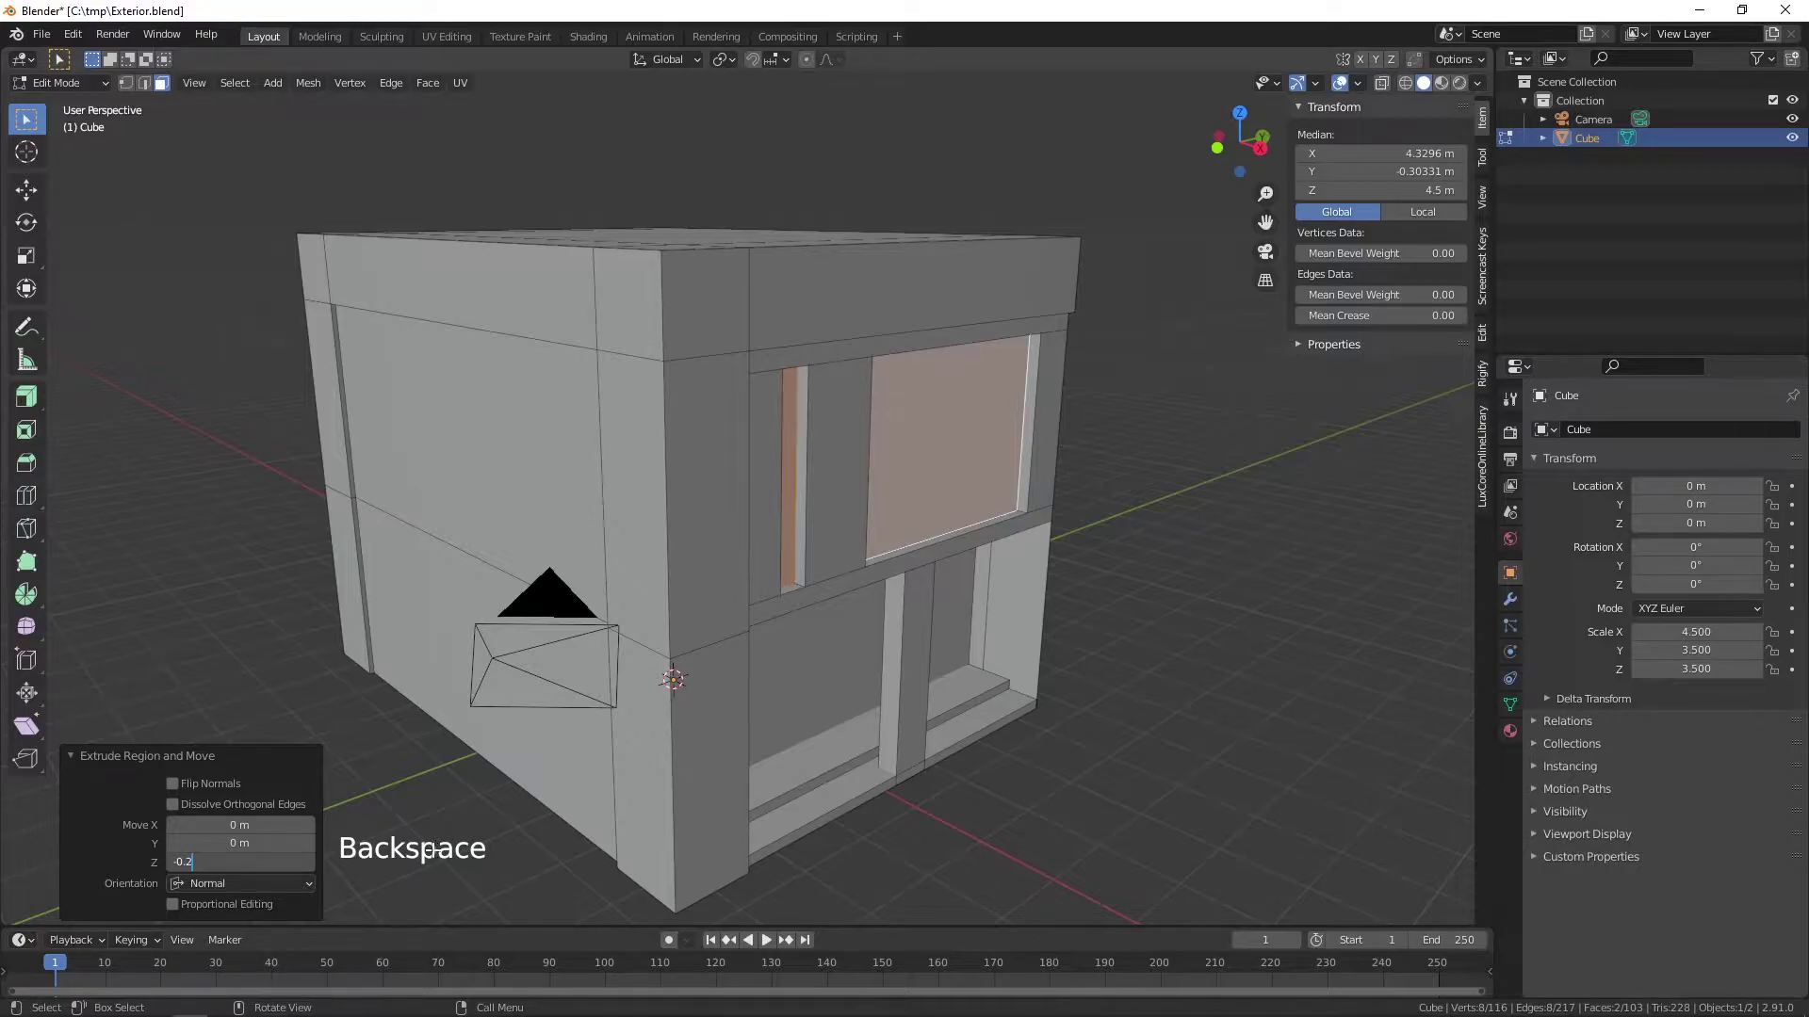
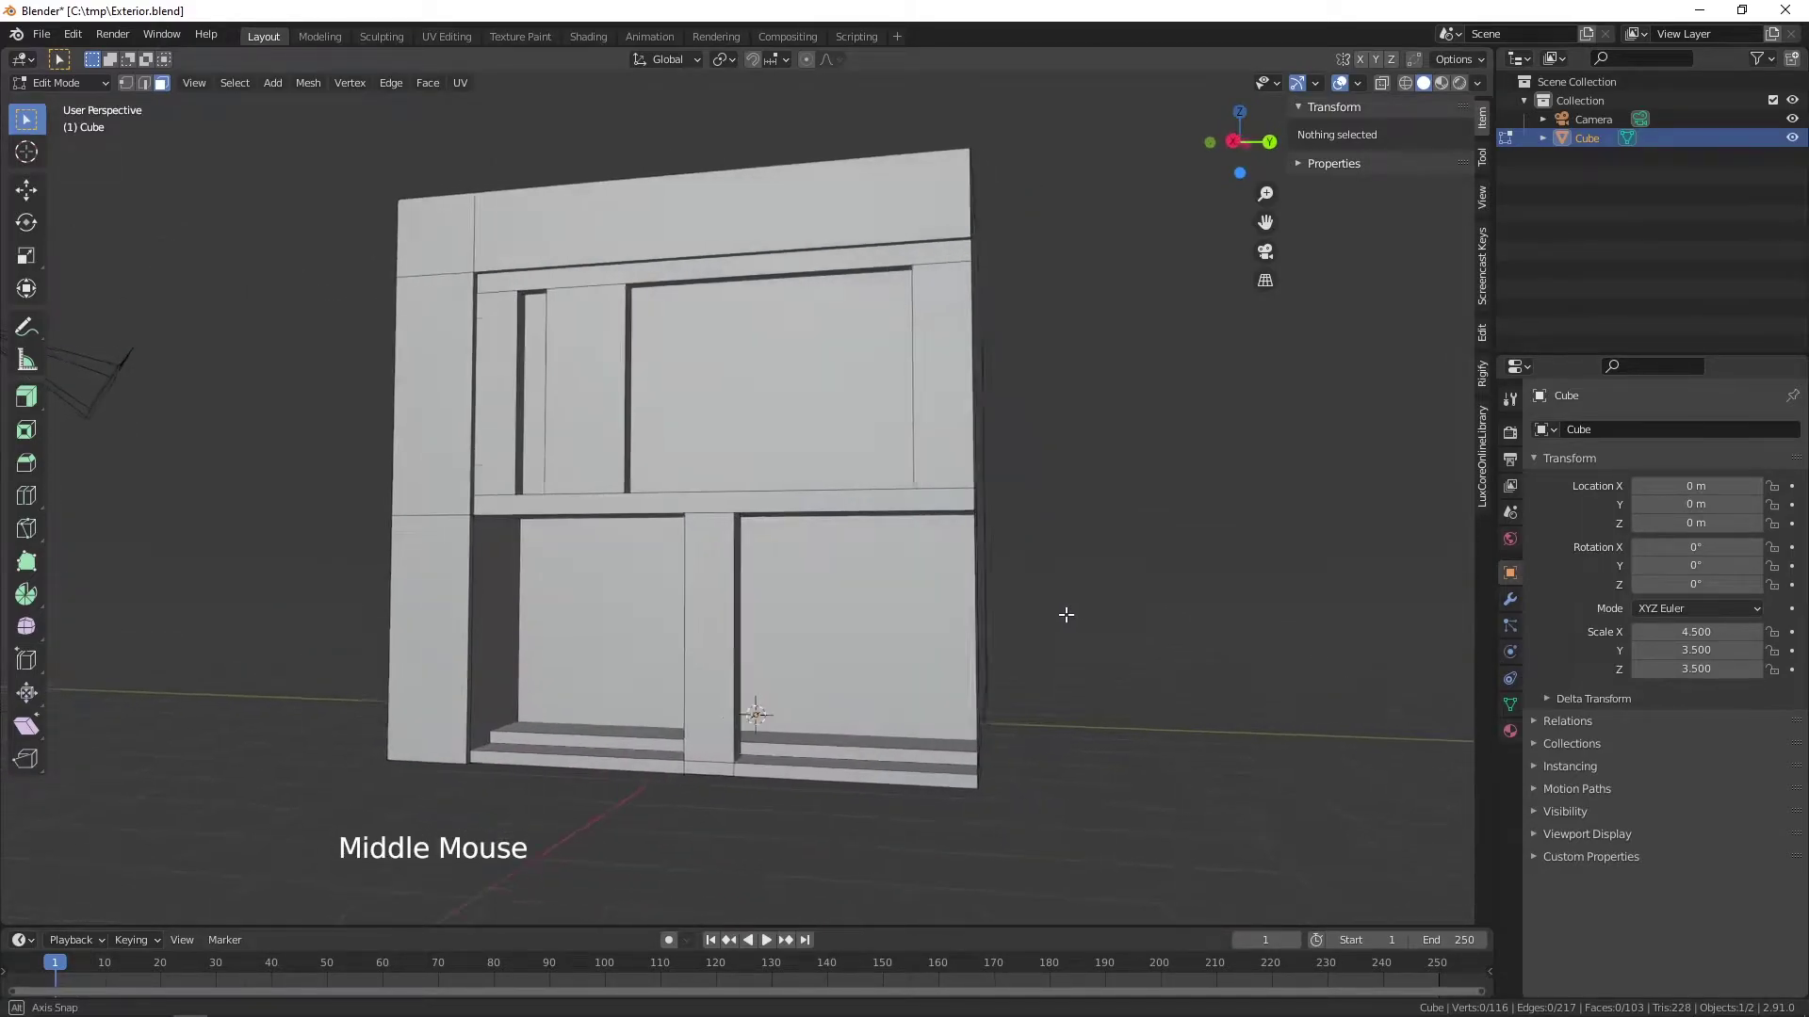
- Subdivide the ground-floor back panel faces with 2 cuts, adding two horizontal edges
scroll("up", 3)
middle_click(966, 679)
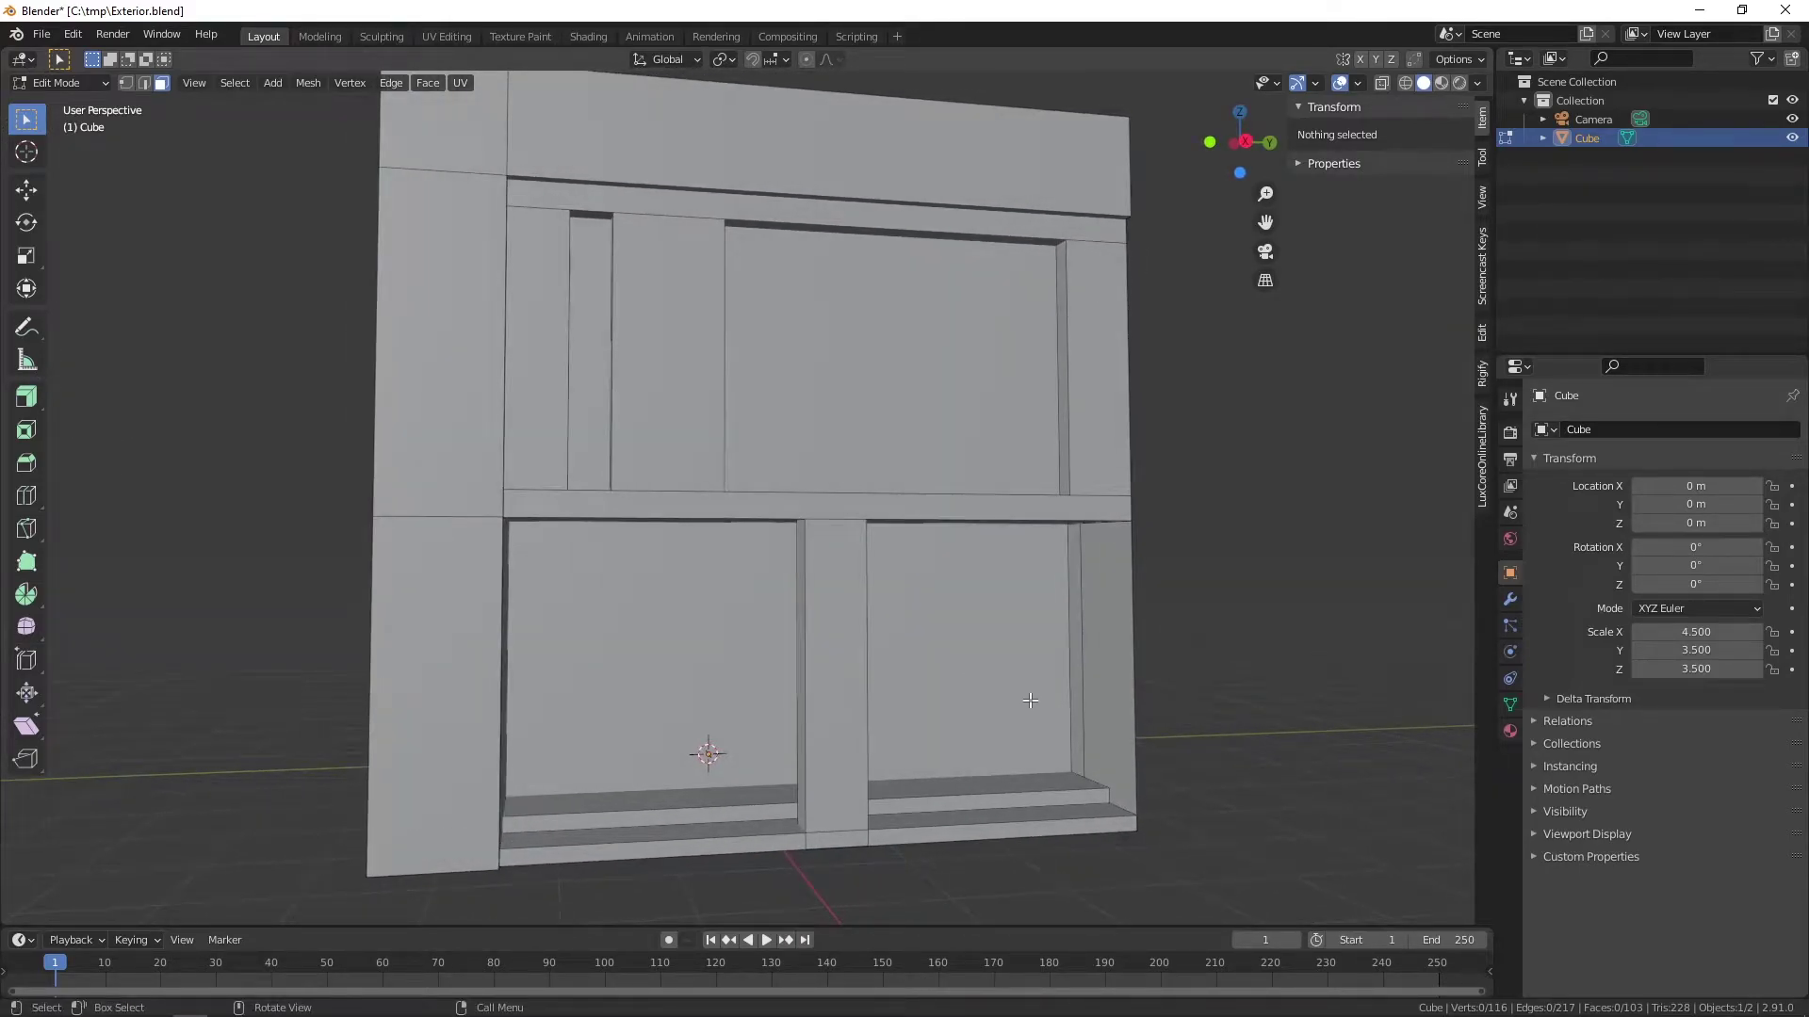
key("2")
middle_click(1058, 674)
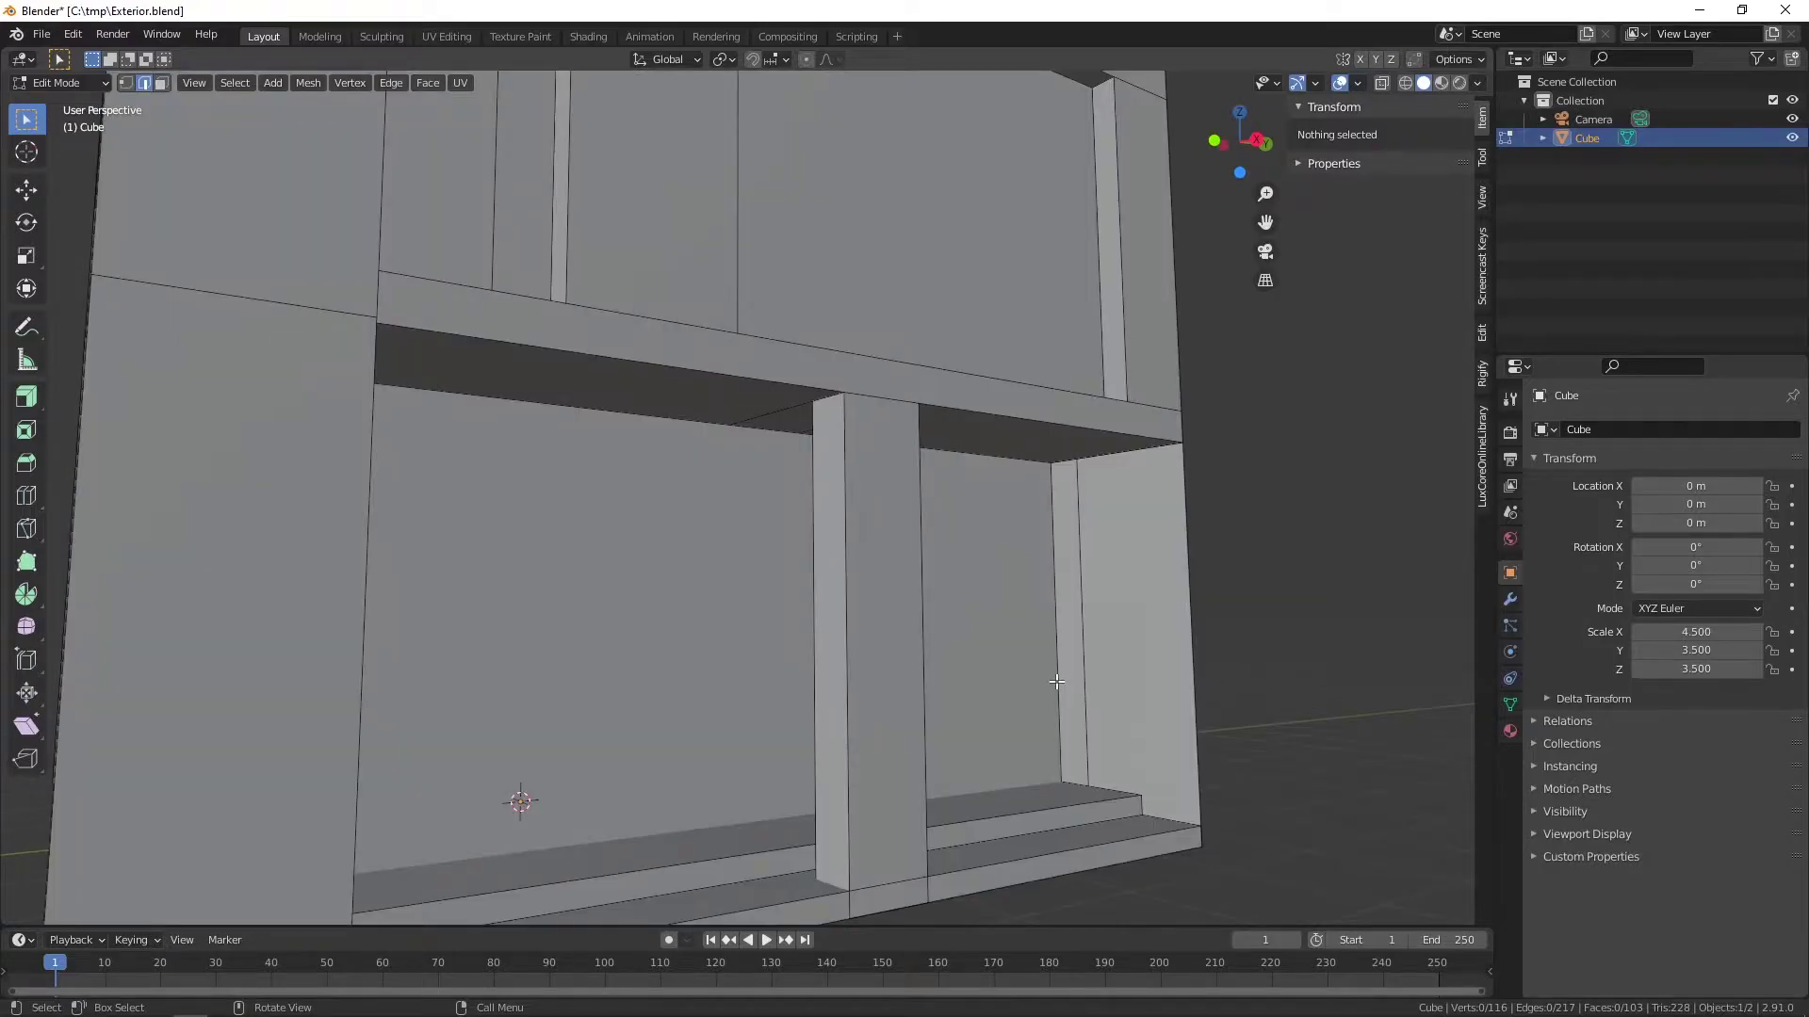
left_click(1057, 674)
middle_click(1046, 698)
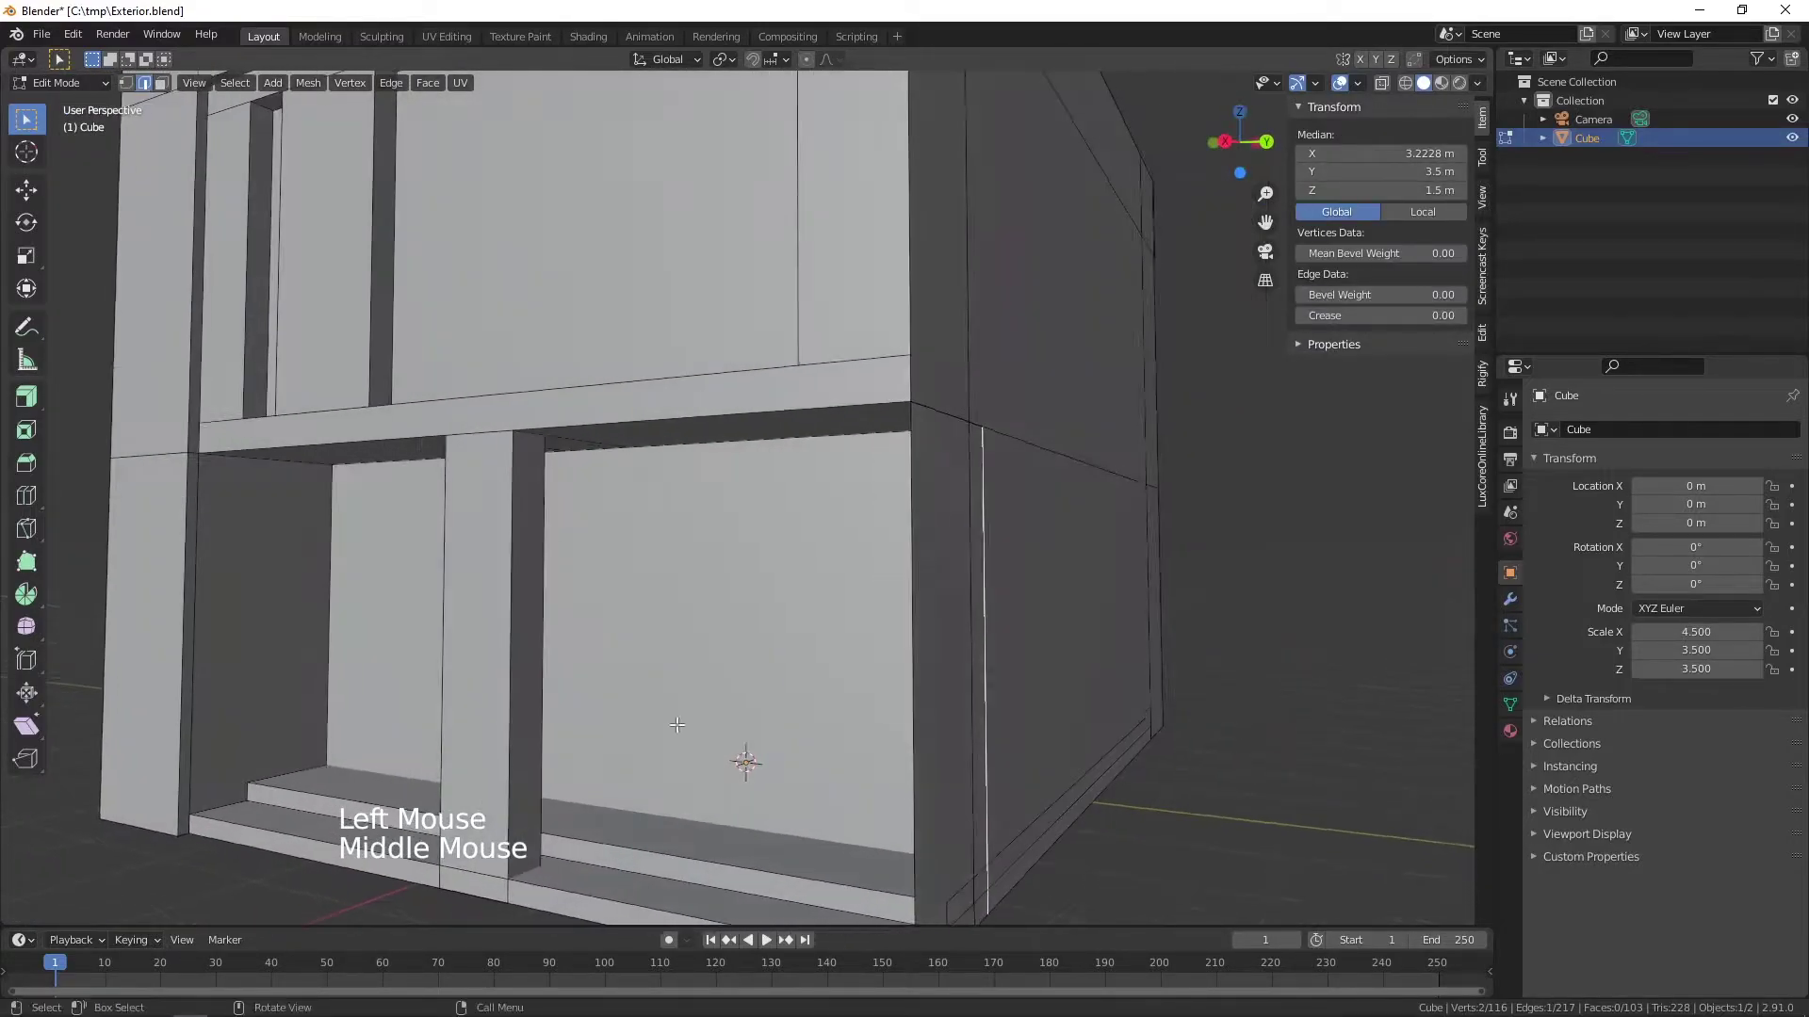
left_click(325, 678)
middle_click(422, 679)
right_click(570, 646)
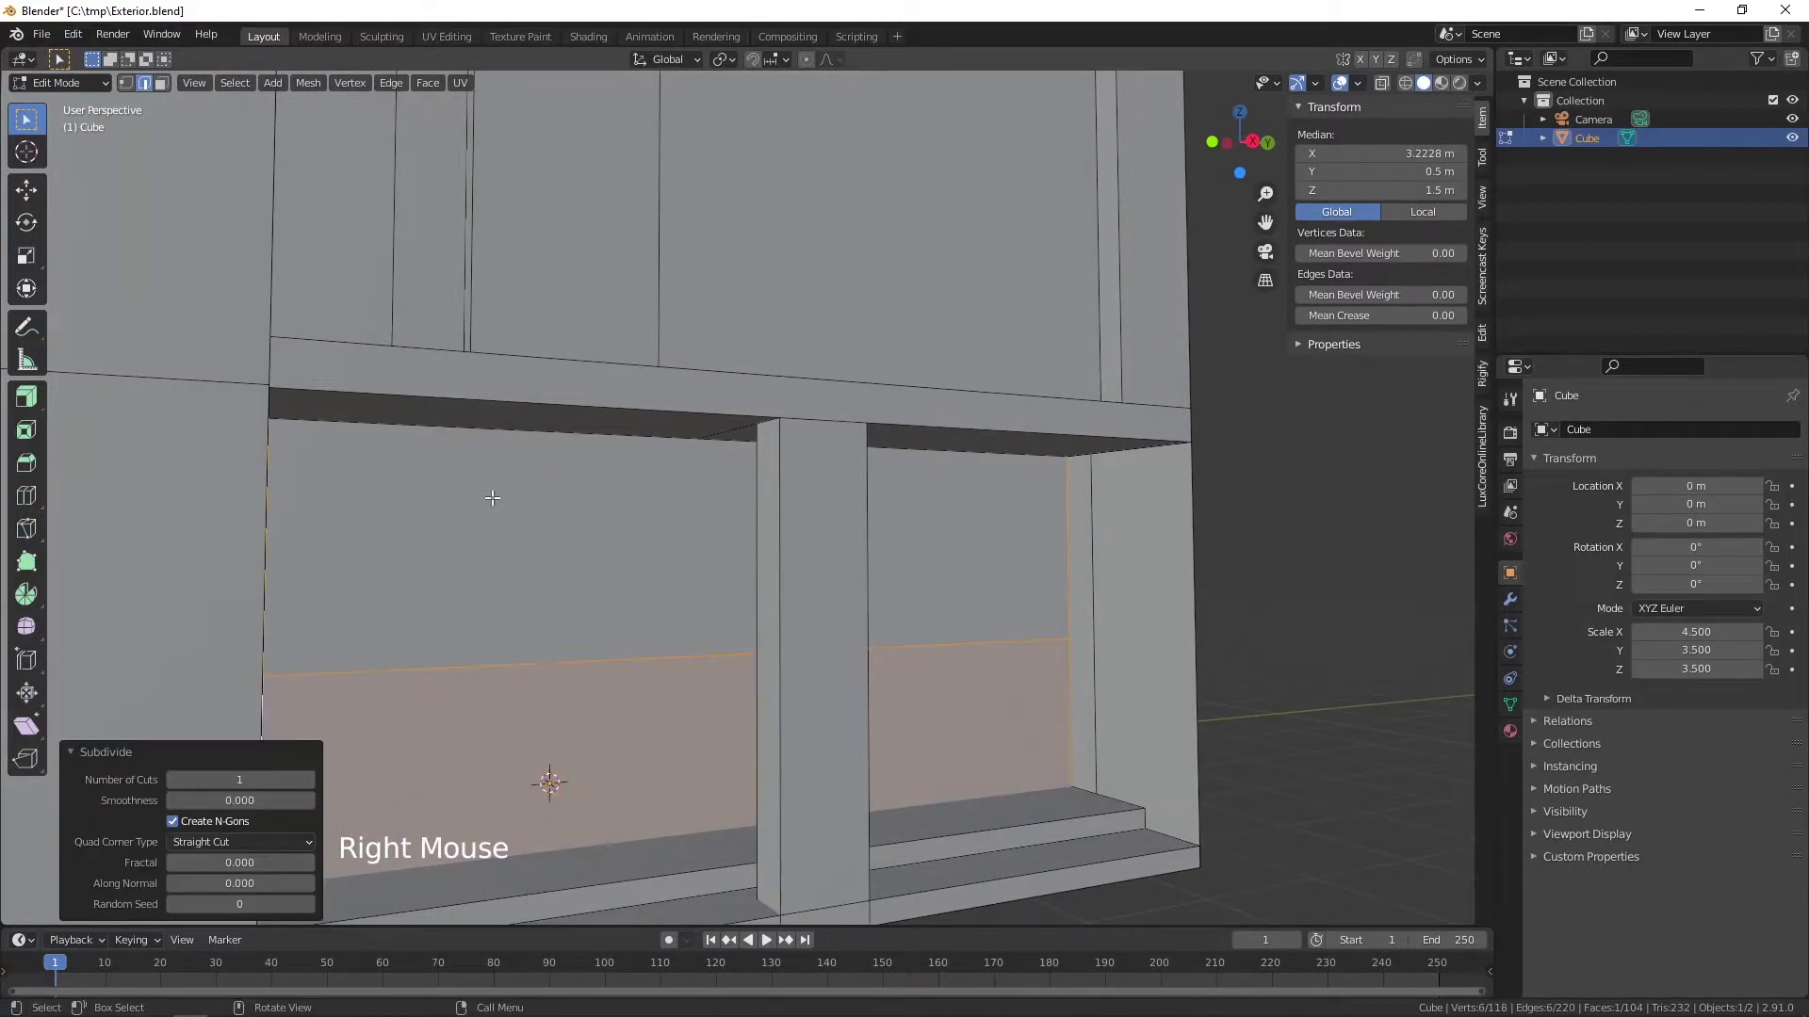
left_click(313, 787)
- Select the new horizontal edge loops across the lower back panels
middle_click(755, 713)
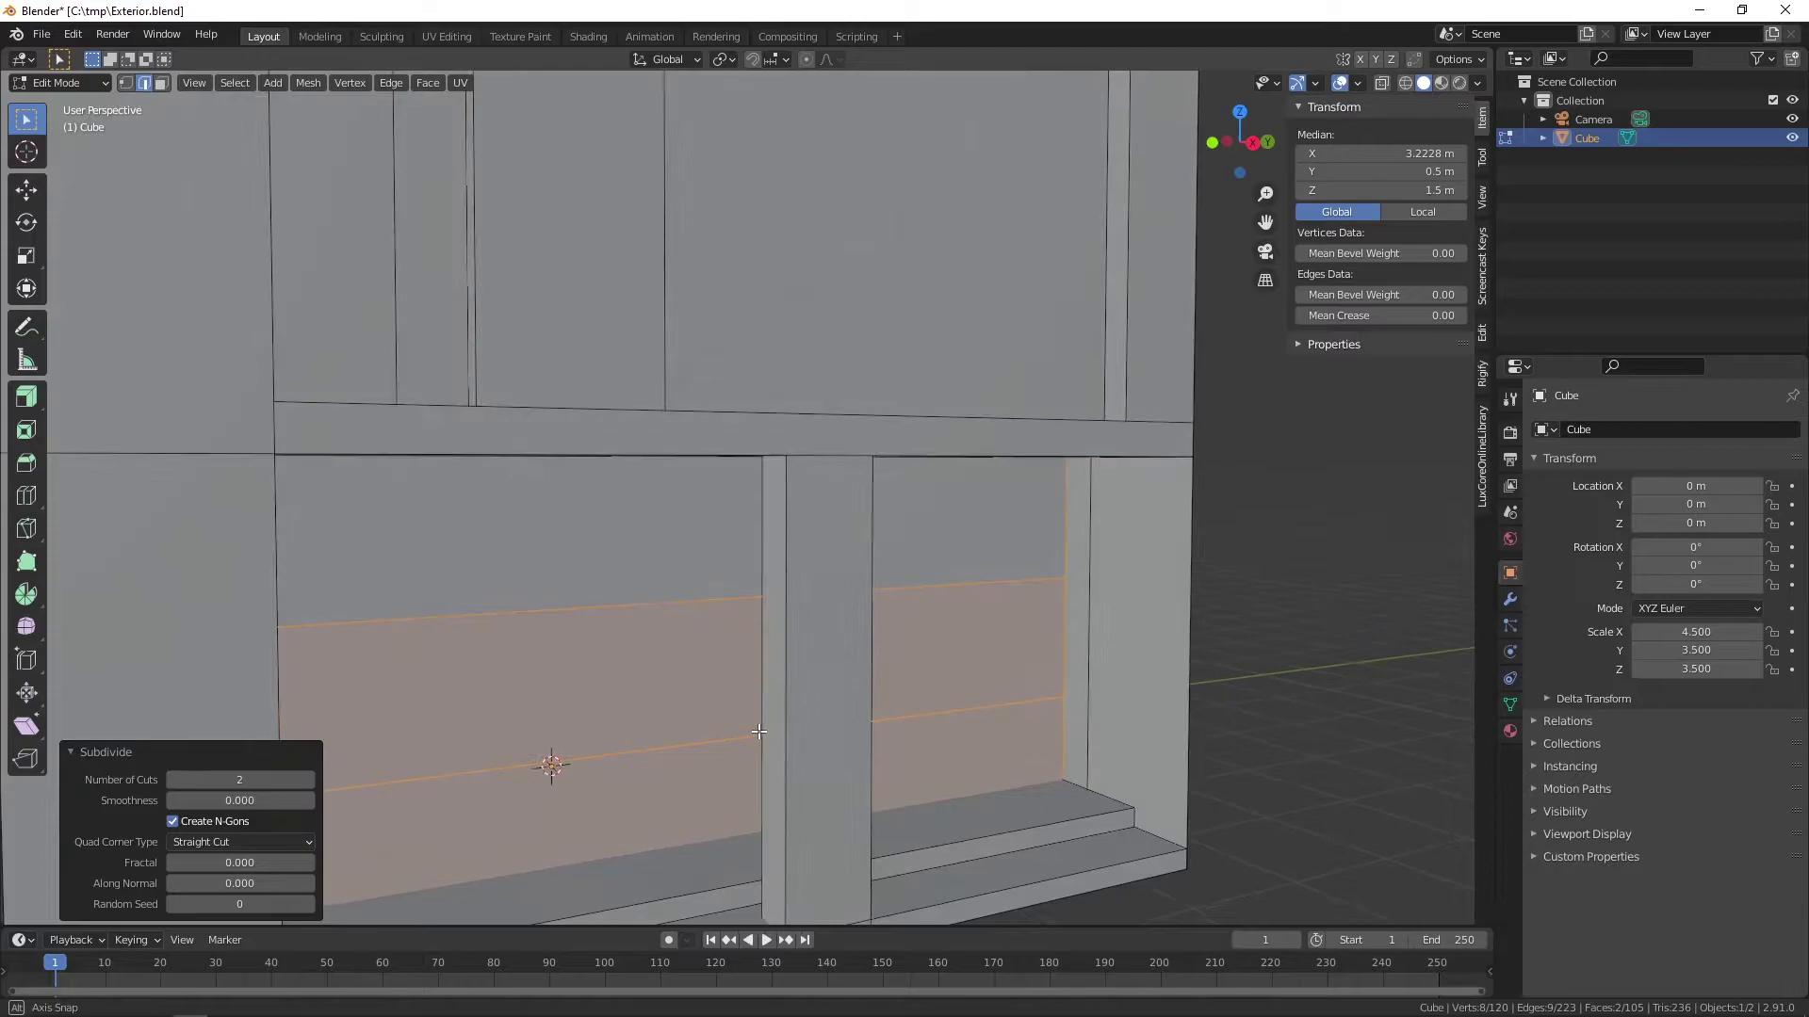
left_click(684, 596)
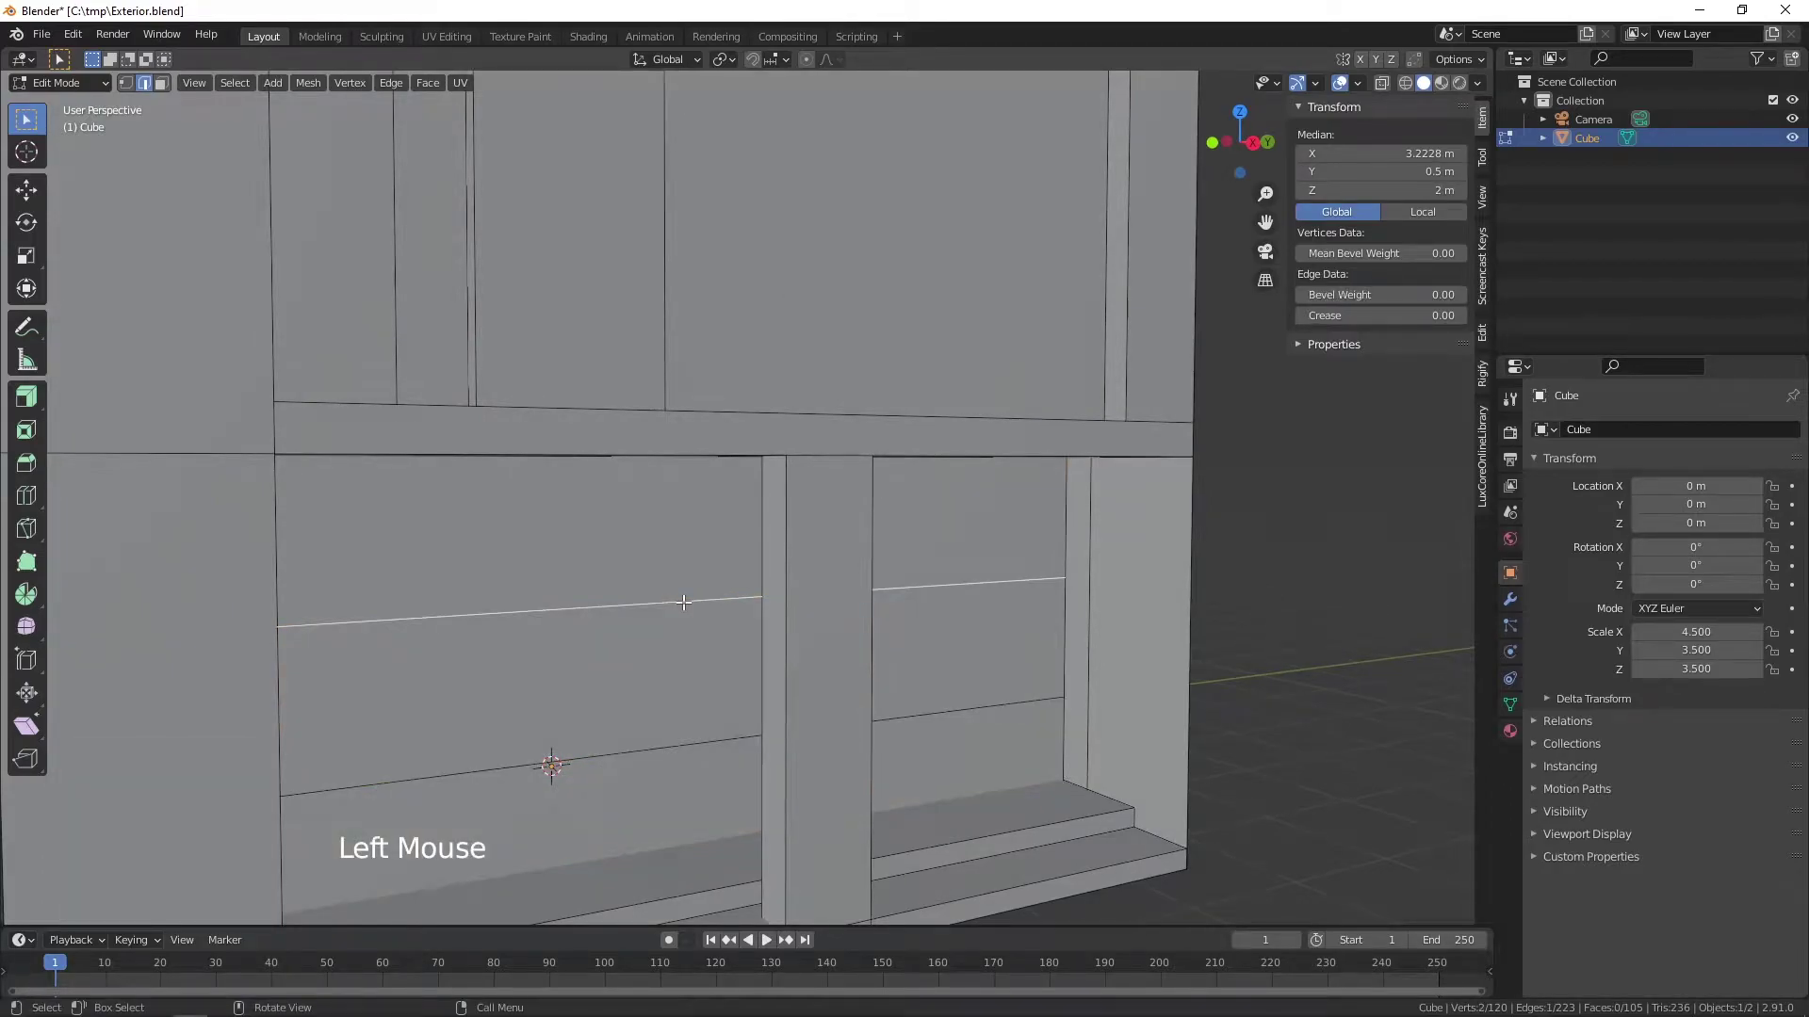
left_click(691, 735)
middle_click(836, 724)
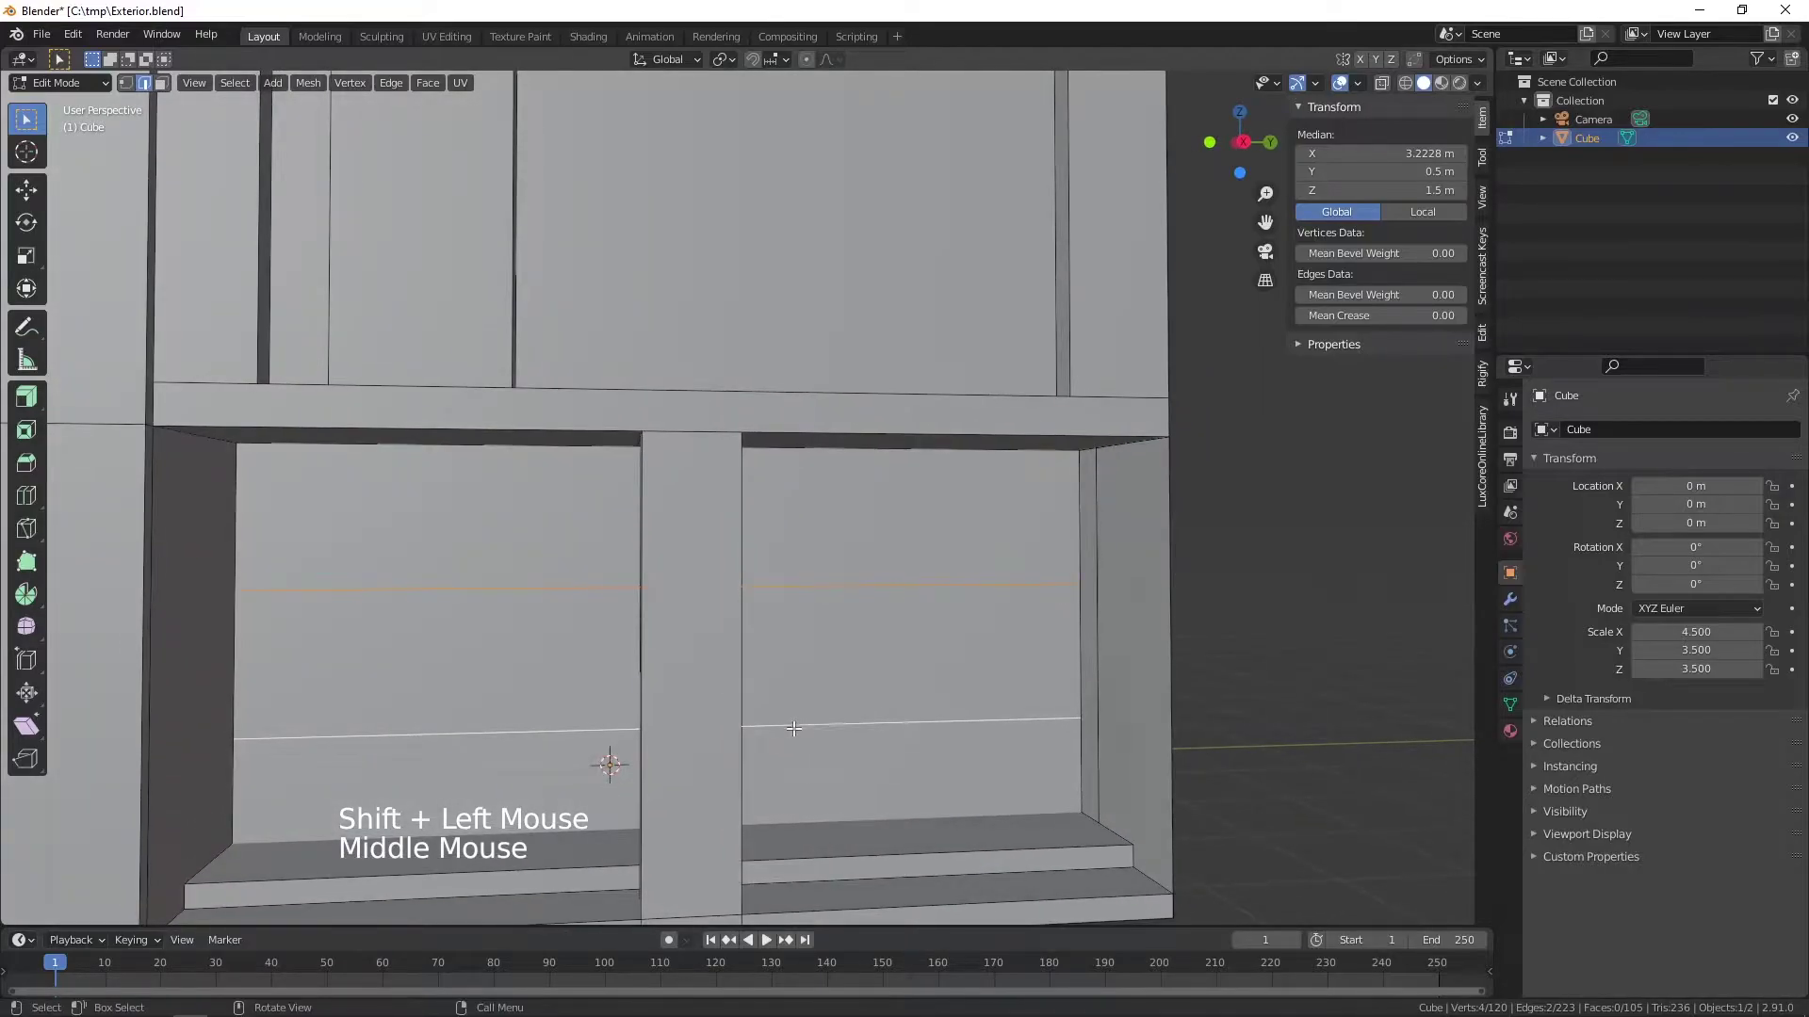
- In side view, scale the two cuts apart along Z and move them up beneath the overhang
key("KP_3")
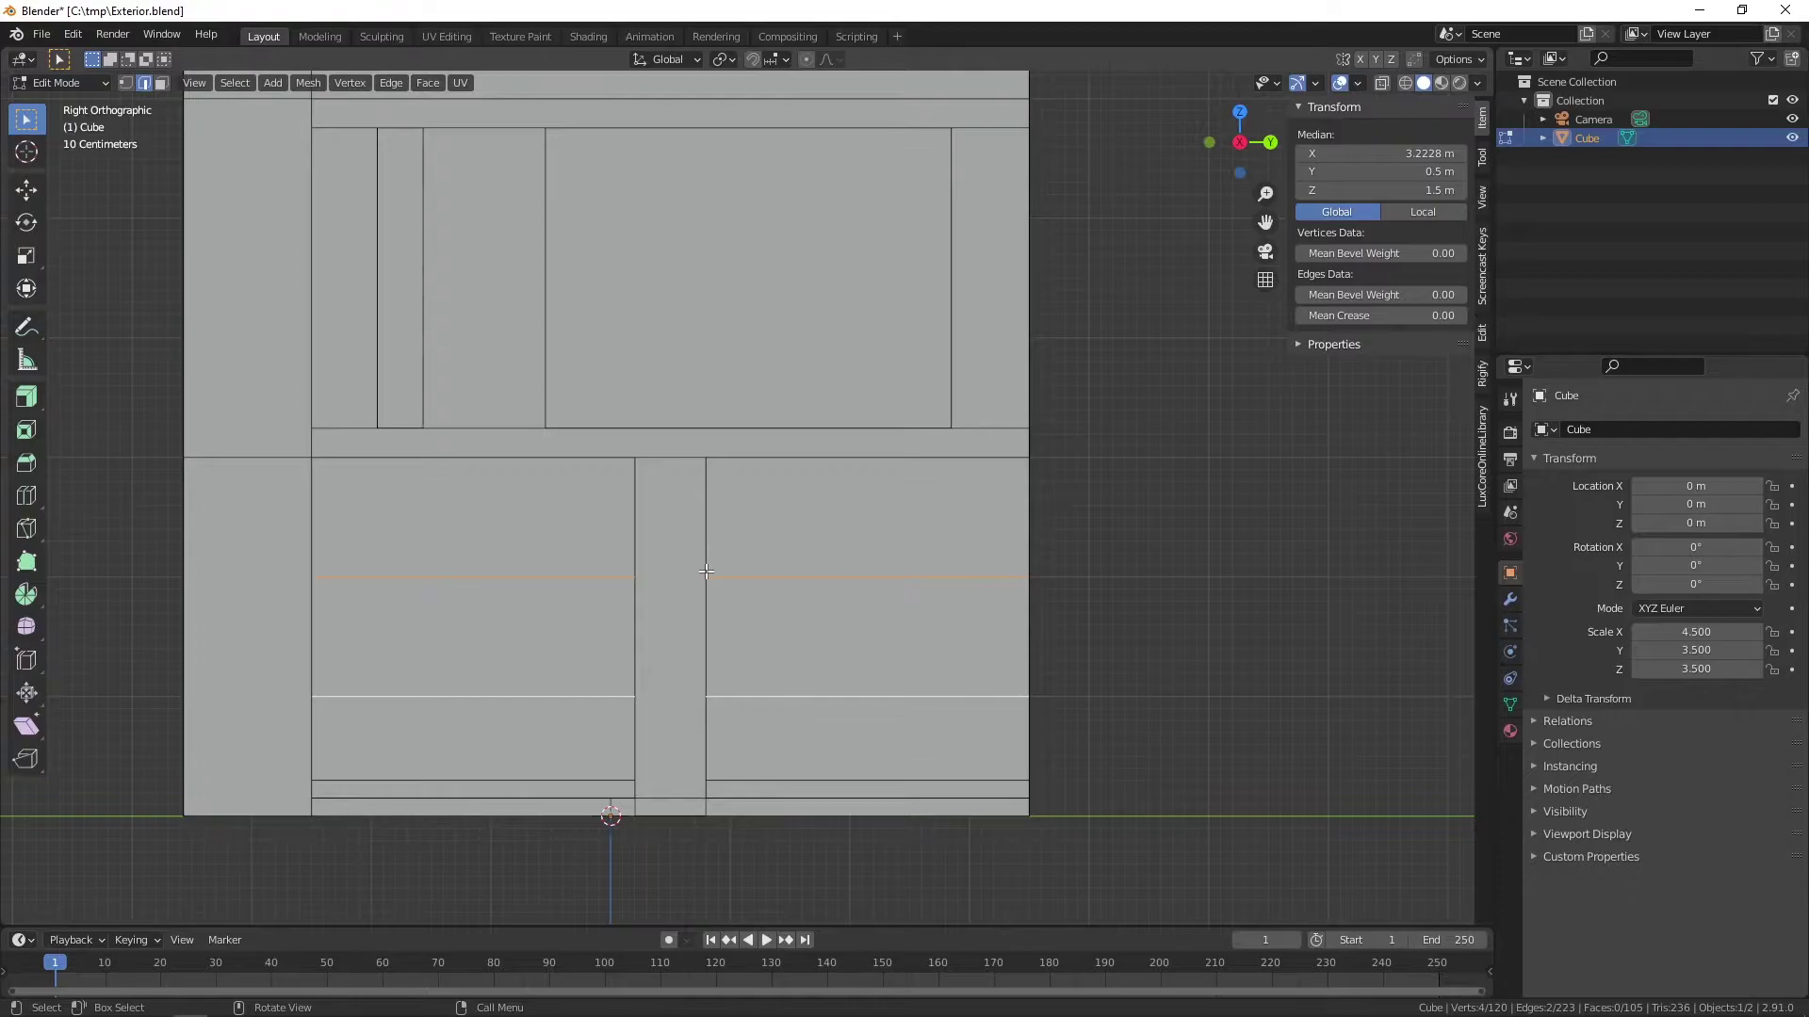
key("s")
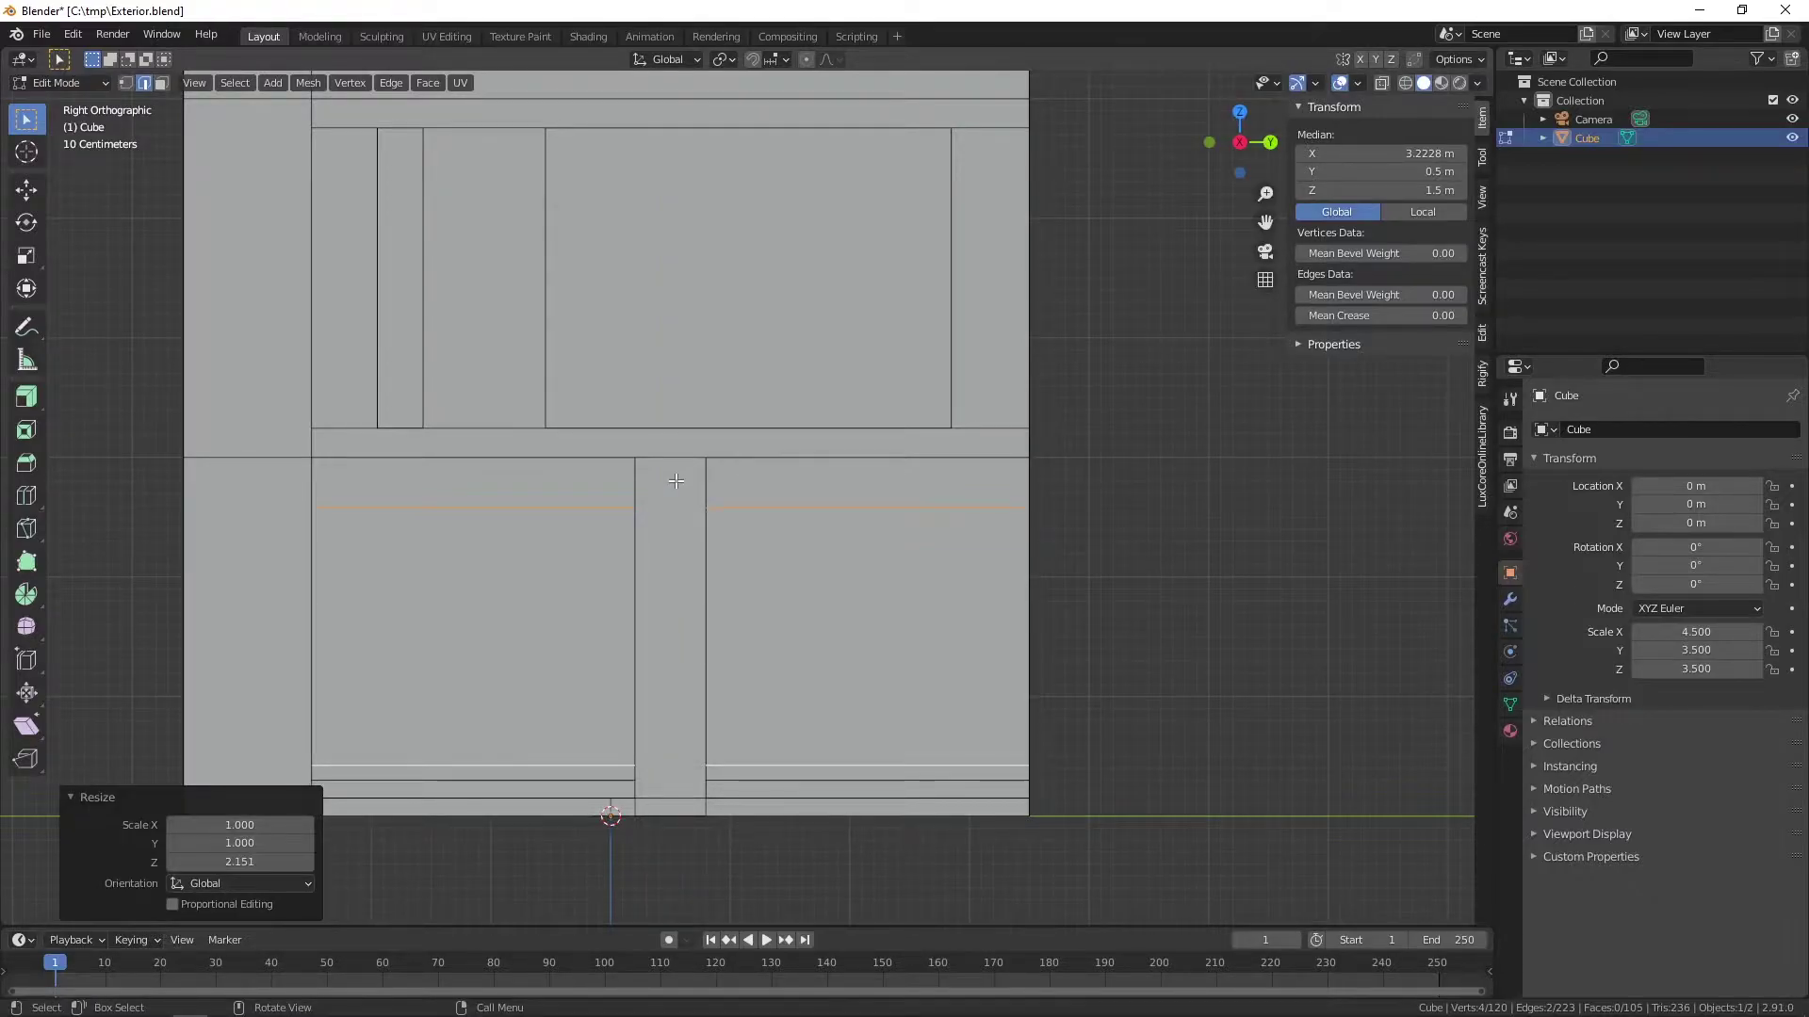
key("g")
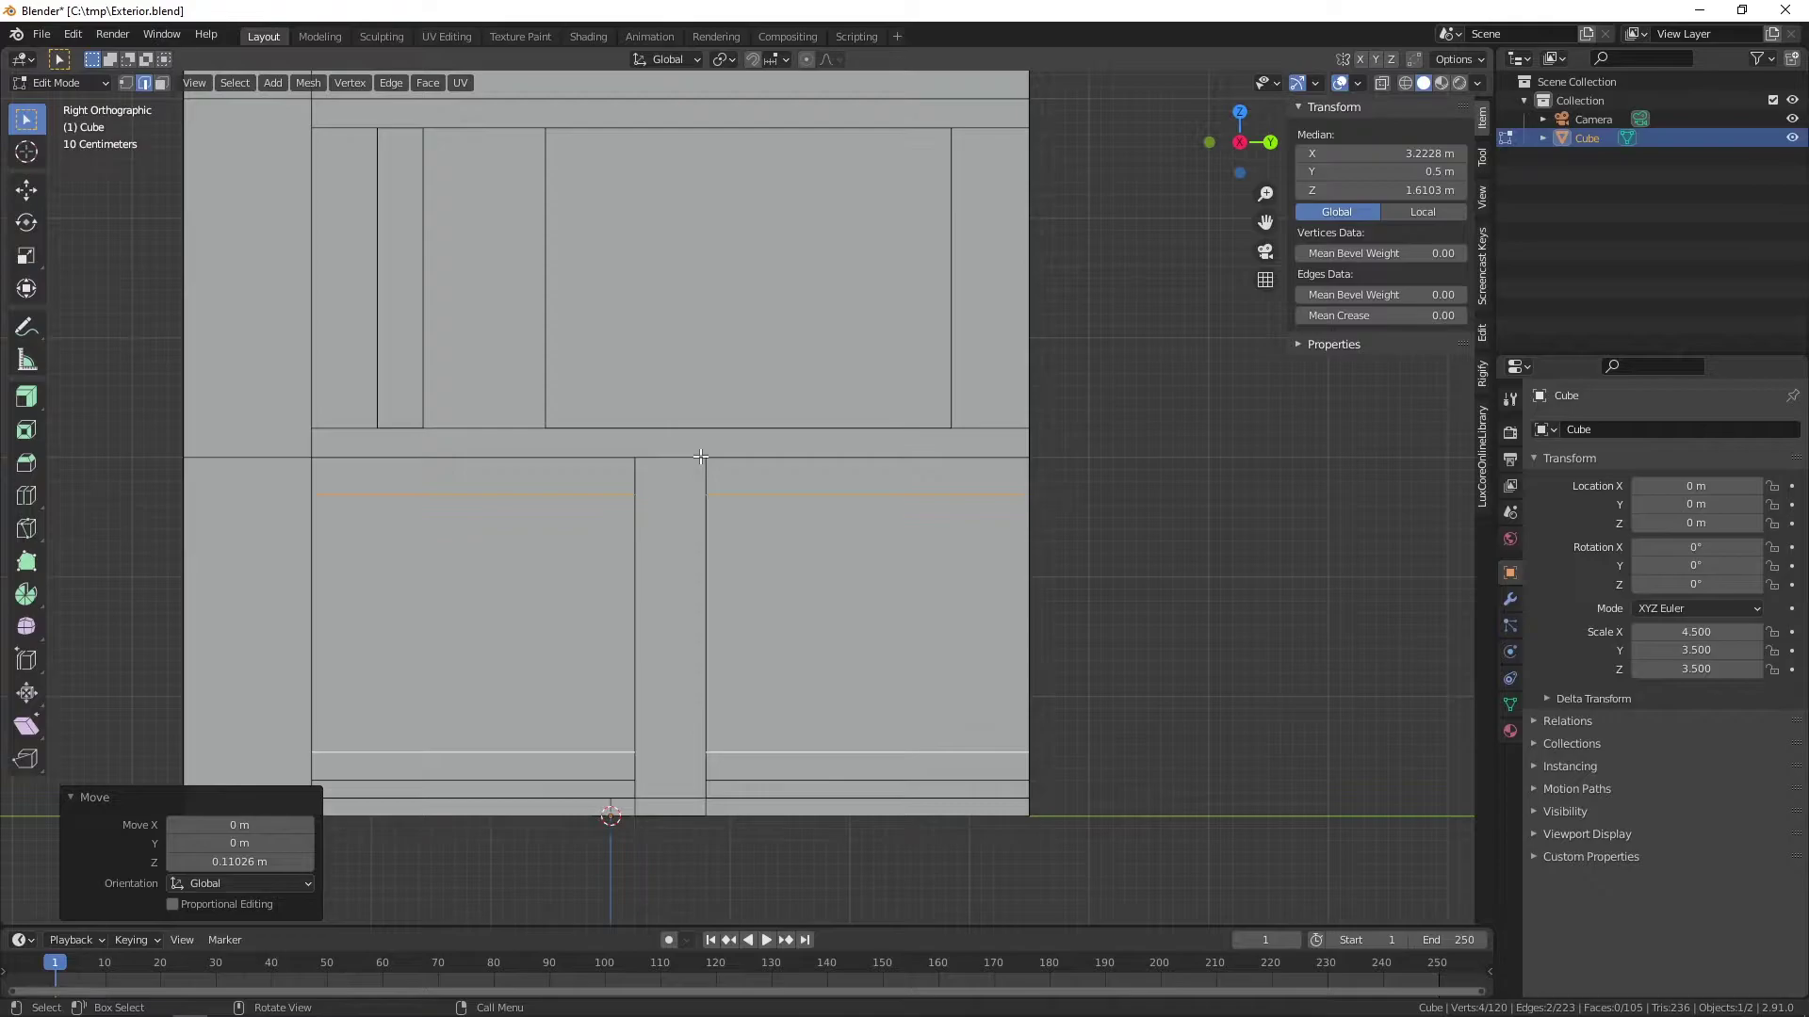
key("s")
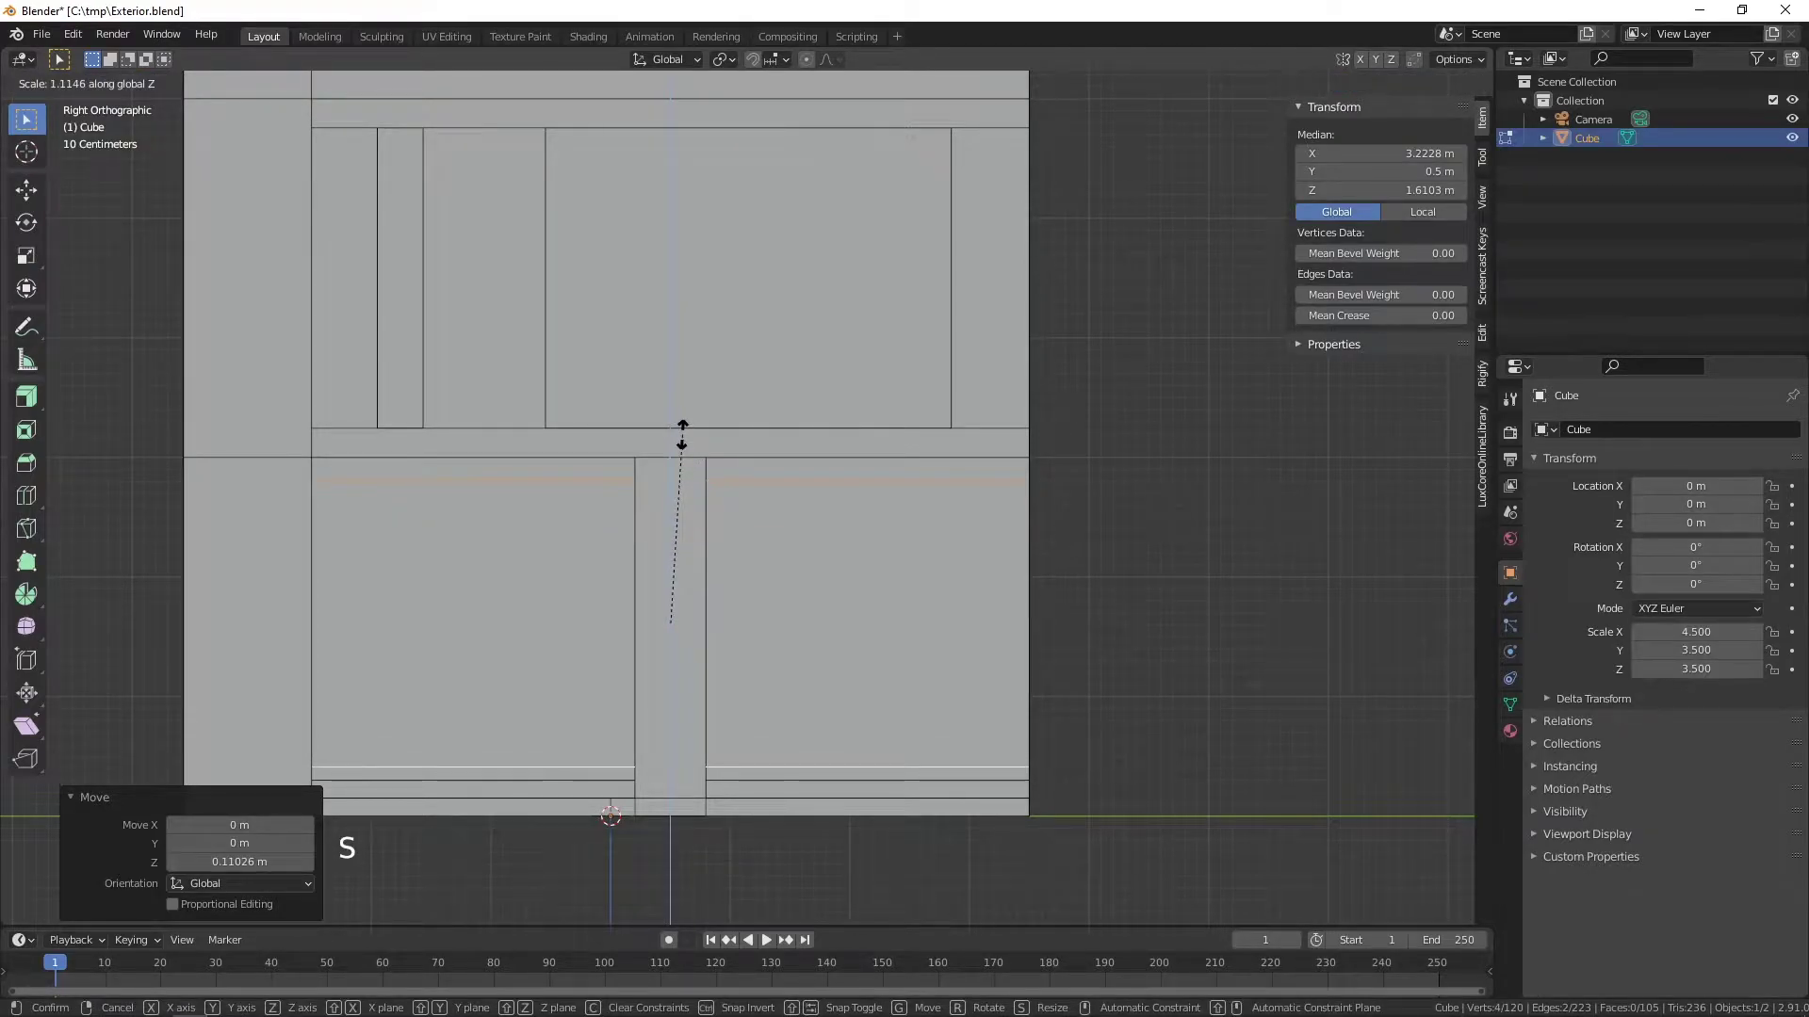
scroll("down", 3)
middle_click(759, 577)
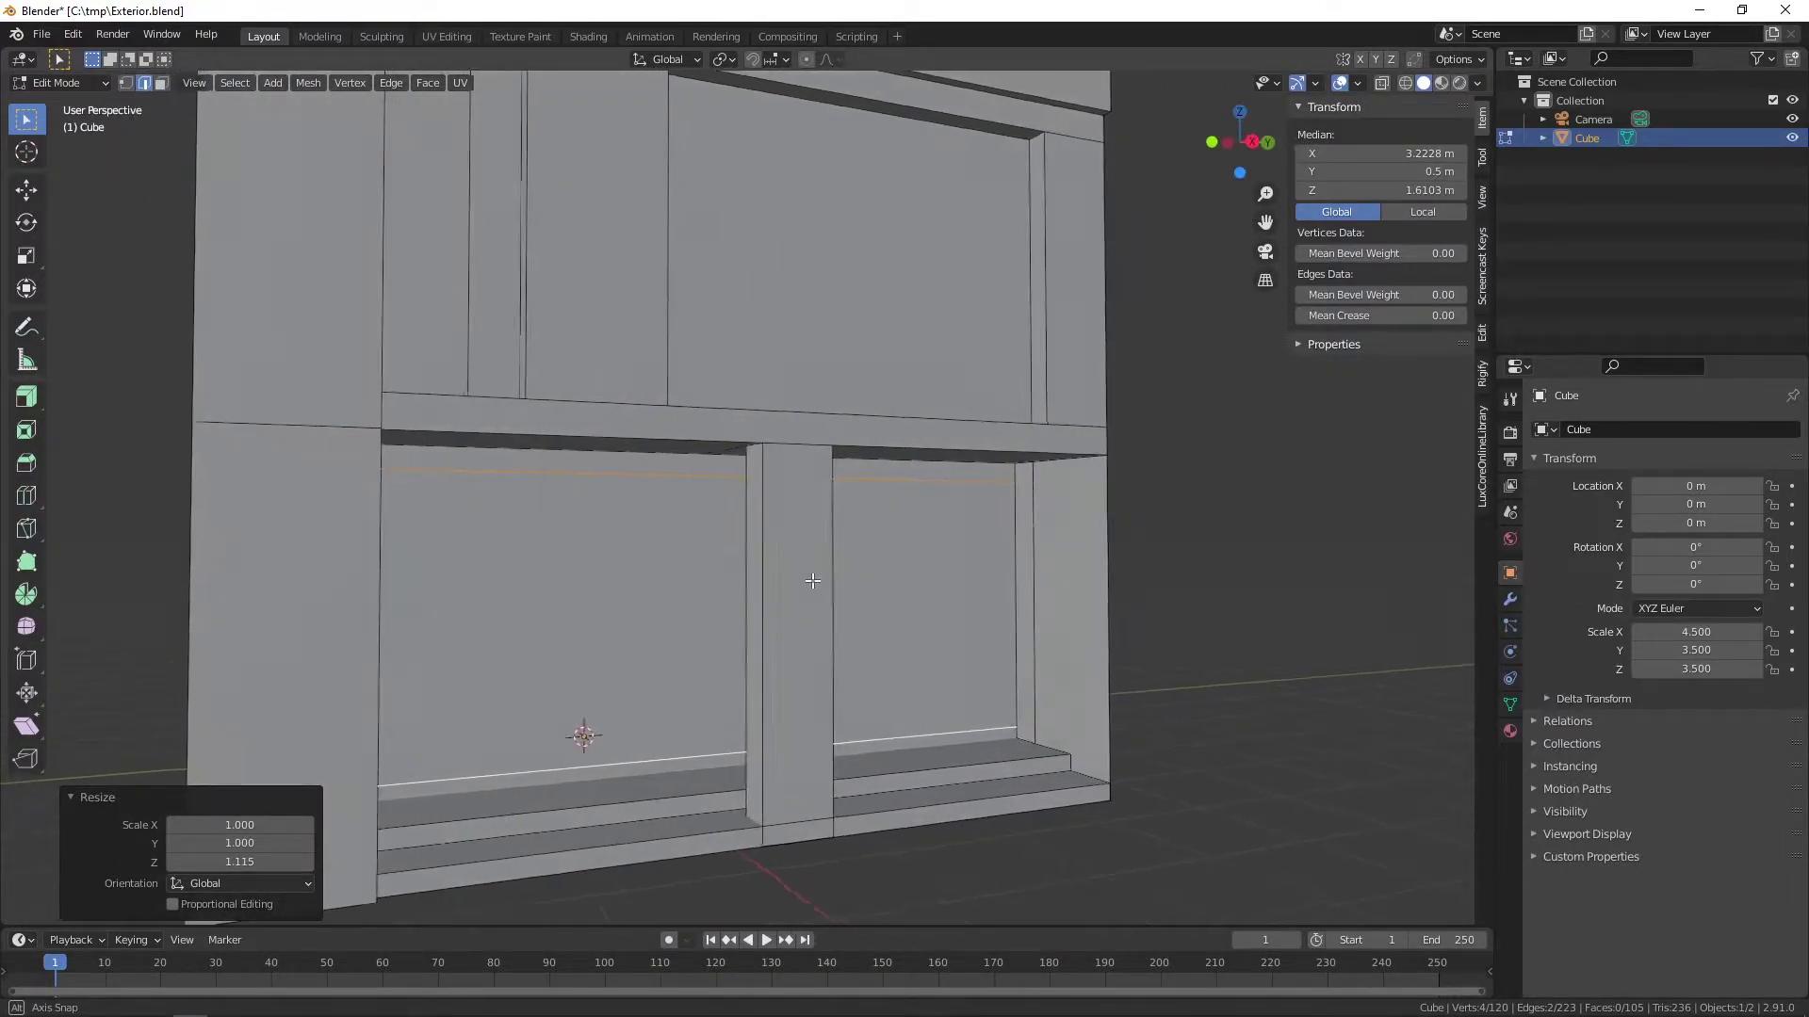
- Subdivide the lower back panel band with 6 vertical cuts into narrow strips
right_click(938, 644)
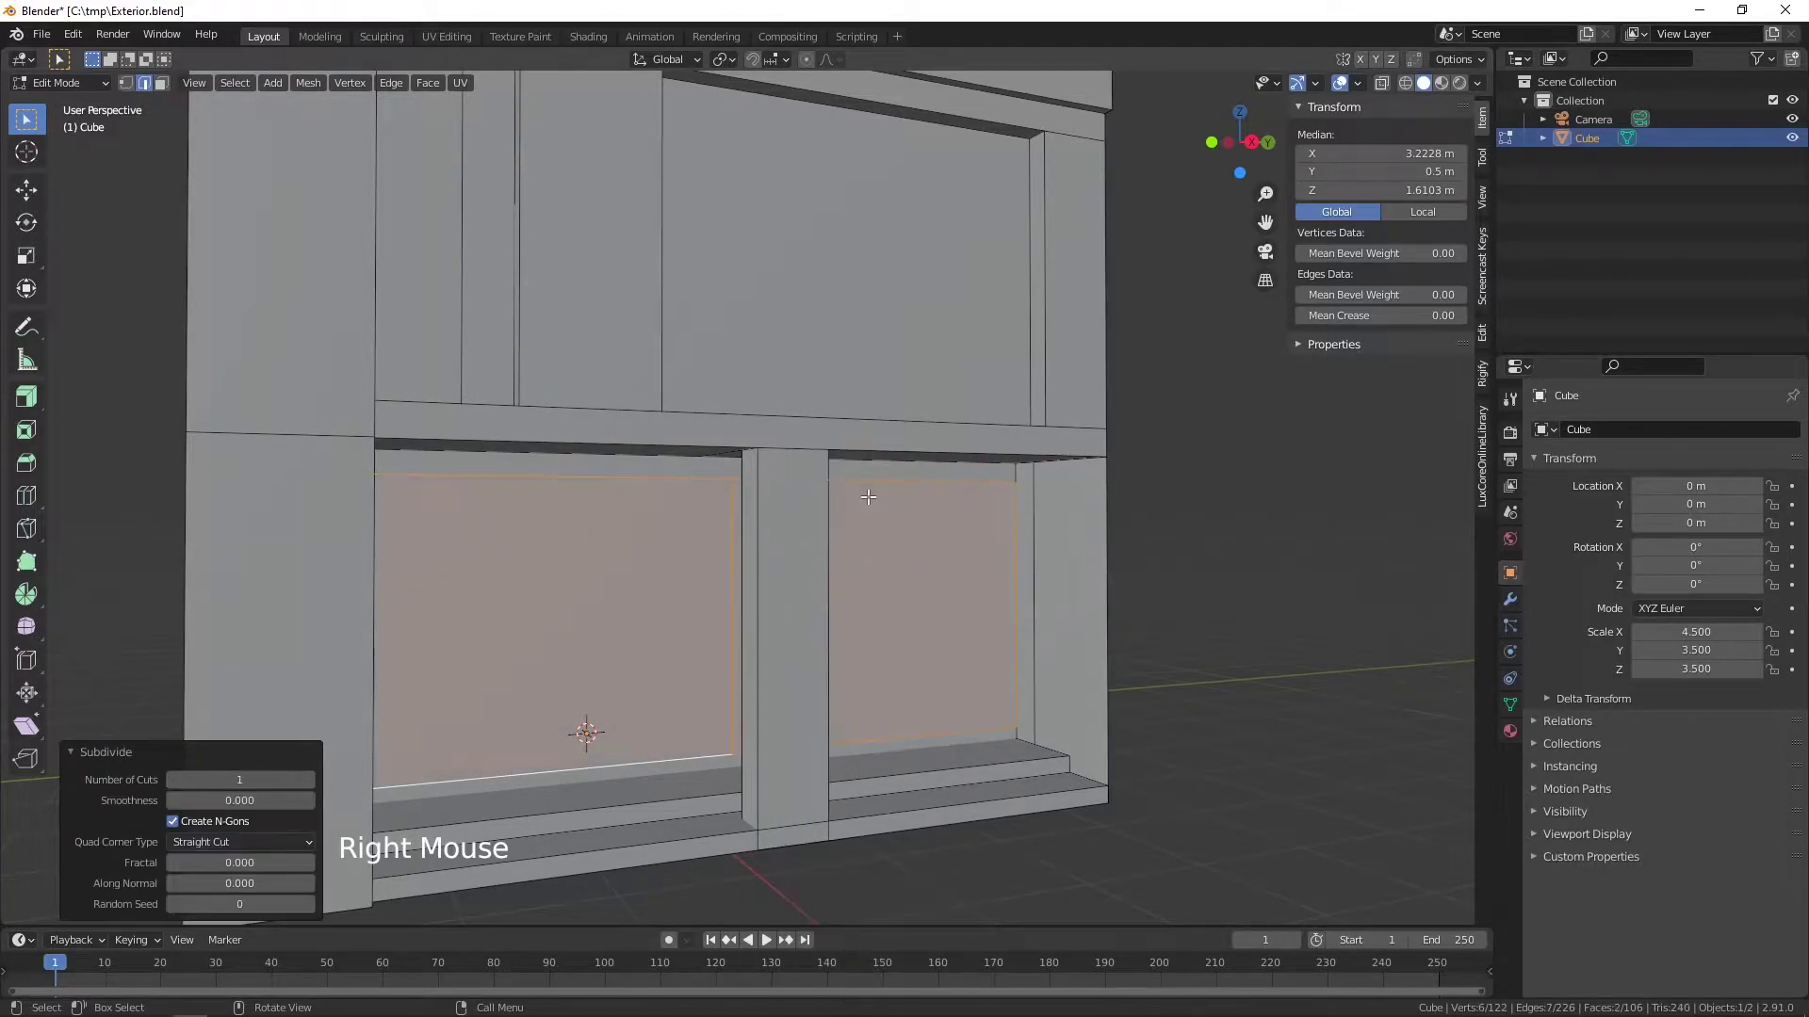
left_click(314, 782)
left_click(313, 780)
left_click(313, 781)
left_click(314, 781)
left_click(314, 781)
- Select one new vertical divider edge and view the wall in Right Orthographic
middle_click(1065, 693)
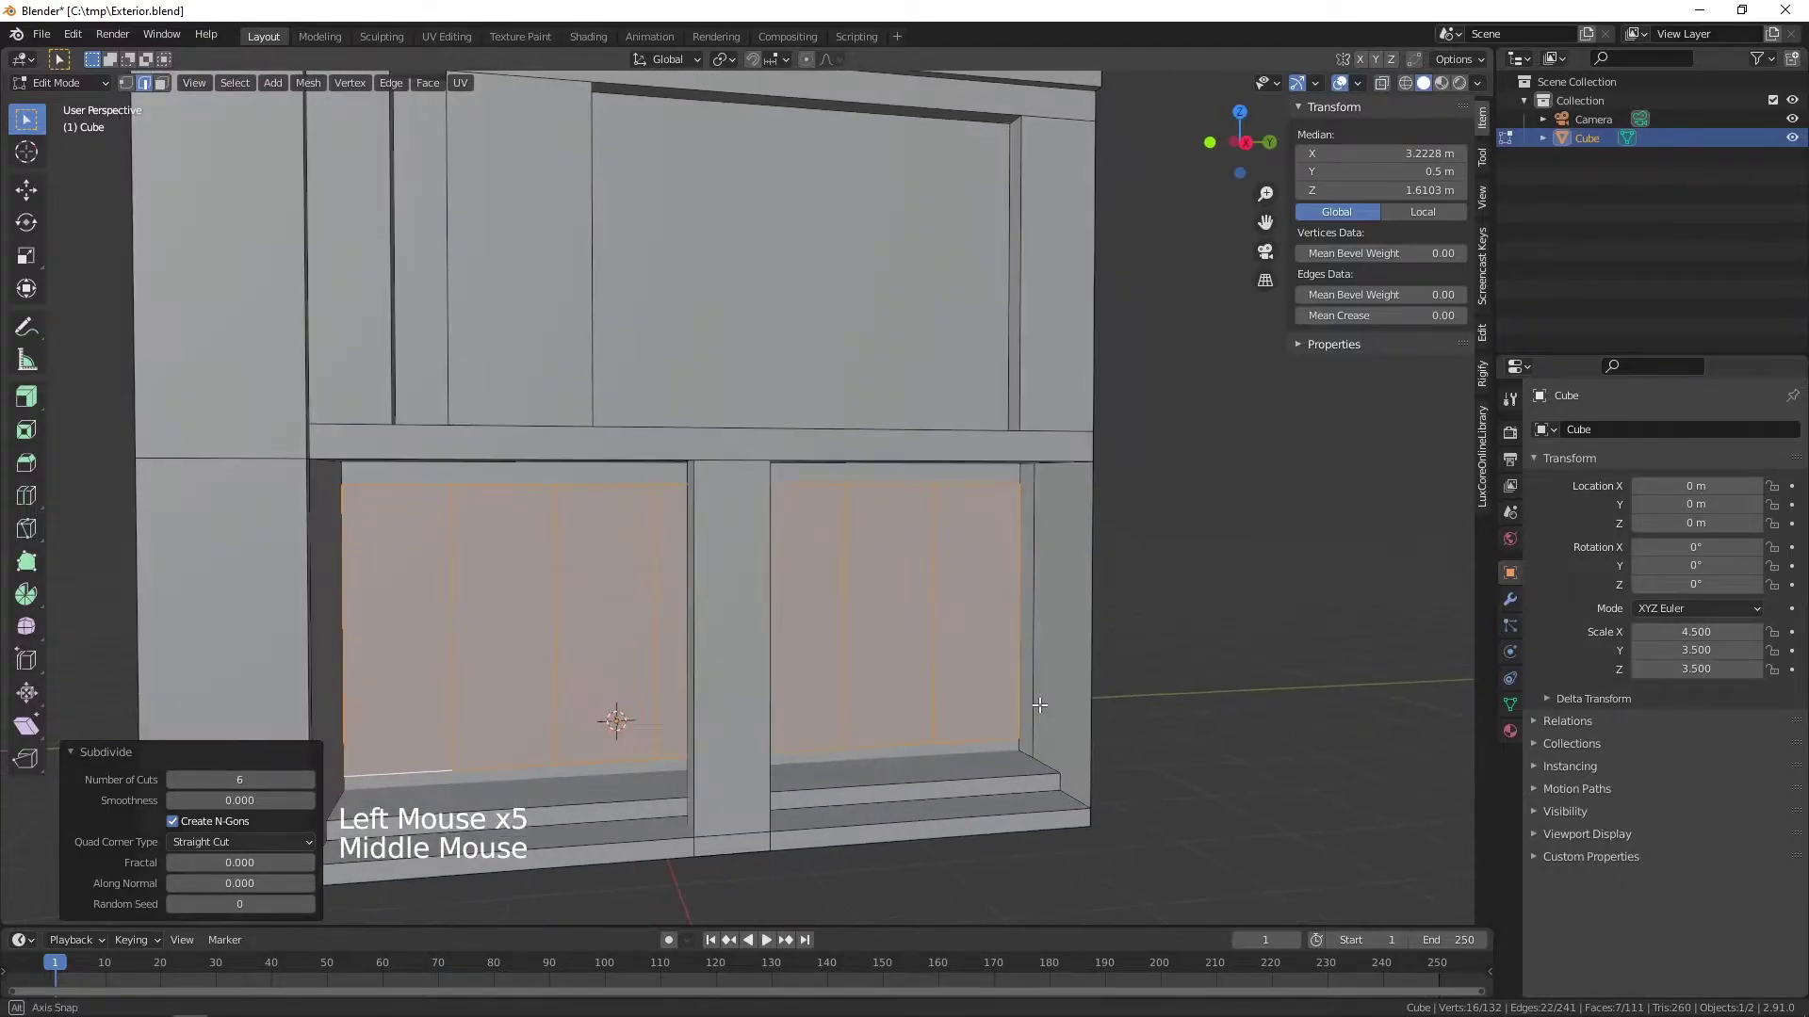
left_click(450, 658)
left_click(555, 656)
key("KP_3")
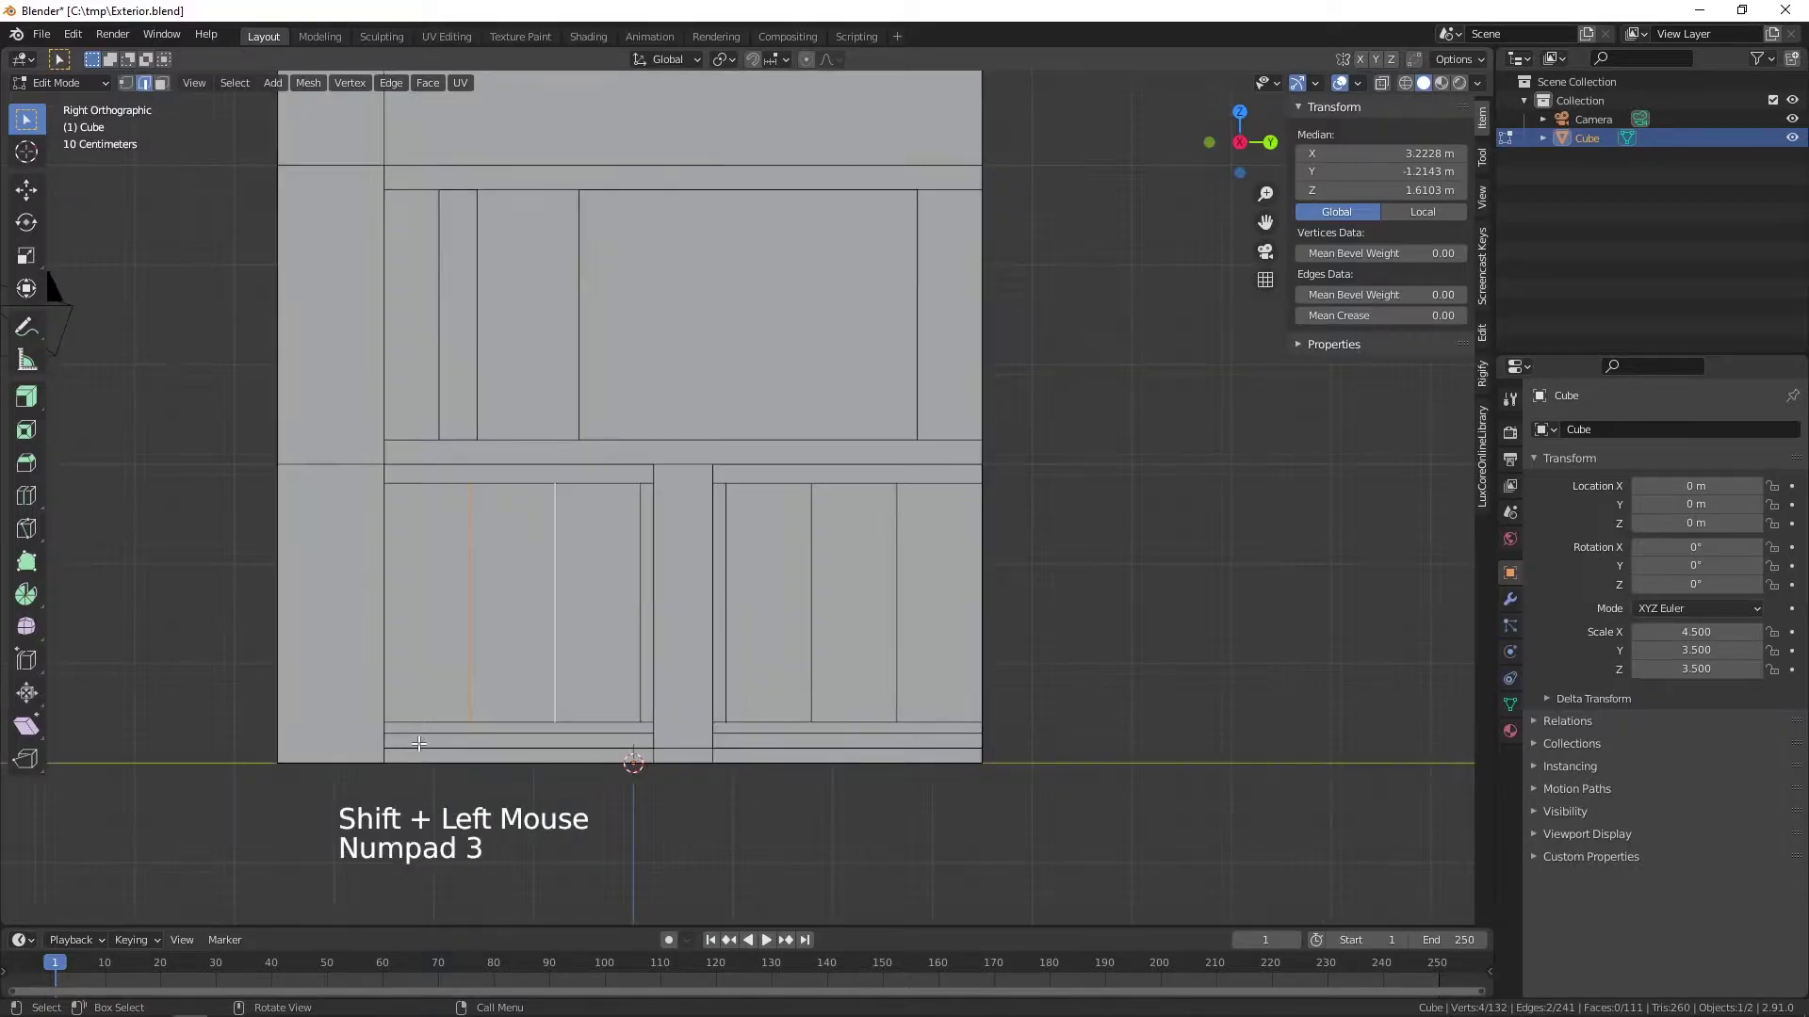
- Move and squeeze the left vertical dividers into a narrow strip at the band's end
scroll("up", 3)
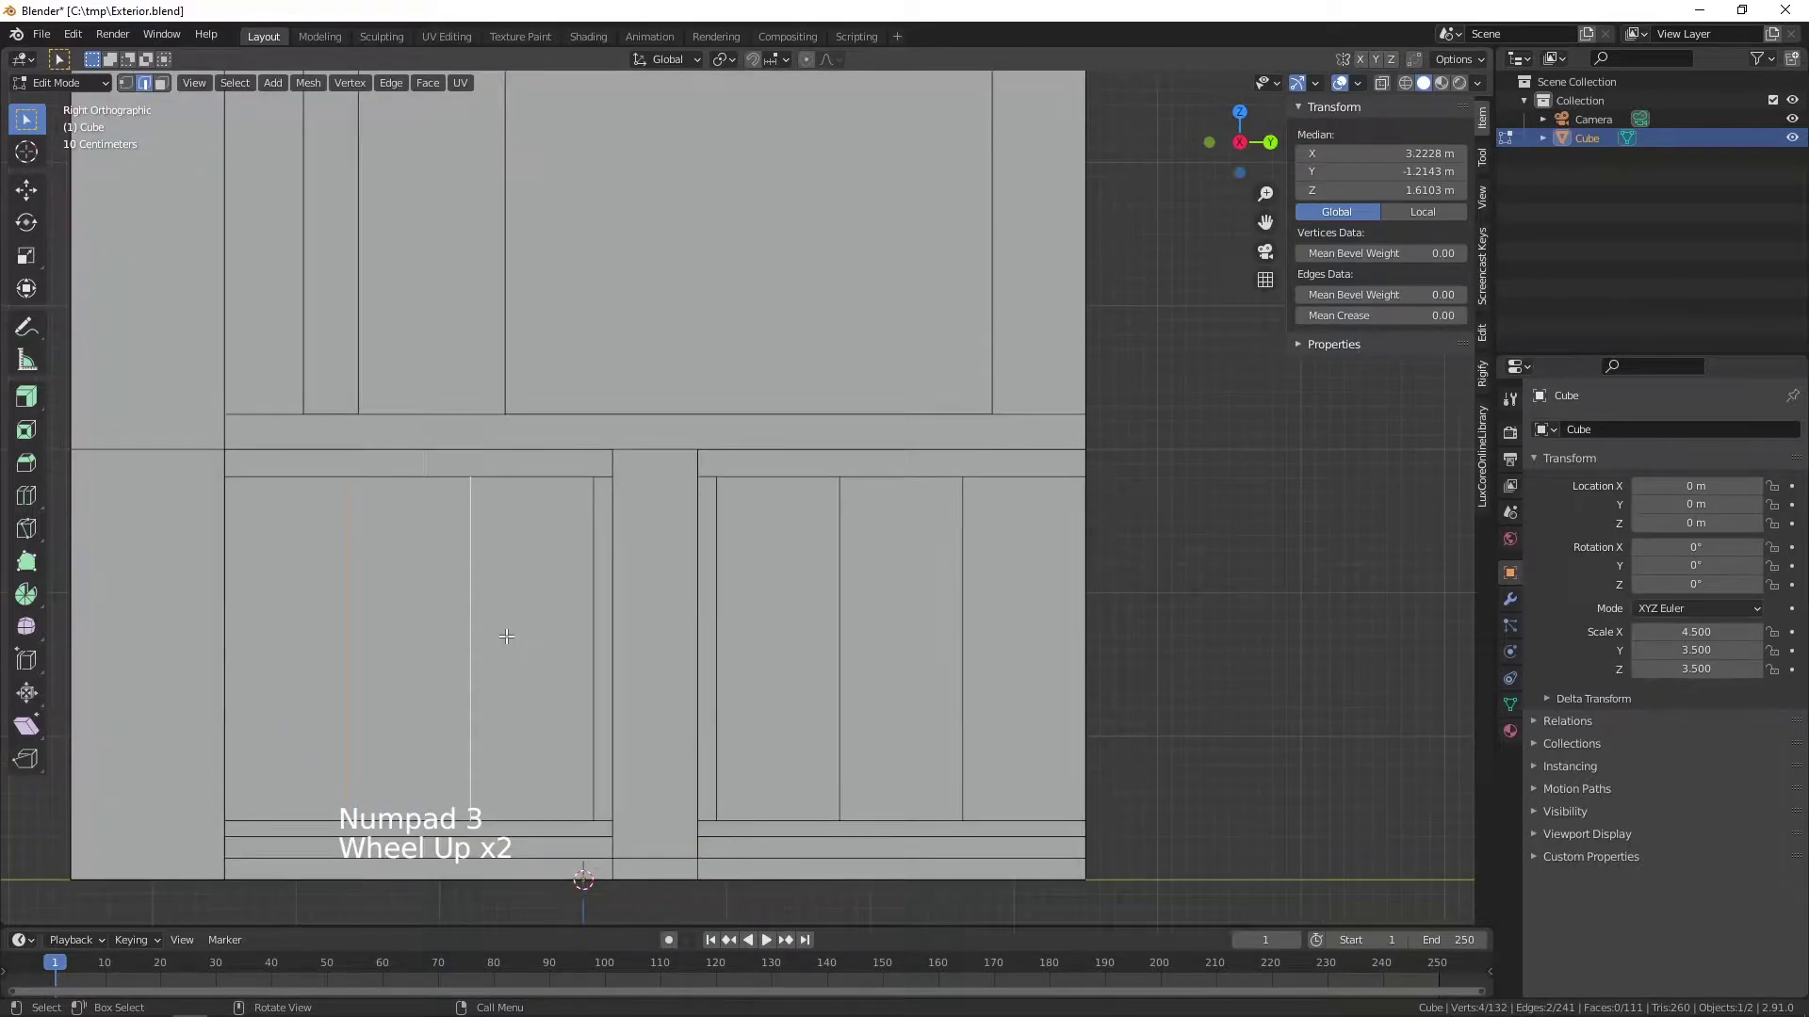
middle_click(489, 622)
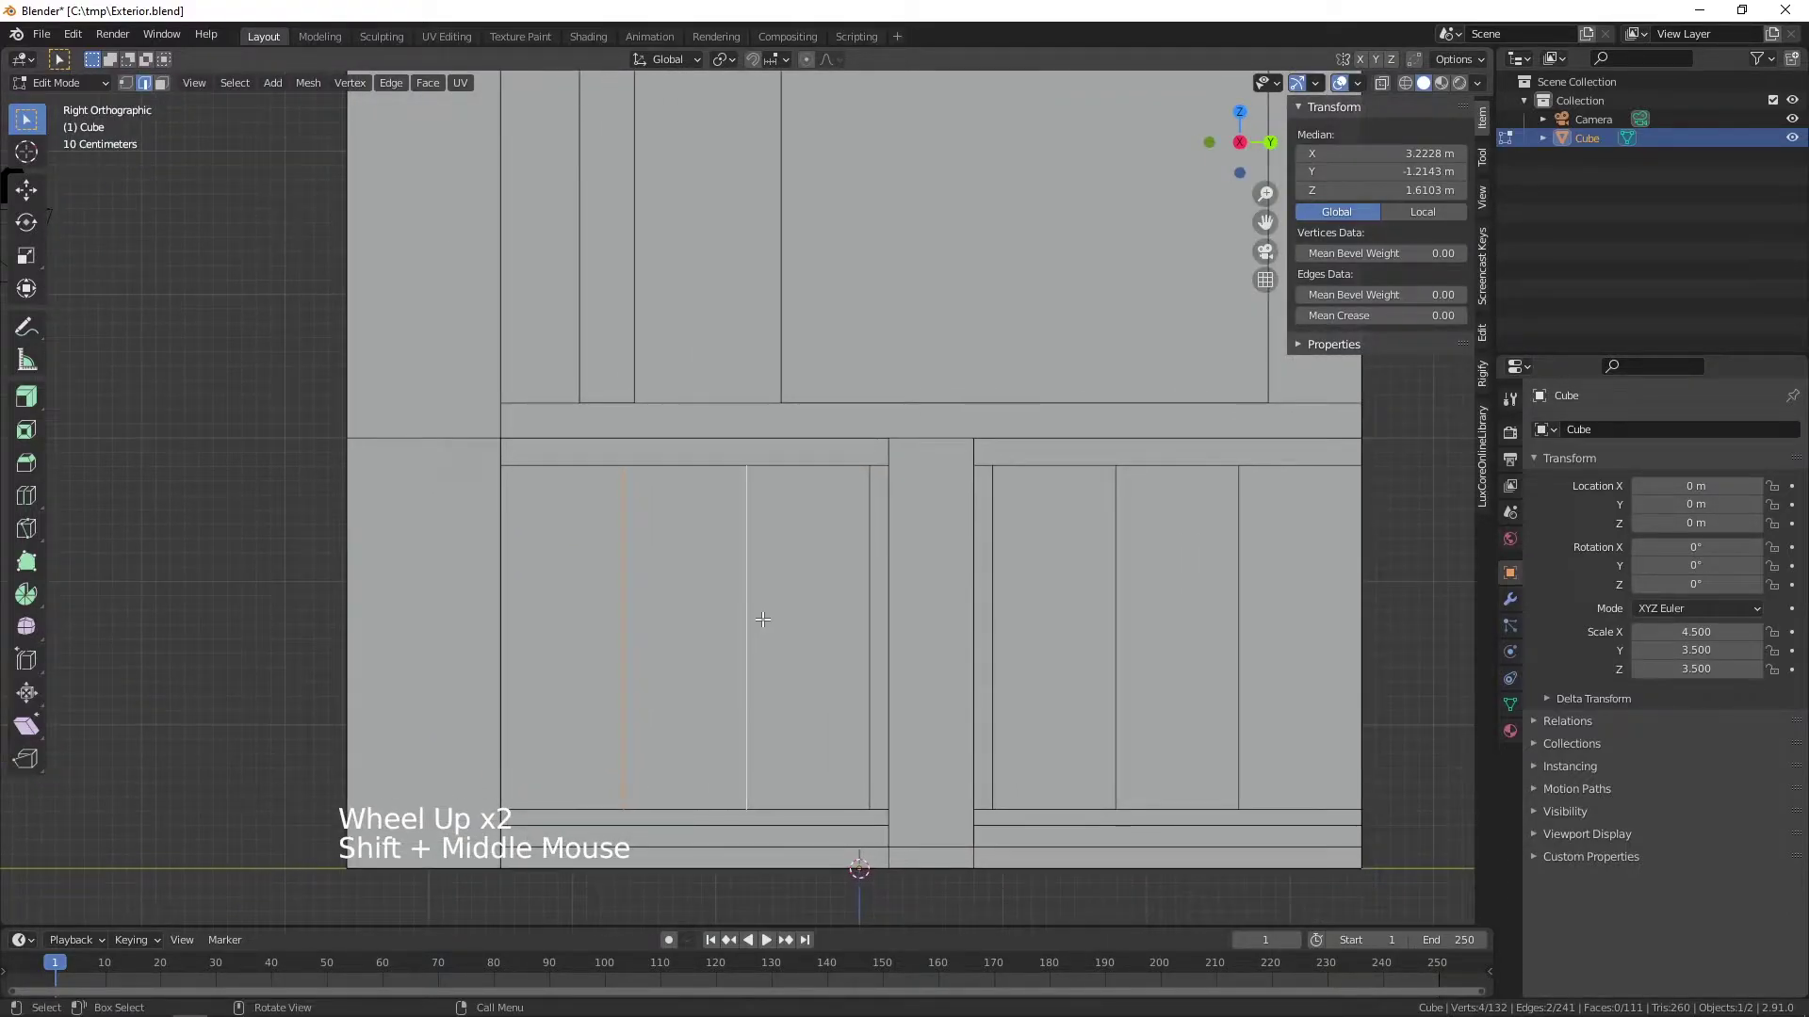
key("g")
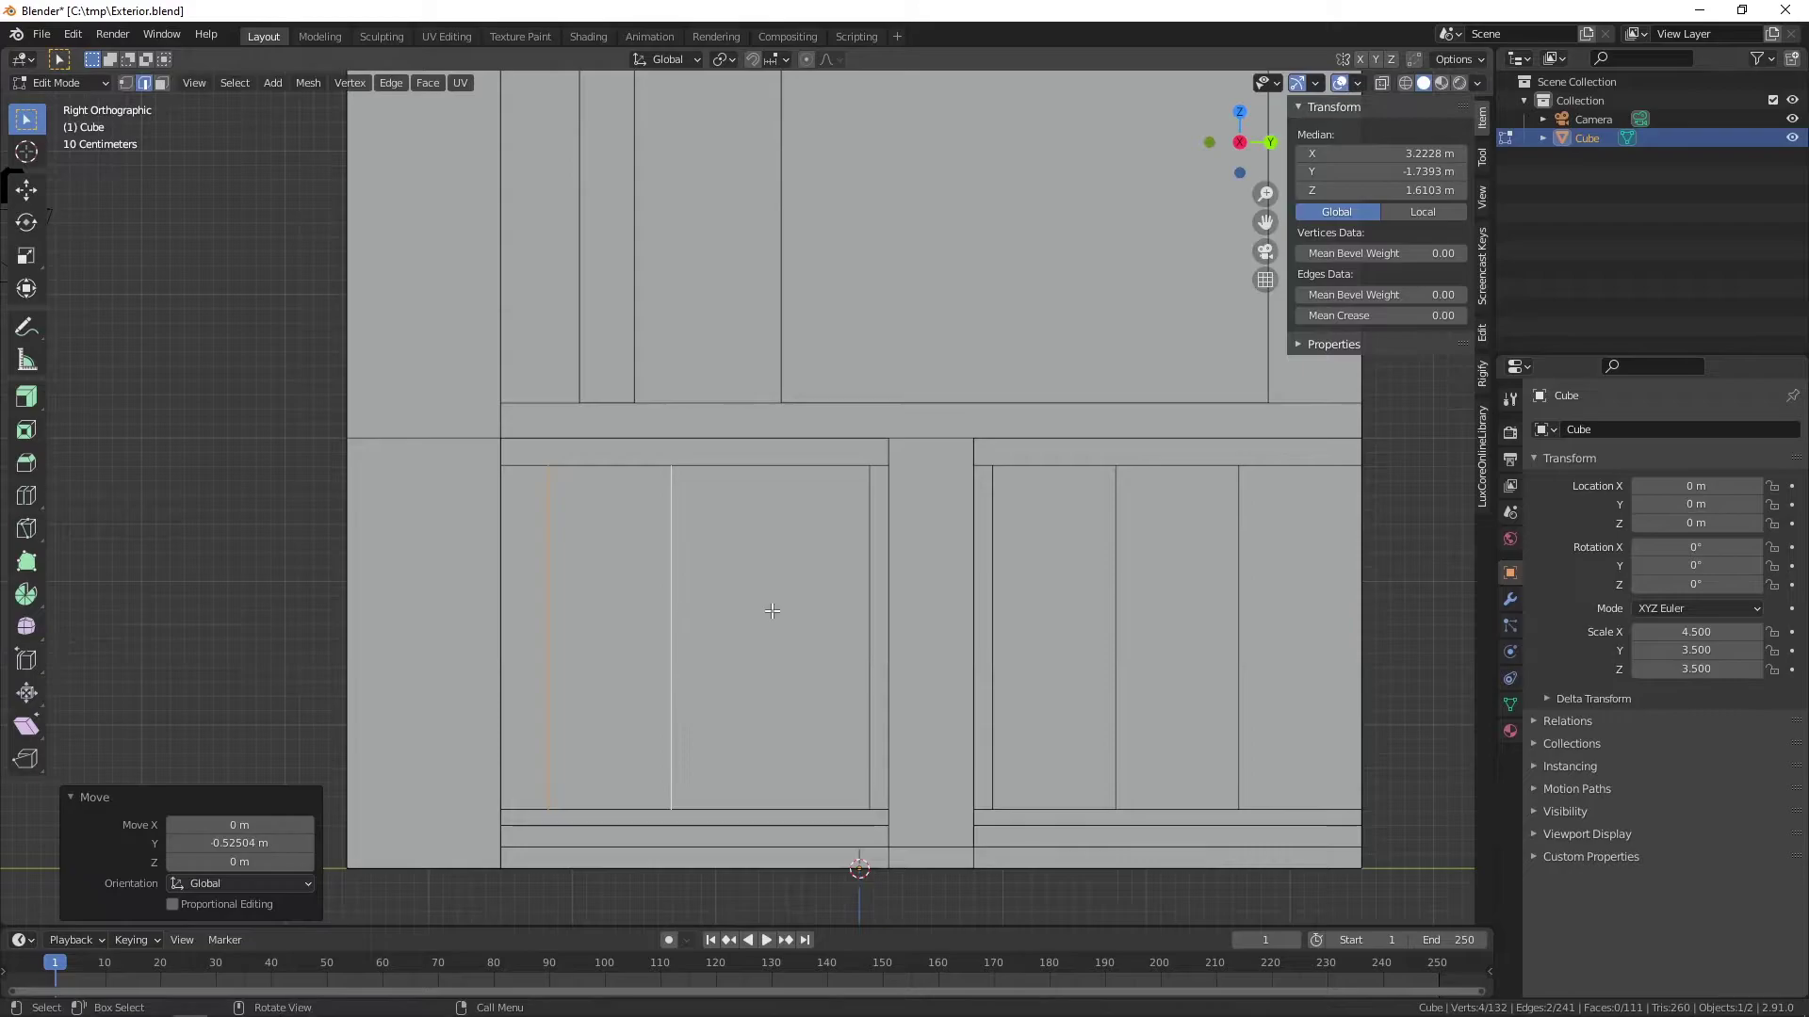
key("s")
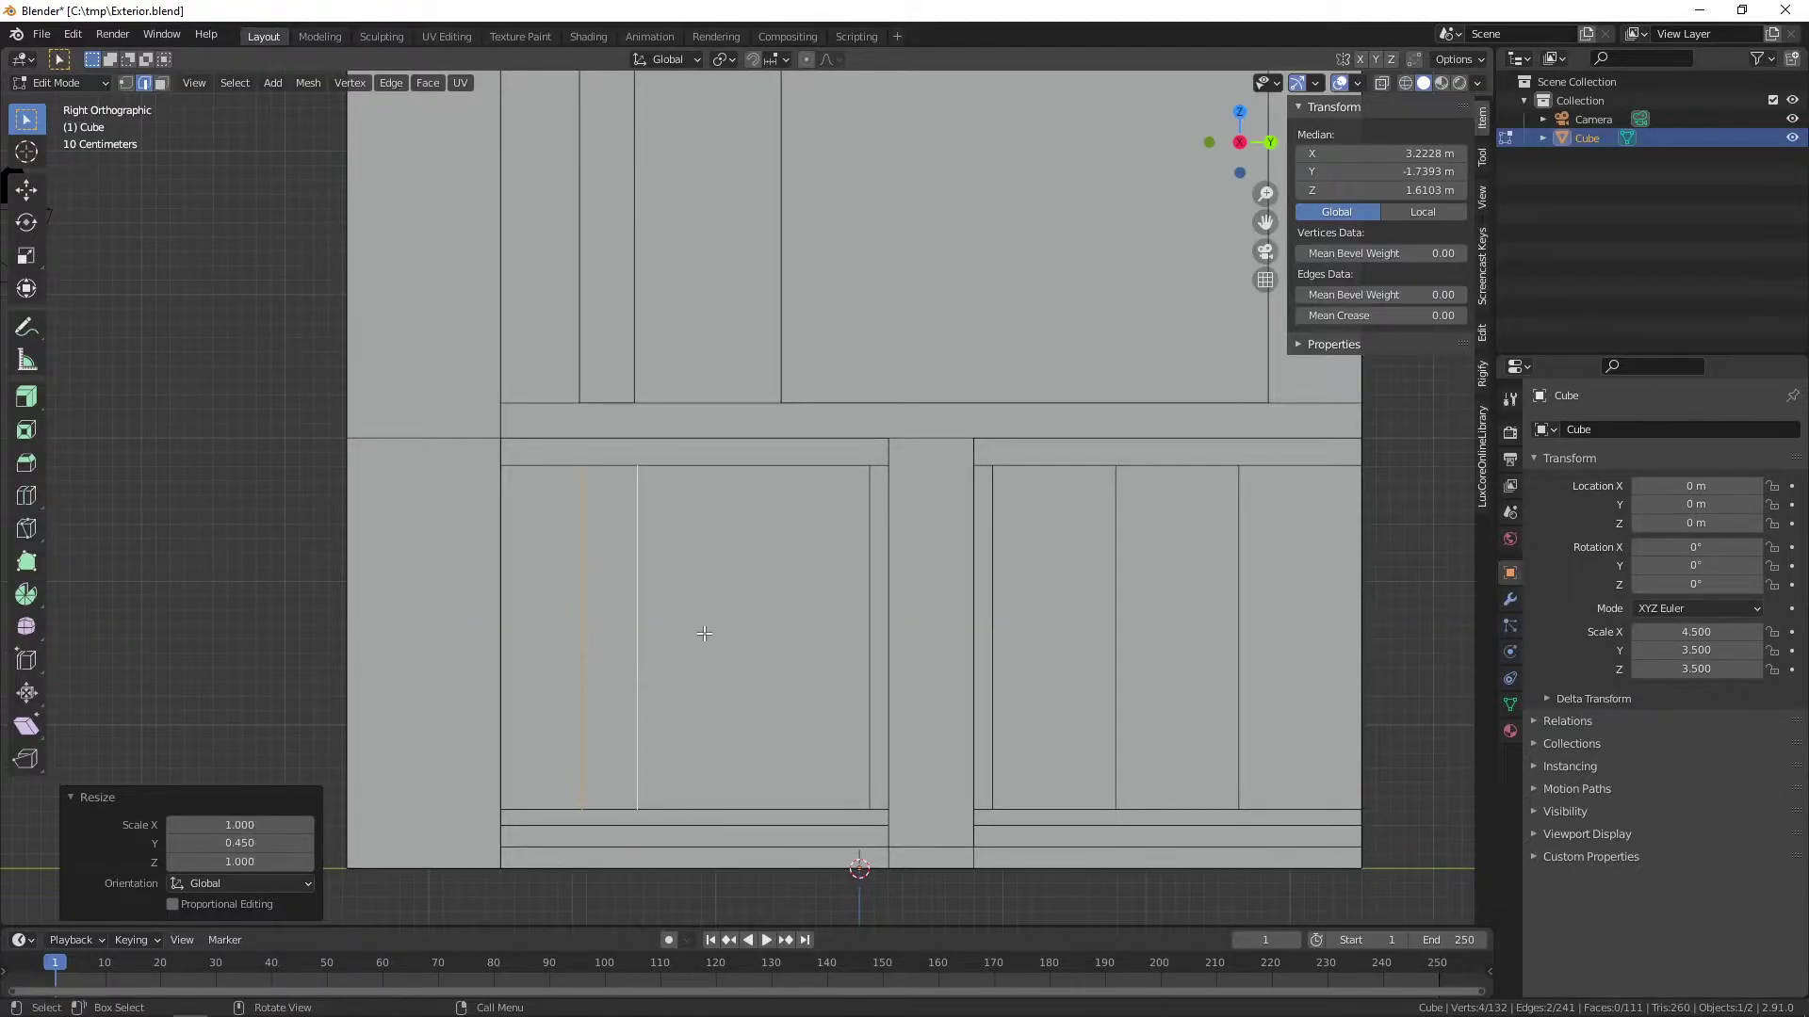
key("g")
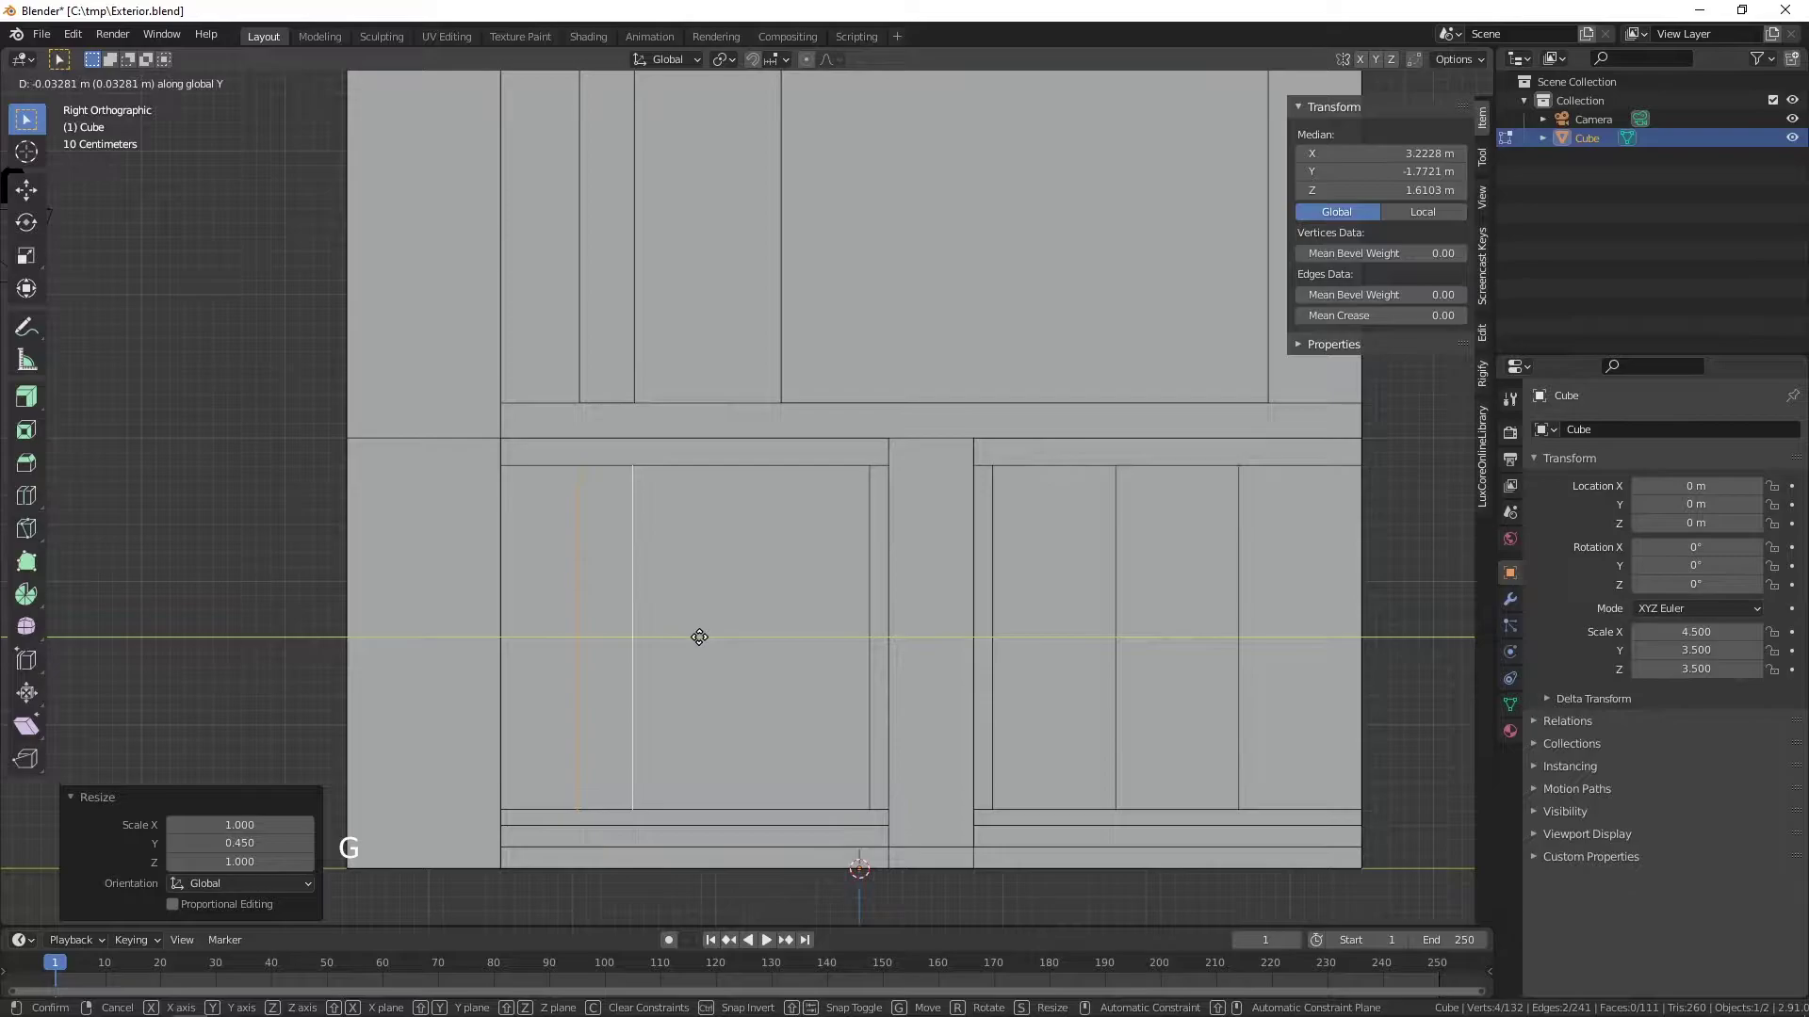
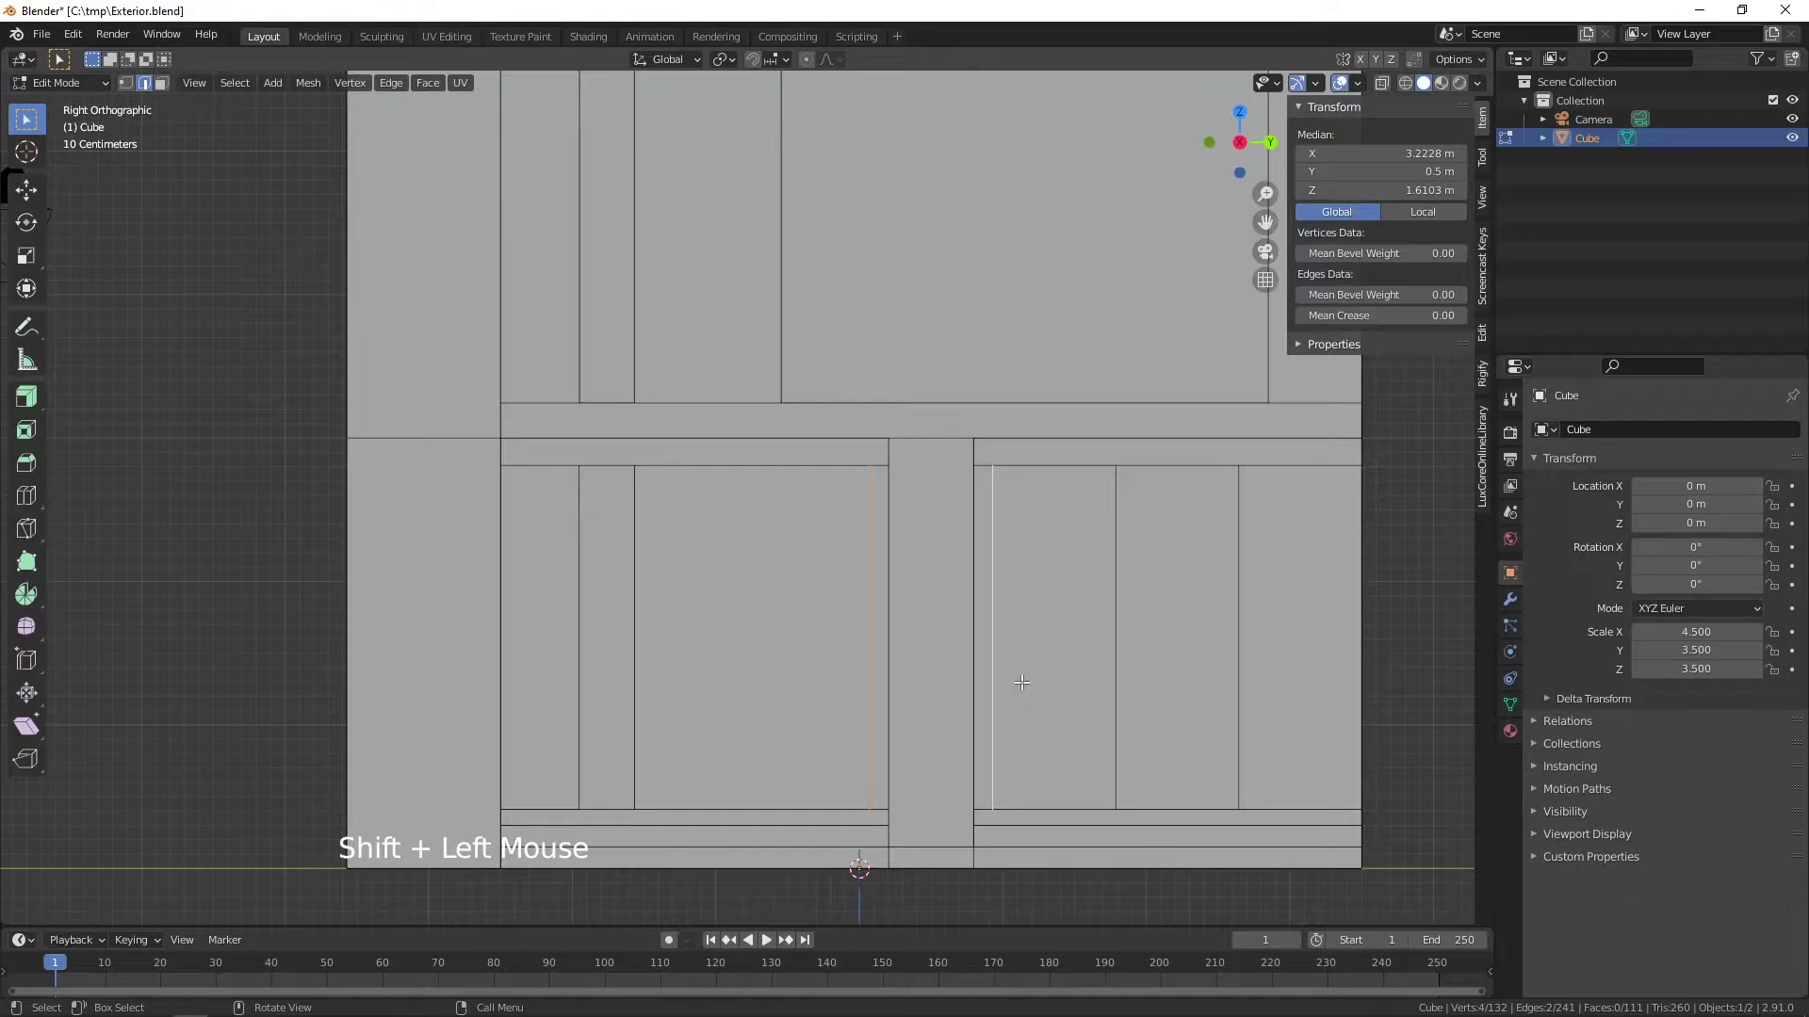
- Move the right-bay dividers and scale them along Y by 2.275 toward the band's ends
key("g")
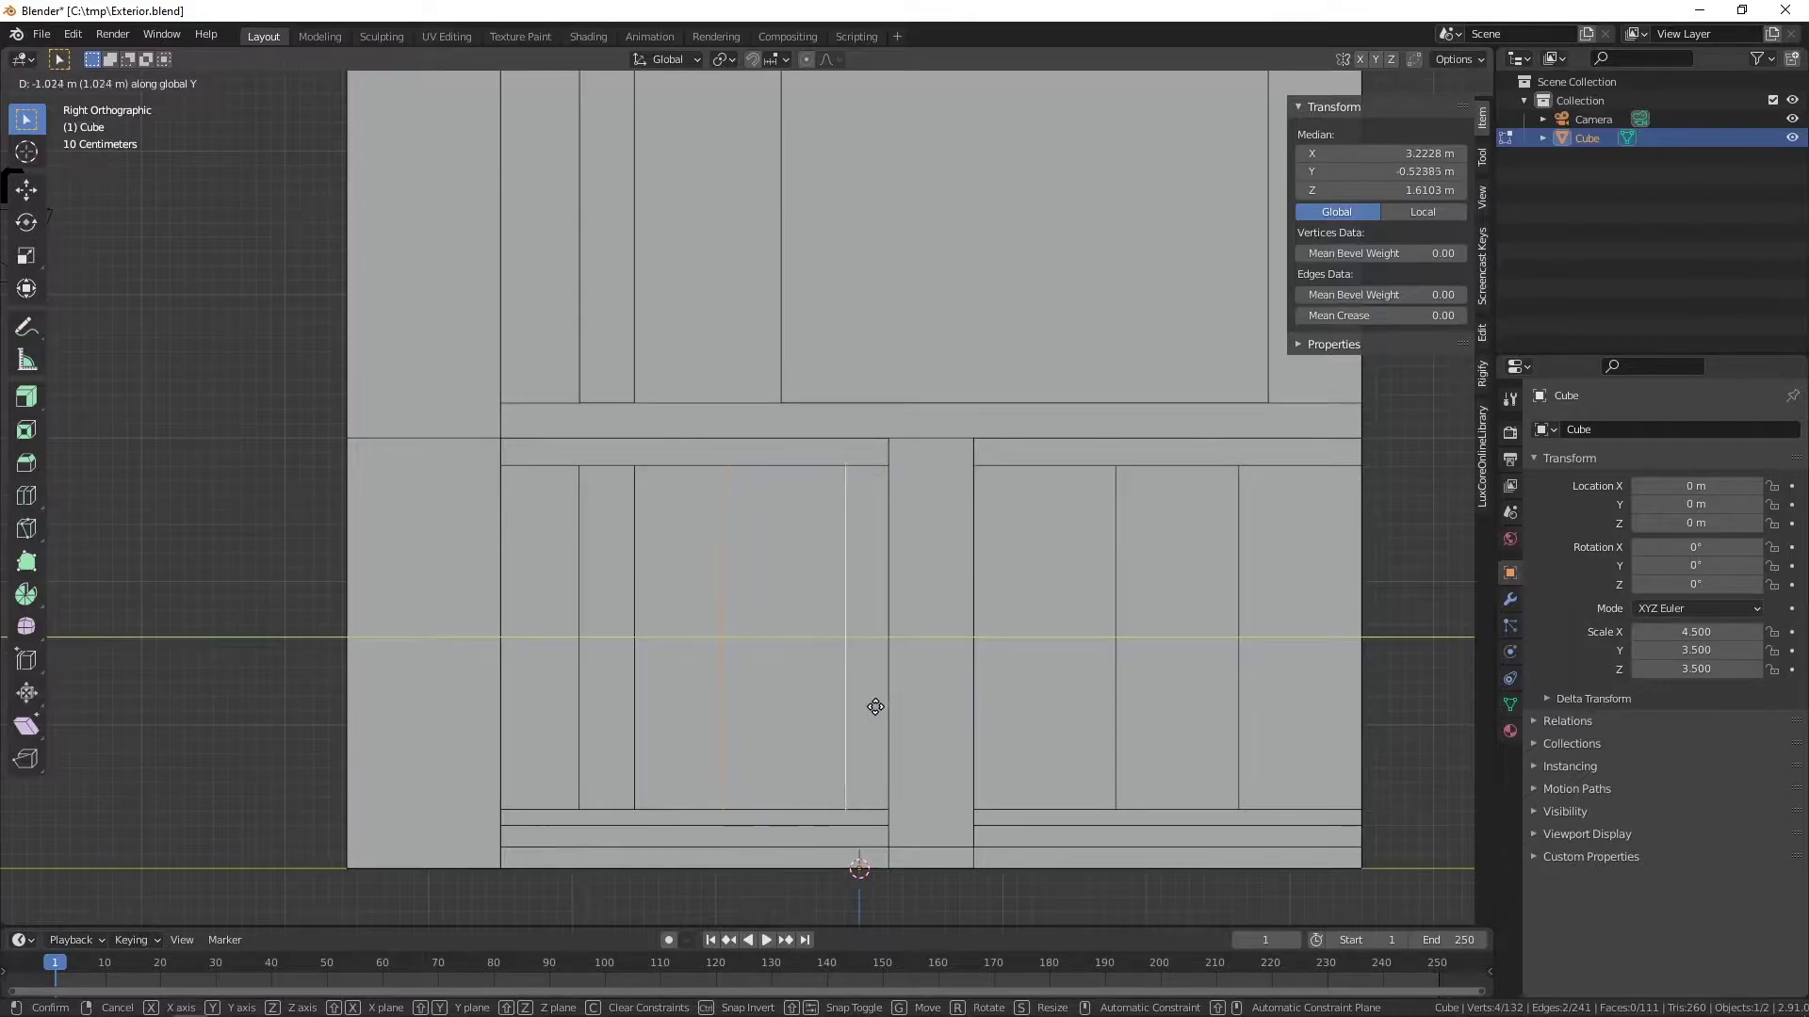
key("s")
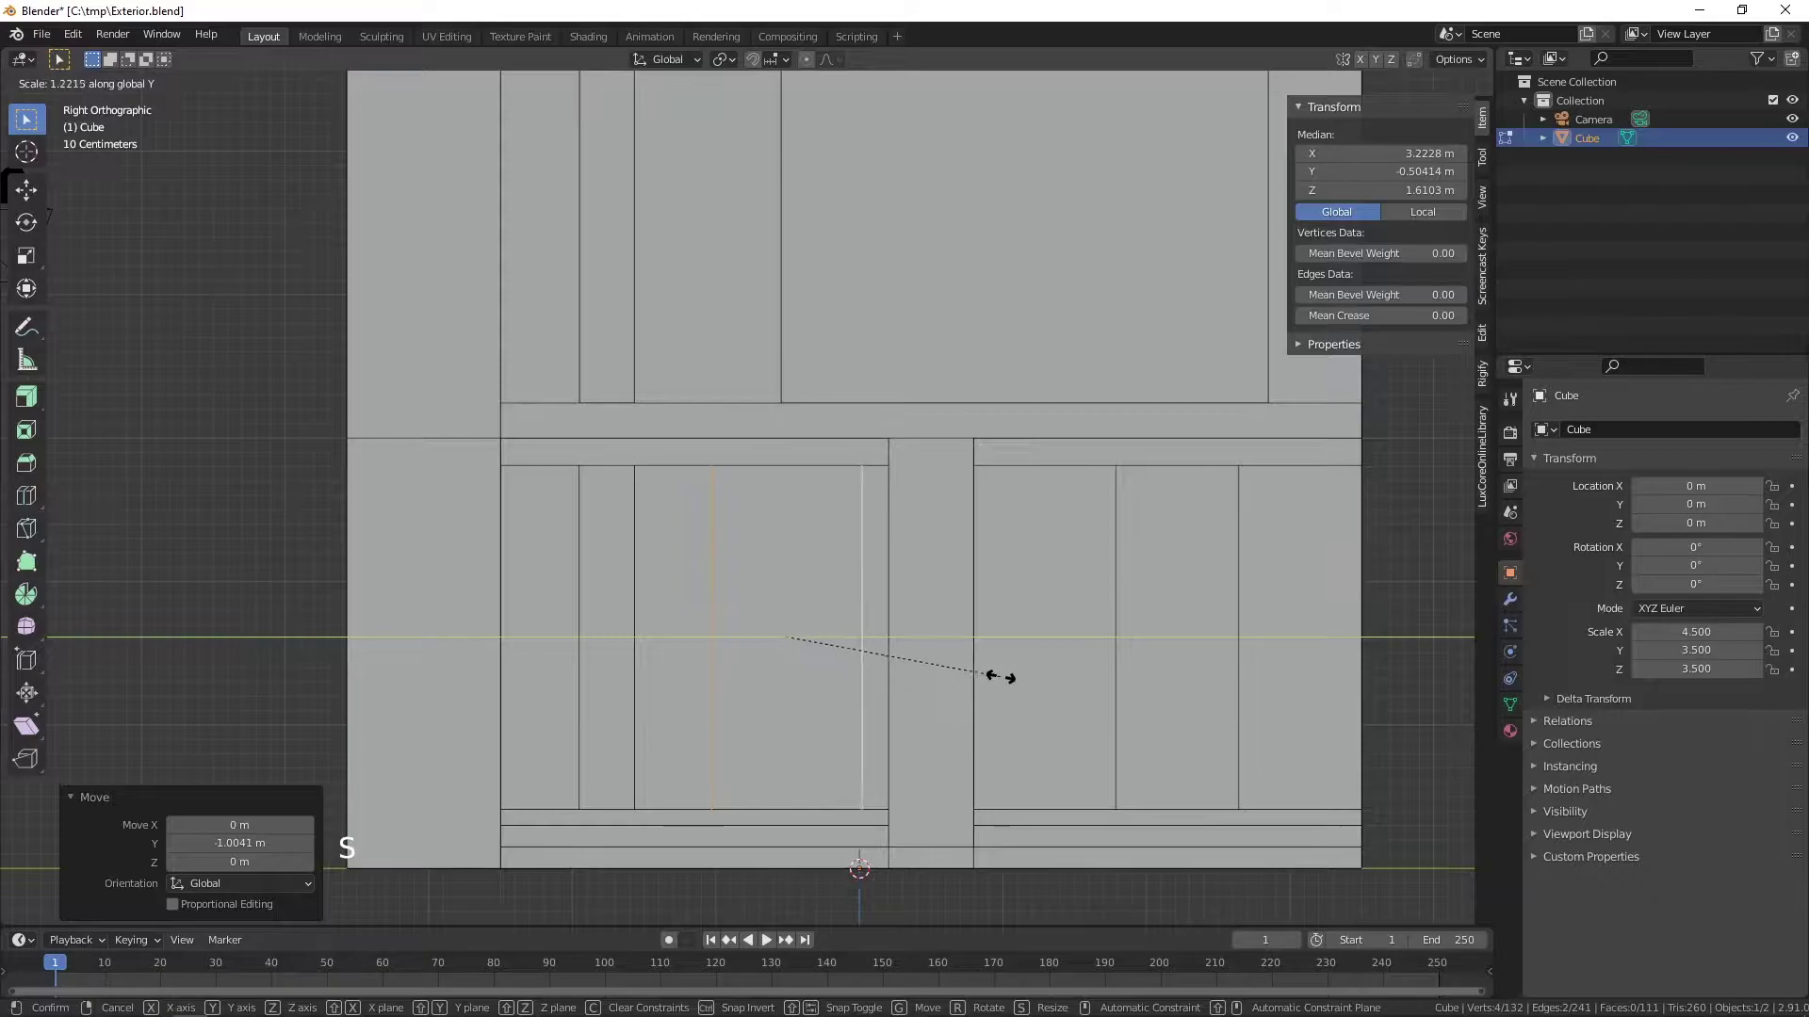
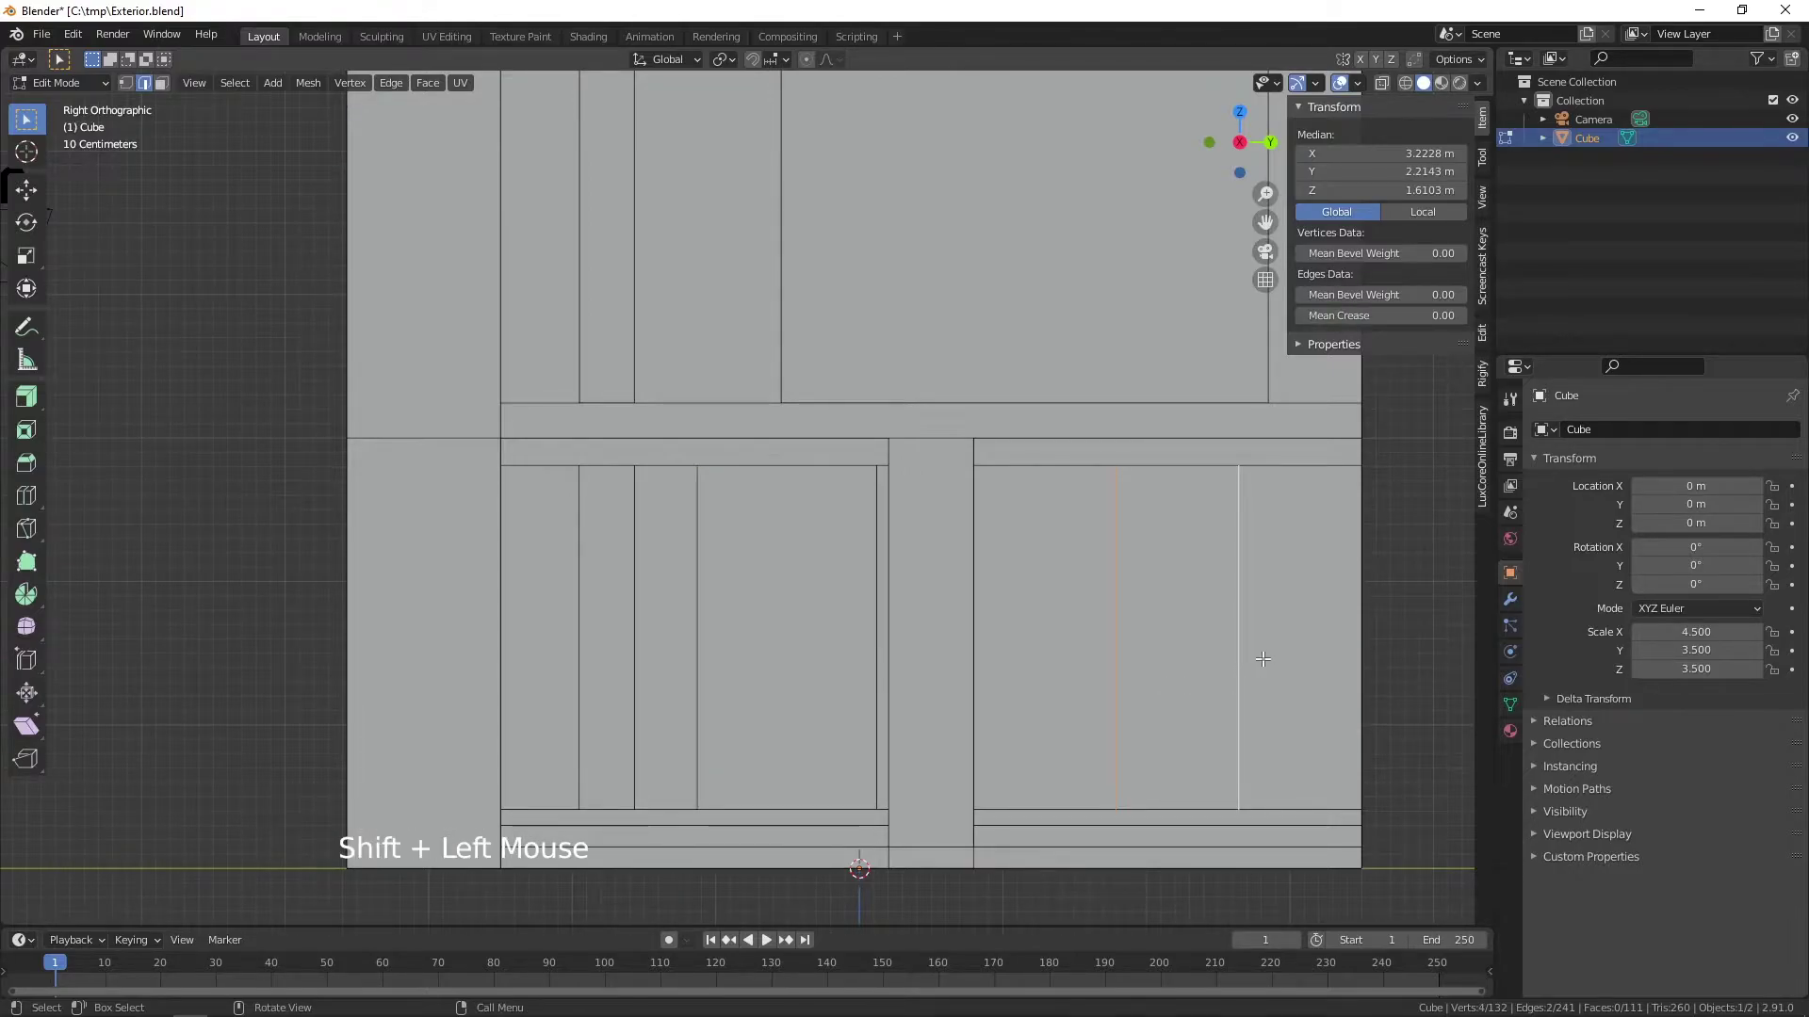
key("s")
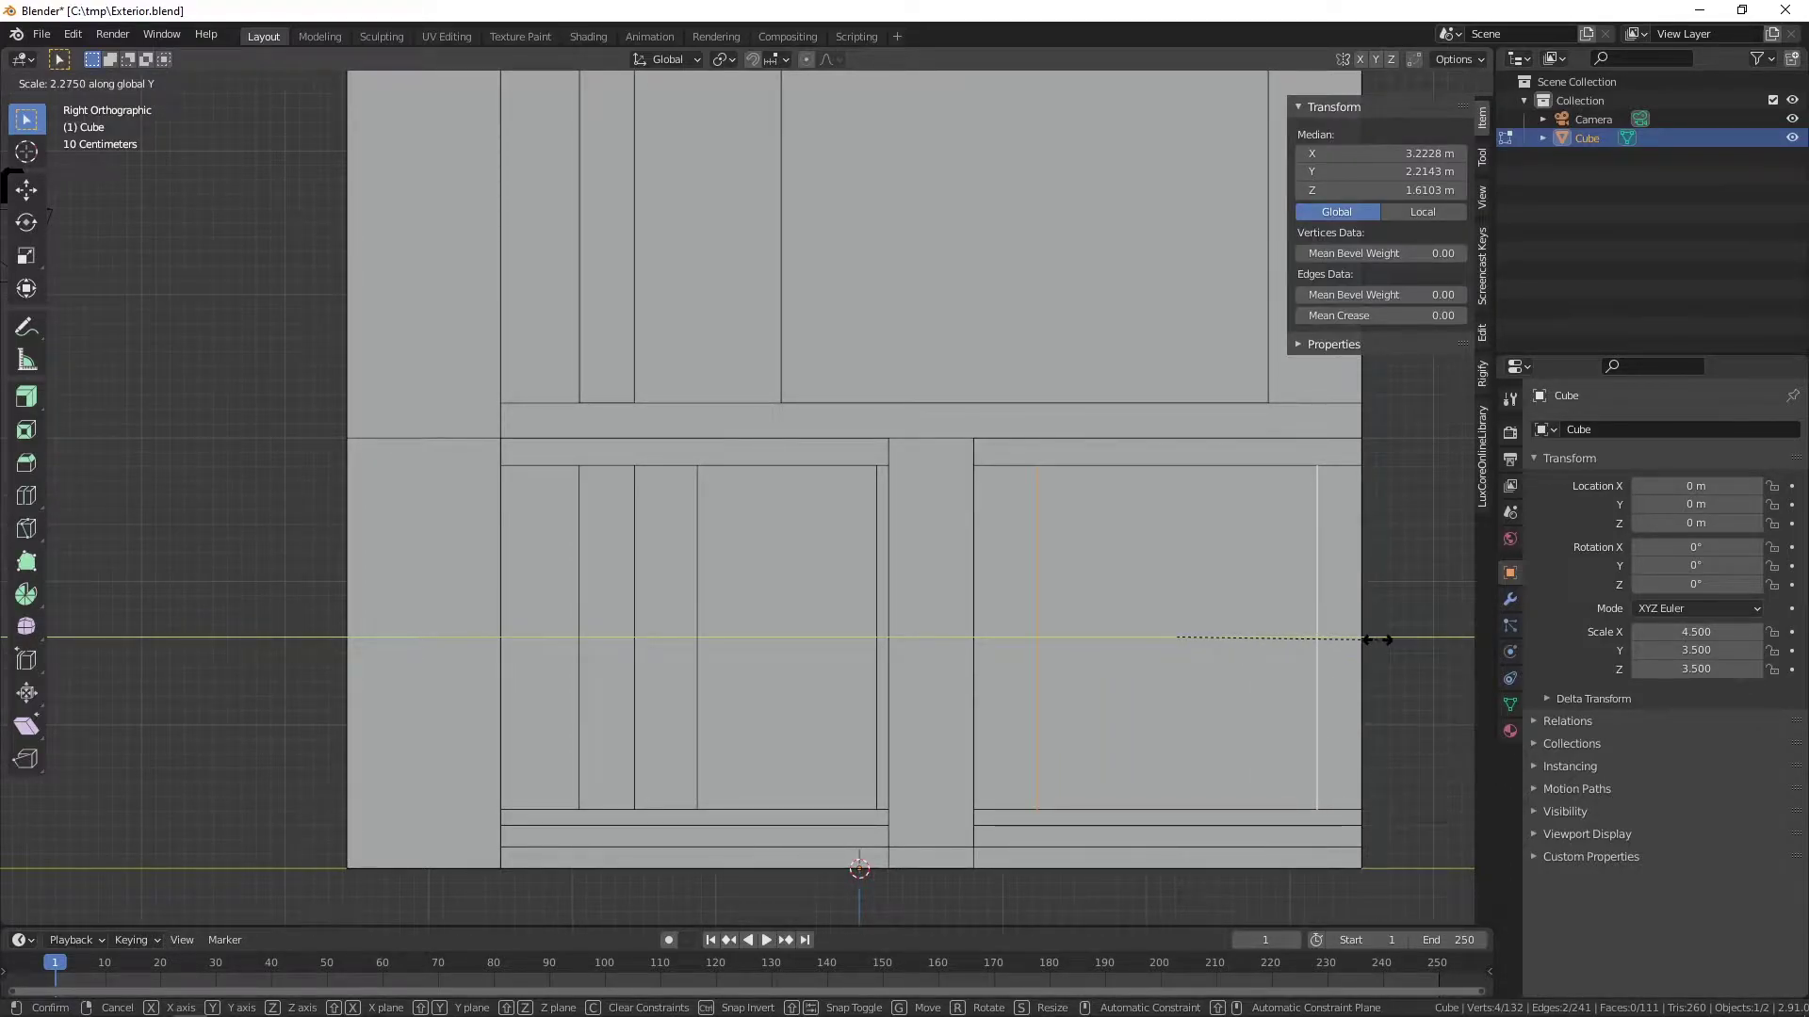
scroll("down", 3)
- In face select mode, pick the rectangular wall panel in the lower right bay
middle_click(910, 761)
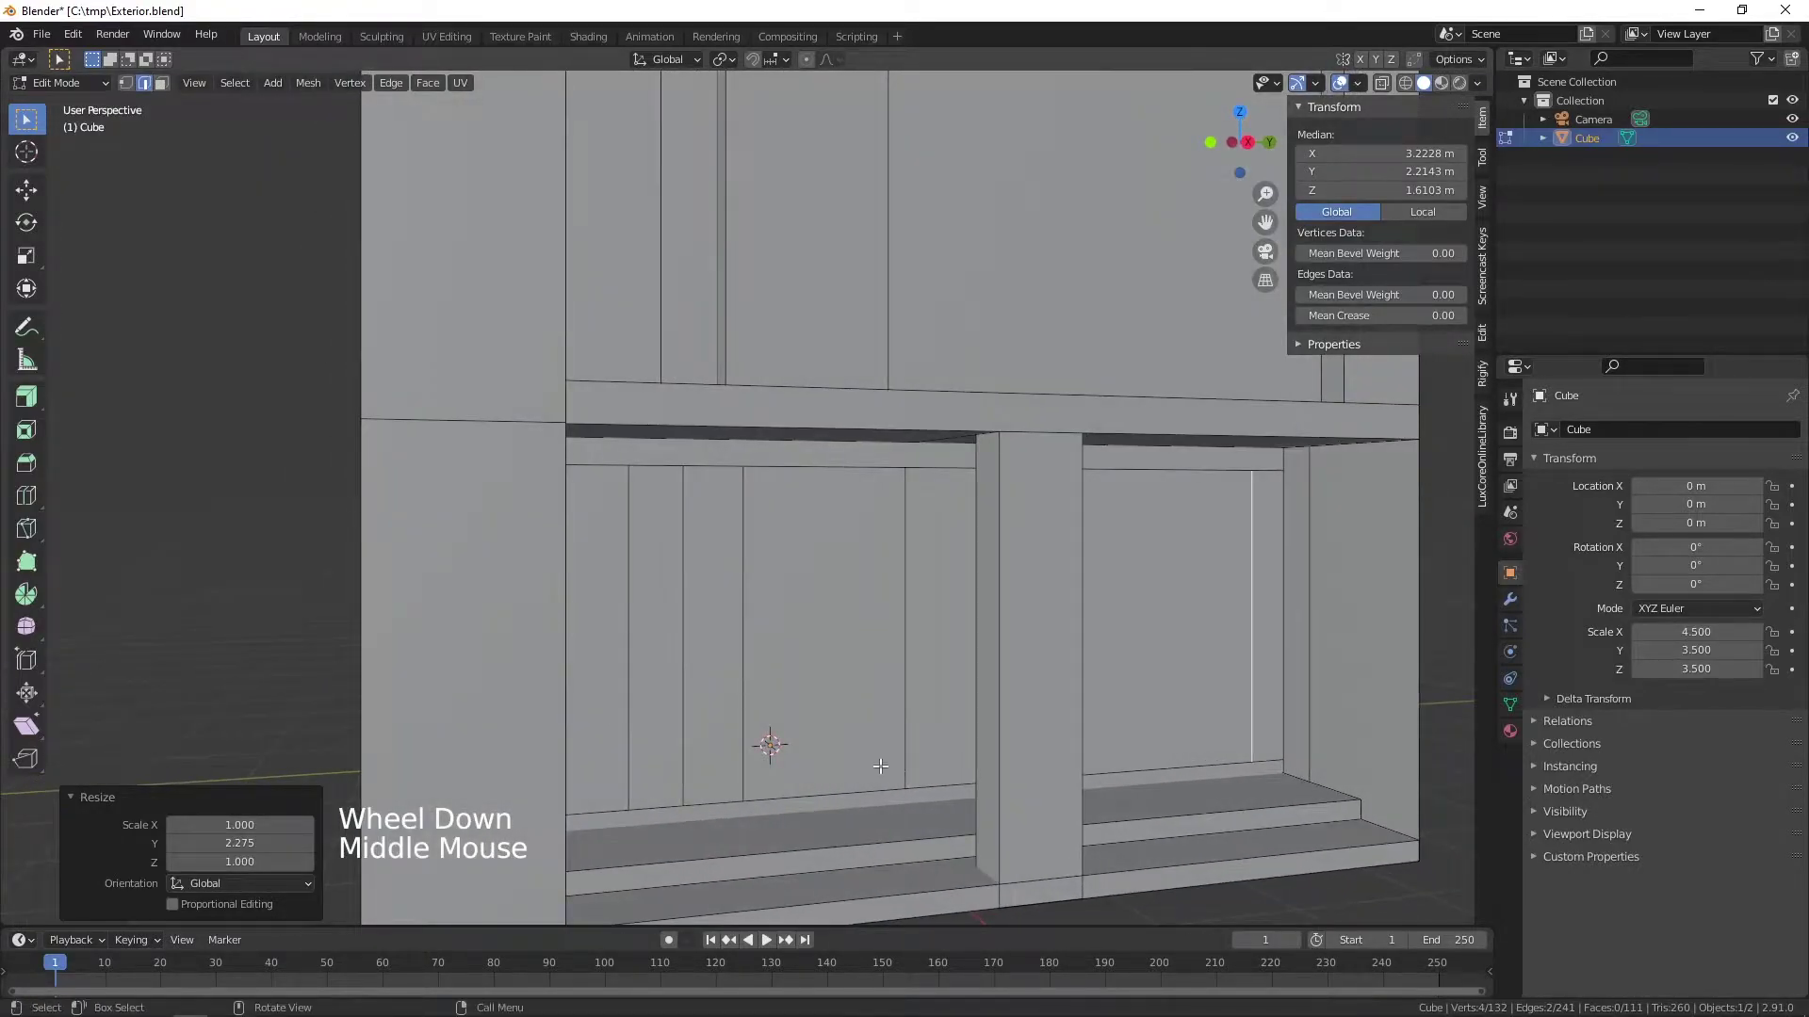
scroll("up", 3)
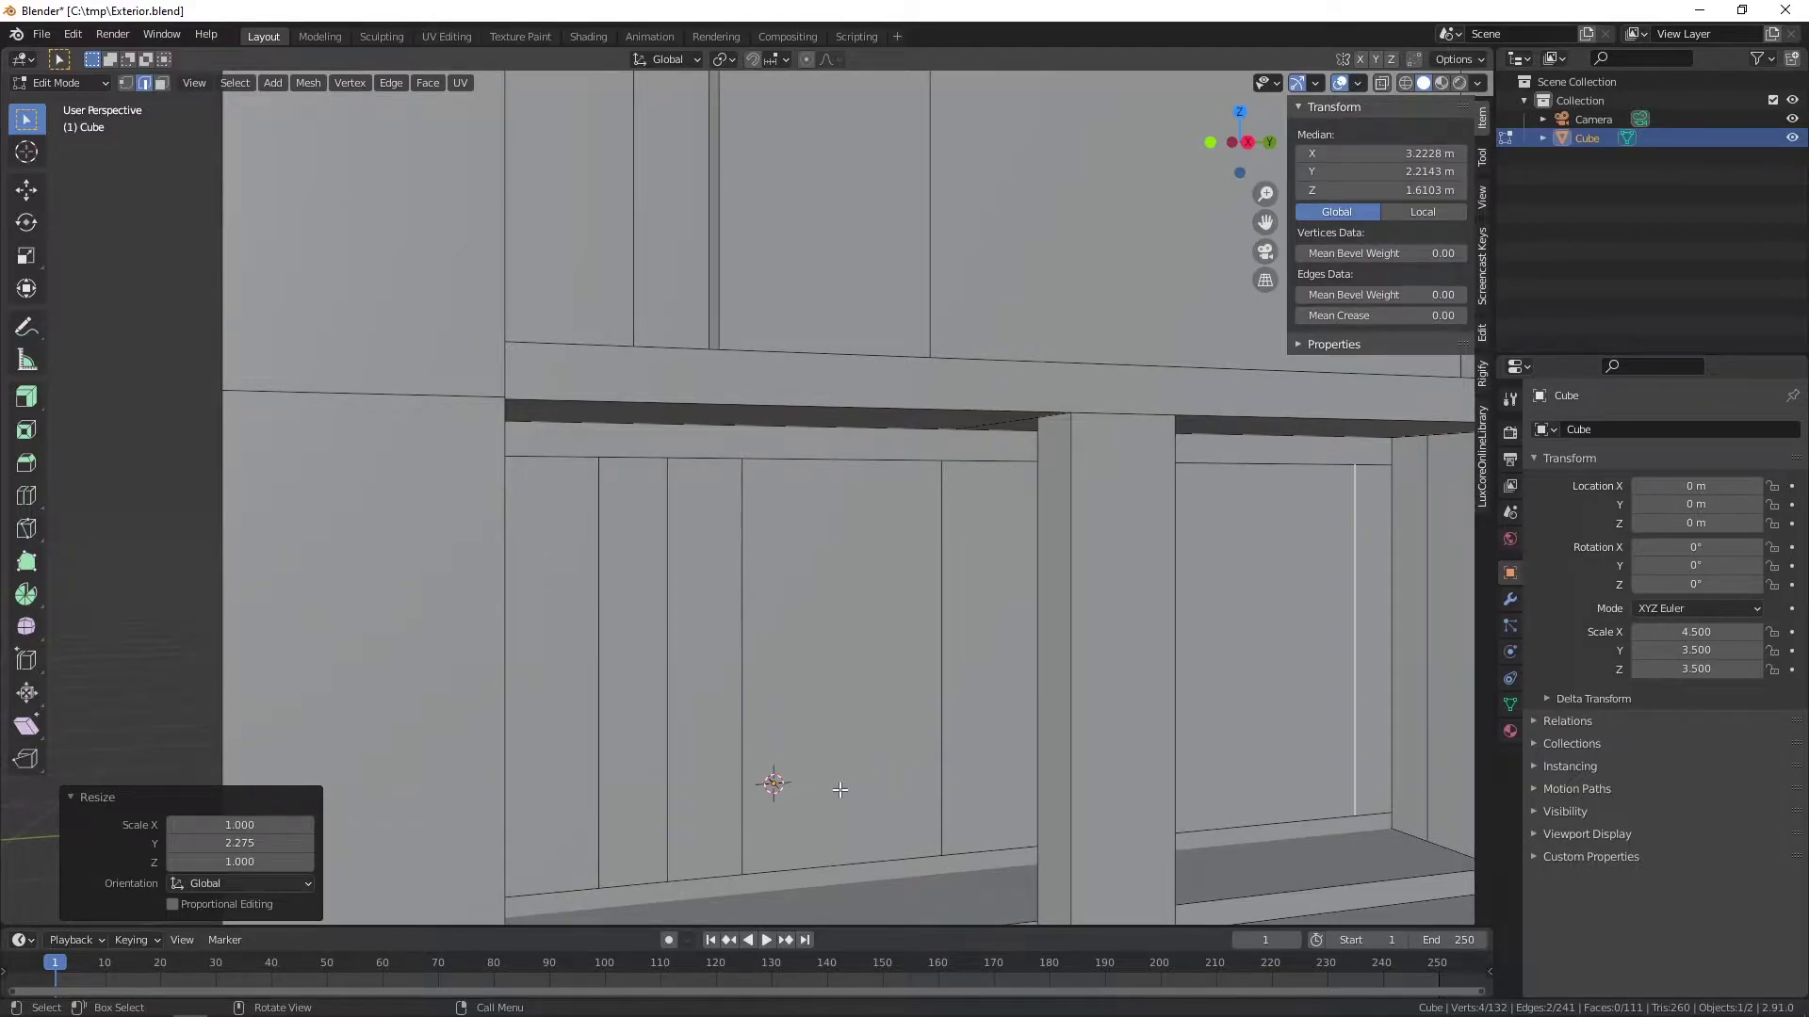
key("3")
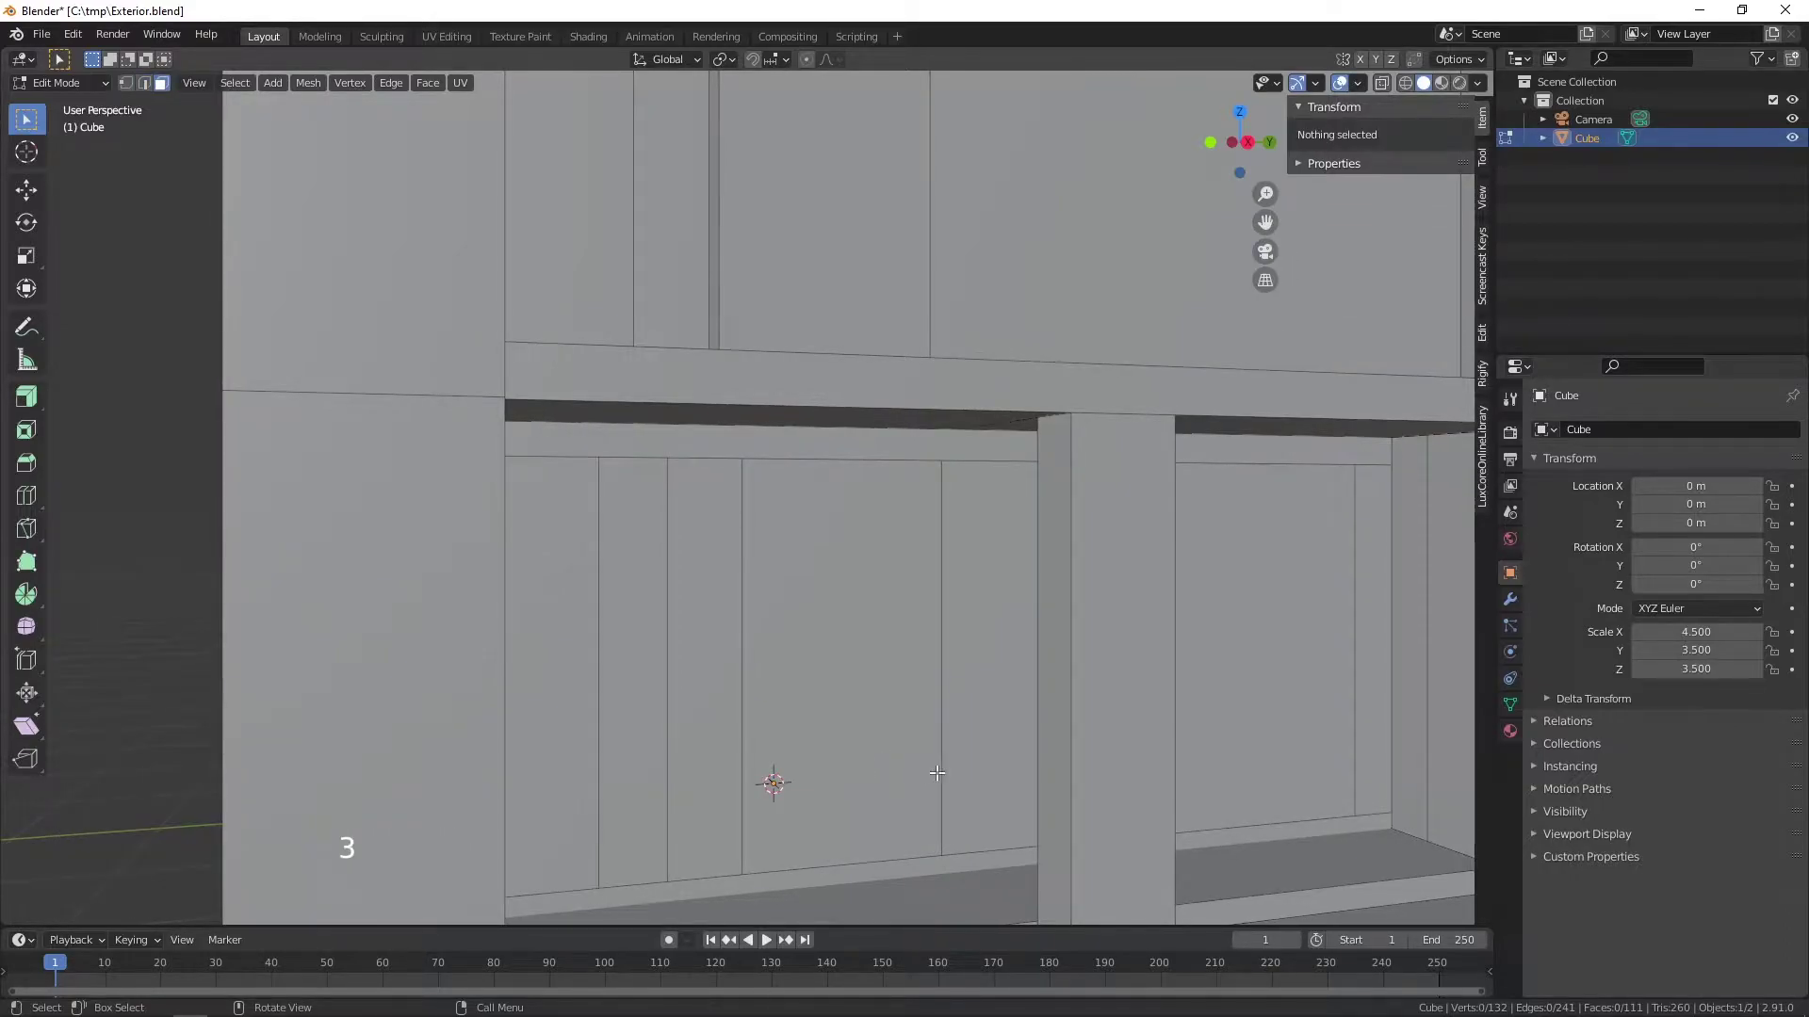
scroll("down", 3)
left_click(1191, 665)
- Add the narrow left panel and extrude both panels -0.2 m to recess them into the lower wall
left_click(654, 673)
scroll("down", 3)
middle_click(984, 636)
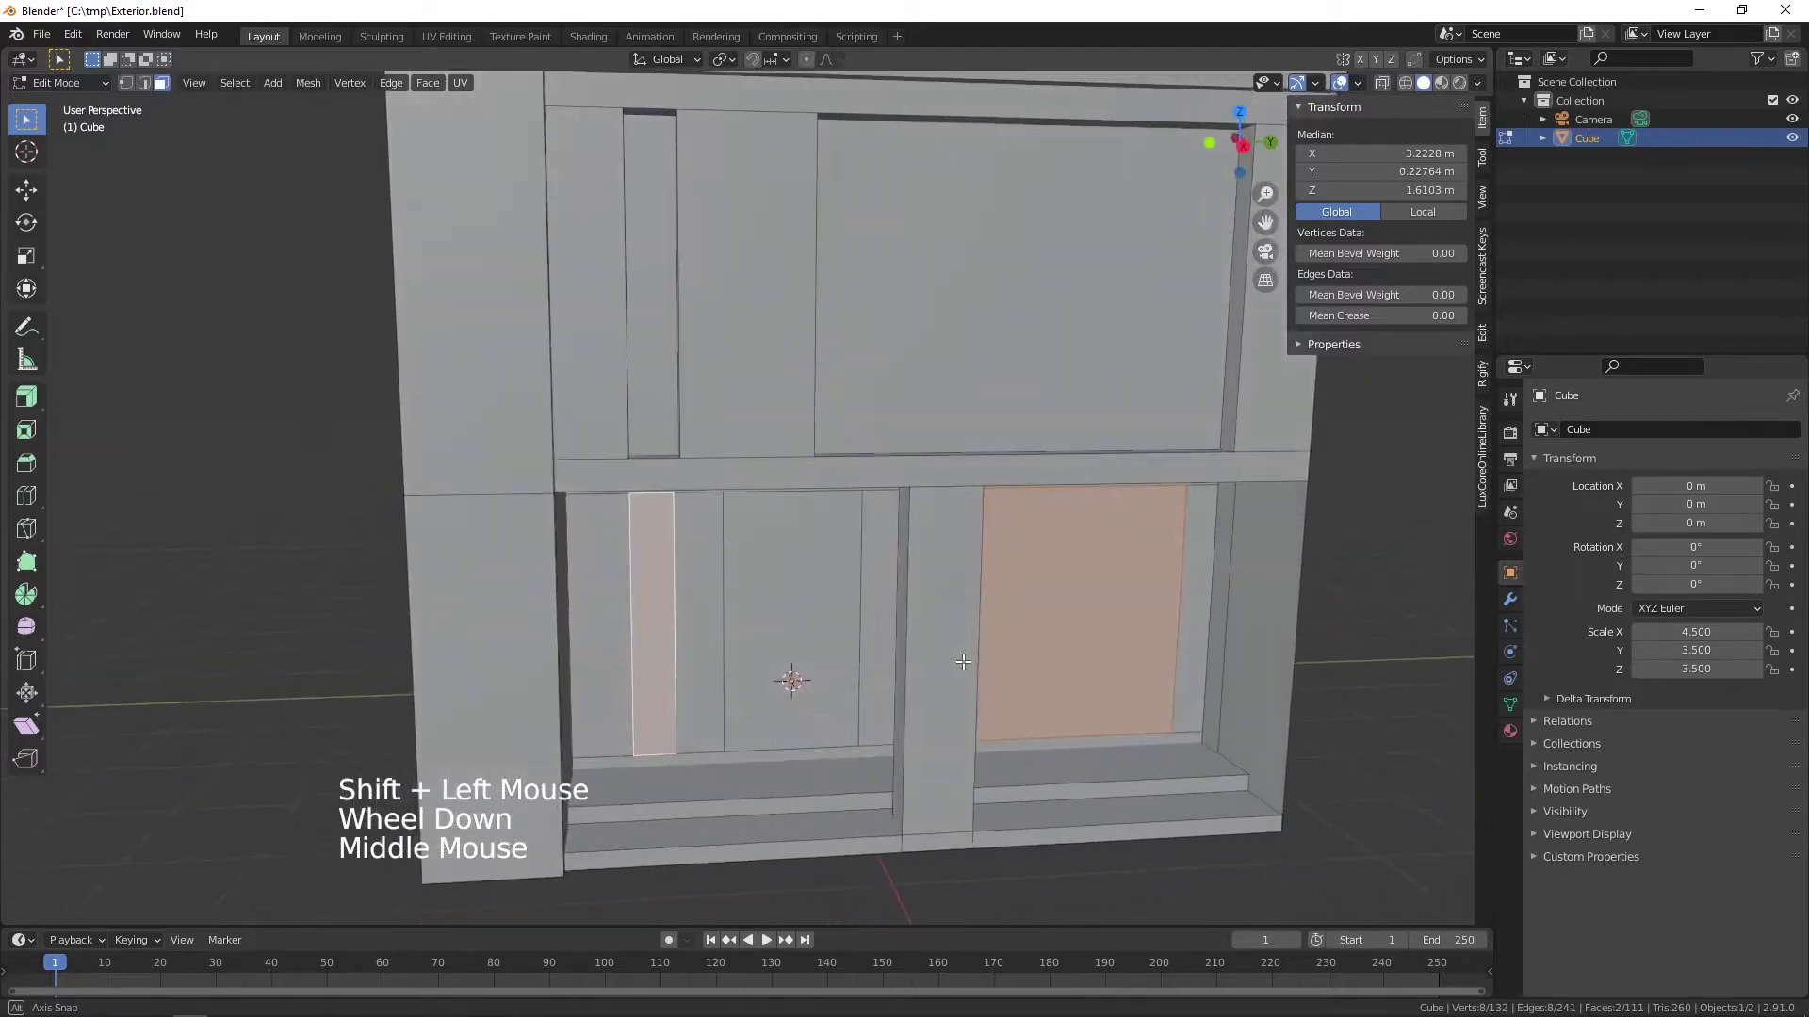
scroll("up", 3)
middle_click(1113, 653)
key("e")
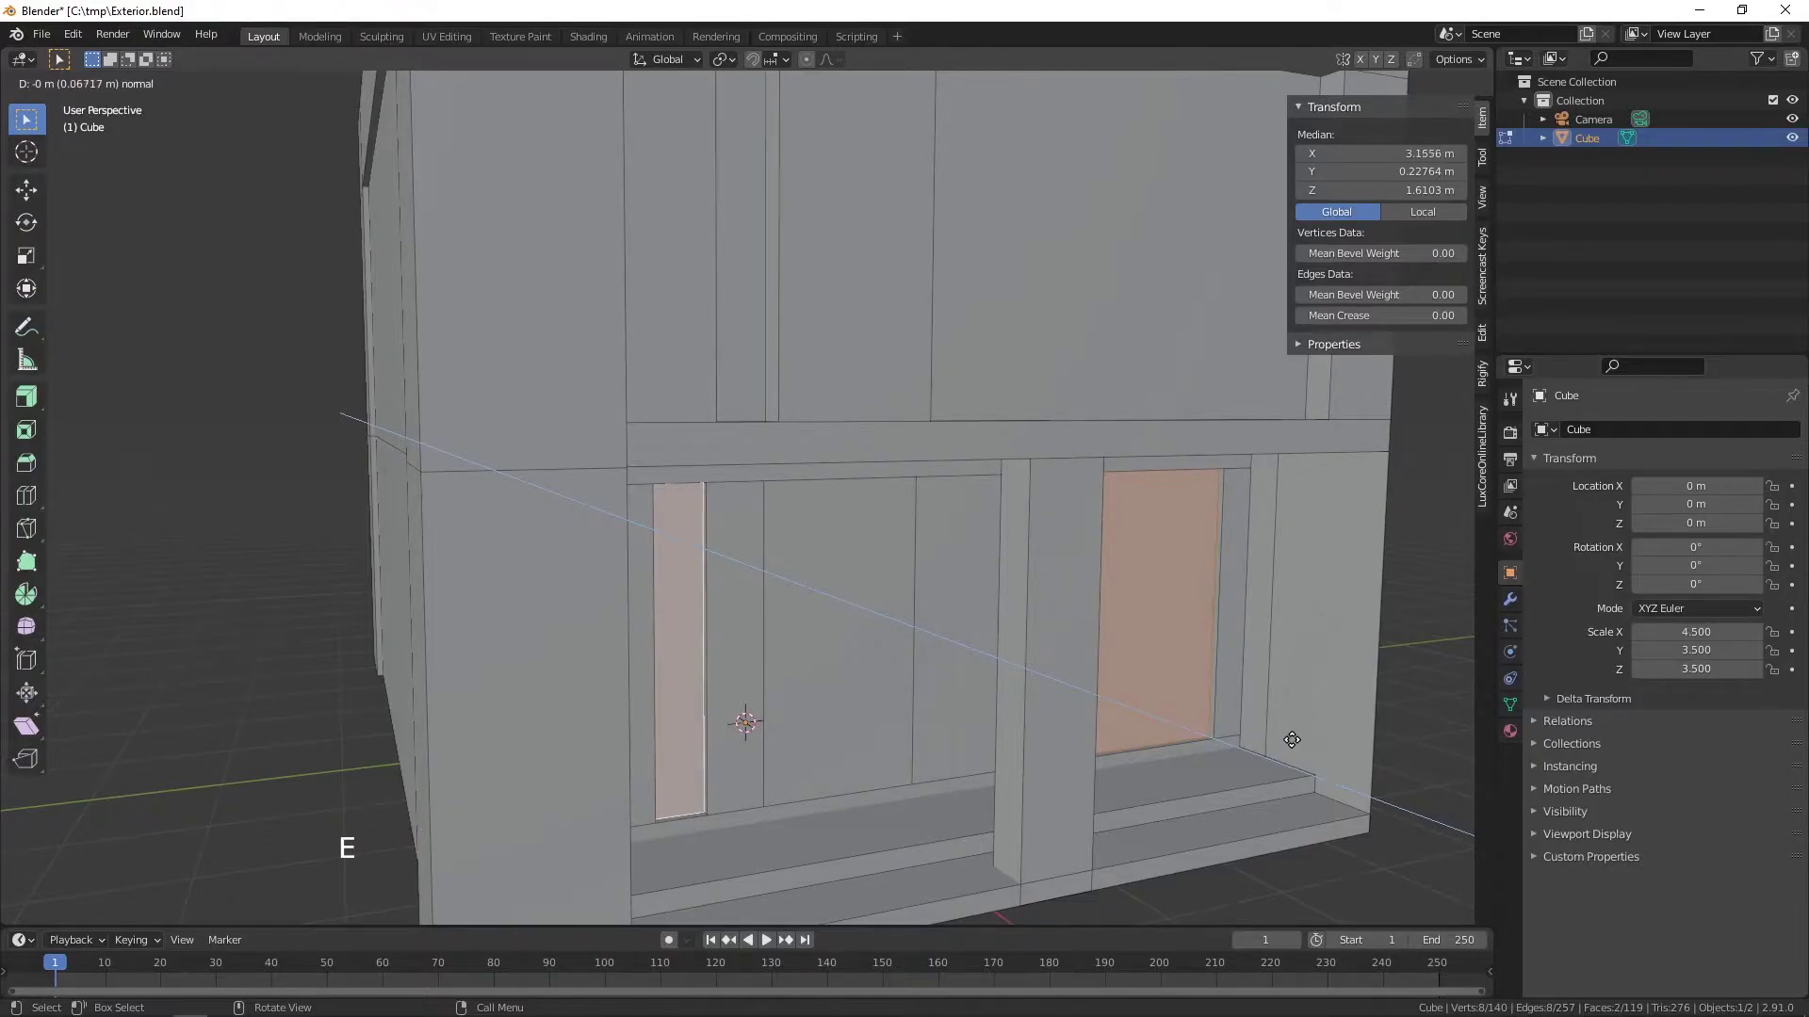
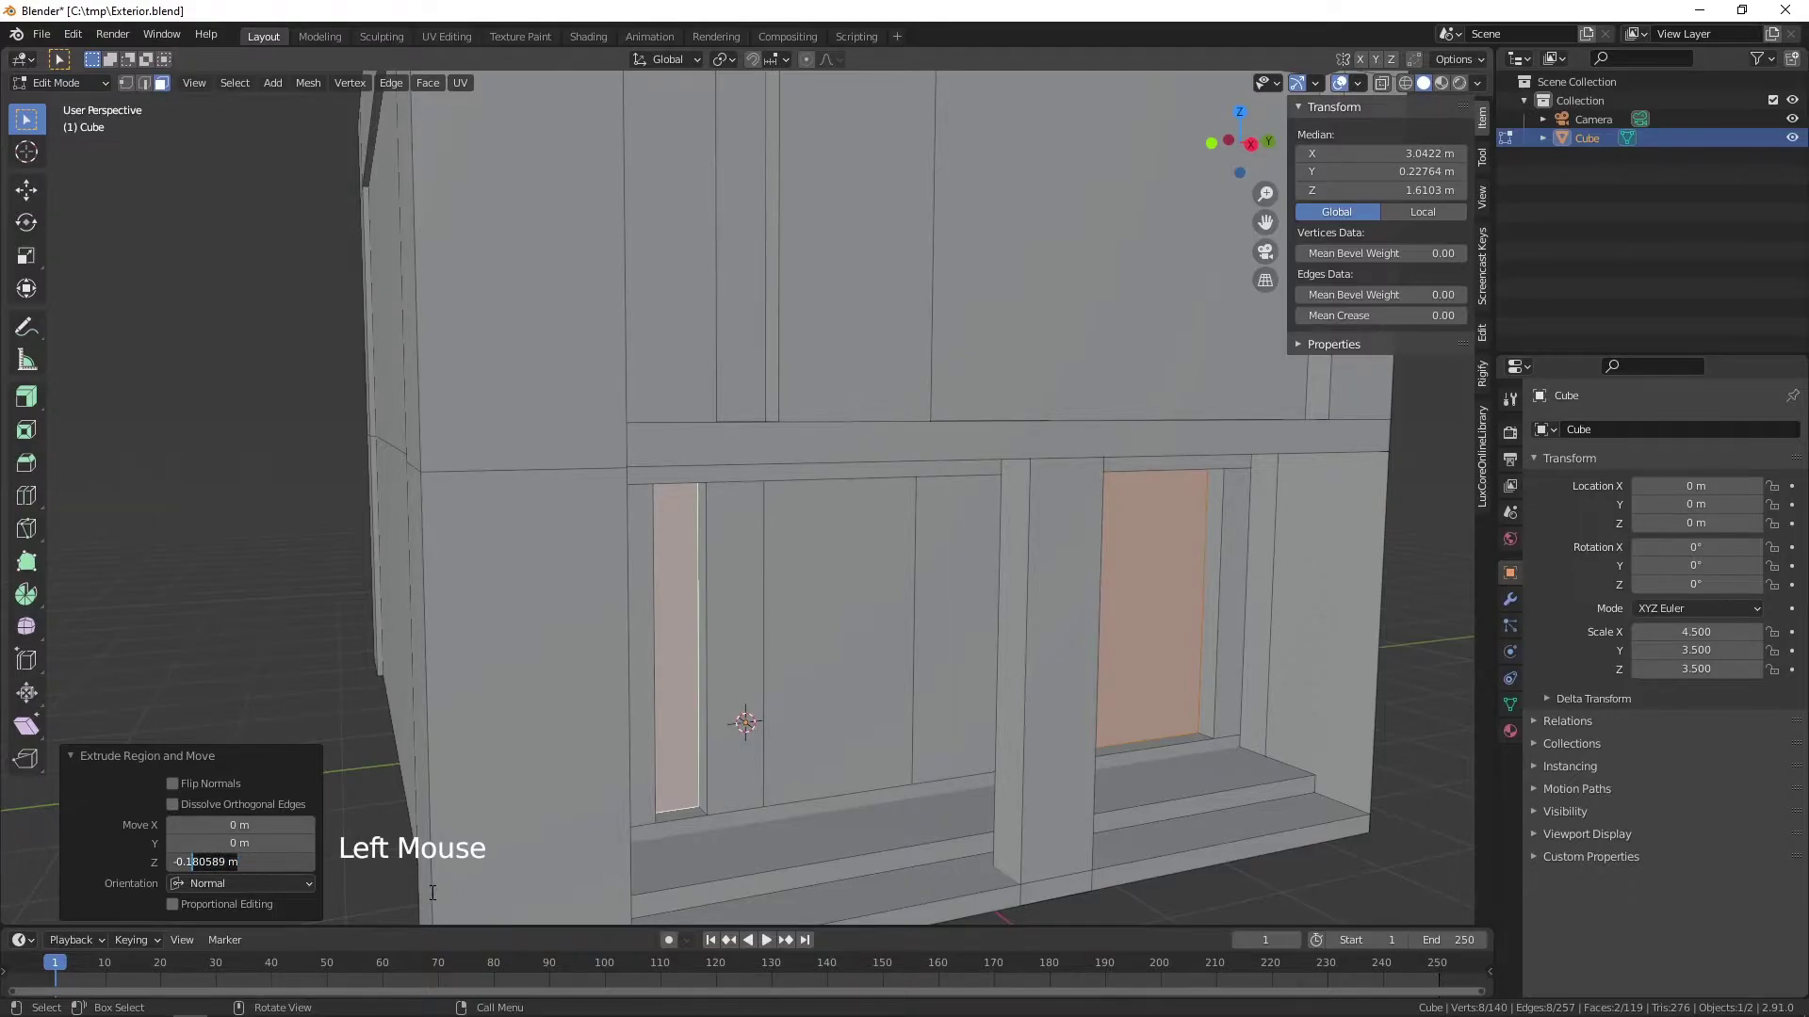
key("BackSpace")
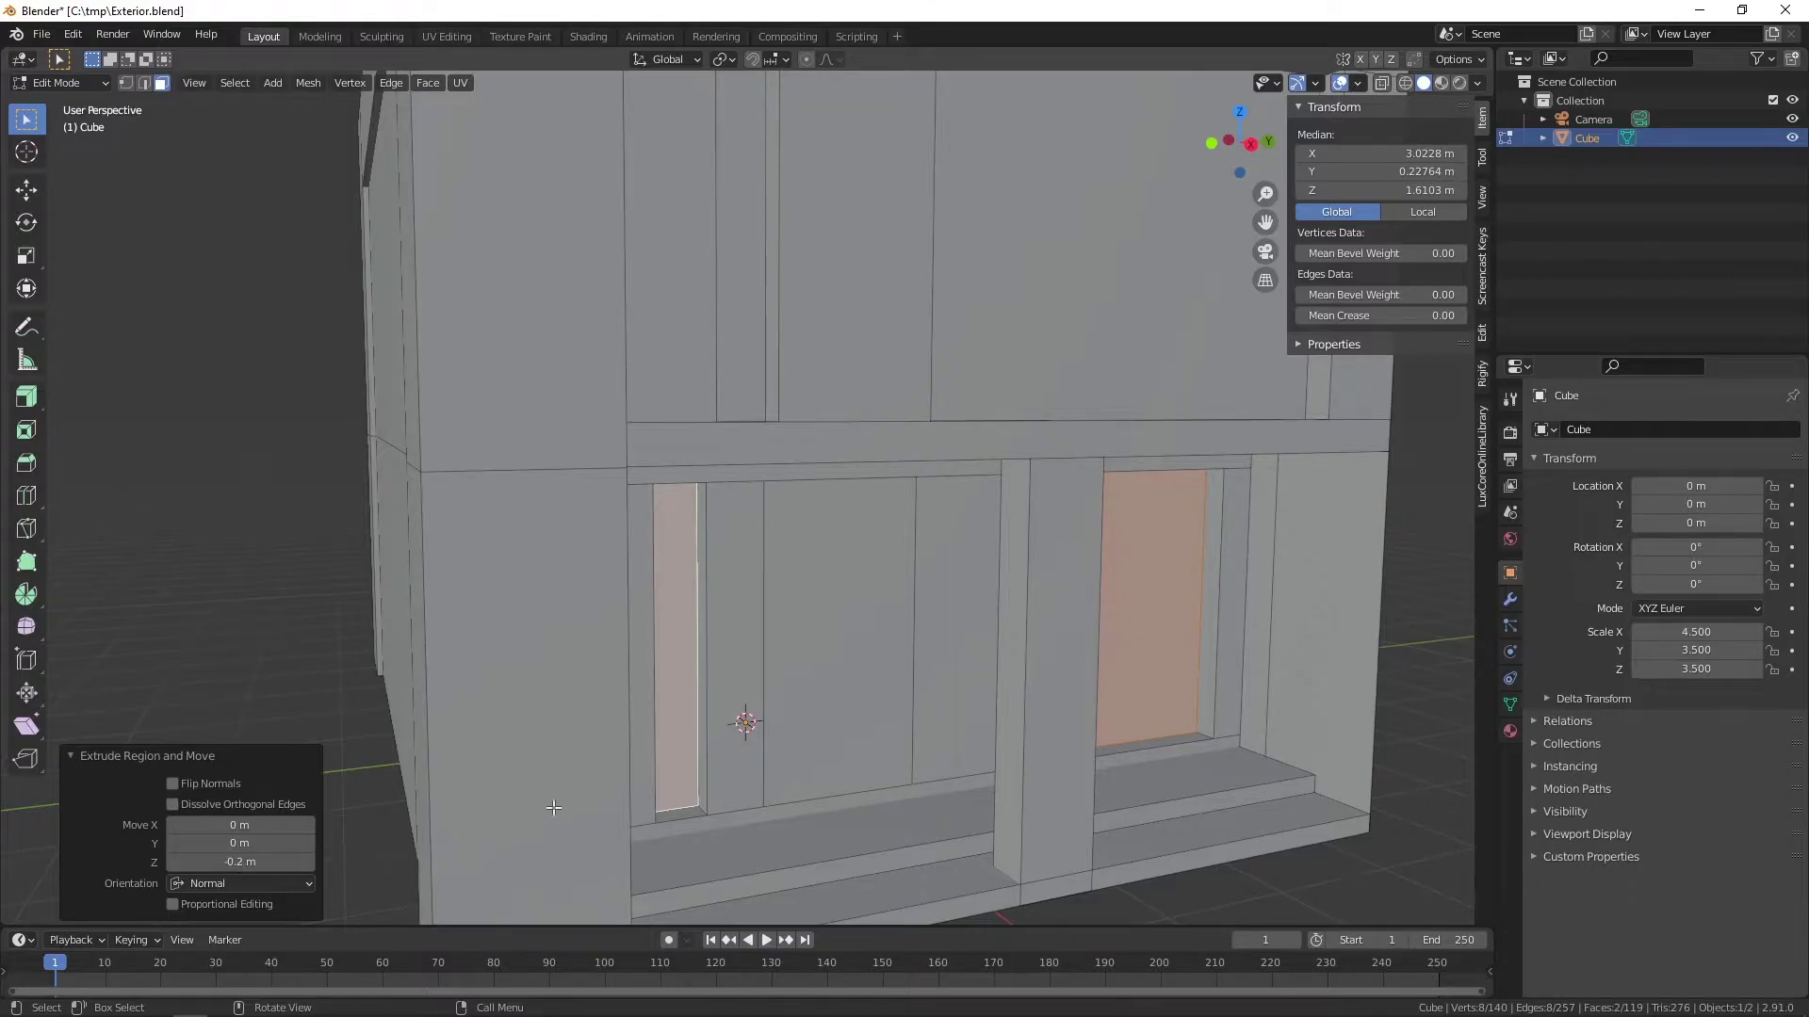
- Orbit around the lower floor to inspect the recessed panels and the wall base
scroll("down", 3)
middle_click(967, 677)
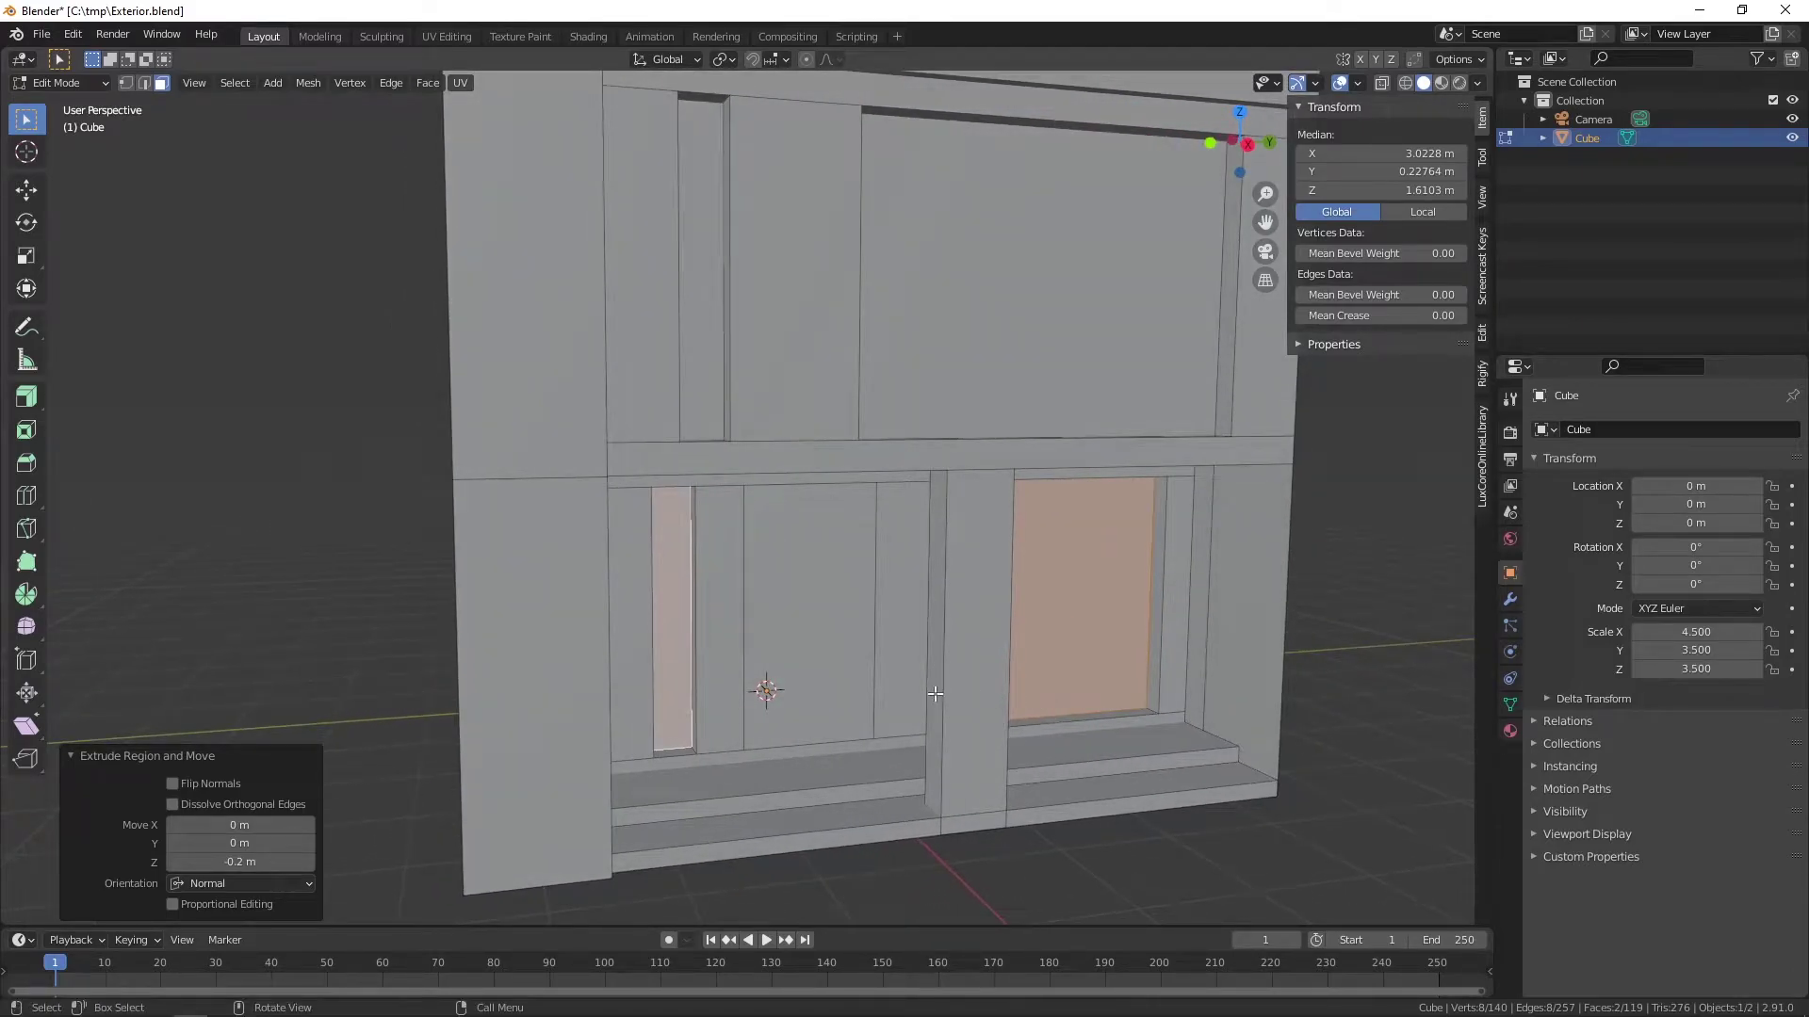
scroll("up", 3)
middle_click(817, 780)
middle_click(831, 704)
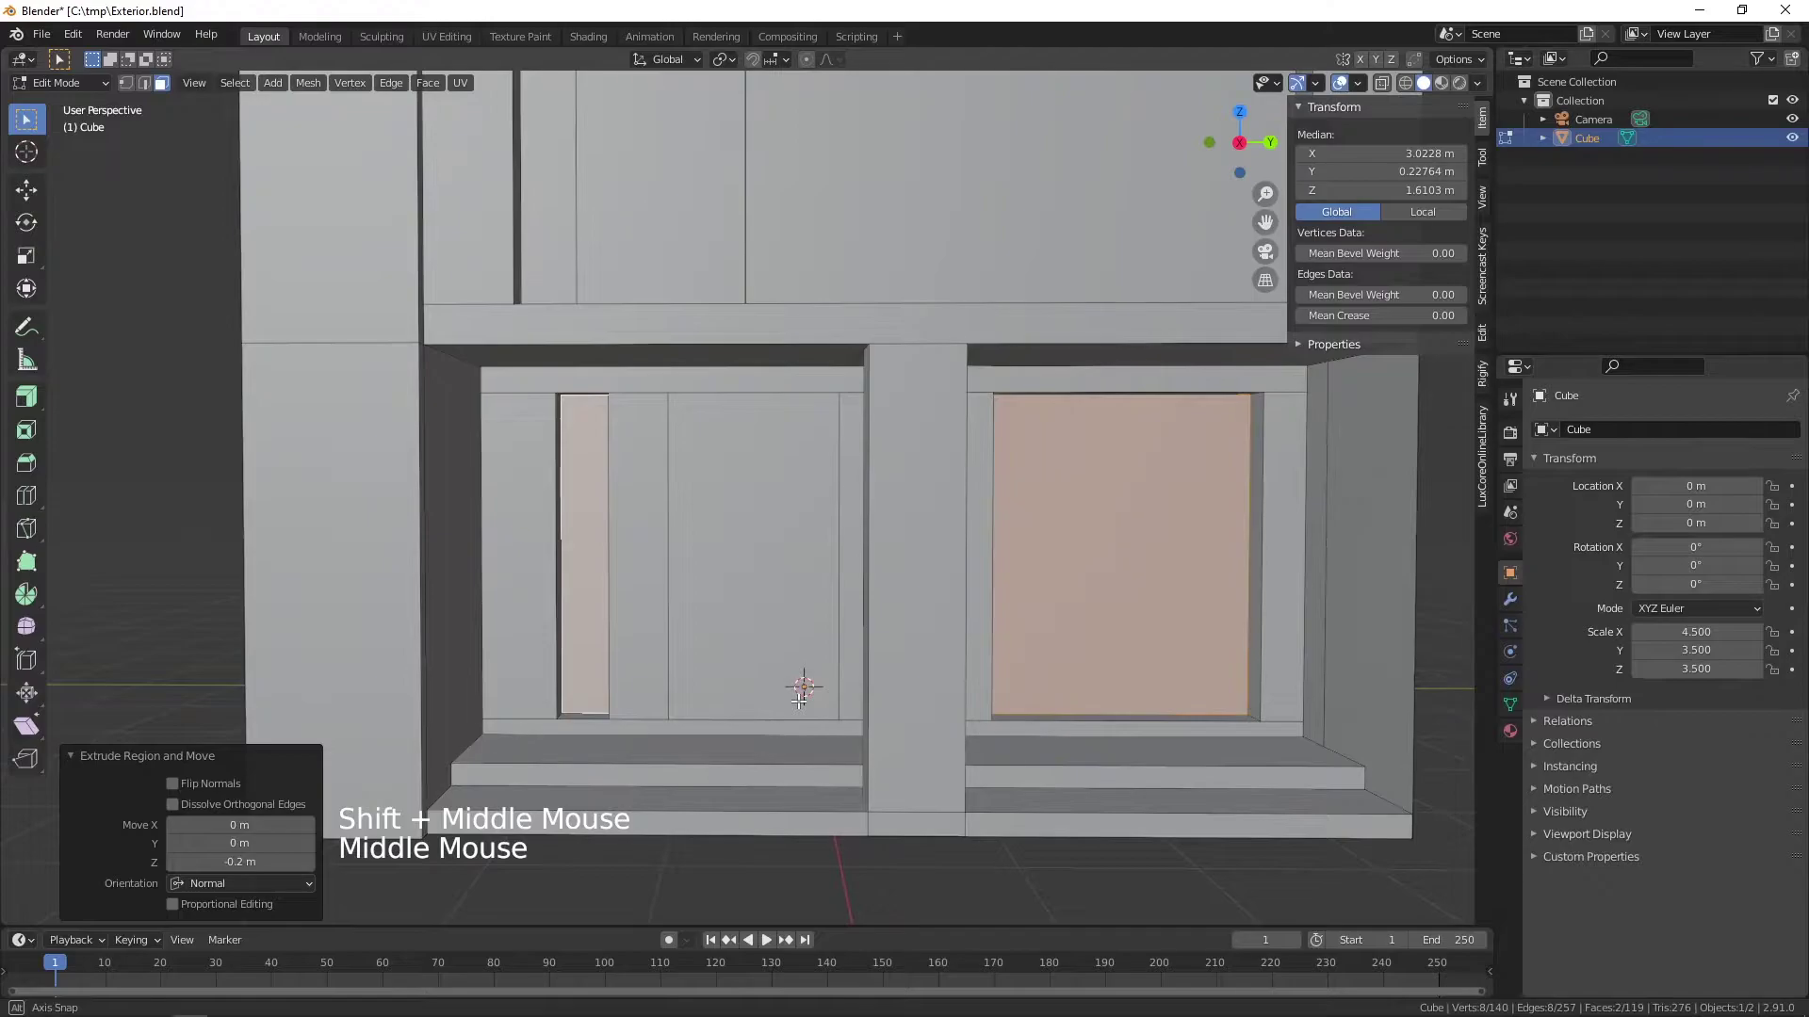
key("2")
middle_click(674, 791)
scroll("up", 3)
middle_click(491, 730)
- Subdivide the two bottom wall edges to cut a horizontal edge along the base
middle_click(706, 647)
left_click(555, 636)
scroll("down", 3)
middle_click(647, 633)
middle_click(1184, 527)
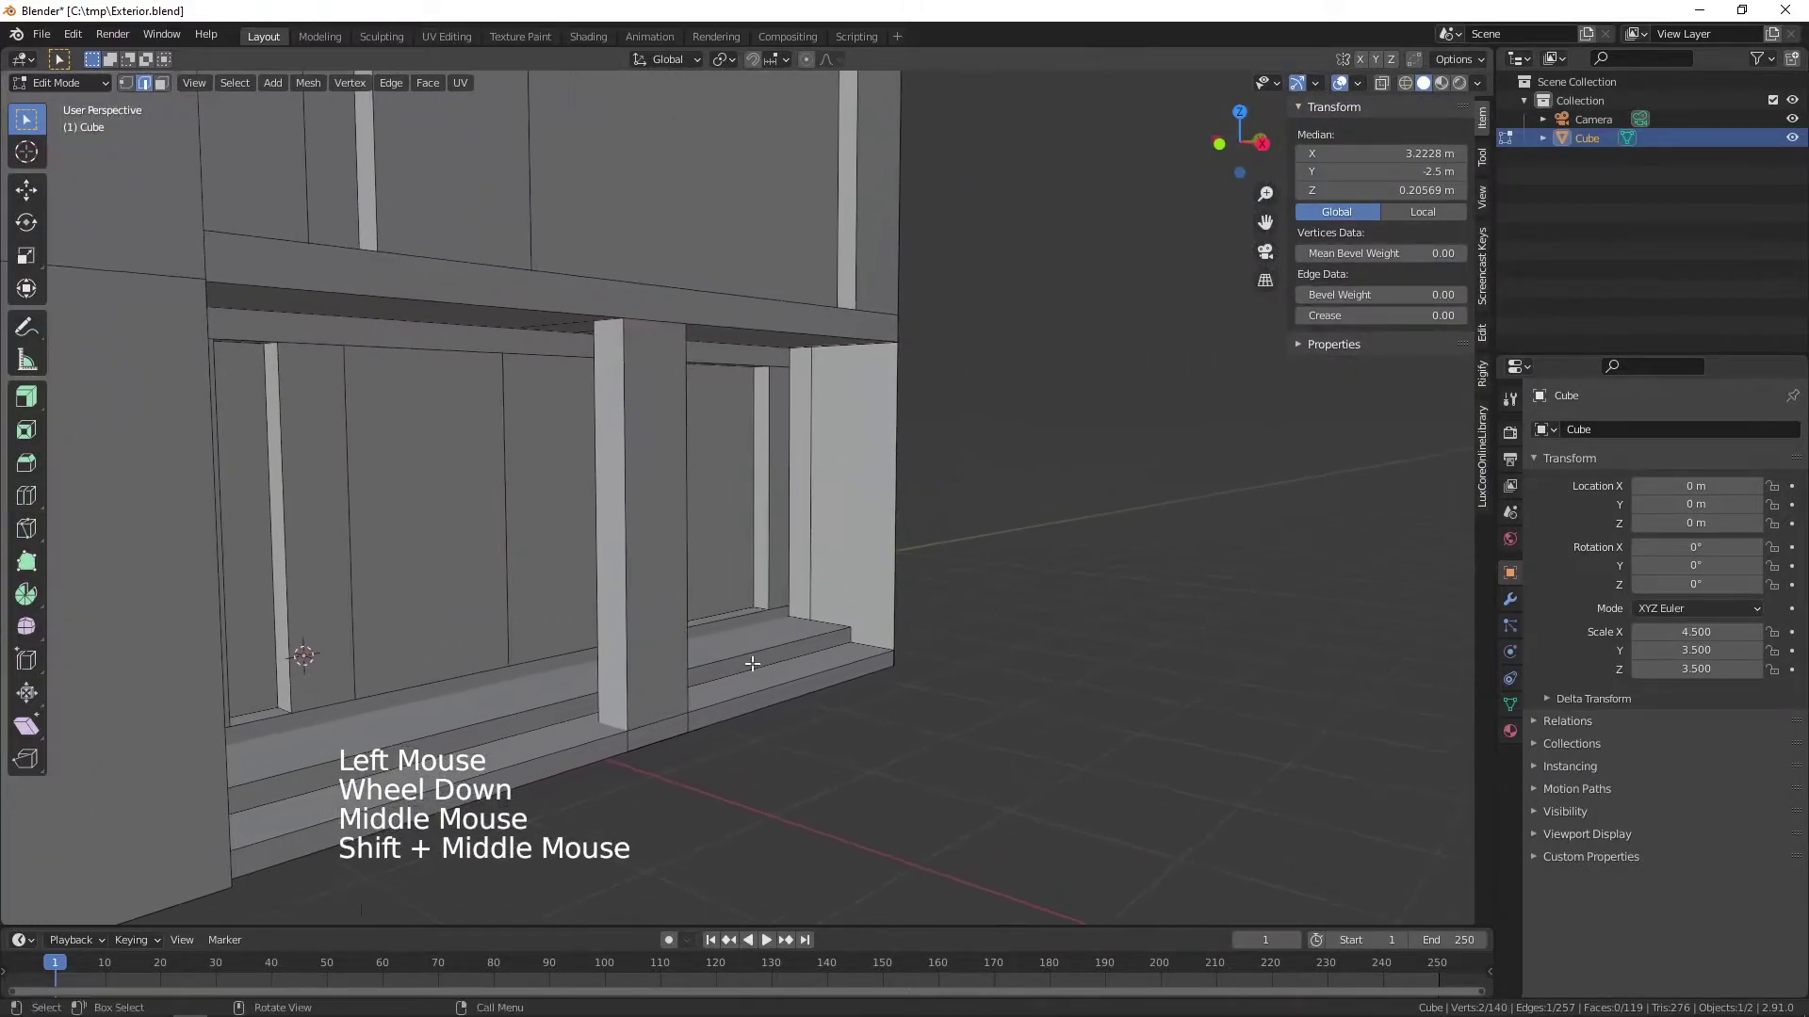
scroll("up", 3)
middle_click(779, 632)
middle_click(767, 586)
scroll("up", 3)
left_click(818, 657)
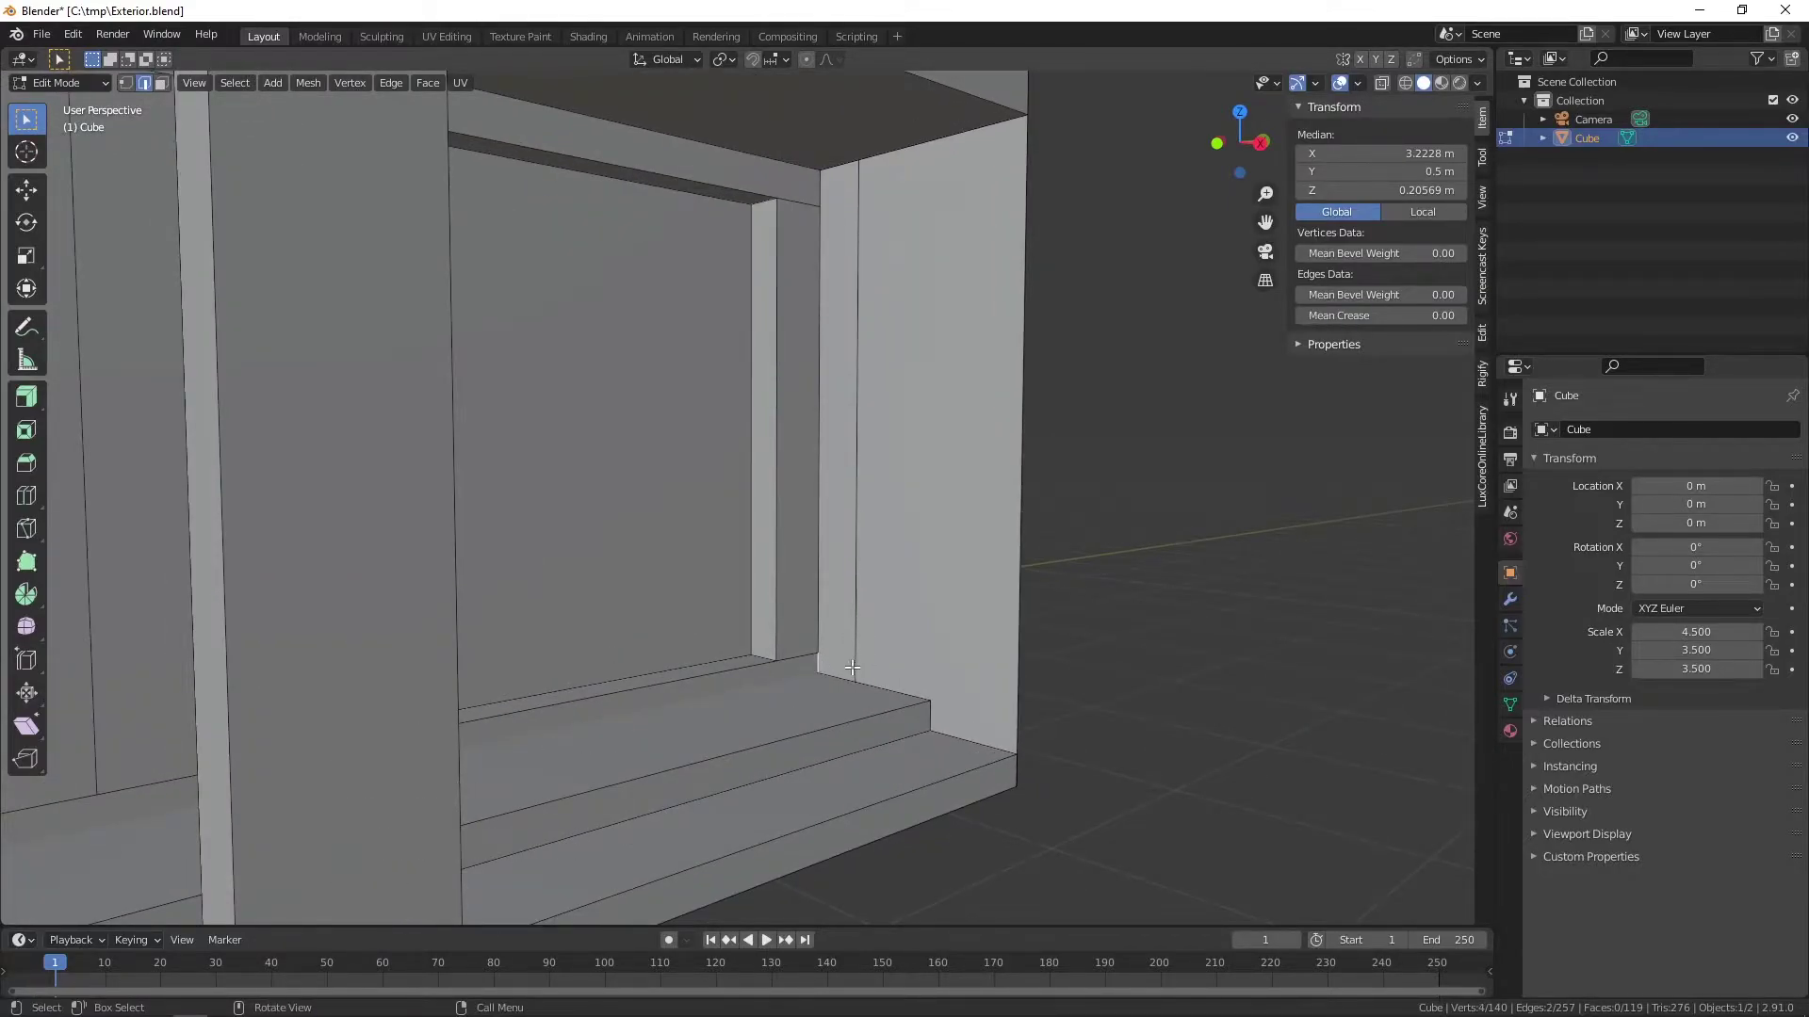
right_click(782, 680)
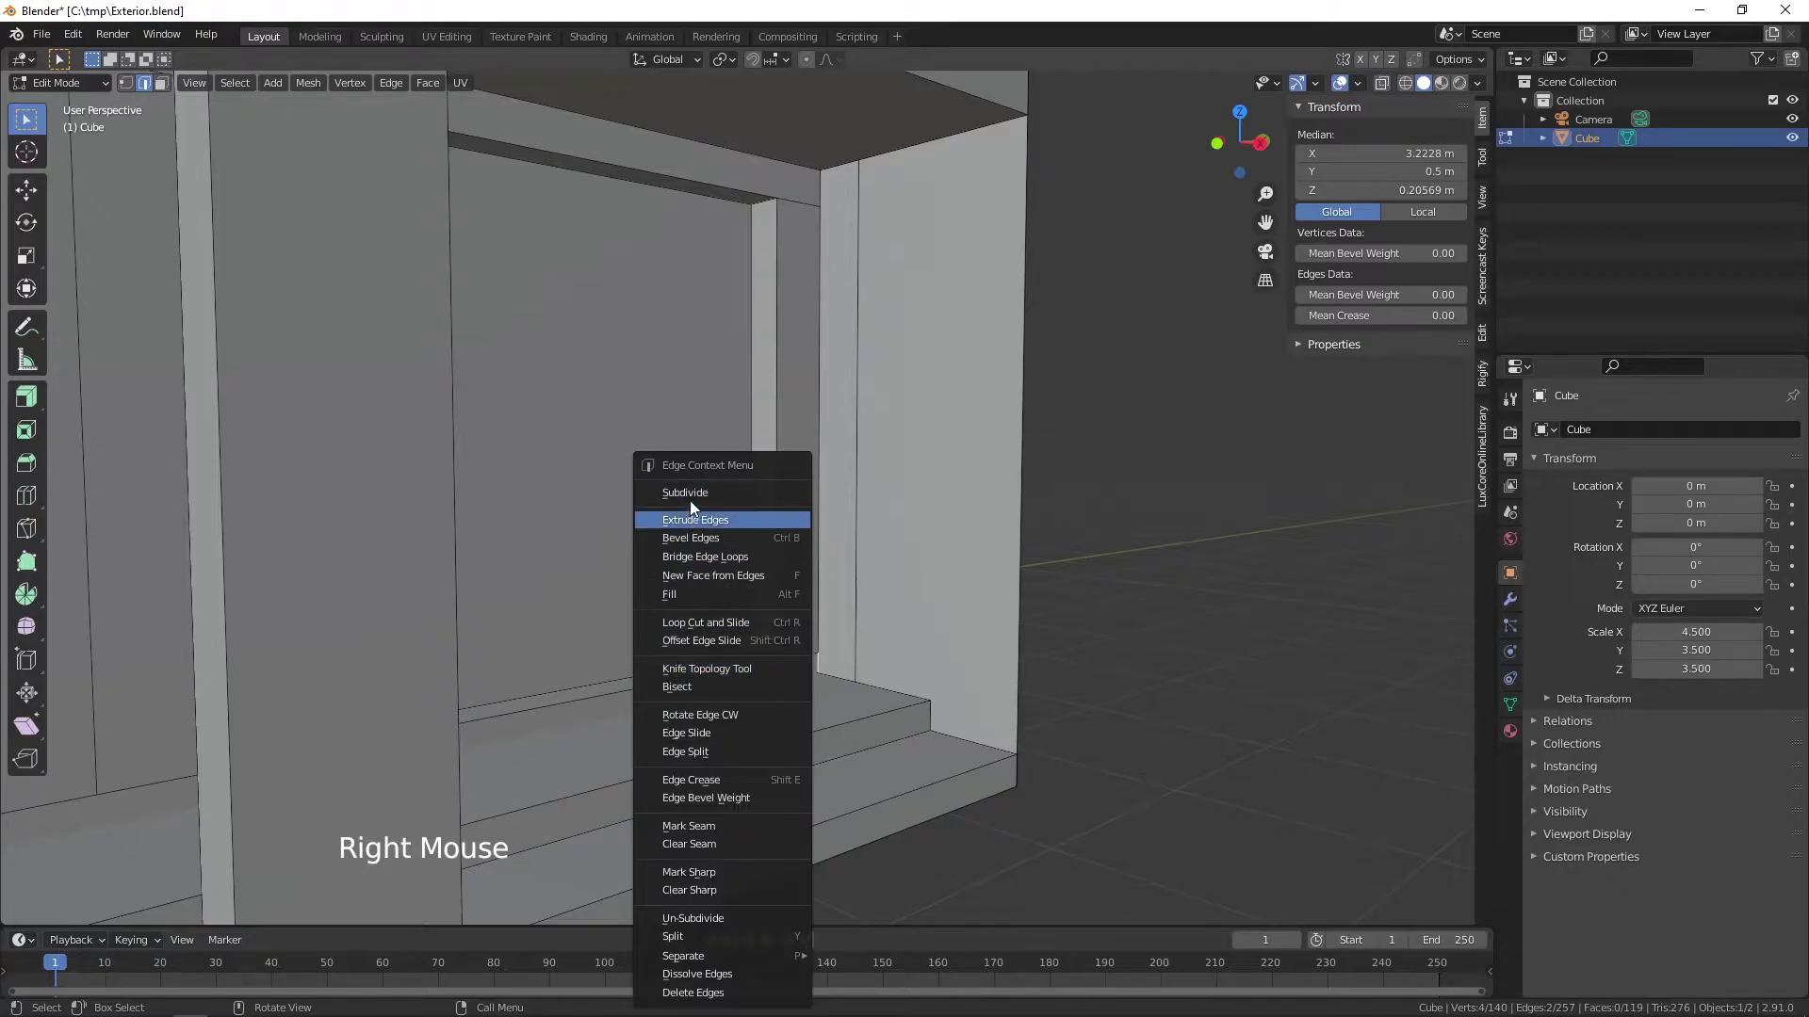
middle_click(755, 656)
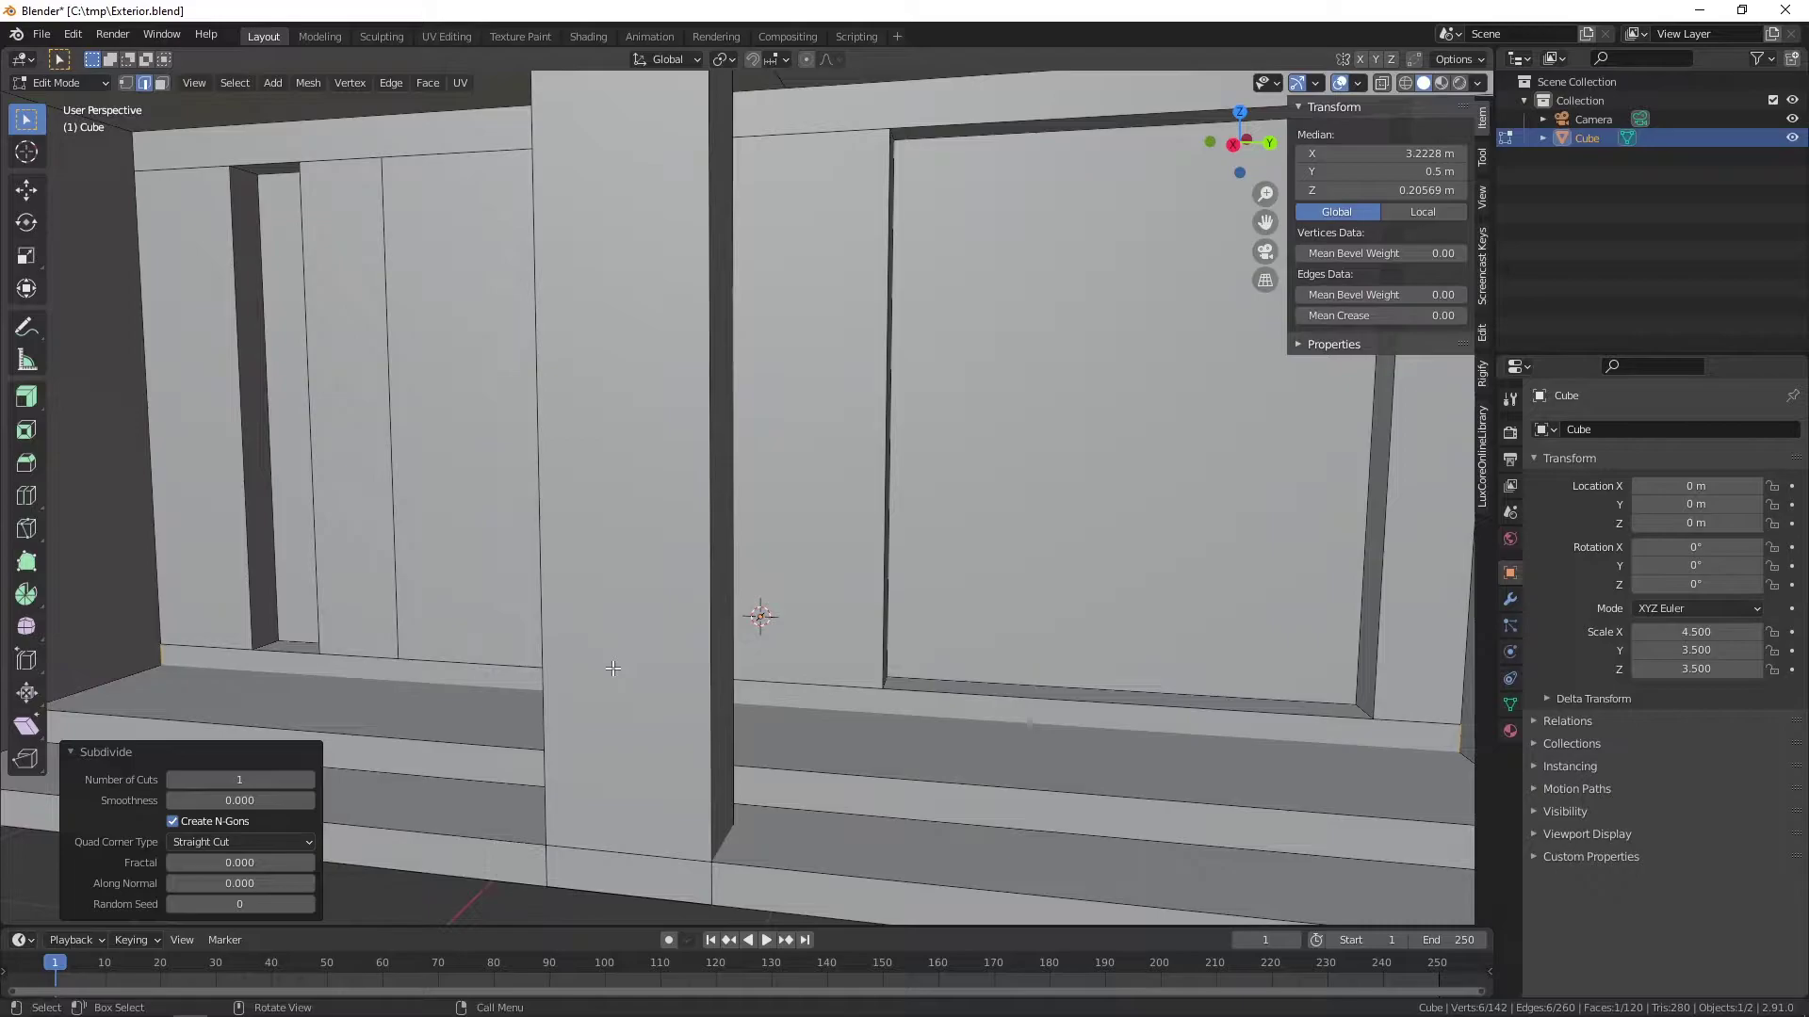
- Inspect the new cut points and select the new horizontal base edge in edge mode
key("1")
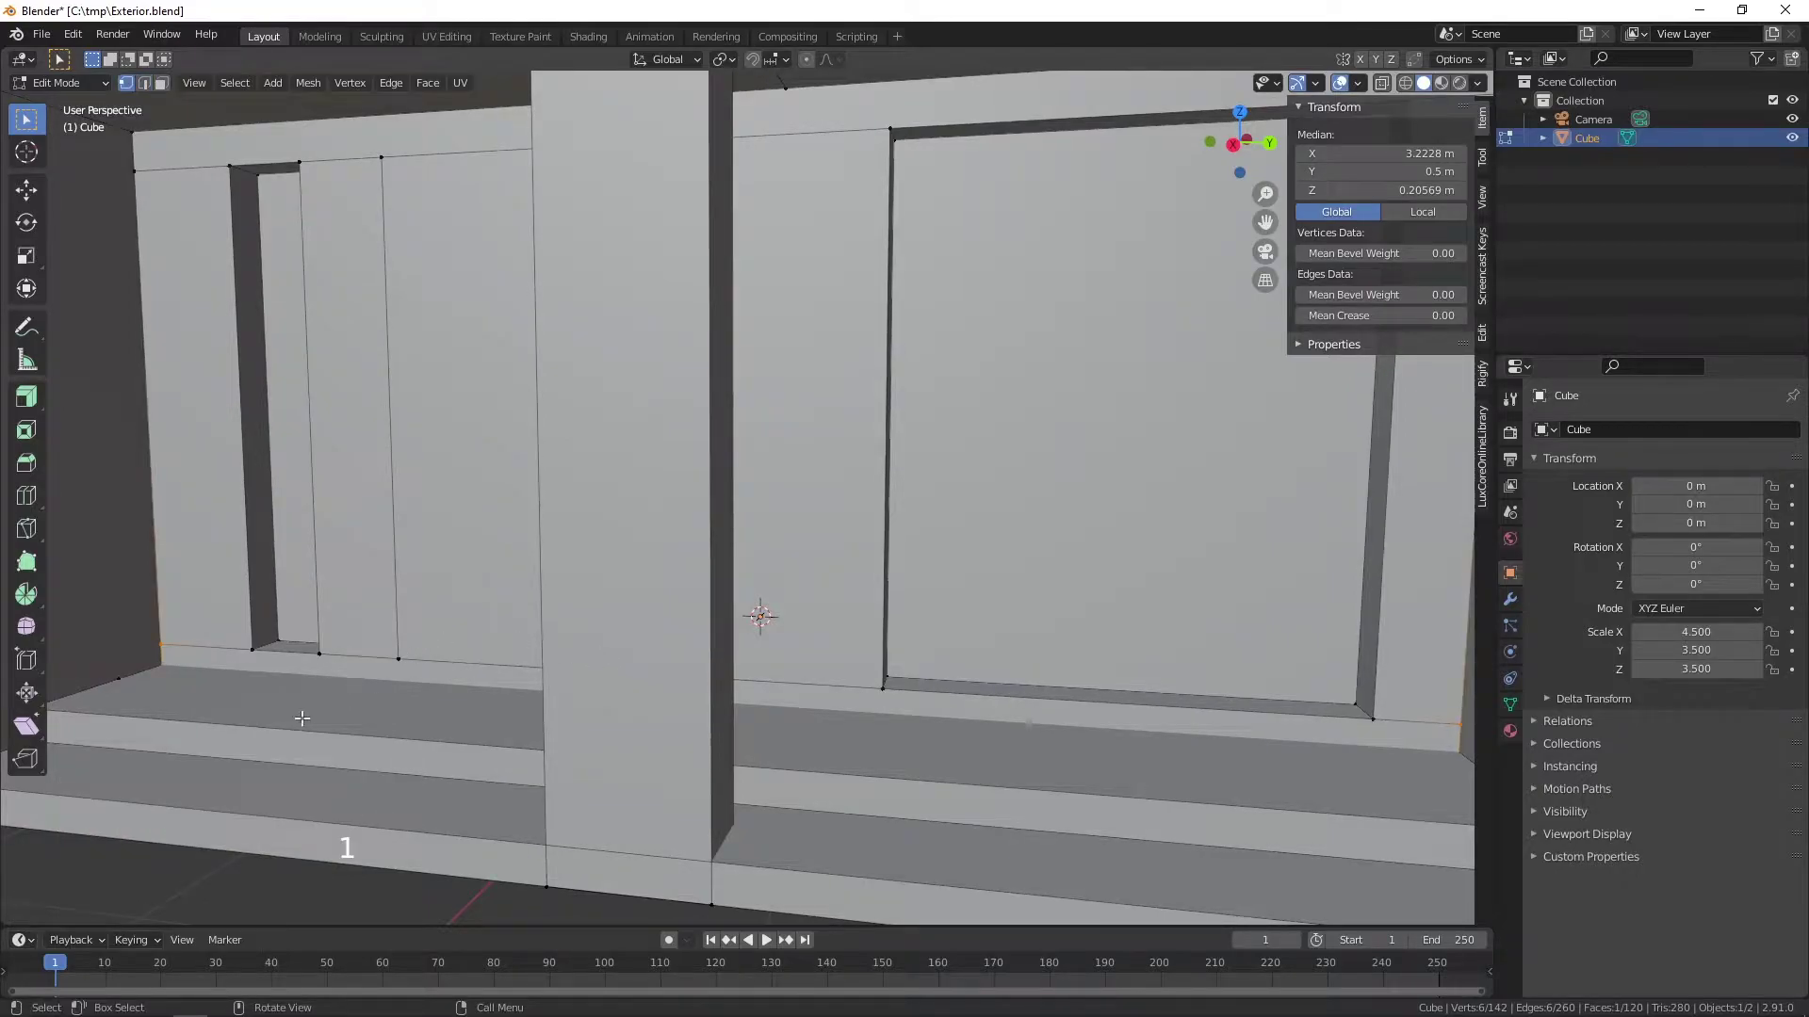
scroll("up", 3)
middle_click(168, 680)
scroll("up", 3)
middle_click(268, 651)
middle_click(419, 664)
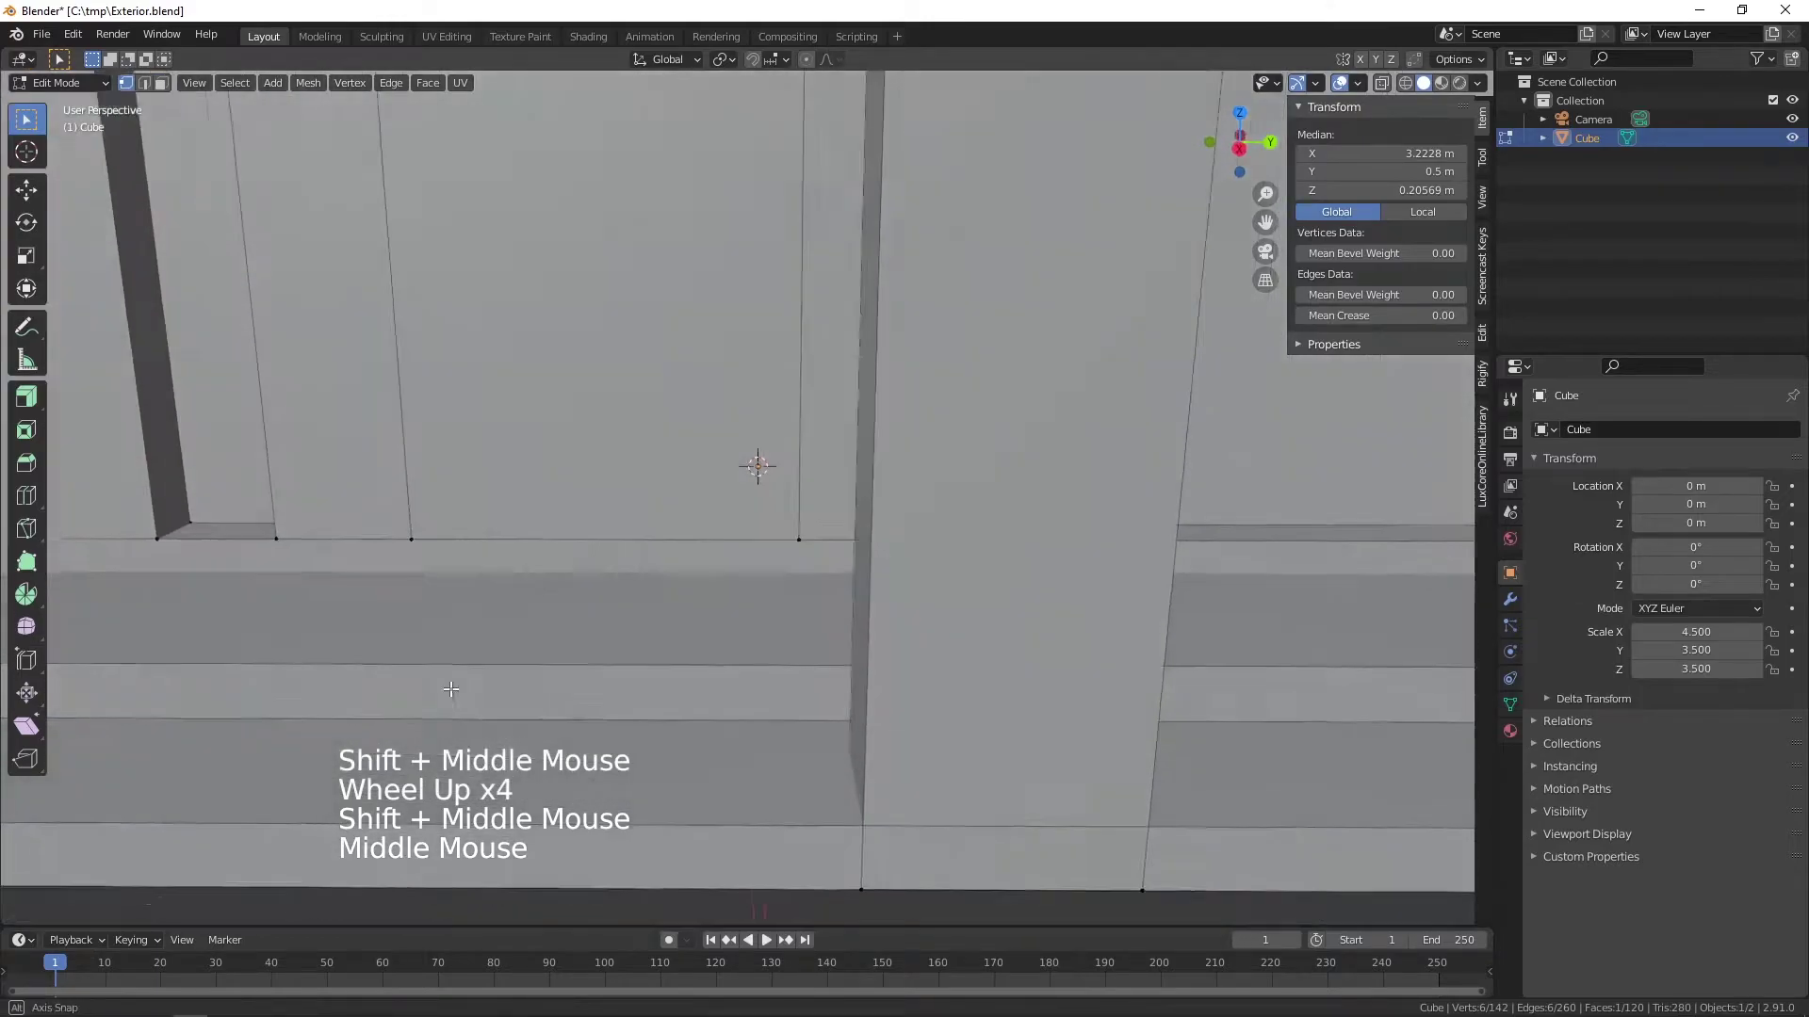
middle_click(821, 576)
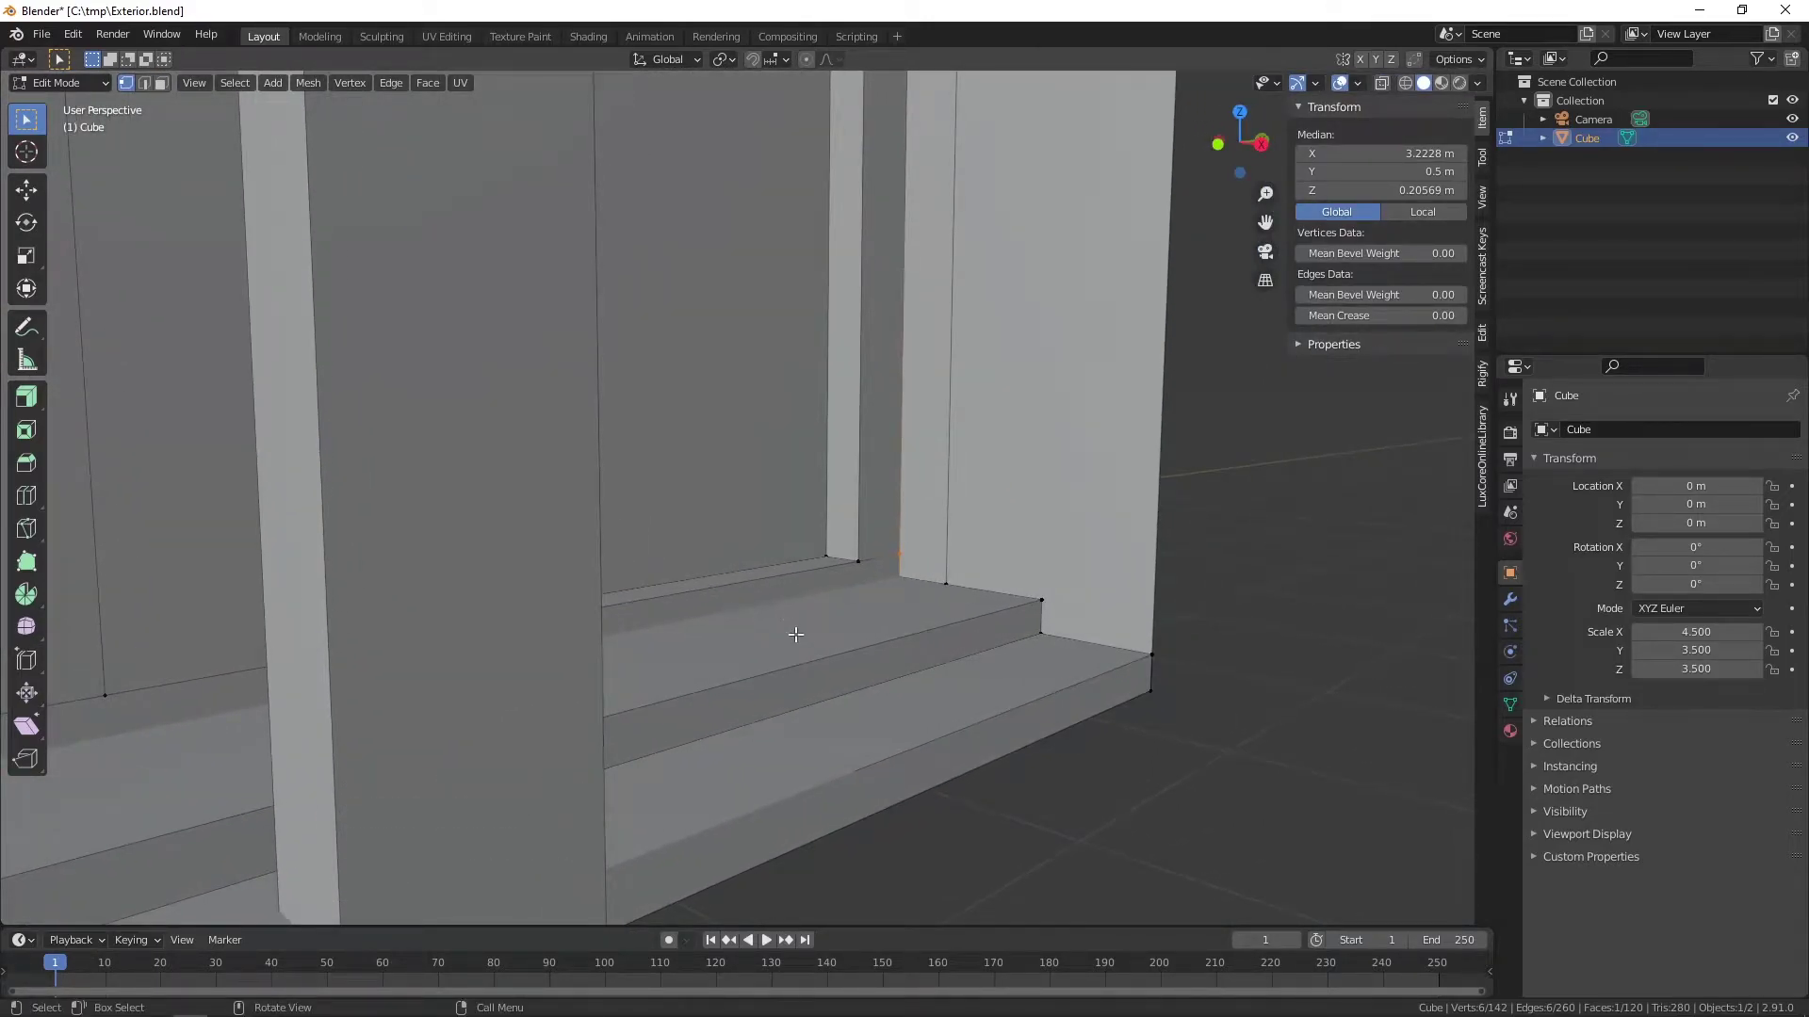
middle_click(935, 628)
middle_click(919, 746)
scroll("down", 3)
middle_click(850, 731)
middle_click(817, 546)
middle_click(197, 464)
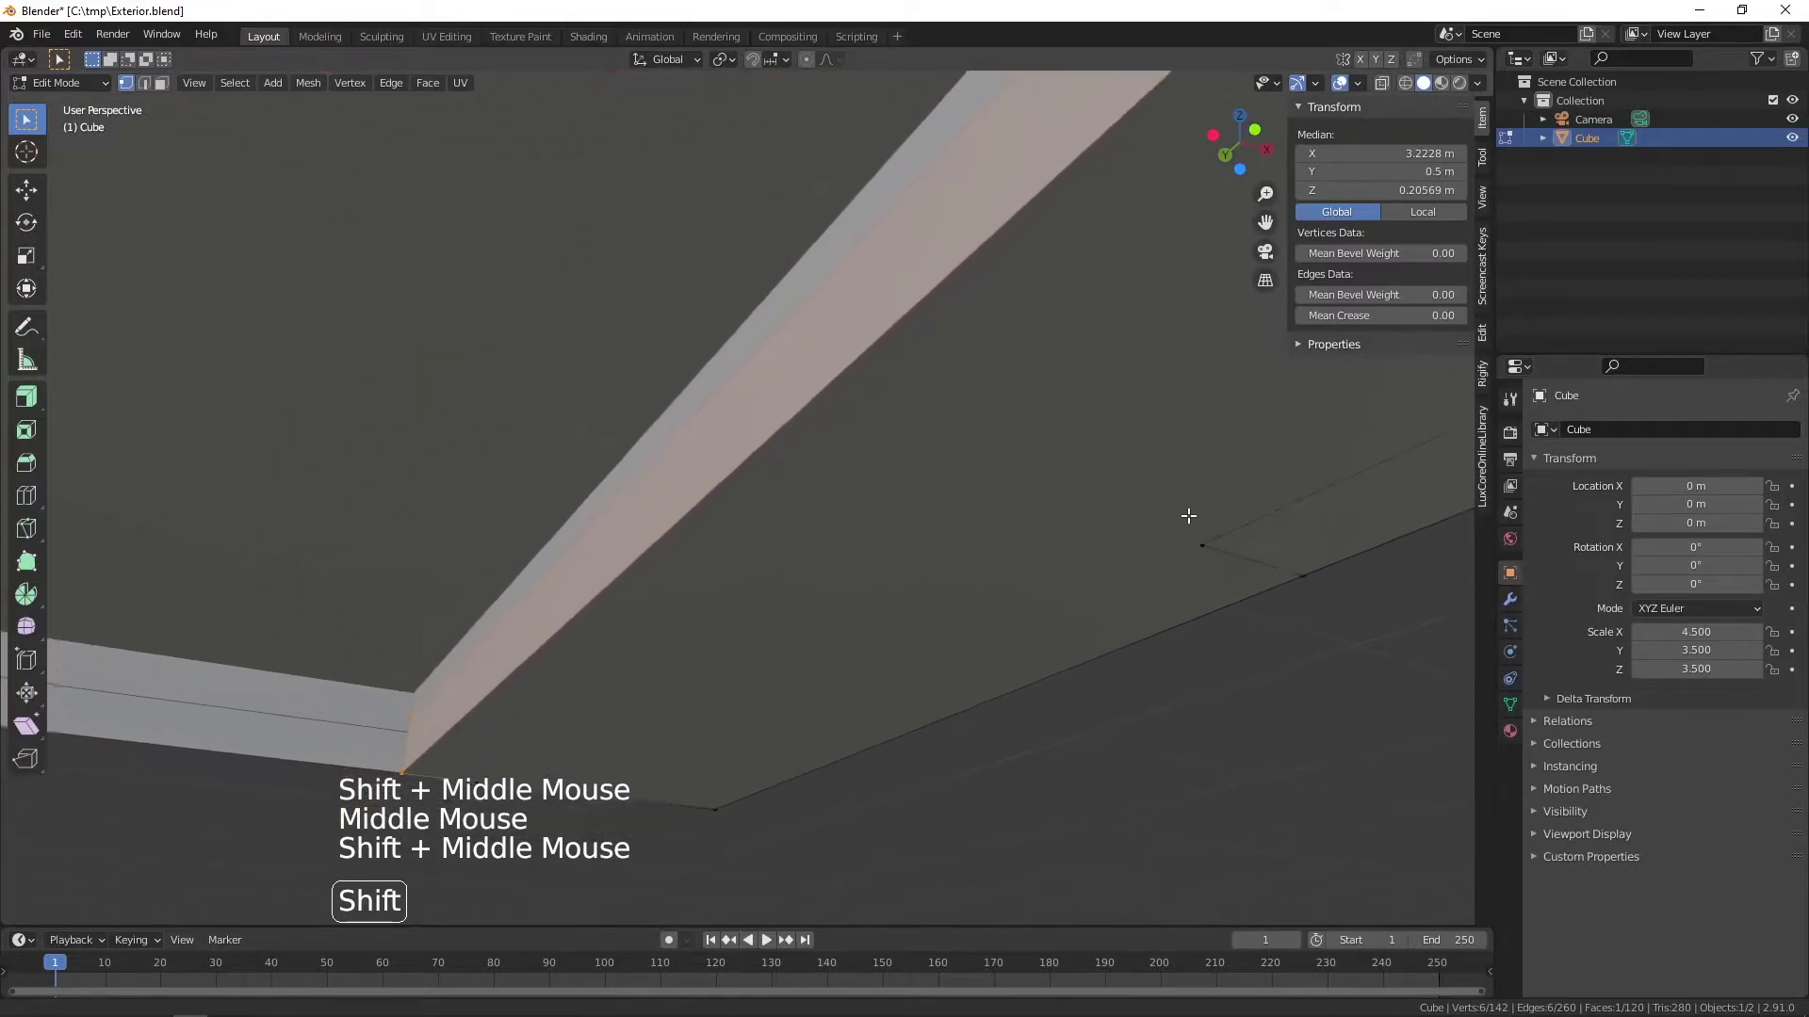
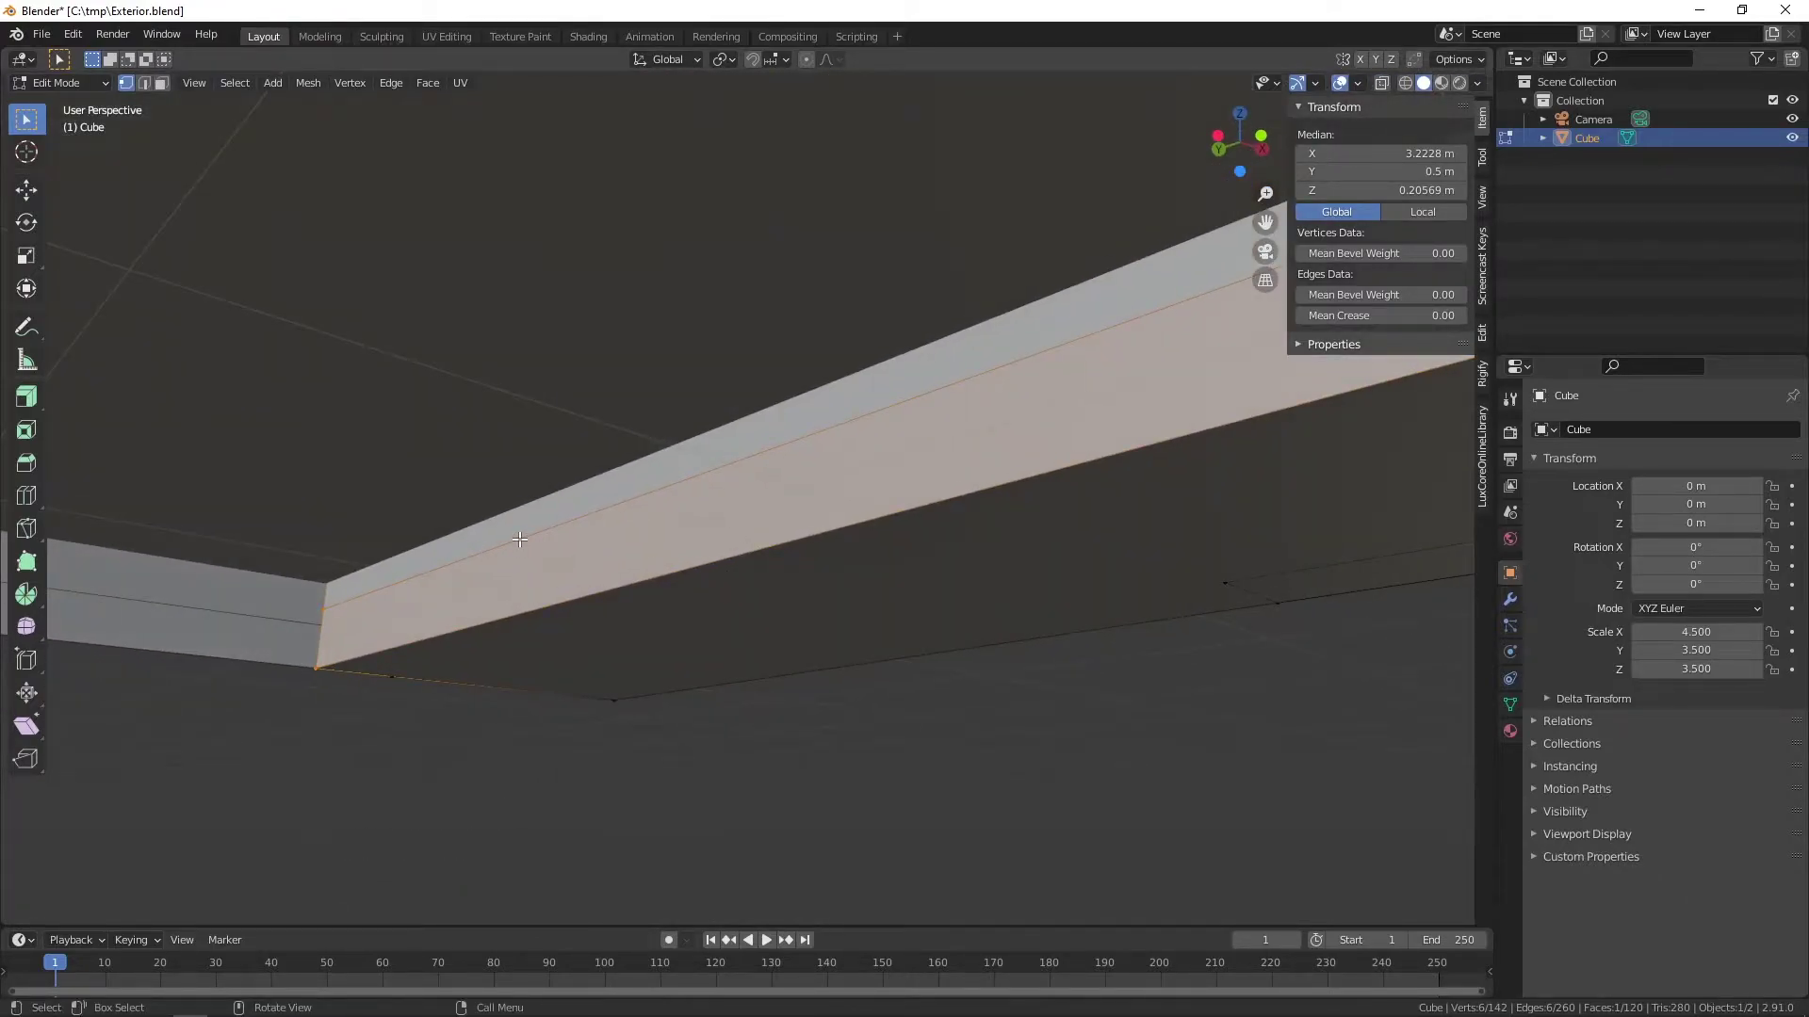
key("2")
left_click(520, 533)
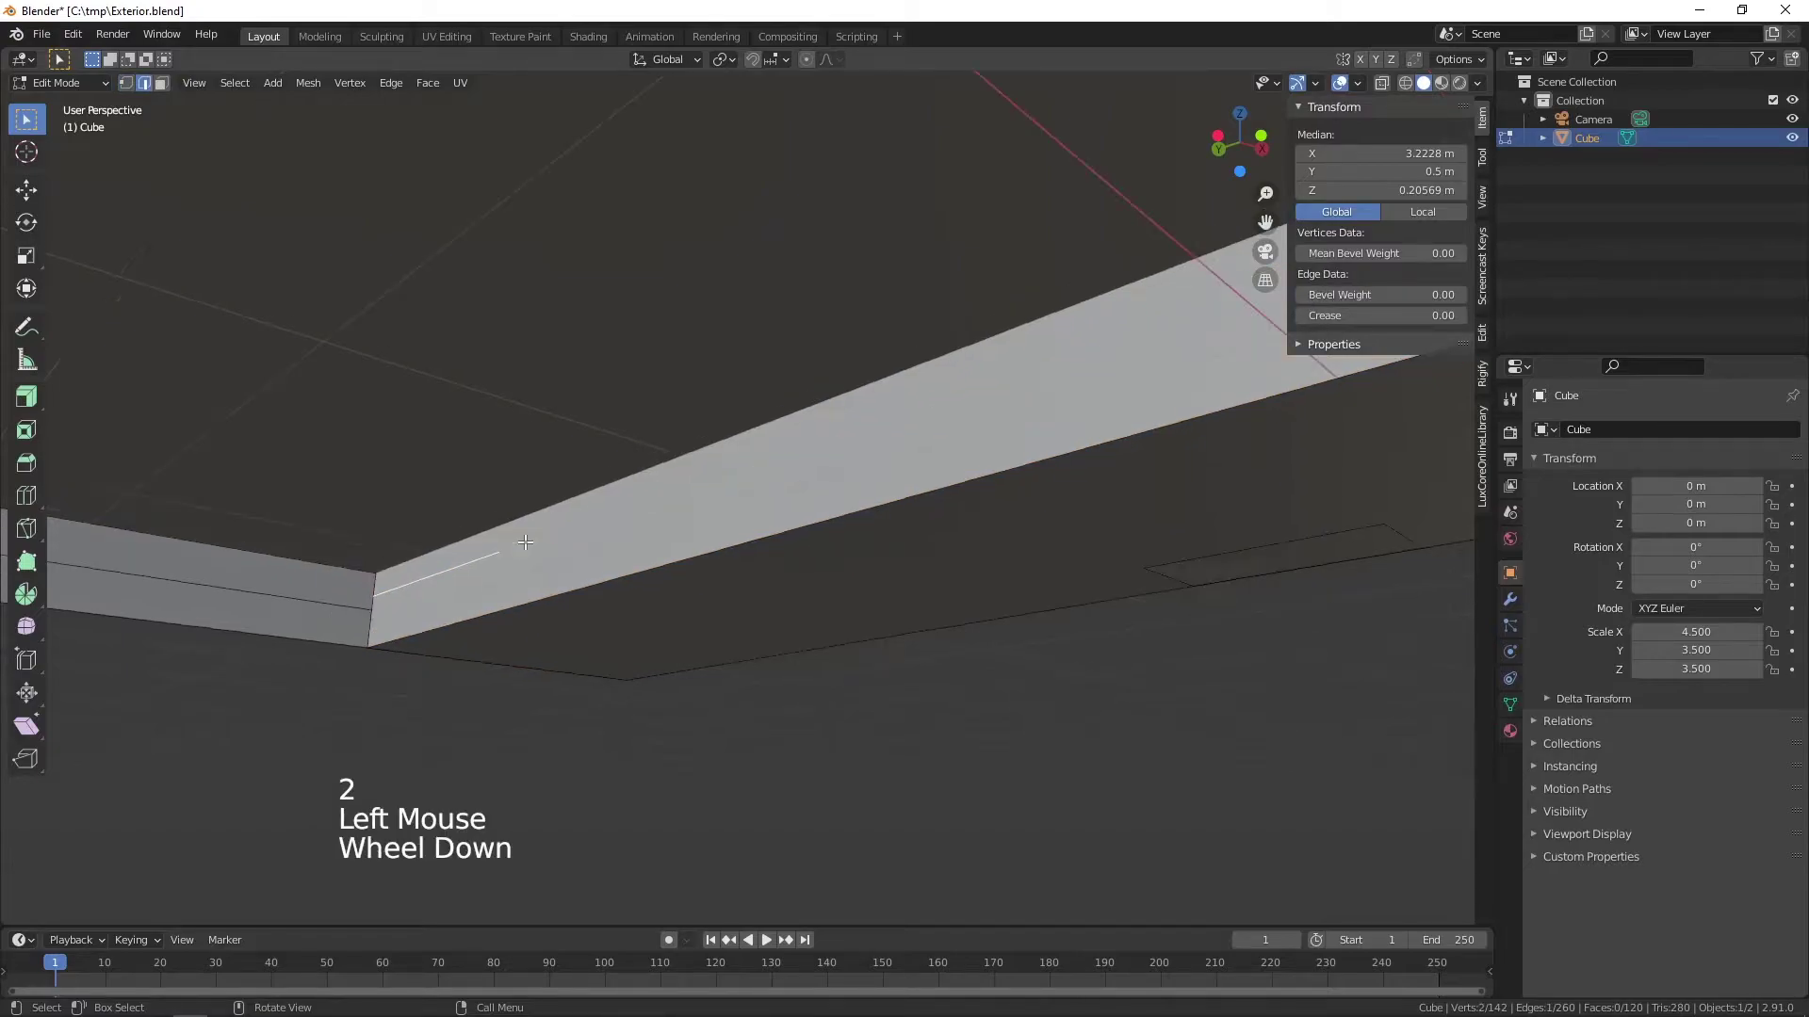
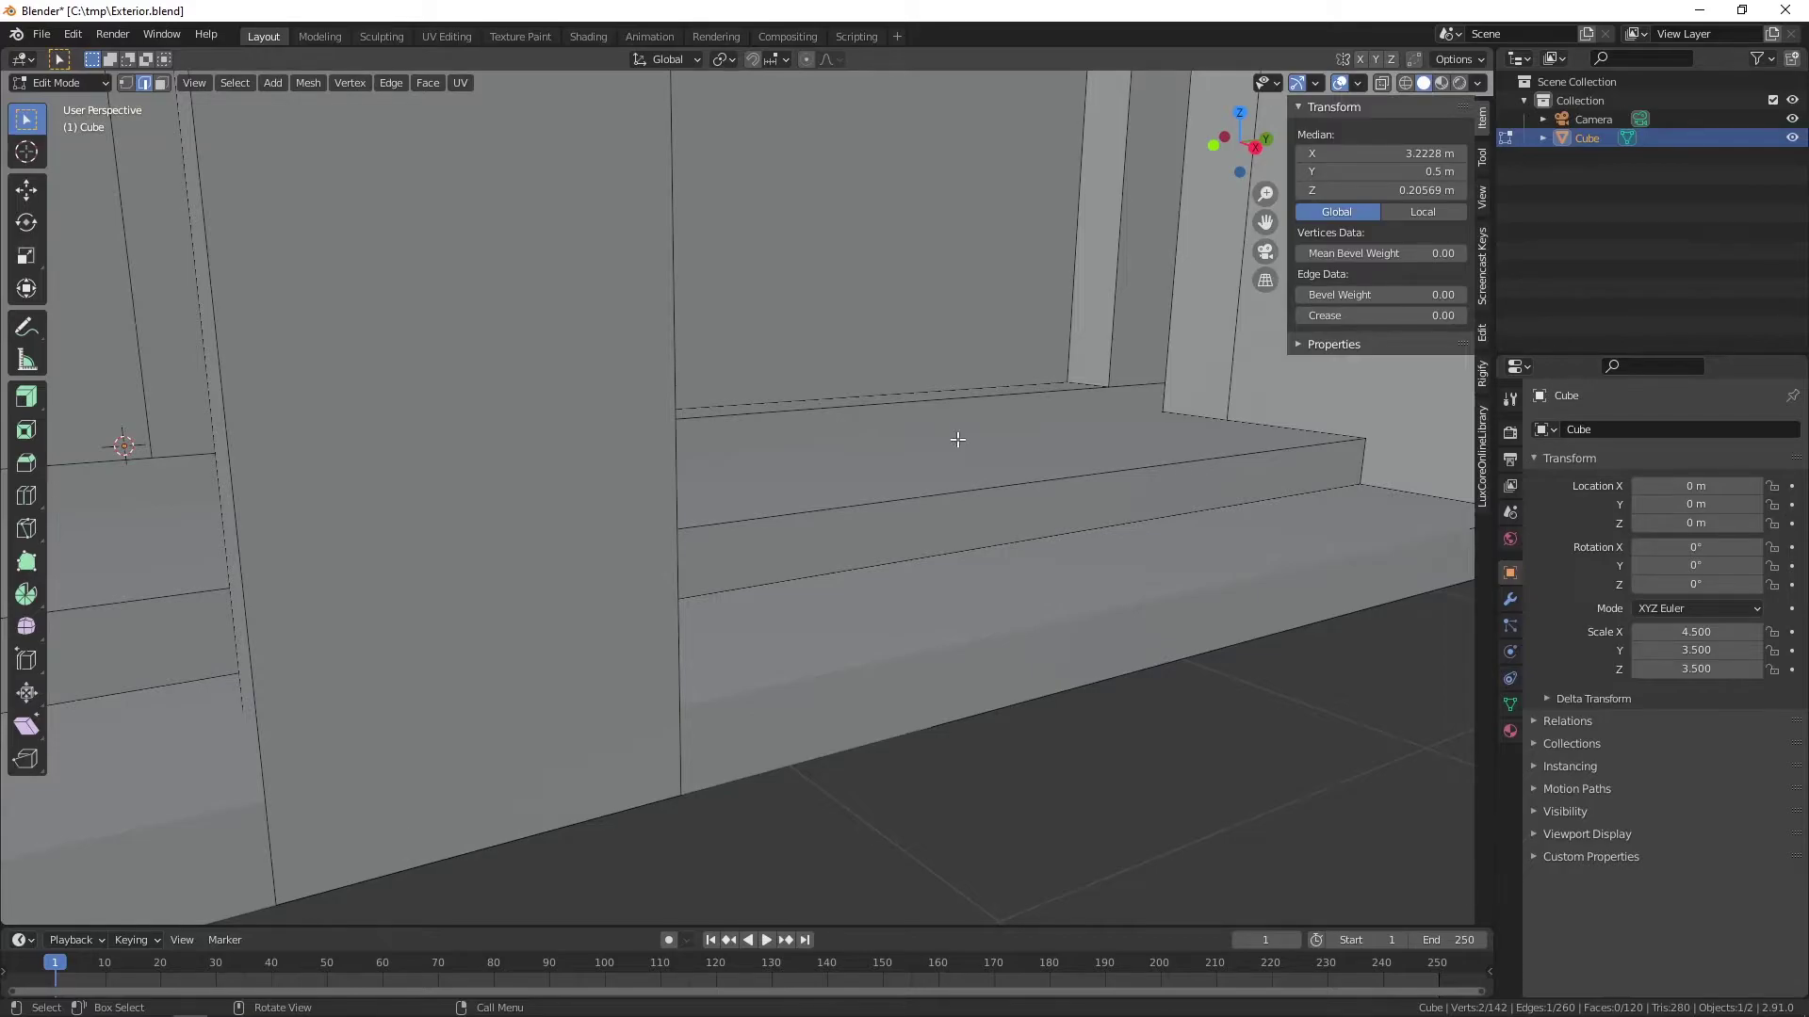
- Move the base edge up about 0.12 m along Z to match the step height
key("g")
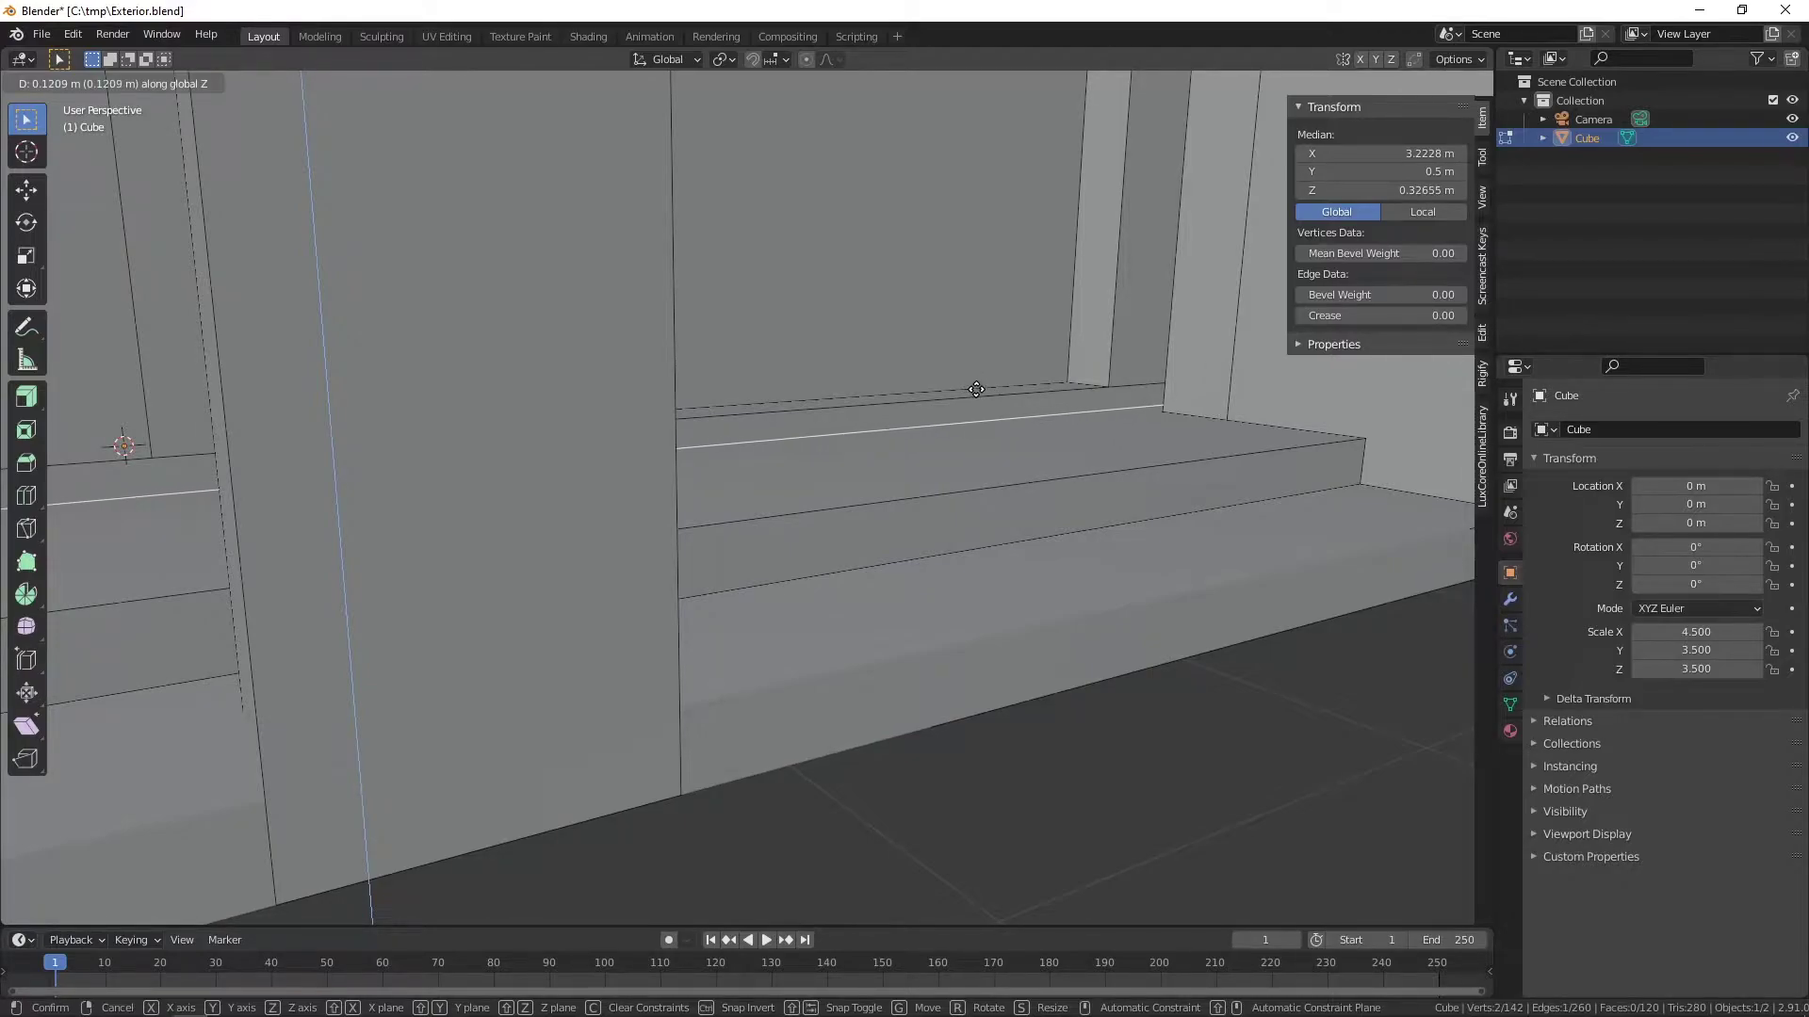
scroll("down", 3)
middle_click(426, 535)
scroll("down", 3)
middle_click(456, 506)
middle_click(517, 599)
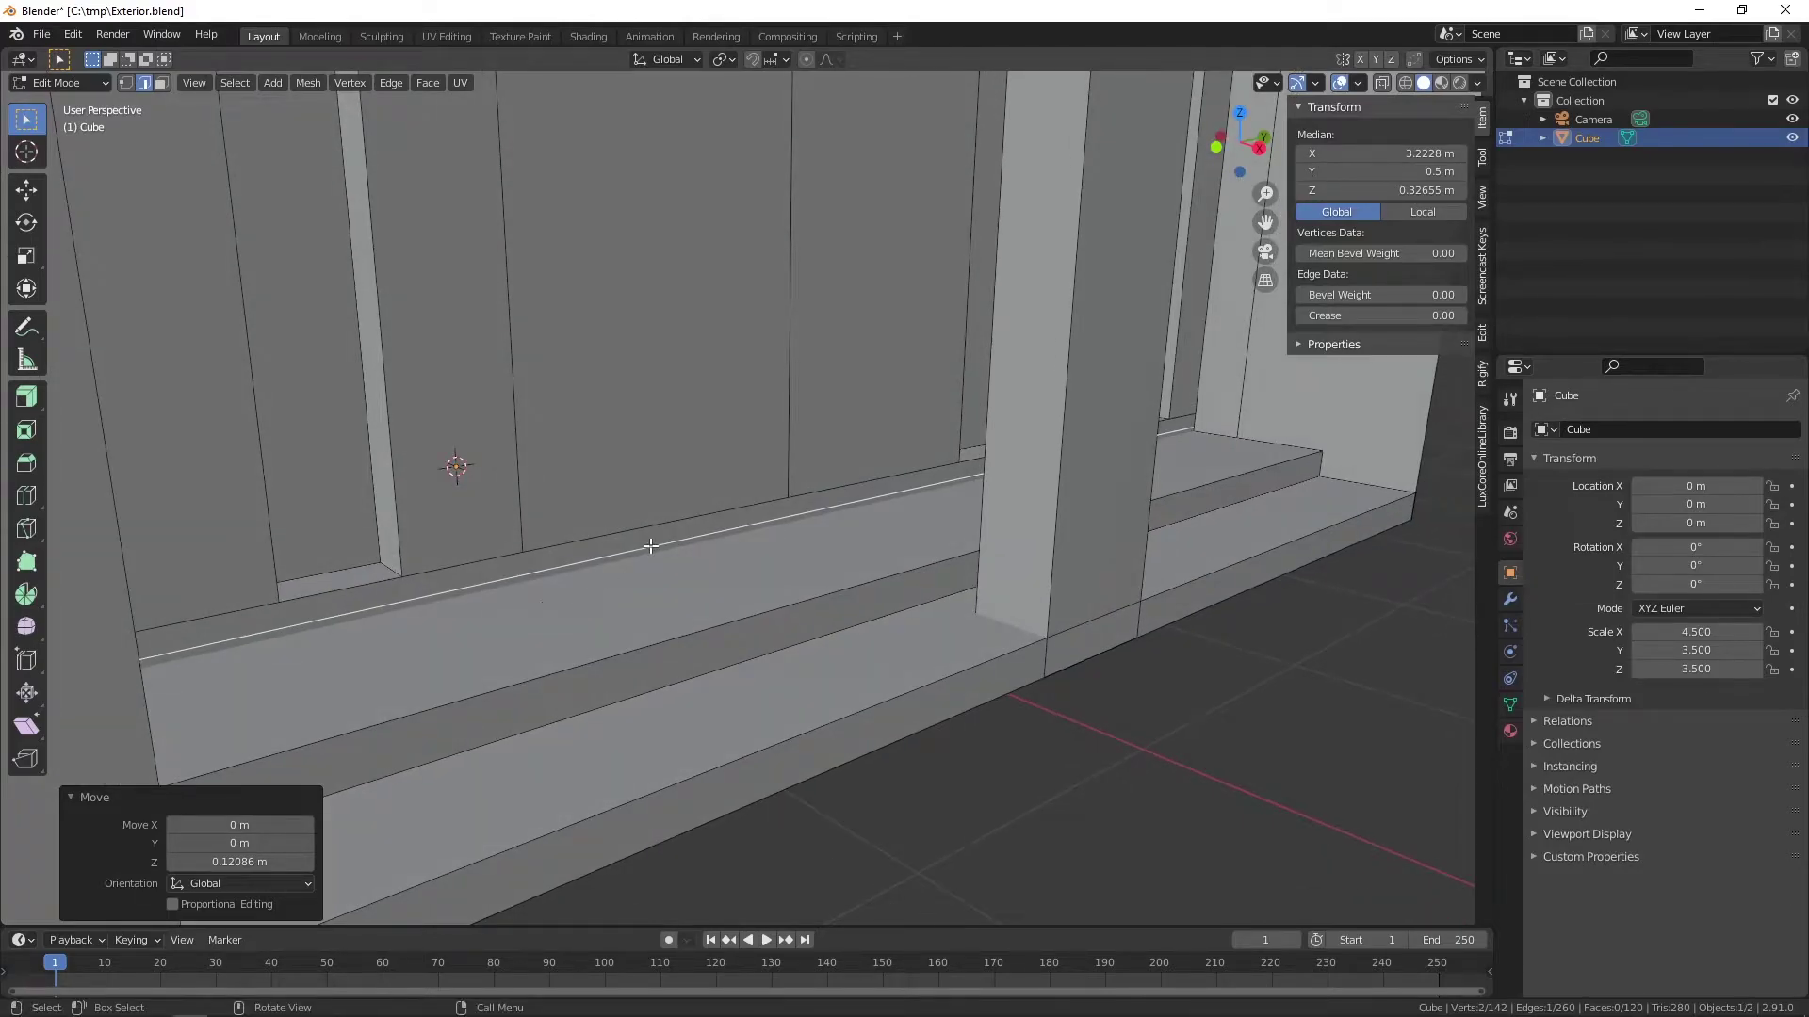
scroll("up", 3)
middle_click(687, 600)
middle_click(776, 598)
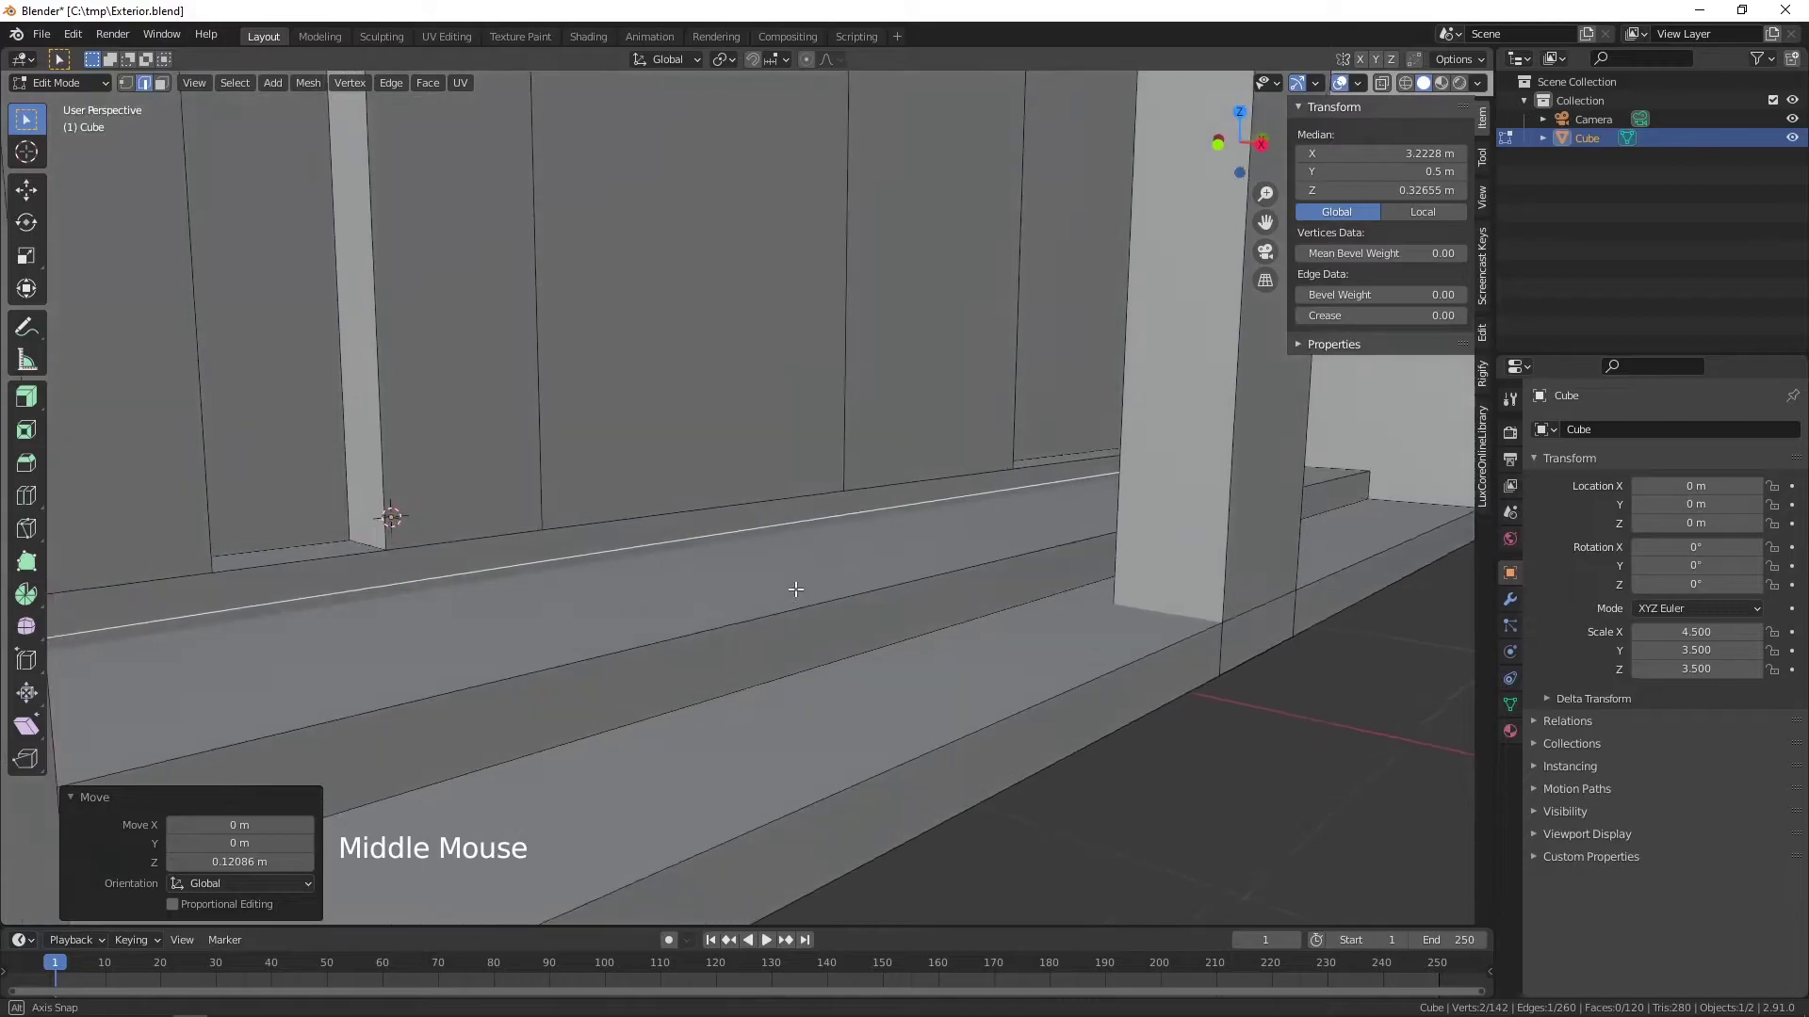
- Snap to Right Orthographic view and frame the wall base side-on
key("KP_3")
scroll("up", 3)
middle_click(437, 435)
scroll("up", 3)
middle_click(710, 646)
scroll("up", 3)
middle_click(720, 589)
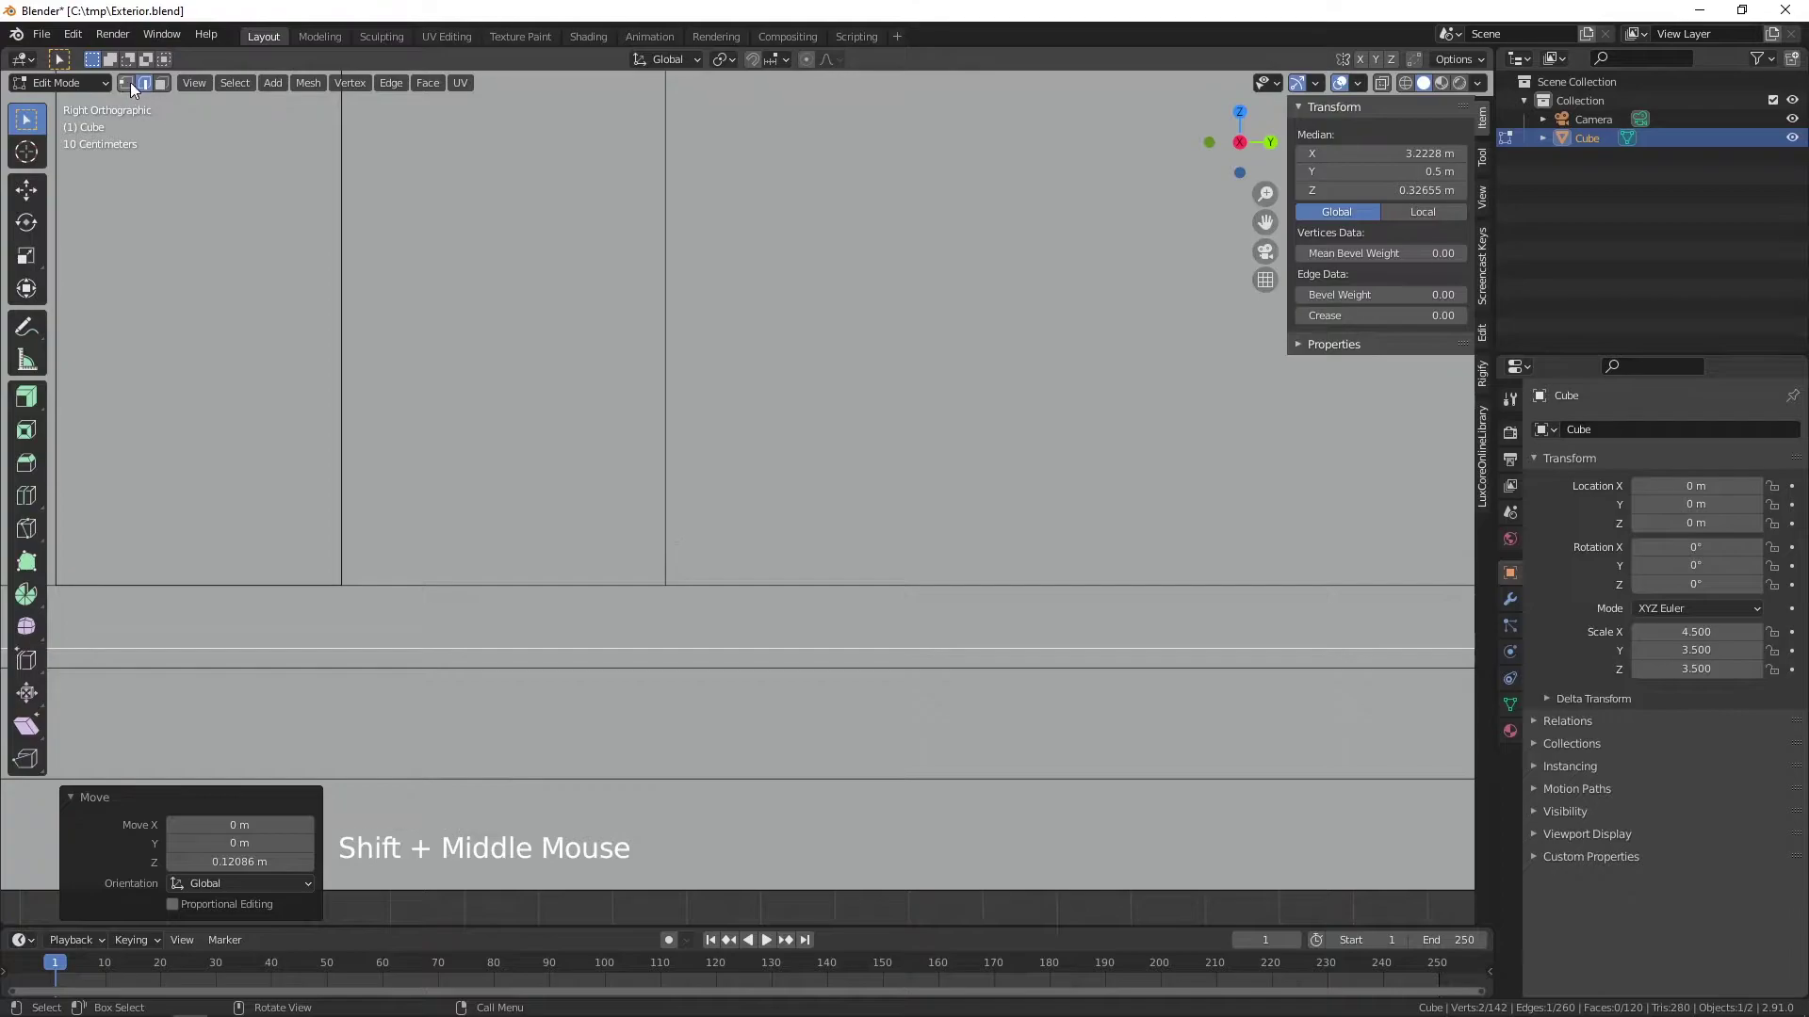
- Examine the thin face strip on the lower wall and orbit along it
left_click(127, 78)
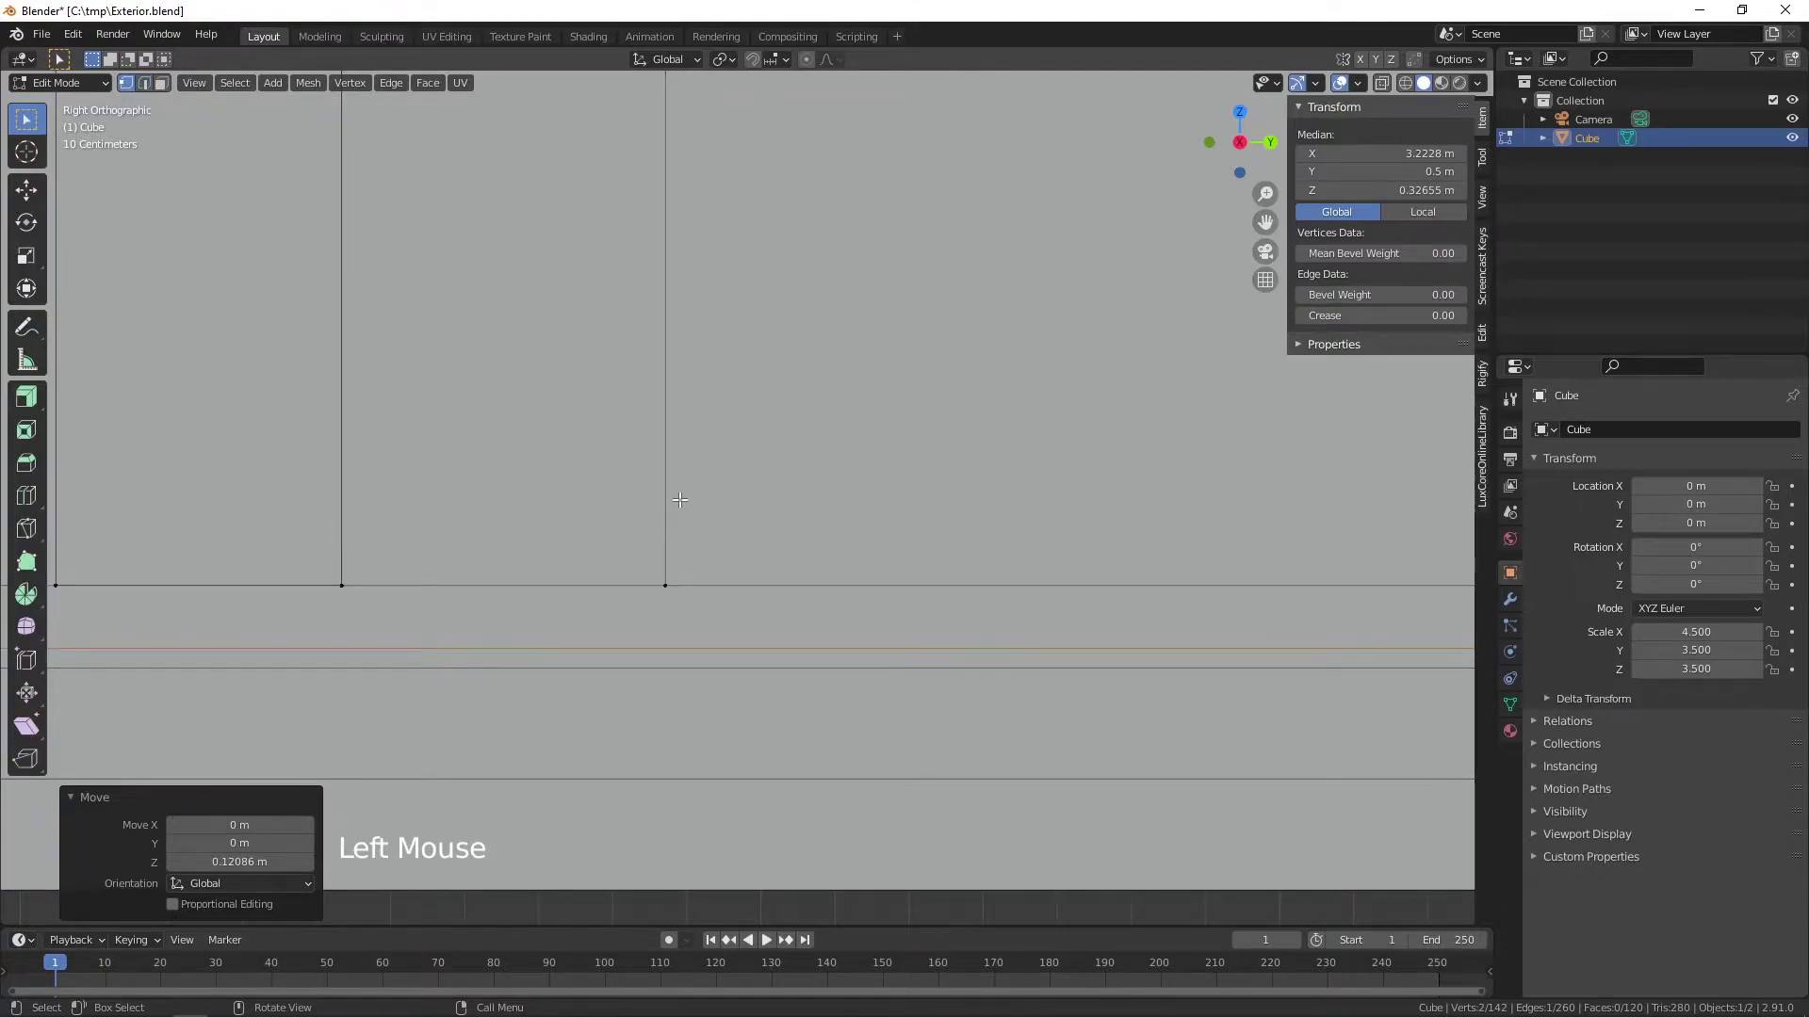
left_click(27, 526)
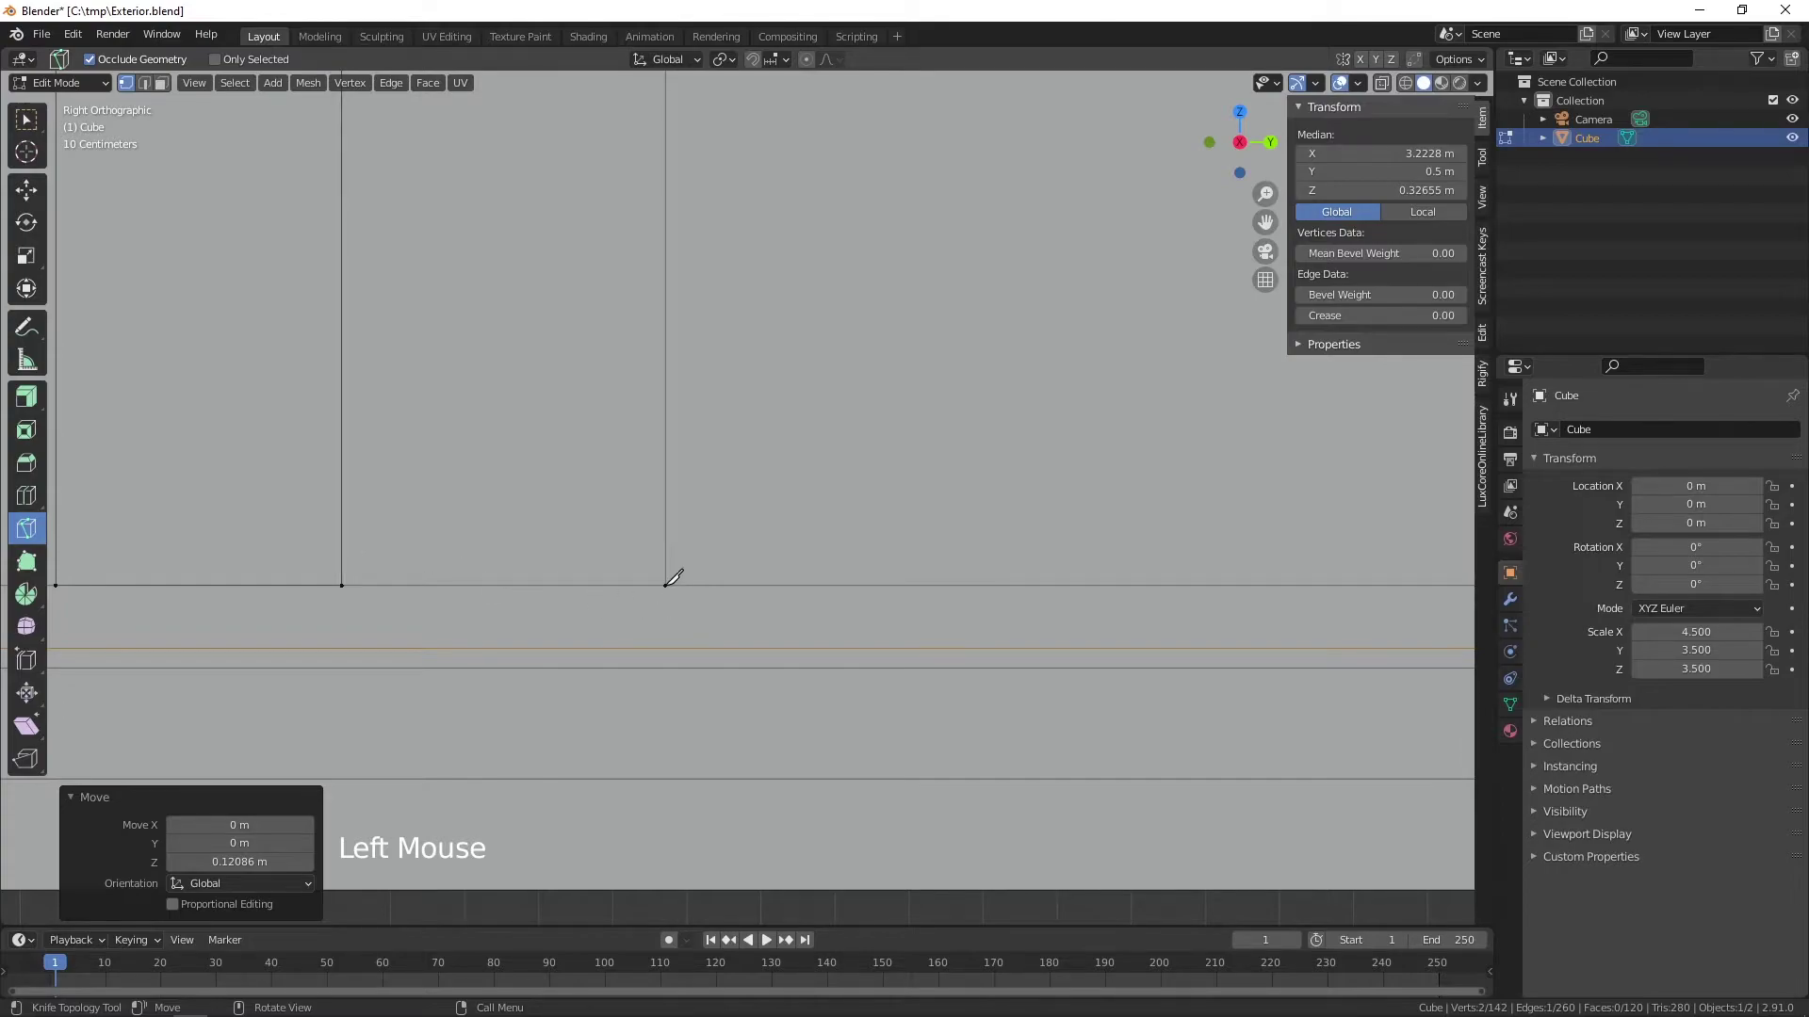
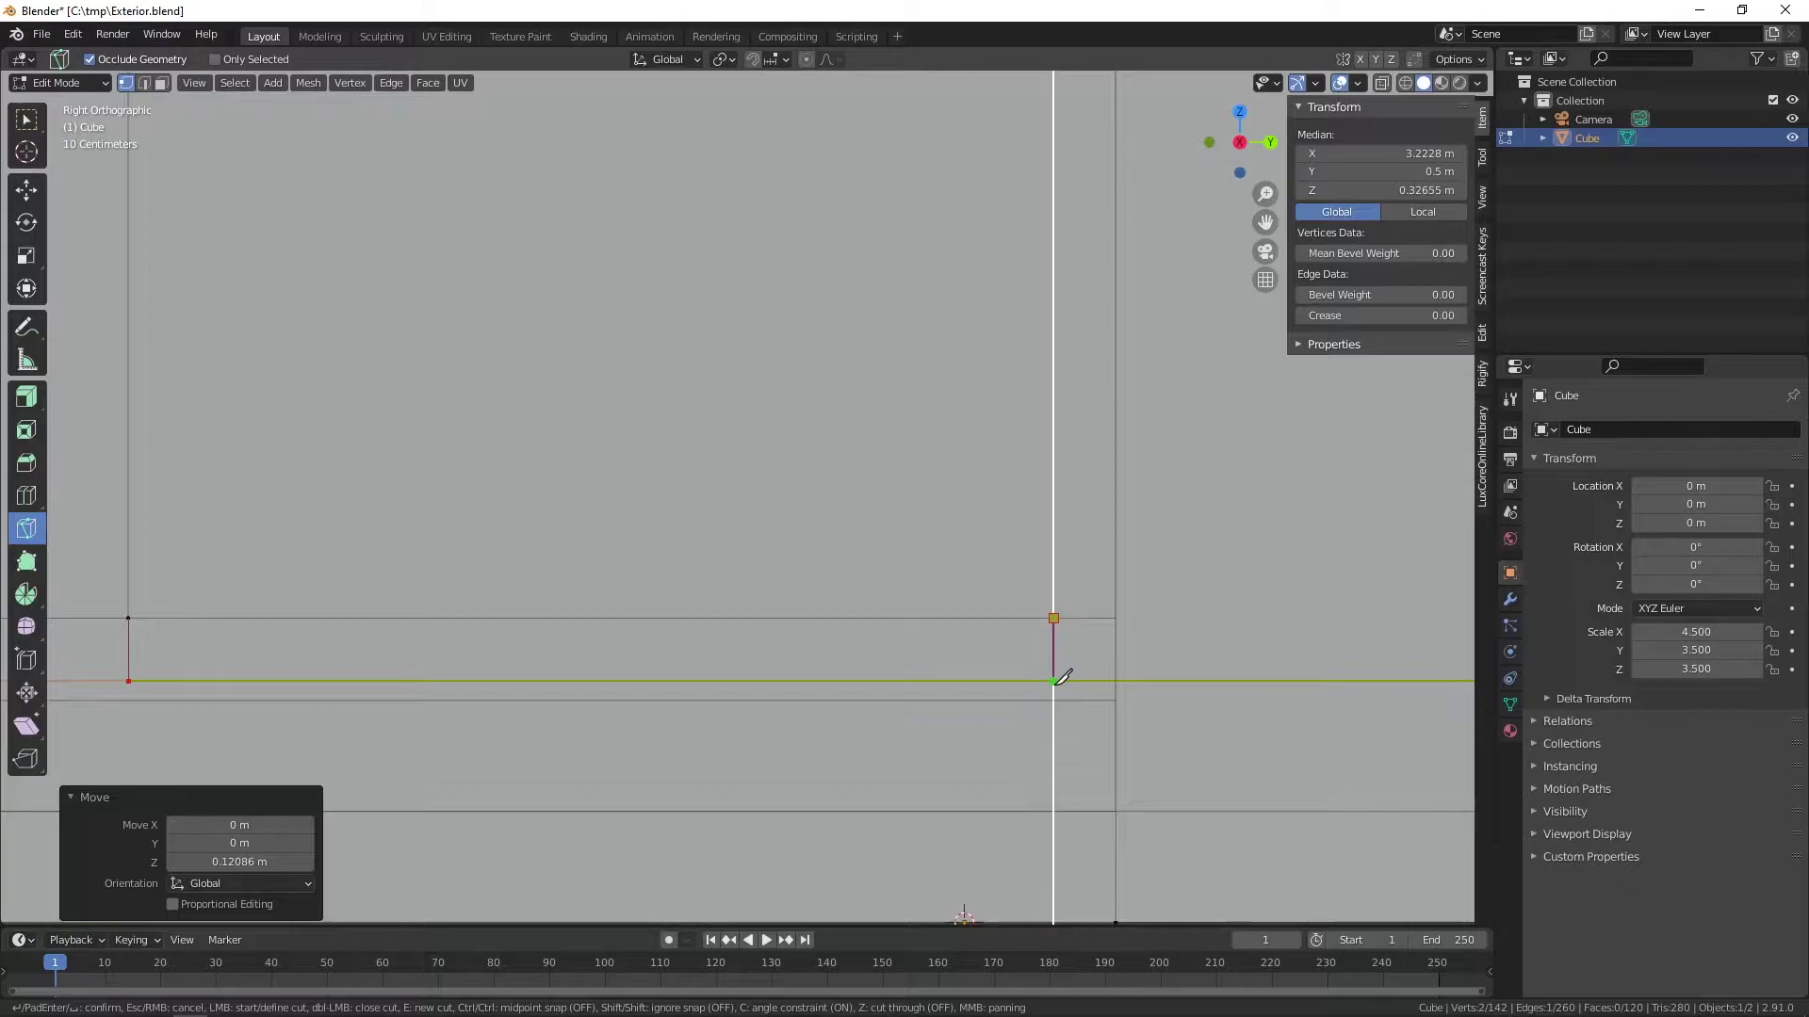
scroll("down", 3)
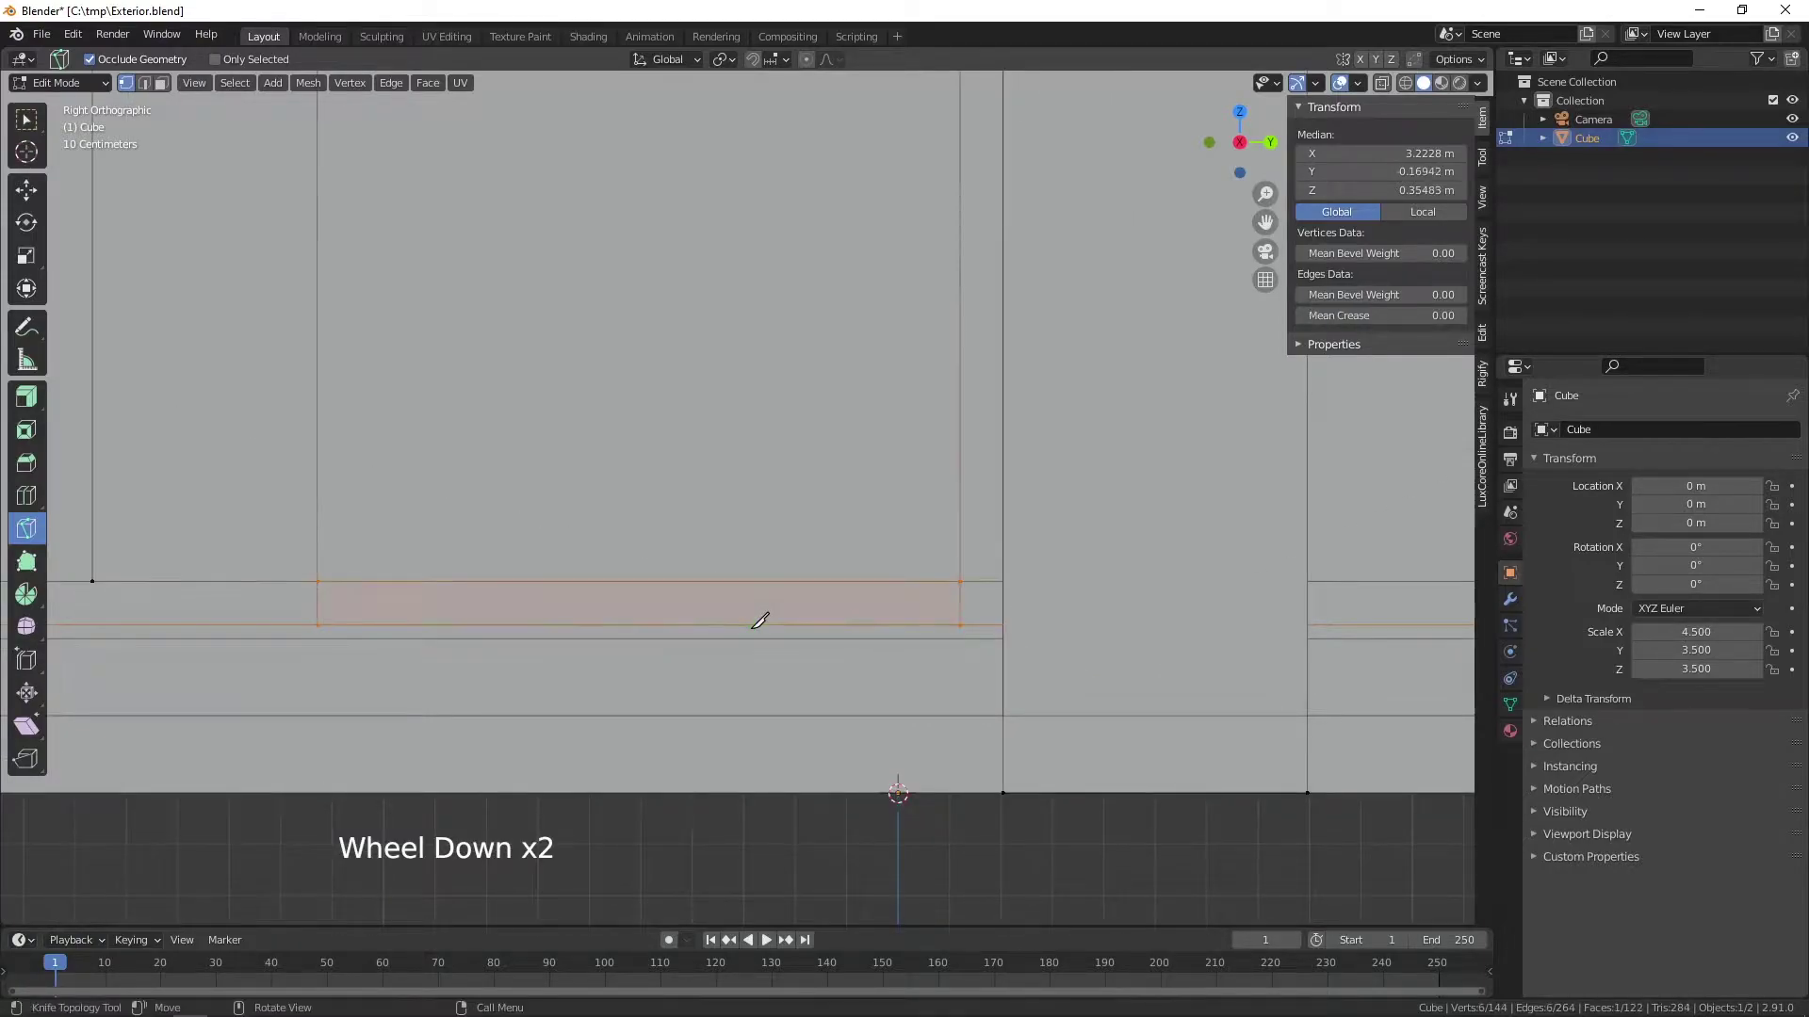
scroll("down", 3)
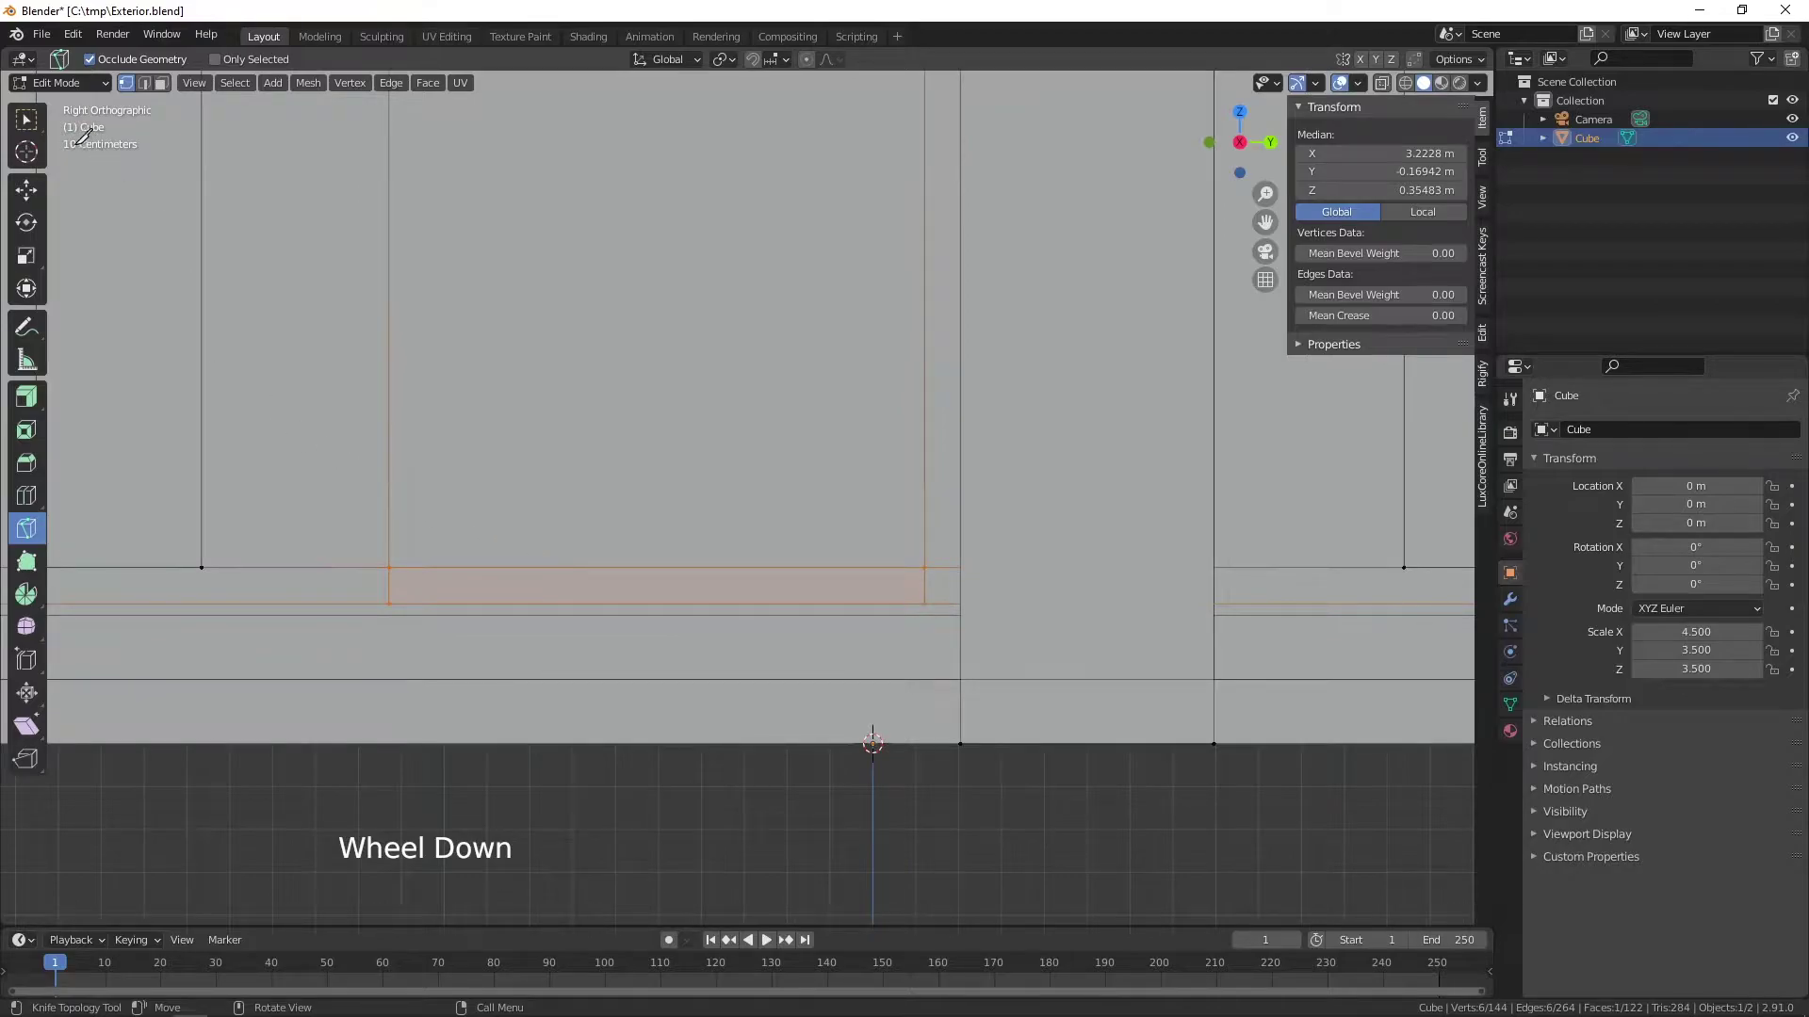
left_click(30, 133)
middle_click(658, 607)
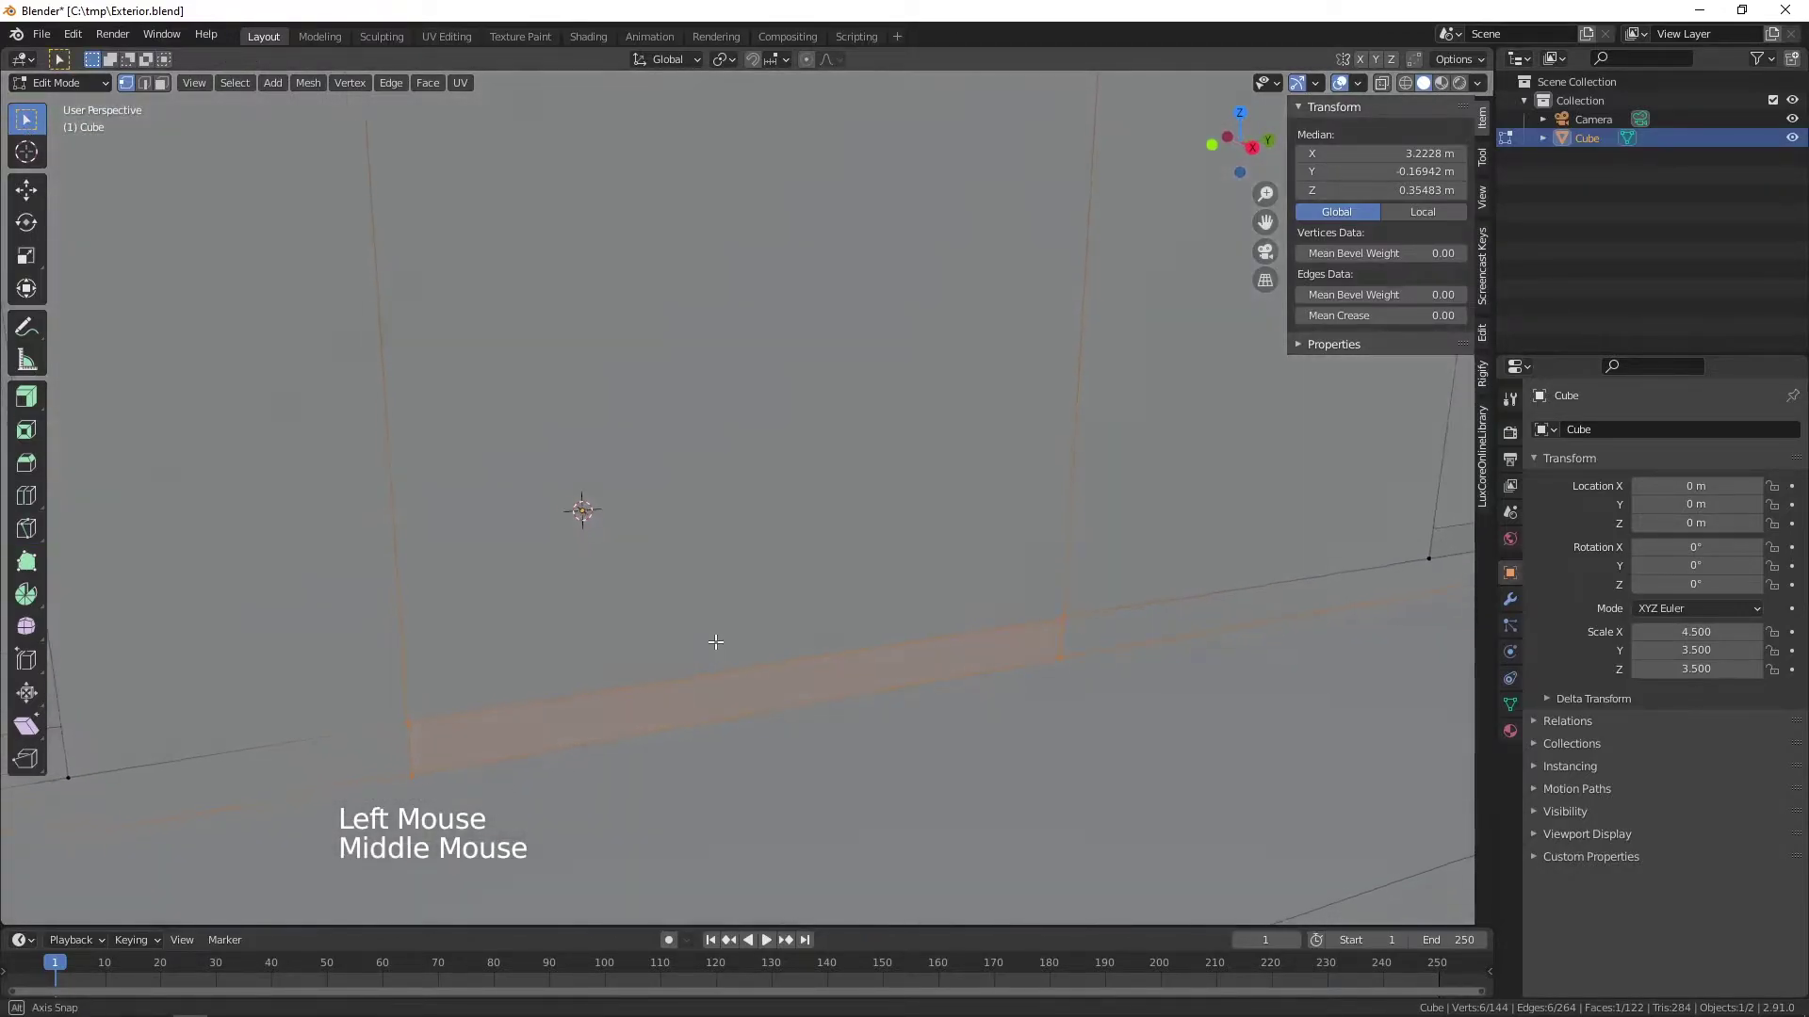
scroll("down", 3)
middle_click(835, 574)
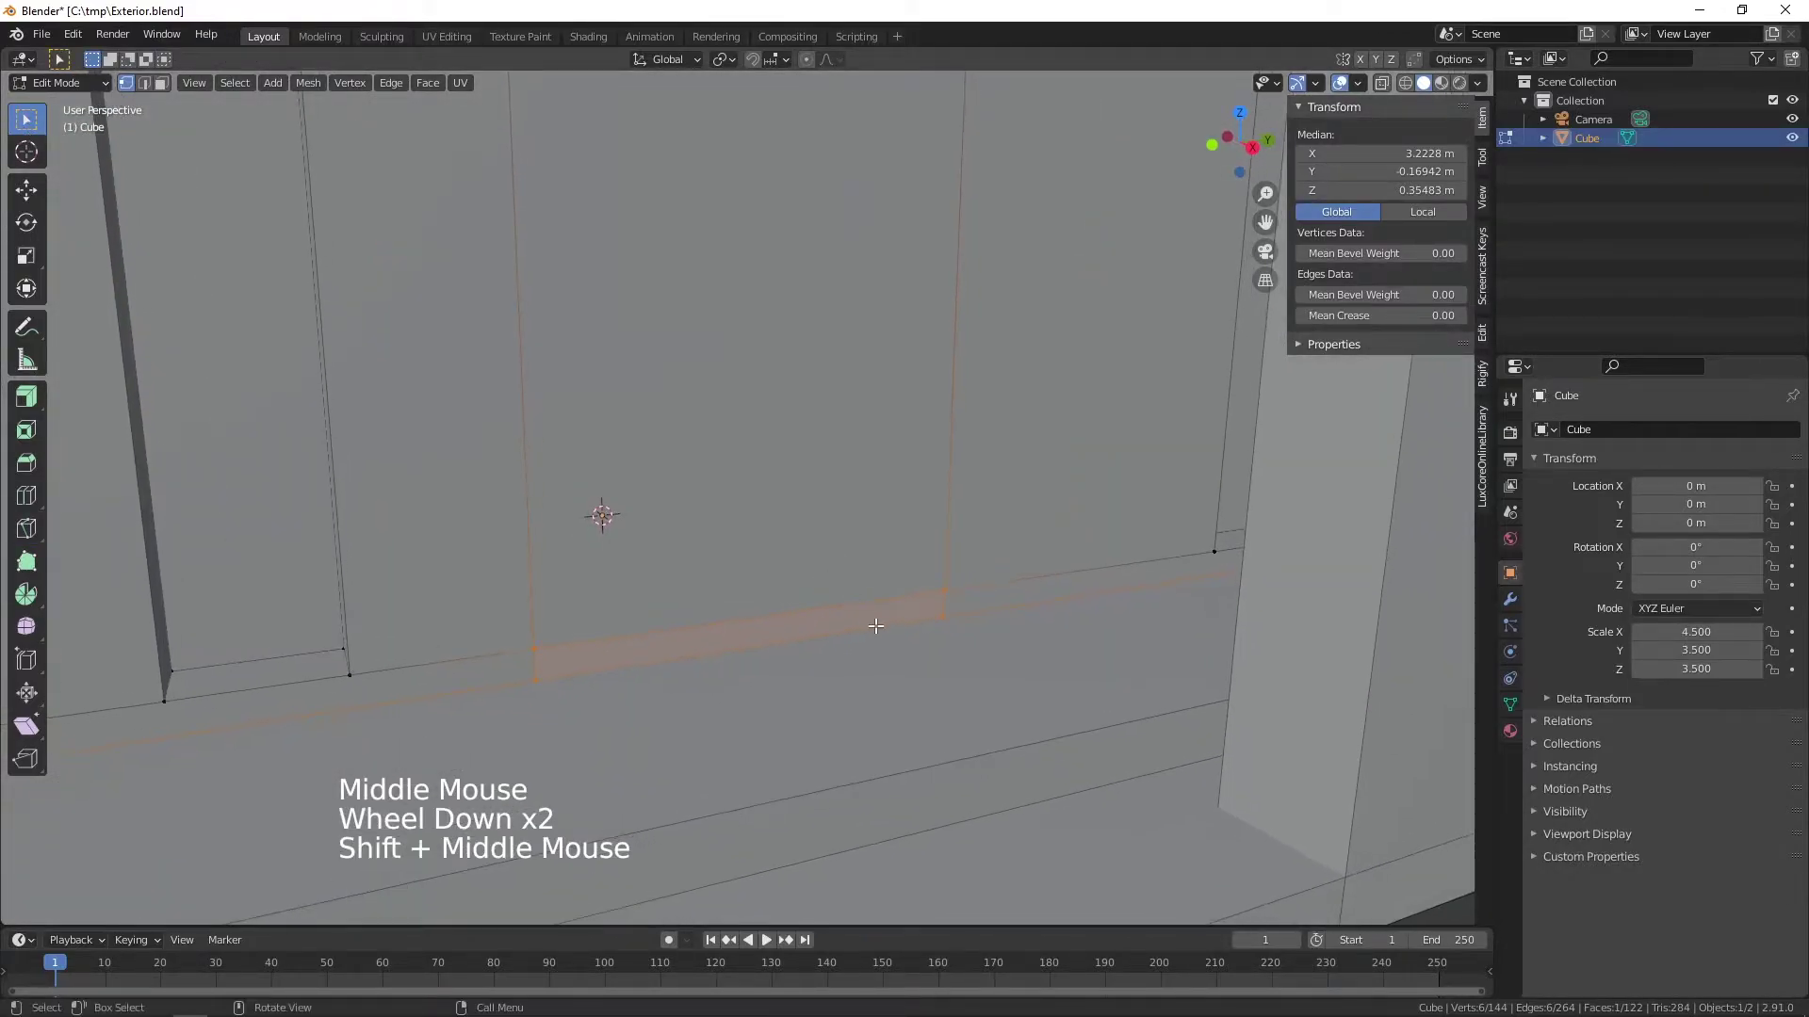
- Dissolve the stray edge above the ledge so the two wall faces merge into one
key("2")
left_click(847, 599)
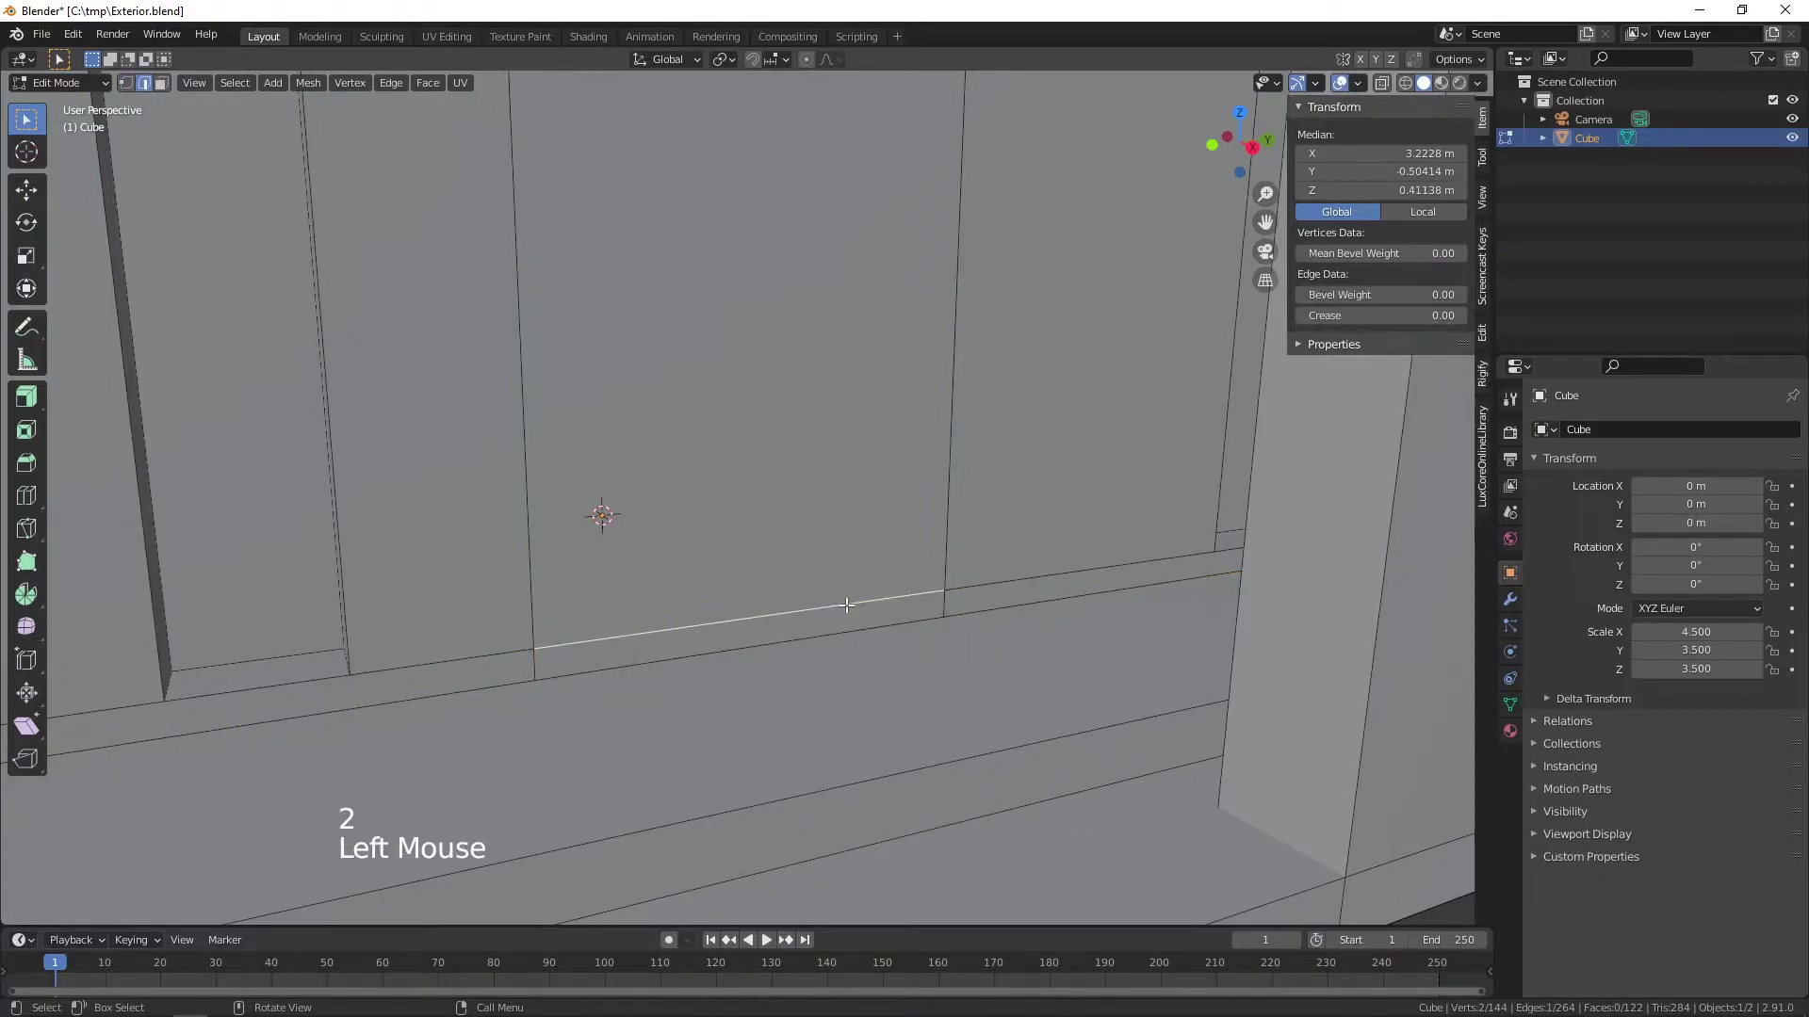
key("Delete")
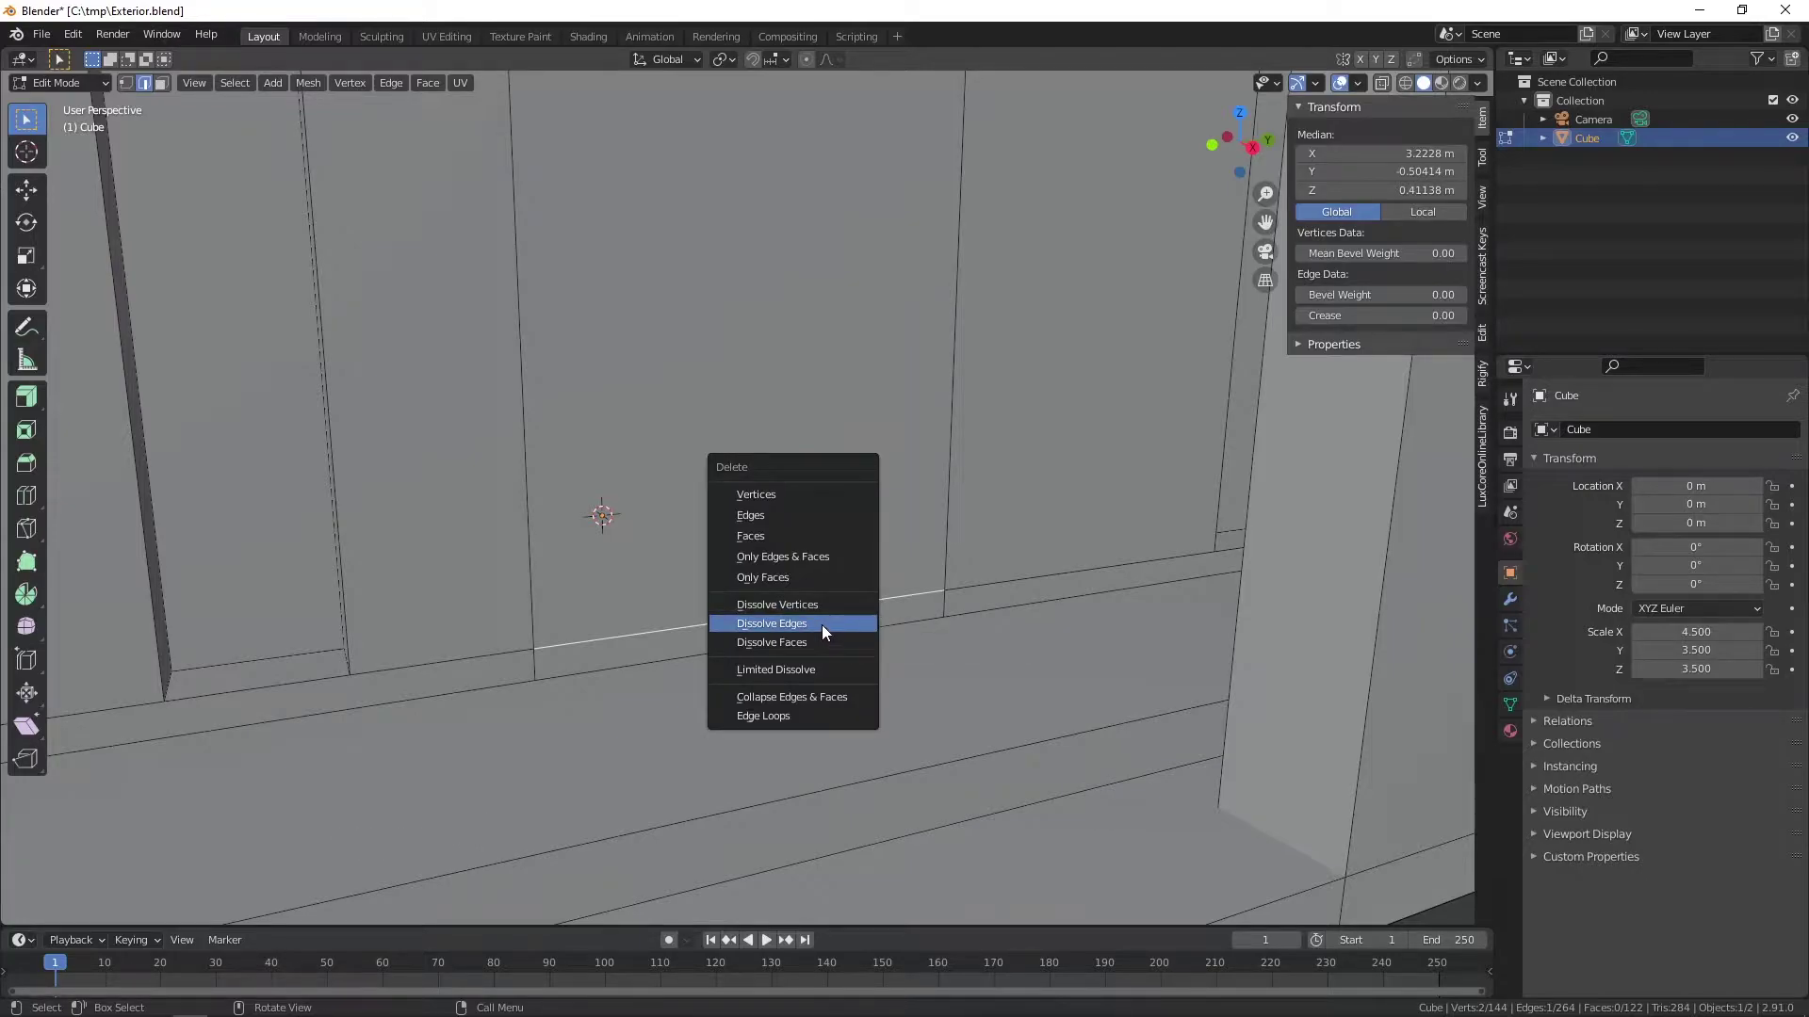
scroll("down", 3)
middle_click(885, 554)
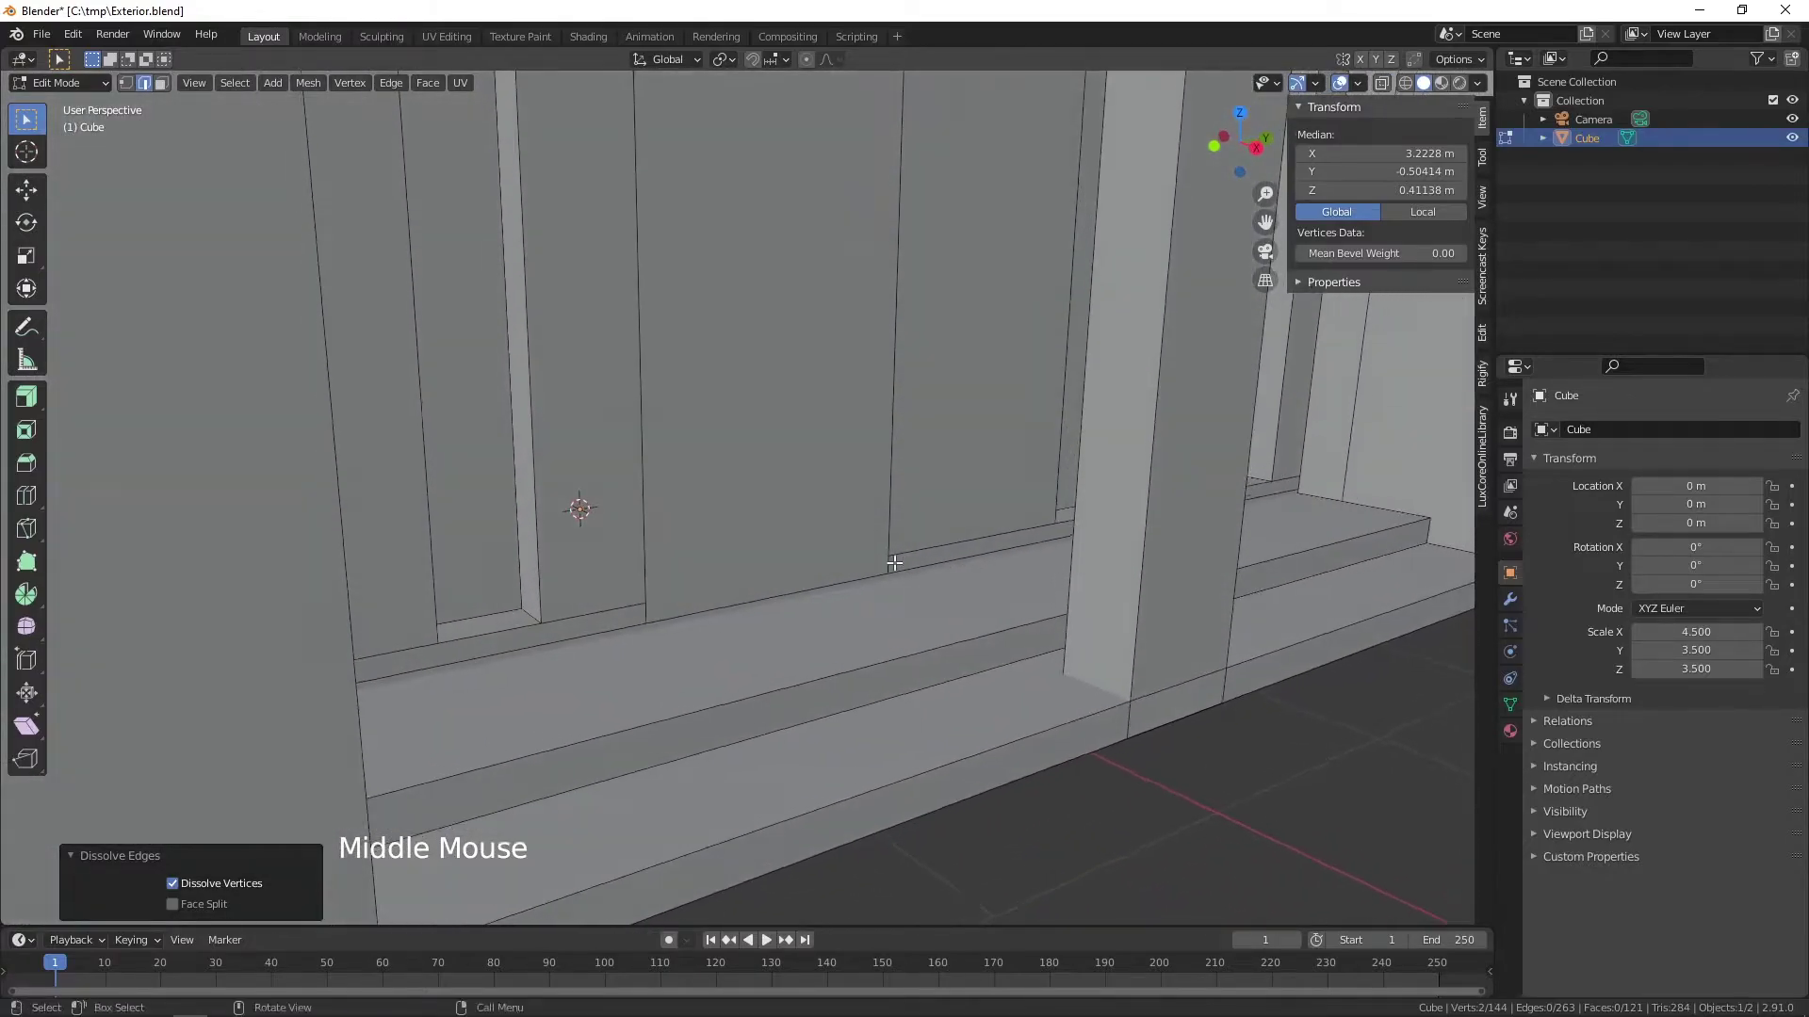
scroll("down", 3)
scroll("up", 3)
middle_click(875, 555)
middle_click(875, 602)
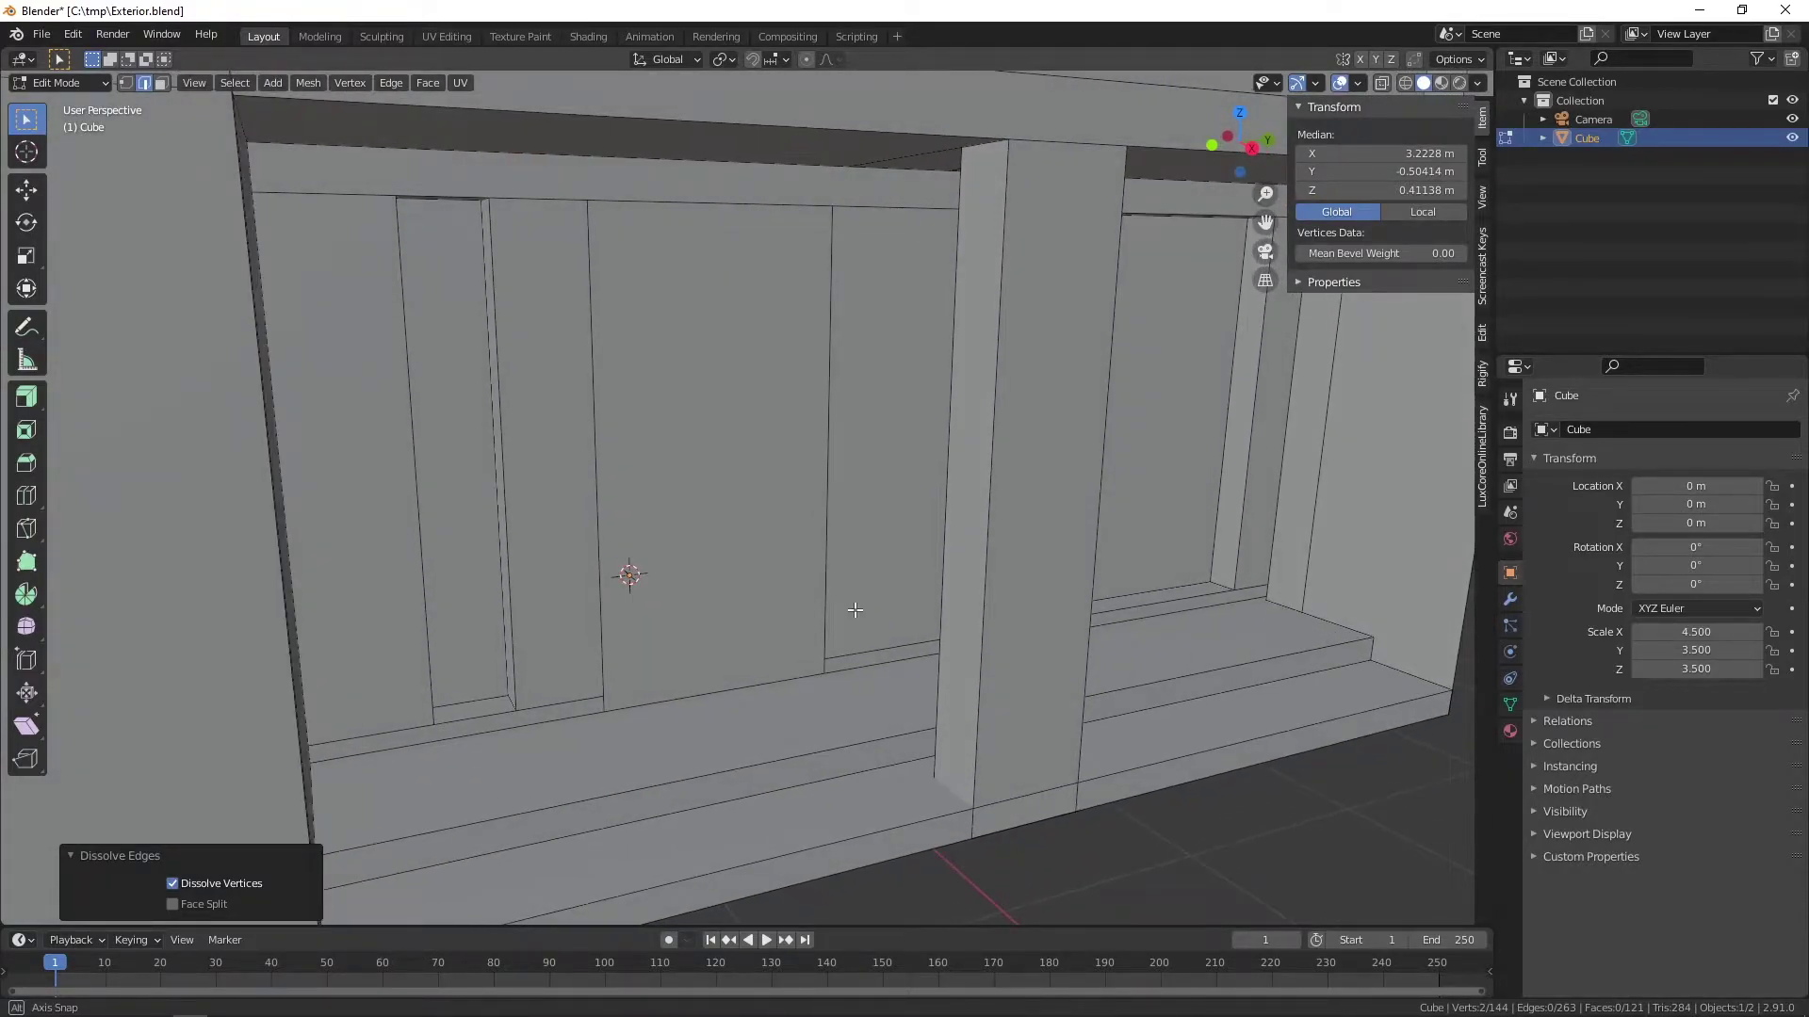
- Inset the tall facade panel face to give it a thin border
key("3")
left_click(729, 536)
middle_click(839, 603)
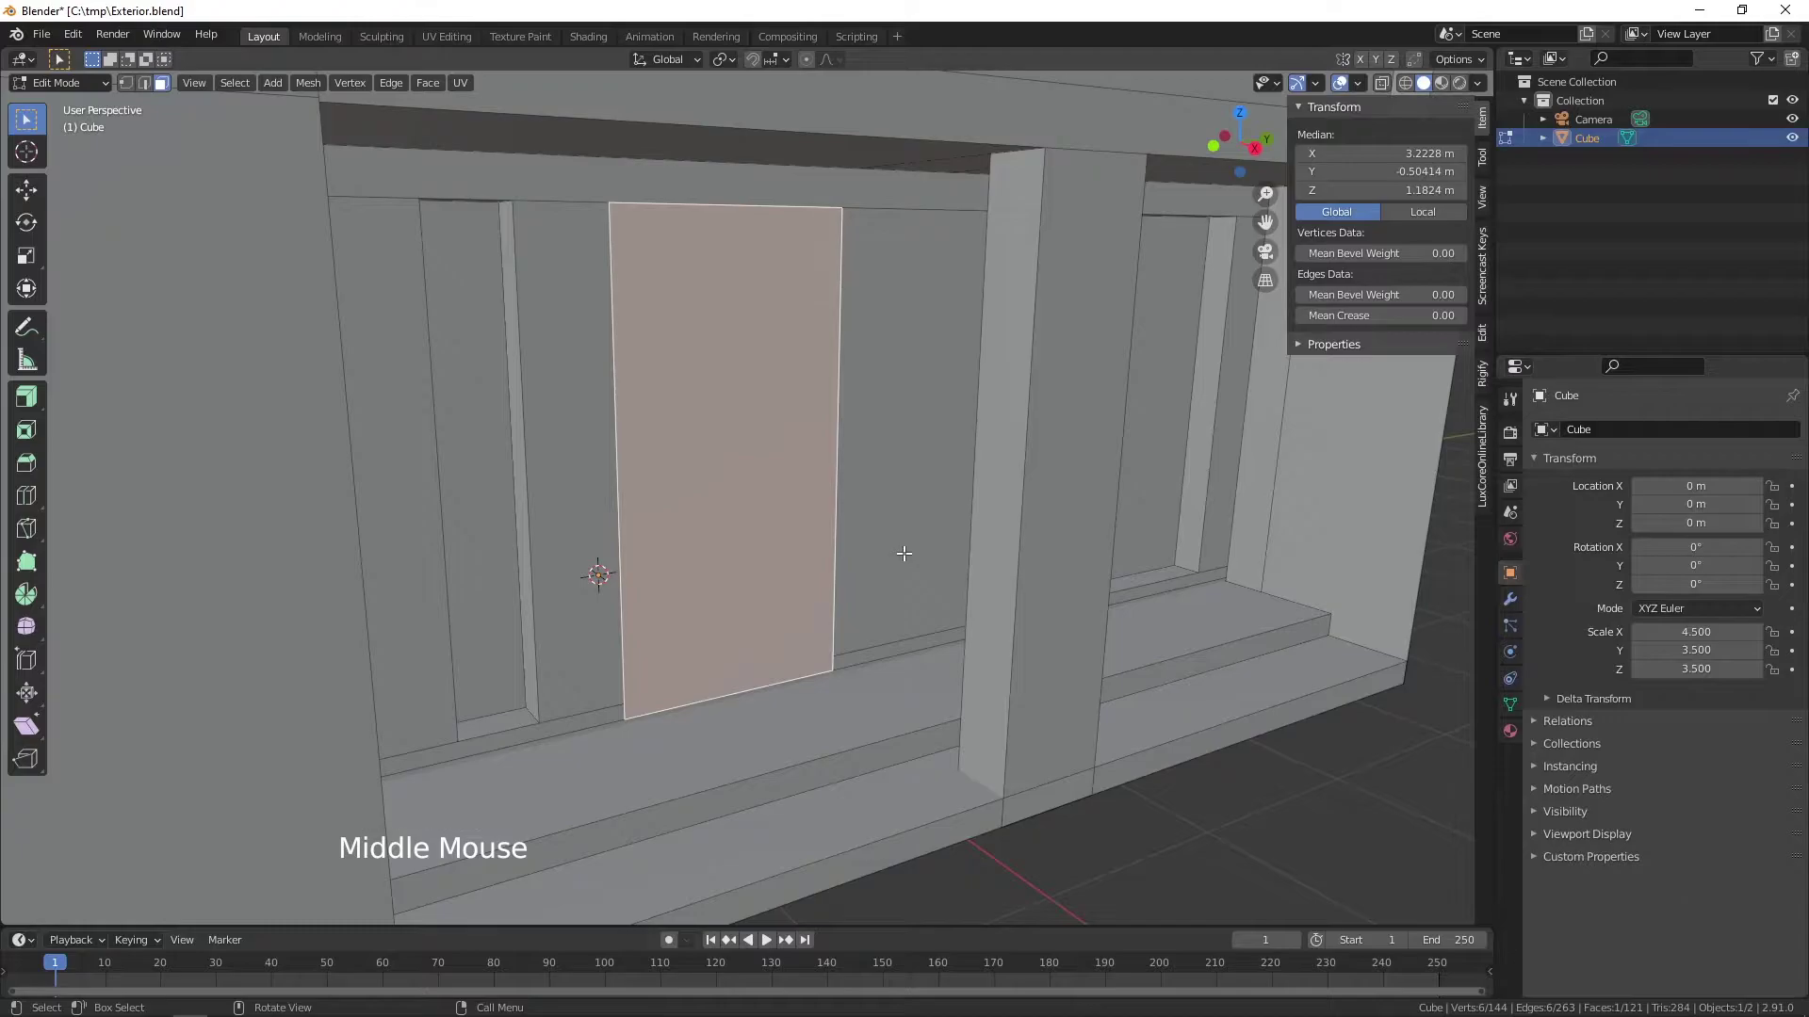
key("i")
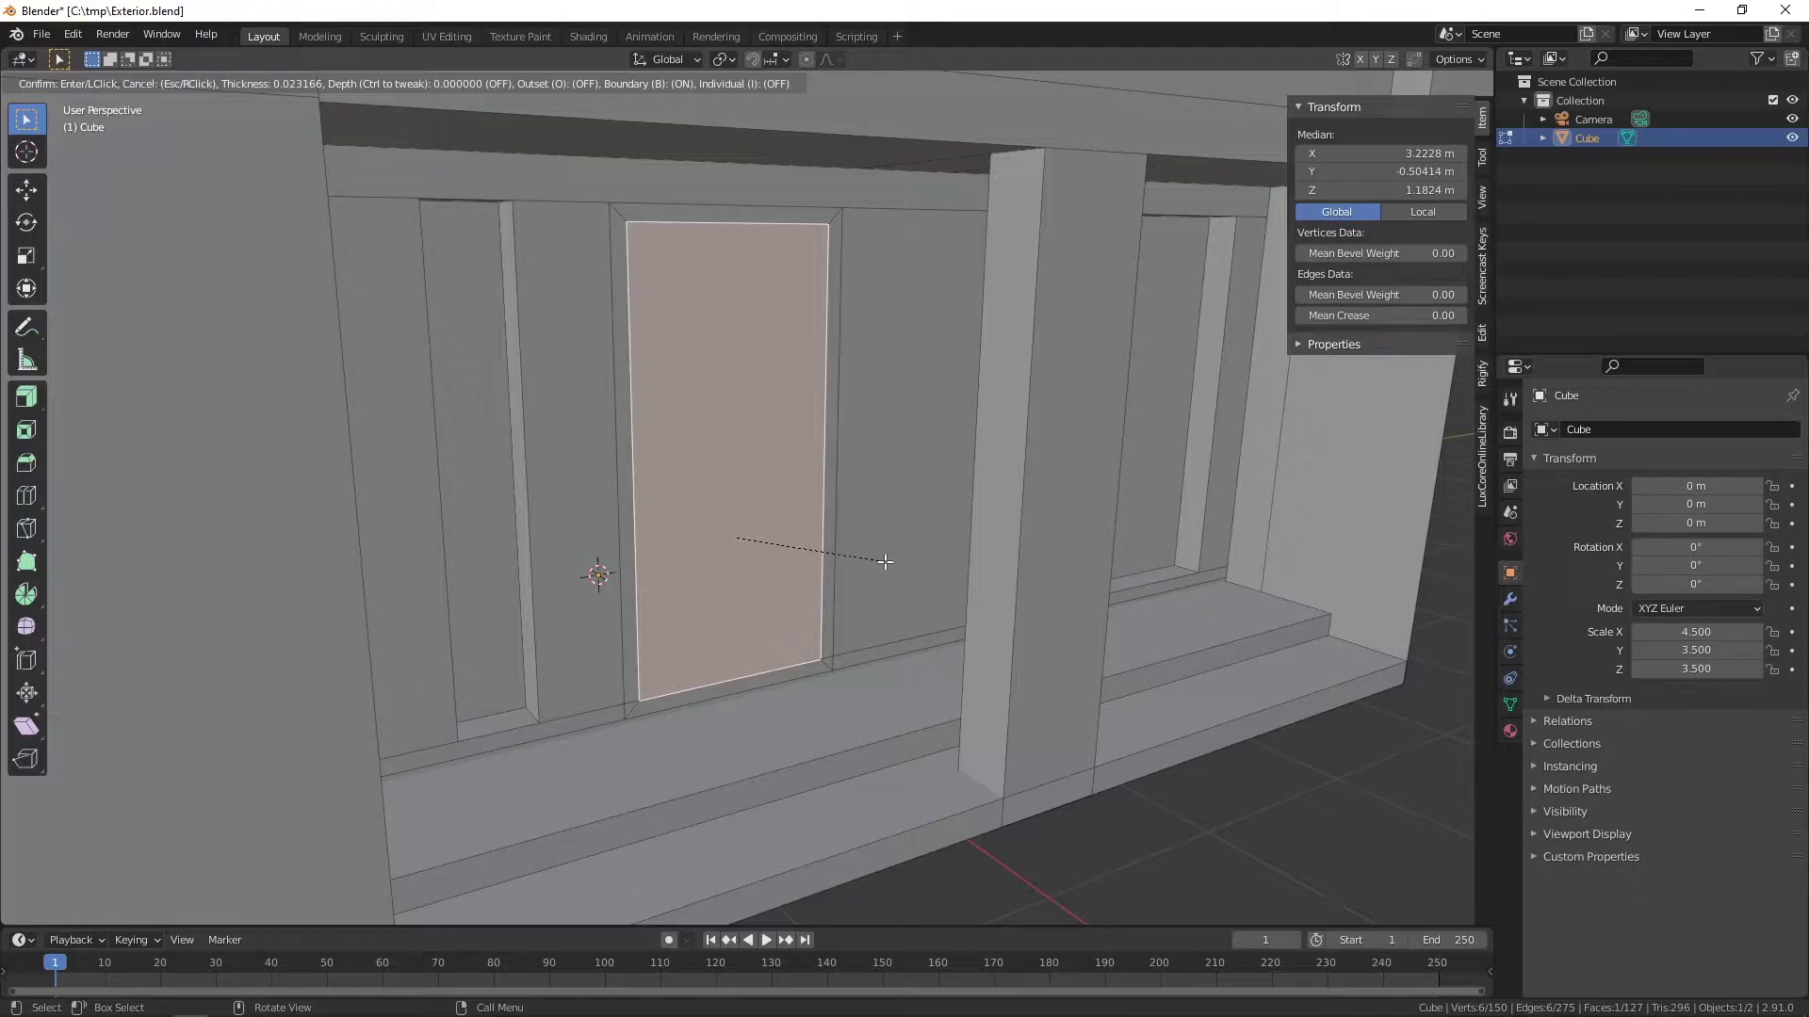
middle_click(868, 651)
scroll("up", 3)
middle_click(850, 743)
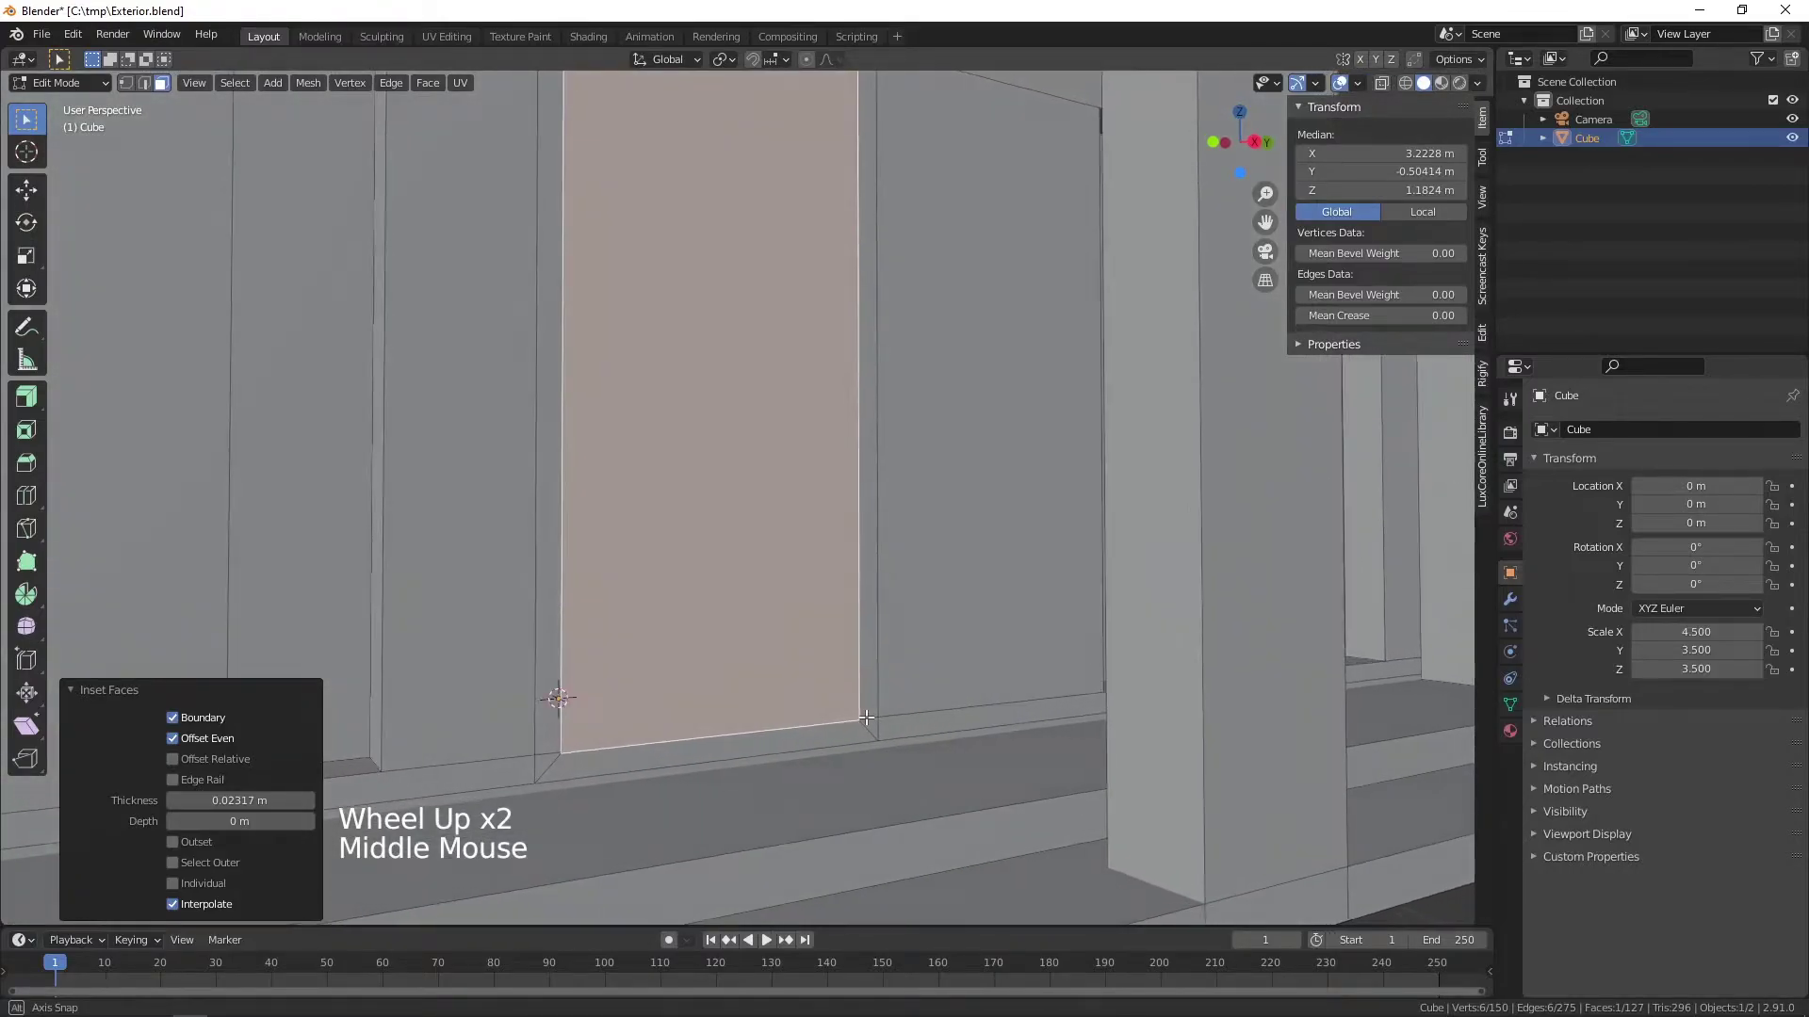
key("2")
left_click(691, 756)
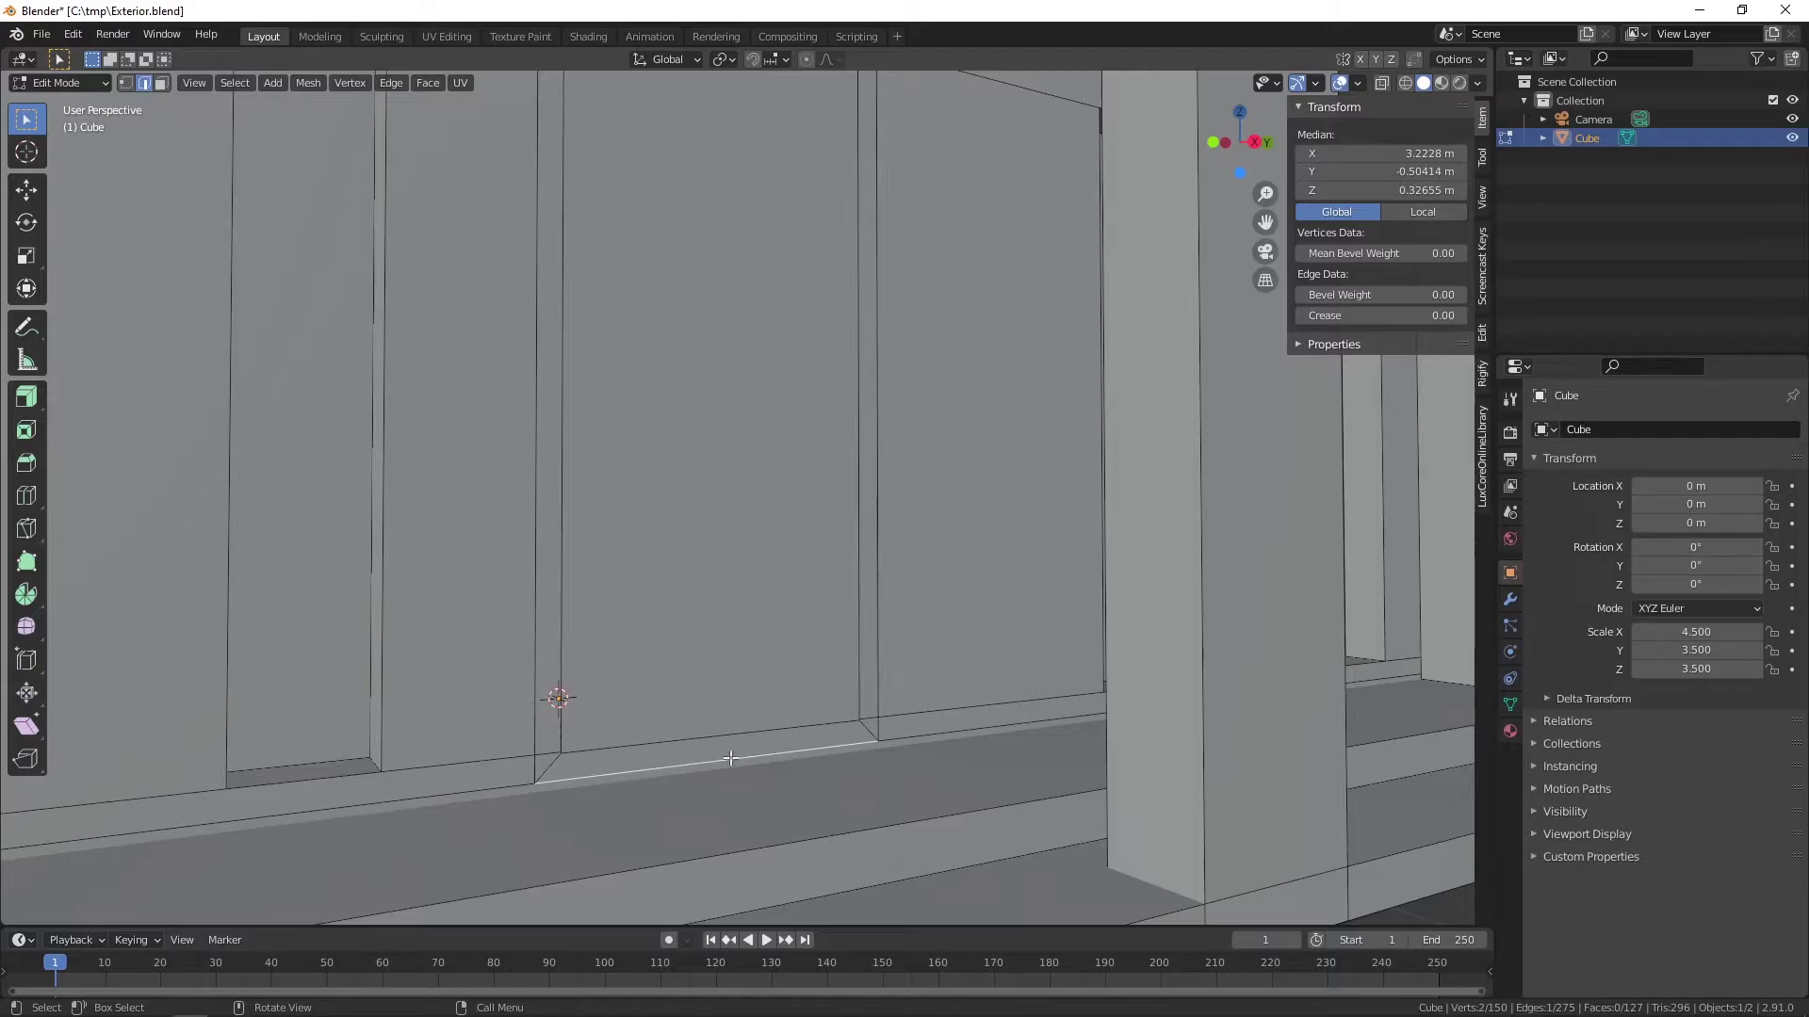
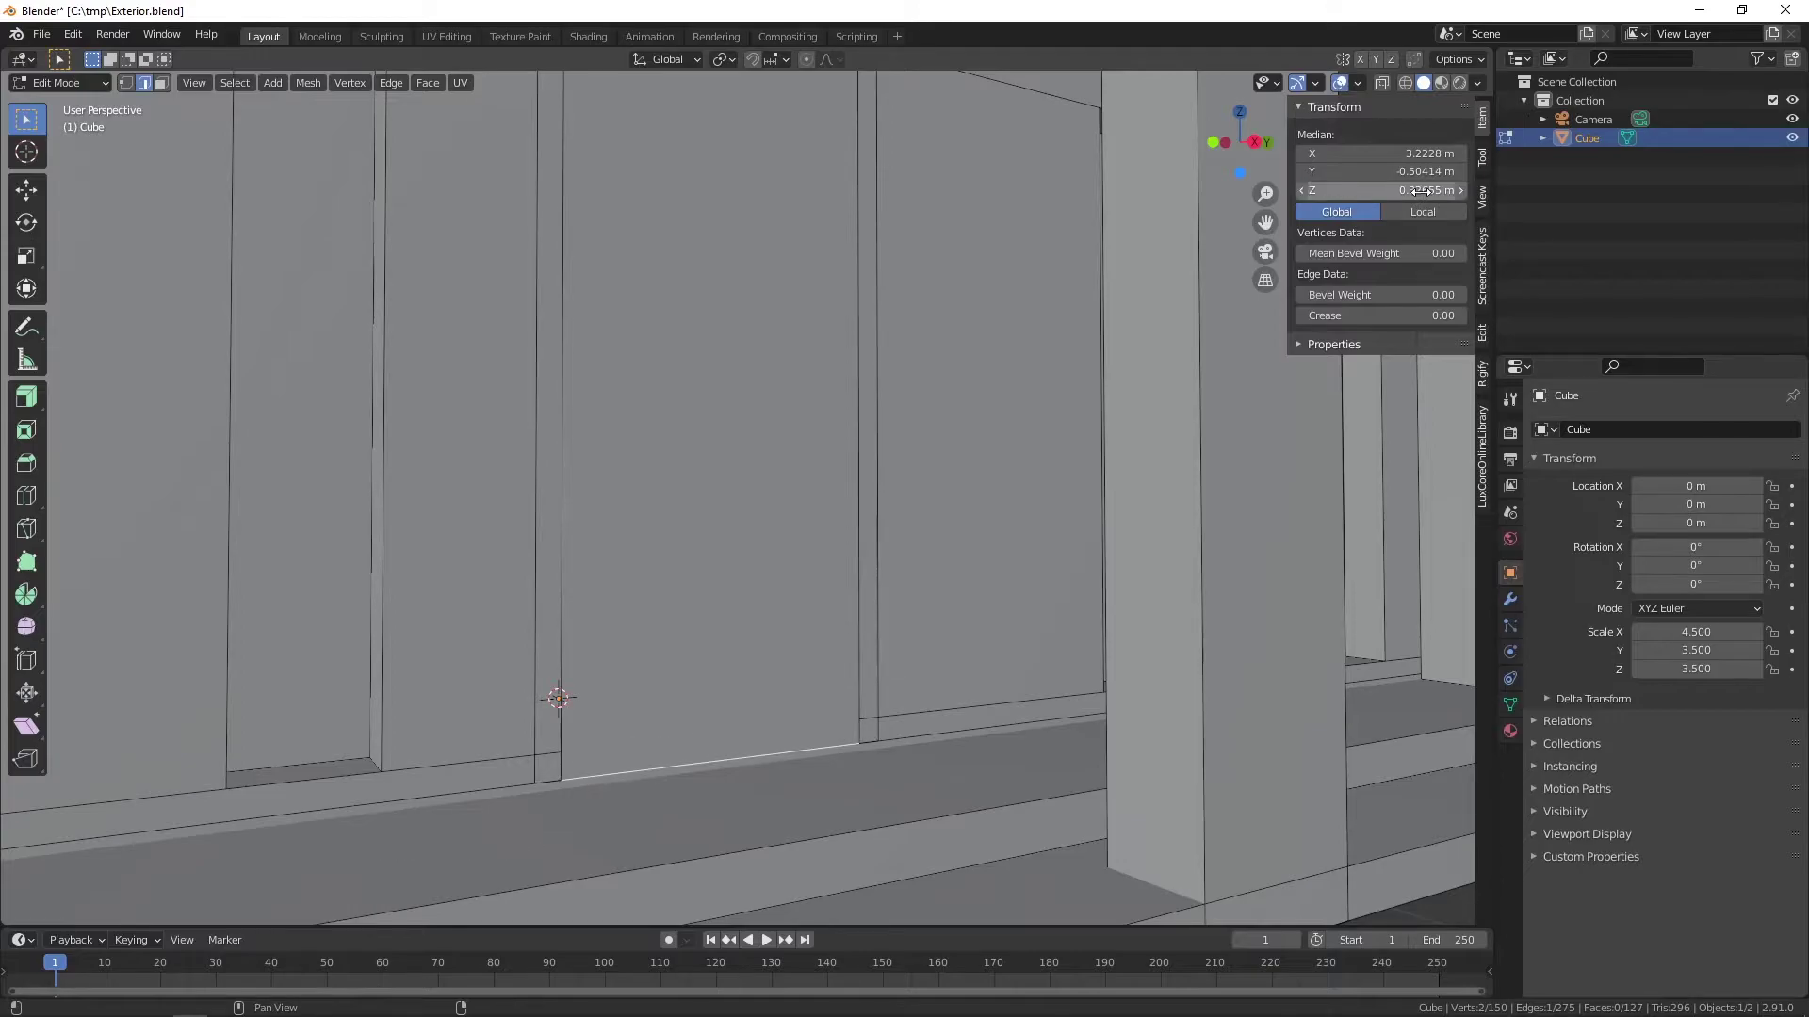
scroll("down", 3)
middle_click(853, 420)
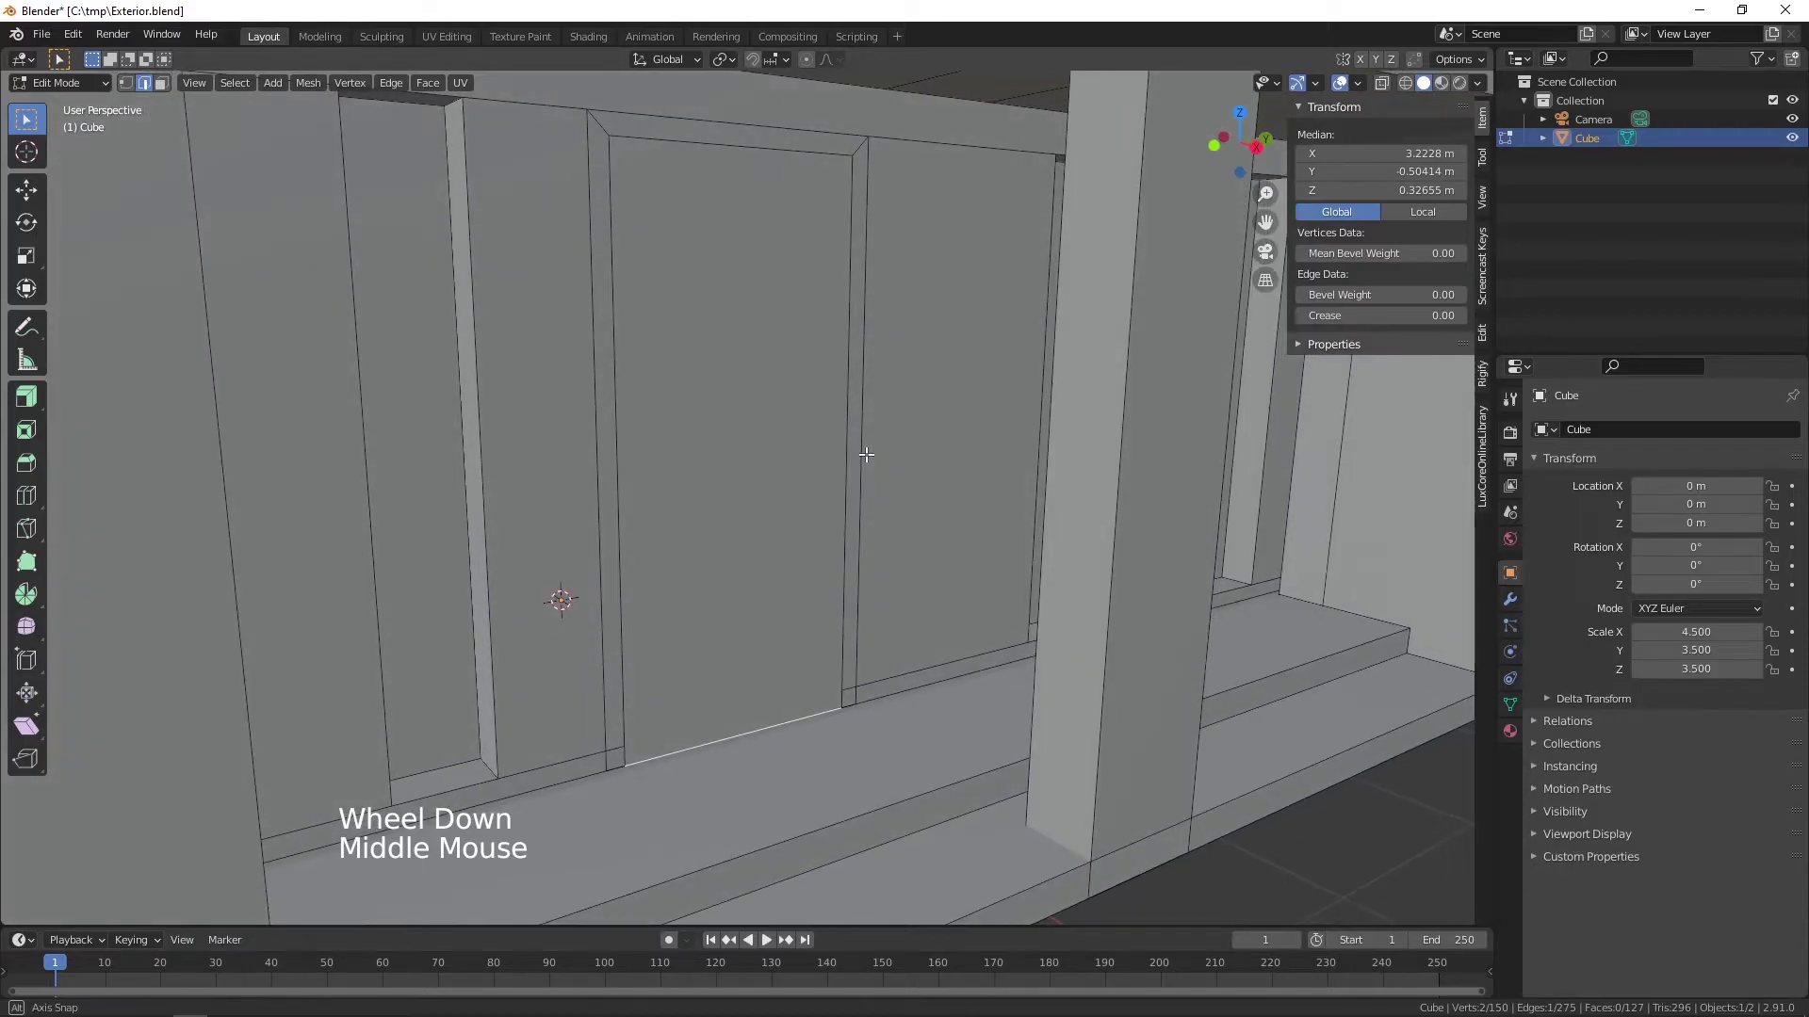
- Extrude the inner panel face into the wall with Move Z set to -0.2 m
key("3")
left_click(746, 471)
scroll("down", 3)
middle_click(752, 471)
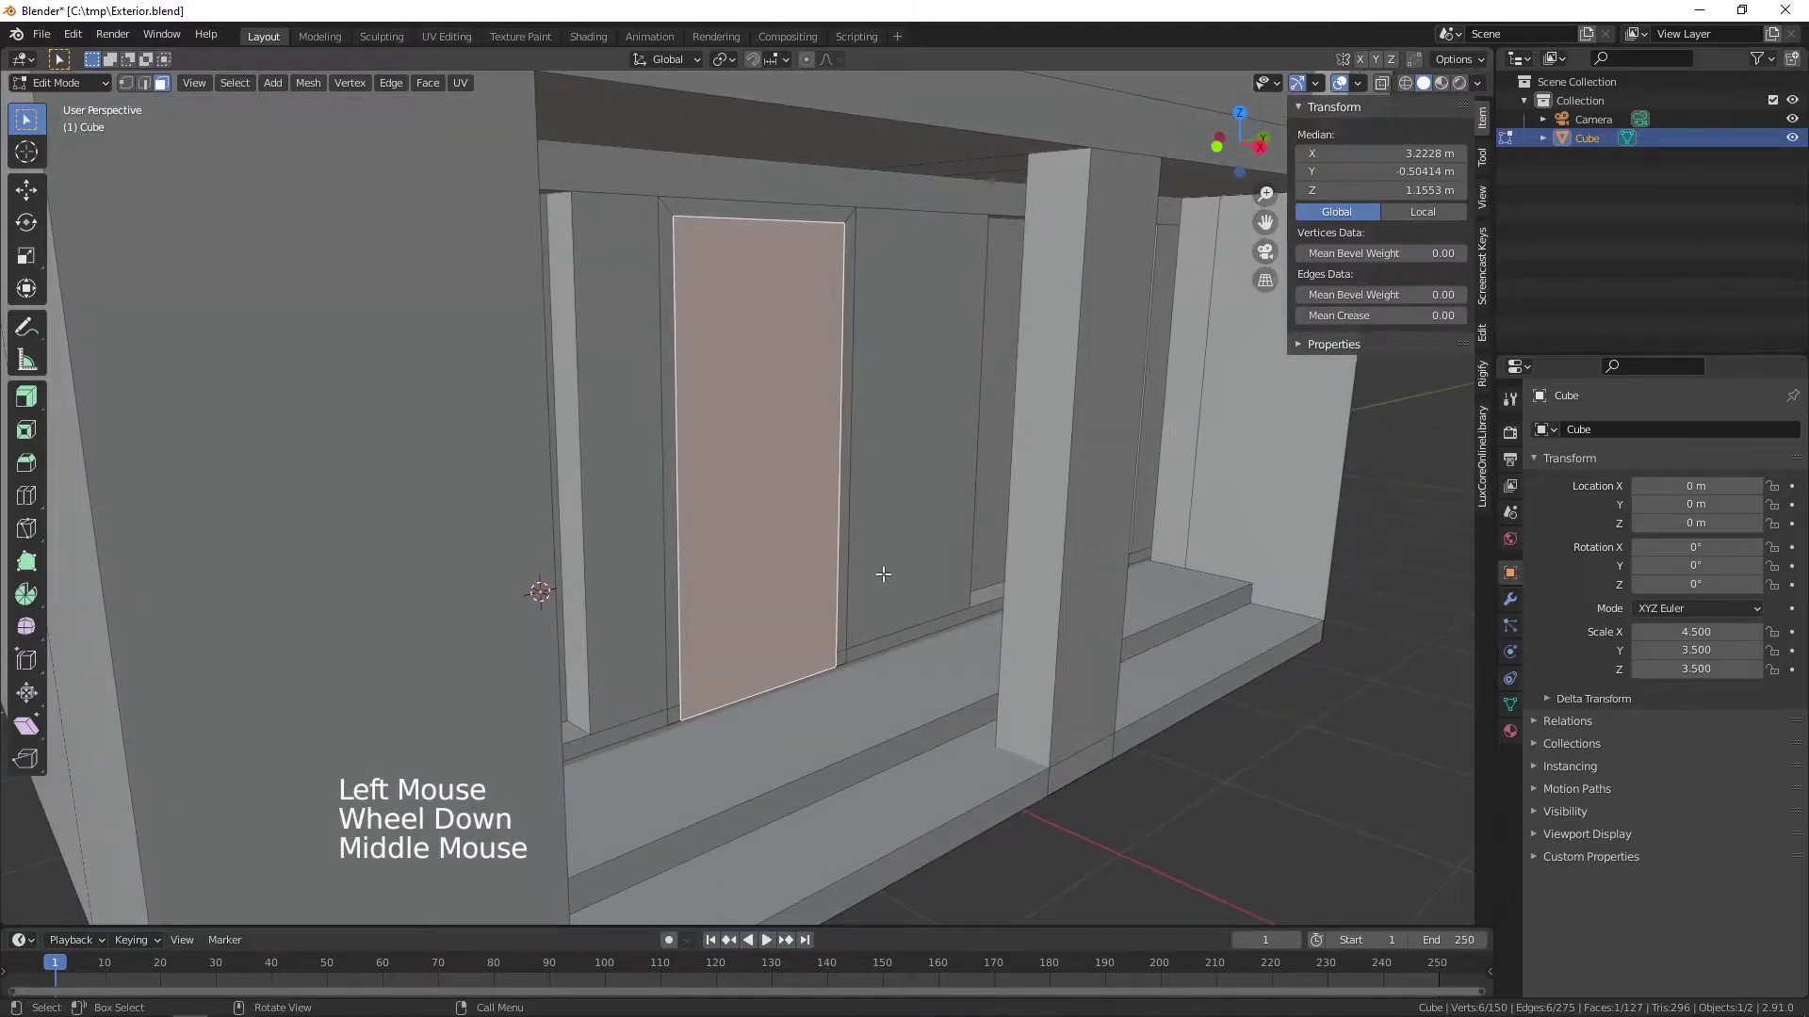
key("e")
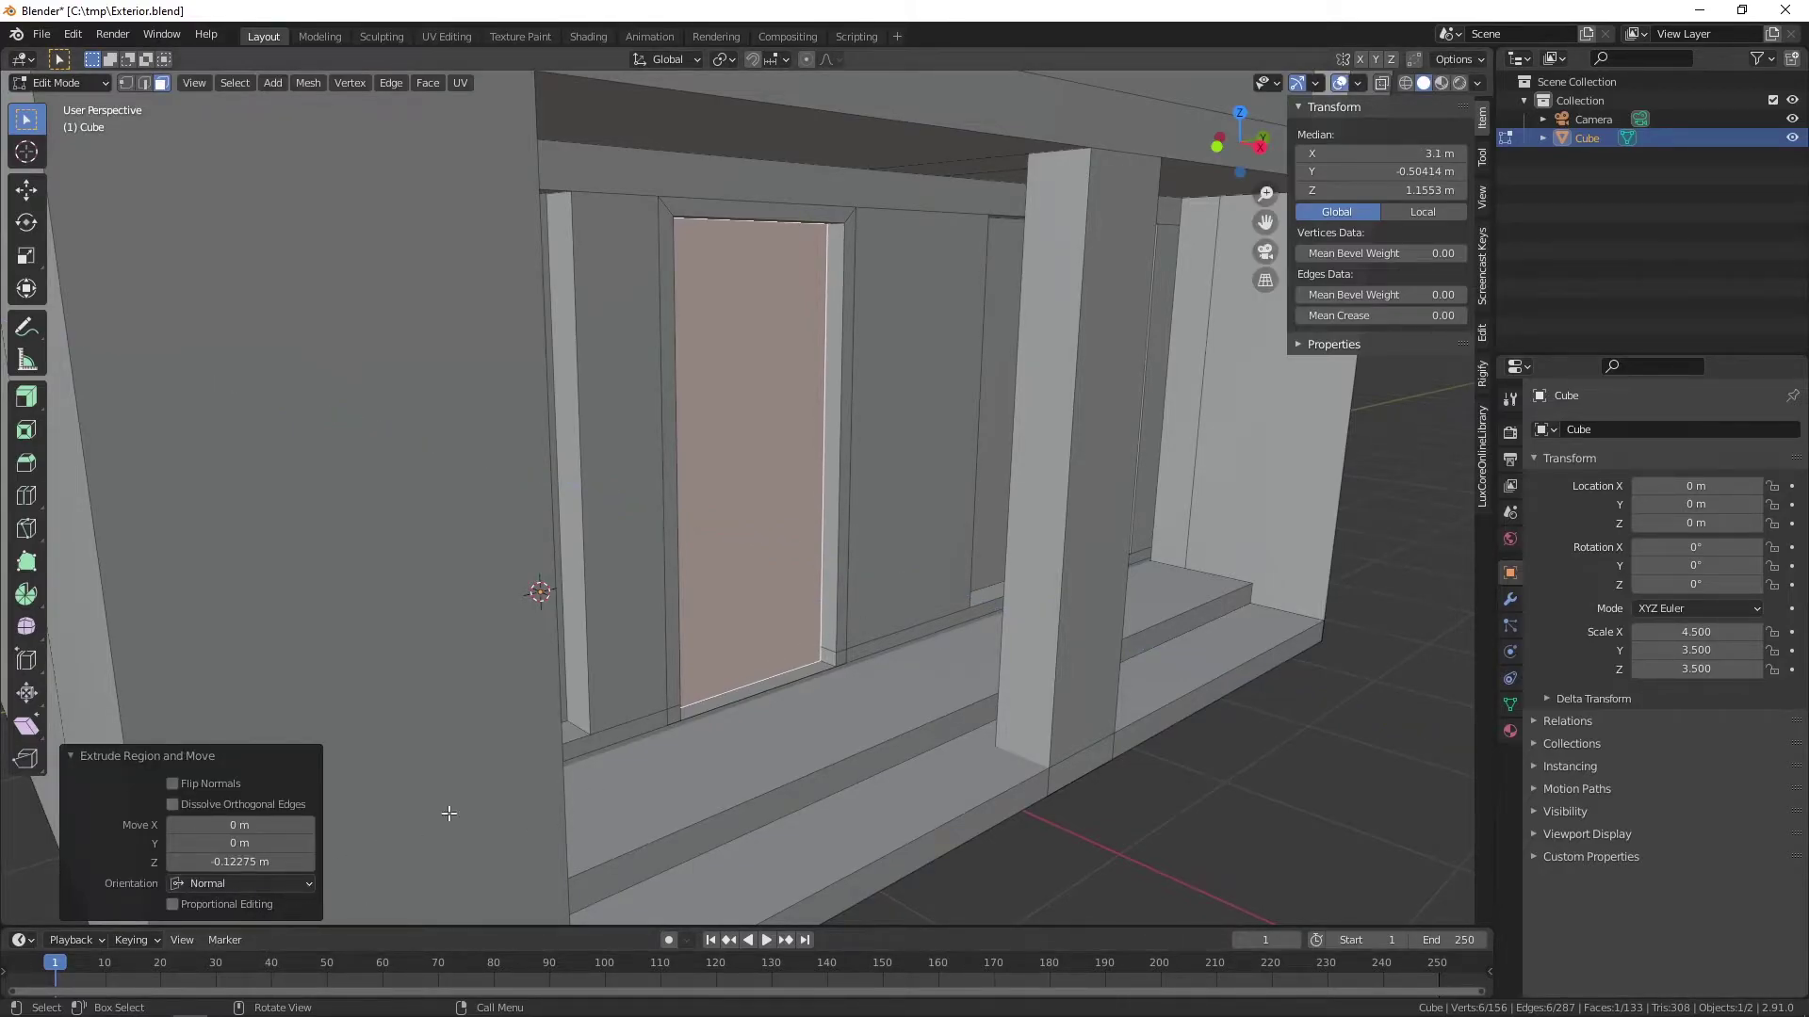
middle_click(992, 622)
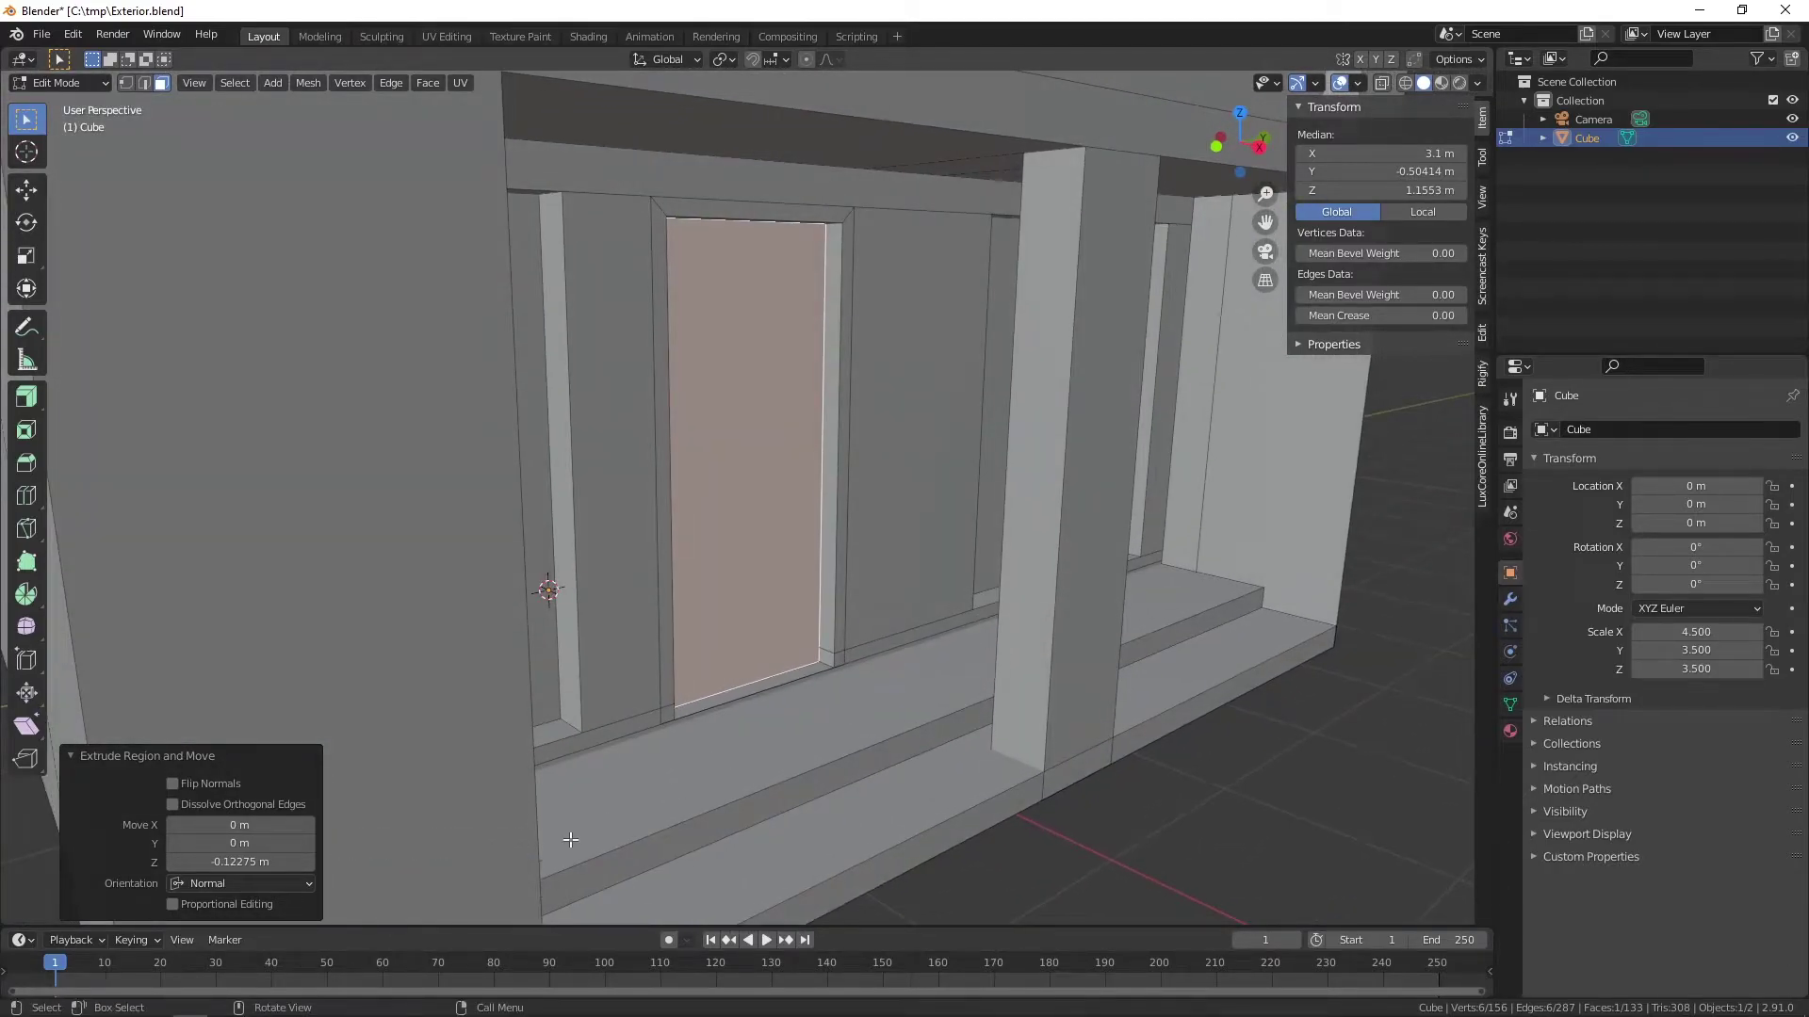
middle_click(849, 667)
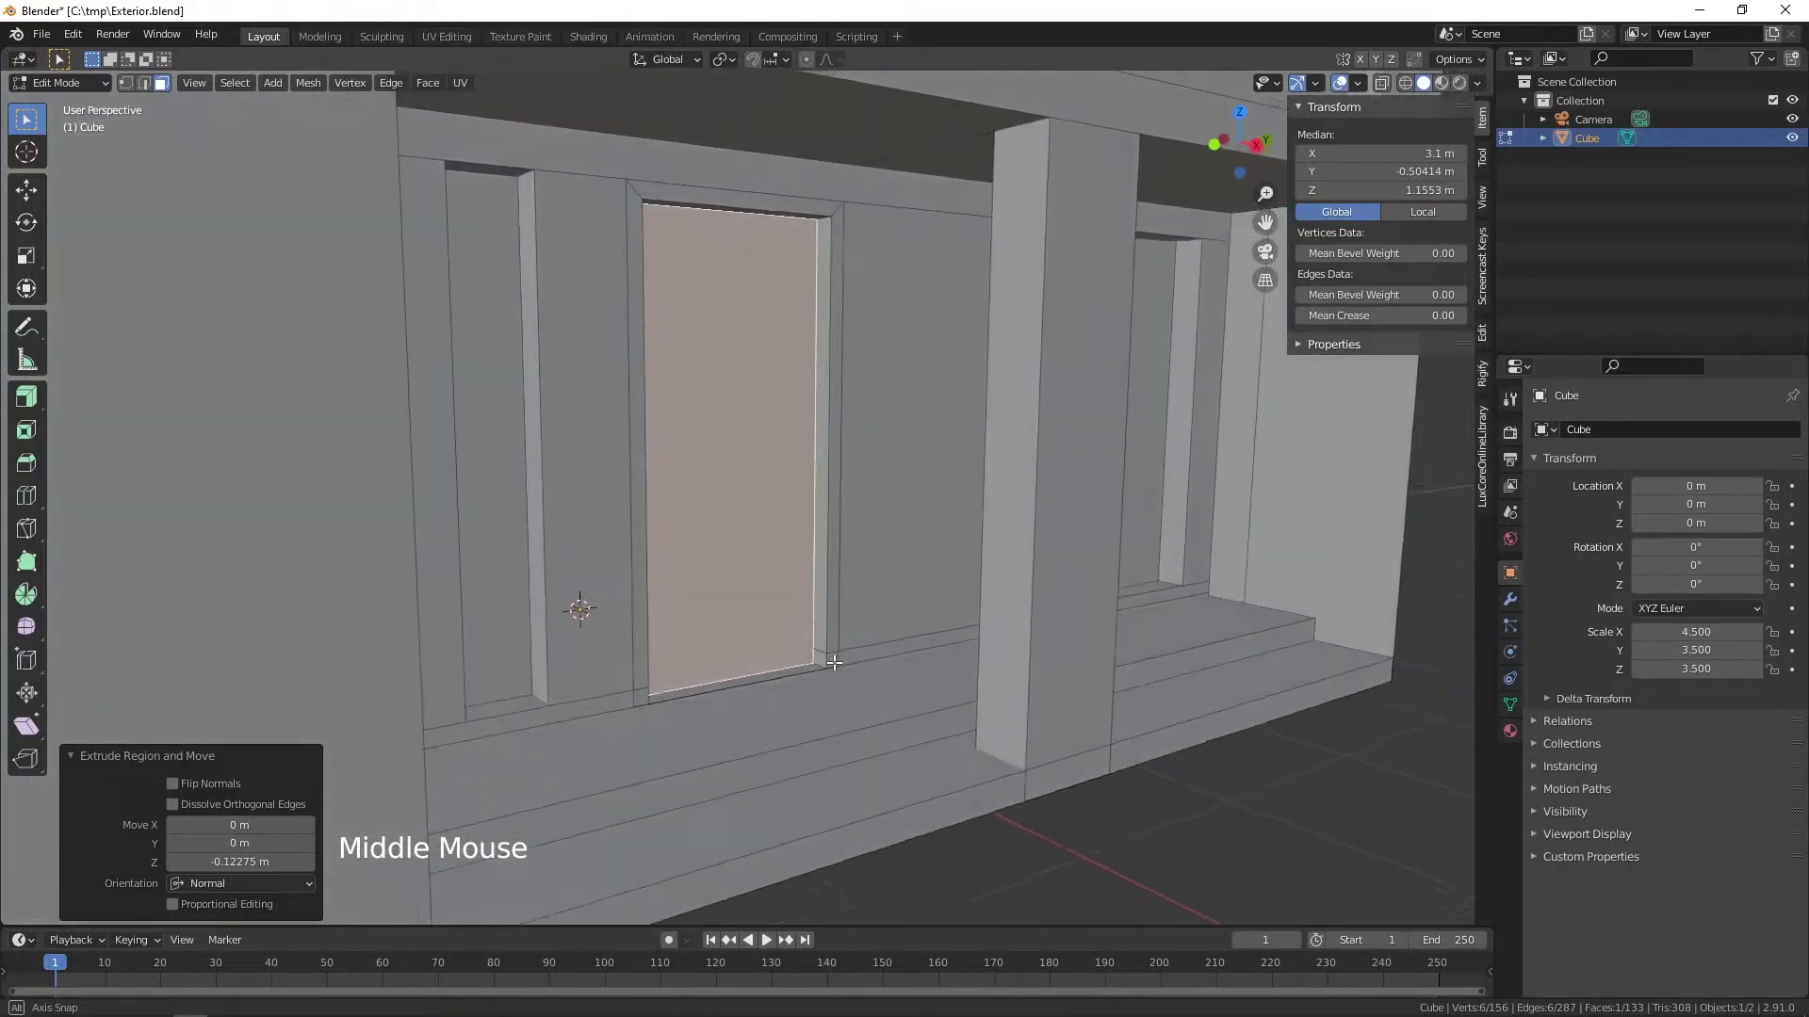
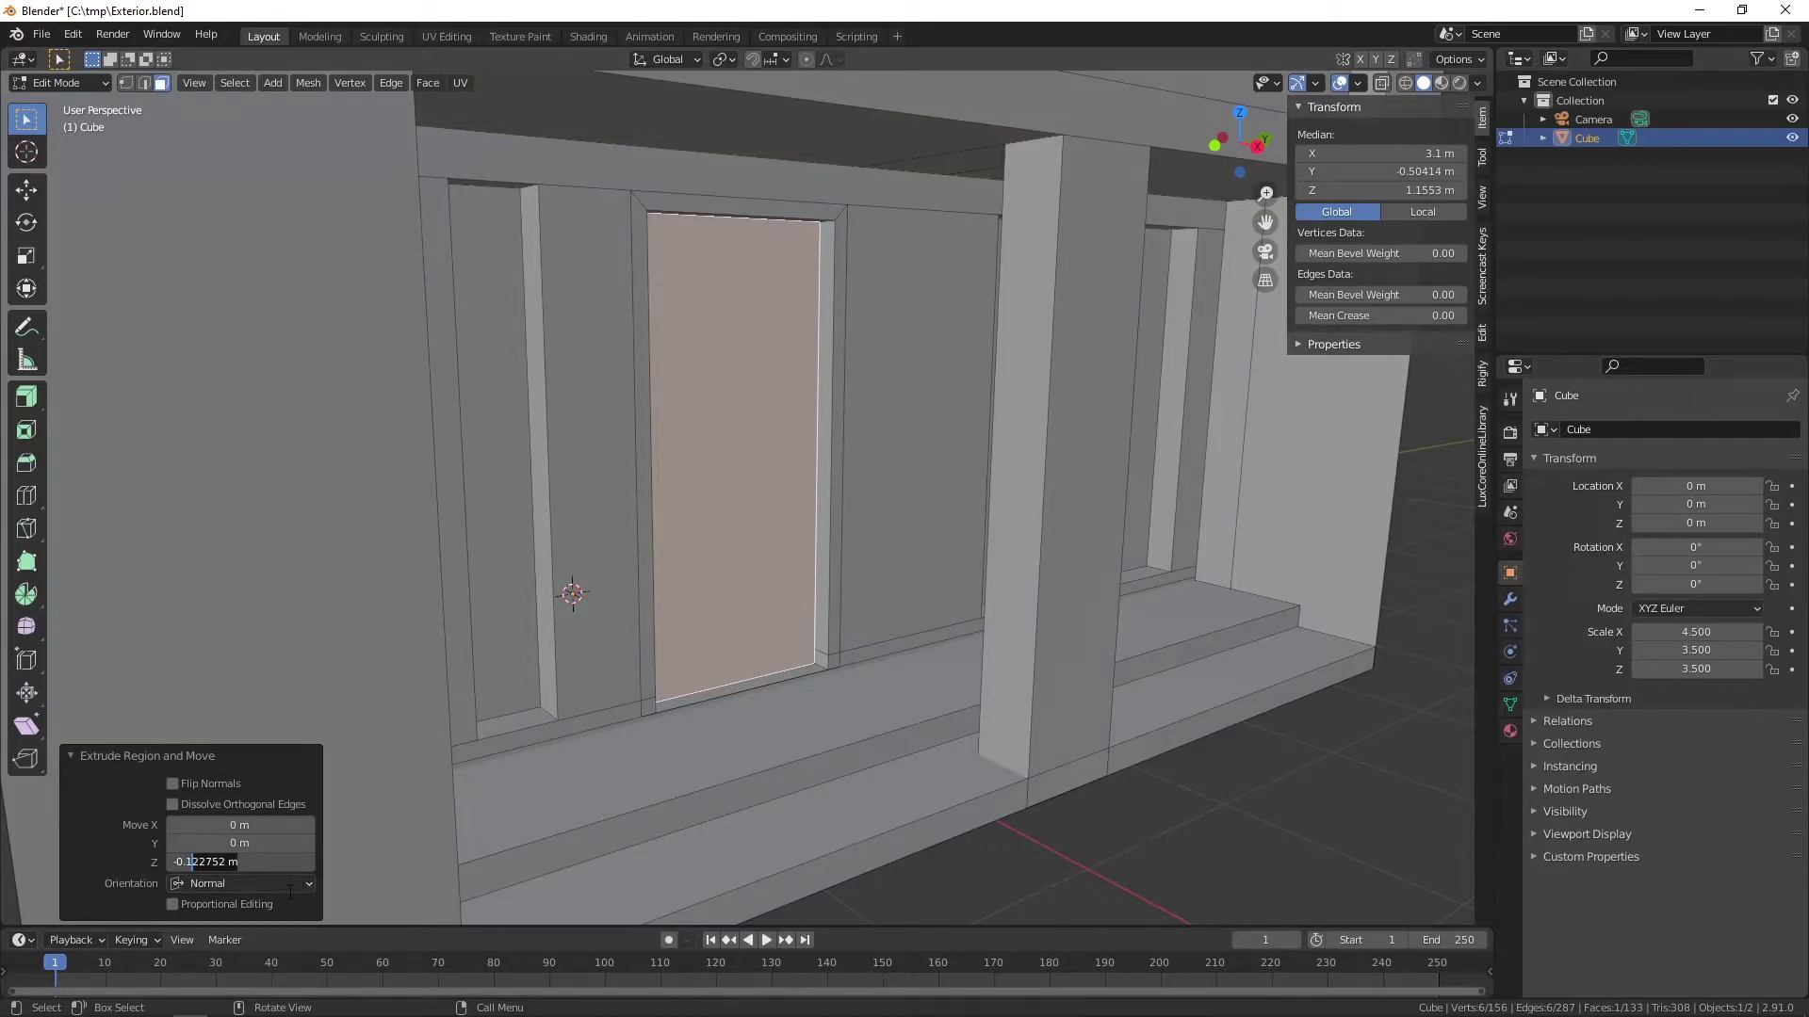
key("BackSpace")
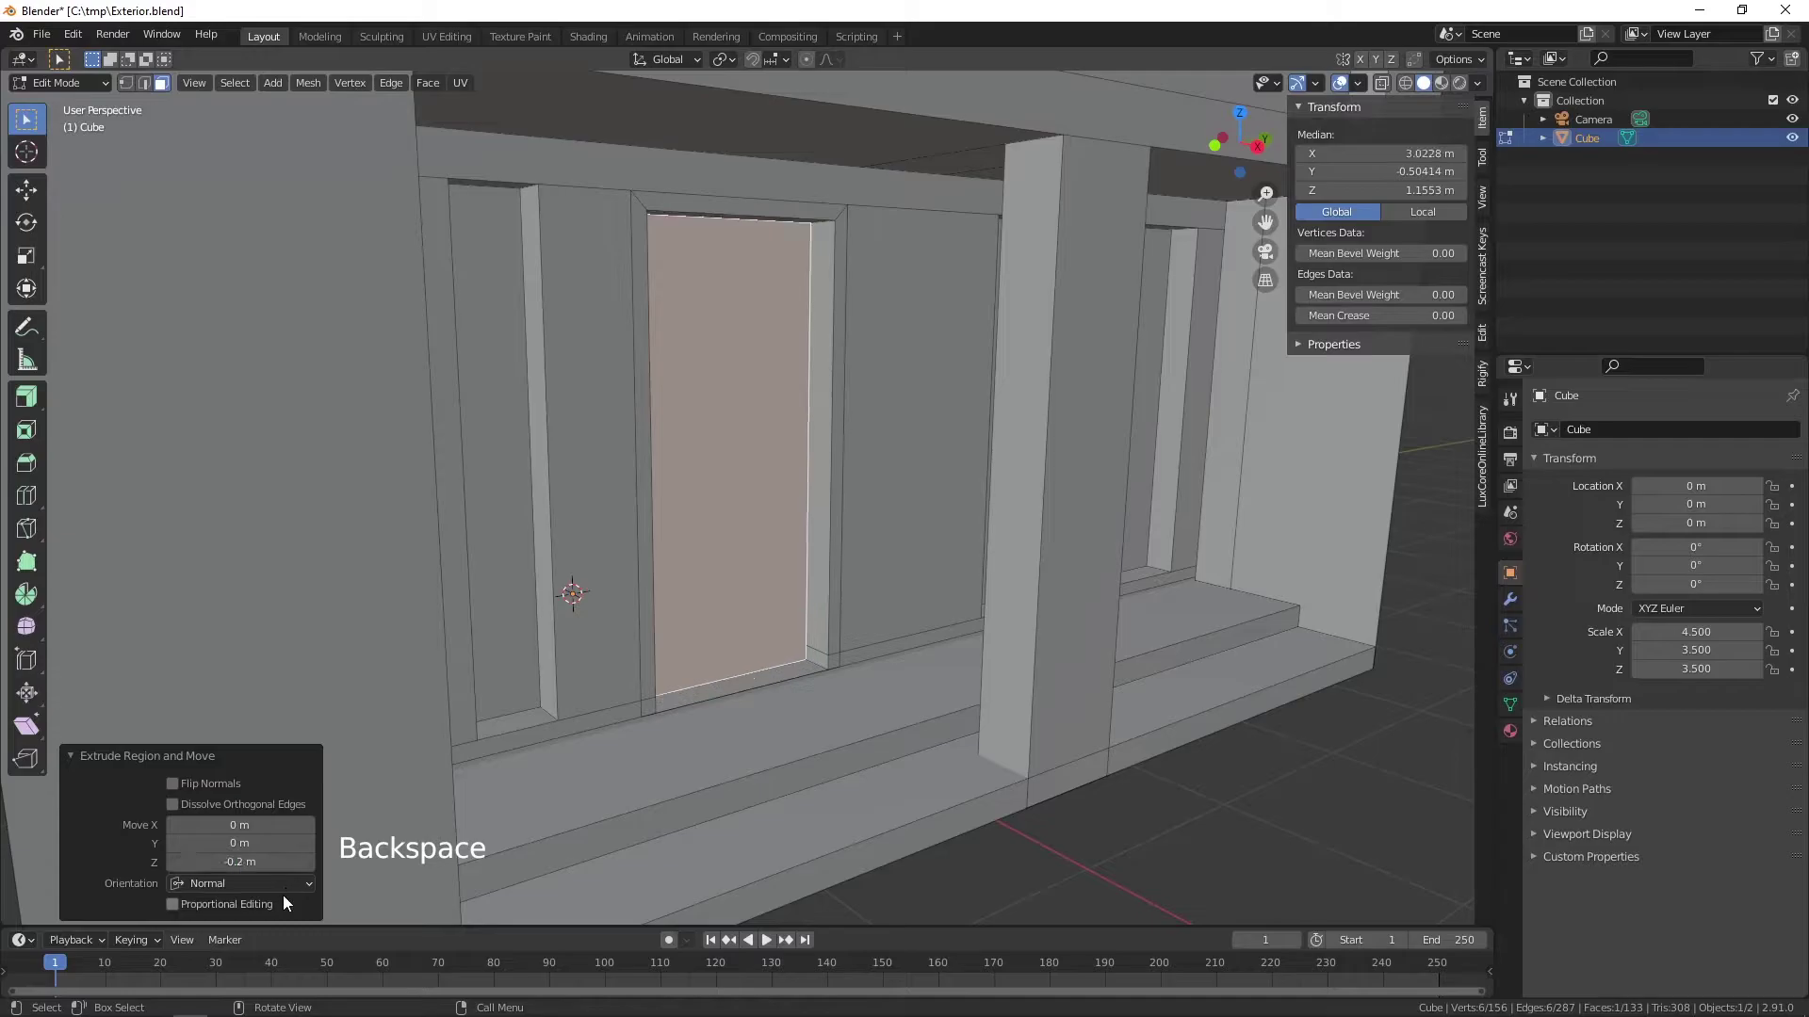
middle_click(1115, 592)
scroll("down", 3)
middle_click(1099, 513)
scroll("down", 3)
middle_click(987, 551)
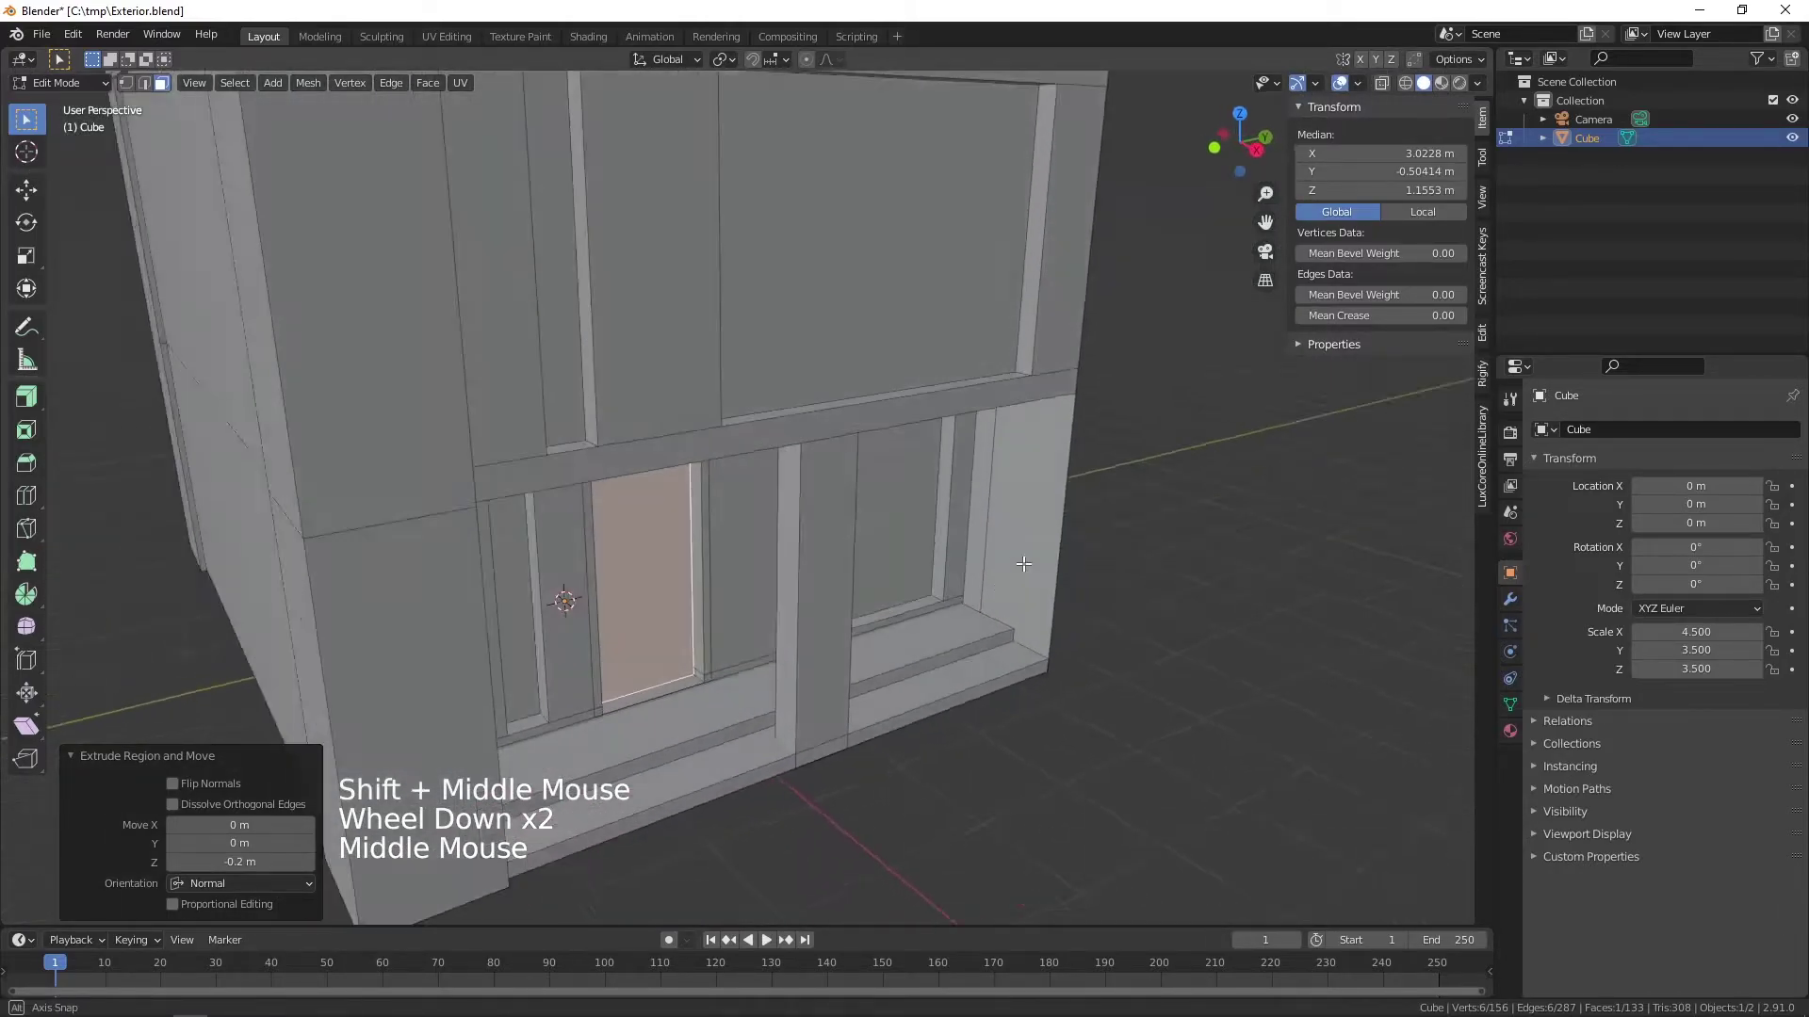
- Orbit to the upper rear wall and select its two vertical side edges
middle_click(780, 450)
middle_click(900, 530)
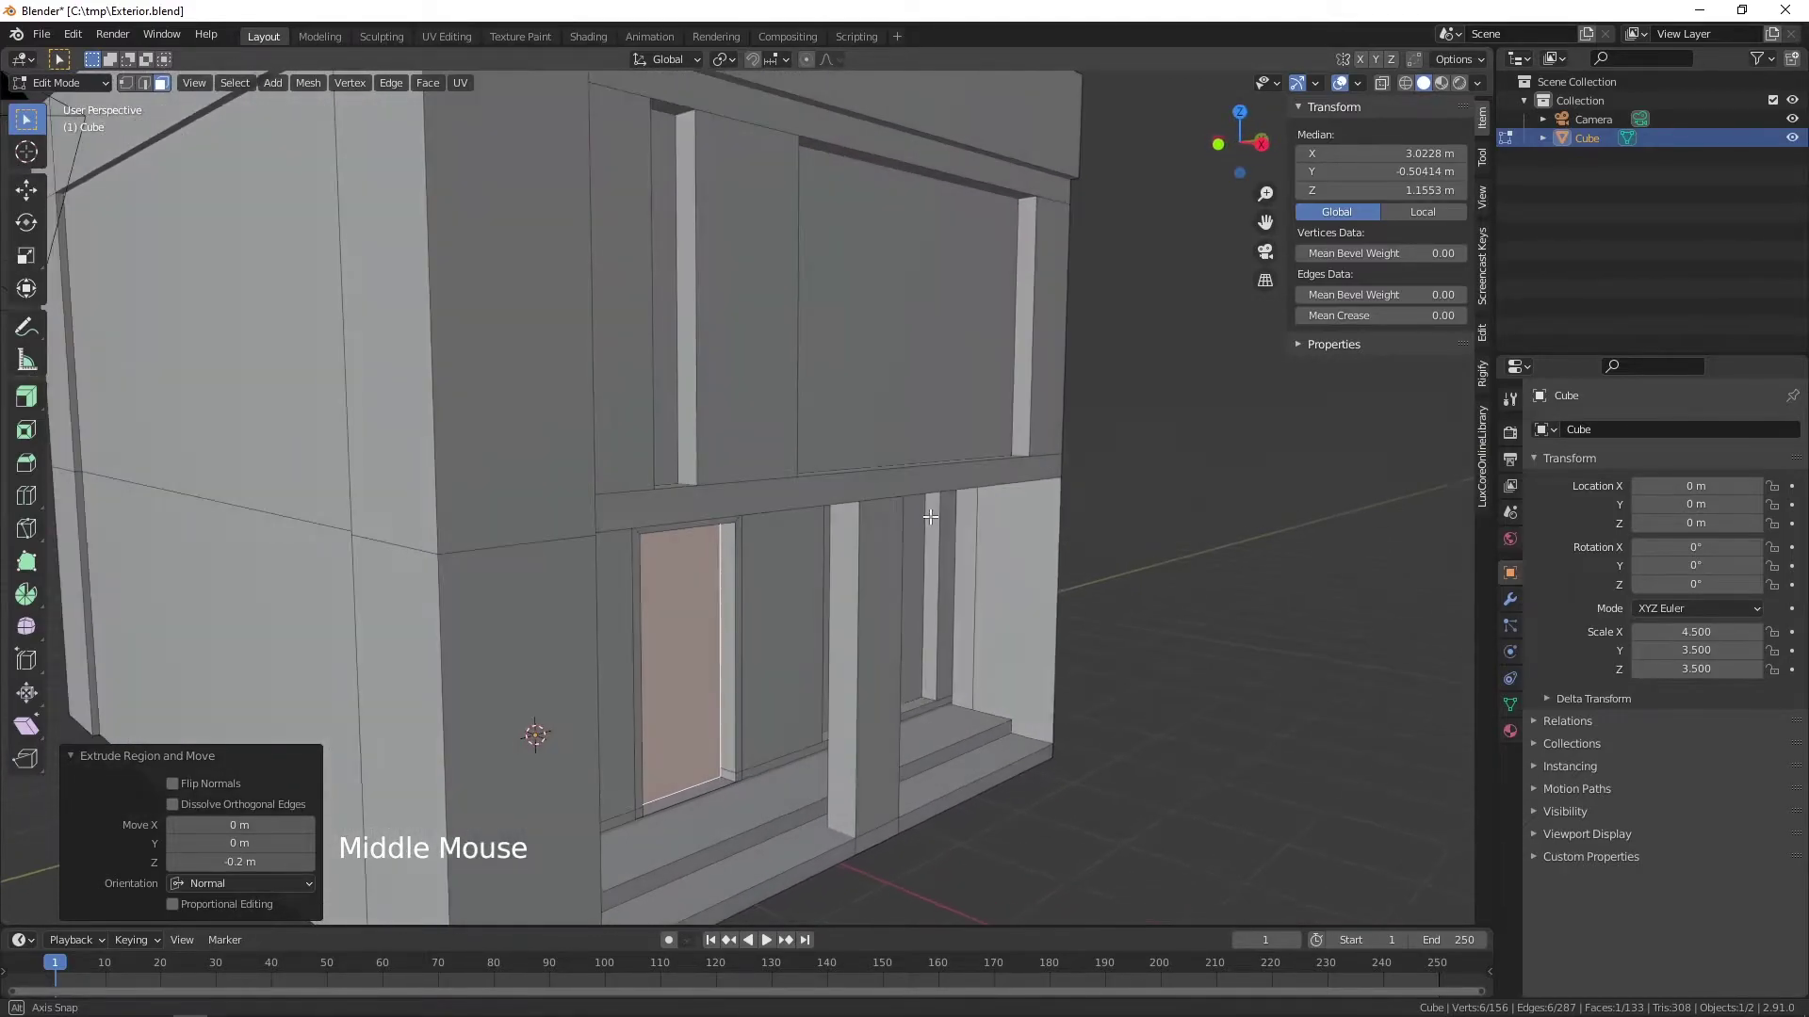
scroll("down", 3)
middle_click(744, 573)
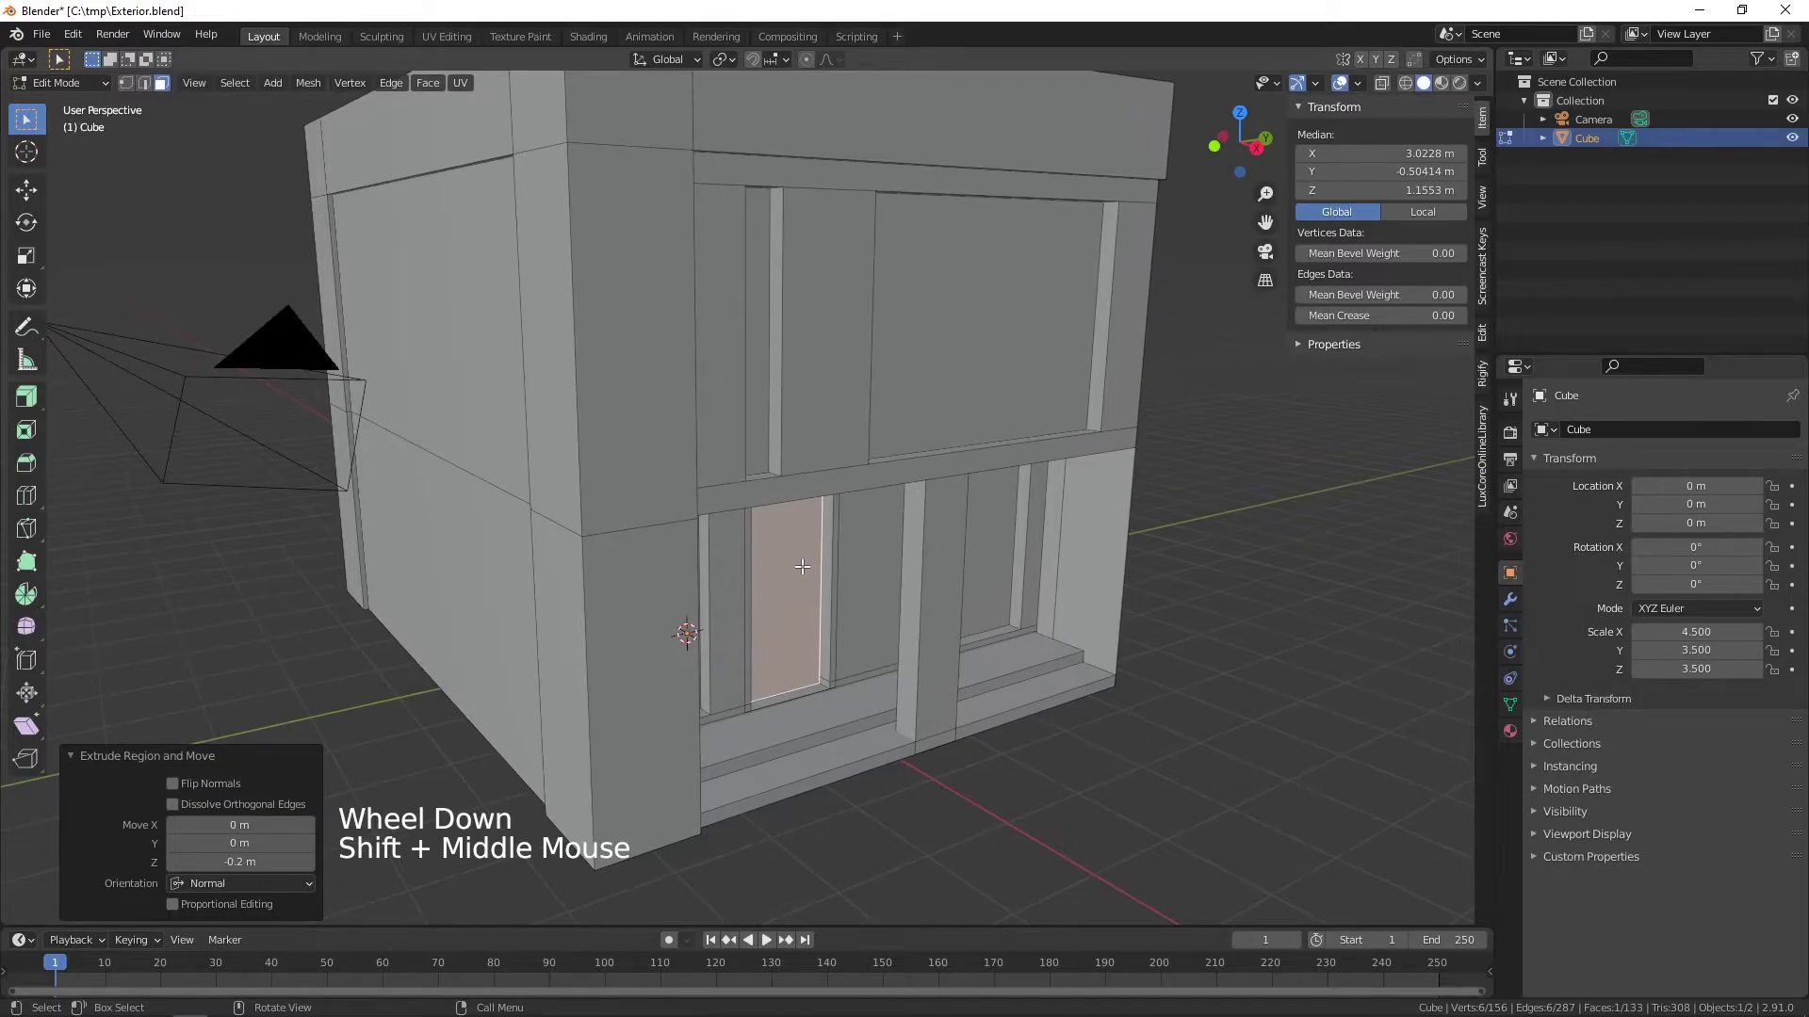
scroll("down", 3)
middle_click(566, 435)
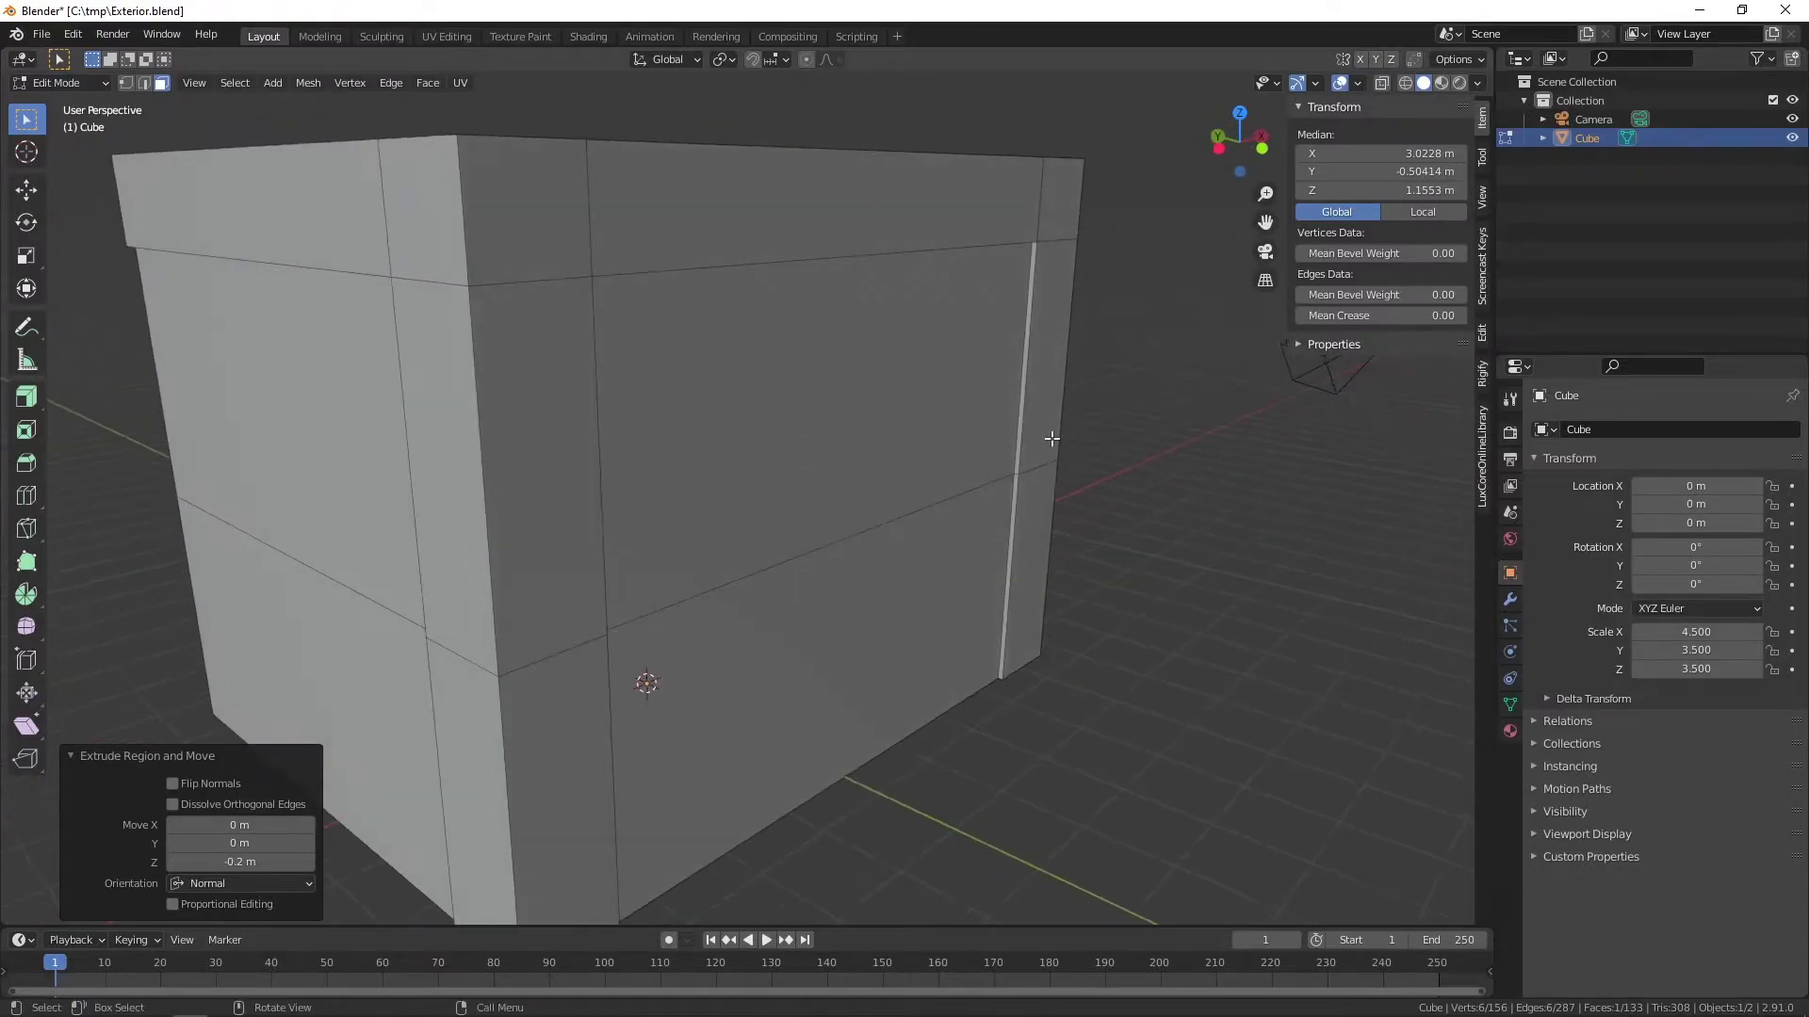
middle_click(1053, 431)
scroll("up", 3)
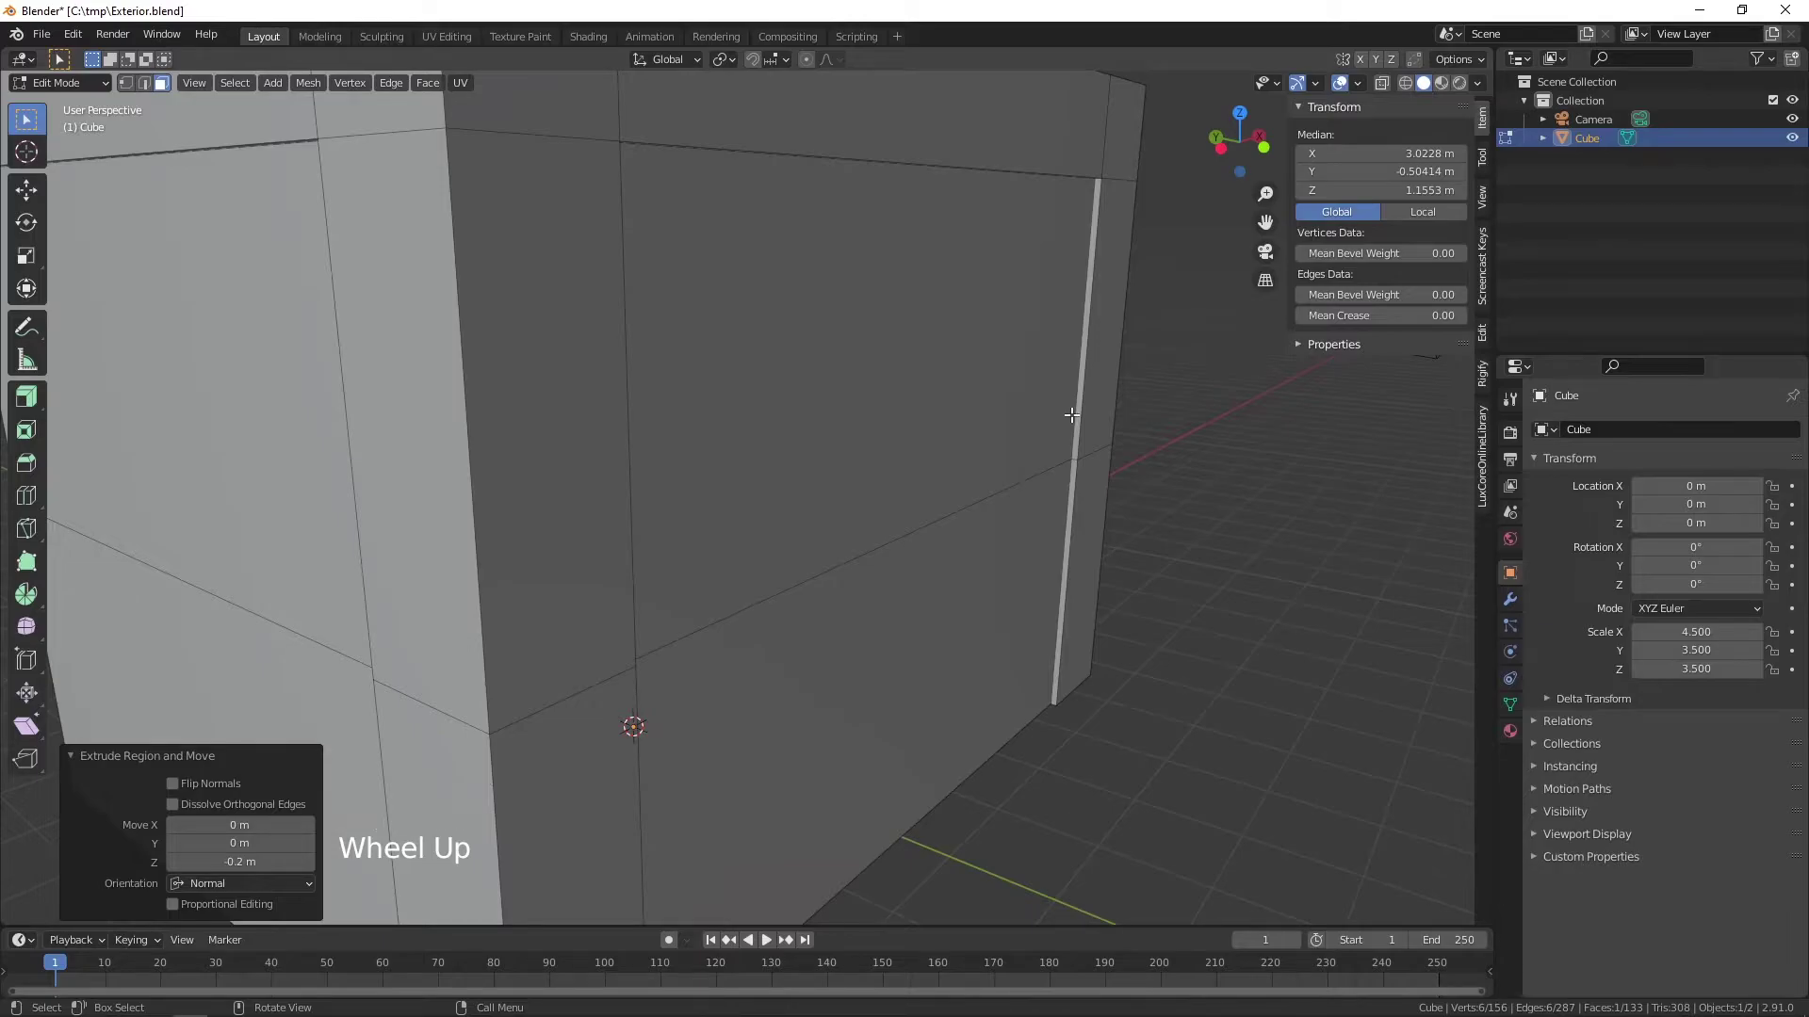
key("2")
left_click(1076, 399)
middle_click(1163, 421)
middle_click(318, 434)
middle_click(505, 418)
scroll("up", 3)
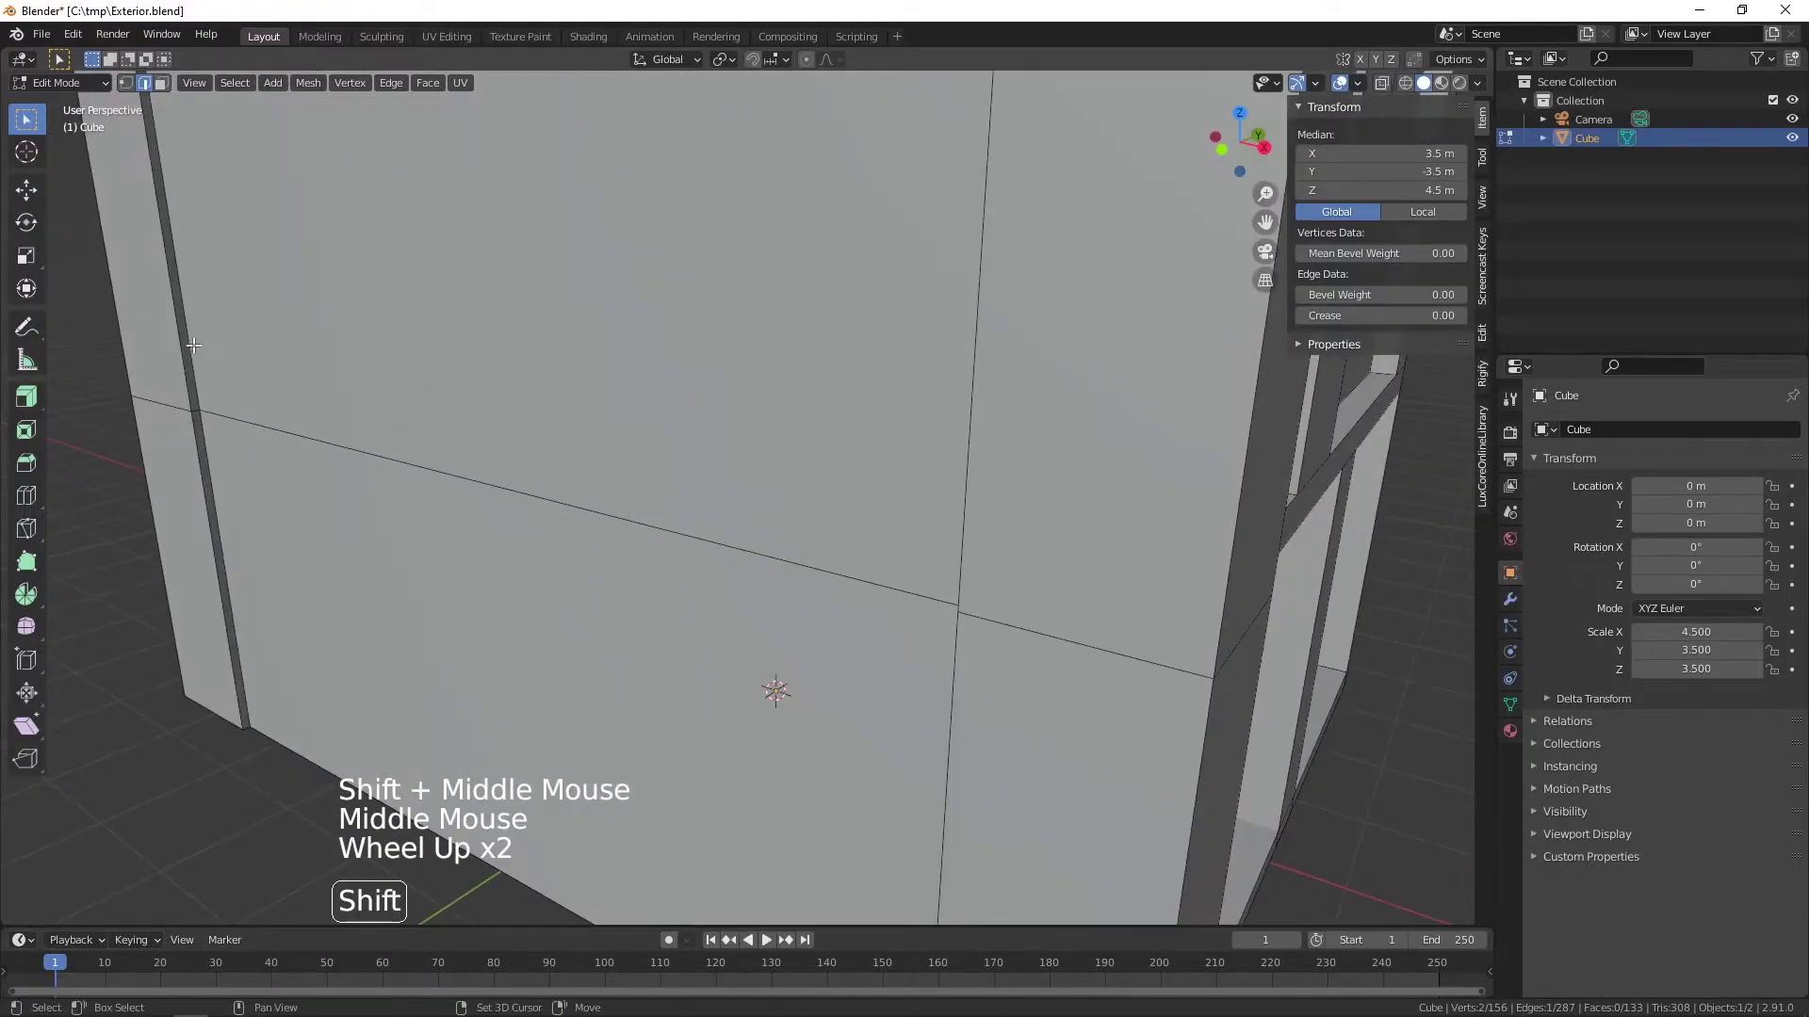
left_click(191, 338)
- Subdivide them into a horizontal cut line and move it down 0.9 m along Z
scroll("down", 3)
middle_click(485, 355)
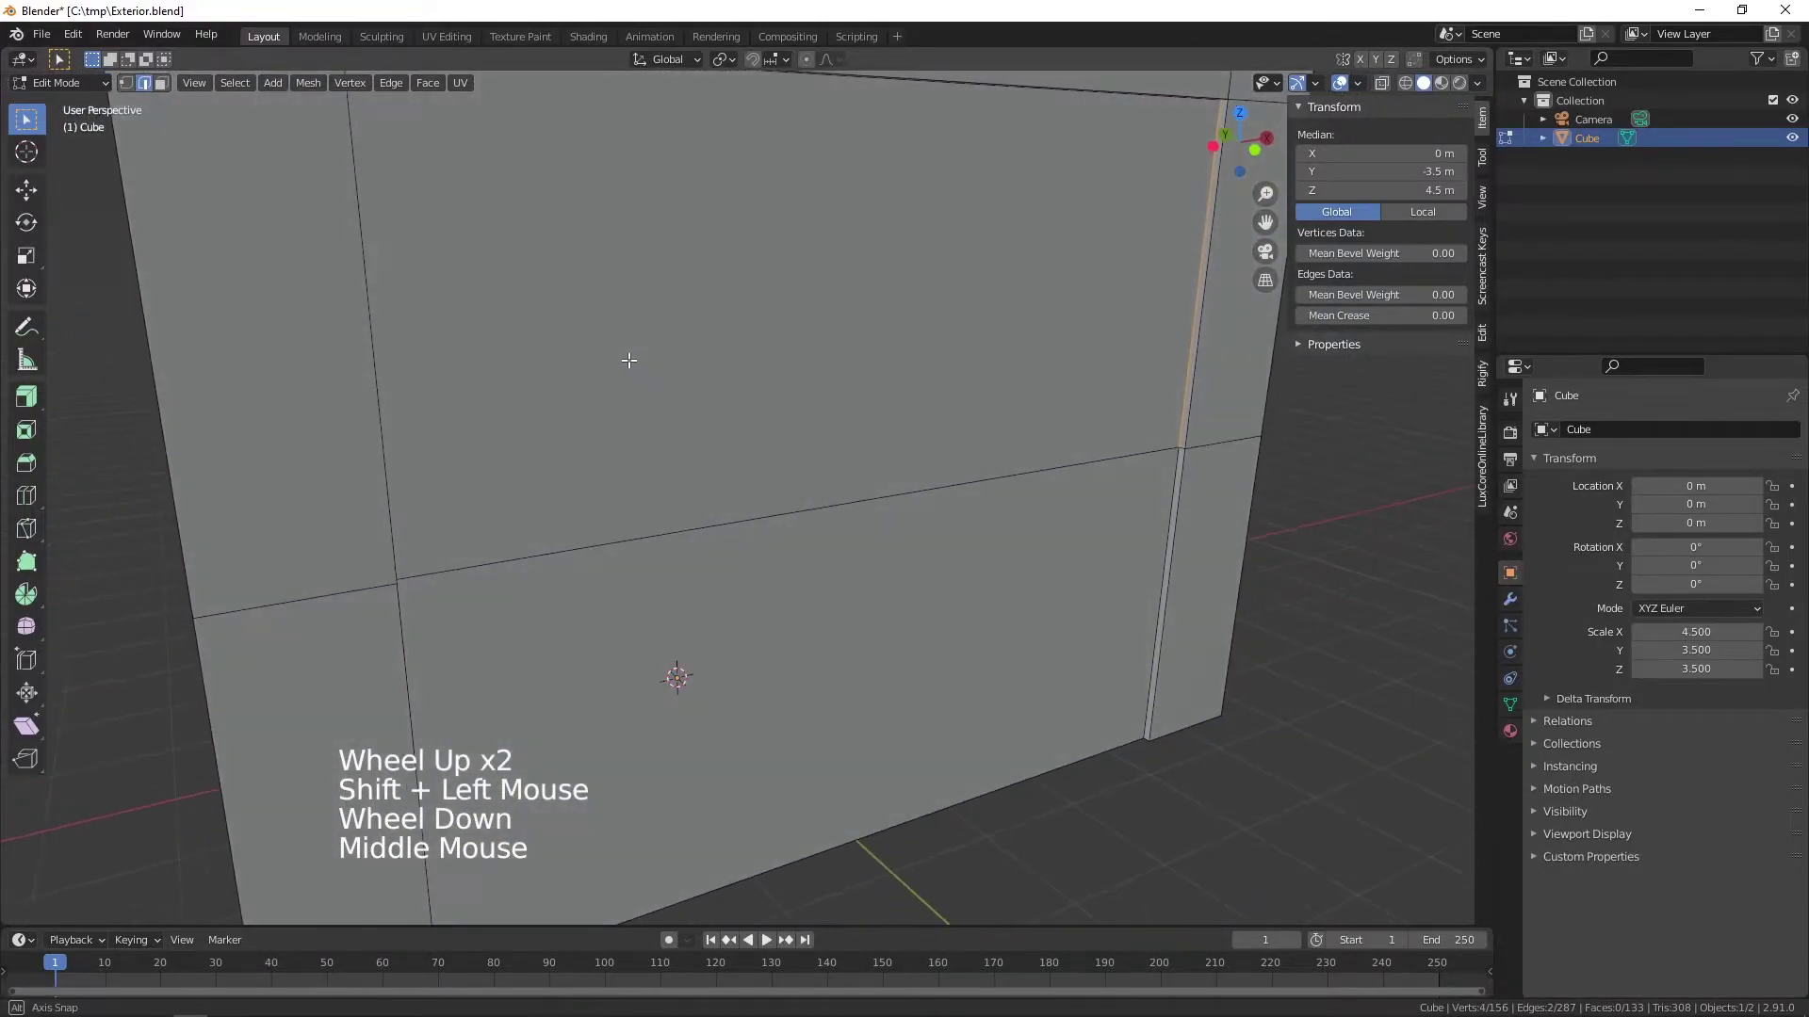
scroll("down", 3)
middle_click(888, 366)
middle_click(776, 402)
right_click(804, 340)
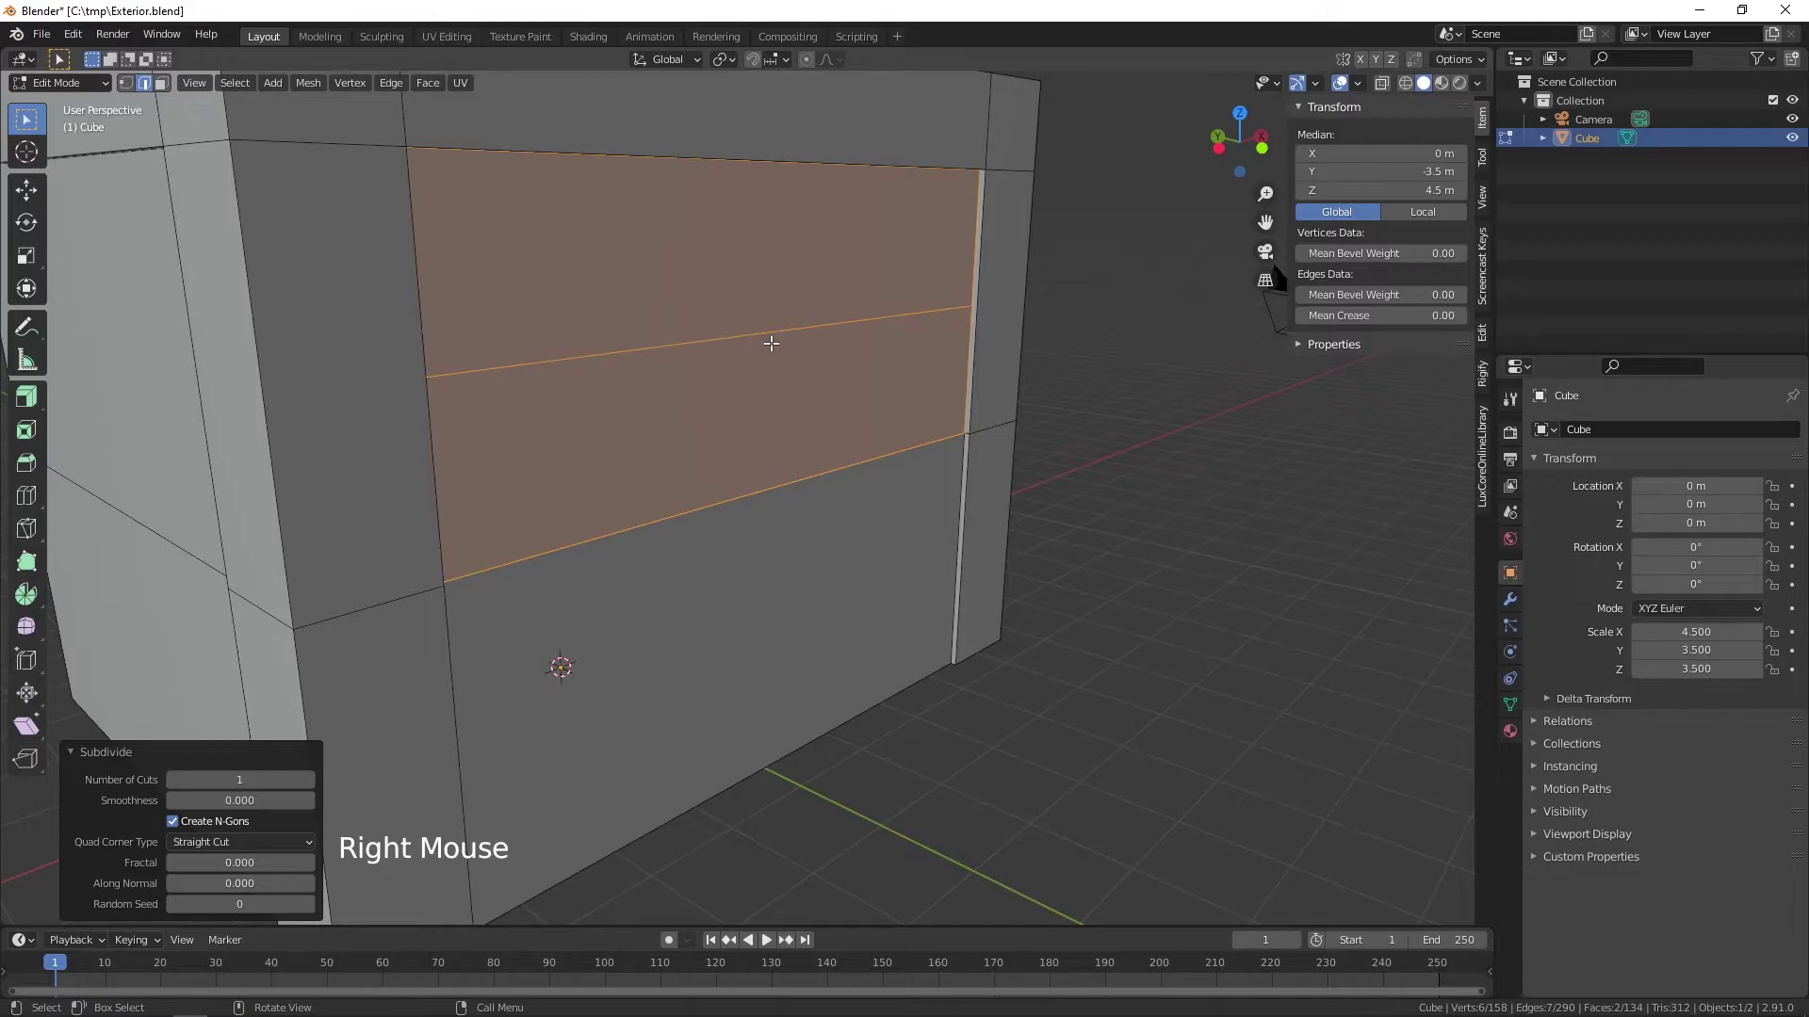
left_click(770, 325)
scroll("down", 3)
middle_click(1010, 367)
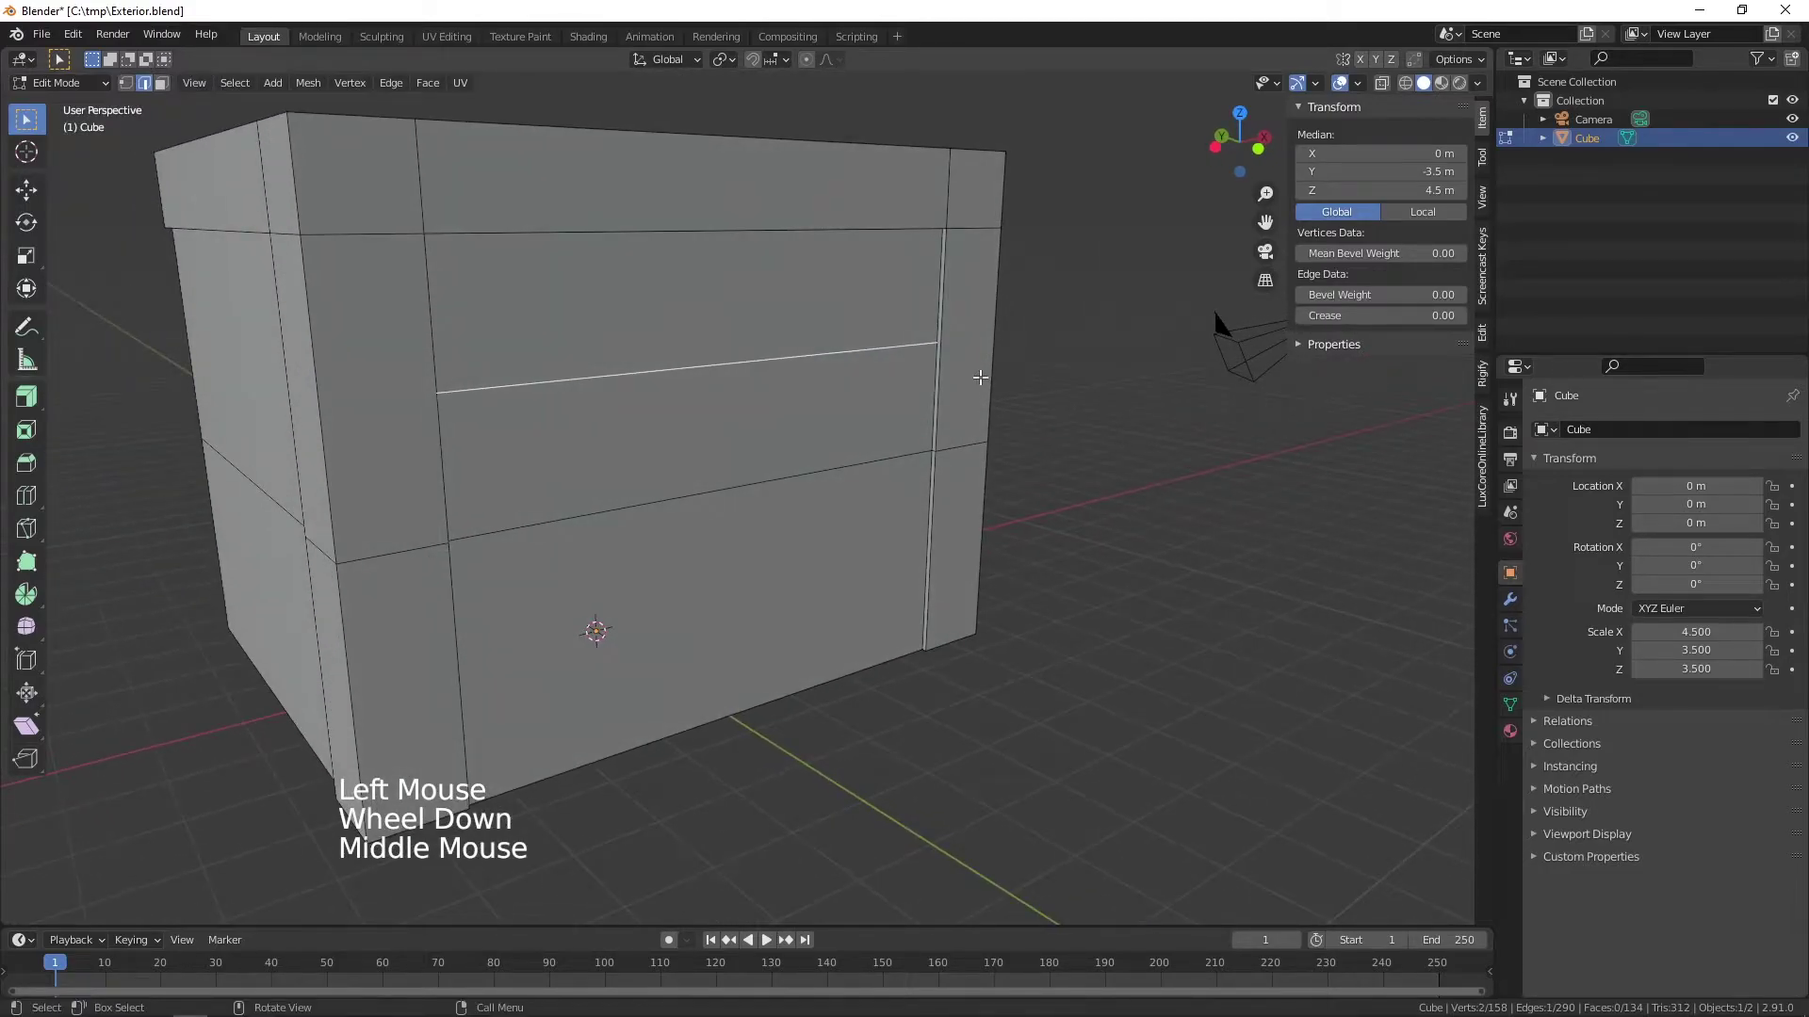
key("g")
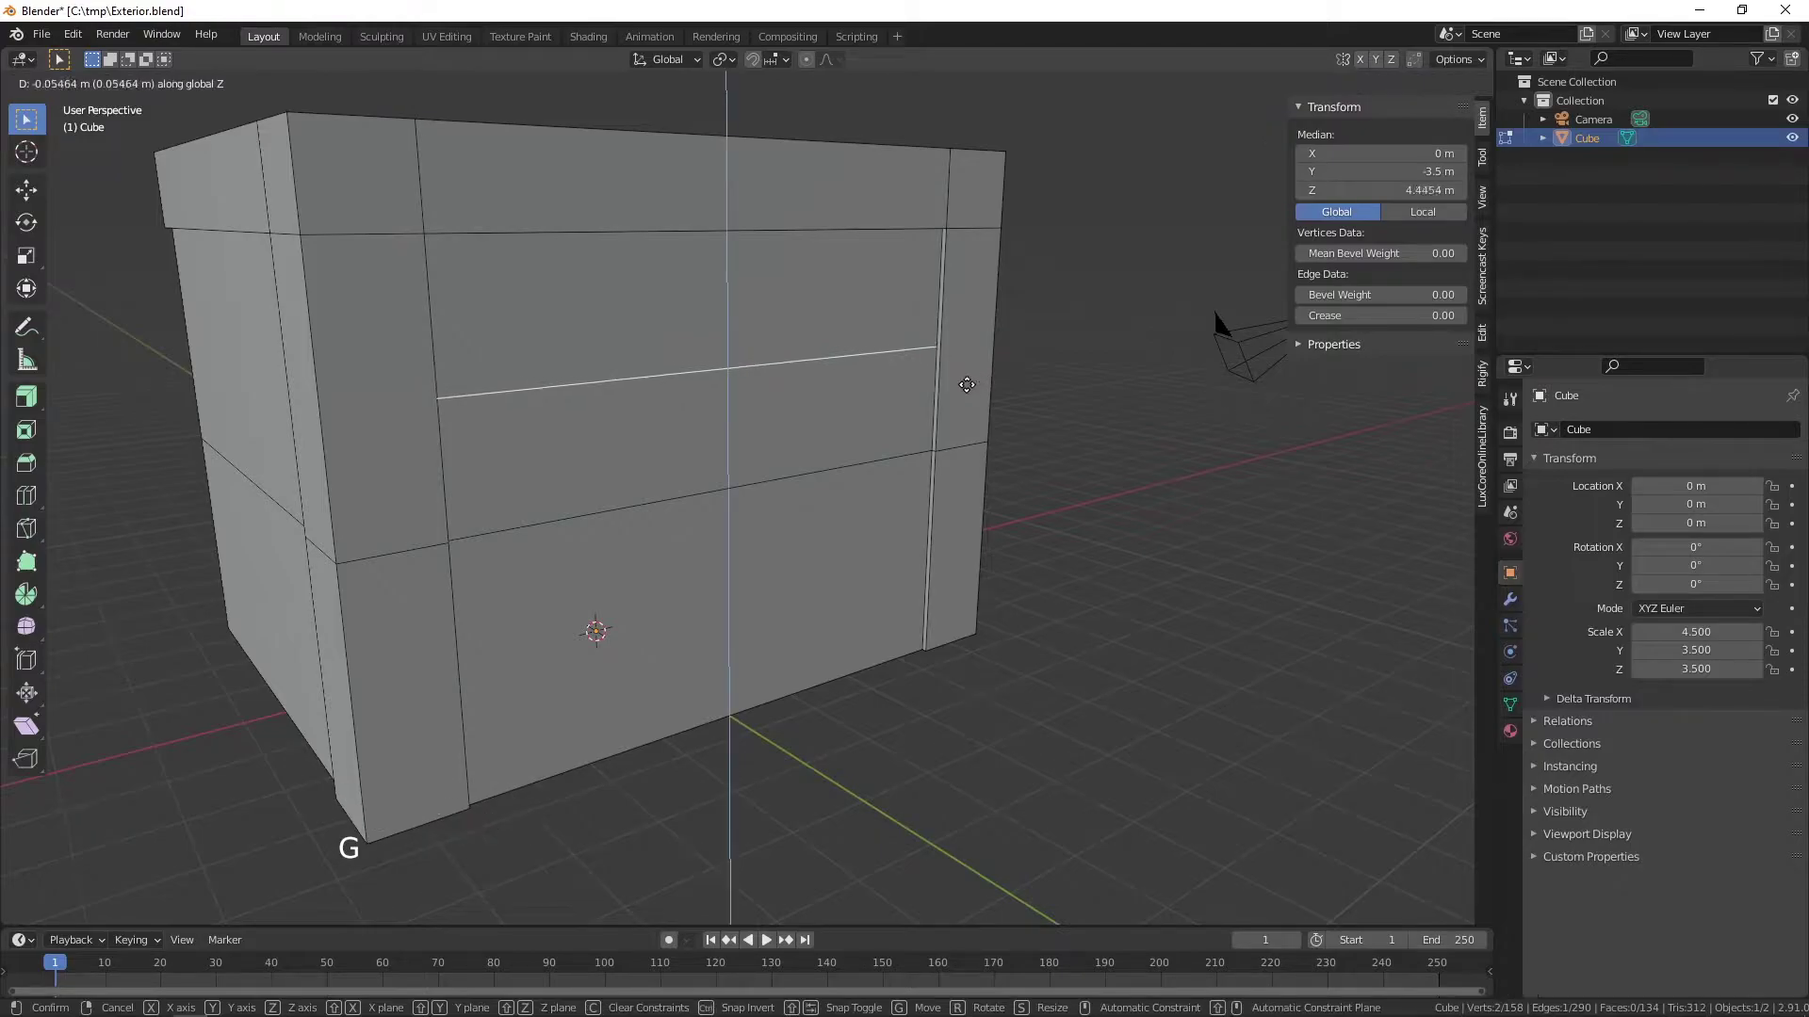
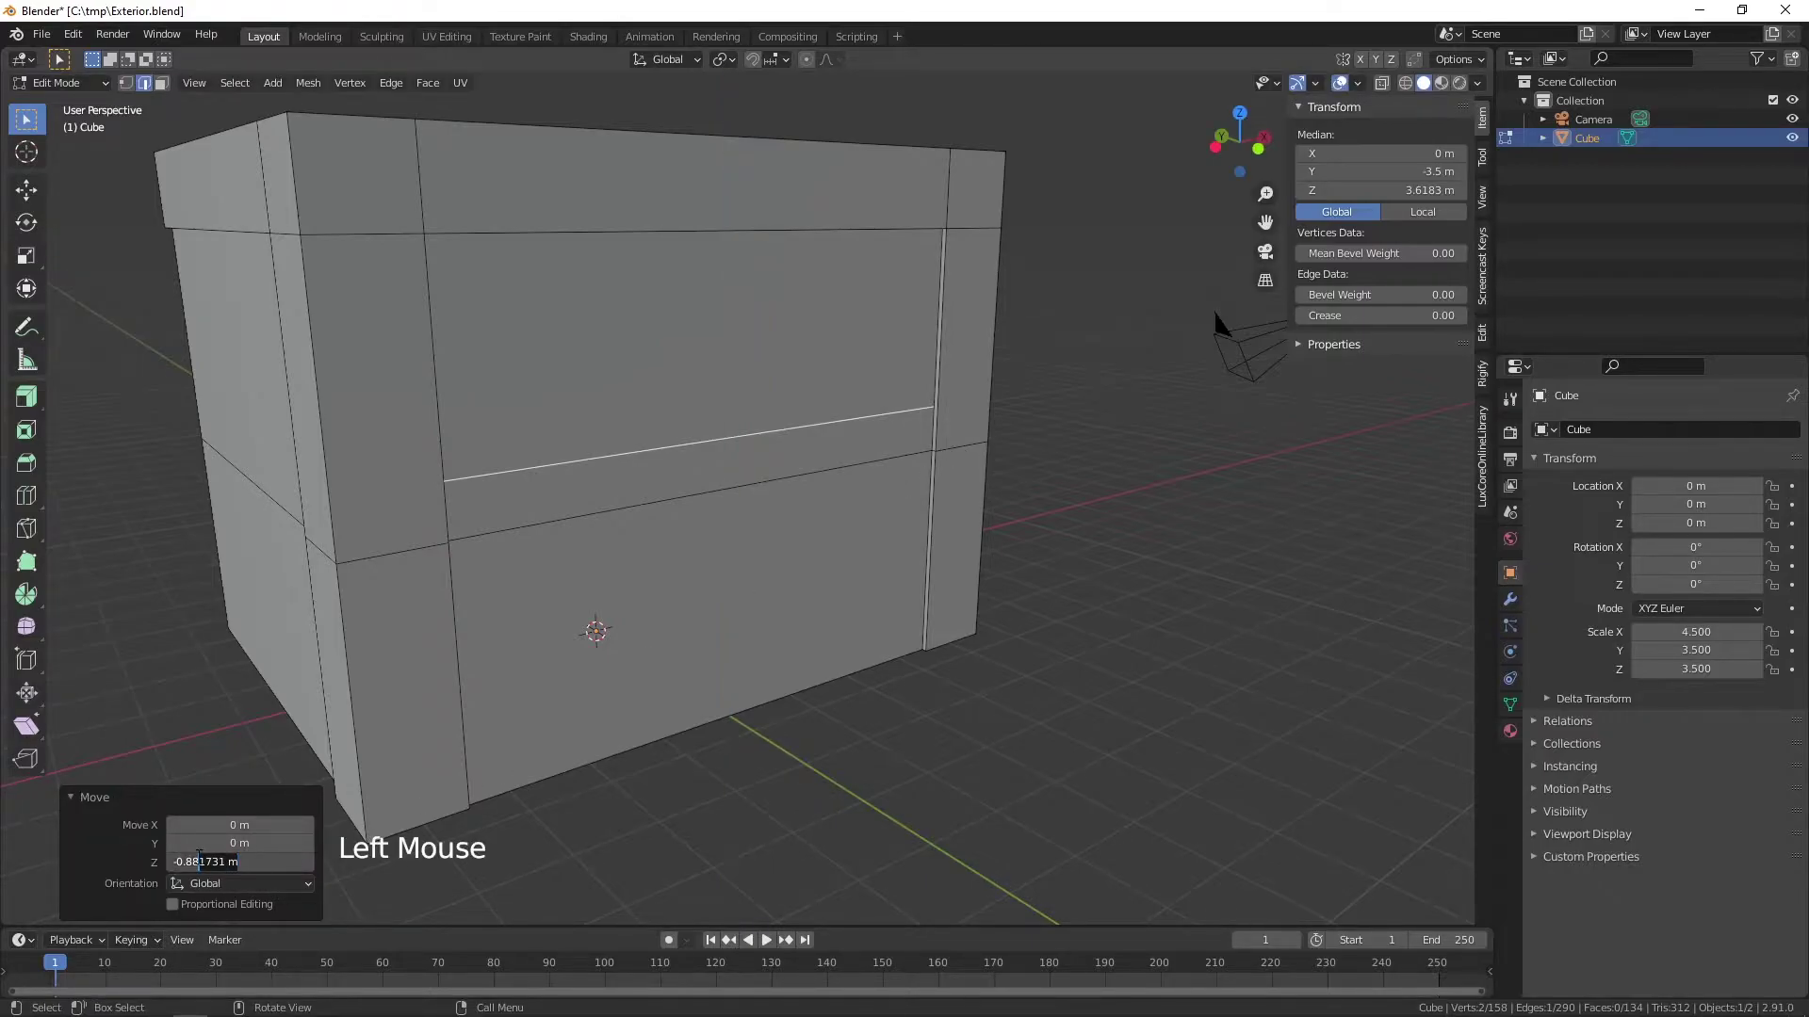
key("BackSpace")
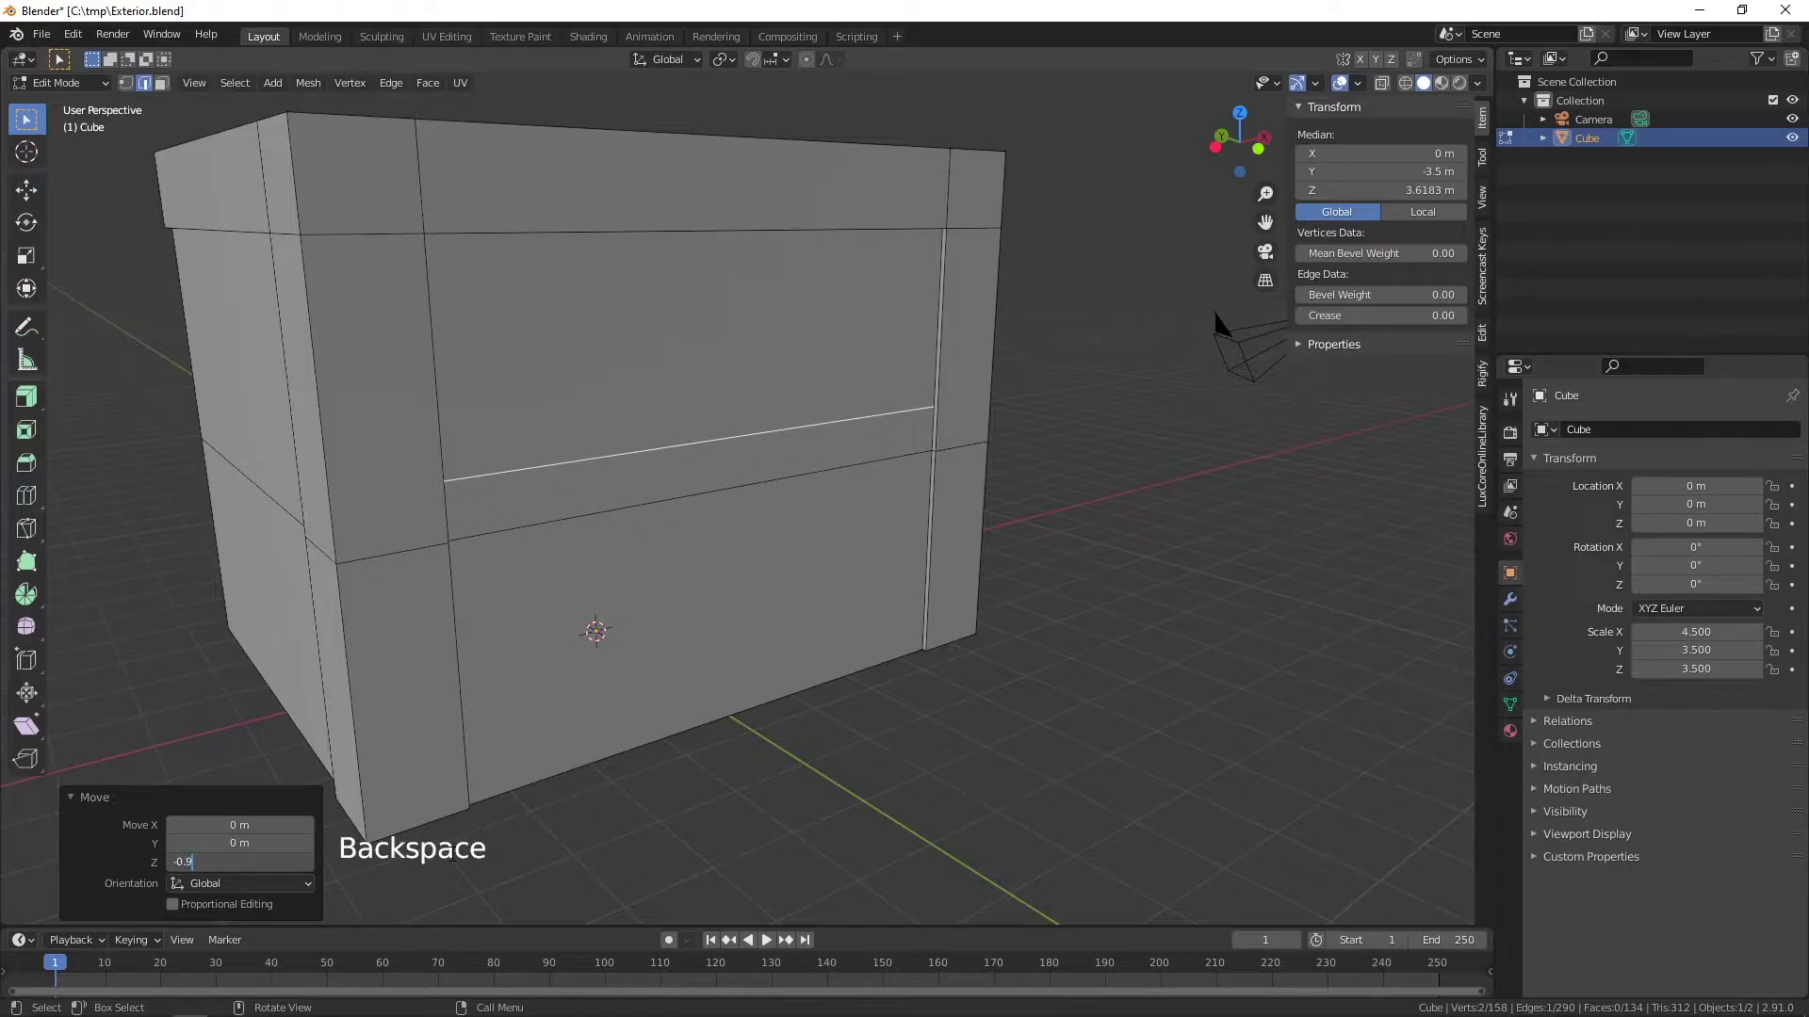
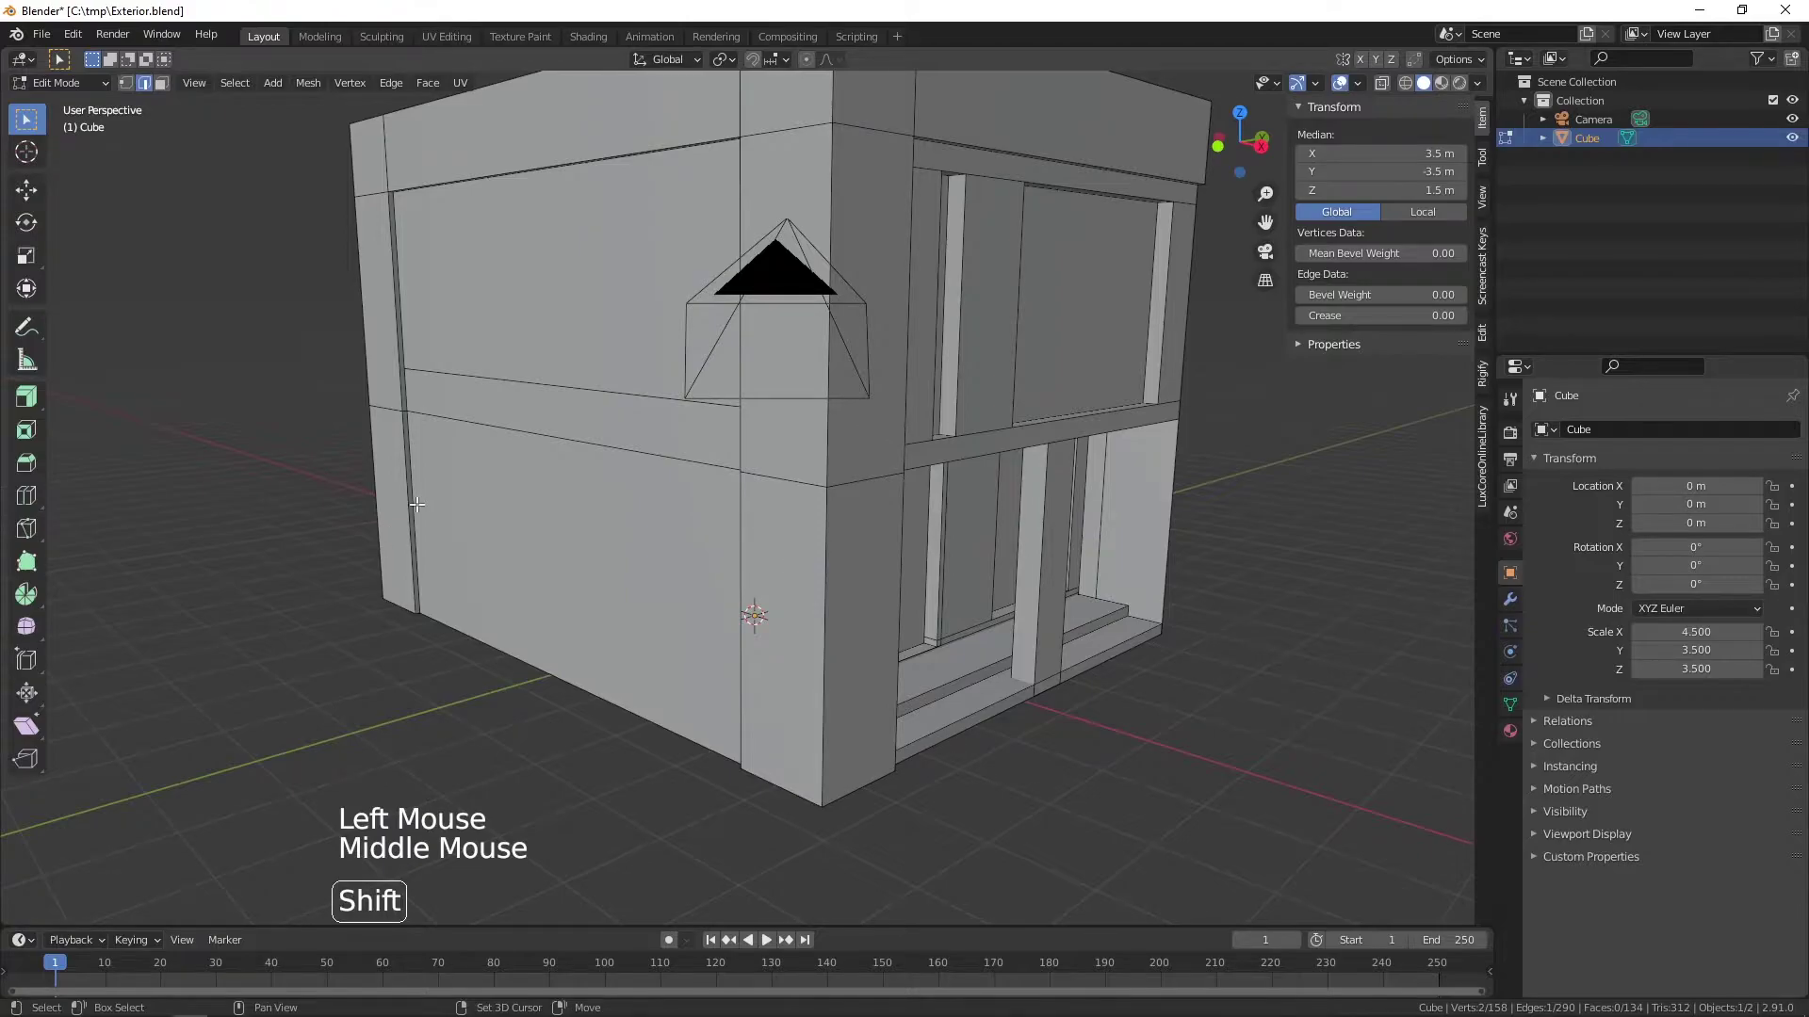
- Subdivide the lower band's vertical edges and move the new horizontal edge to an exact Z height around 0.8 m
left_click(418, 499)
scroll("down", 3)
middle_click(630, 493)
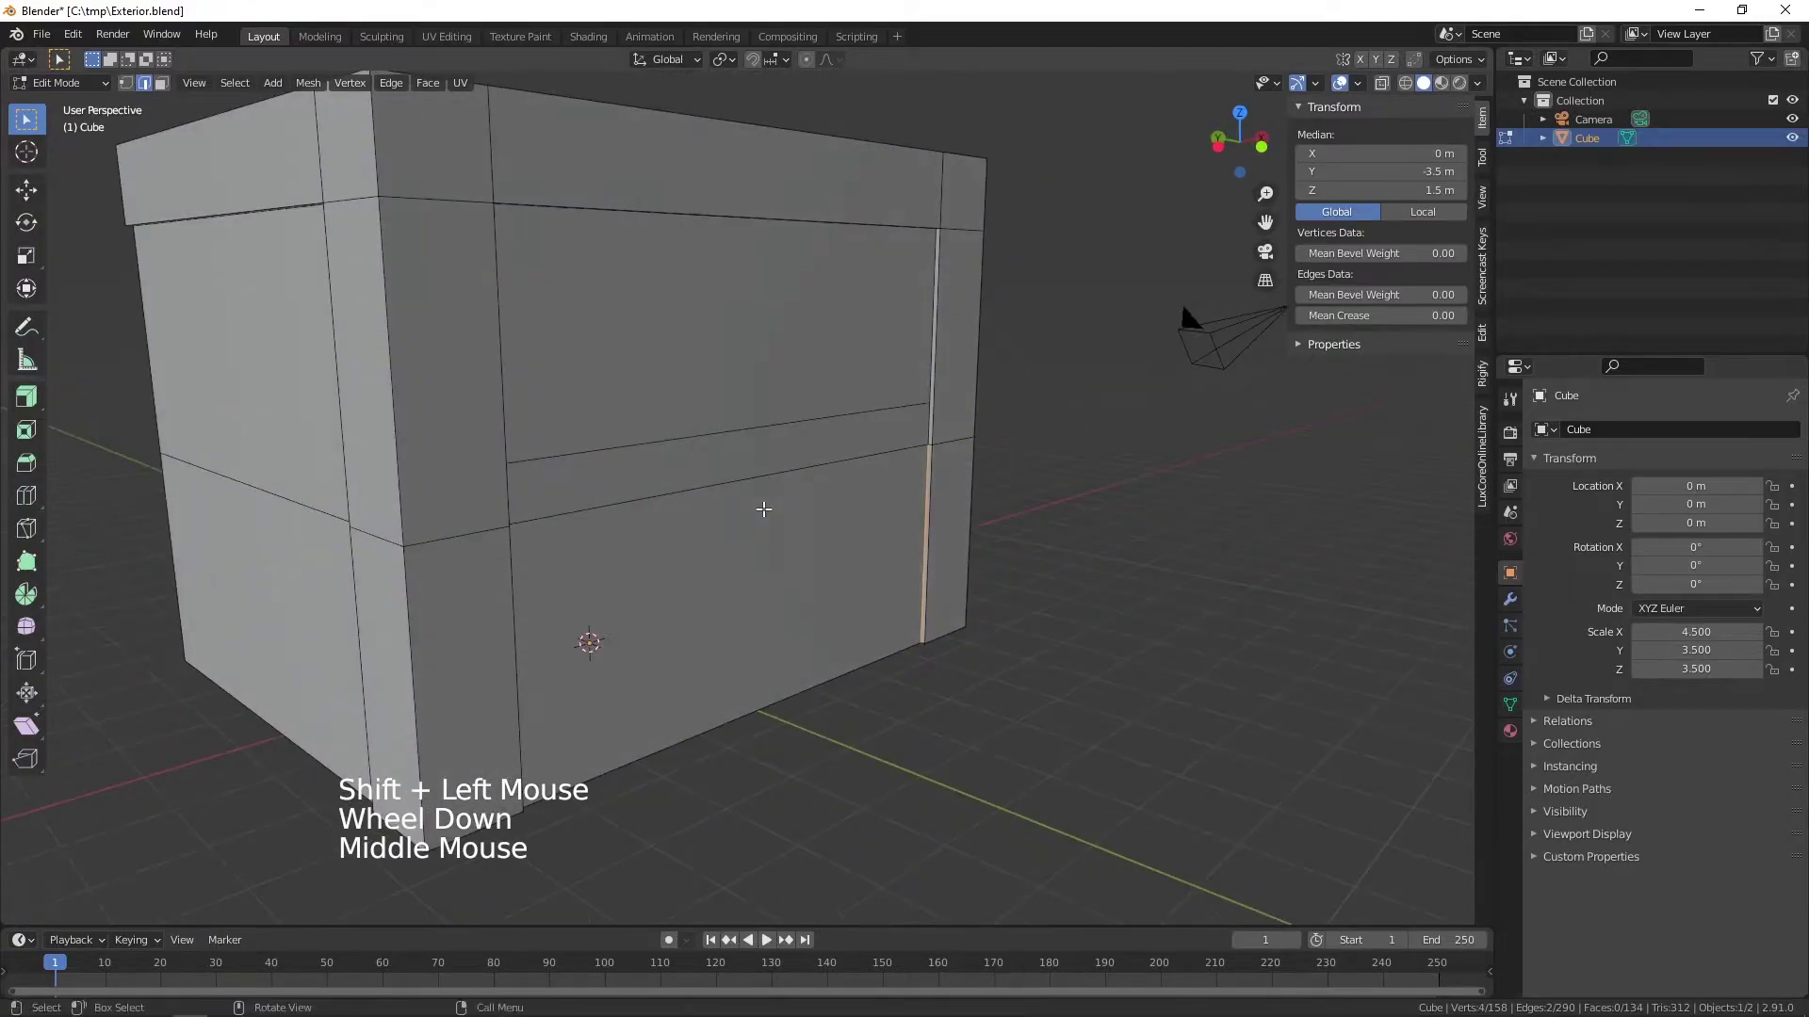
right_click(830, 544)
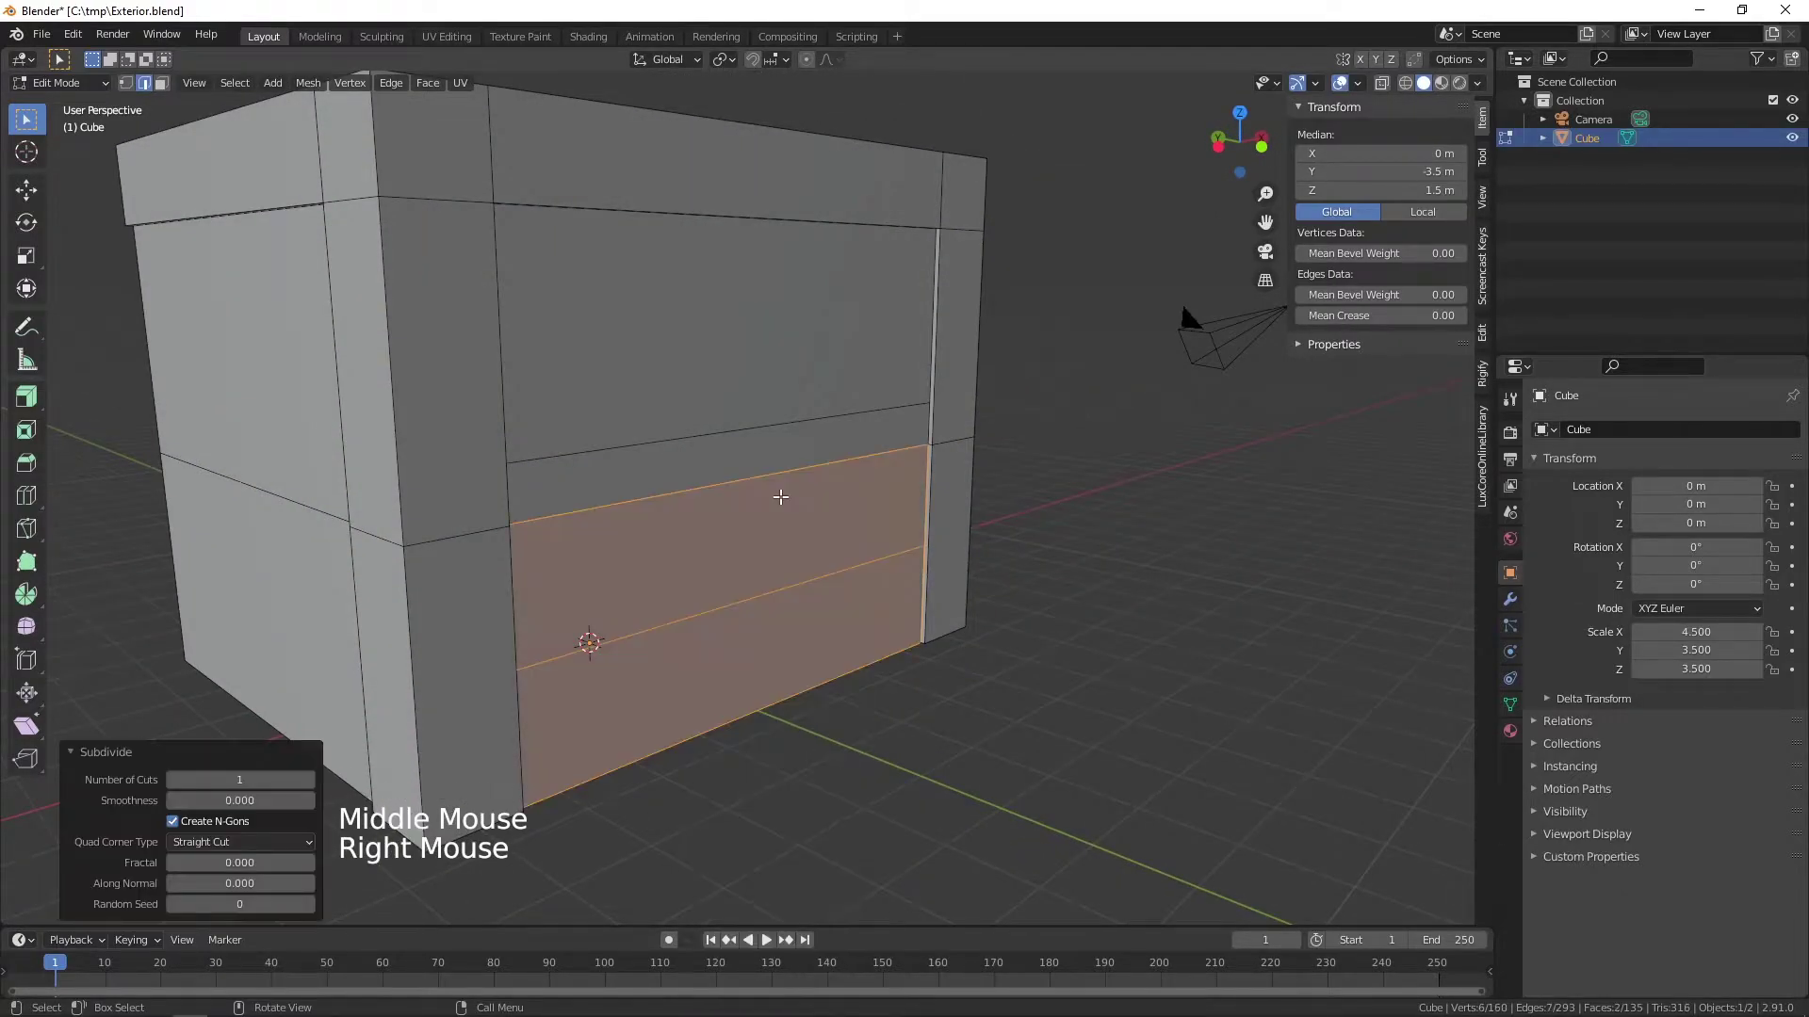
left_click(798, 576)
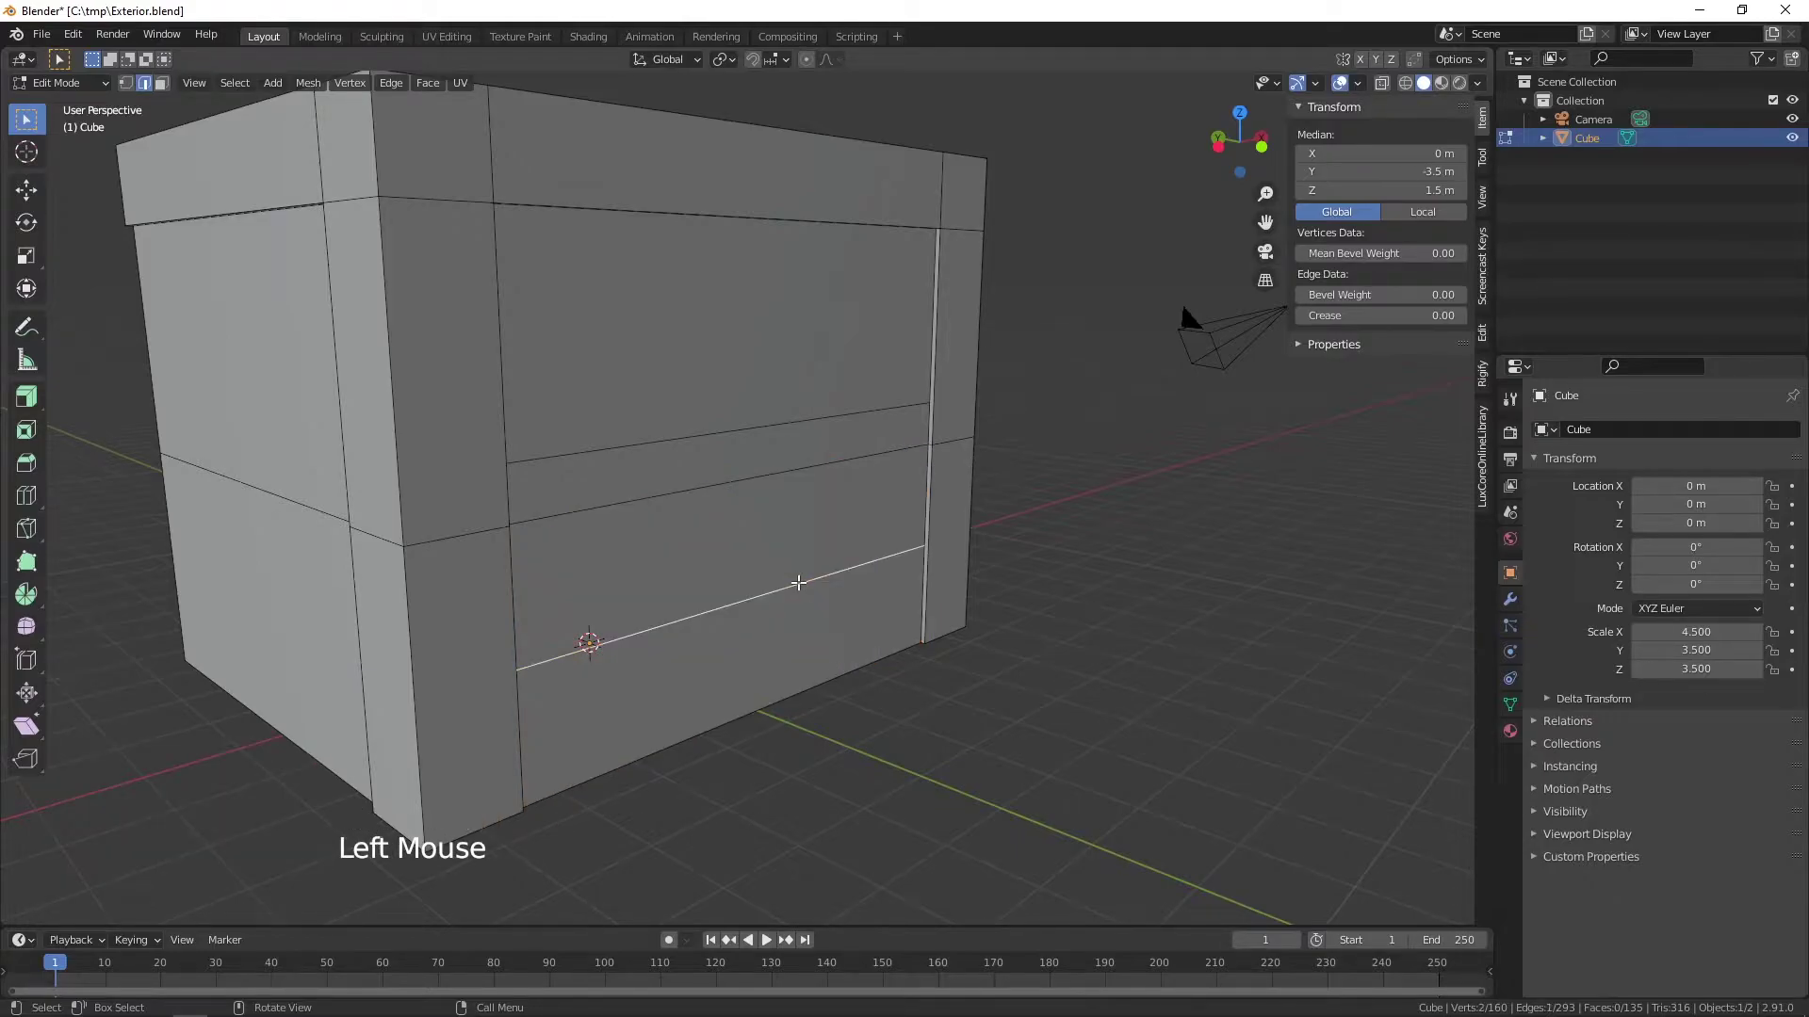
key("g")
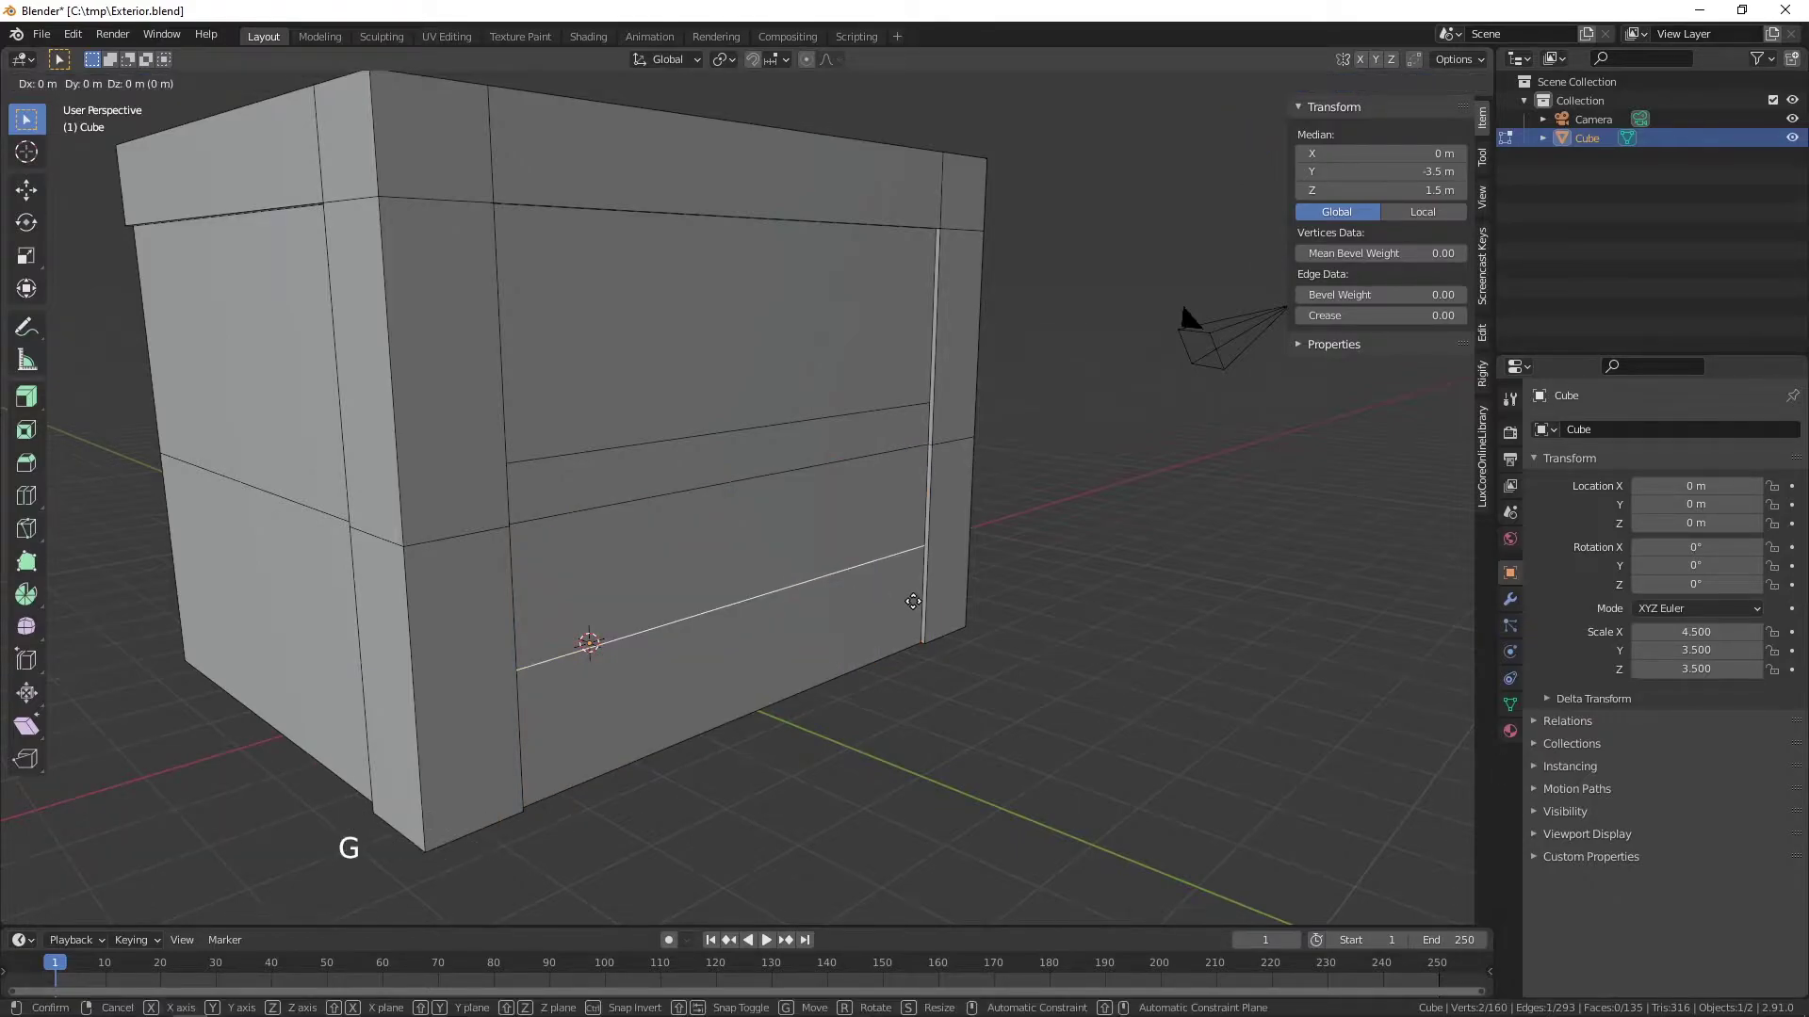
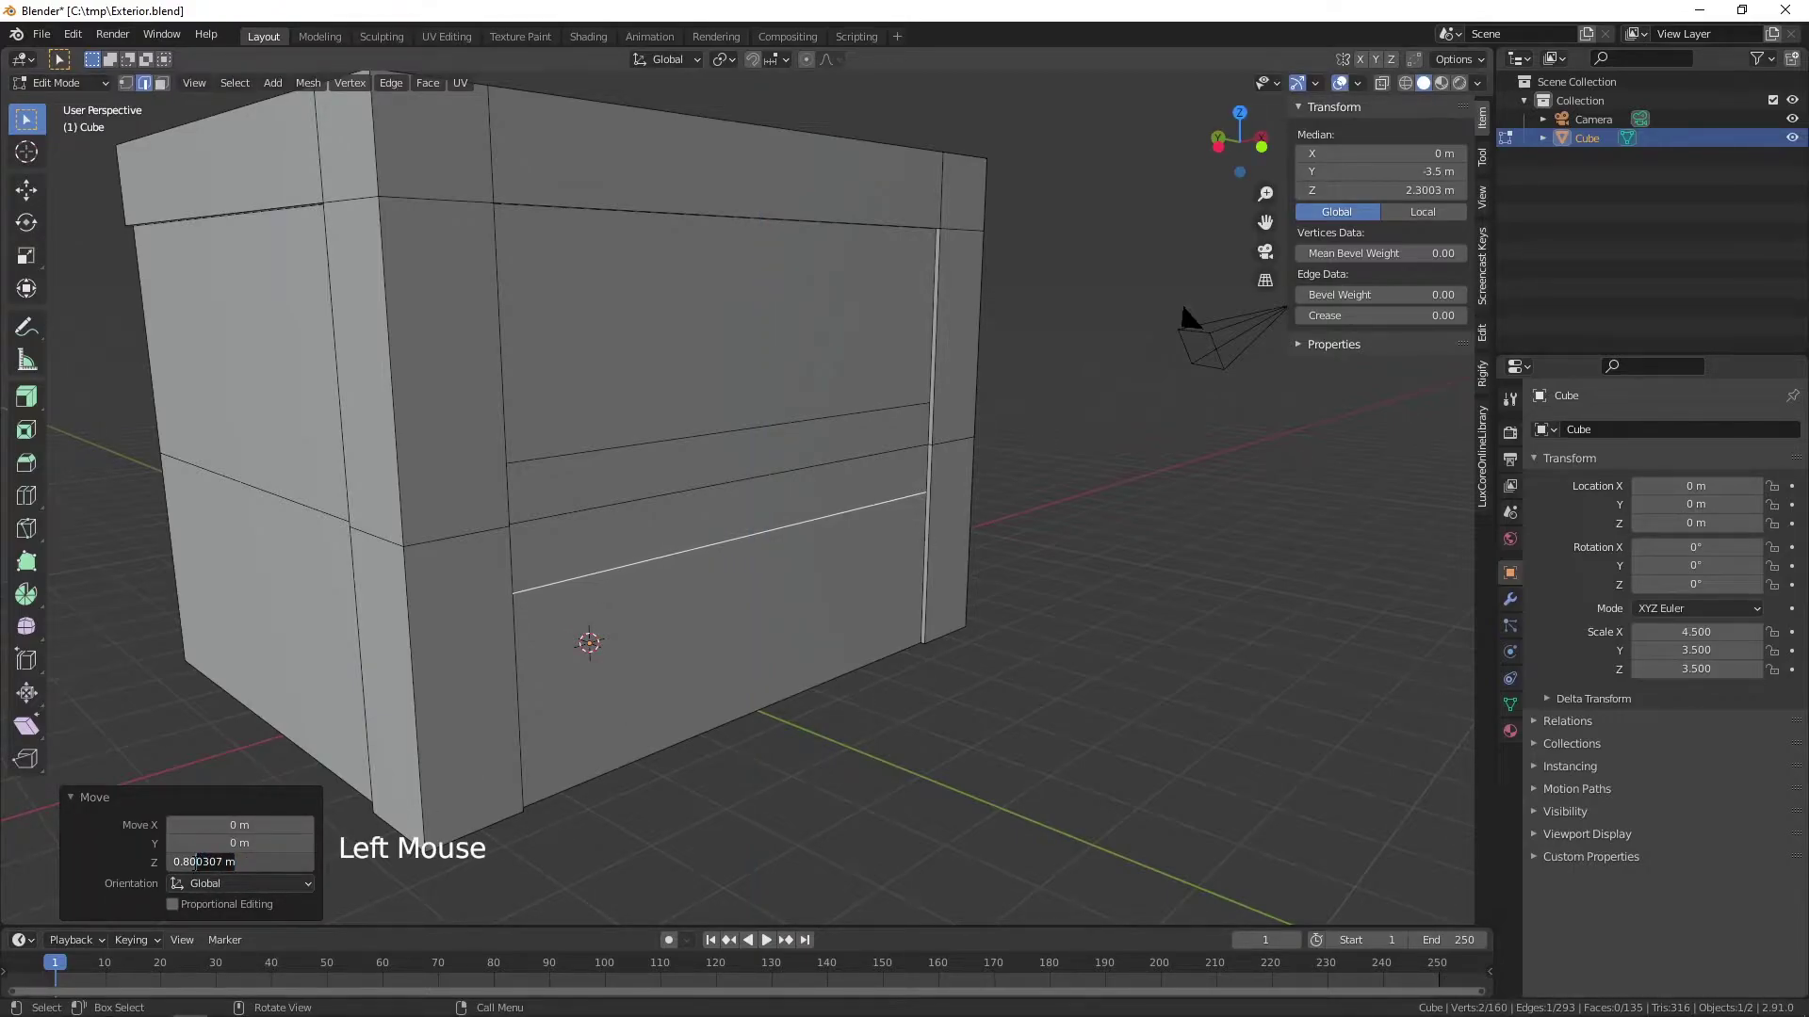
key("BackSpace")
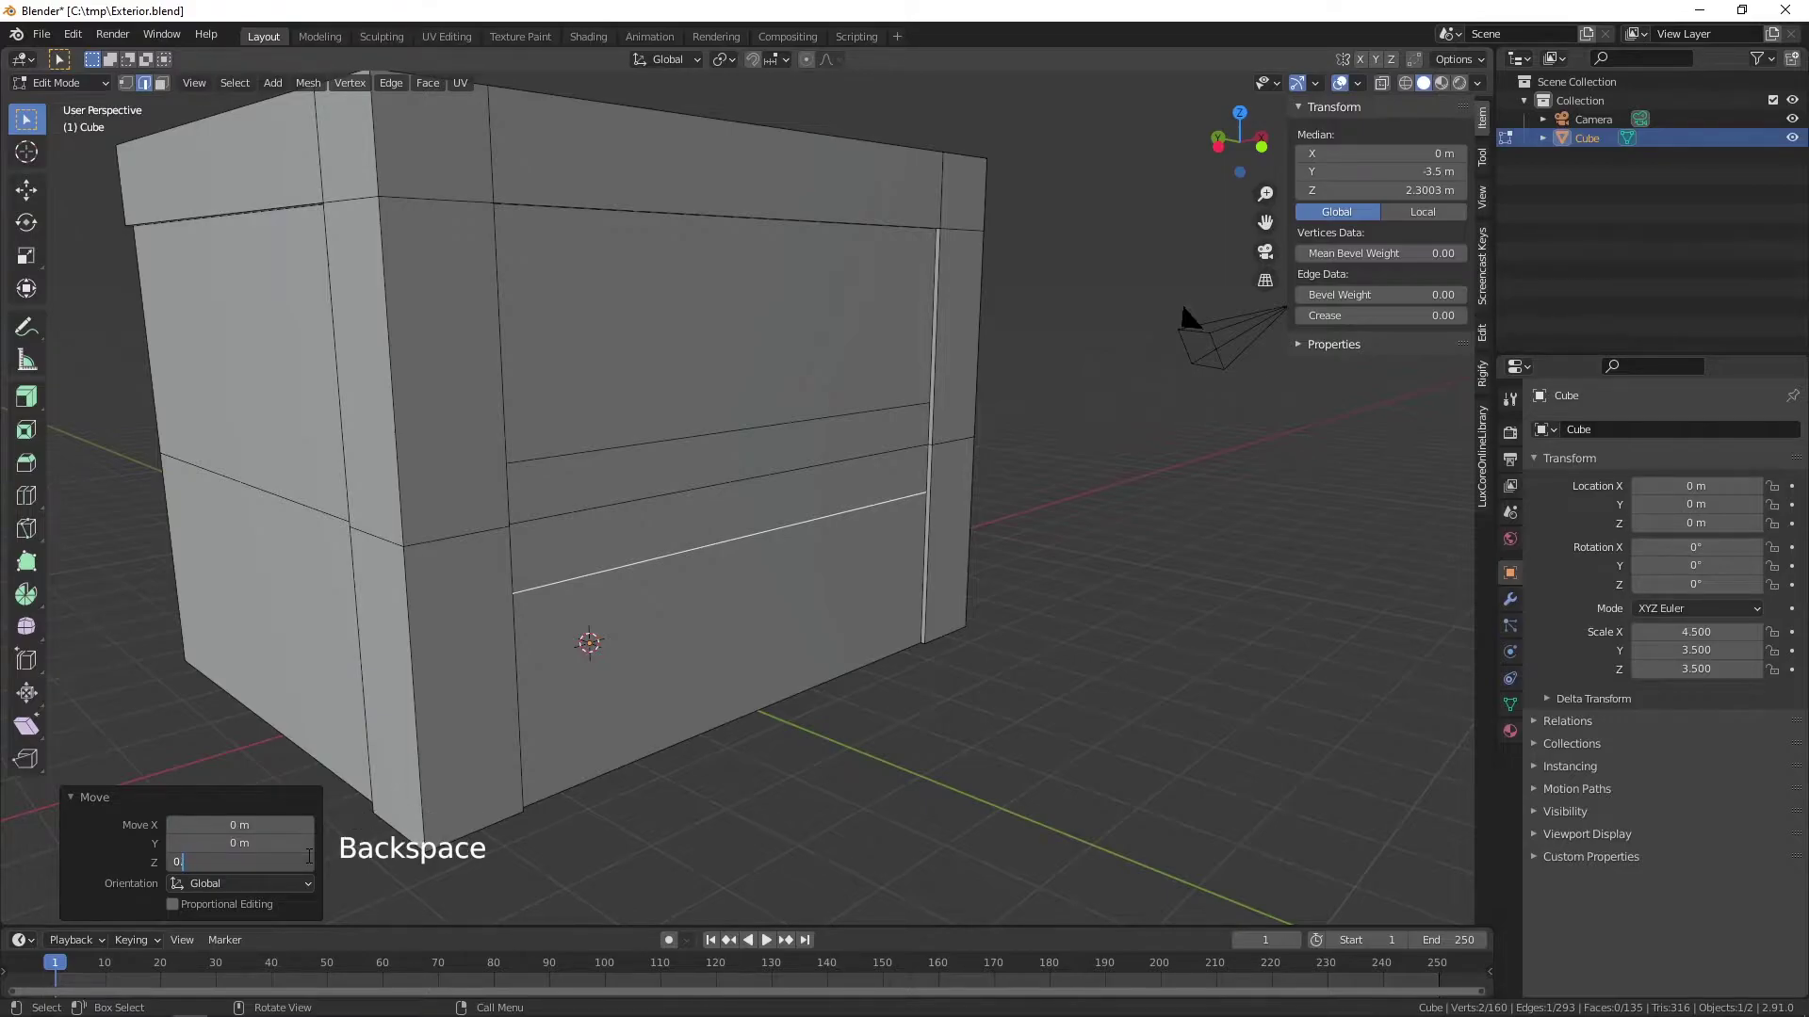
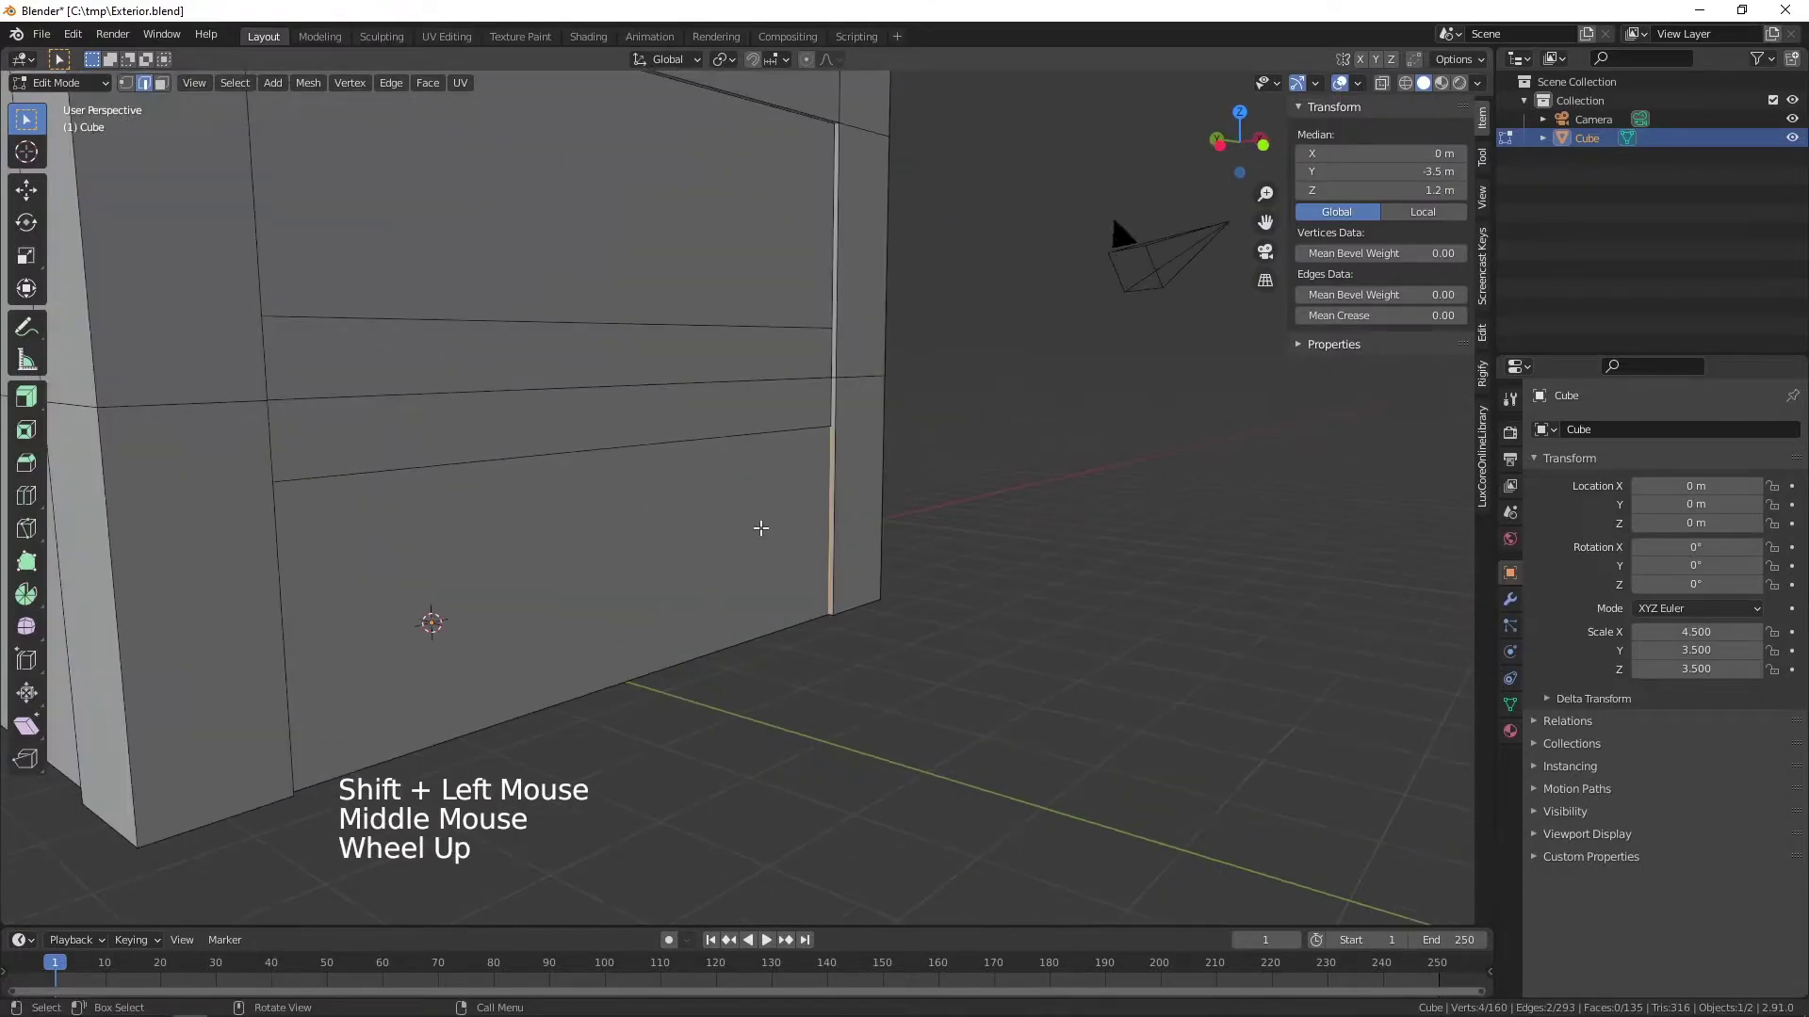
- Subdivide the lower panel again and drop the new edge 0.4 m to sit at 0.8 m
right_click(762, 533)
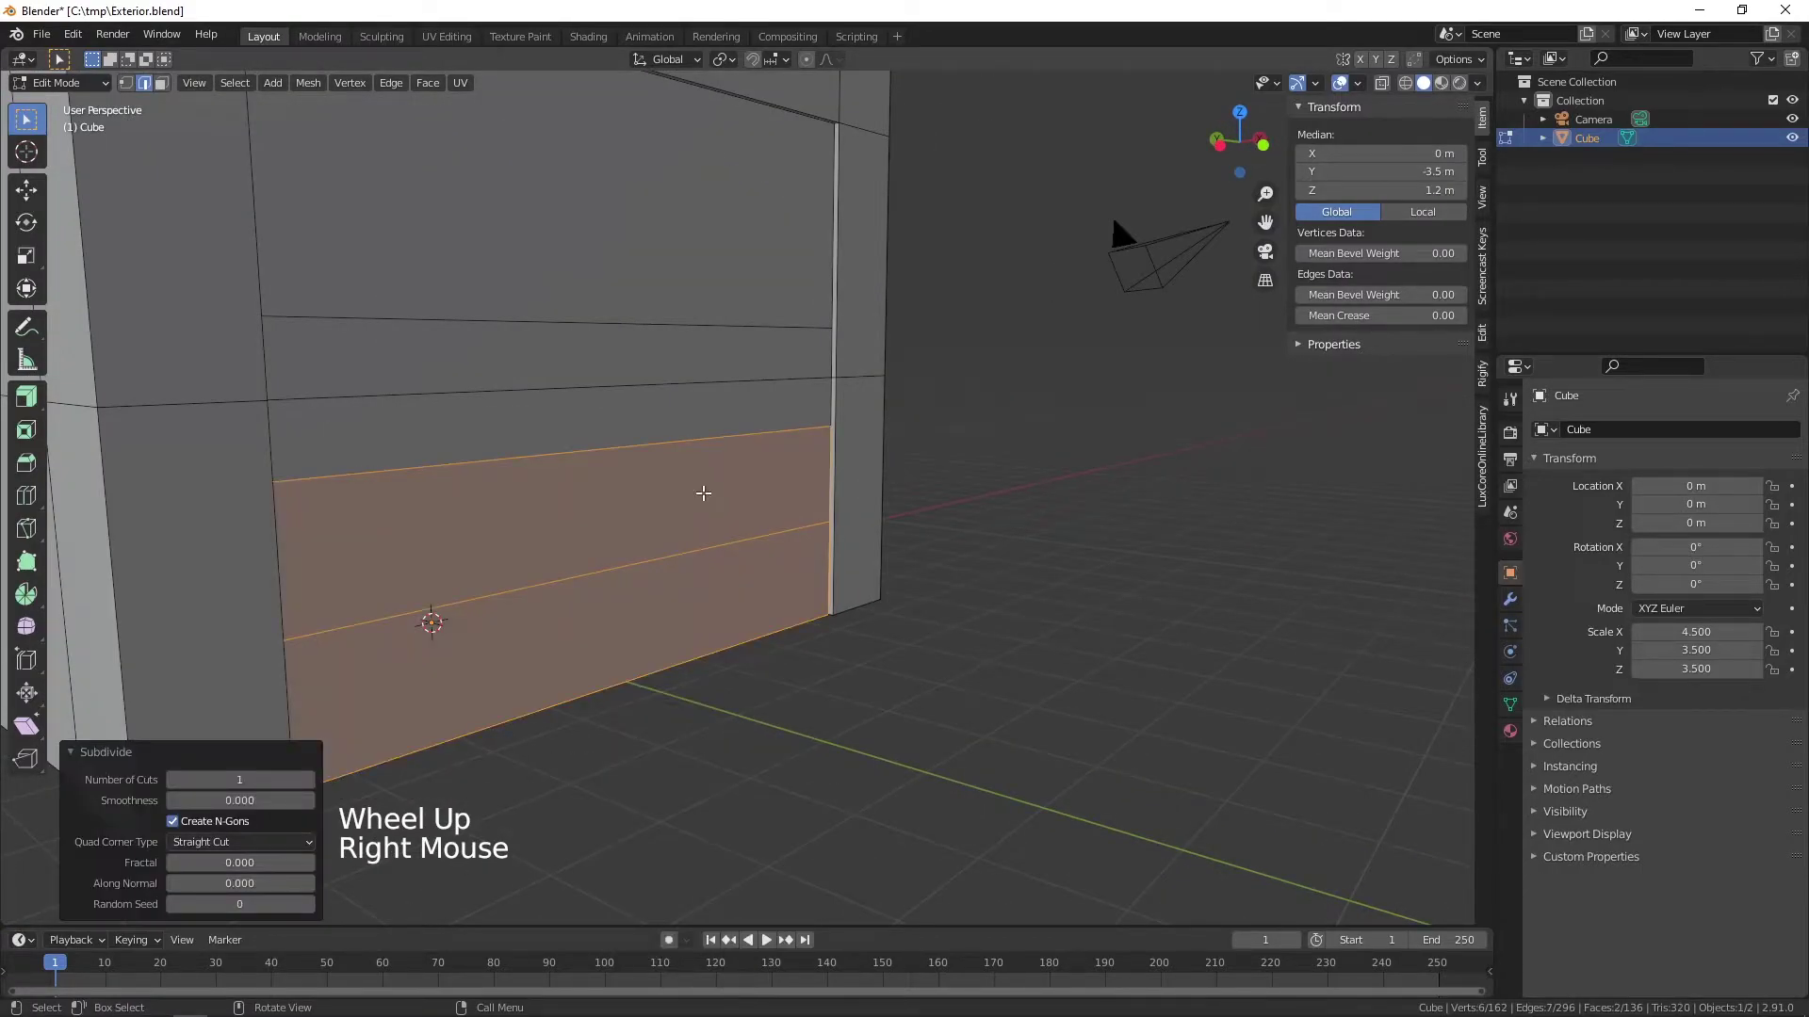
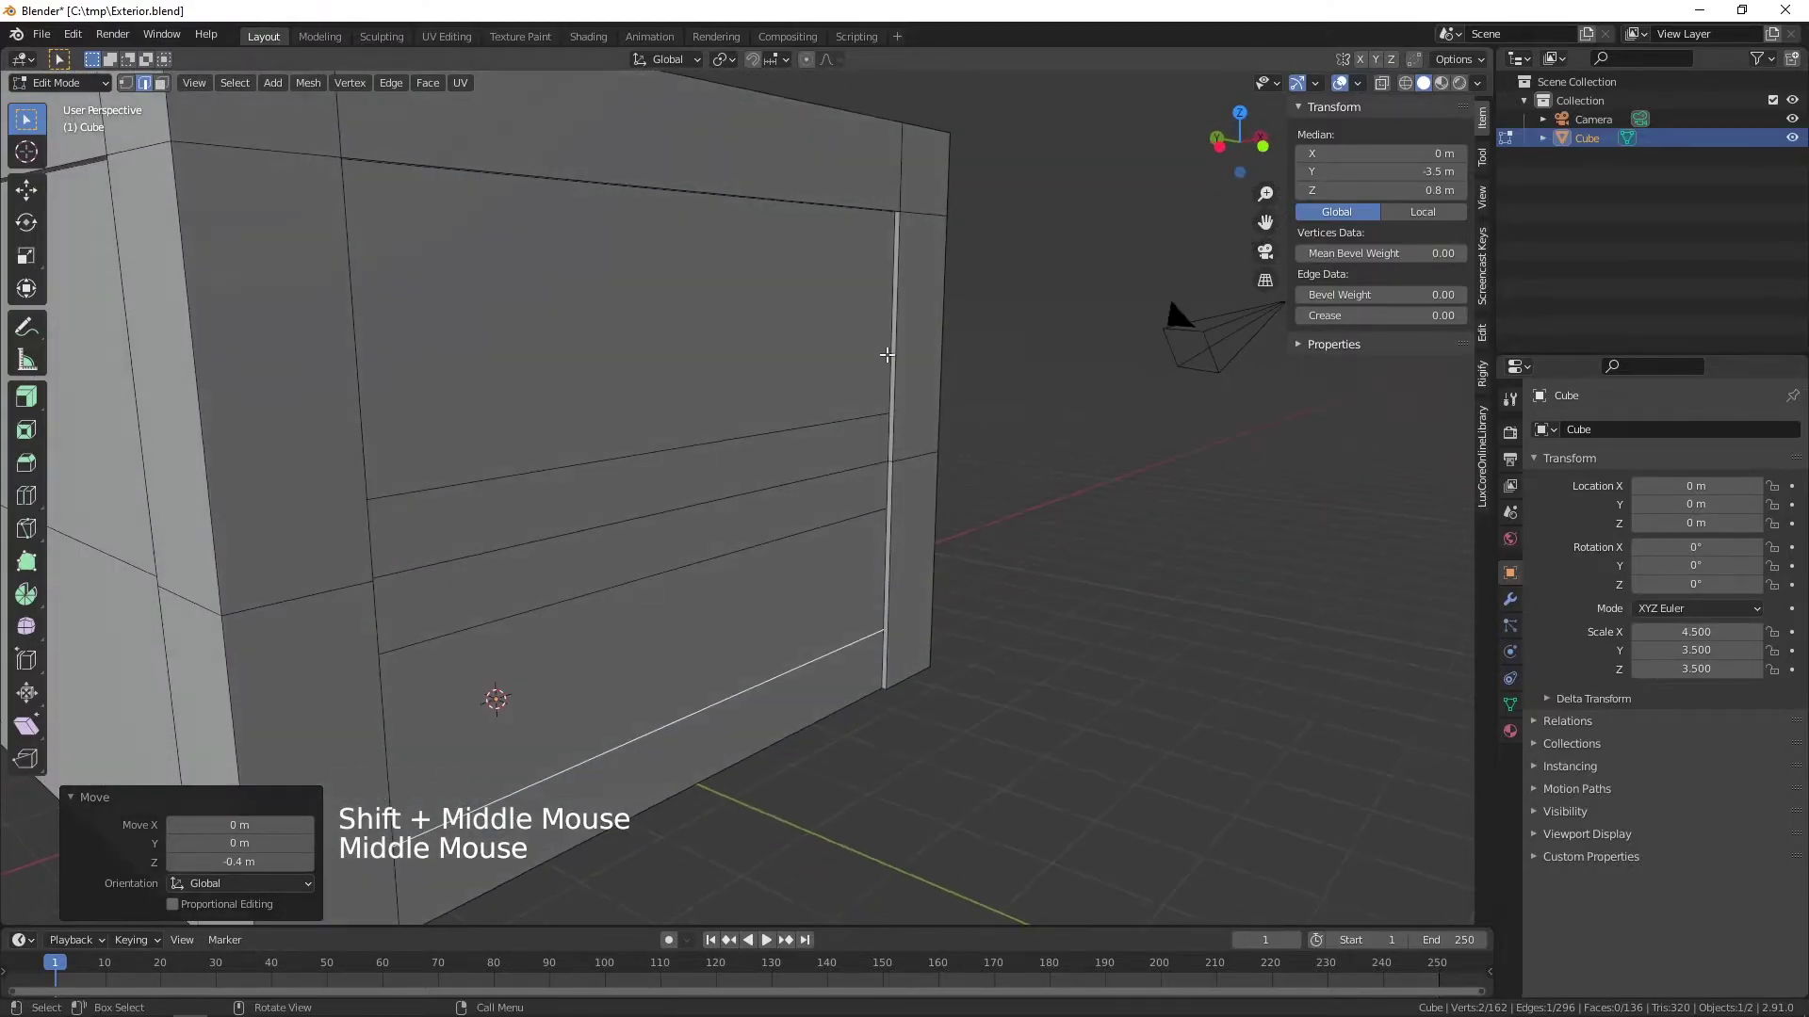
left_click(887, 335)
middle_click(935, 398)
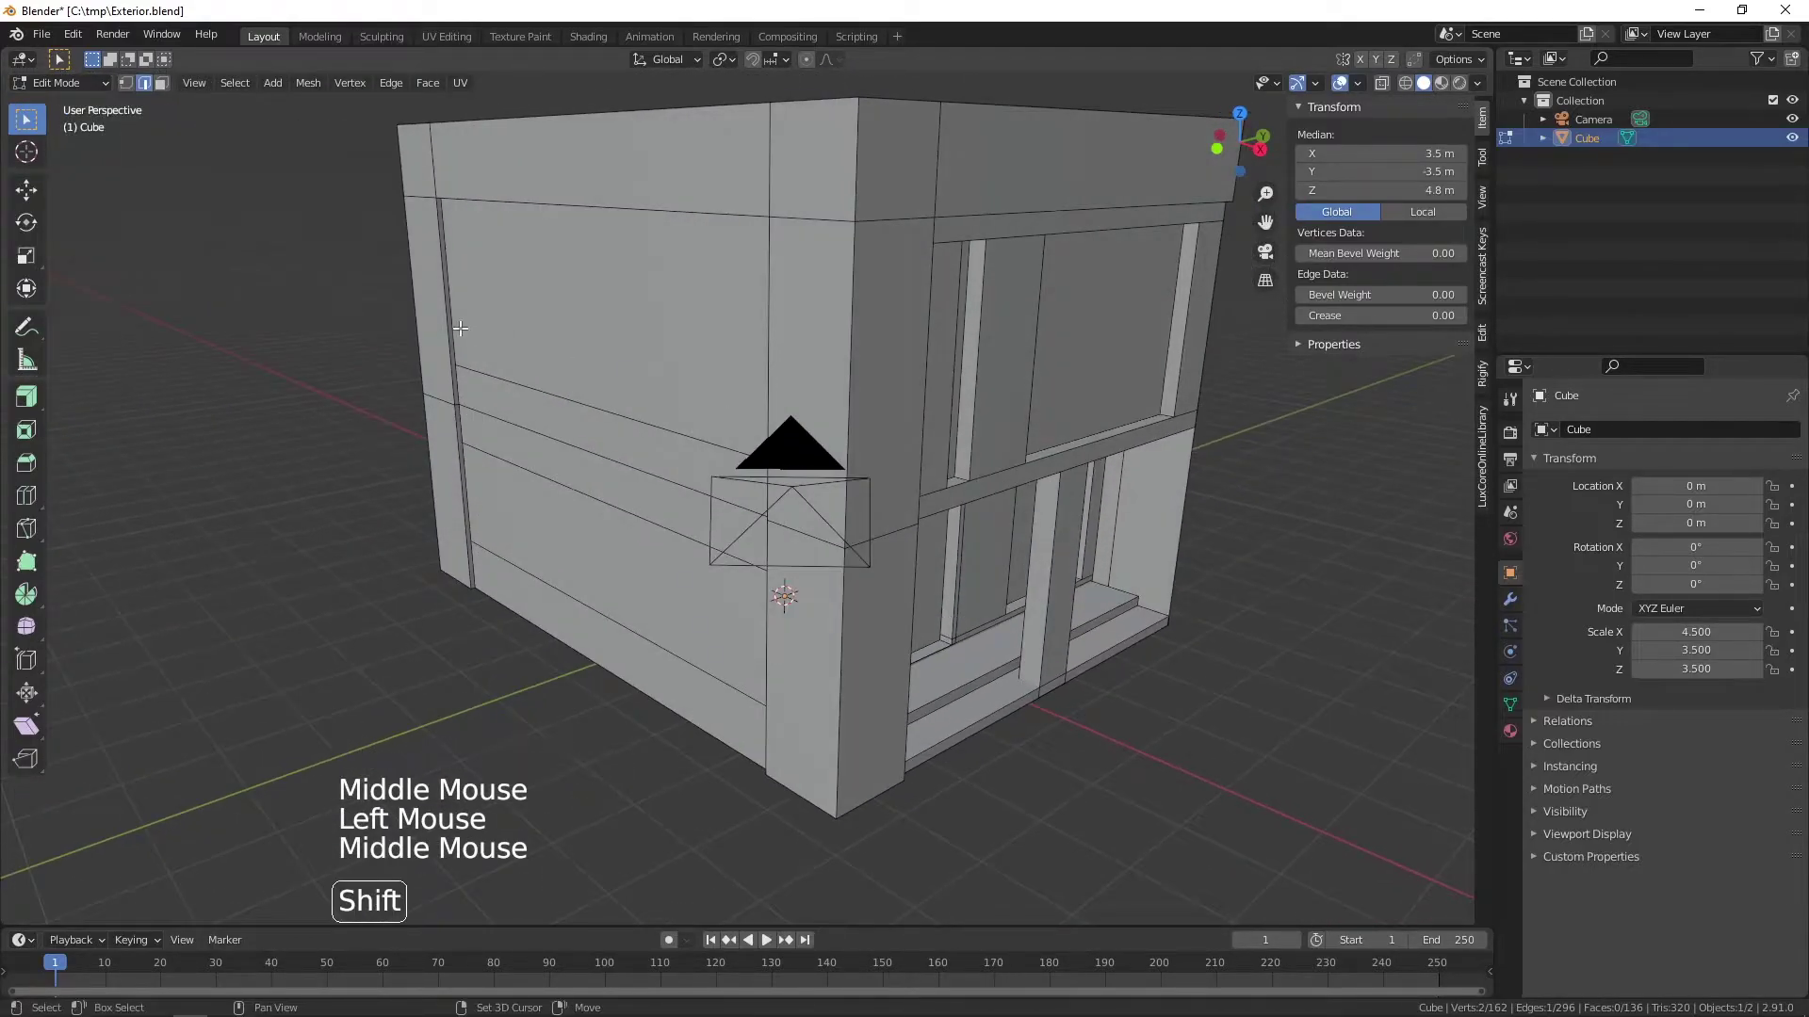
- Subdivide the upper panel's side edges and raise the new horizontal edge 0.4 m along Z
left_click(456, 312)
middle_click(506, 343)
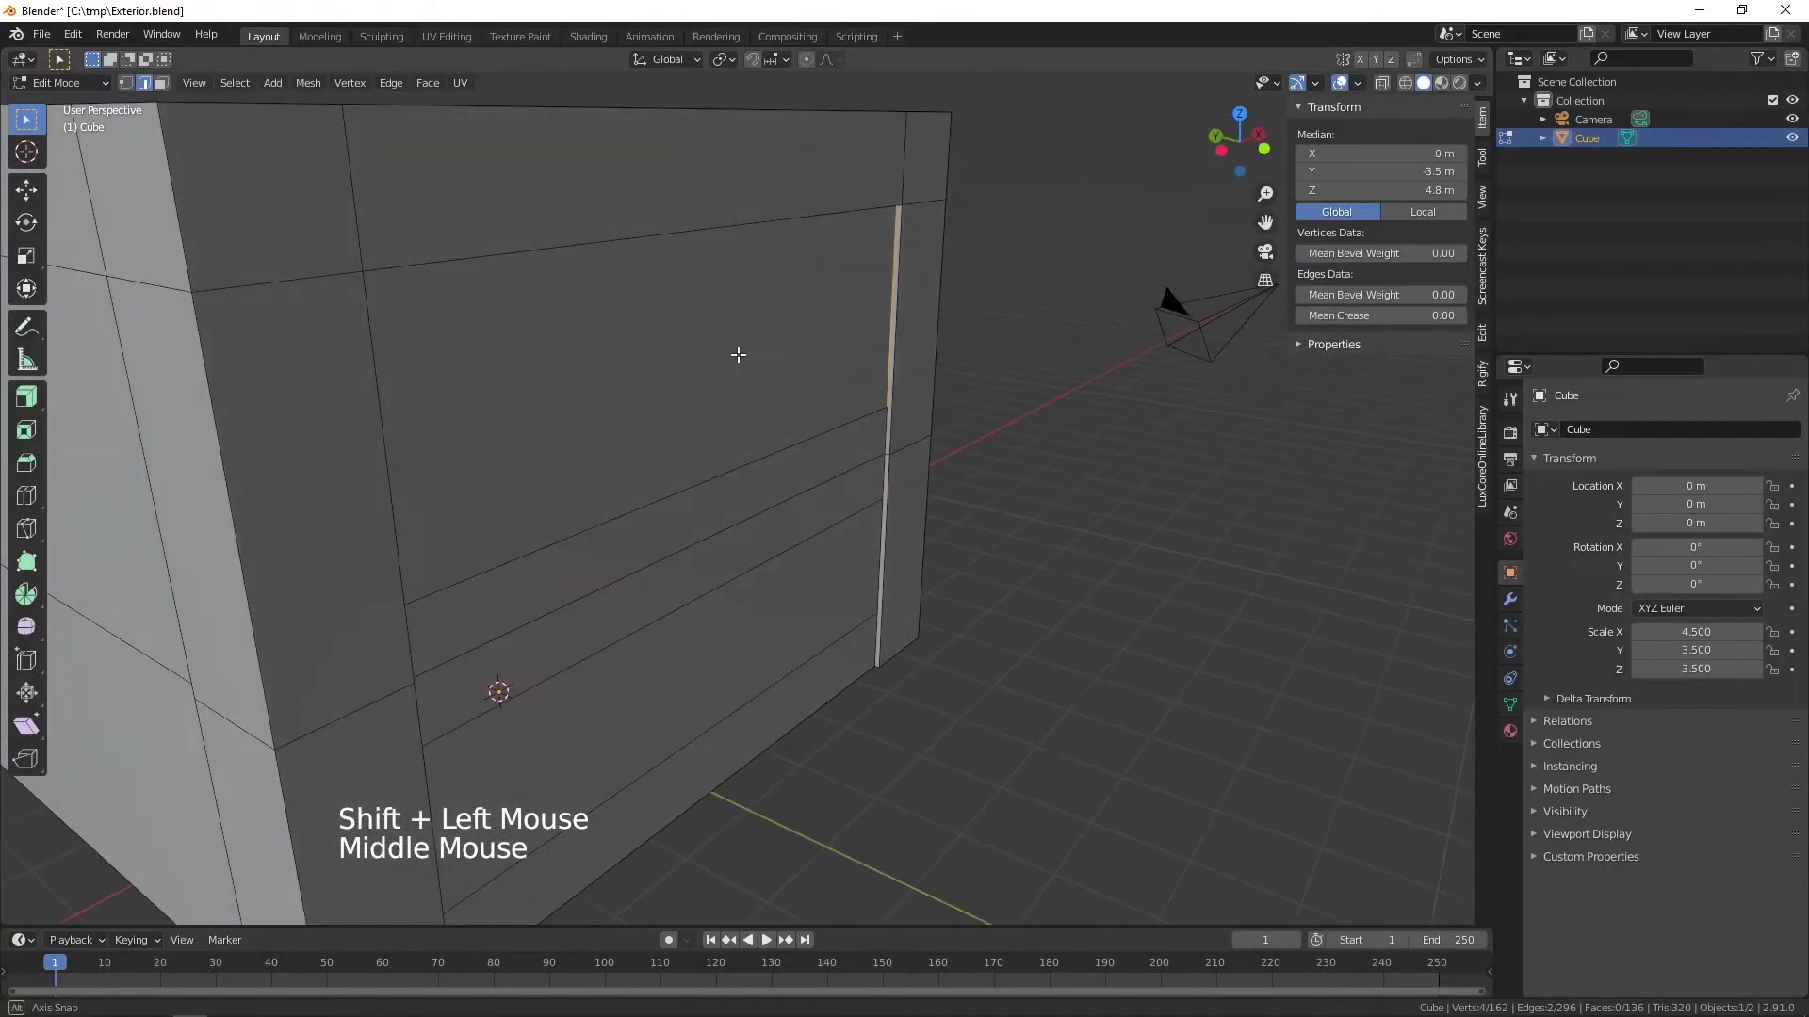
right_click(827, 334)
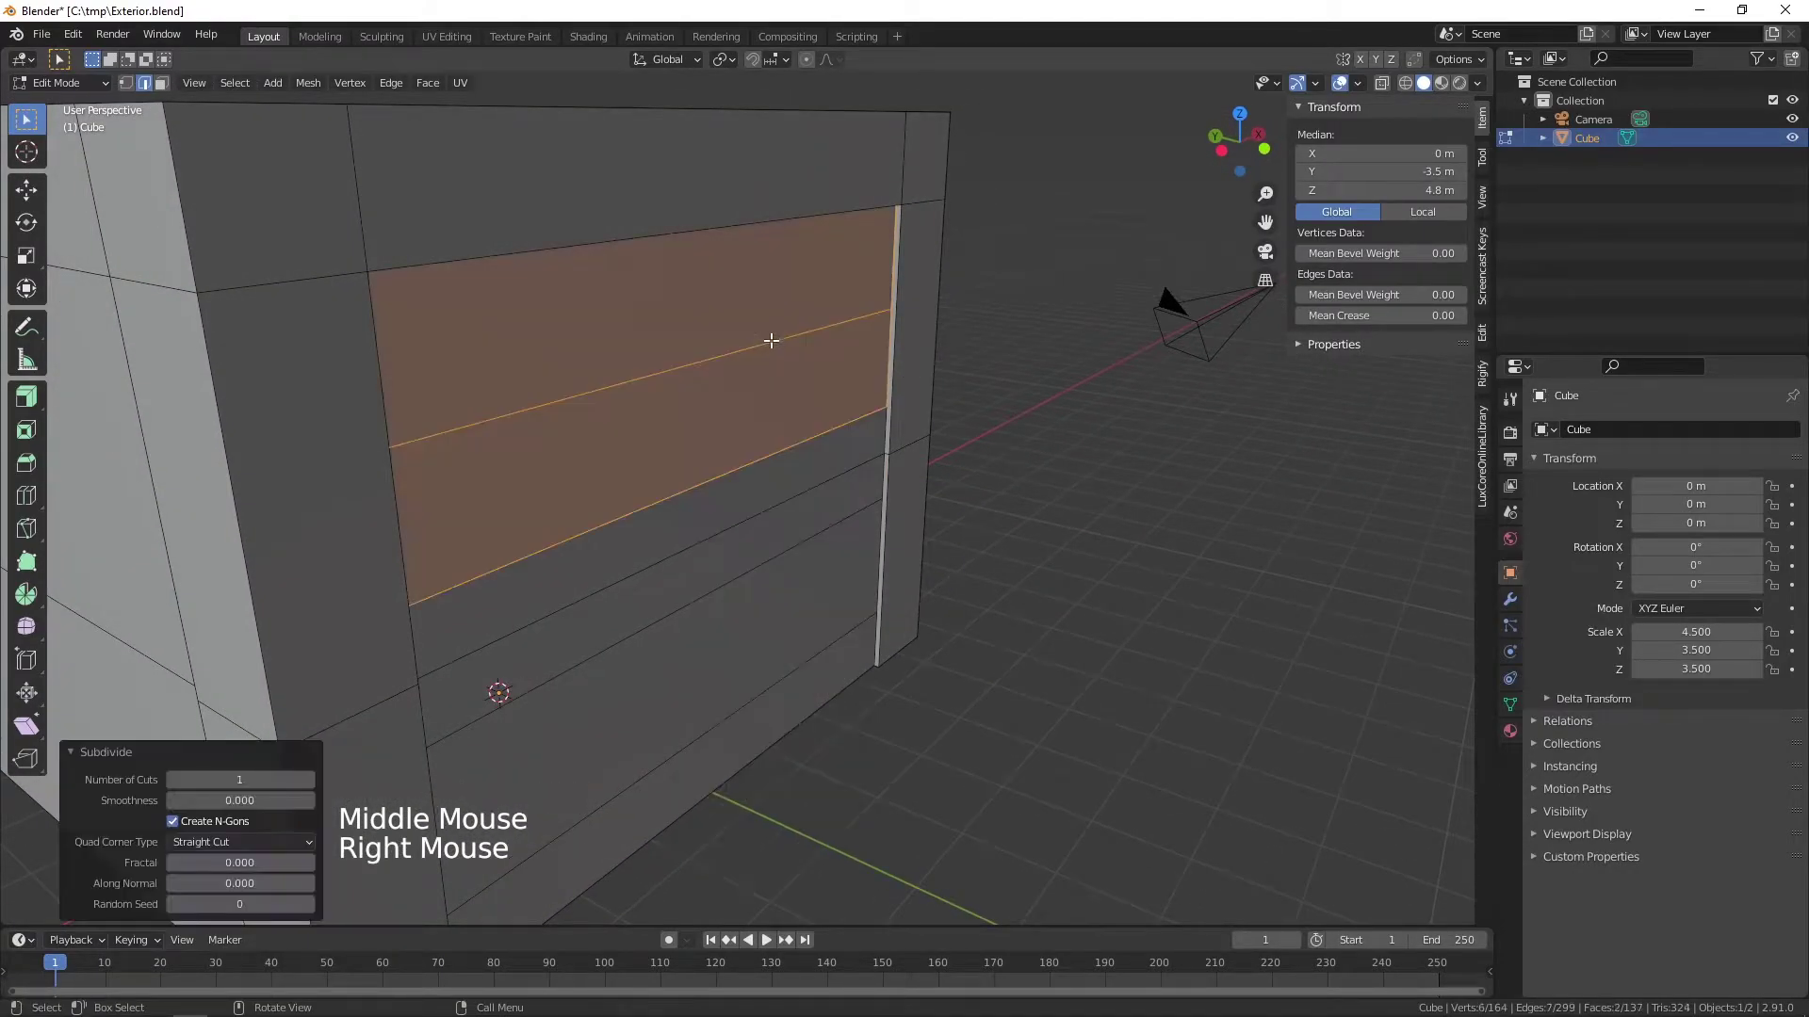
middle_click(916, 377)
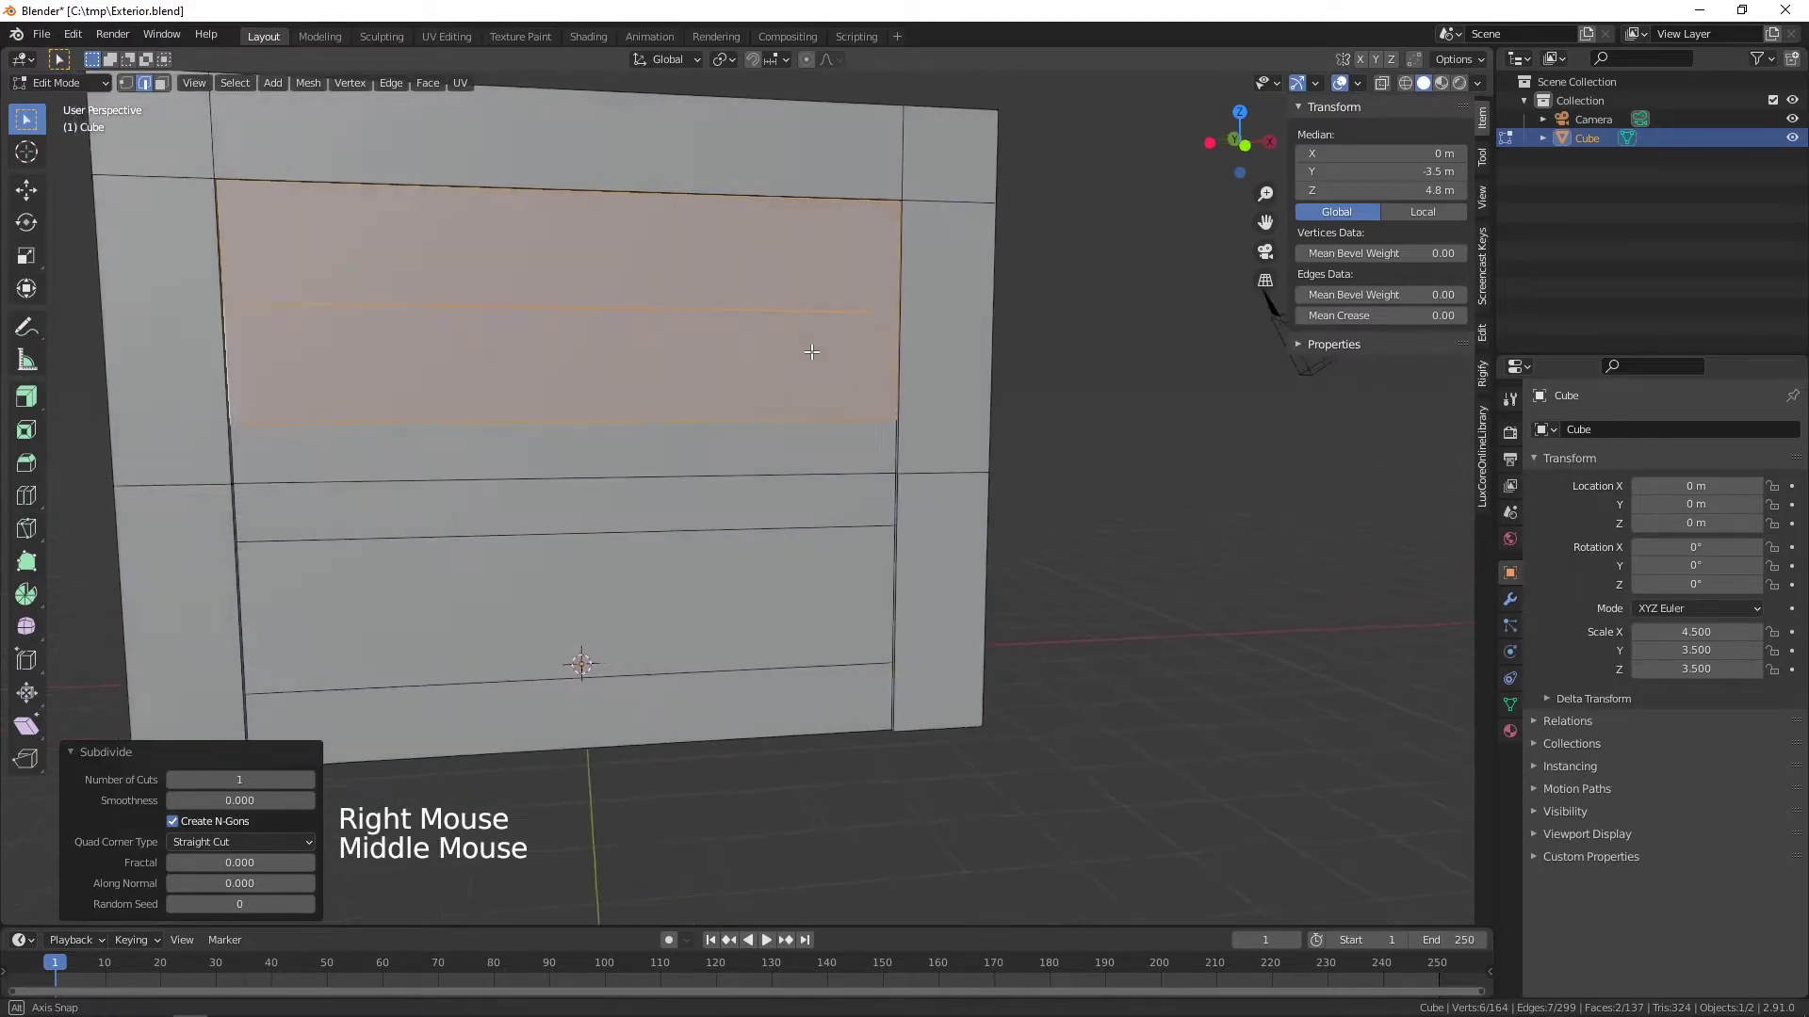
left_click(836, 305)
key("g")
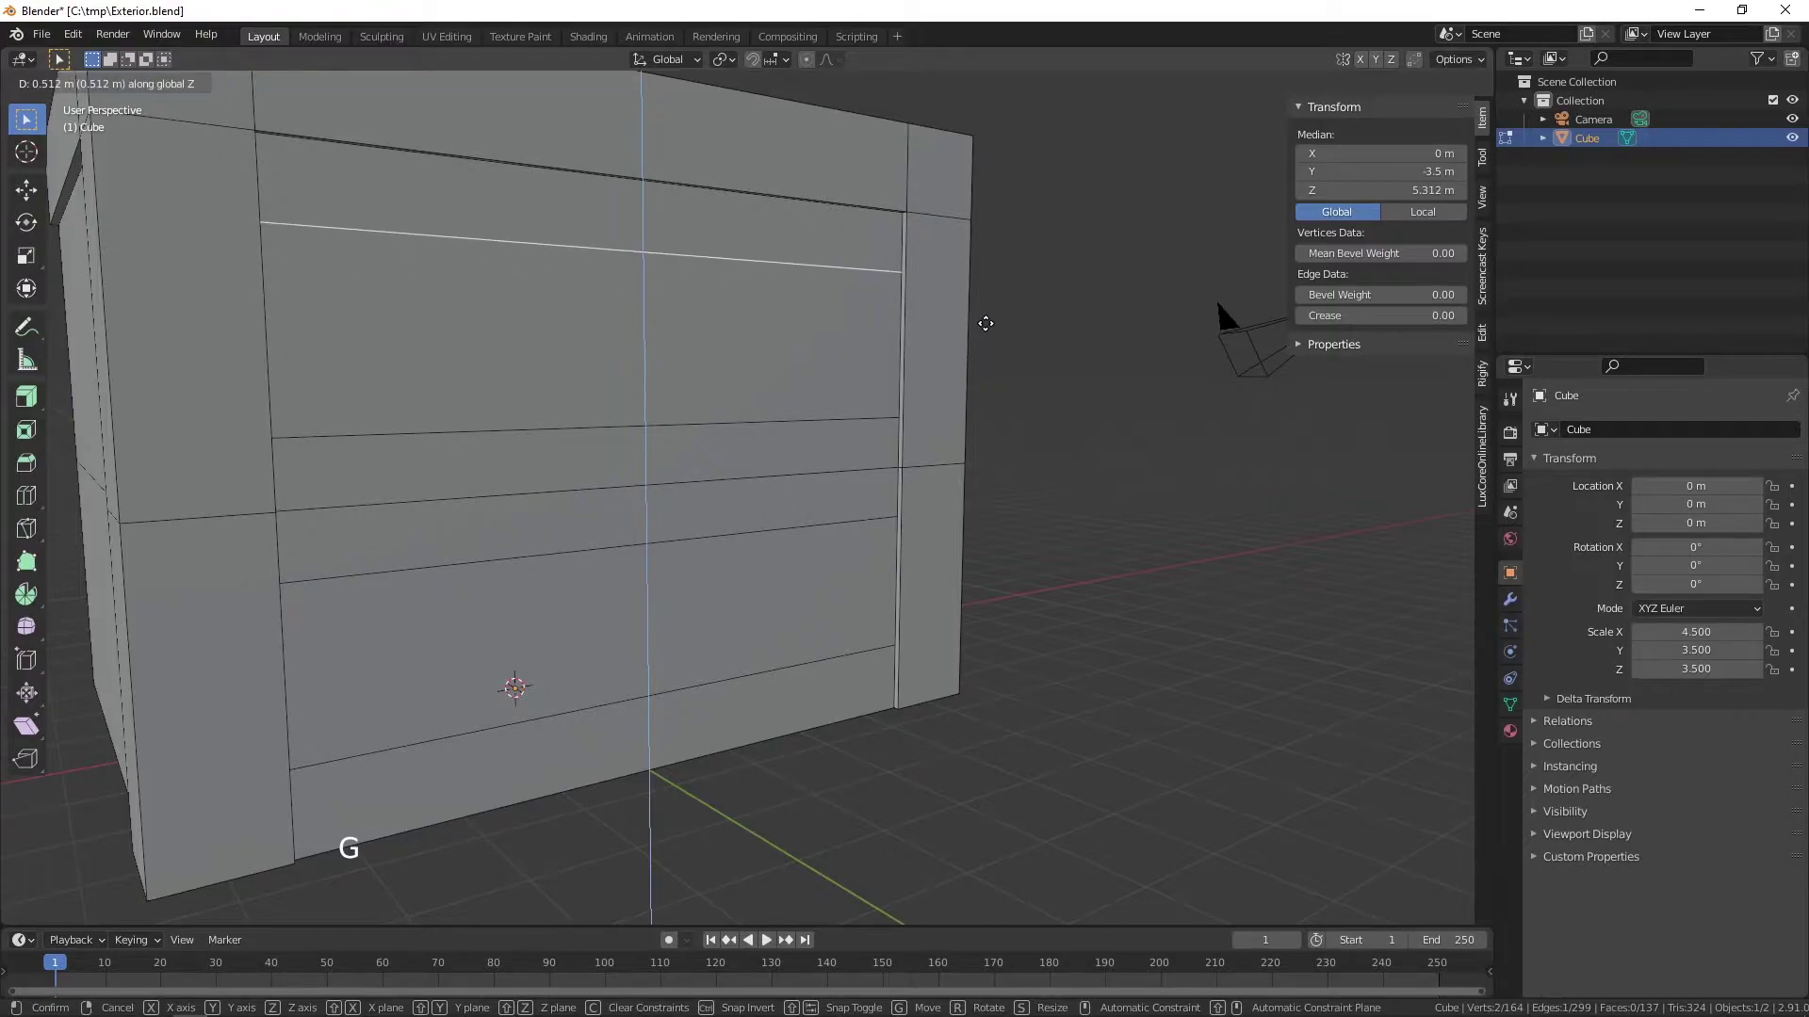
middle_click(883, 467)
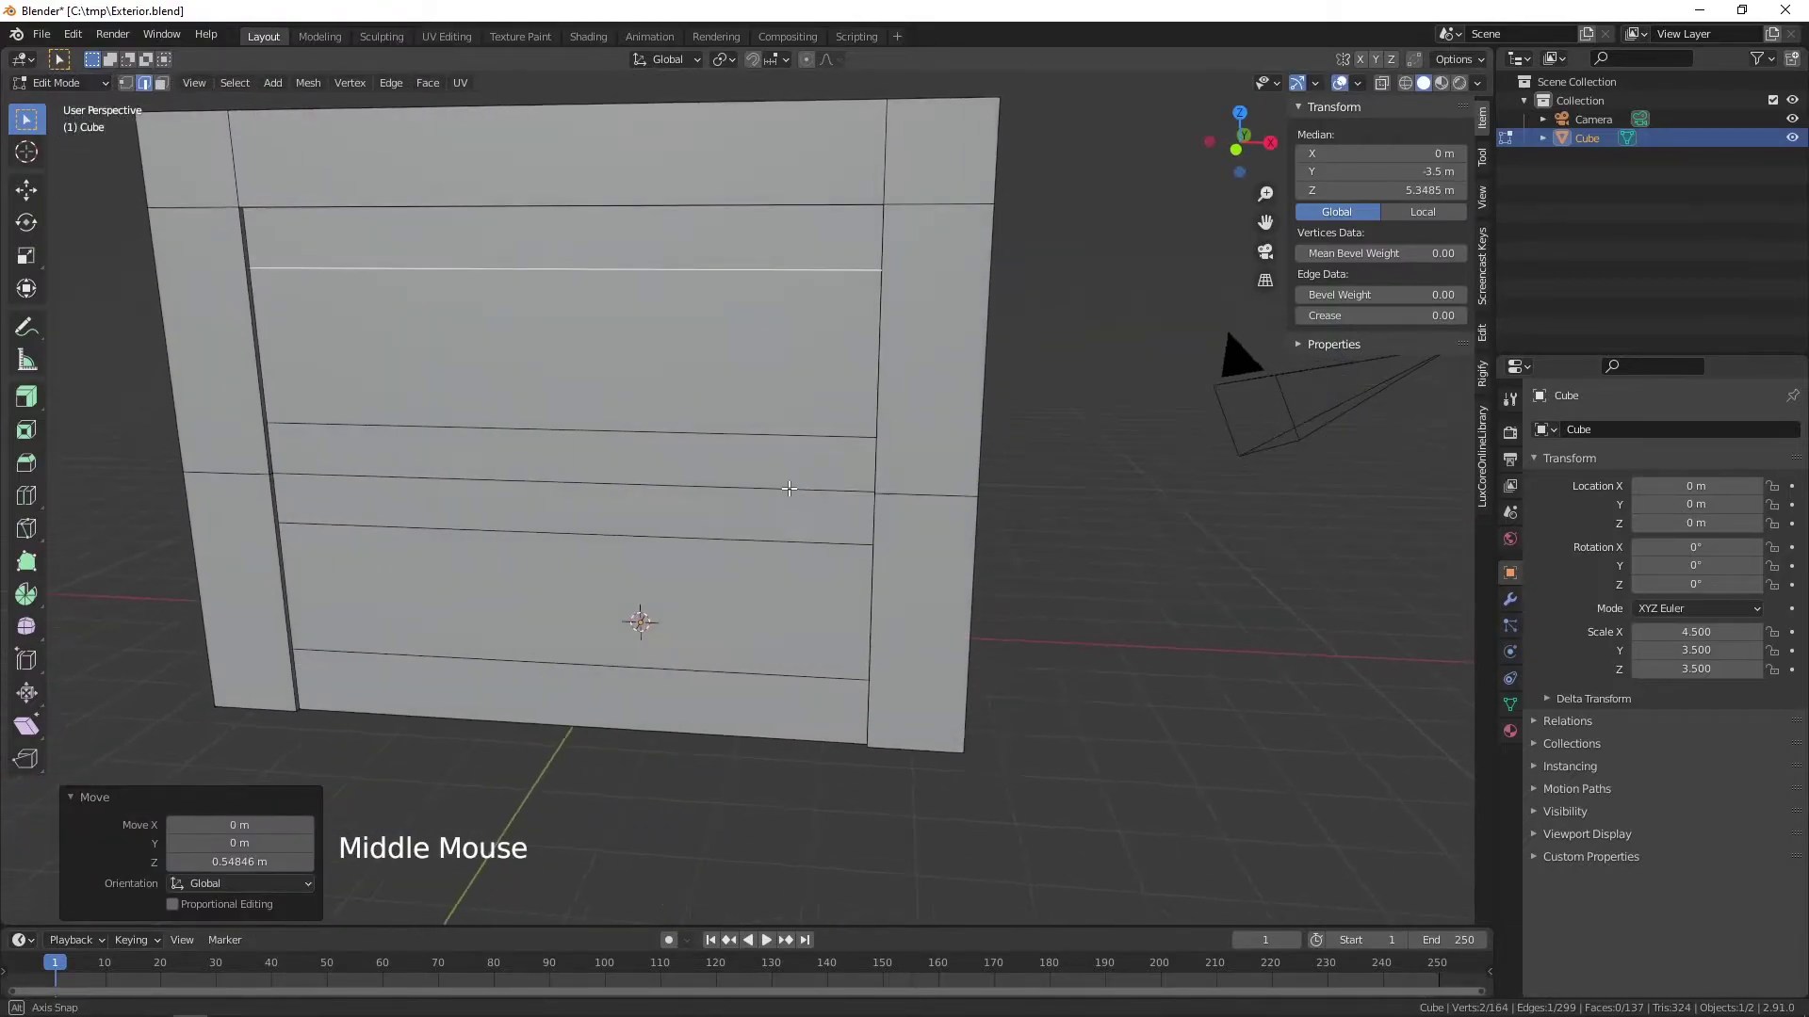
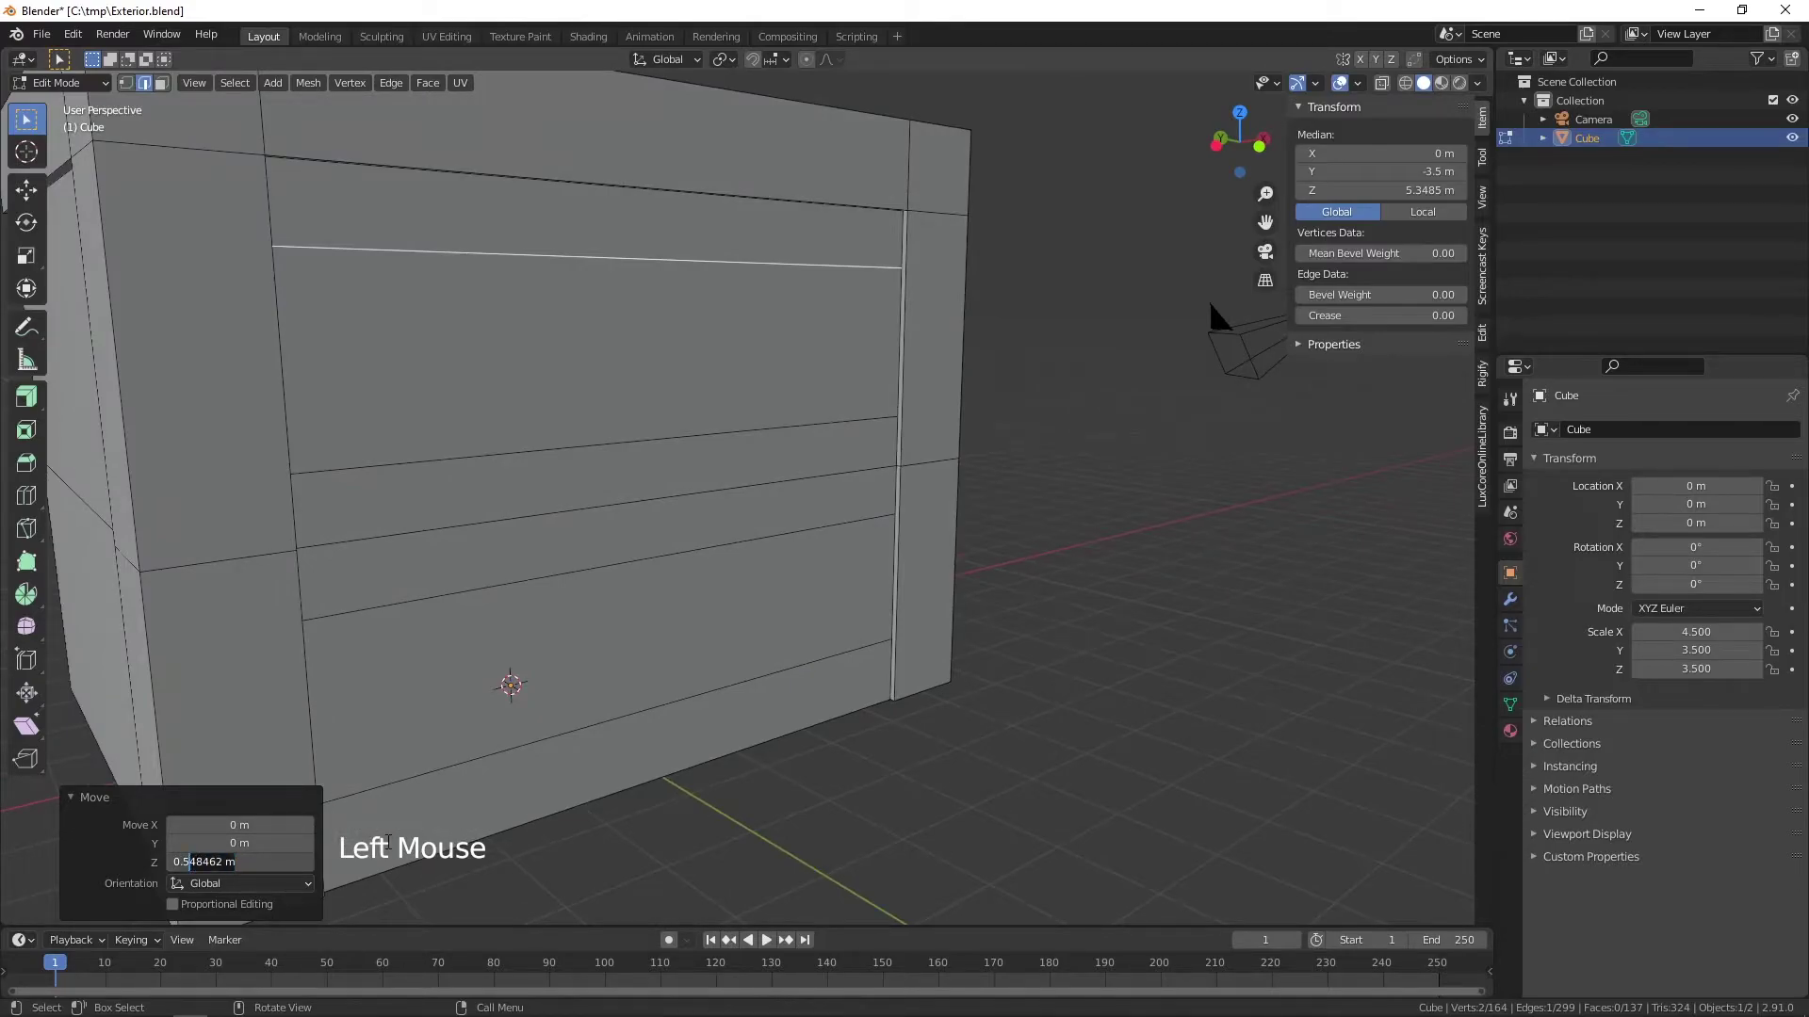
key("BackSpace")
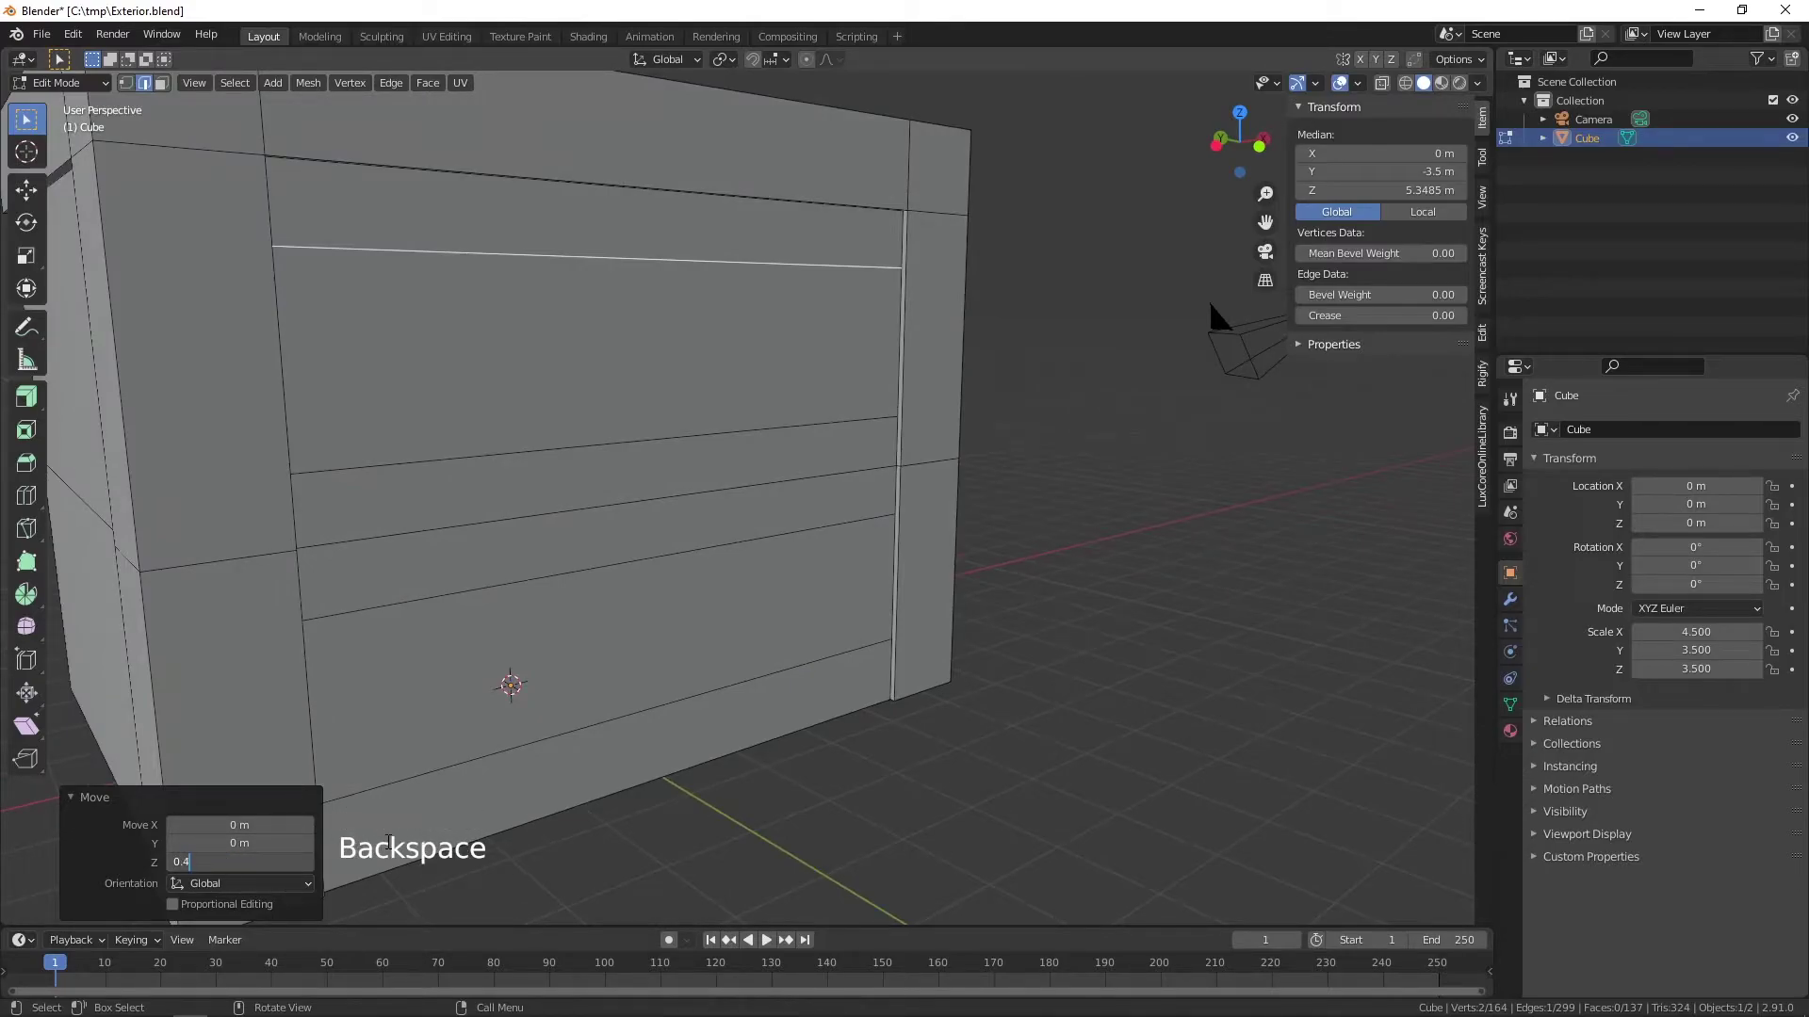
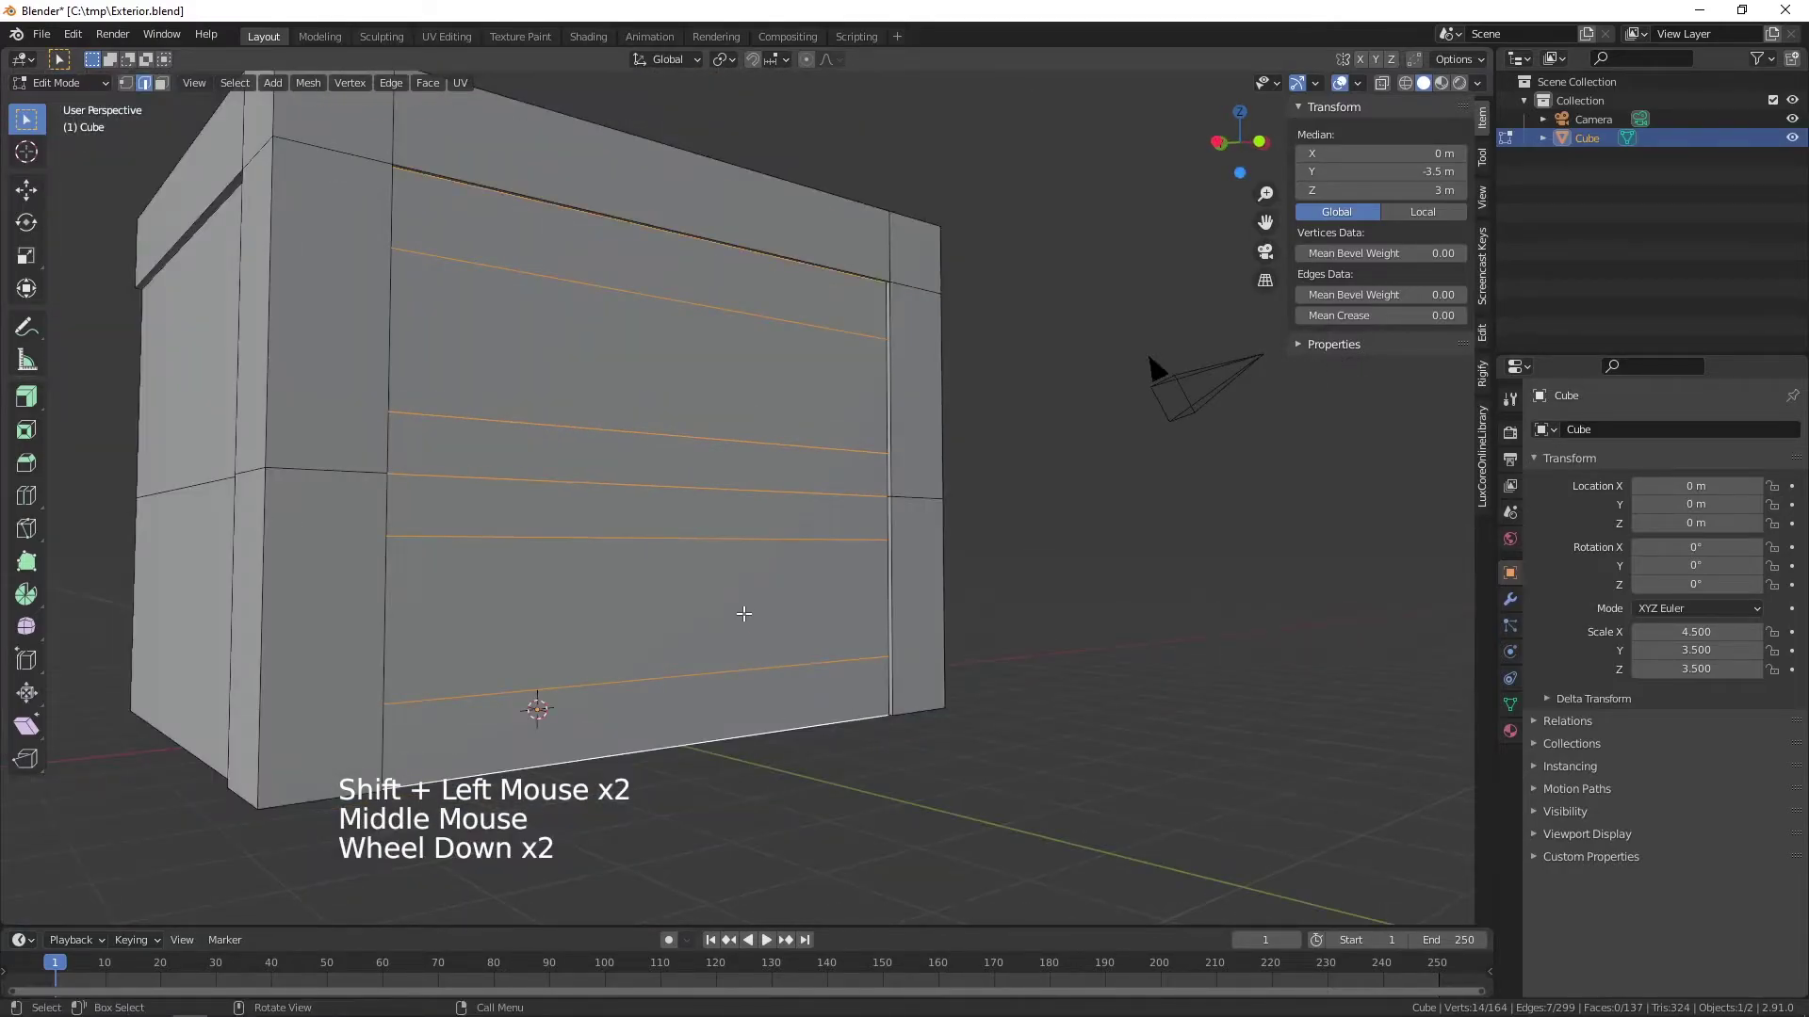
- Subdivide the selected horizontal edges with six cuts into a grid of cells and pick a vertical divider
right_click(748, 619)
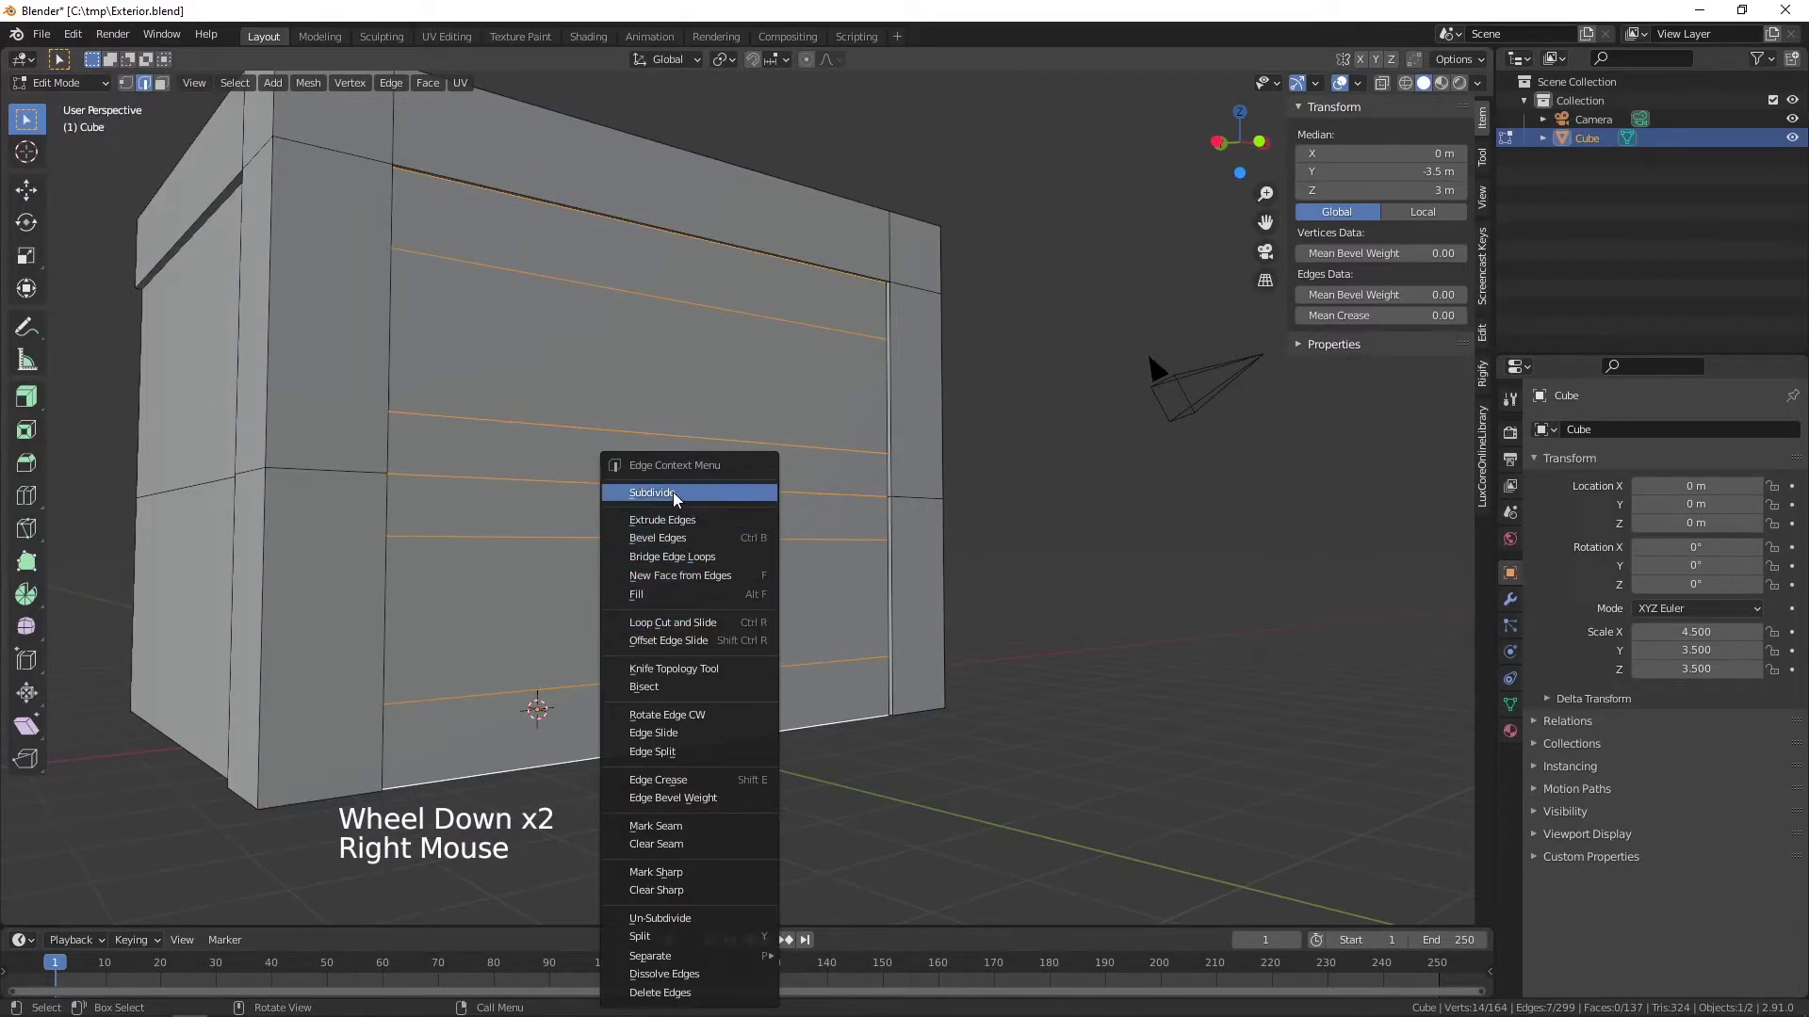
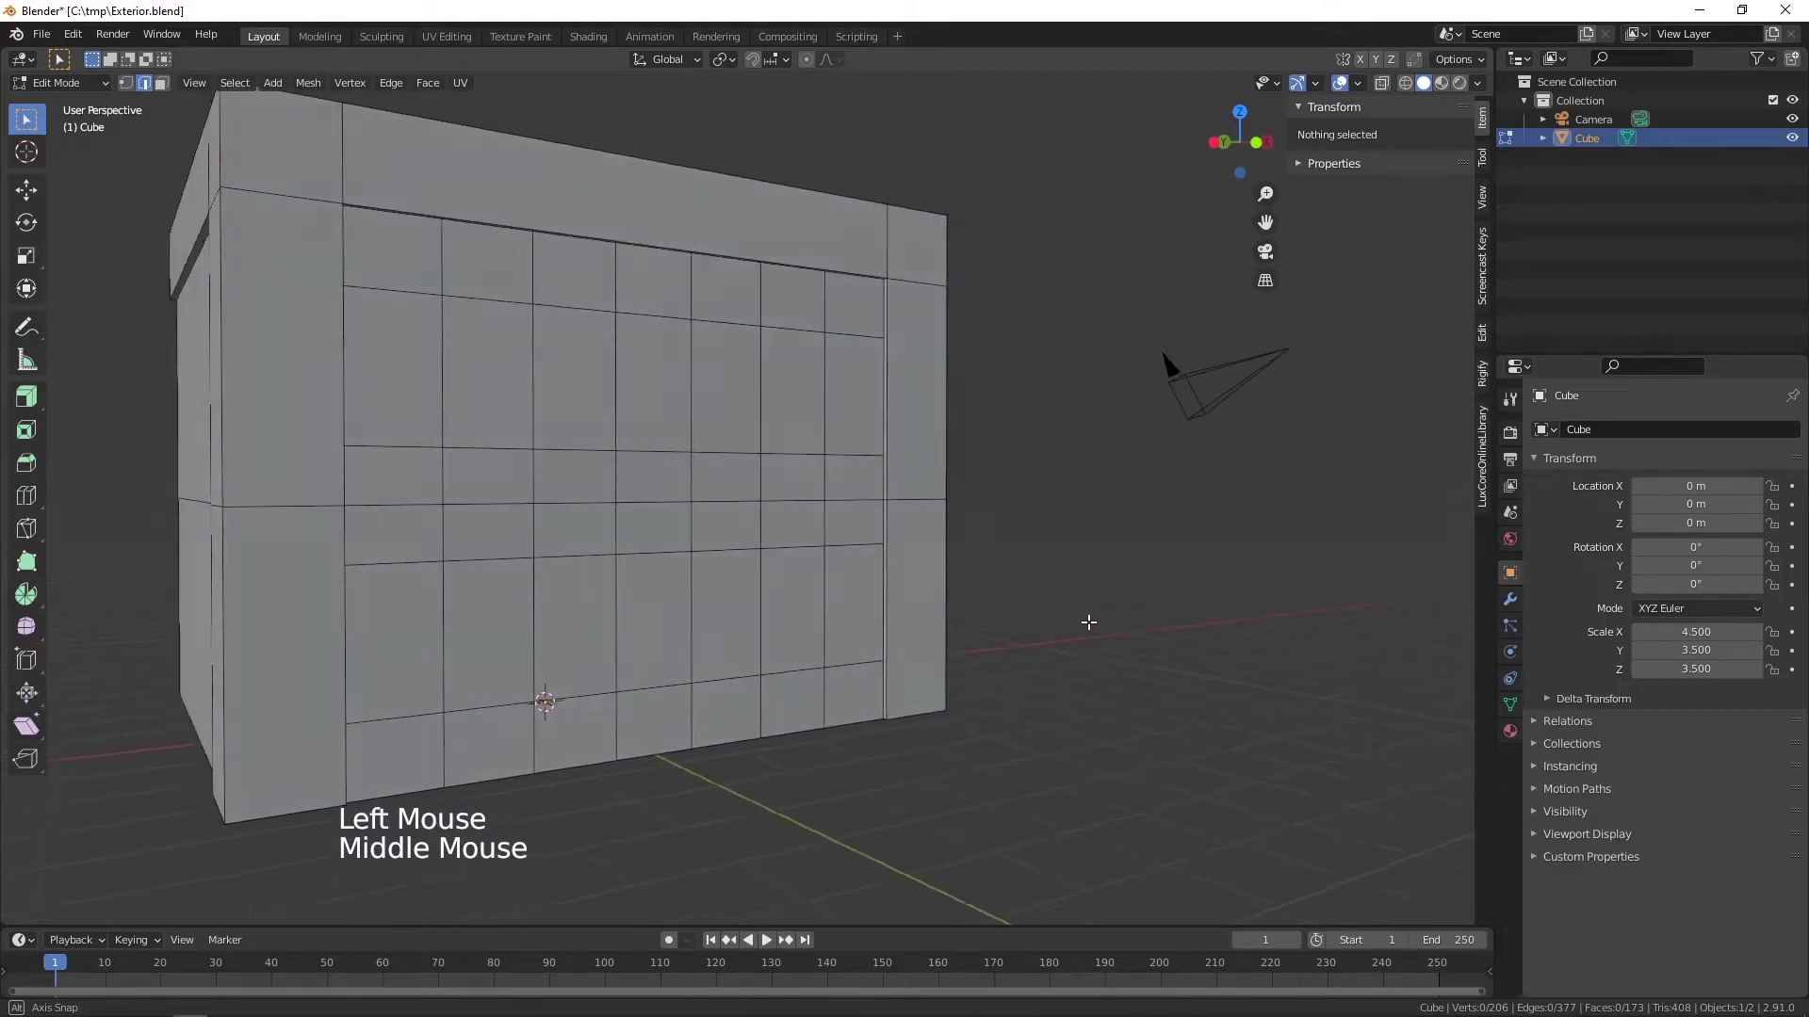
left_click(444, 258)
left_click(444, 258)
- Orbit the view to look up at the gridded rear wall
middle_click(605, 532)
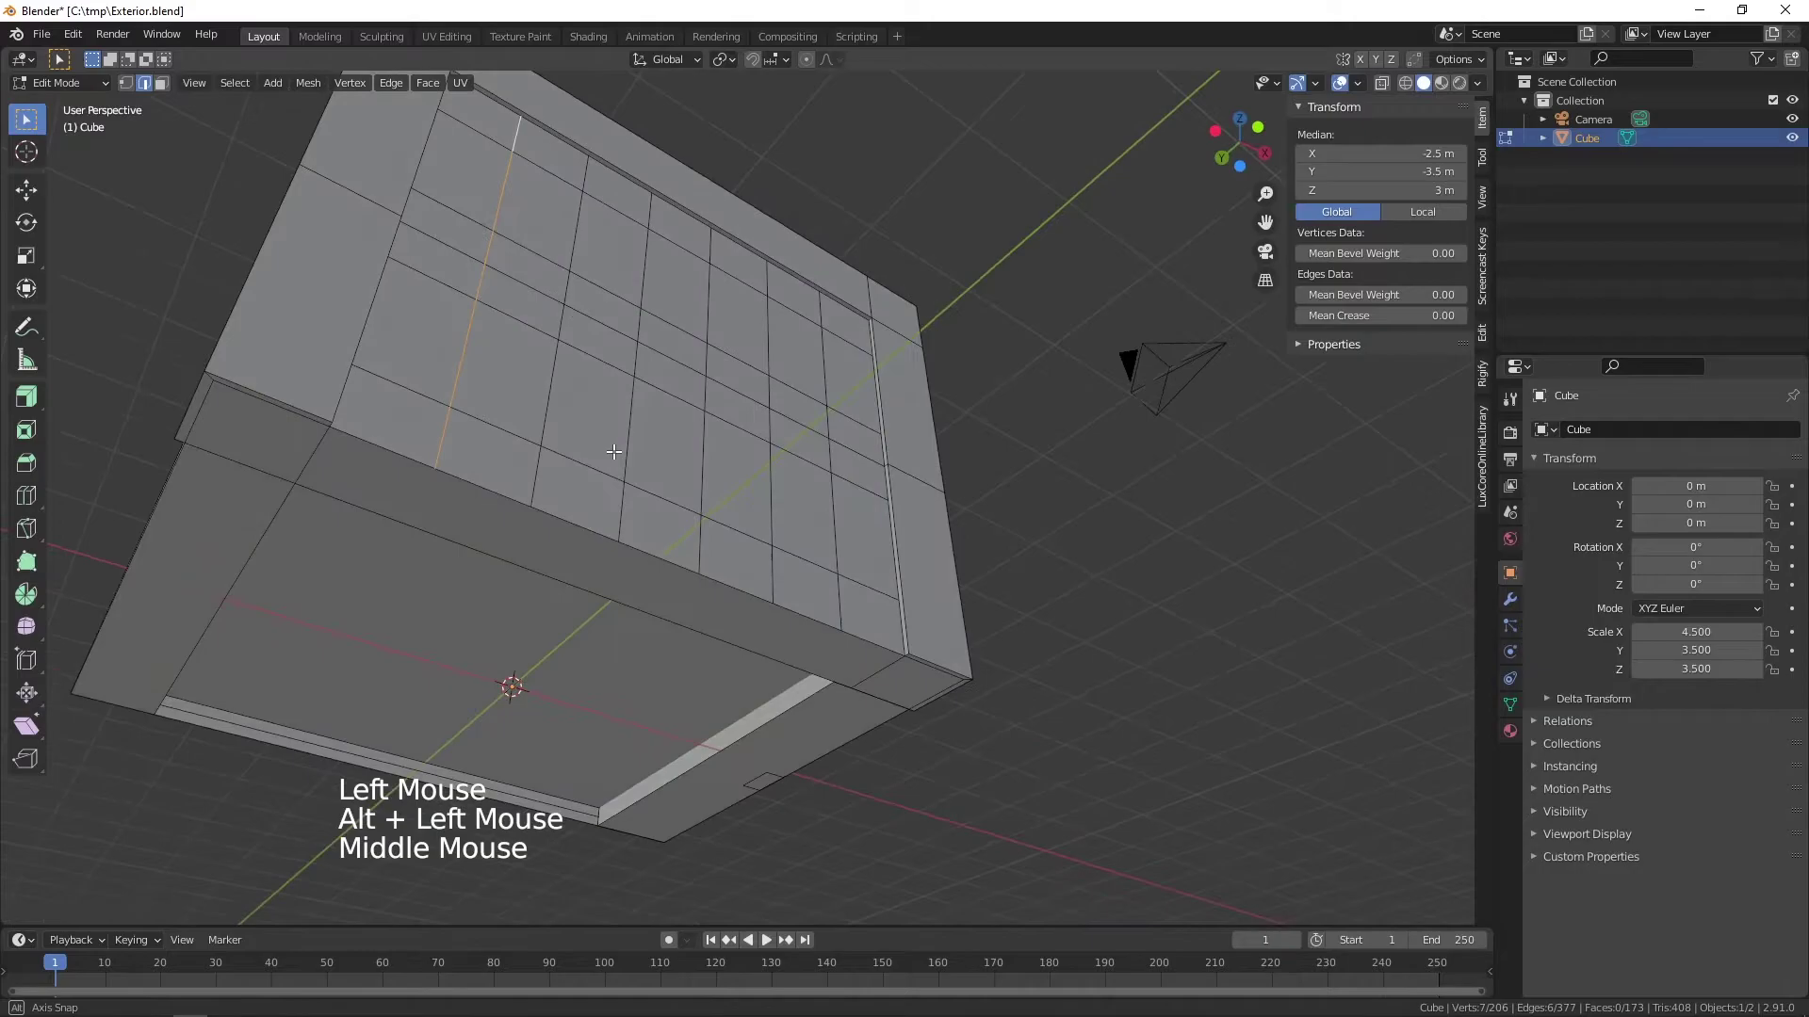
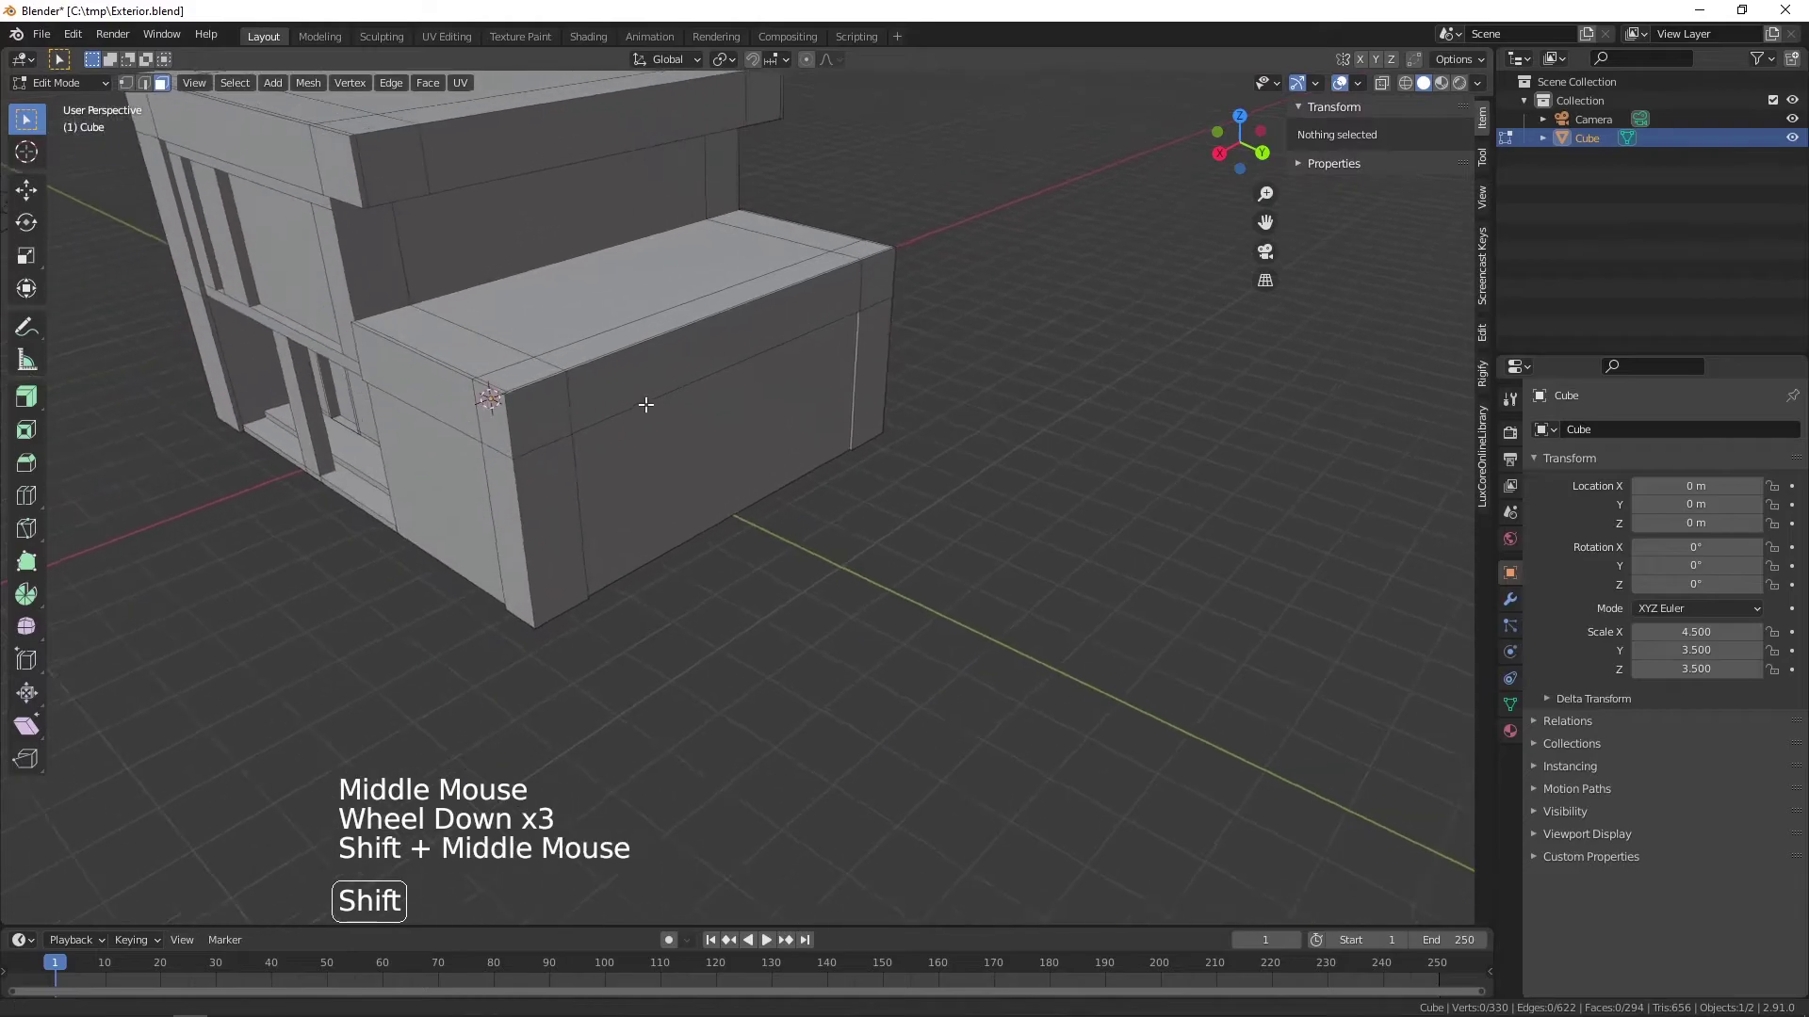
- Orbit and zoom toward the side annex to reach its top roof faces
middle_click(566, 434)
scroll("up", 3)
middle_click(760, 409)
middle_click(810, 483)
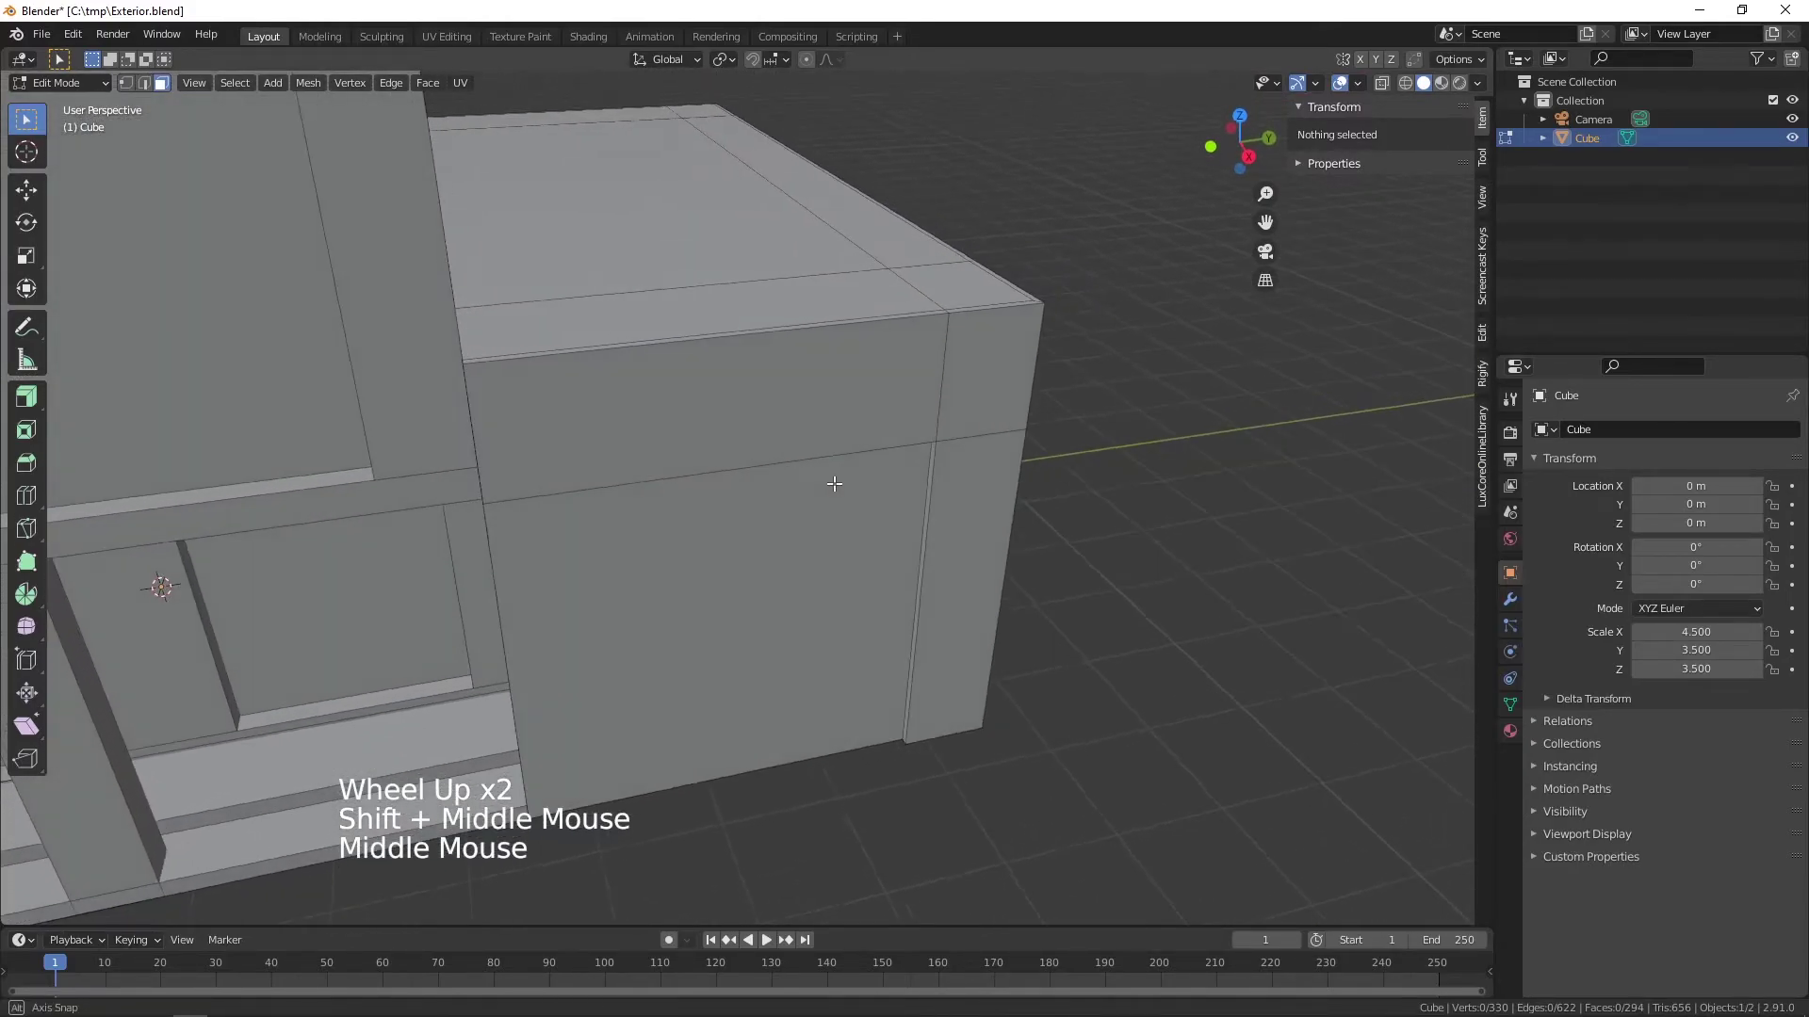
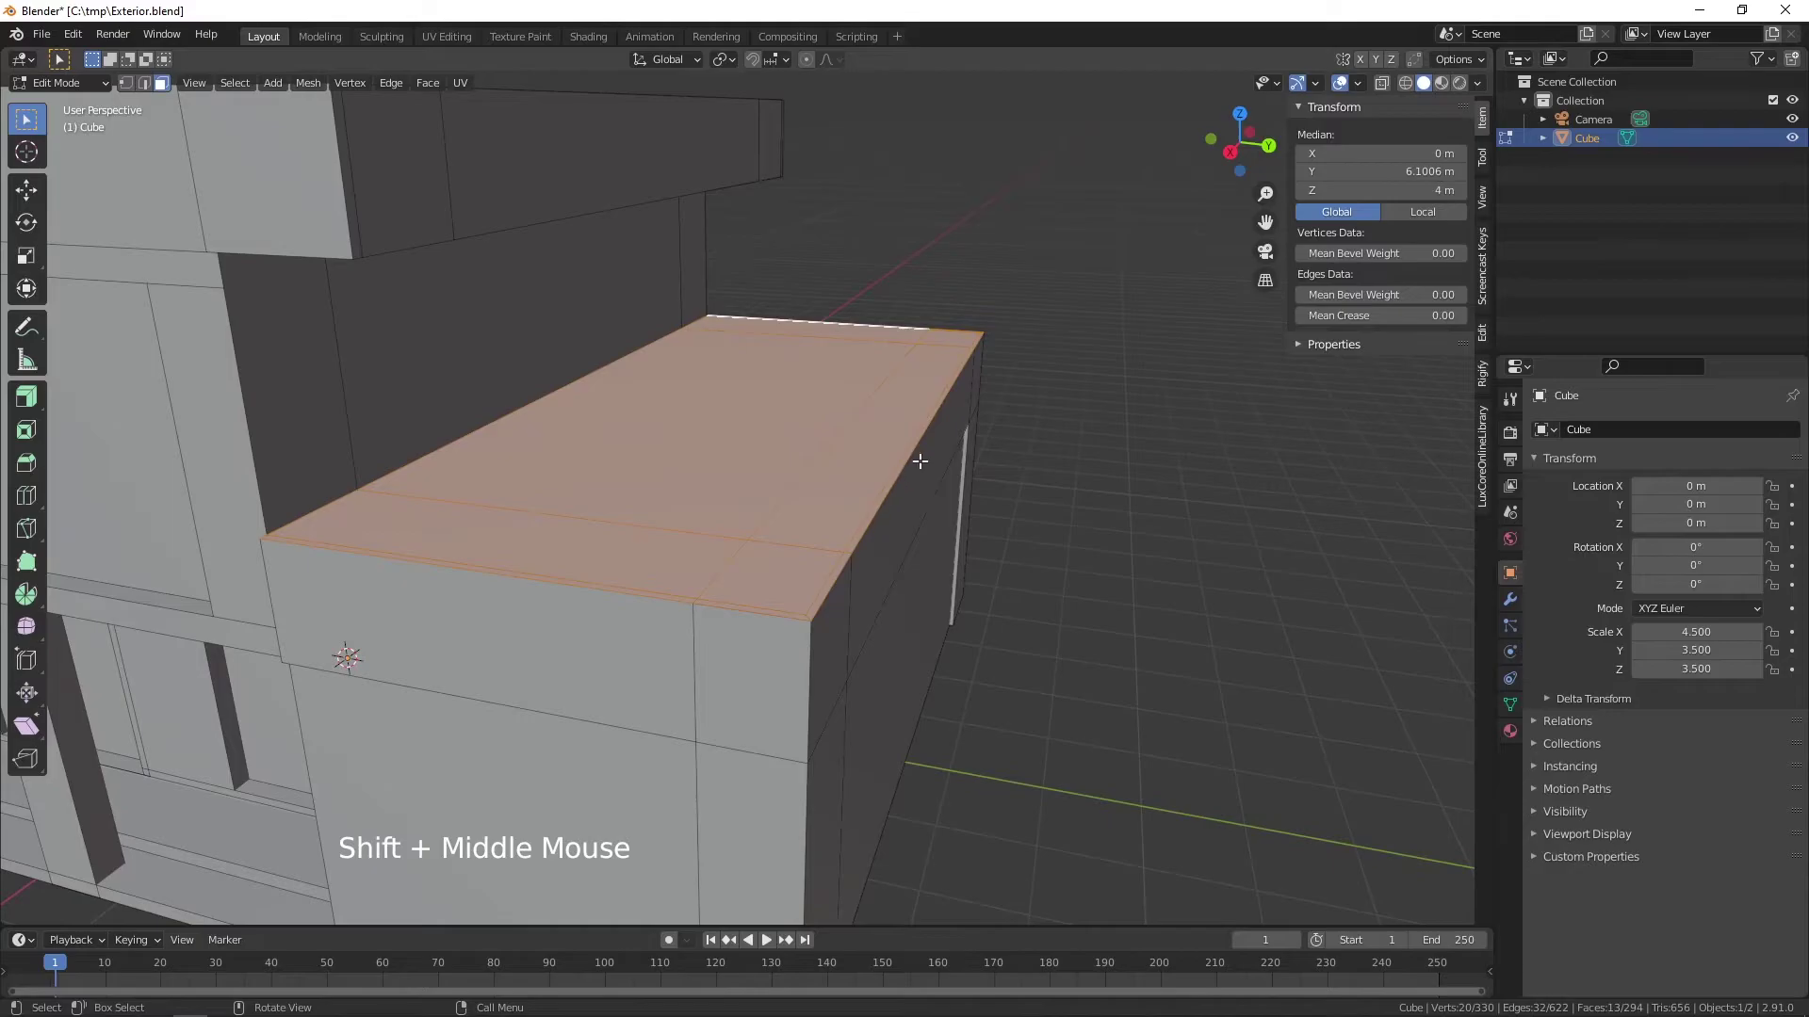
- Extrude the annex roof up about 0.1 m, then sink its inner face down about 0.56 m
key("e")
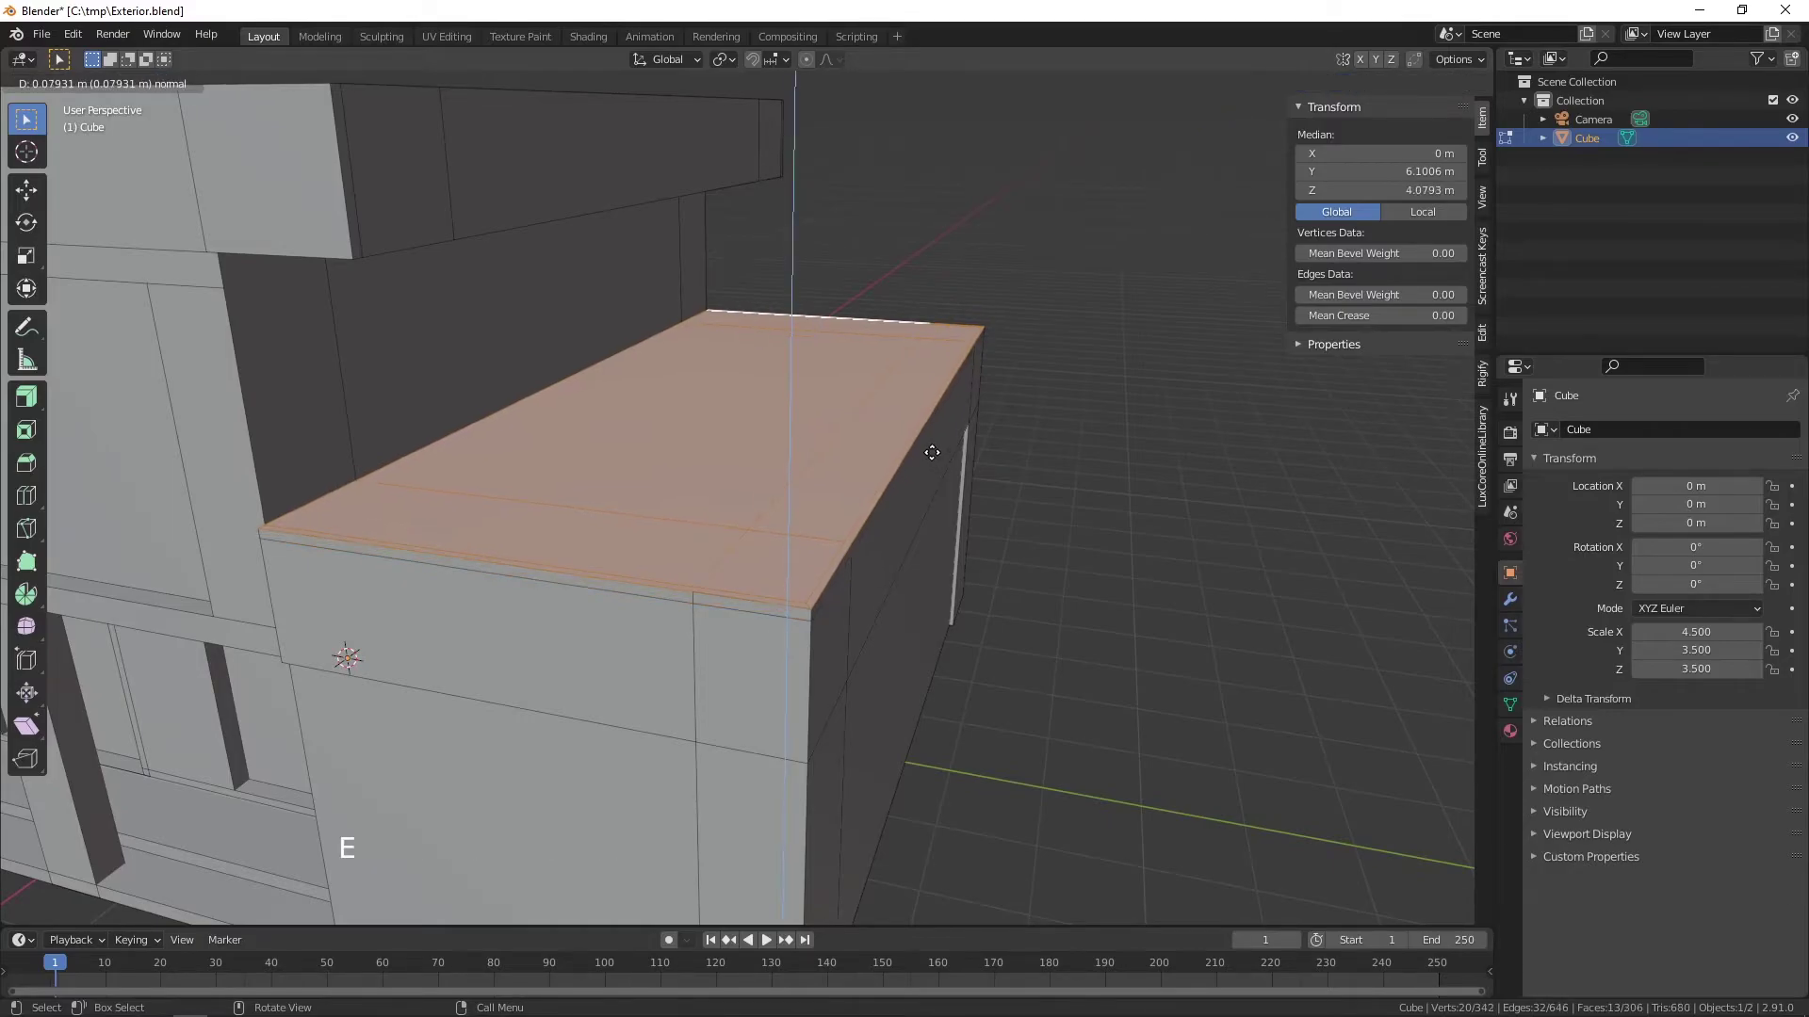
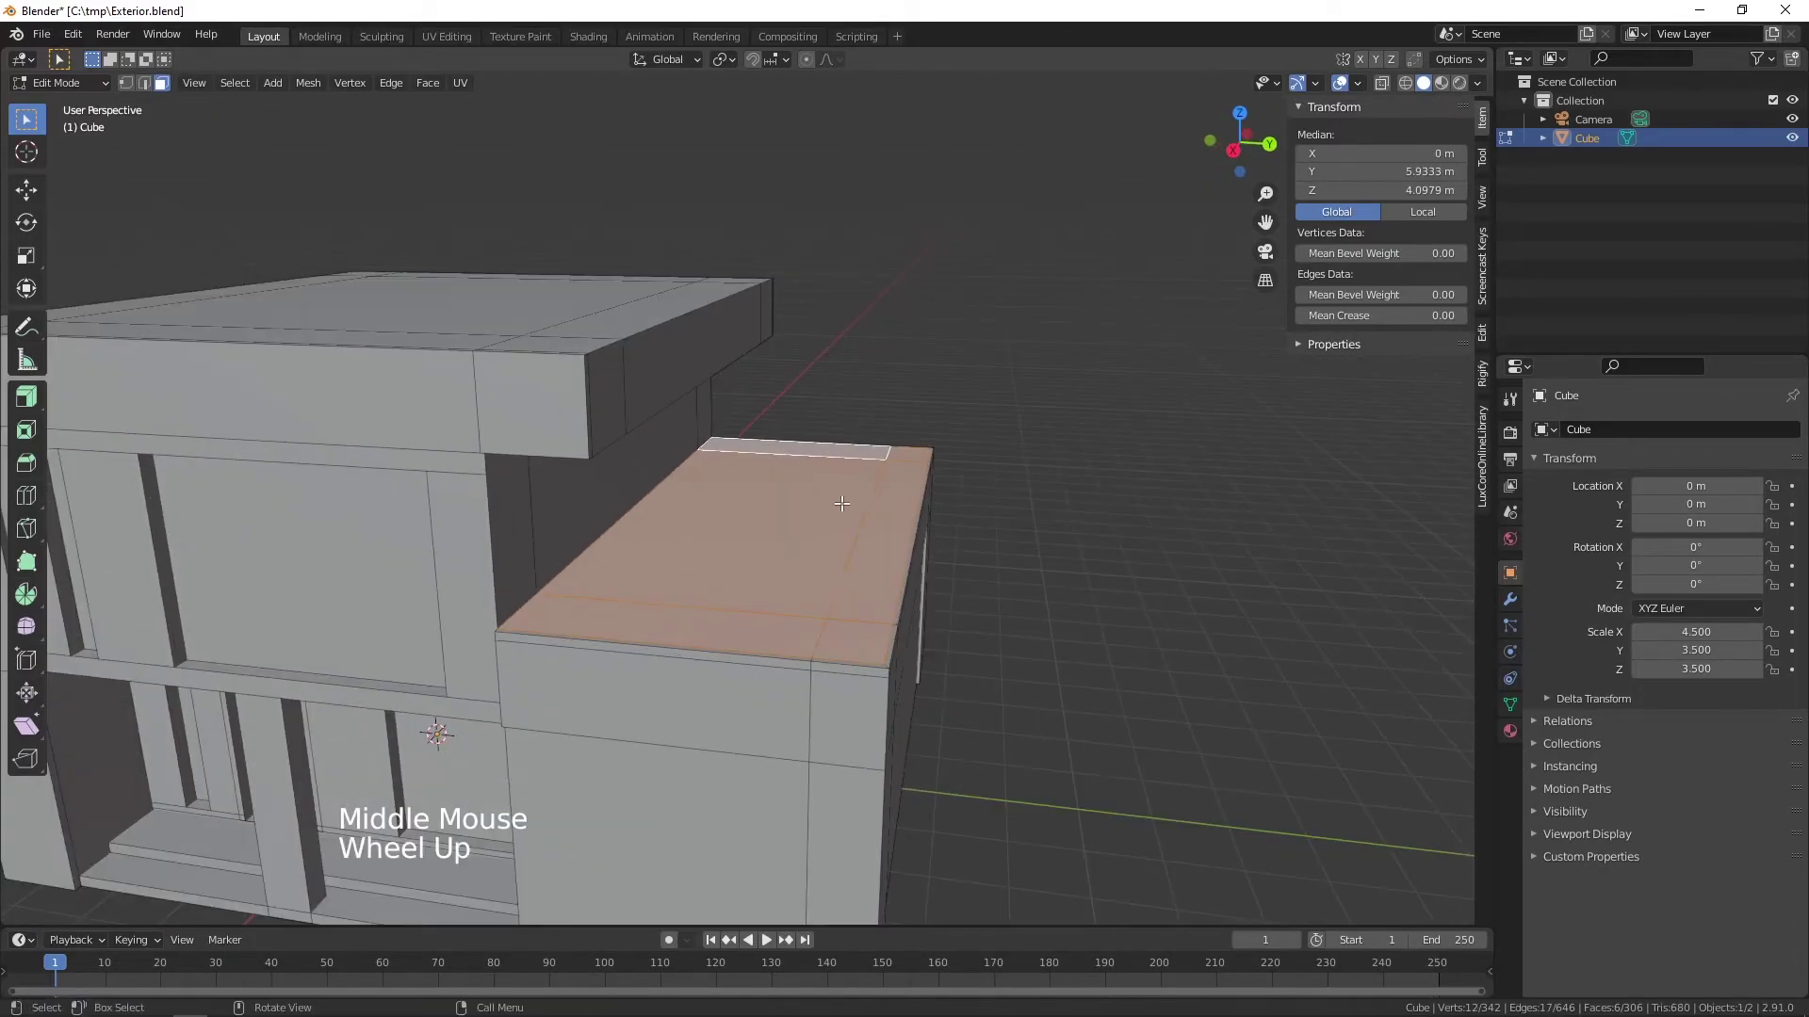
key("e")
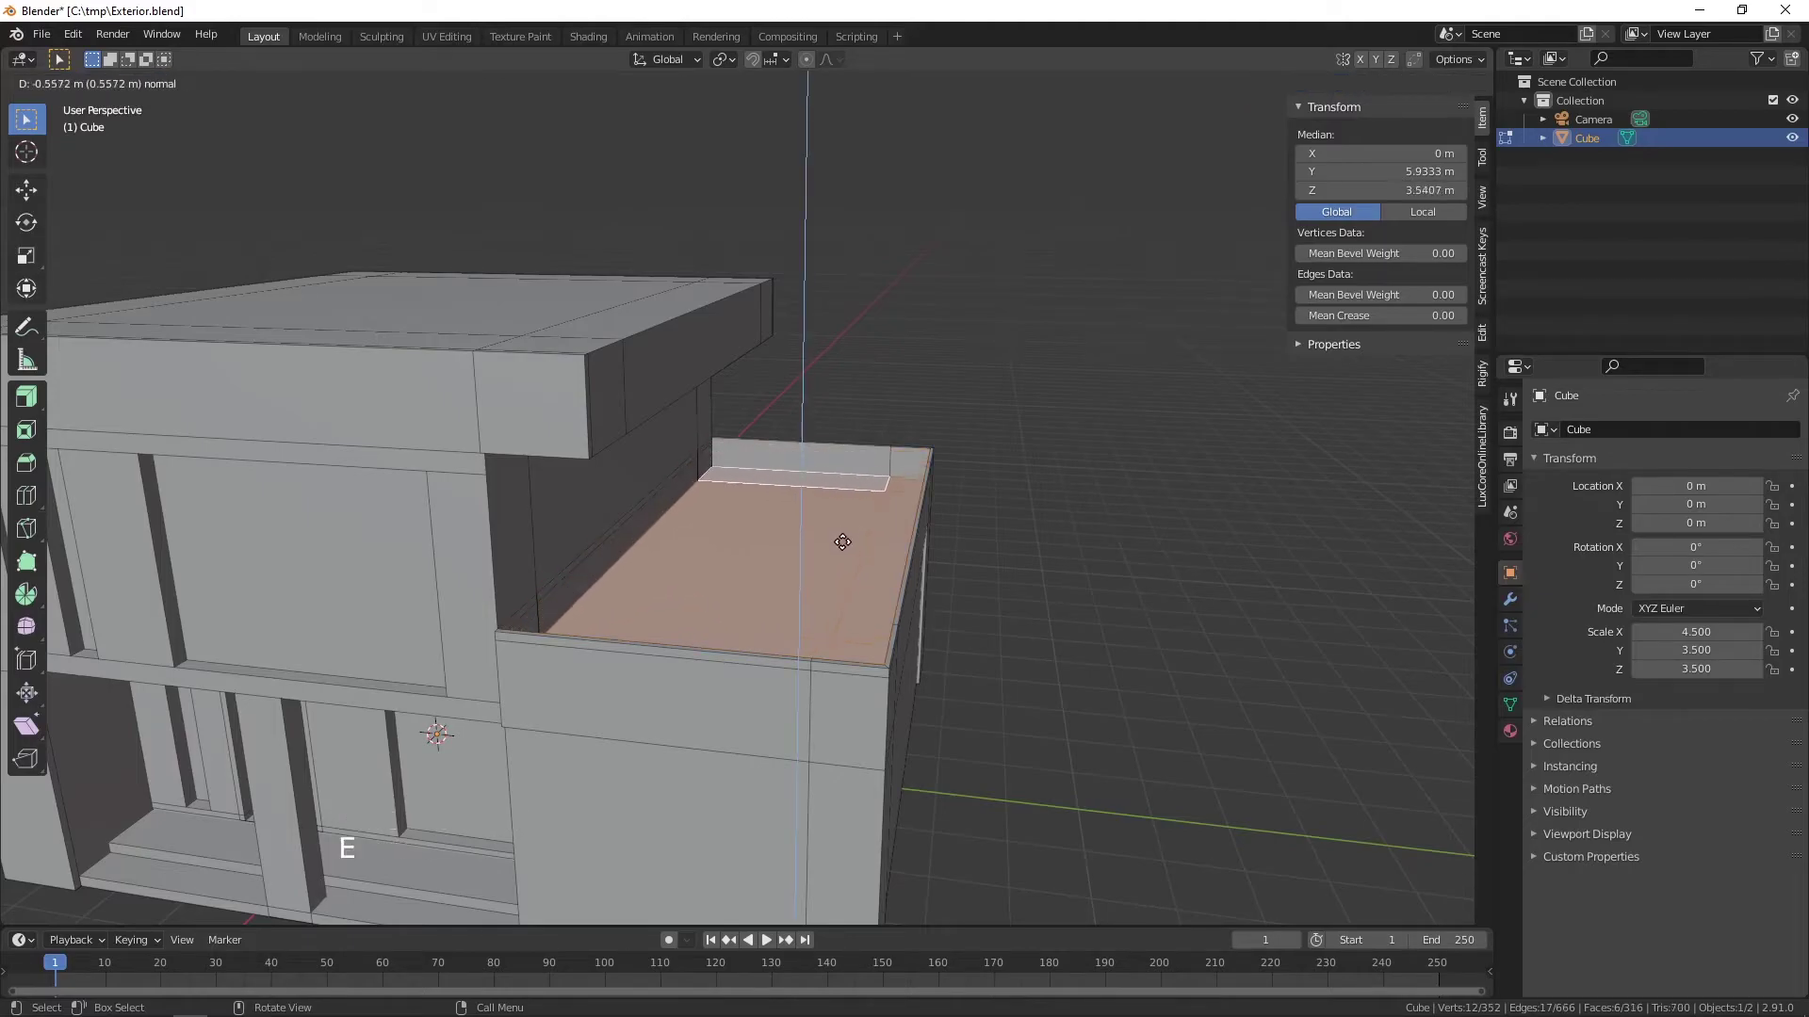
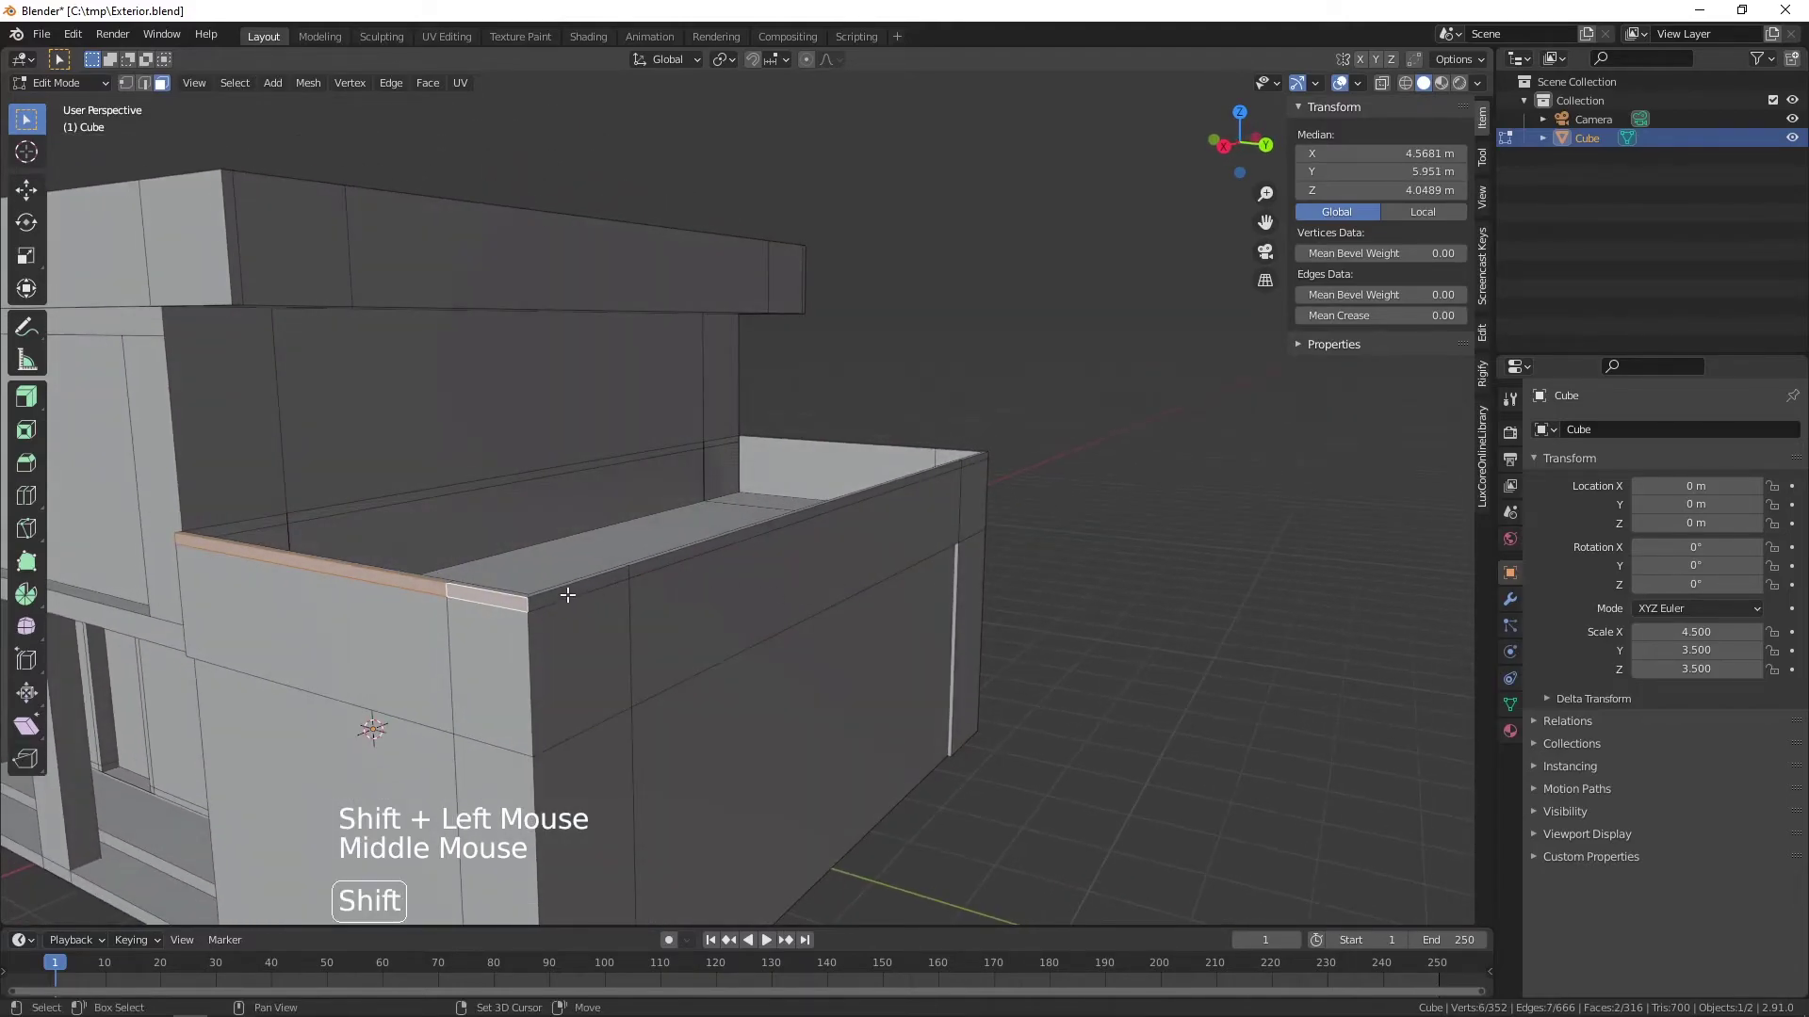
- Shift-select the outer top edges all around the annex parapet rim
left_click(567, 586)
left_click(646, 560)
middle_click(972, 538)
scroll("up", 3)
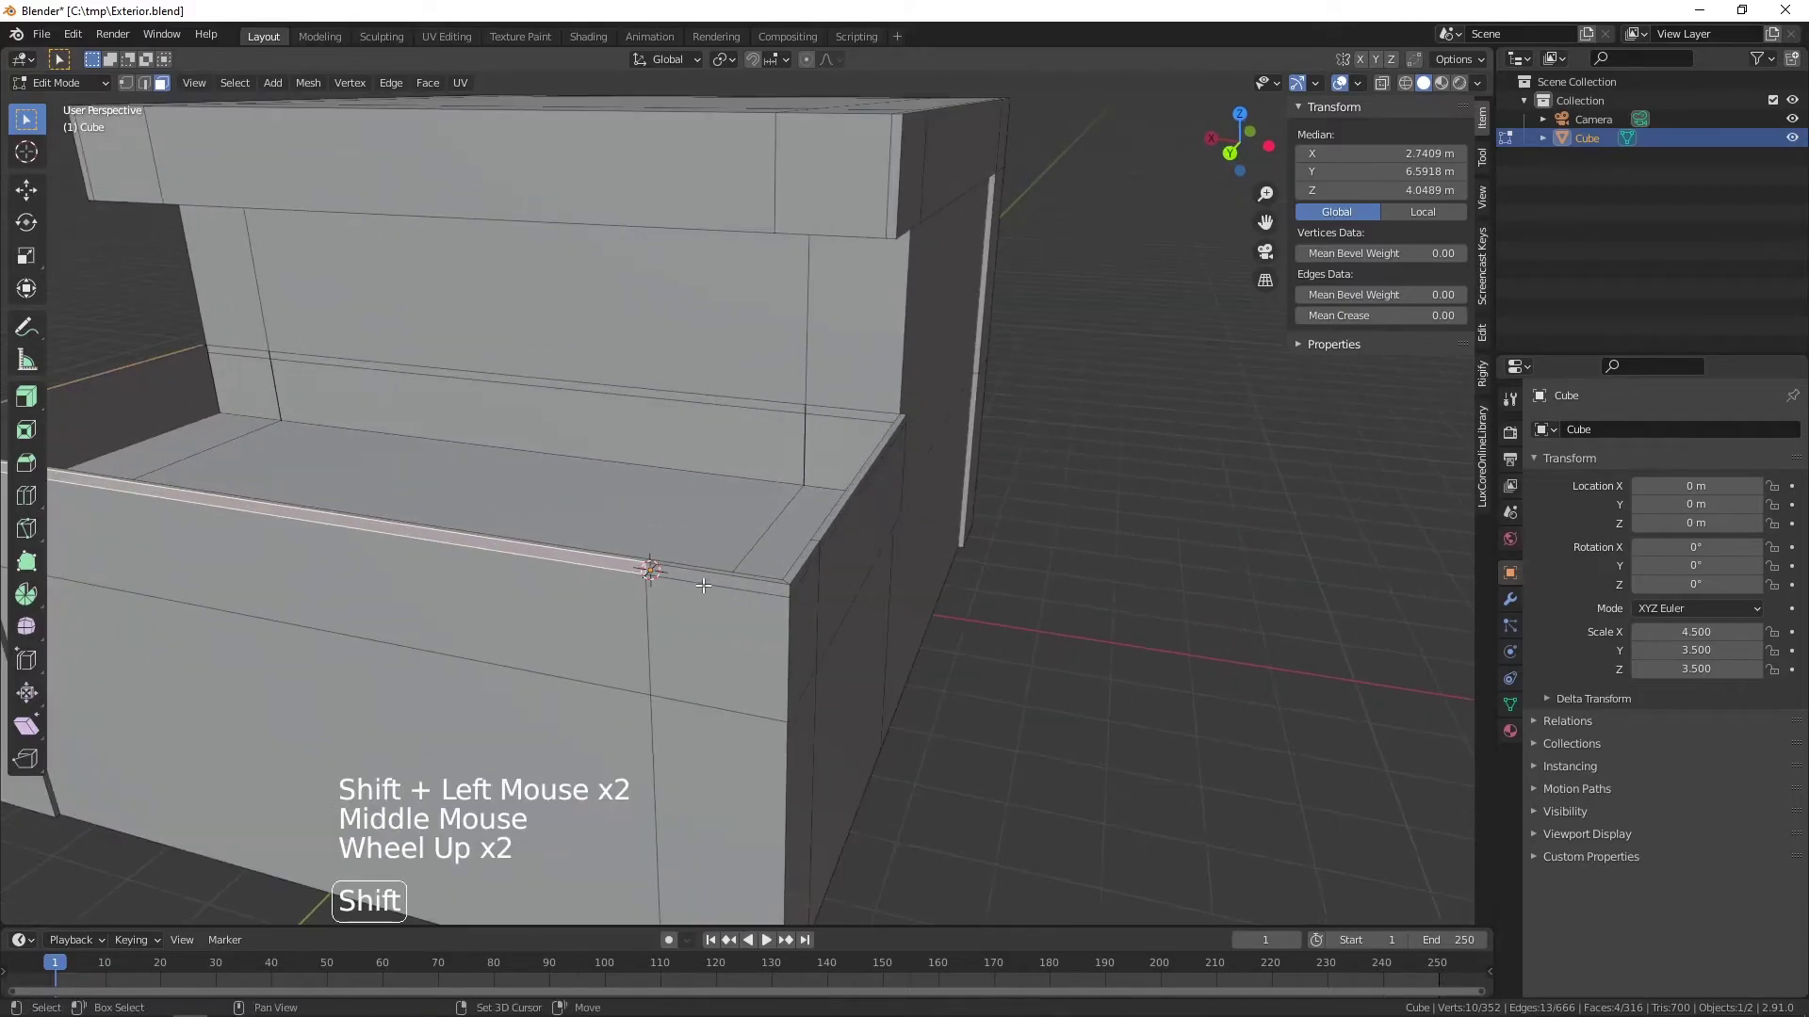
left_click(704, 575)
middle_click(839, 583)
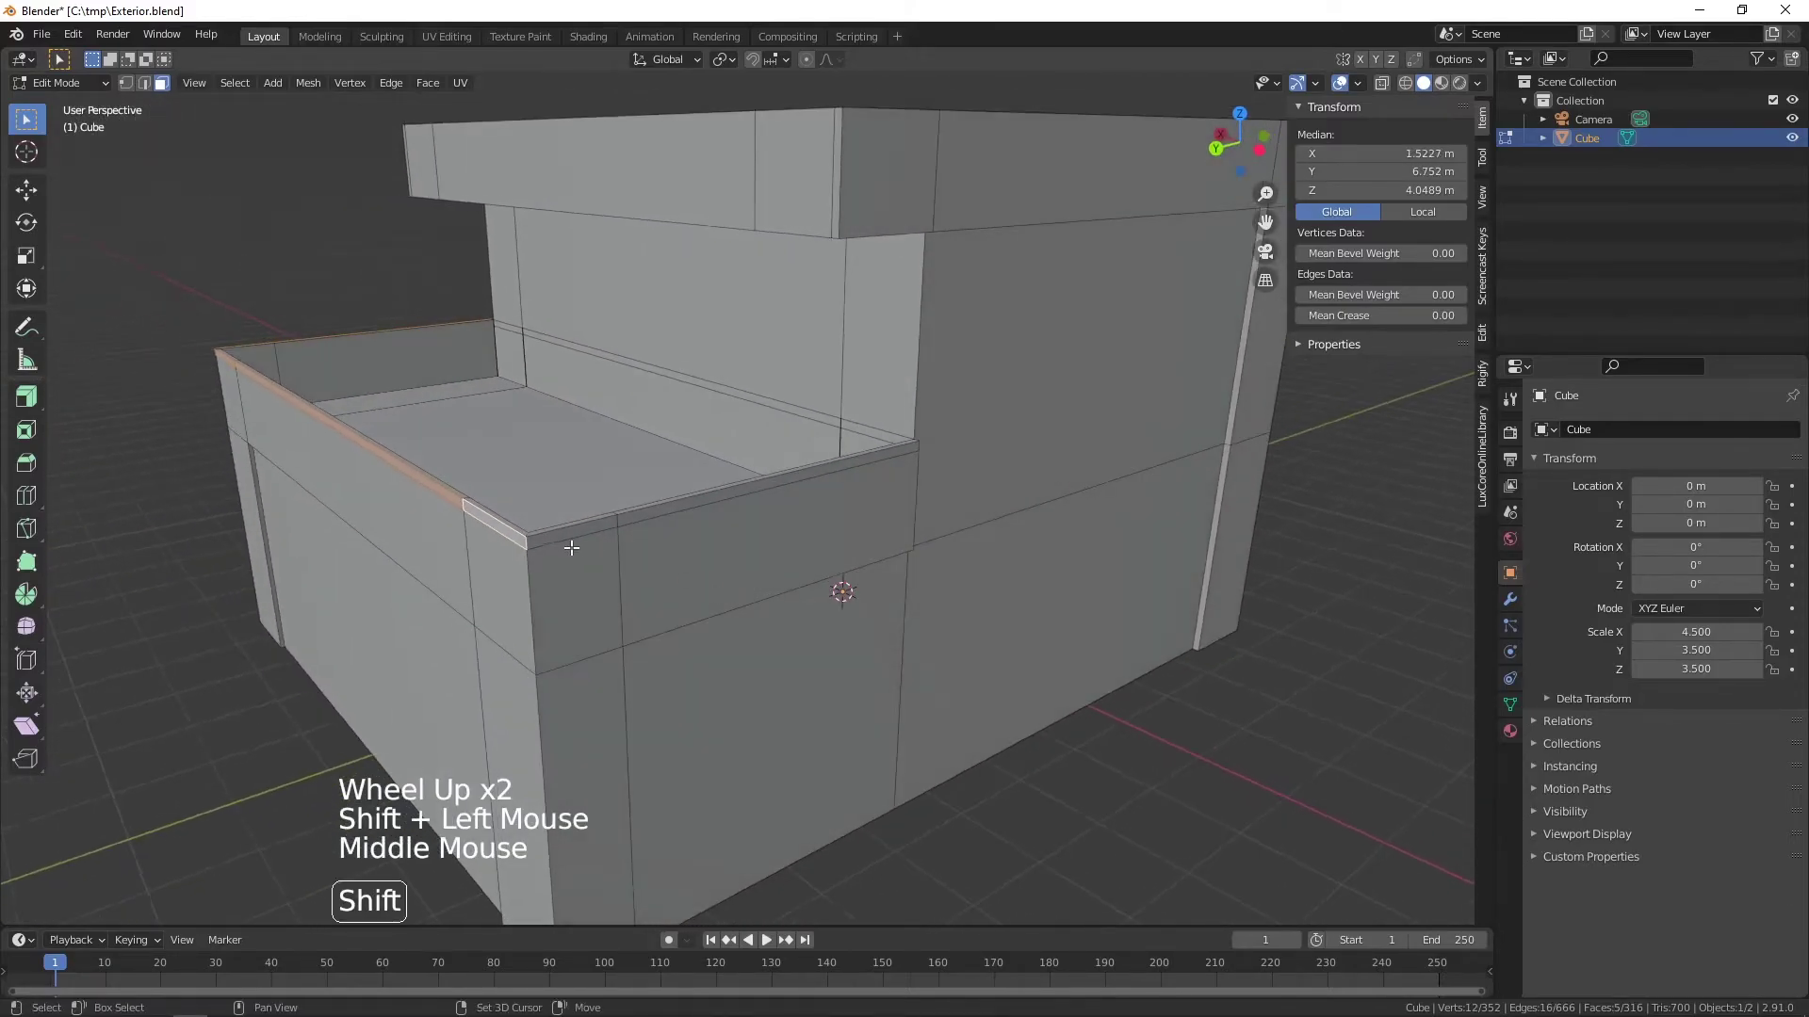
left_click(559, 533)
left_click(687, 500)
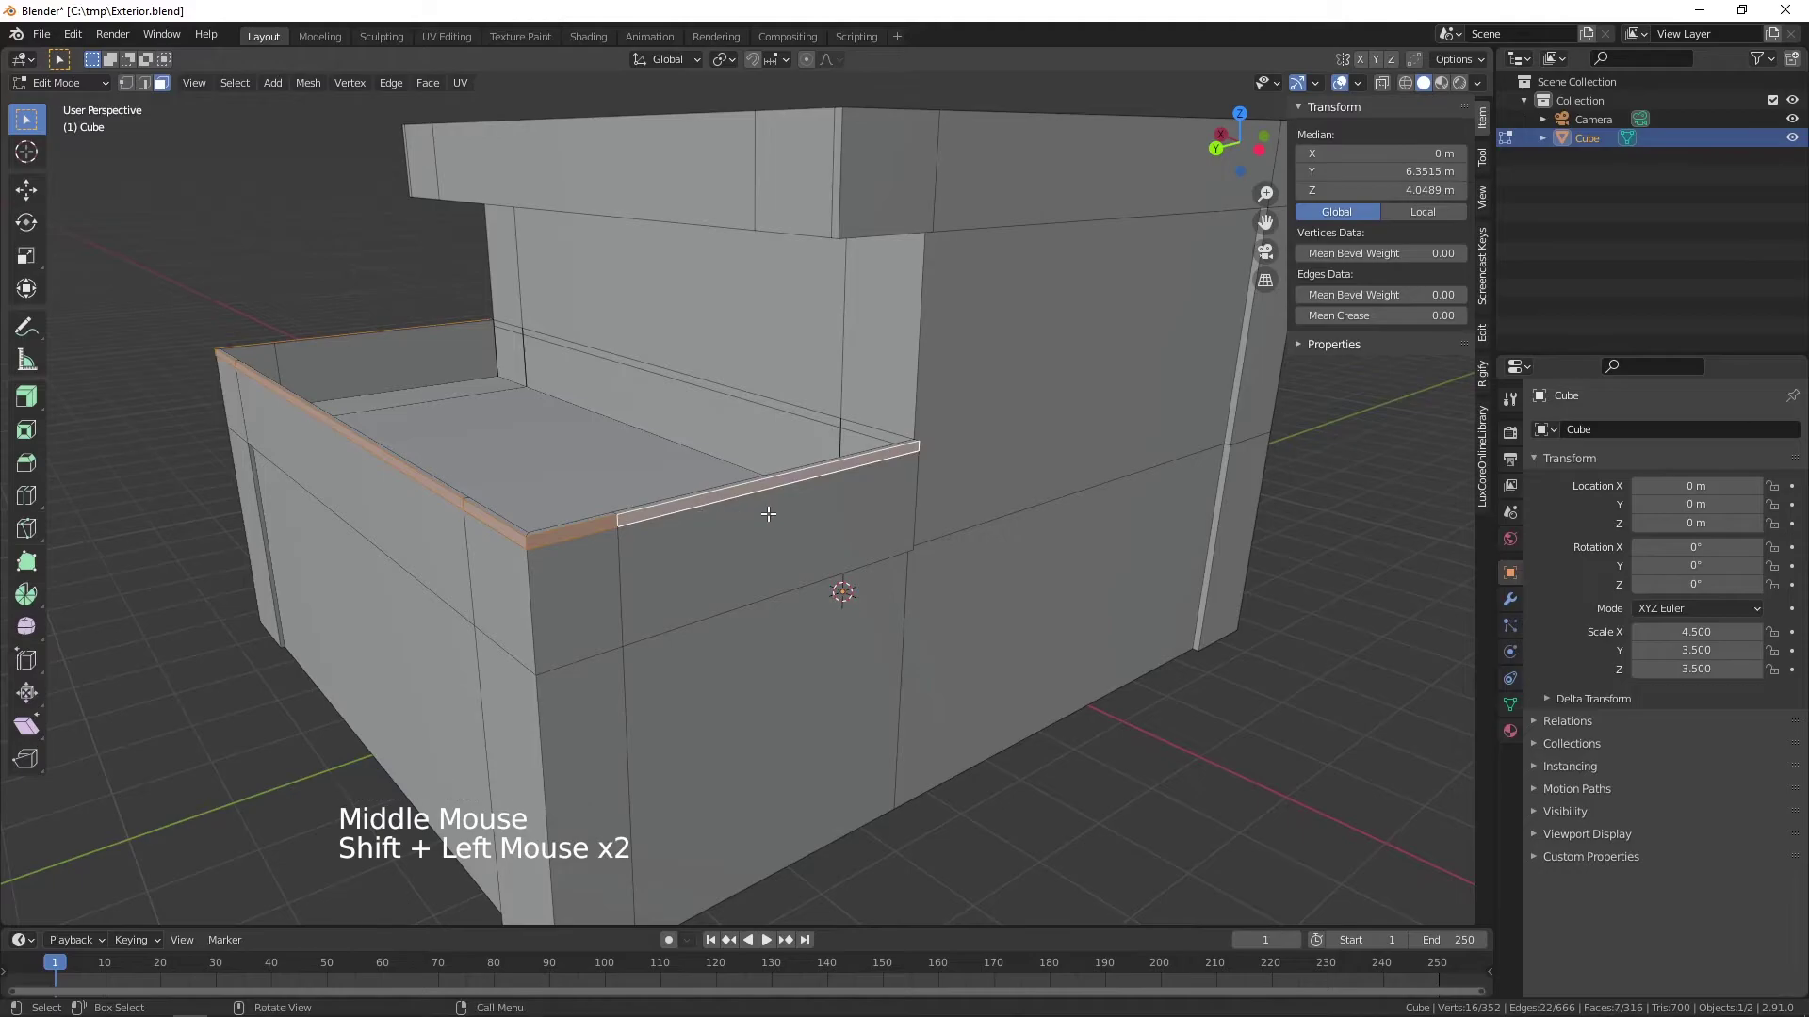
scroll("down", 3)
middle_click(609, 523)
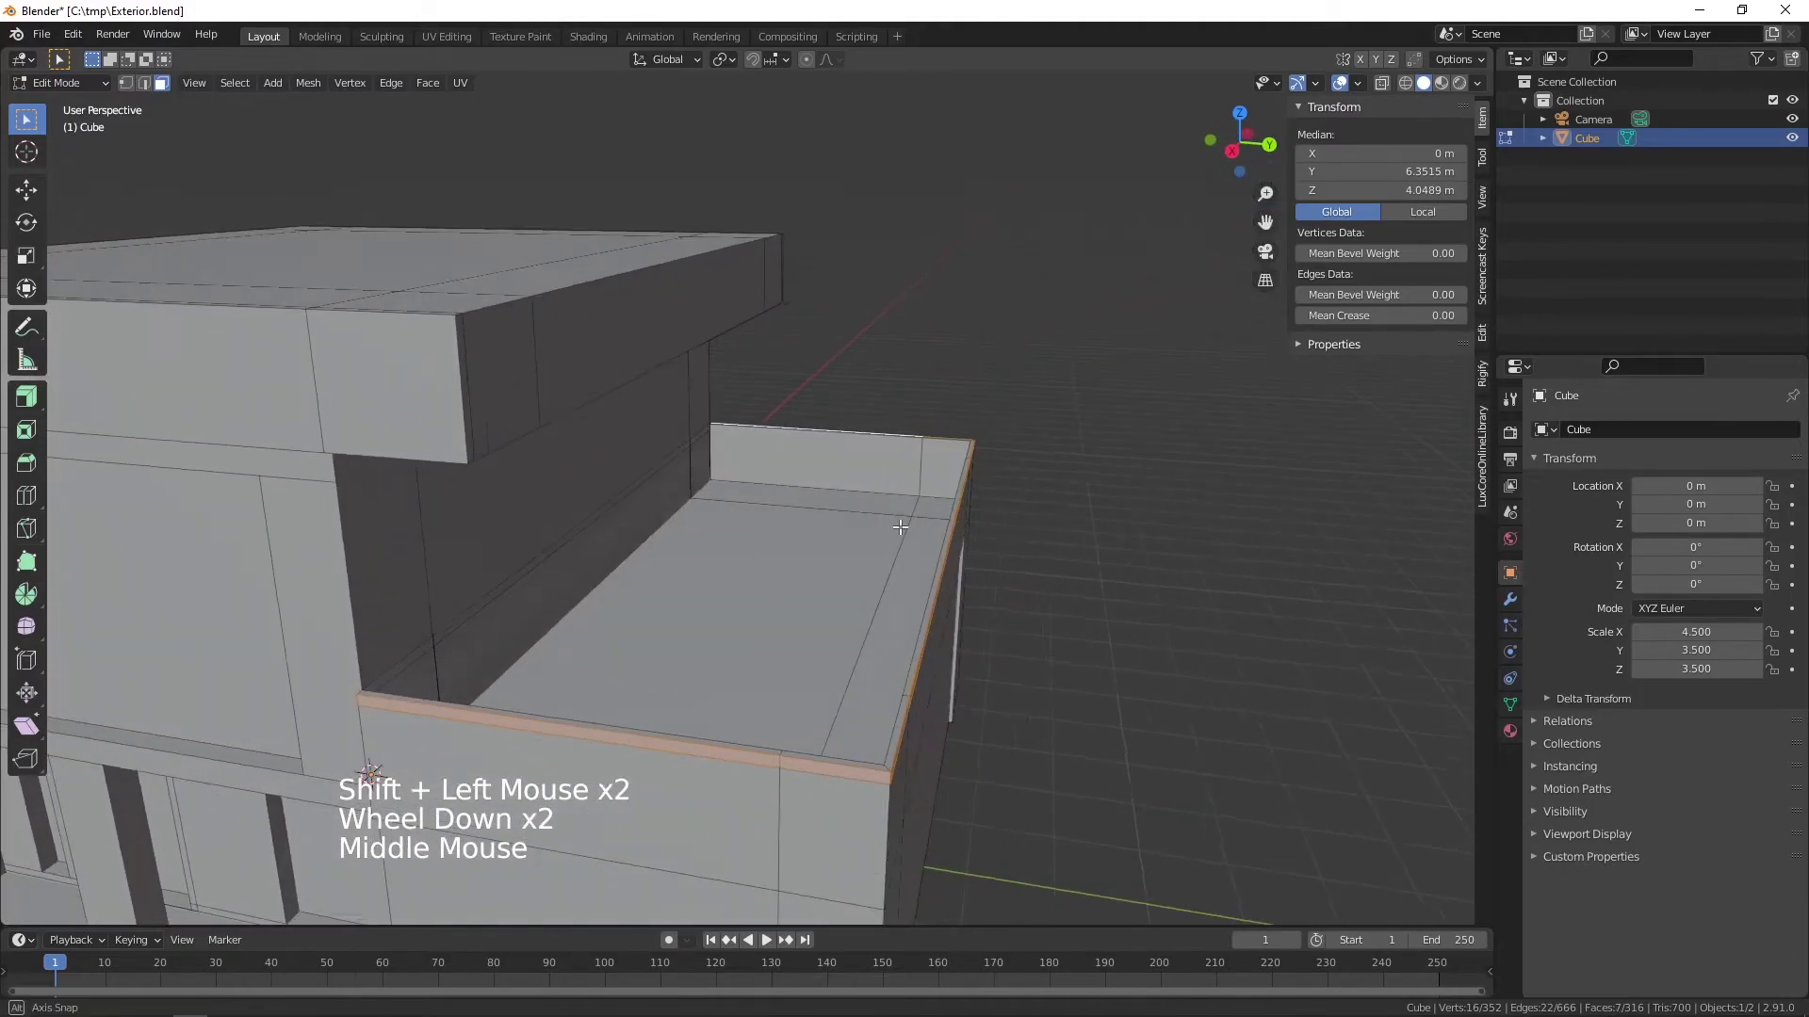
middle_click(962, 610)
middle_click(925, 525)
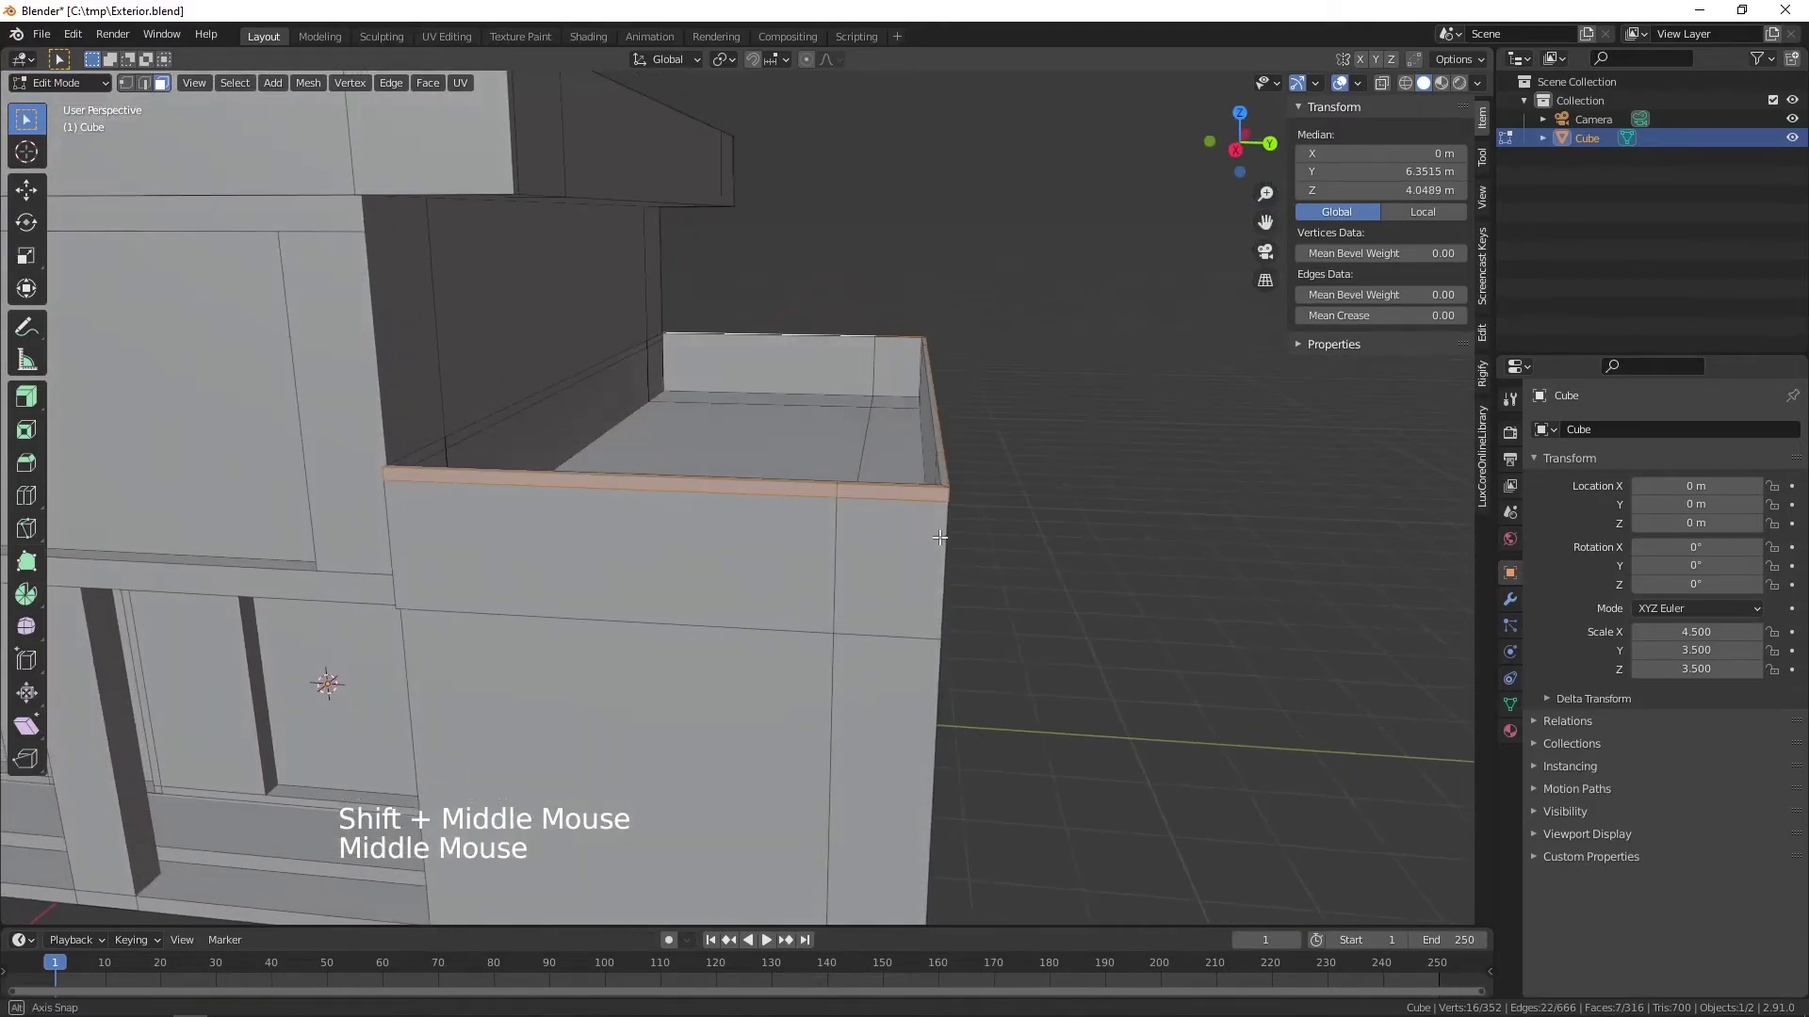
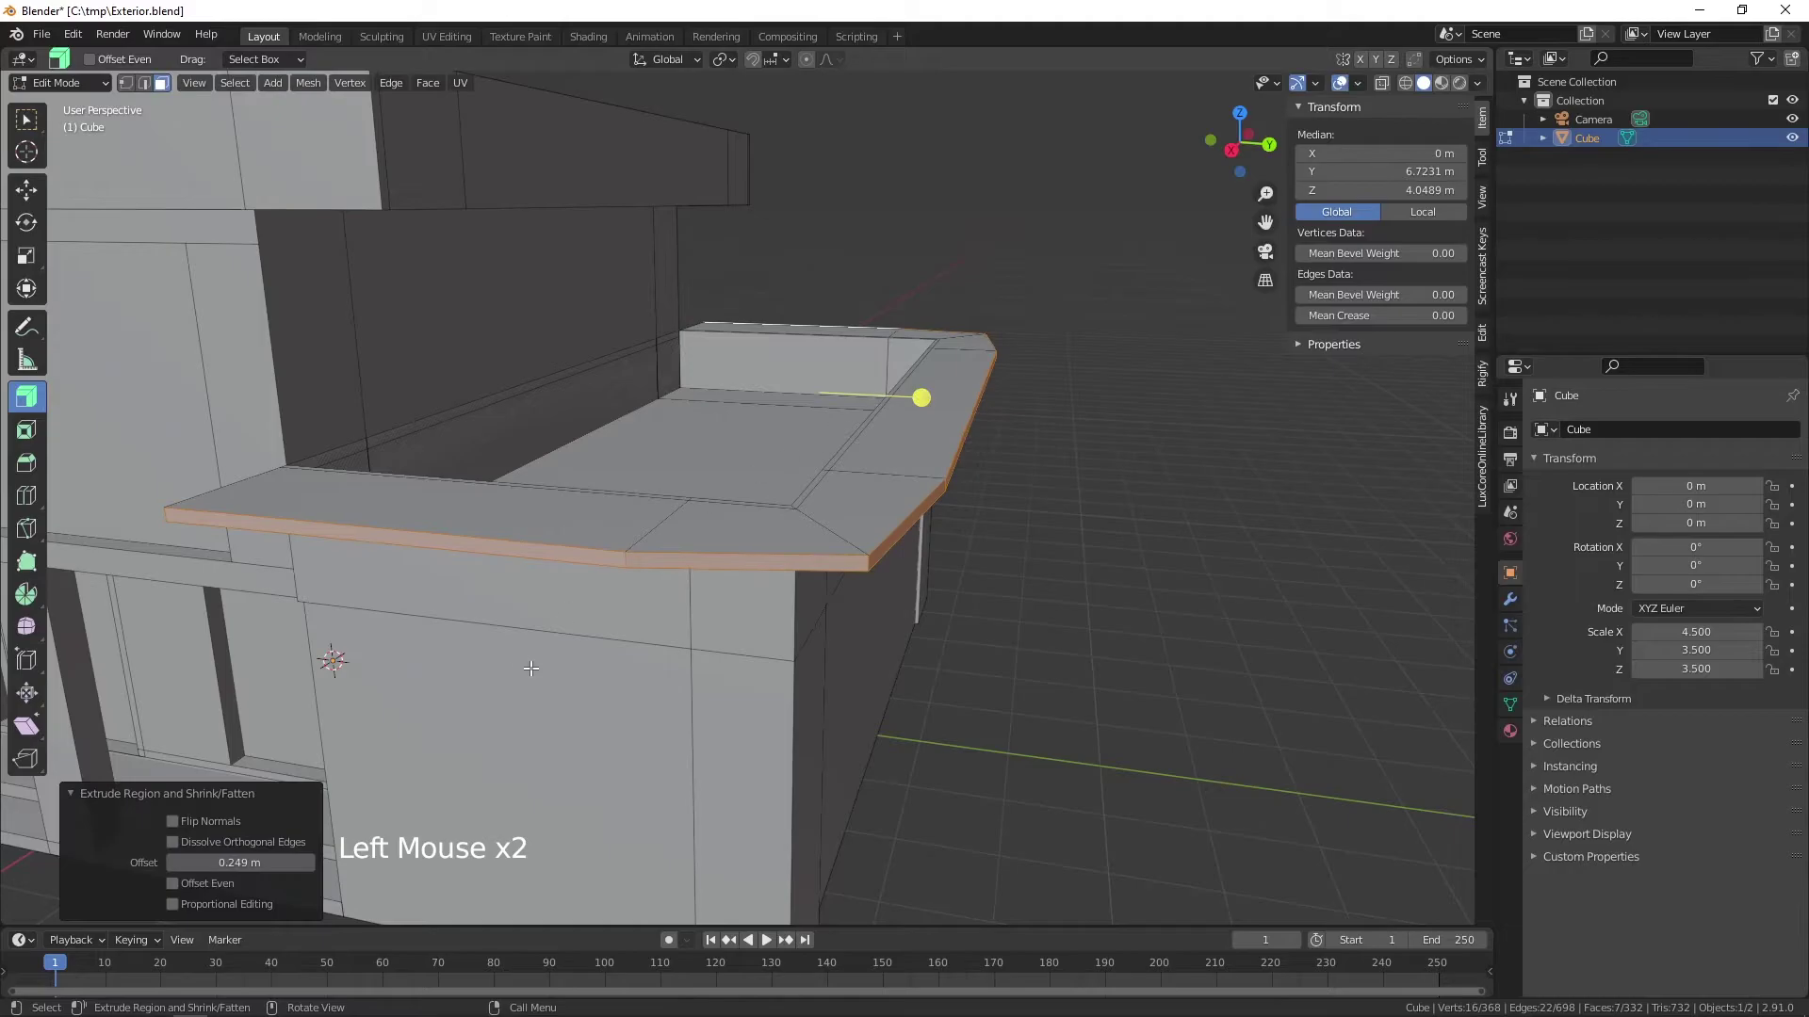
- Enable Offset Even on the Shrink/Fatten lip and step its width down toward a slim overhang
left_click(178, 886)
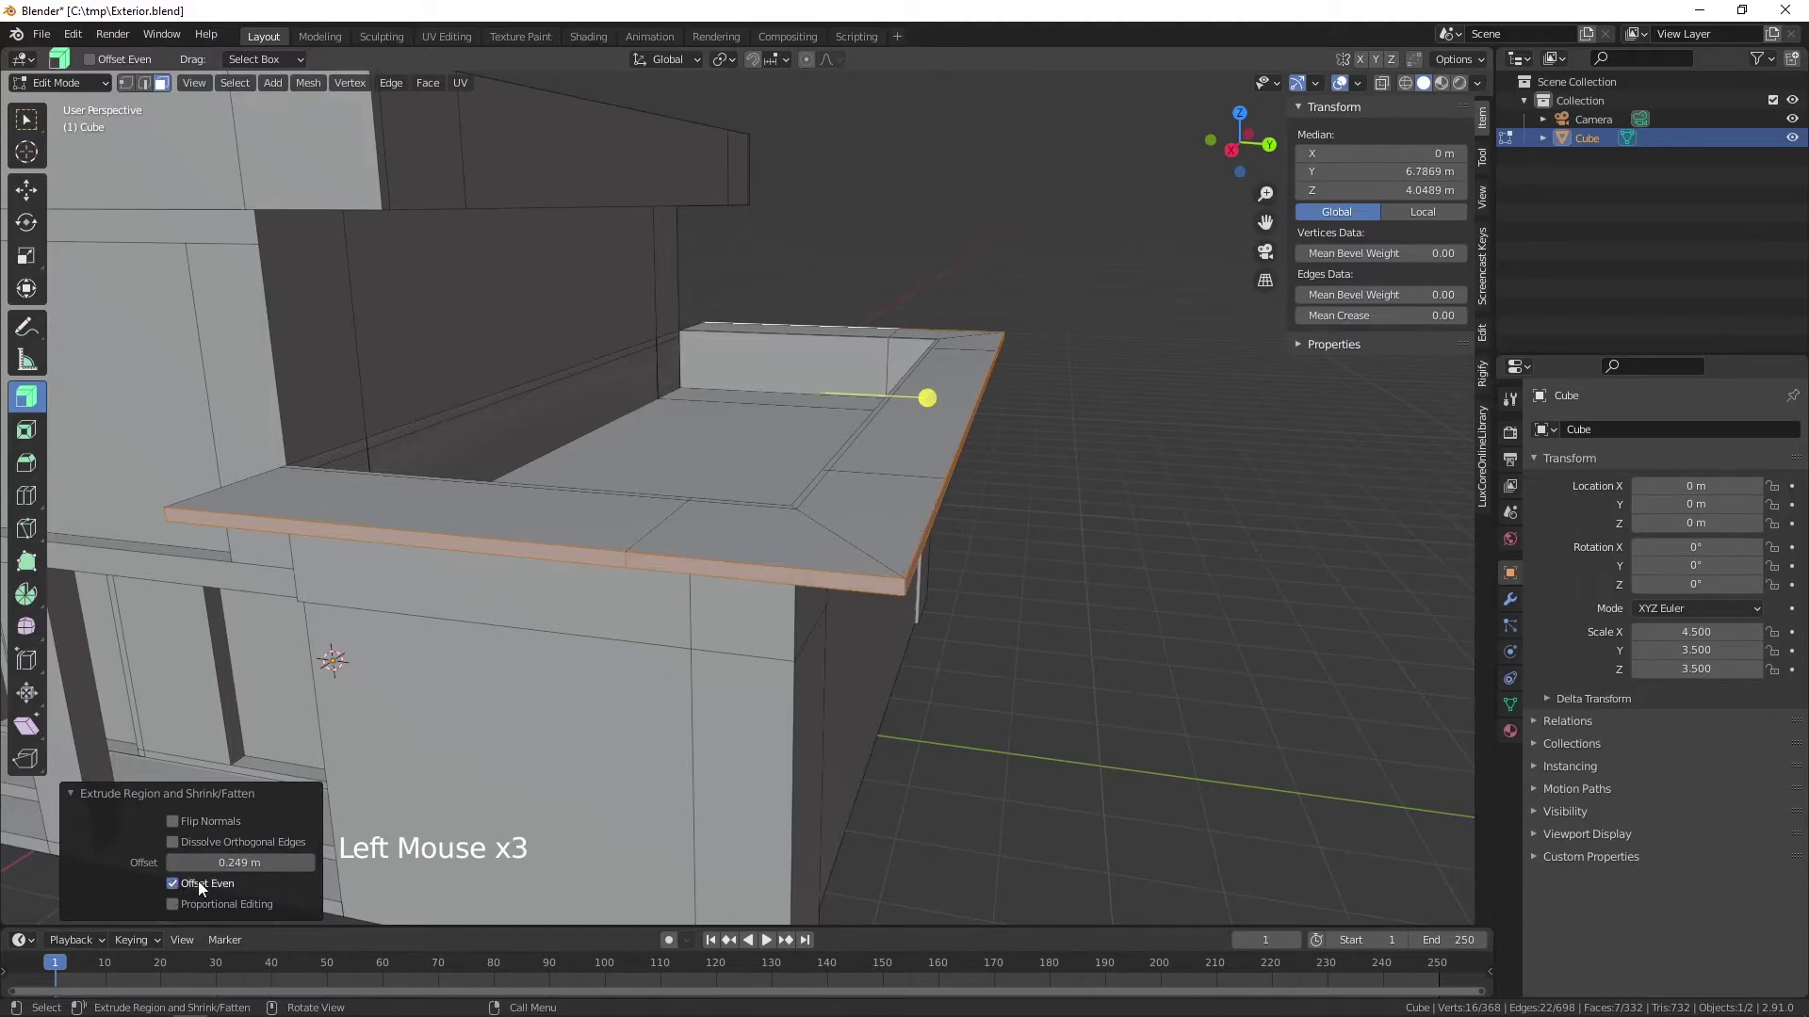
left_click(178, 867)
left_click(179, 867)
left_click(179, 866)
left_click(179, 867)
left_click(179, 867)
left_click(179, 867)
left_click(179, 868)
left_click(179, 868)
left_click(180, 868)
left_click(180, 868)
left_click(181, 868)
left_click(181, 869)
left_click(181, 871)
double_click(181, 870)
- Trim the coping lip further until its even offset settles at about 0.02 m
middle_click(940, 676)
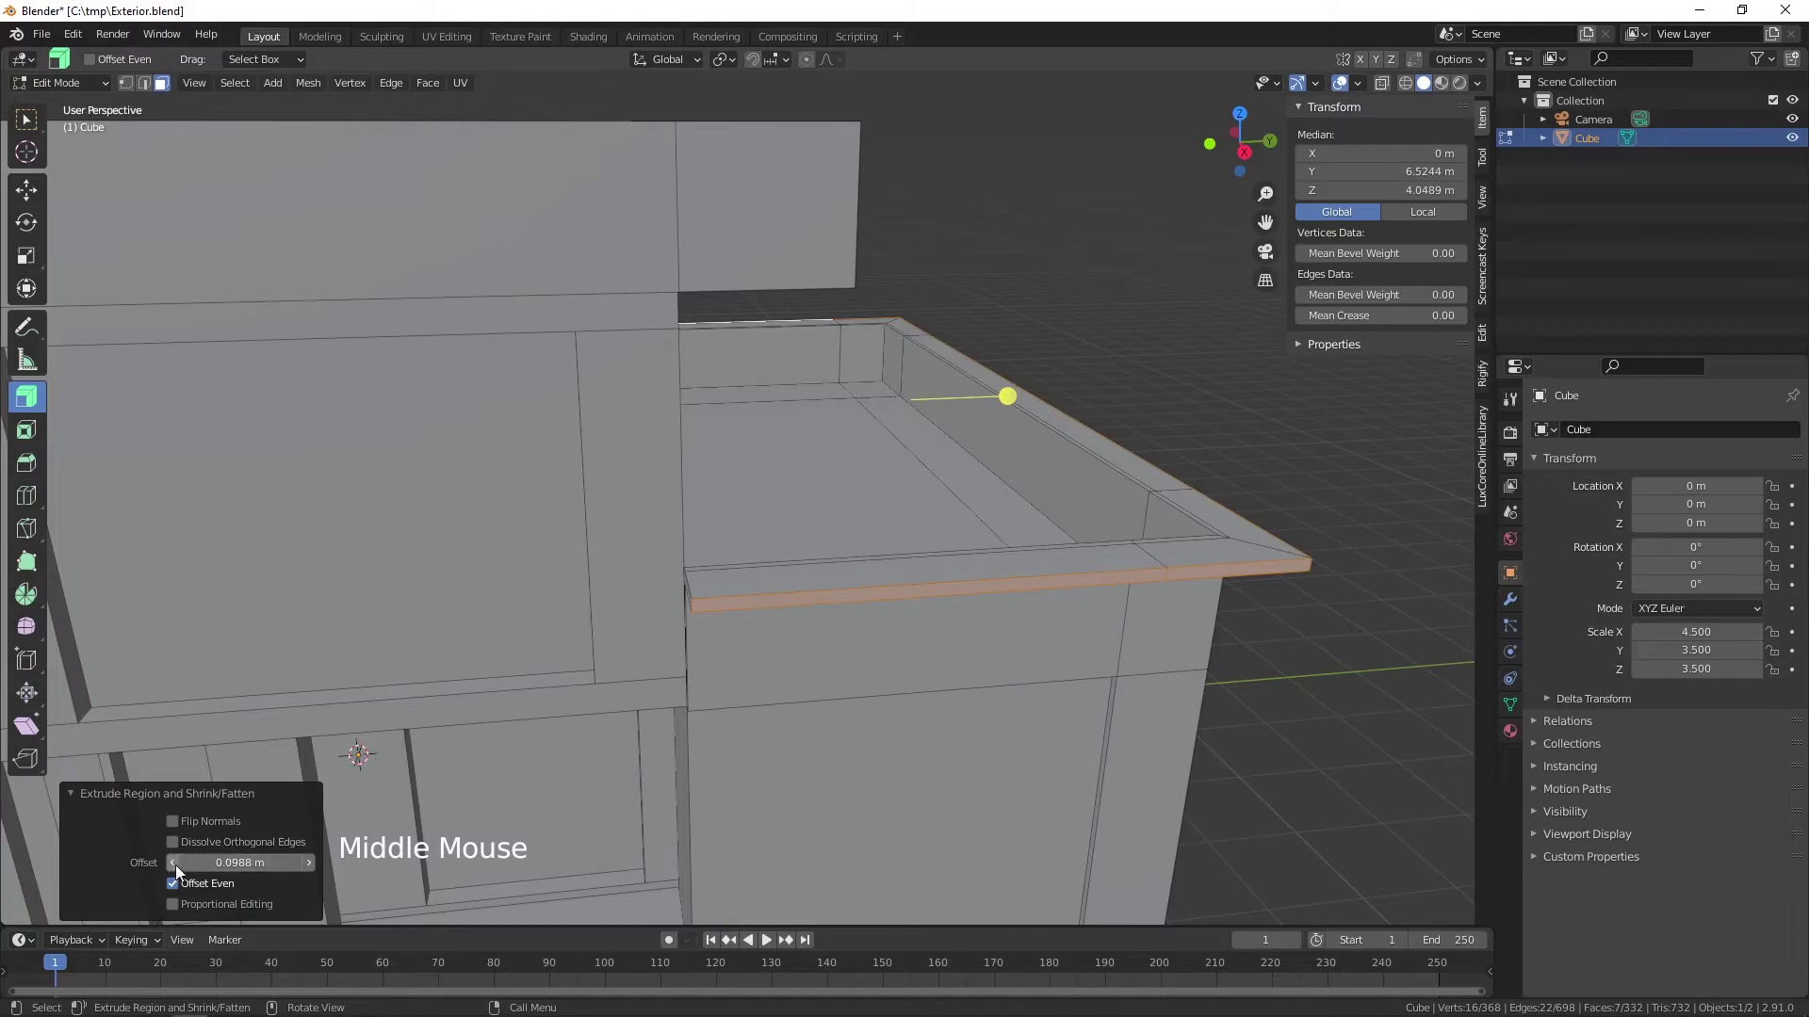
left_click(179, 861)
left_click(180, 861)
left_click(181, 861)
double_click(180, 861)
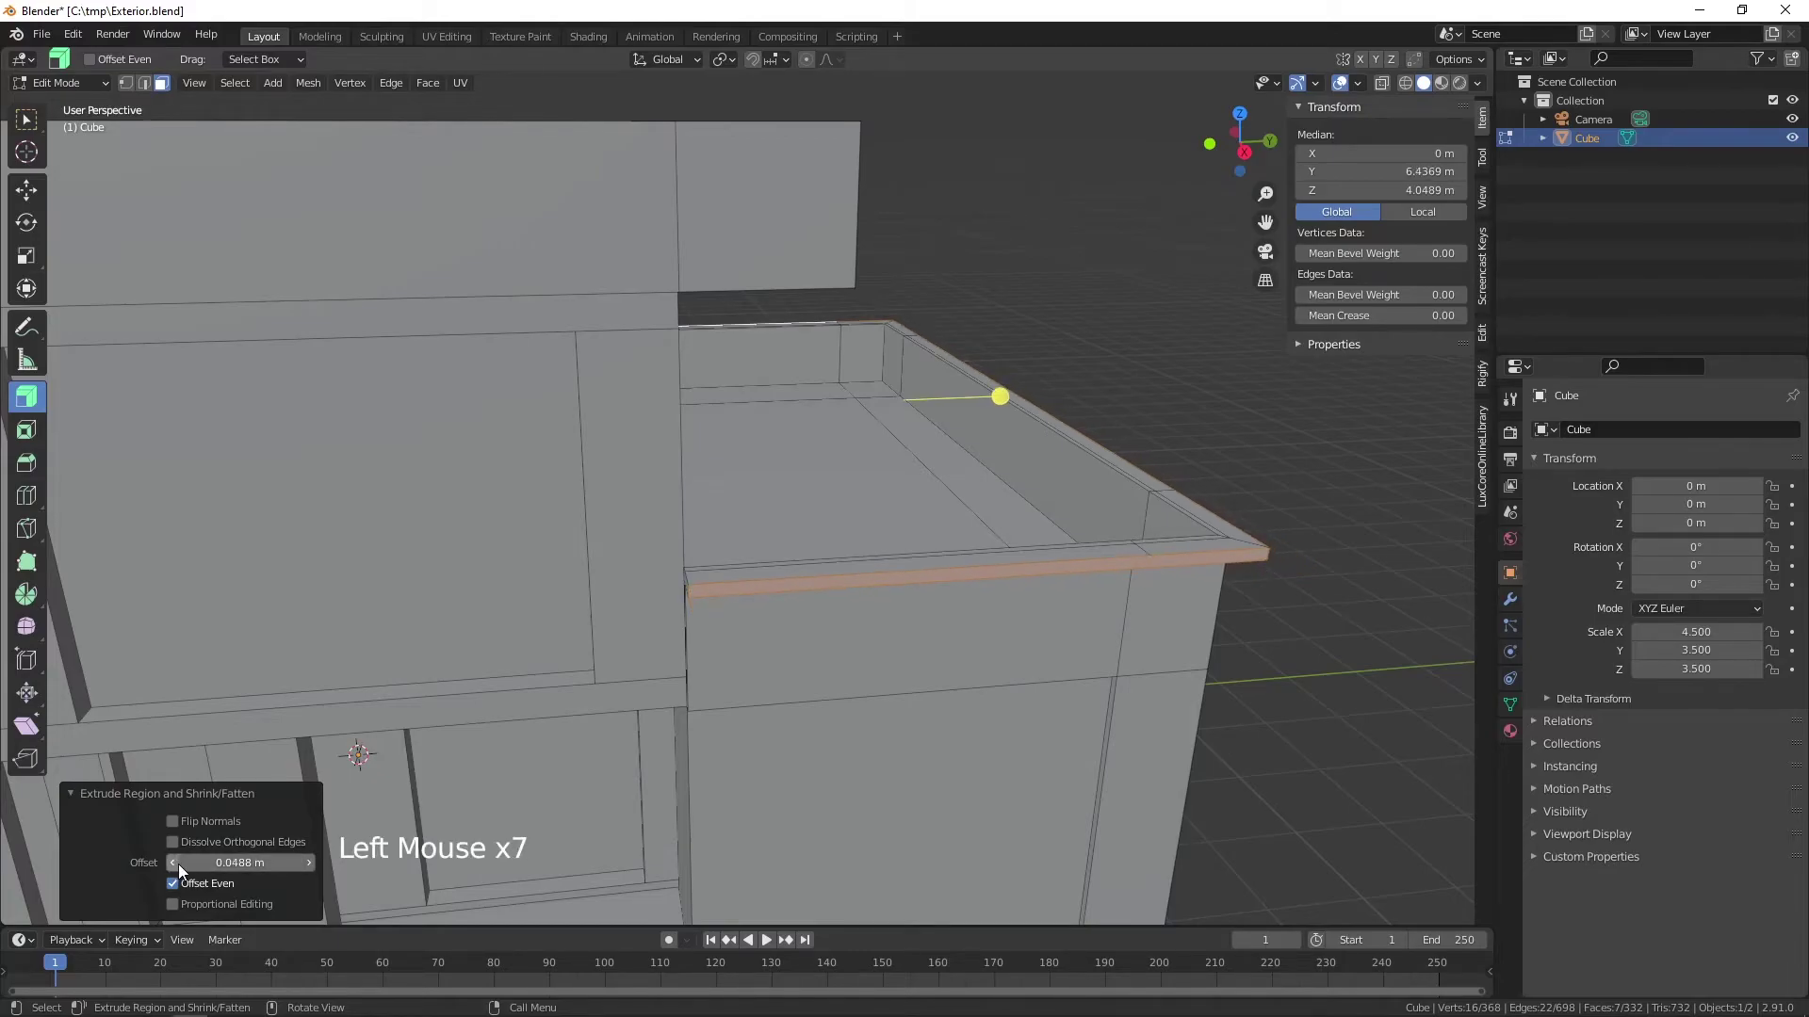
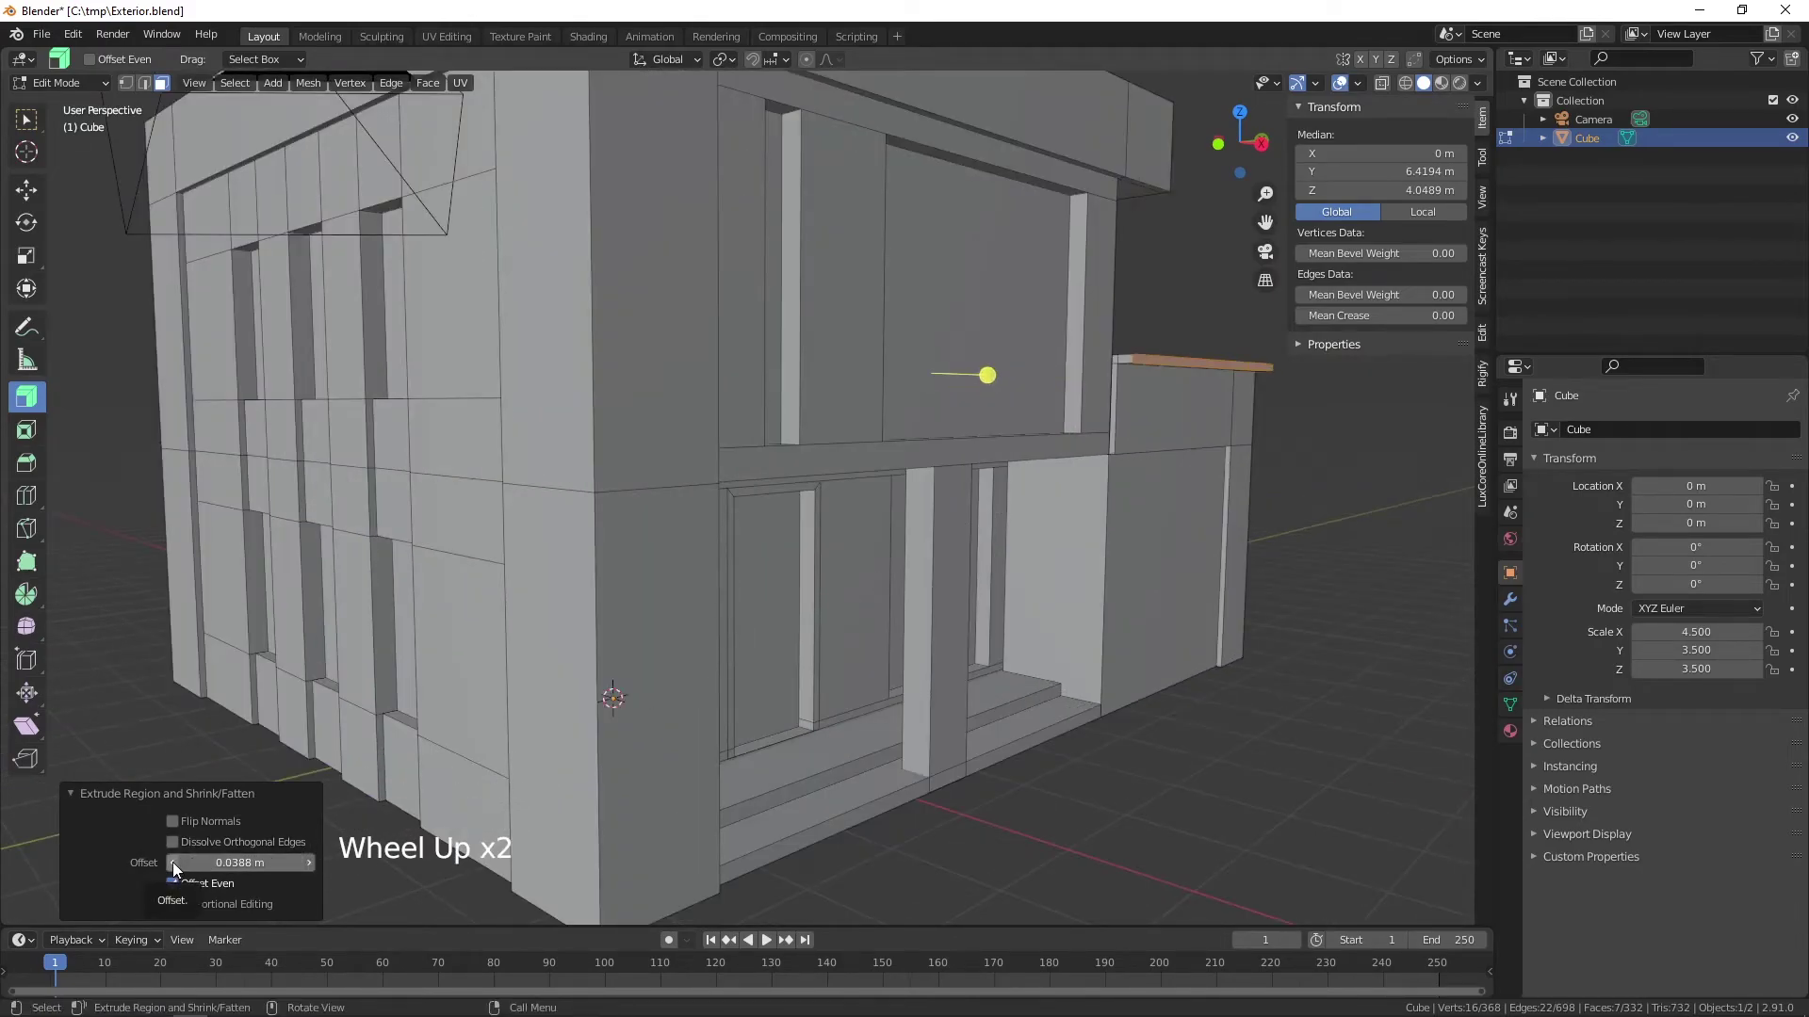
left_click(177, 859)
left_click(177, 859)
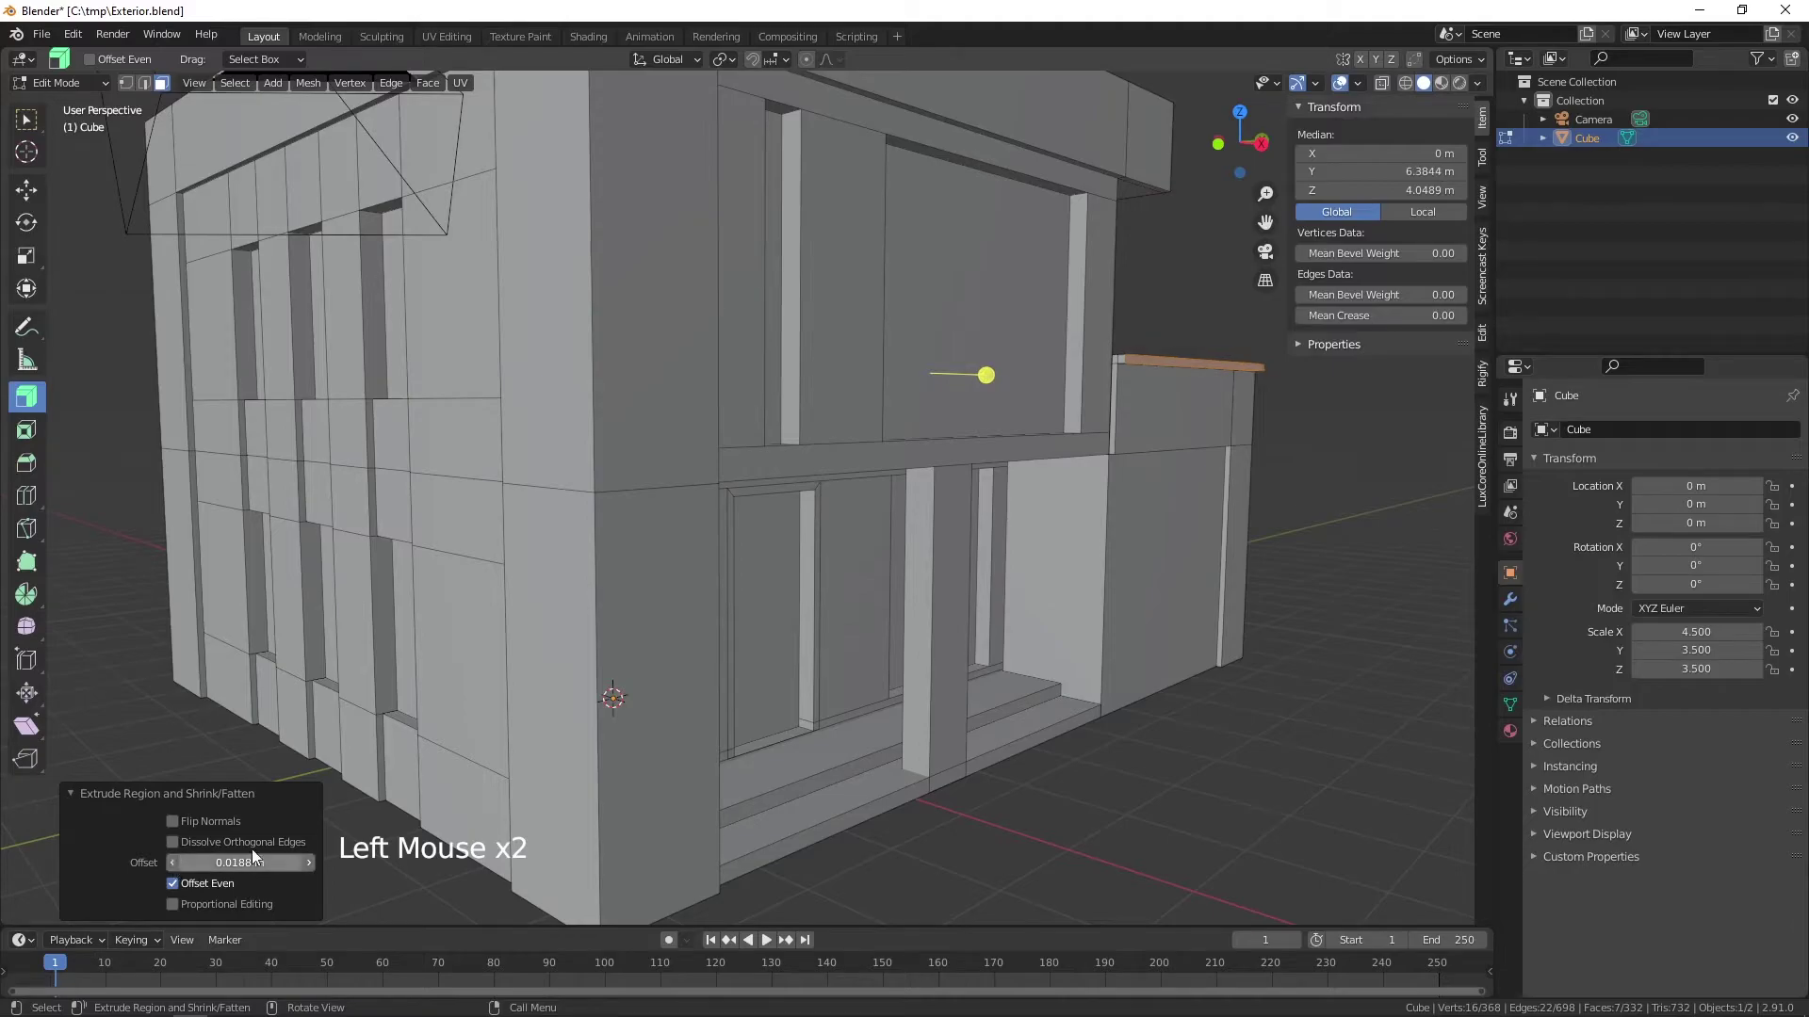
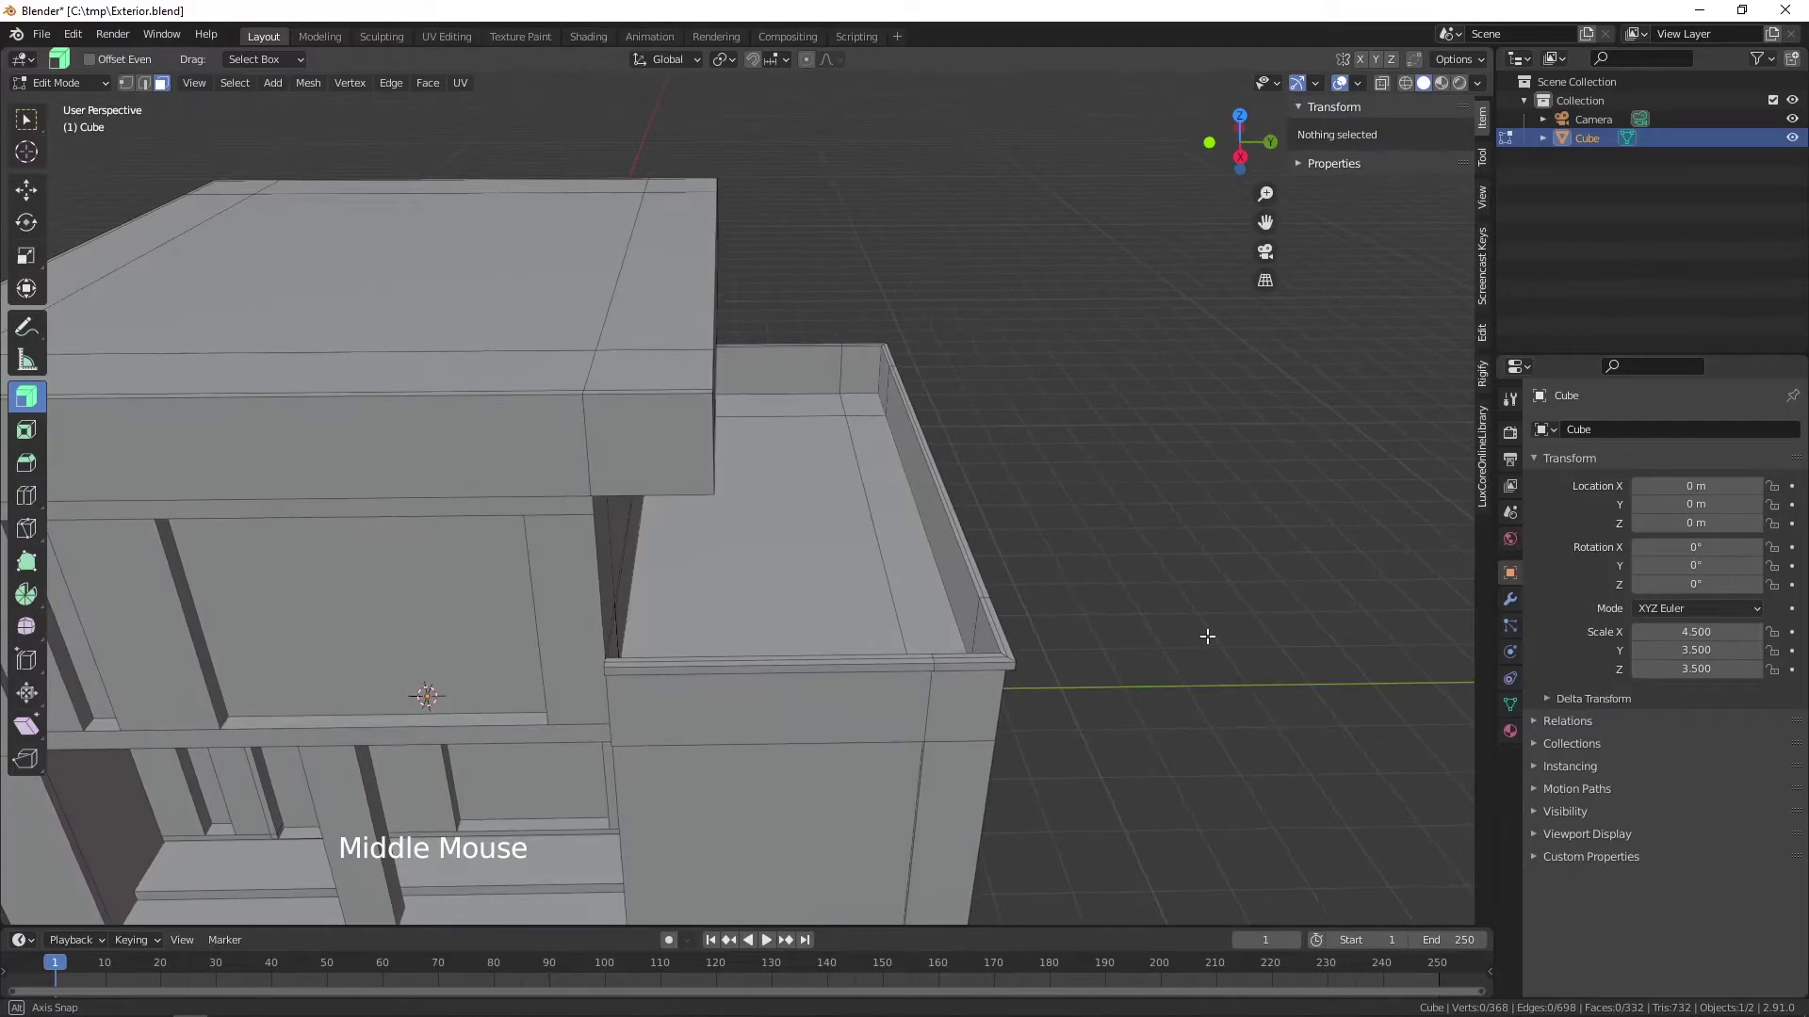
scroll("up", 3)
middle_click(1157, 645)
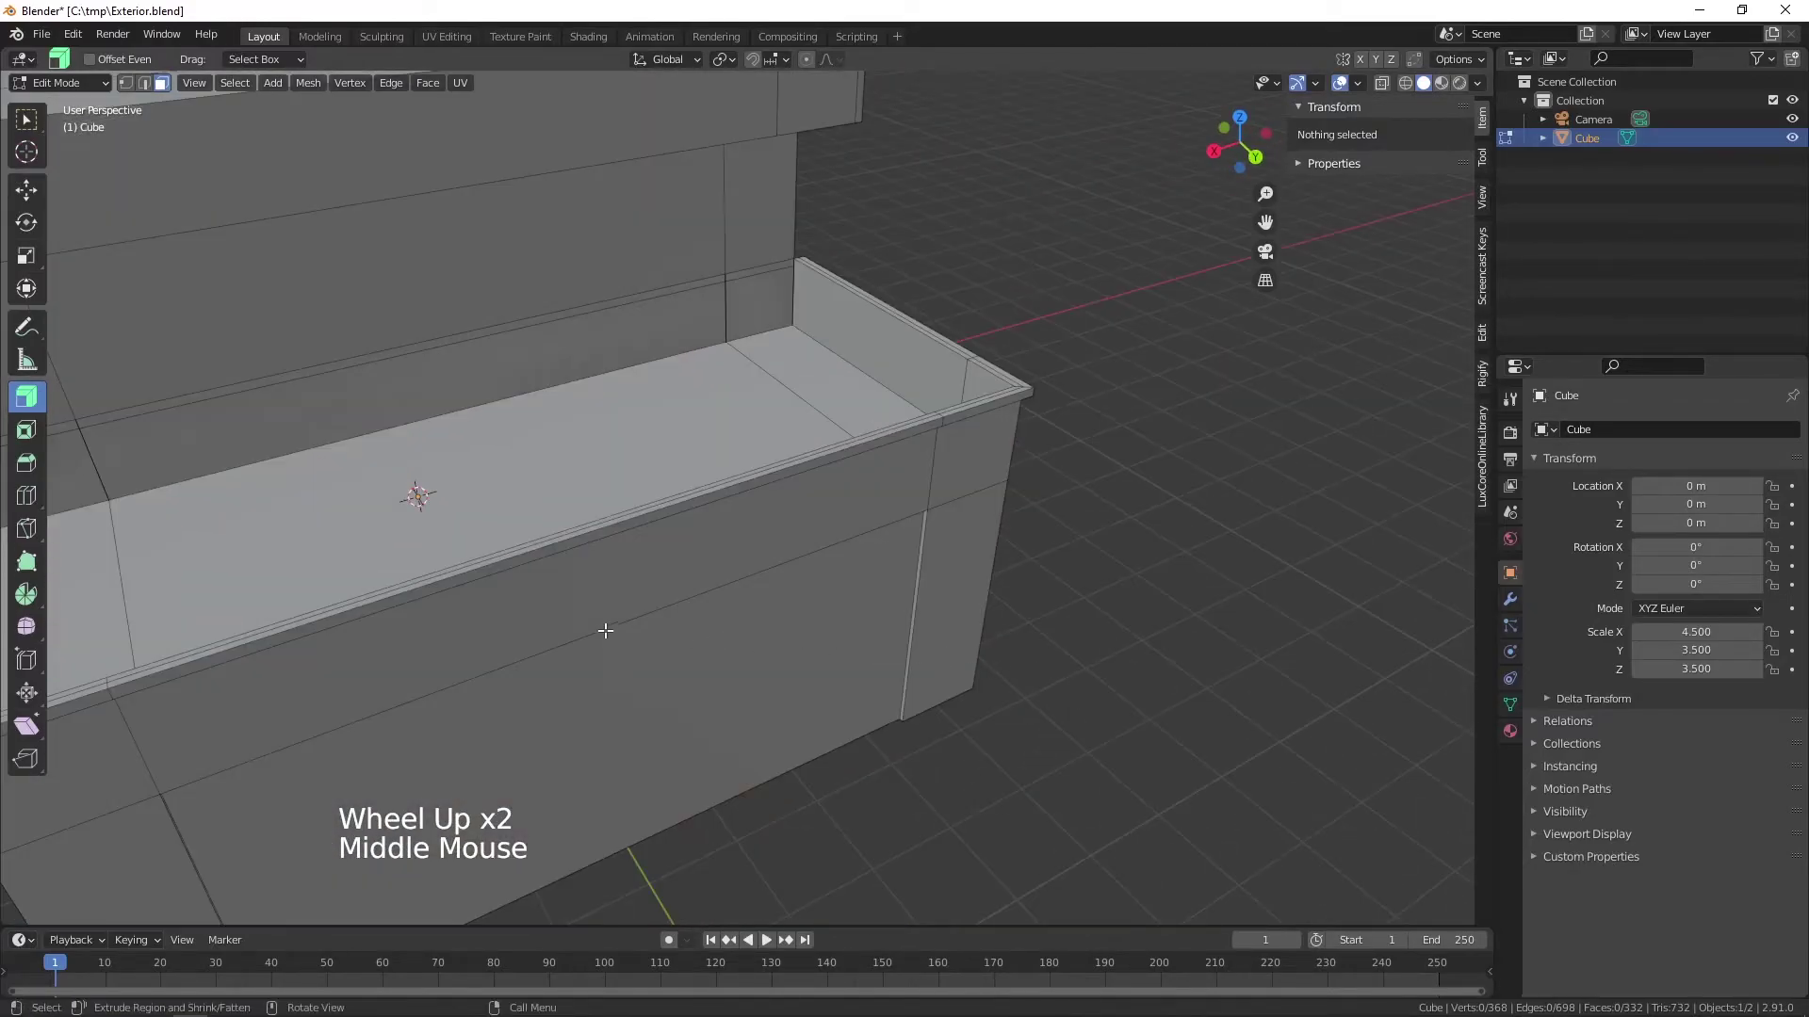
middle_click(460, 537)
middle_click(1003, 584)
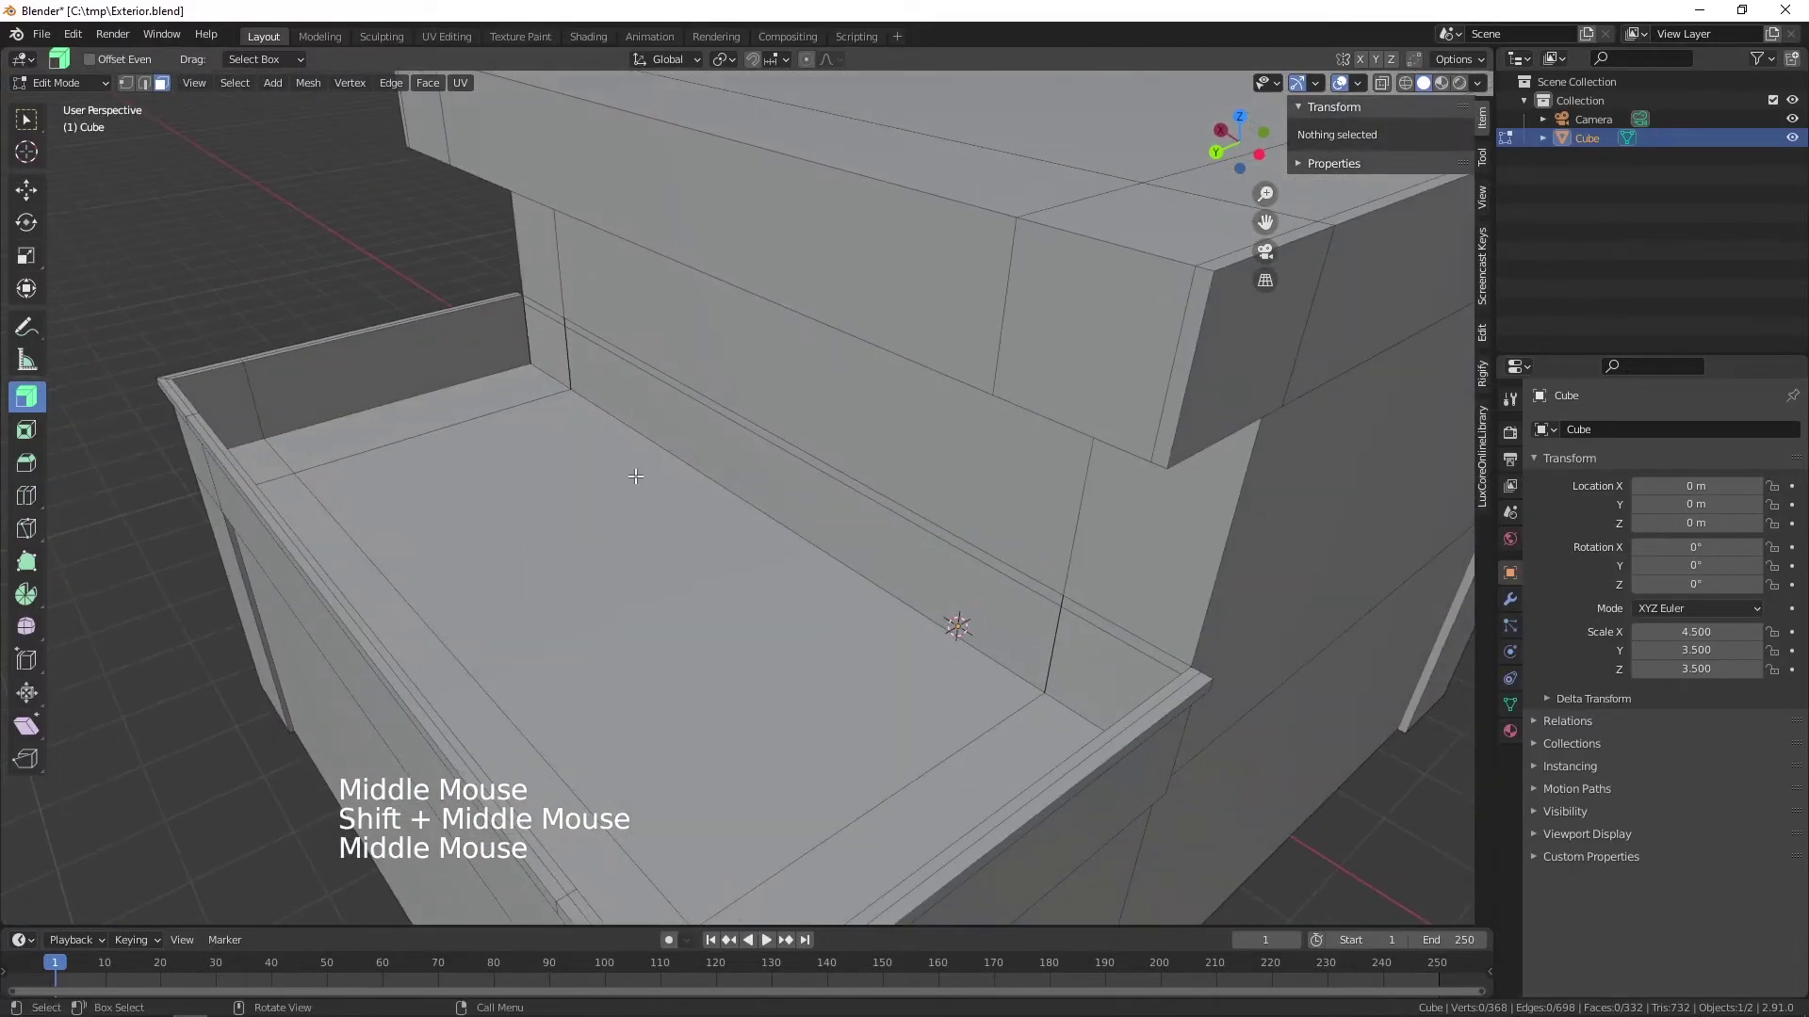
middle_click(591, 442)
scroll("up", 3)
middle_click(538, 473)
middle_click(575, 605)
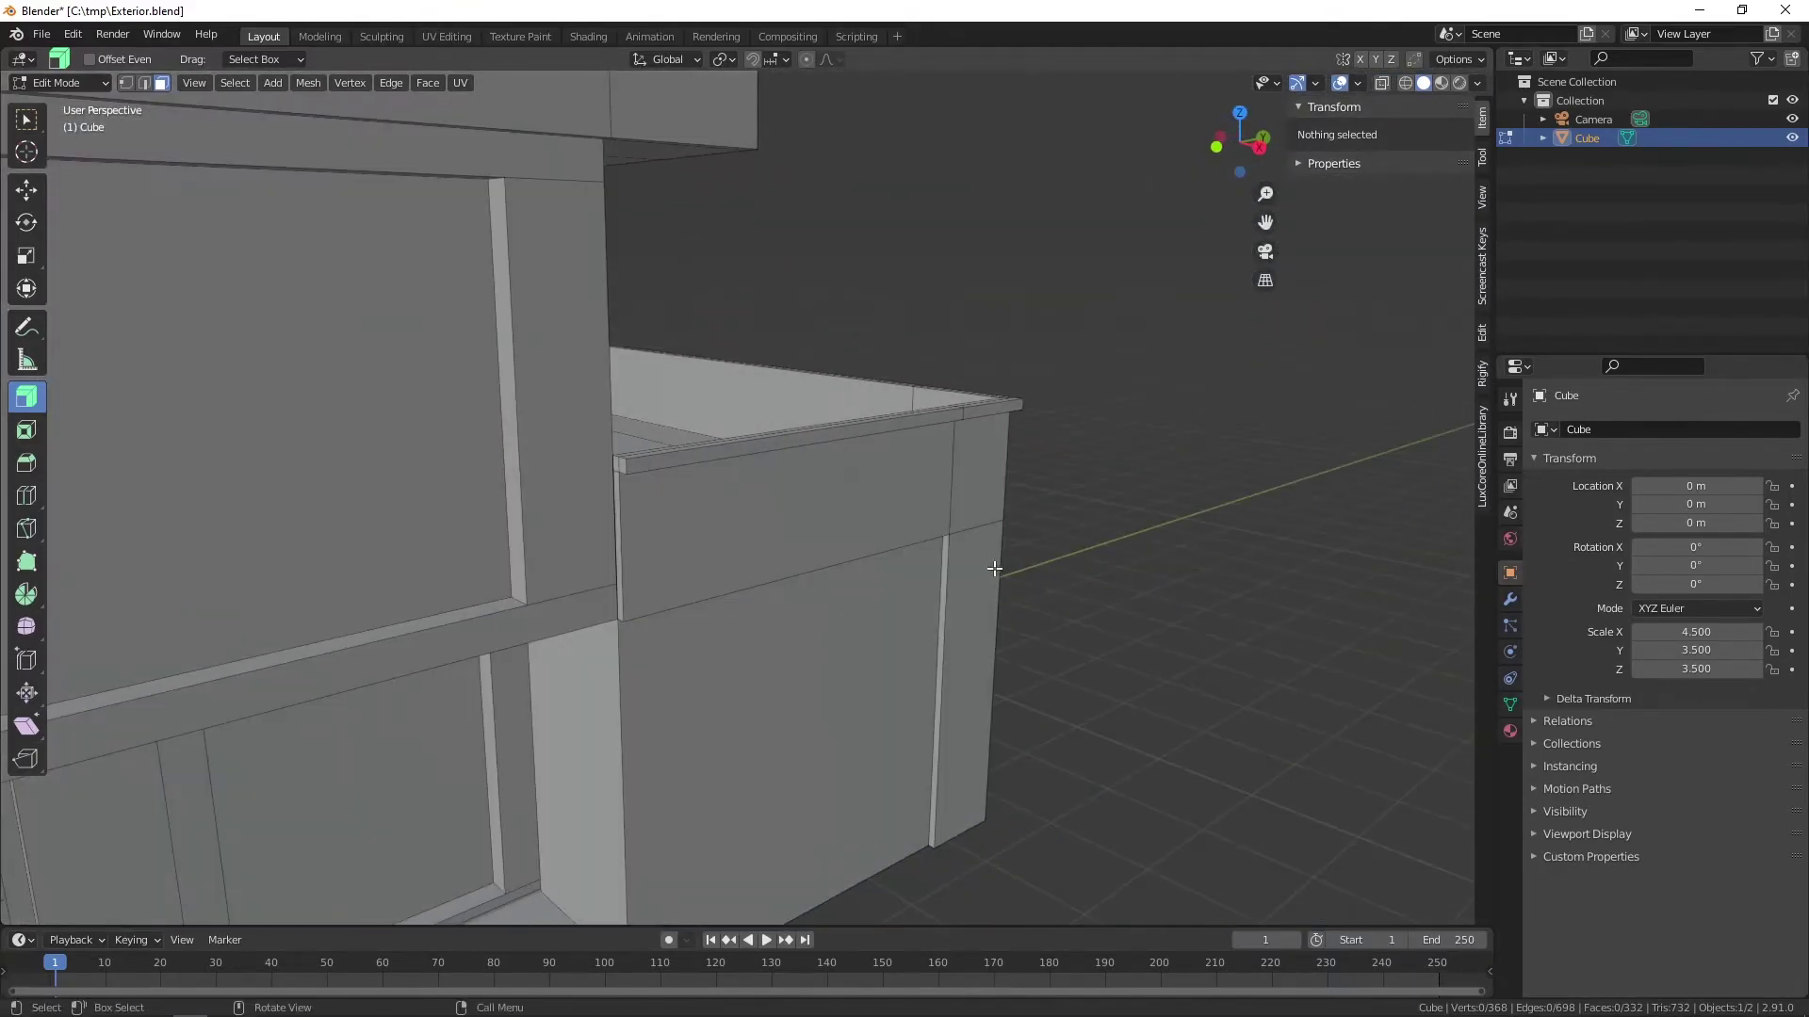
scroll("down", 3)
middle_click(792, 578)
scroll("down", 3)
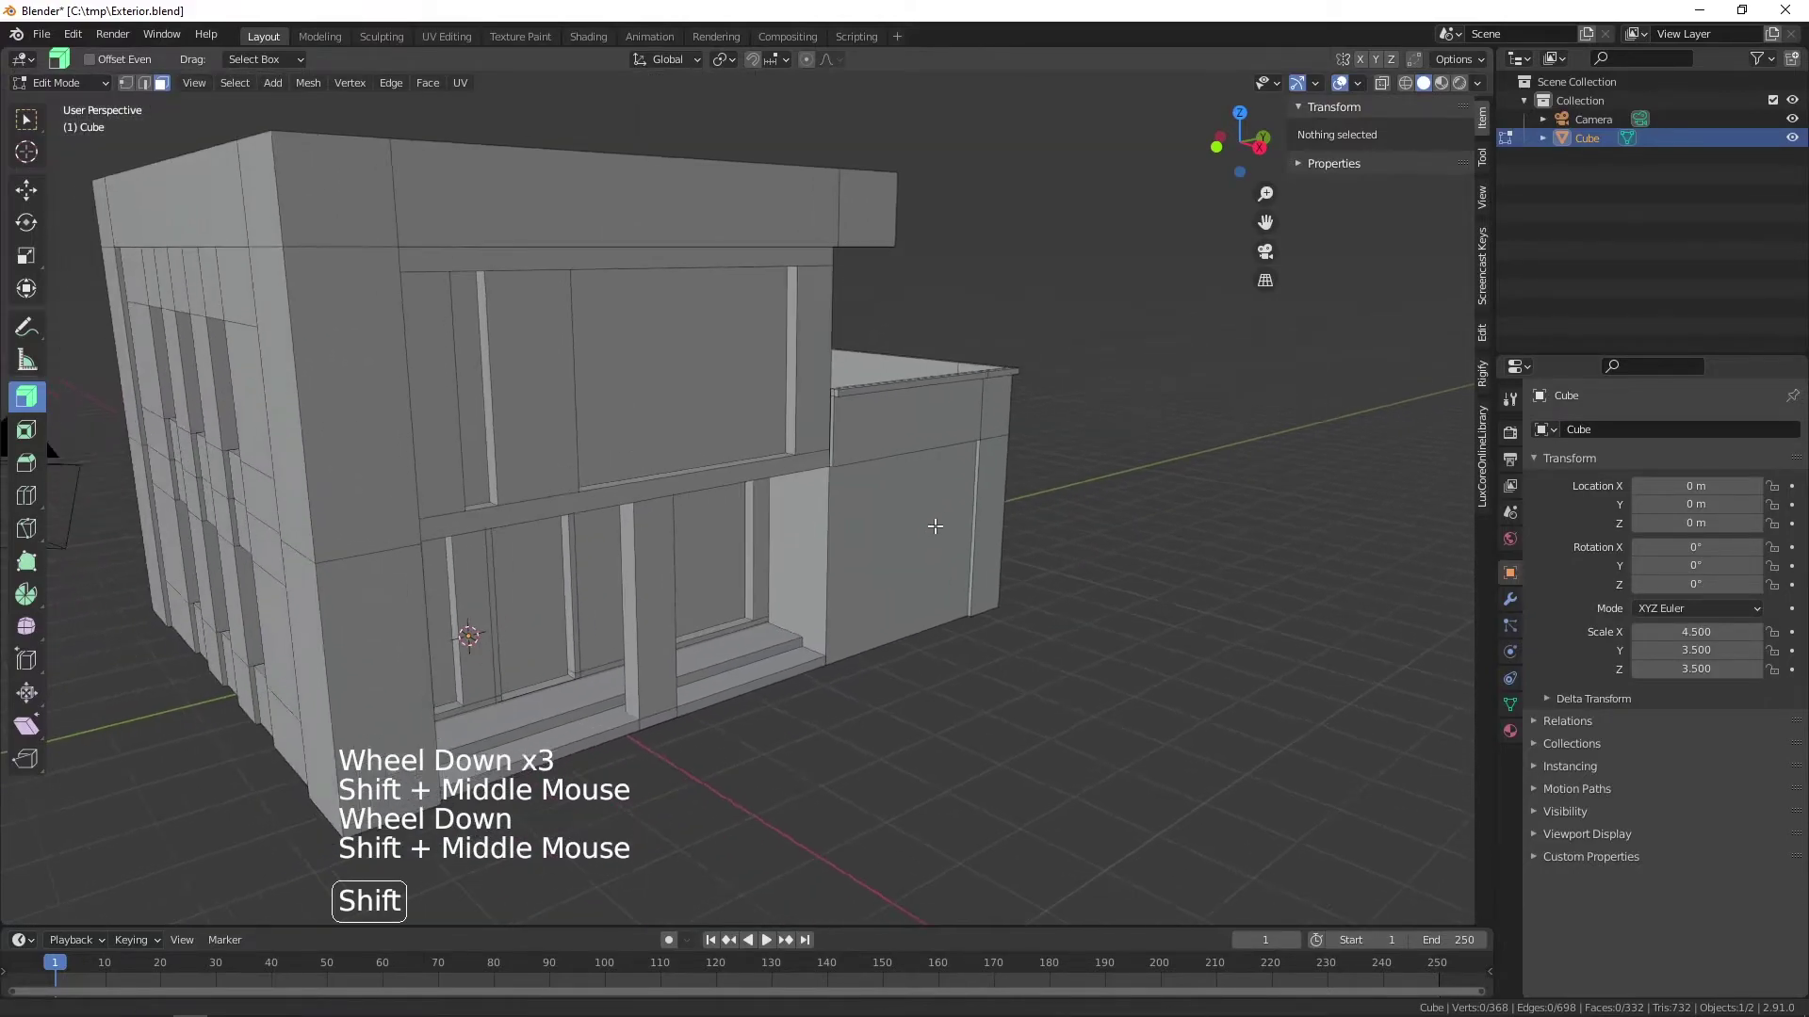
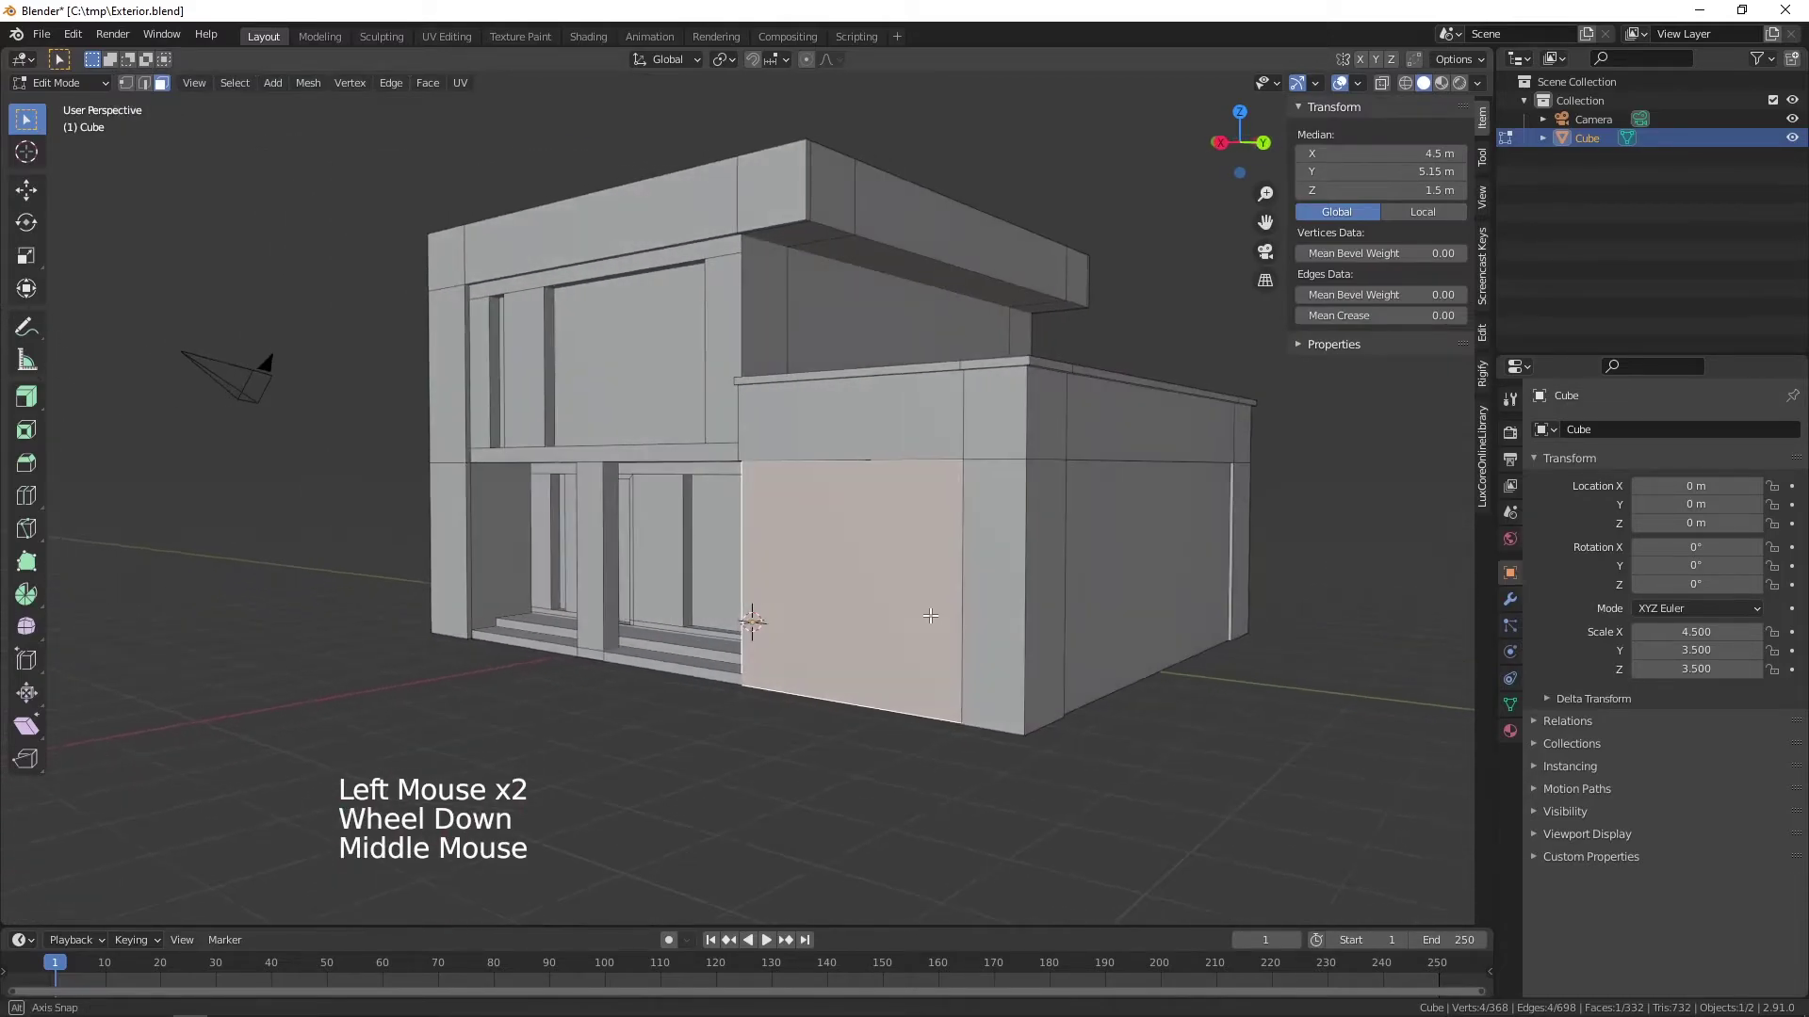
- Inset the annex front wall face with a small thickness so a thin border frames a panel
scroll("up", 3)
middle_click(1204, 563)
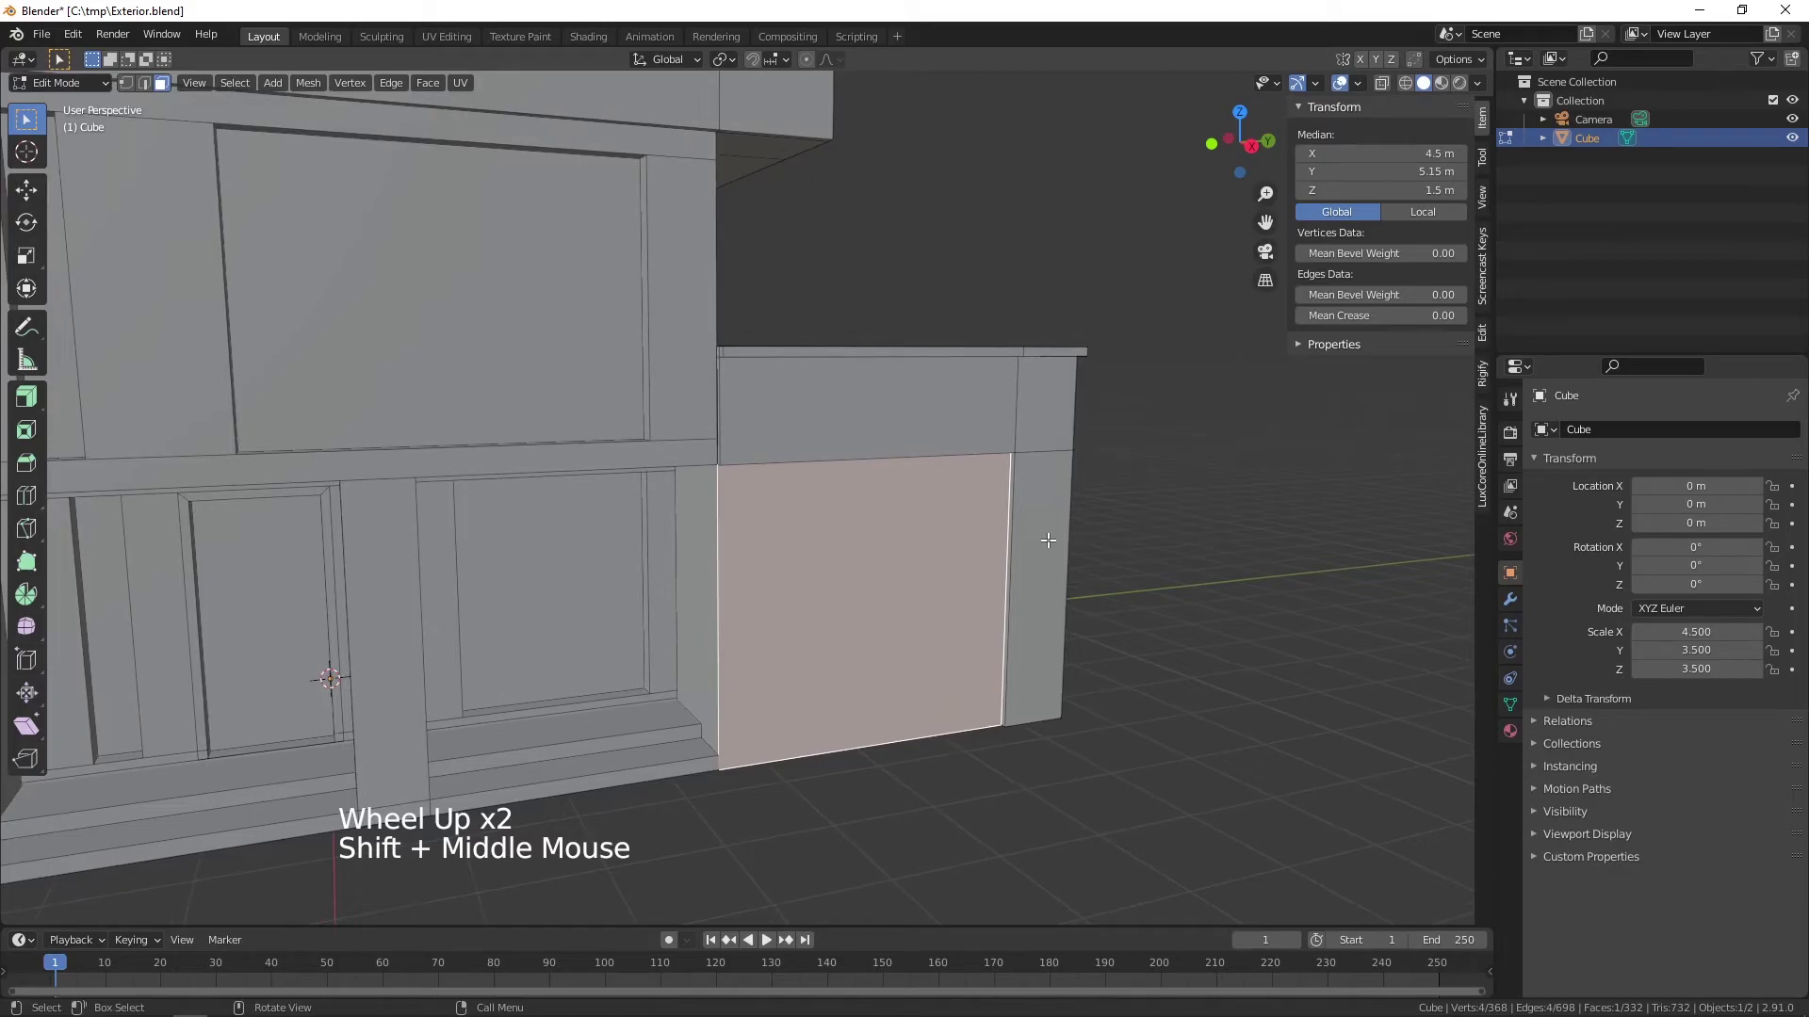
key("i")
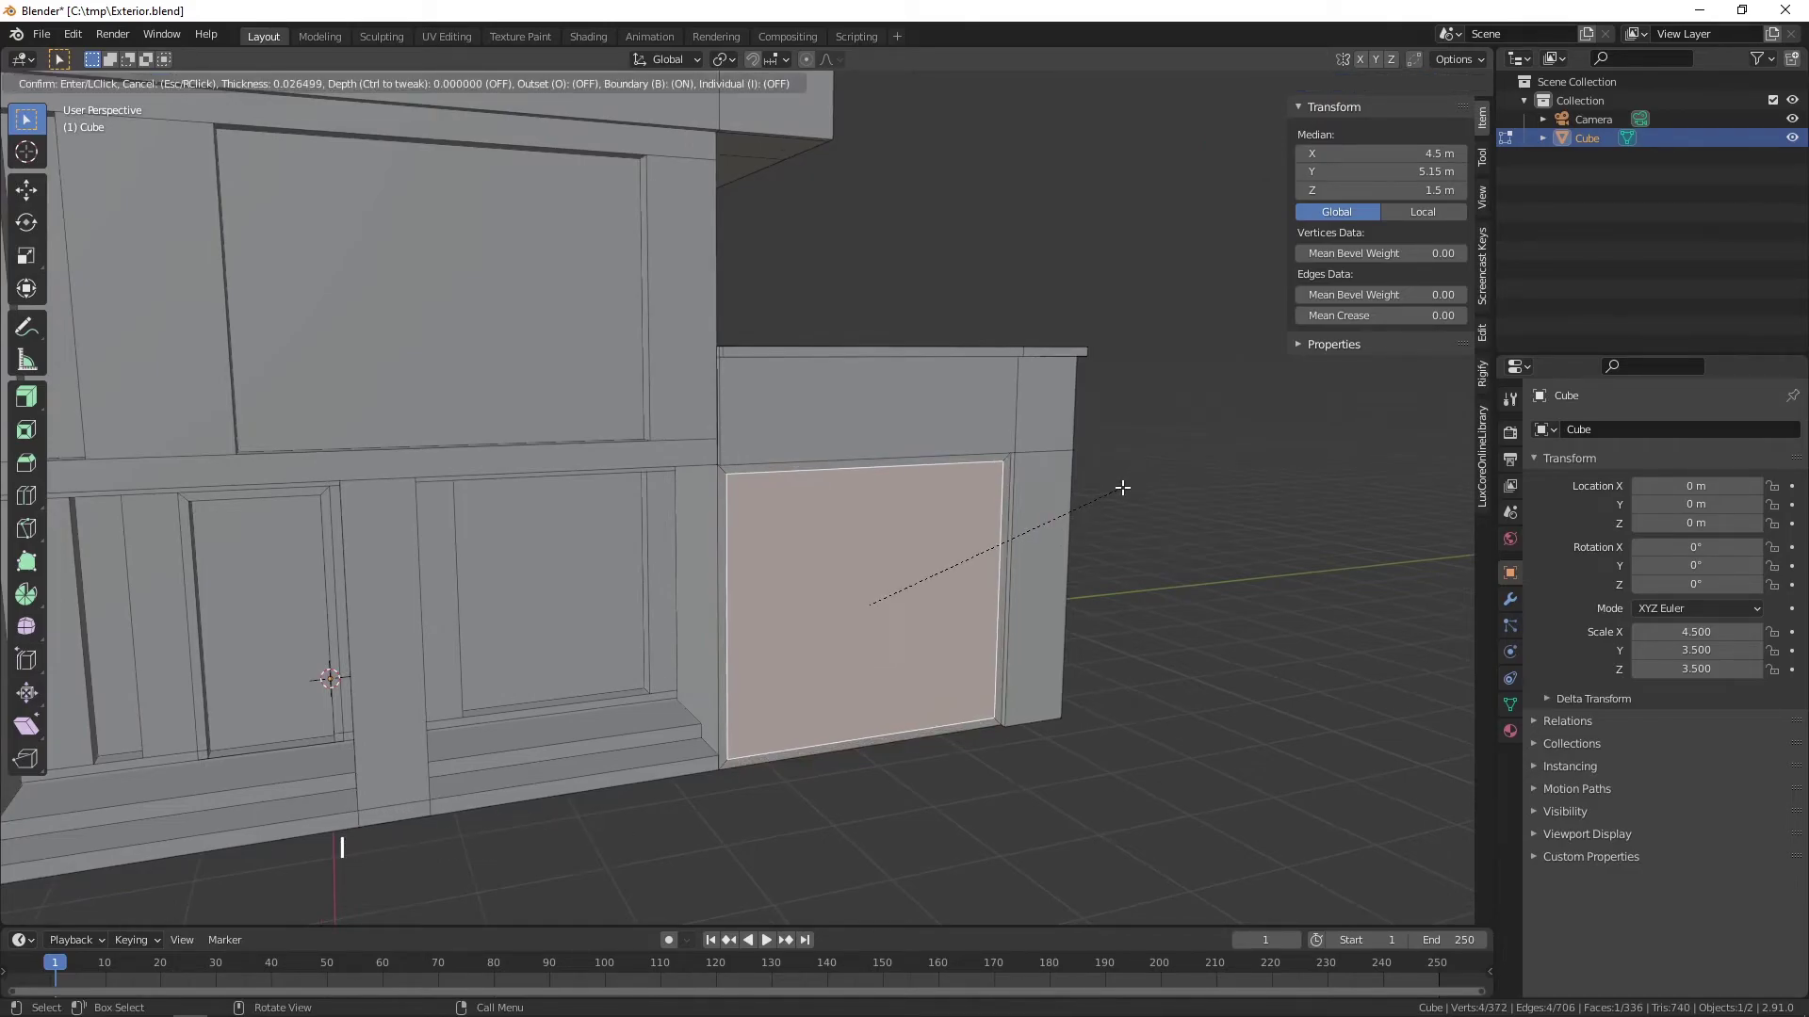
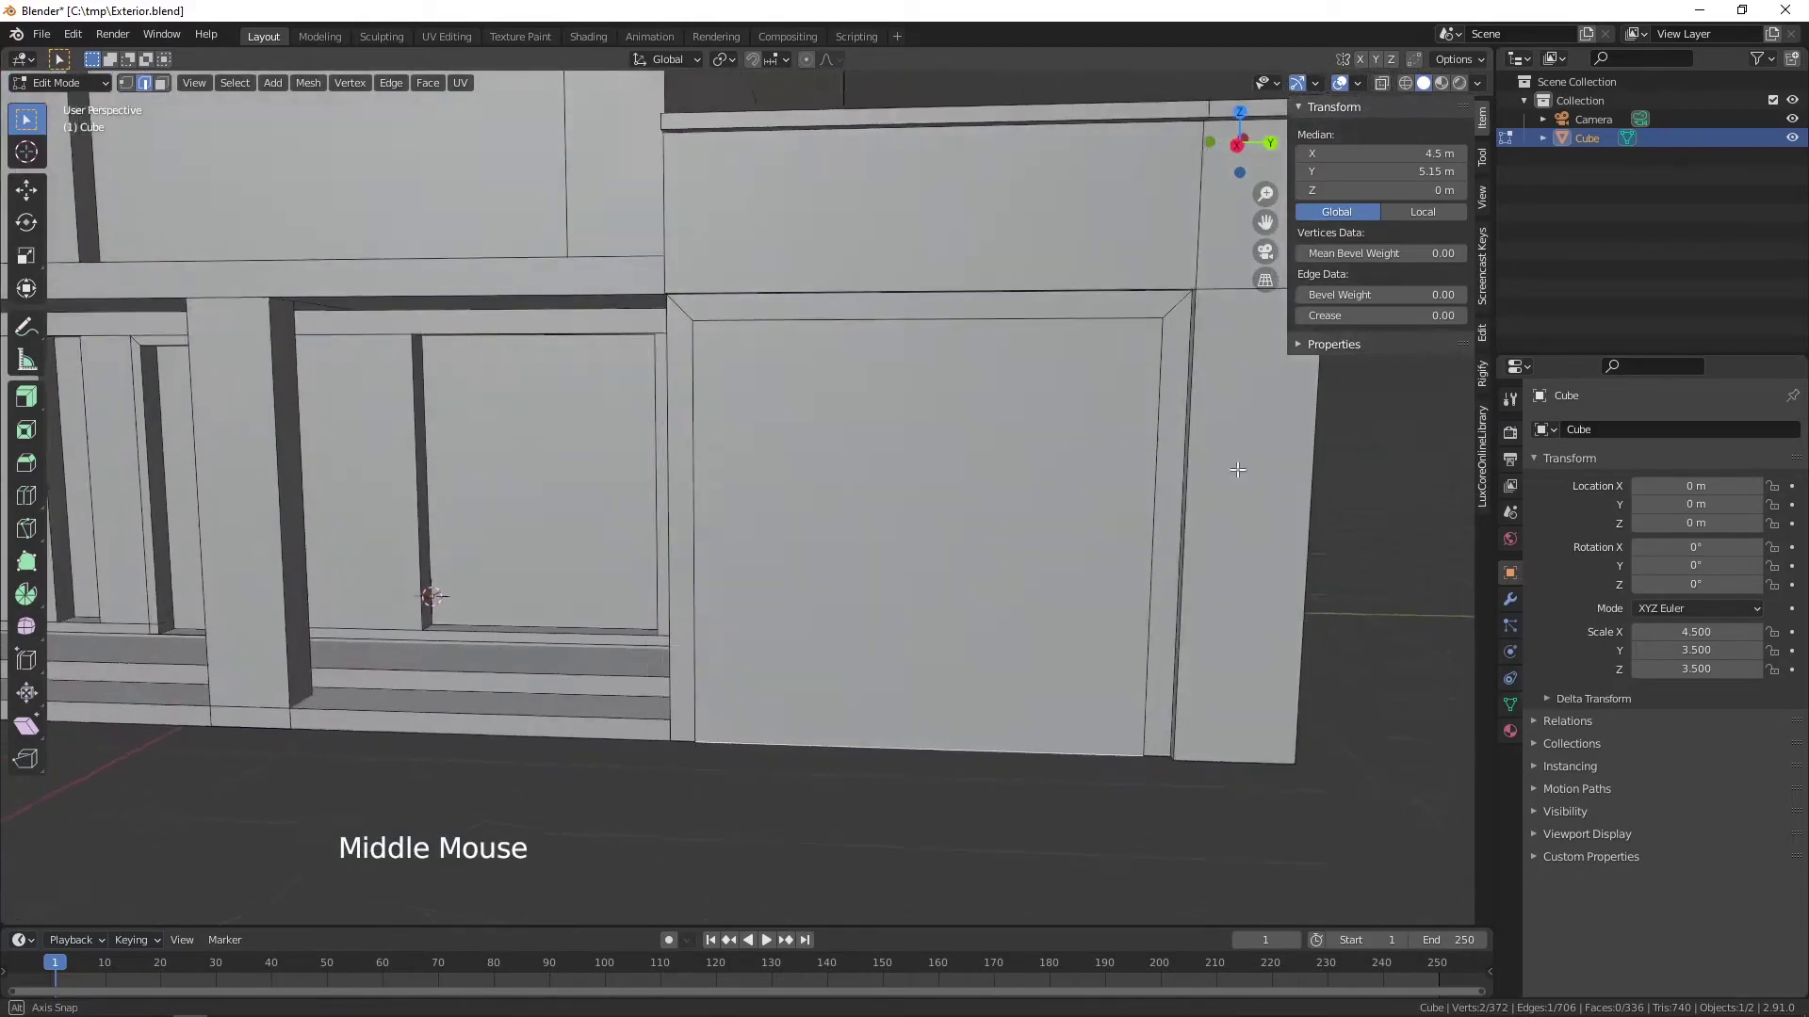
scroll("down", 3)
middle_click(975, 508)
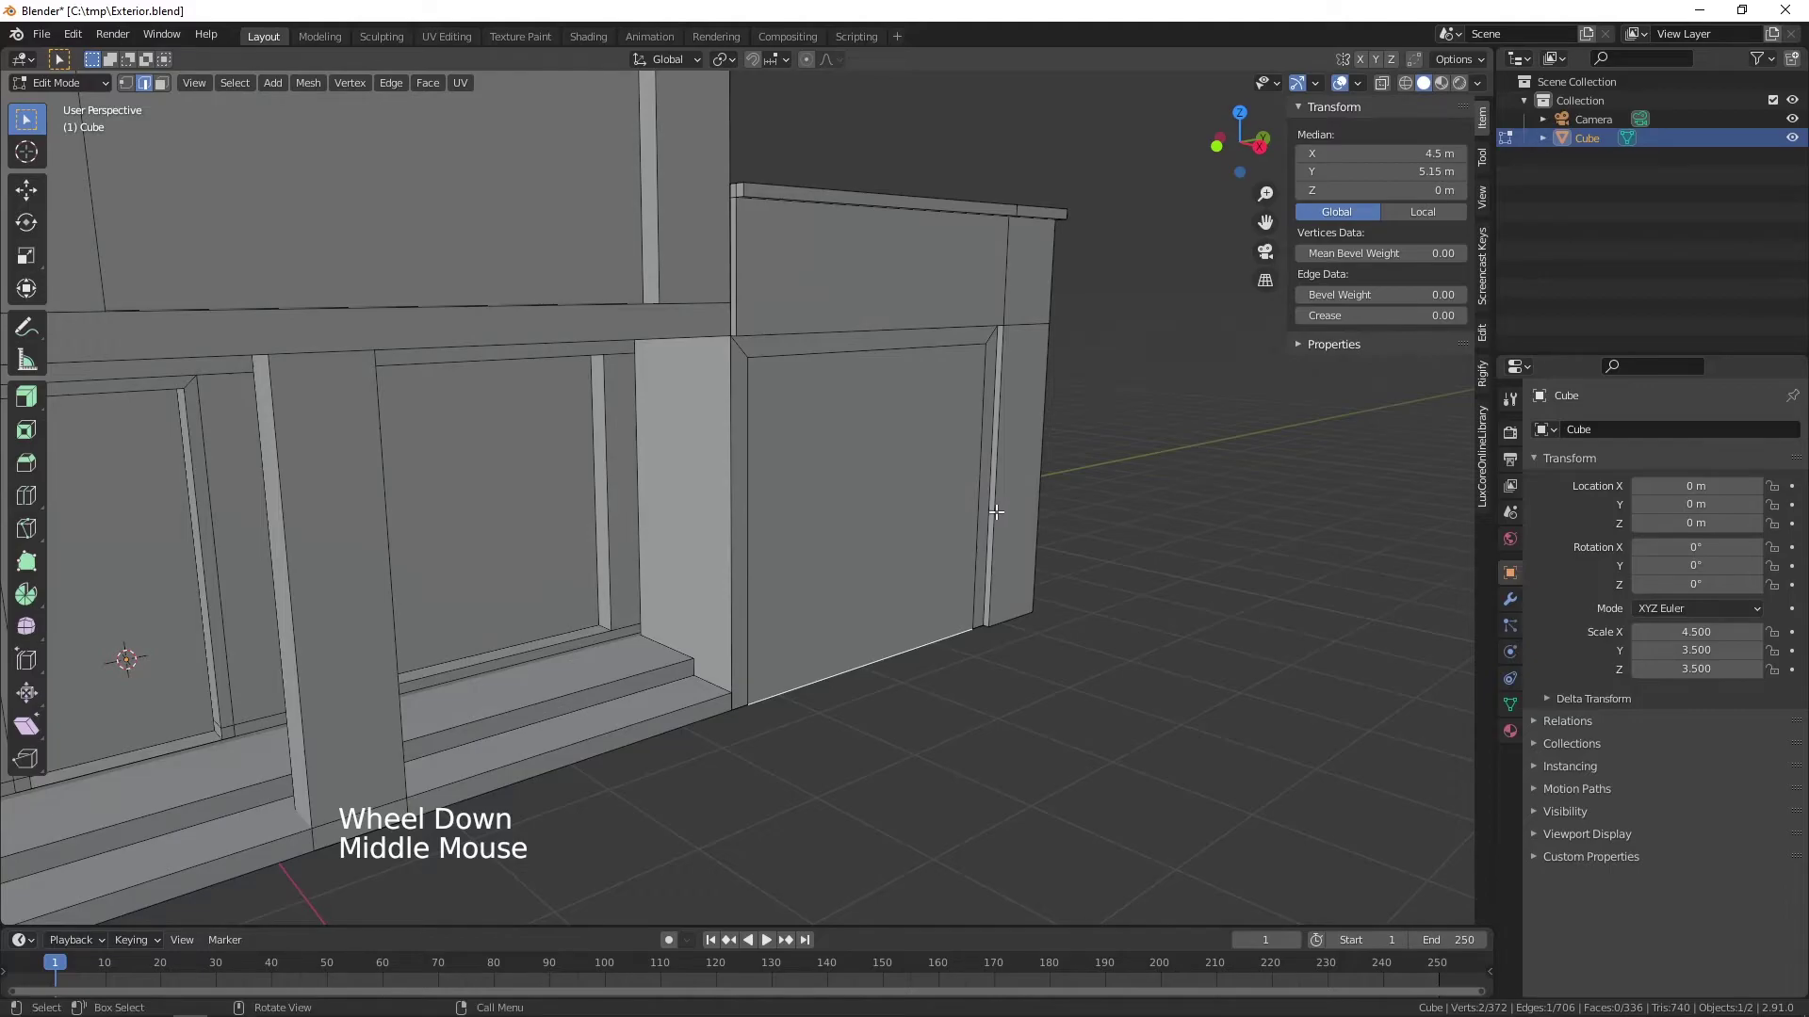
- Extrude the inset front panel face inward with a Z depth of -0.2 m
key("3")
left_click(896, 525)
middle_click(1054, 534)
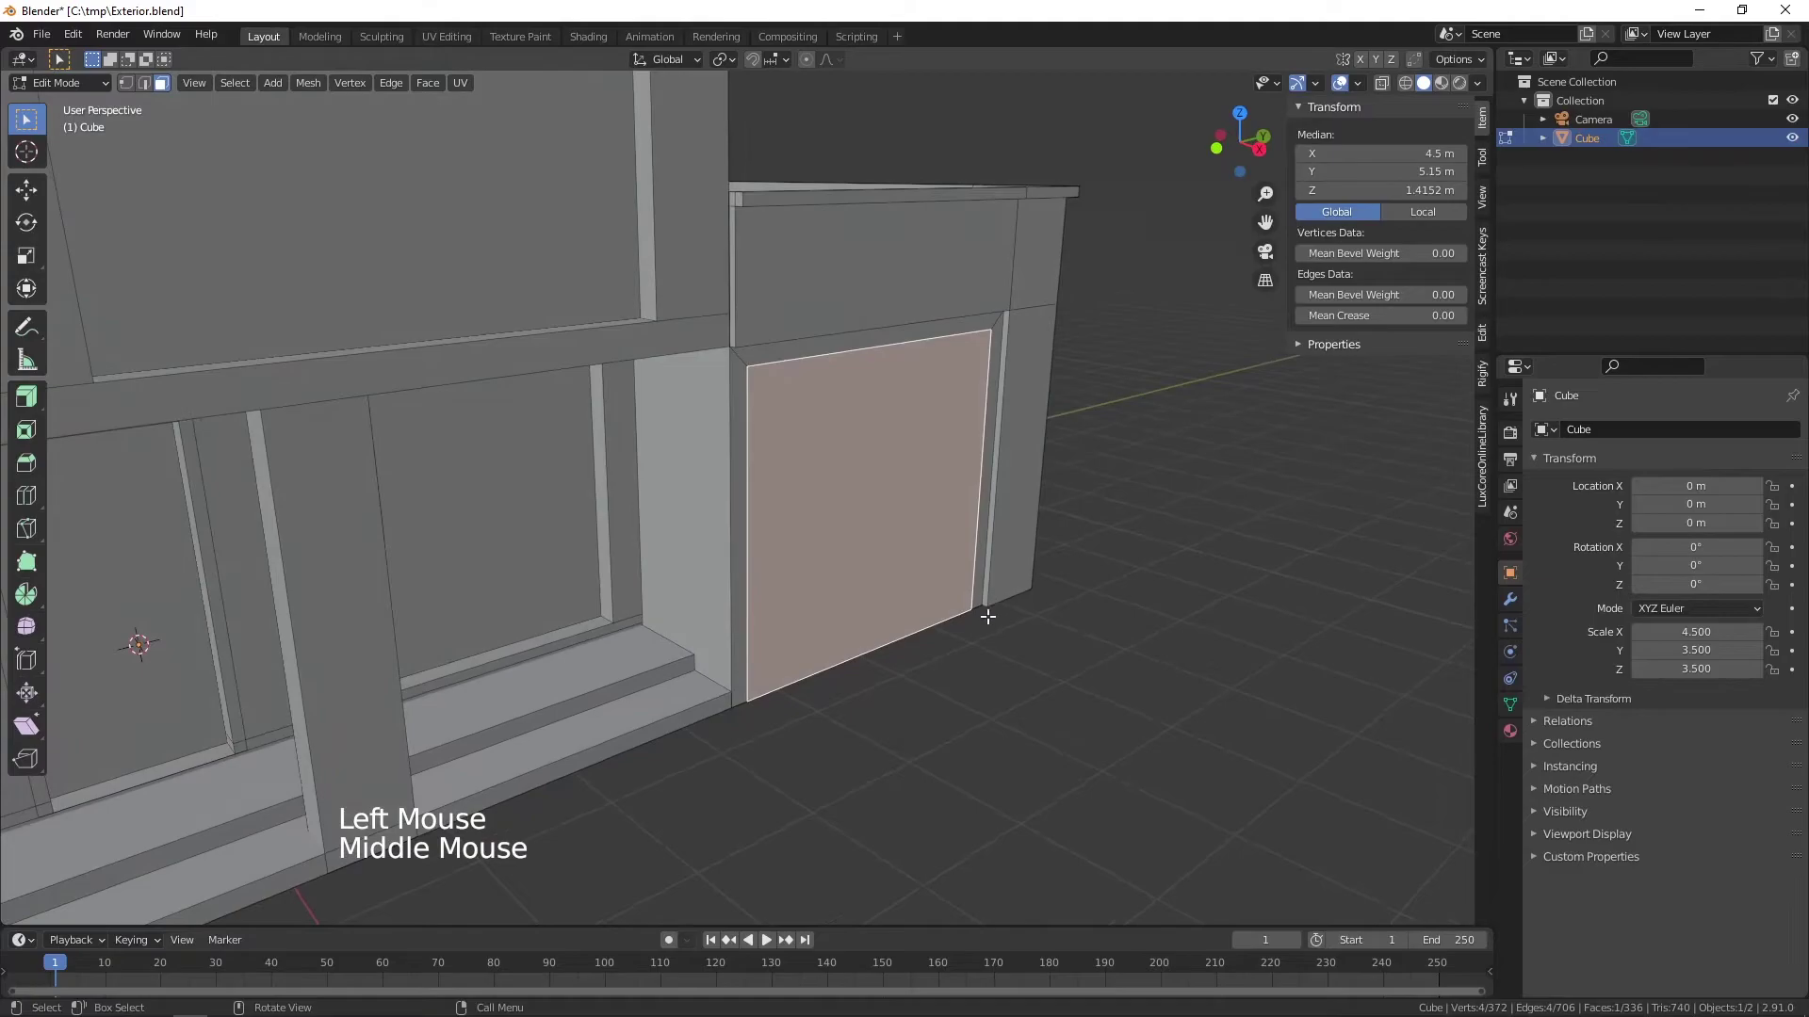
key("e")
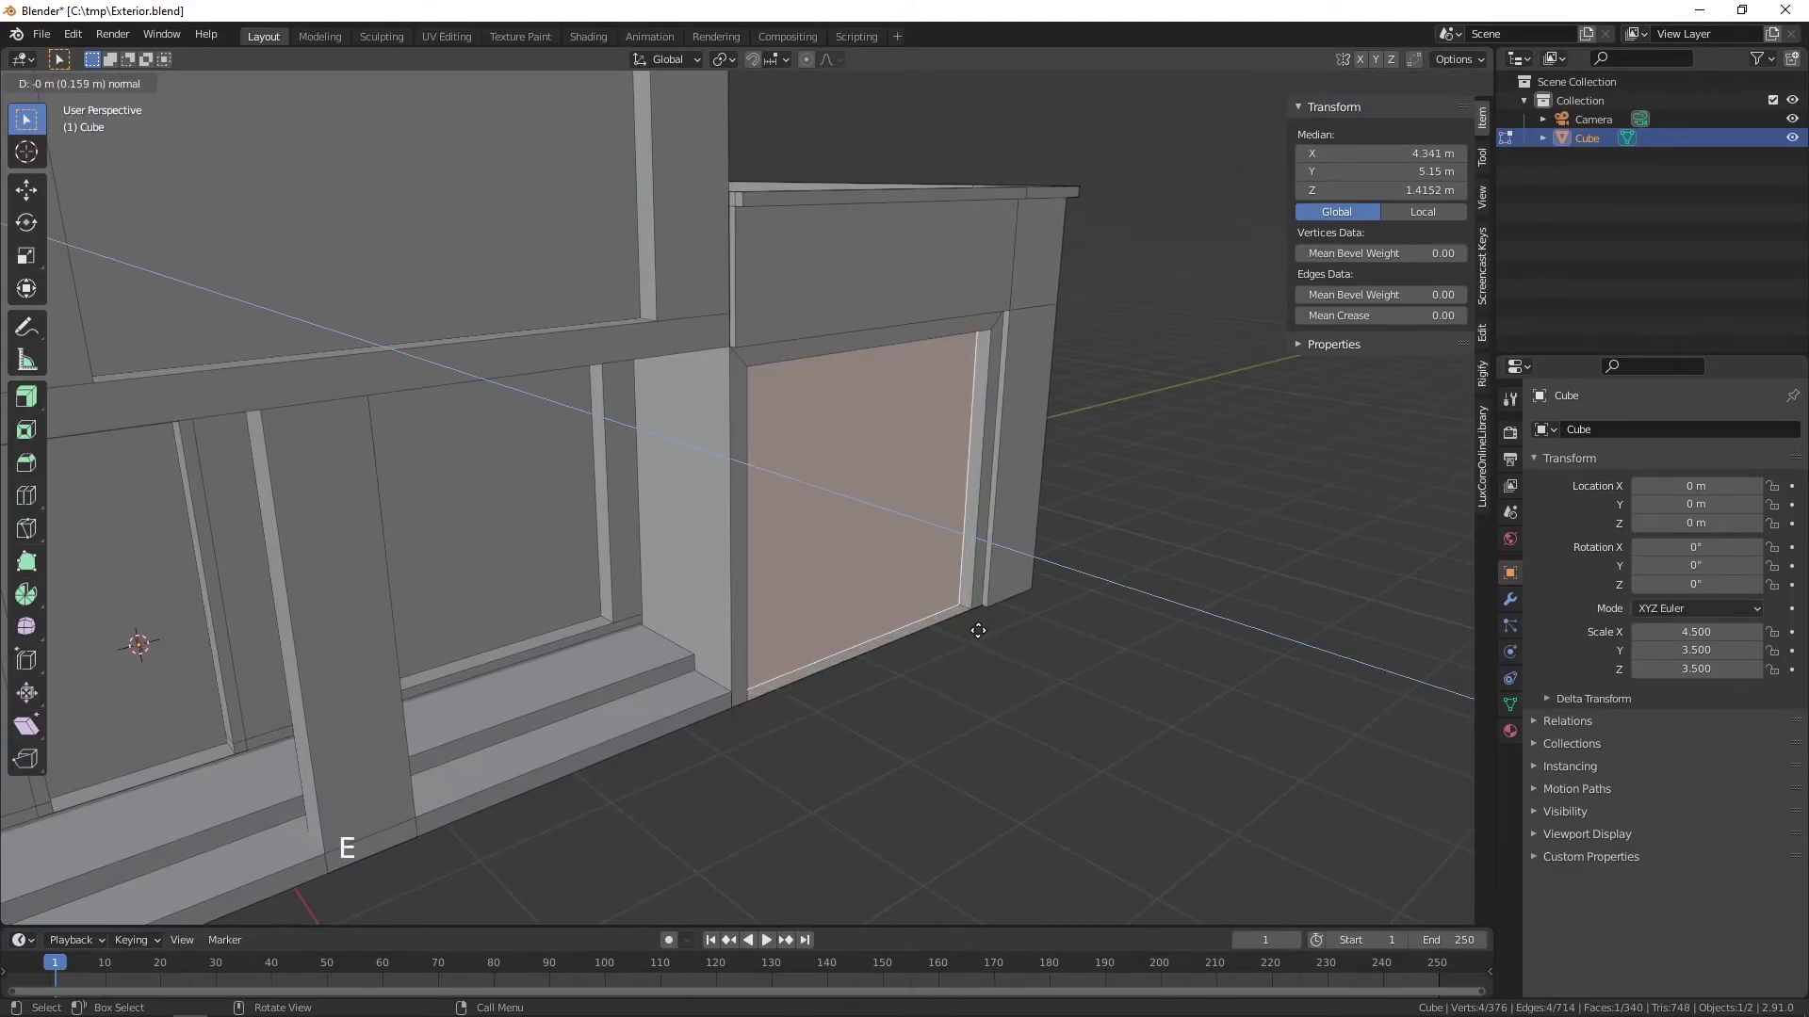
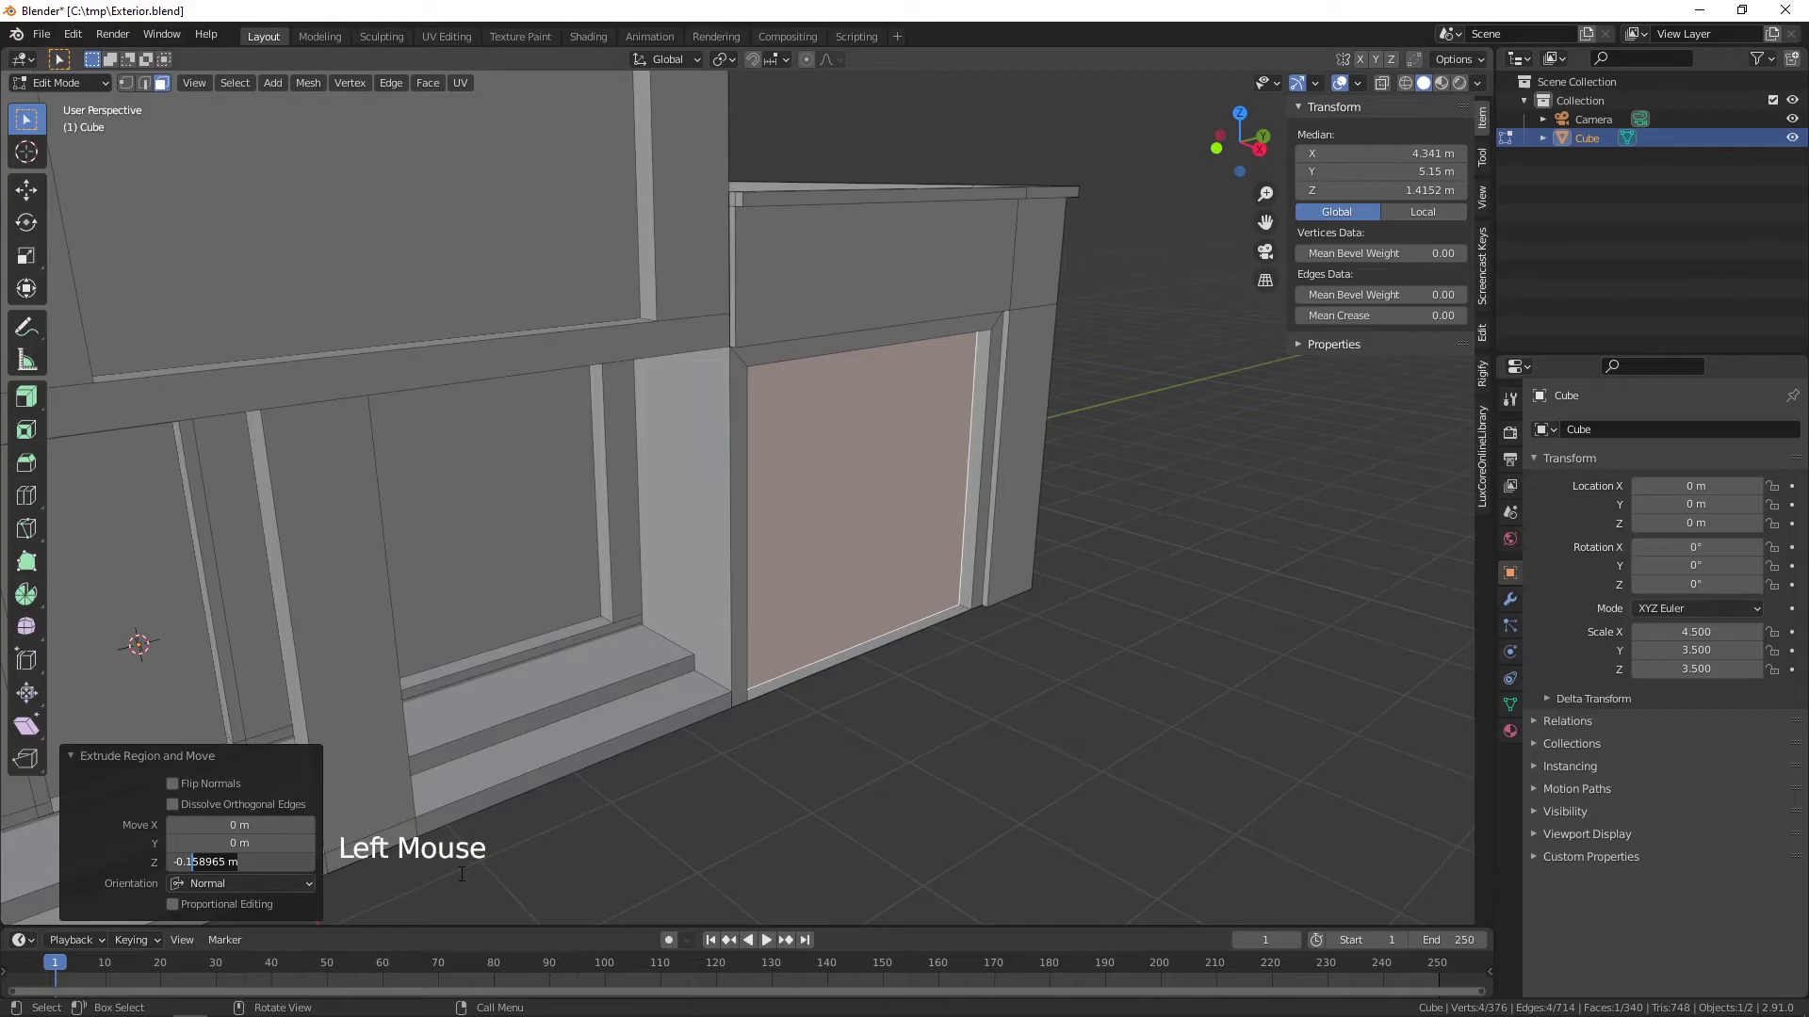
key("BackSpace")
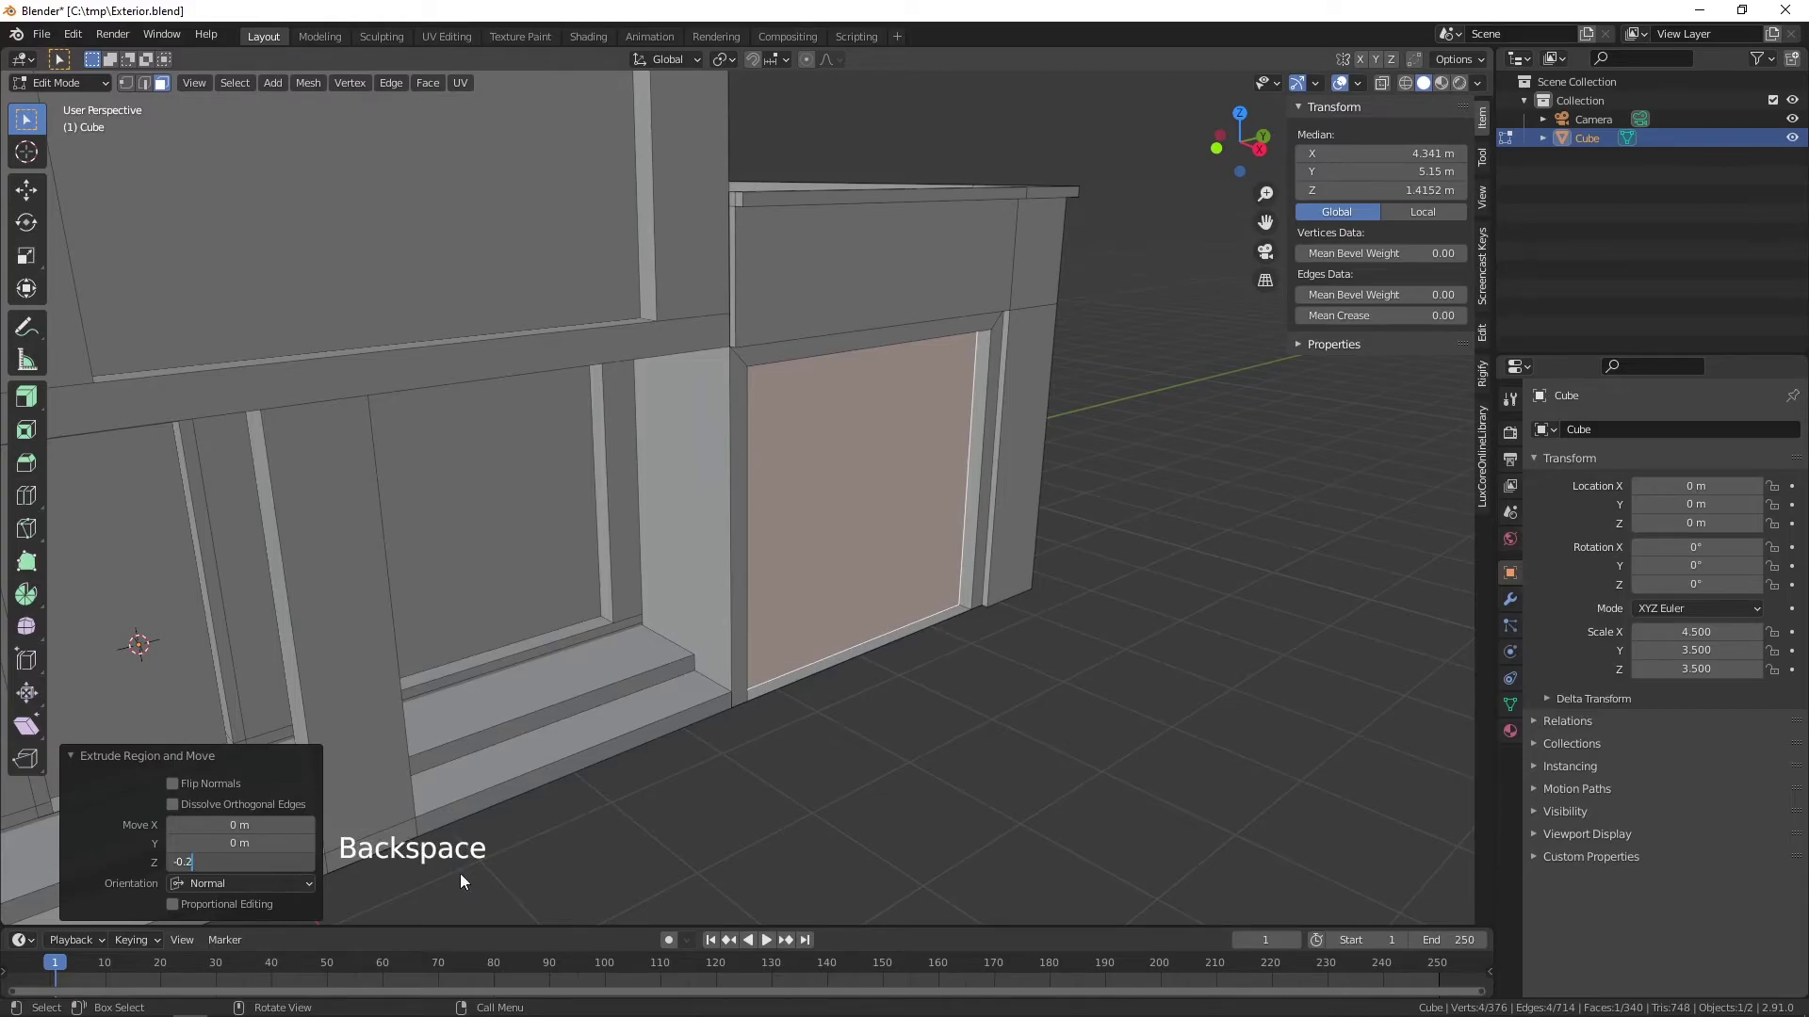
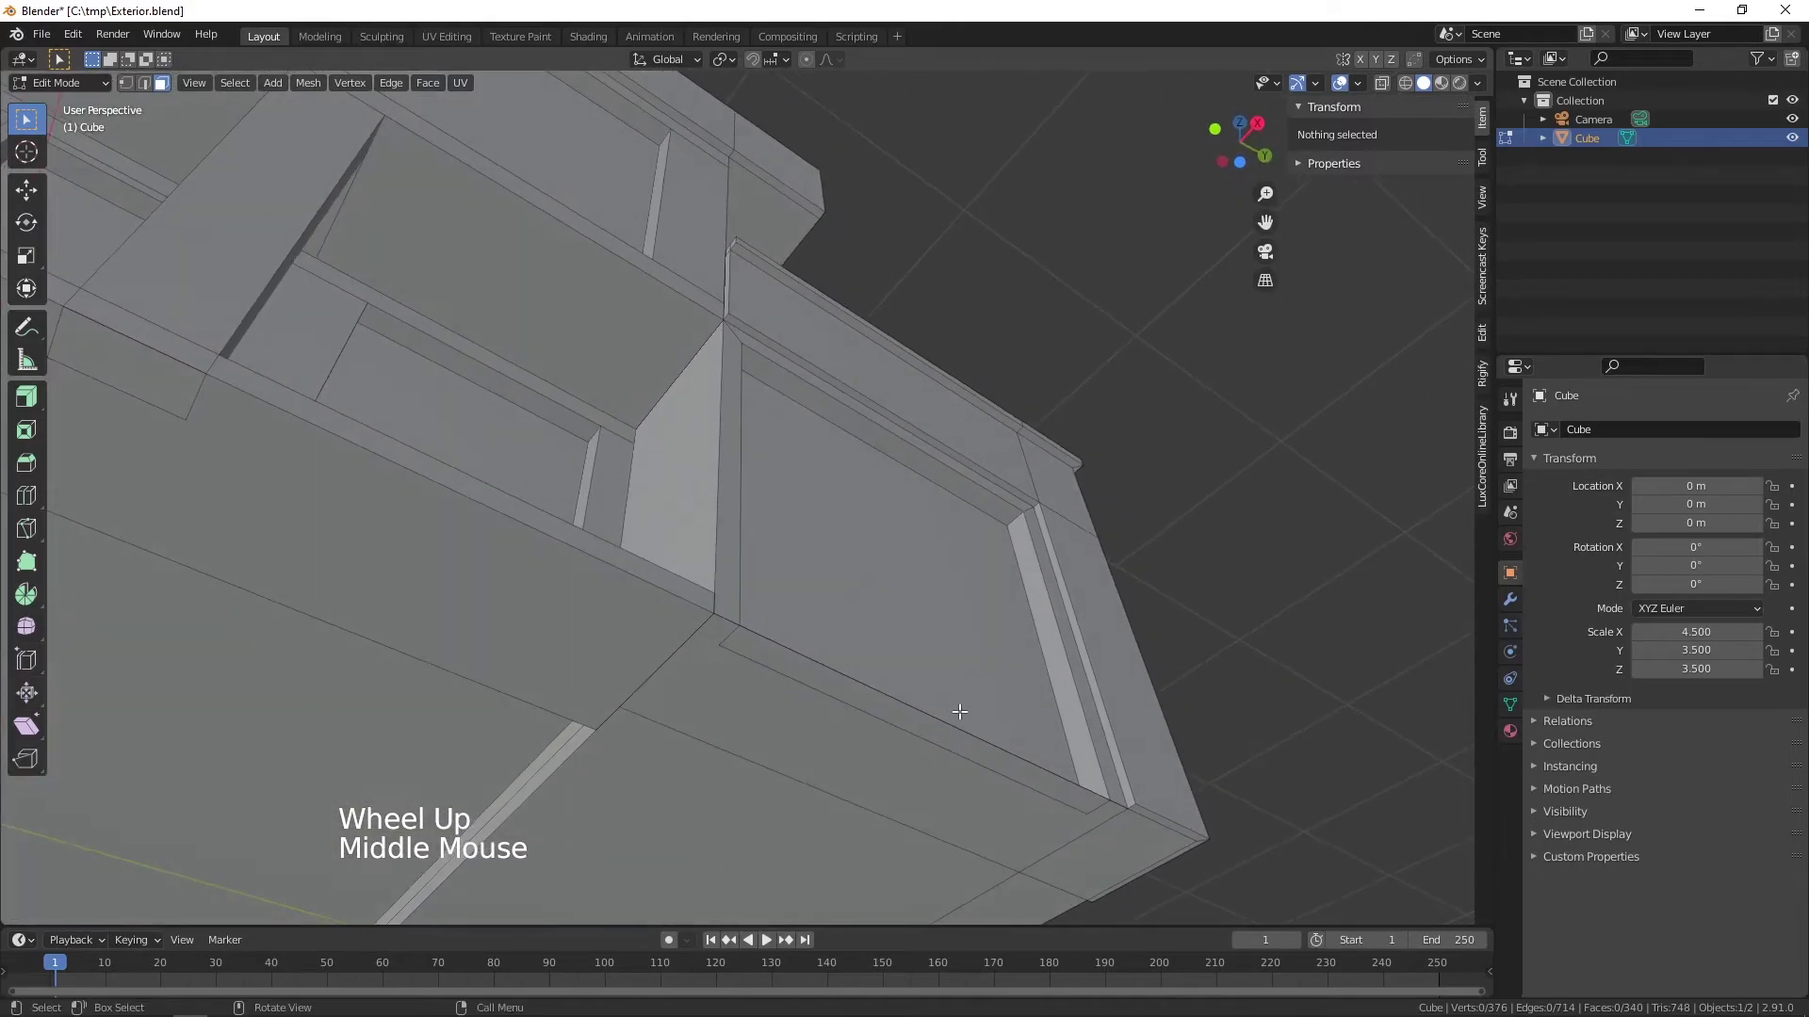
- Delete the unwanted face and stray edge left at the base of the recessed panel
middle_click(961, 699)
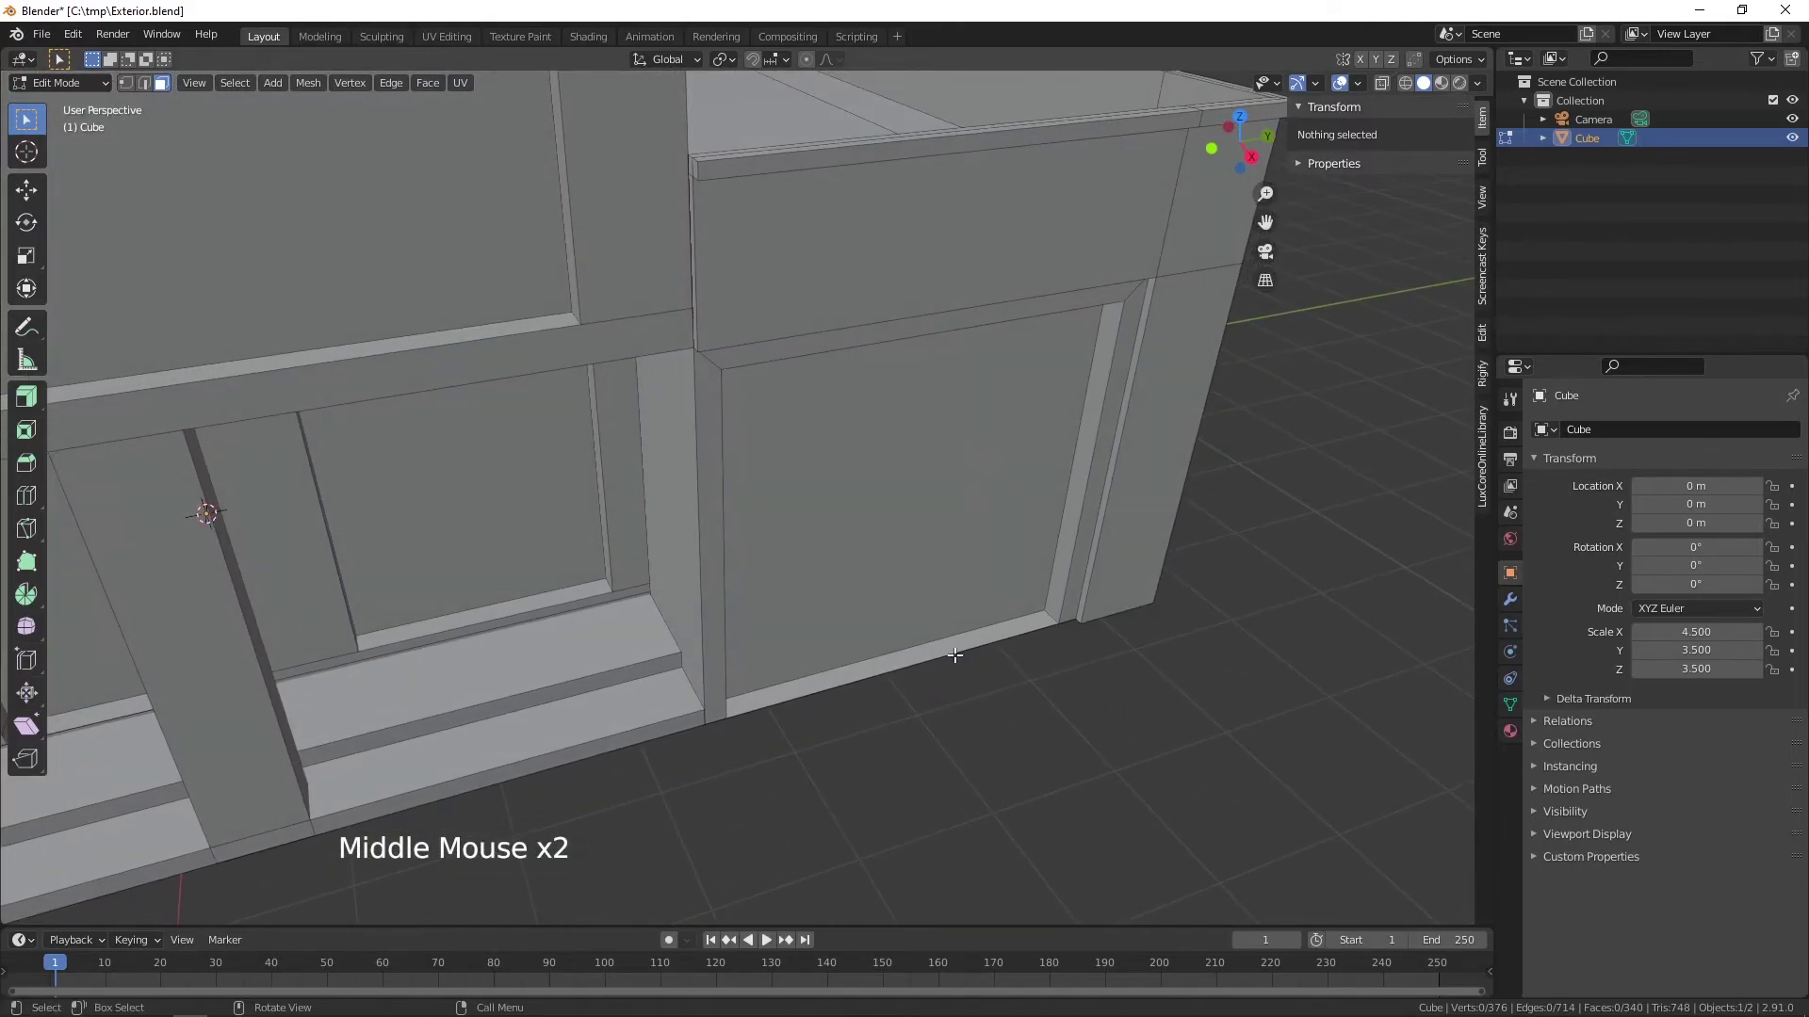
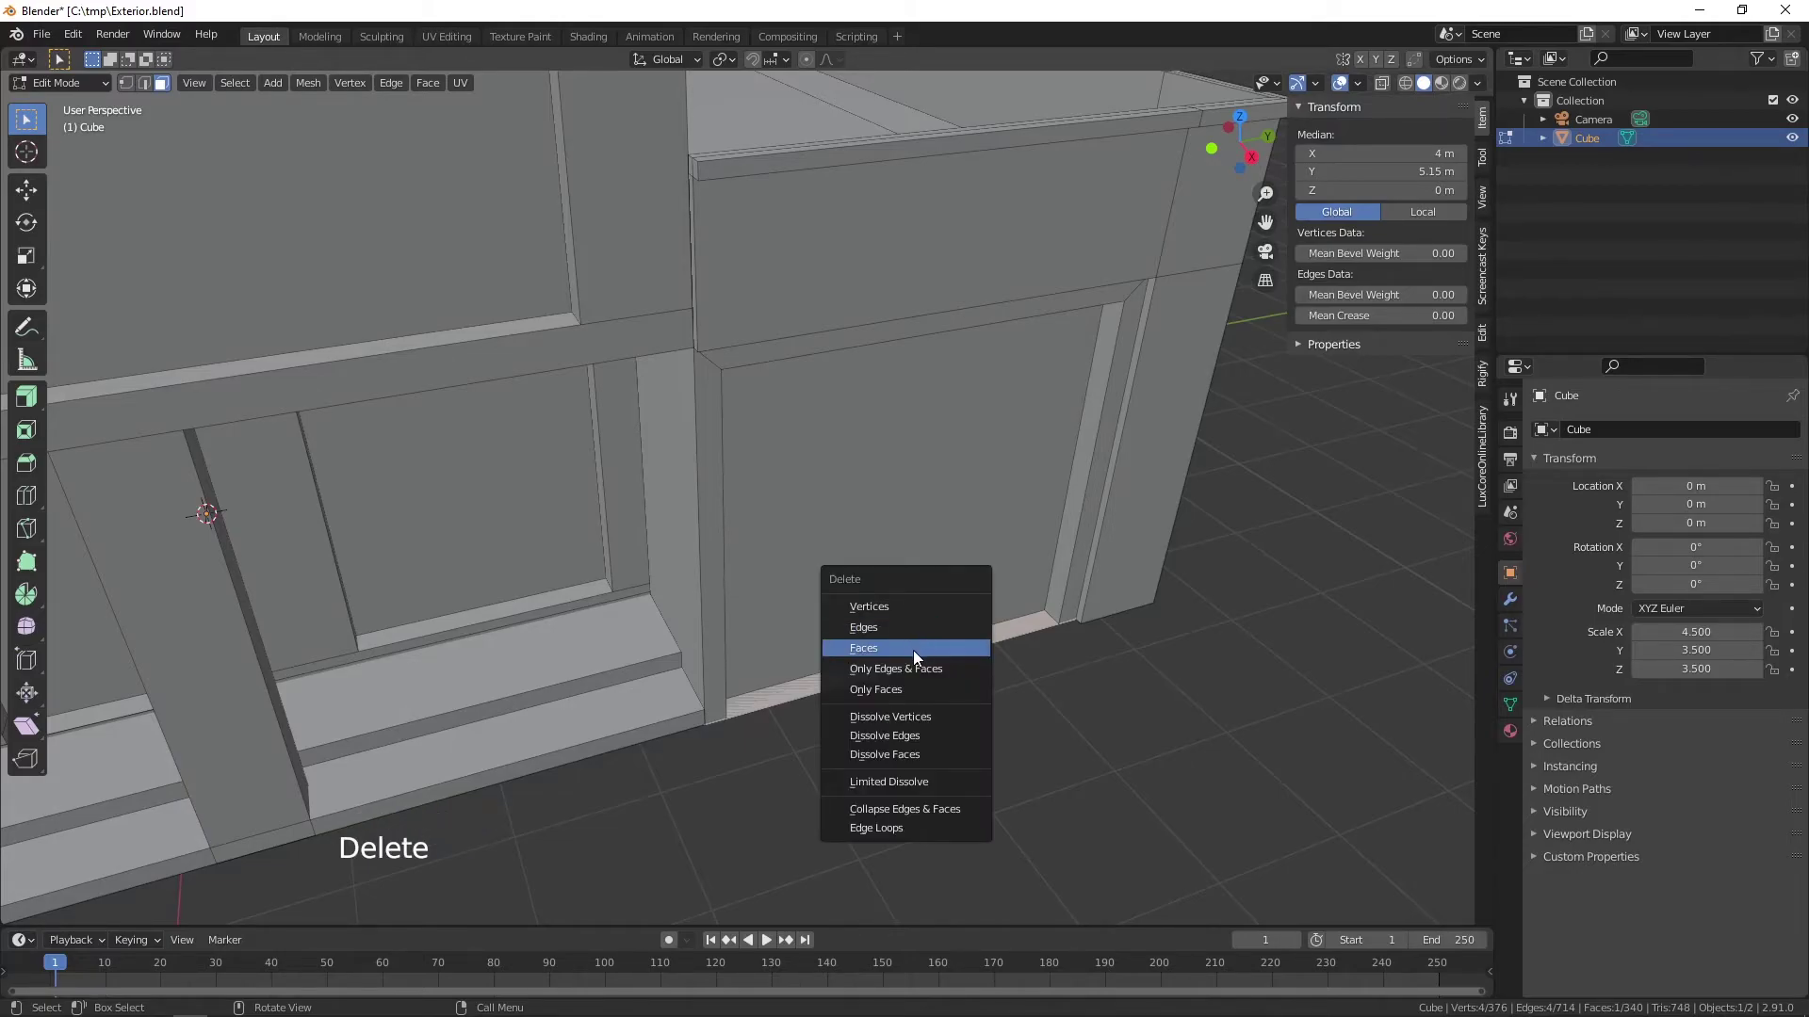
left_click(1001, 627)
key("Delete")
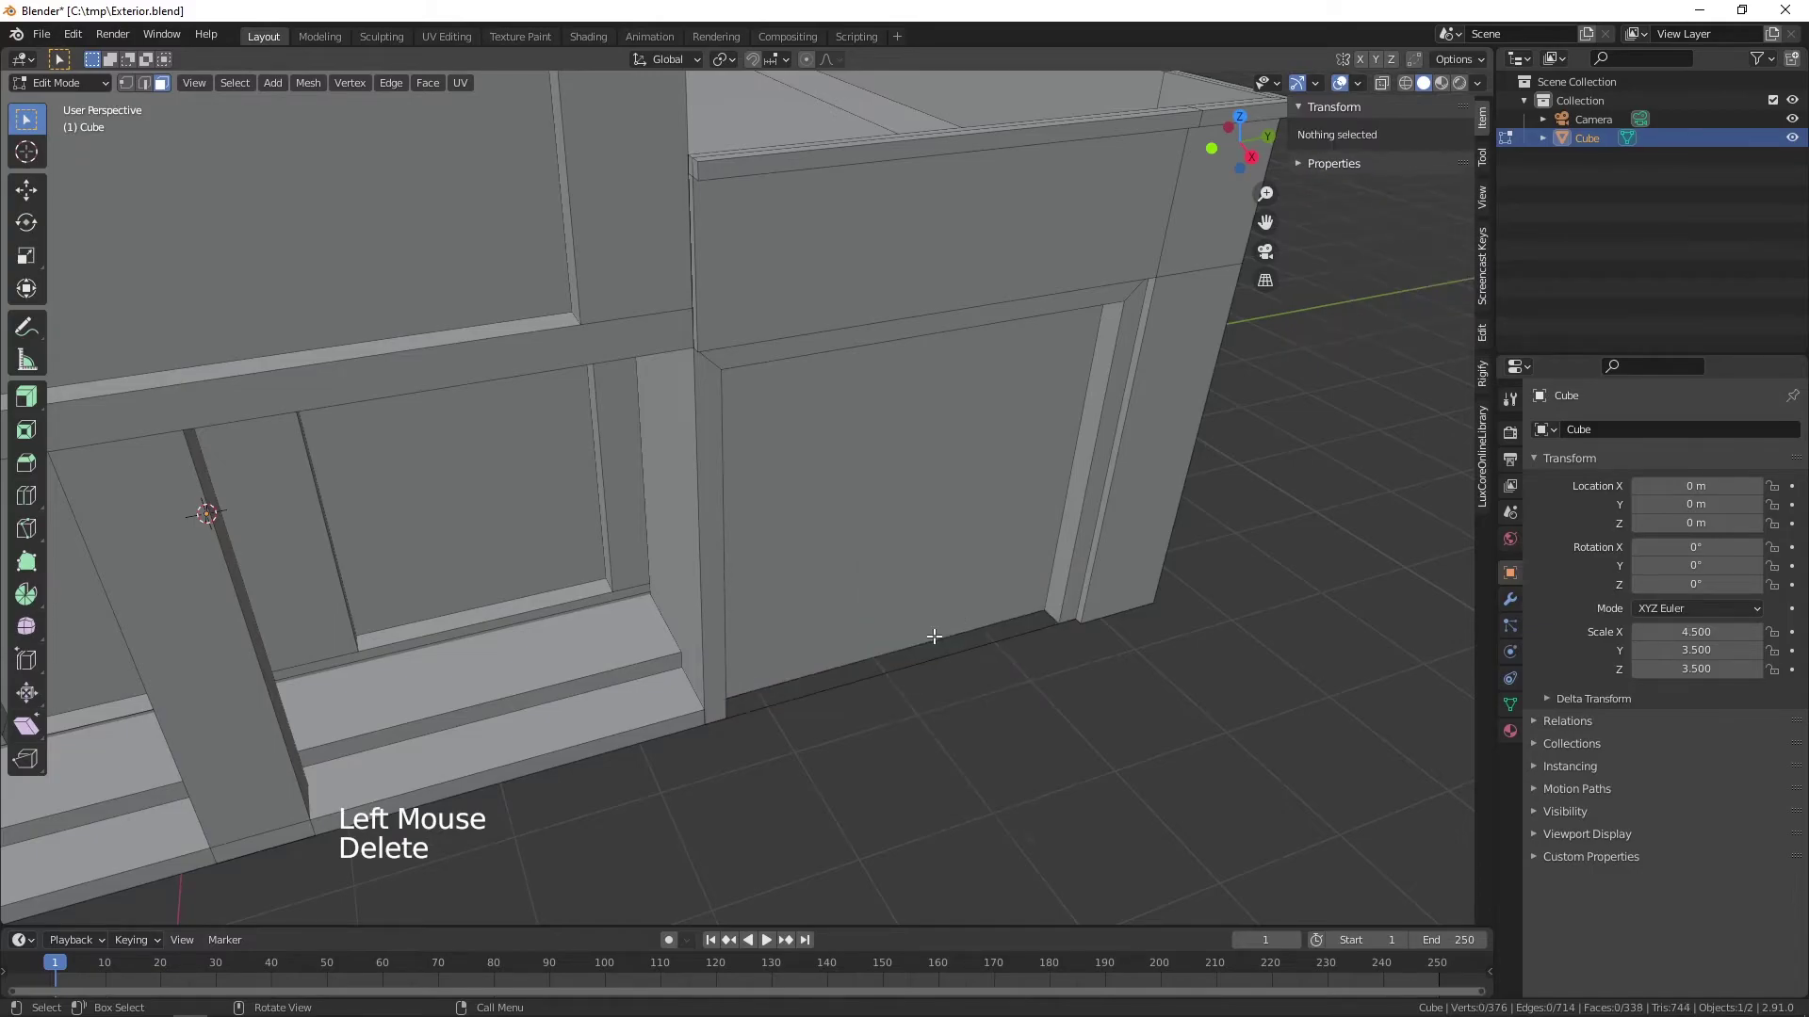
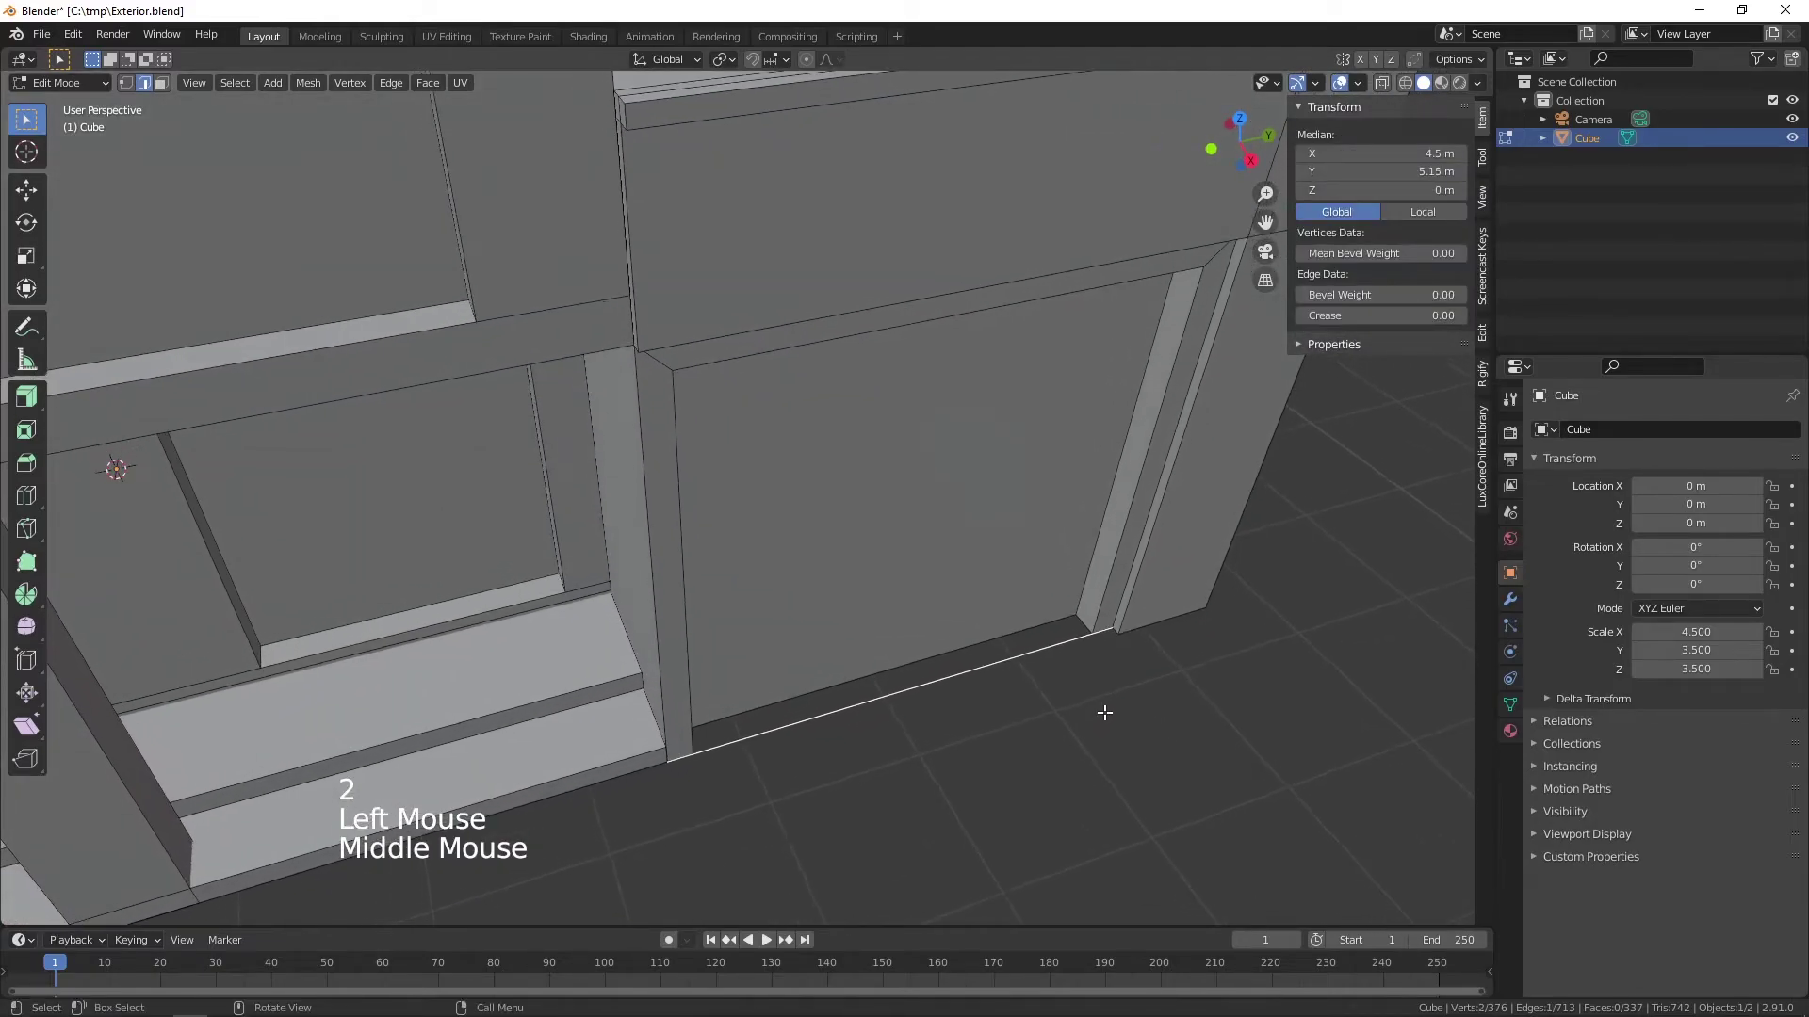
key("Delete")
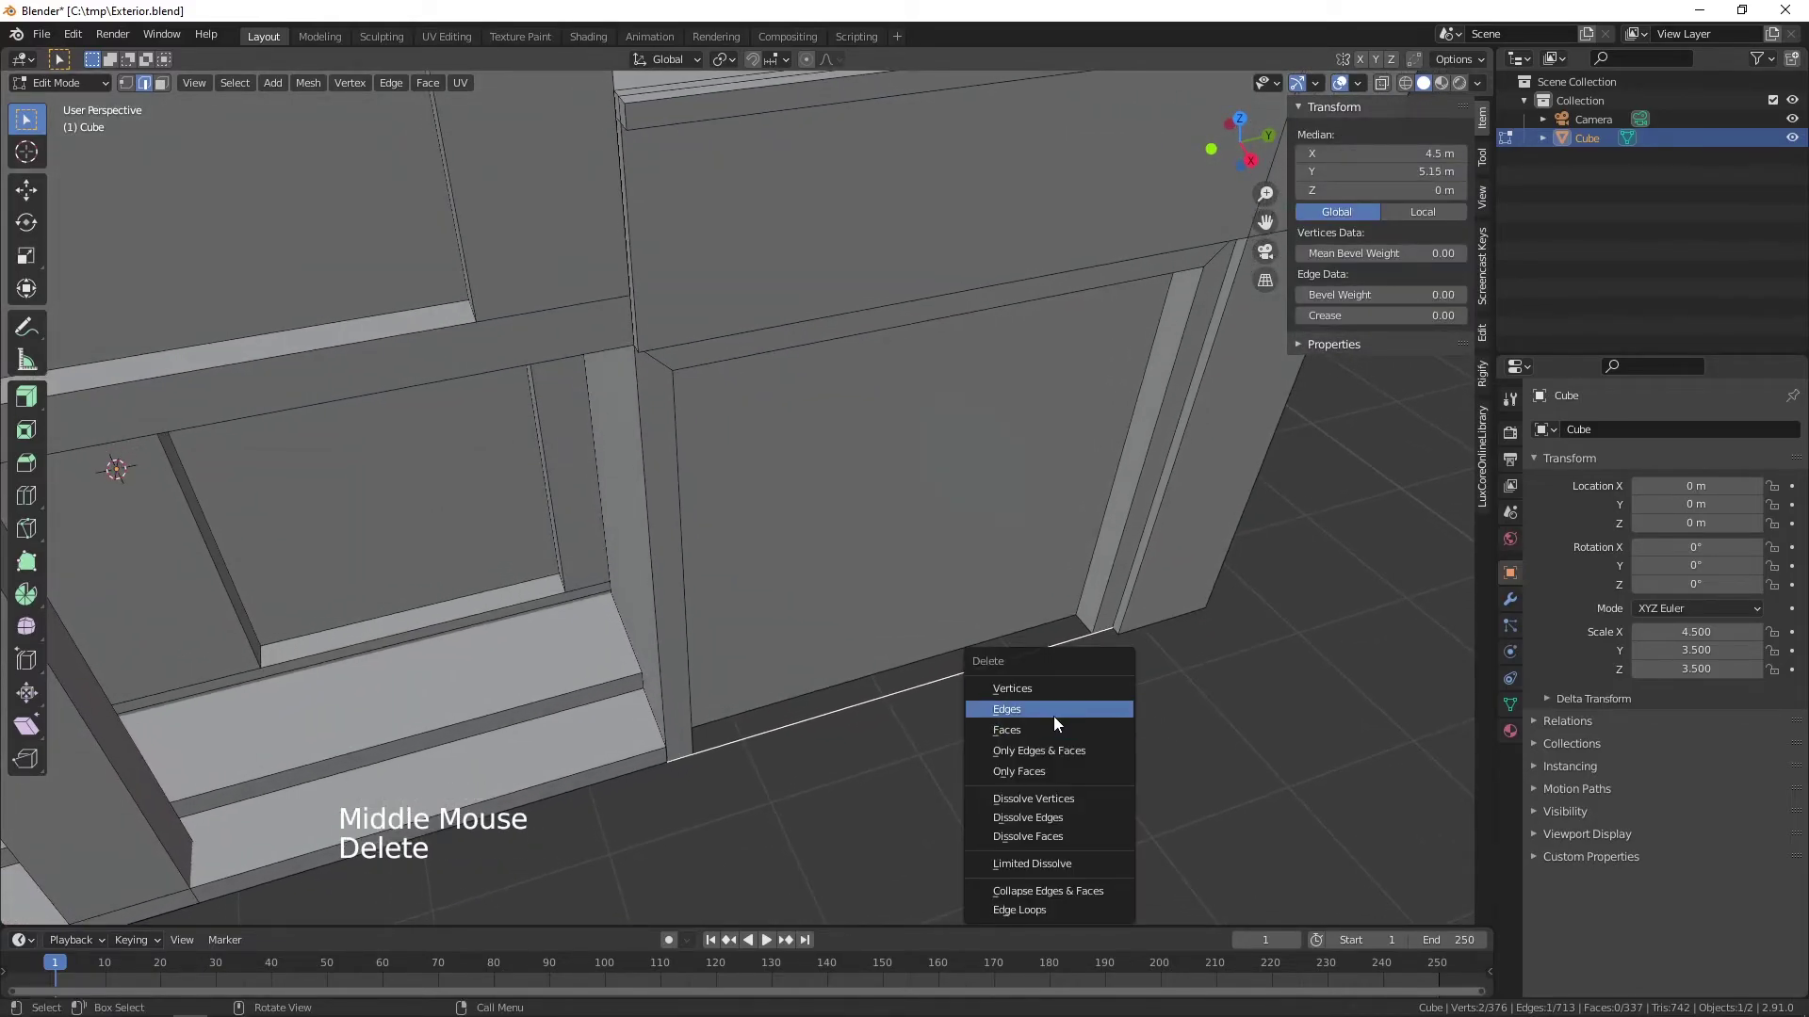
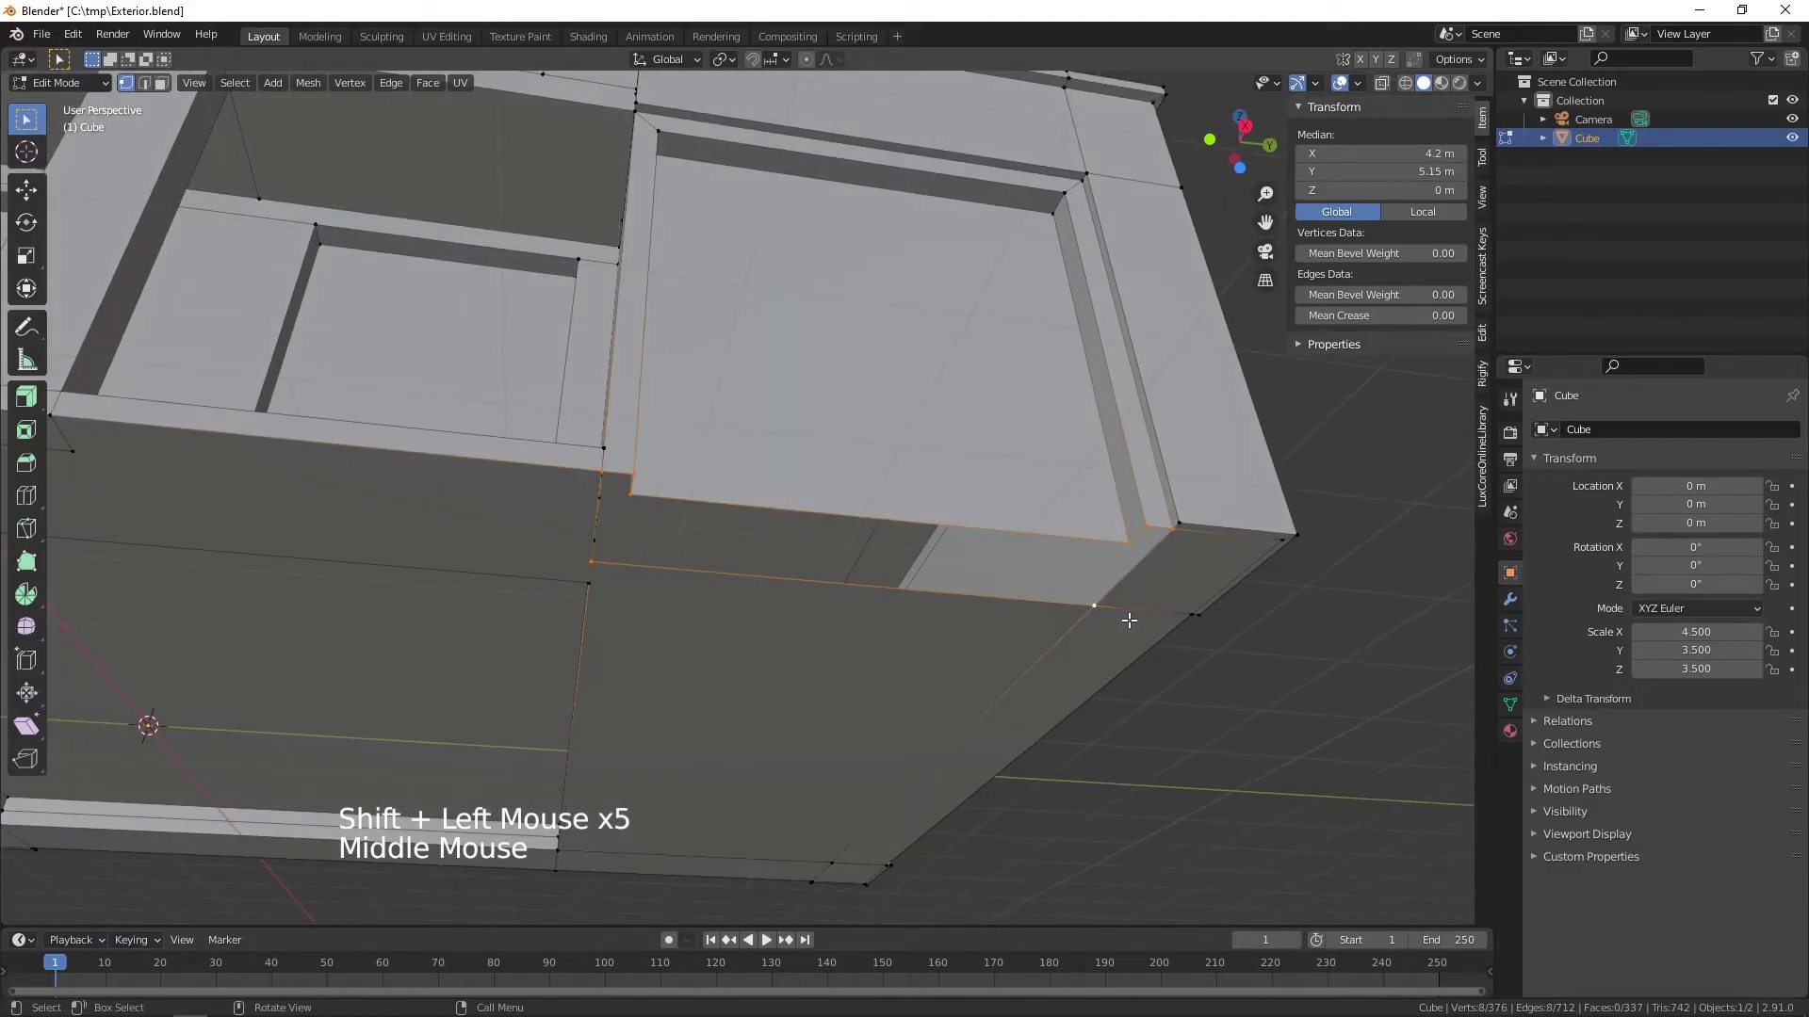
- Fill the gap under the recessed panel with a new face (F), then view the roof from above
key("f")
middle_click(1081, 583)
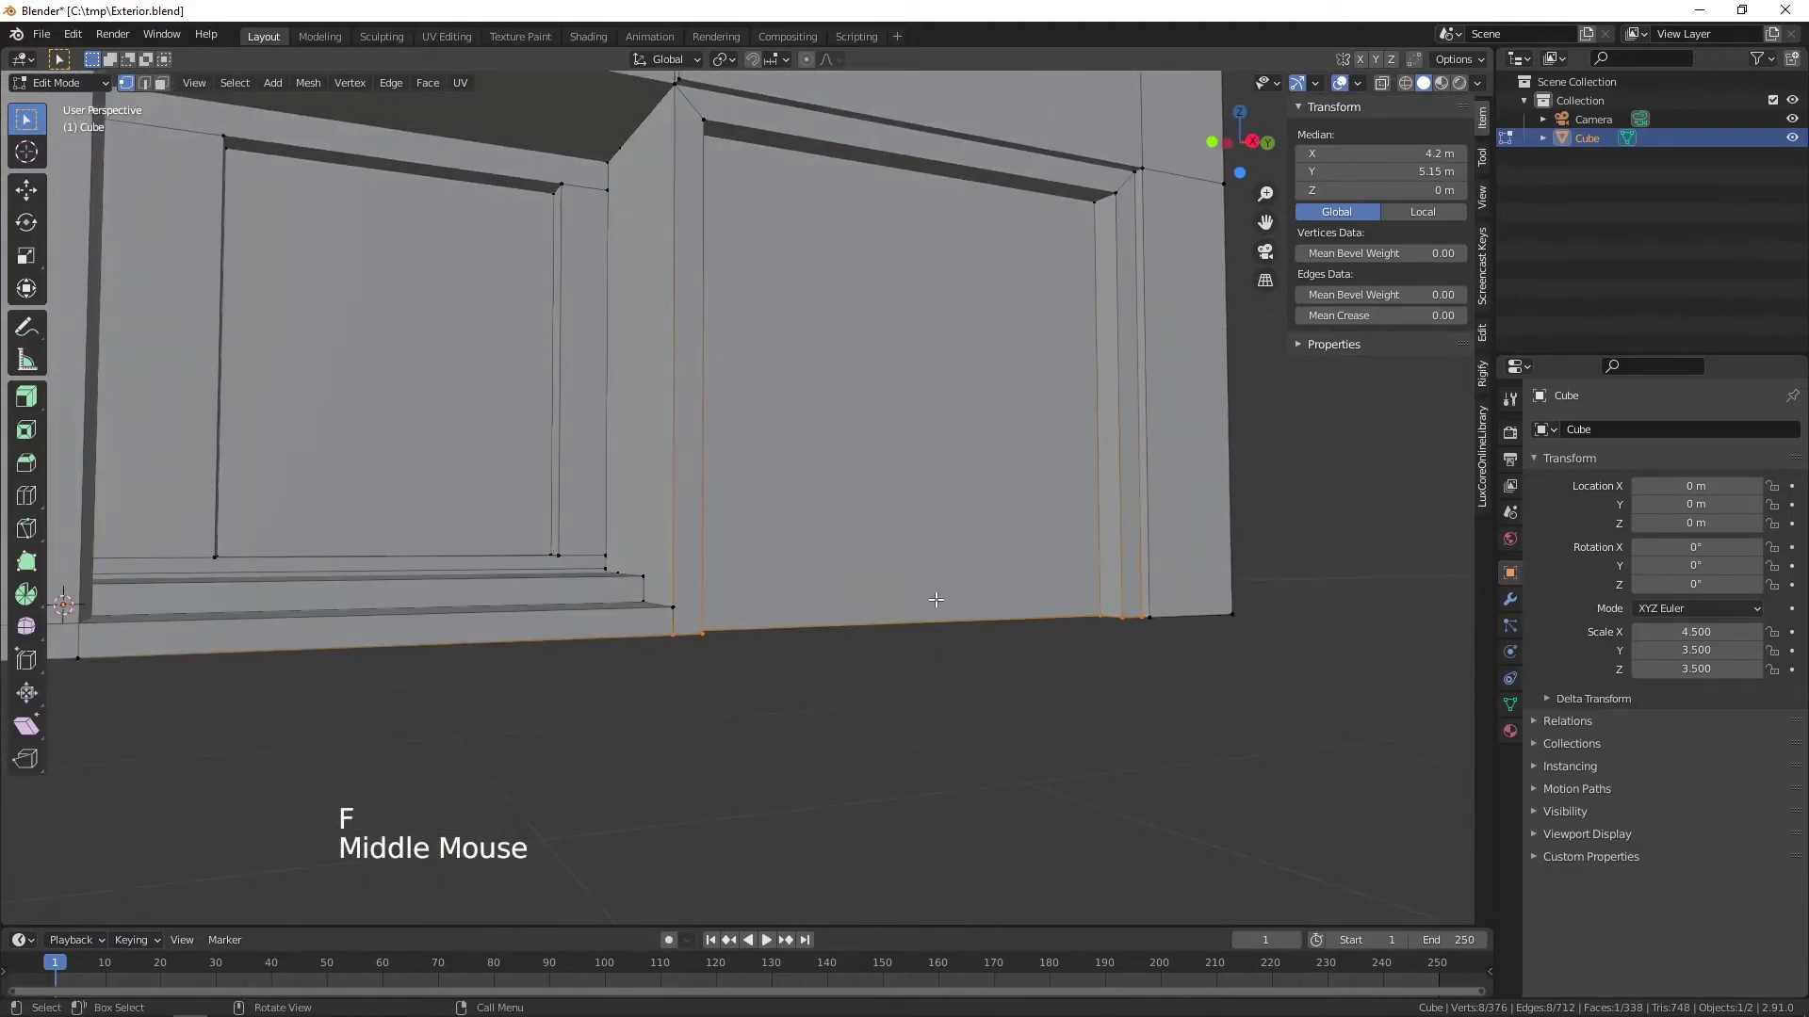
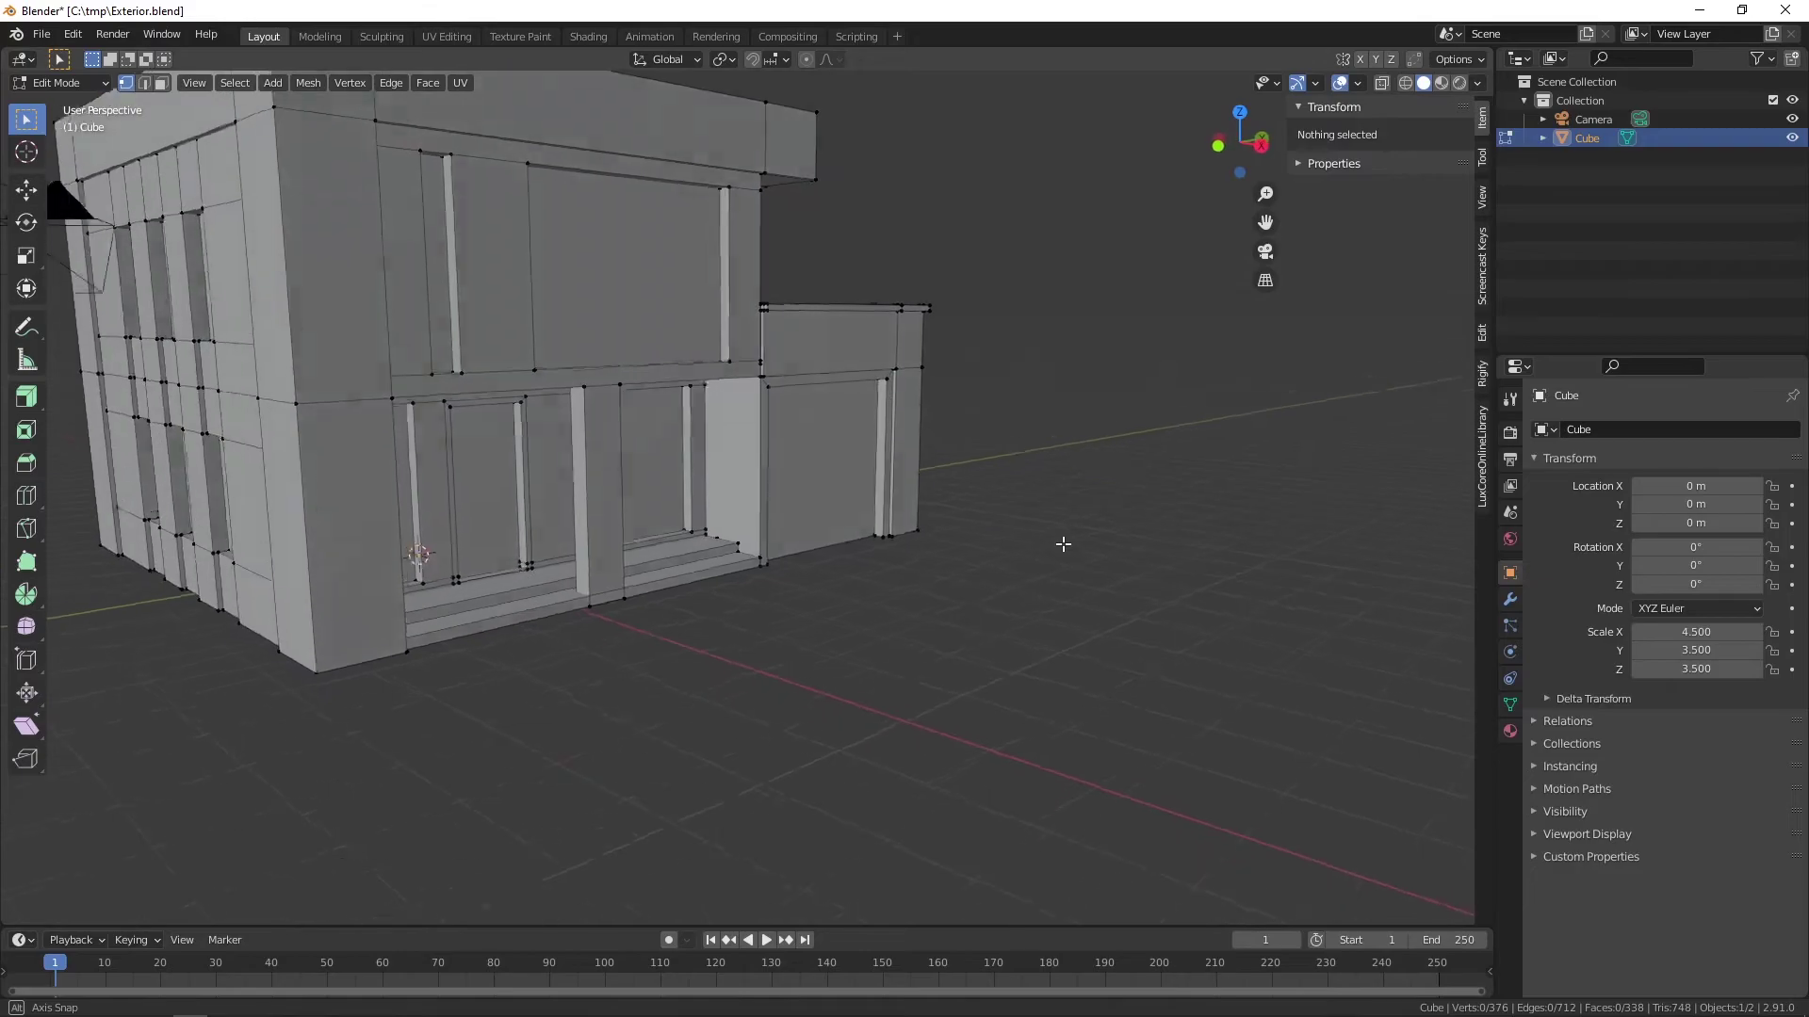
scroll("down", 3)
middle_click(833, 479)
middle_click(953, 550)
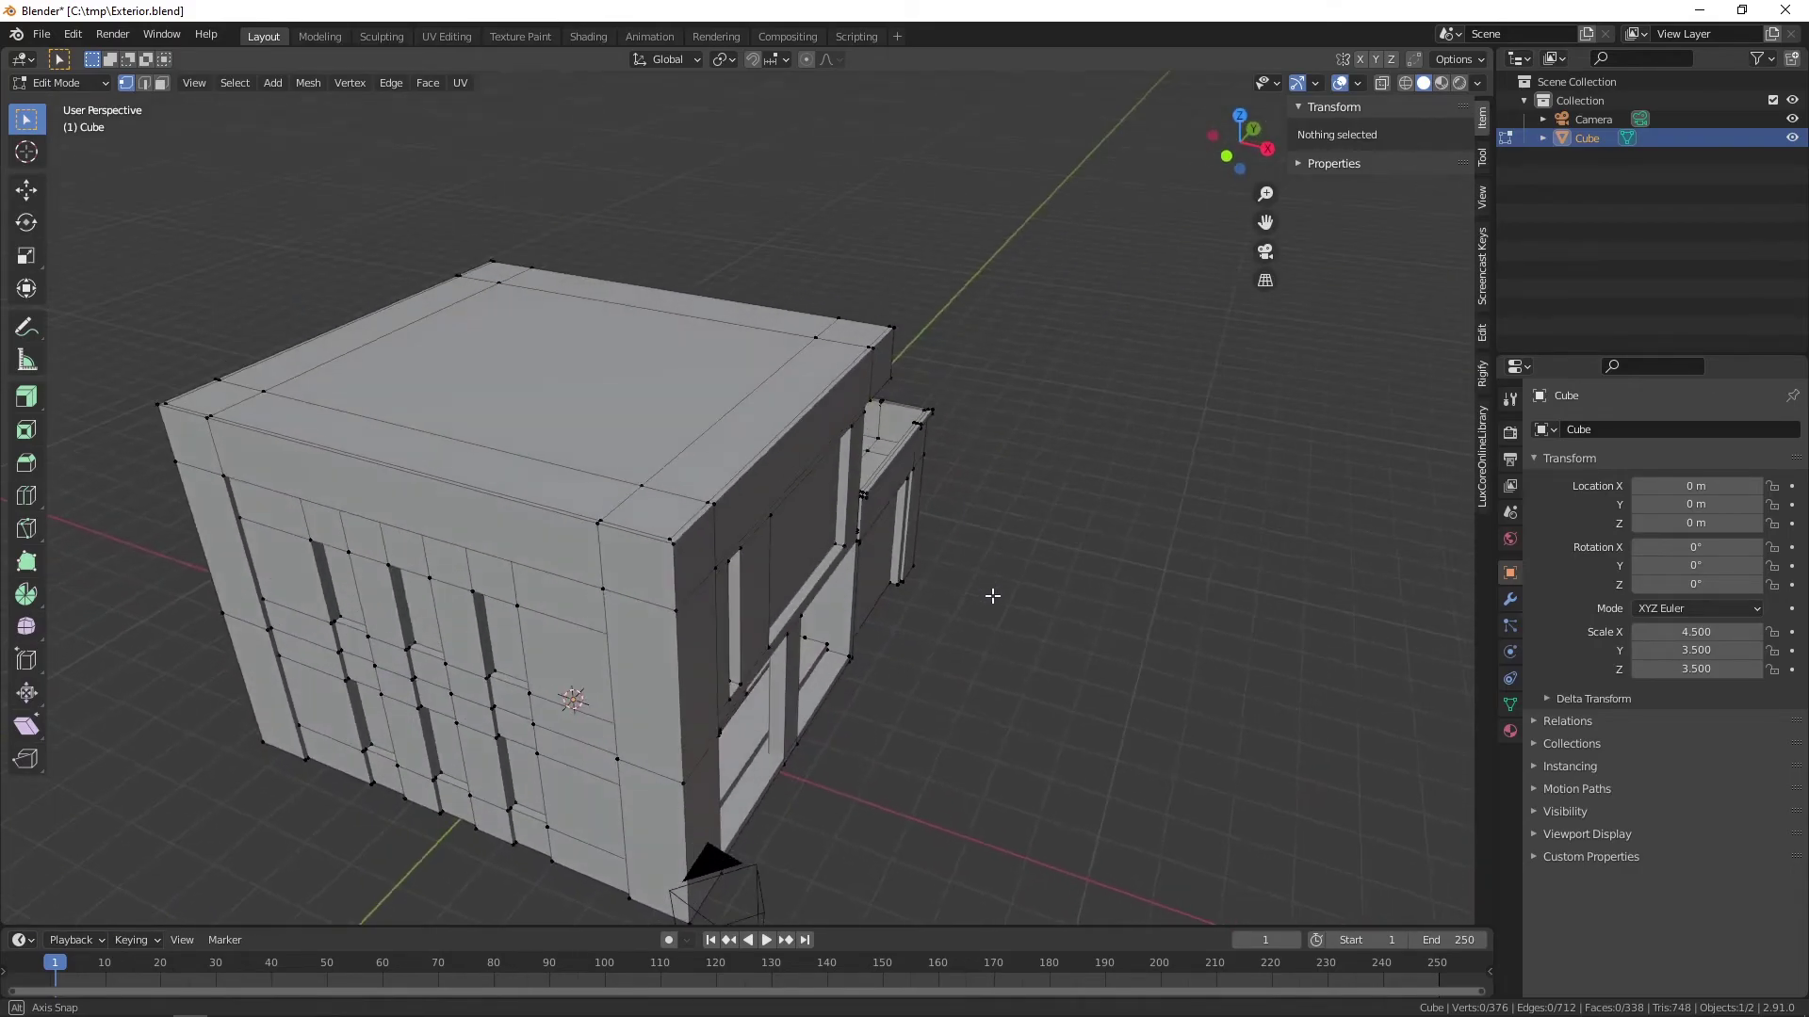
- Select all the main roof top faces in face mode
scroll("up", 3)
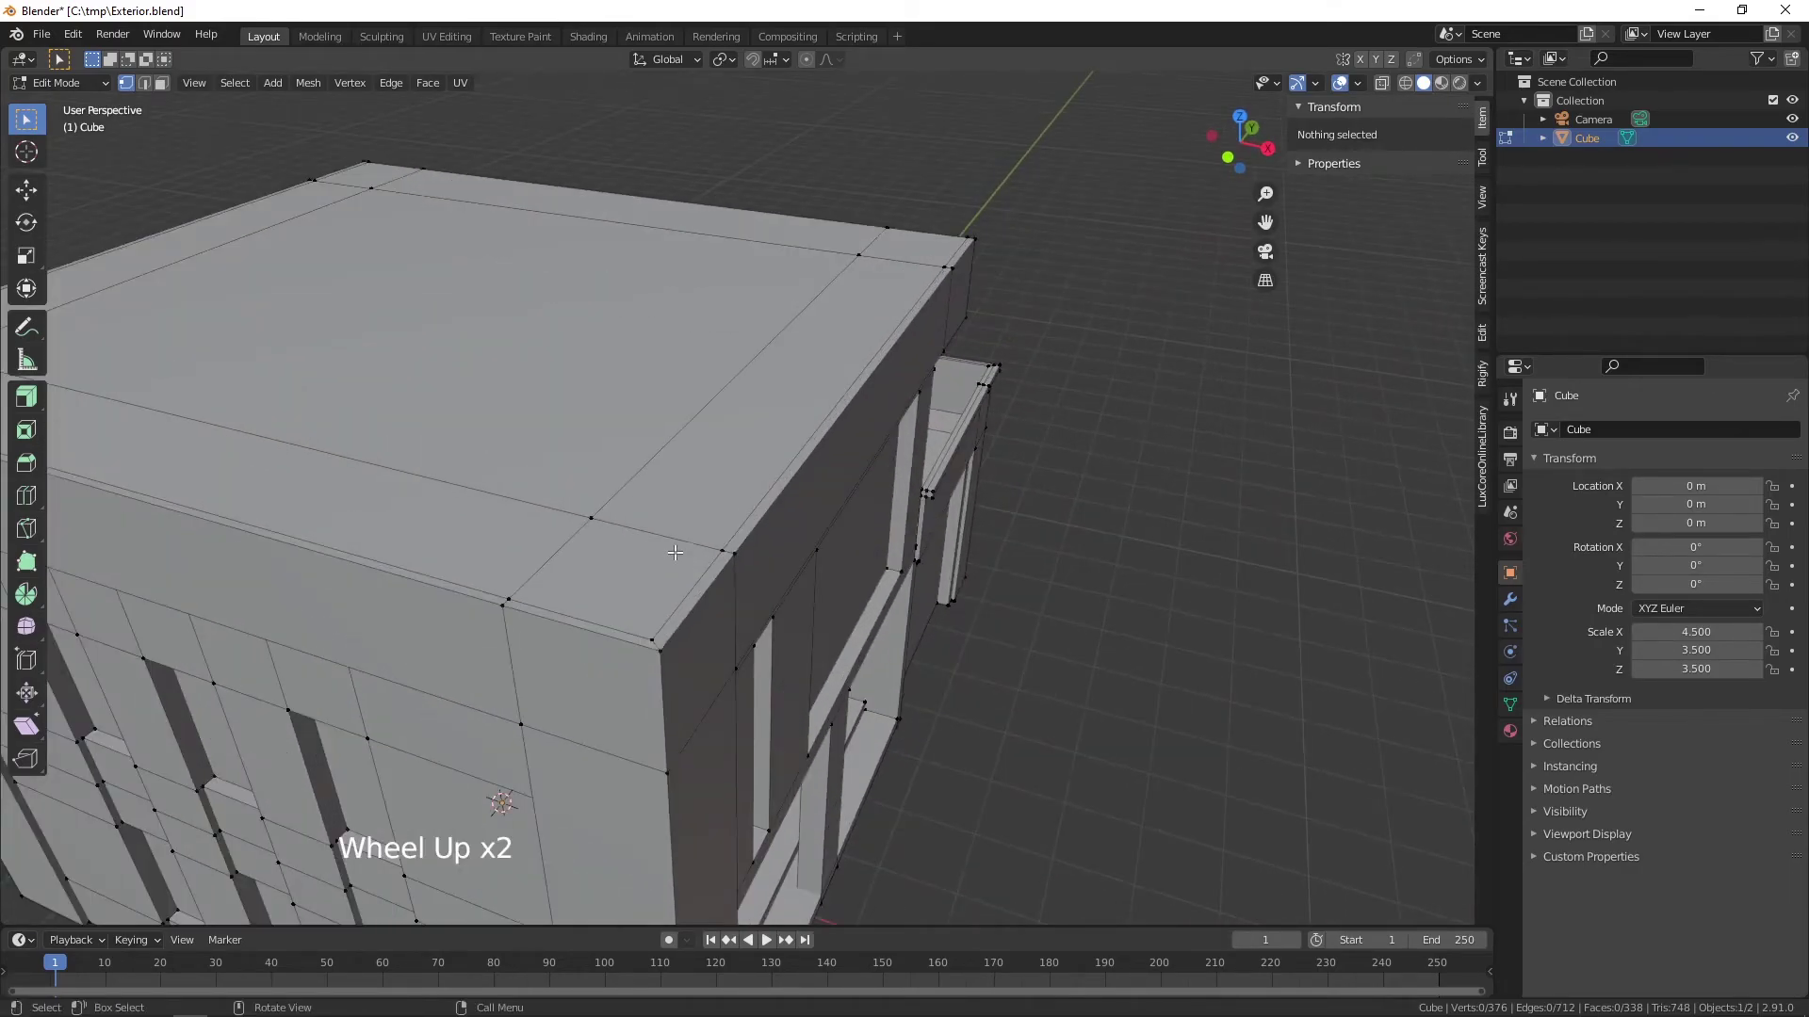
middle_click(683, 550)
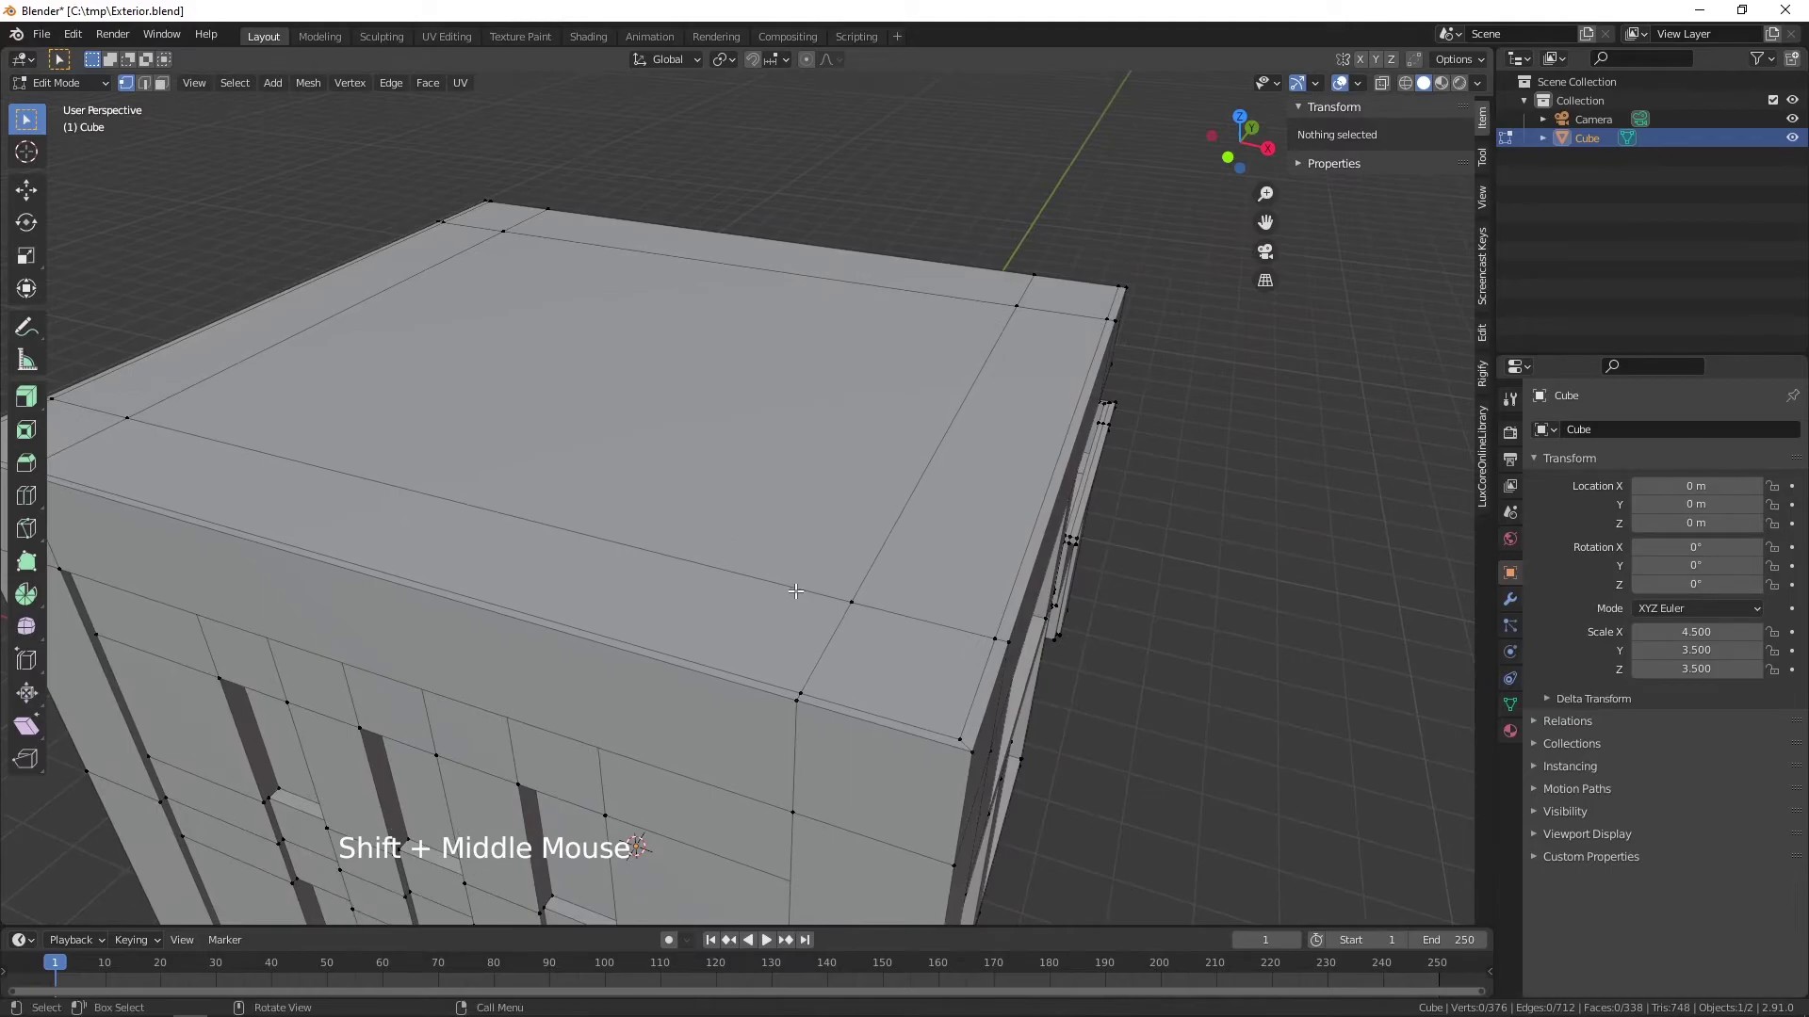
key("3")
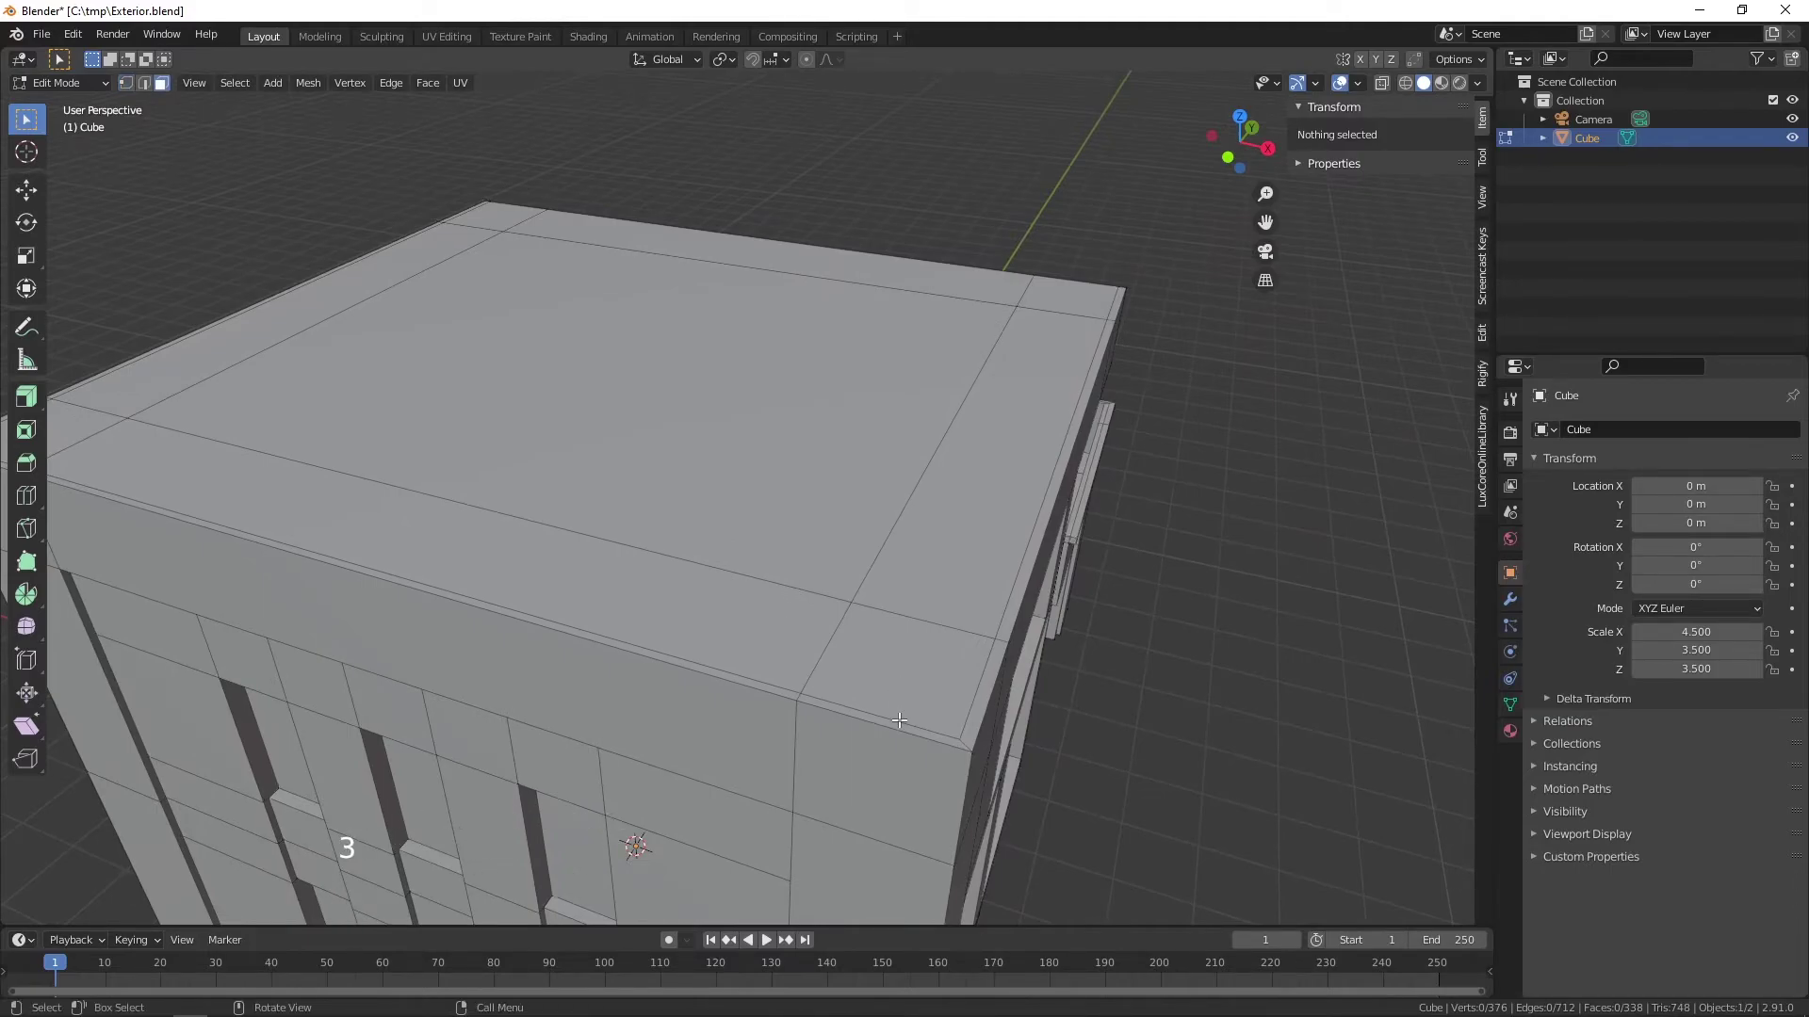
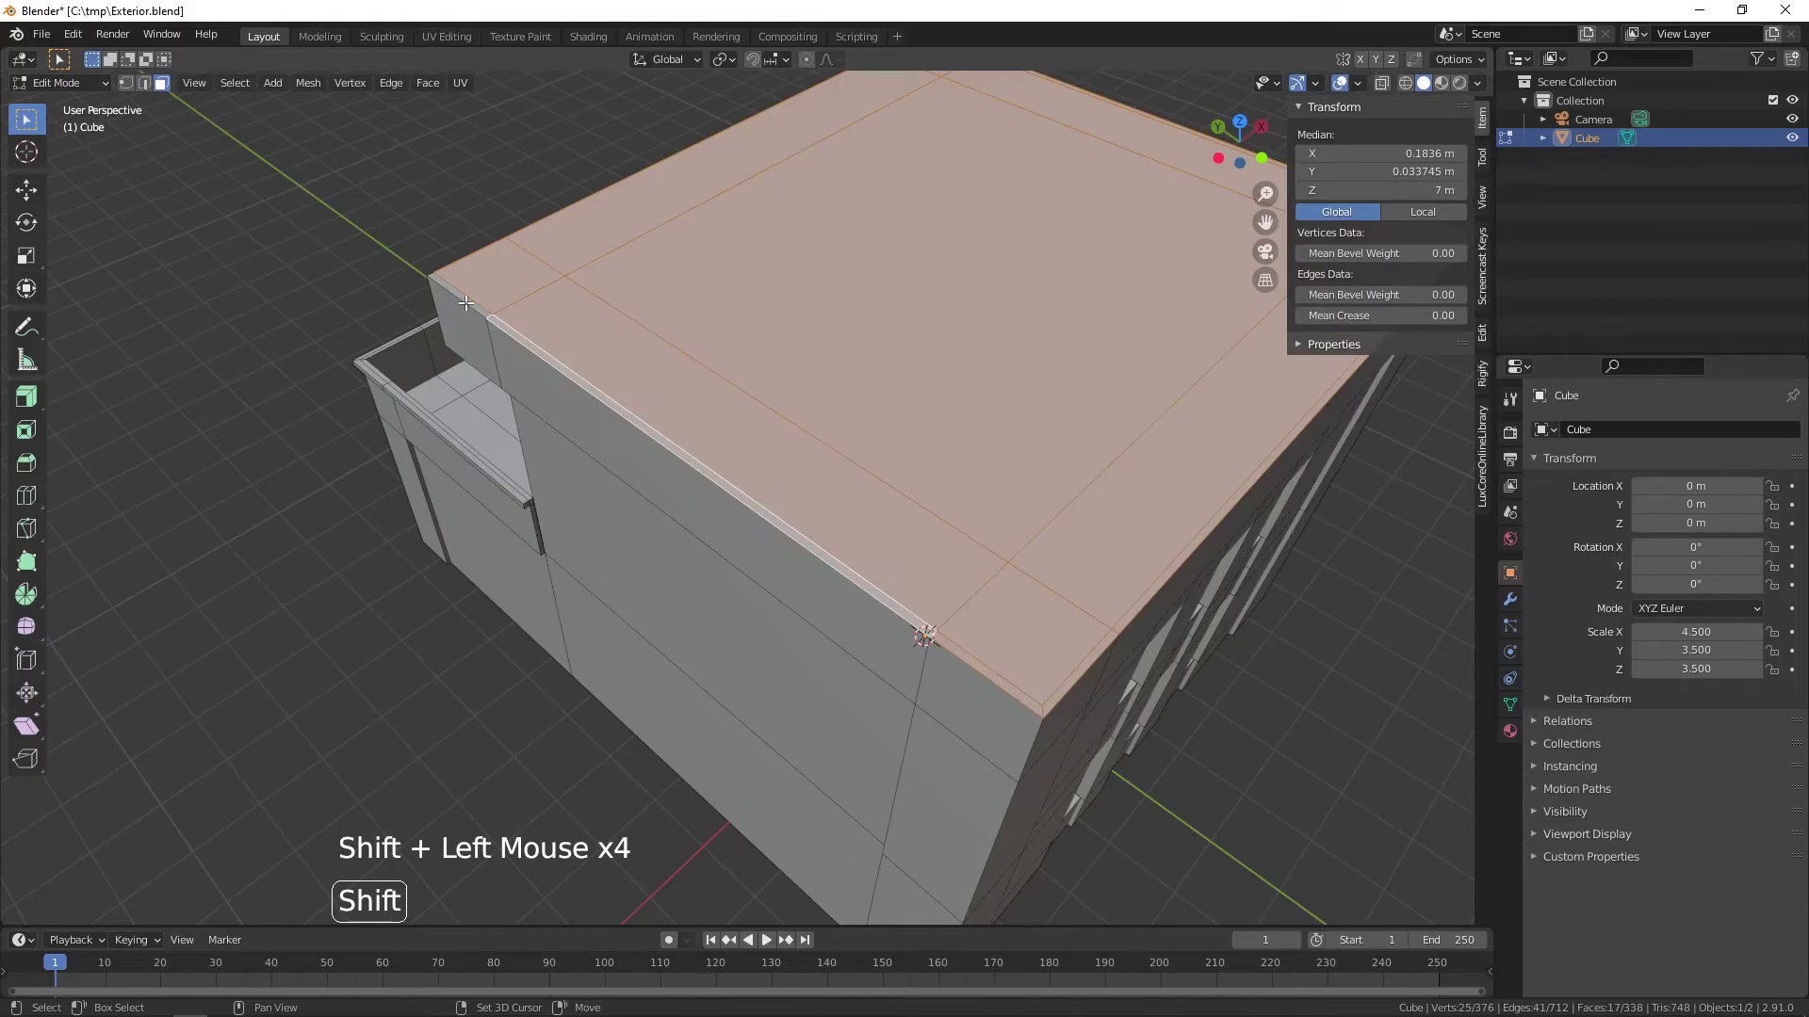
left_click(471, 296)
middle_click(732, 325)
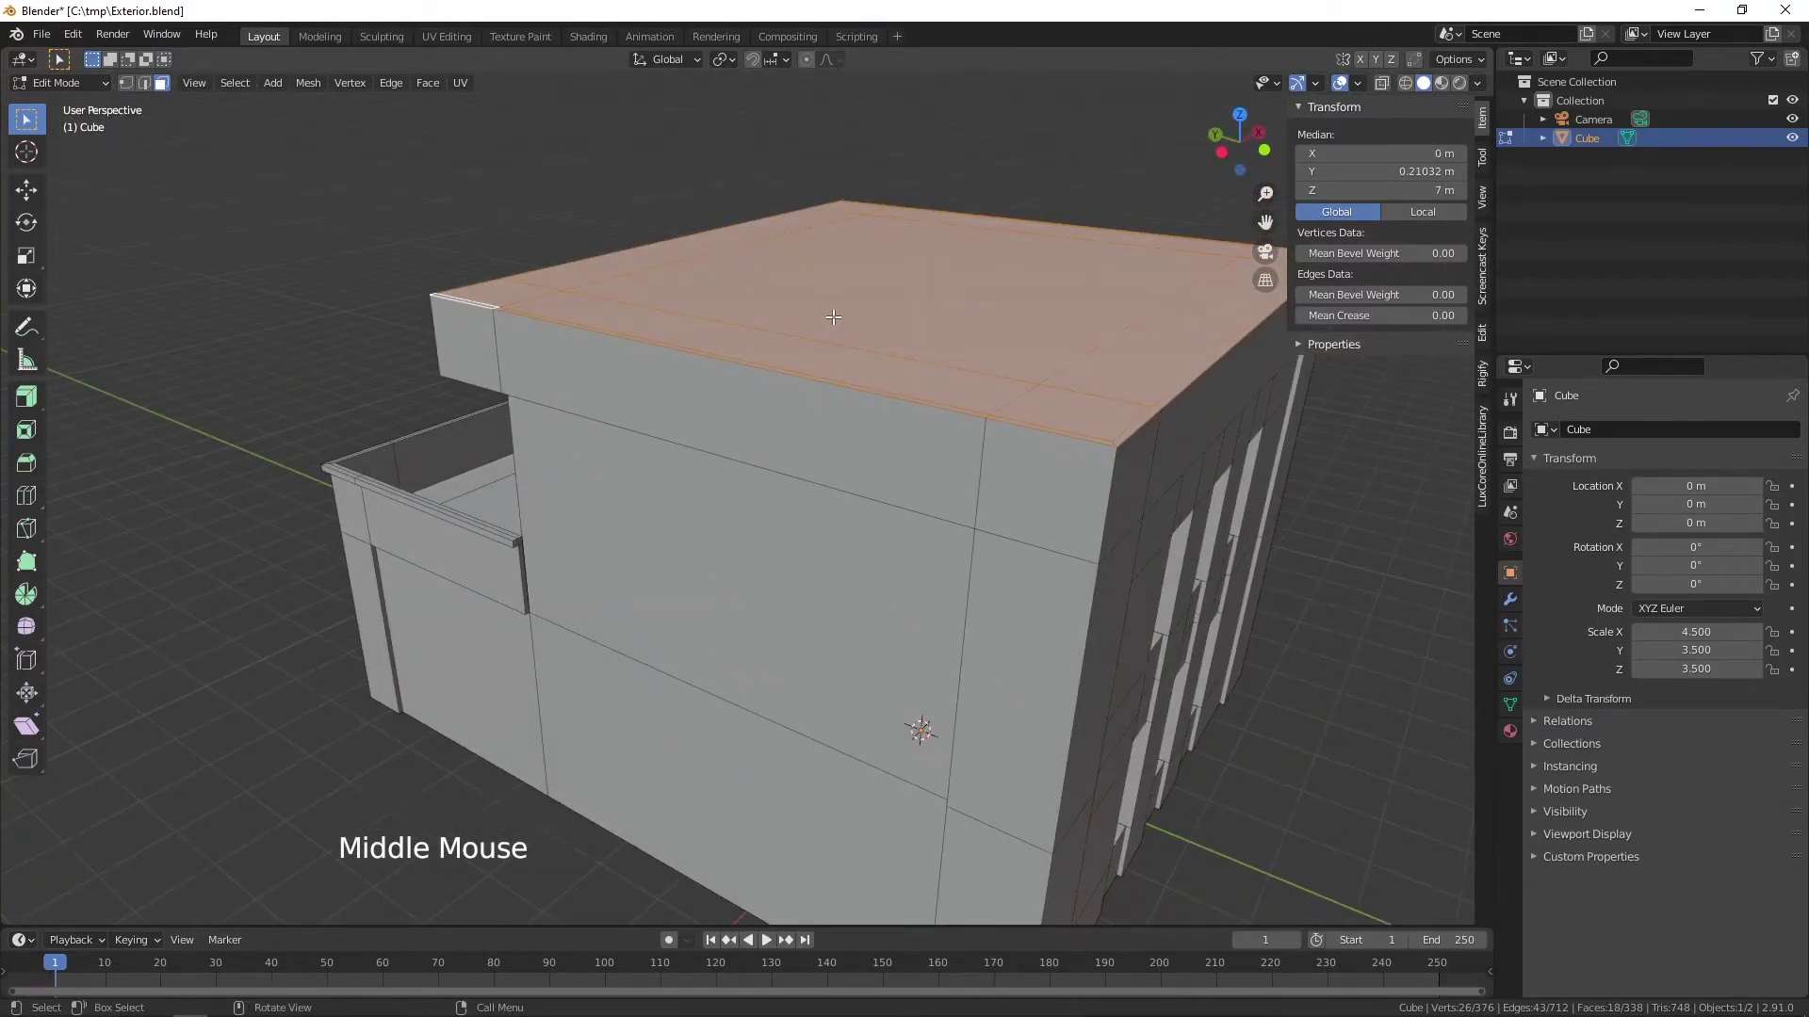
scroll("down", 3)
middle_click(932, 302)
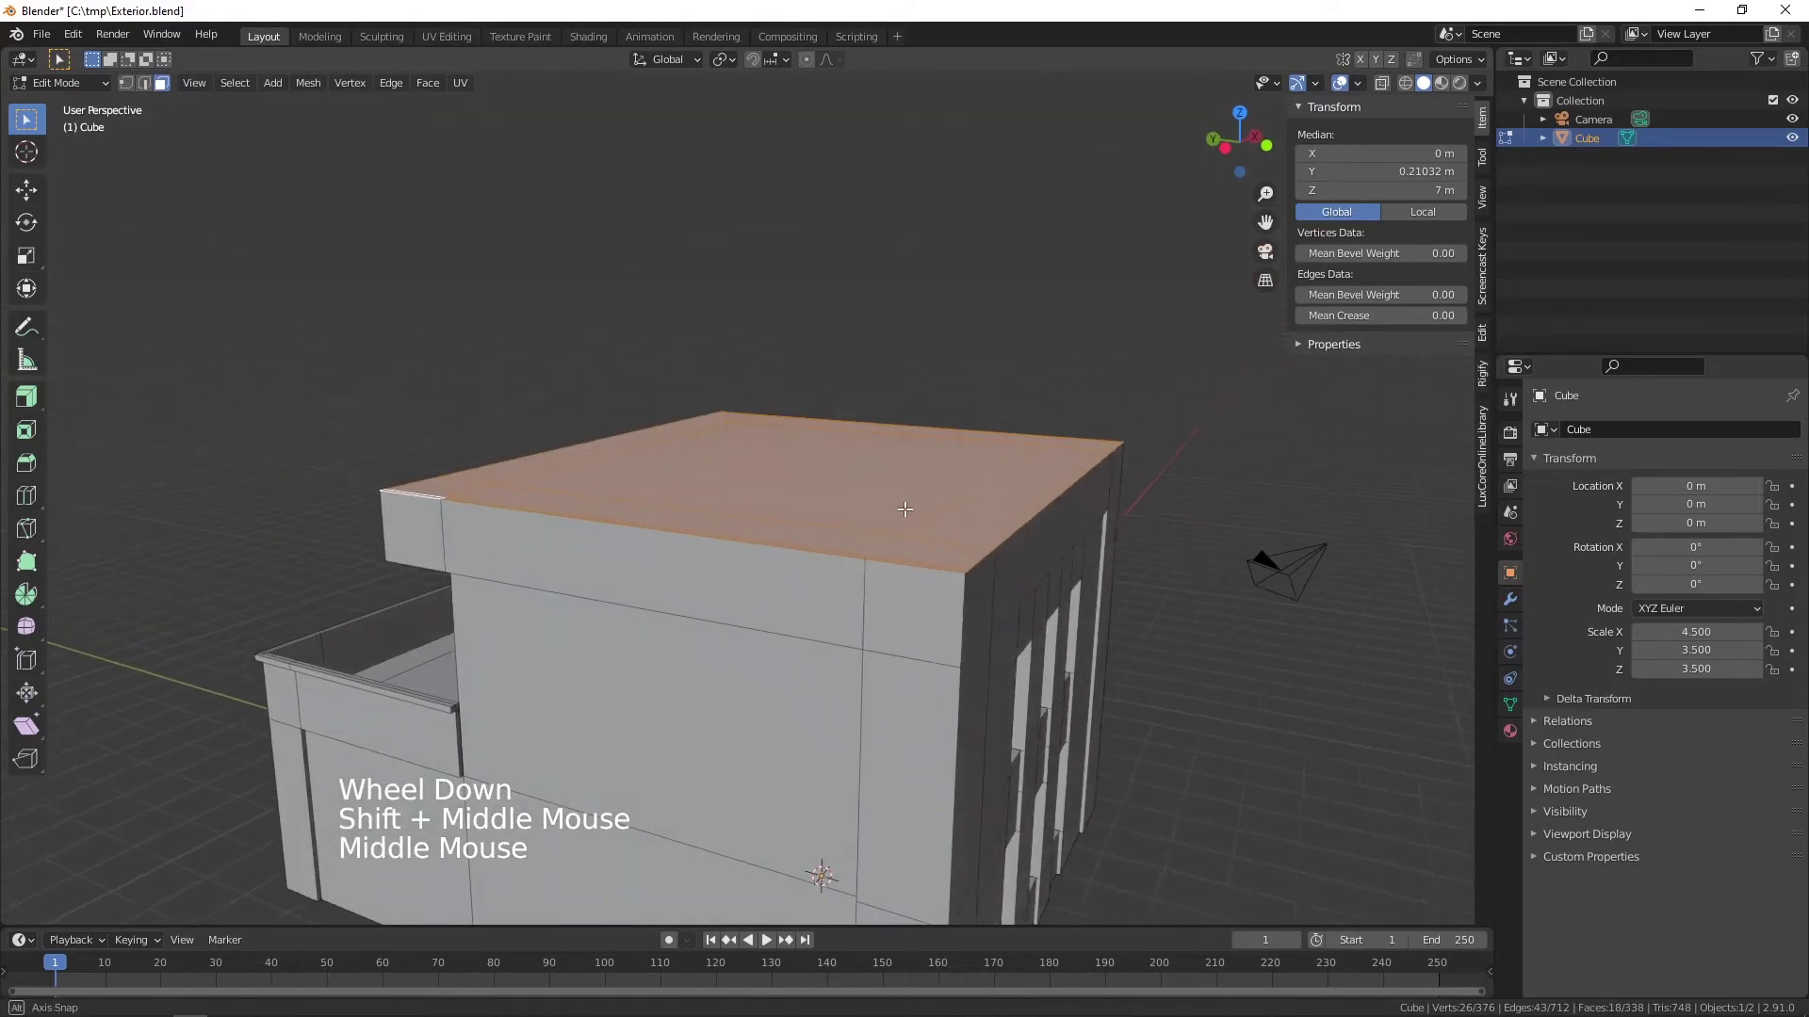
scroll("up", 3)
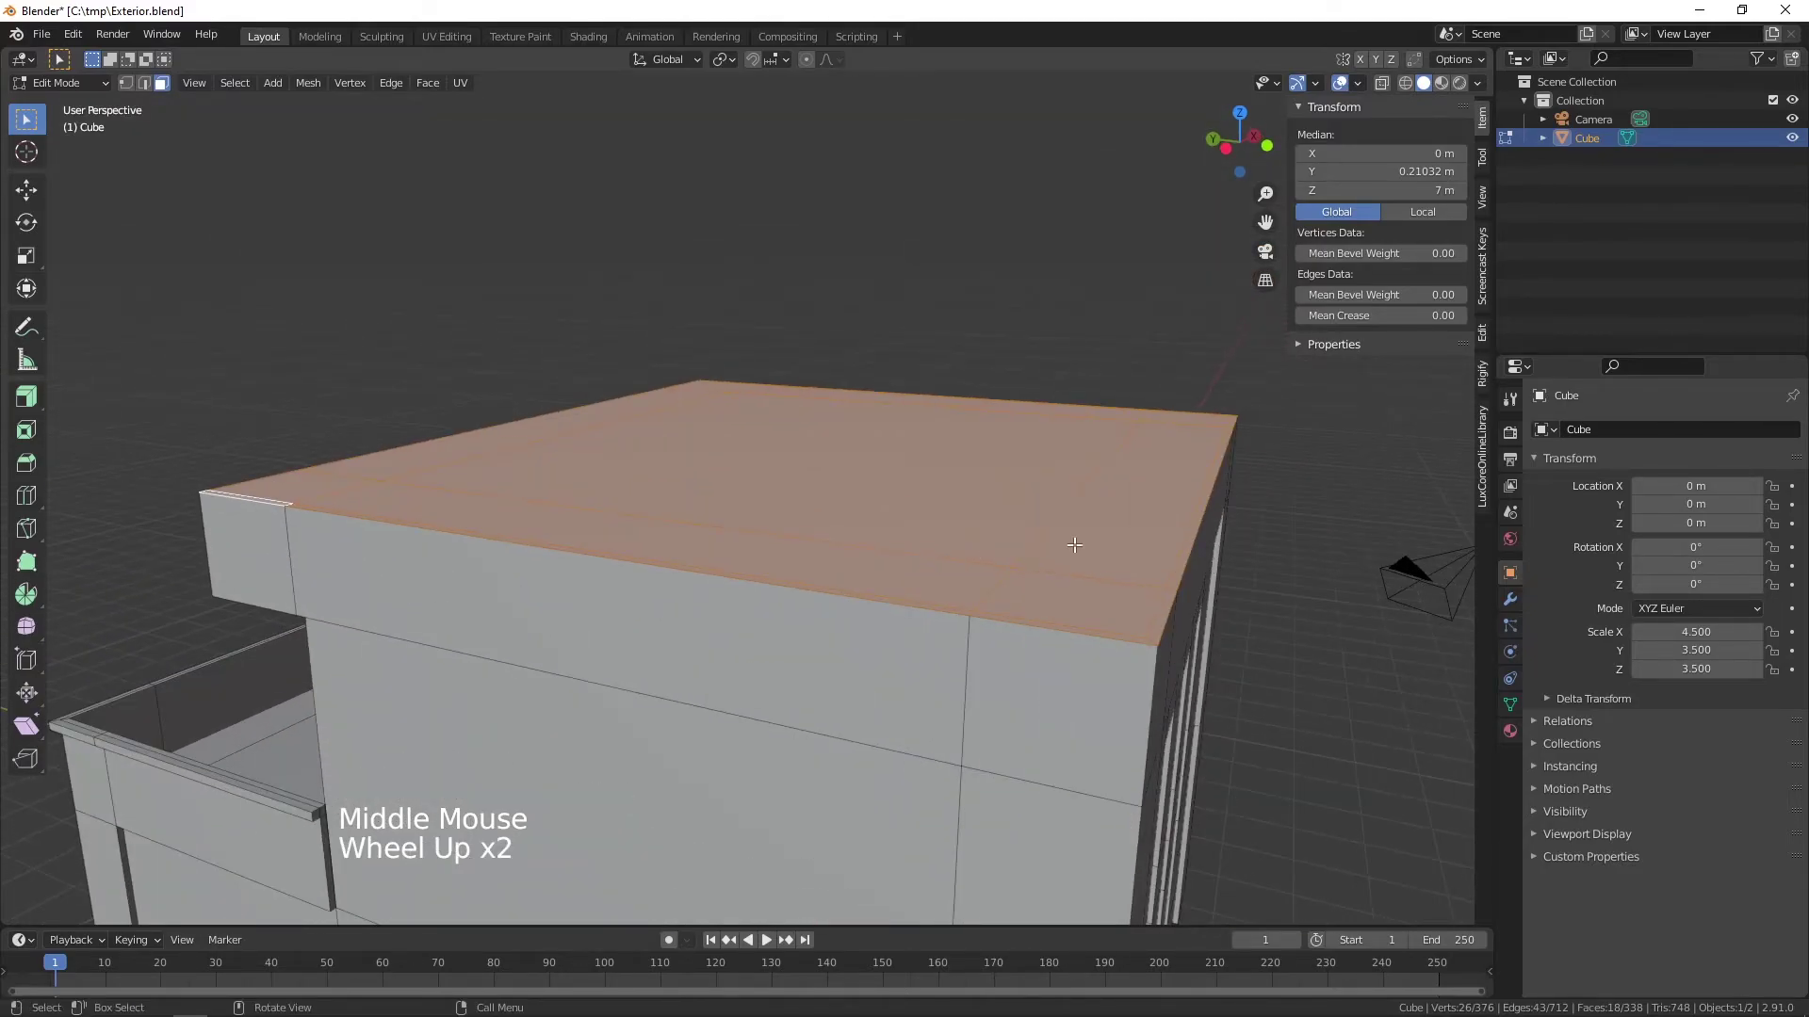
- Extrude the selected roof faces upward about 0.105 m as a slab
key("e")
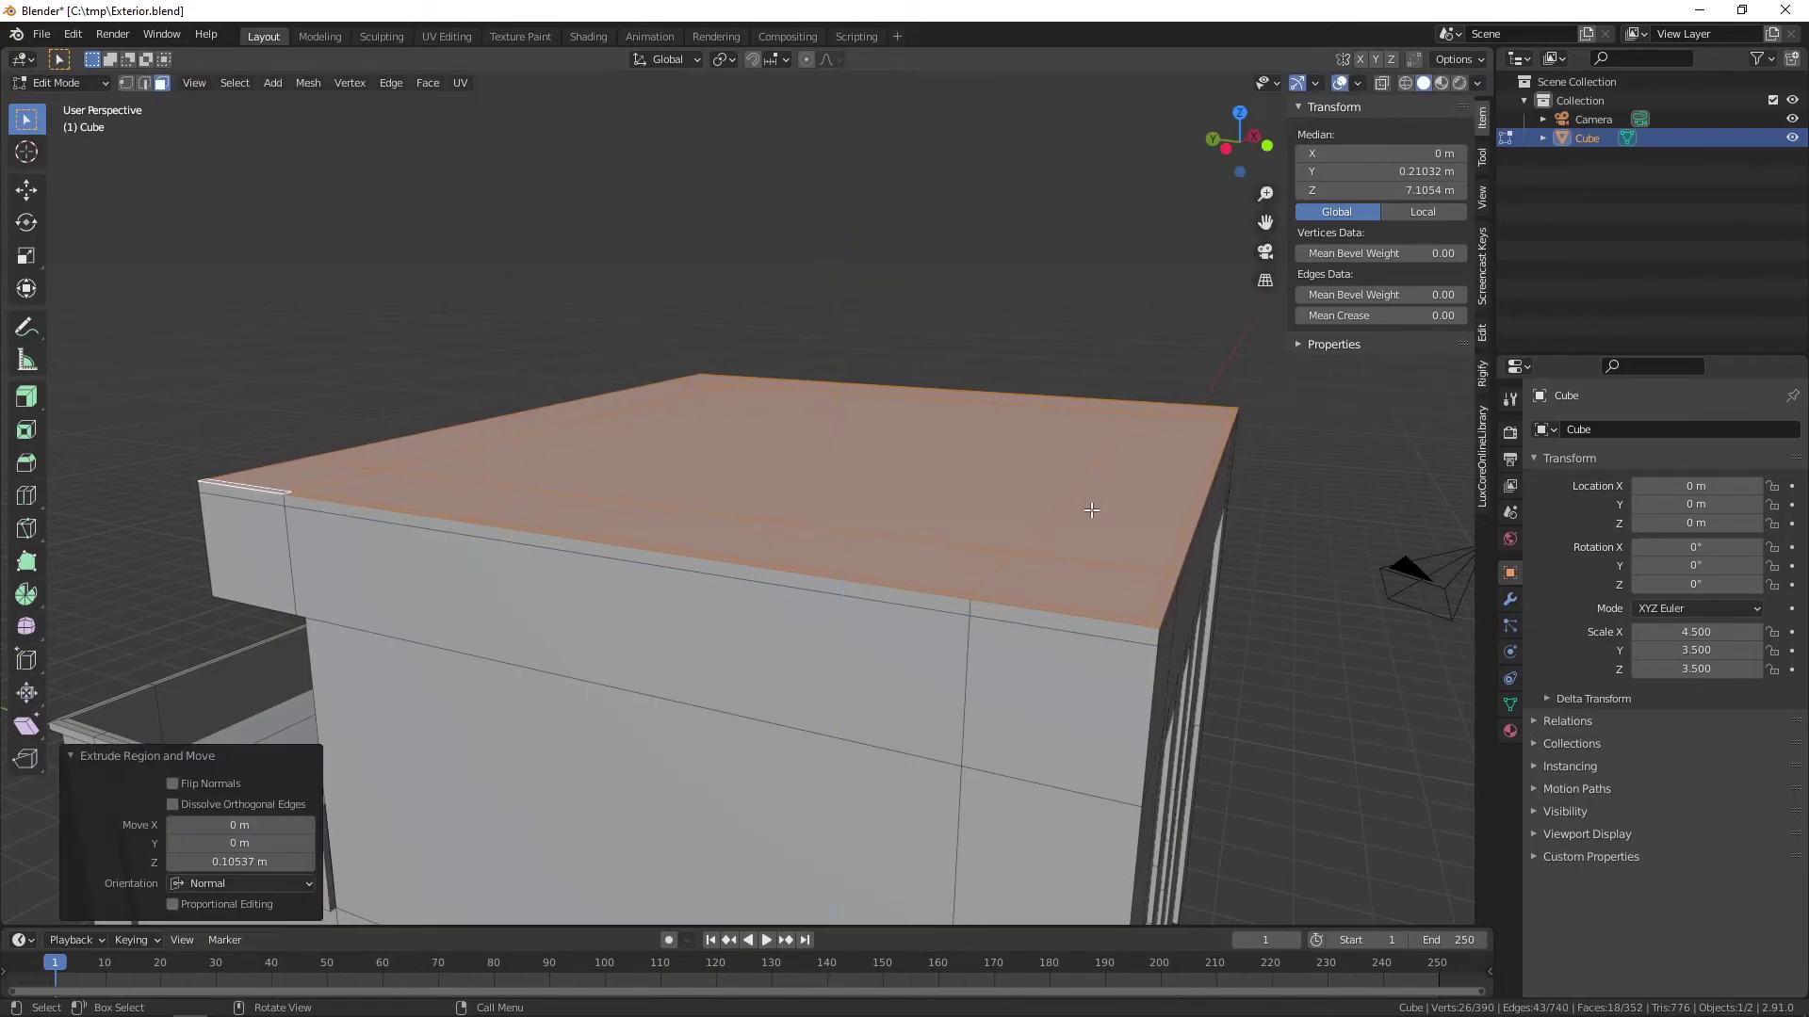
scroll("down", 3)
middle_click(1209, 562)
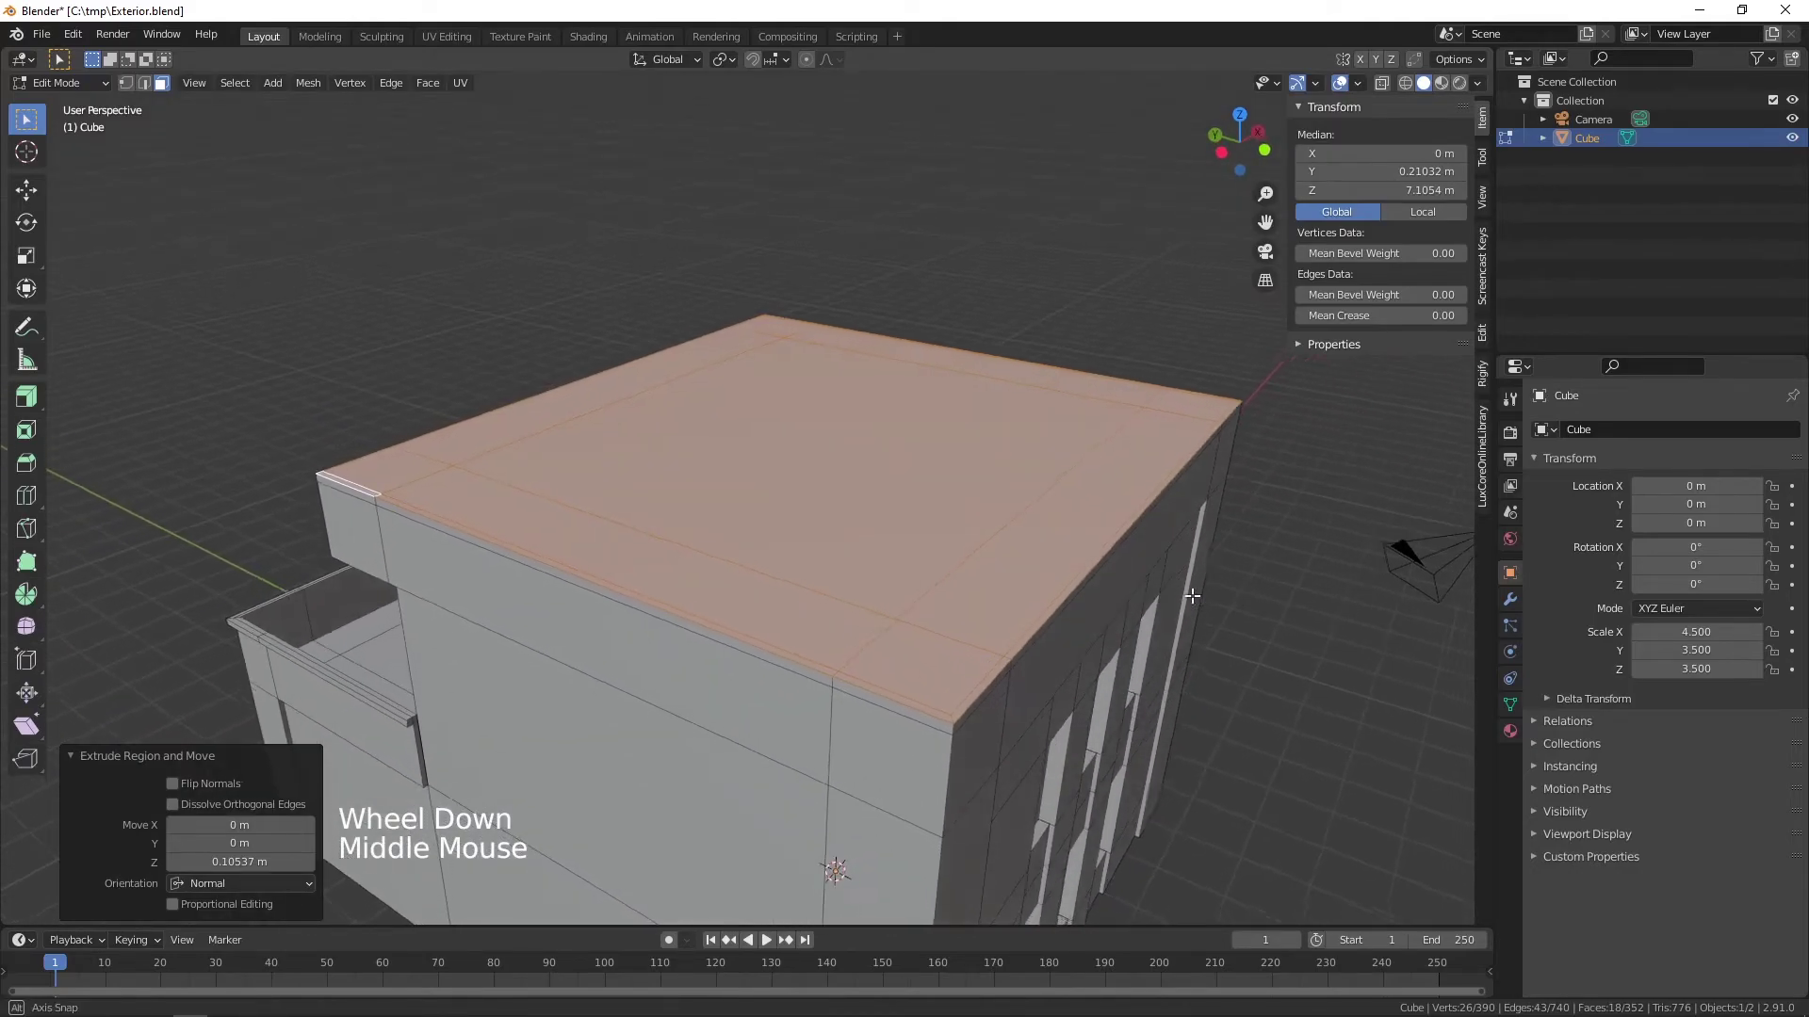
- Select all the inner roof faces, leaving the edge strip unselected
left_click(903, 666)
left_click(820, 629)
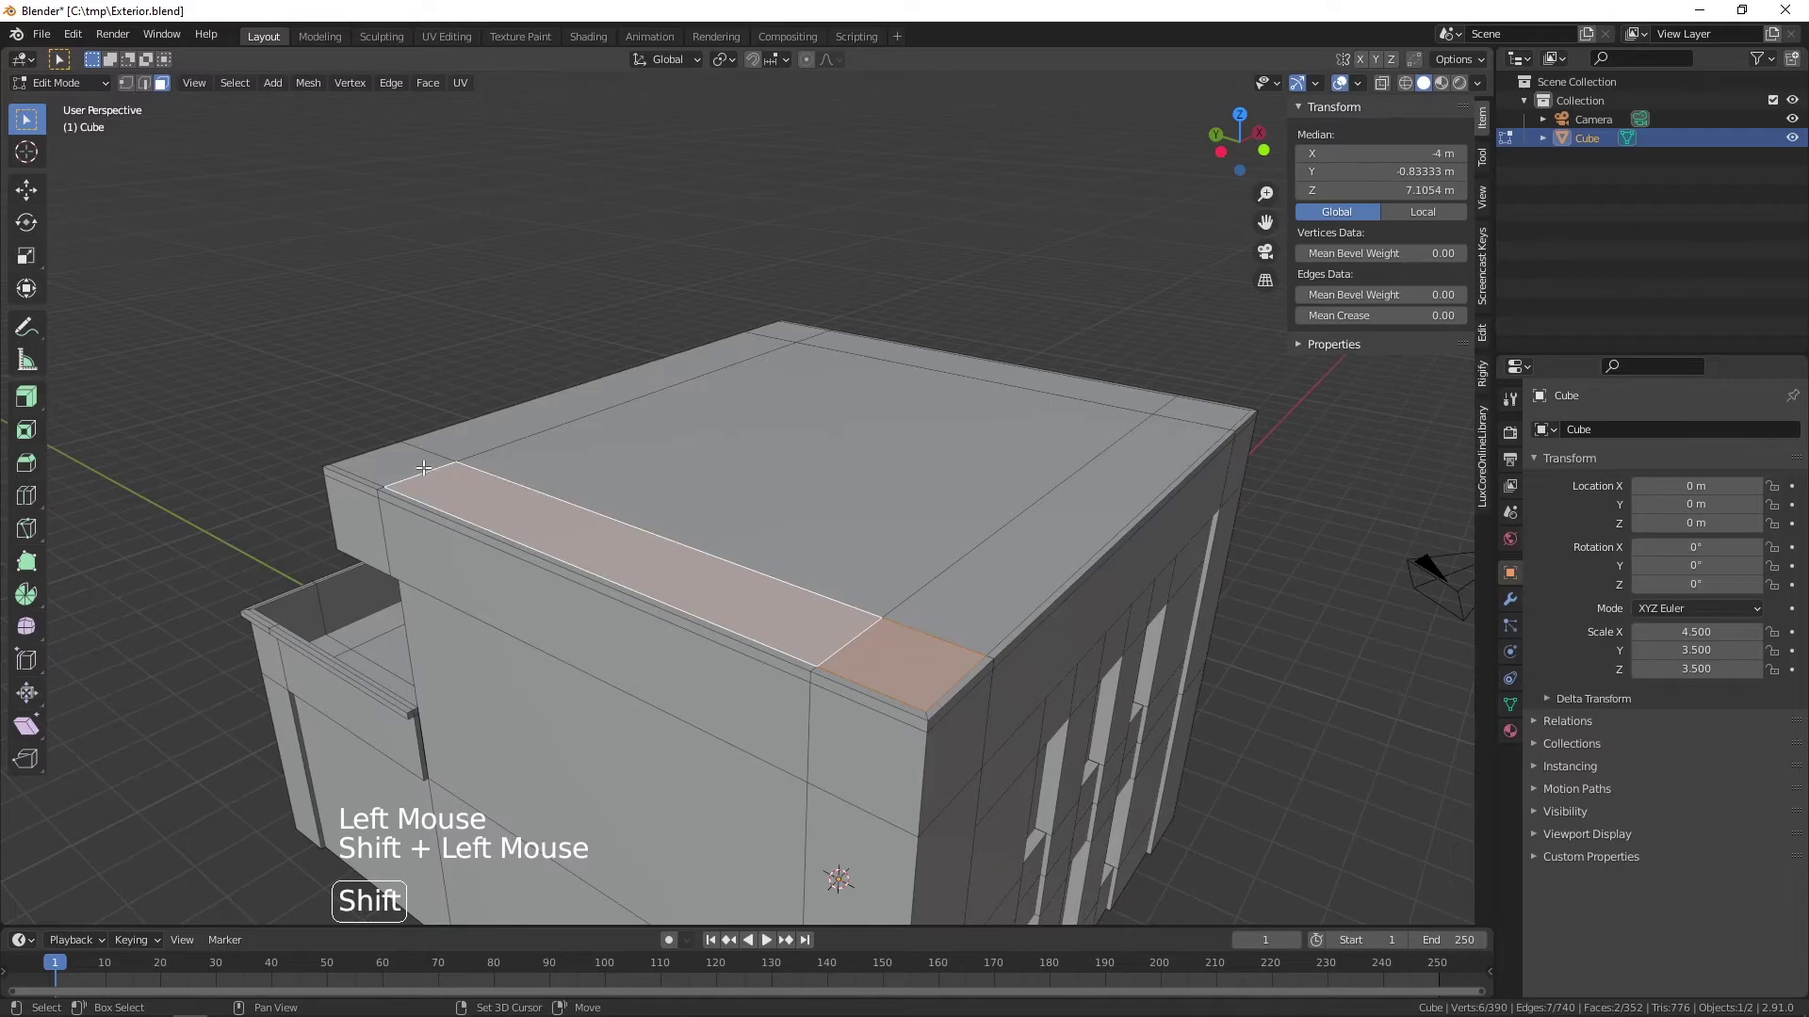
double_click(415, 456)
left_click(485, 427)
left_click(620, 449)
left_click(1002, 556)
left_click(1191, 405)
left_click(1132, 391)
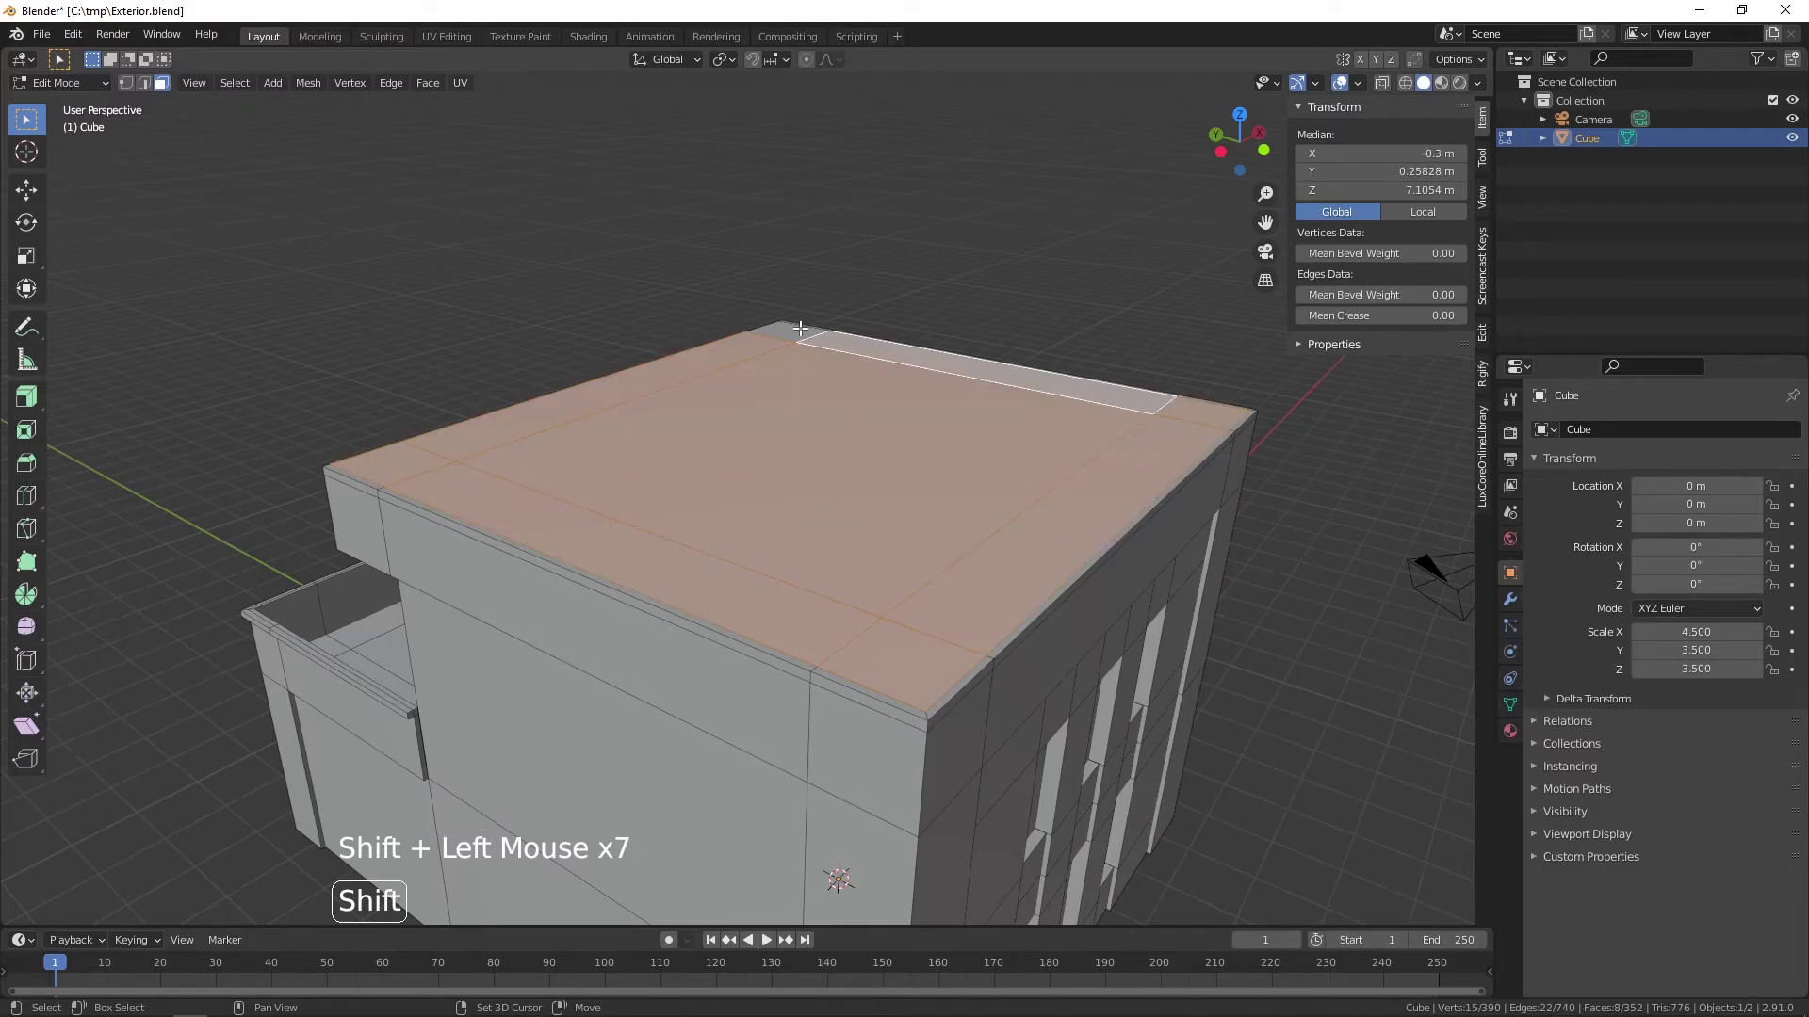
left_click(798, 324)
middle_click(987, 429)
scroll("down", 3)
middle_click(909, 630)
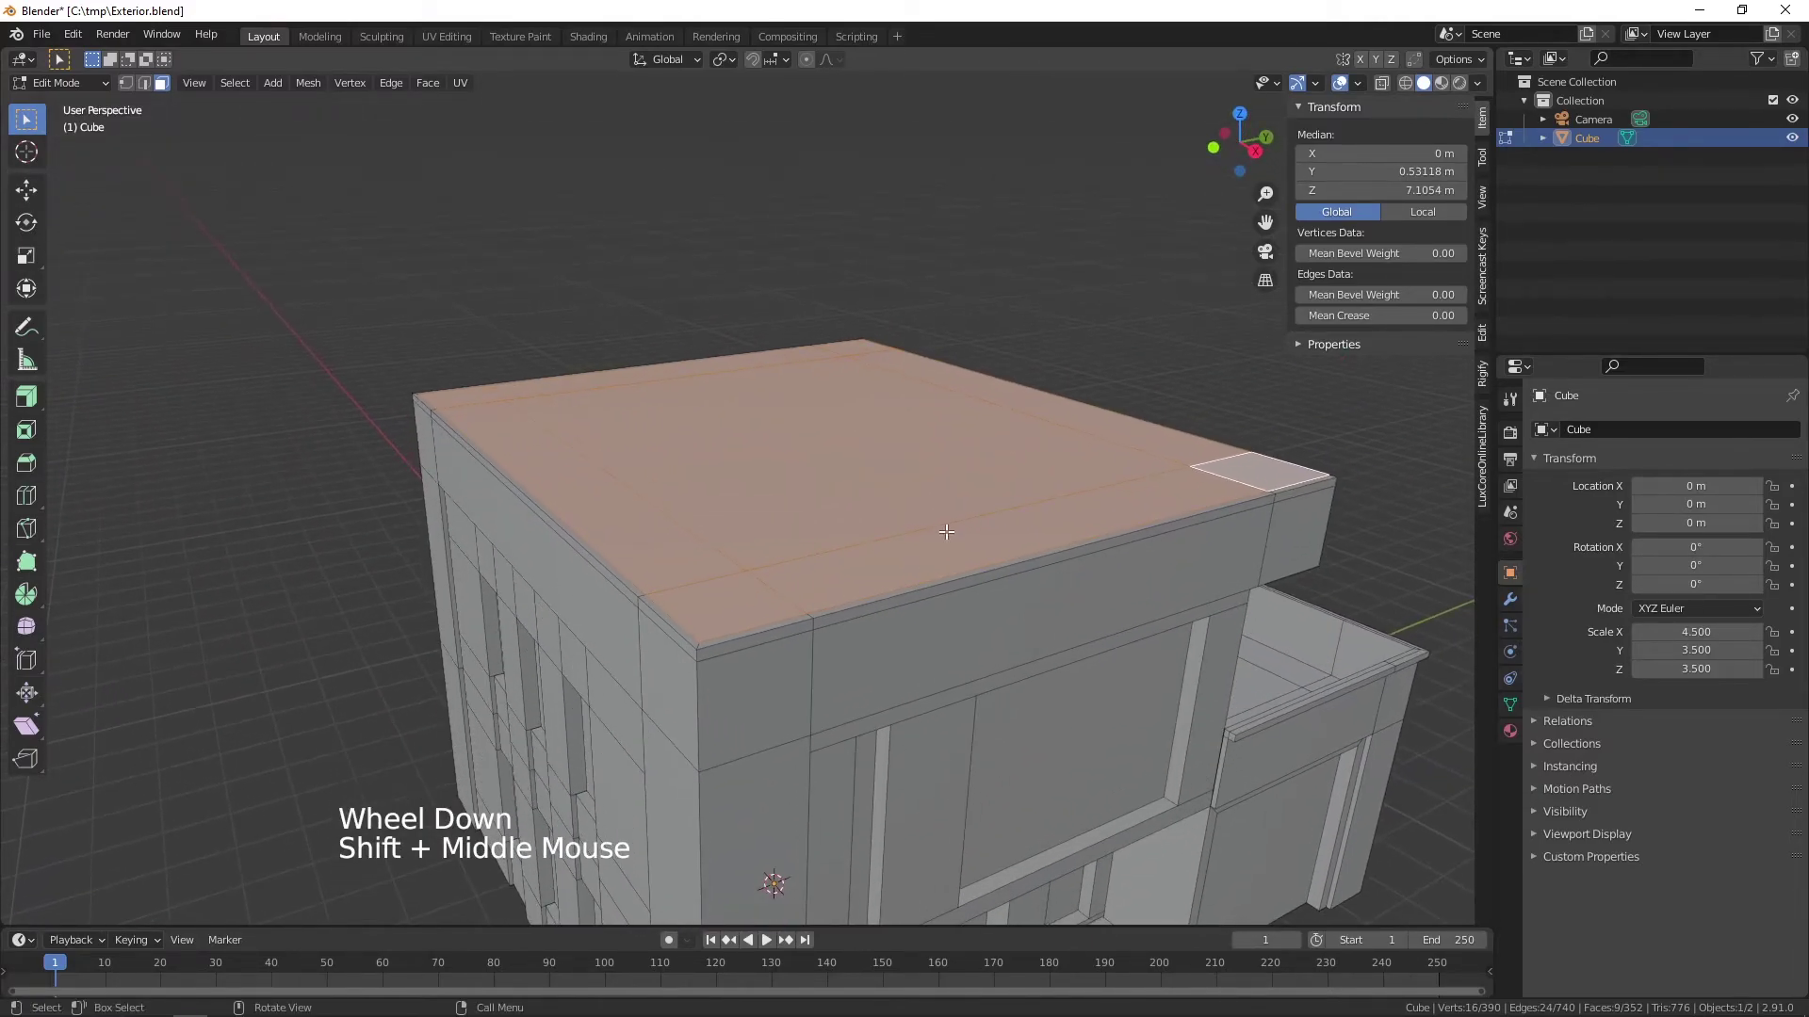
- Extrude the inner roof down about 0.35 m so a low parapet remains around the edge
key("e")
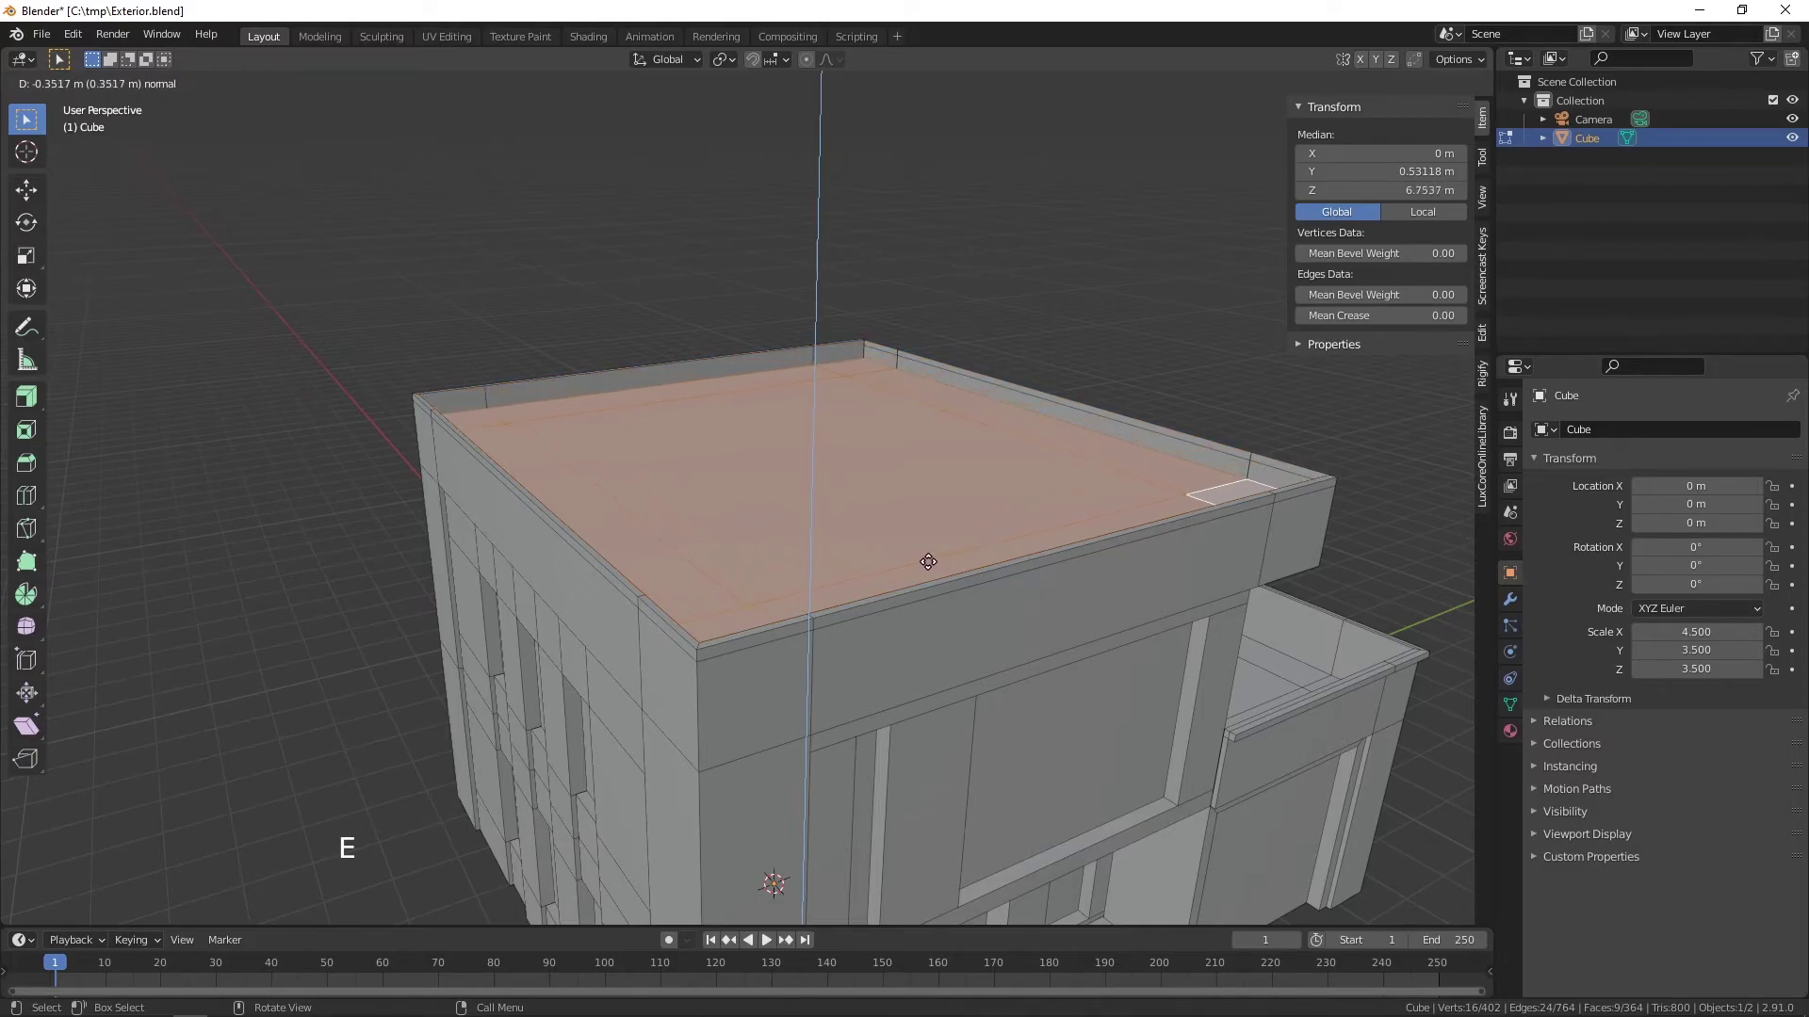
scroll("down", 3)
middle_click(879, 654)
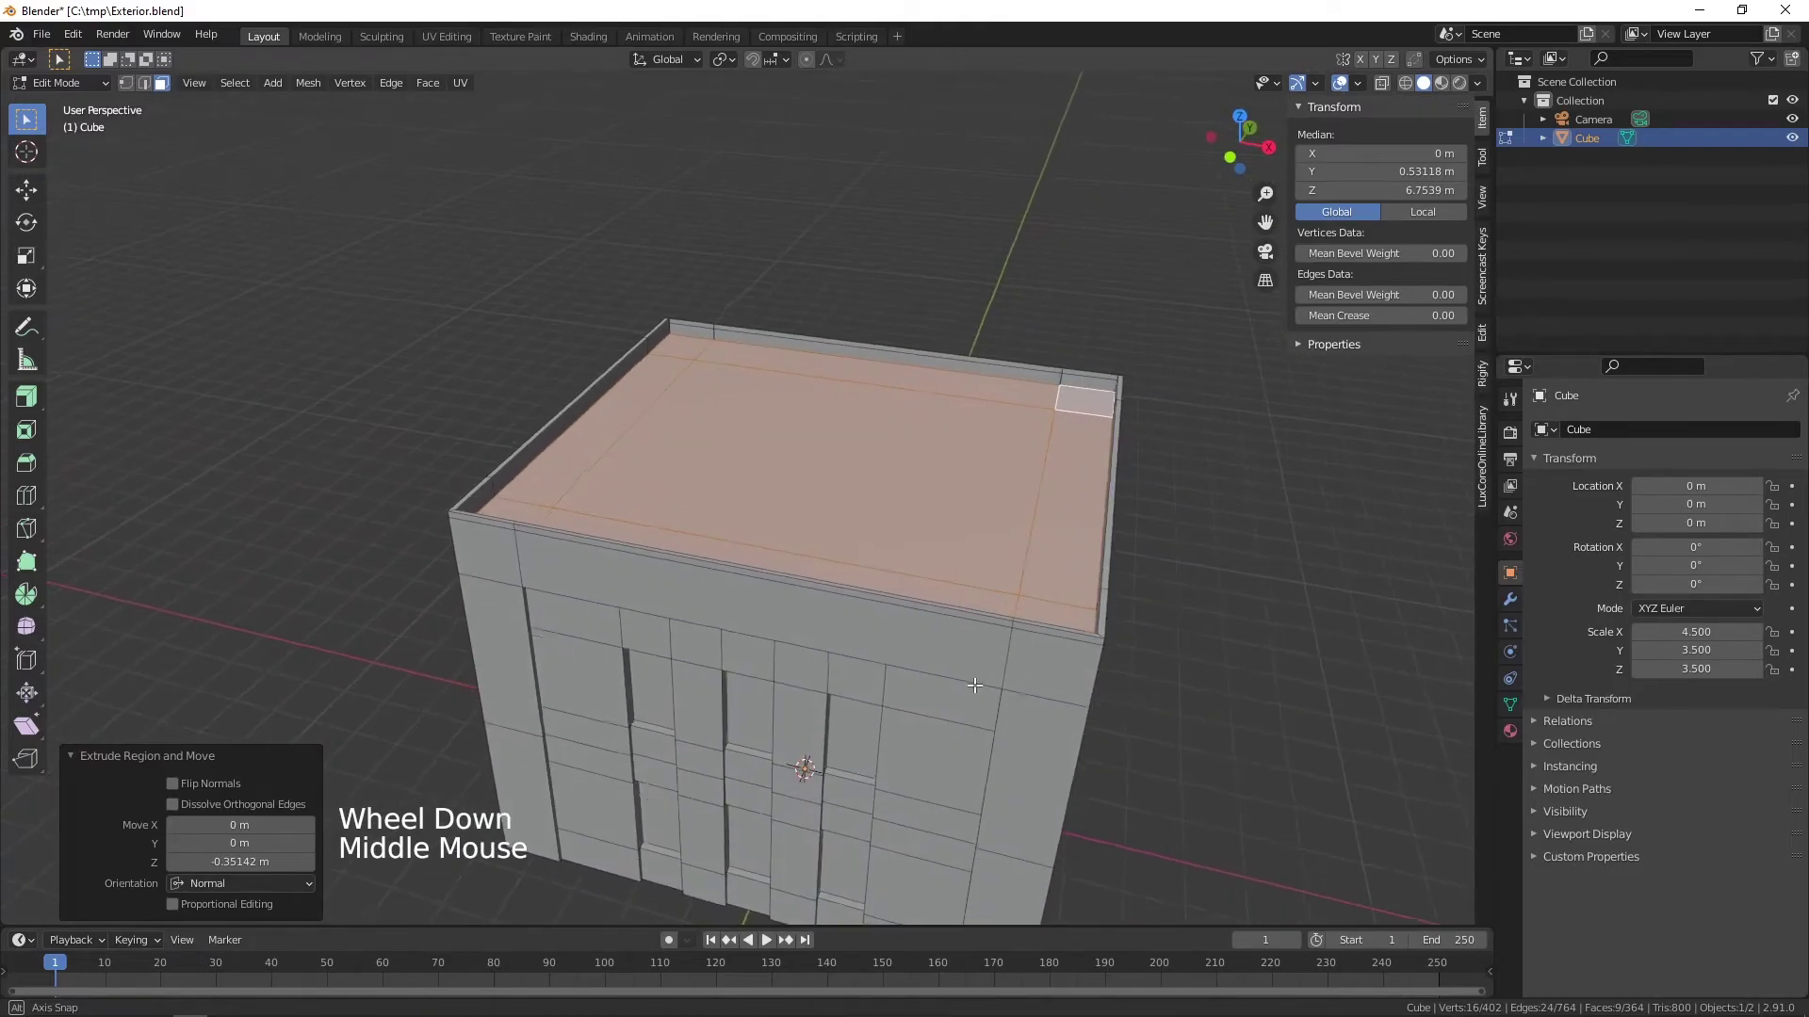
scroll("up", 3)
- Extrude the parapet's top rim outward about 0.0212 m with Offset Even to form a slim coping lip
left_click(1028, 523)
left_click(1029, 522)
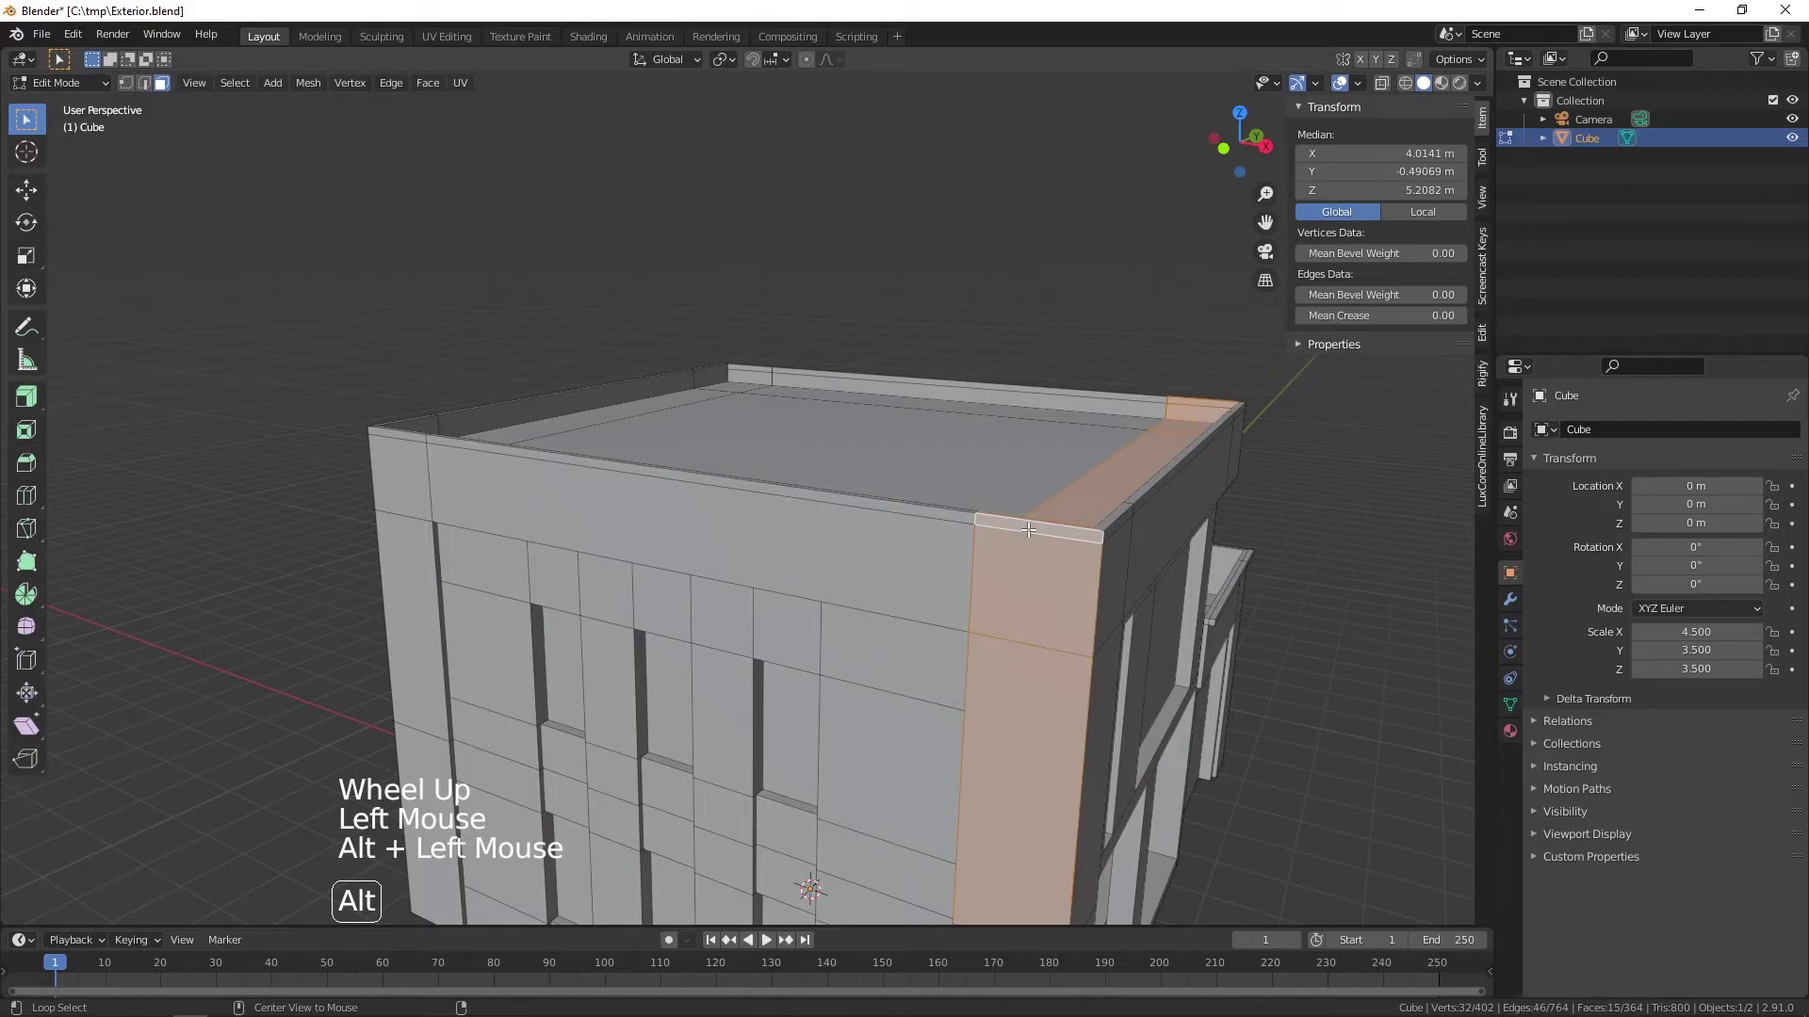
left_click(1024, 522)
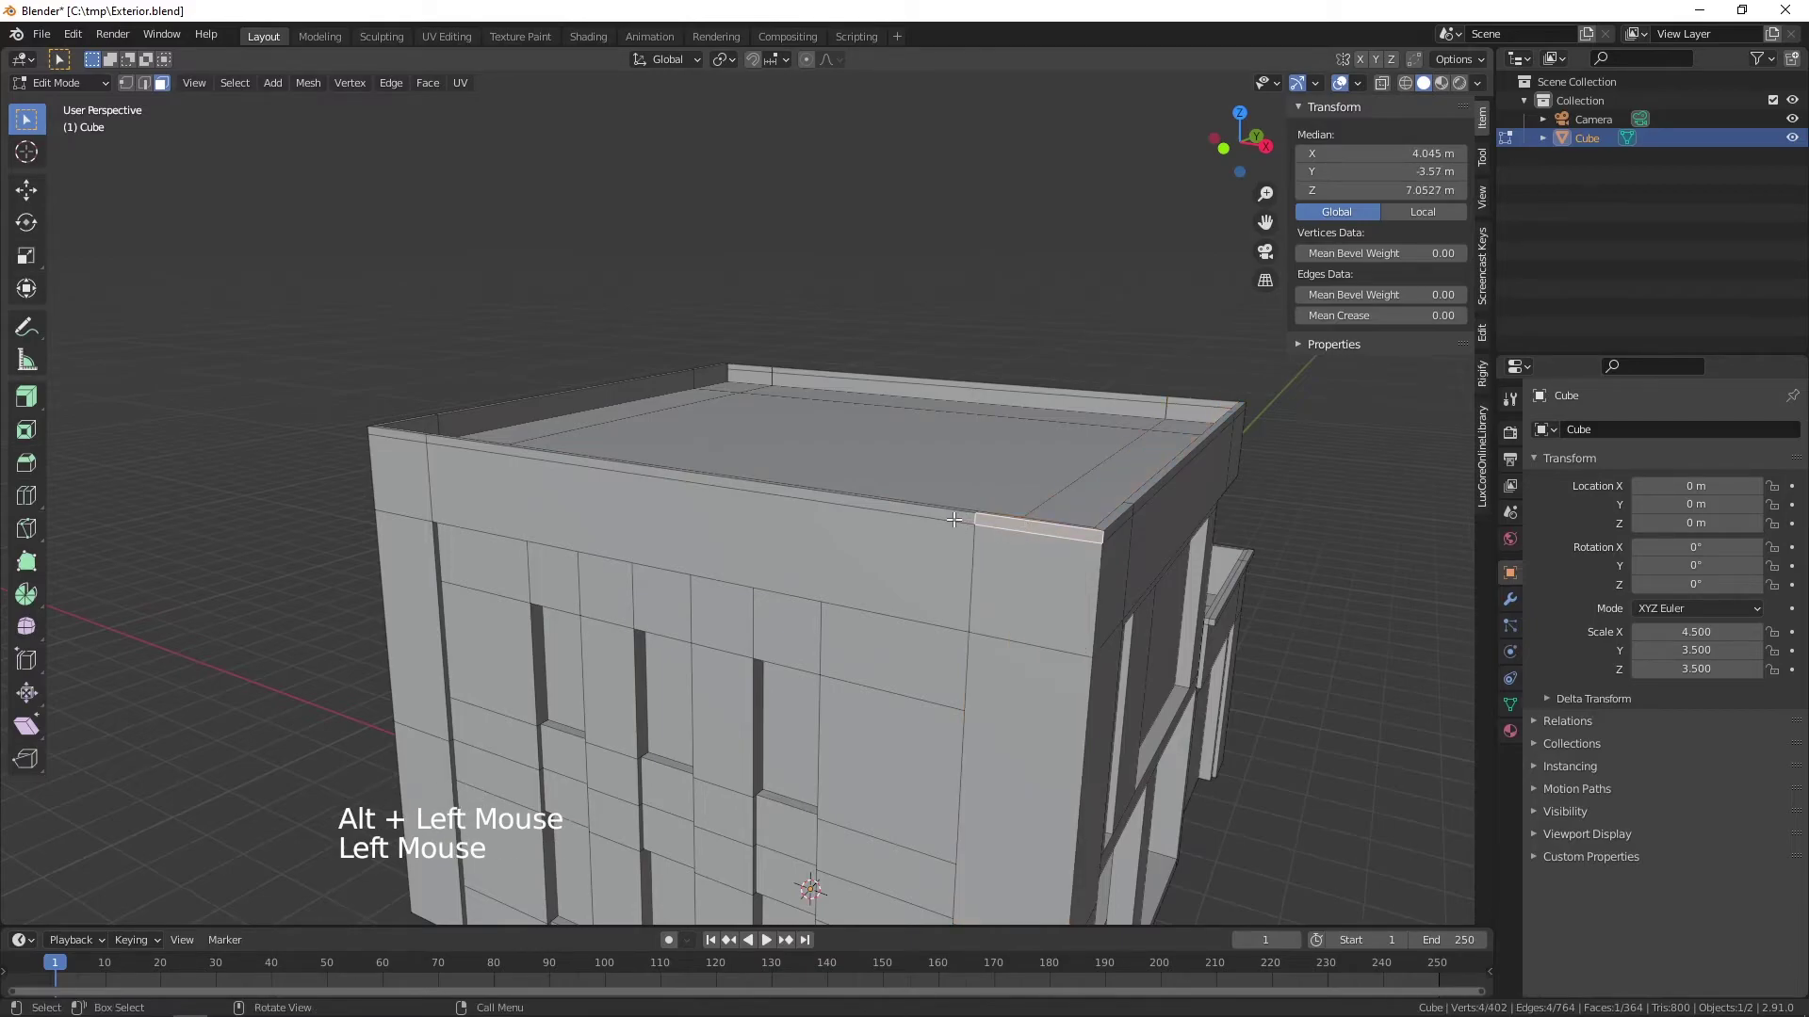
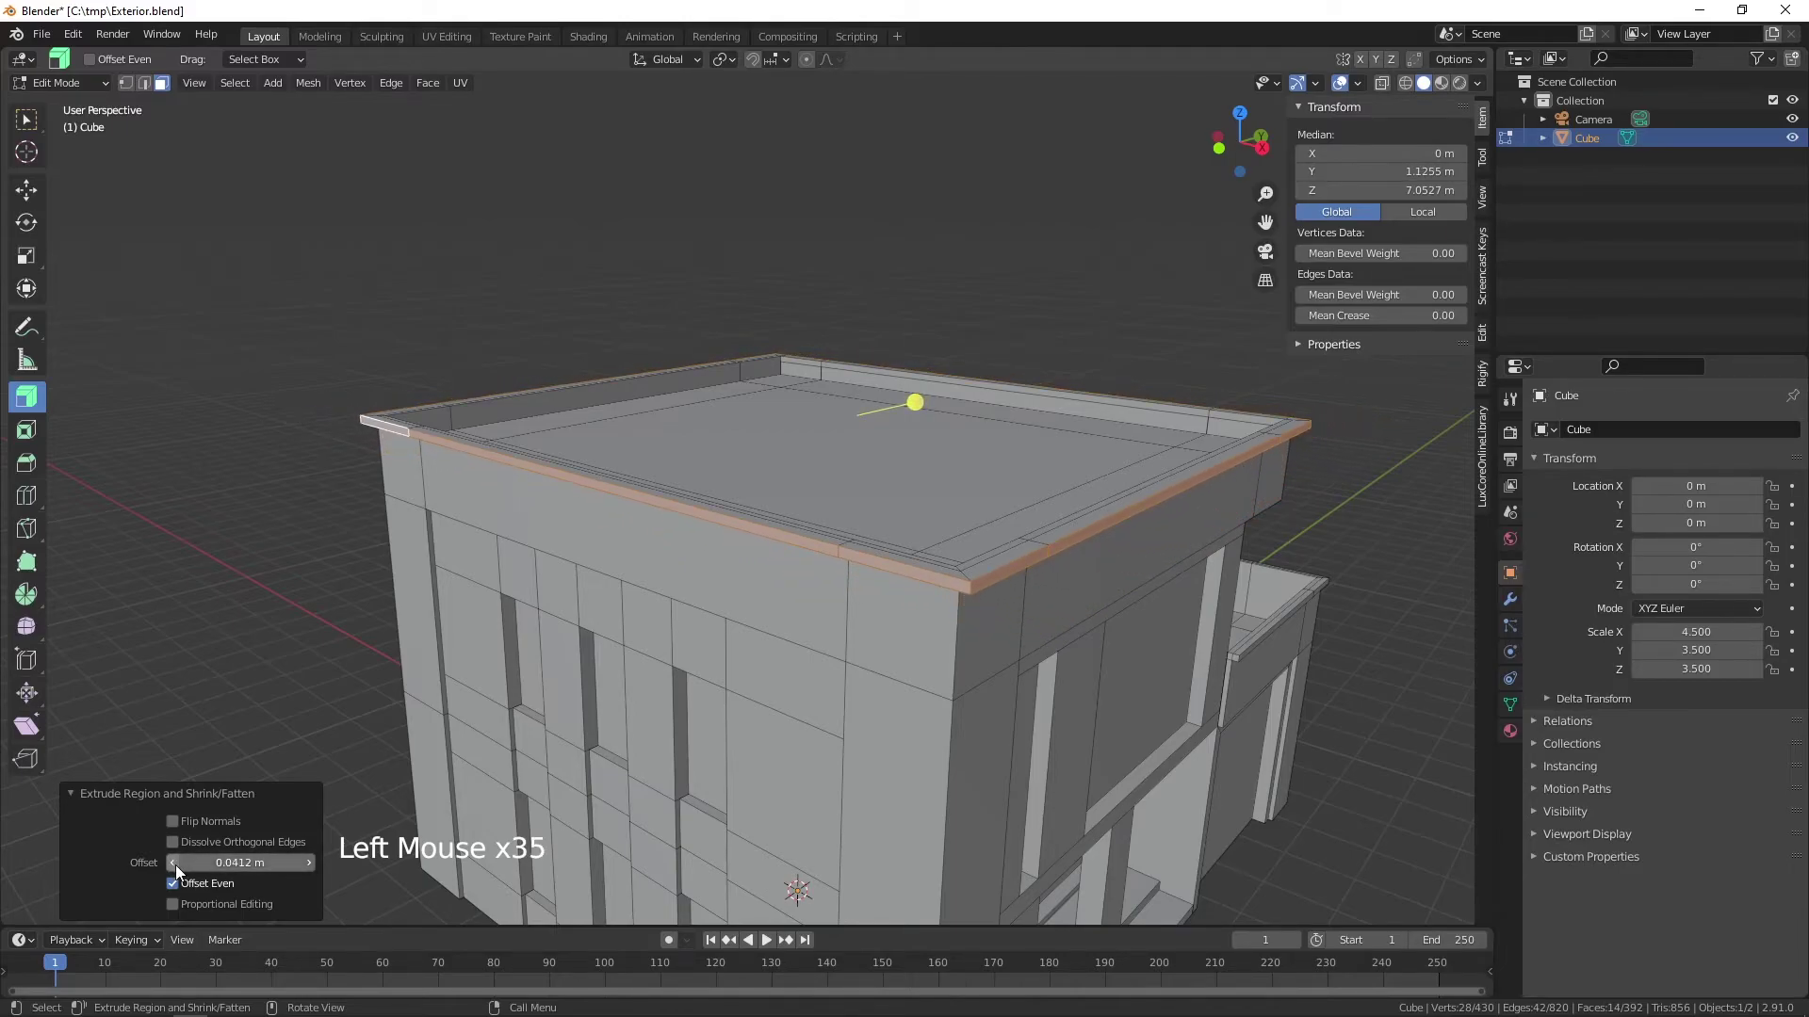
left_click(179, 862)
scroll("down", 3)
middle_click(1023, 744)
middle_click(1196, 615)
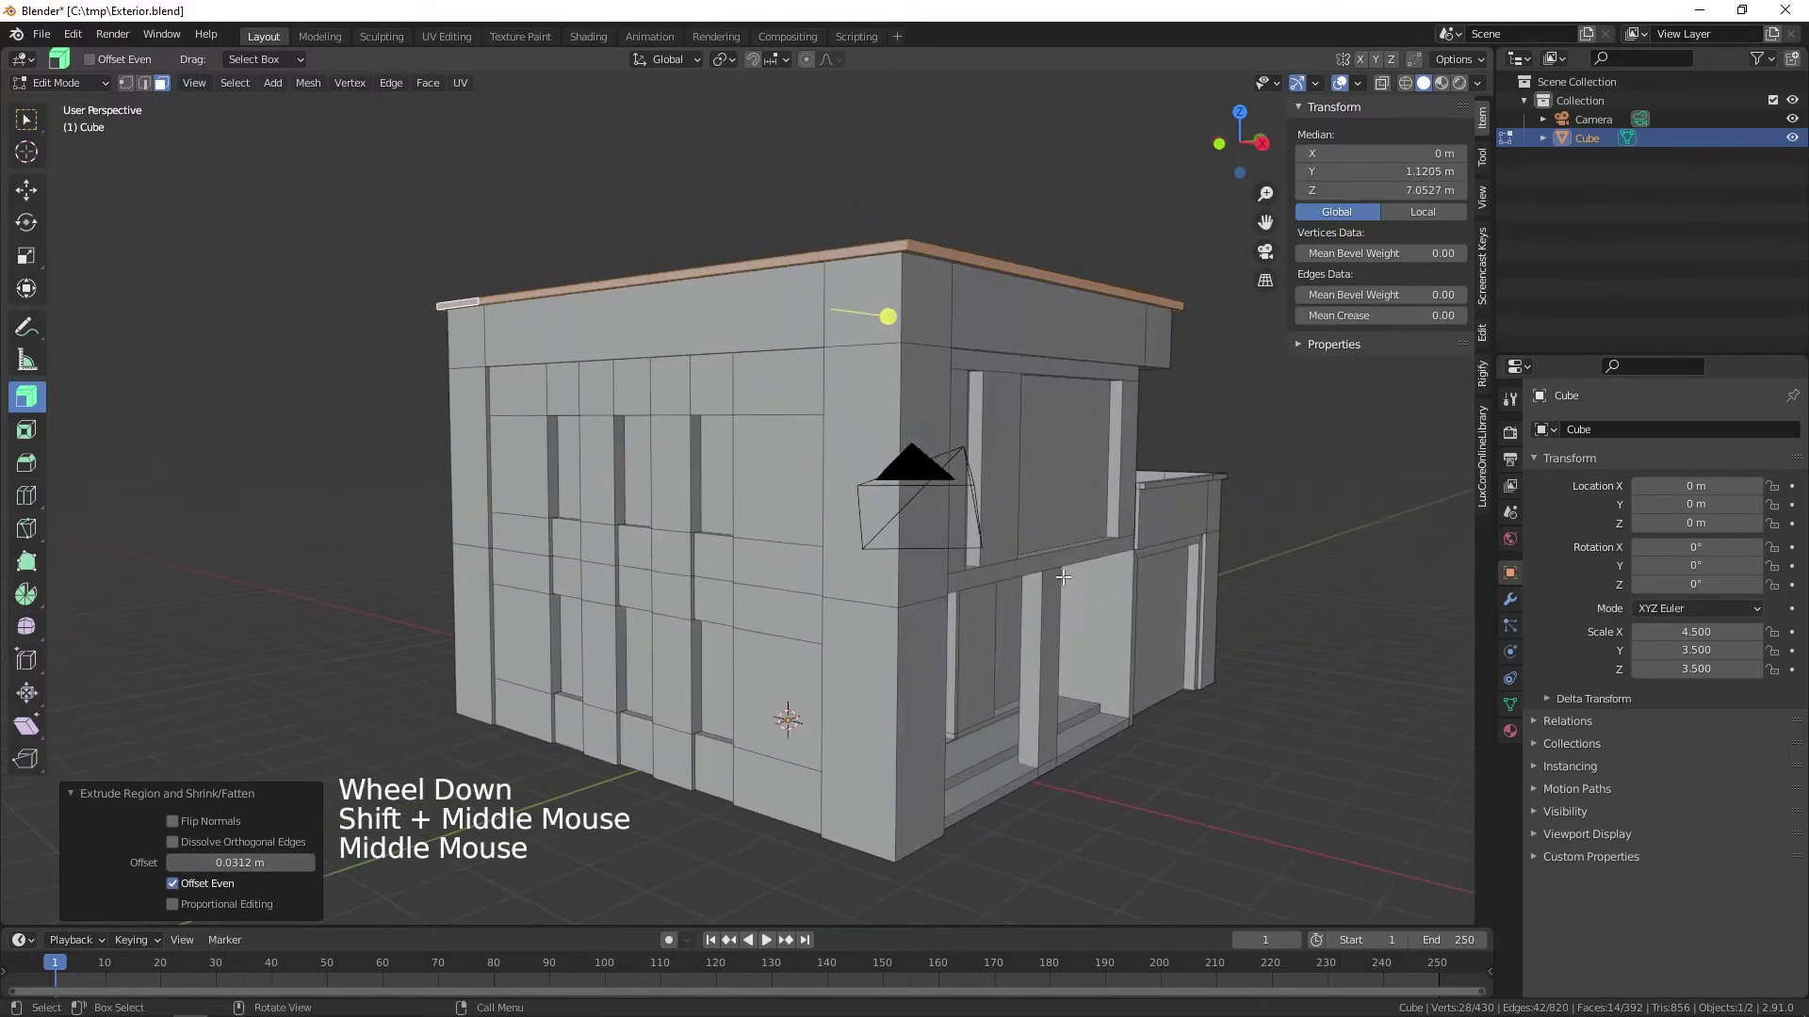
middle_click(1102, 500)
middle_click(1084, 536)
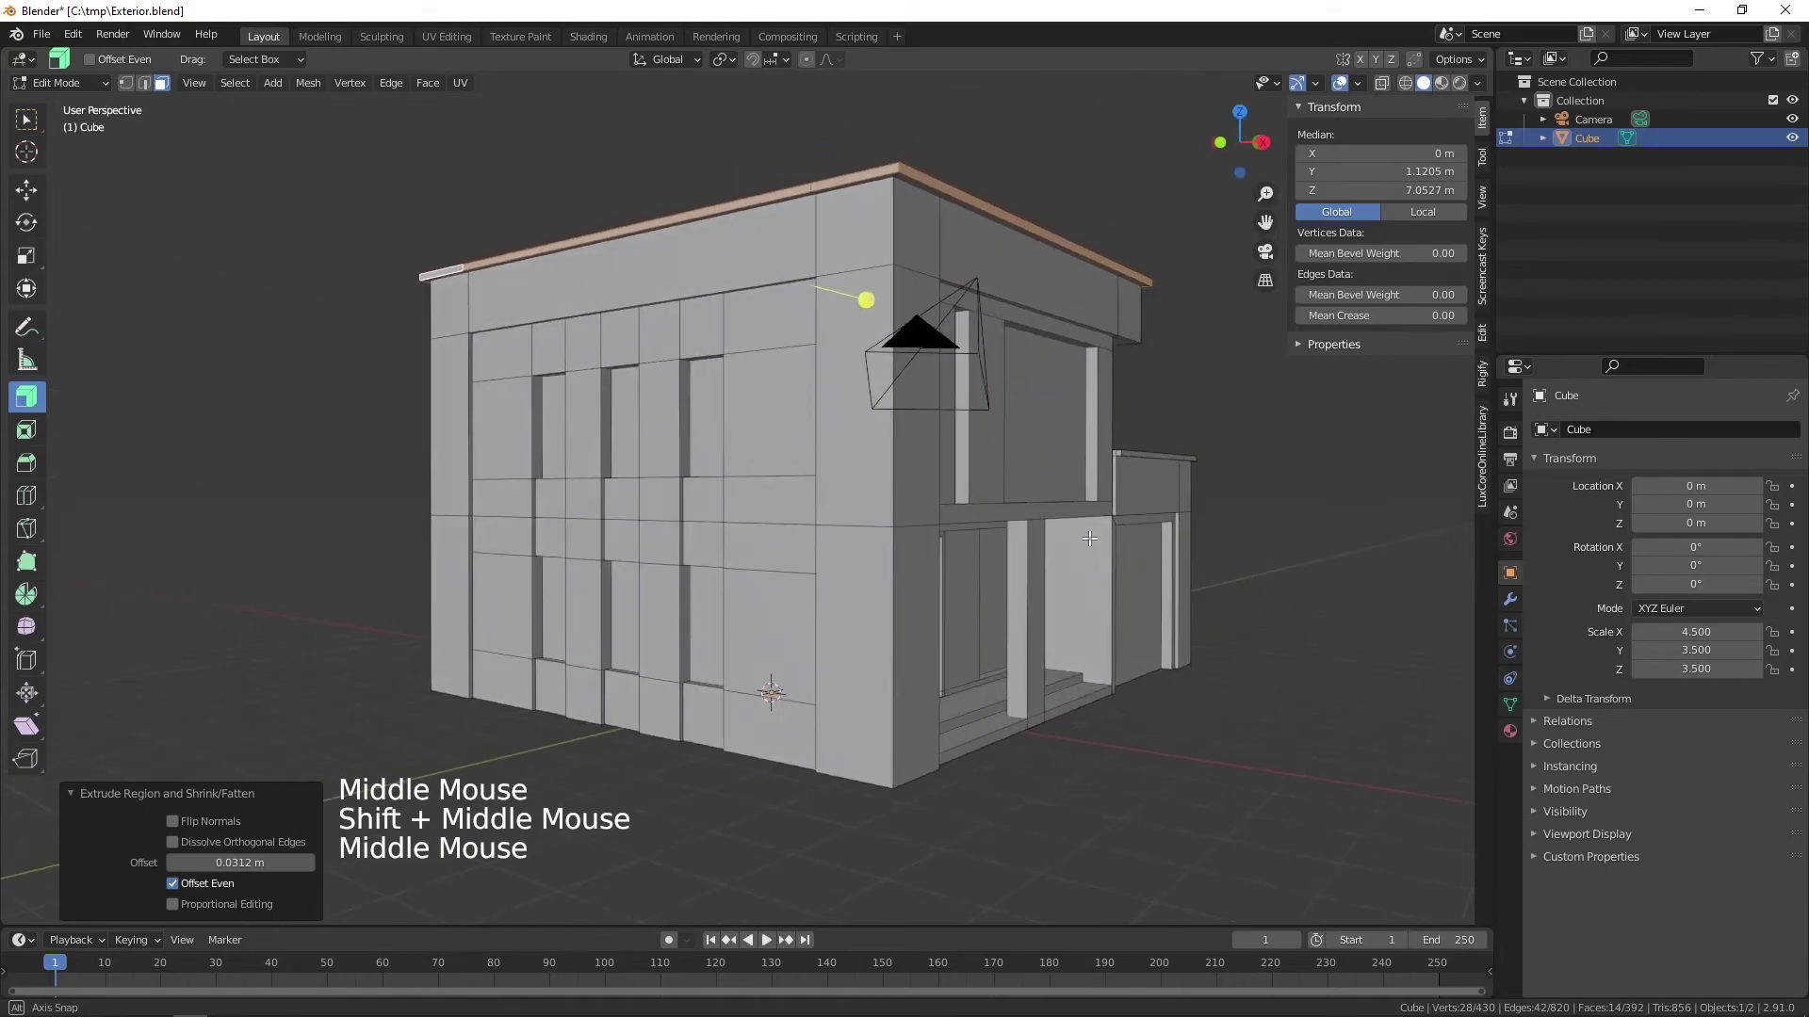
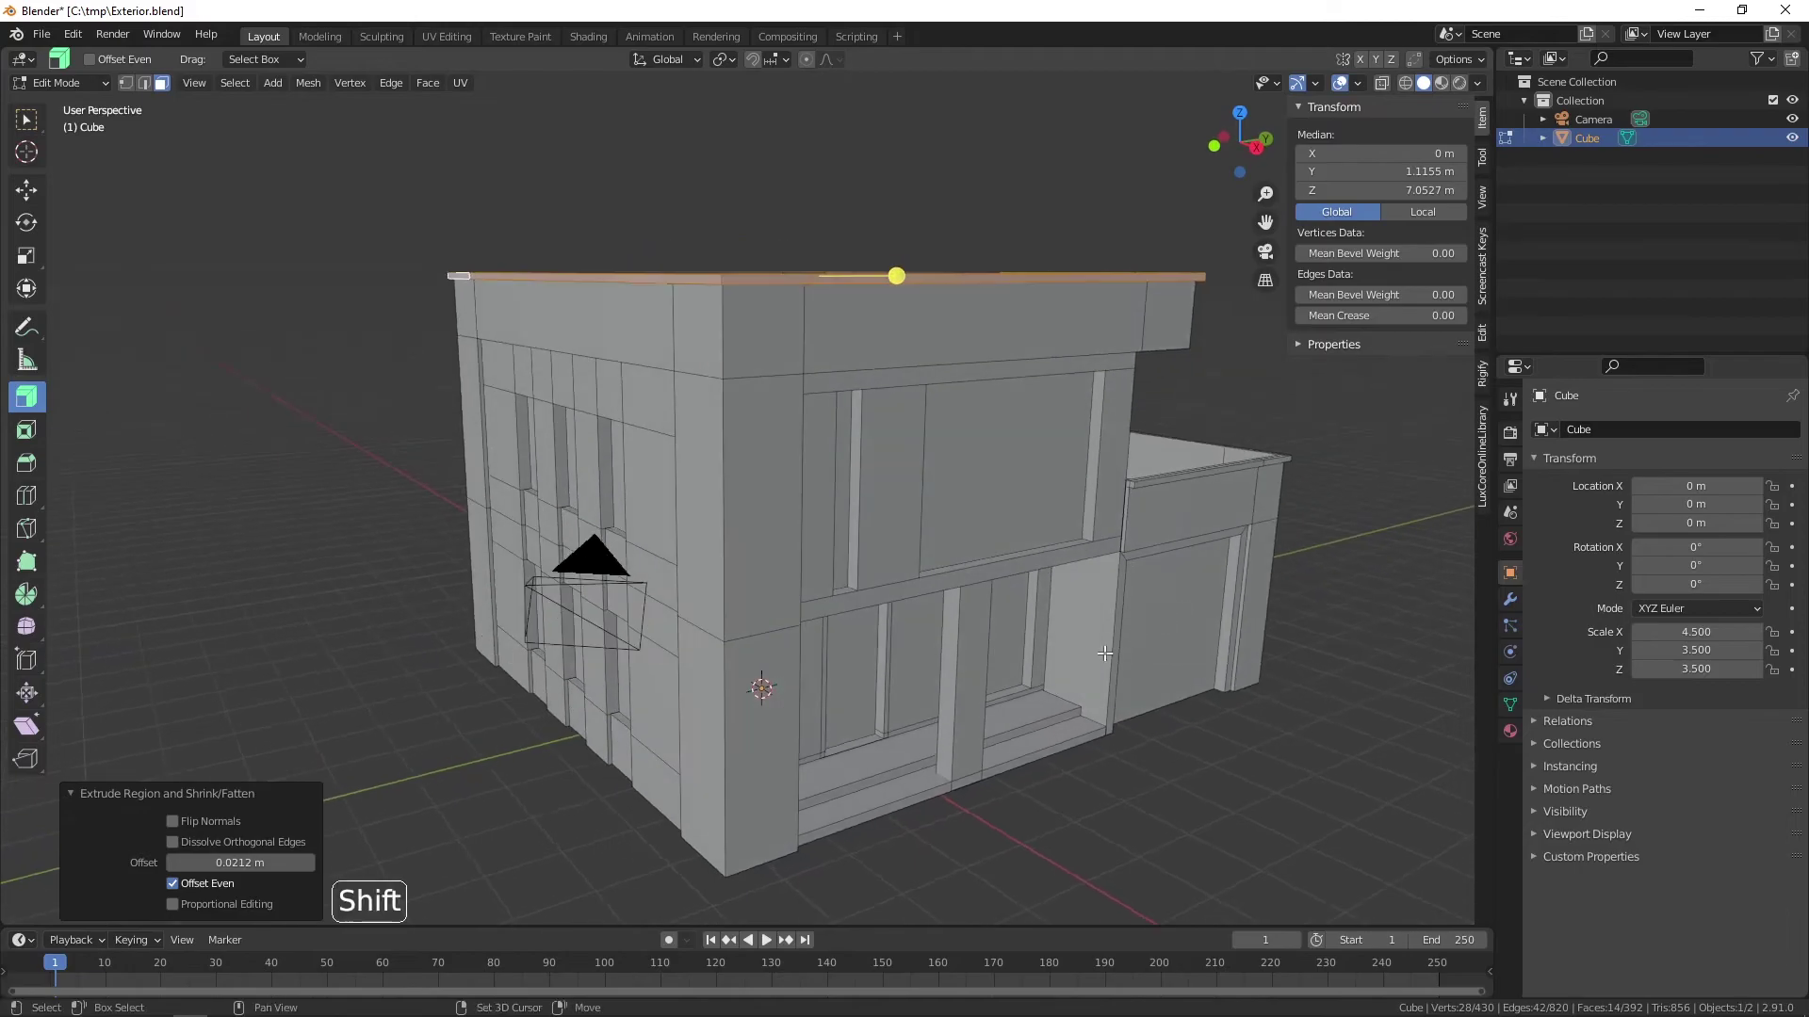
middle_click(1061, 652)
scroll("down", 3)
middle_click(984, 595)
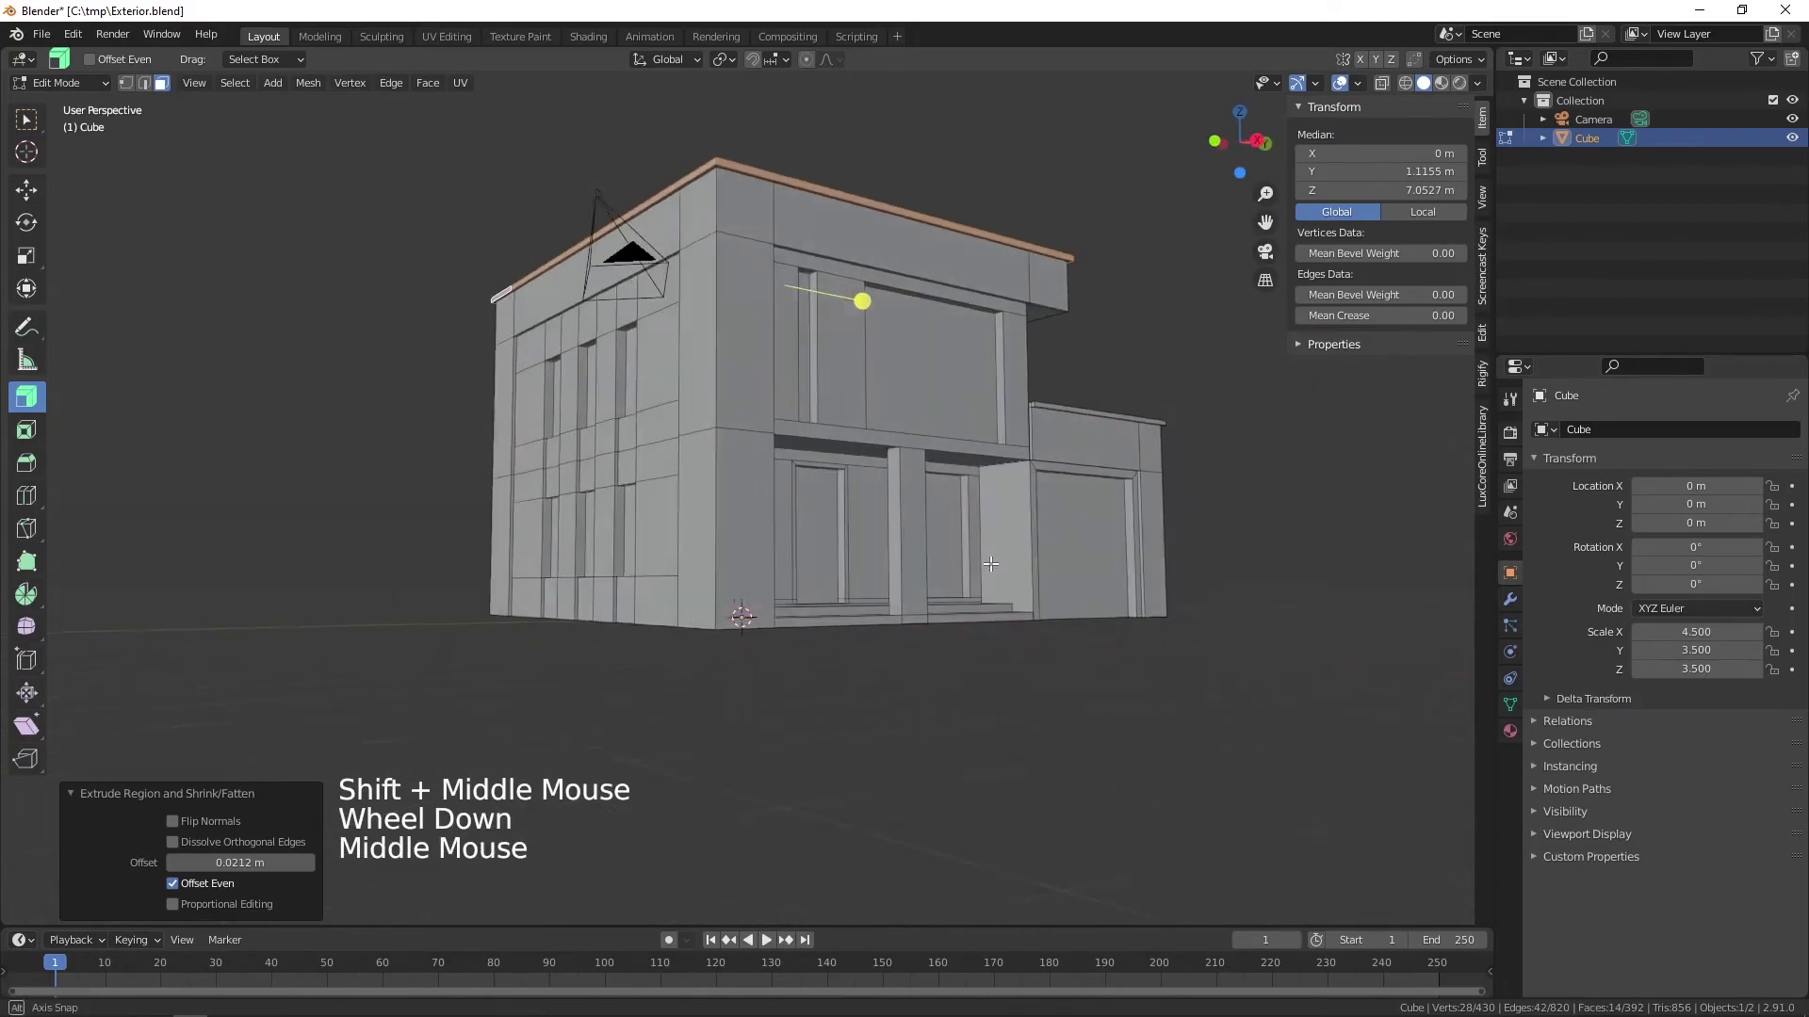
middle_click(1072, 555)
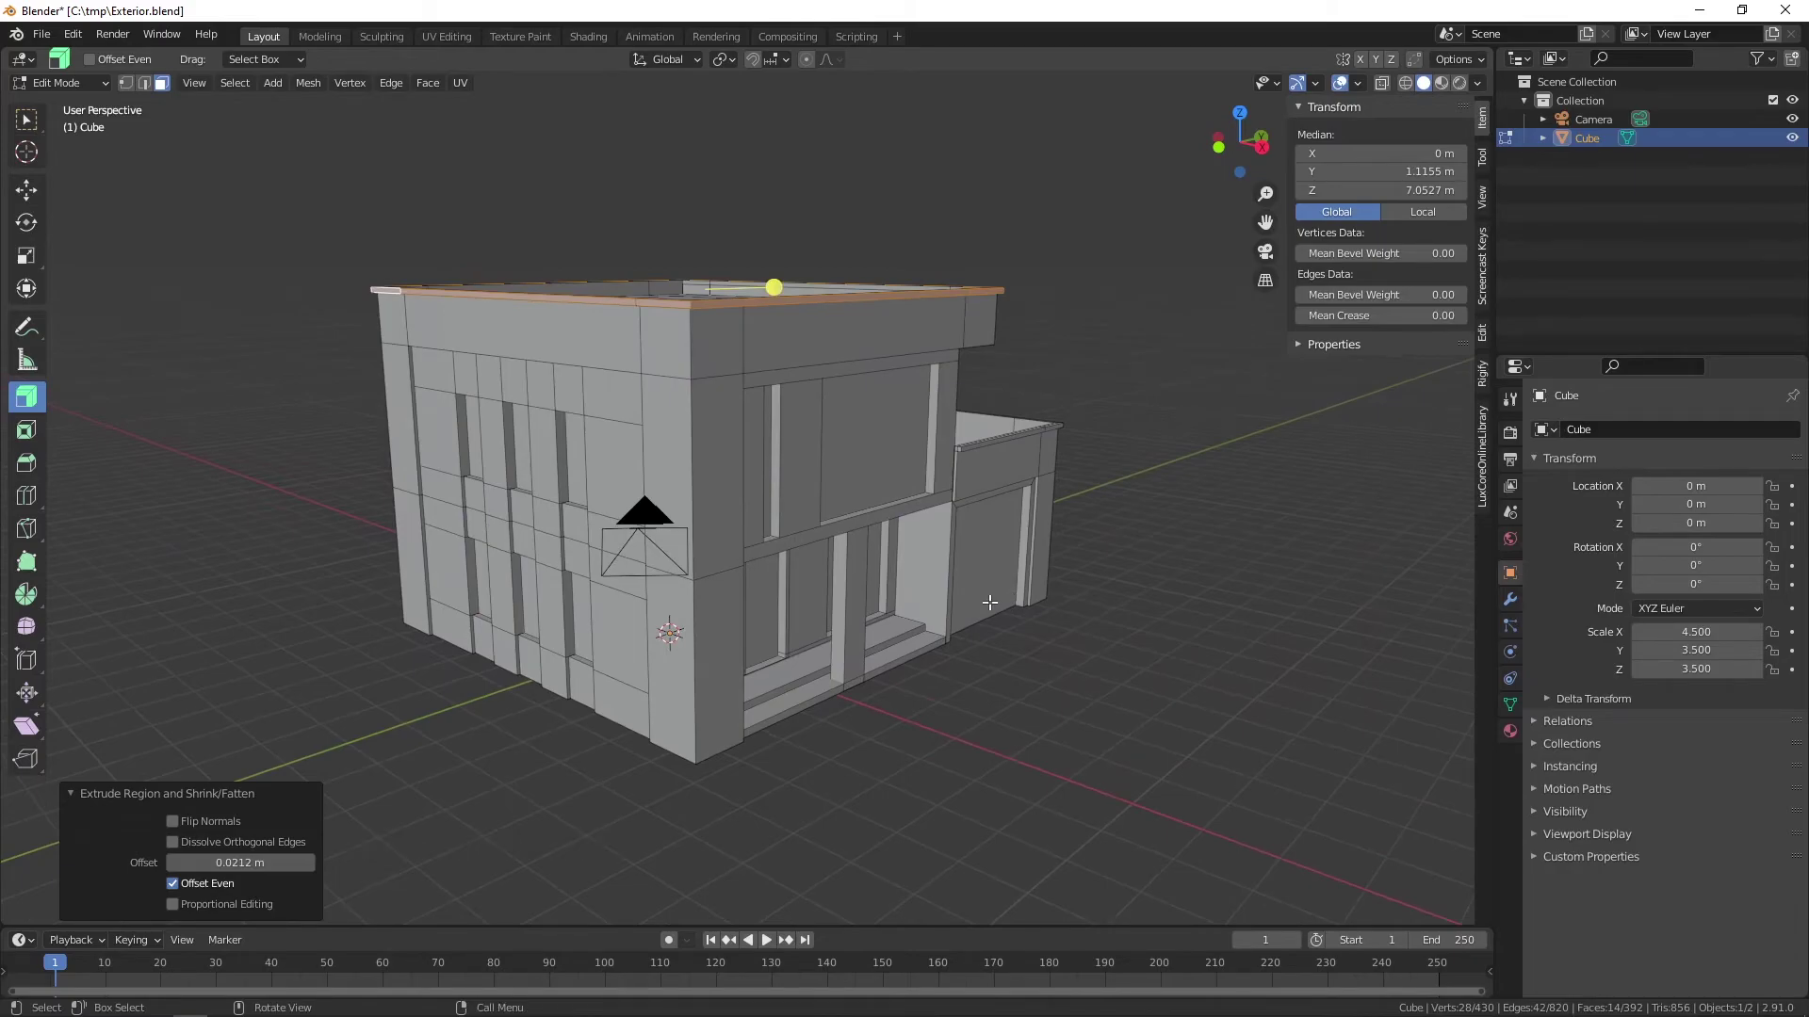
- Deselect everything with box select active and save the building file with Ctrl+S
left_click(31, 124)
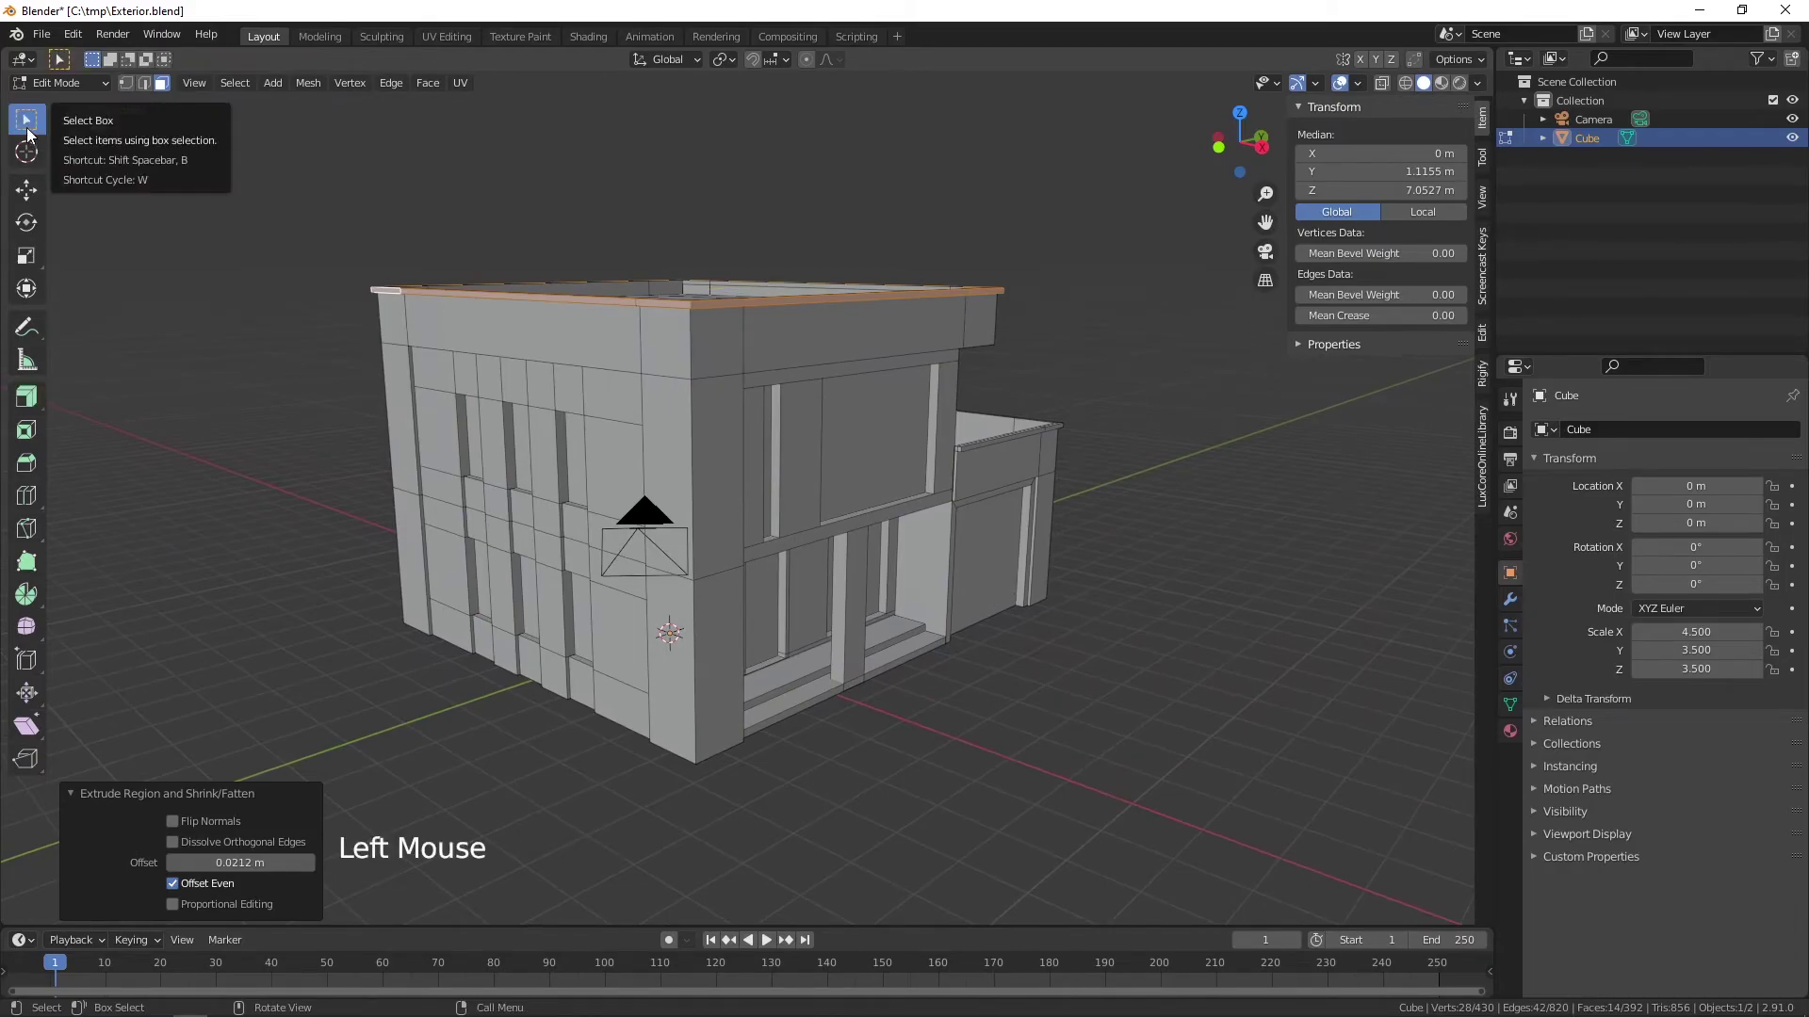
left_click(1171, 590)
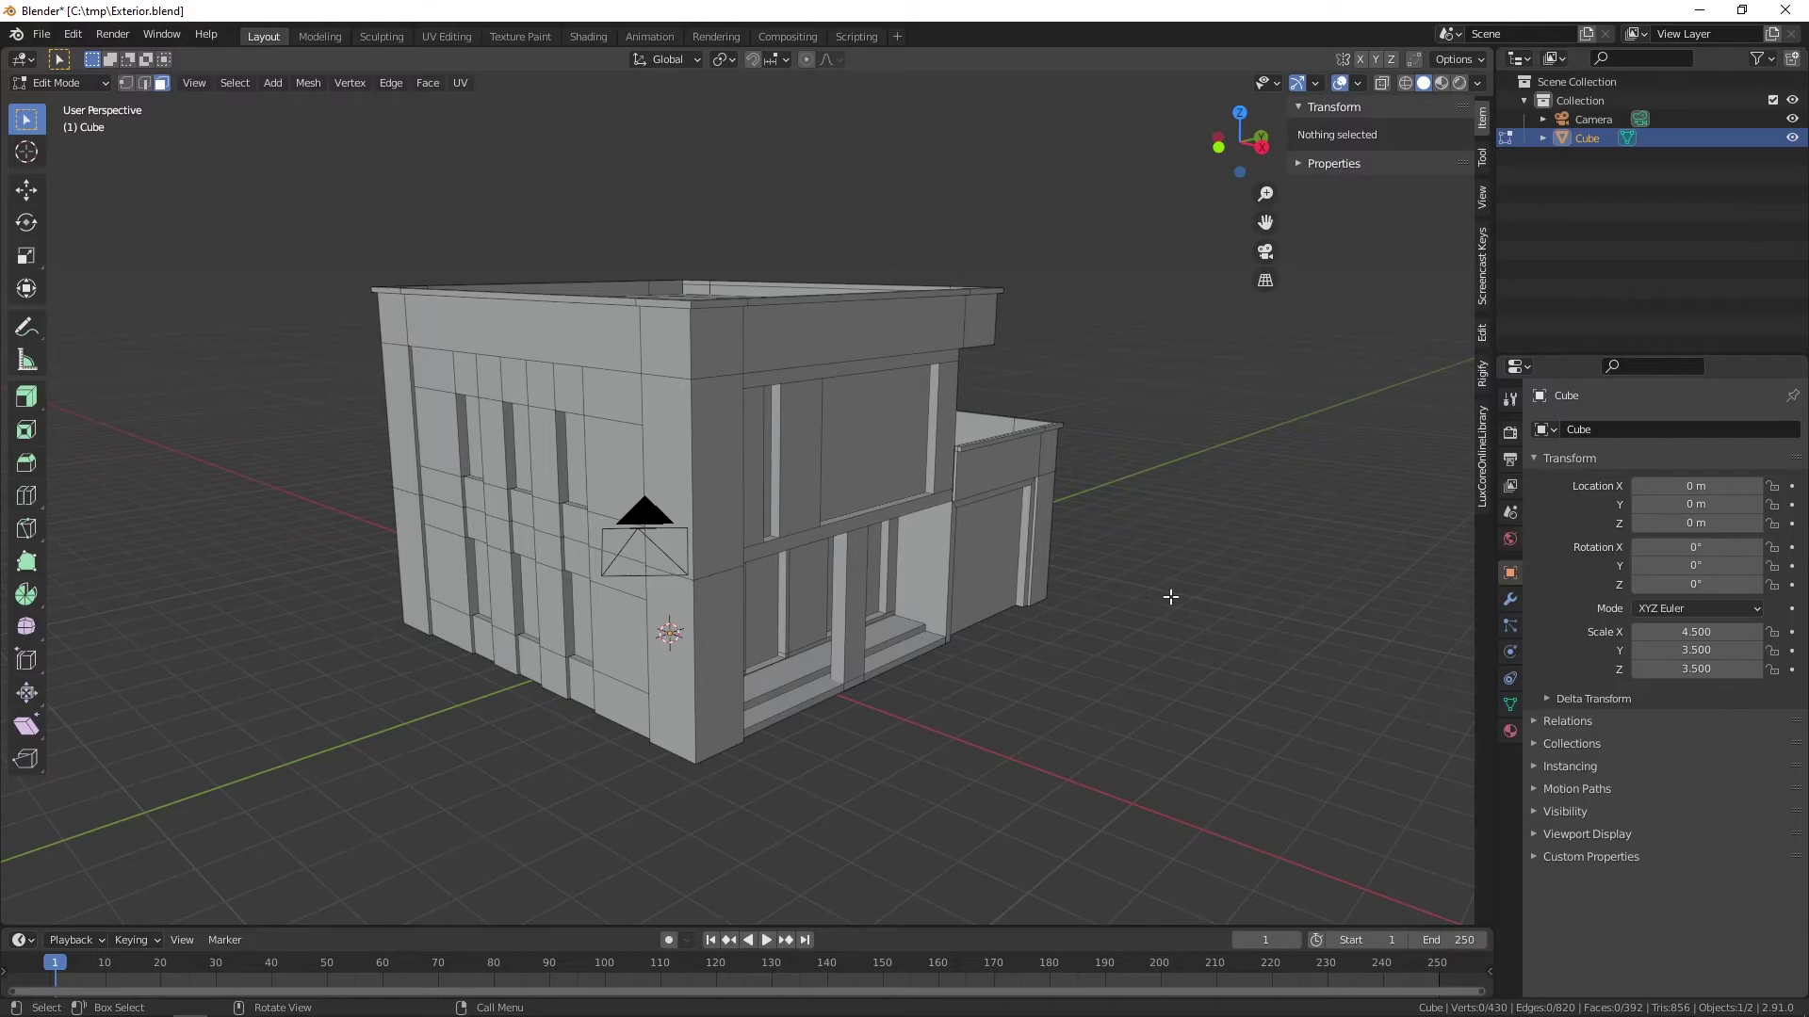
key("ctrl+s")
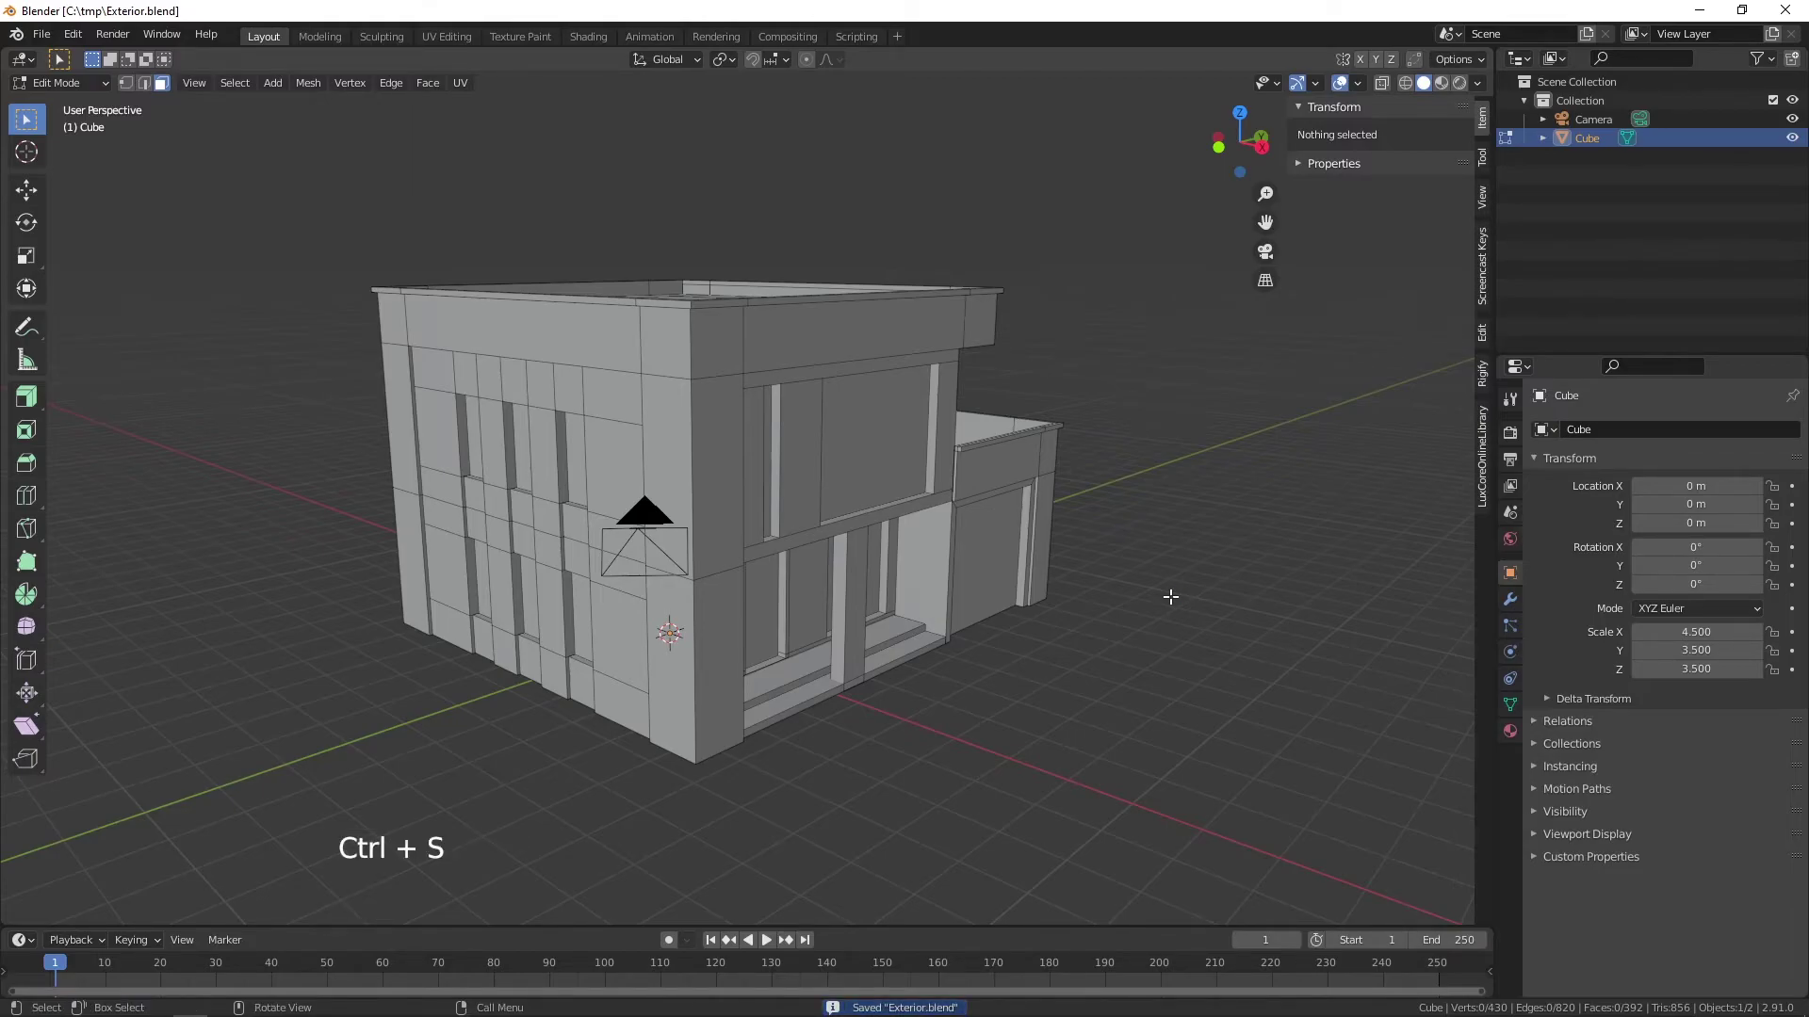
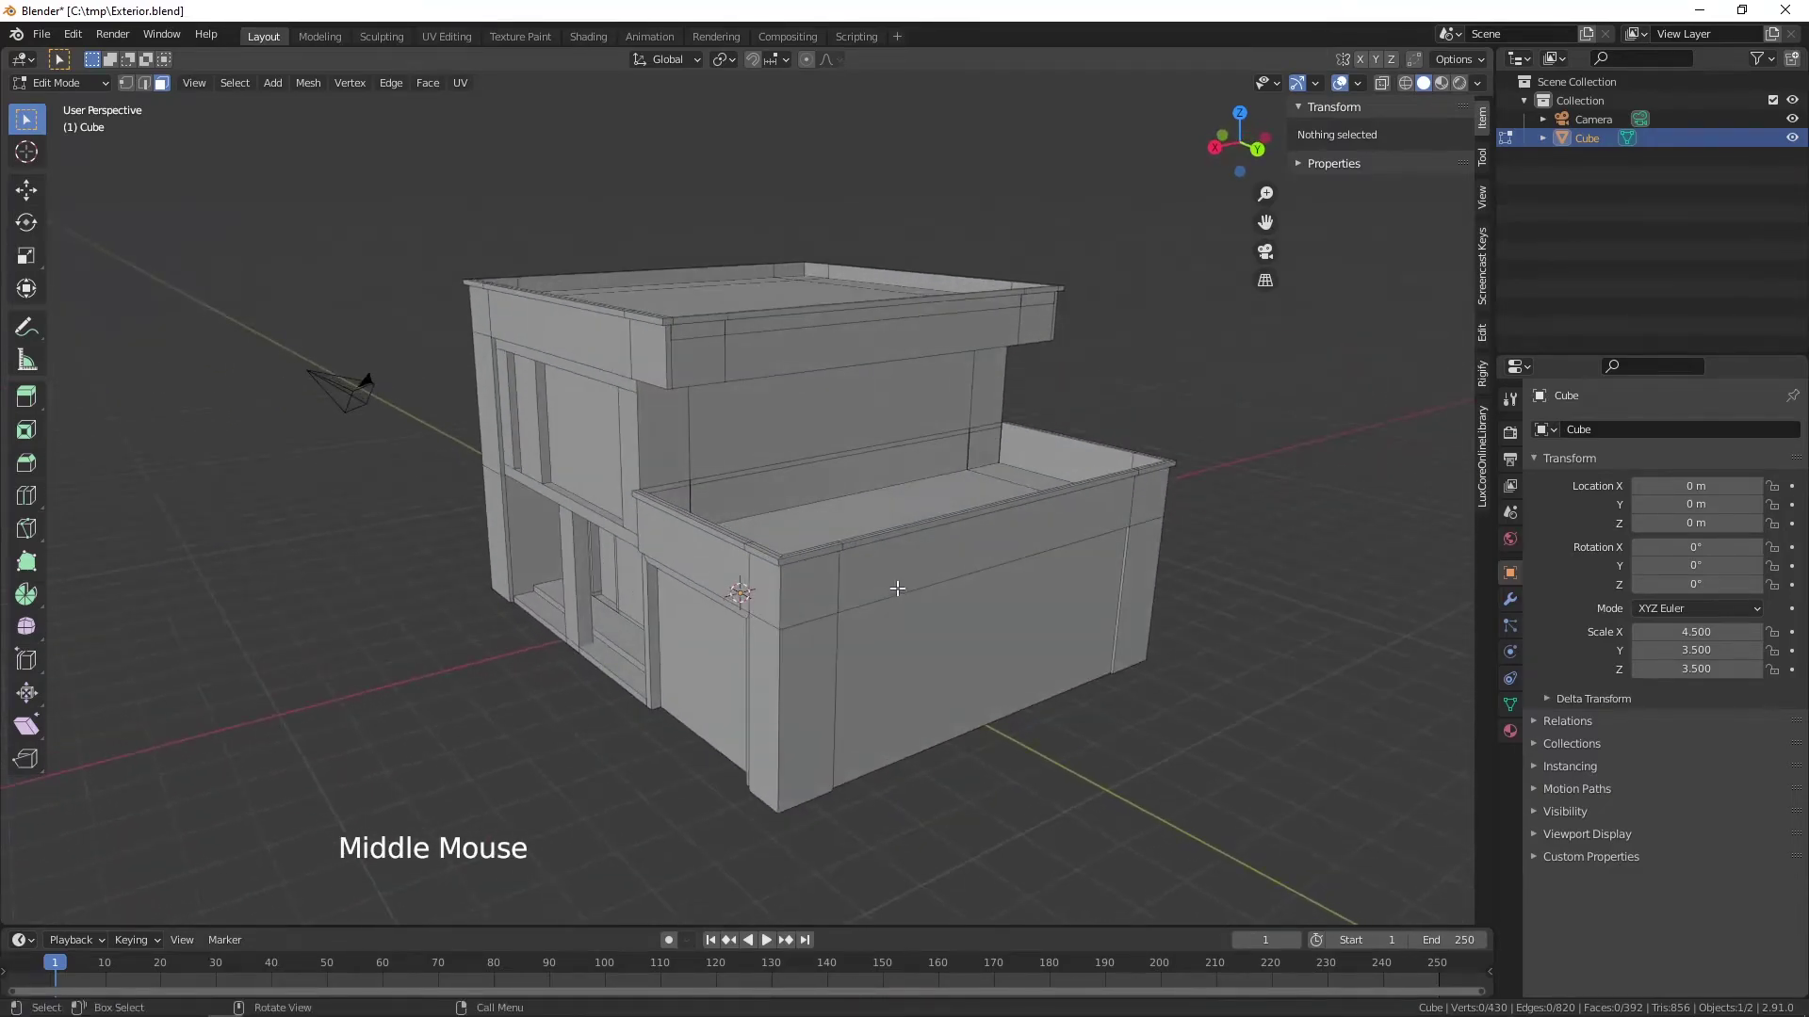
scroll("up", 3)
middle_click(909, 452)
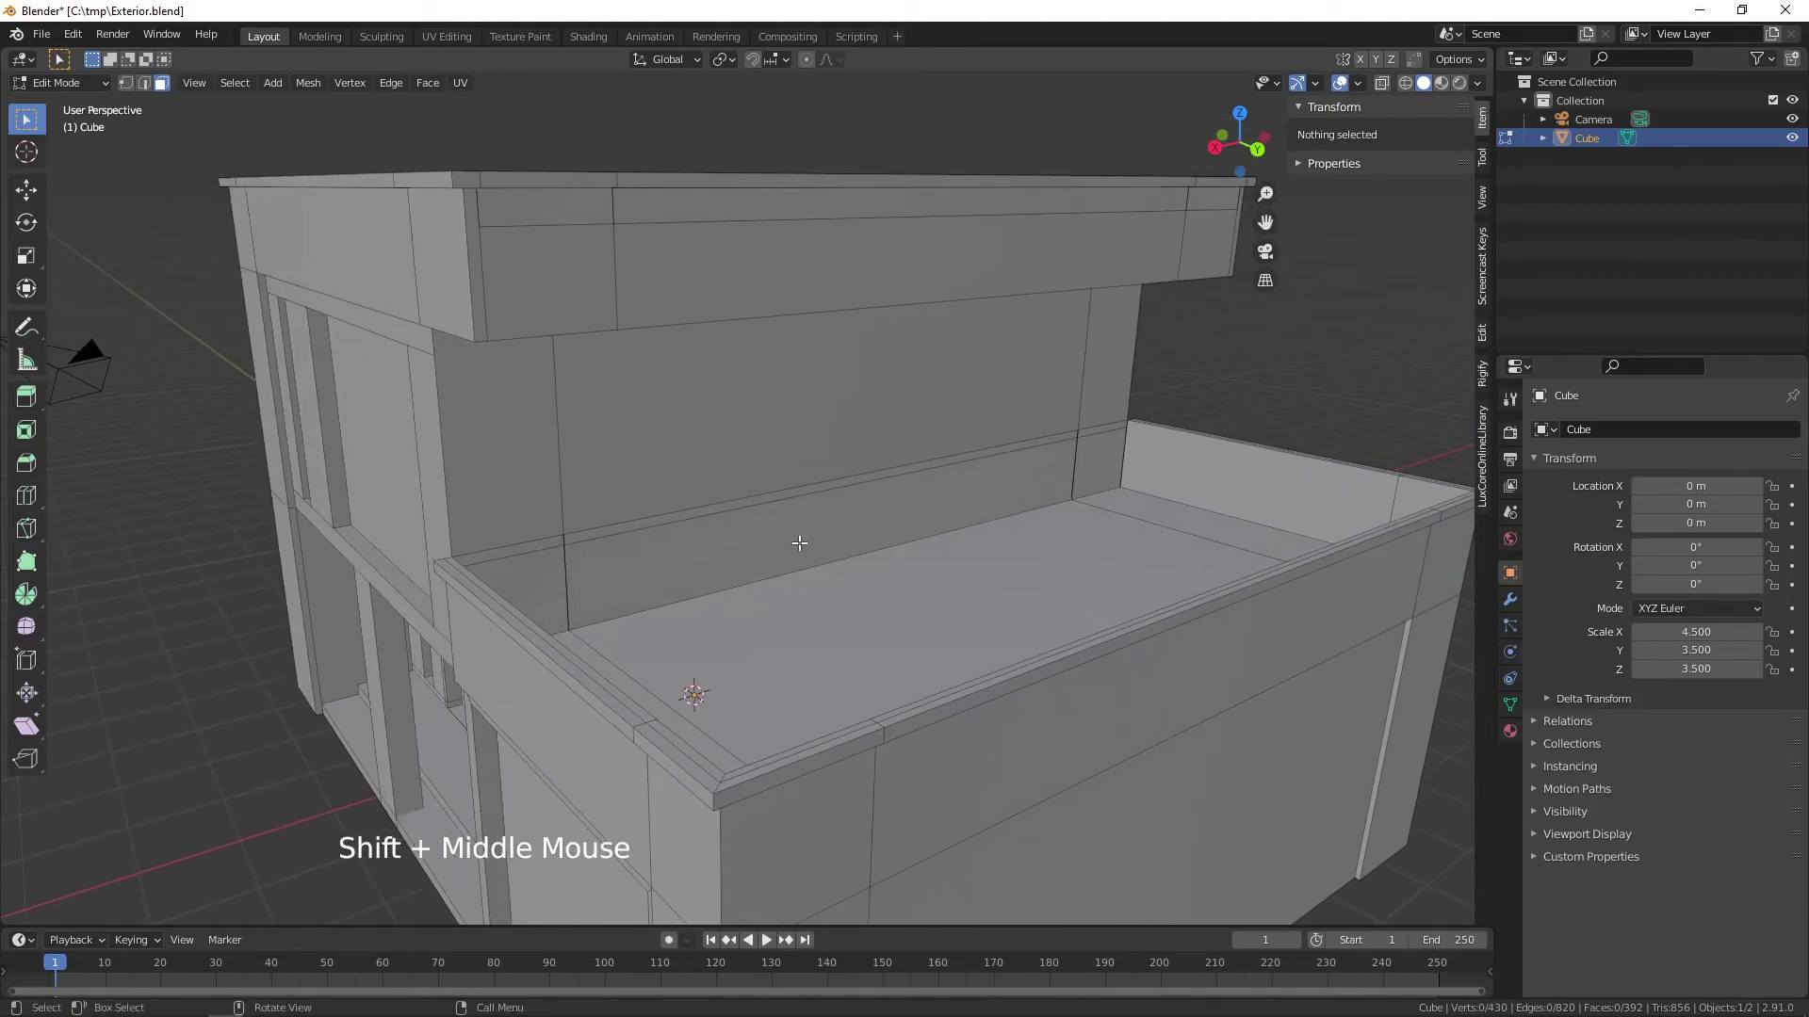
- Delete the thin strip face and the large upper rear wall face above the annex roof
left_click(800, 536)
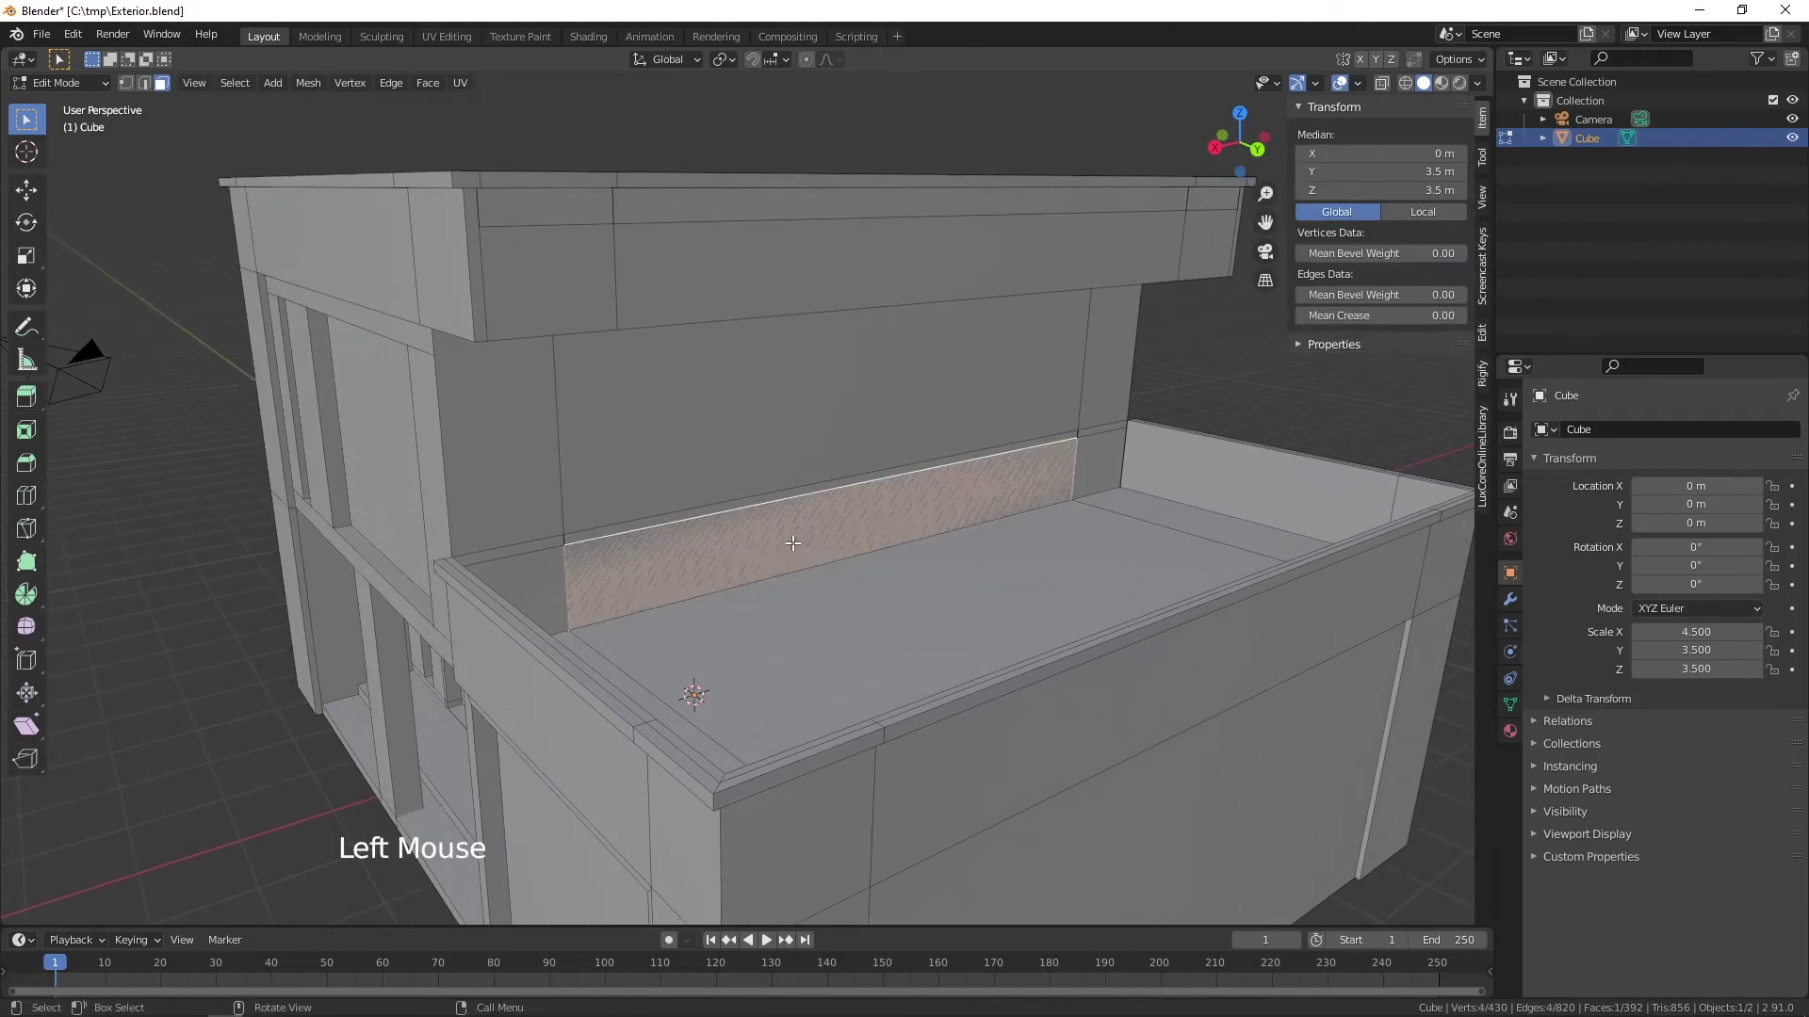
key("Delete")
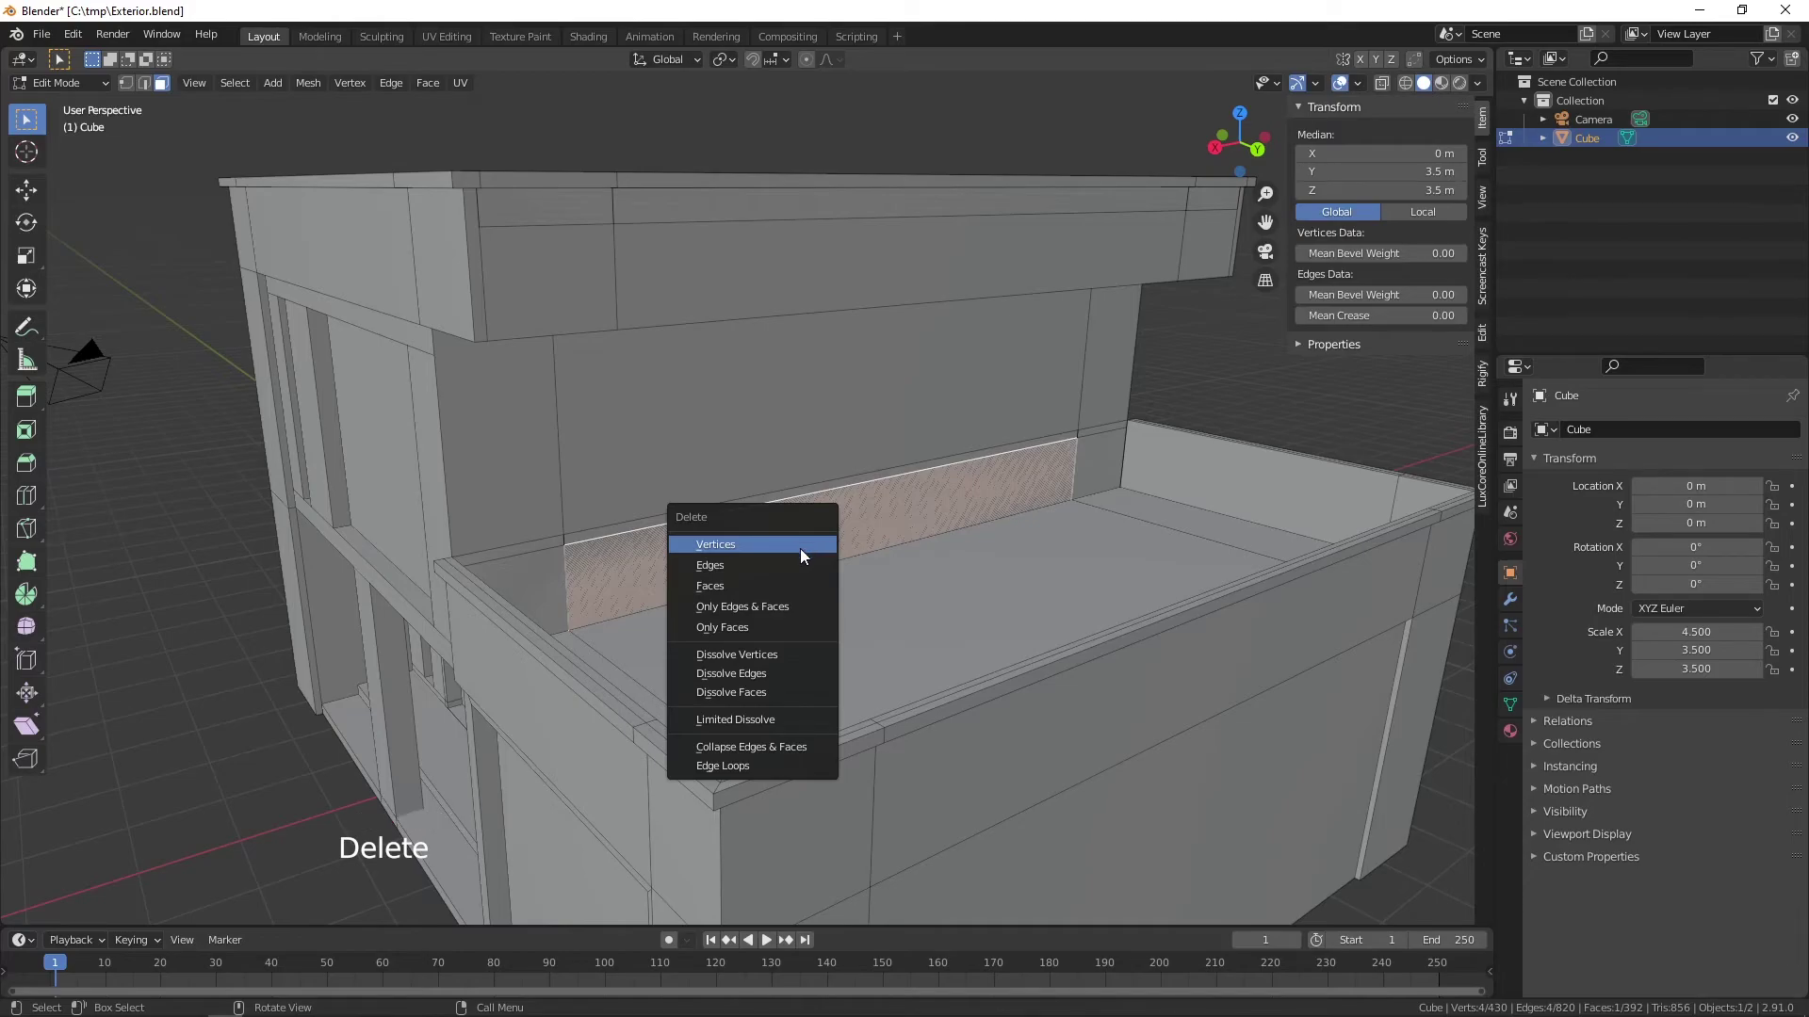
left_click(775, 543)
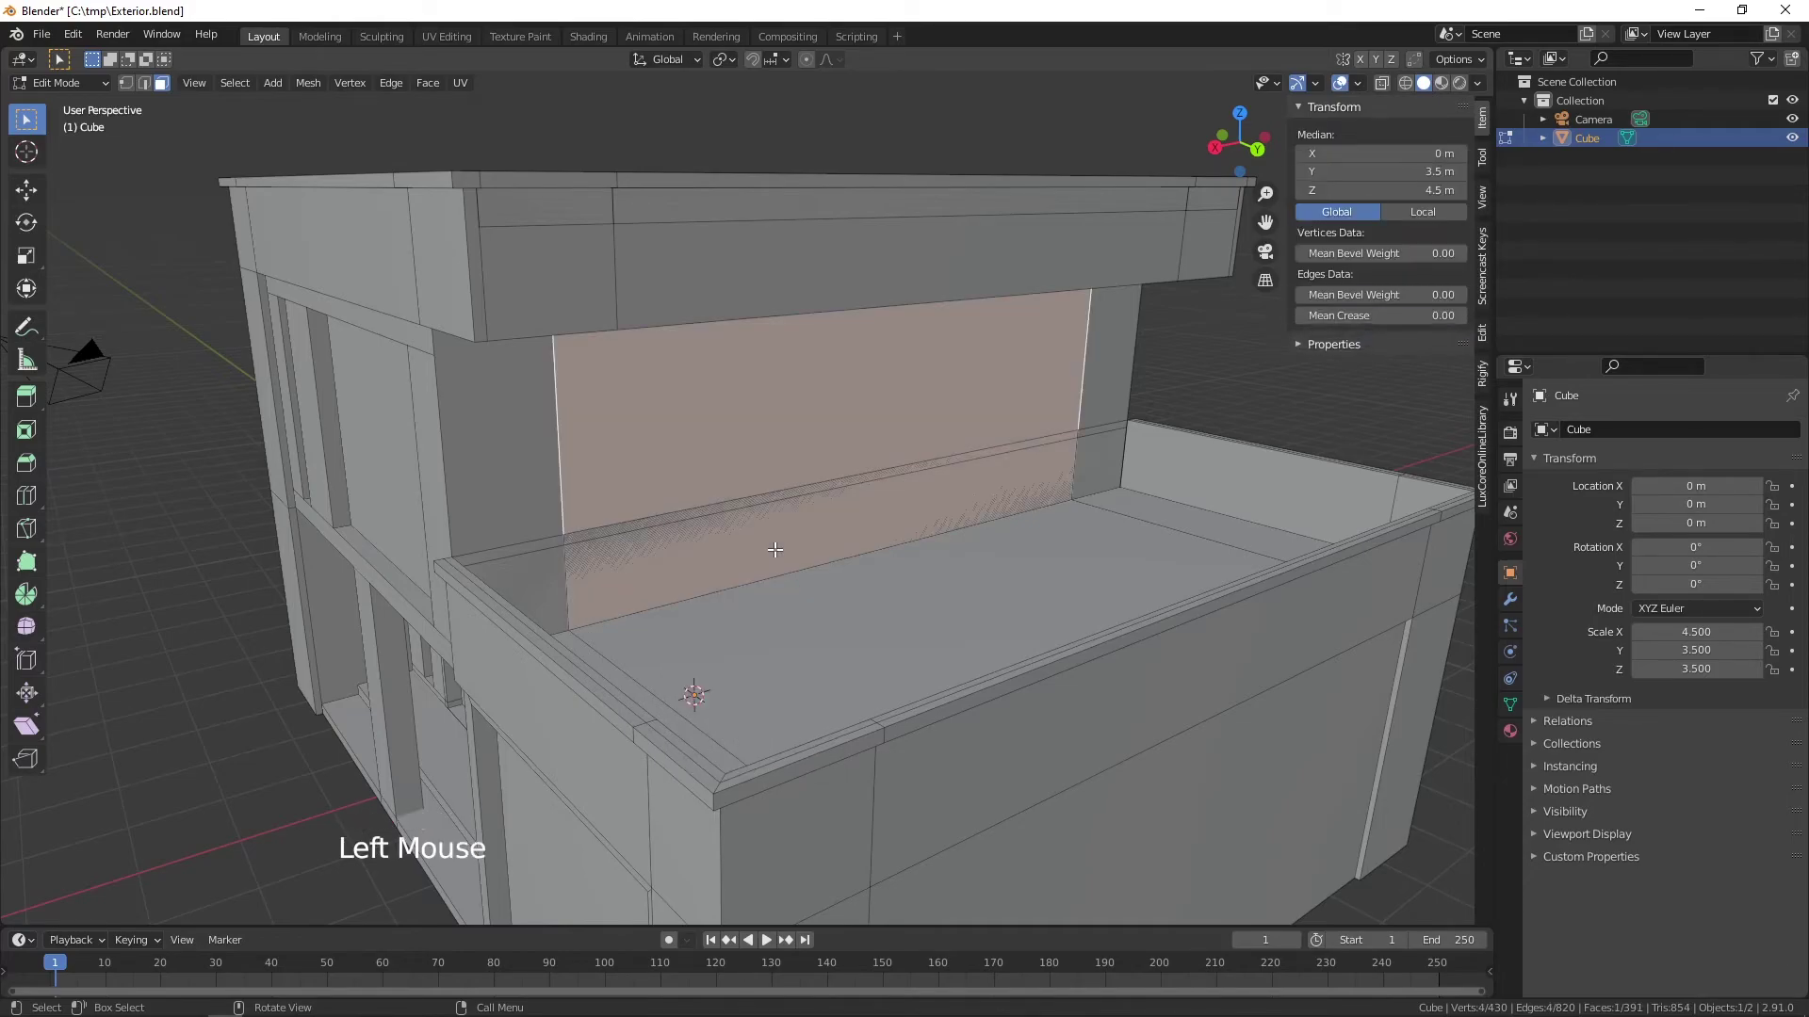
key("Delete")
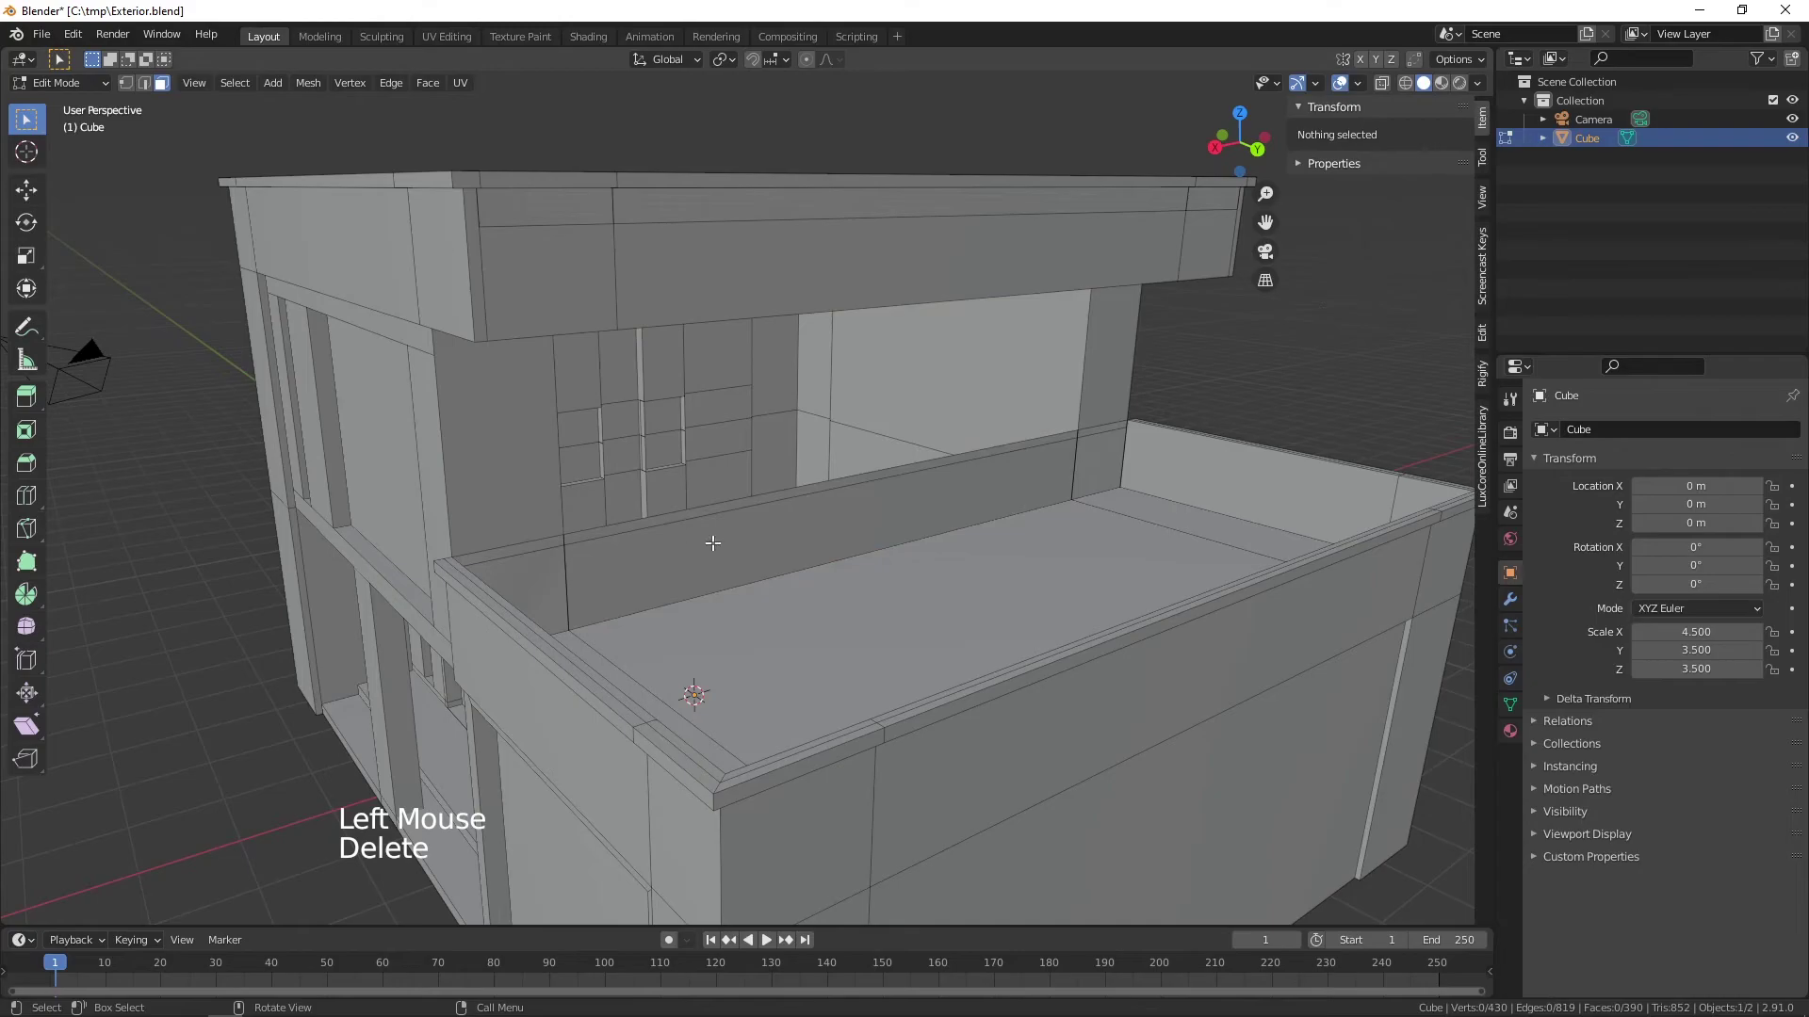
middle_click(933, 594)
- Delete the leftover sliver and bottom strip faces inside the new rear opening
left_click(850, 546)
key("Delete")
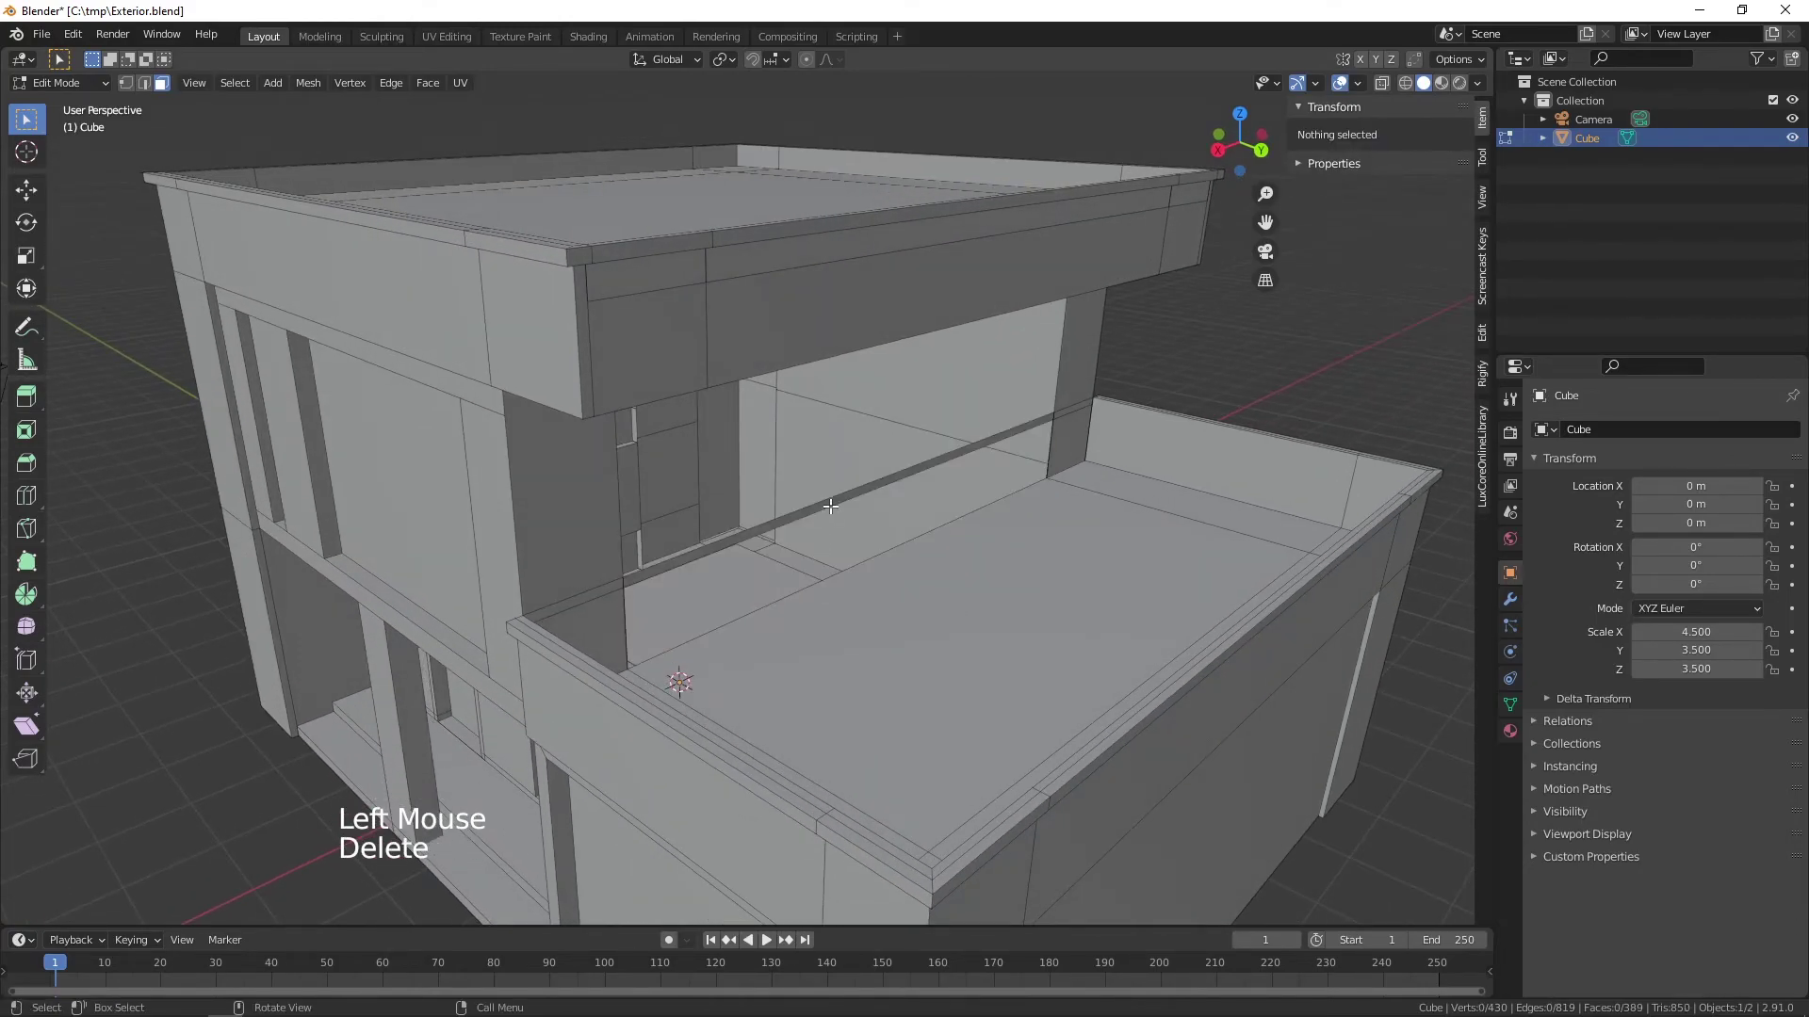
left_click(831, 499)
key("Delete")
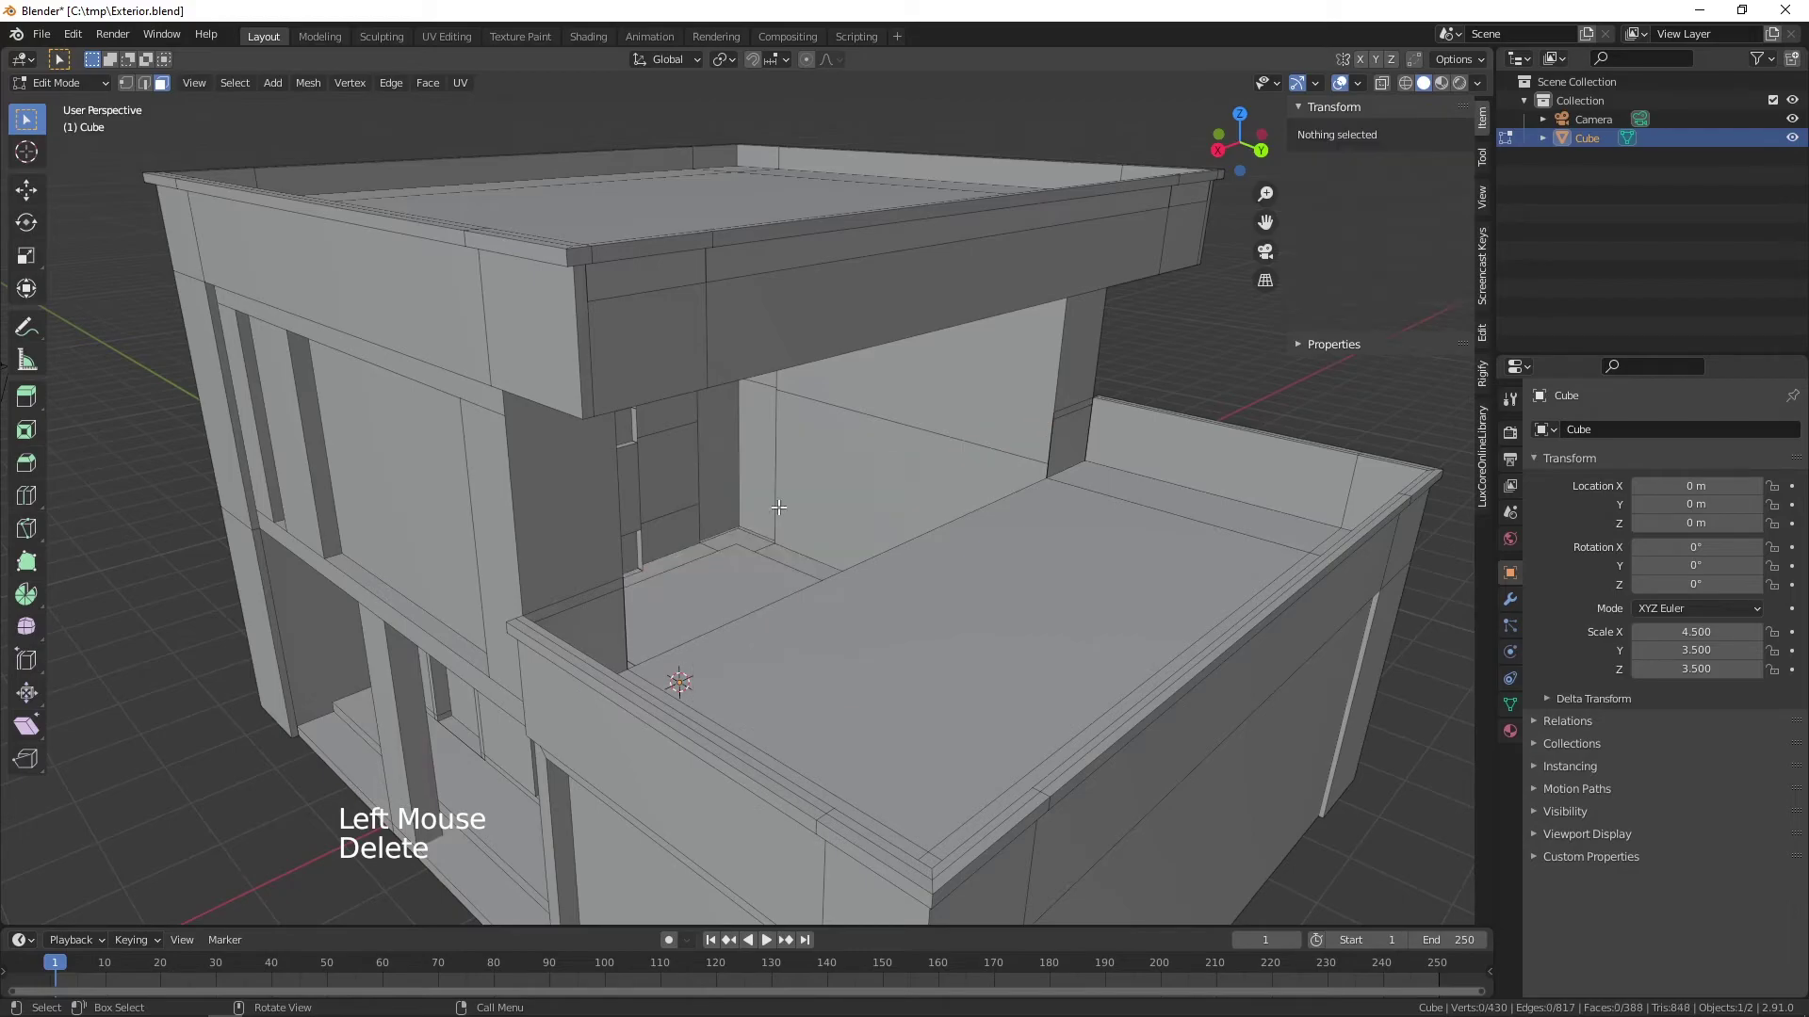
middle_click(913, 588)
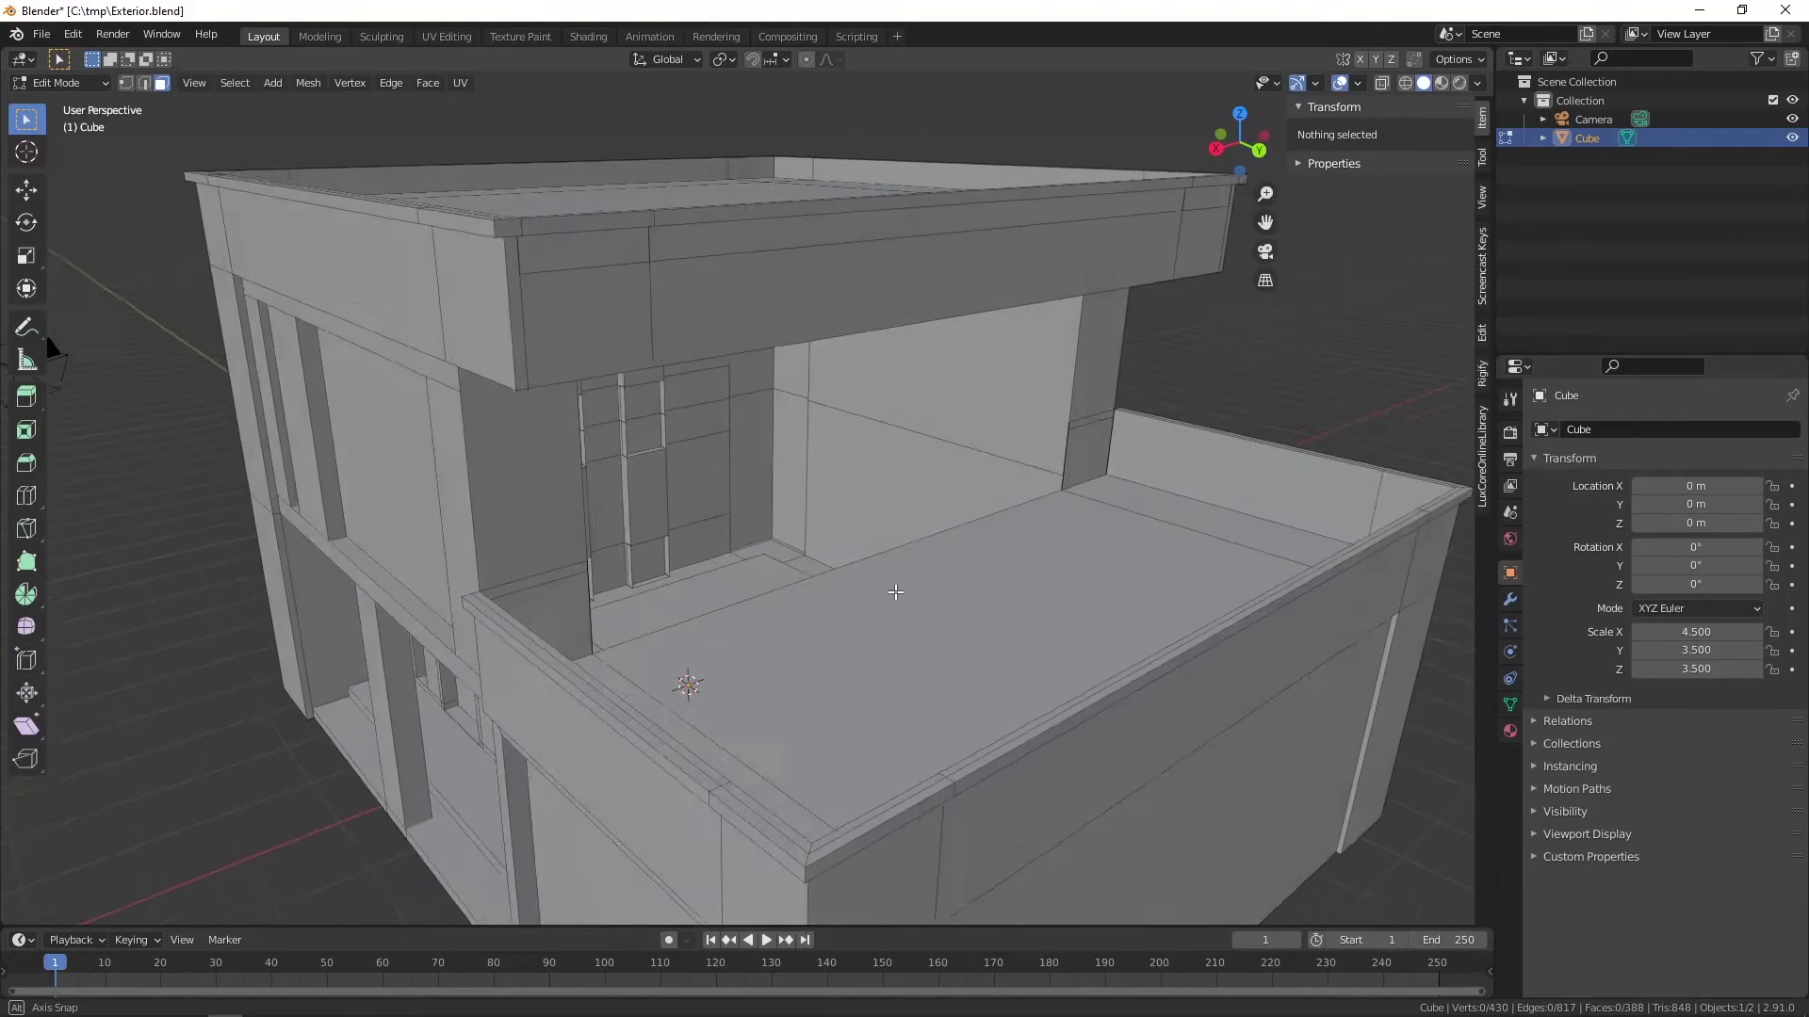
scroll("up", 3)
middle_click(901, 640)
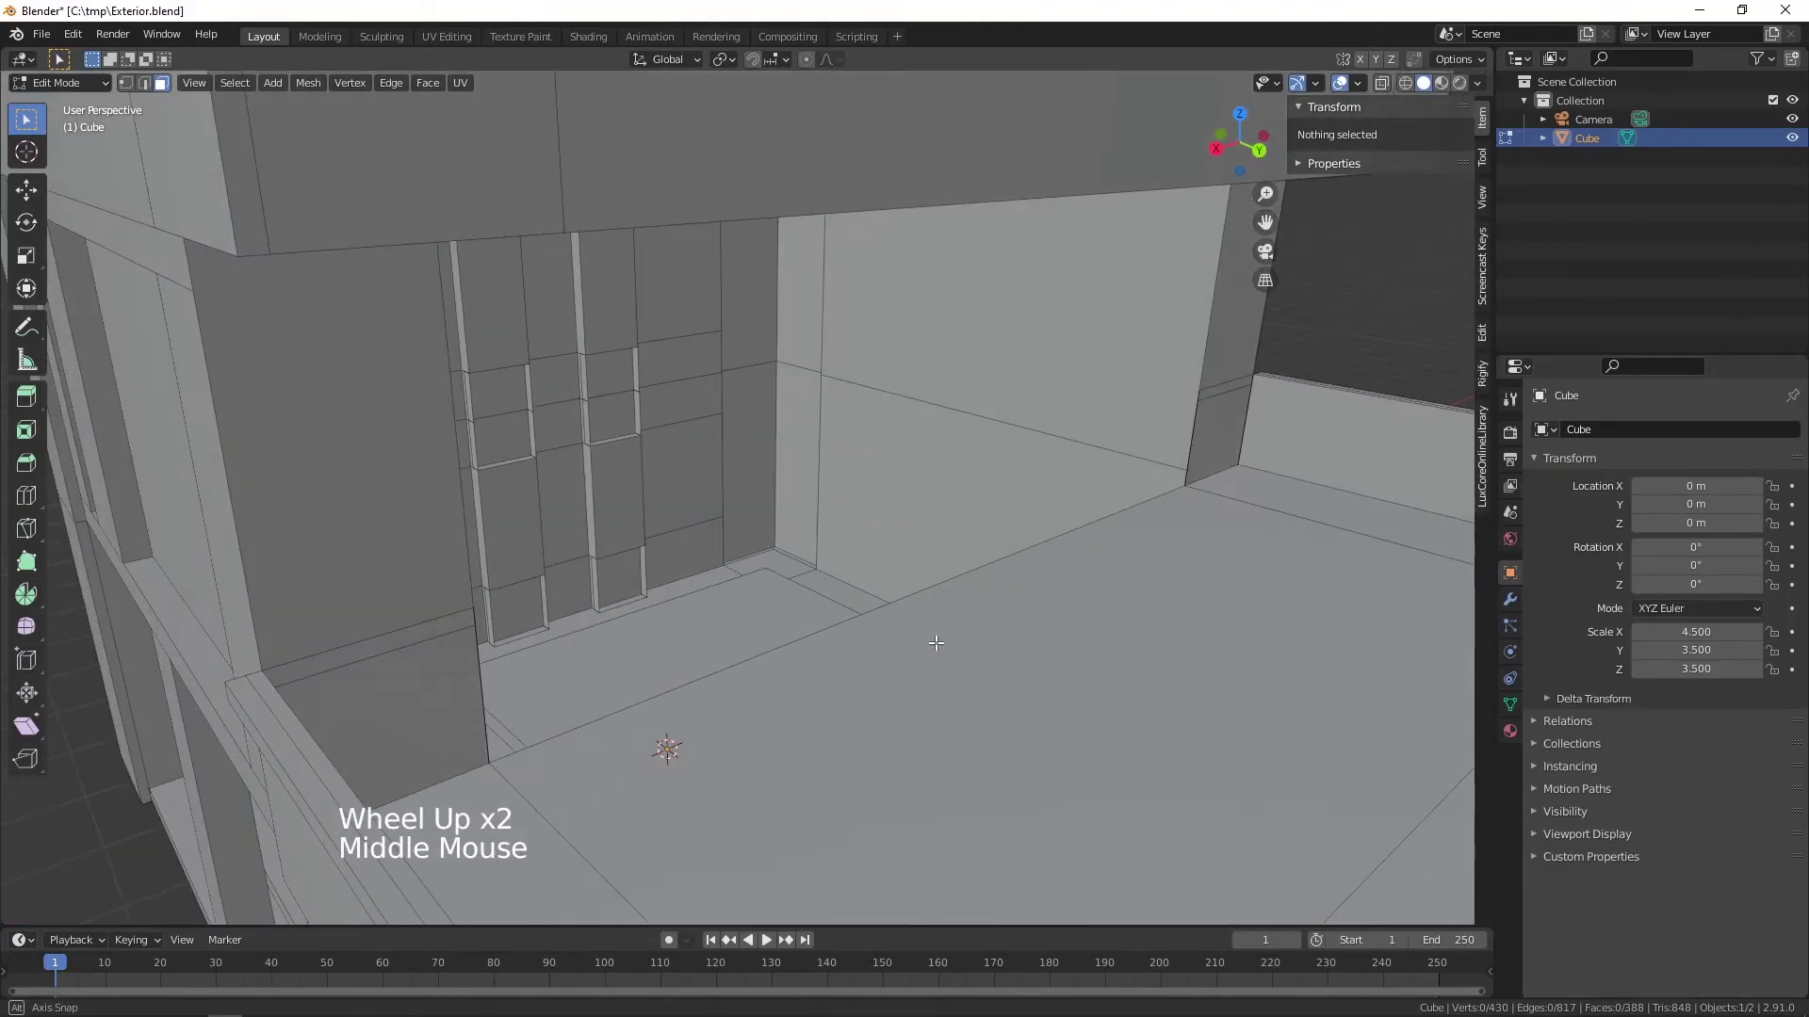
scroll("down", 3)
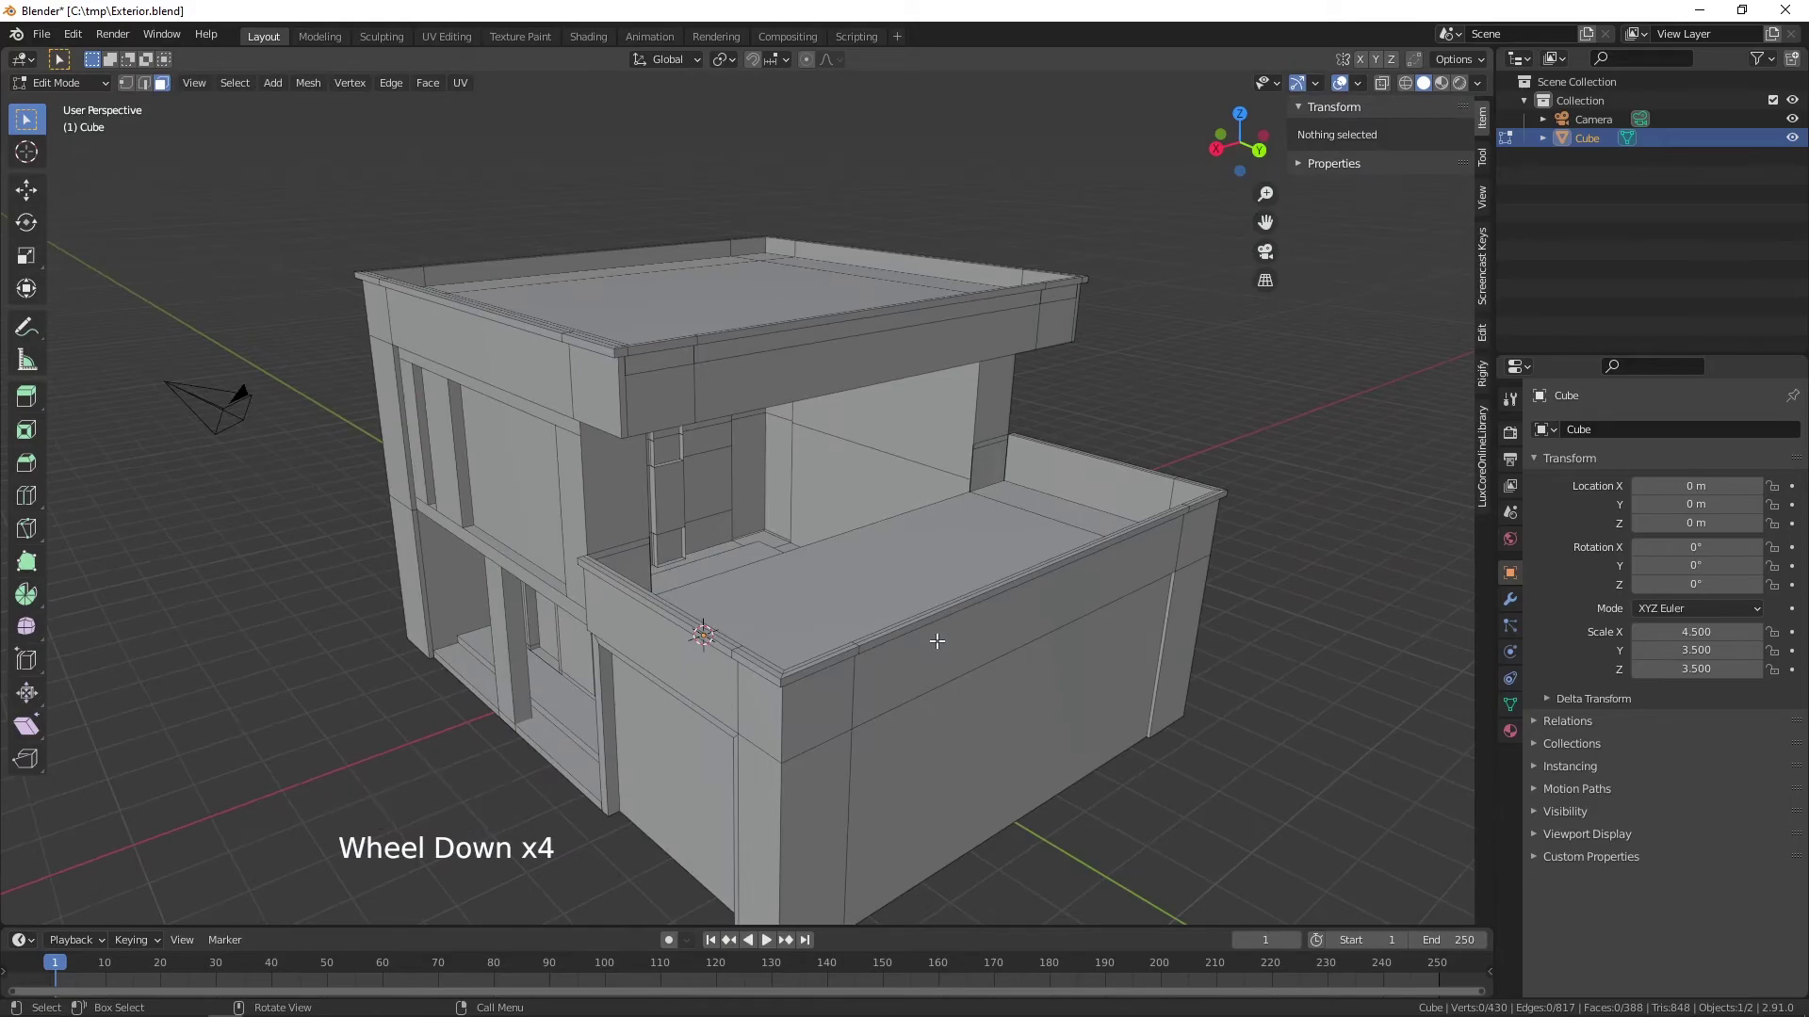
- Select the whole mesh in vertex mode and run Merge by Distance to remove duplicate vertices
key("1")
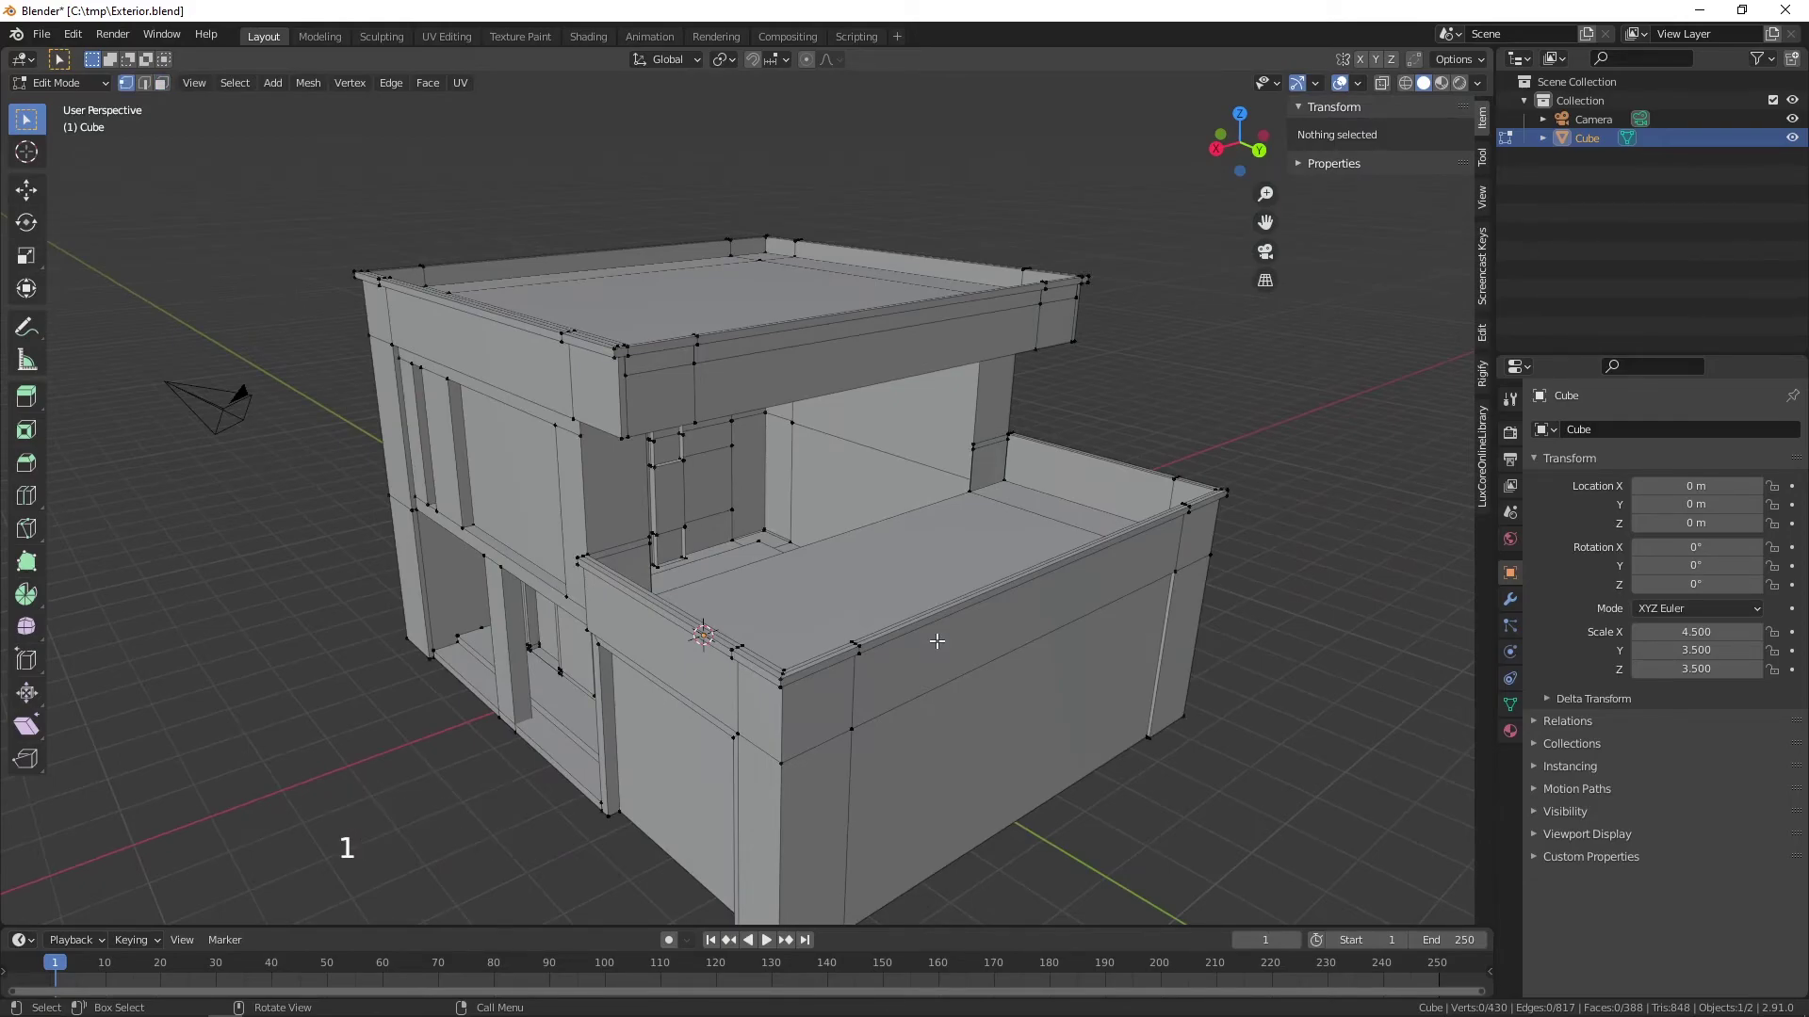
key("a")
right_click(942, 646)
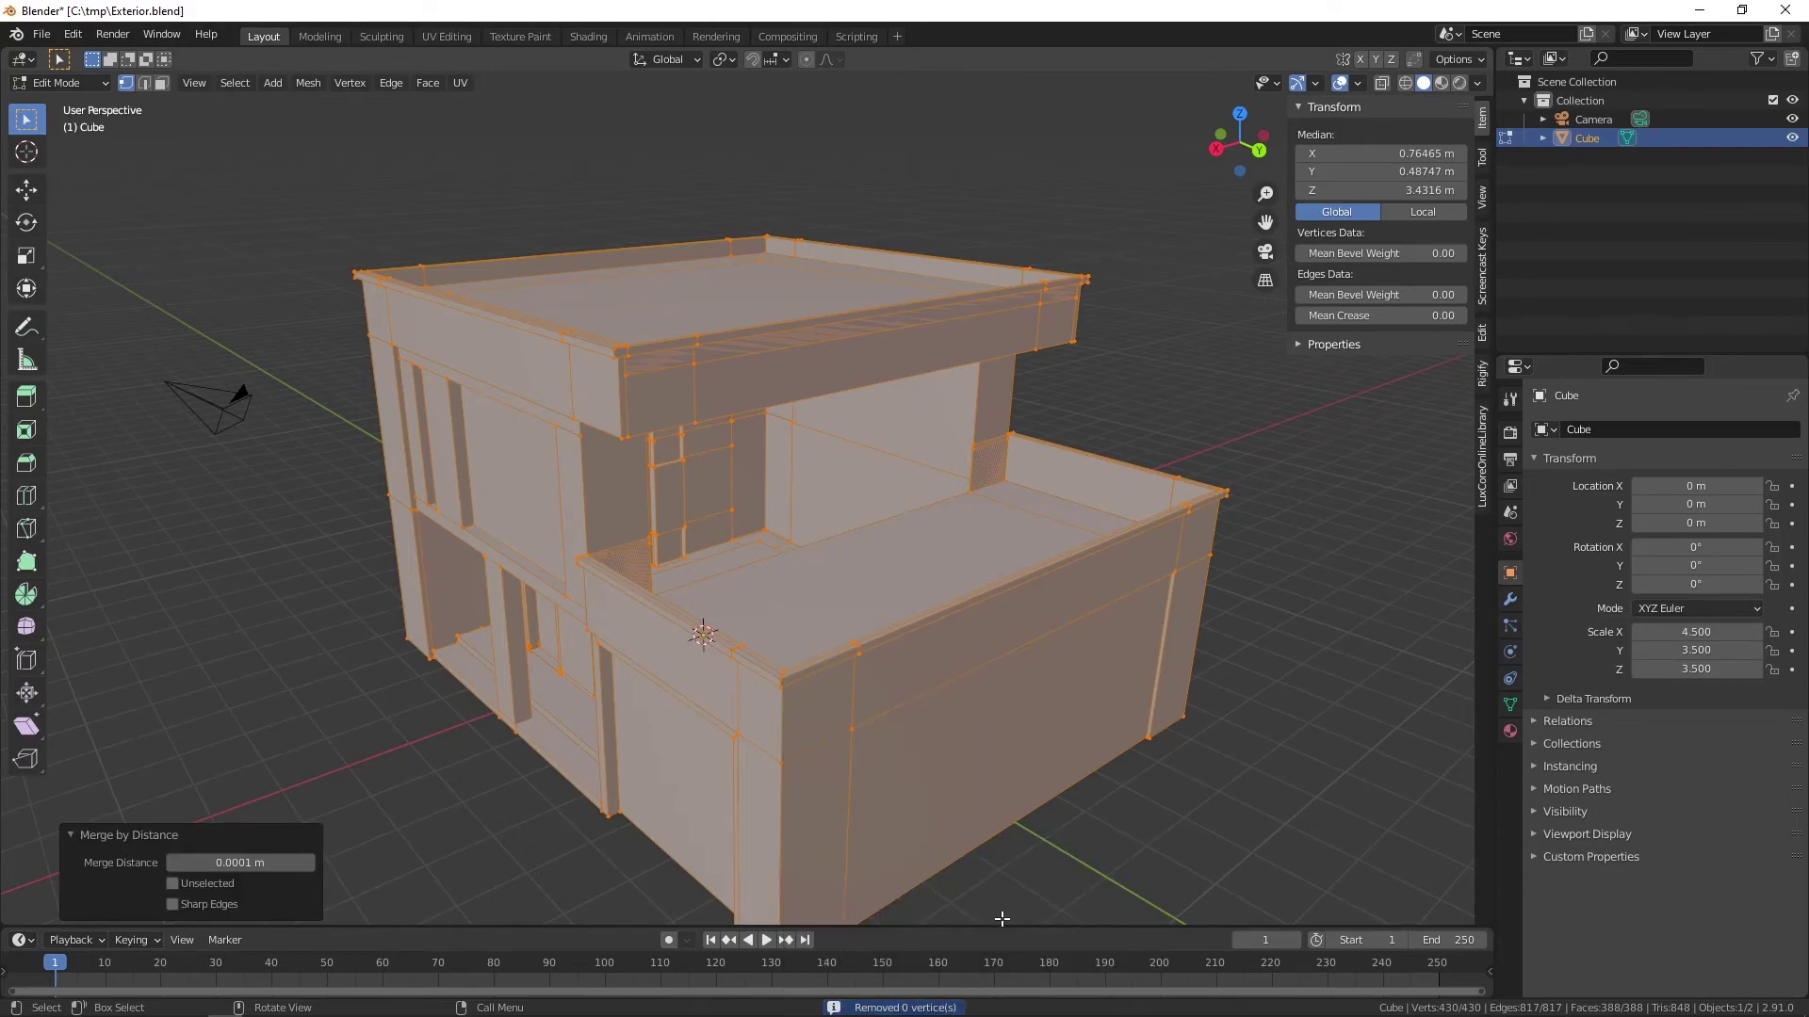
middle_click(959, 618)
scroll("up", 3)
middle_click(990, 584)
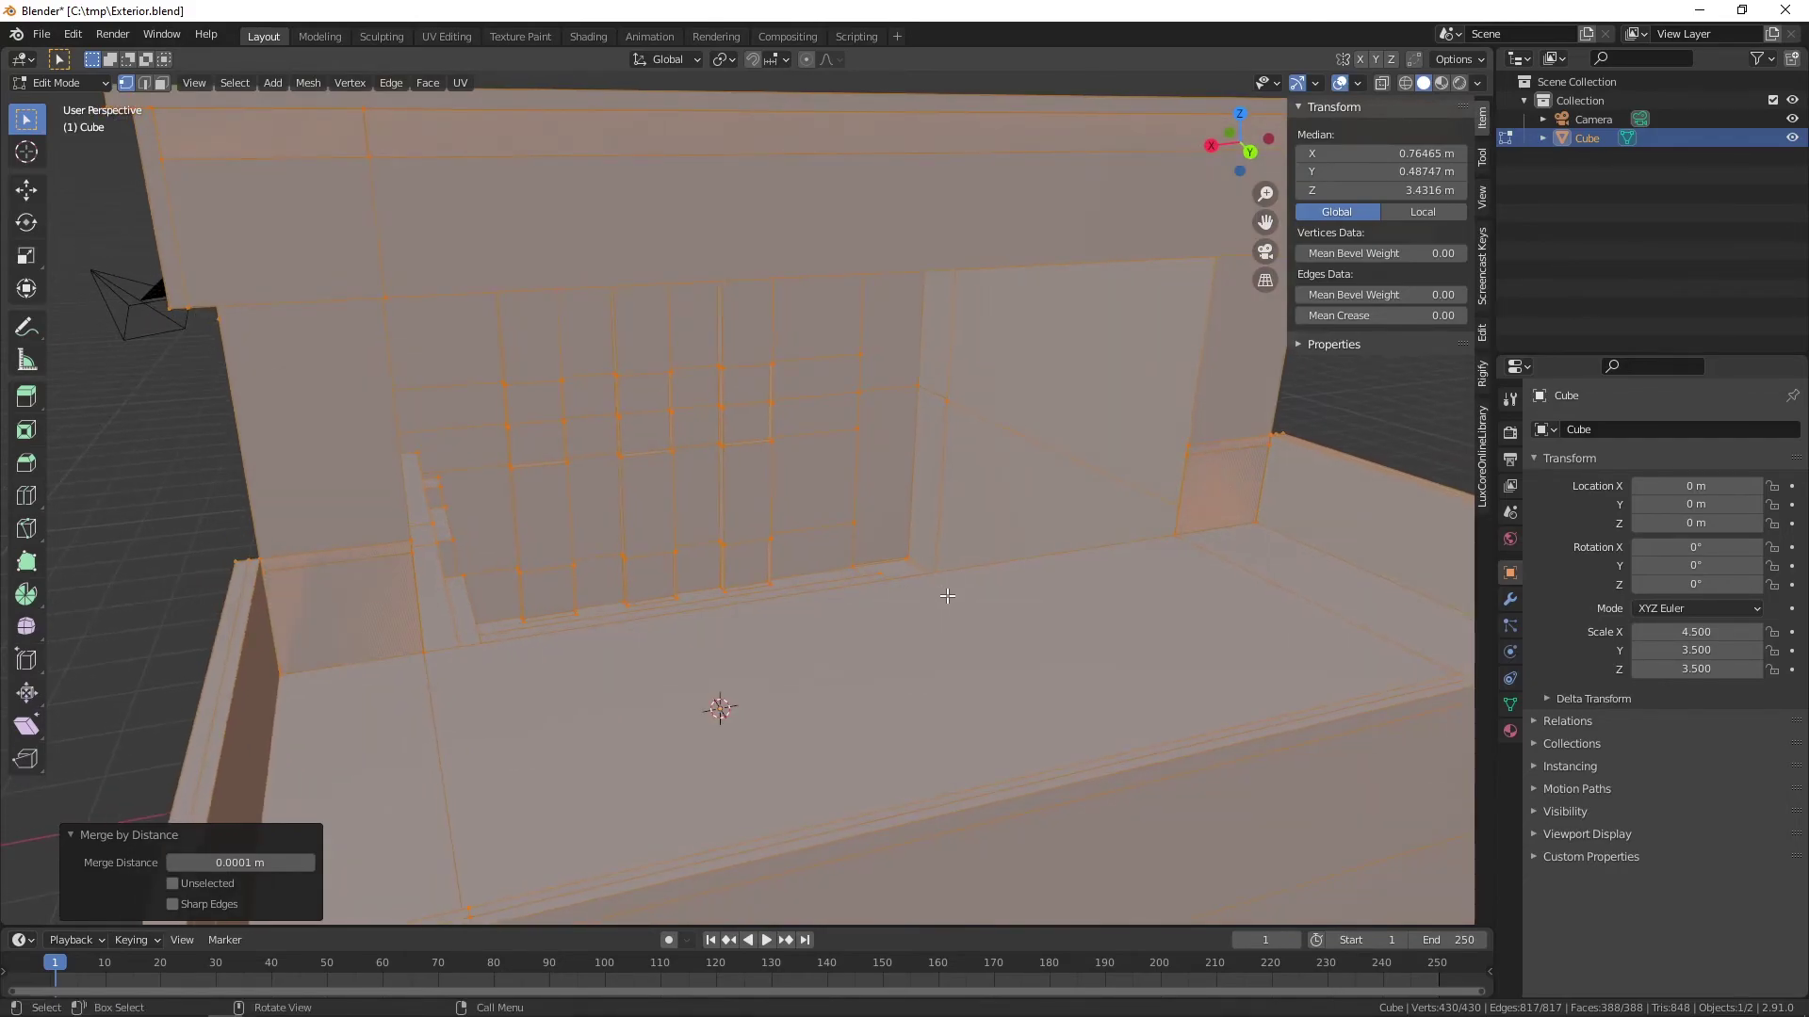
- Delete two leftover faces in the opening in face mode and pick the thin floor strip face
key("3")
middle_click(602, 609)
left_click(439, 628)
middle_click(546, 653)
key("Delete")
middle_click(563, 678)
left_click(382, 577)
key("Delete")
scroll("down", 3)
scroll("up", 3)
middle_click(463, 625)
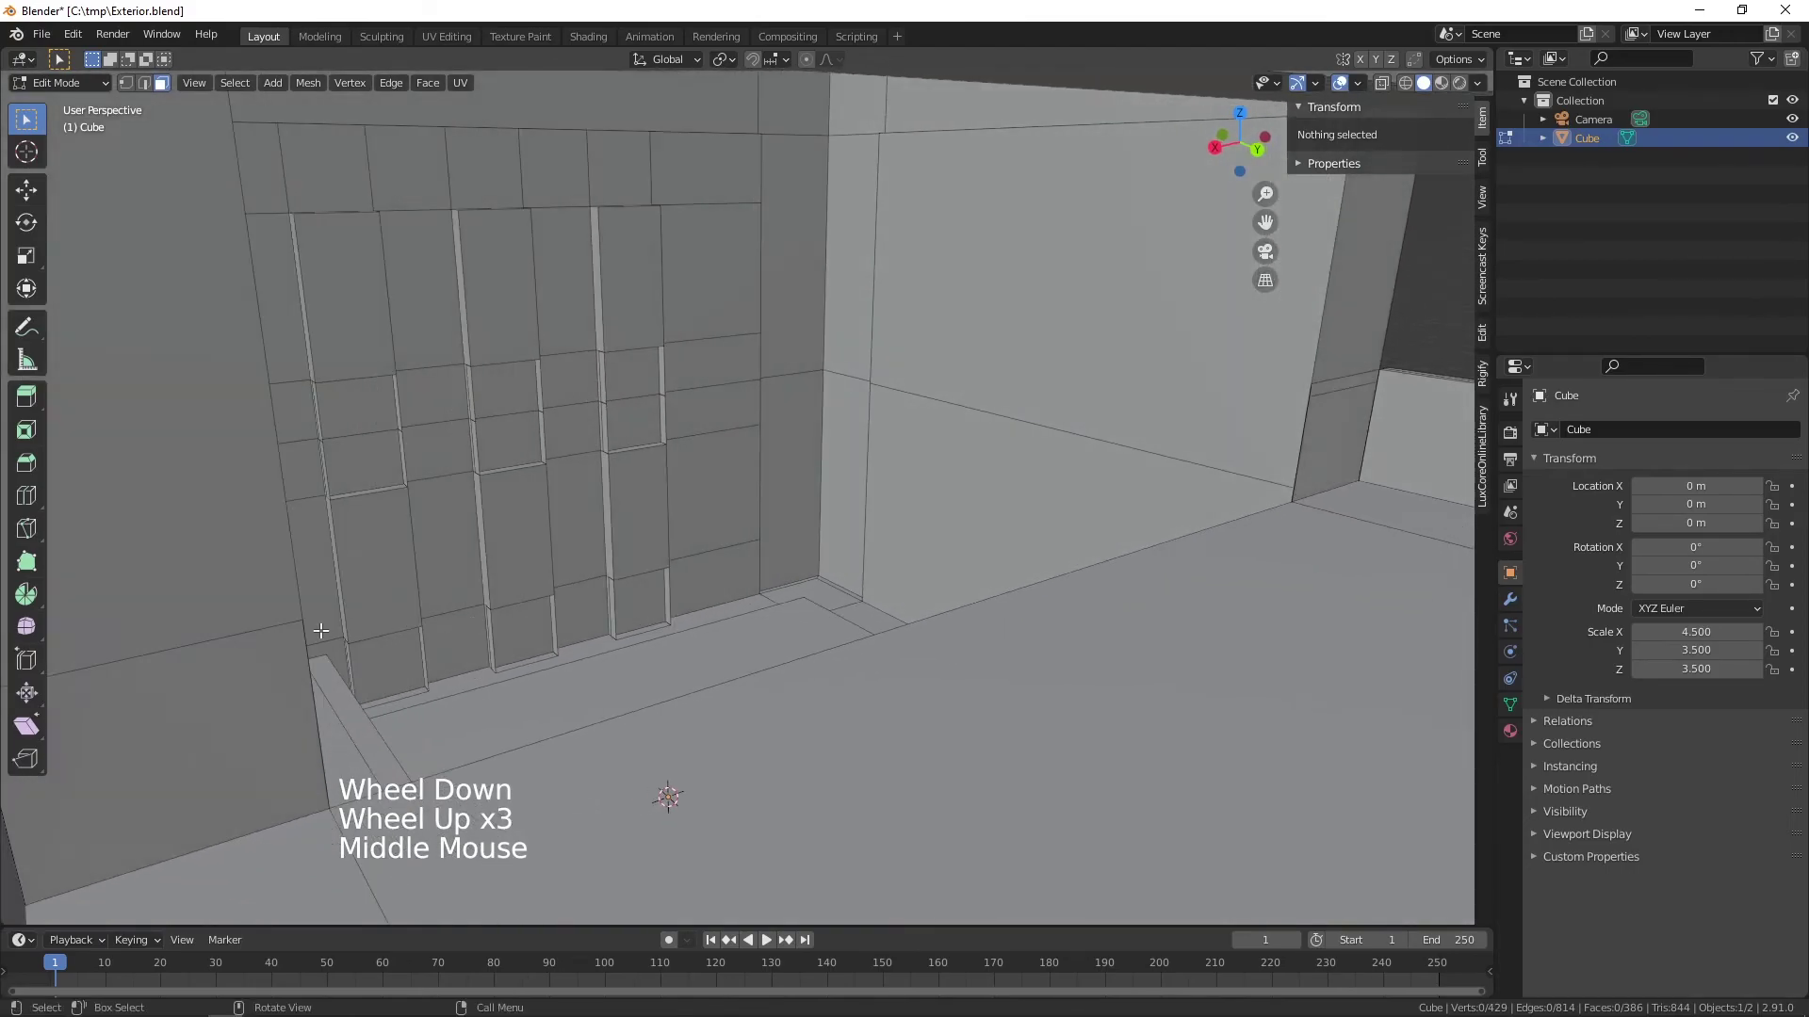
left_click(256, 673)
- Delete the floor strip face and a thin side strip face along the opening's edges
left_click(220, 580)
left_click(261, 719)
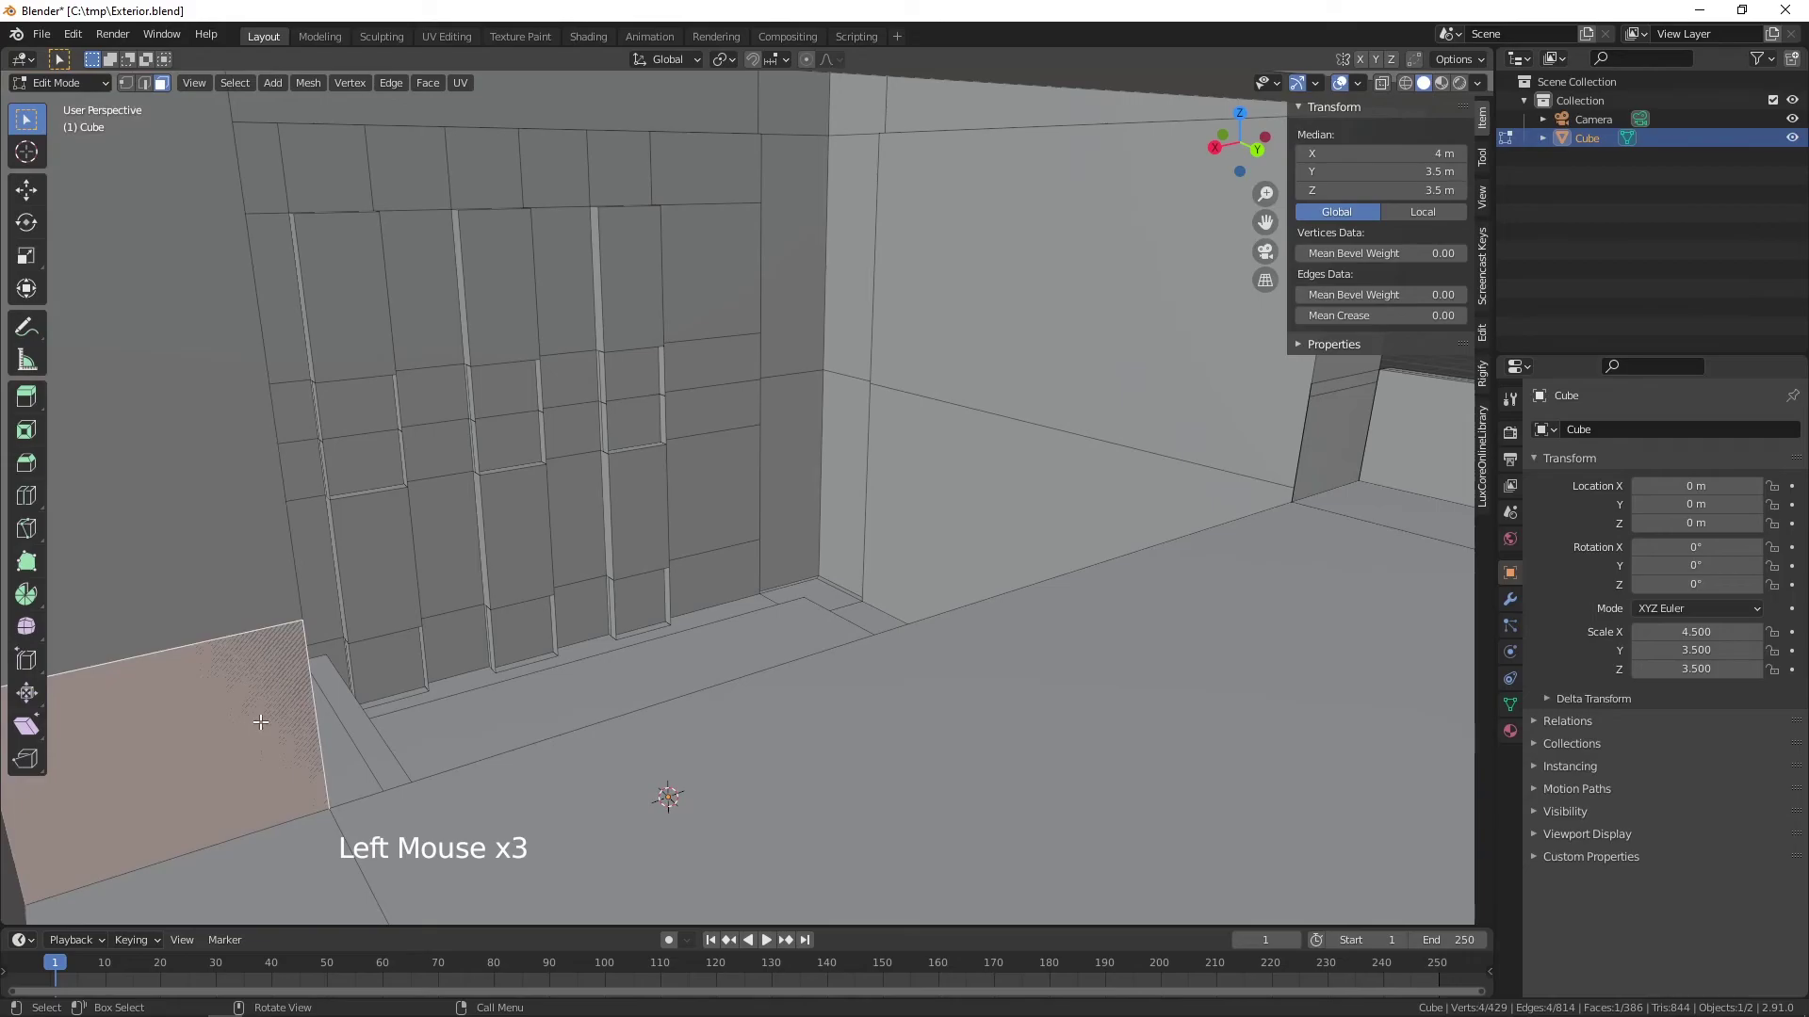
key("Delete")
scroll("down", 3)
middle_click(561, 689)
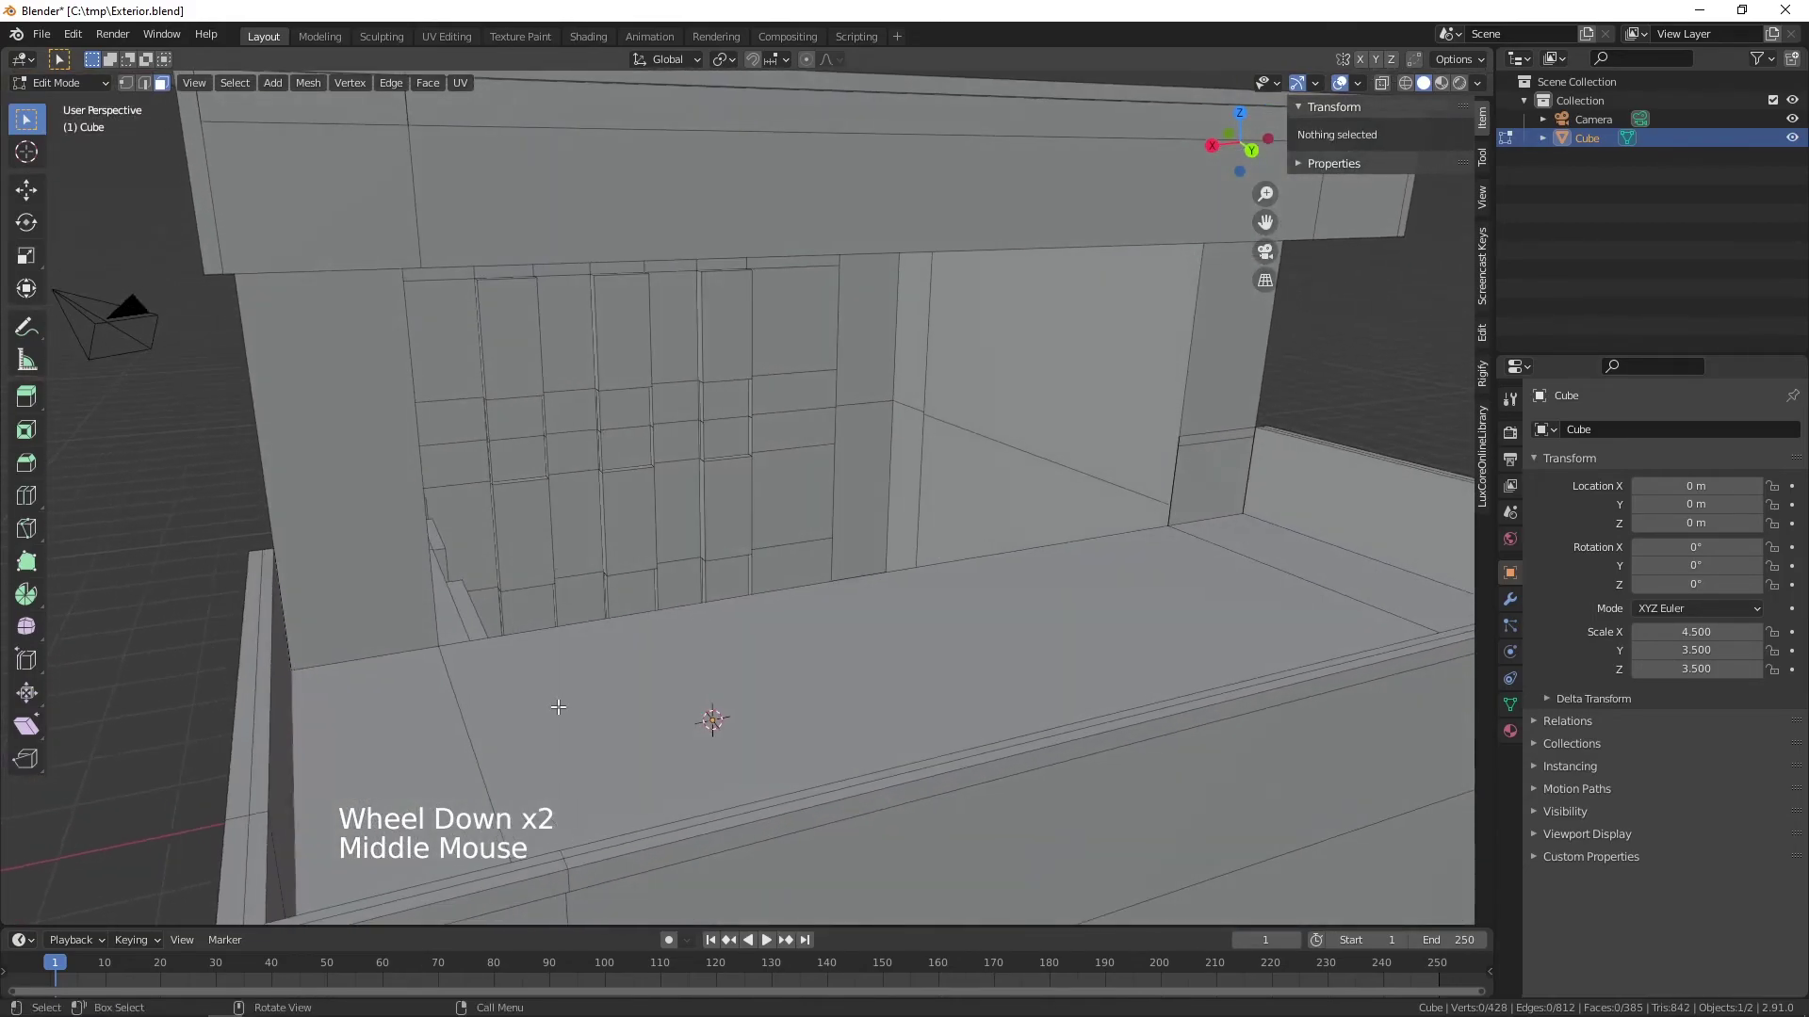
middle_click(983, 613)
scroll("up", 3)
left_click(1067, 576)
key("Delete")
- Delete the corner strip face and one more sliver, leaving the rear recess clean with nothing selected
left_click(1051, 511)
left_click(1056, 552)
key("Delete")
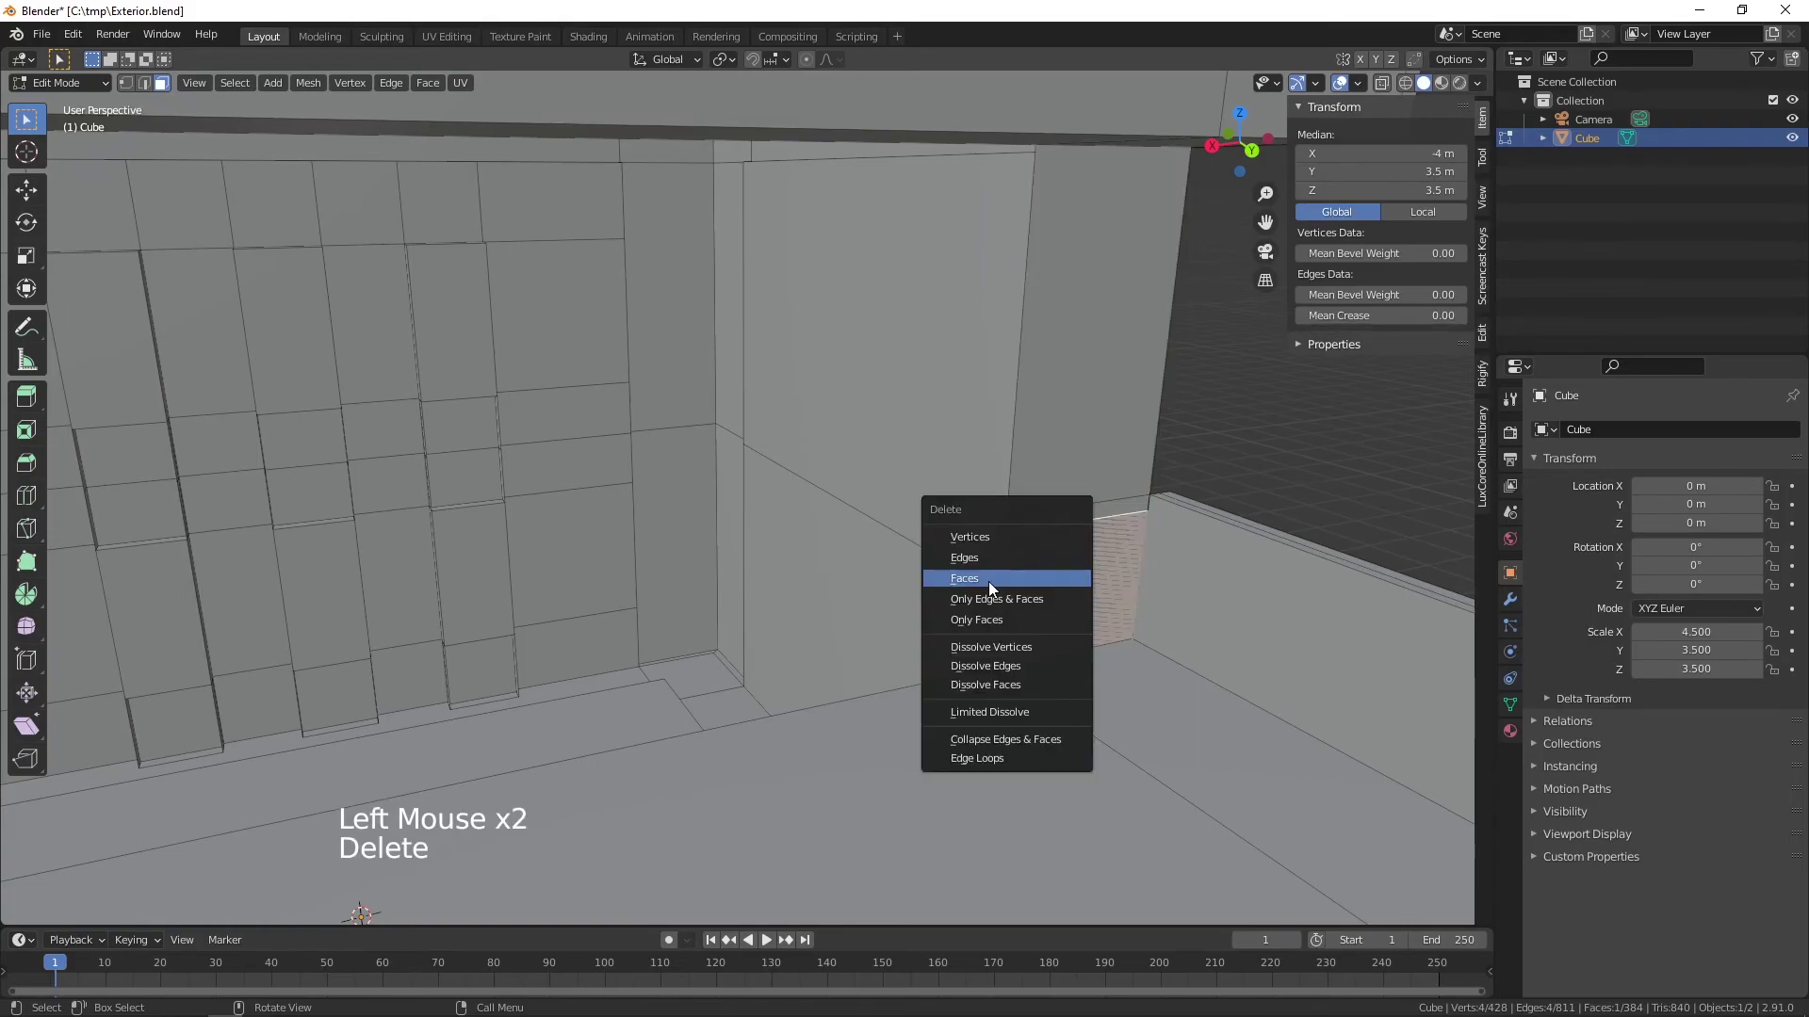
middle_click(1121, 595)
scroll("up", 3)
left_click(1201, 510)
key("Delete")
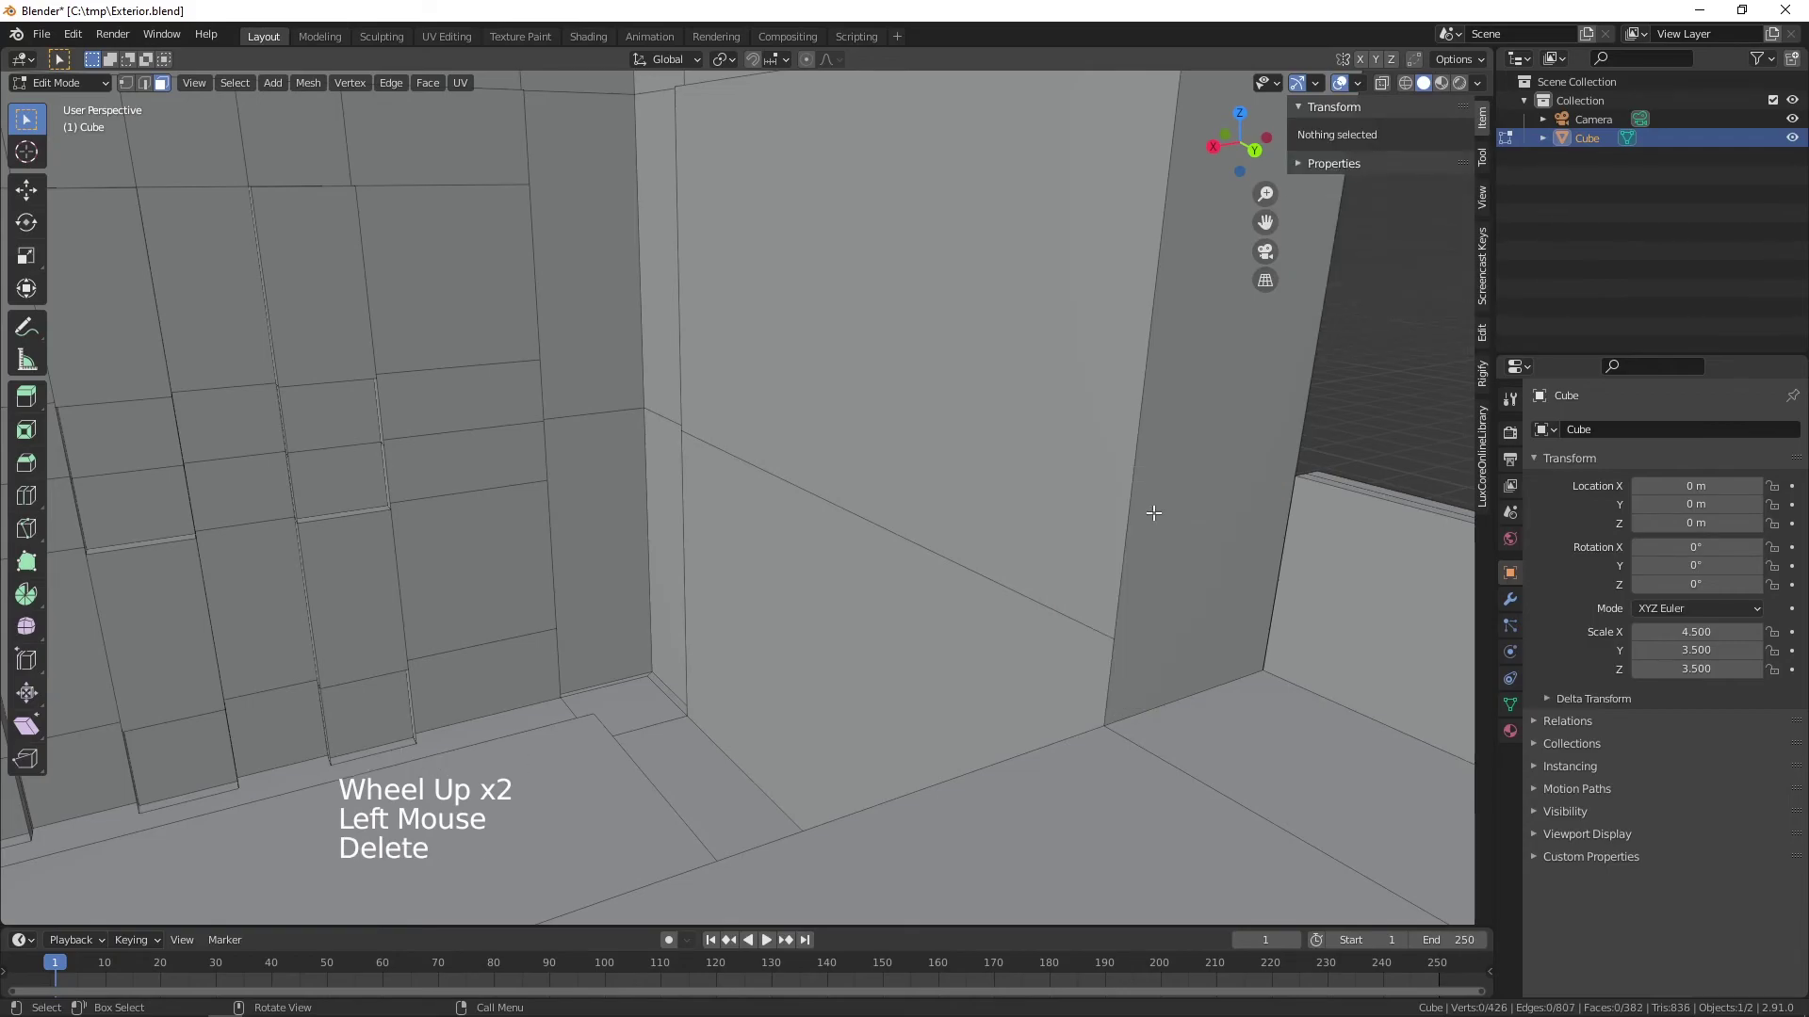
scroll("down", 3)
middle_click(1140, 563)
scroll("down", 3)
middle_click(676, 658)
middle_click(1100, 634)
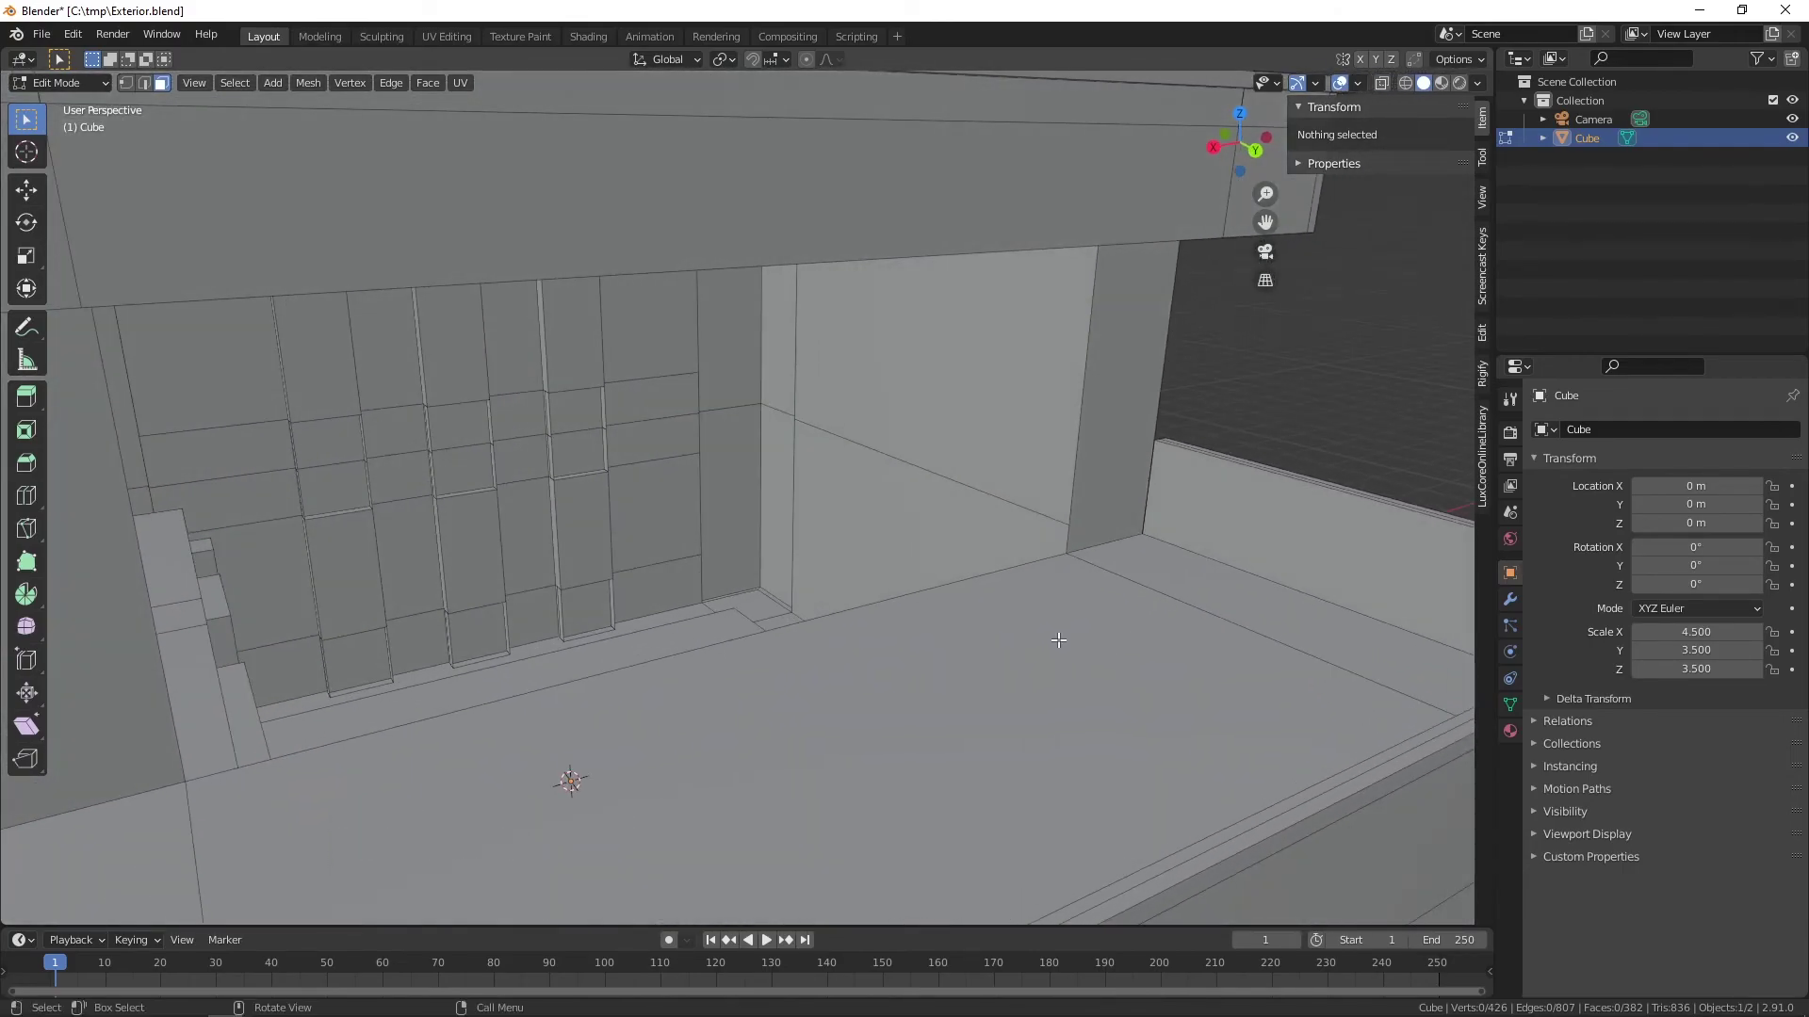
- In vertex mode, select a vertex near the rear opening's upper corner at about 3.19 m under the overhang
key("1")
middle_click(1050, 636)
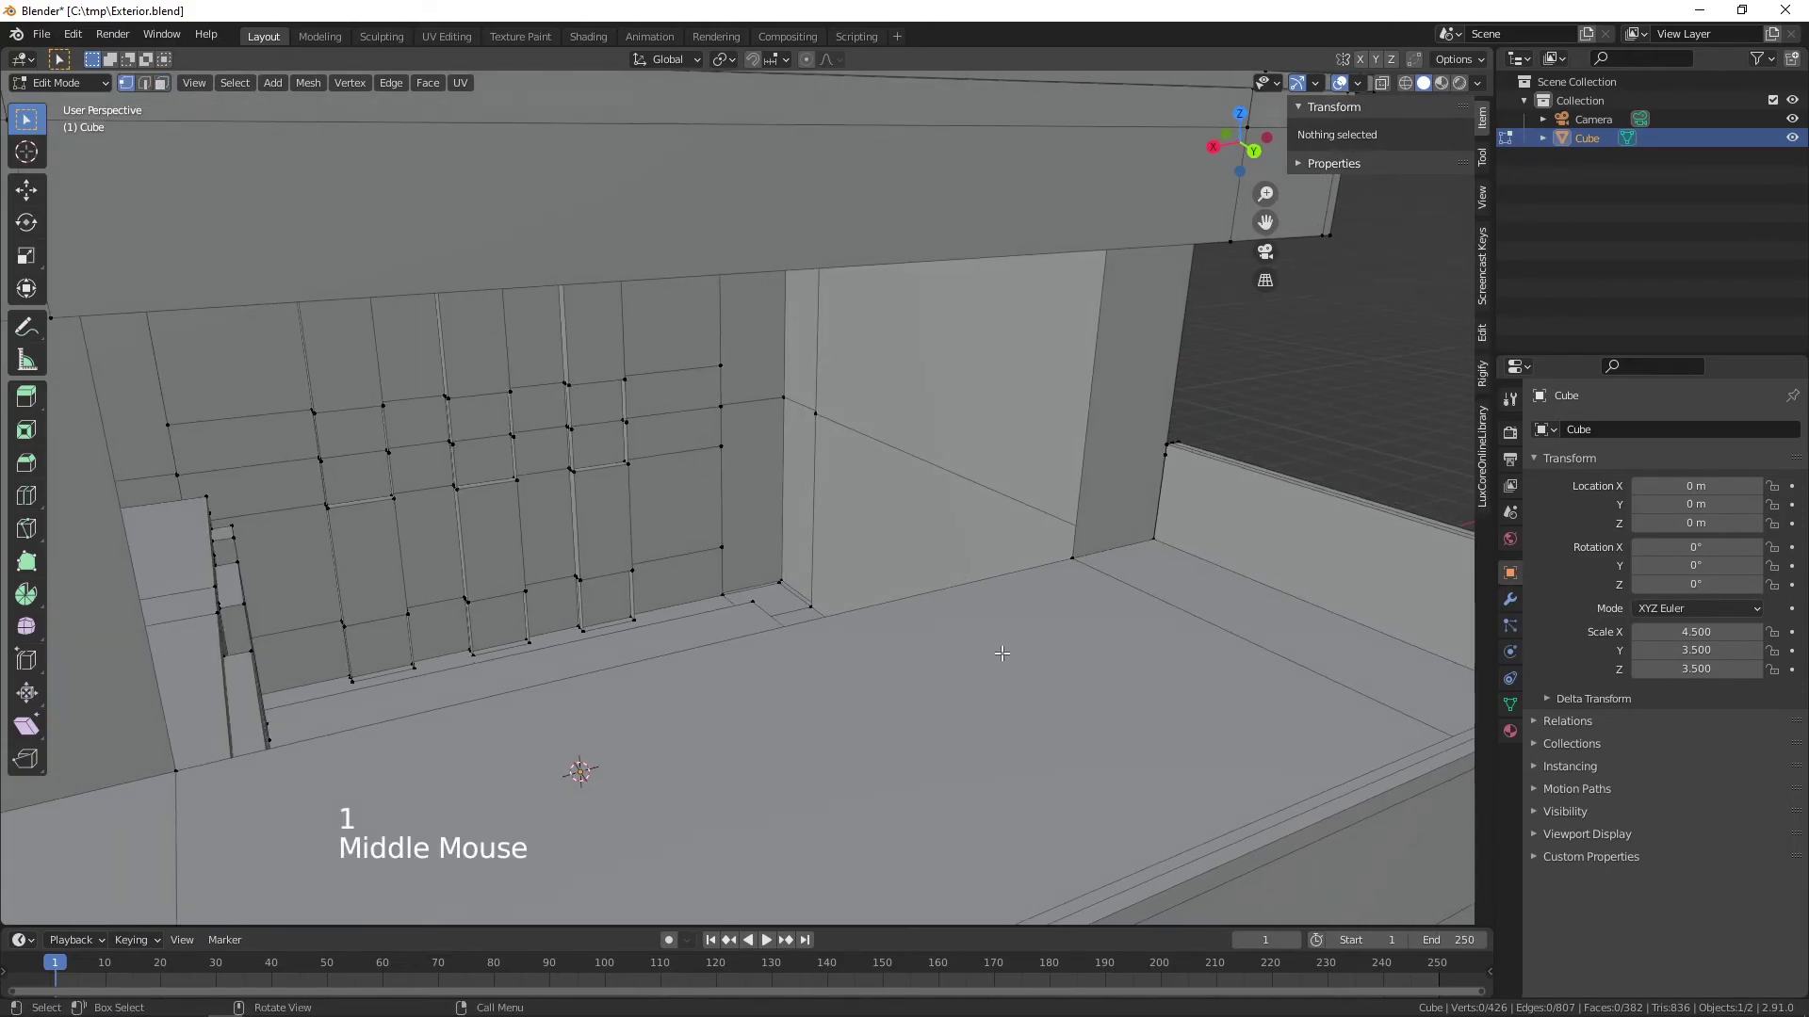
middle_click(737, 675)
middle_click(1026, 723)
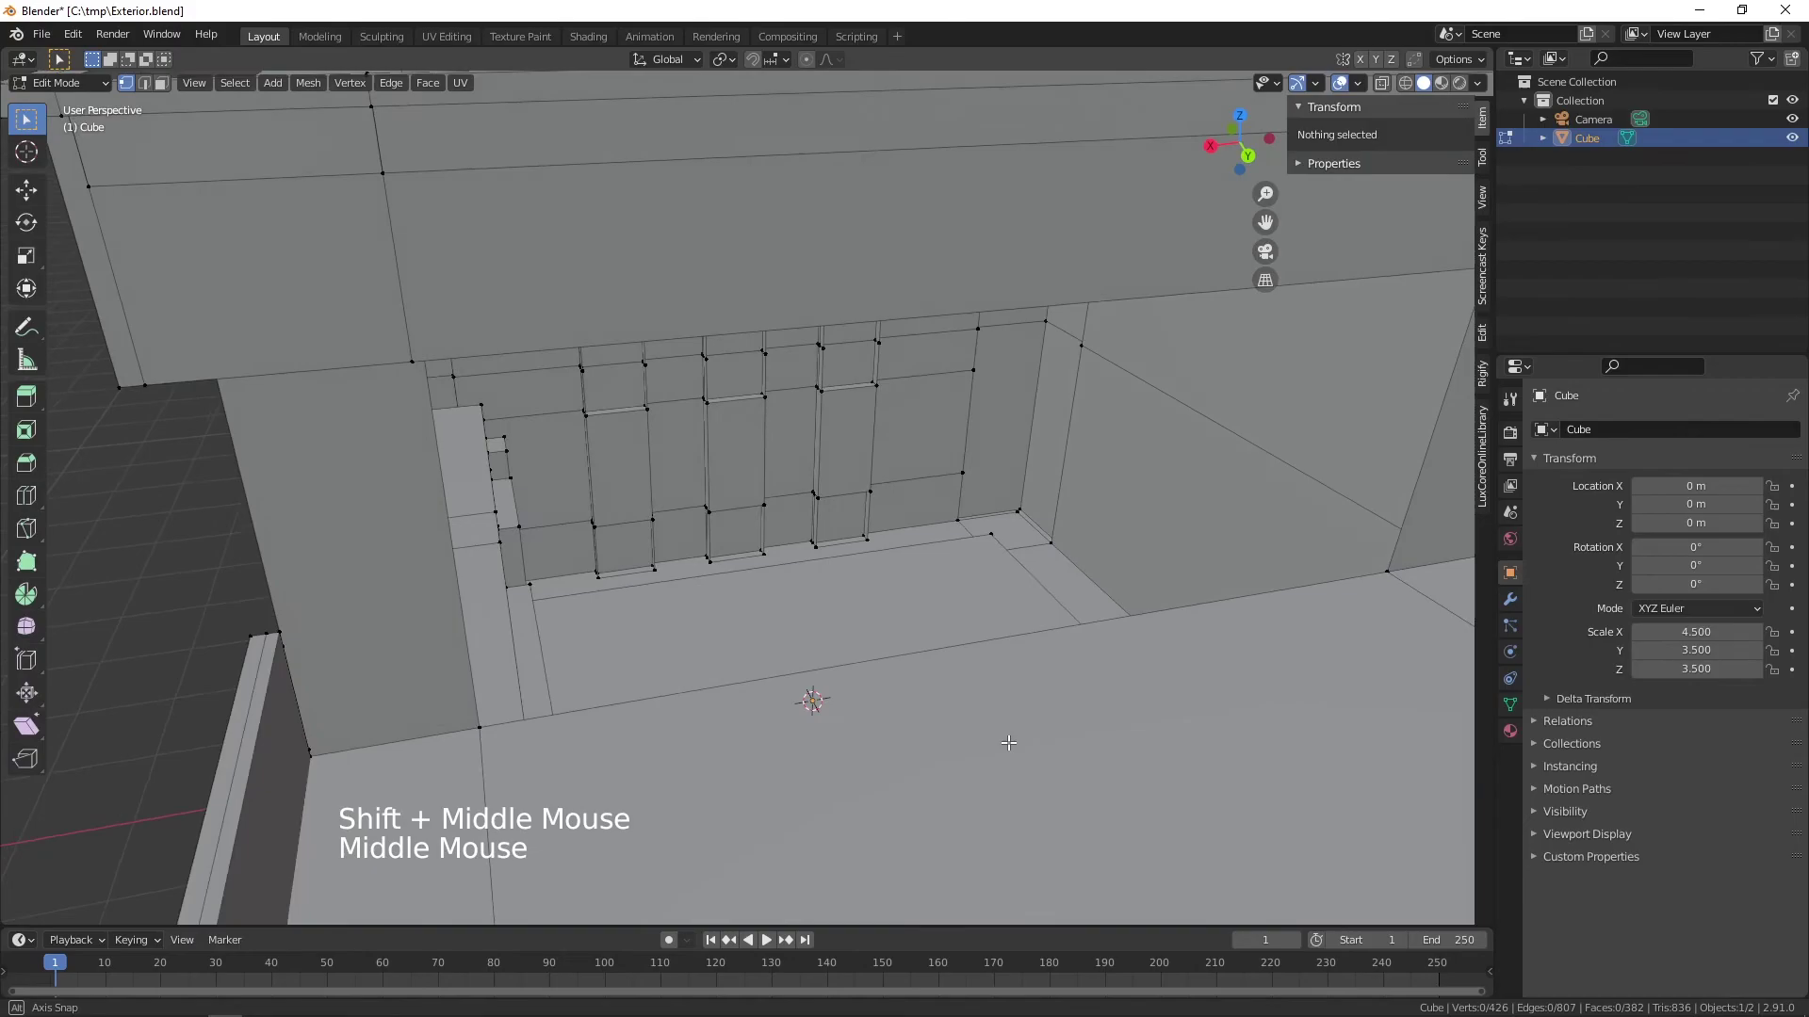
middle_click(804, 715)
middle_click(771, 705)
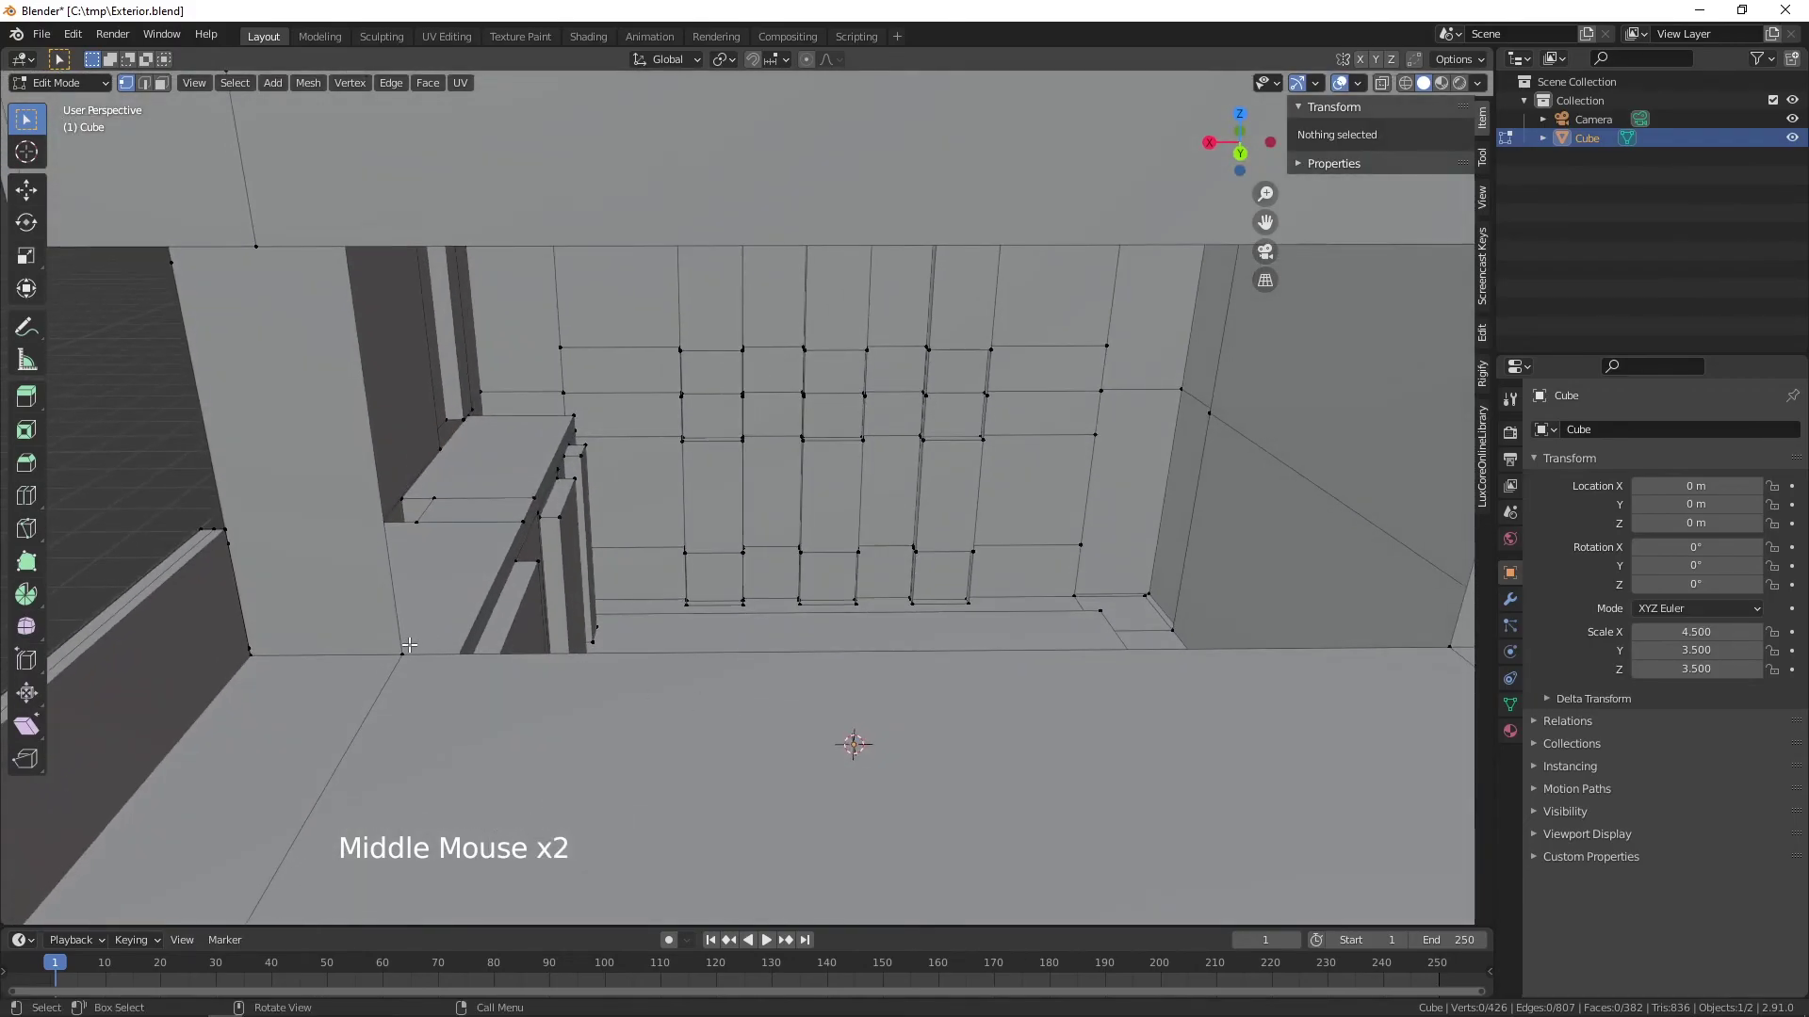
left_click(405, 647)
middle_click(489, 644)
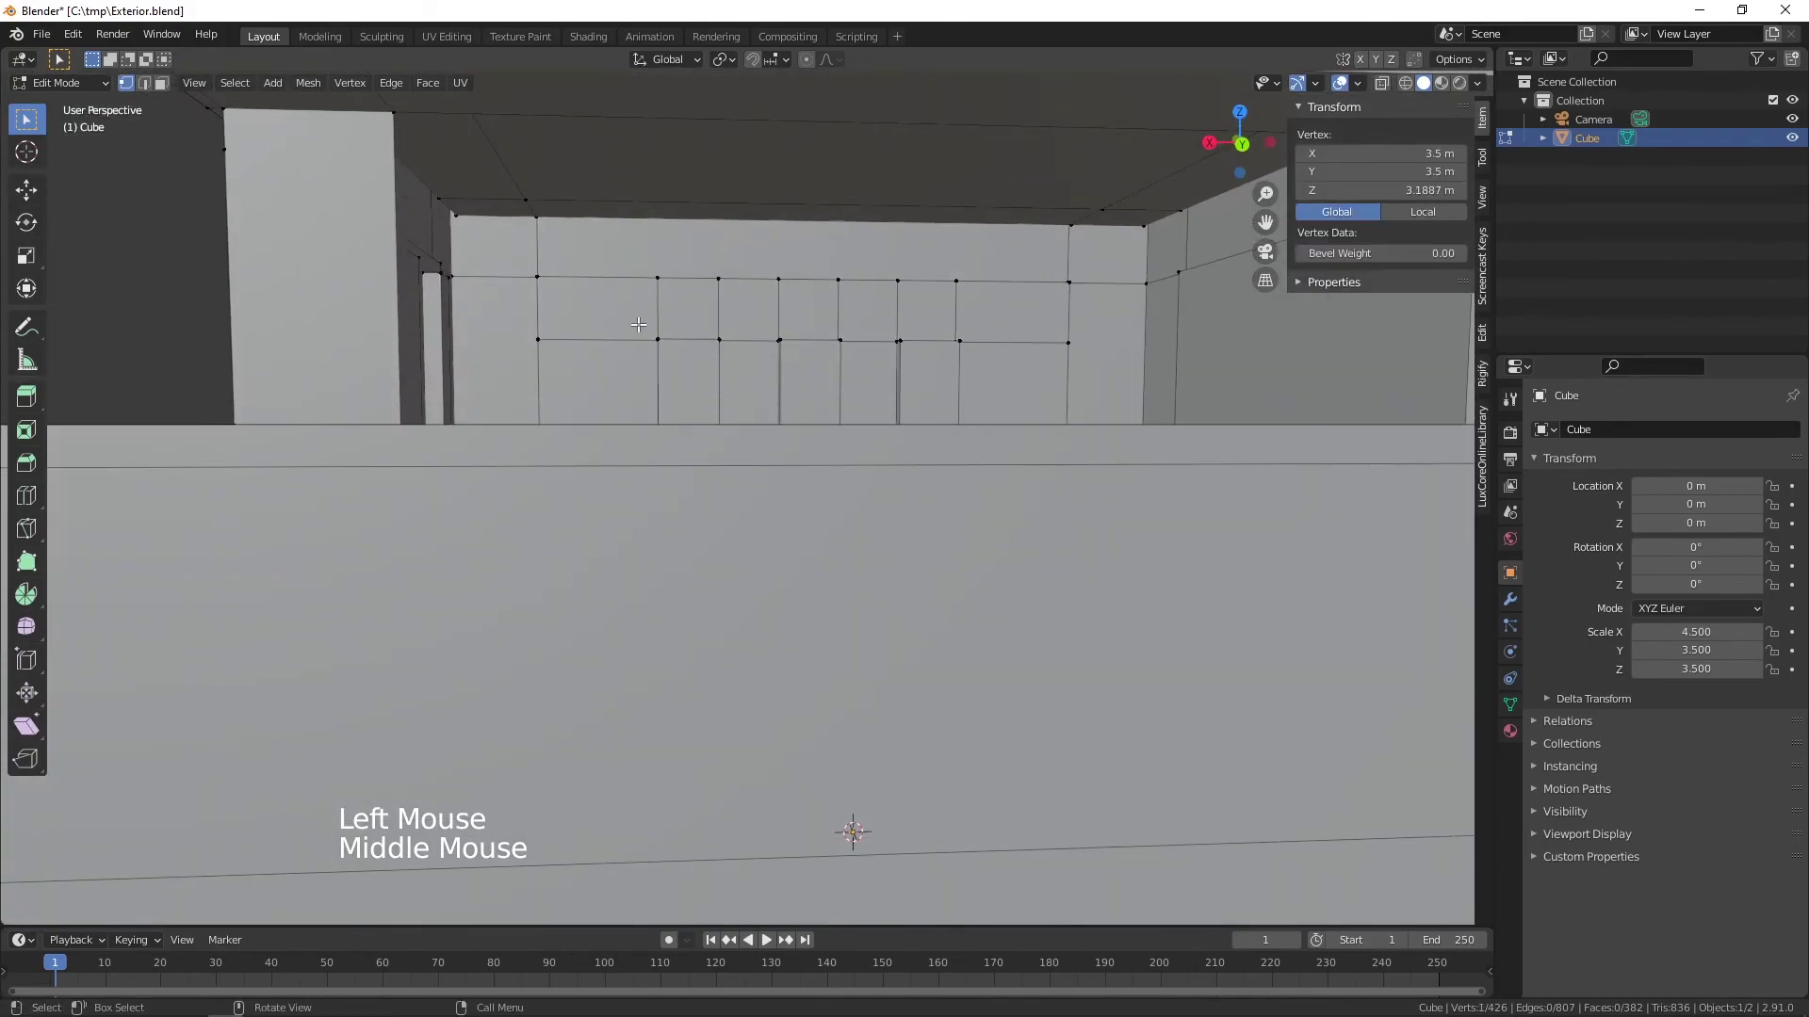
middle_click(691, 306)
middle_click(661, 544)
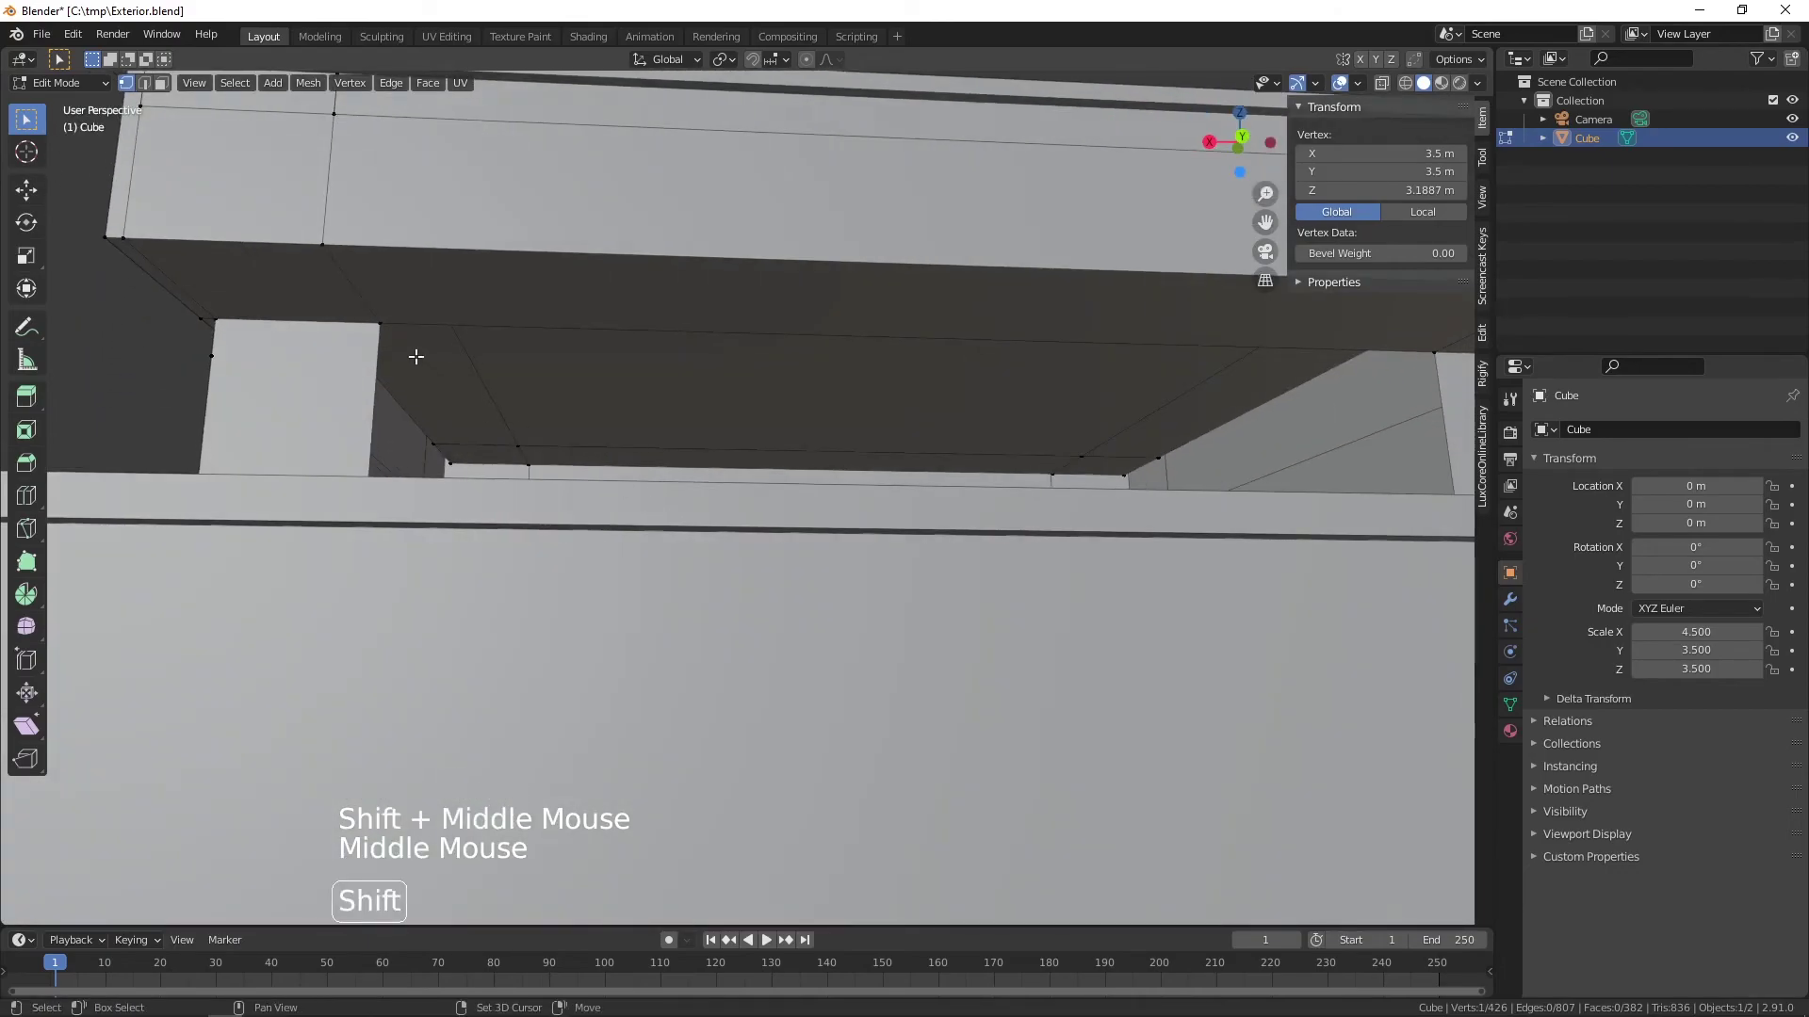
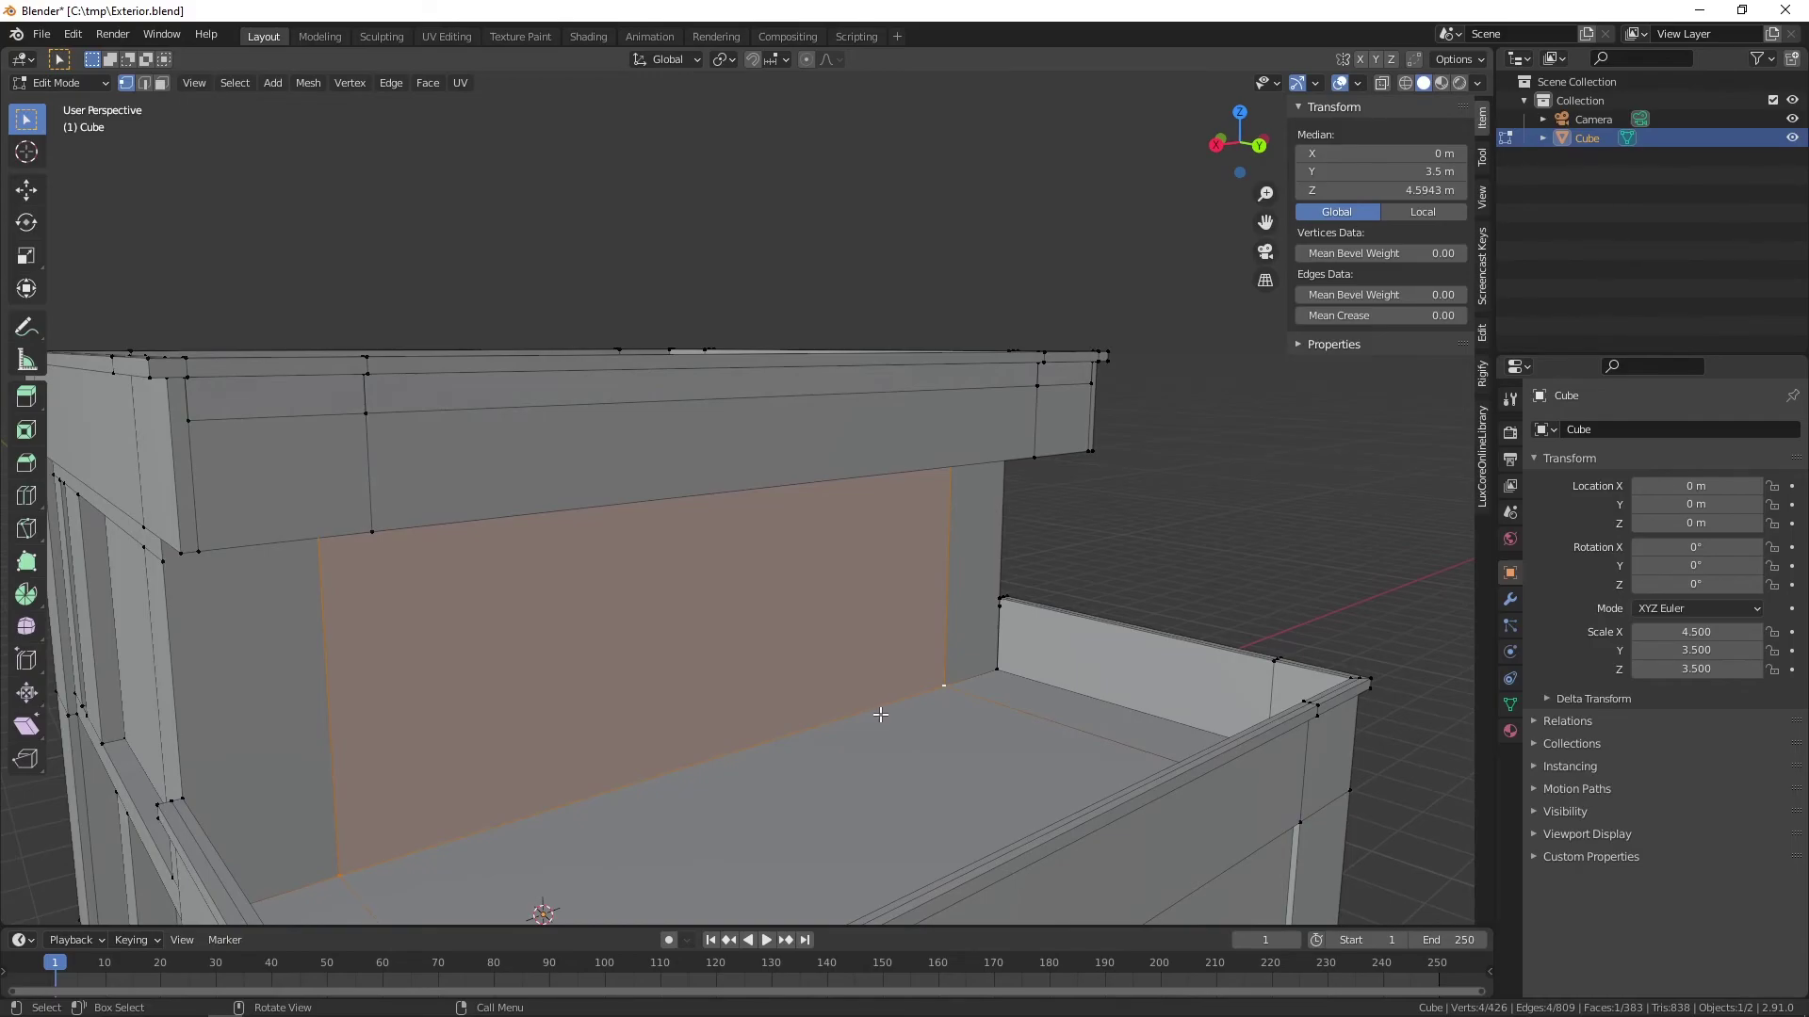
- Subdivide the upper rear wall with 2 cuts into three vertical panels
key("2")
left_click(838, 715)
middle_click(923, 763)
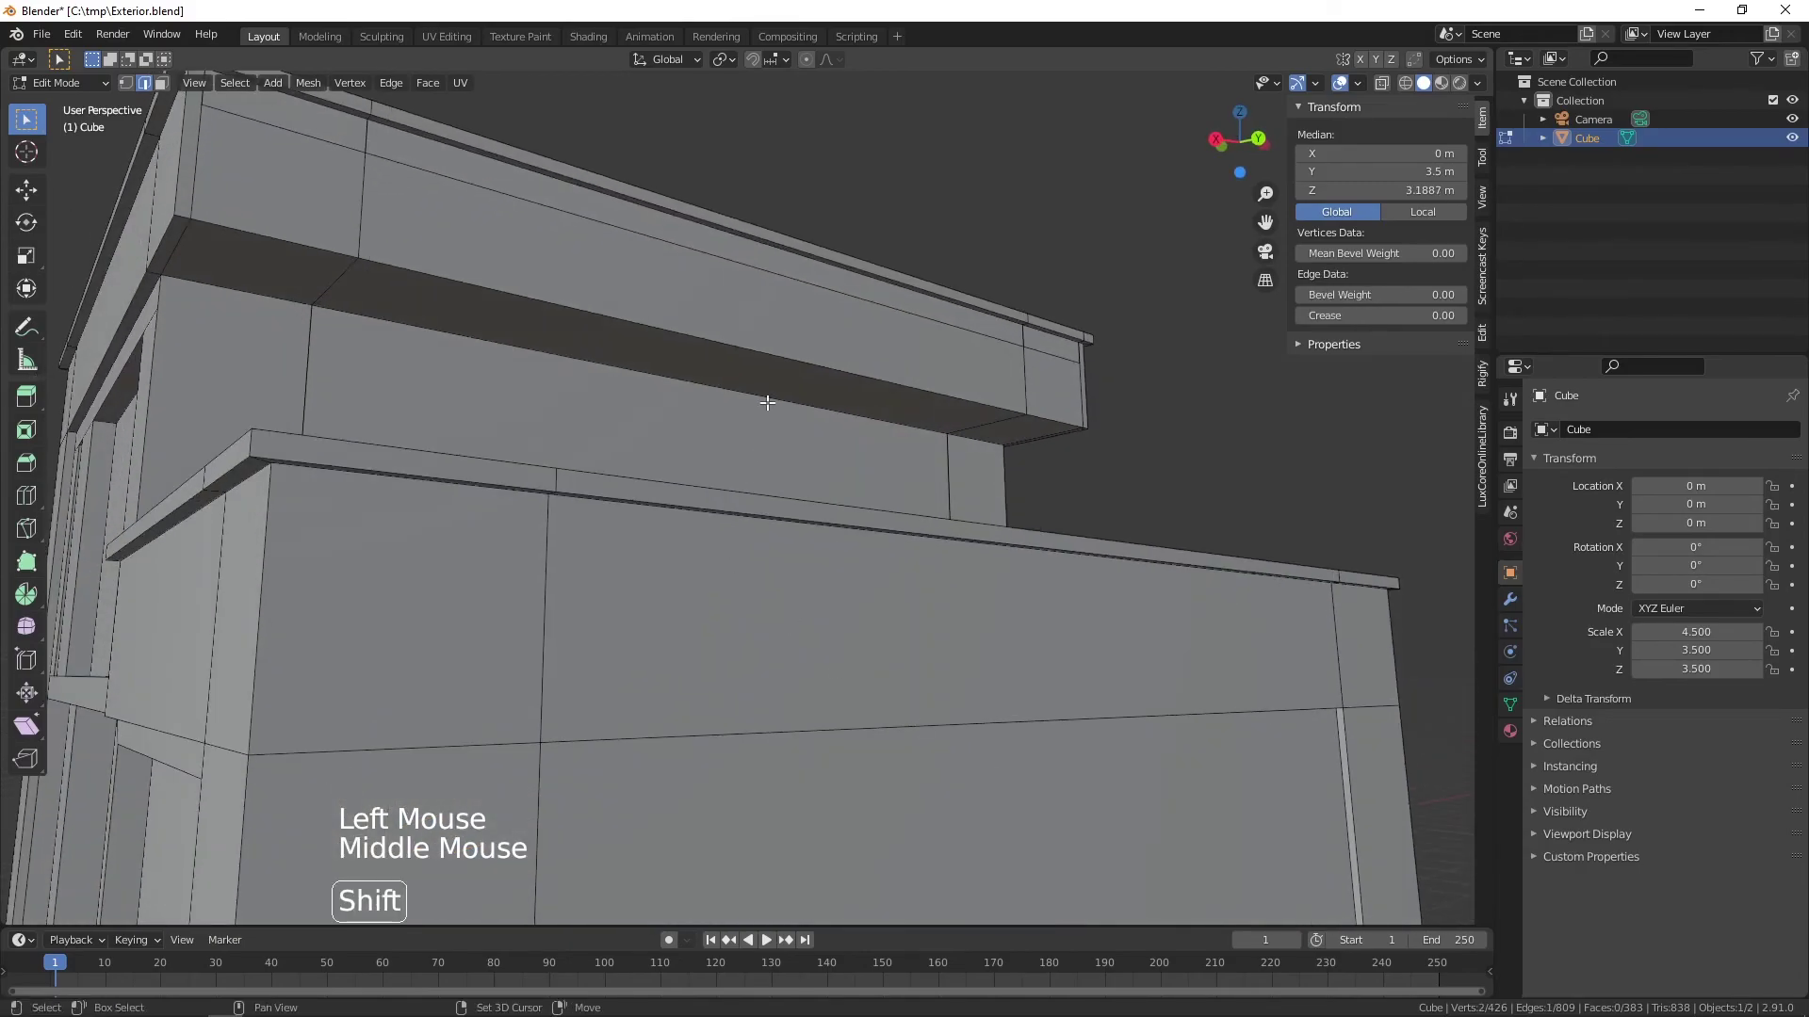
left_click(768, 394)
scroll("down", 3)
middle_click(762, 531)
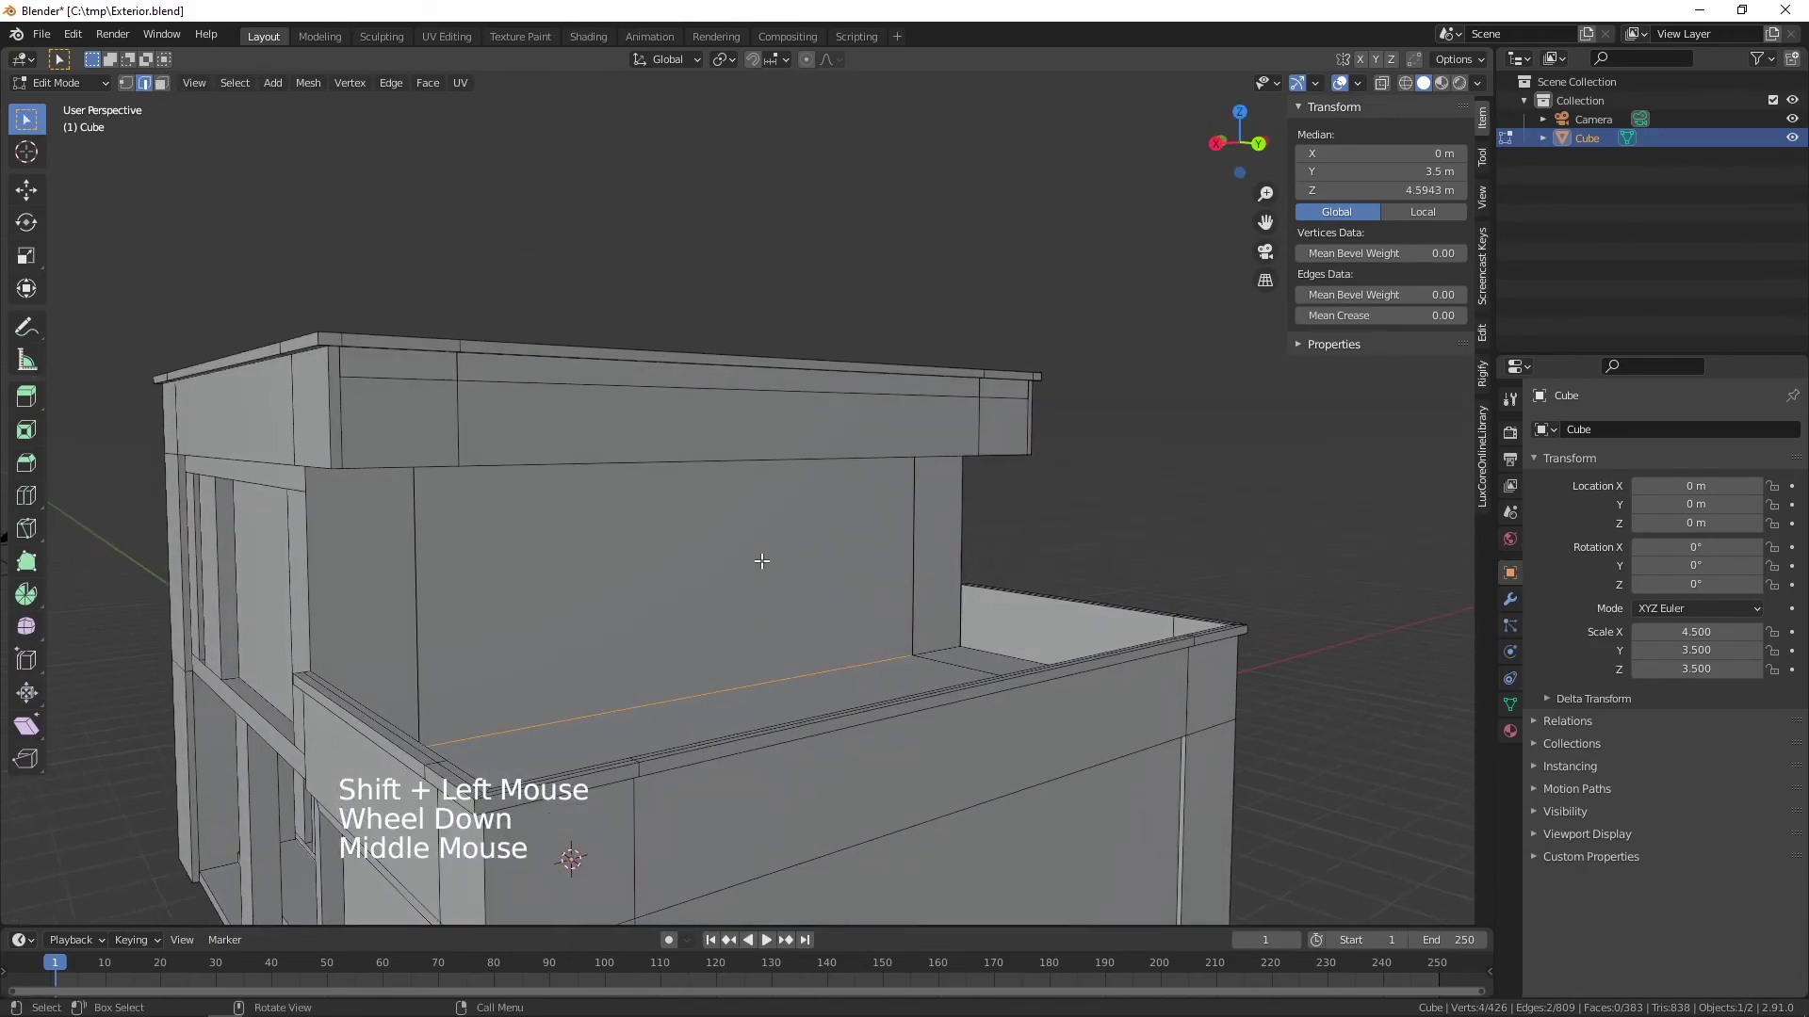
right_click(761, 568)
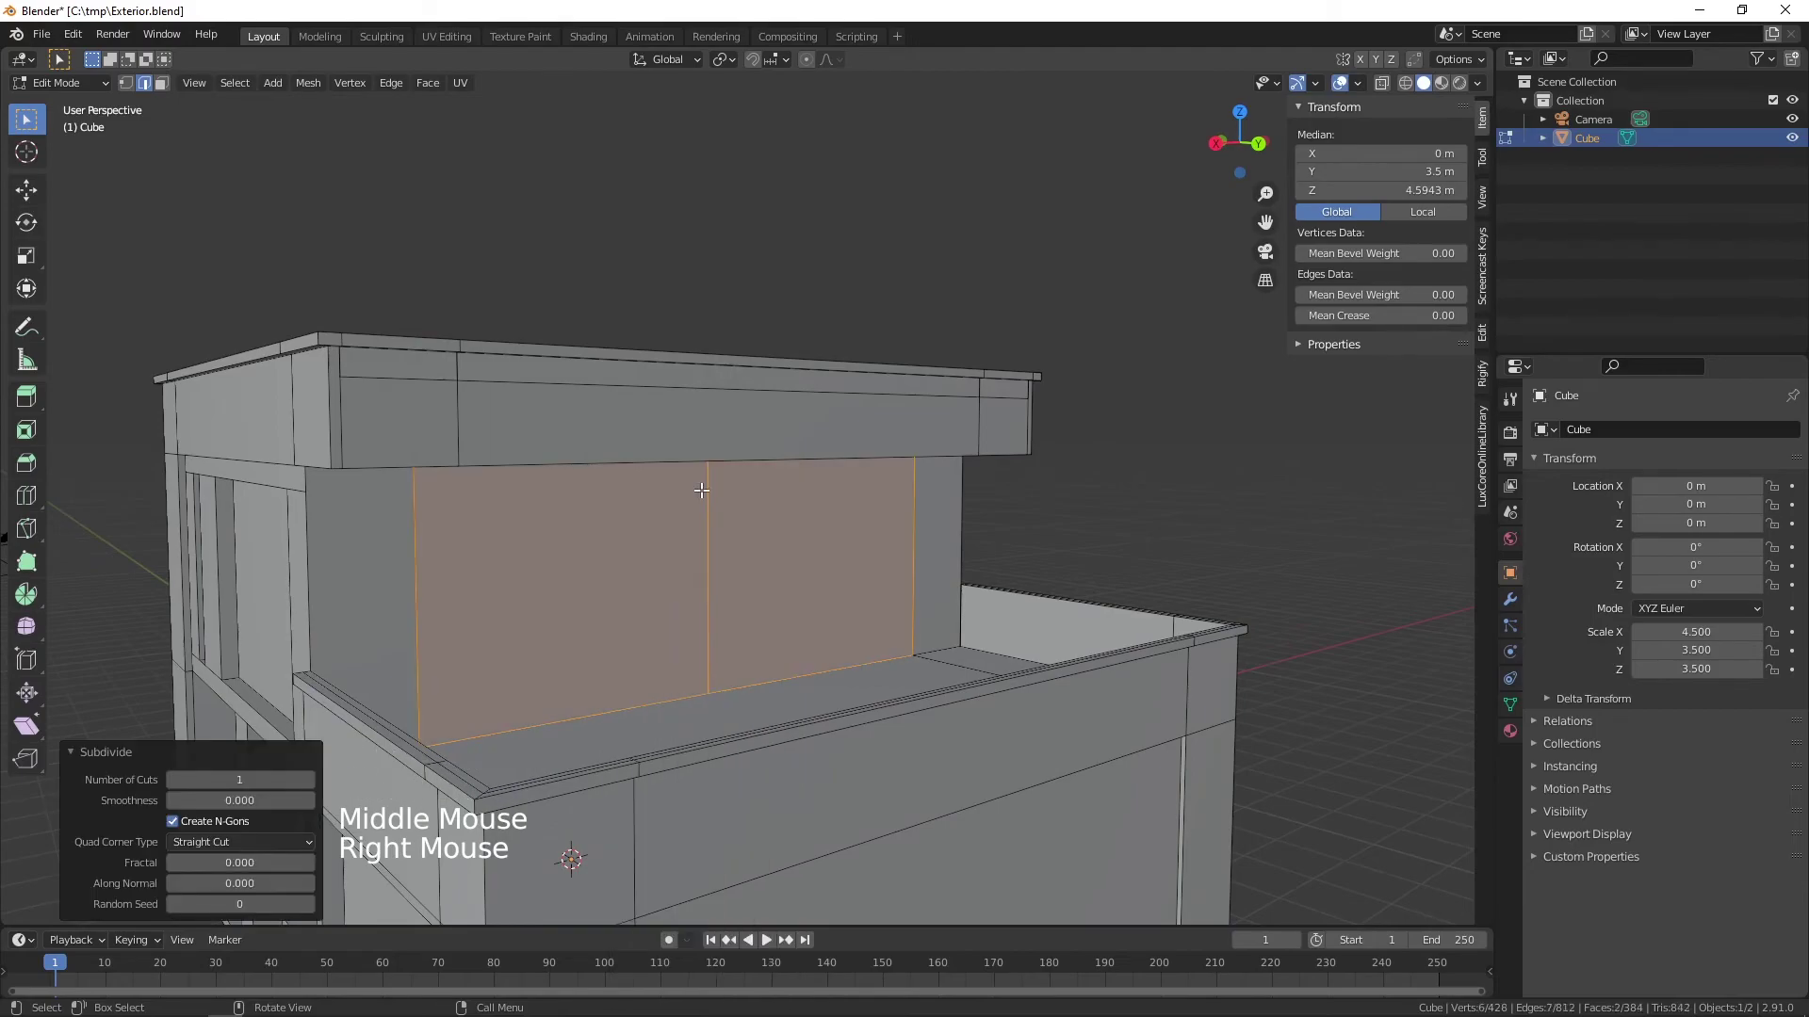
middle_click(886, 619)
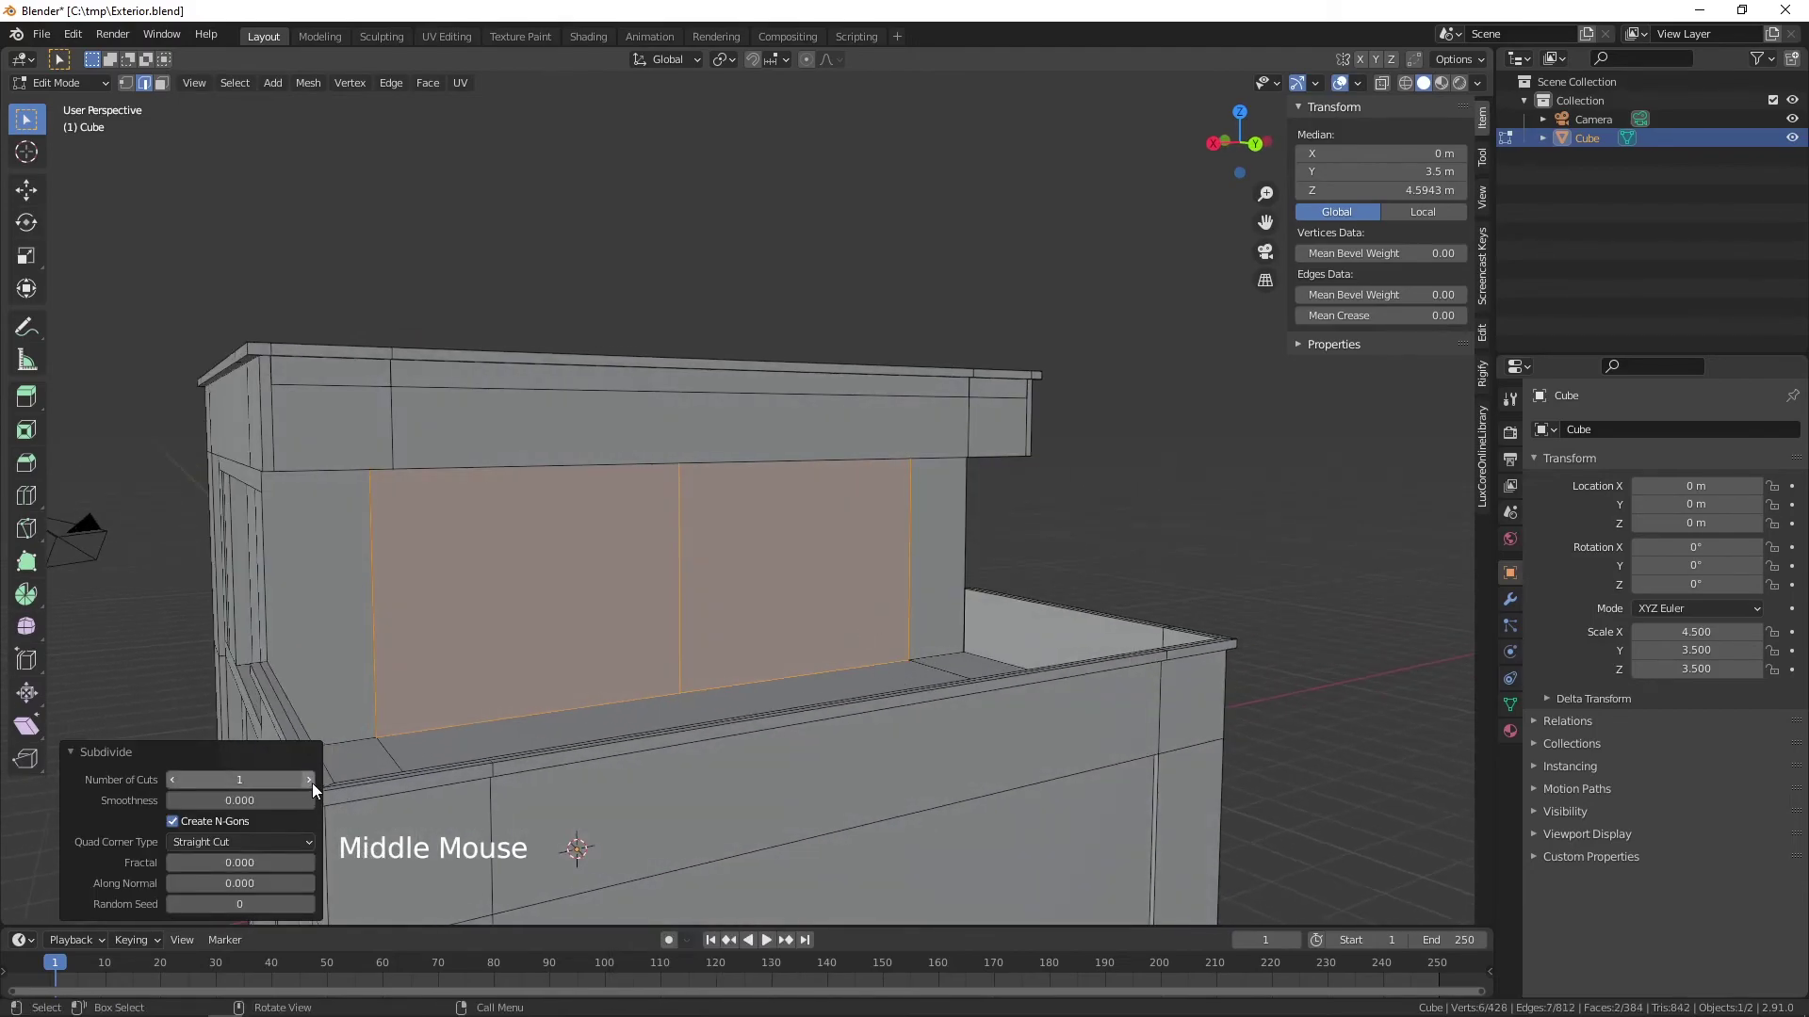
left_click(317, 787)
middle_click(693, 658)
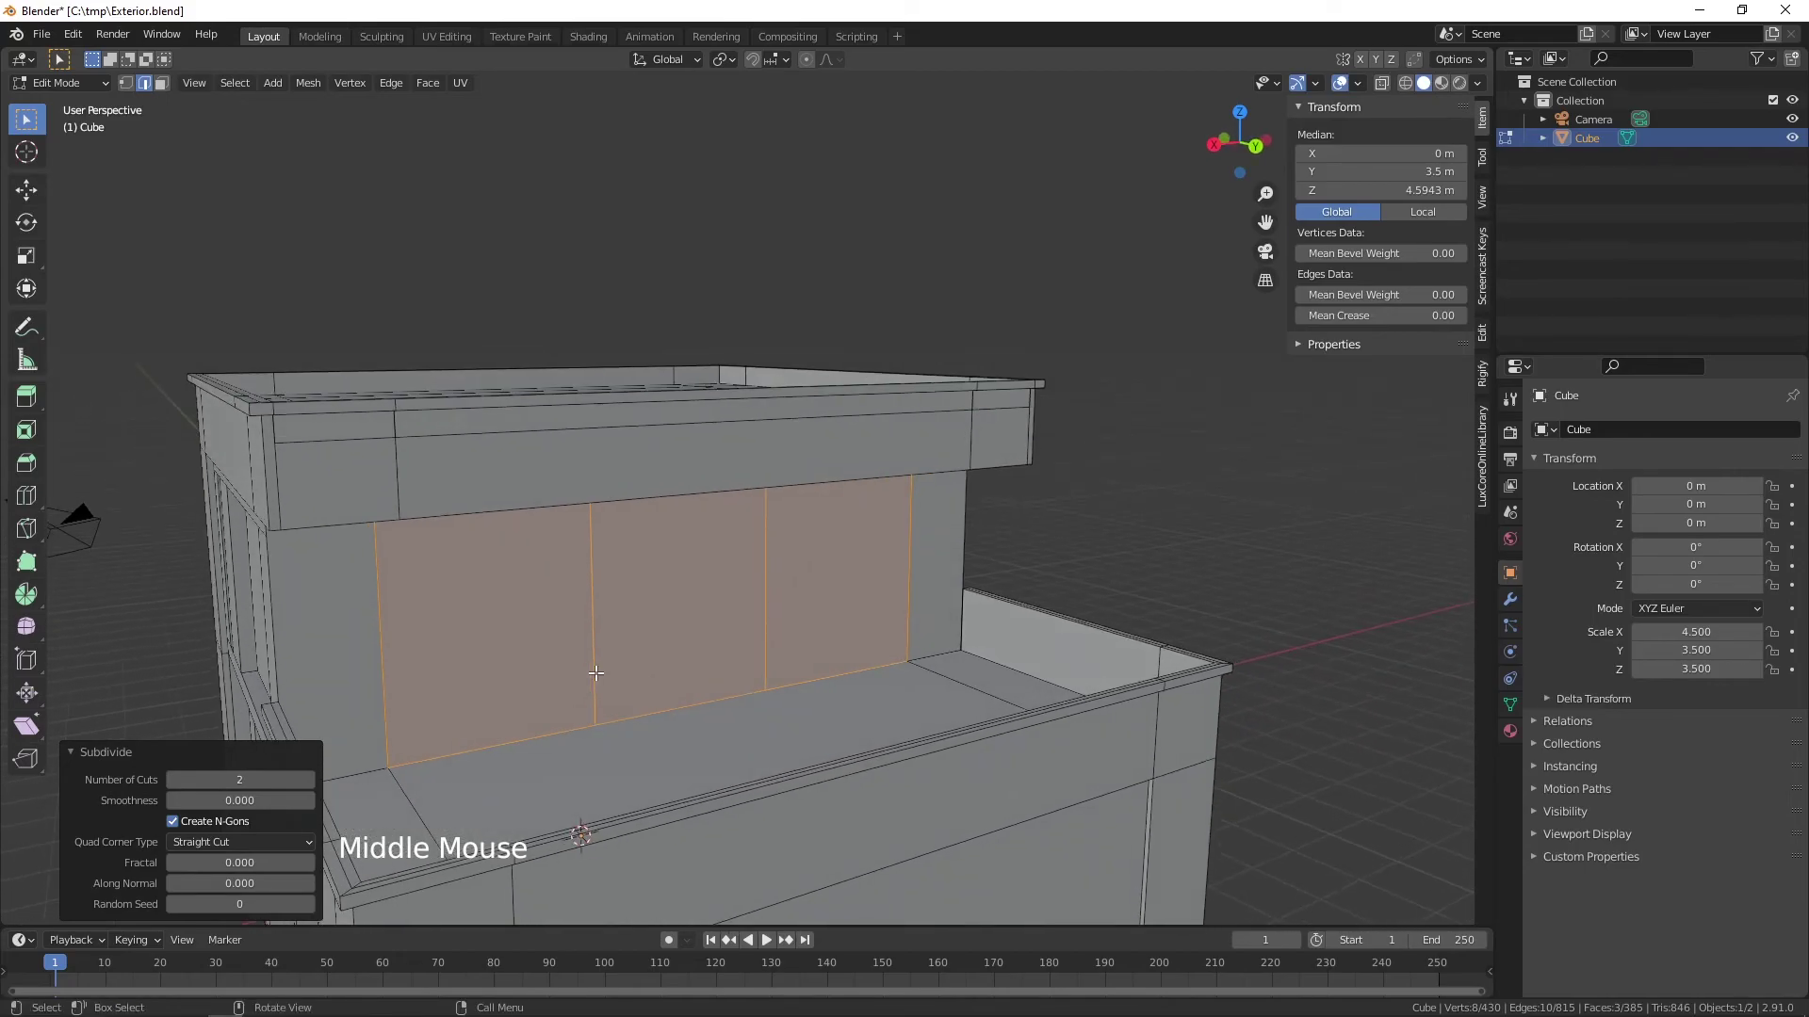
- Scale the two vertical dividing edges apart along X about 1.66 times
left_click(593, 666)
left_click(766, 633)
key("s")
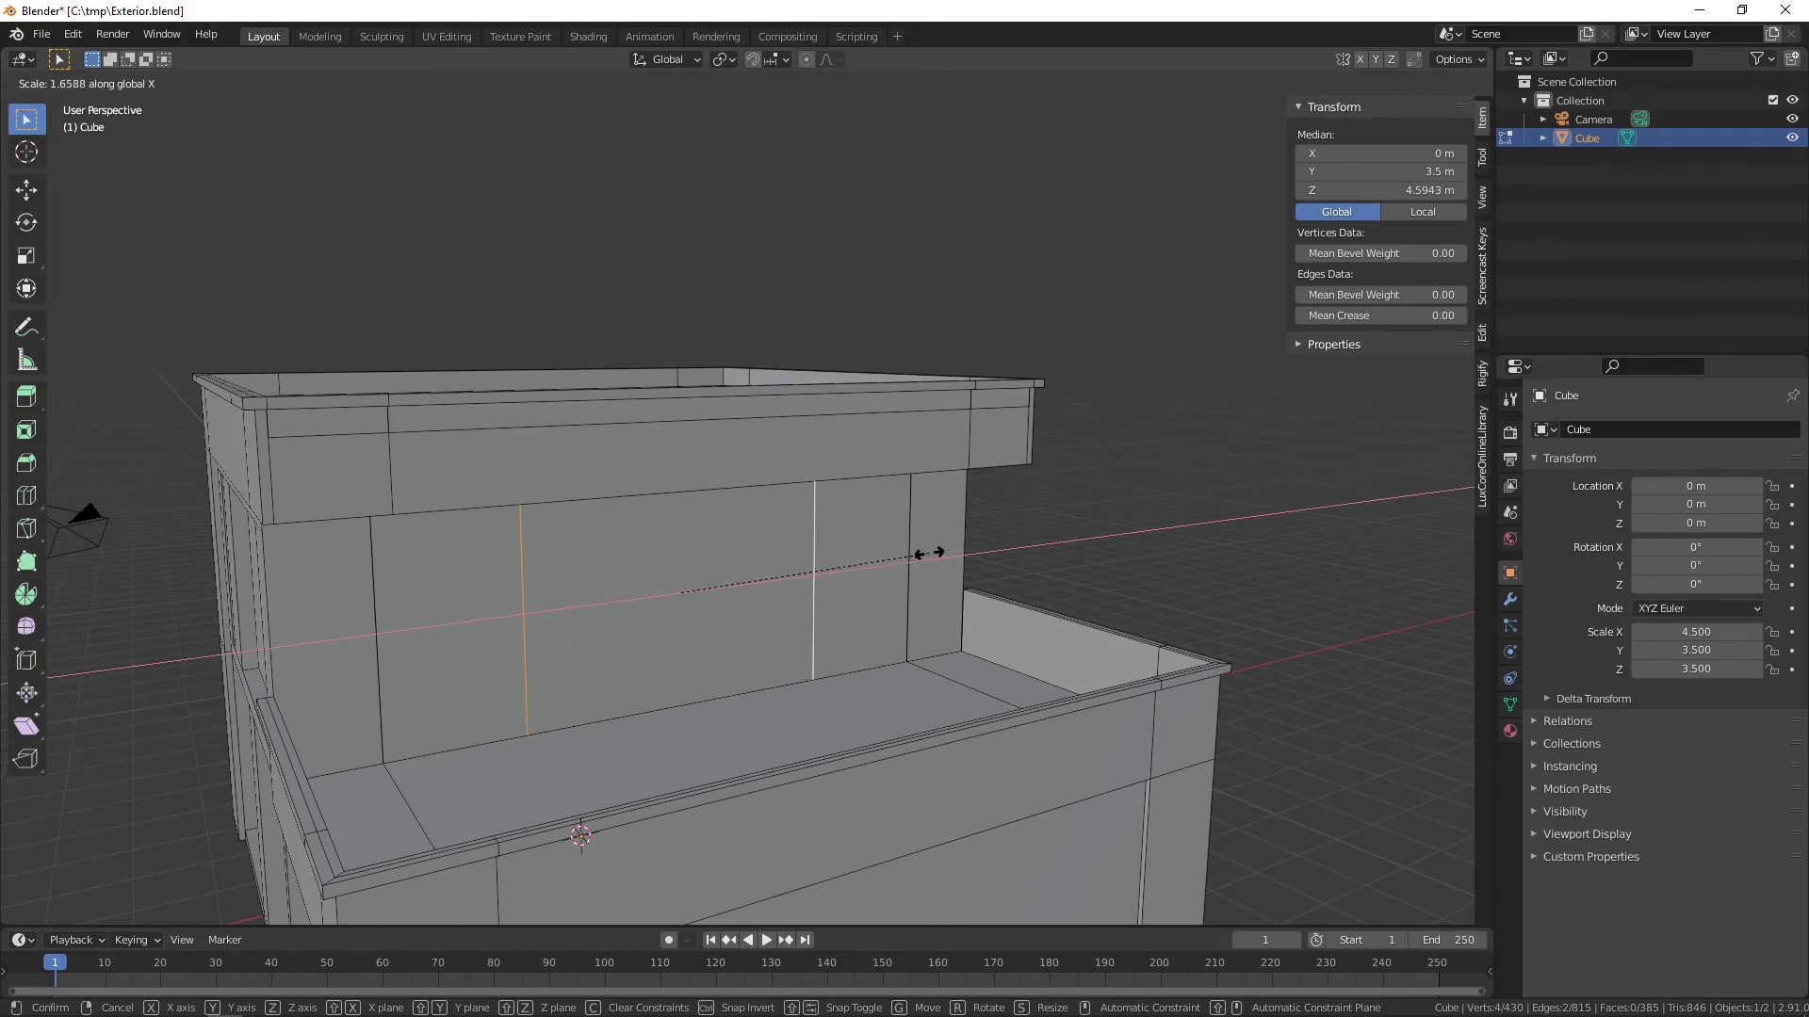
scroll("down", 3)
middle_click(885, 584)
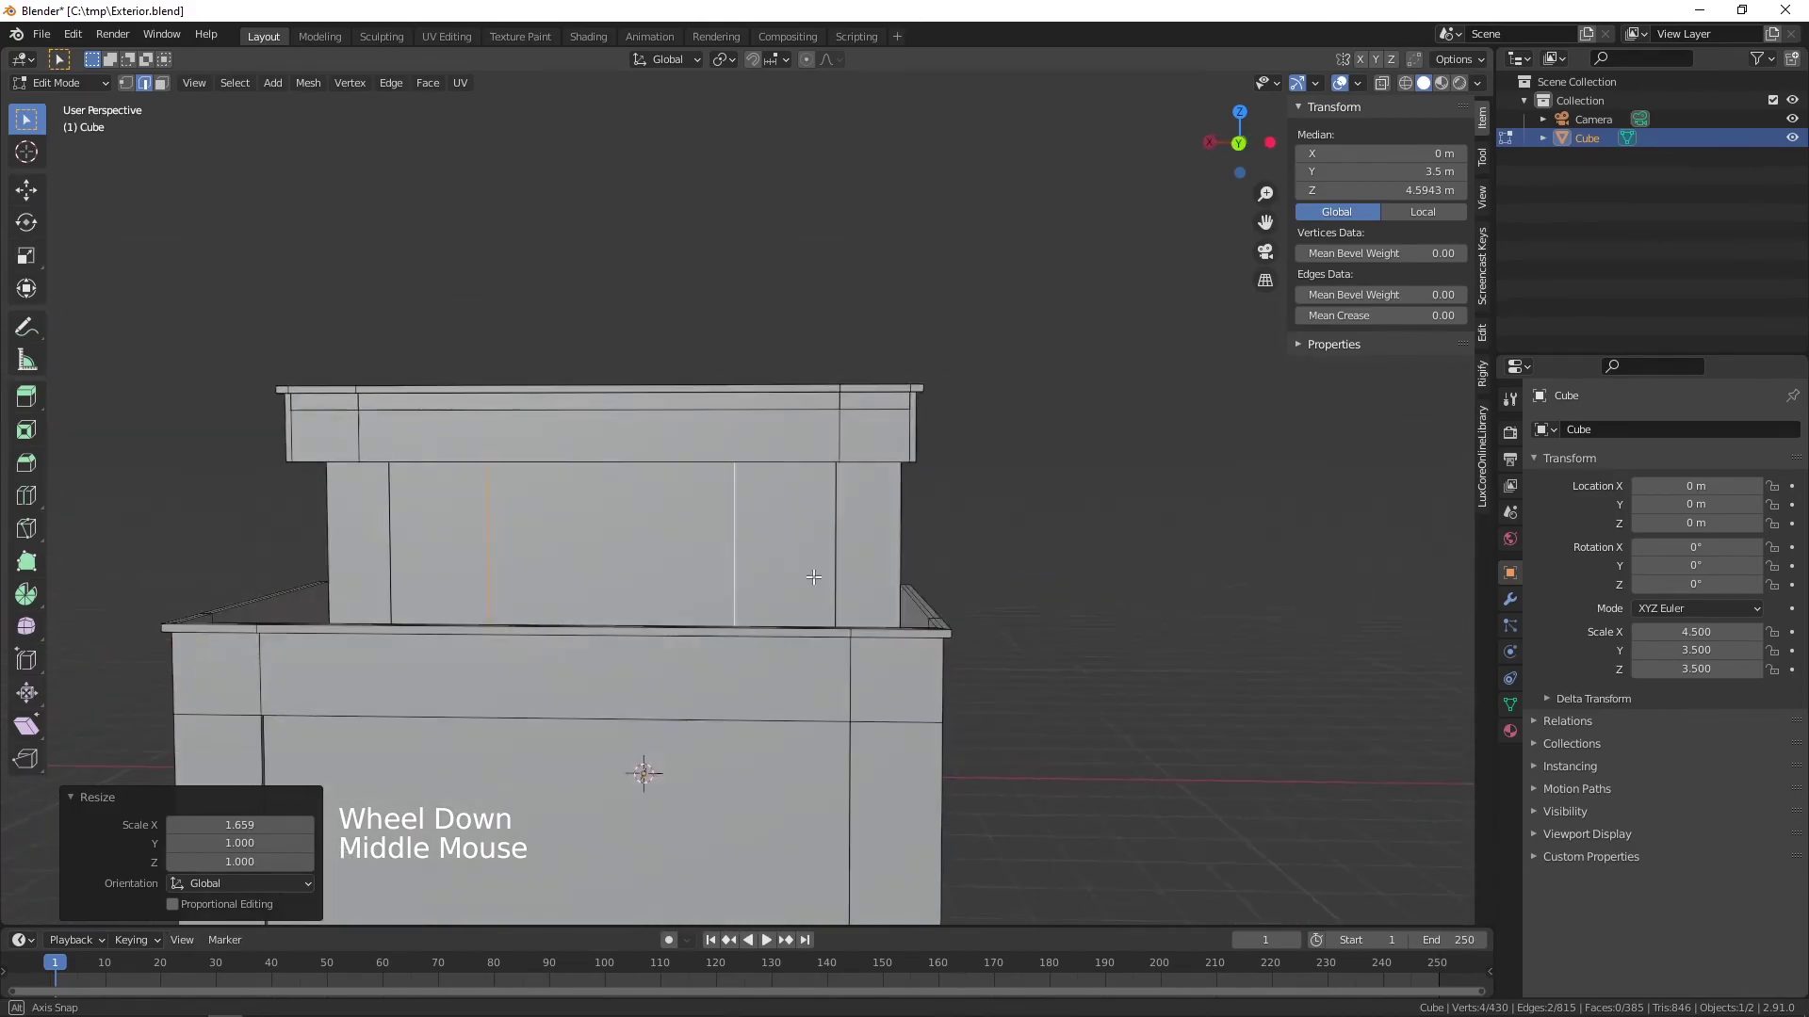
scroll("up", 3)
middle_click(916, 630)
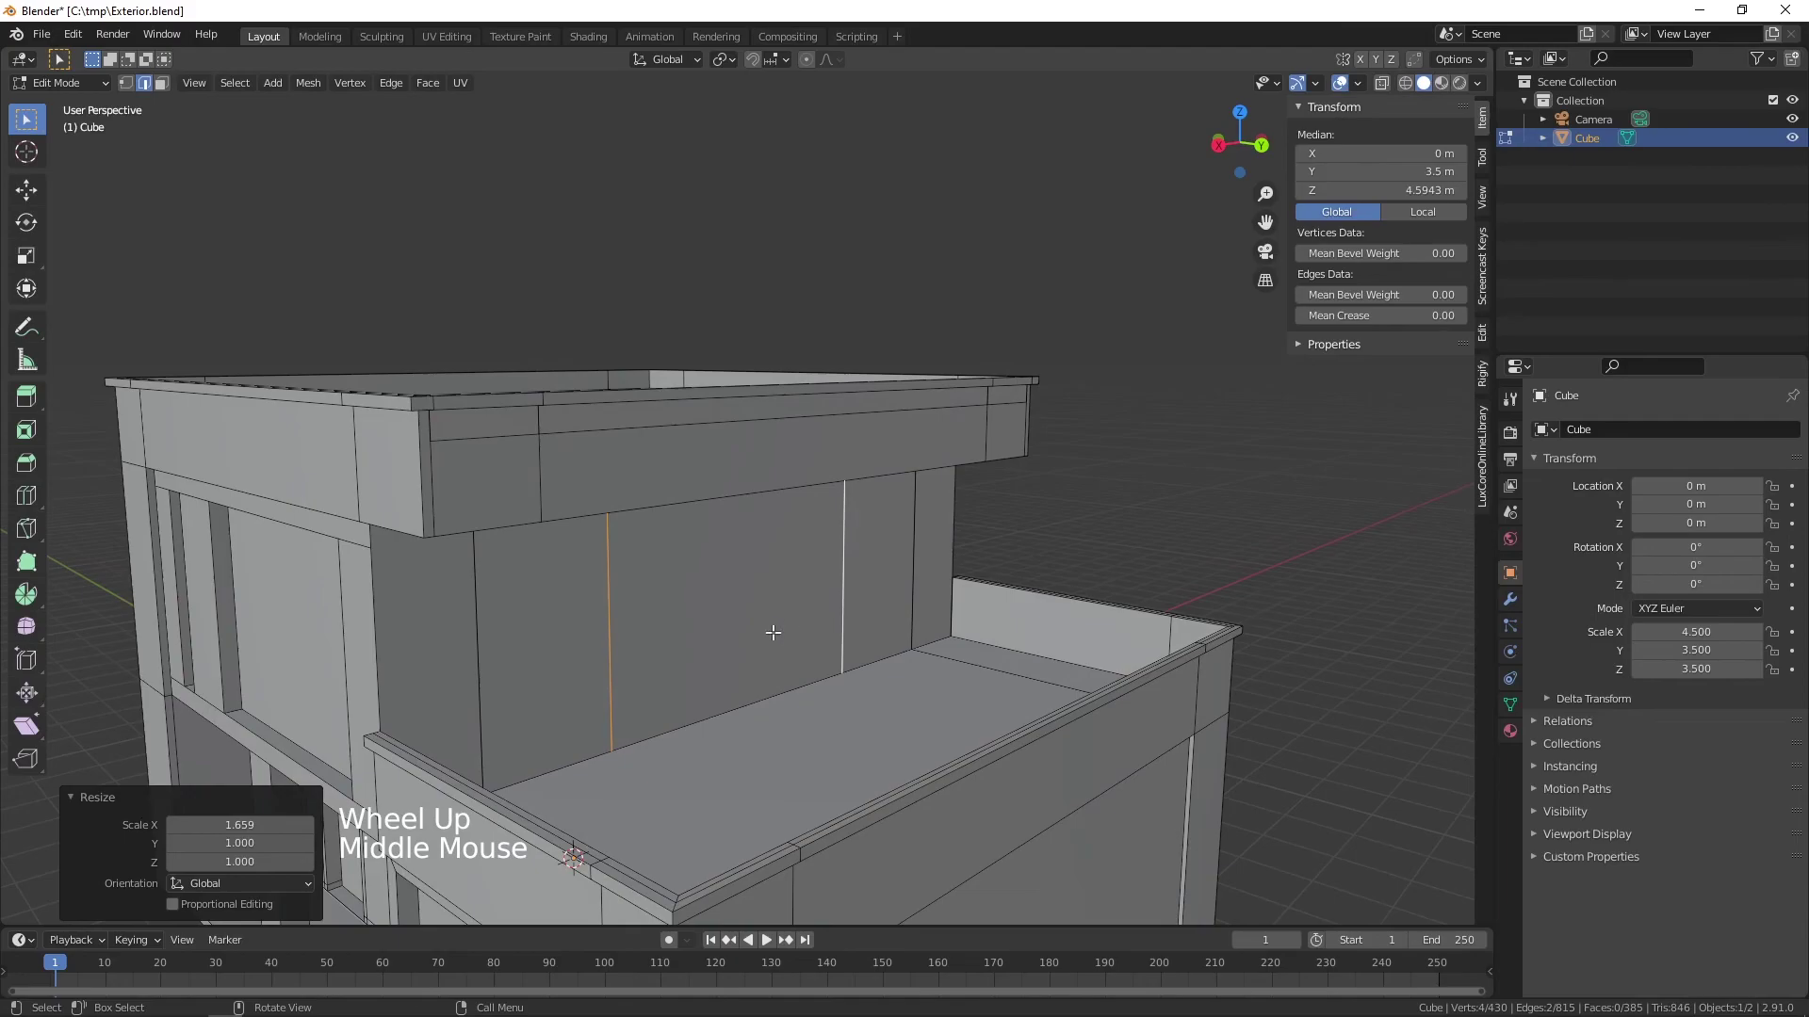
middle_click(773, 696)
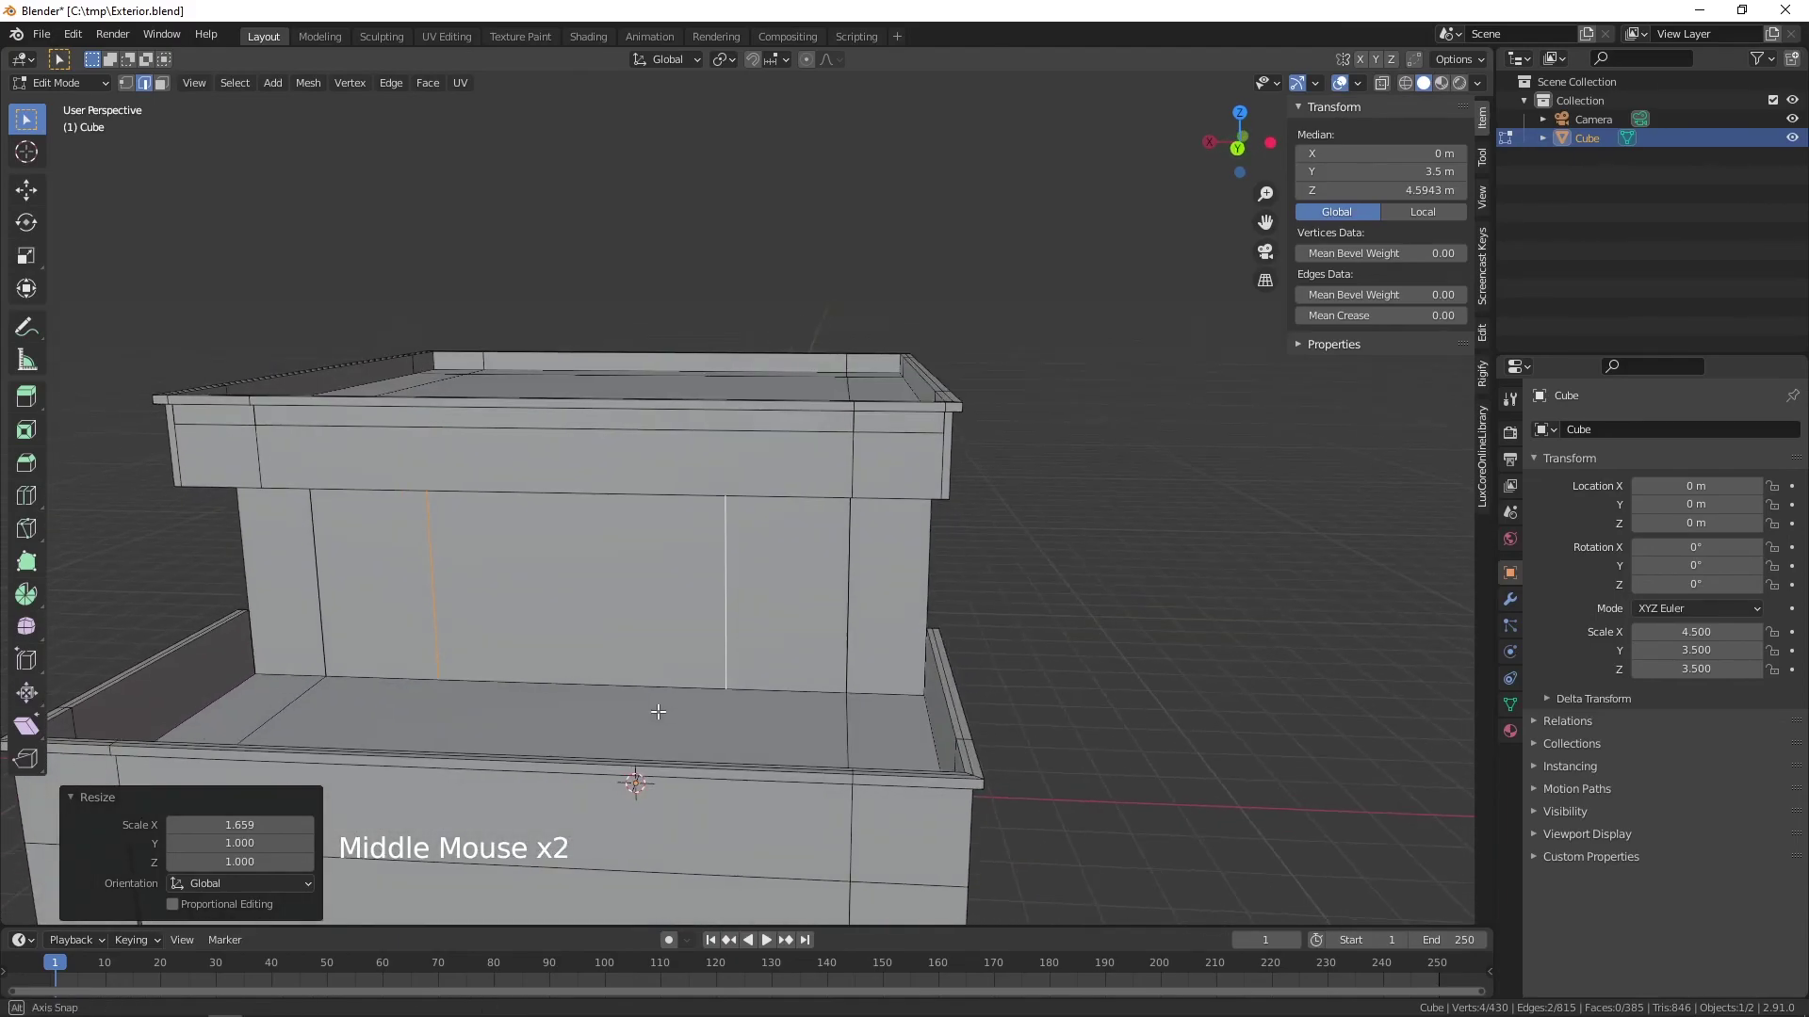
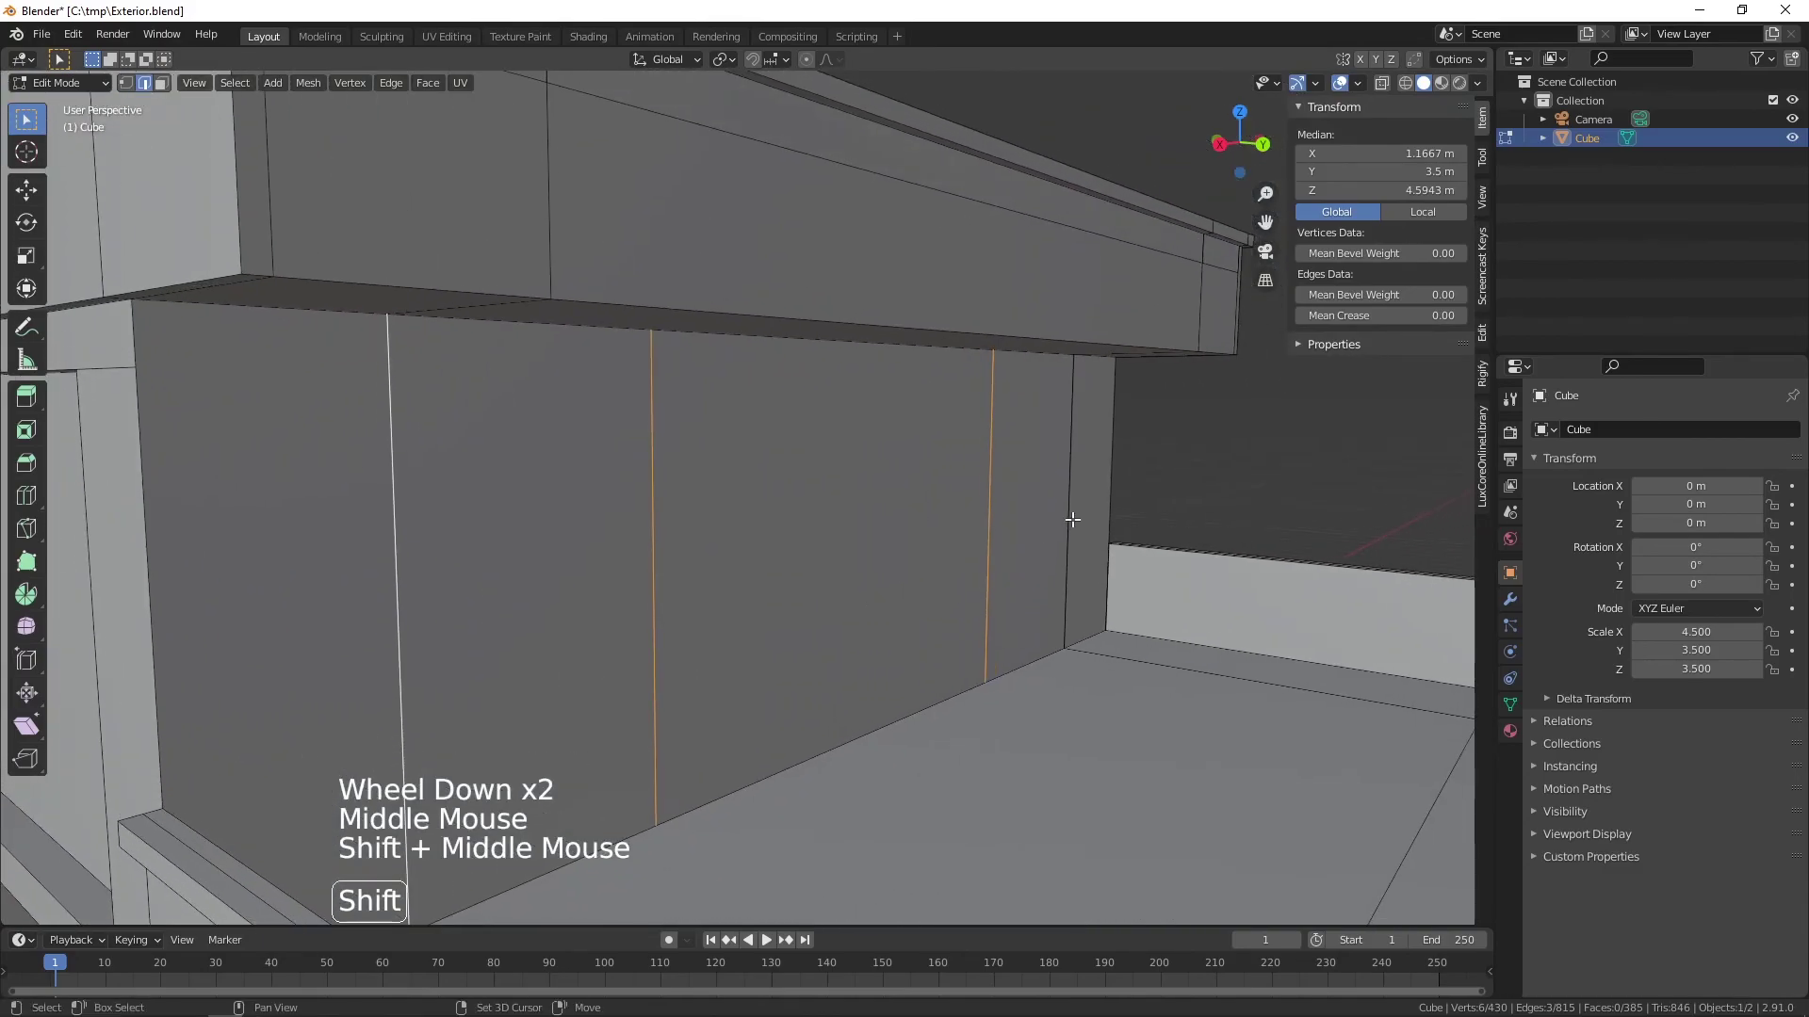
- Subdivide the rear wall panel faces horizontally with 2 cuts
left_click(1069, 517)
middle_click(1084, 544)
right_click(970, 561)
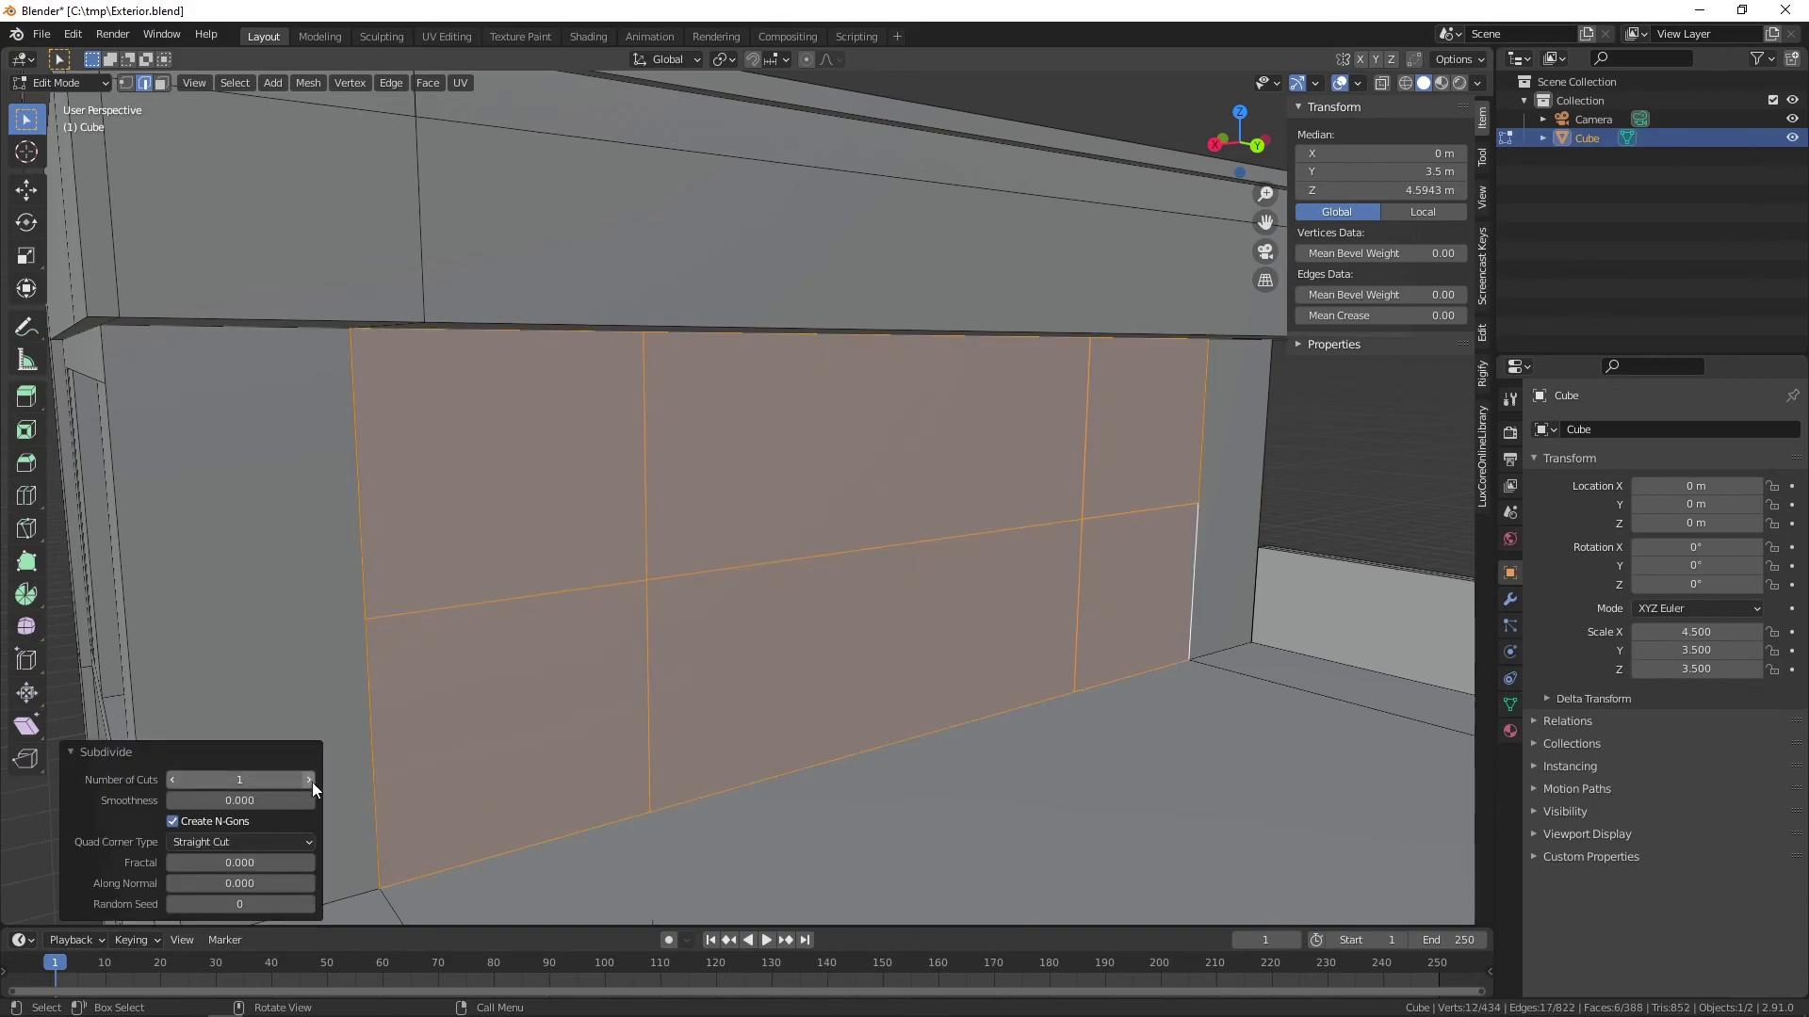
left_click(316, 786)
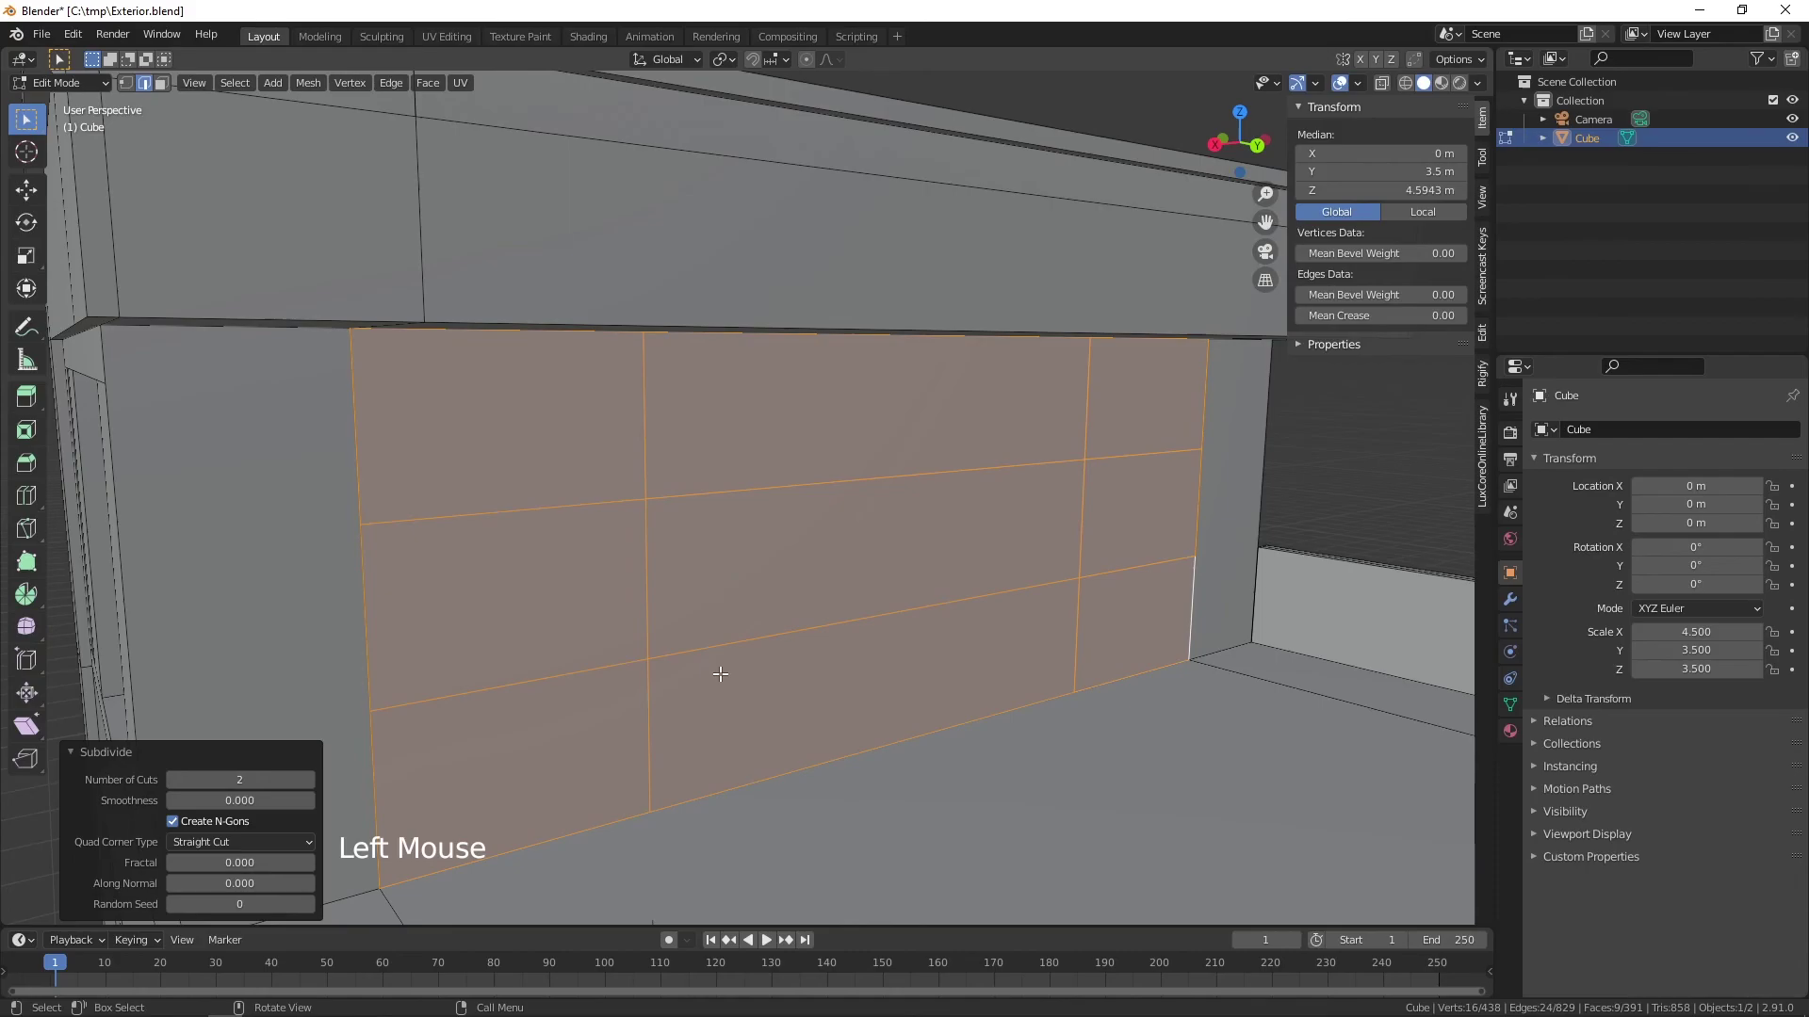
- Scale the two horizontal dividing edge loops apart along Z about 1.19 times
left_click(505, 678)
left_click(505, 679)
left_click(496, 648)
left_click(504, 506)
scroll("down", 3)
middle_click(860, 590)
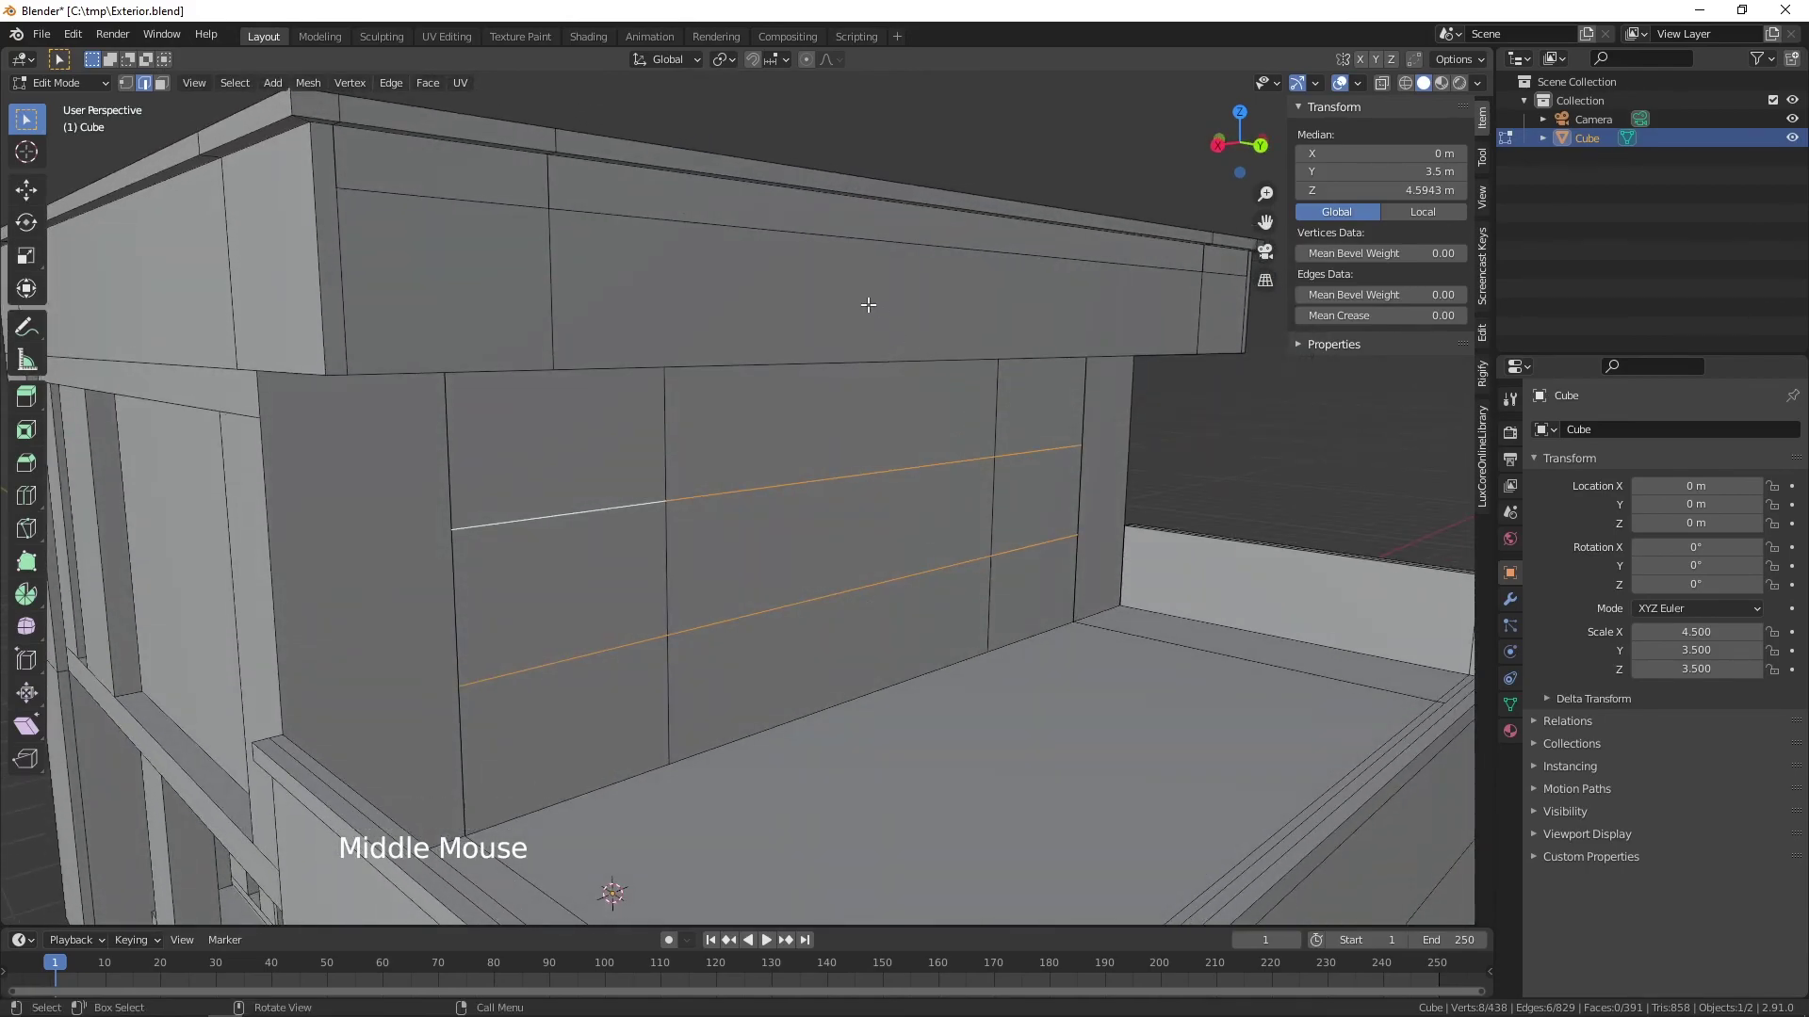
key("s")
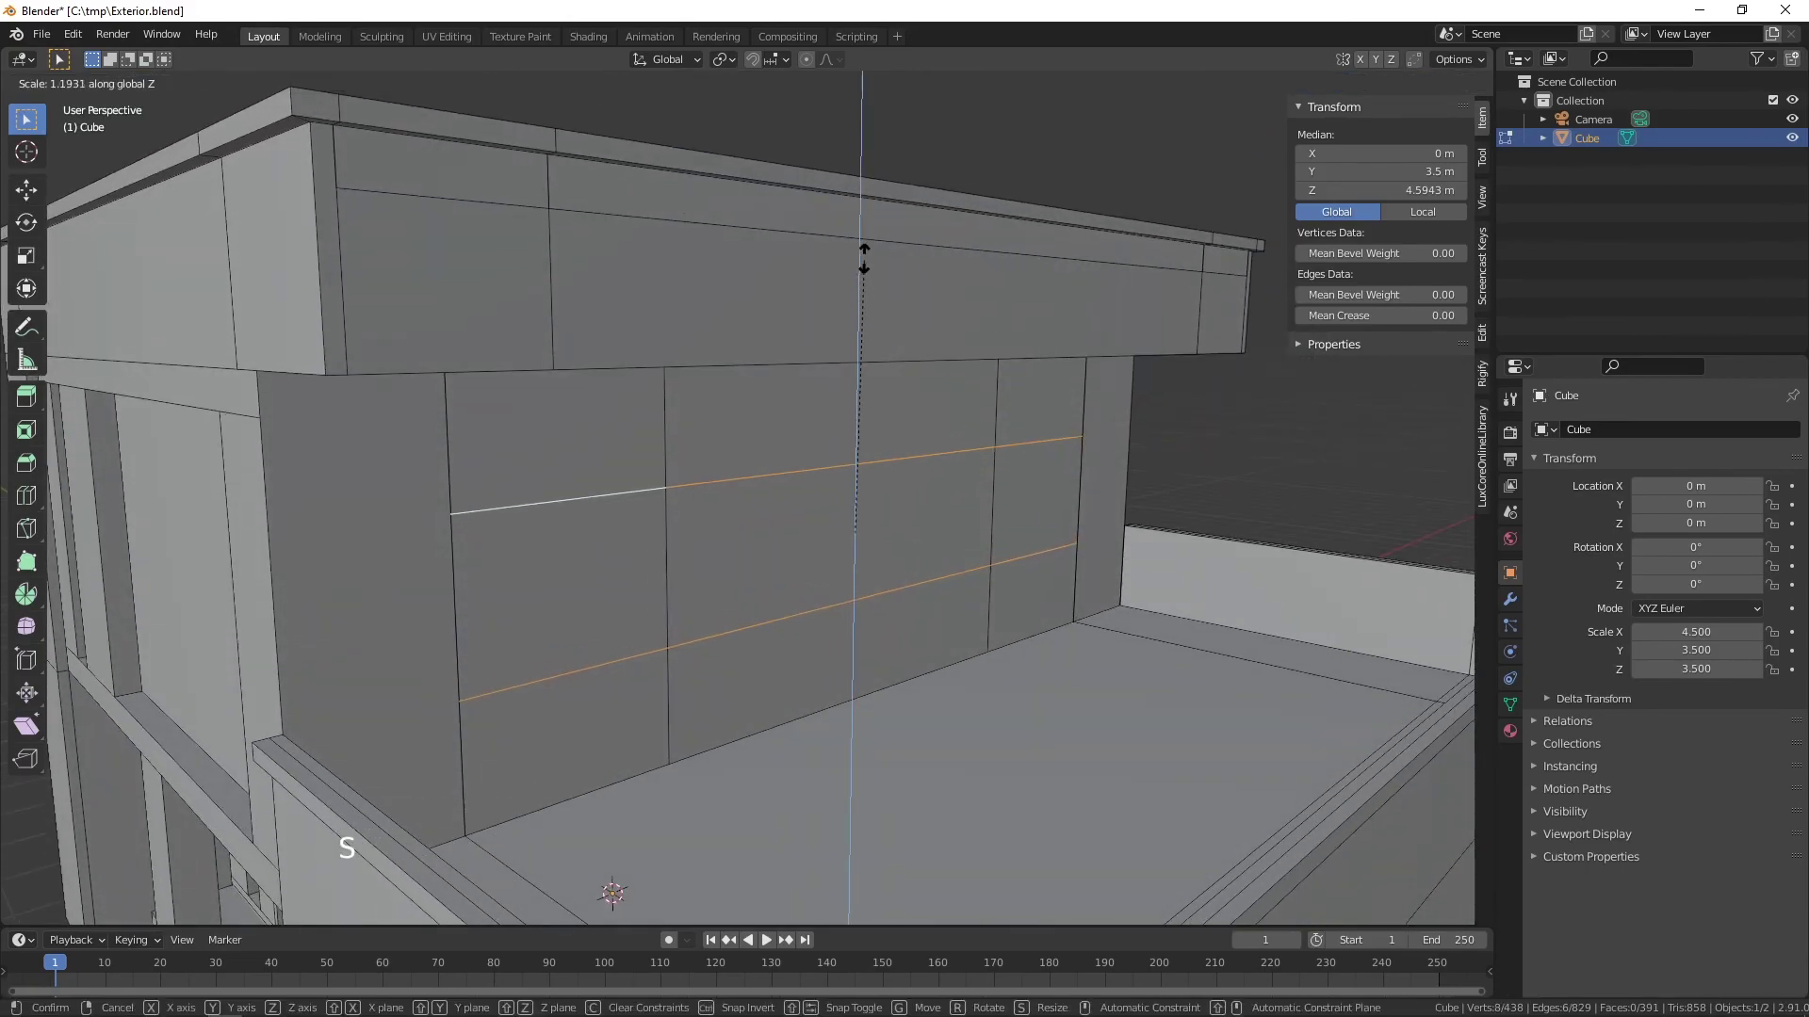
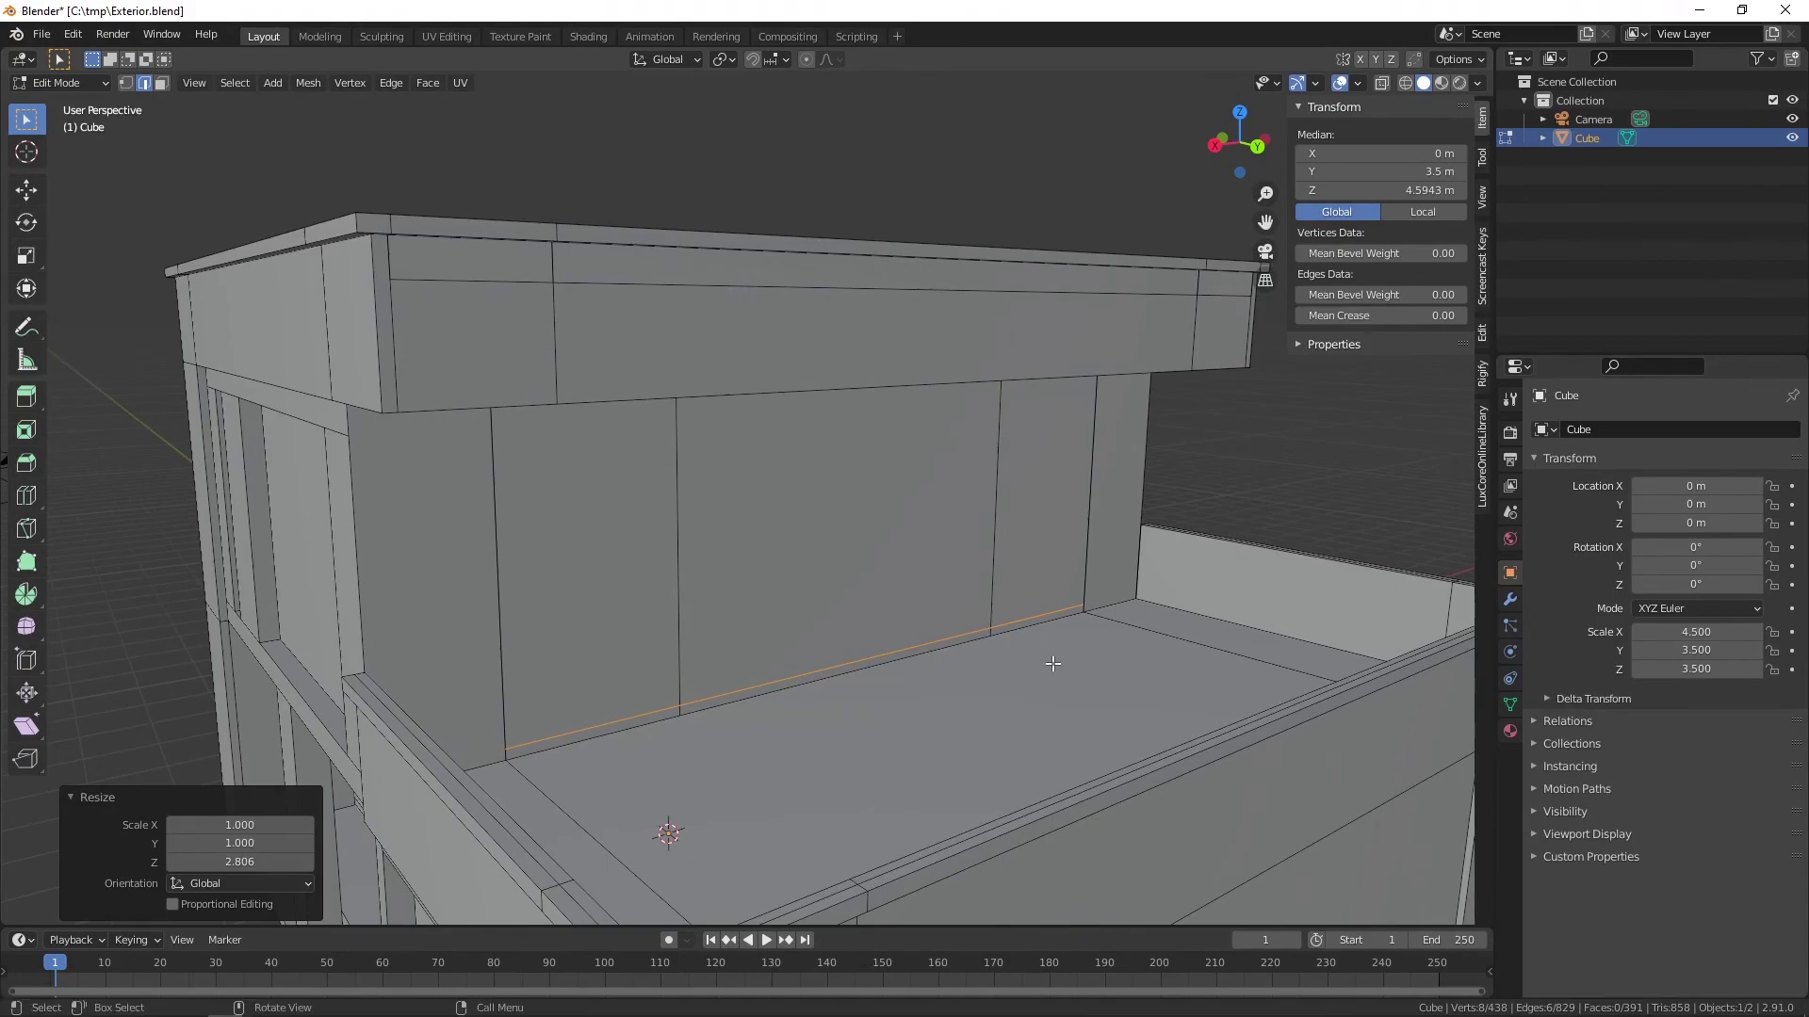
- Extrude the centre upper rear panel -0.2 m along its normal to form the window inset, then deselect all
key("3")
middle_click(906, 687)
left_click(824, 559)
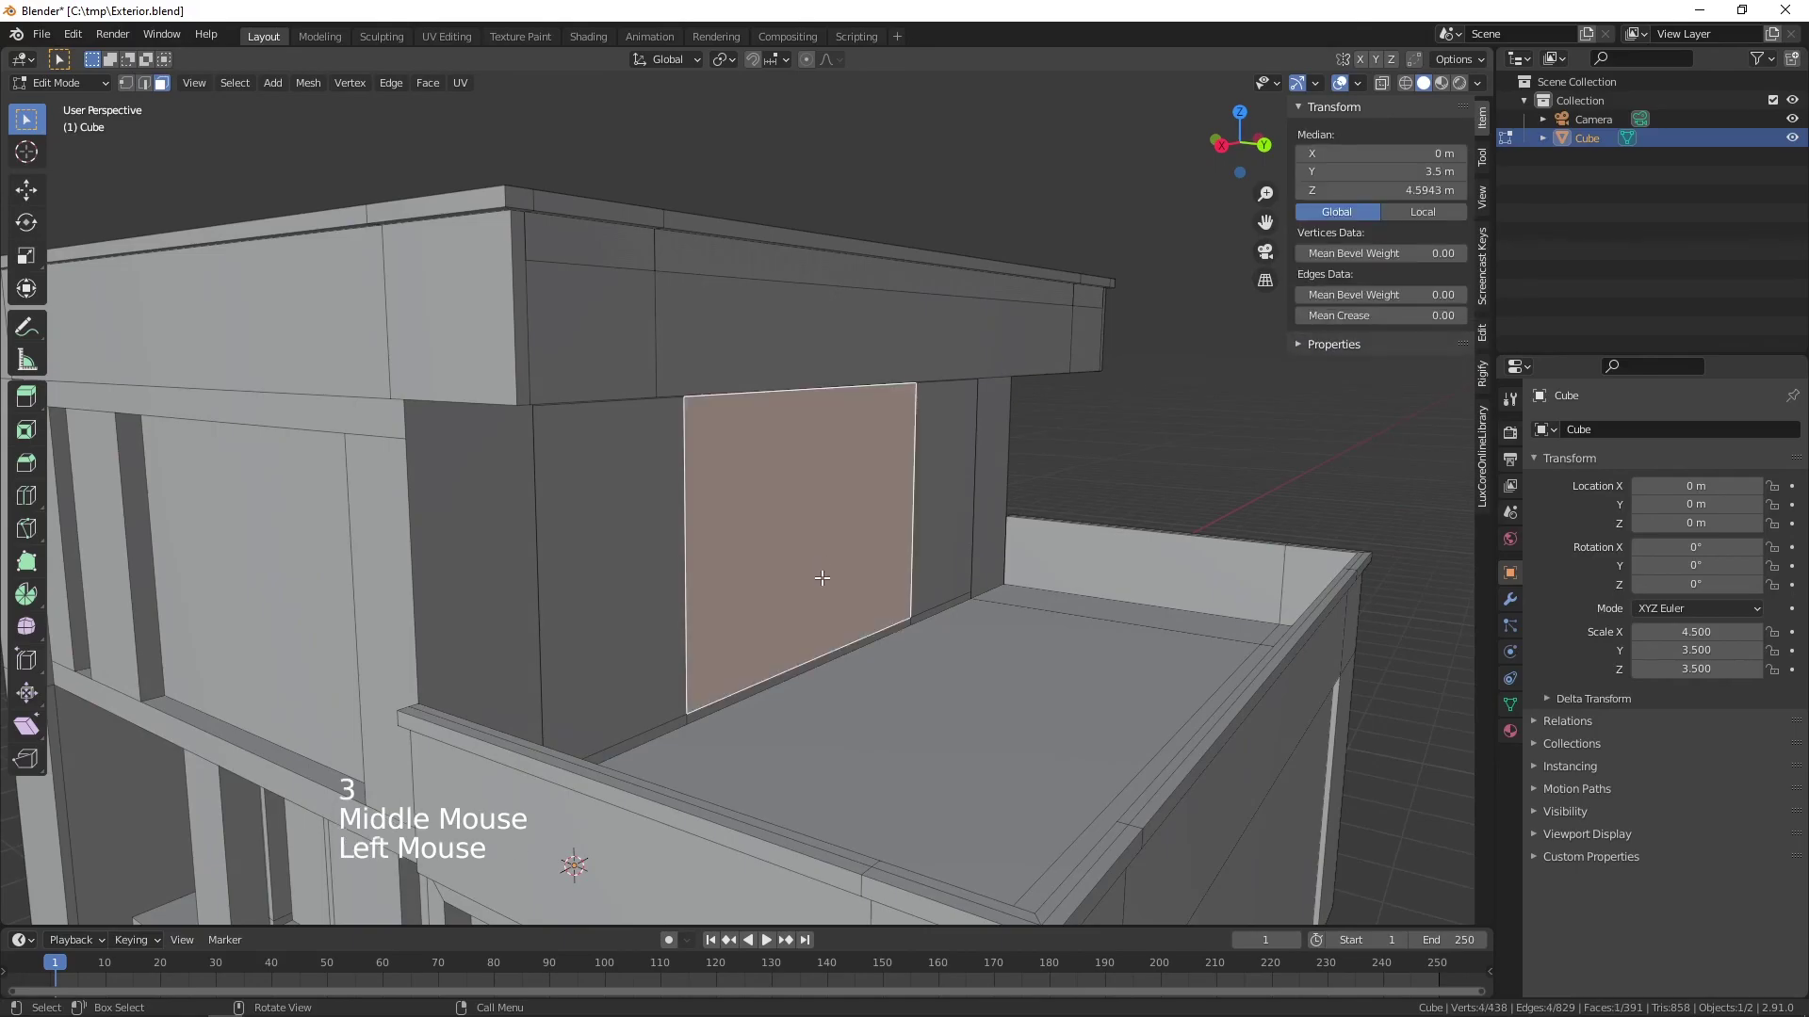
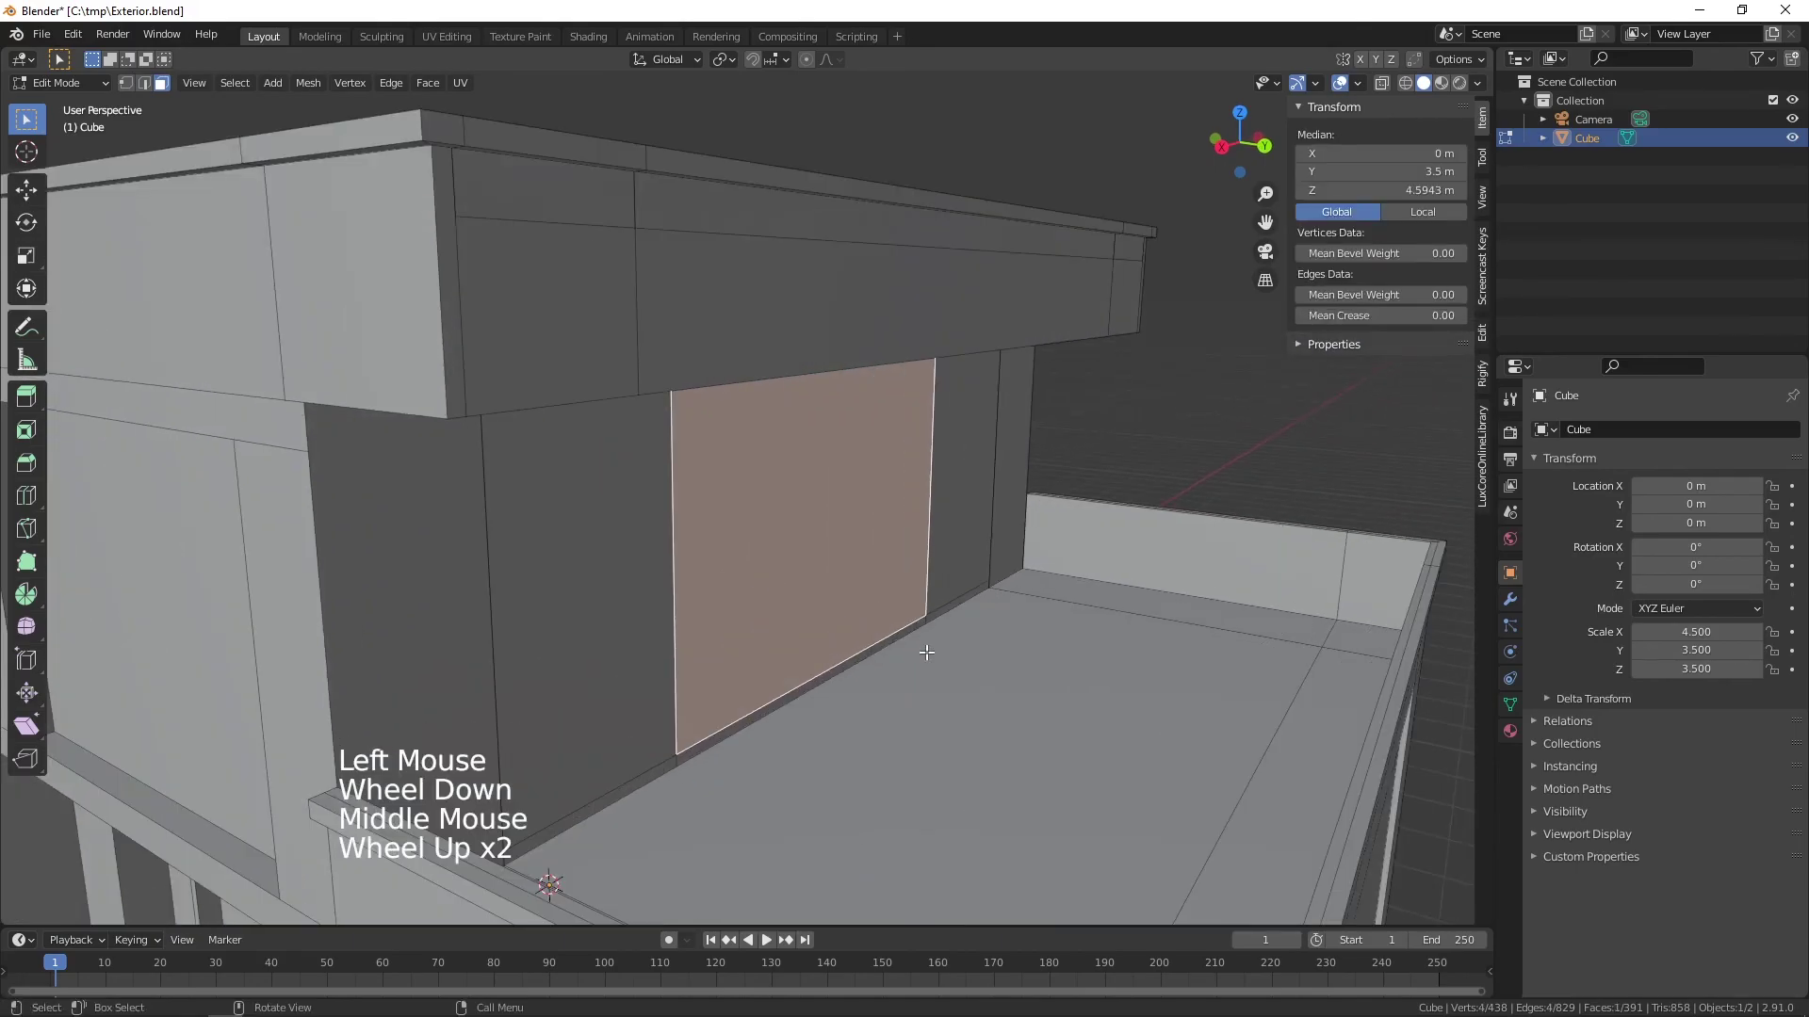
key("e")
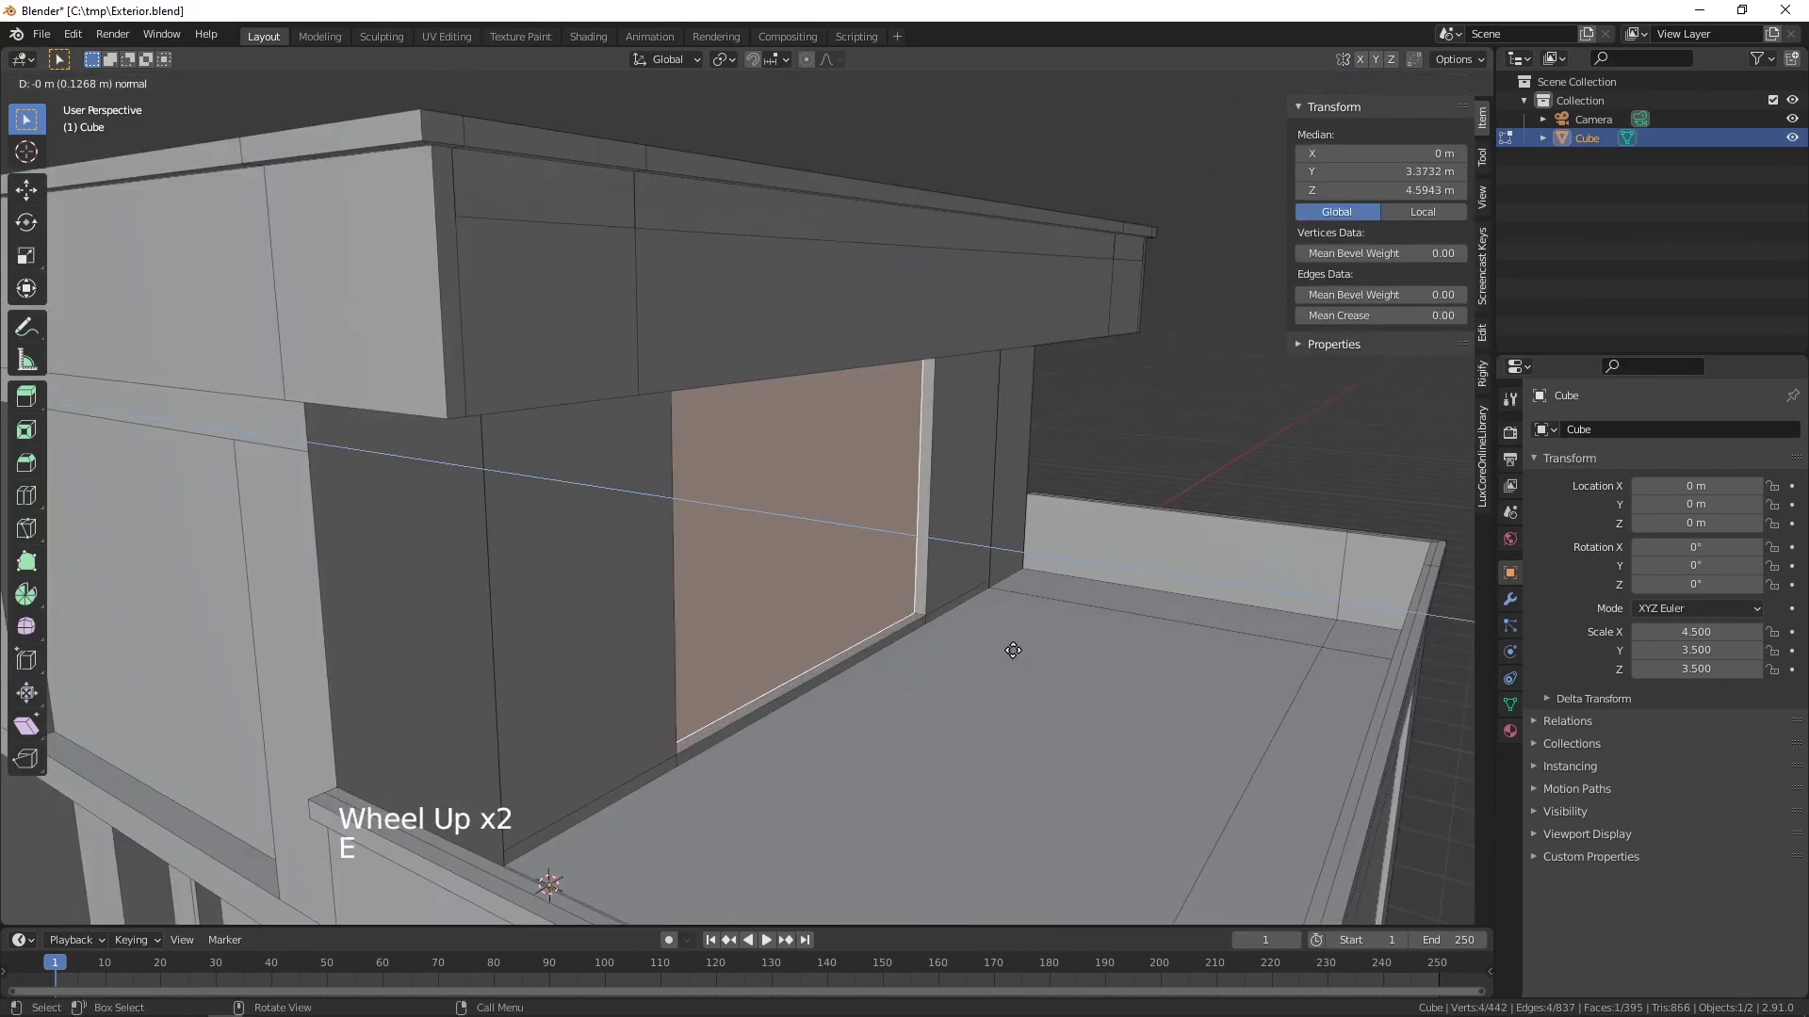
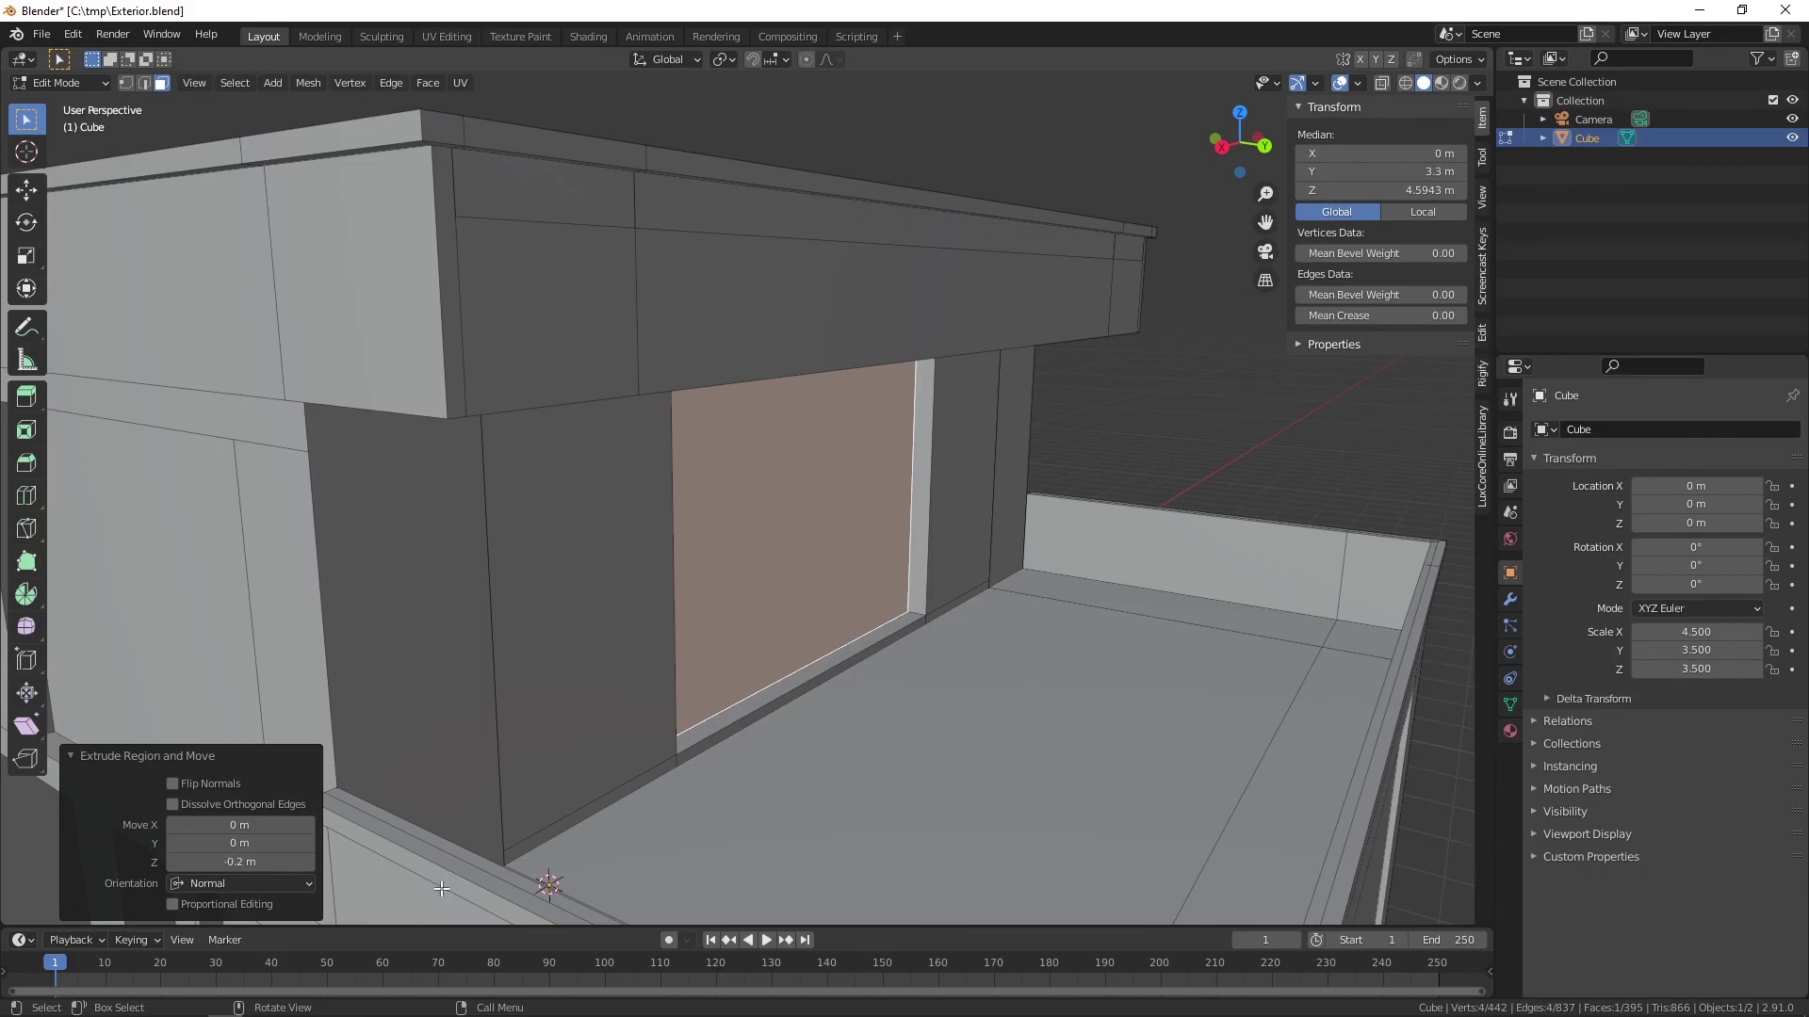
middle_click(997, 695)
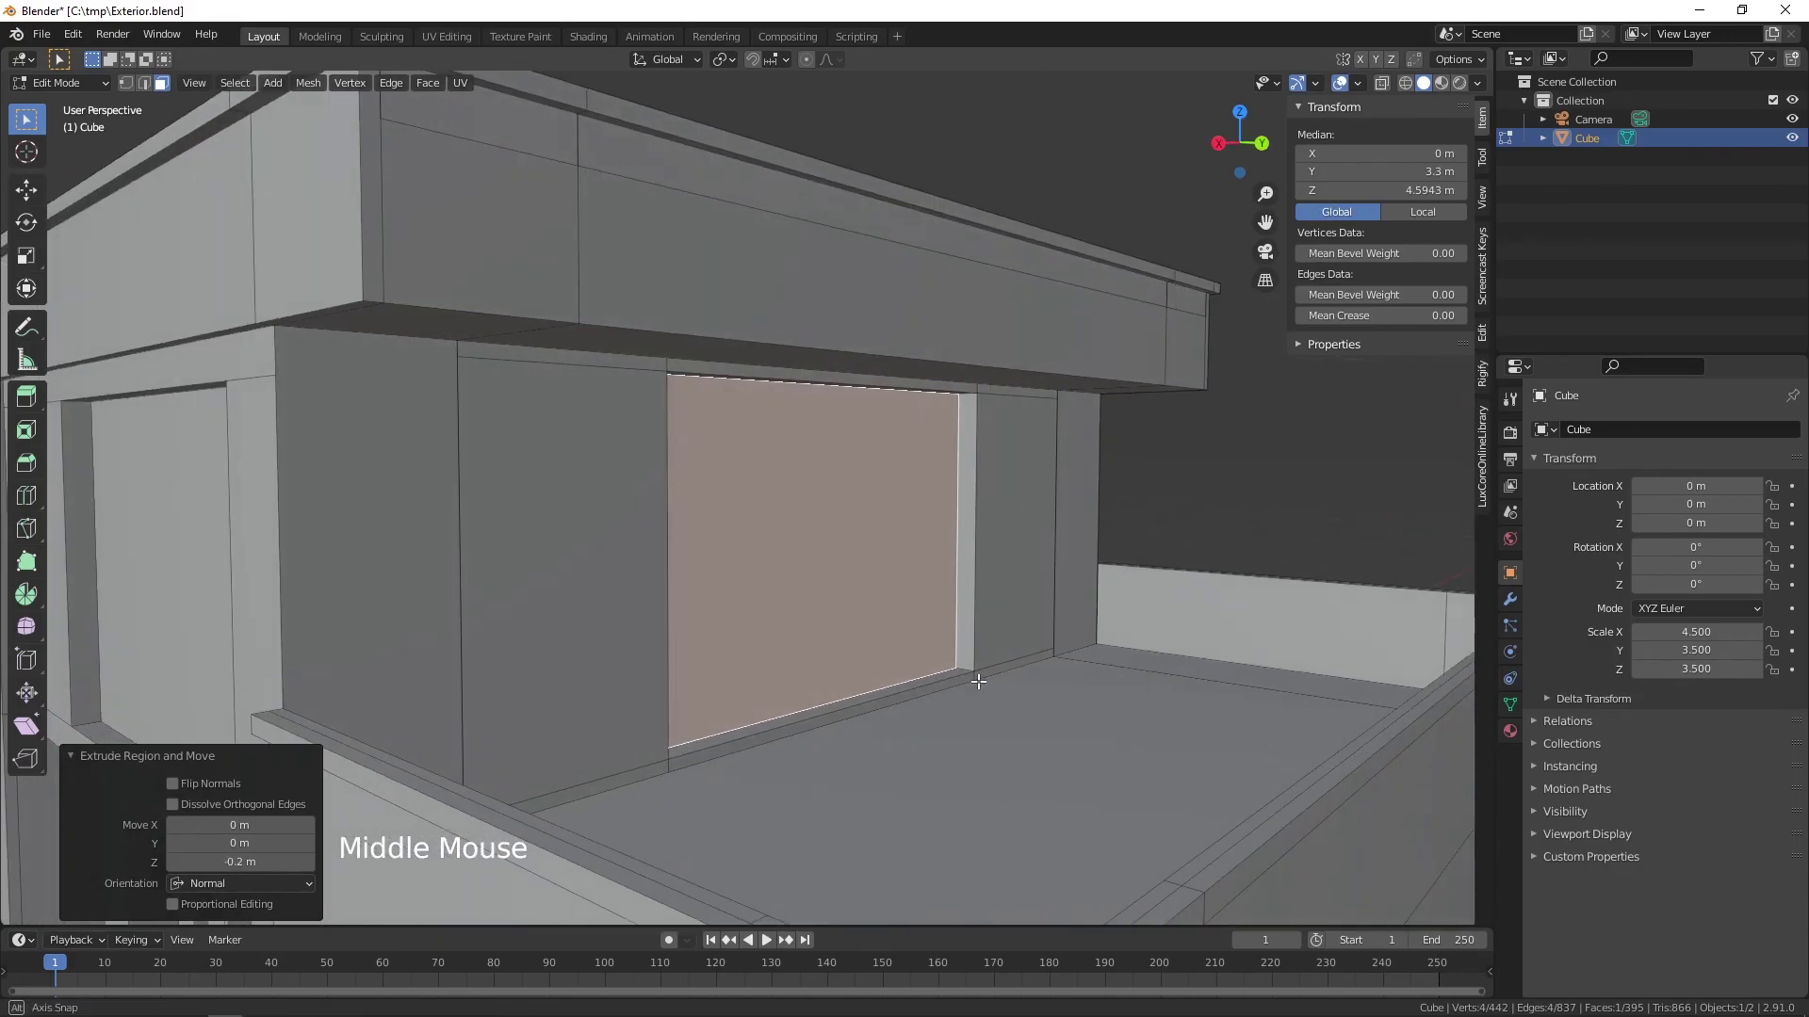
scroll("down", 3)
middle_click(874, 647)
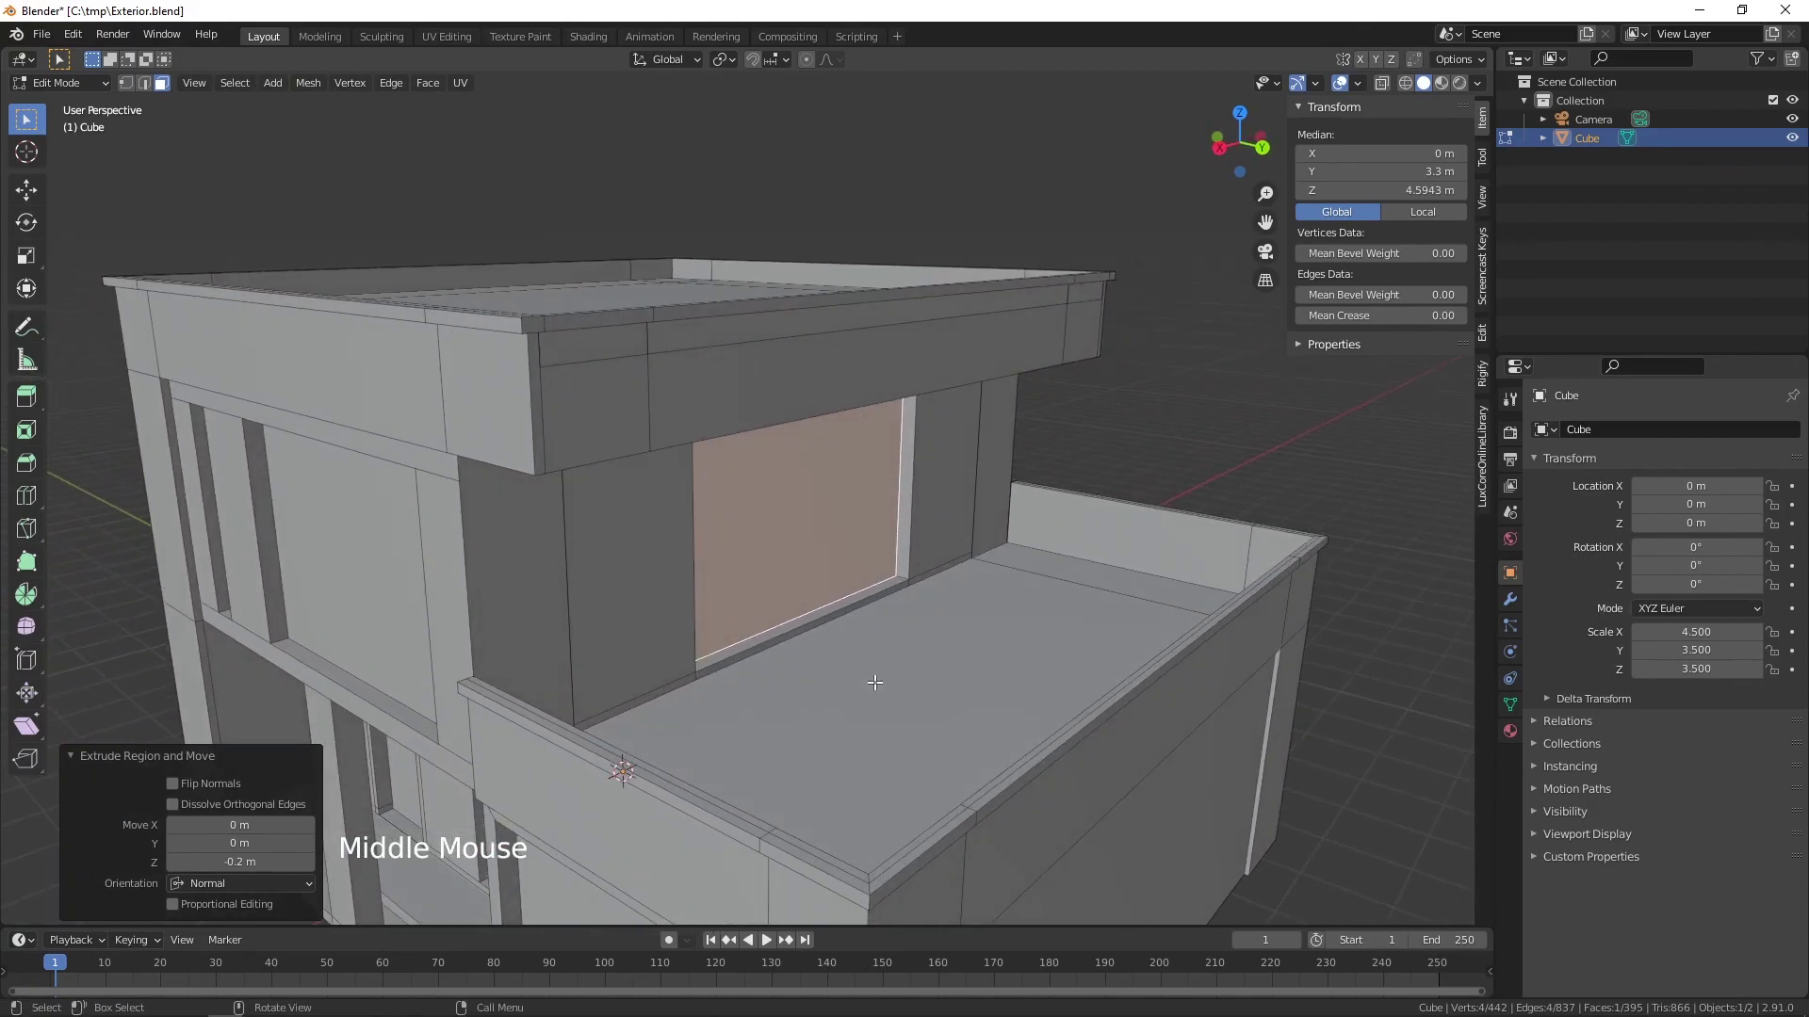
left_click(1405, 687)
scroll("down", 3)
middle_click(897, 694)
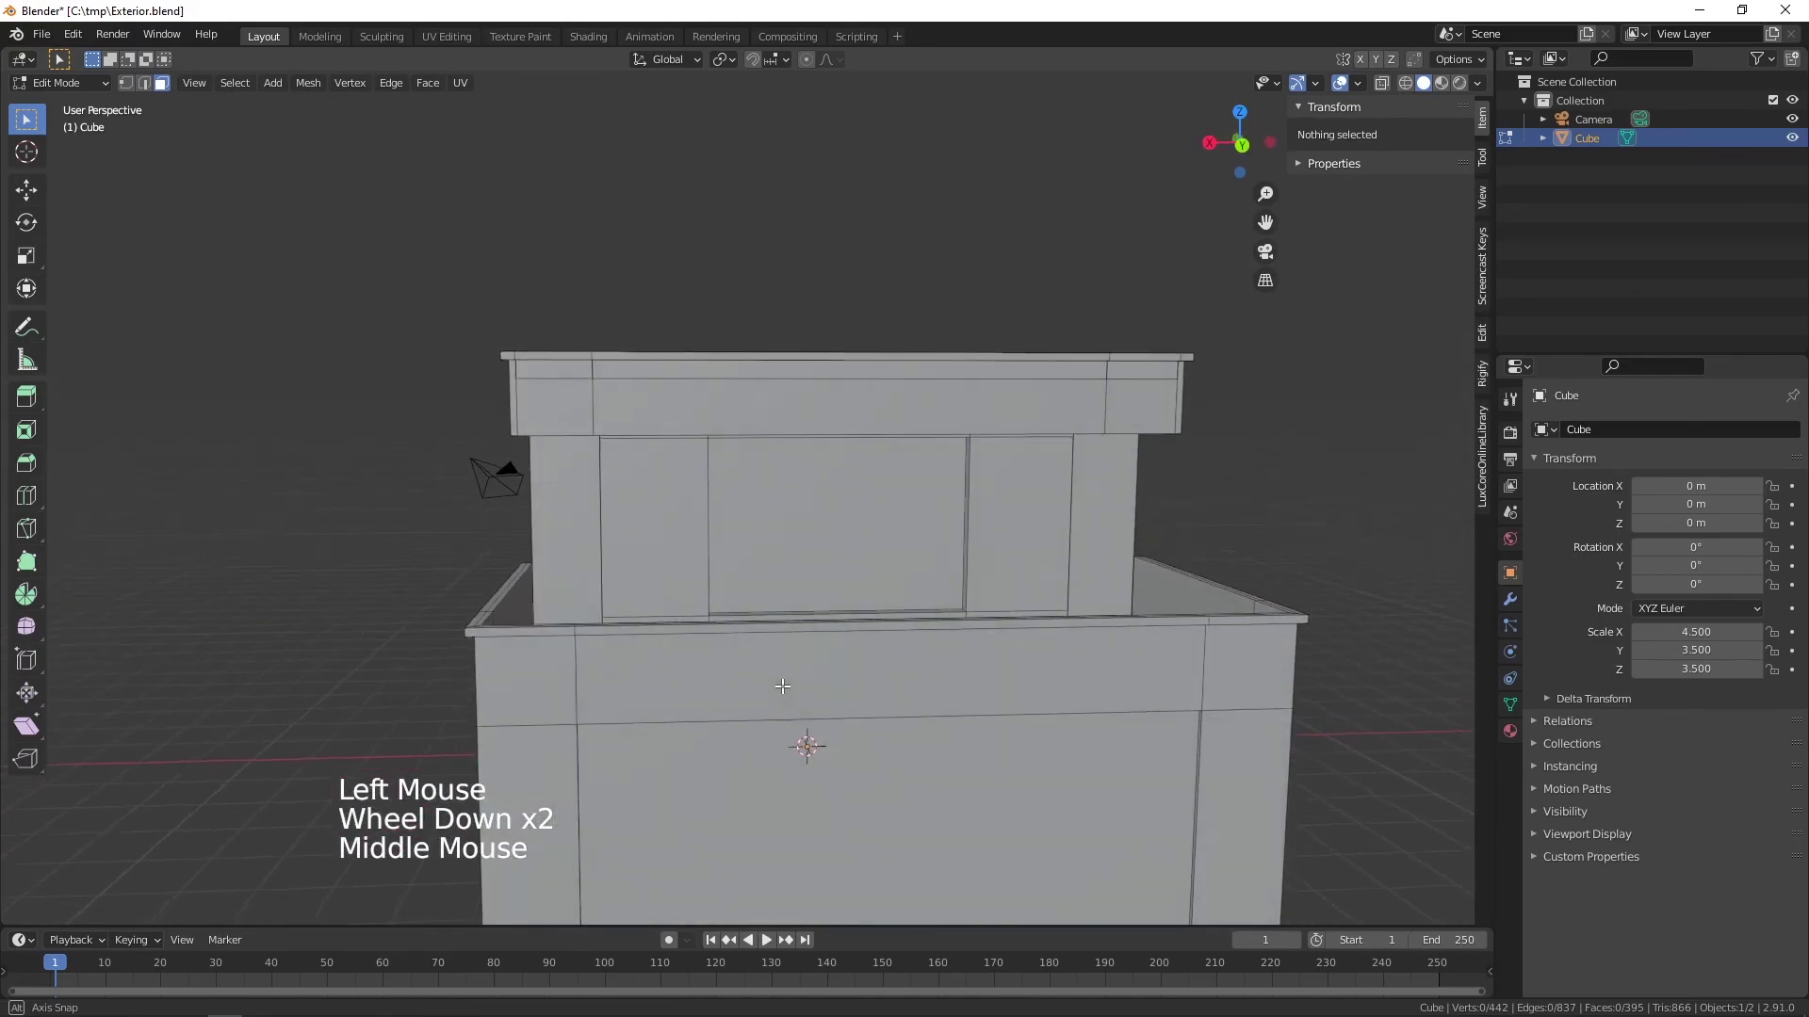
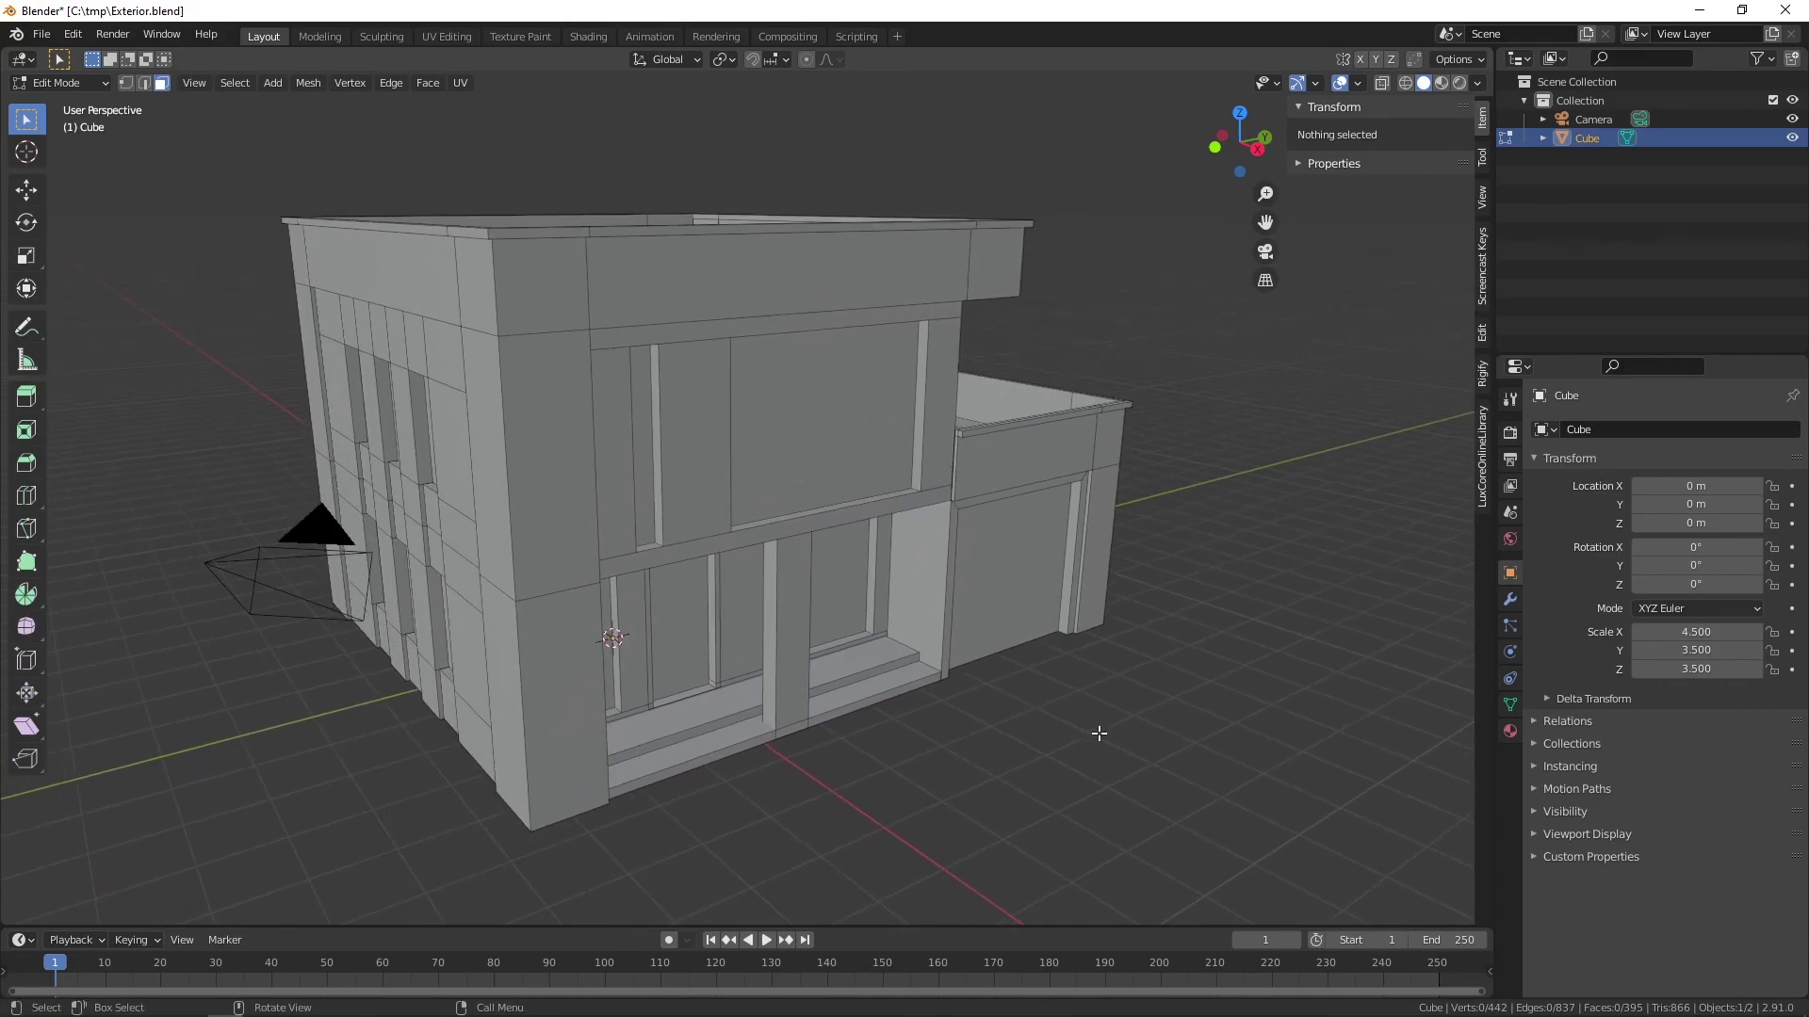
- Save the model as Exterior.blend
key("ctrl+s")
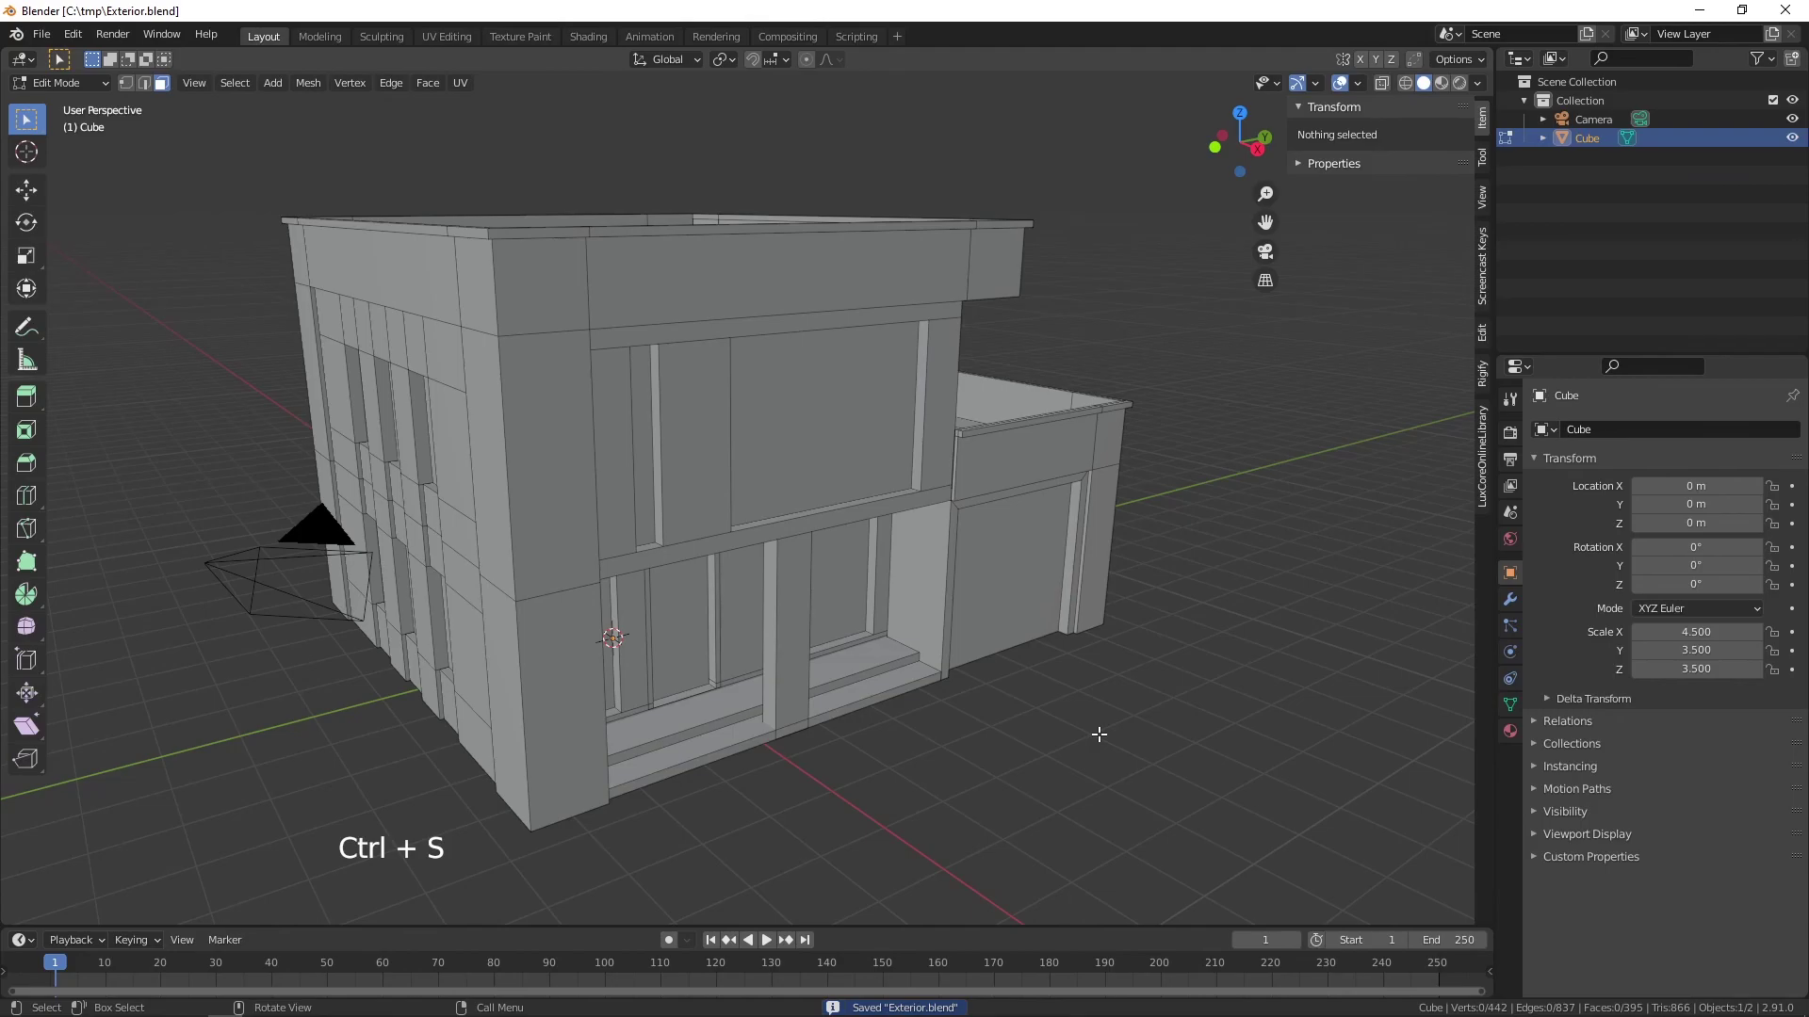